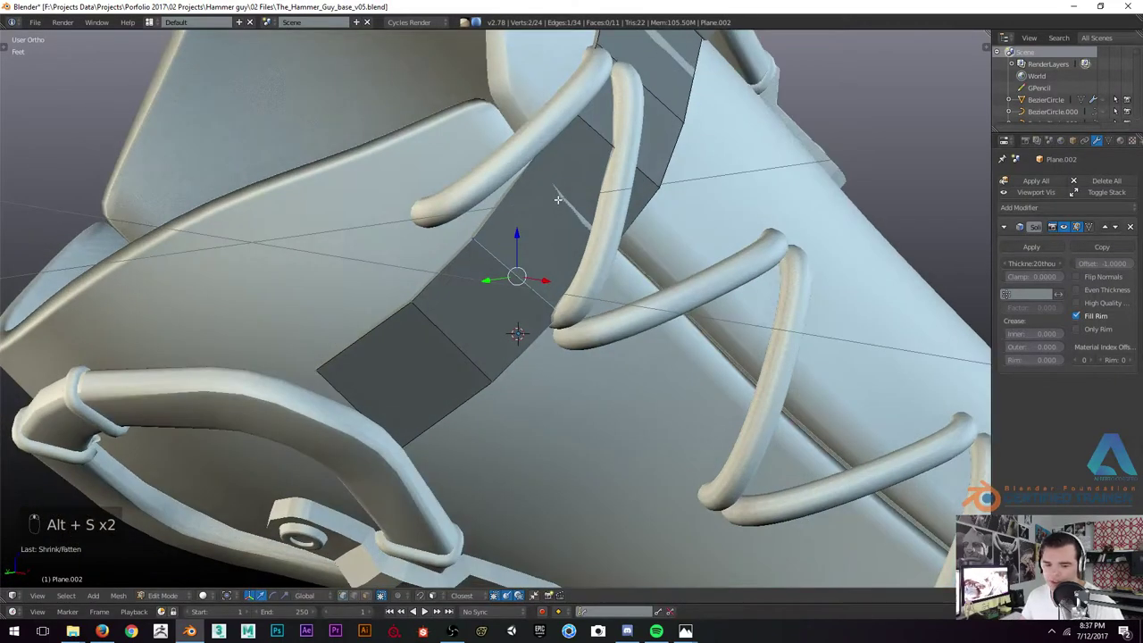
Extend the strap with a new segment and thicken it with the Solidify shrink/fatten
key("ctrl+r")
key("alt+s")
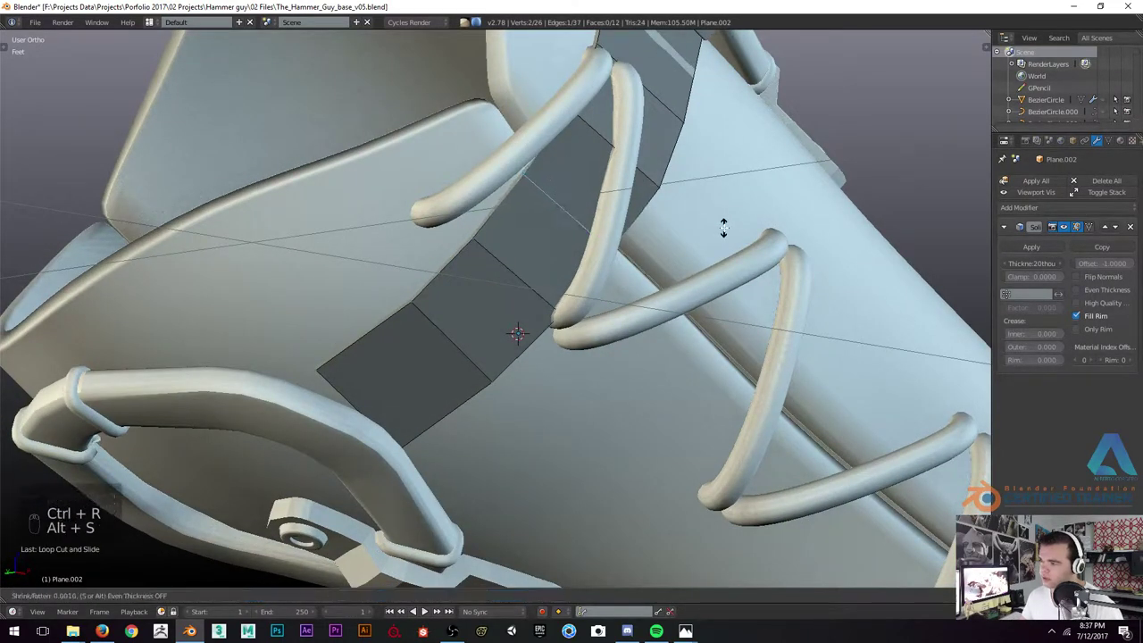
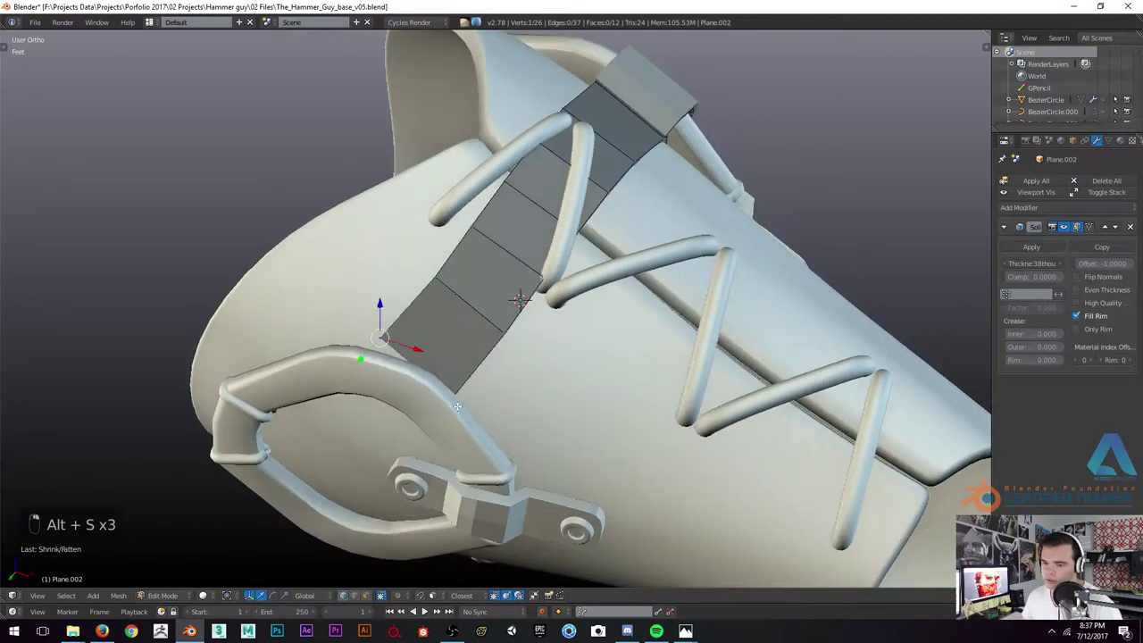
Slide the new strap segment up across the laces toward the pad's top, checking in wireframe
key("g")
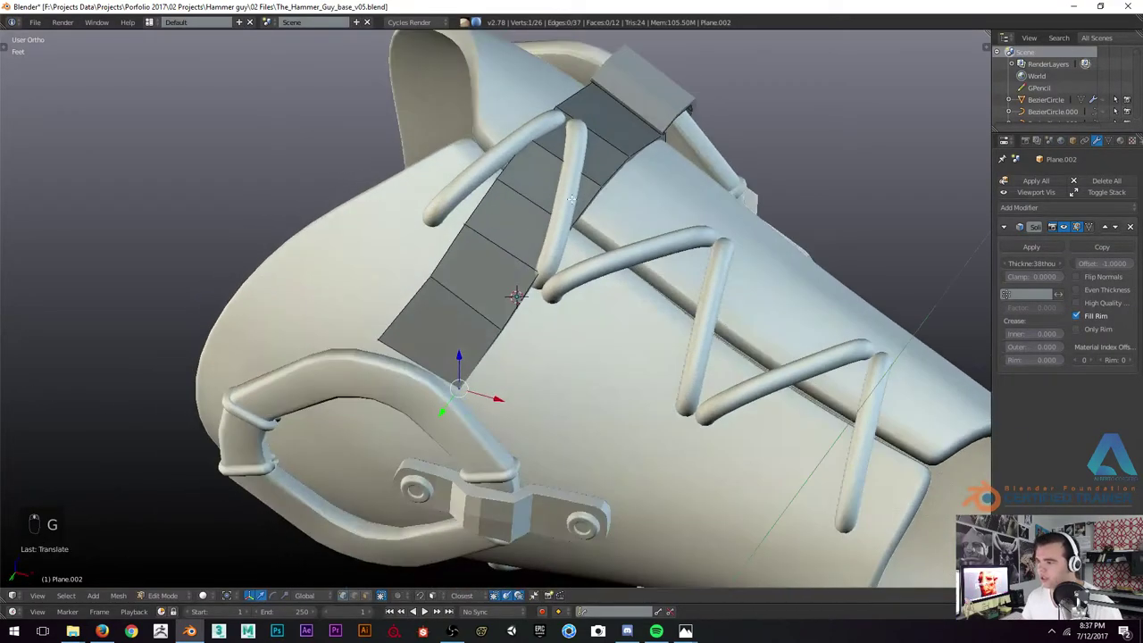
key("g")
key("g")
key("g")
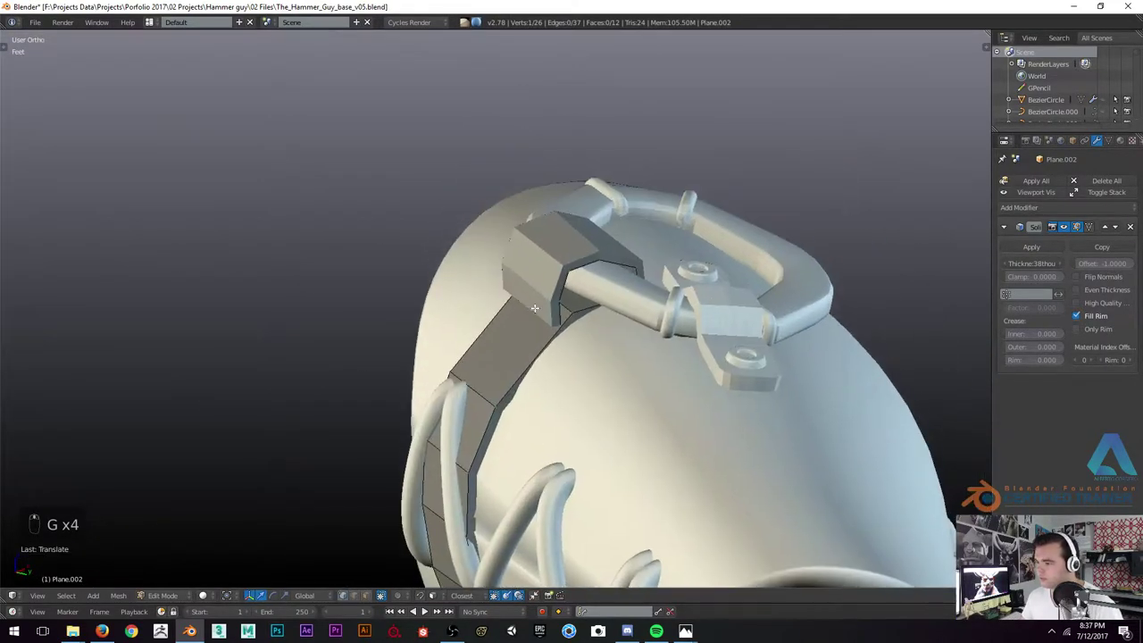
key("z")
key("z")
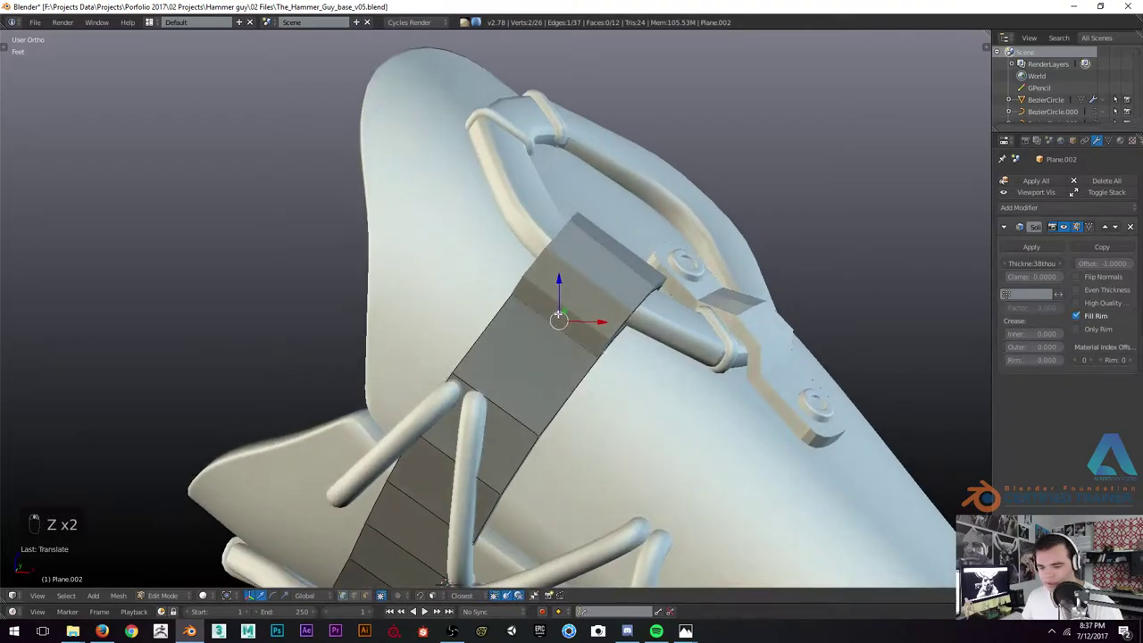
key("shift+Tab")
Nudge the strap end while looking through the pad in wireframe, undoing a stray move
key("g")
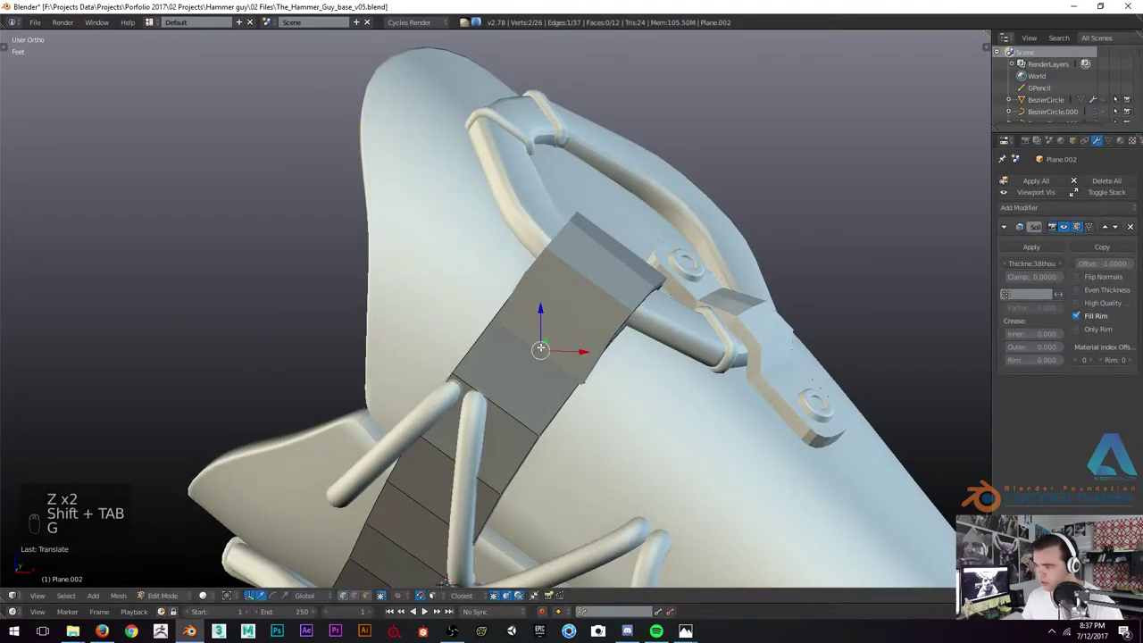
key("z")
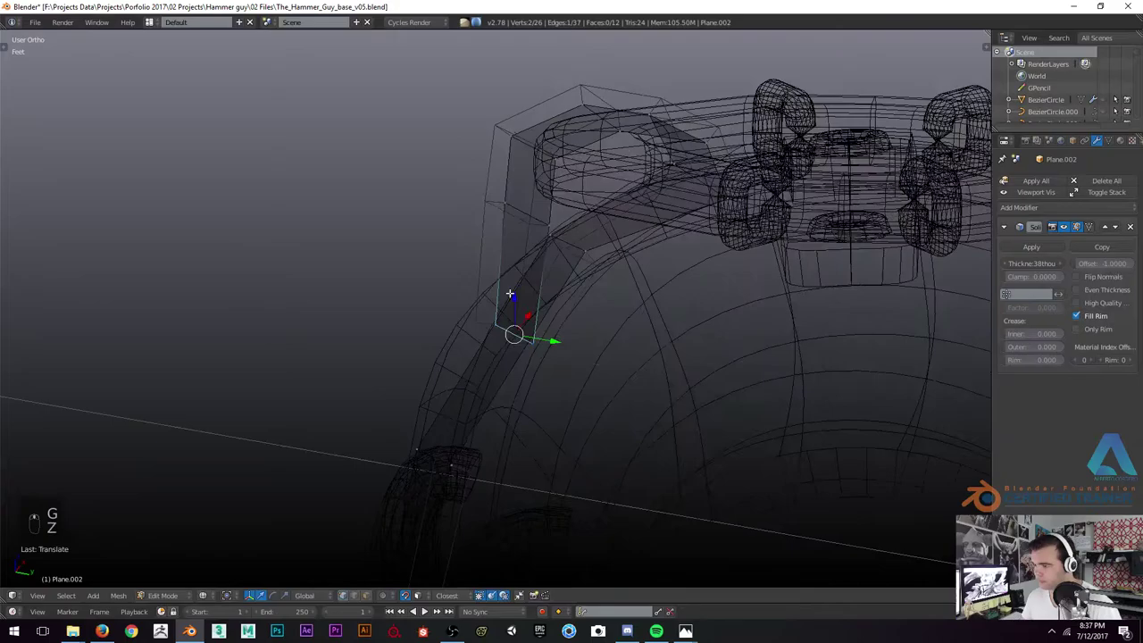
key("z")
key("ctrl+z")
key("z")
key("z")
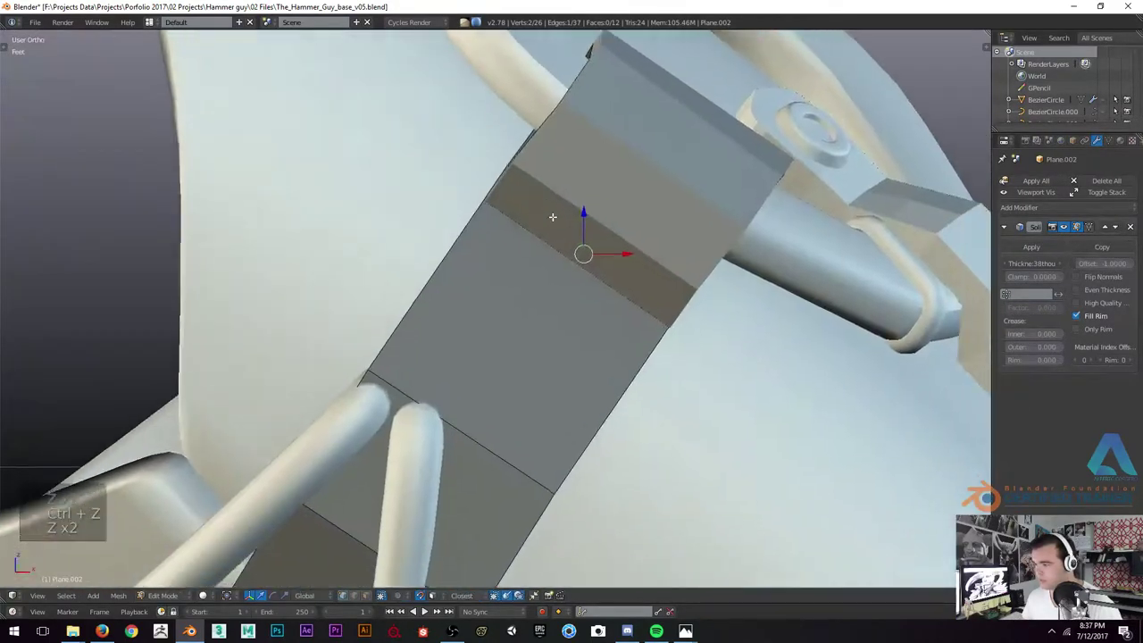
Extrude another strap segment over the pad's top rim beside the ring and fatten it to match
key("z")
key("e")
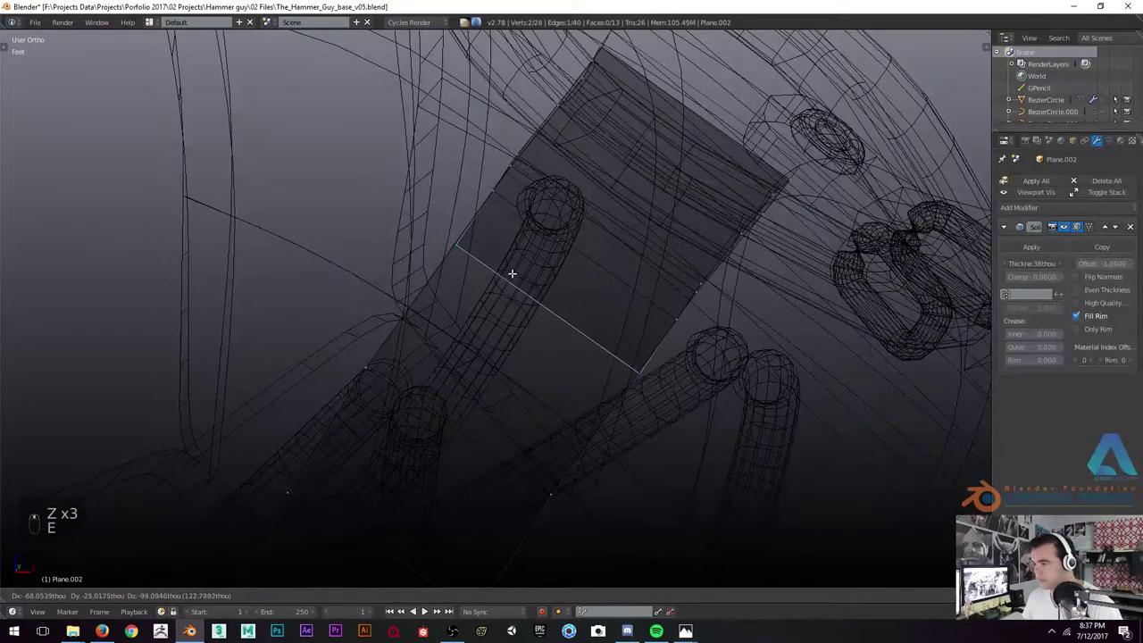
key("z")
key("alt+s")
key("shift+Tab")
key("alt+s")
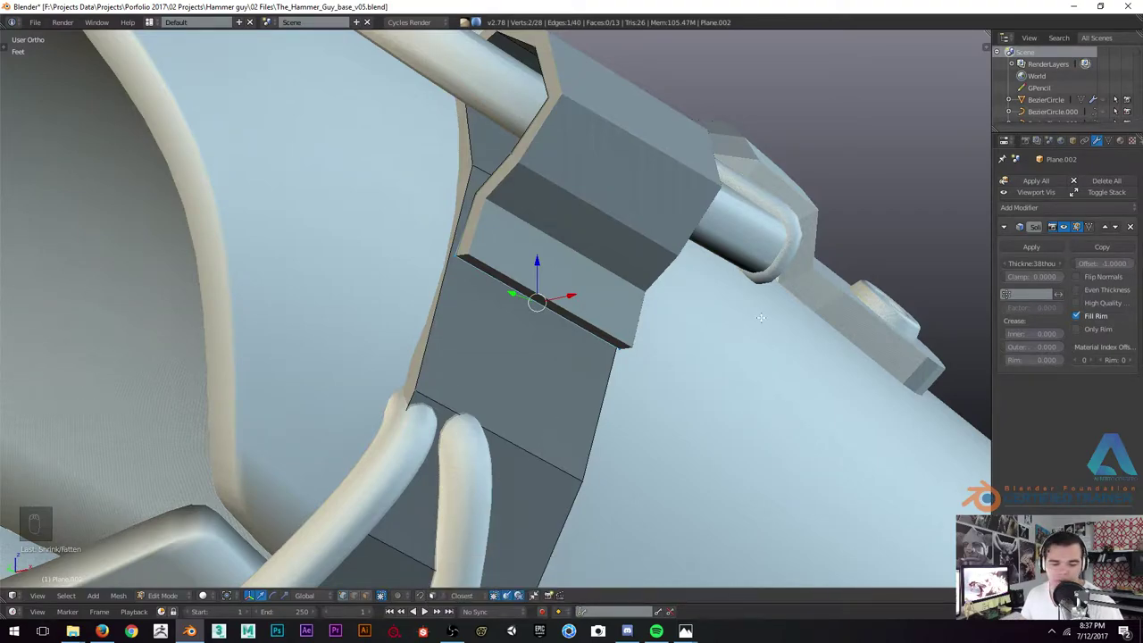
key("shift+Tab")
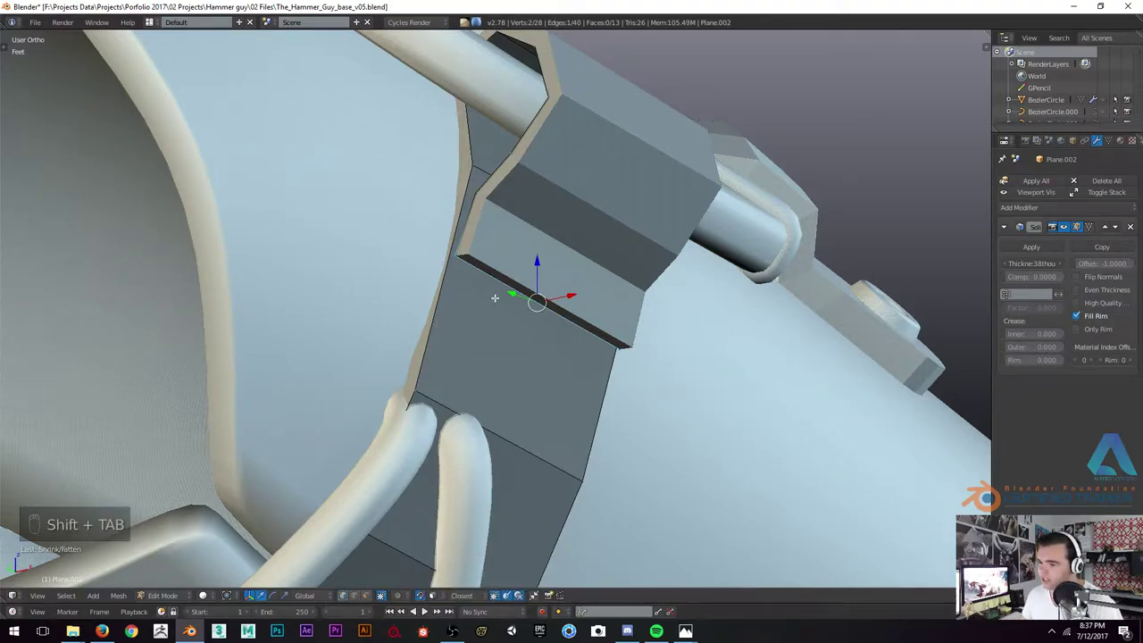
key("shift+Tab")
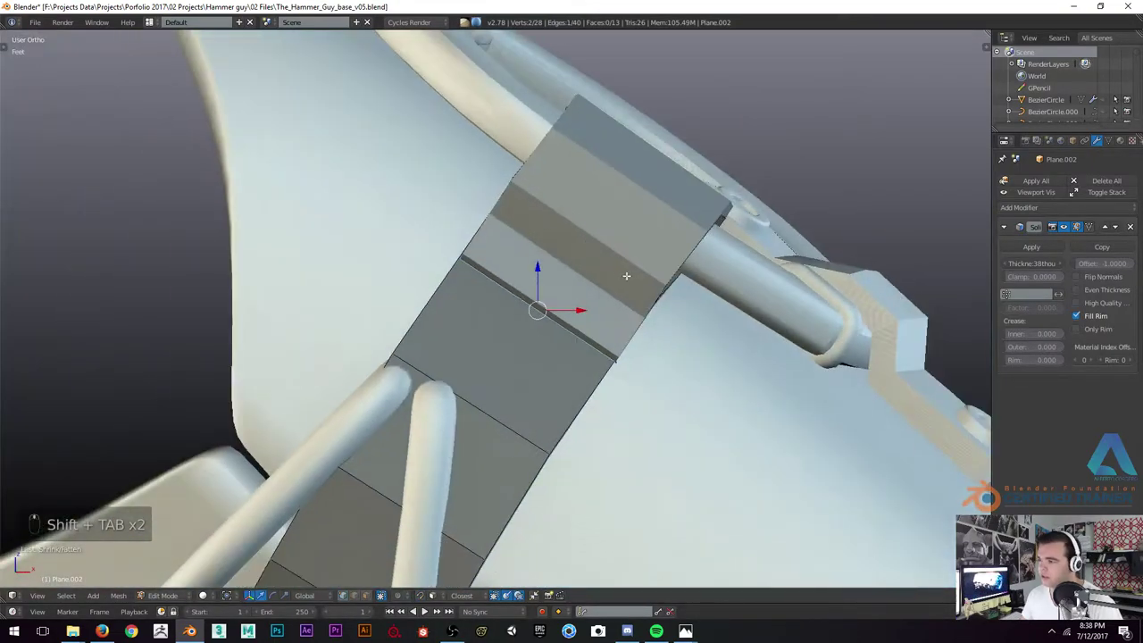
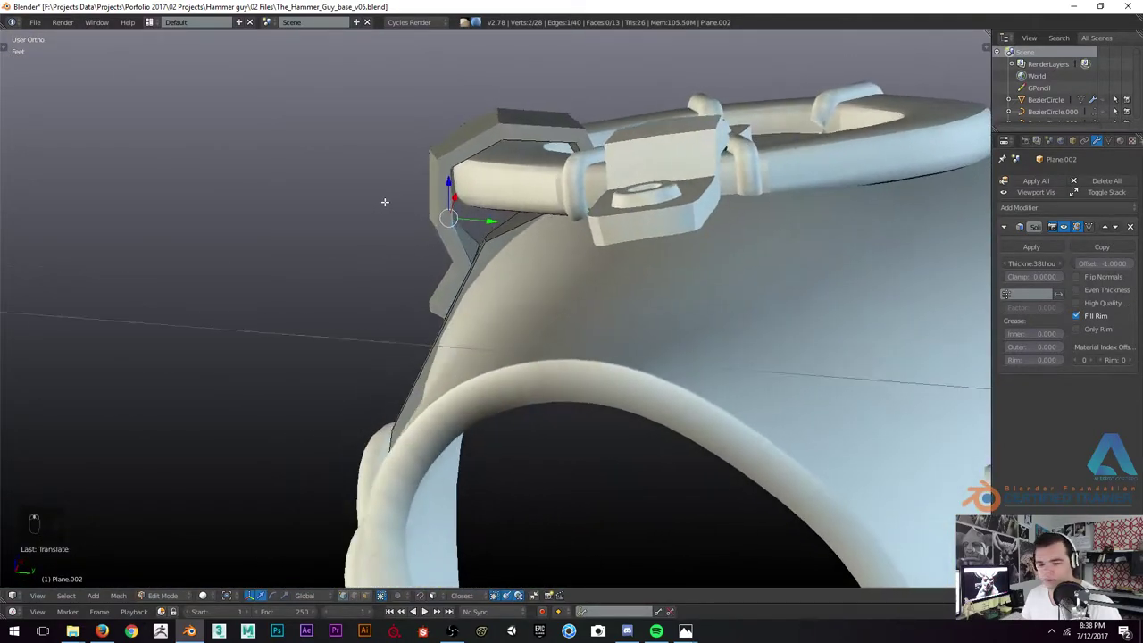
Move and scale the strap's upper-end vertices so the end folds over the buckle bar
key("g")
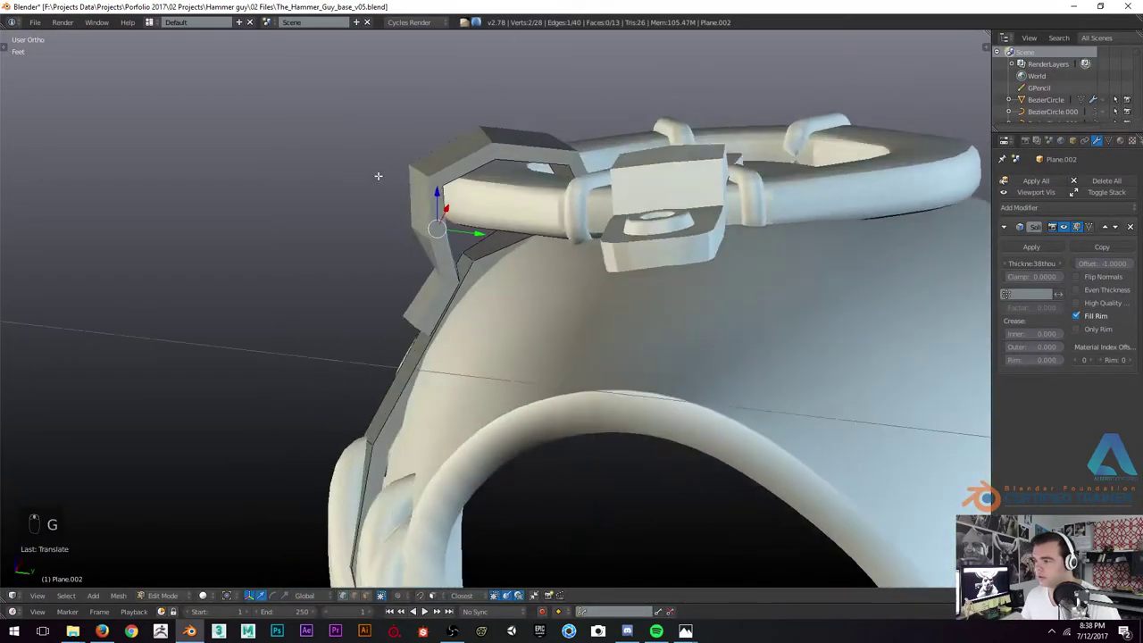
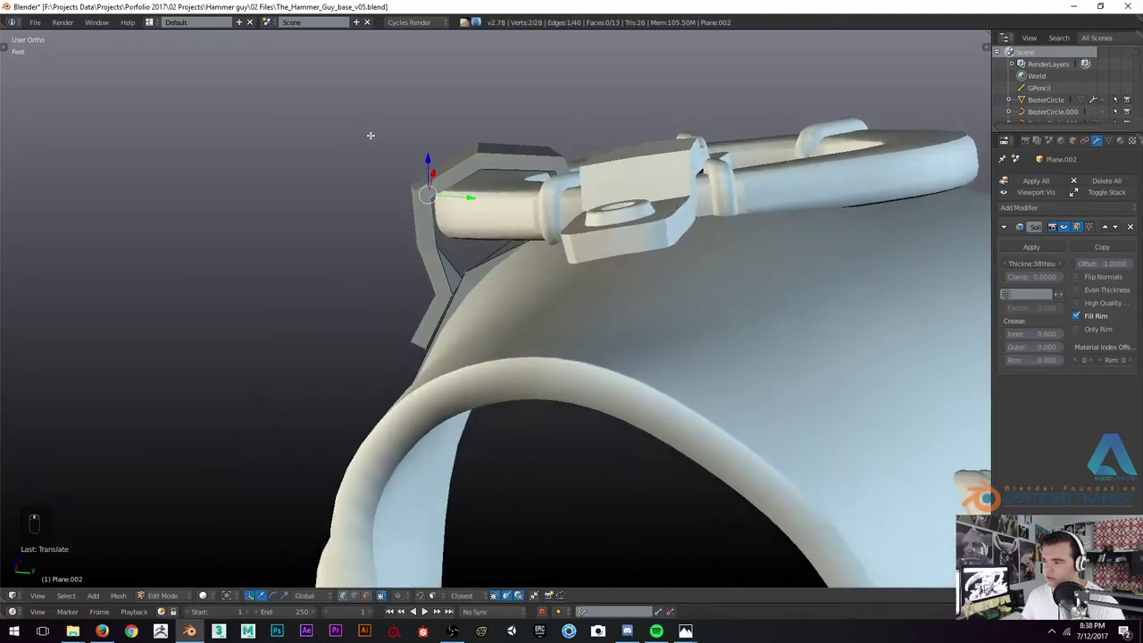
key("g")
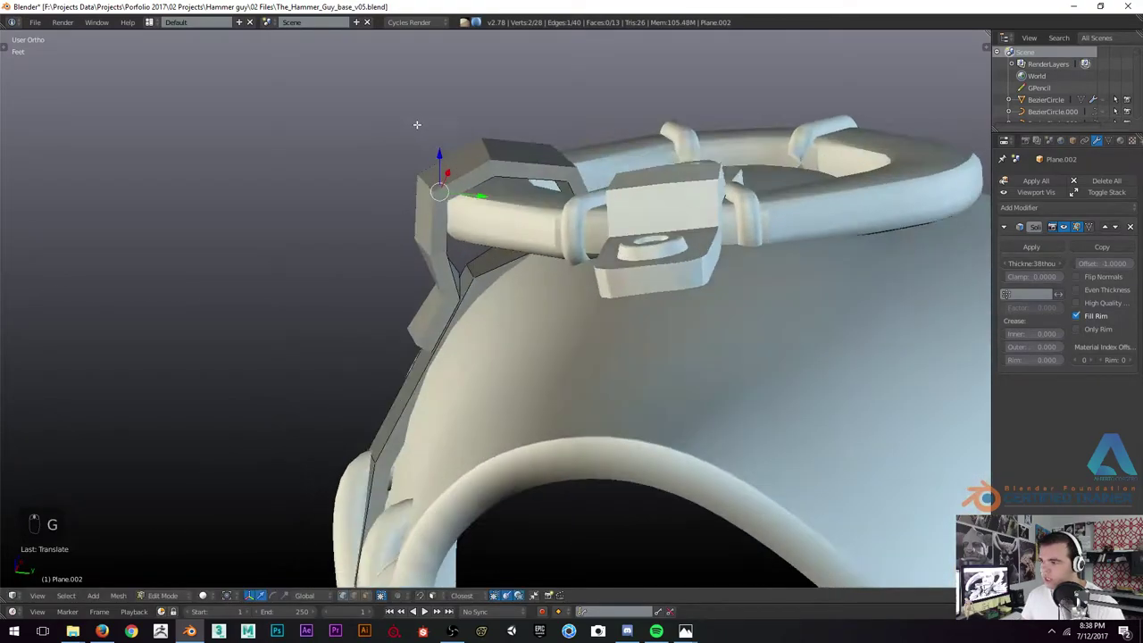
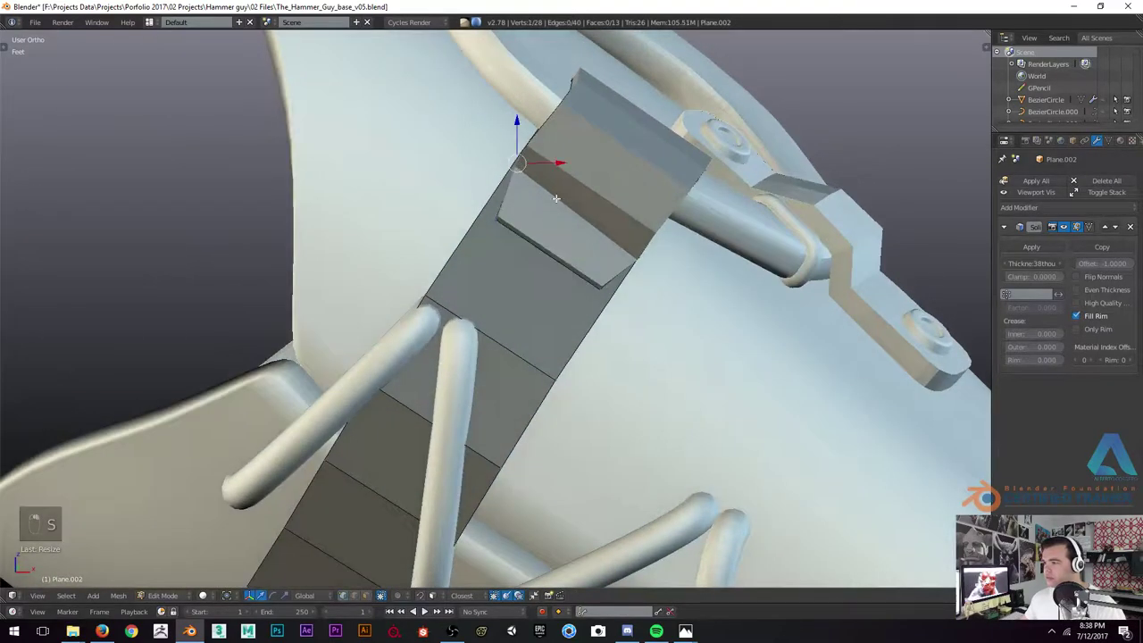
key("s")
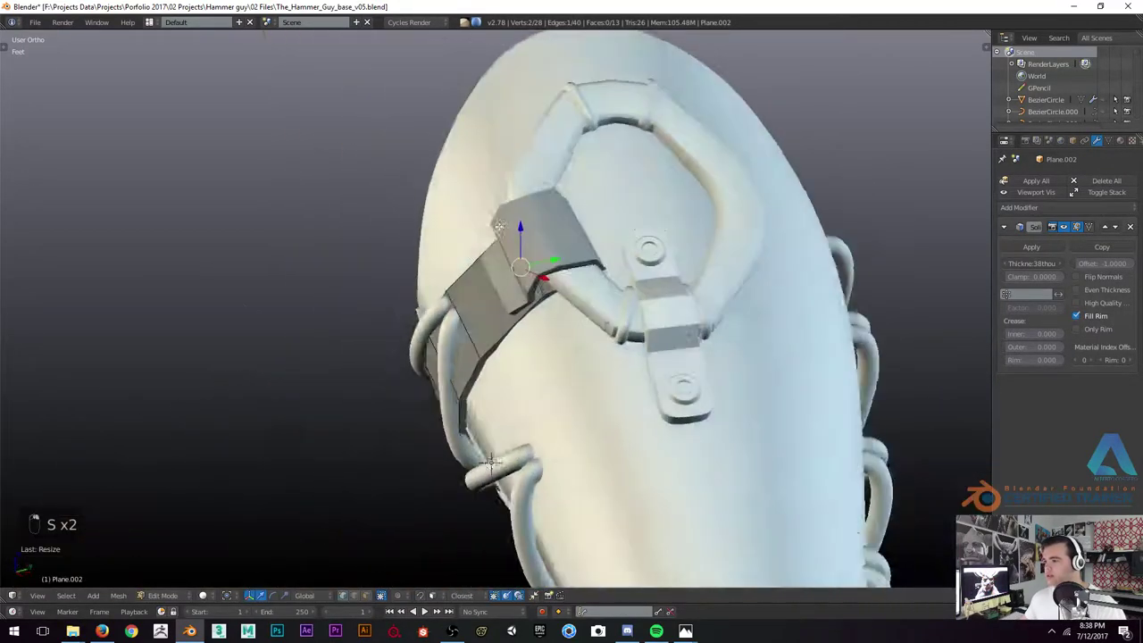
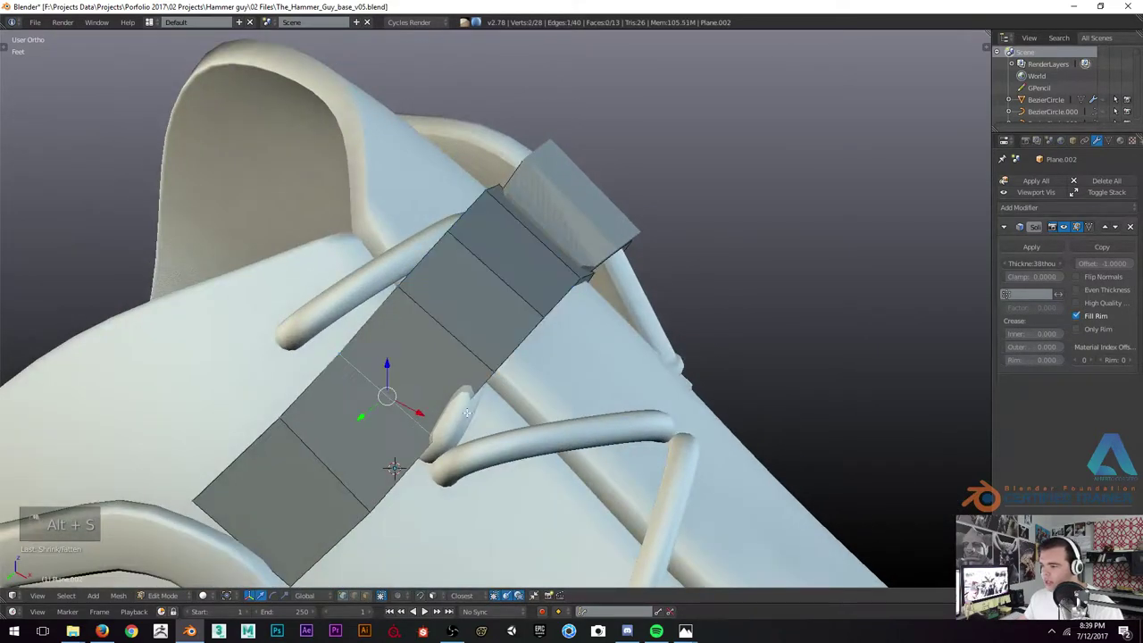
Shrink/fatten the strap's side run so it hugs the pad's curved surface
key("alt+s")
key("alt+s")
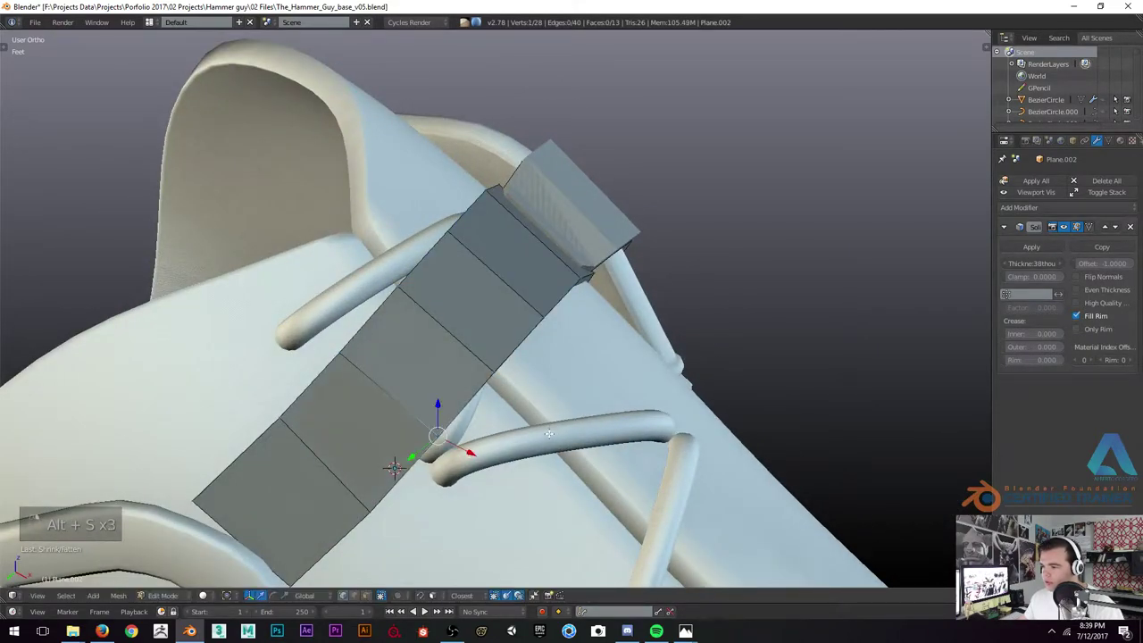
key("alt+s")
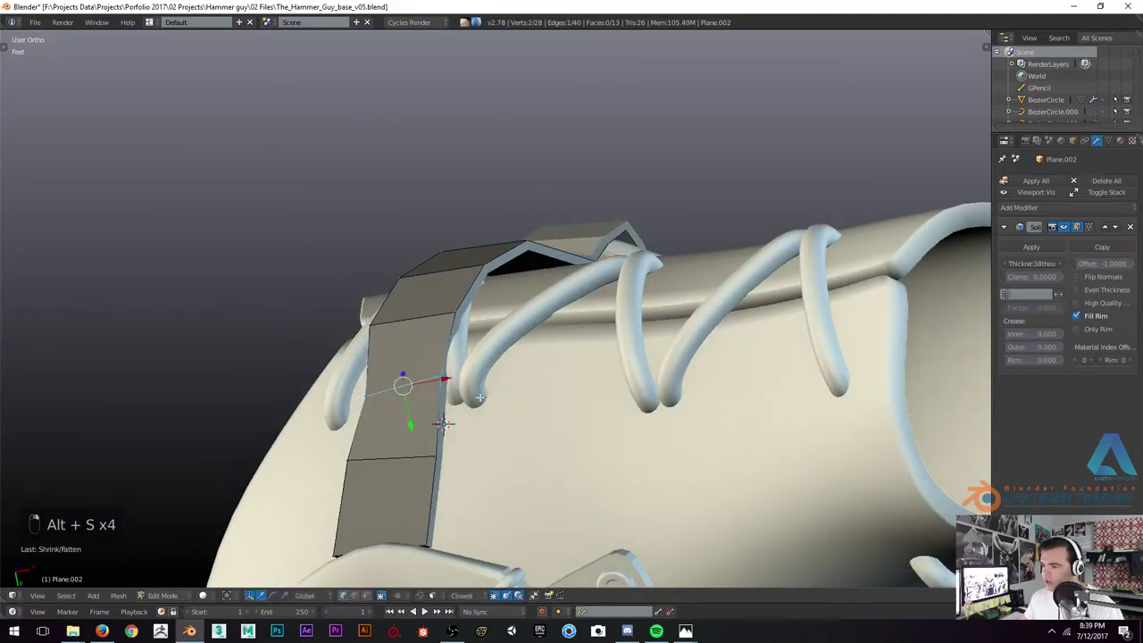
key("alt+s")
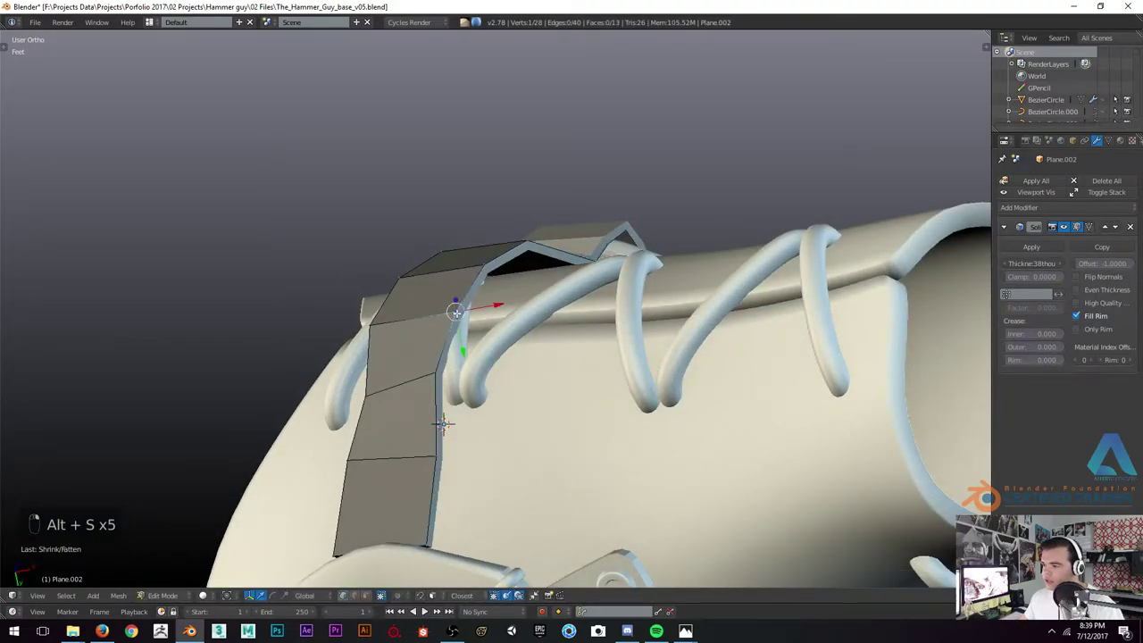
key("alt+s")
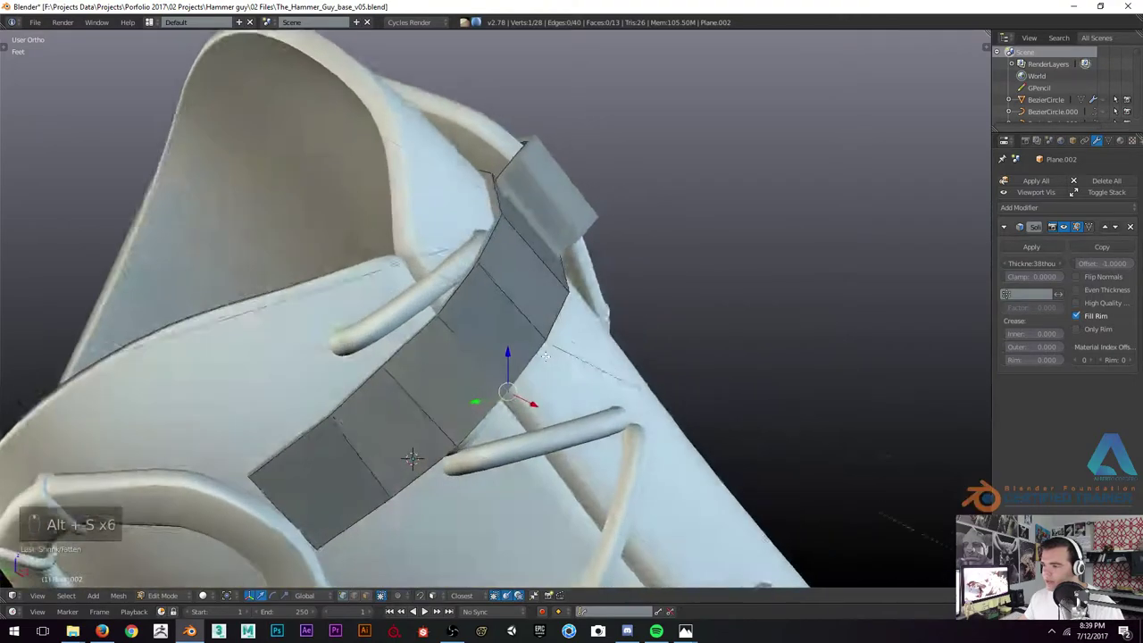
key("alt+s")
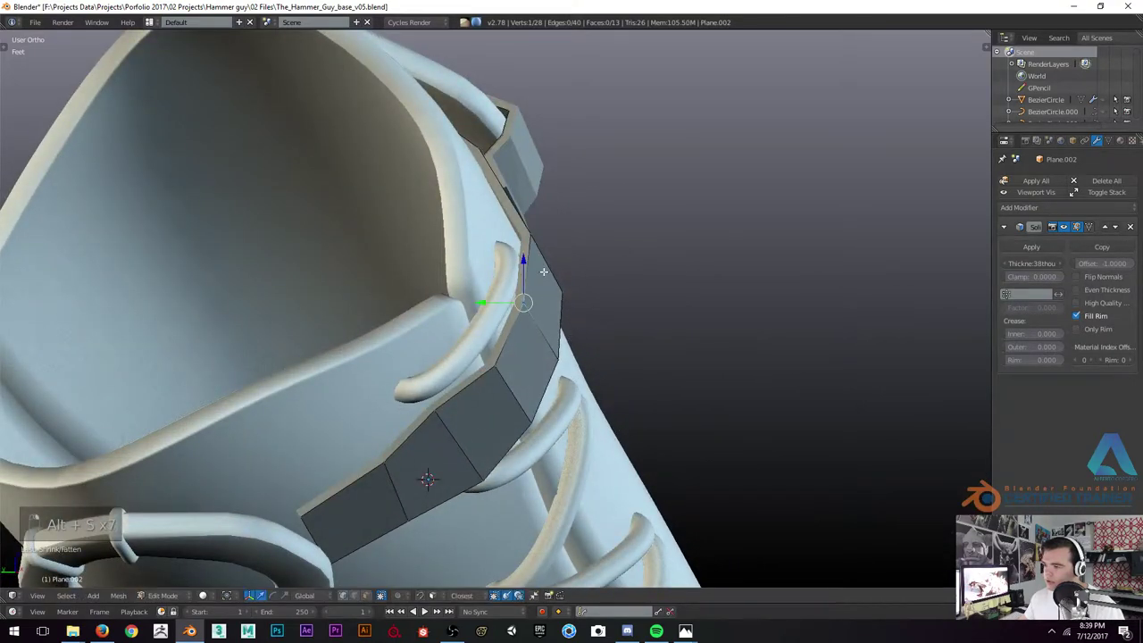
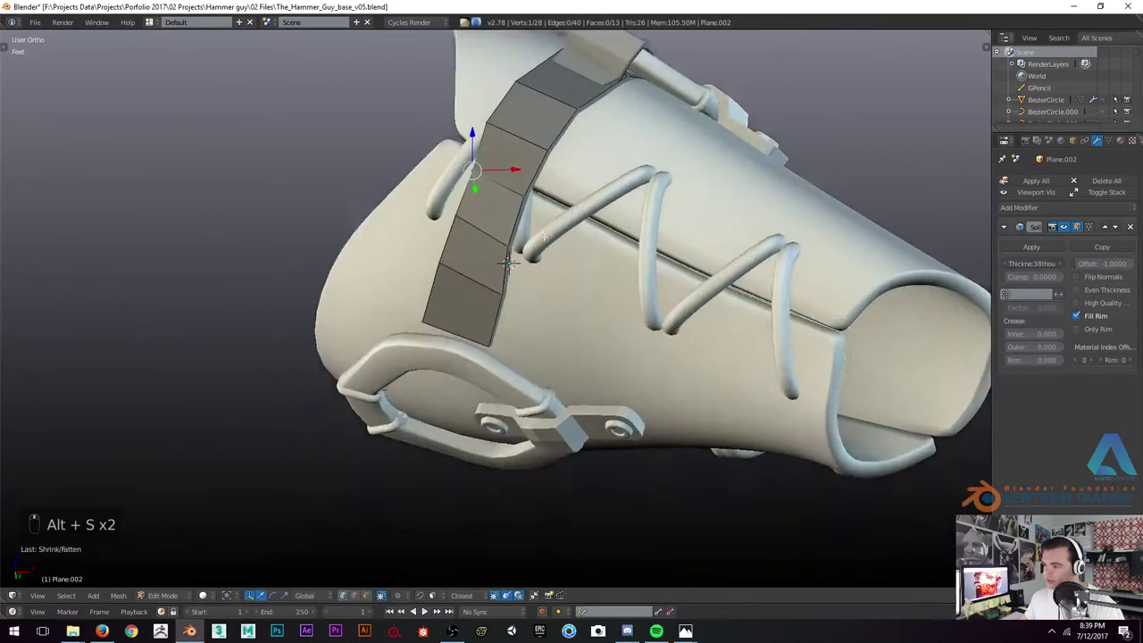
key("alt+s")
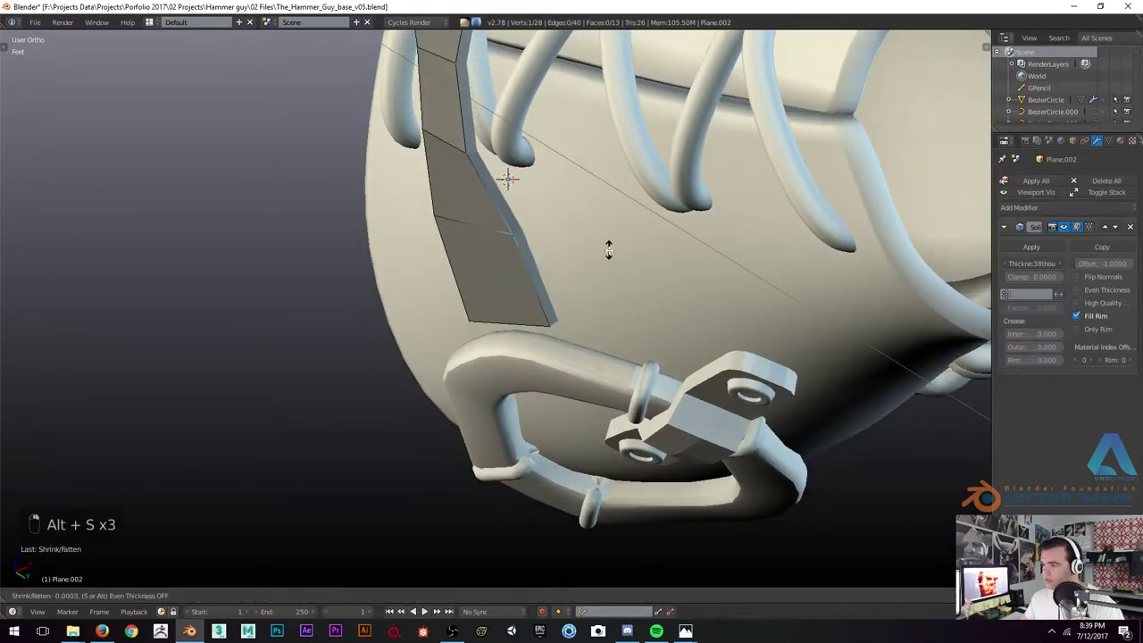
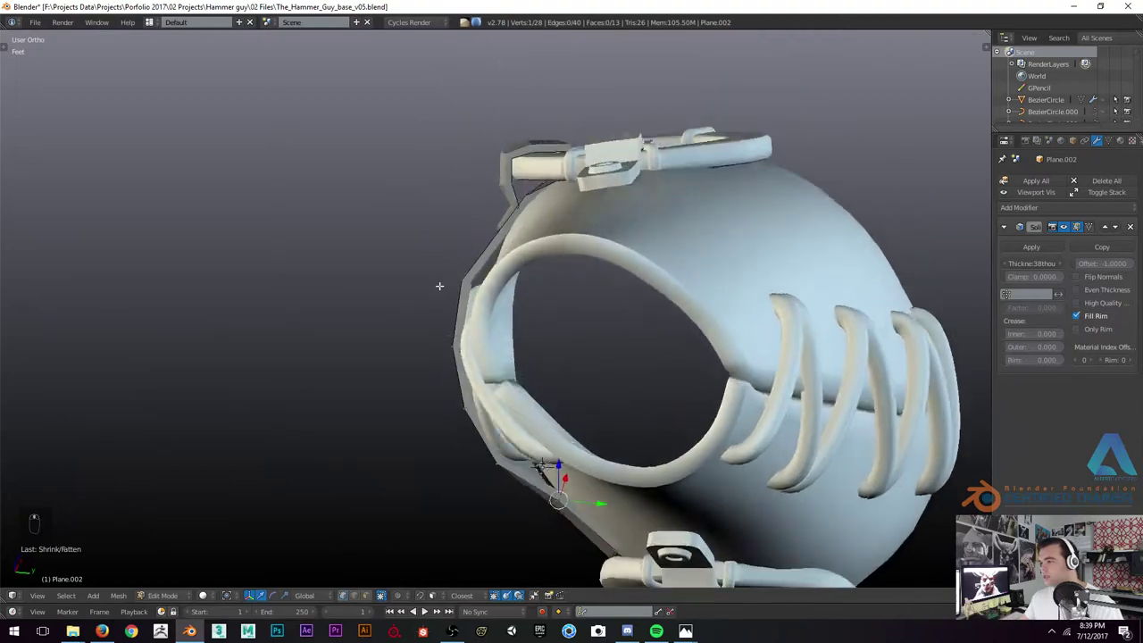
Cut an extra vertex pair into the strap and fit the new segment along the rim
key("ctrl+r")
key("alt+s")
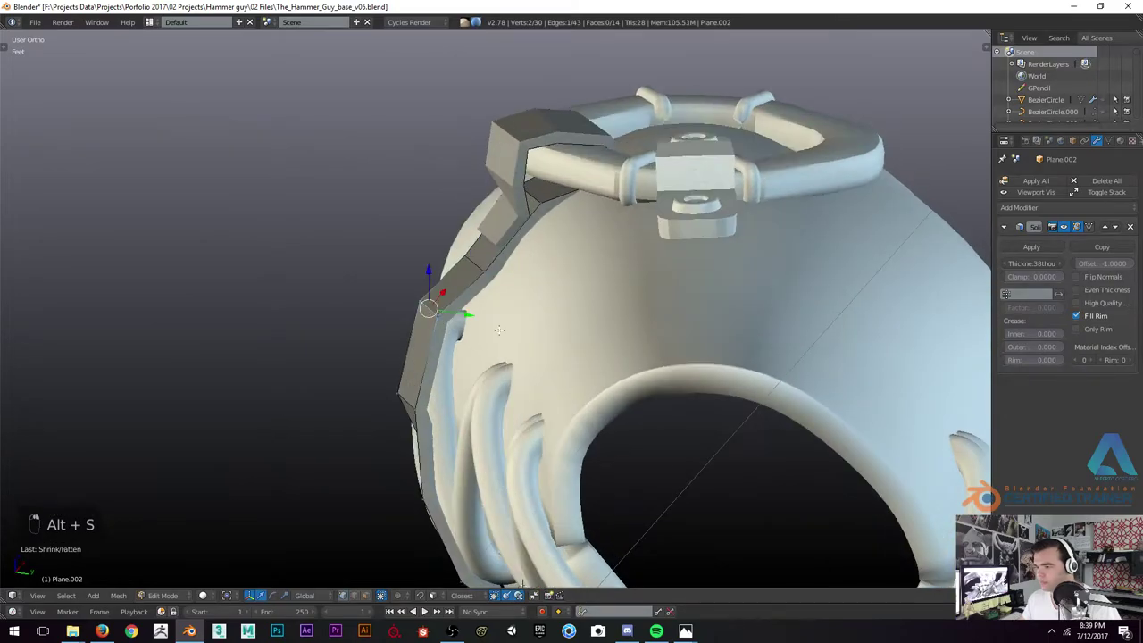
key("alt+s")
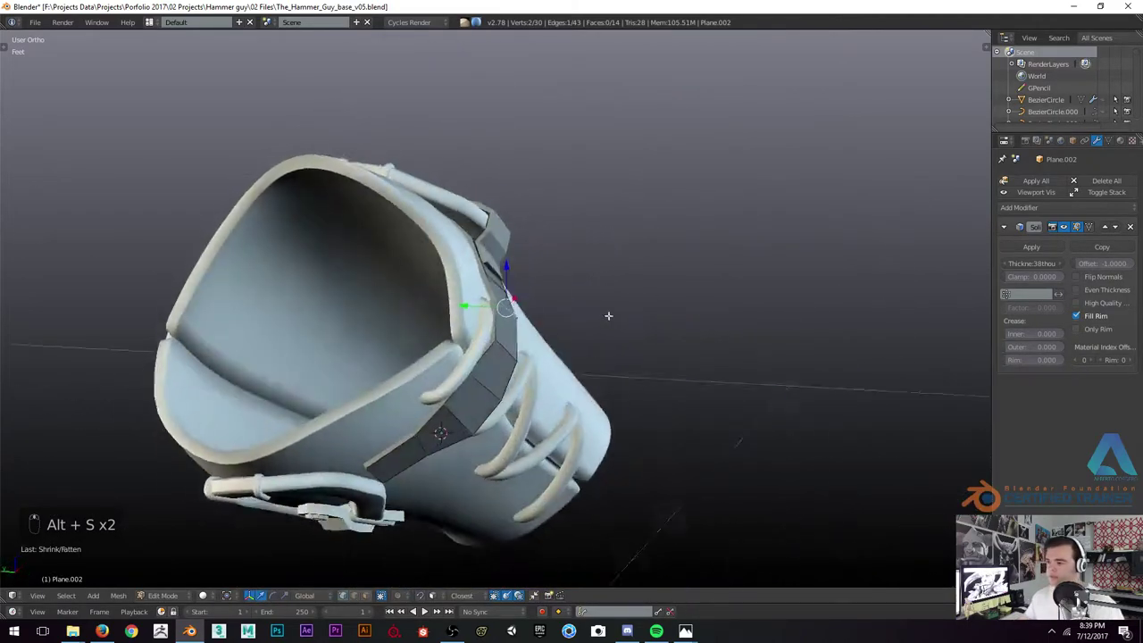
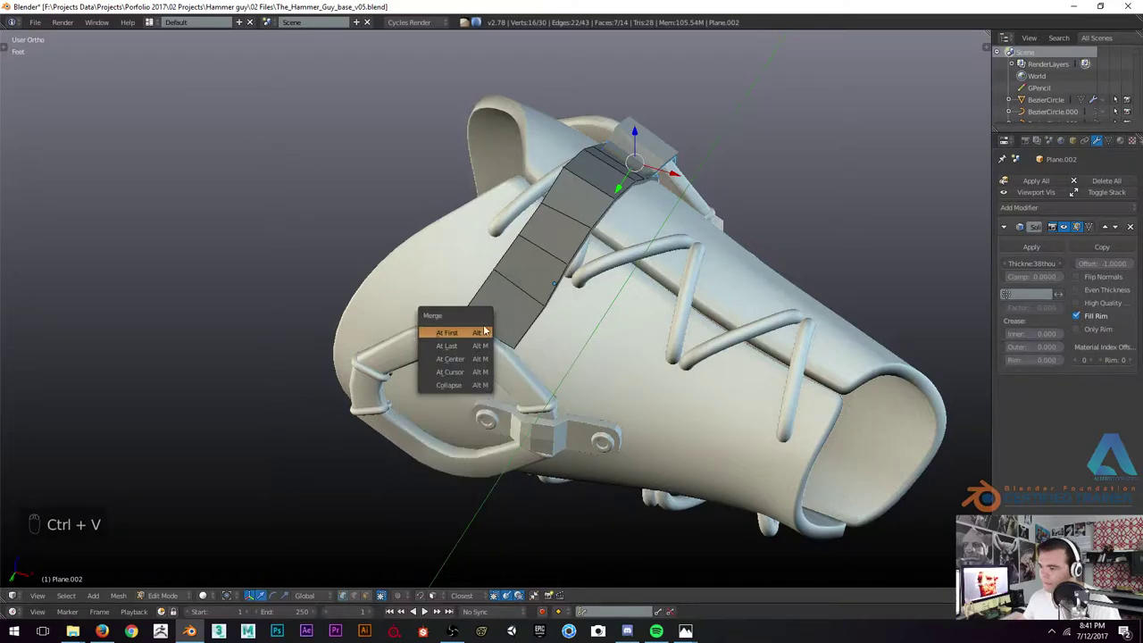
Tidy the strap's top vertices over the bracer rim and start copying the face settings
key("ctrl+z")
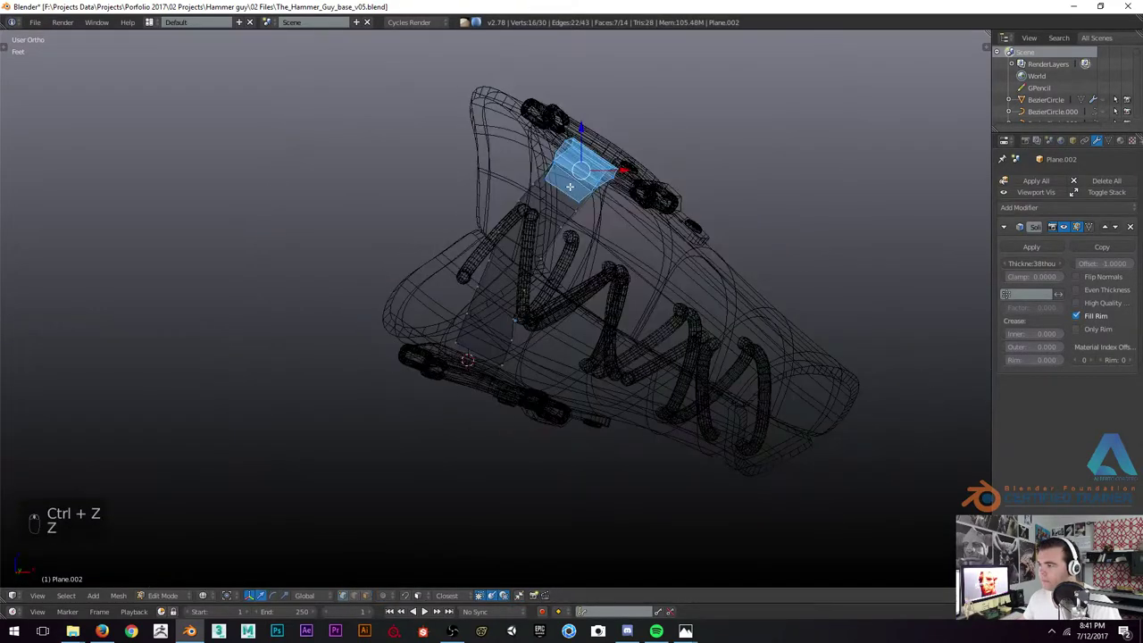
key("z")
key("z")
key("z")
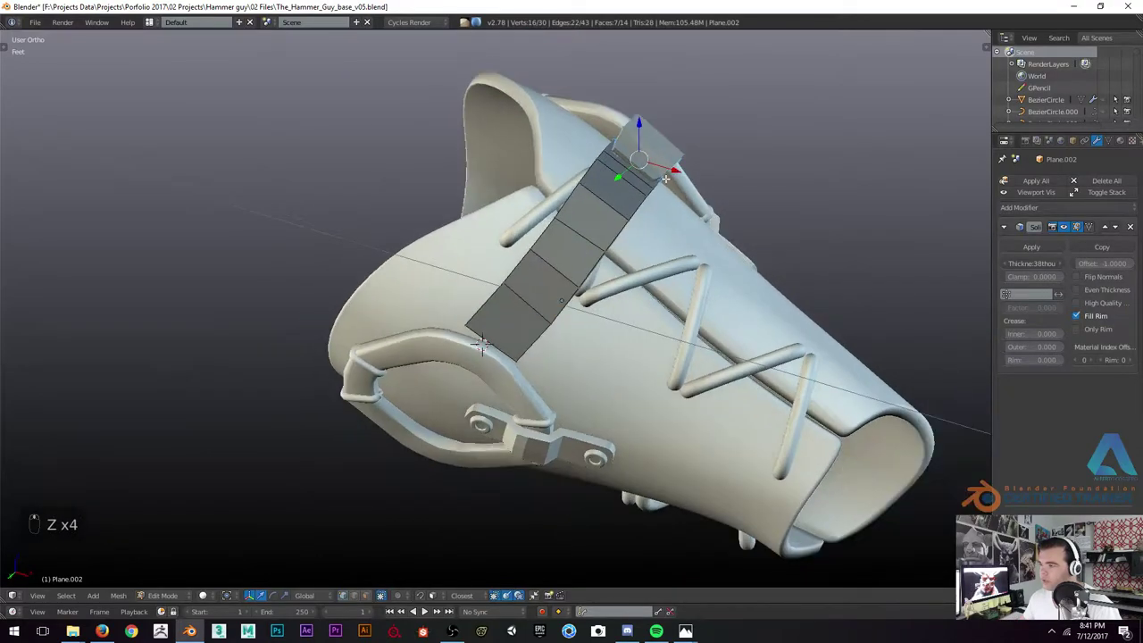
key("ctrl+c")
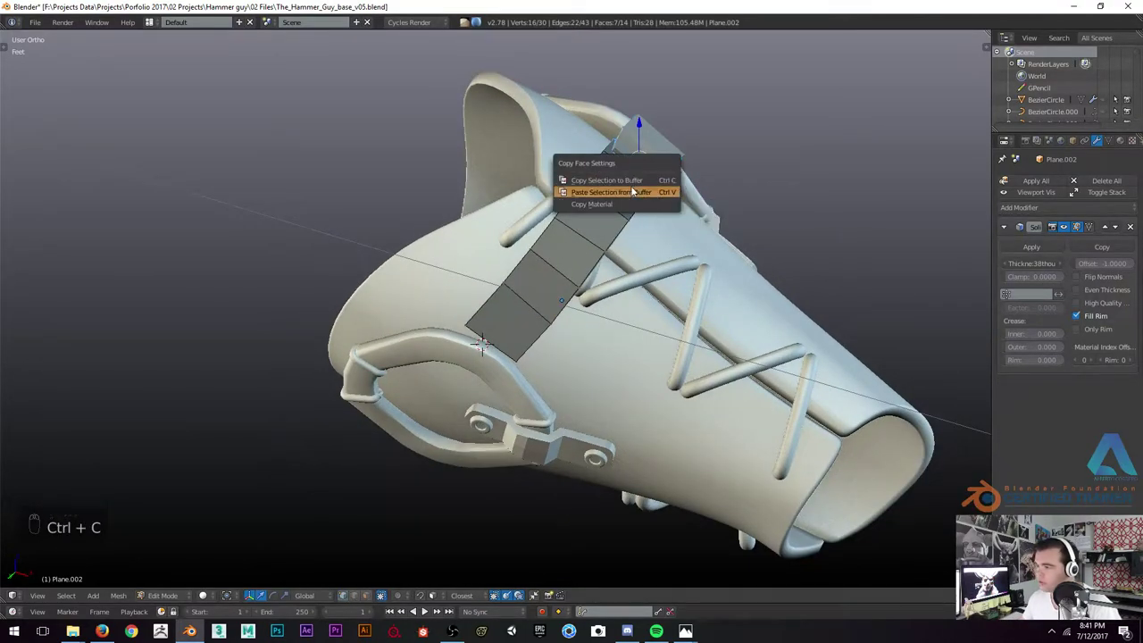
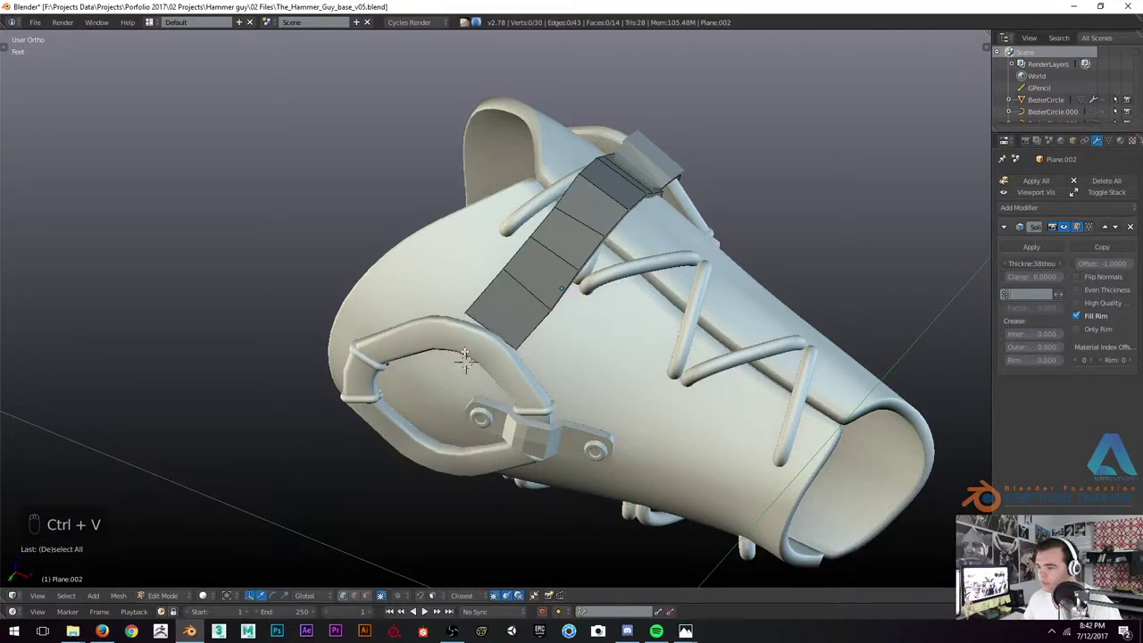
Paste a copied strap piece as a thick block at the strap's lower end, checked in wireframe
key("ctrl+a")
key("ctrl+v")
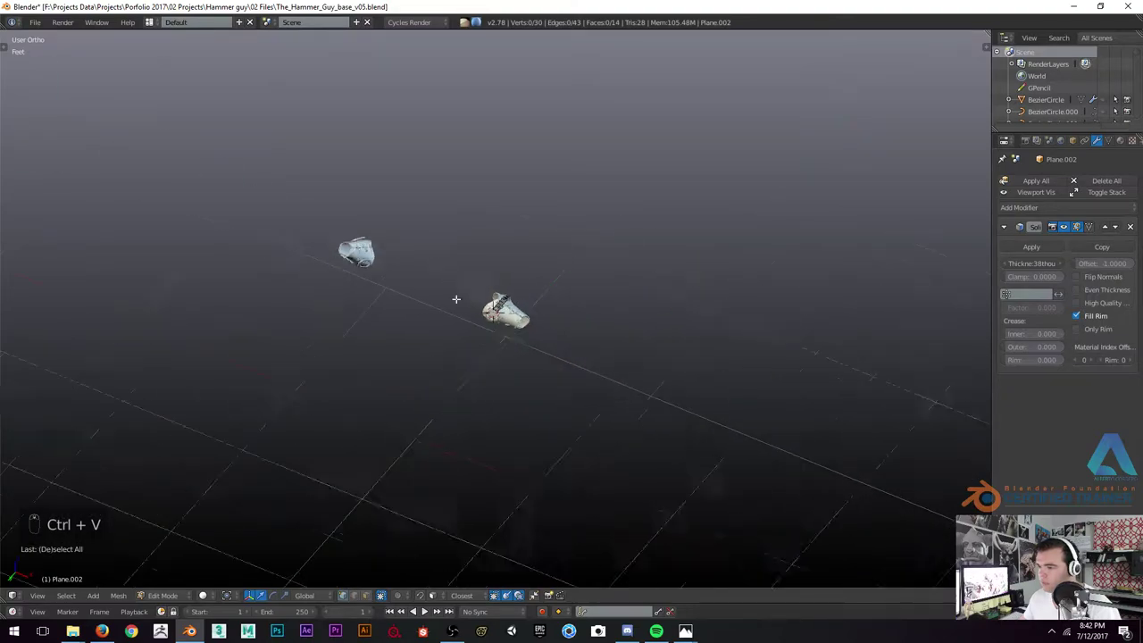
key("z")
key("ctrl+z")
key("ctrl+z")
key("z")
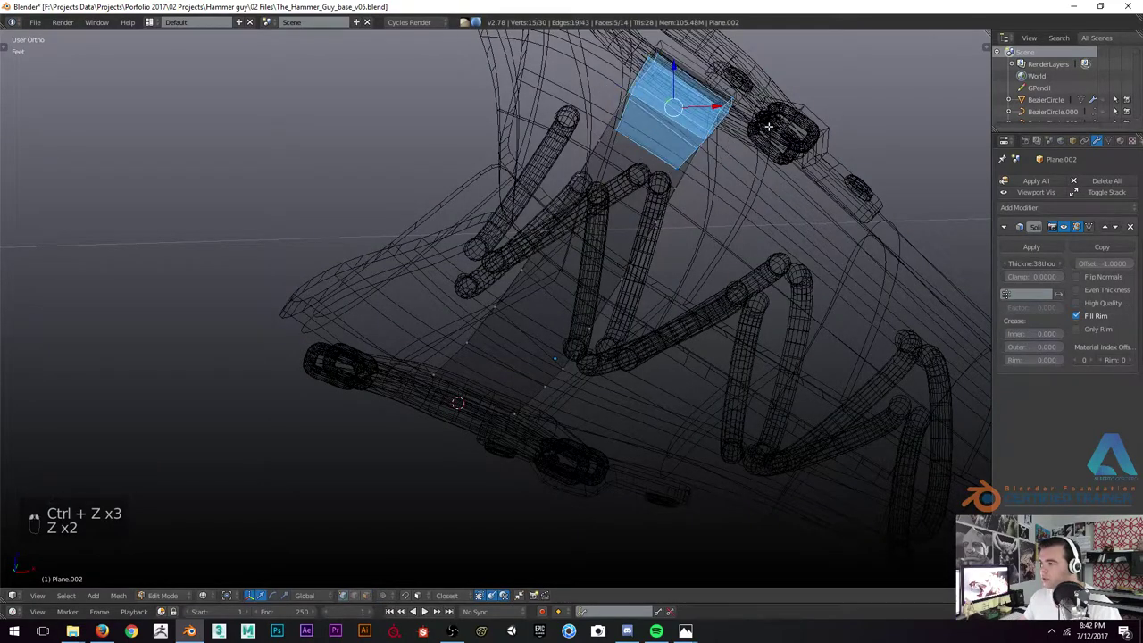
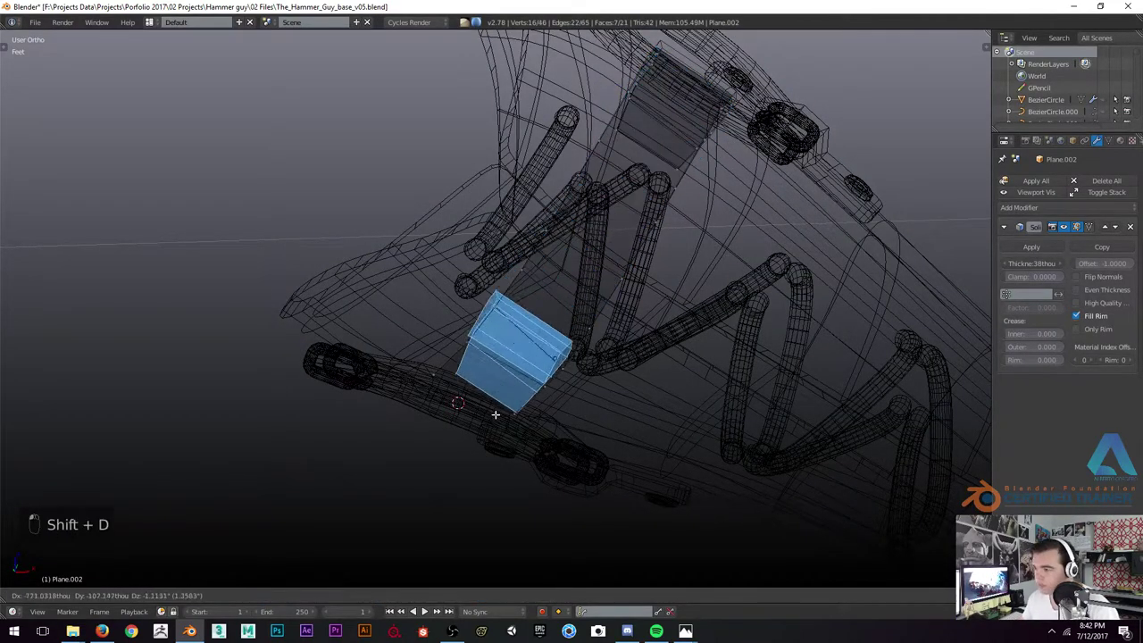
key("z")
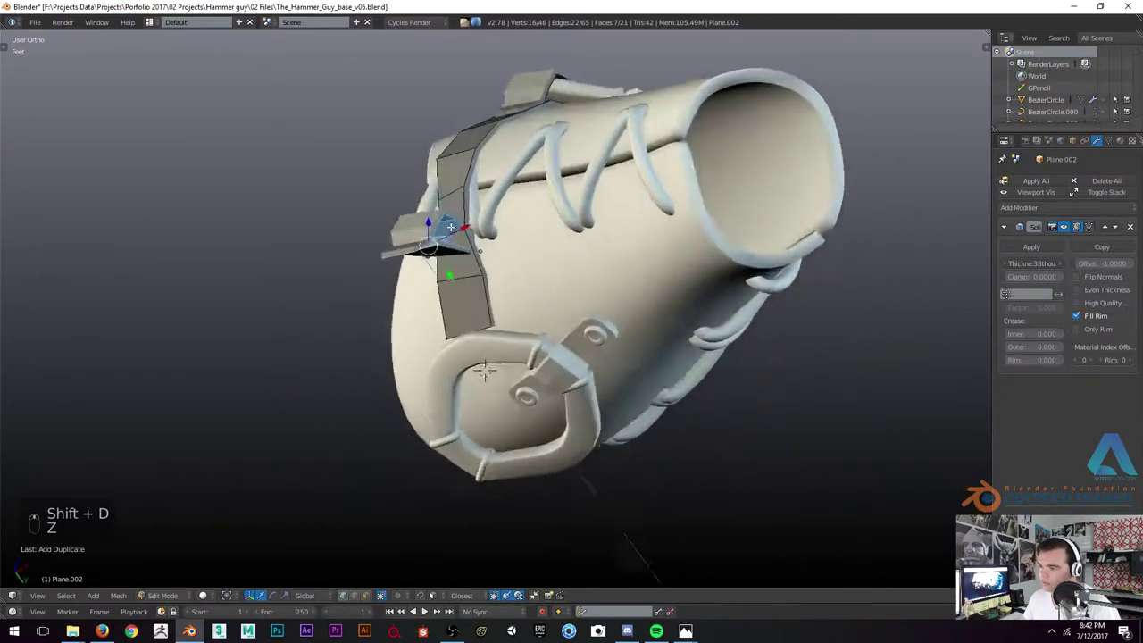
Rotate and move the block into place beside the buckle plate
key("r")
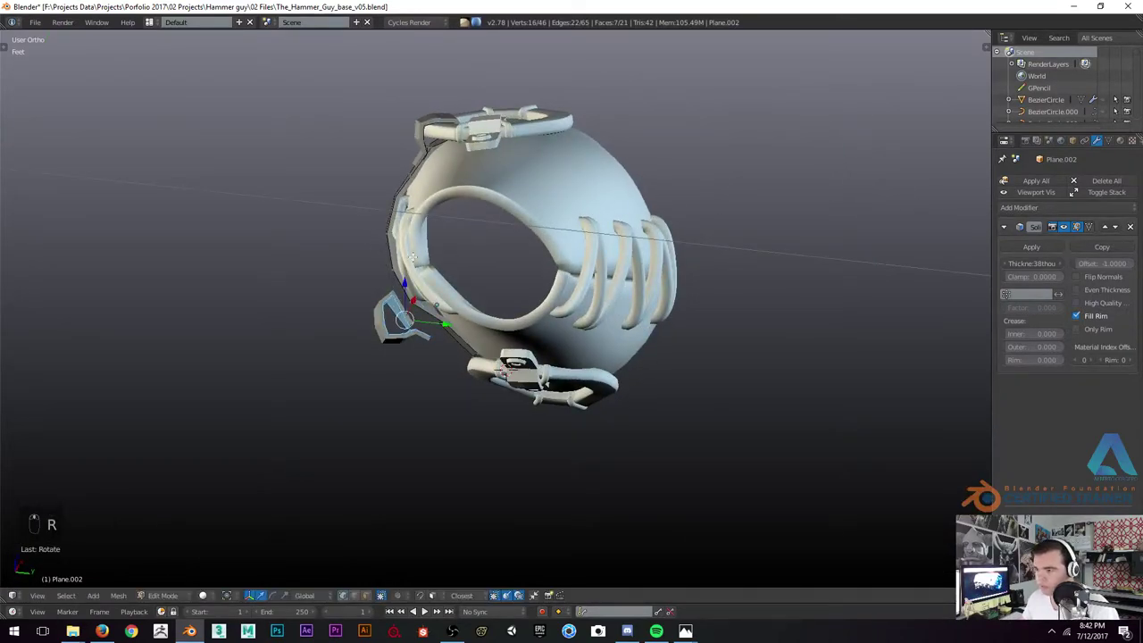
key("r")
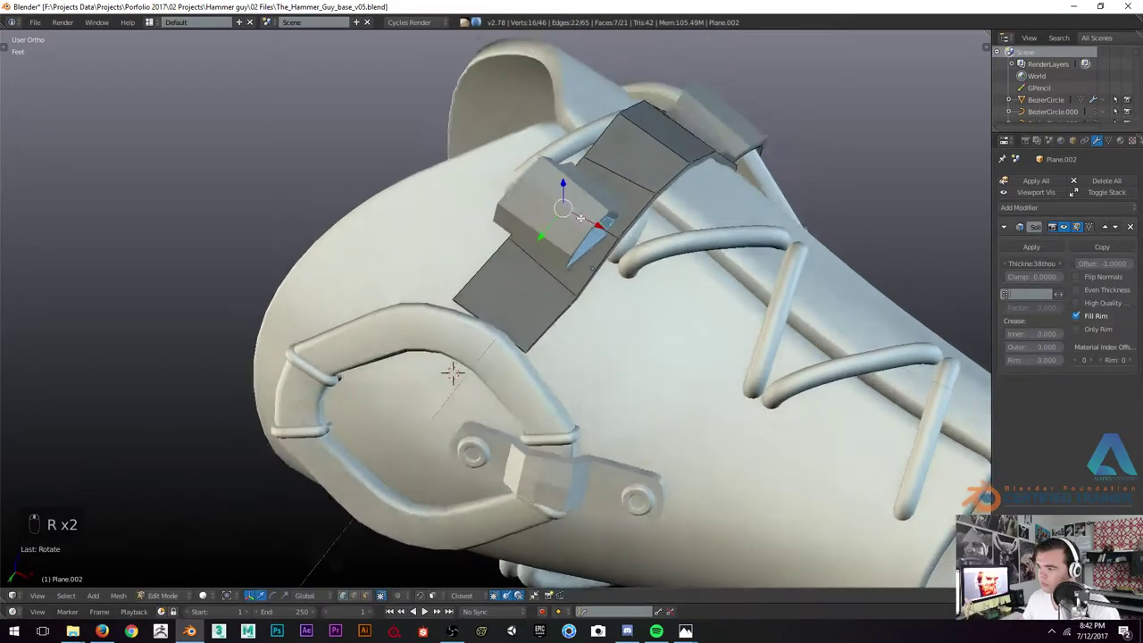
key("g")
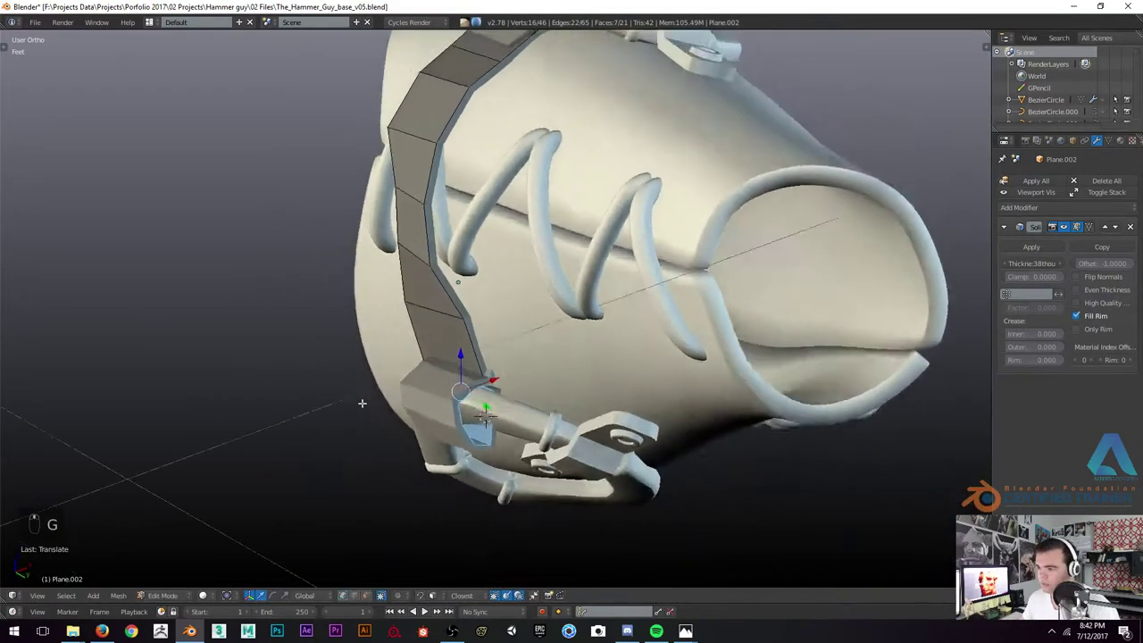
key("r")
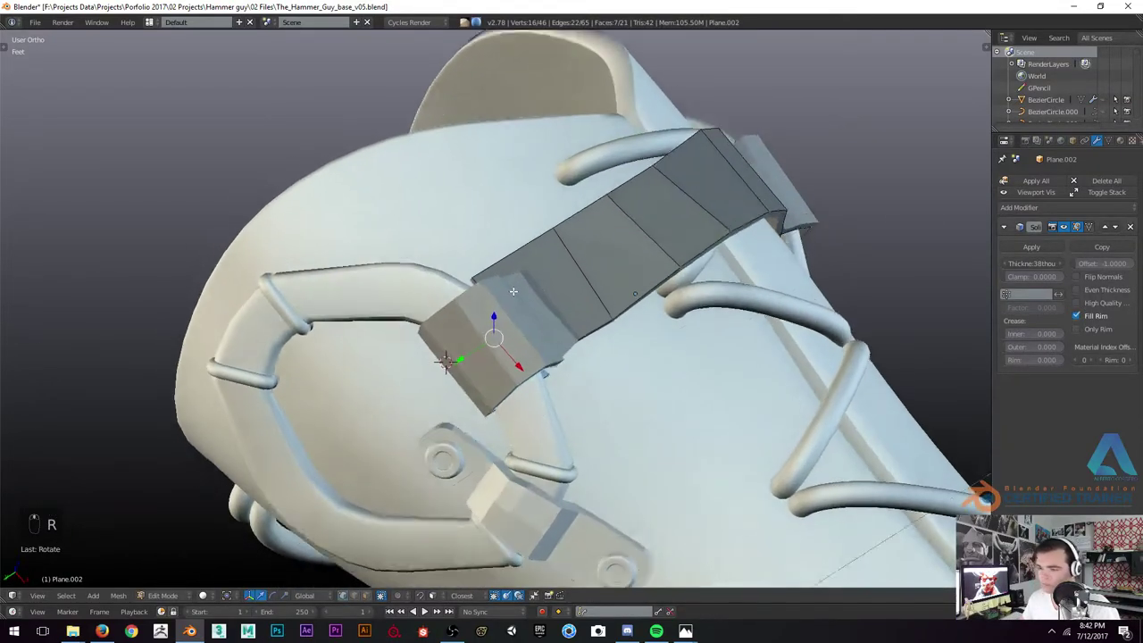
key("r")
key("g")
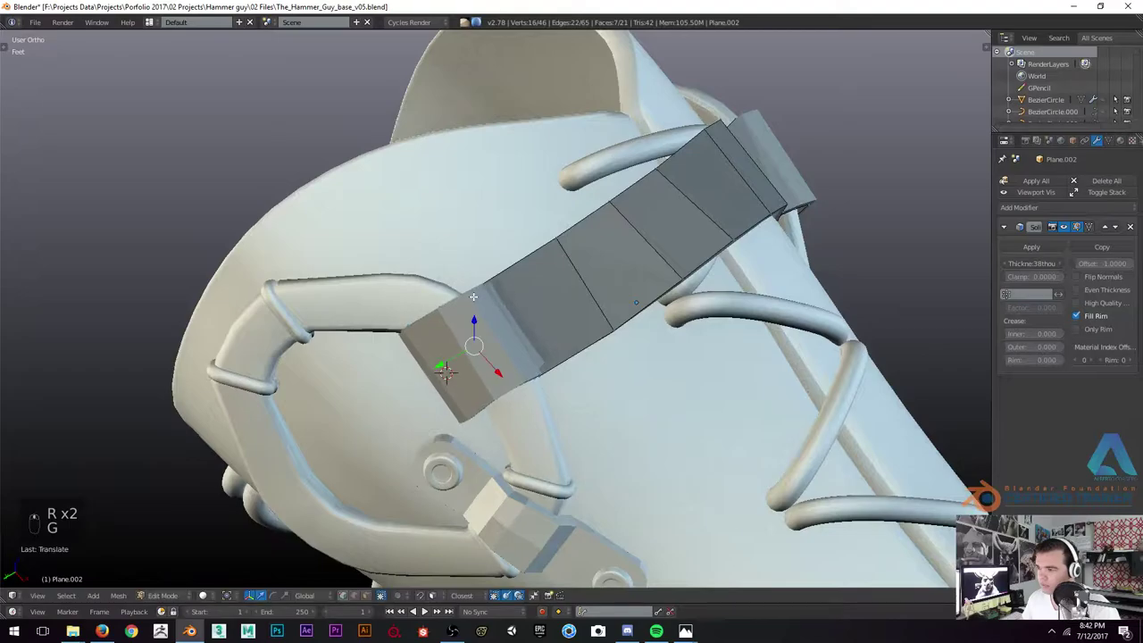
key("g")
key("r")
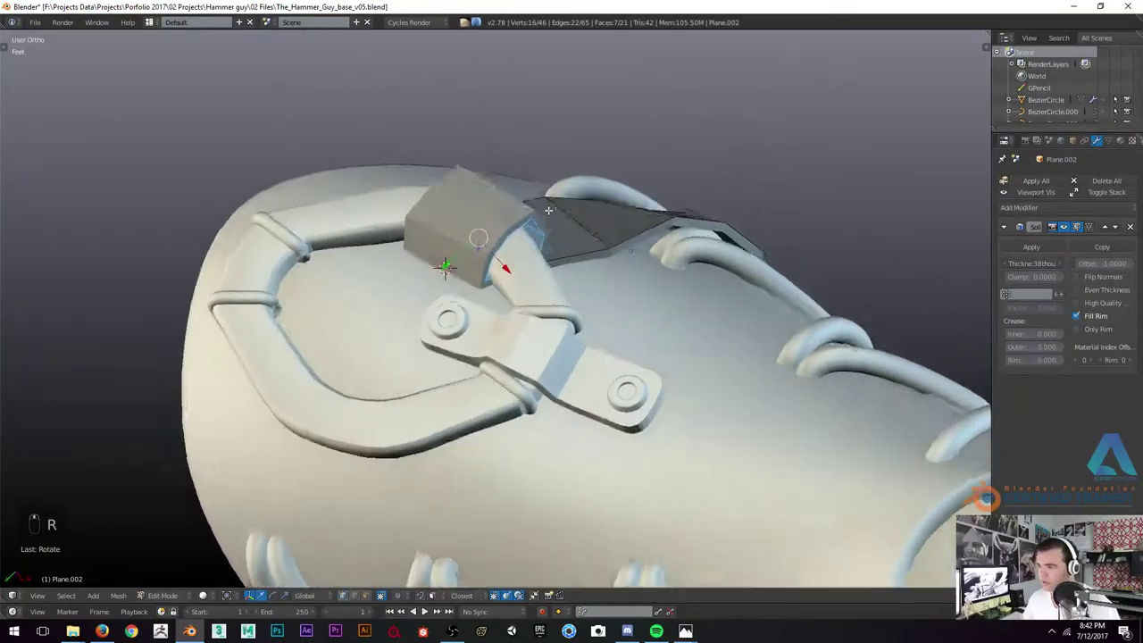
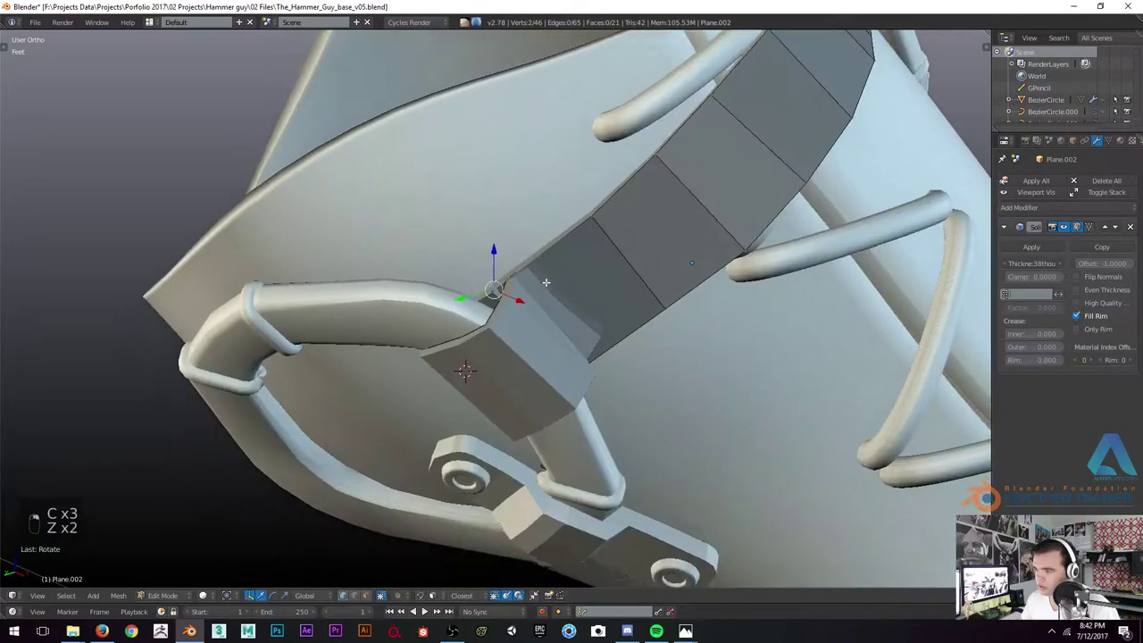
Merge the overlapping vertices at center where the block meets the strap, verified in wireframe
key("alt+m")
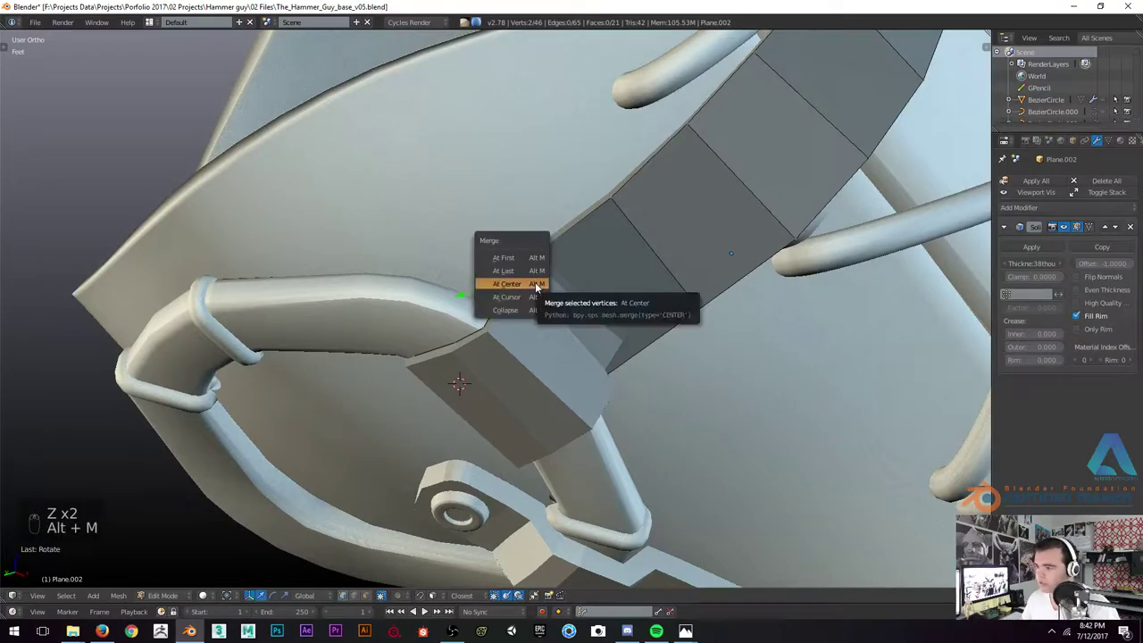
key("z")
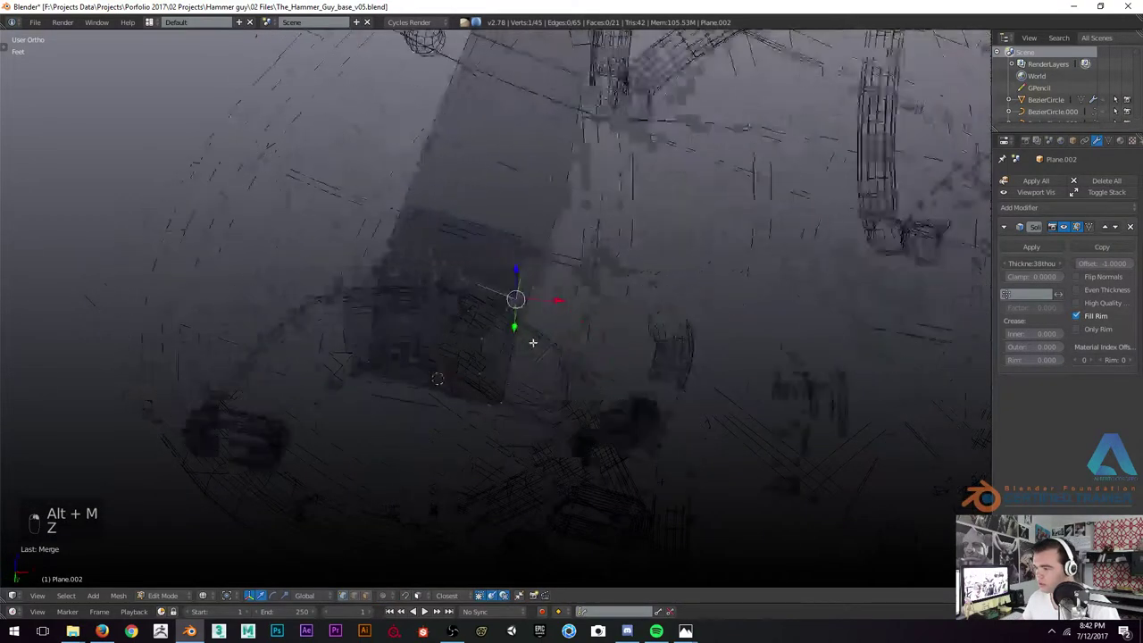
key("z")
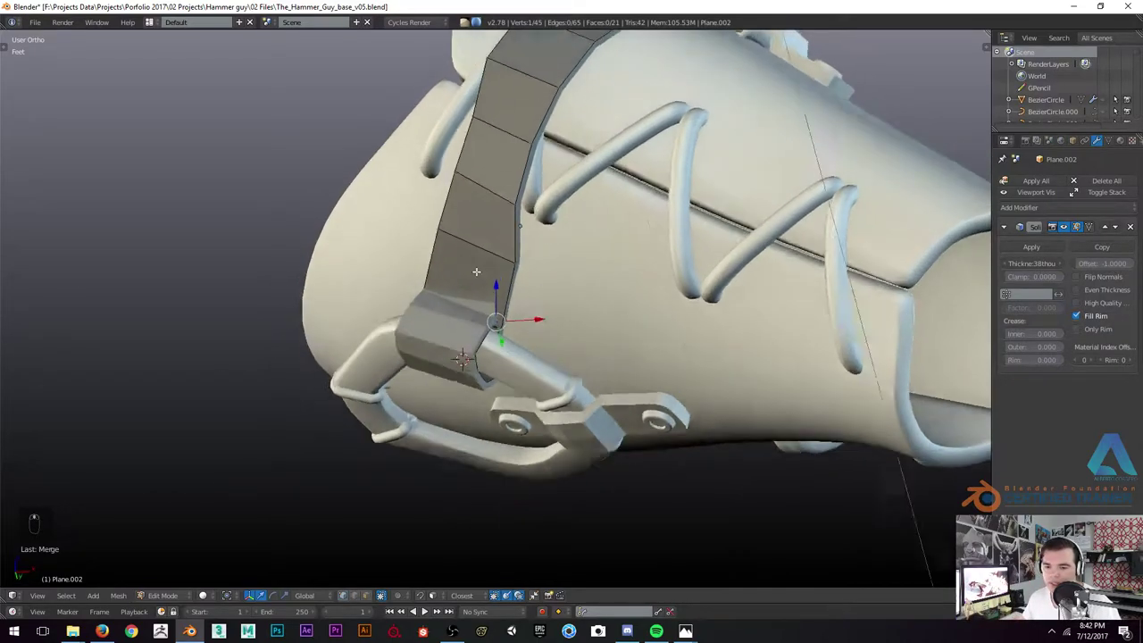
key("z")
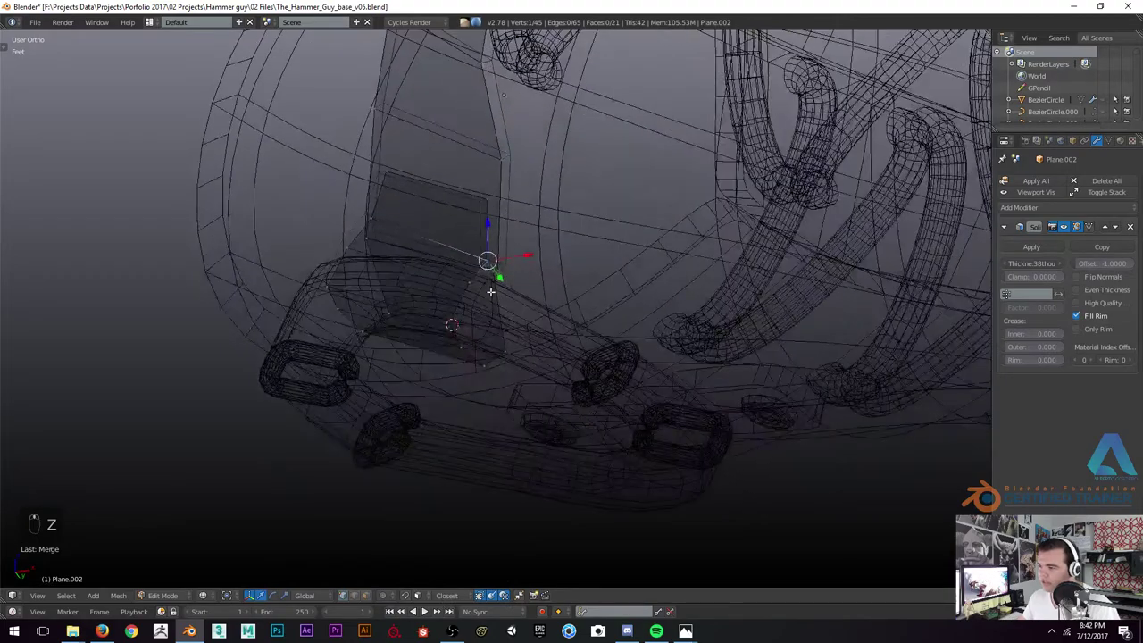
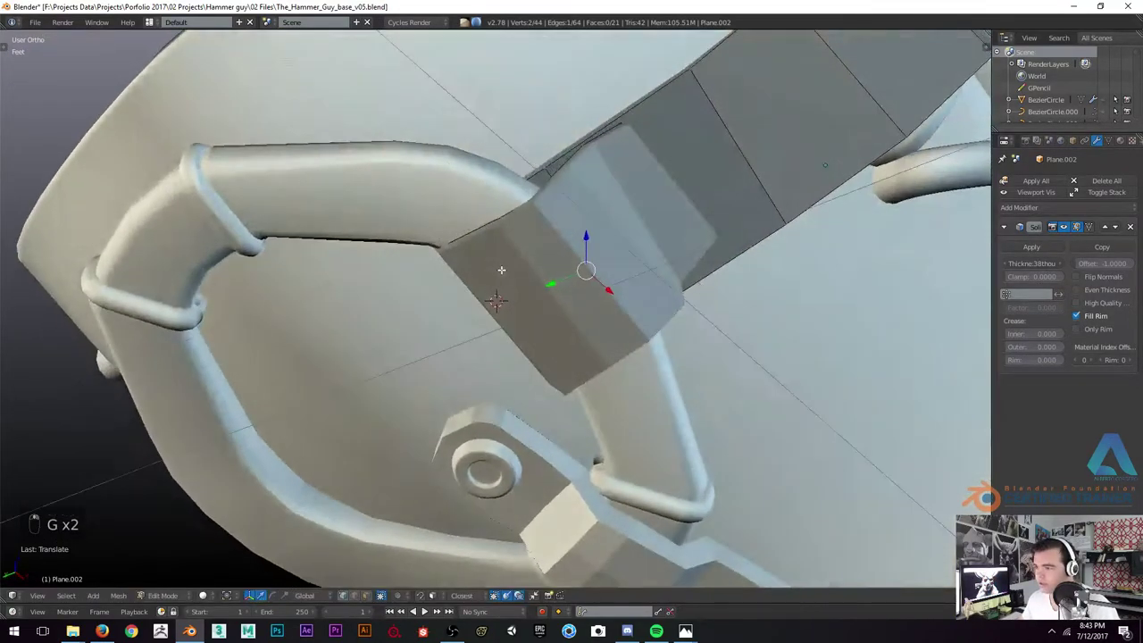
Position and angle the block so it caps the strap where it folds over the rim
key("g")
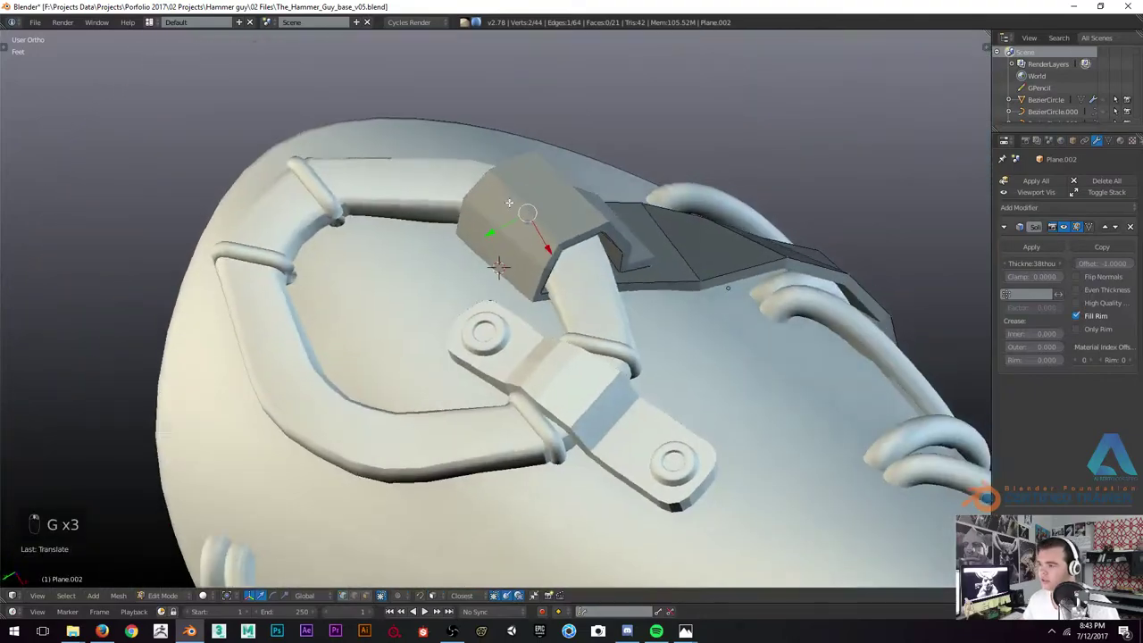
key("z")
key("z")
key("g")
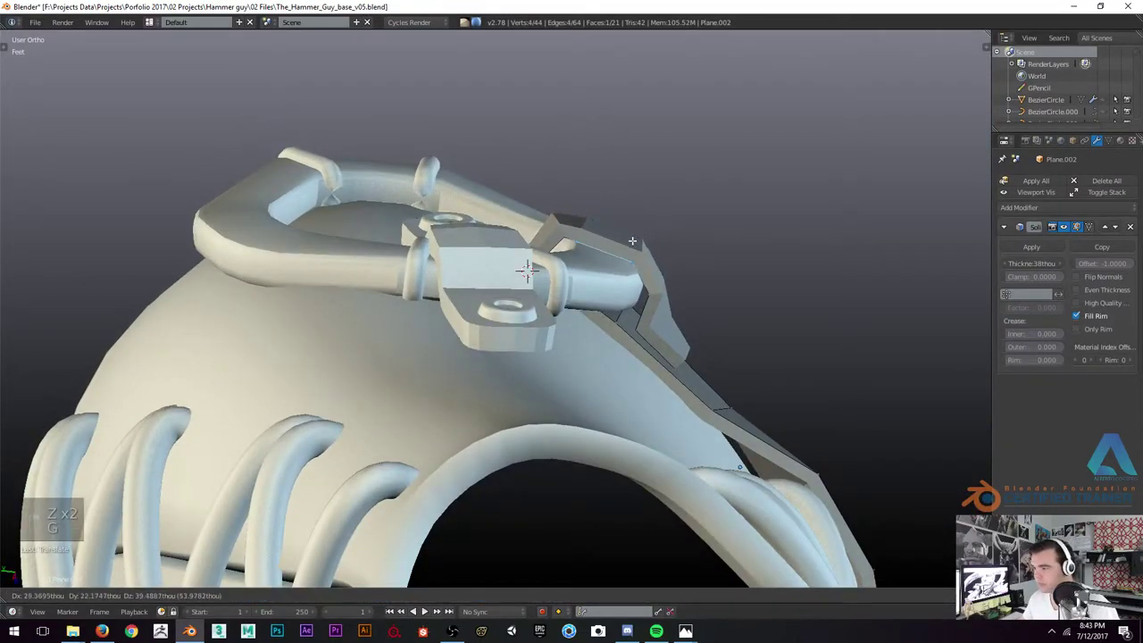
key("g")
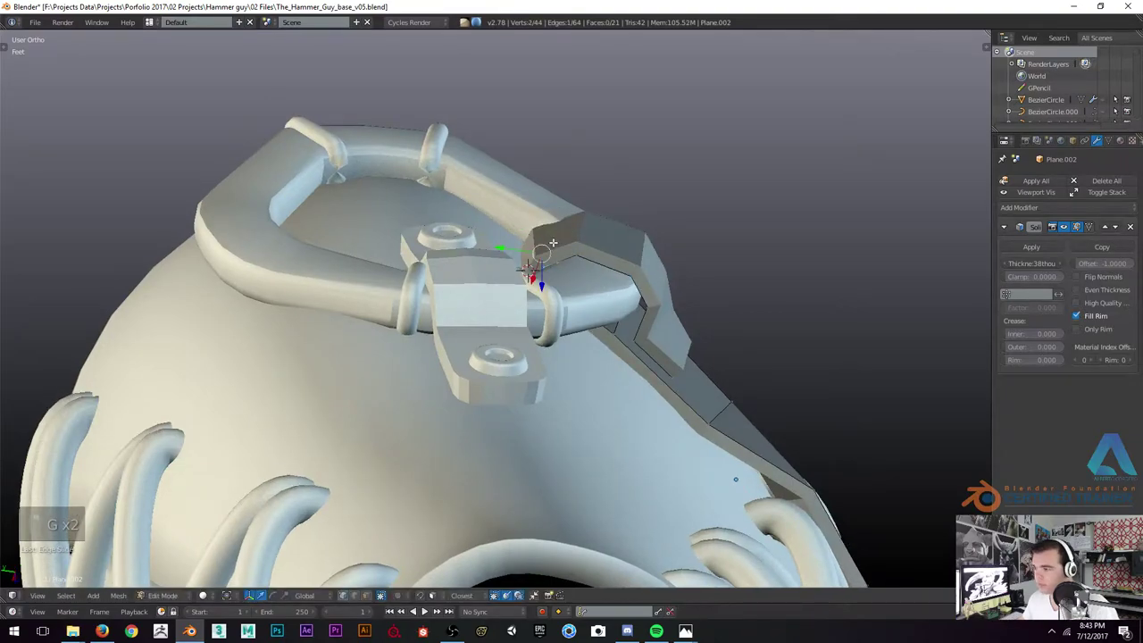
key("g")
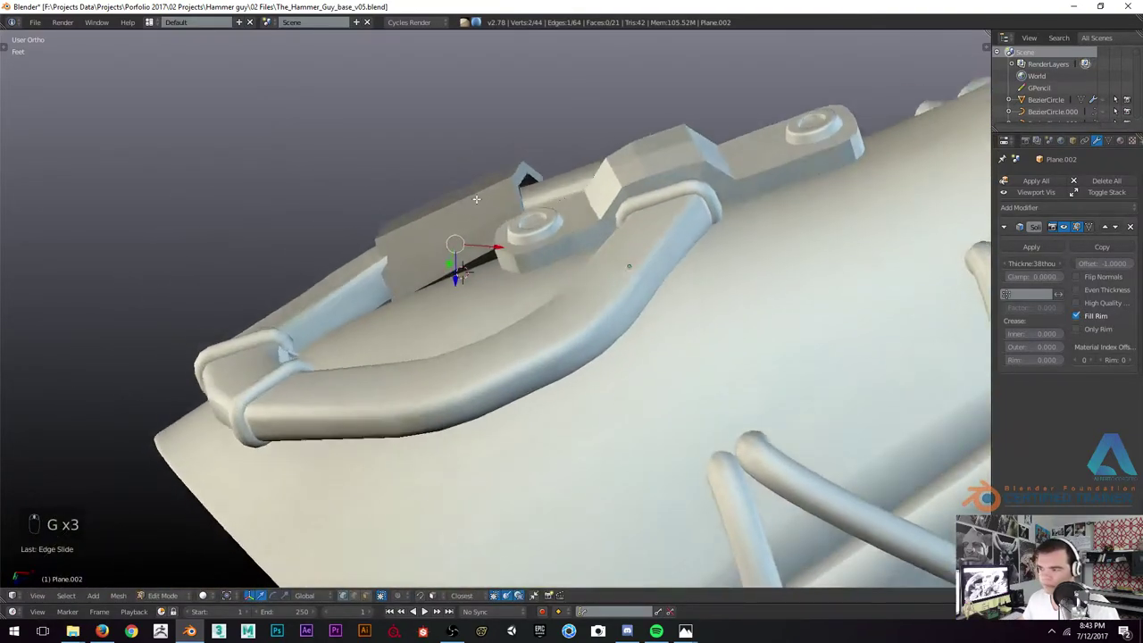
key("g")
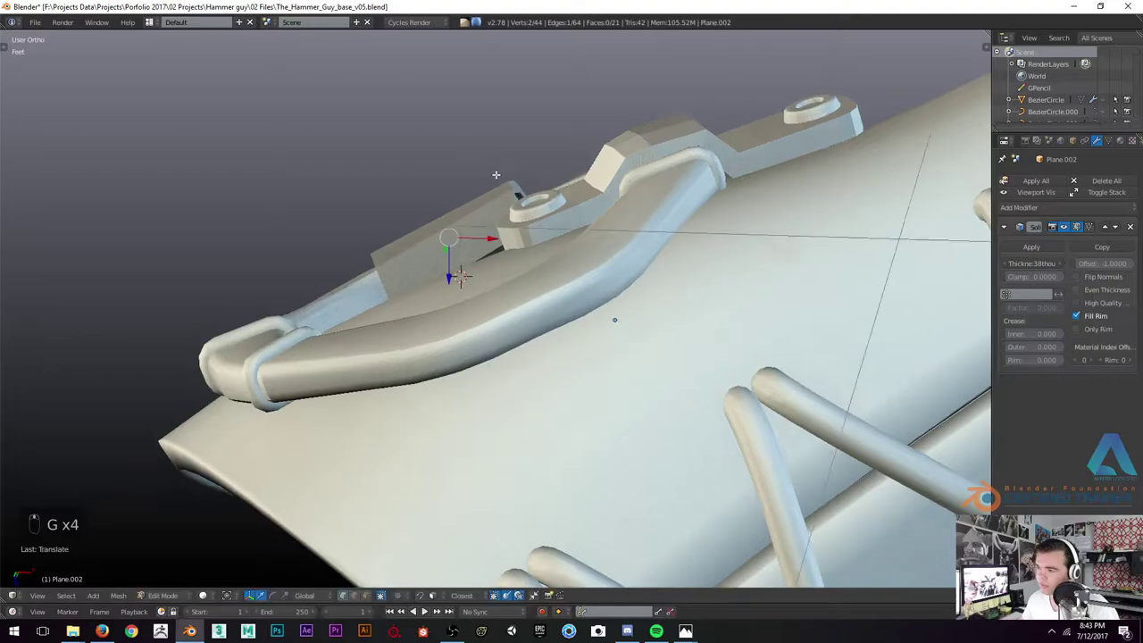
key("r")
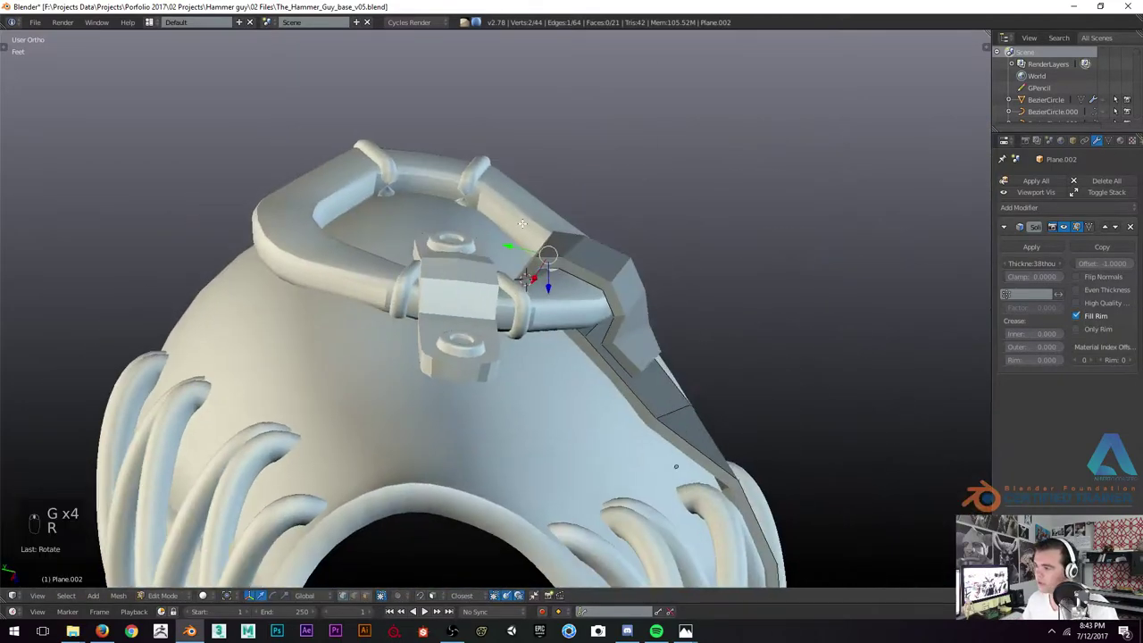
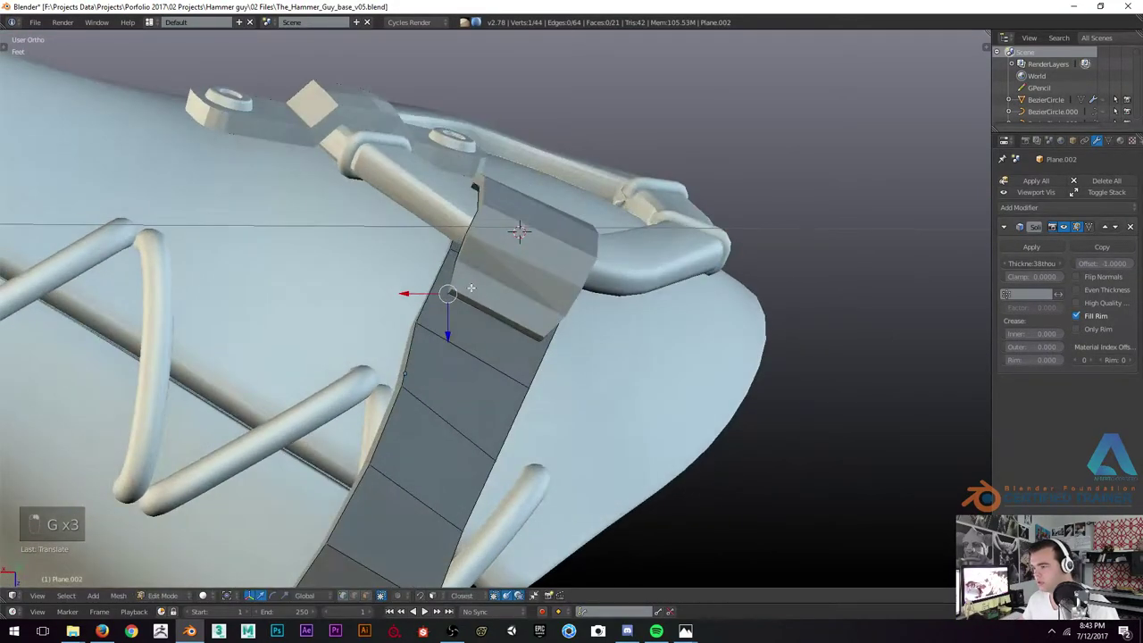
Extrude a new strap section and bend it around the rim onto the bracer's underside
key("g")
key("g")
key("g")
key("g")
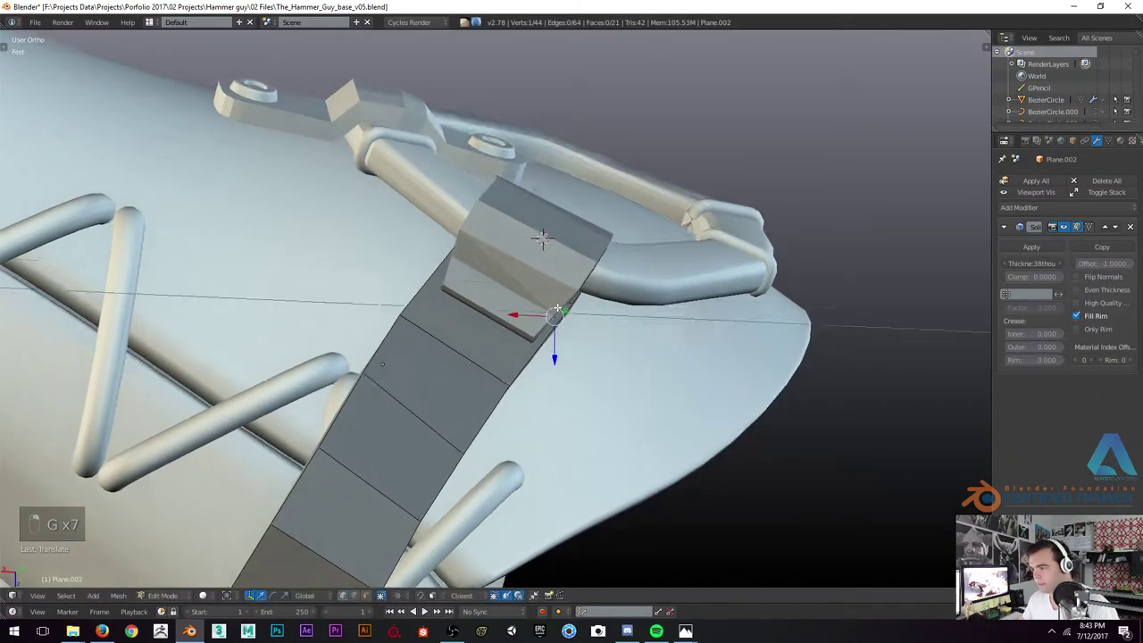
key("g")
key("g")
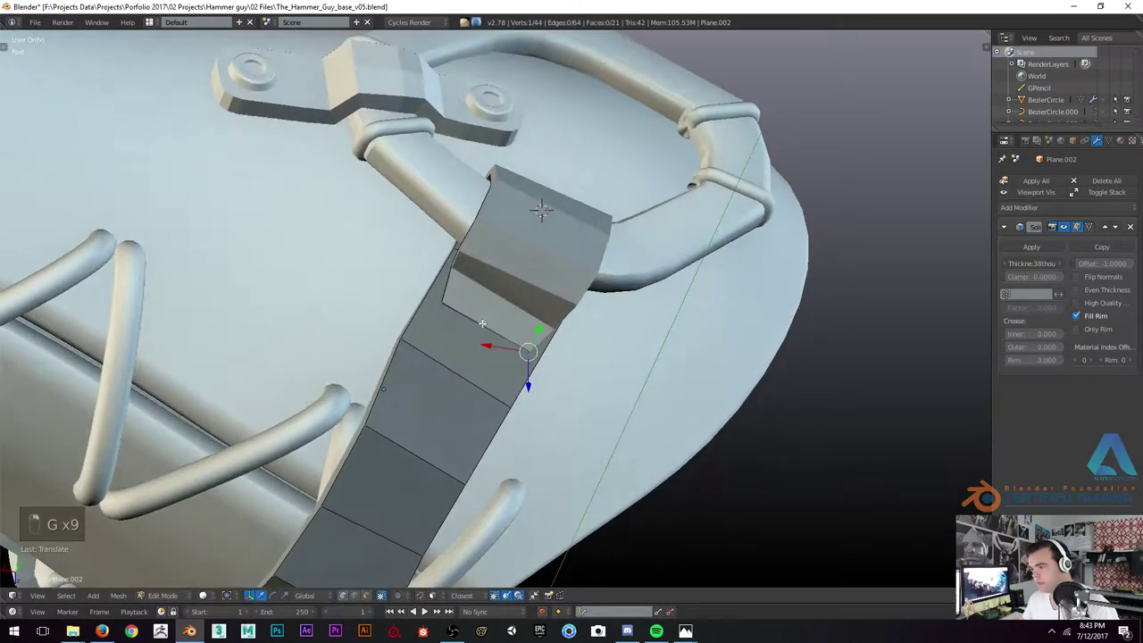
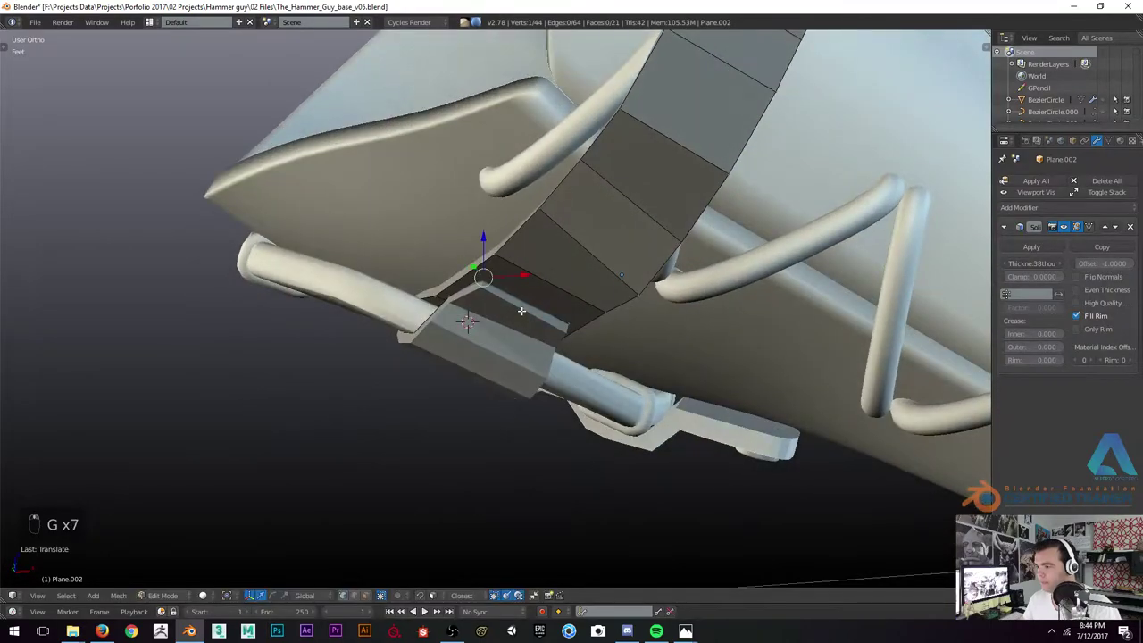
Check the strap in Object Mode, then return to editing and reposition its end vertices
key("Tab")
key("a")
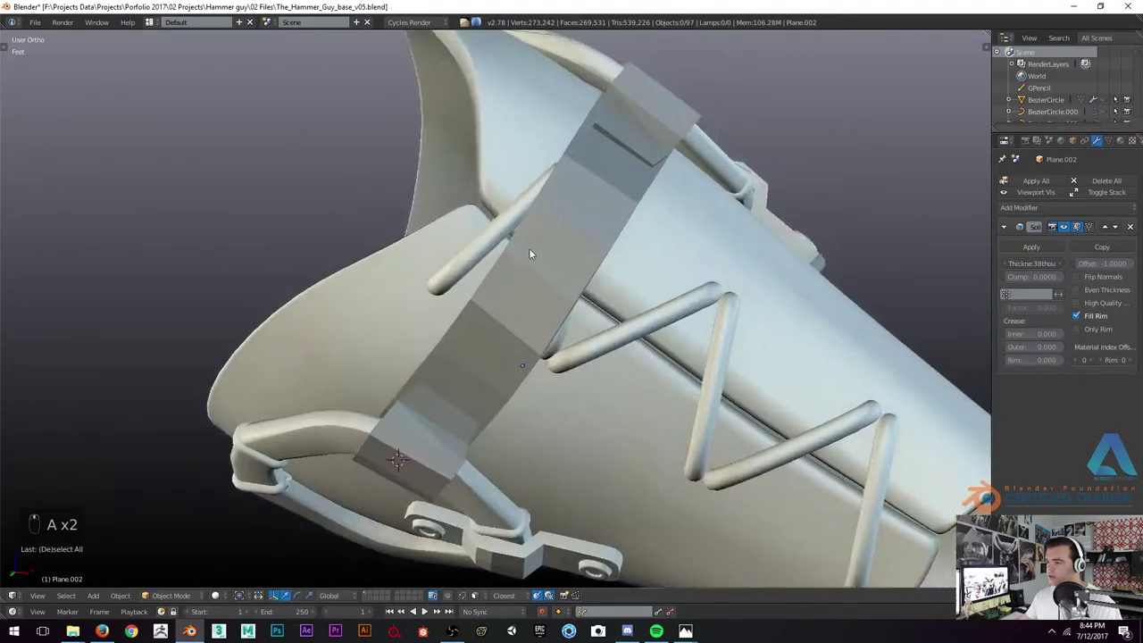
key("Tab")
key("g")
key("g")
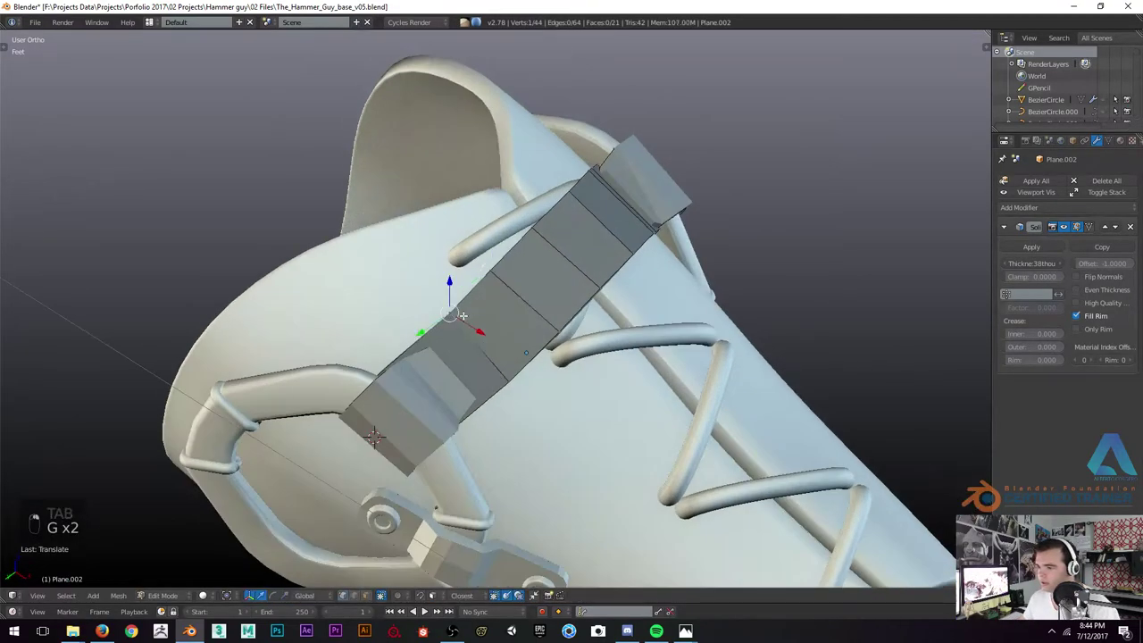
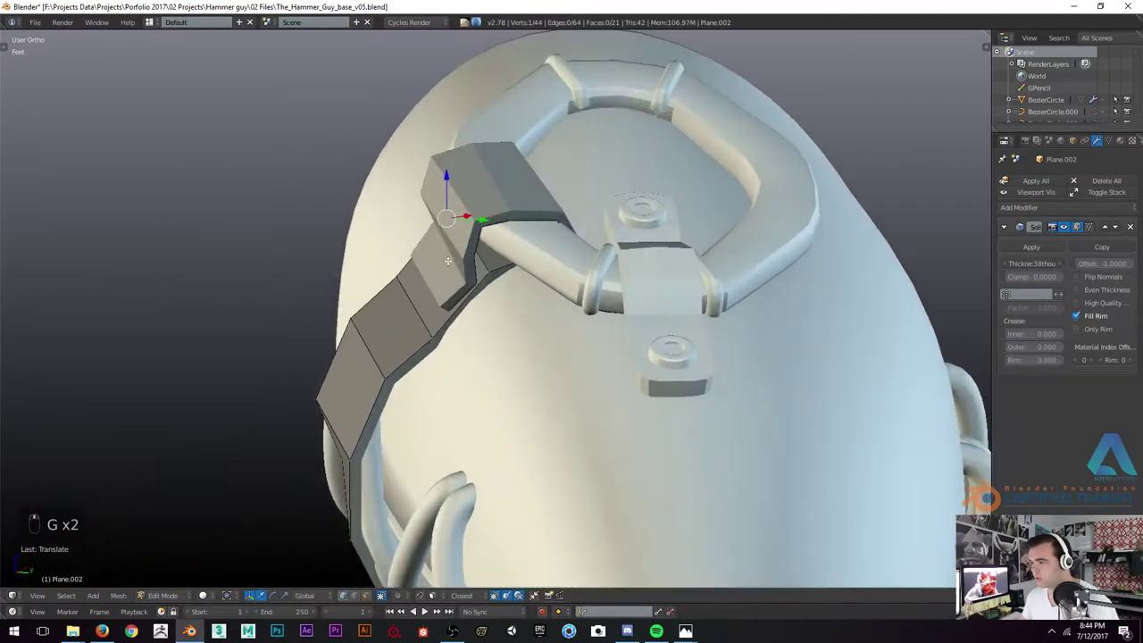
Fatten the strap end and tuck it up under the buckle ring on top of the bracer
key("alt+s")
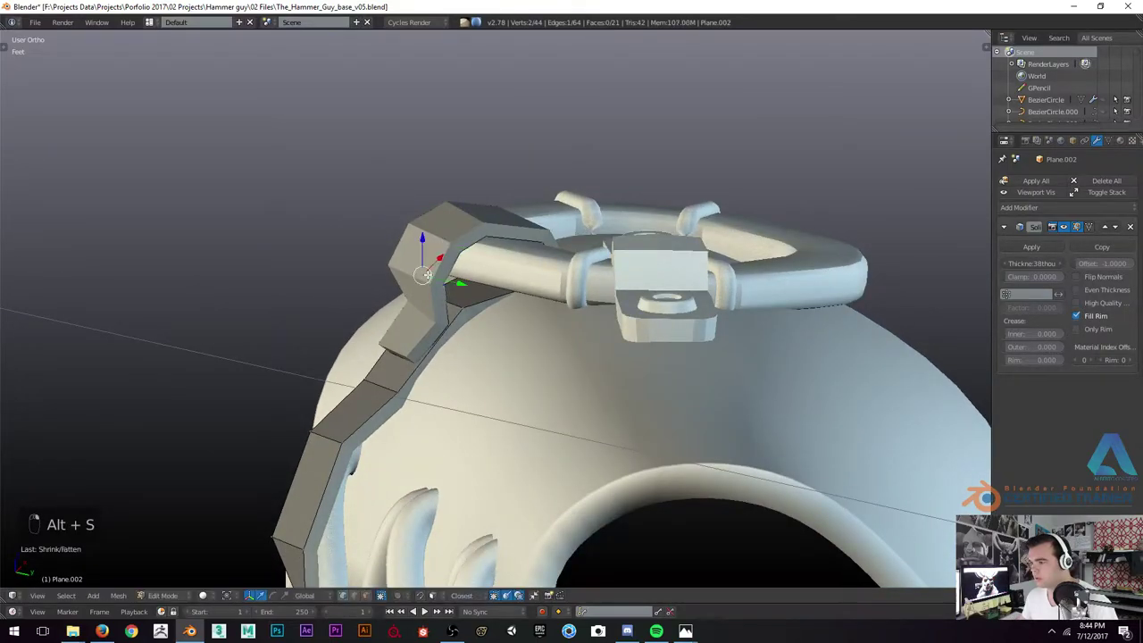
key("alt+s")
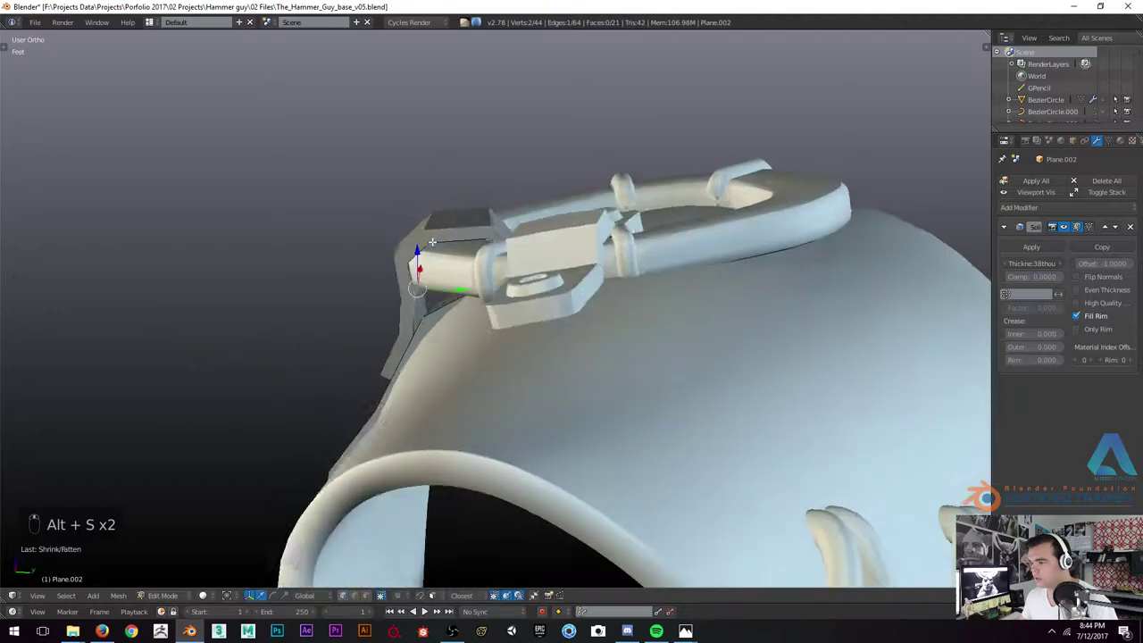
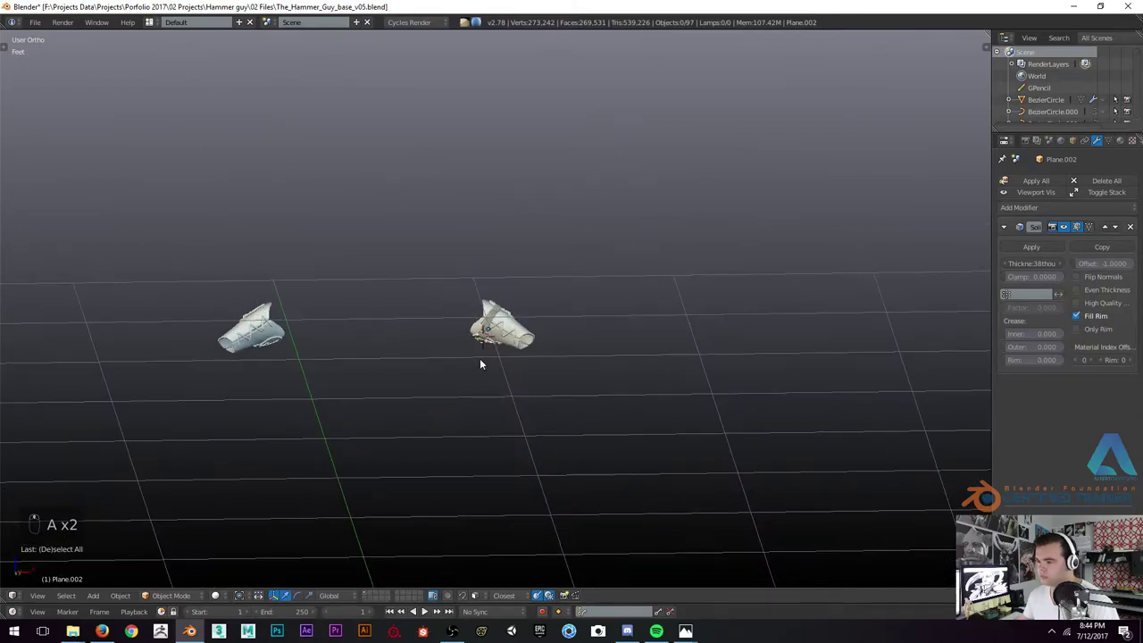
Unhide everything and frame the whole Hammer Guy with bracers on both forearms
left_click_drag(512, 329, 516, 245)
left_click_drag(569, 332, 601, 330)
key("z")
key("z")
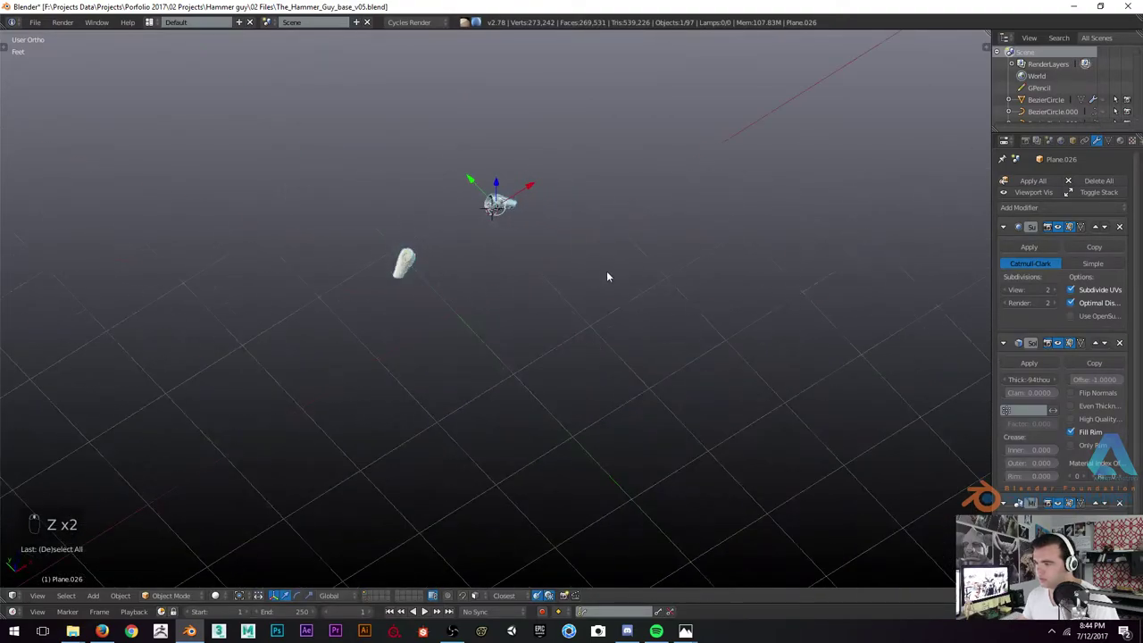
key("alt+h")
key("a")
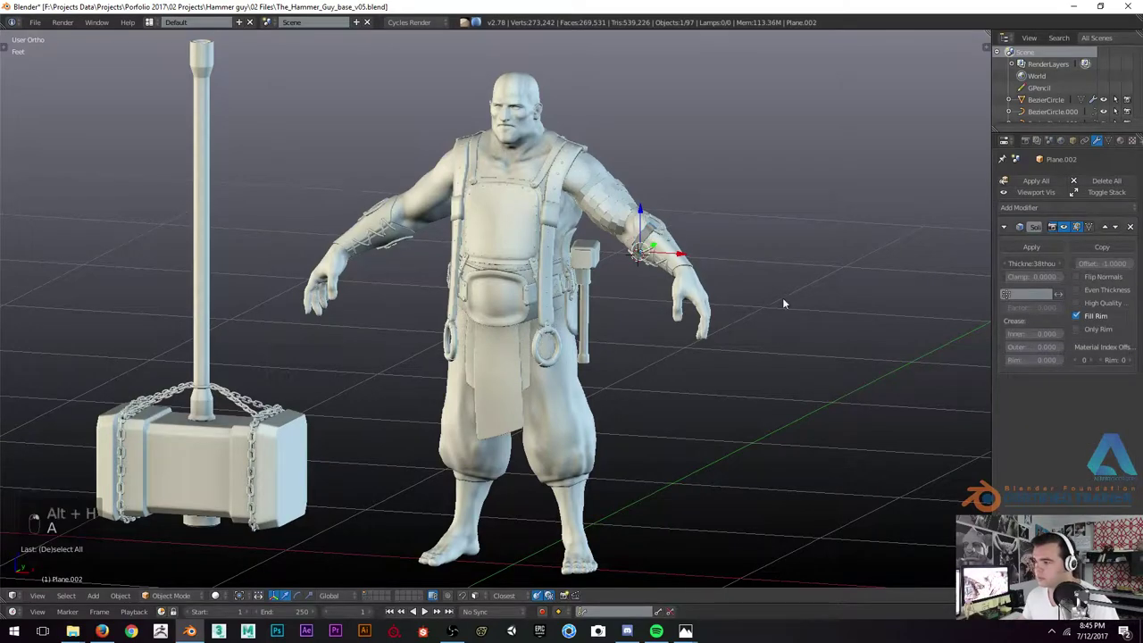
Add a Mirror modifier to the bracer strap using the body as the mirror object
key("space")
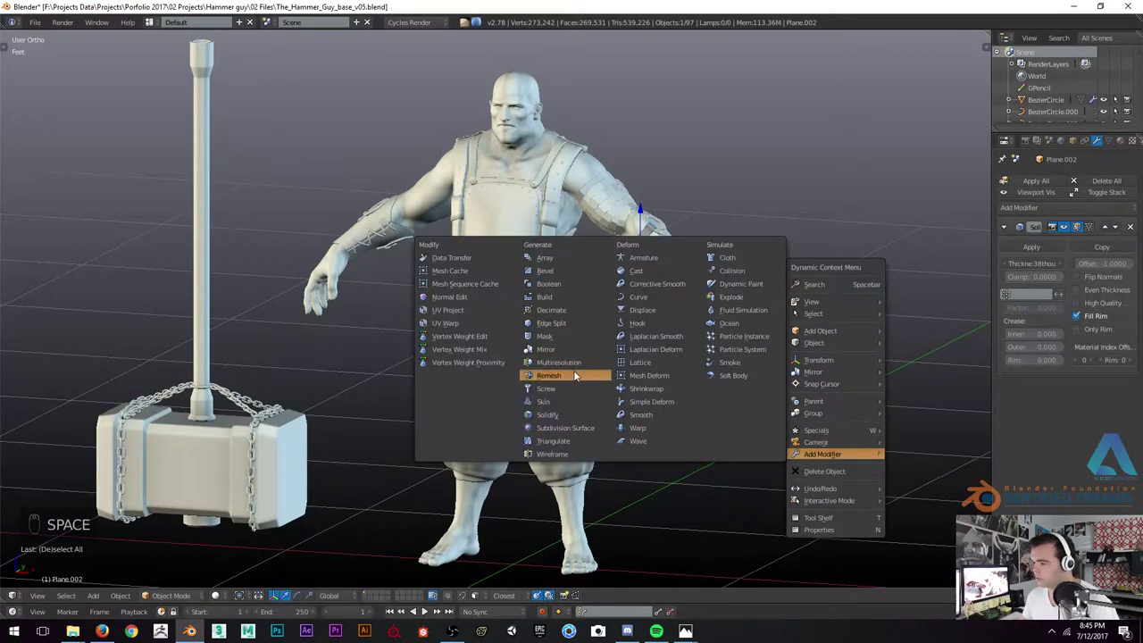
left_click_drag(1128, 506, 607, 213)
key("a")
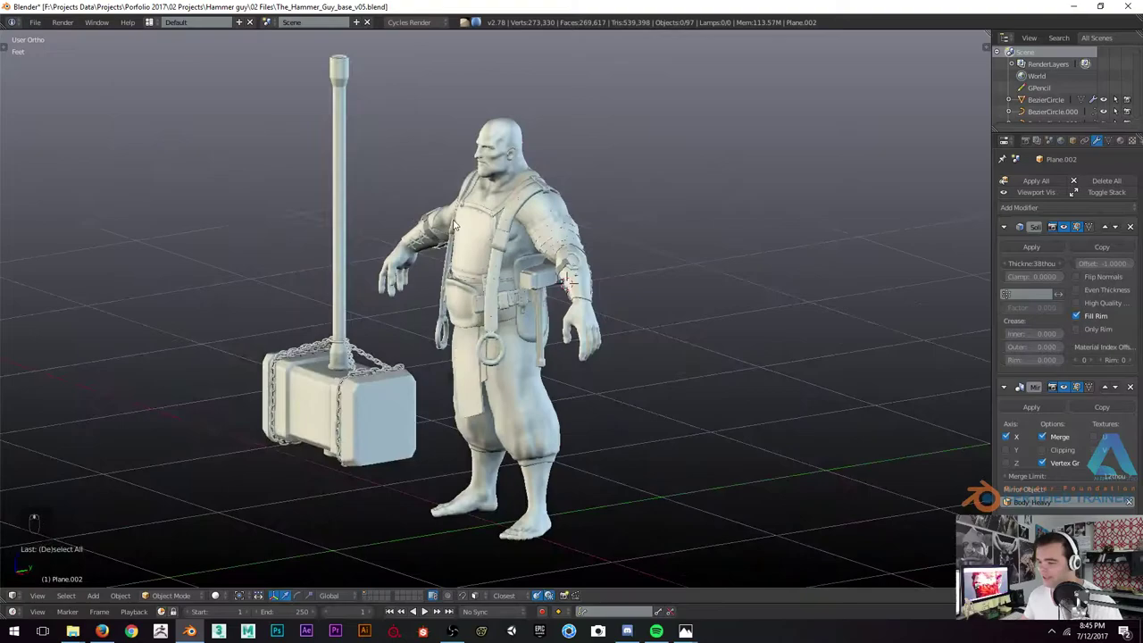
key("KP_5")
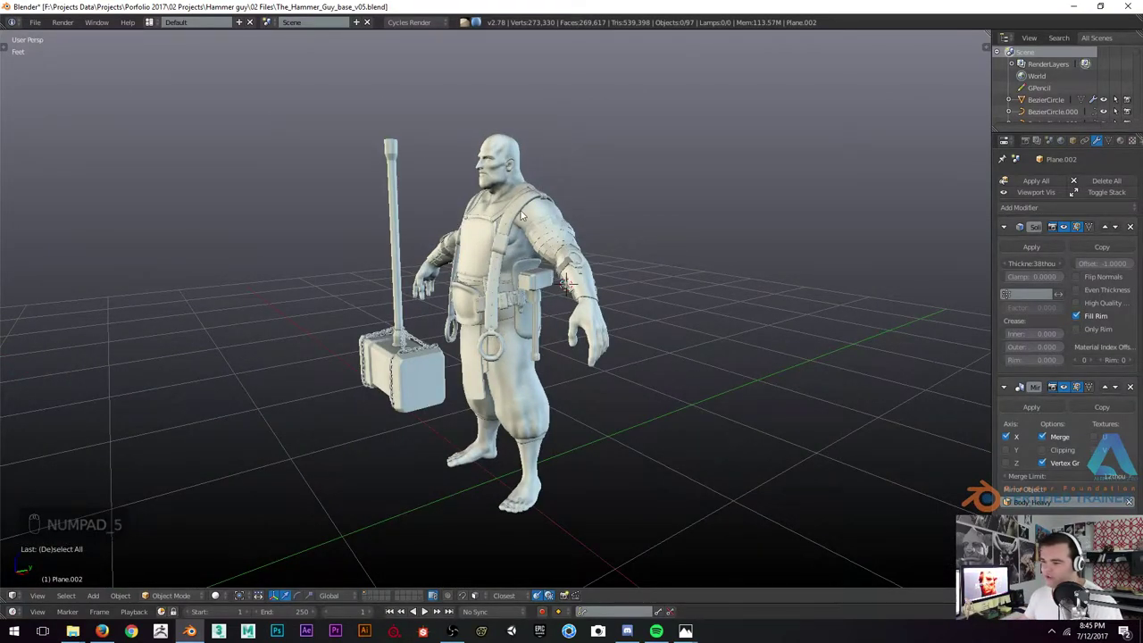
left_click_drag(587, 178, 545, 221)
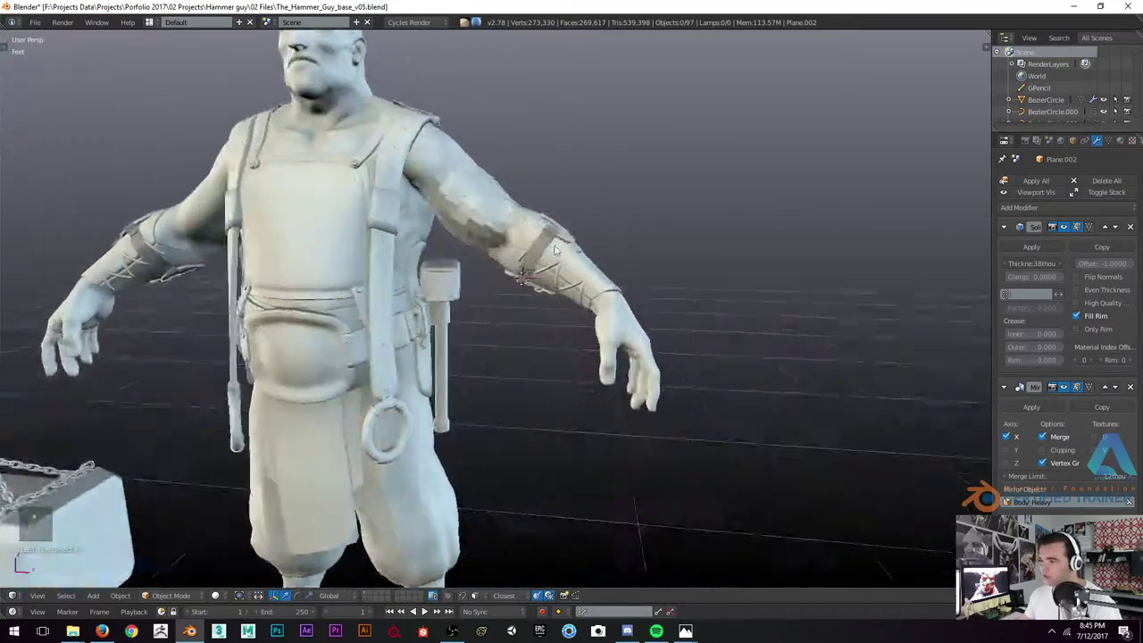
Select the opposite bracer through wireframe shading and return to solid view
key("z")
left_click_drag(519, 254, 552, 281)
left_click_drag(535, 242, 568, 231)
left_click_drag(535, 242, 594, 265)
key("z")
key("z")
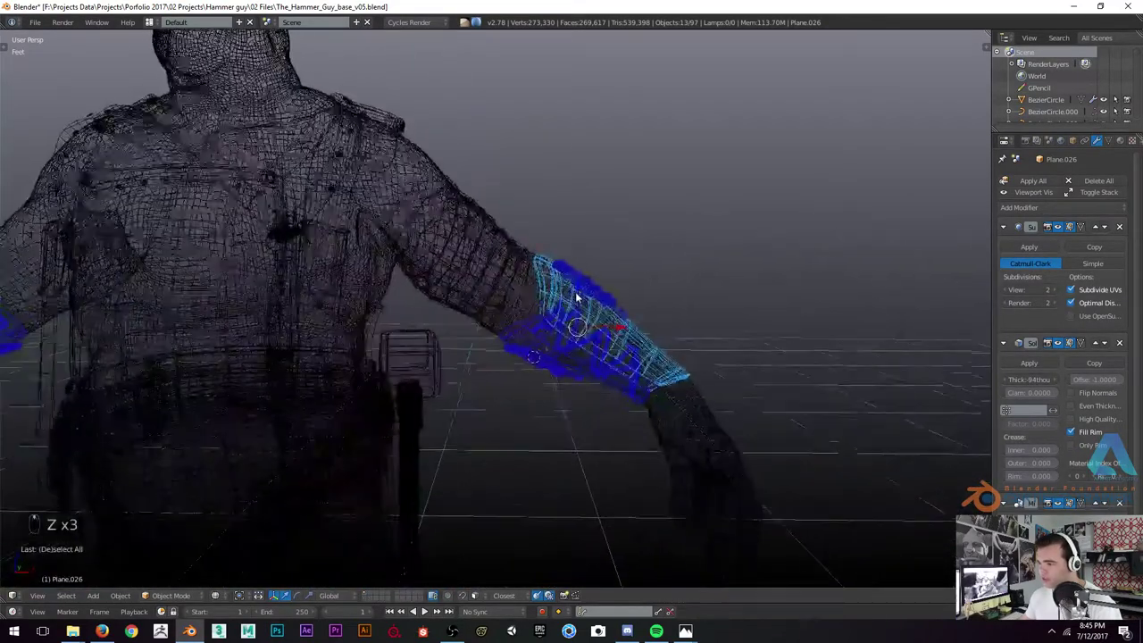
key("z")
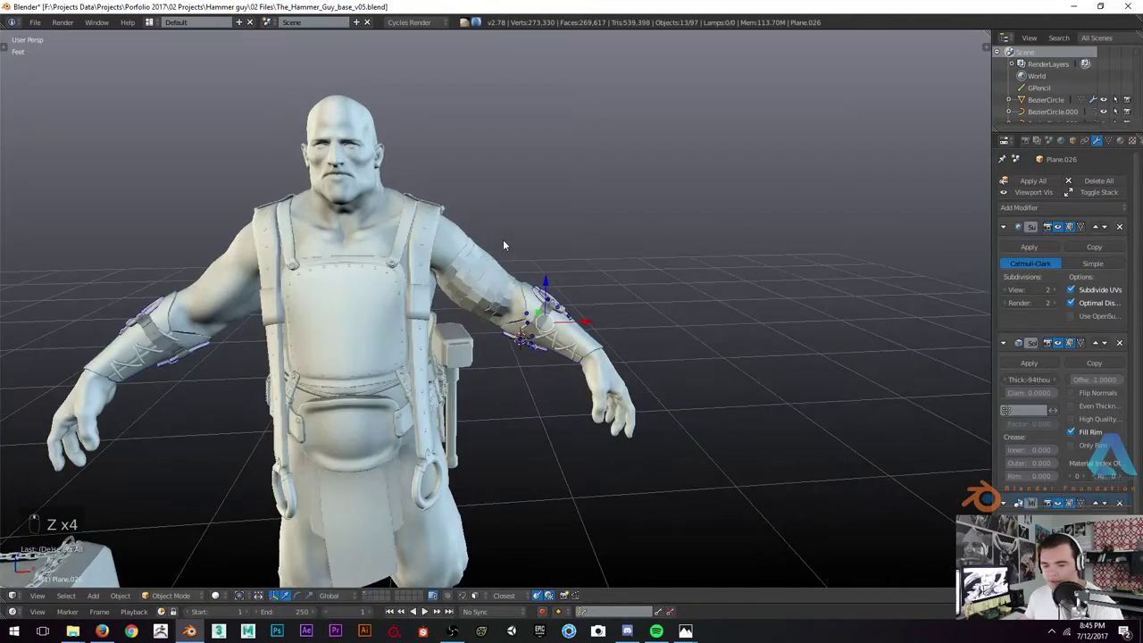
Isolate the opposite bracer on its own and orbit to inspect it
key("shift+h")
left_click_drag(692, 341, 653, 329)
key("KP_5")
left_click_drag(625, 322, 587, 319)
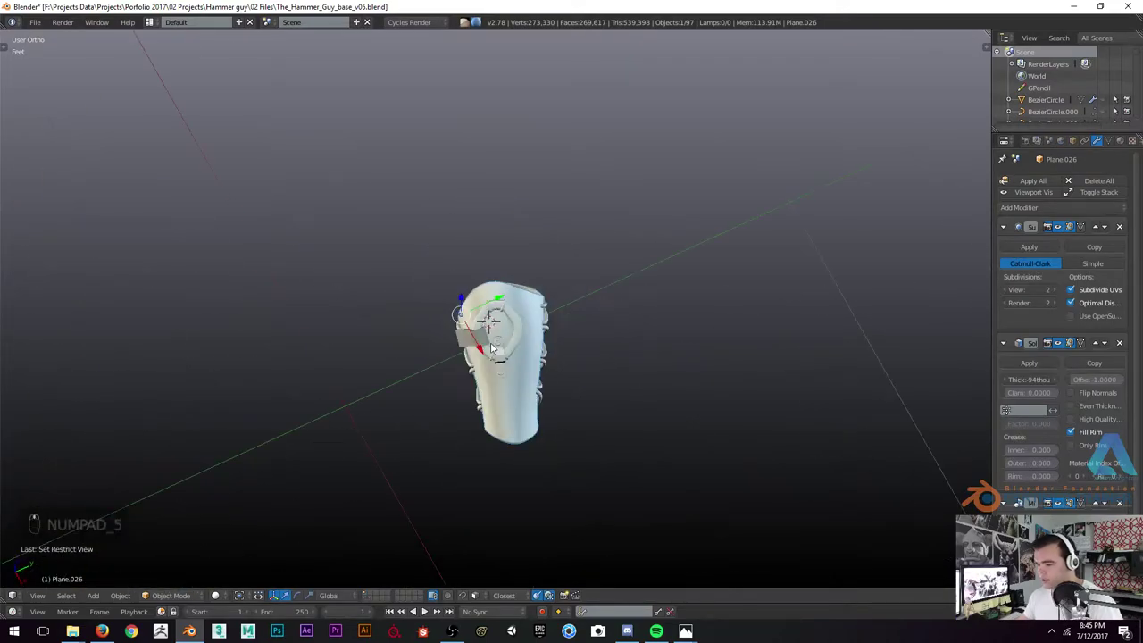
Leave the isolated view and look at the bracer from directly above
key("KP_7")
key("z")
key("z")
left_click_drag(483, 300, 496, 301)
key("z")
key("z")
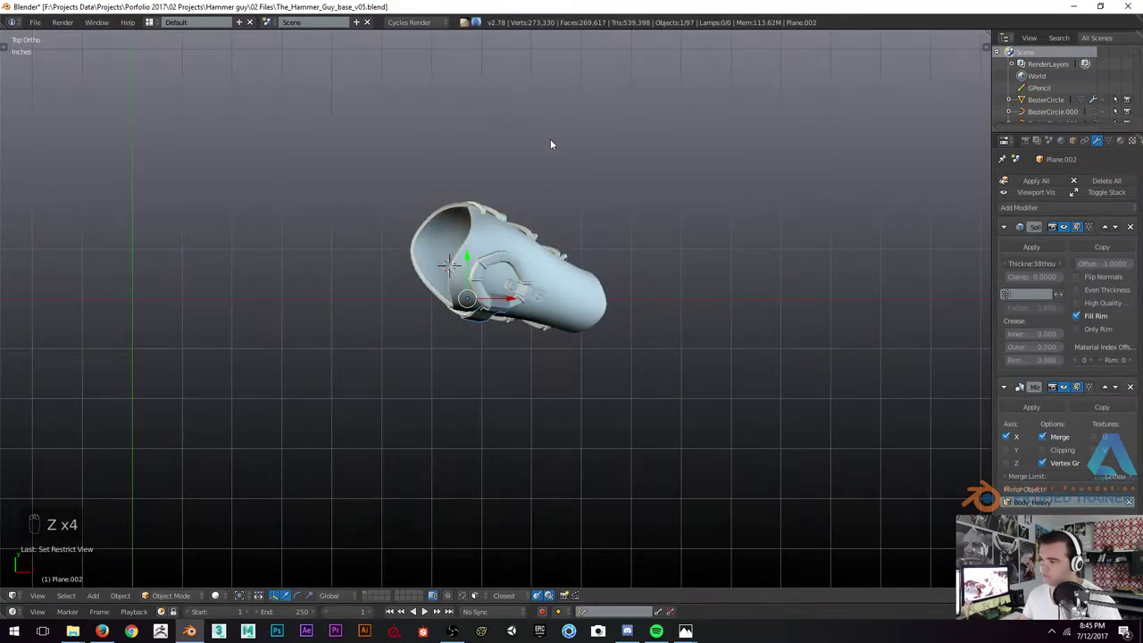
left_click_drag(552, 148, 554, 201)
Duplicate the strap and split the copy off as its own object
key("shift+d")
left_click_drag(531, 177, 539, 228)
key("Tab")
key("a")
key("a")
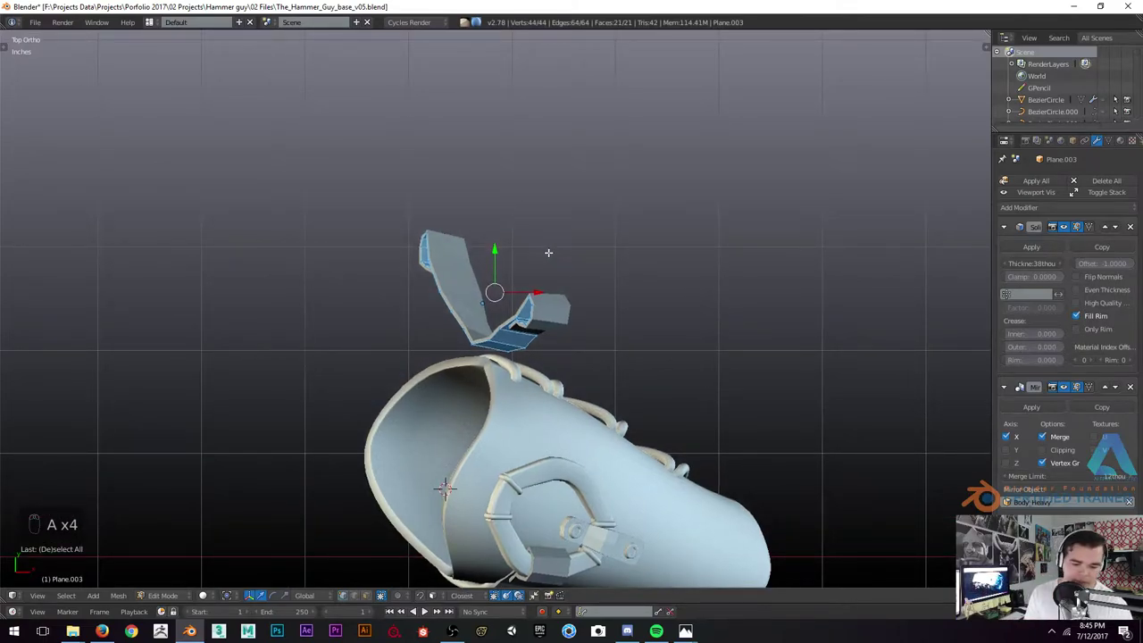
Rotate the strap copy to its new orientation and apply the rotation
key("s")
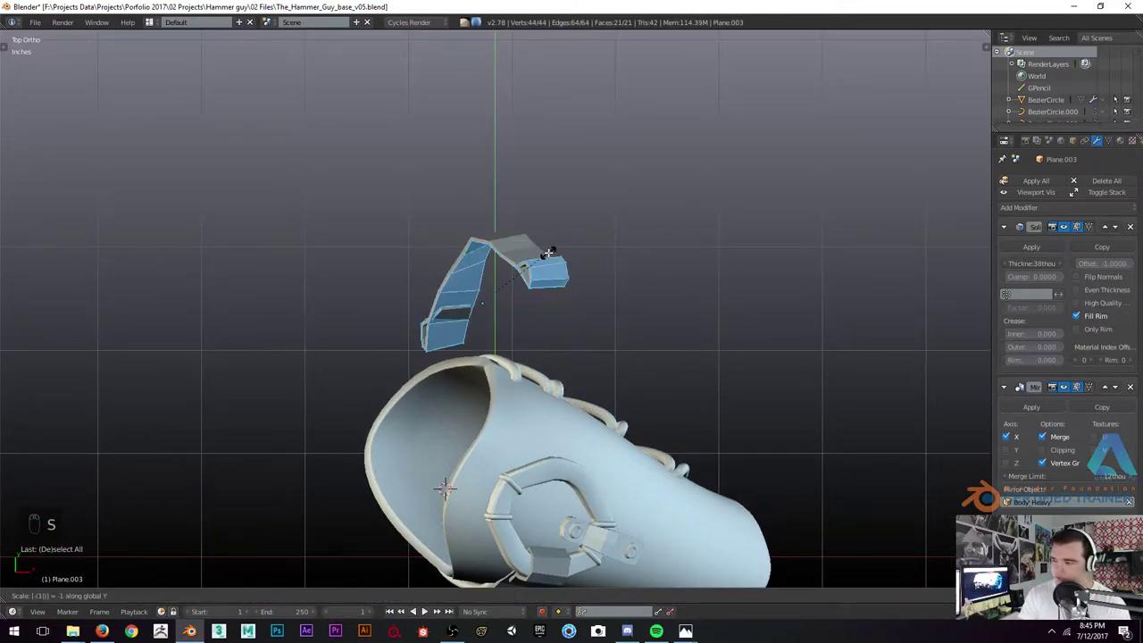
key("ctrl+n")
key("Tab")
key("ctrl+a")
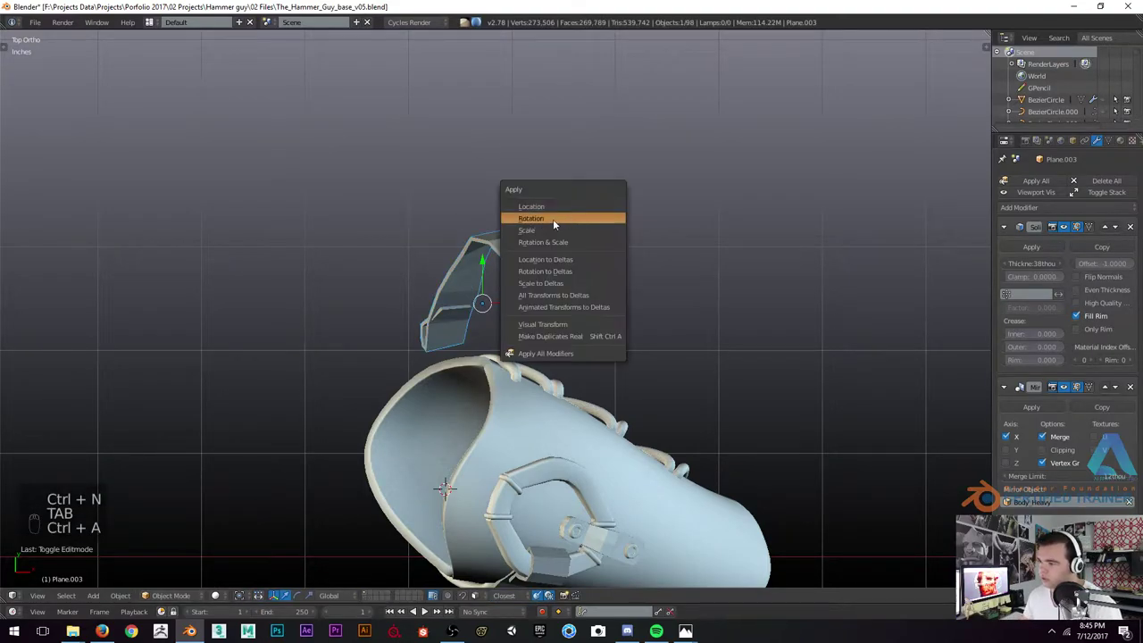
key("Tab")
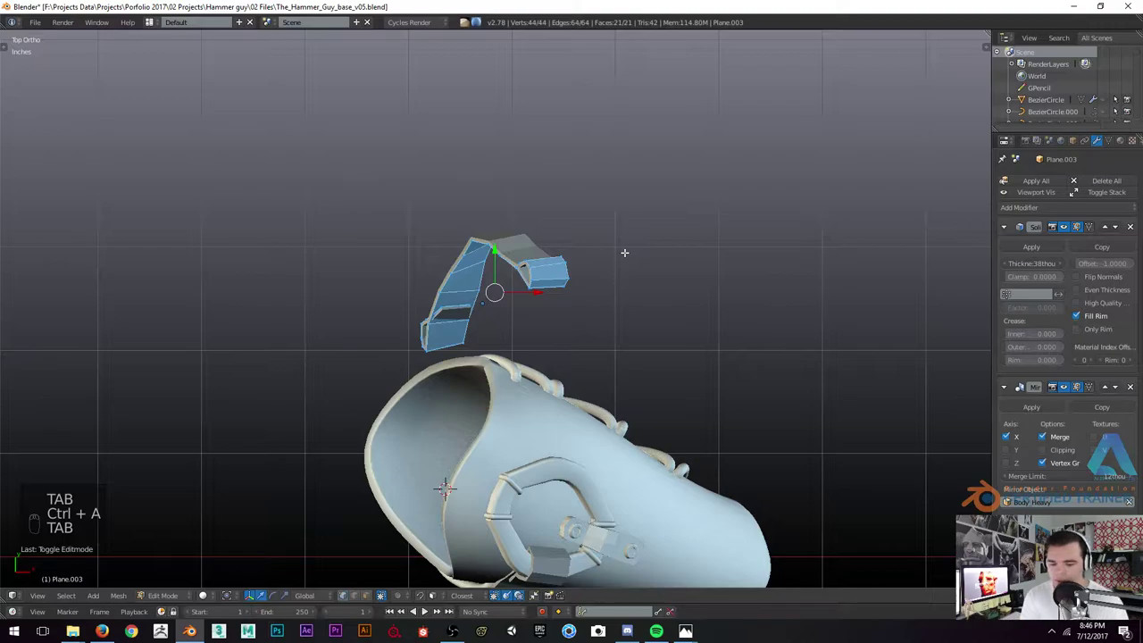
key("ctrl+n")
key("Tab")
Move the strap copy onto the bracer from the top view
key("a")
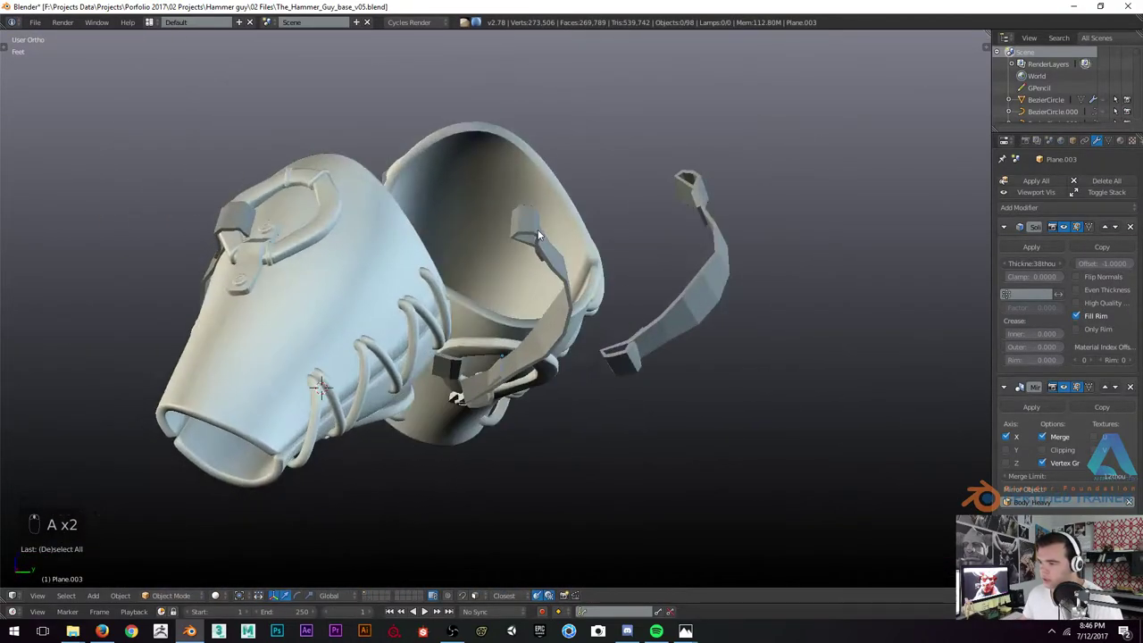
key("Tab")
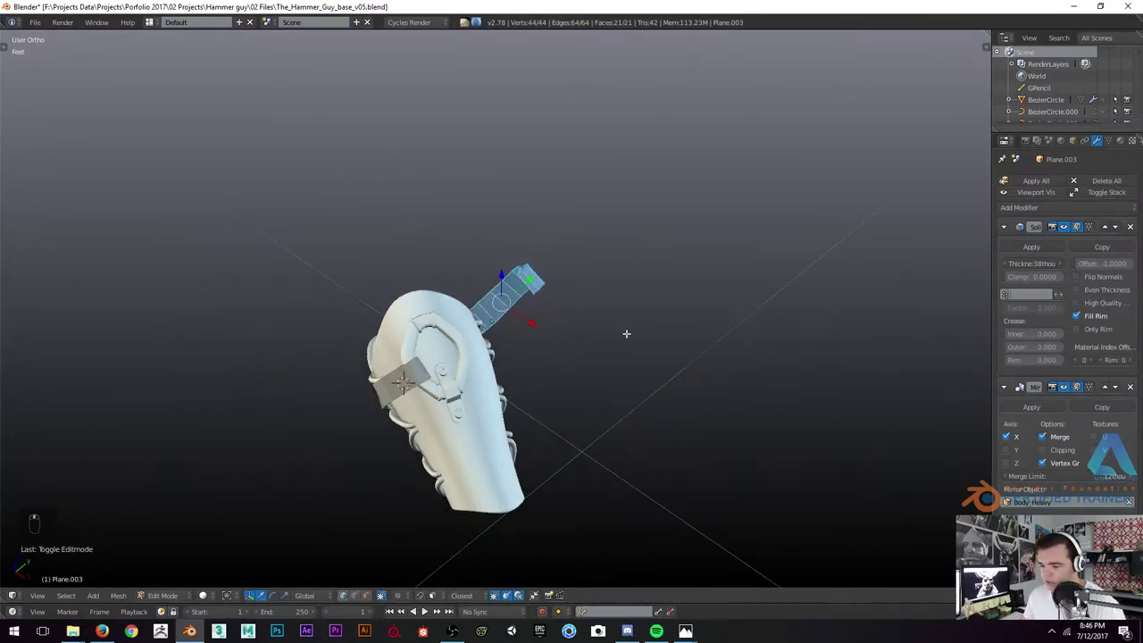
key("KP_7")
key("r")
key("g")
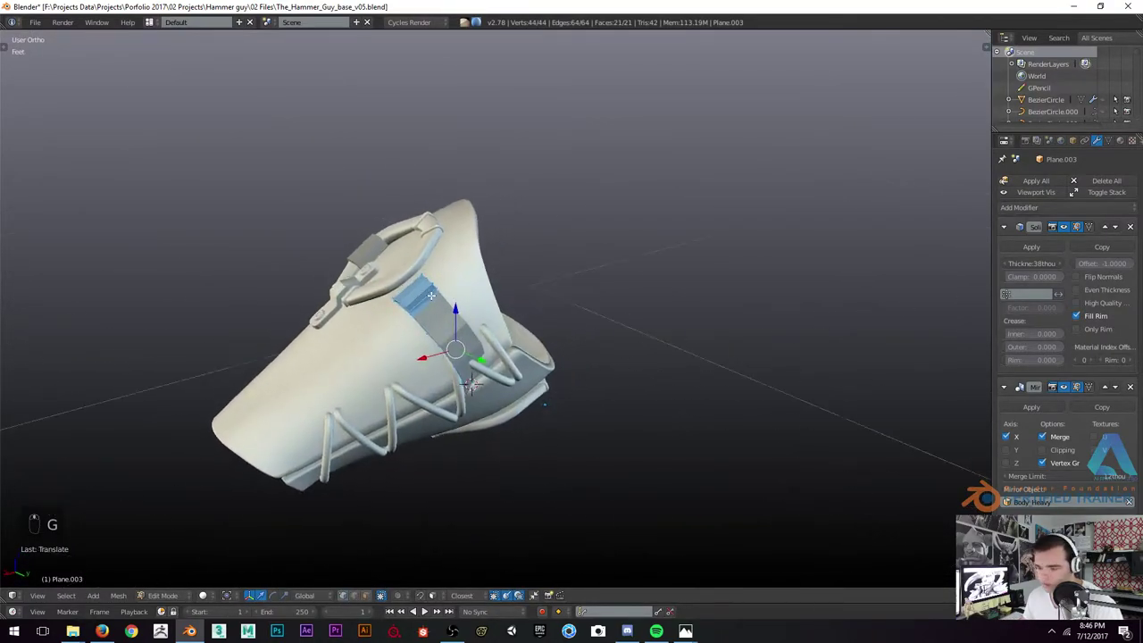
Rotate and resize the strap so it lies diagonally across the bracer surface
key("r")
key("r")
key("g")
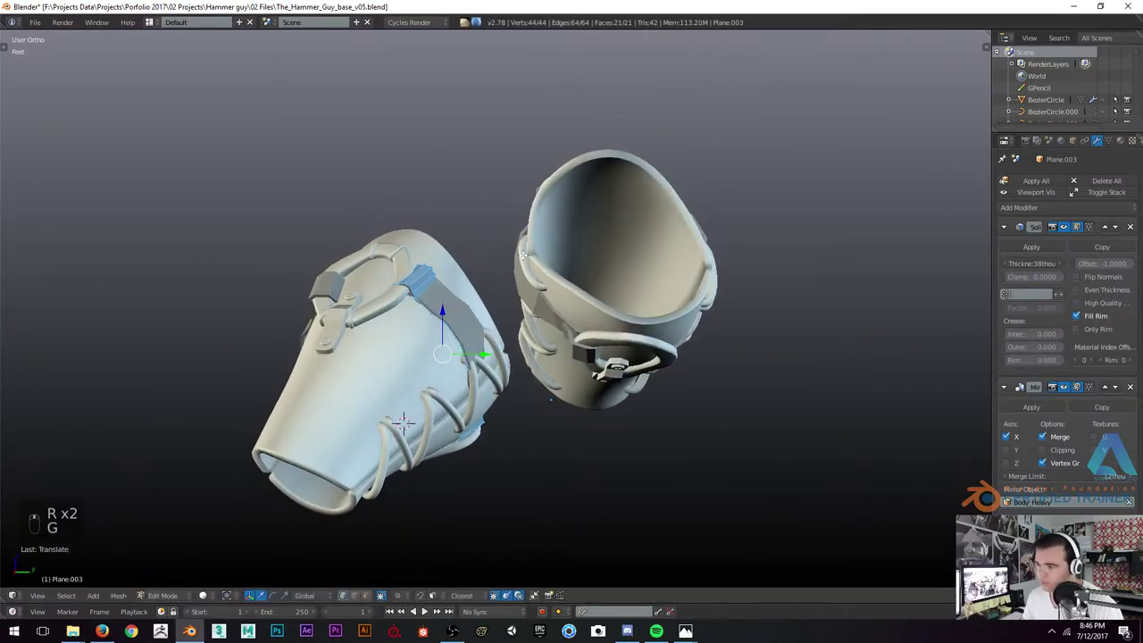
key("z")
key("z")
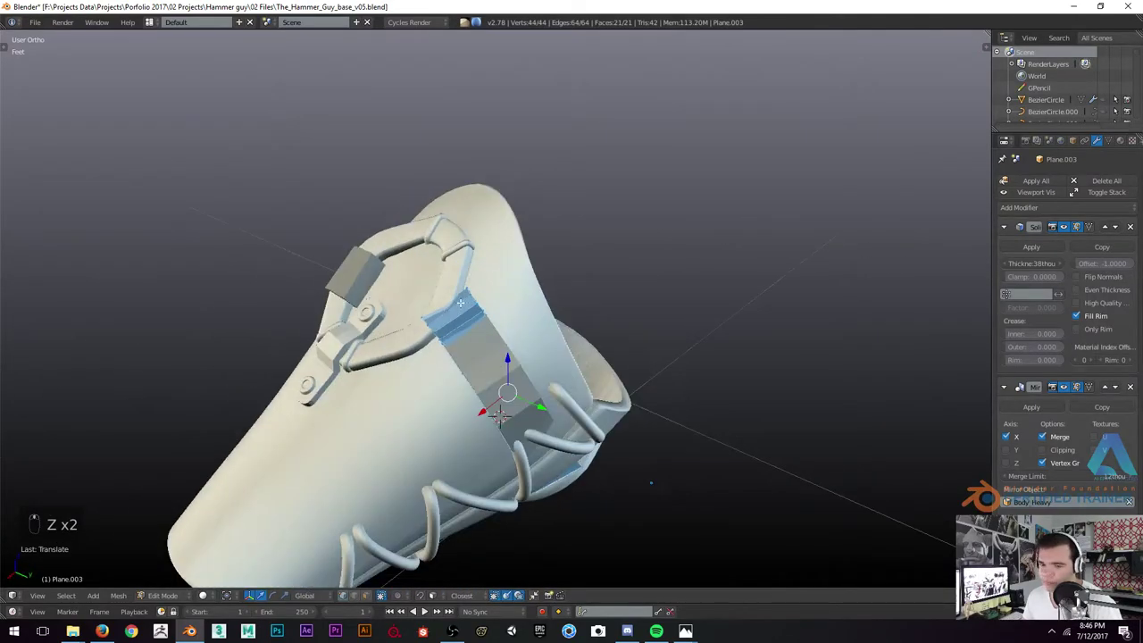
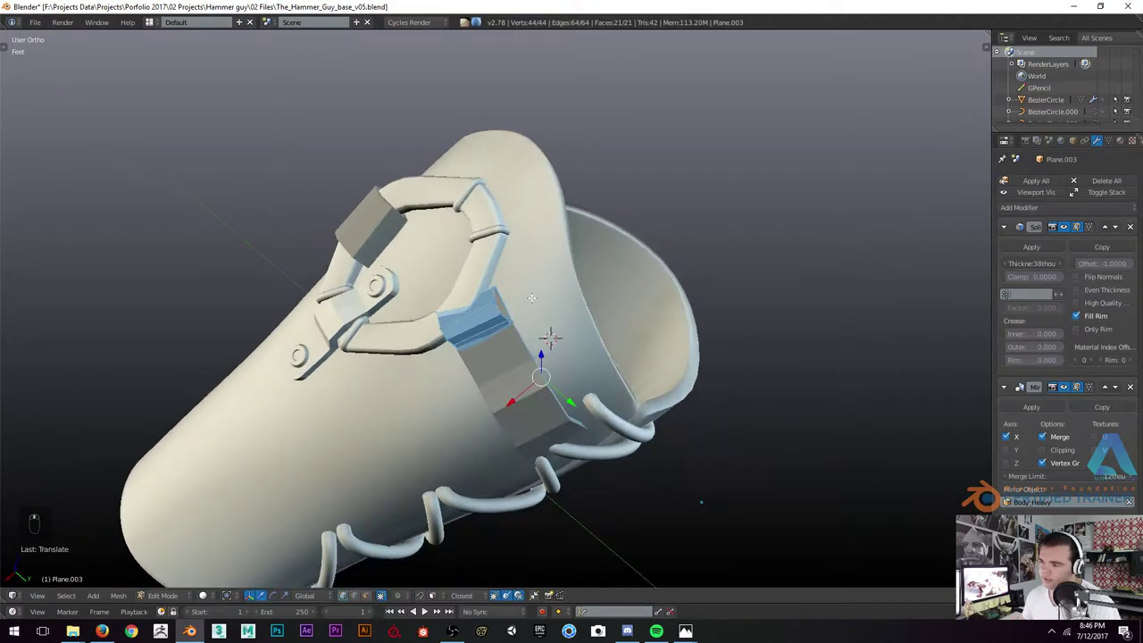
Select only the strap's end faces and pull them up toward the buckle loop
key("r")
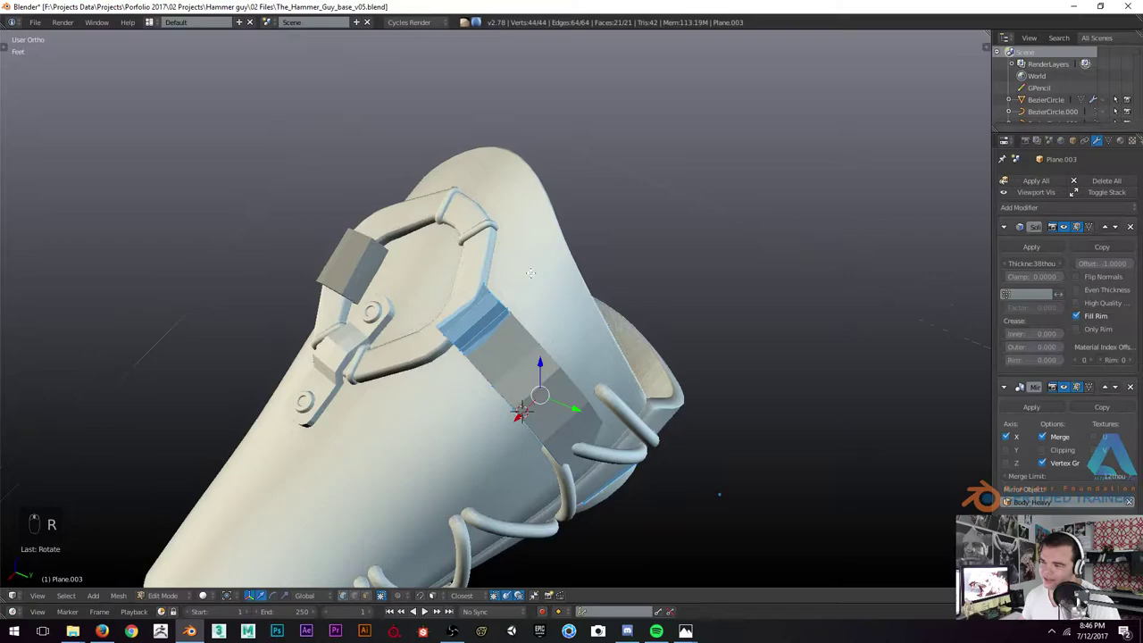
key("z")
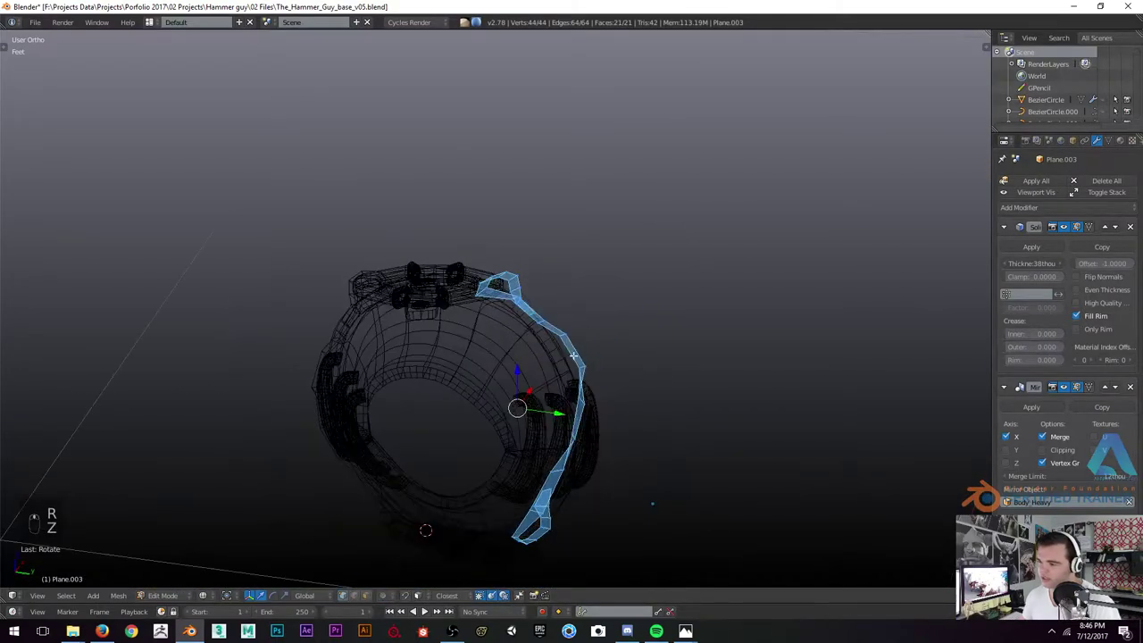
key("c")
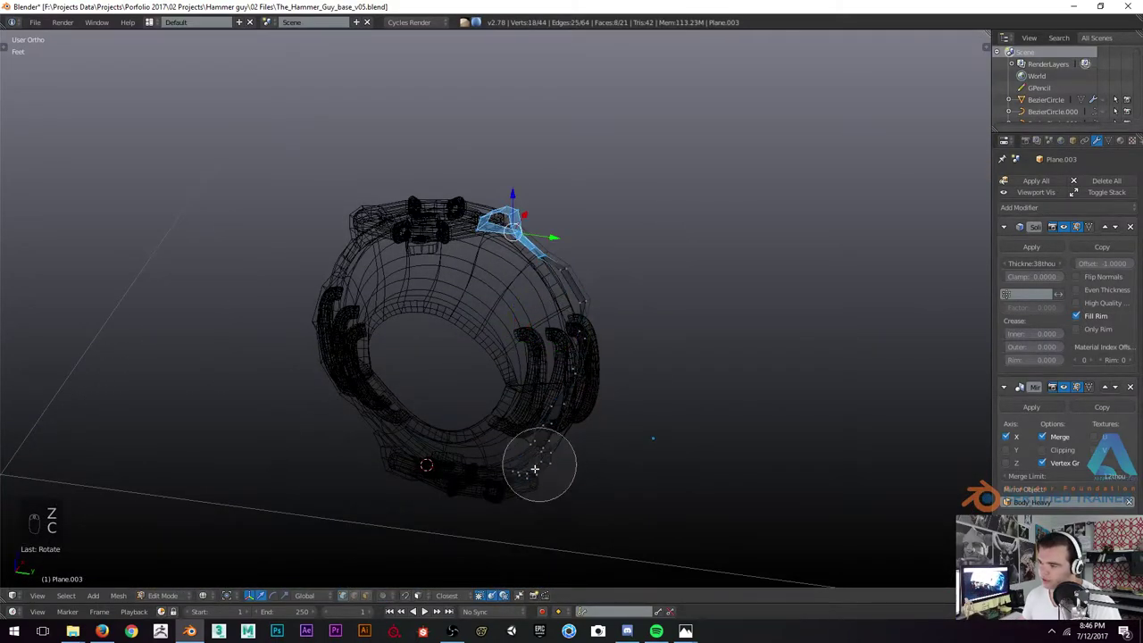
key("z")
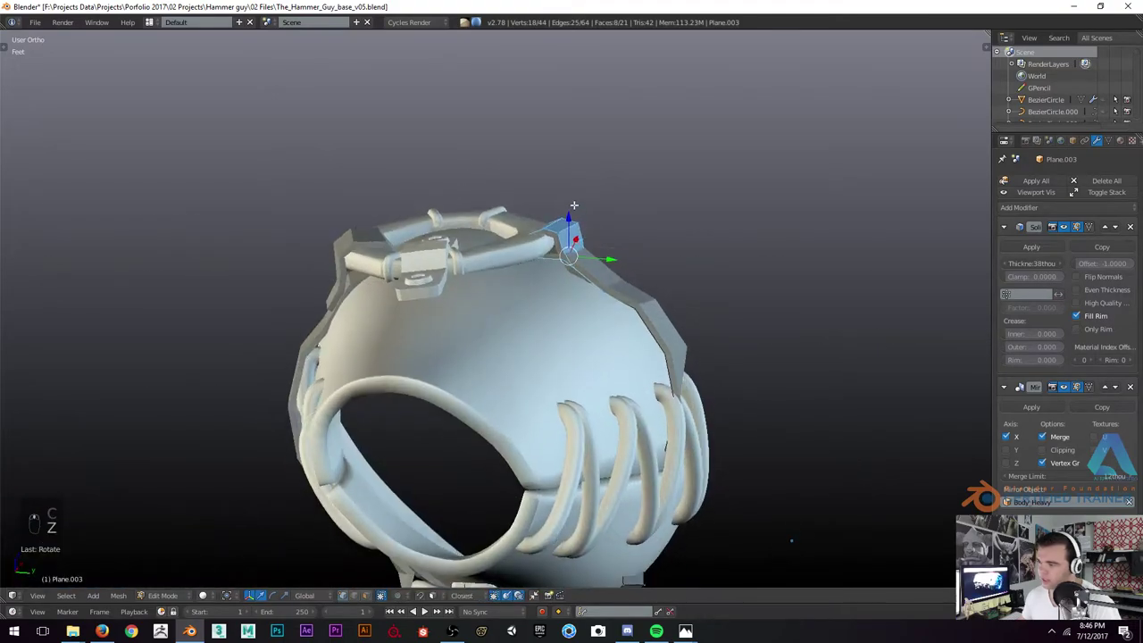
key("g")
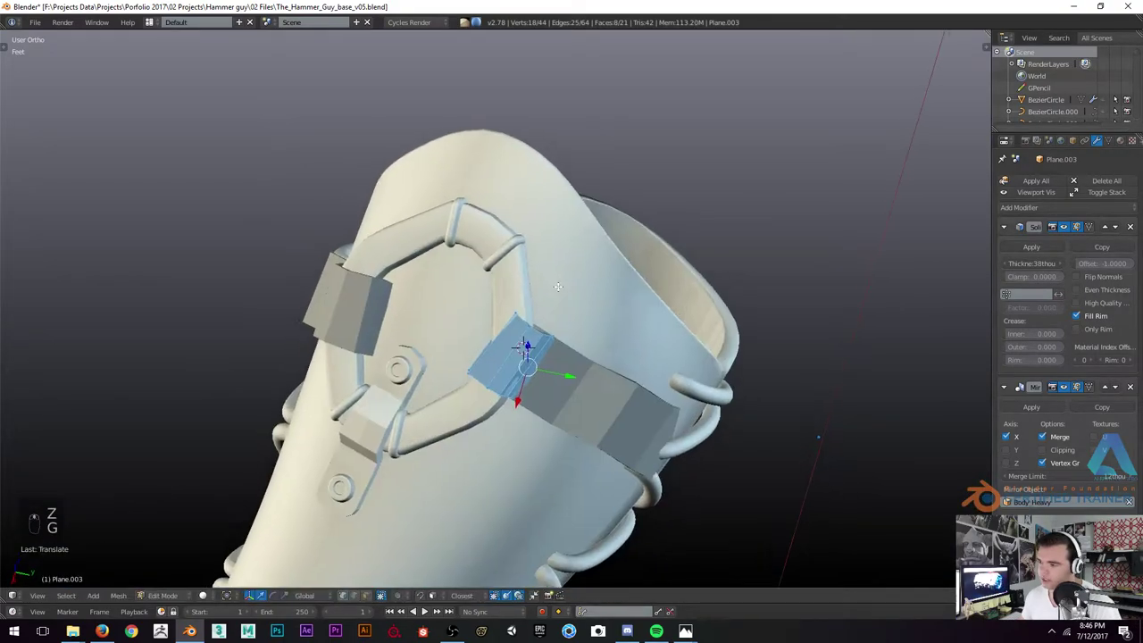
key("r")
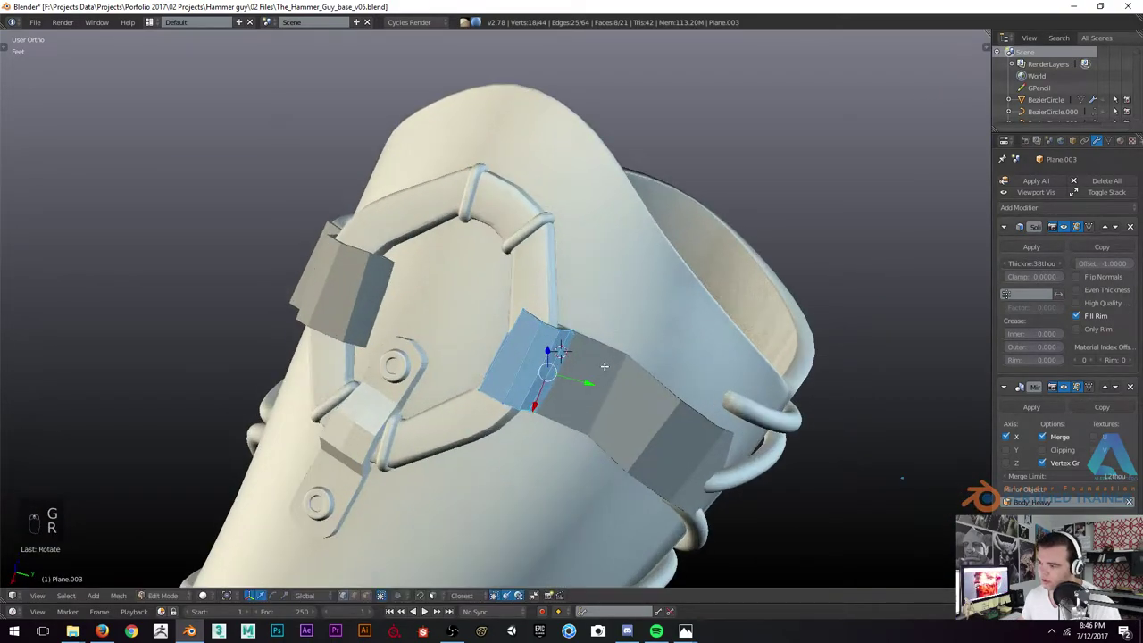
key("g")
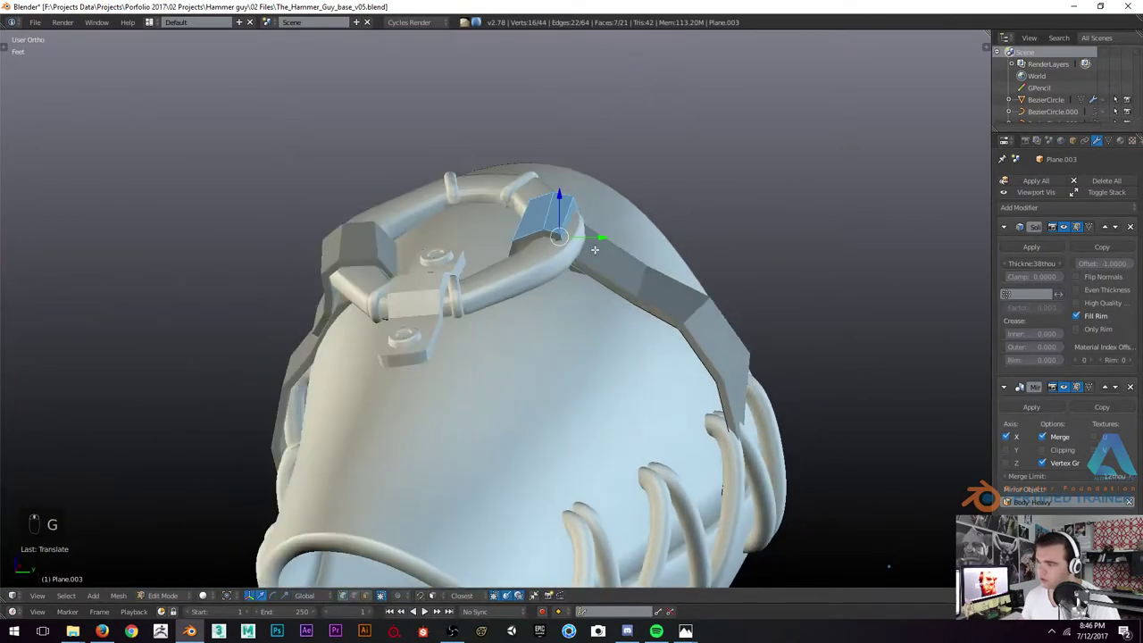
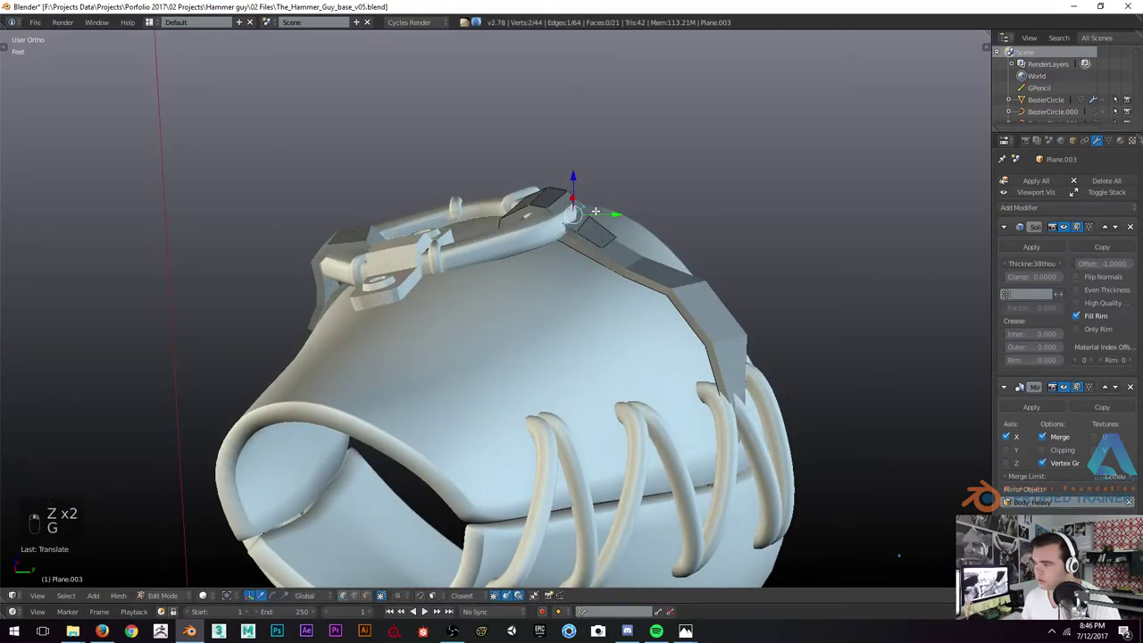
Reposition and tilt the strap end against the buckle bar
key("g")
key("r")
key("g")
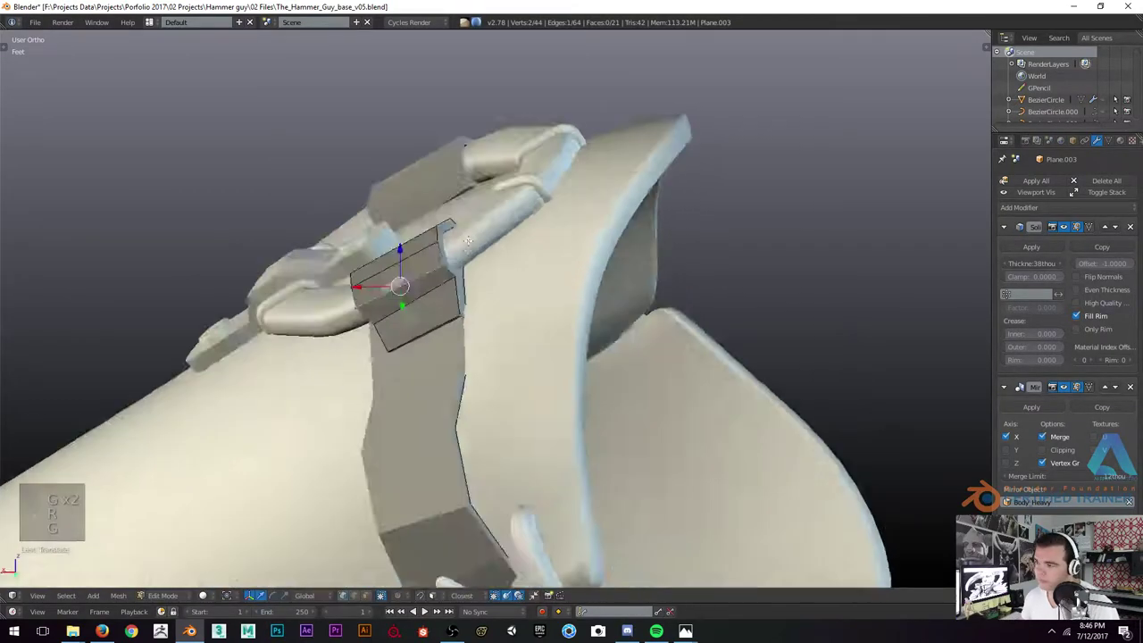
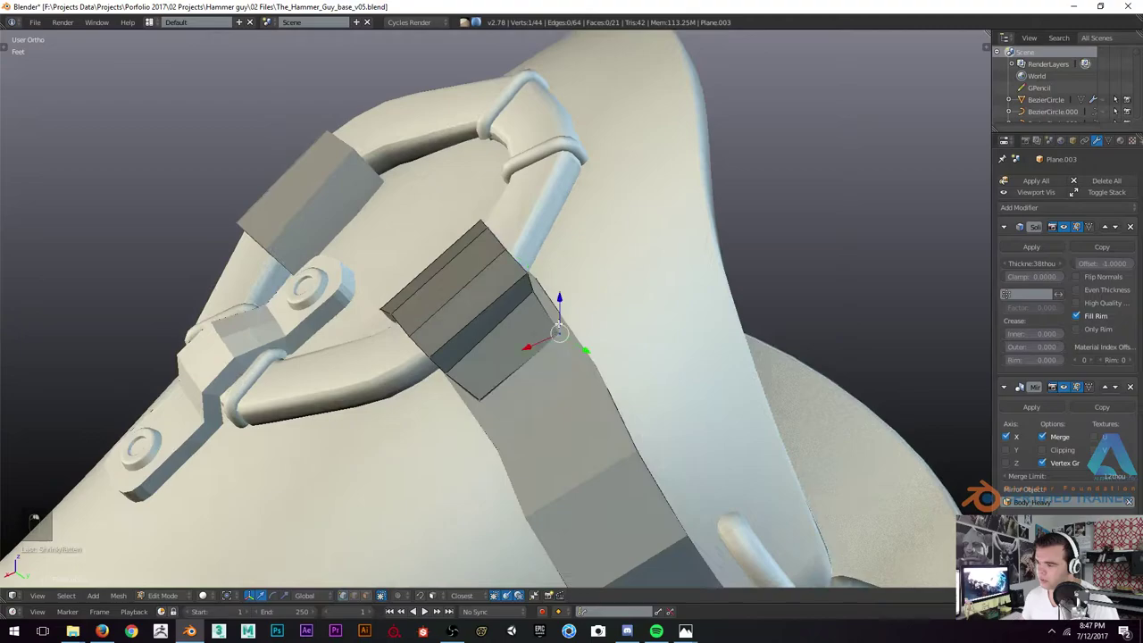
key("alt+s")
key("alt+s")
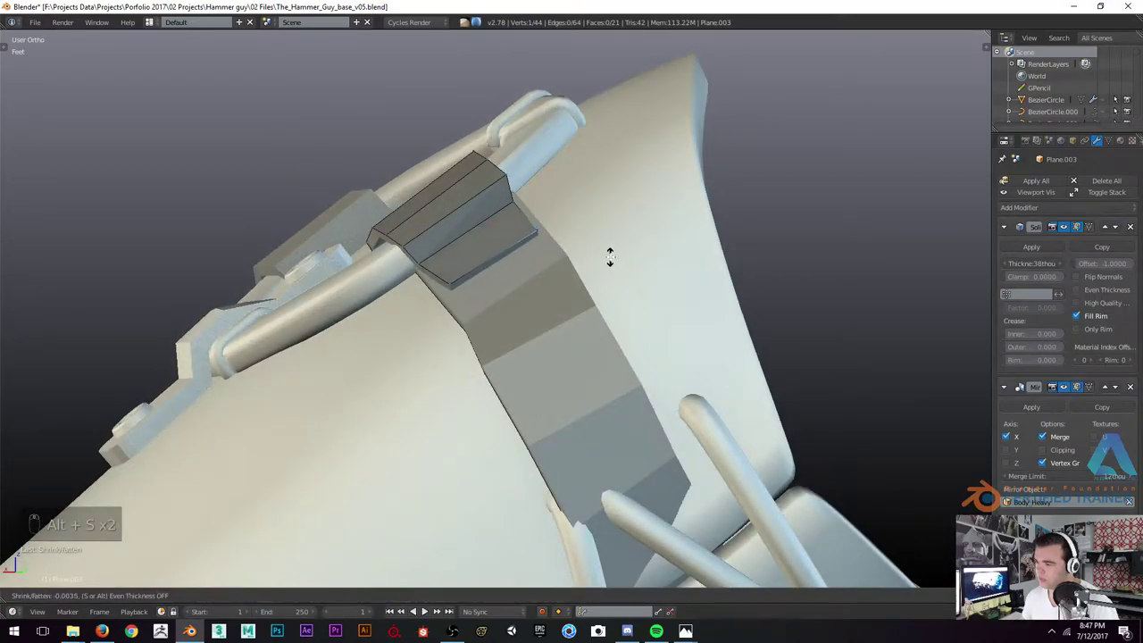
key("alt+s")
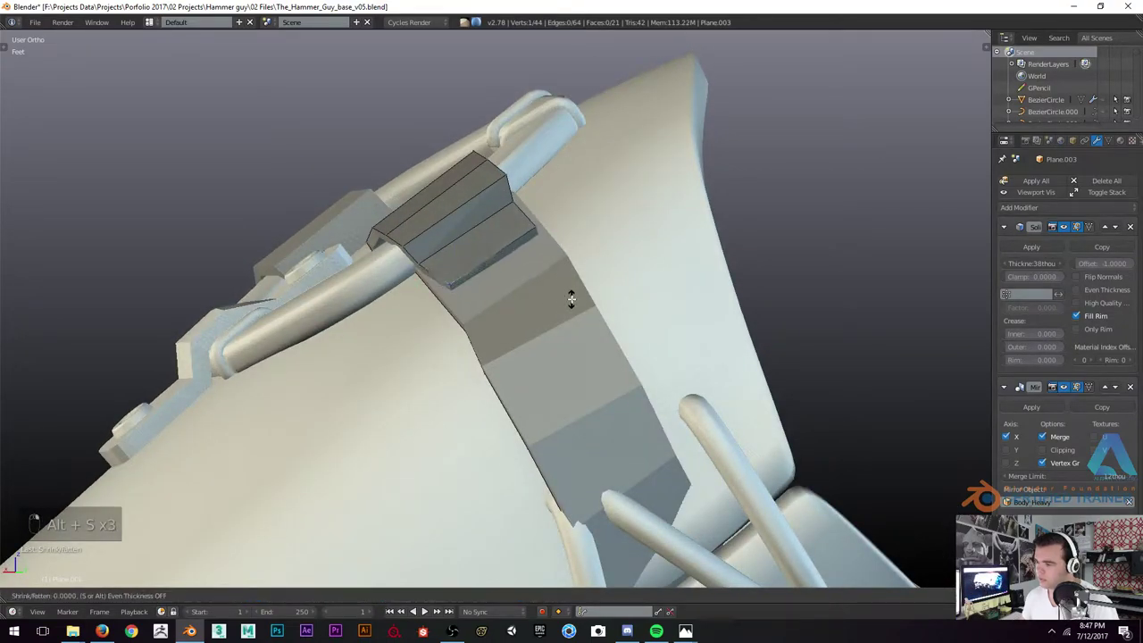
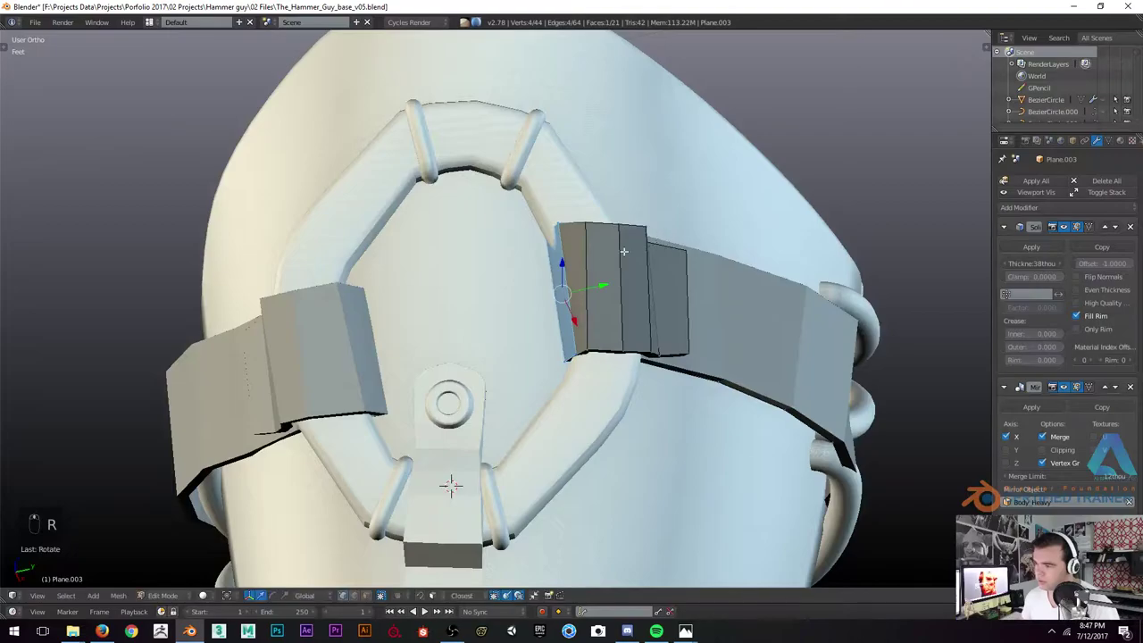
Nudge the folded strap end so it wraps over the bar
key("g")
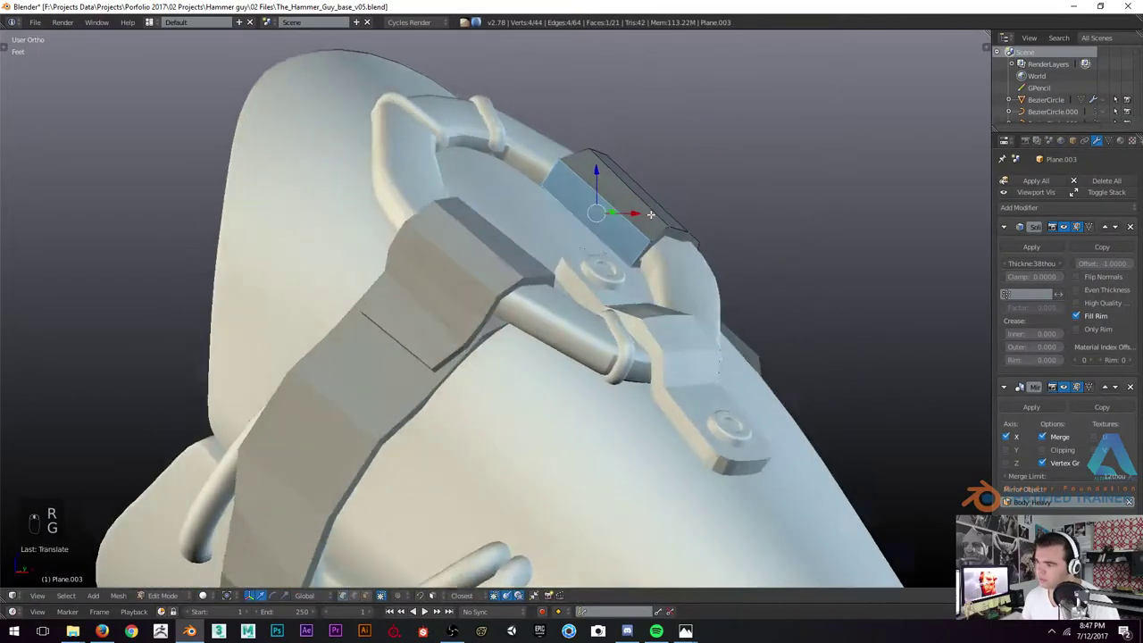
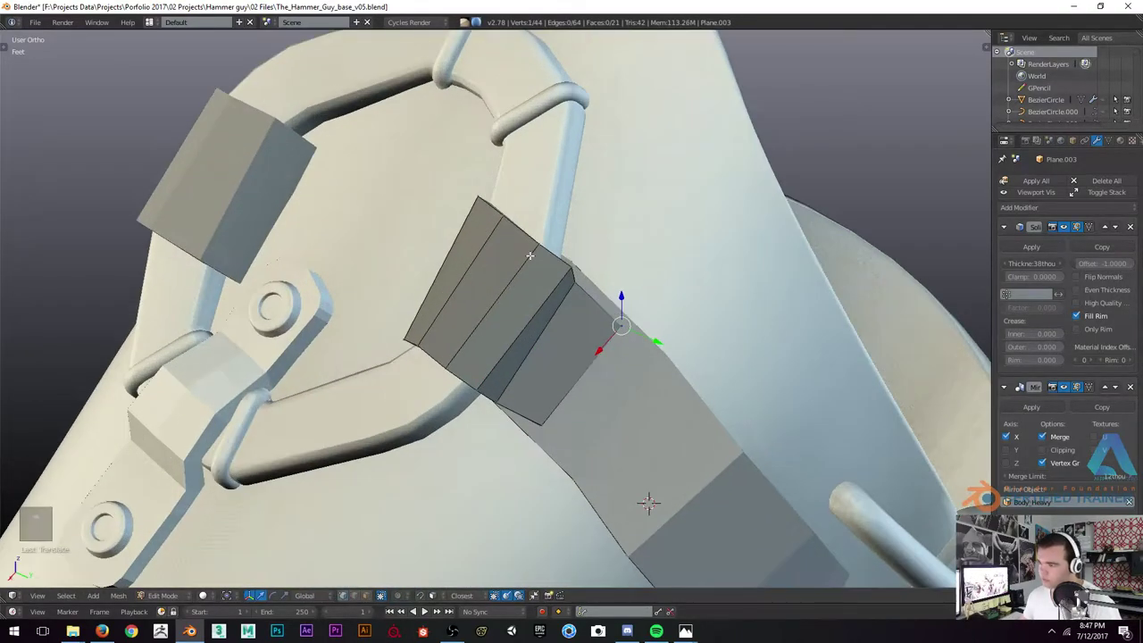
key("g")
key("g")
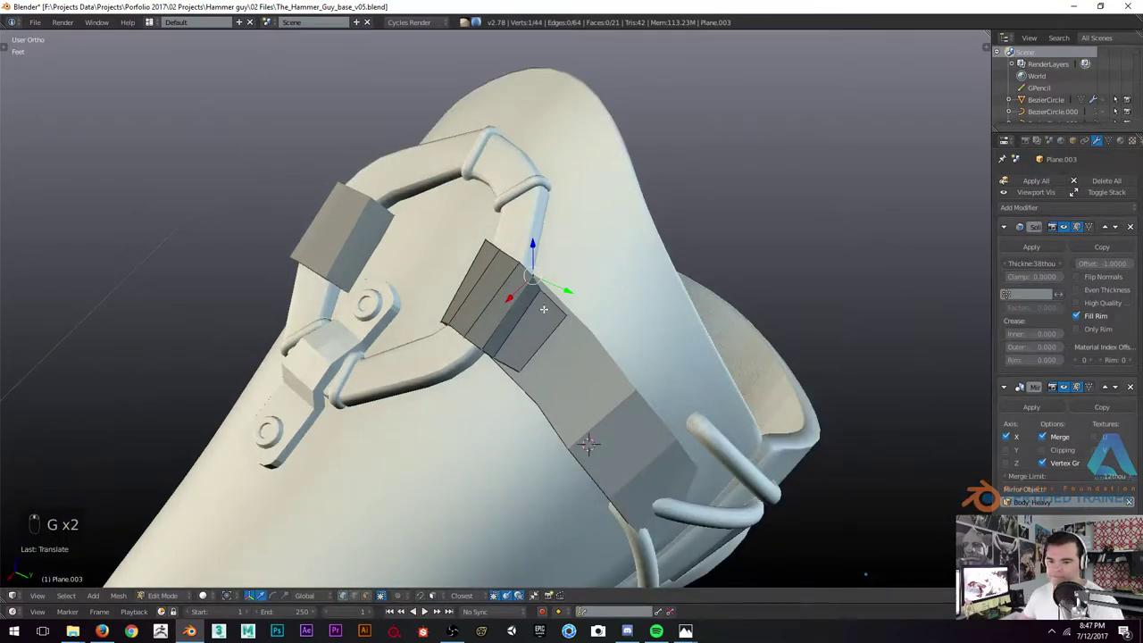
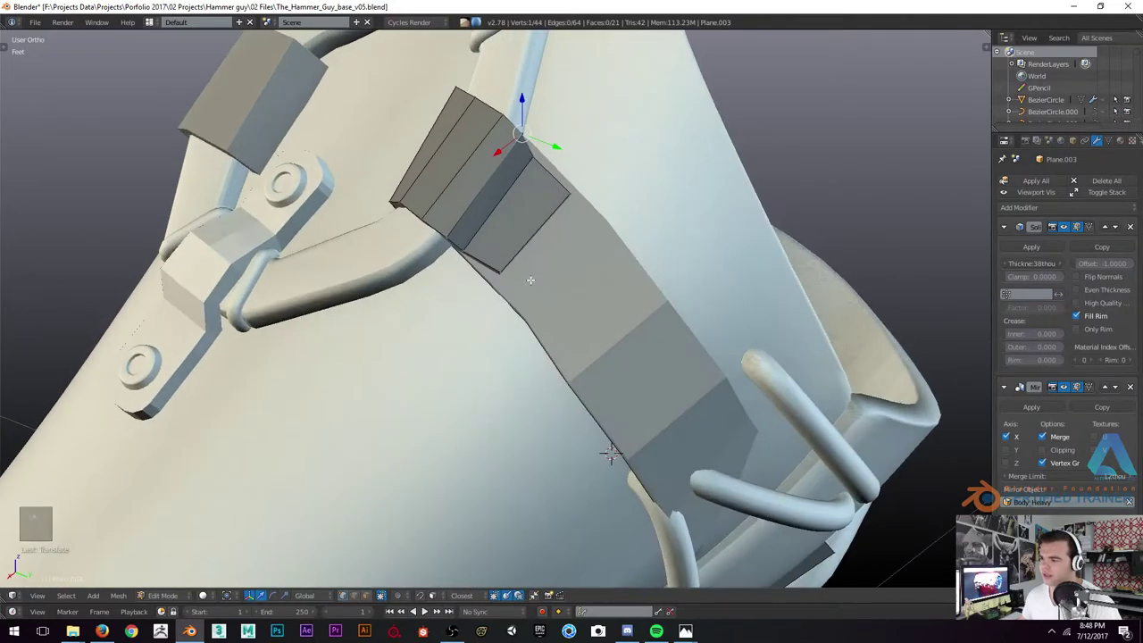
Rotate and move the folded end's vertex rows so the fold hugs the buckle bar
key("z")
key("z")
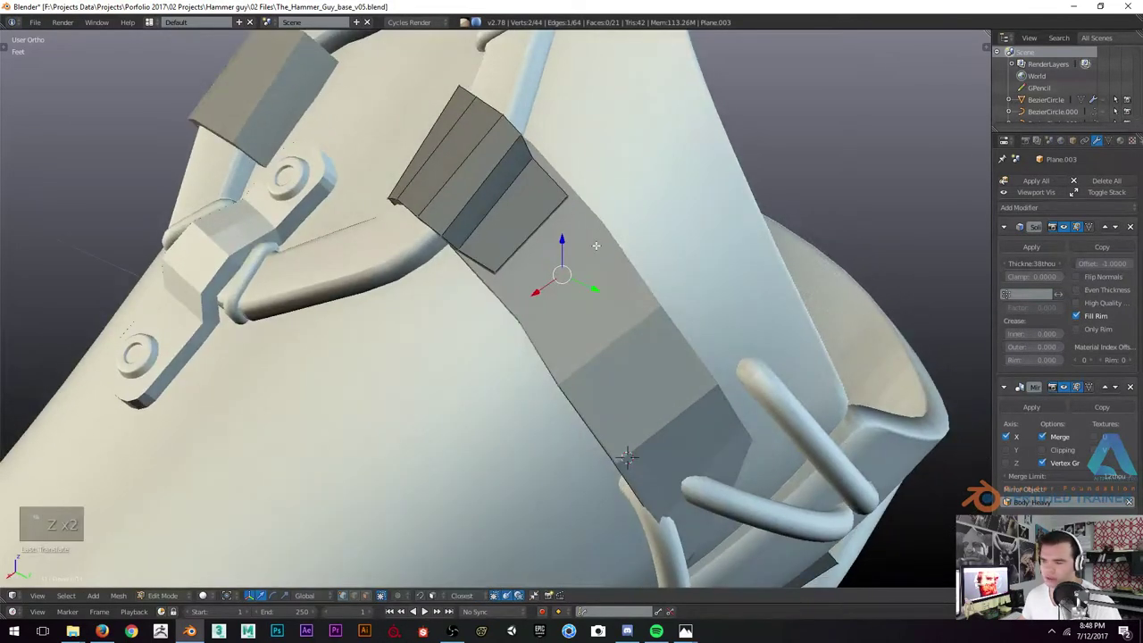
key("r")
key("g")
key("g")
key("g")
key("g")
key("g")
key("g")
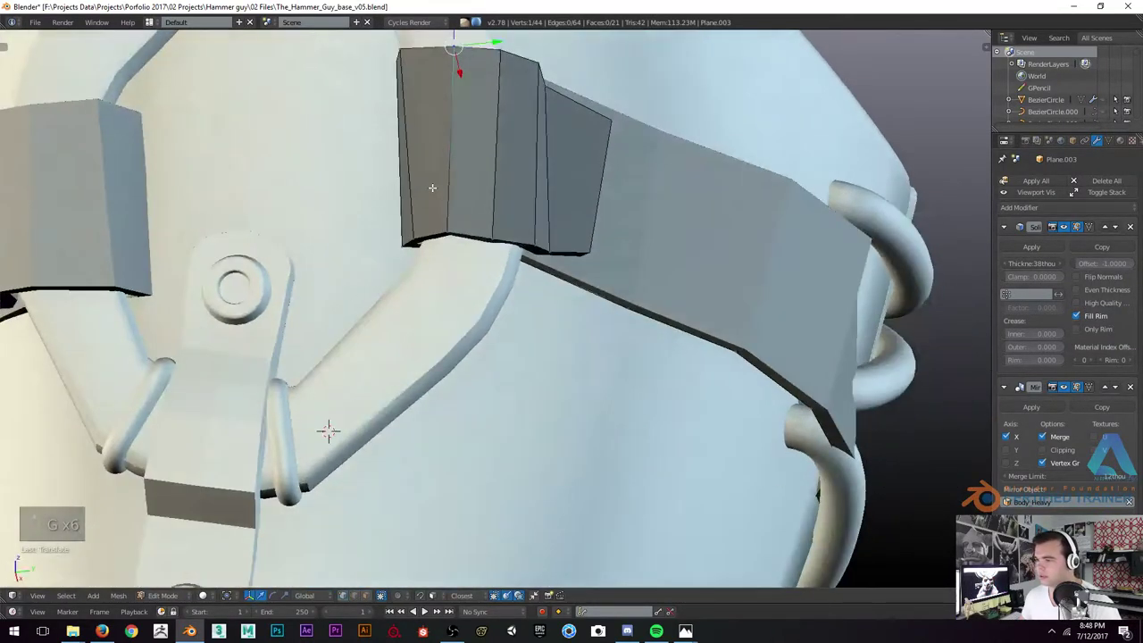
Seat the strap's thick end block snugly over the bracer's top rim
key("g")
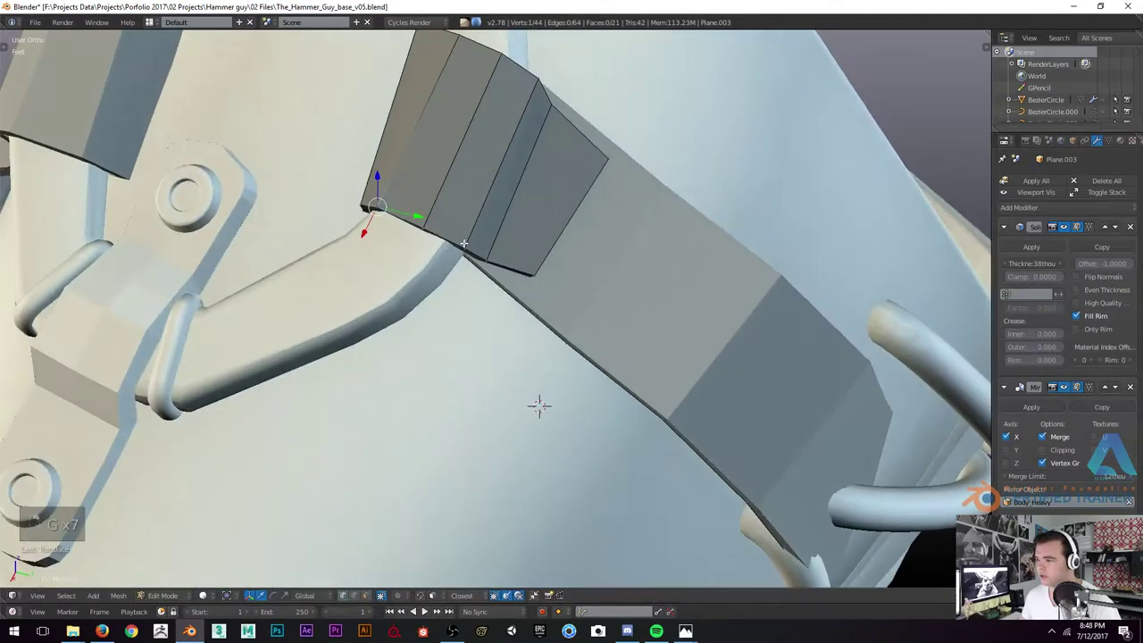
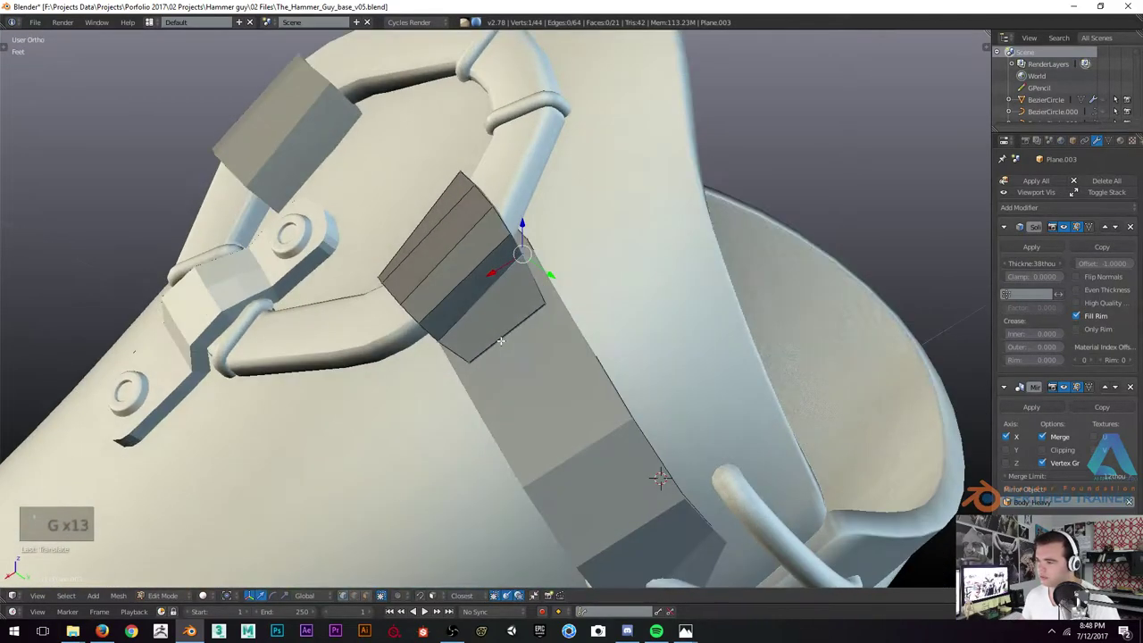
key("g")
key("g")
key("g")
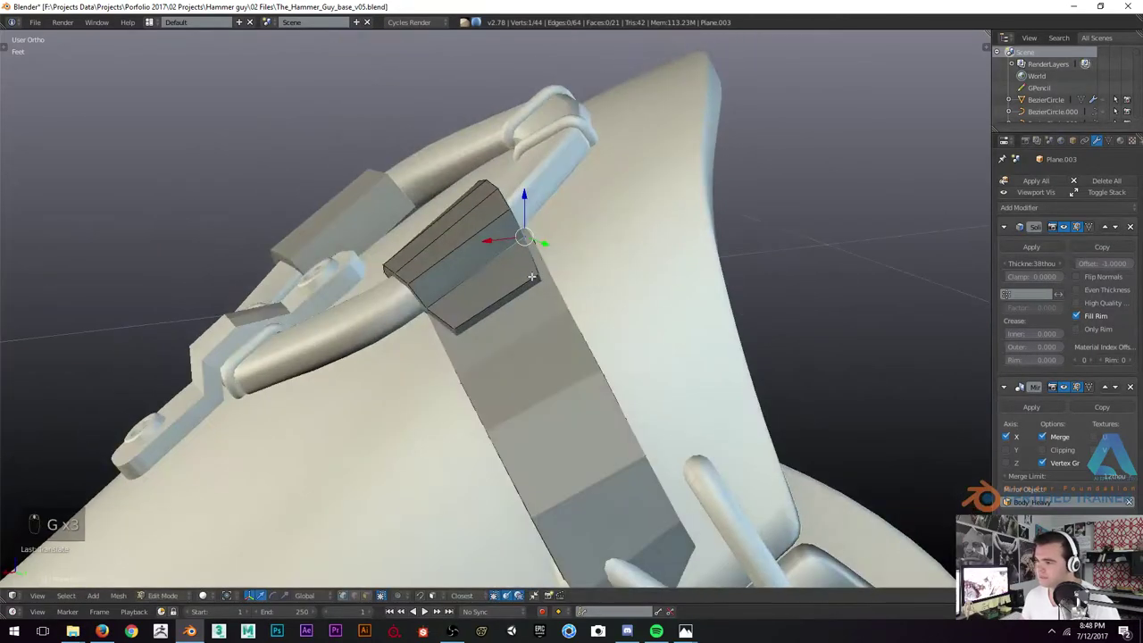
key("g")
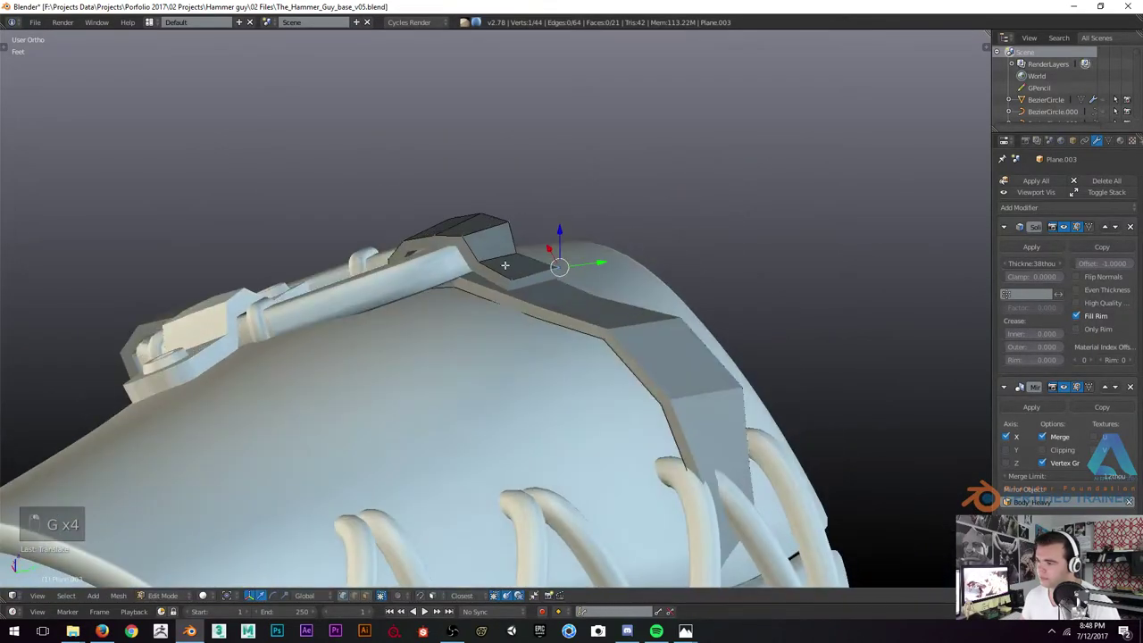
key("g")
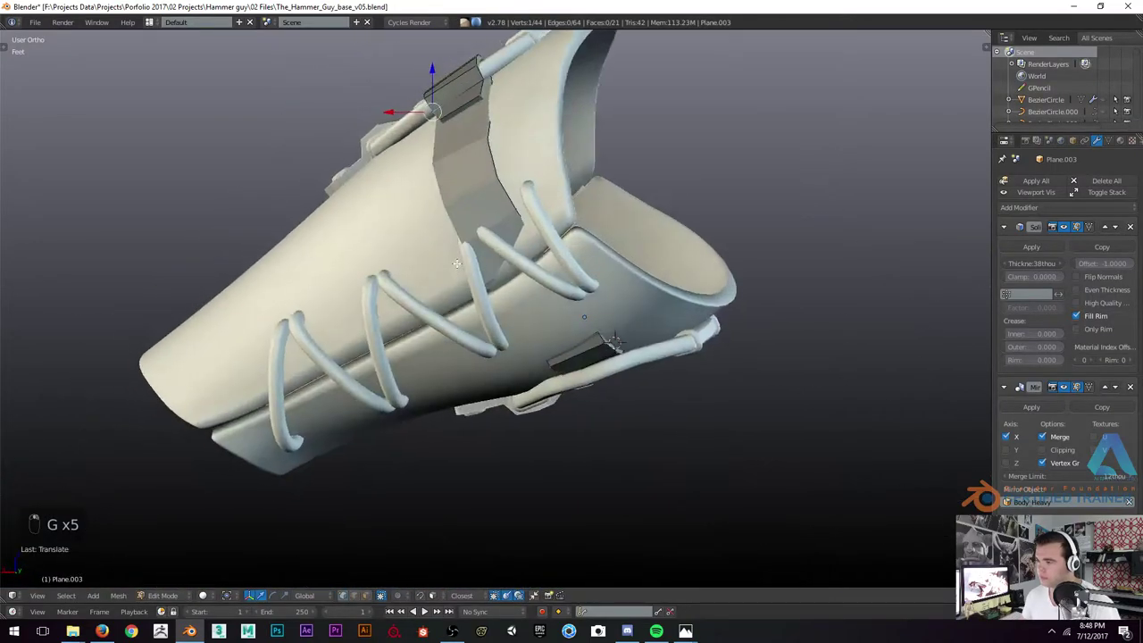
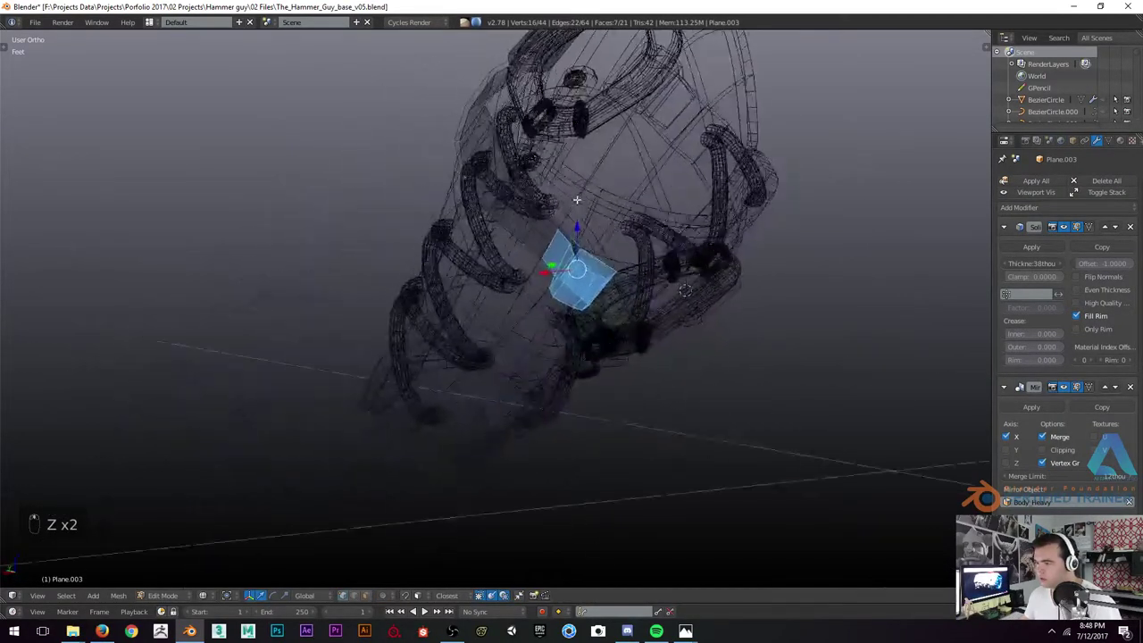
Thicken the strap's end segments, checking them through wireframe shading
key("z")
key("z")
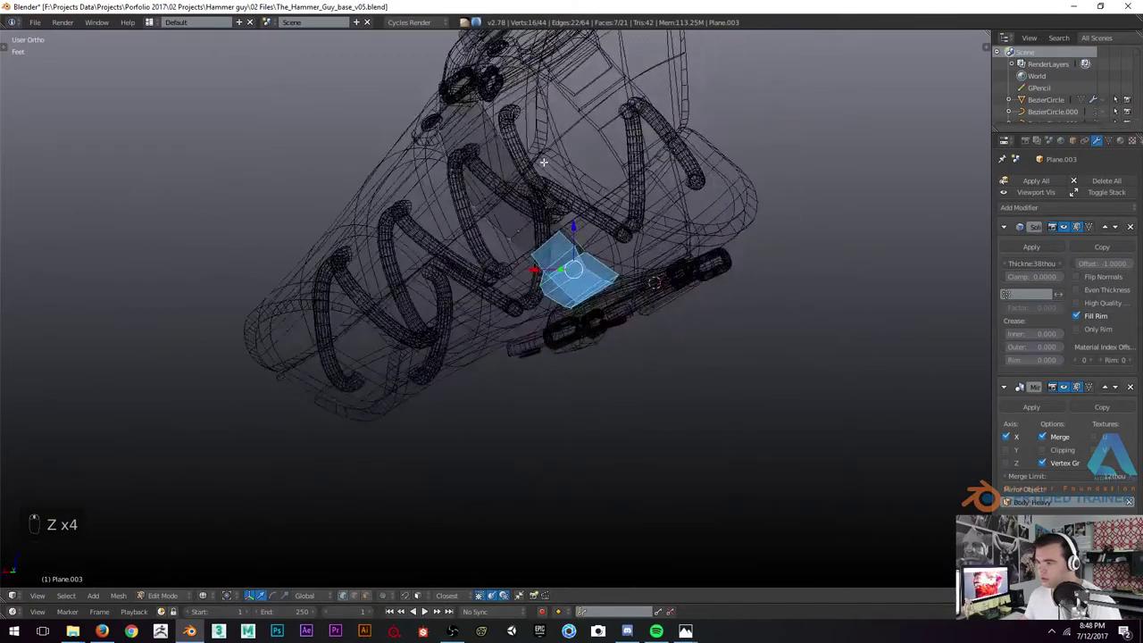
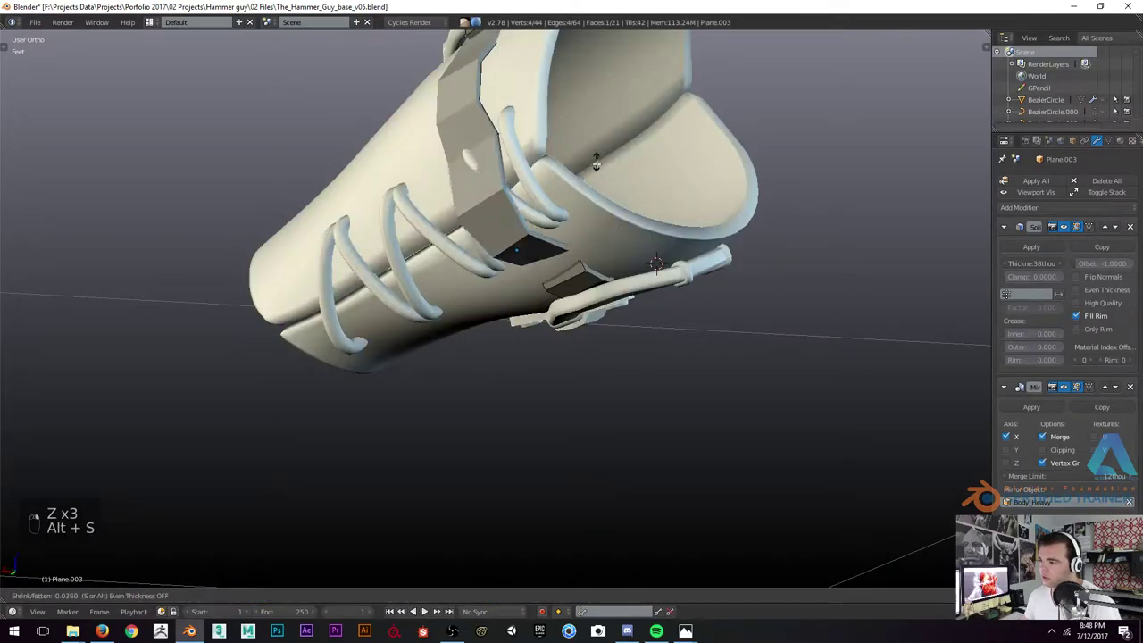
key("alt+s")
key("alt+s")
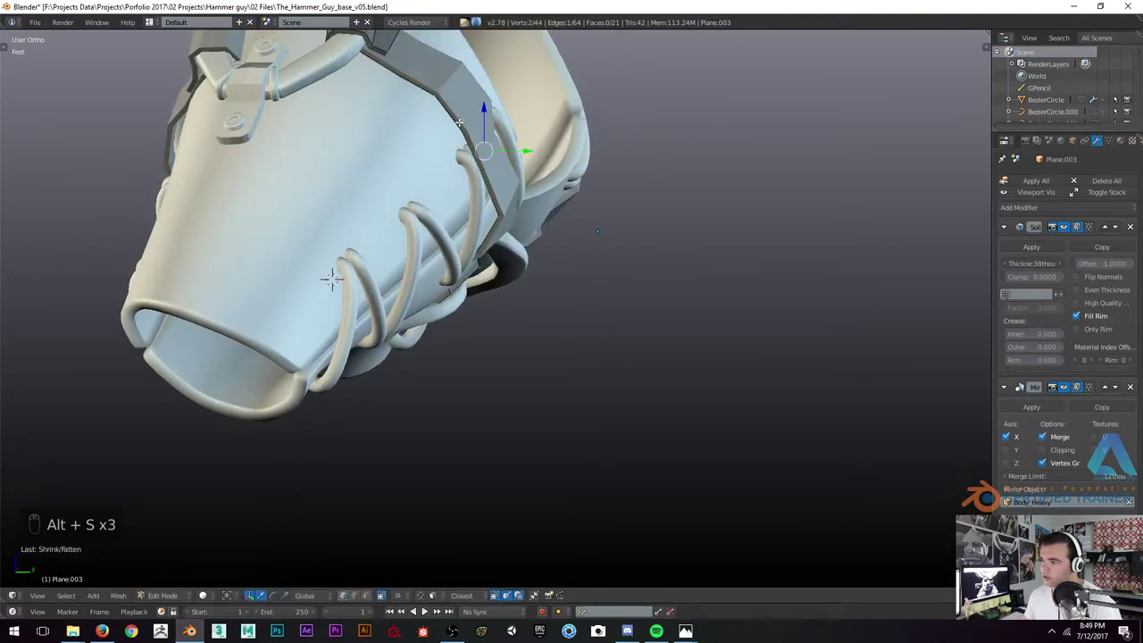
key("alt+s")
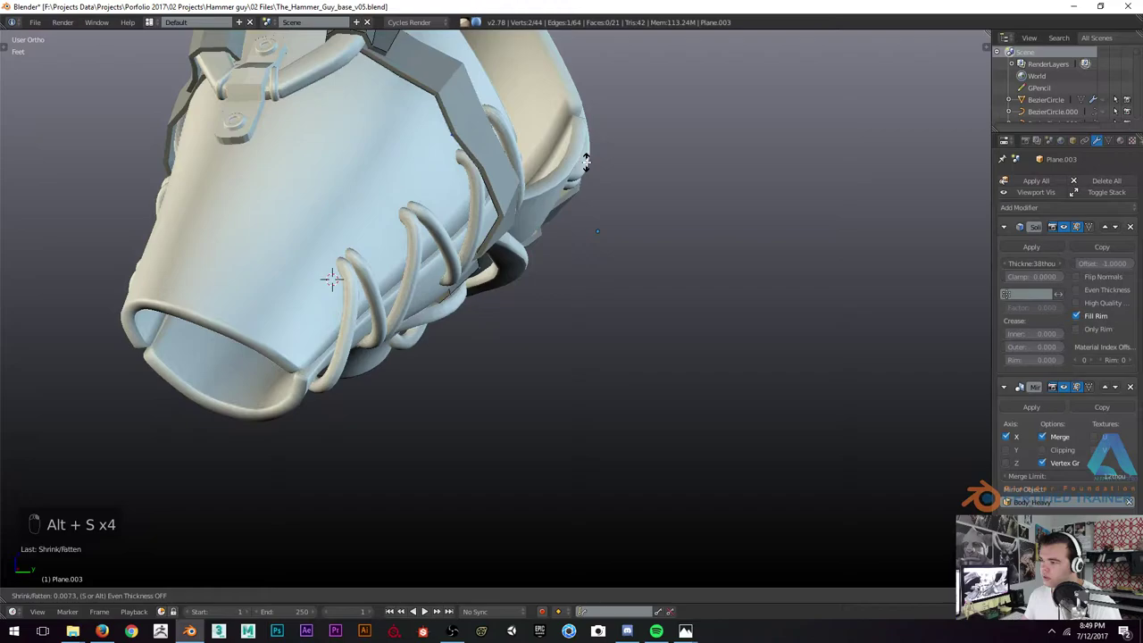
key("alt+s")
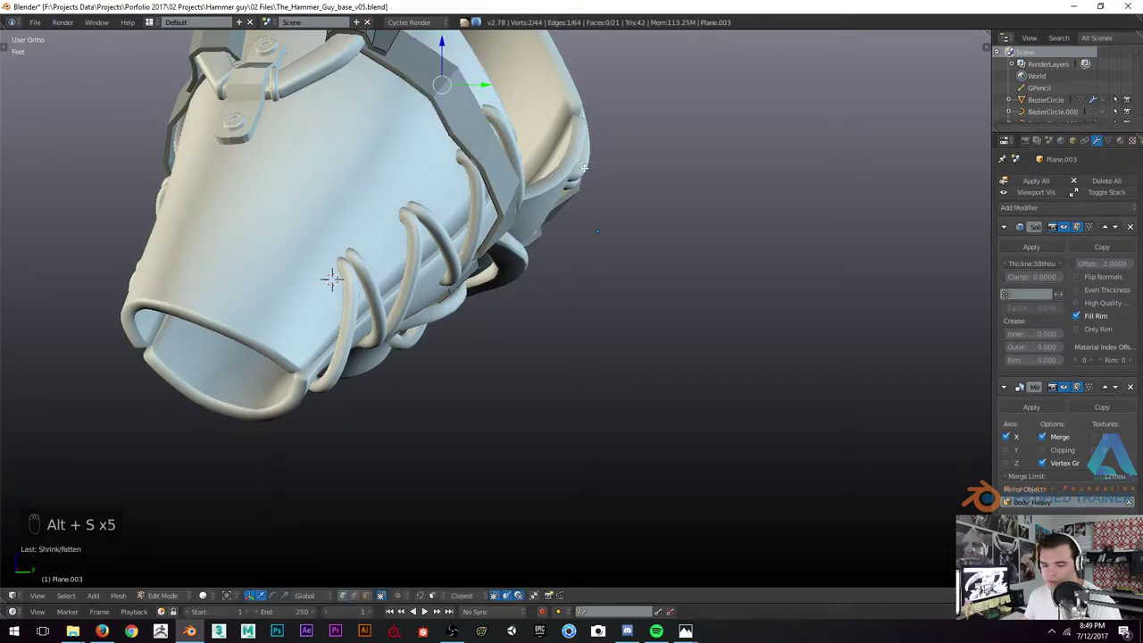
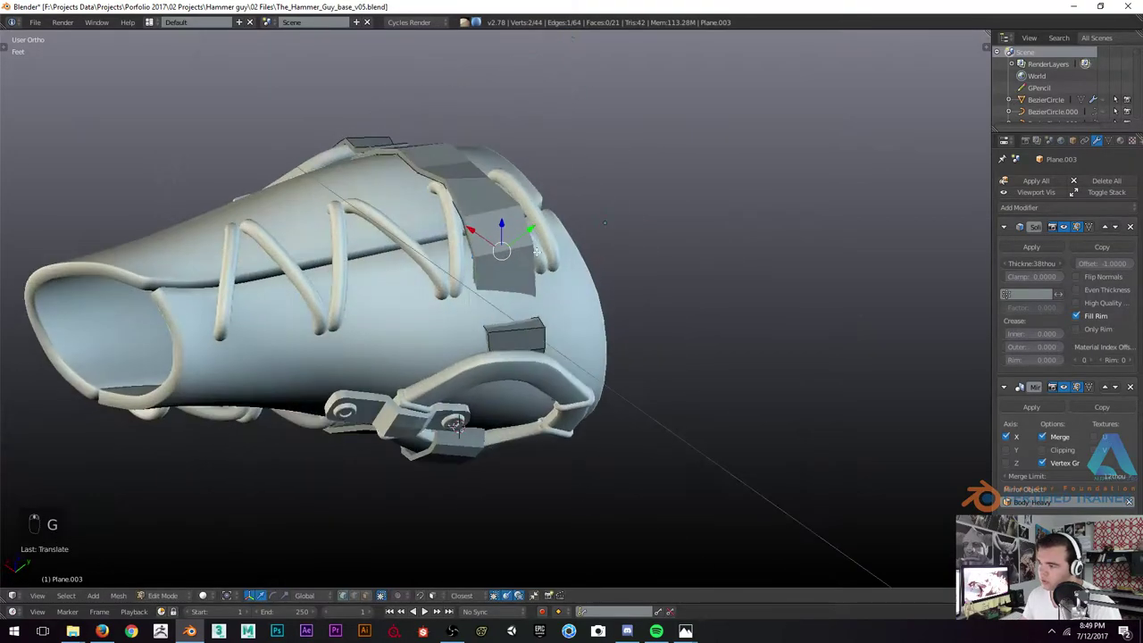
key("z")
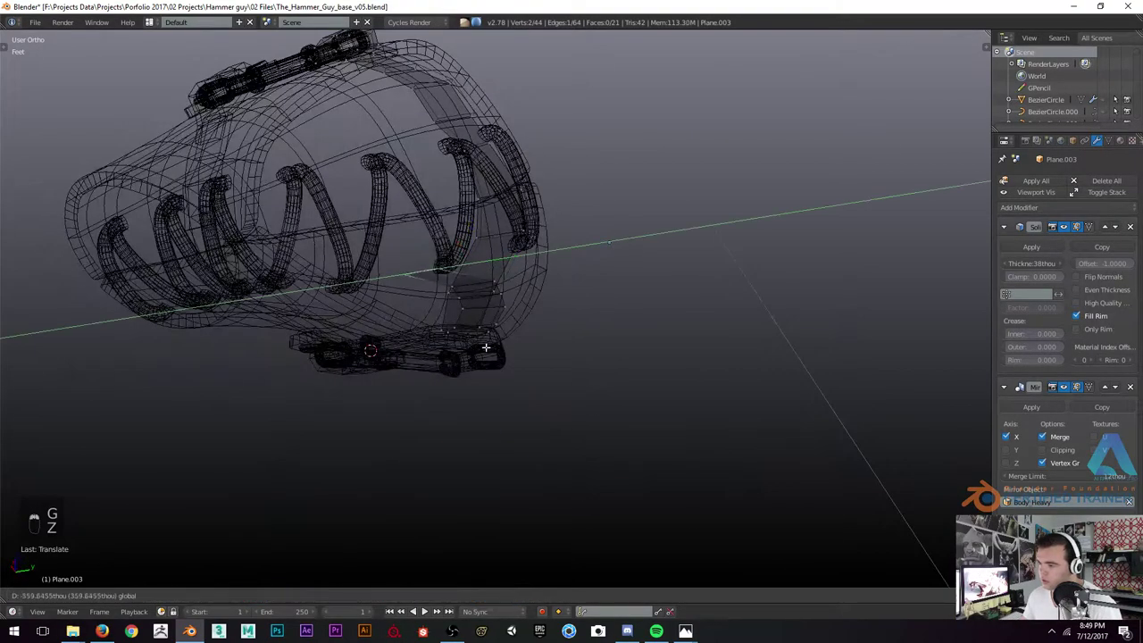
key("ctrl+z")
key("z")
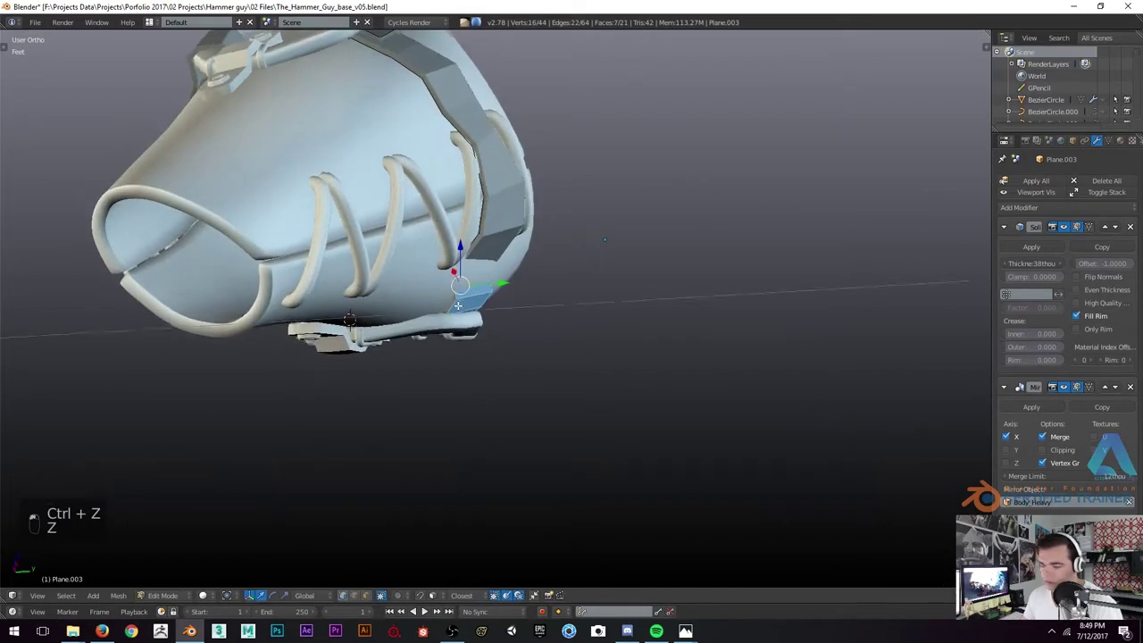
Extend and position new strap segments down toward the buckle loop on the side
key("g")
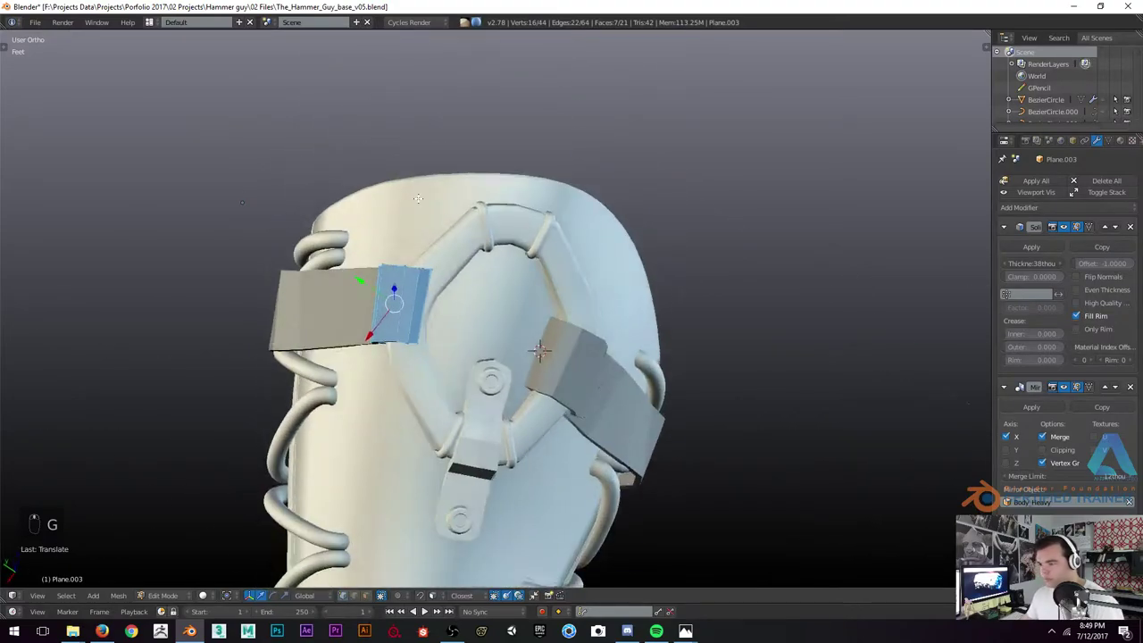
key("g")
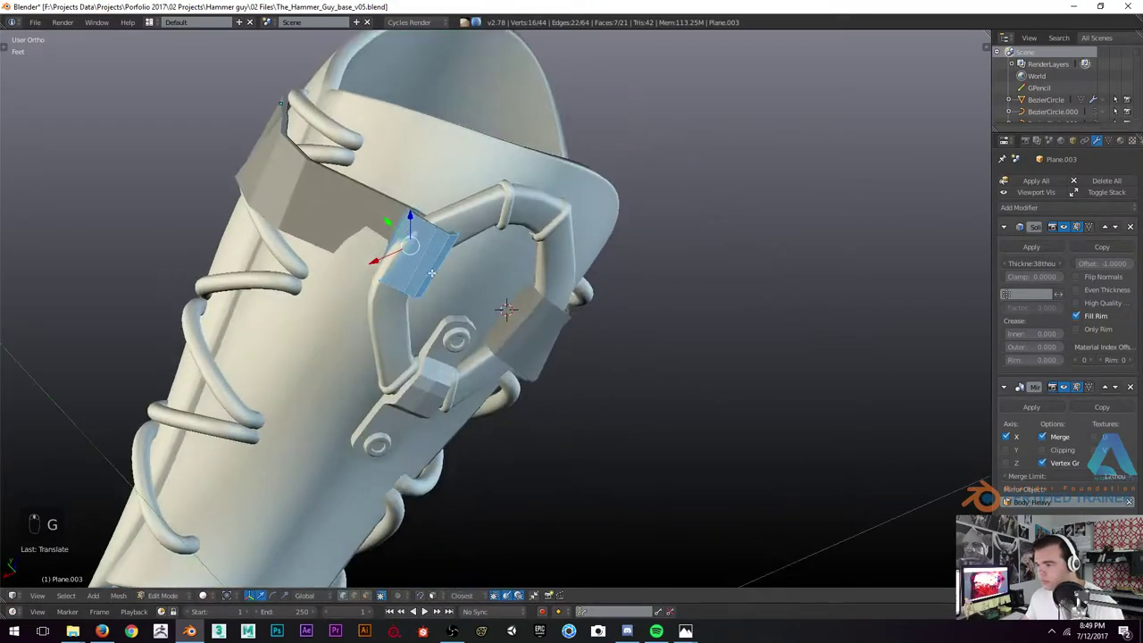
key("s")
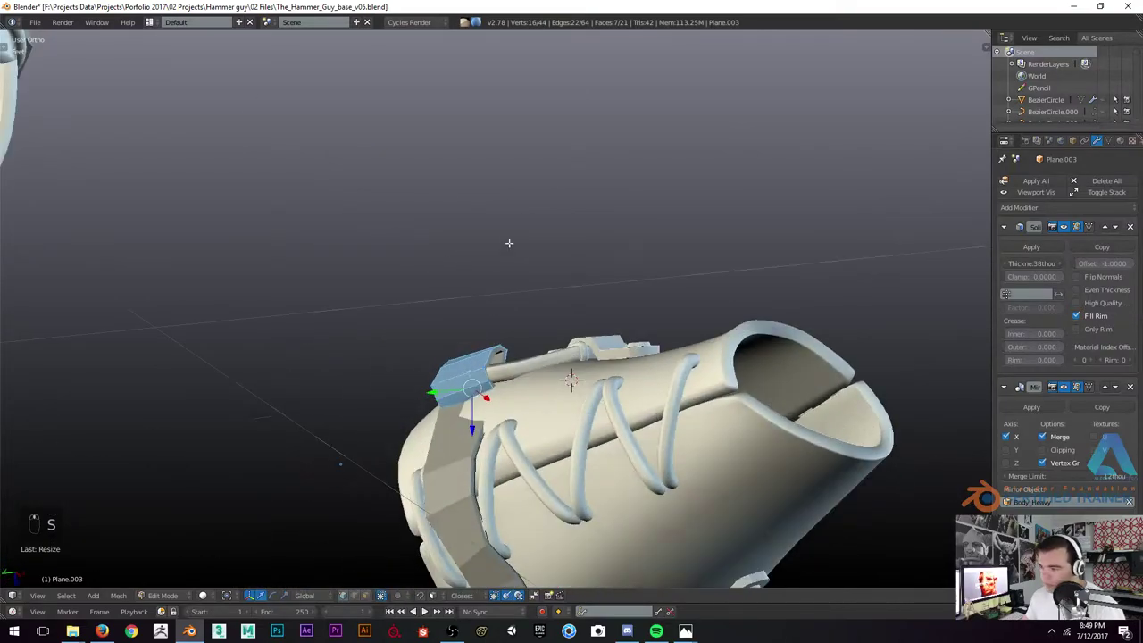
key("r")
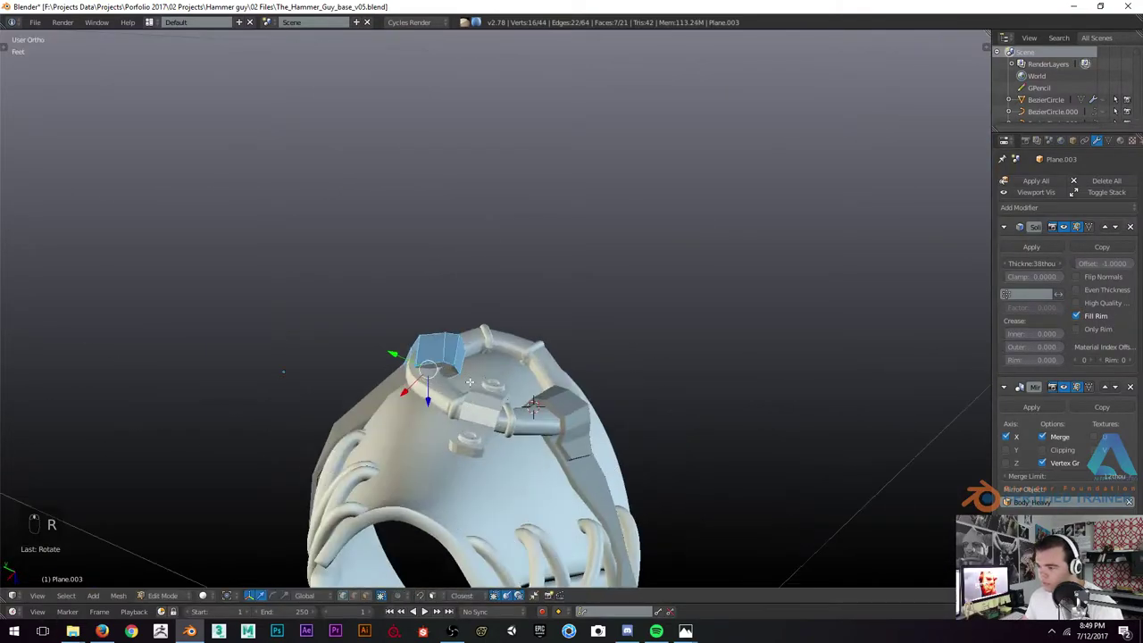
key("g")
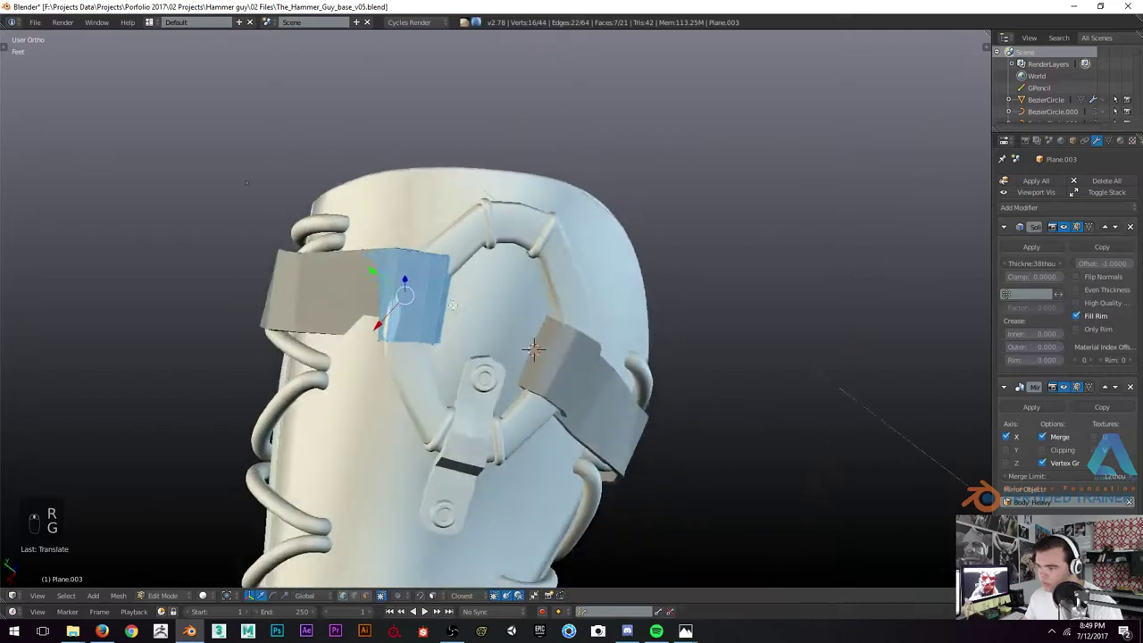
key("z")
key("z")
key("z")
key("z")
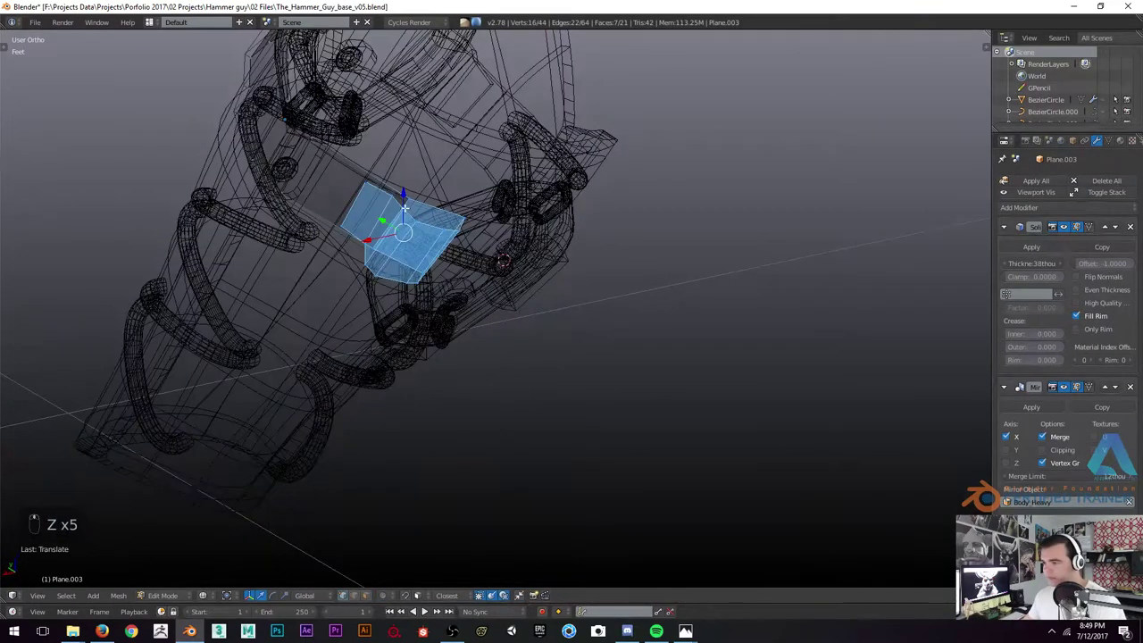
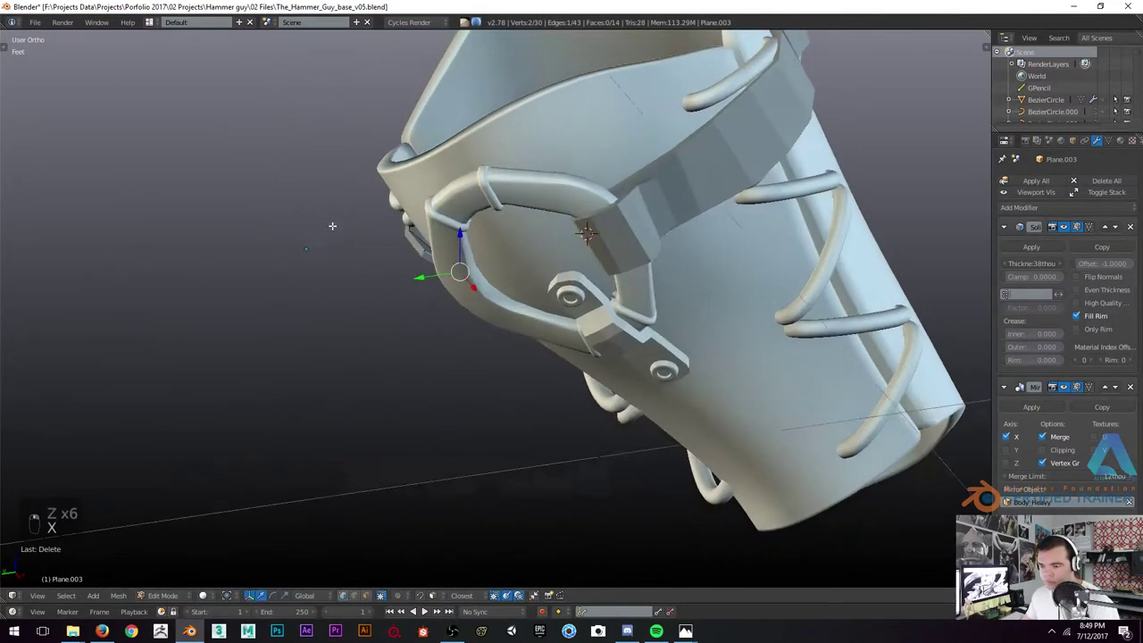
Rotate and scale the strap so it hugs the bracer surface
key("r")
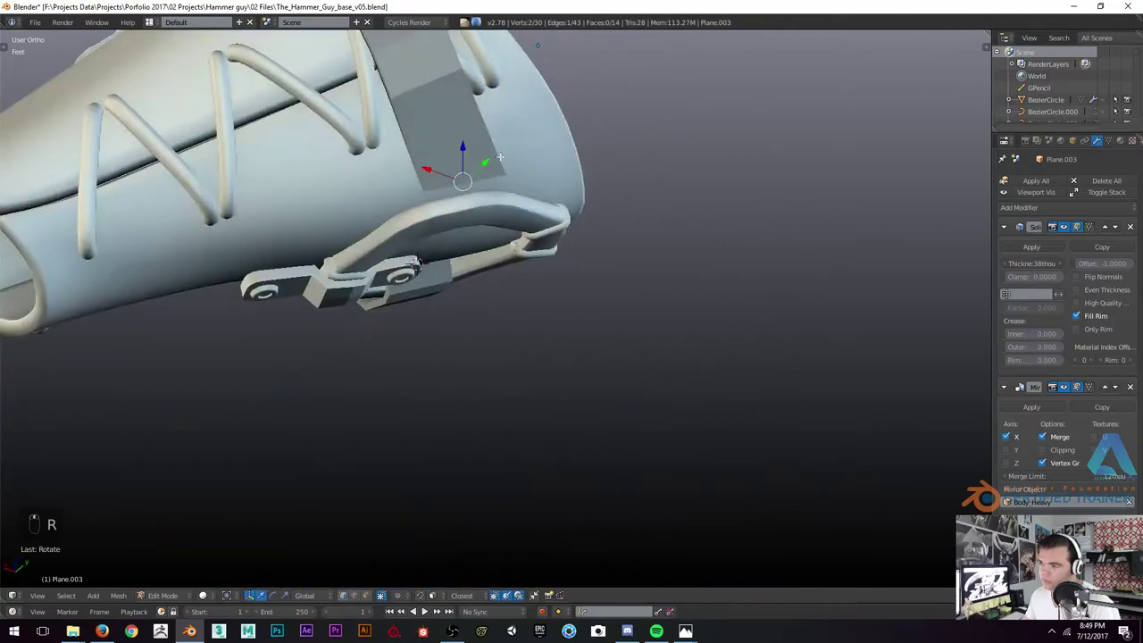
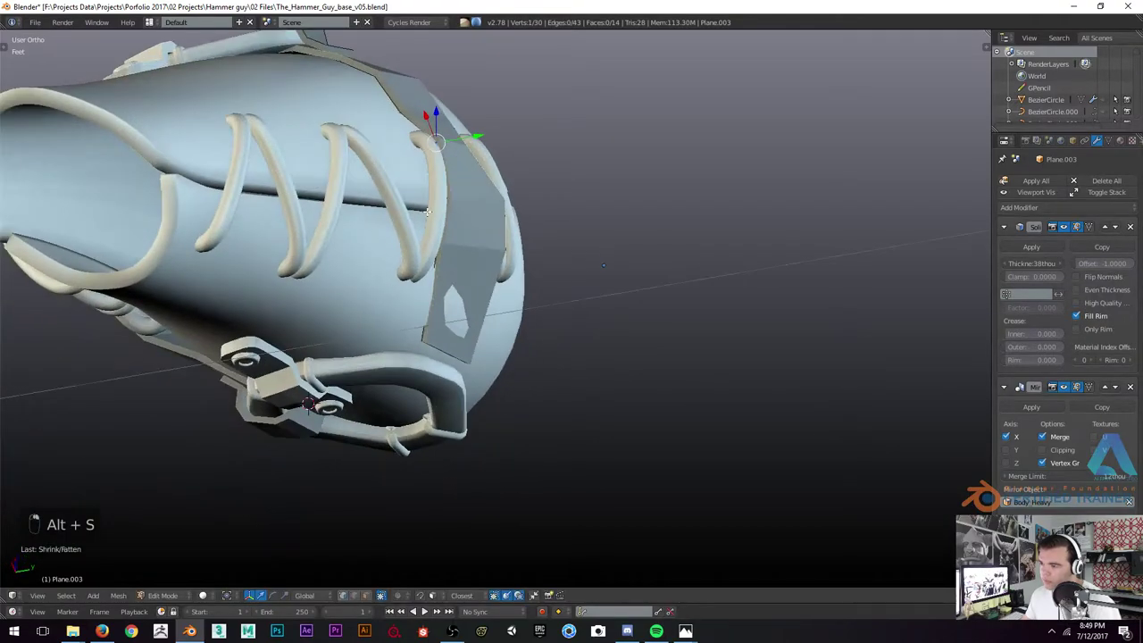
key("alt+s")
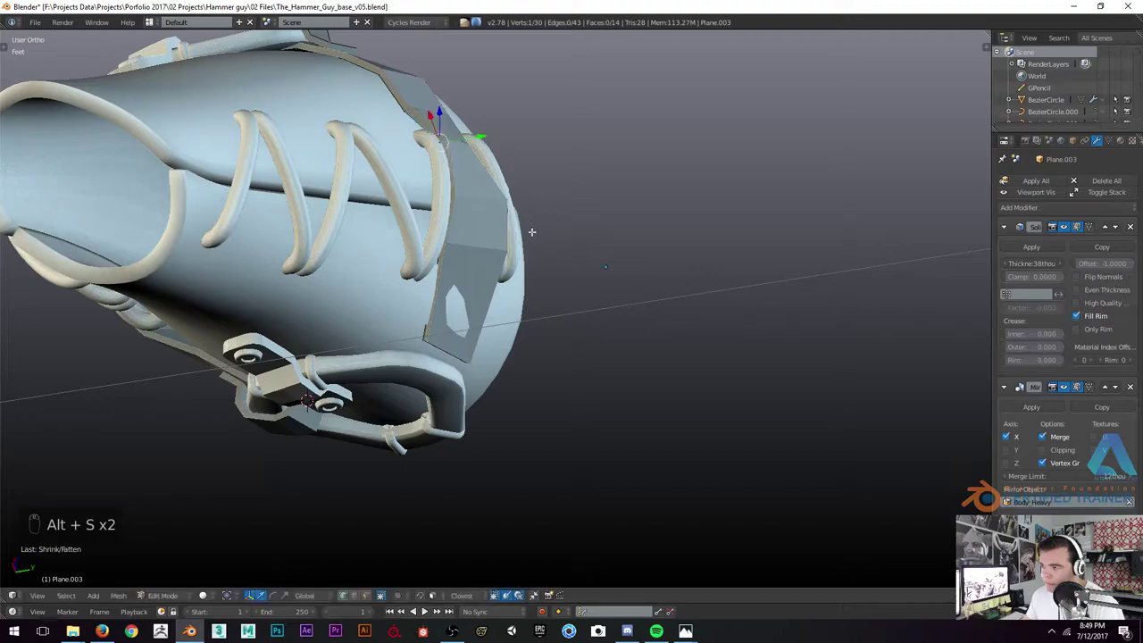
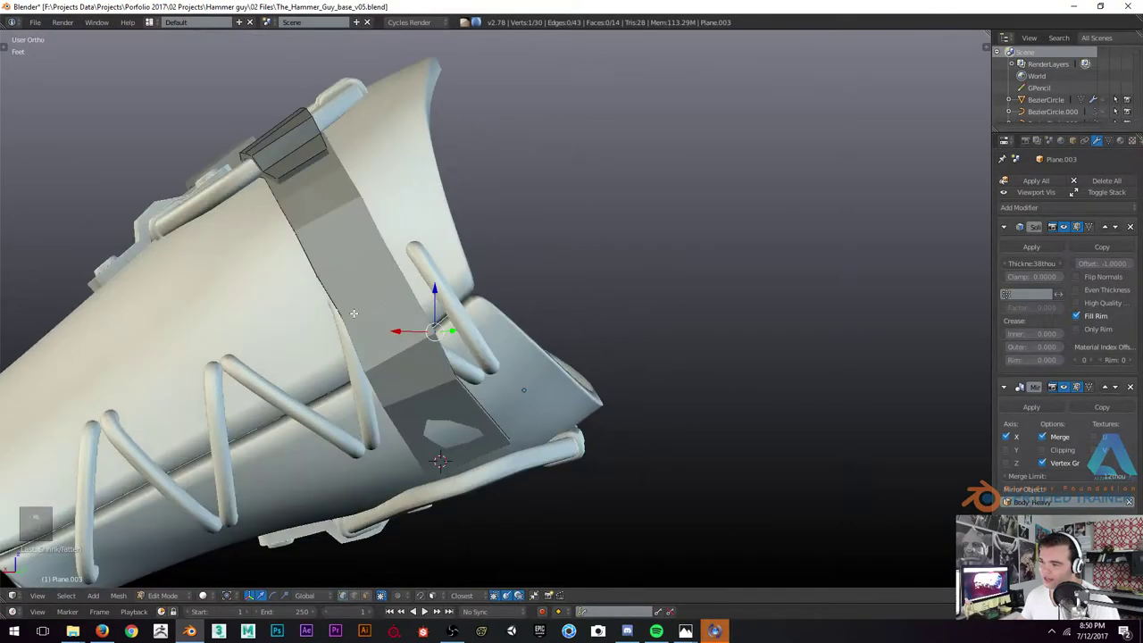
key("g")
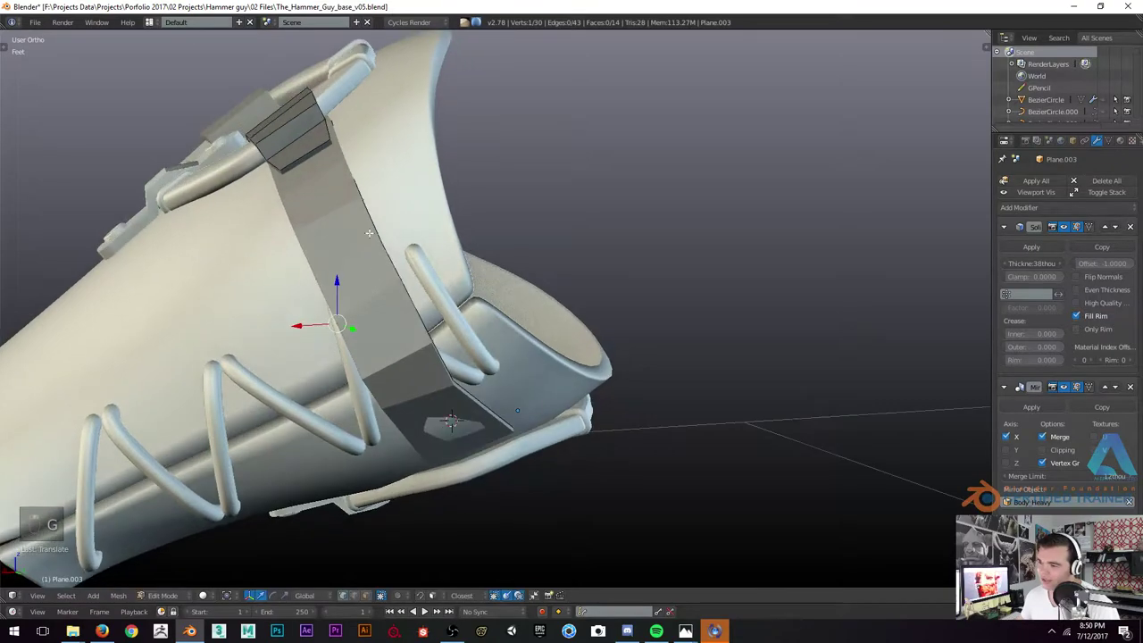
key("g")
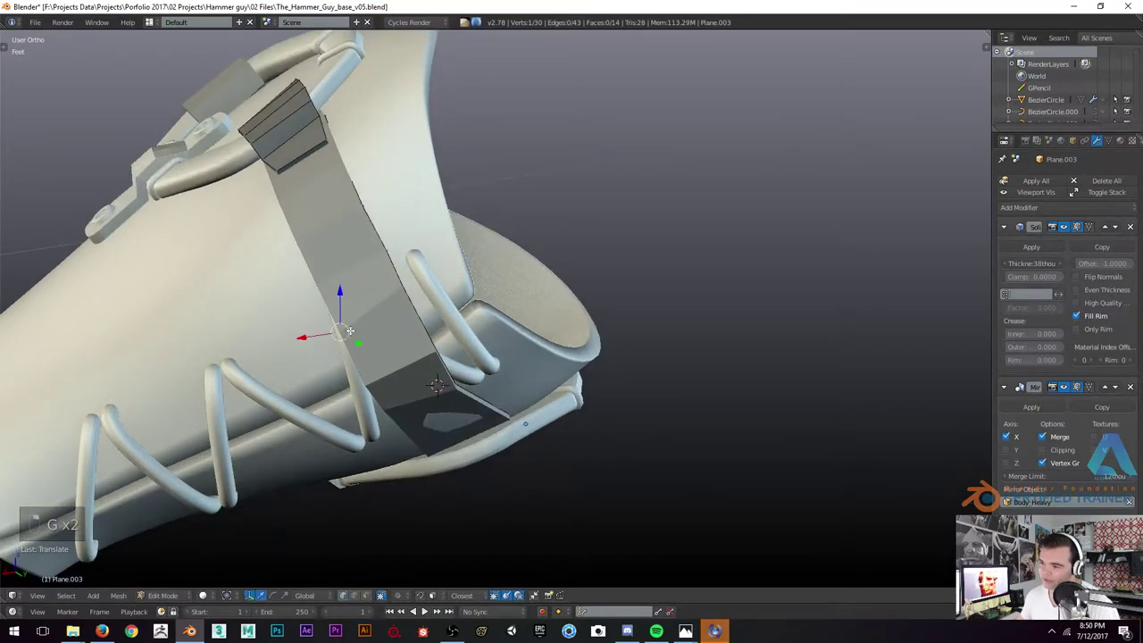
key("g")
Move strap vertices so it runs neatly from the rim down to the buckle plate
key("g")
key("g")
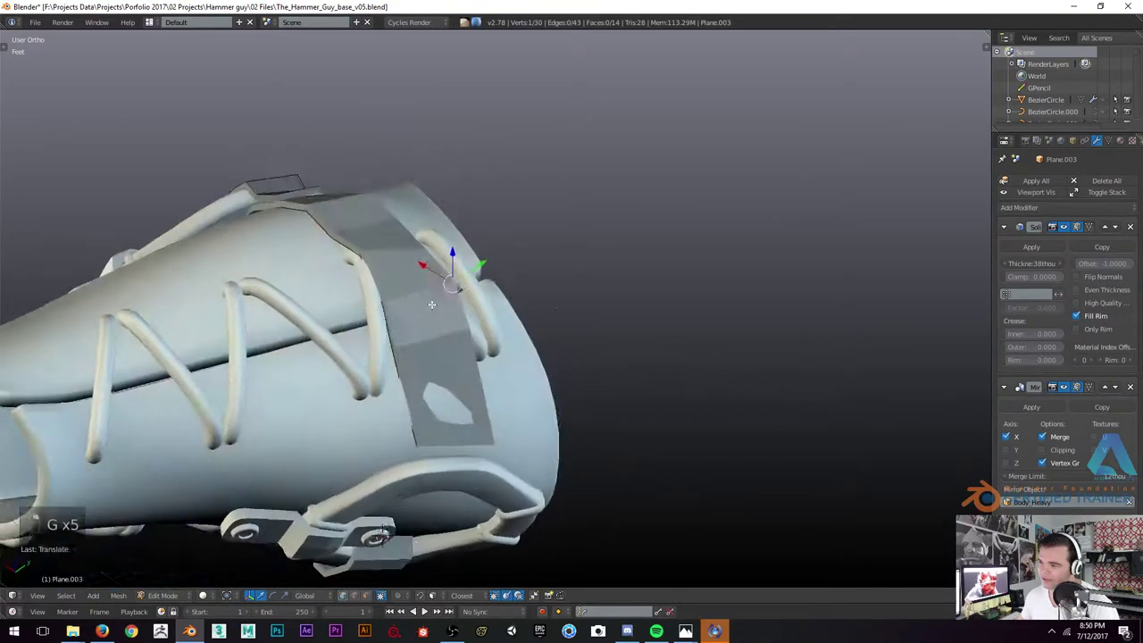
key("g")
key("g")
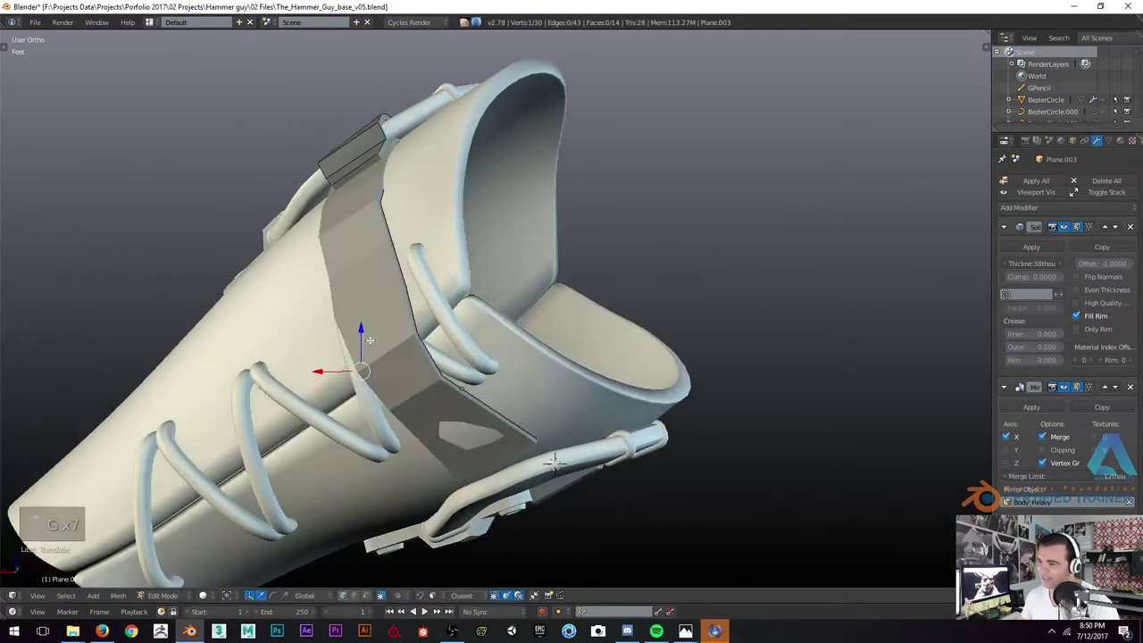
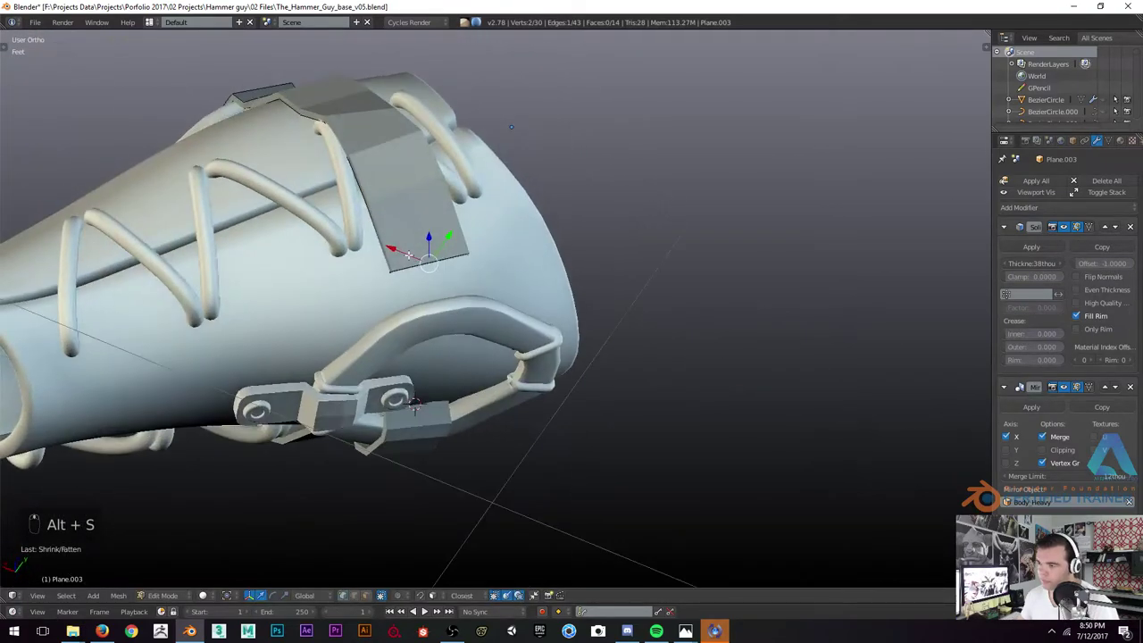
Extrude and shape the strap end to start folding over the buckle ring
key("e")
key("alt+s")
key("g")
key("alt+s")
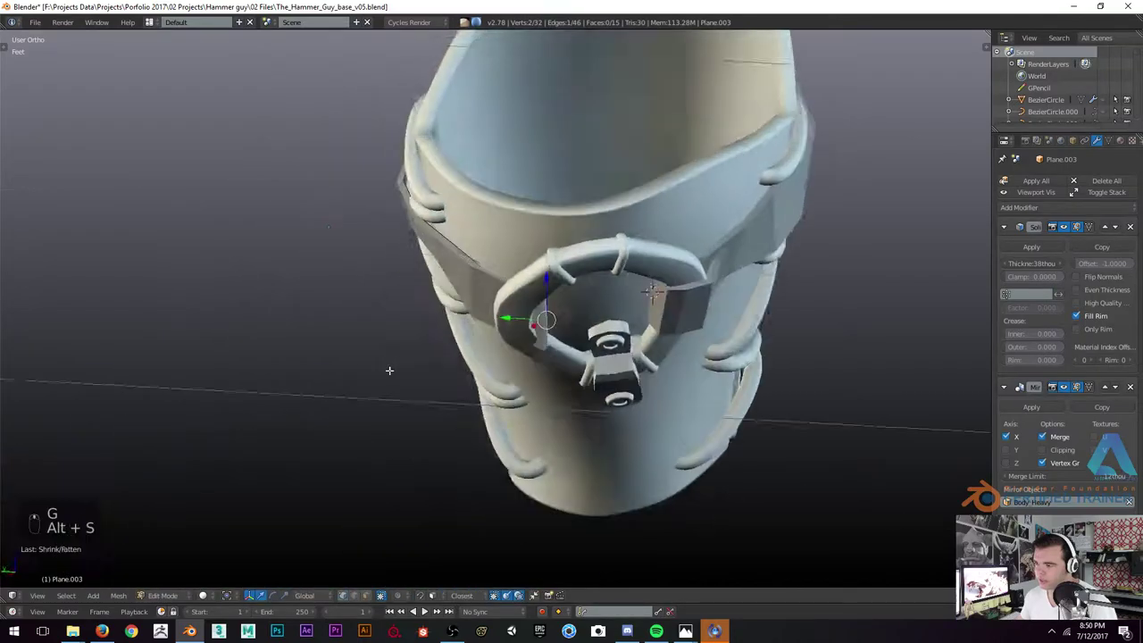
key("r")
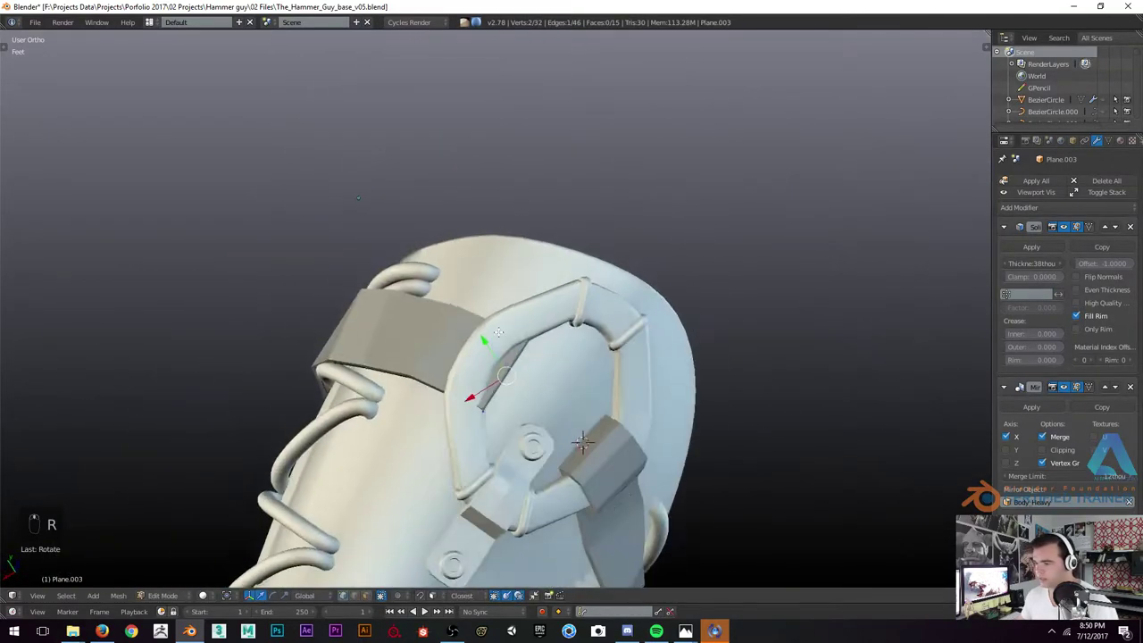
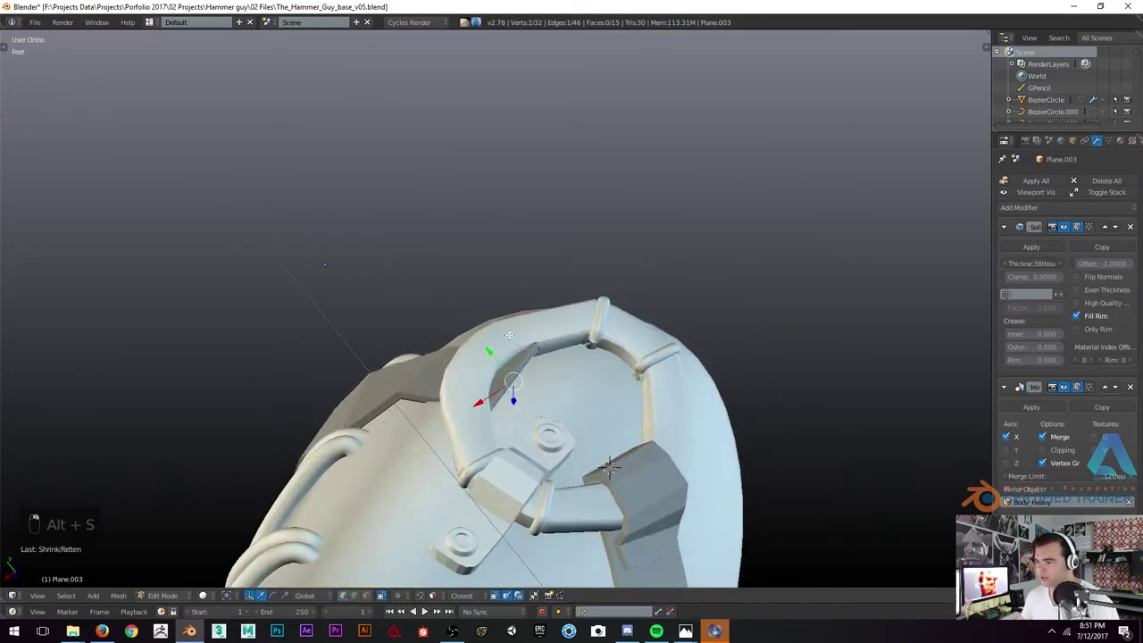
Extend a new short strap segment over the ring loop
key("e")
key("e")
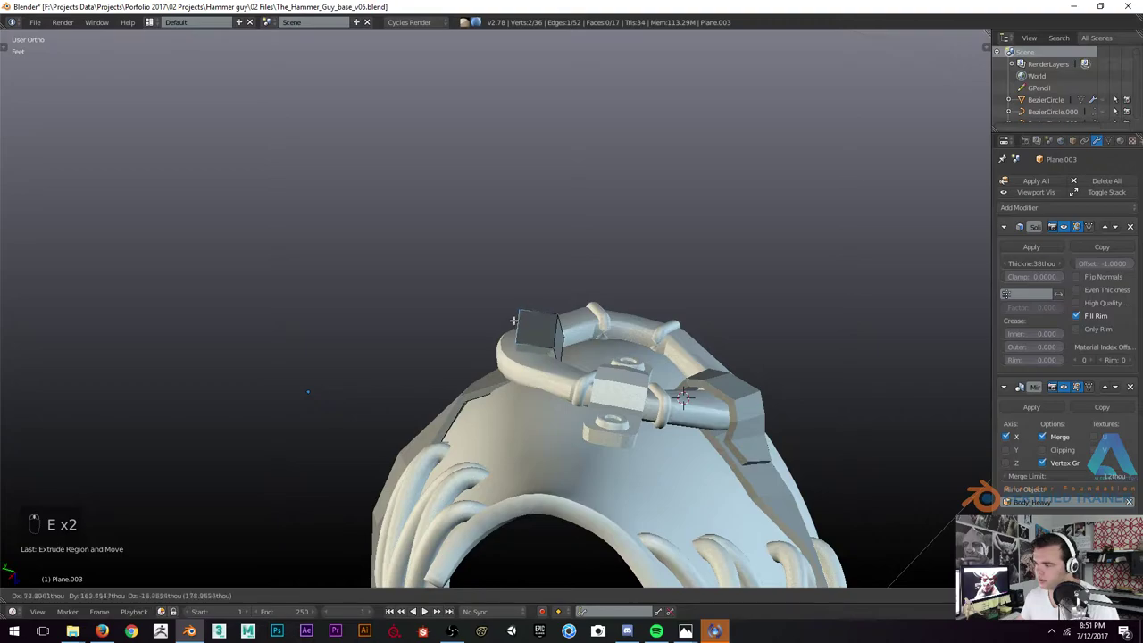
Extrude the strap over the top of the loop and position the new pieces
key("r")
key("g")
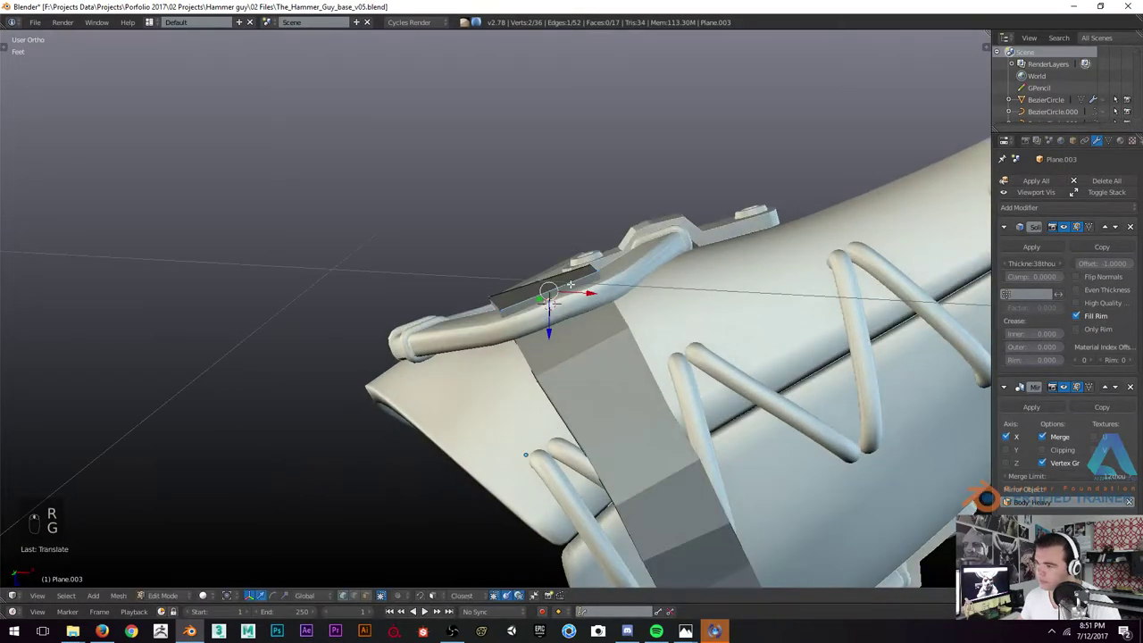
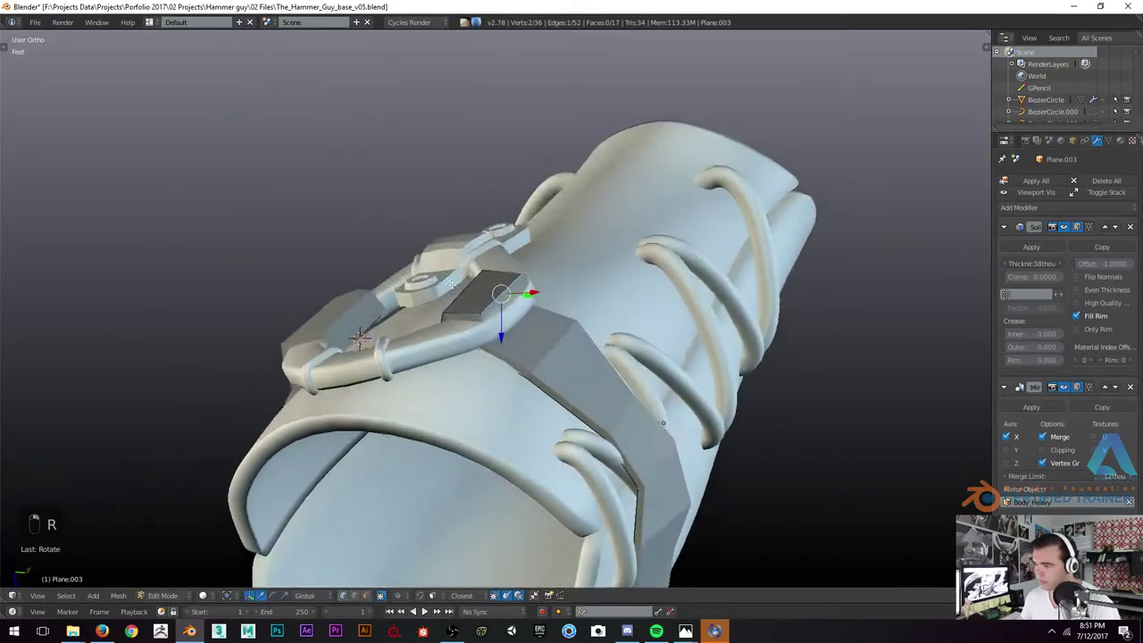
key("e")
key("alt+s")
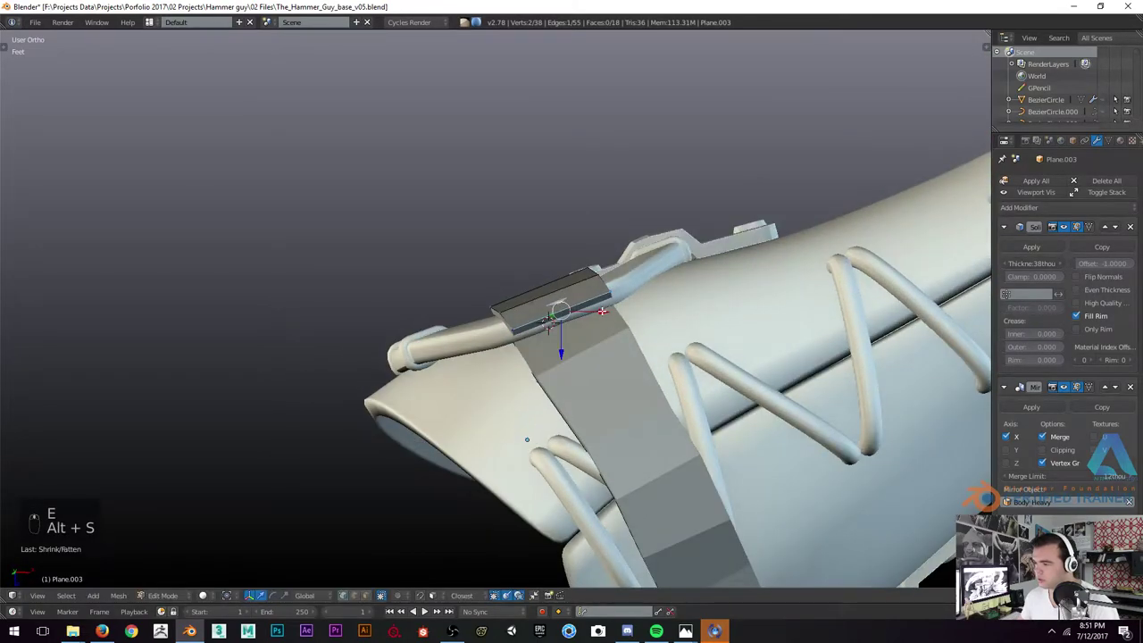
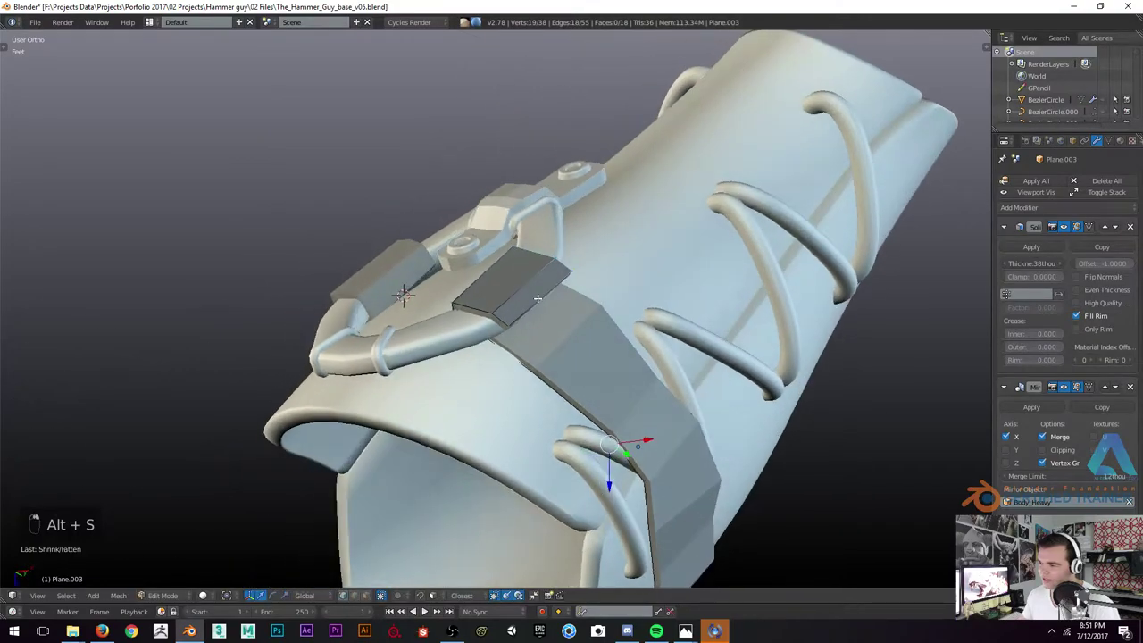
key("e")
key("alt+s")
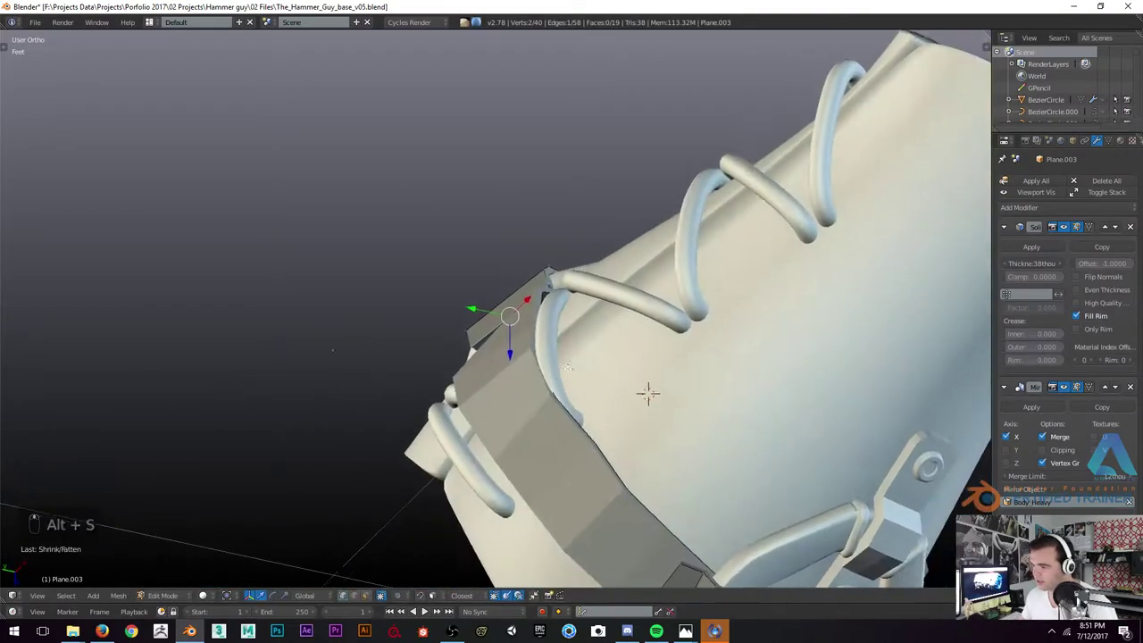
Extrude and fold the strap's top edge over the bracer rim, adding cross bands
key("r")
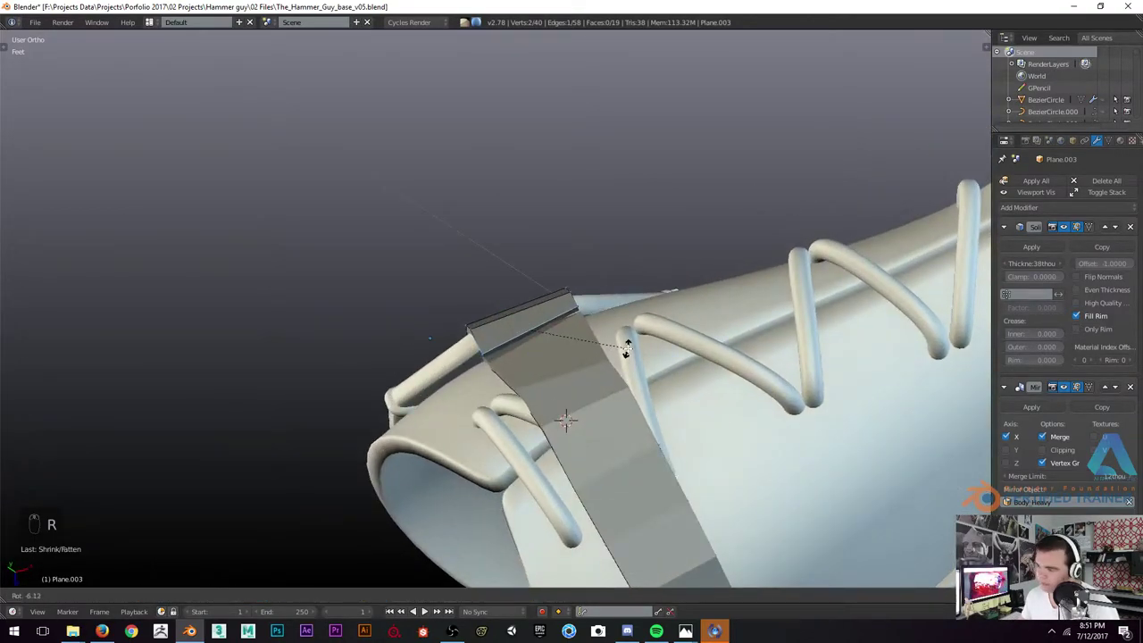
key("r")
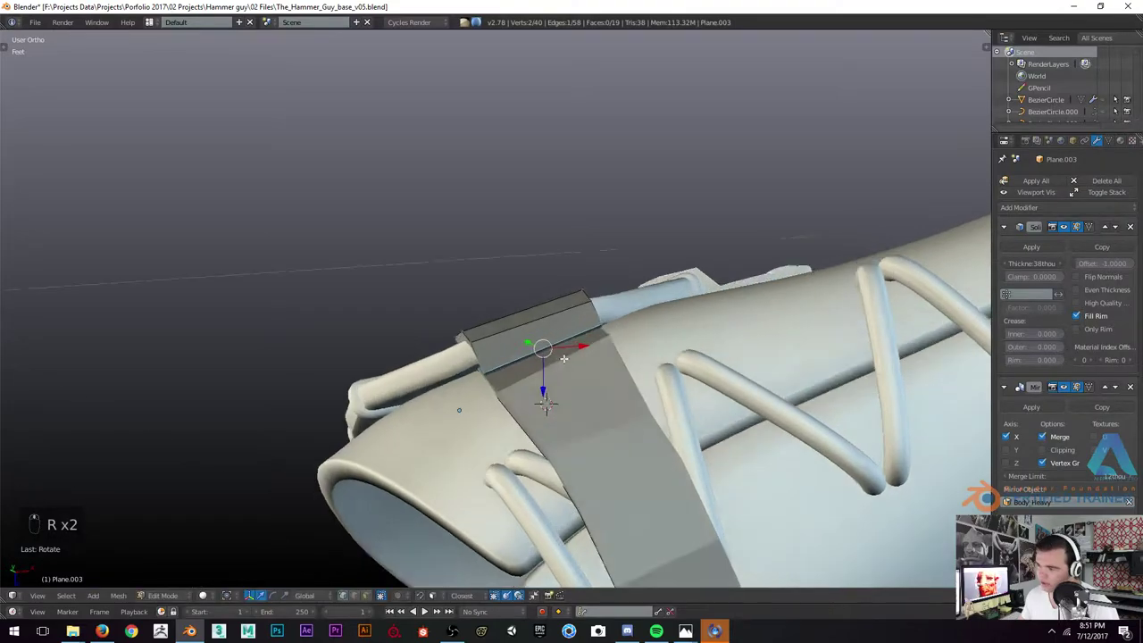
key("e")
key("alt+s")
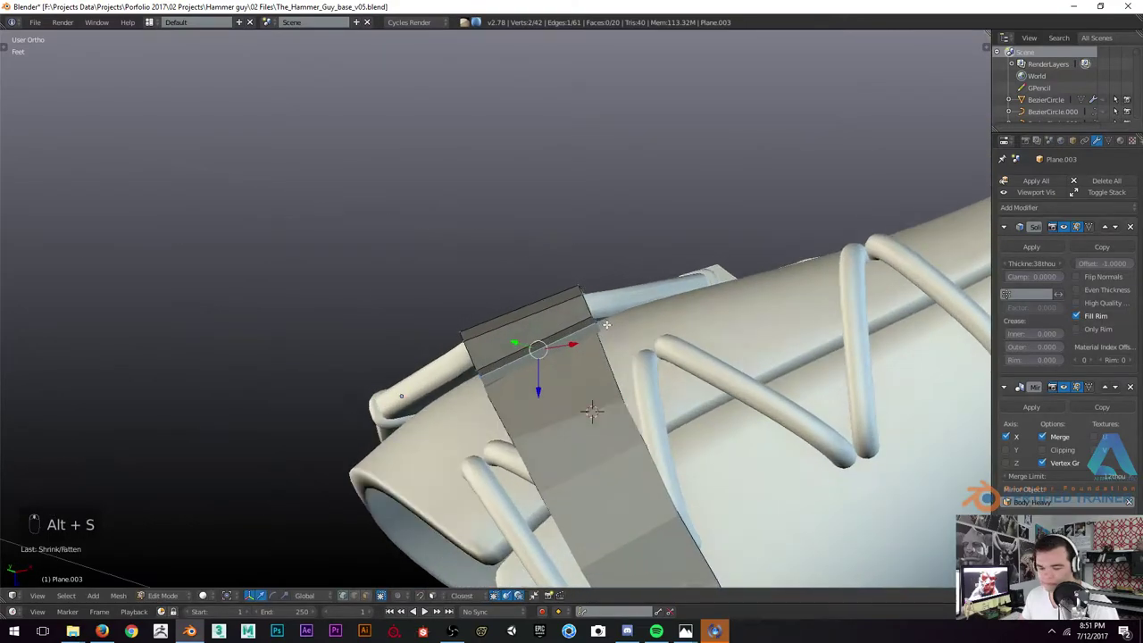
key("g")
key("g")
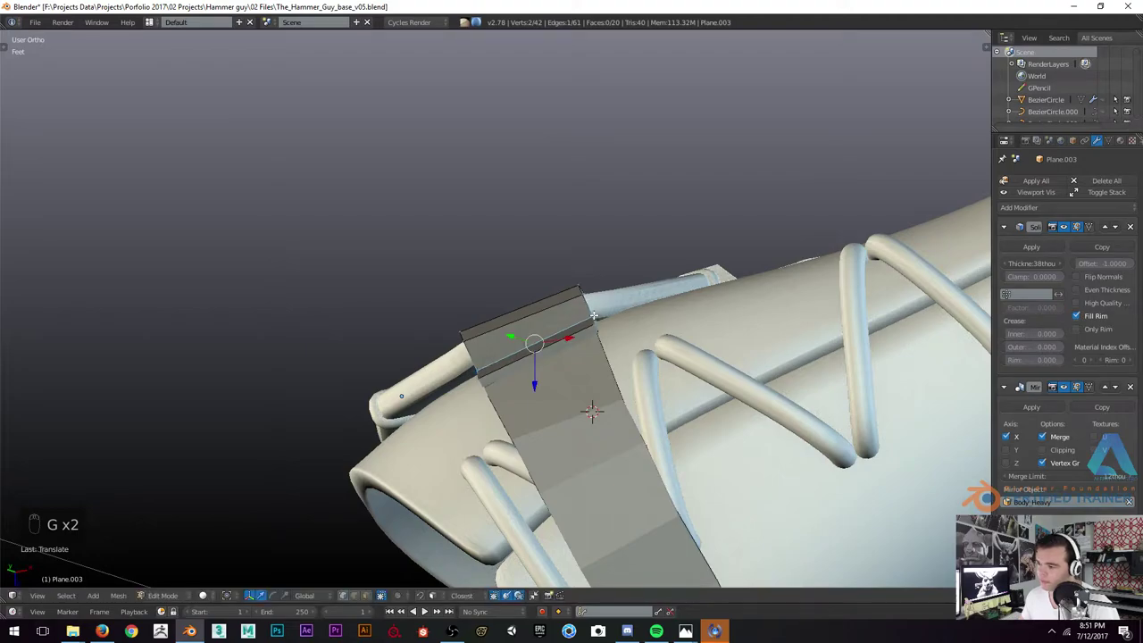
key("s")
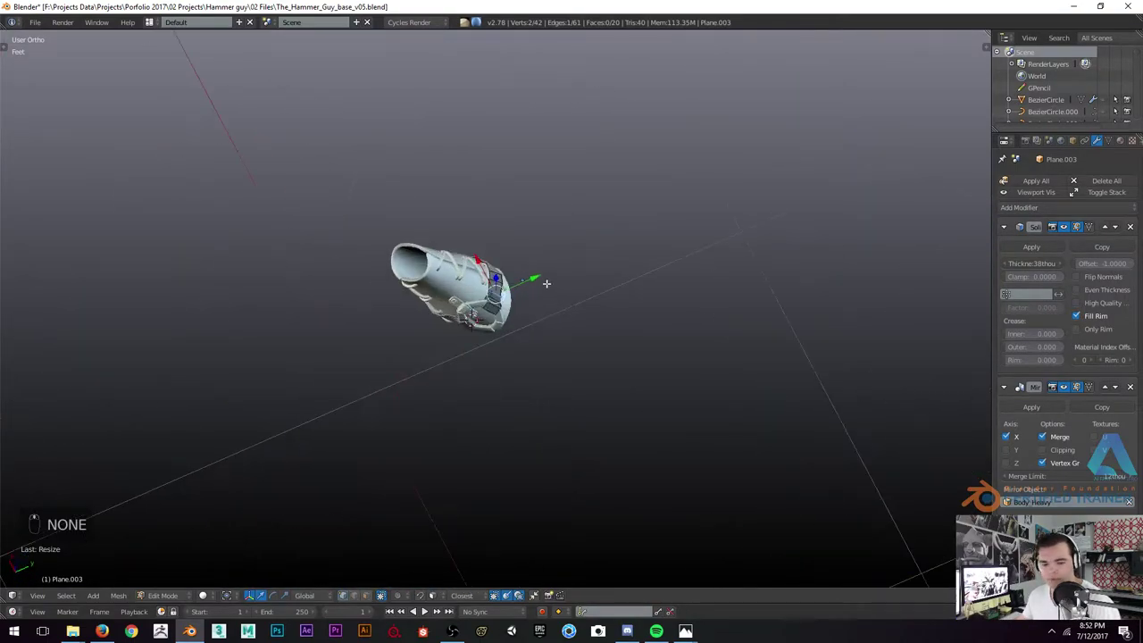
Unhide the whole character, face it from the front and hide the body mesh
key("Tab")
key("a")
key("a")
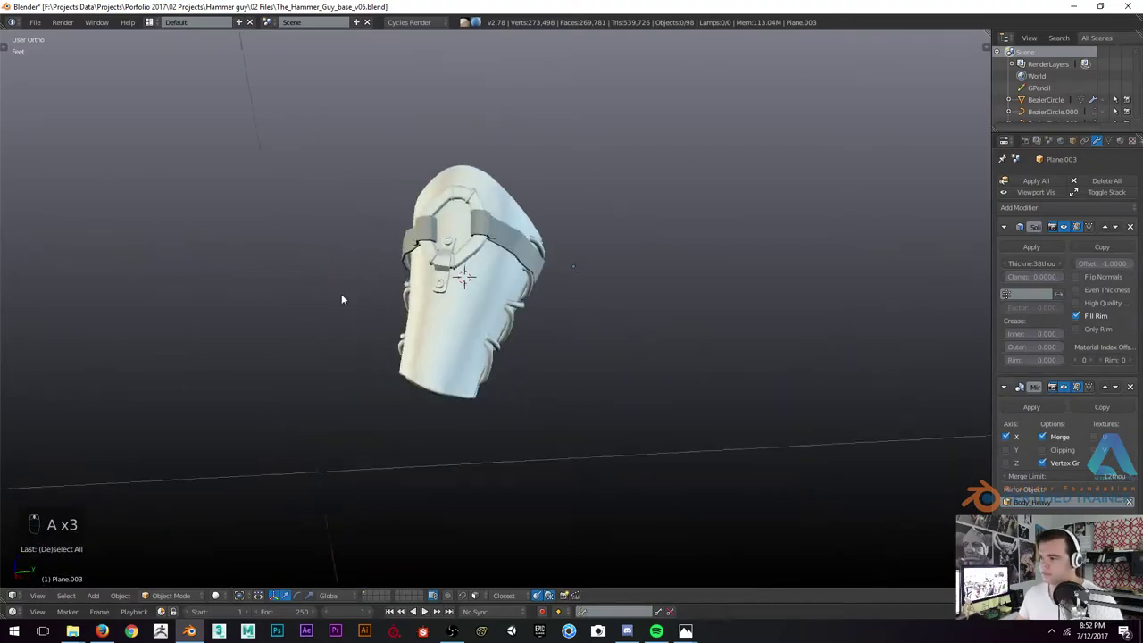
key("alt+h")
key("a")
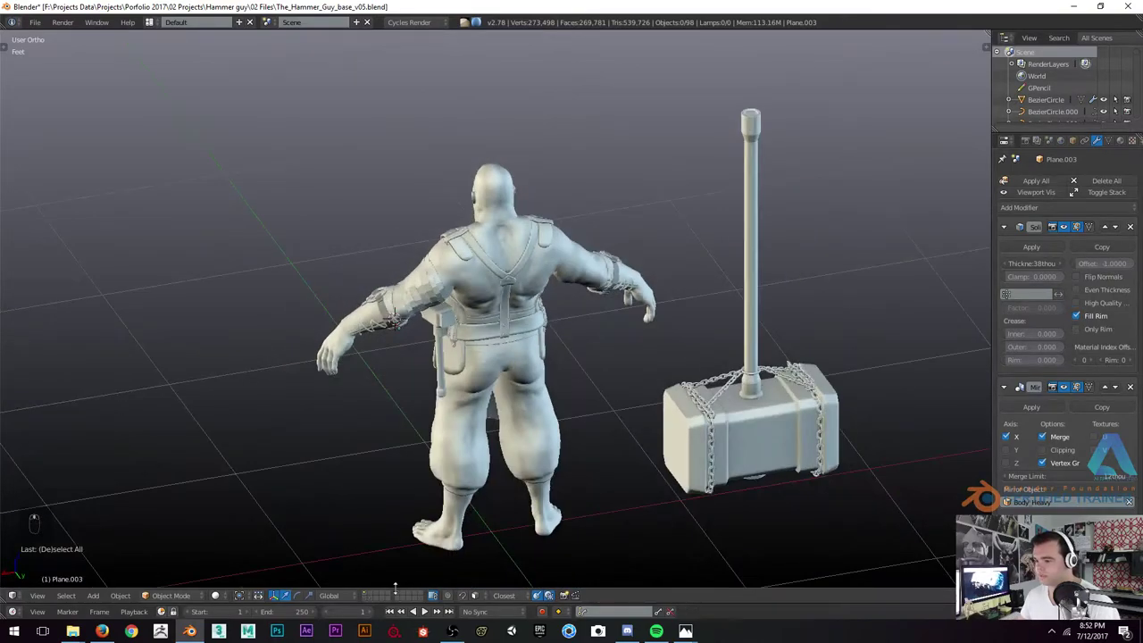
left_click_drag(372, 601, 509, 262)
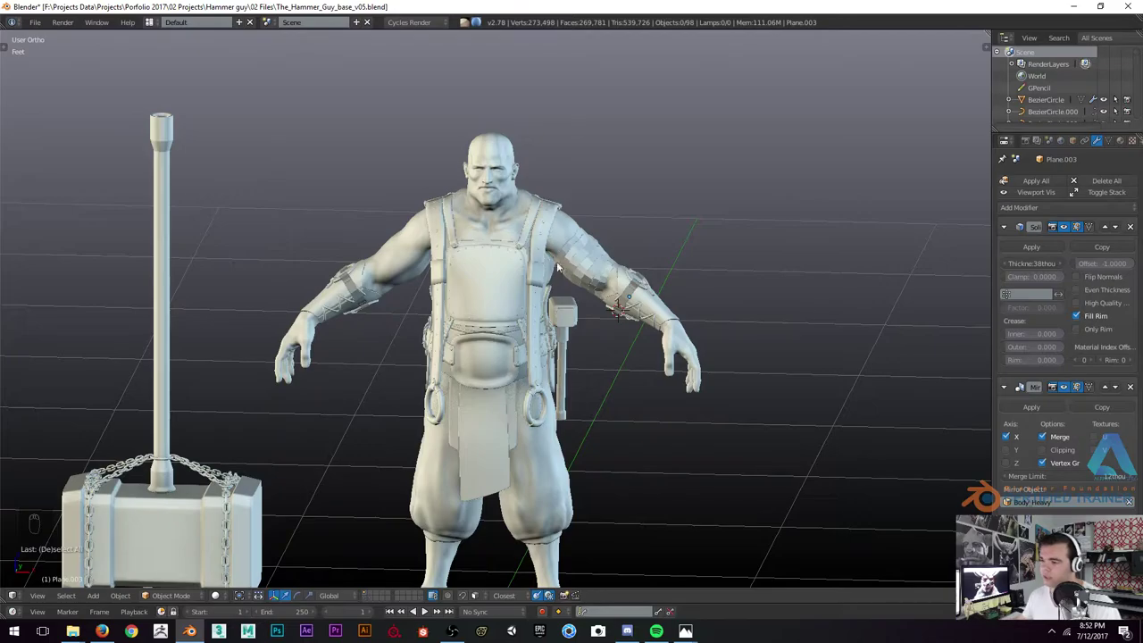
key("KP_1")
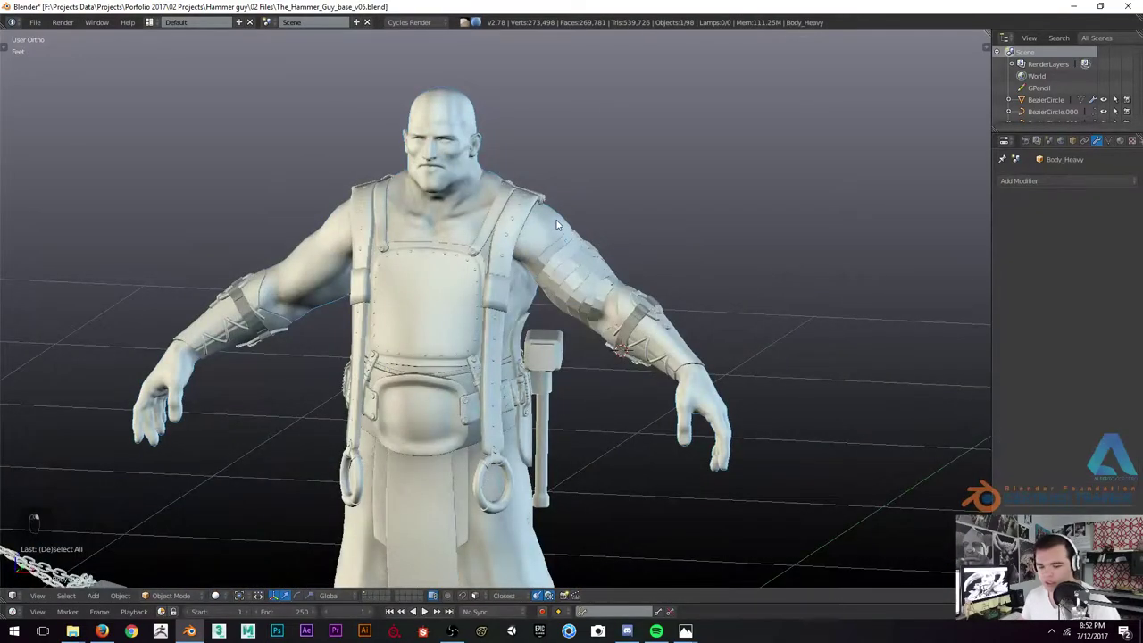
key("h")
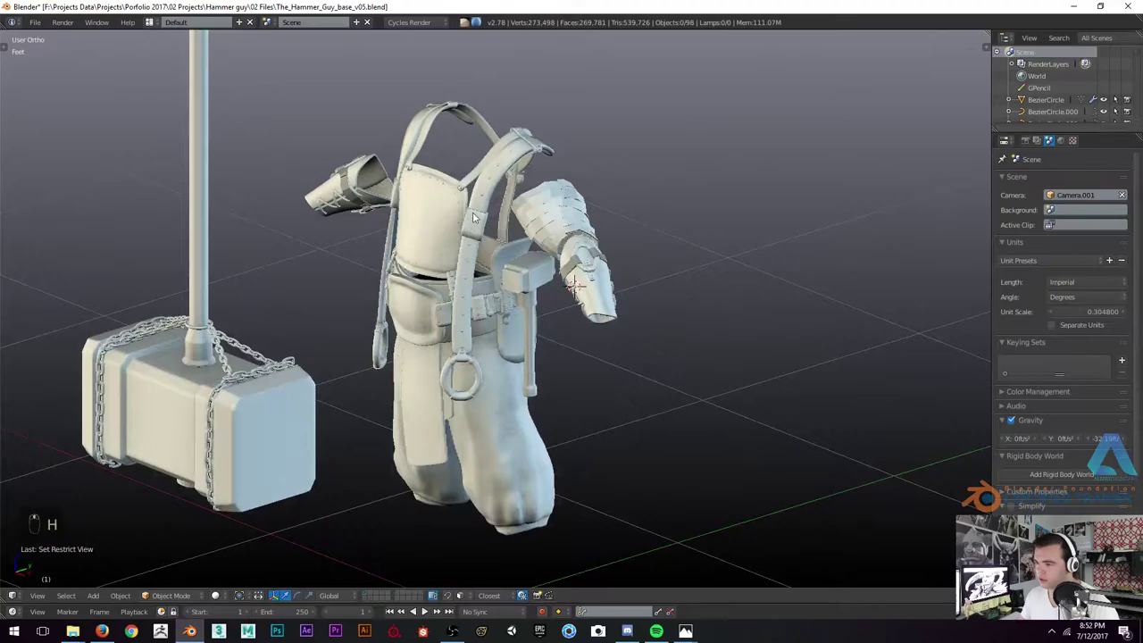
Inspect the remaining outfit from front and angled views, ending on empty space beside it
left_click_drag(498, 237, 439, 145)
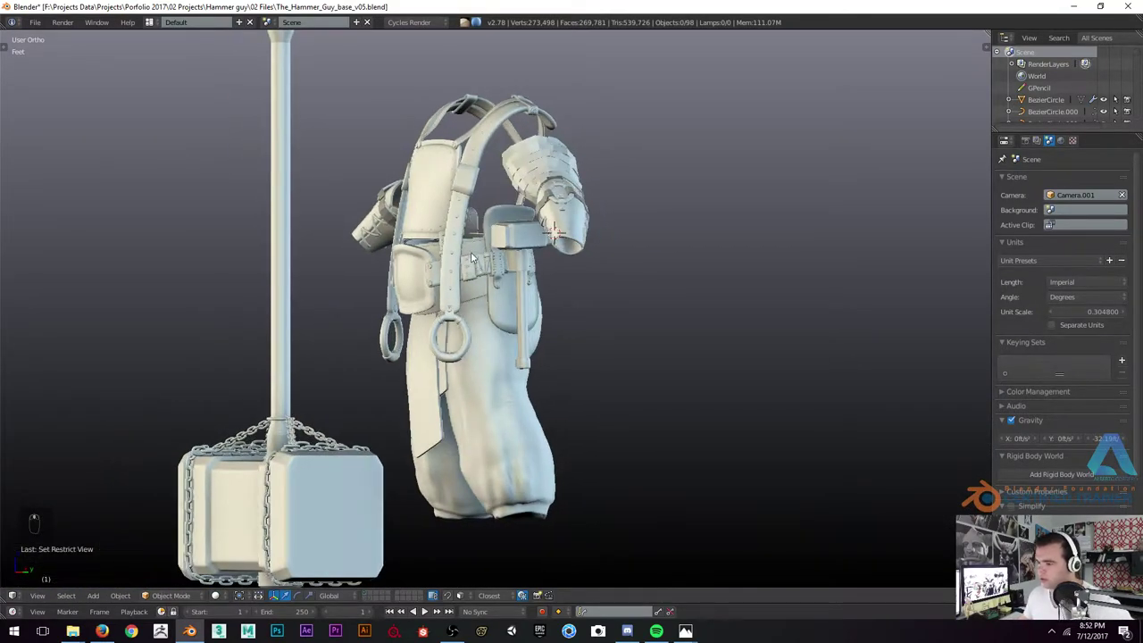
middle_click(540, 221)
left_click_drag(482, 214, 532, 168)
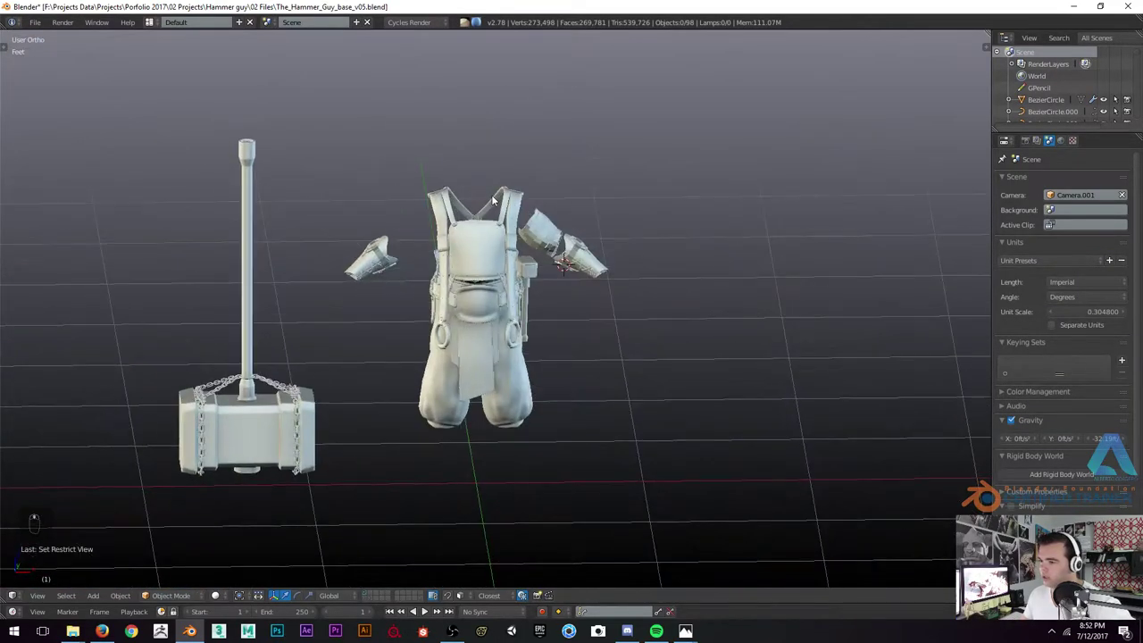
key("KP_1")
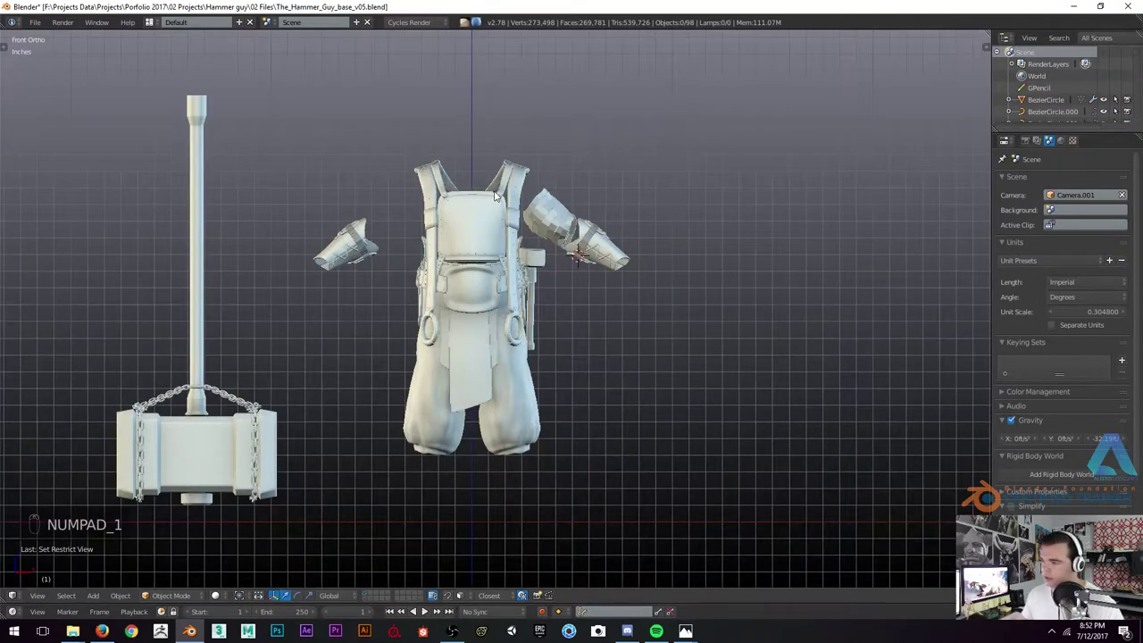
key("z")
key("z")
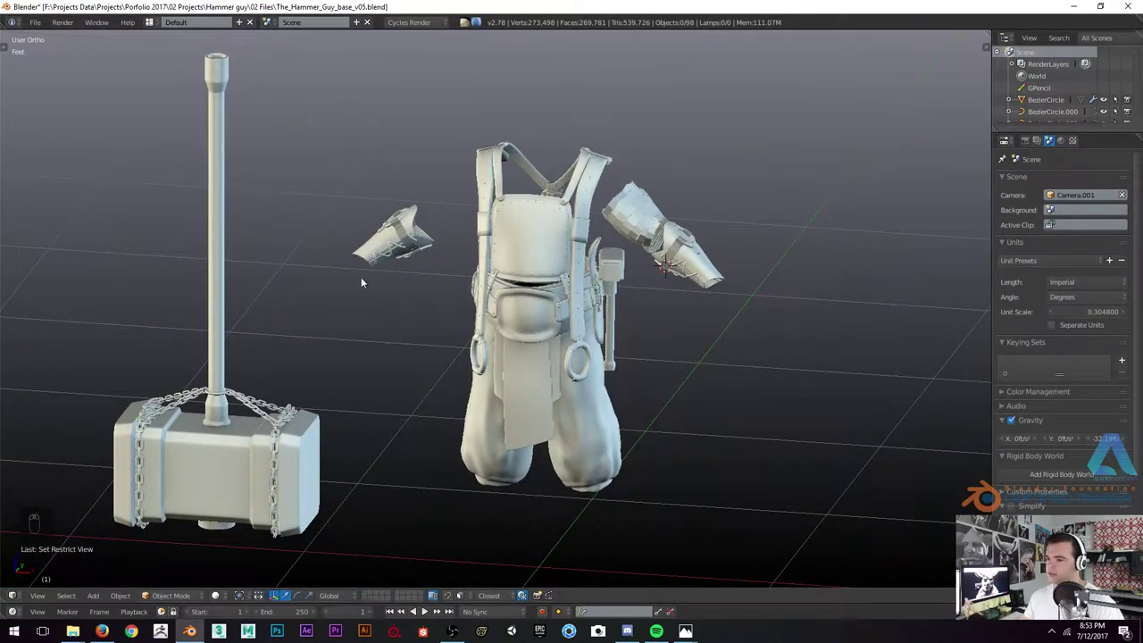
left_click_drag(429, 320, 601, 331)
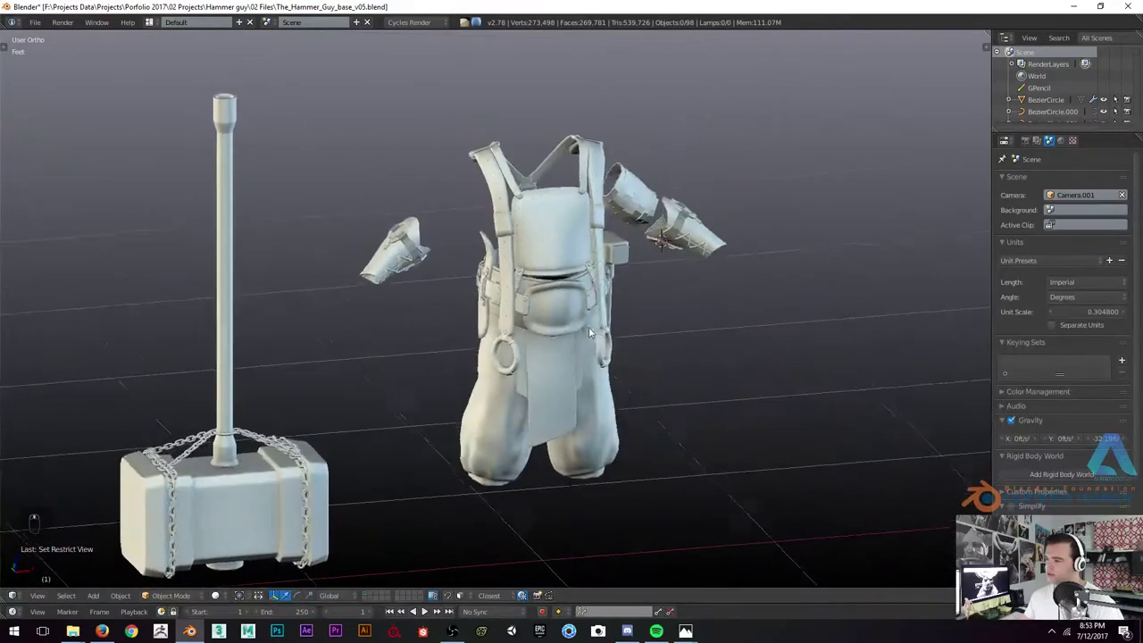
left_click_drag(567, 215, 554, 248)
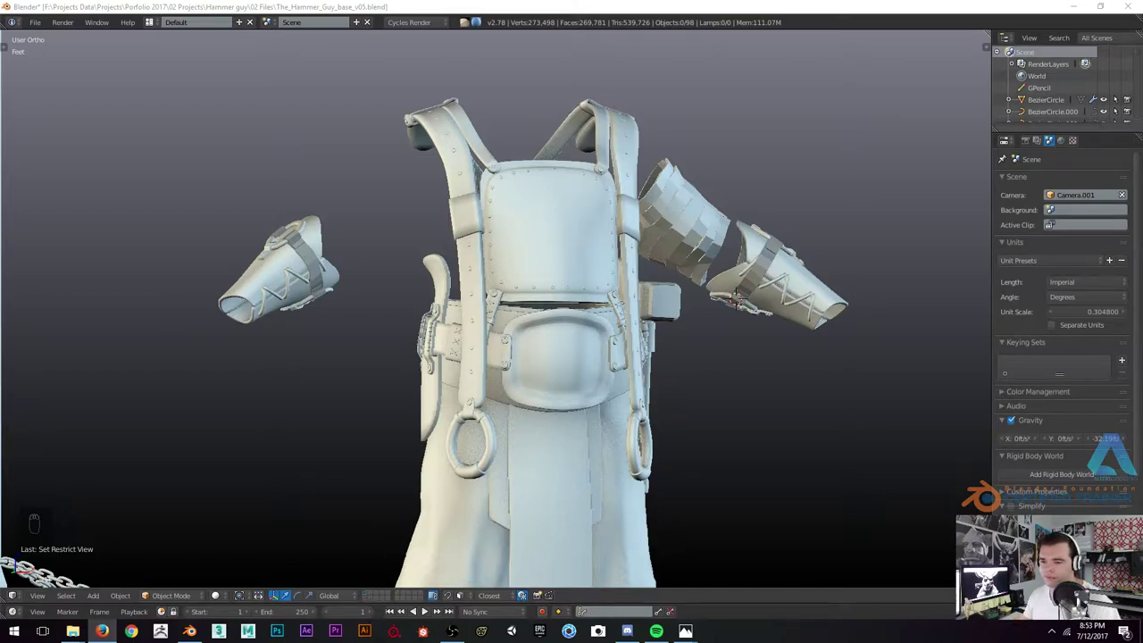
key("KP_1")
left_click_drag(619, 342, 674, 375)
Add a cylinder, stretch it into a tall column and cut horizontal edge loops across it
key("shift+a")
key("Tab")
key("s")
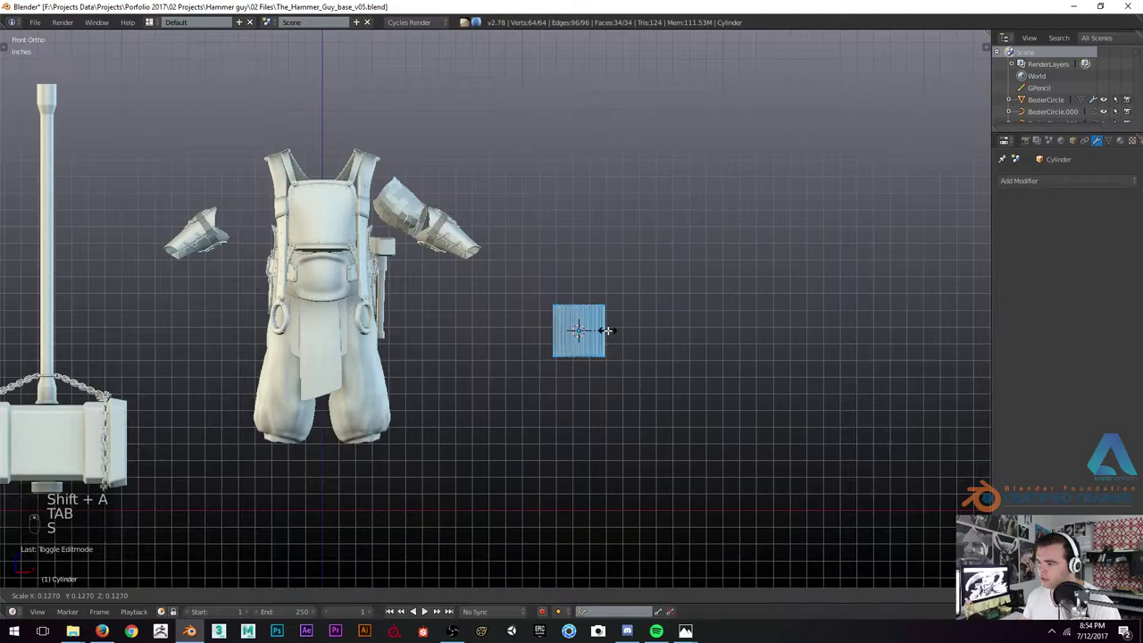
key("s")
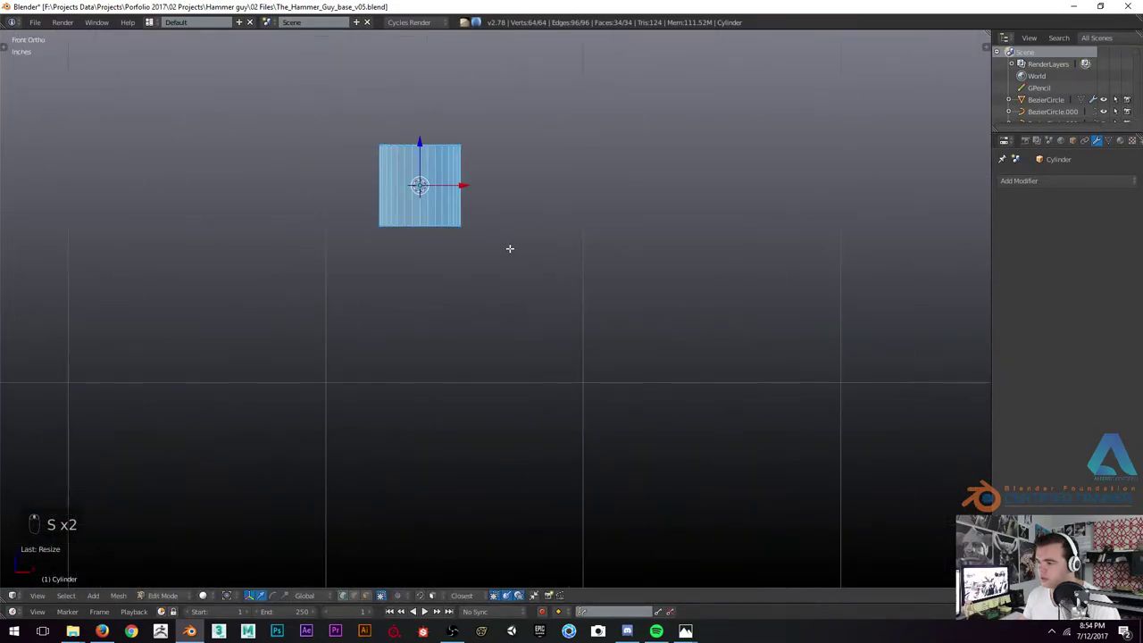
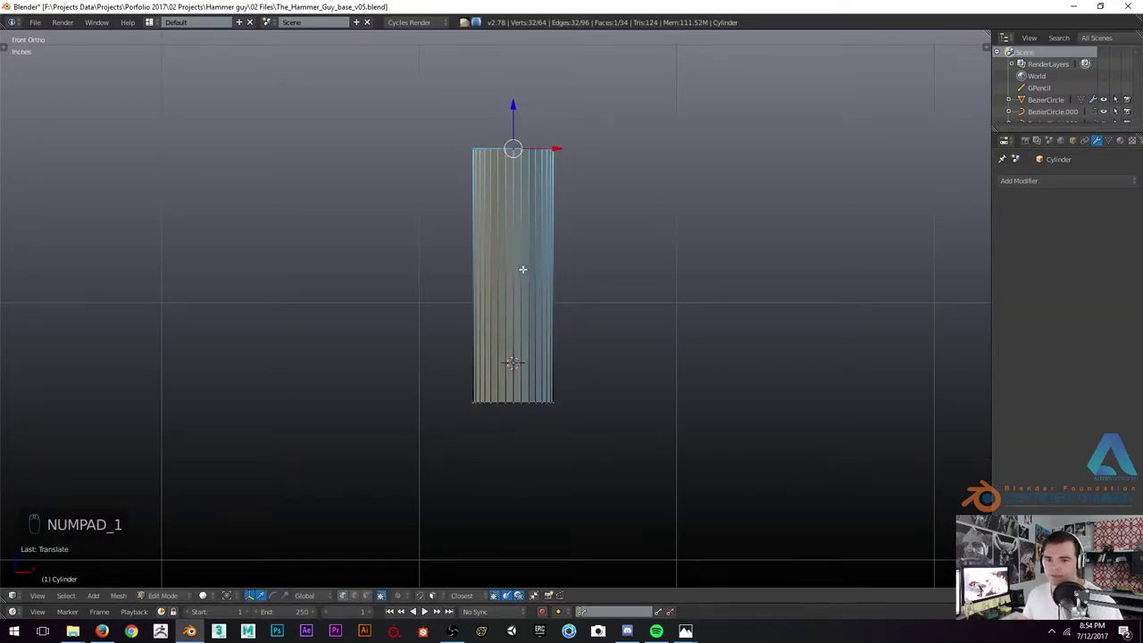
key("ctrl+r")
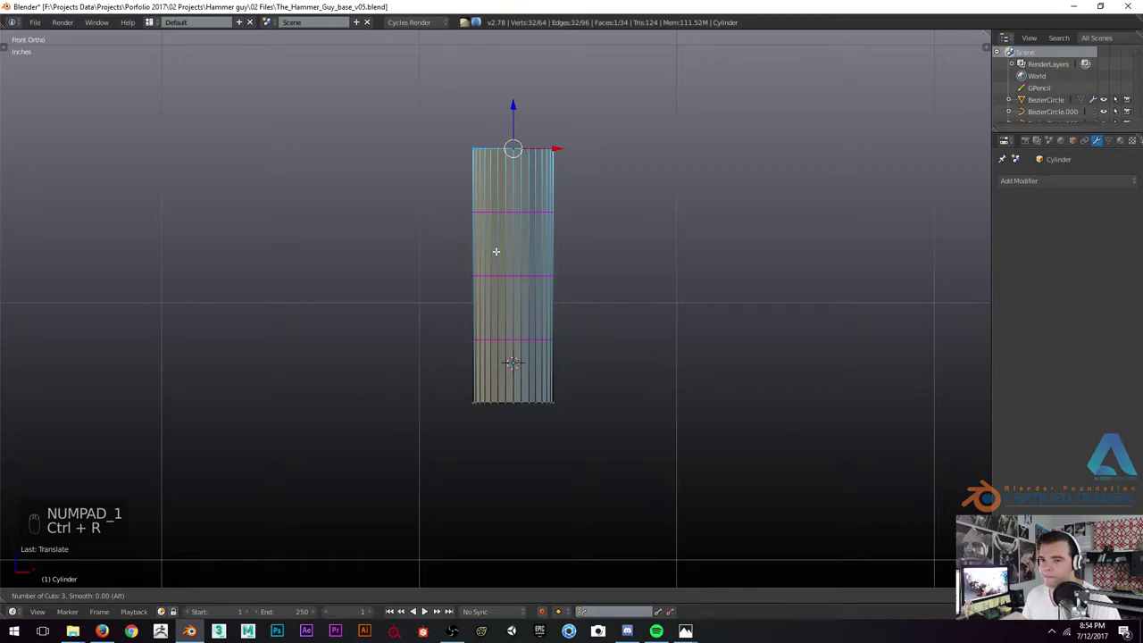
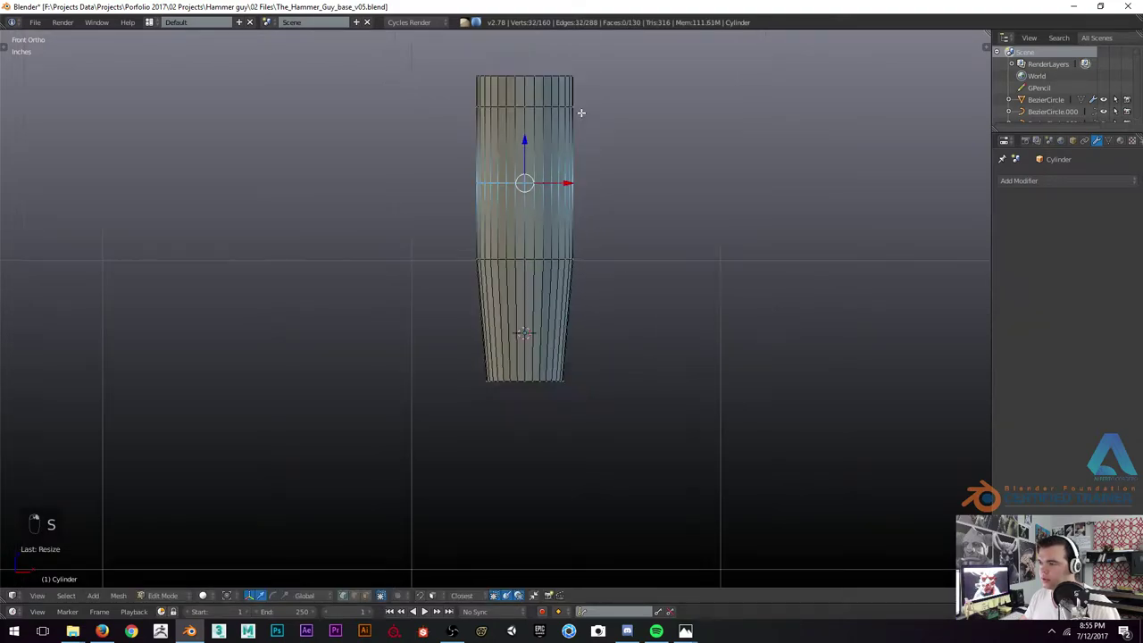
Scale the handle's edge loops one by one to taper its profile, previewing outside edit mode
key("s")
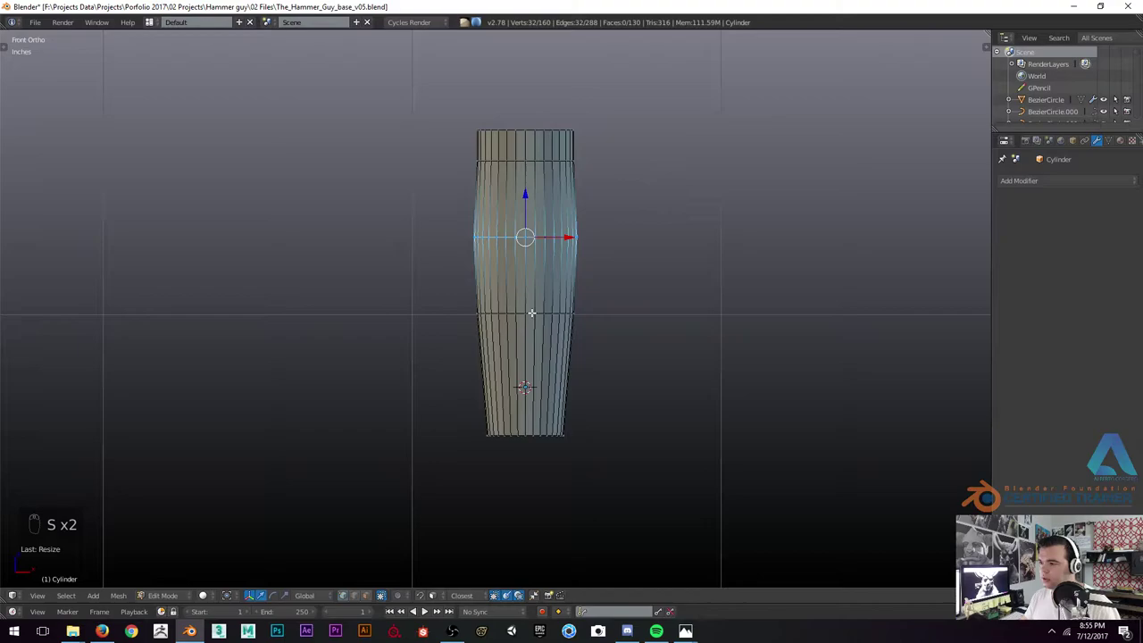
key("s")
key("s")
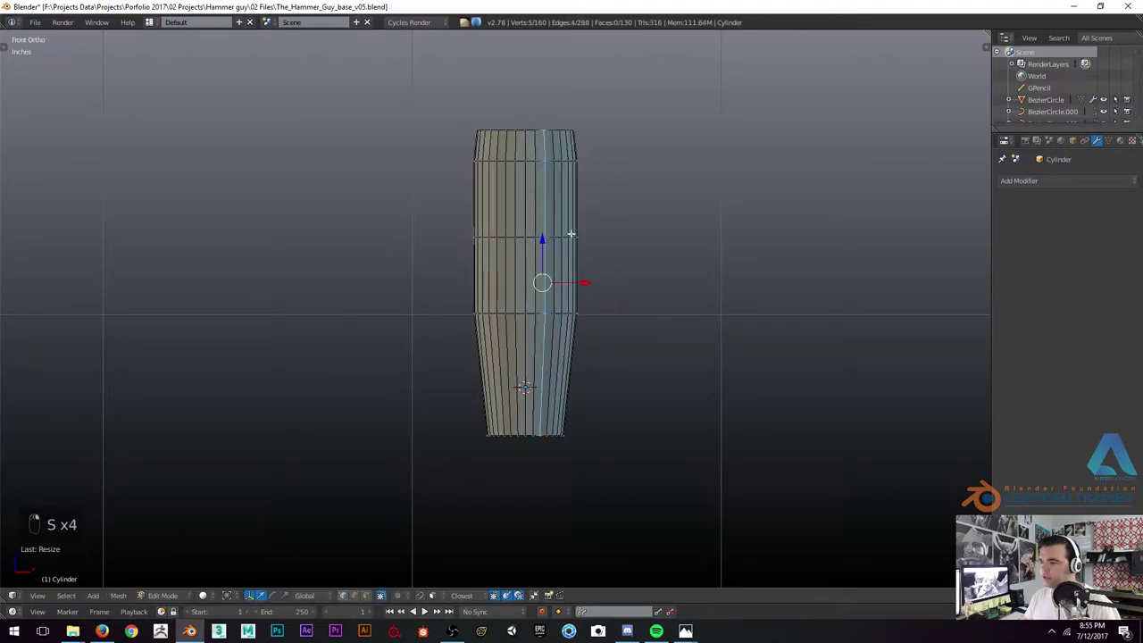
key("s")
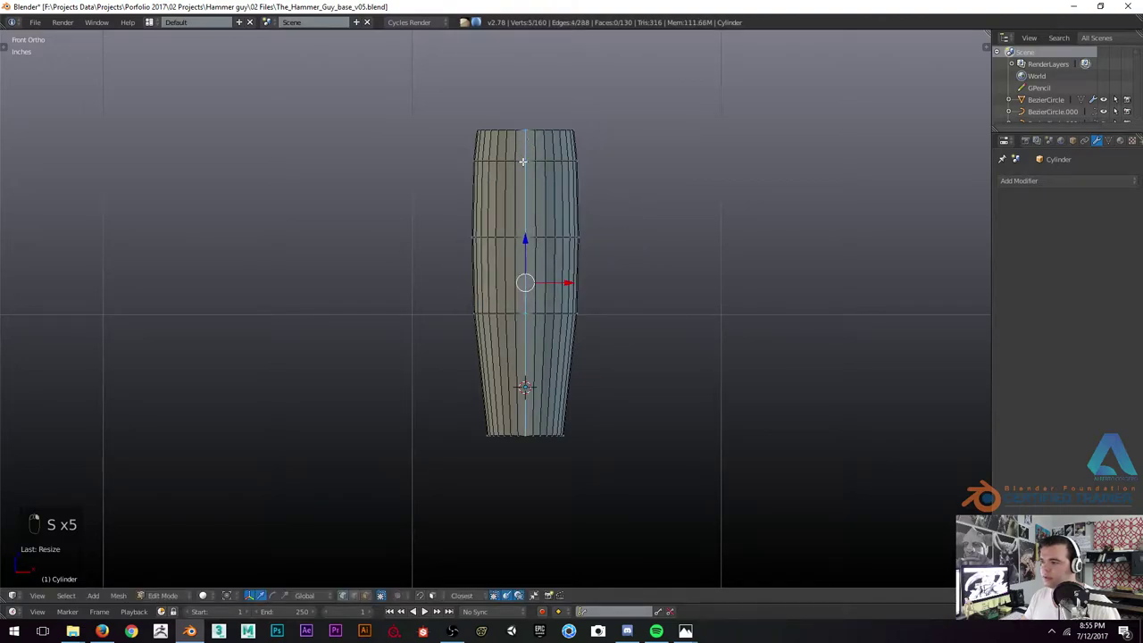
key("s")
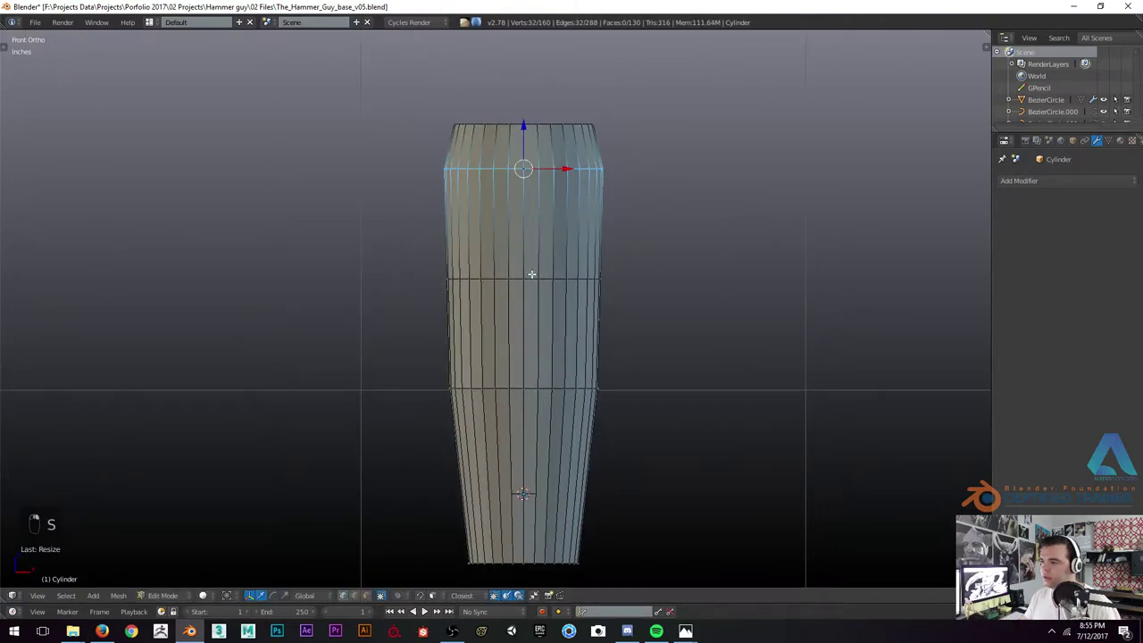
key("s")
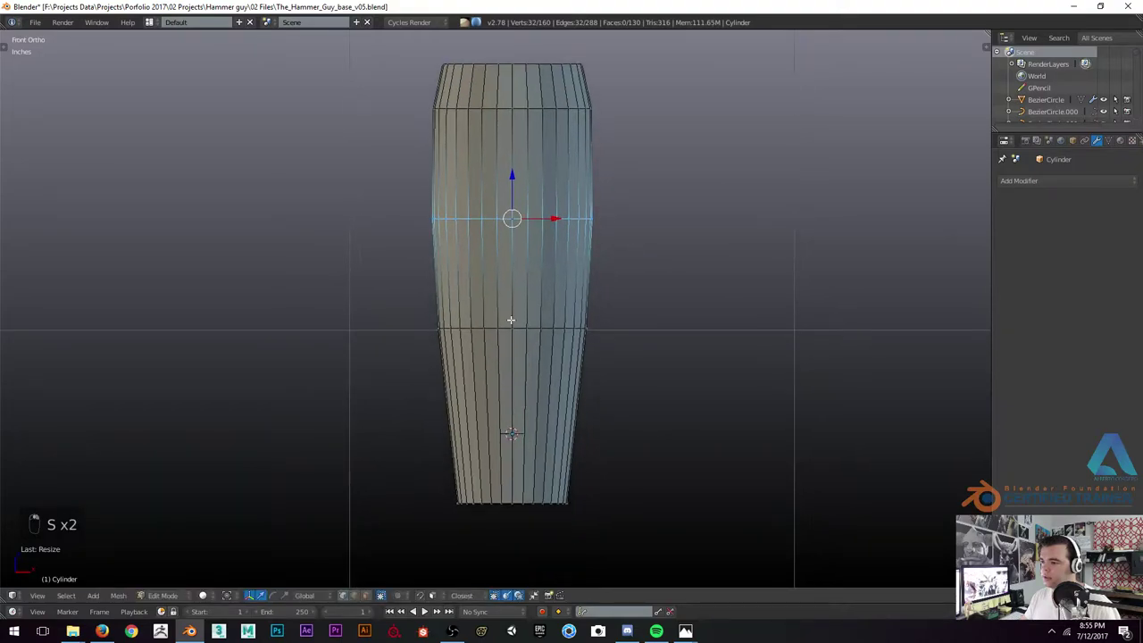
key("s")
key("s")
key("Tab")
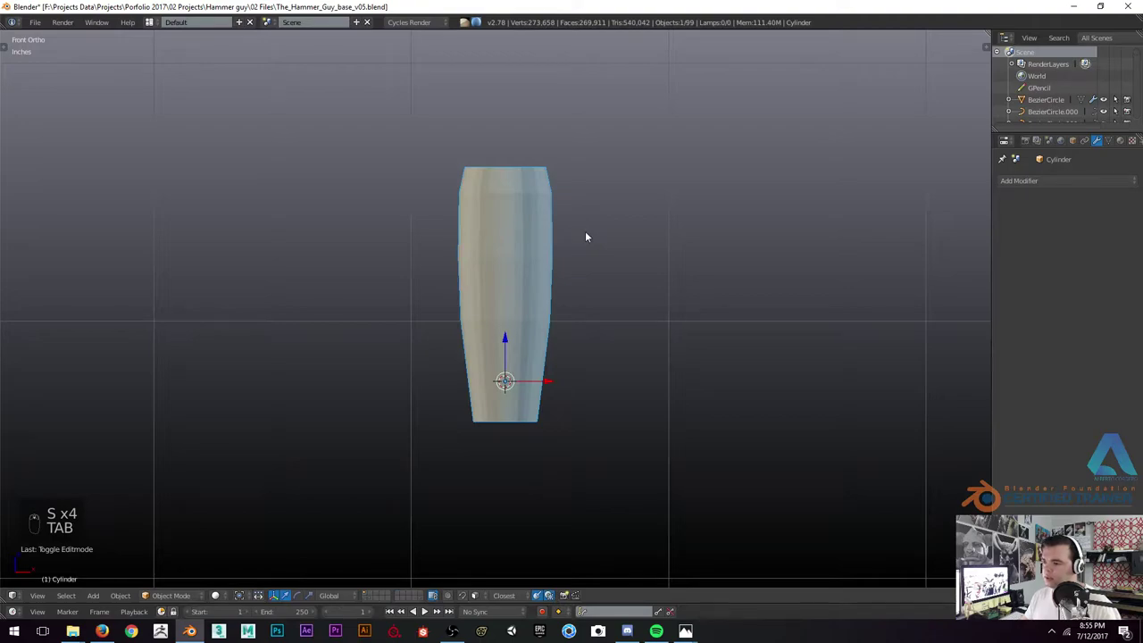
key("2")
key("ctrl+z")
Enable smooth shading on the handle and bevel a band just below its top edge
key("t")
left_click_drag(30, 202, 476, 237)
key("t")
left_click_drag(490, 238, 1075, 147)
left_click_drag(1110, 141, 538, 248)
left_click_drag(532, 264, 538, 247)
key("KP_1")
key("z")
key("a")
key("z")
left_click_drag(503, 133, 496, 233)
key("Tab")
key("ctrl+b")
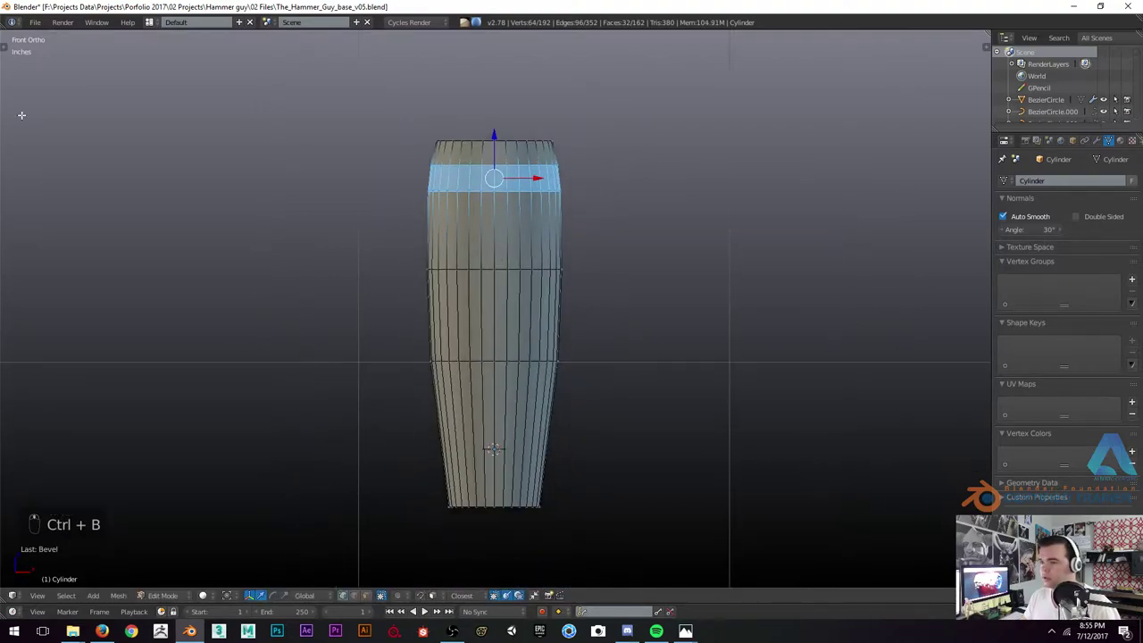
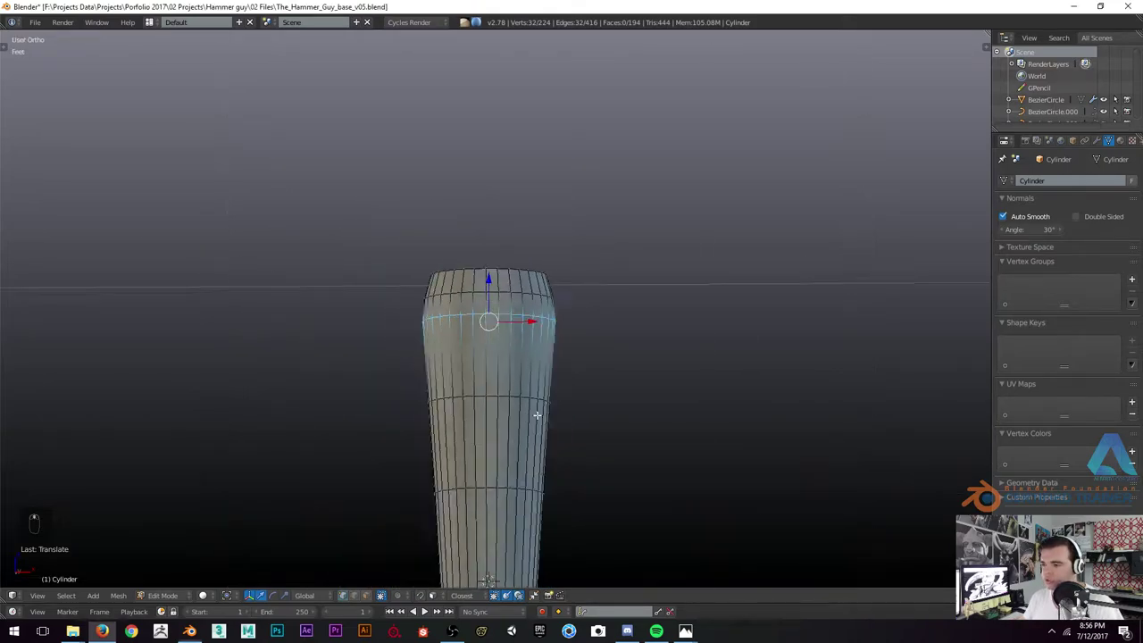
Cut and bevel a narrow neck above the base ring, then swell the grip loop outward
key("KP_1")
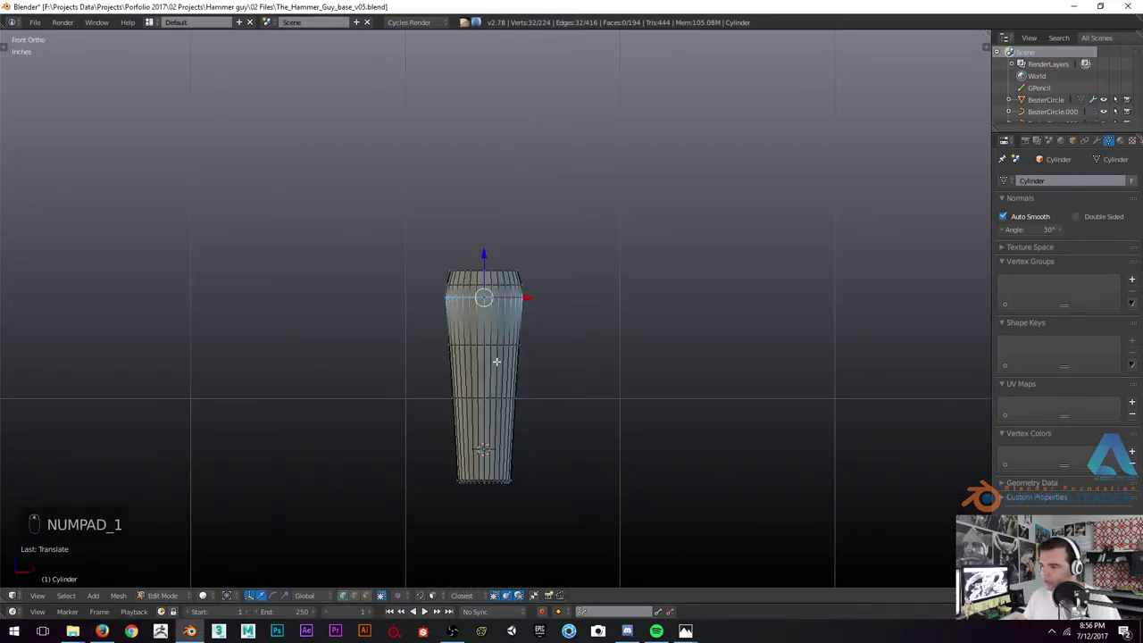
key("ctrl+r")
key("s")
key("ctrl+r")
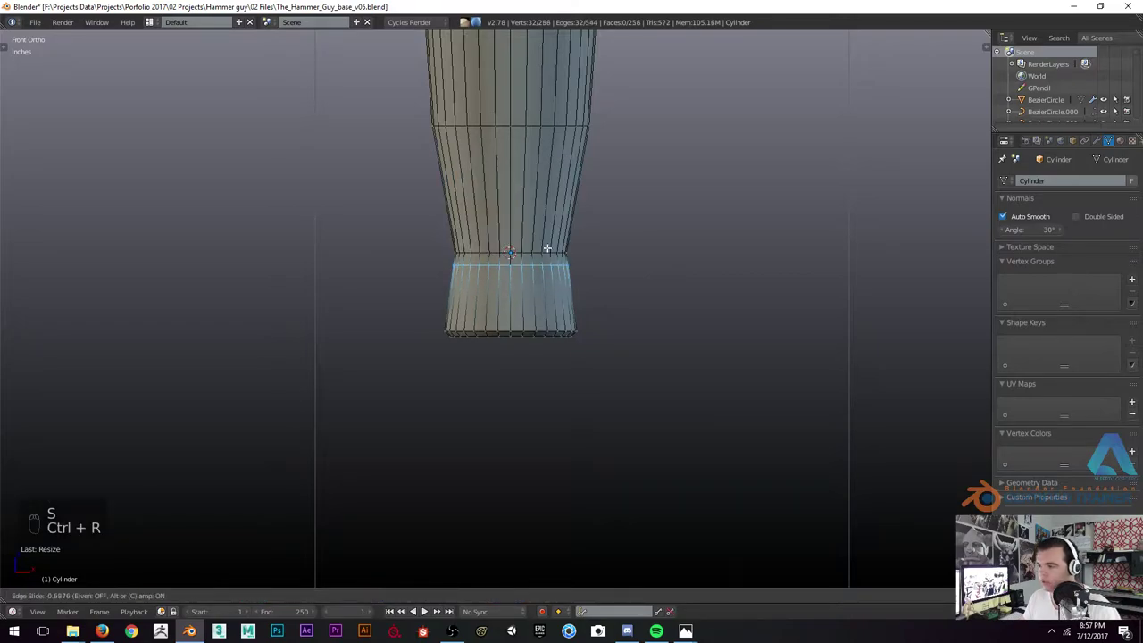
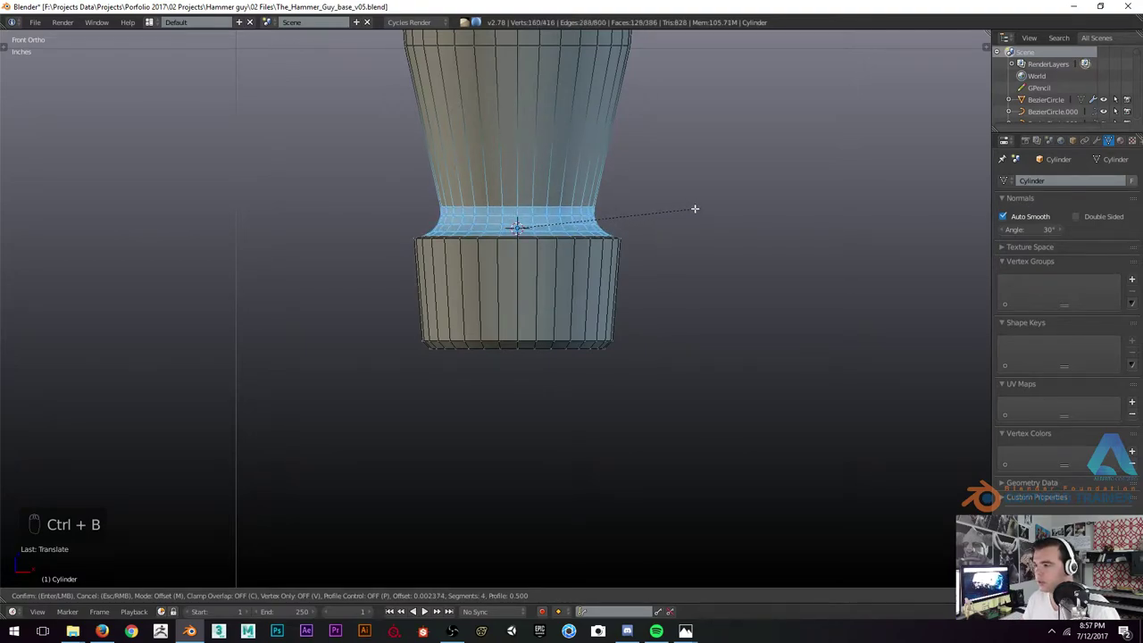
key("`")
key("`")
key("Tab")
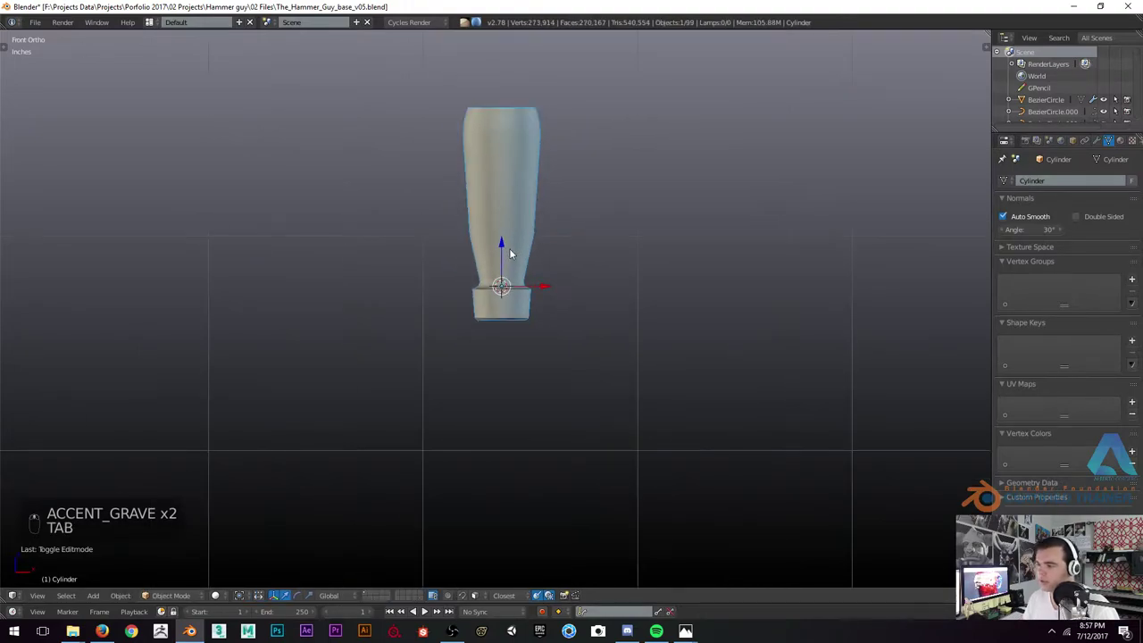
key("Tab")
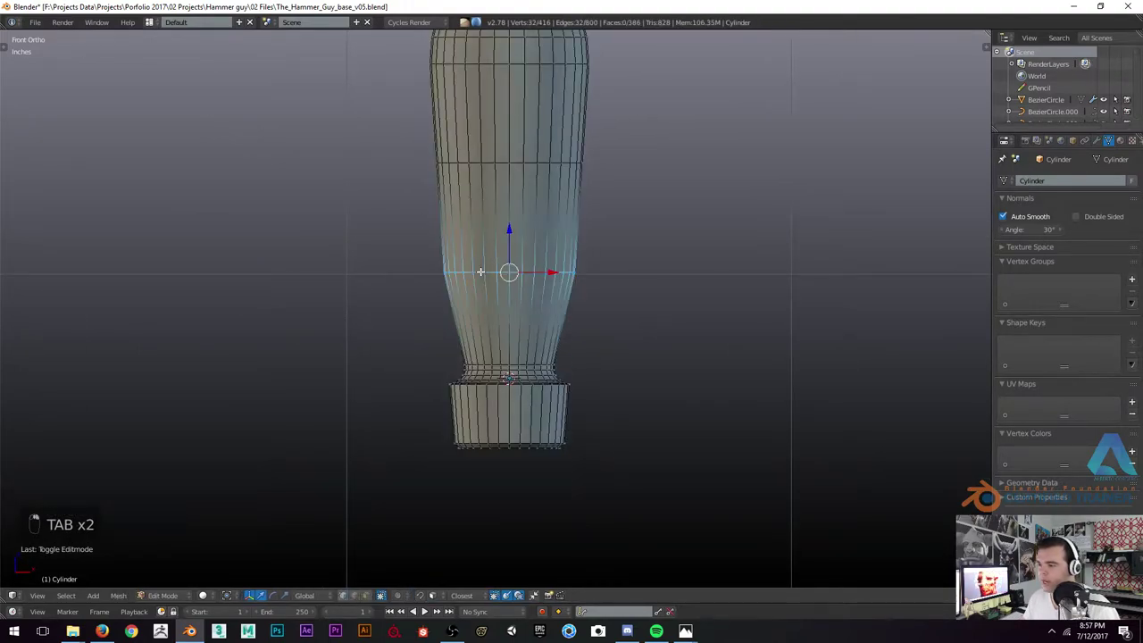
key("s")
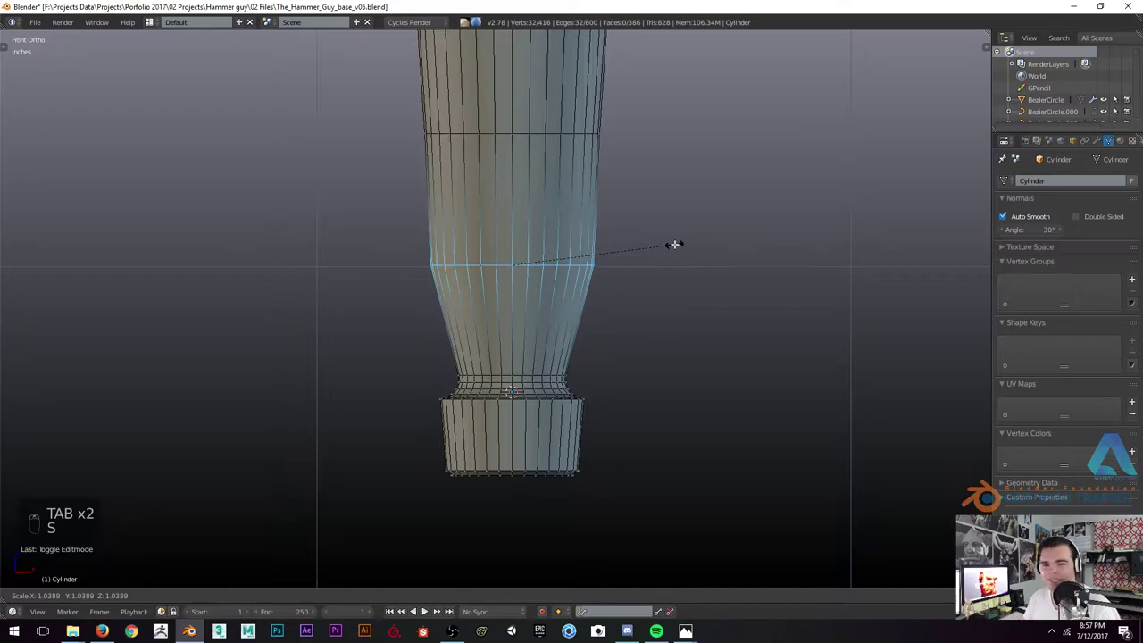
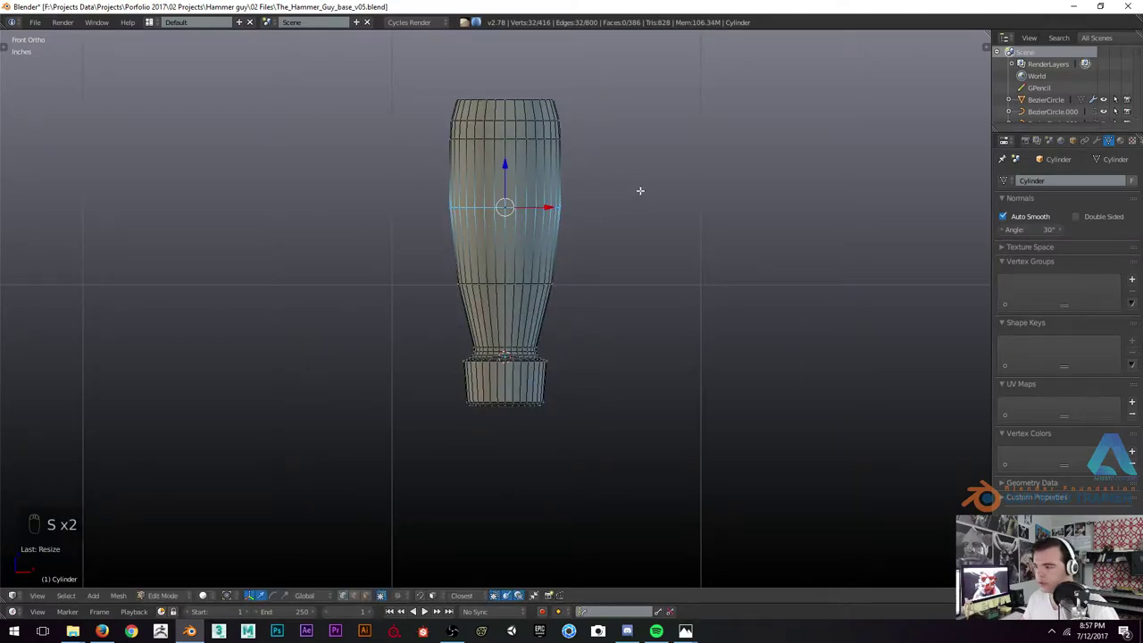
Add a ring of vertices at the handle's flat top, narrowing the rim into a lip
key("Tab")
key("Tab")
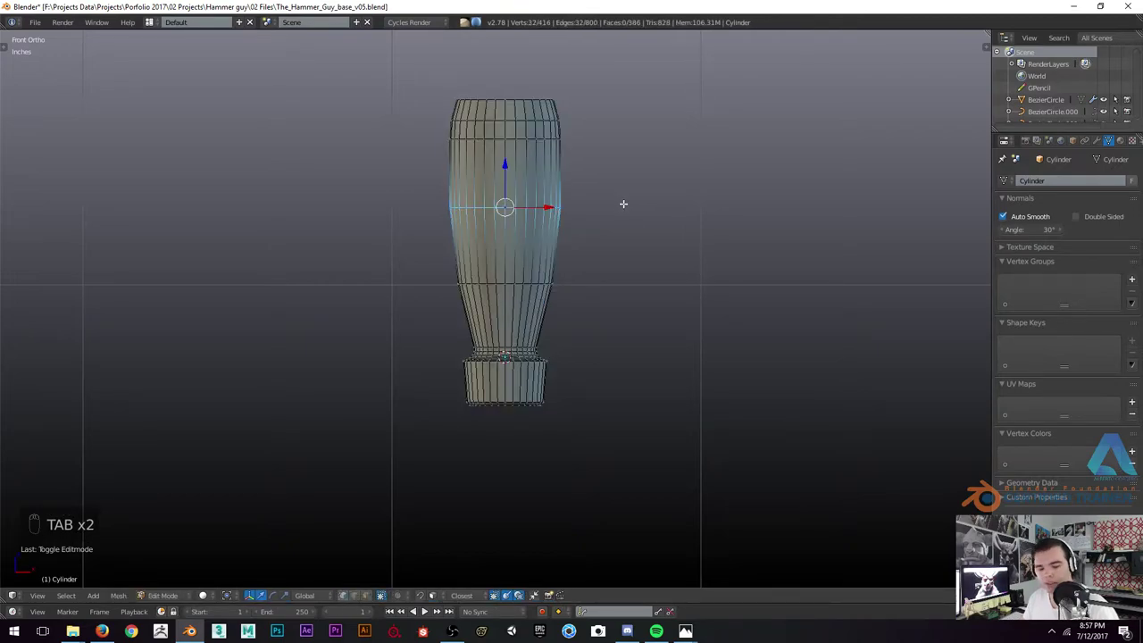
key("ctrl+2")
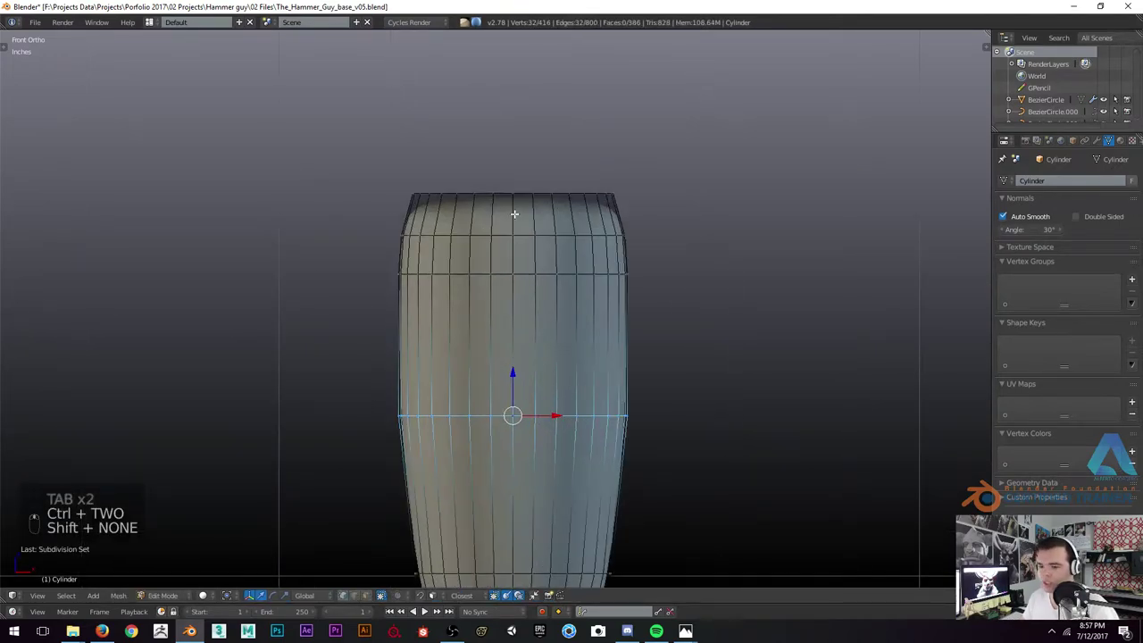
key("ctrl+r")
key("Tab")
key("Tab")
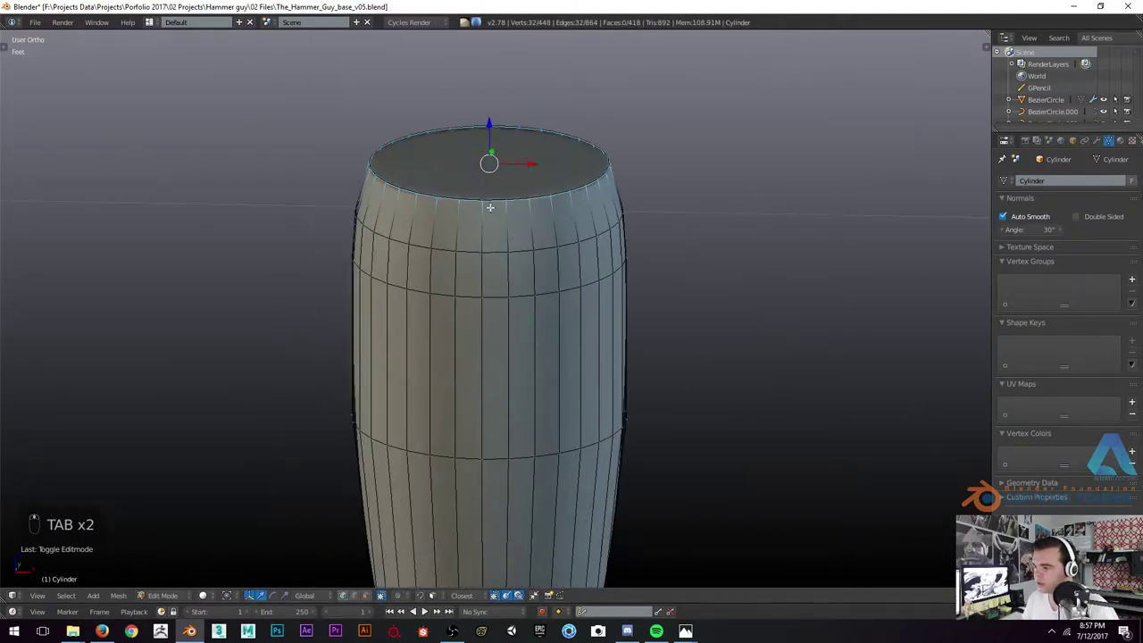
Delete the top cap face and close the opening with a grid fill, checking it from the front
key("x")
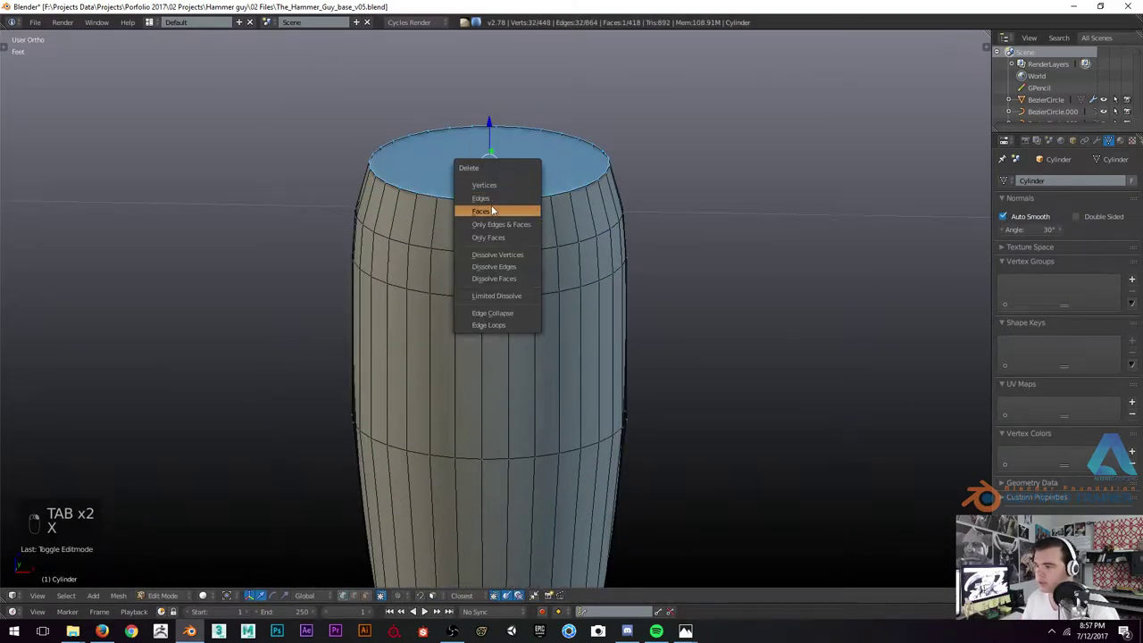
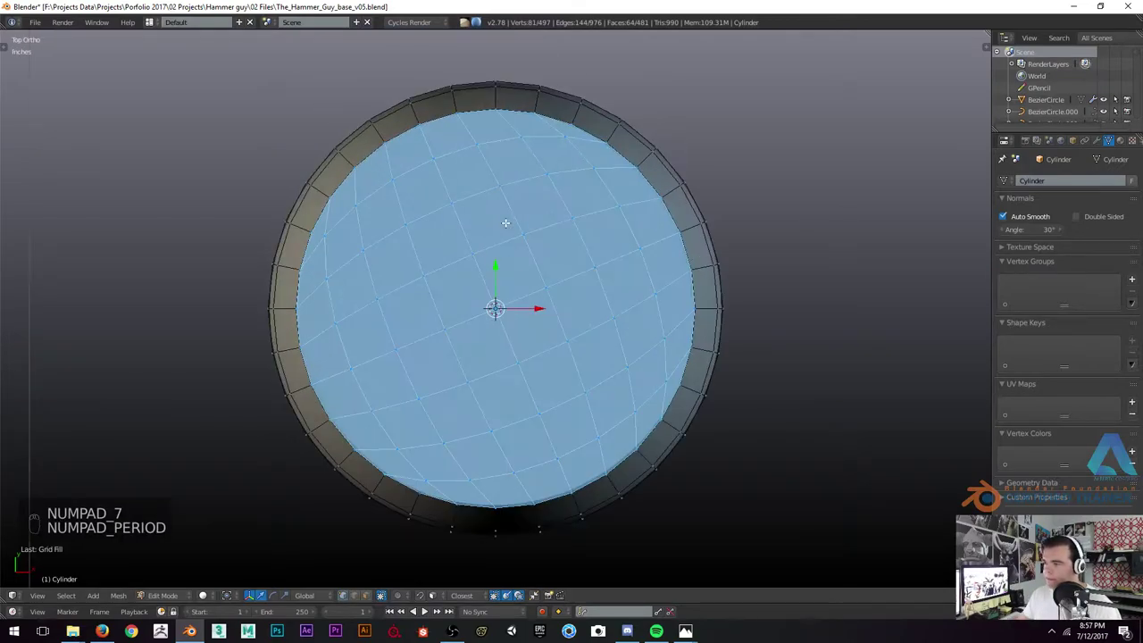
key("s")
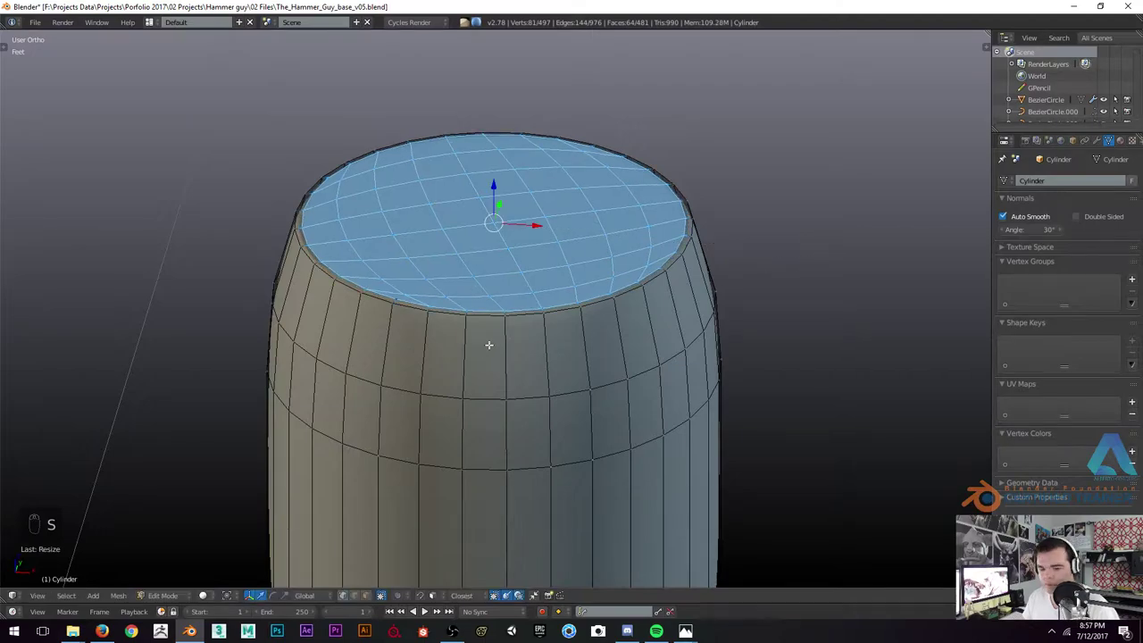
key("ctrl+r")
key("Tab")
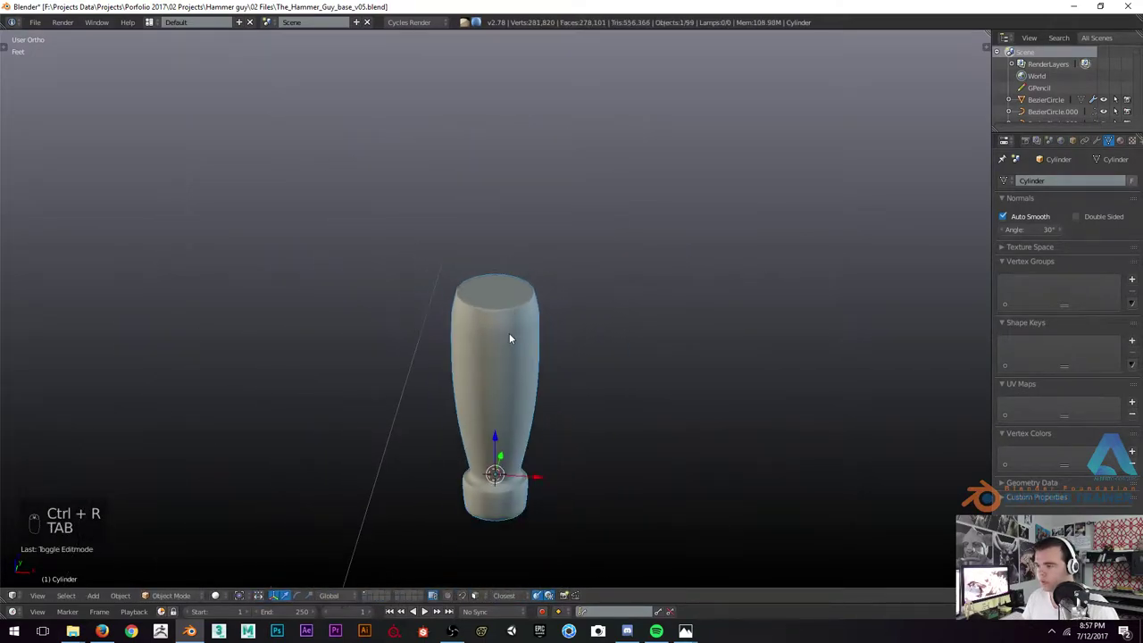
key("KP_1")
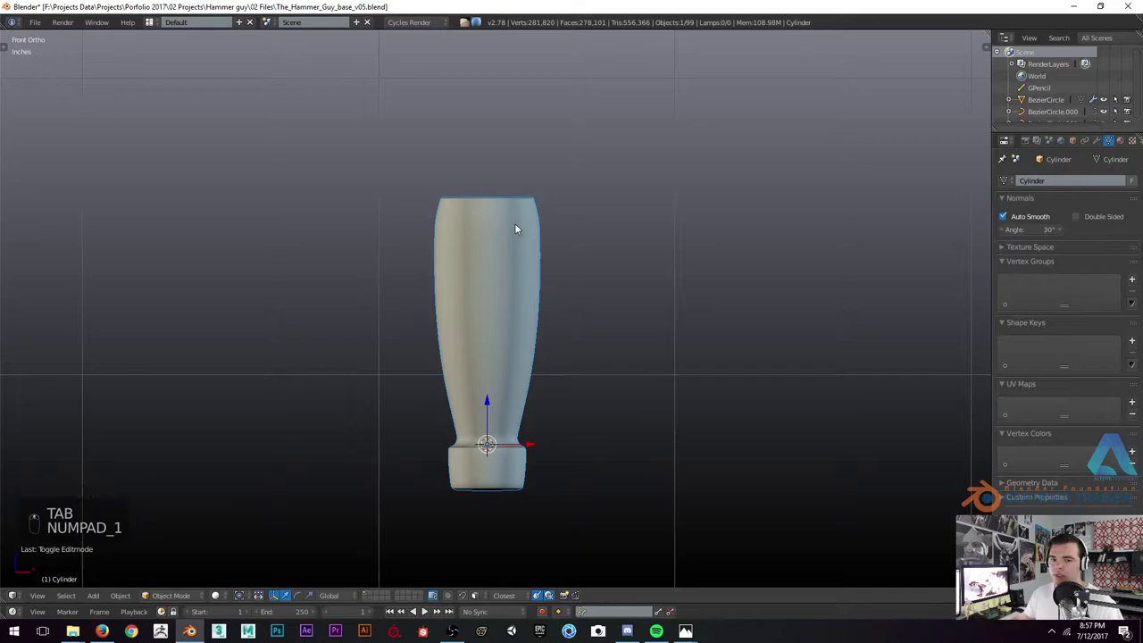
Scale the loops near the top inward so the upper end tapers to a rounded lip
key("Tab")
key("ctrl+r")
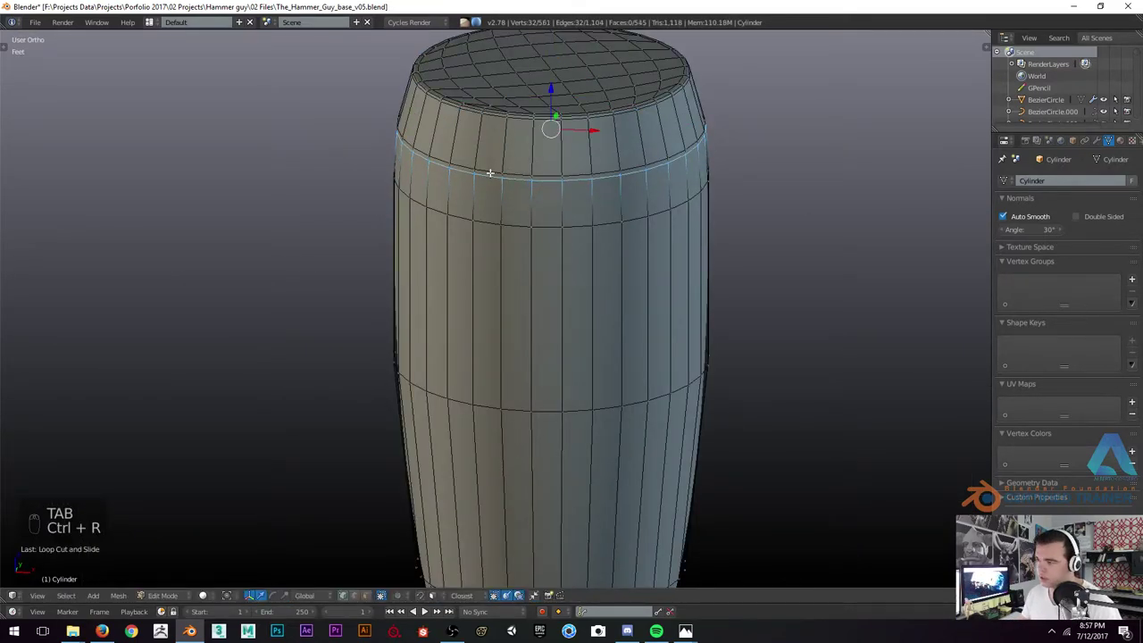
key("s")
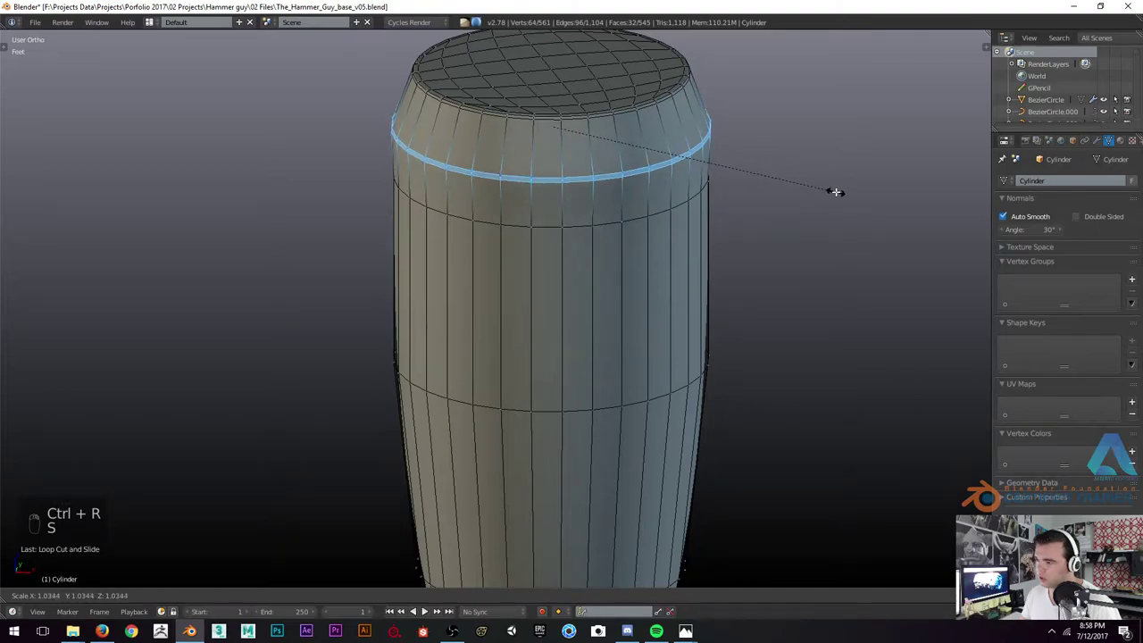
key("Tab")
key("Tab")
key("s")
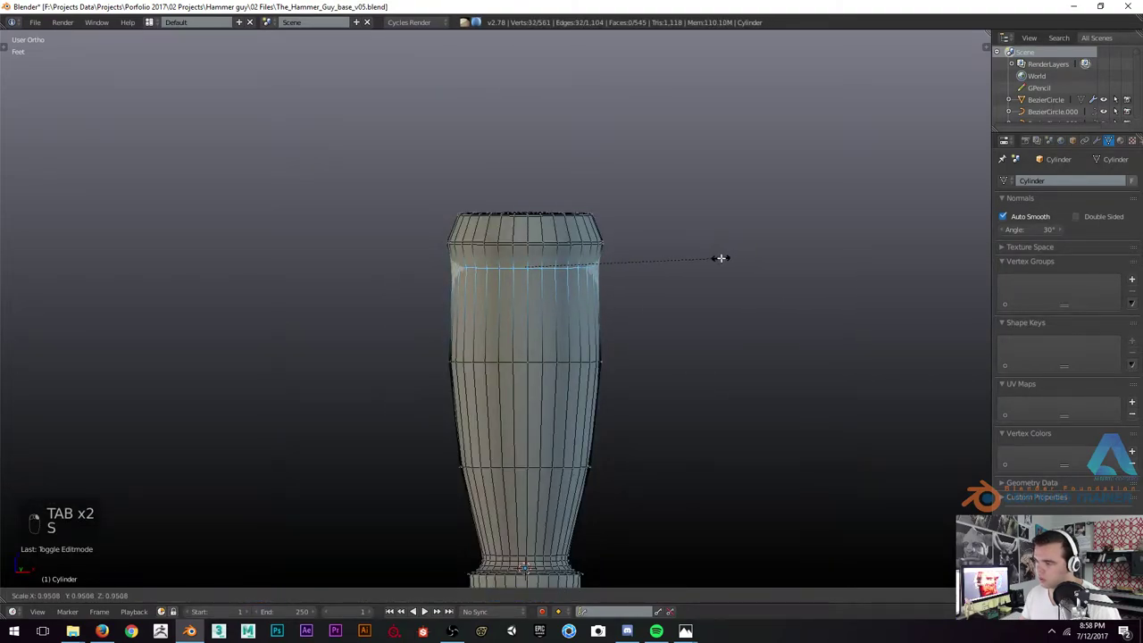
key("Tab")
key("KP_1")
key("KP_2")
key("KP_1")
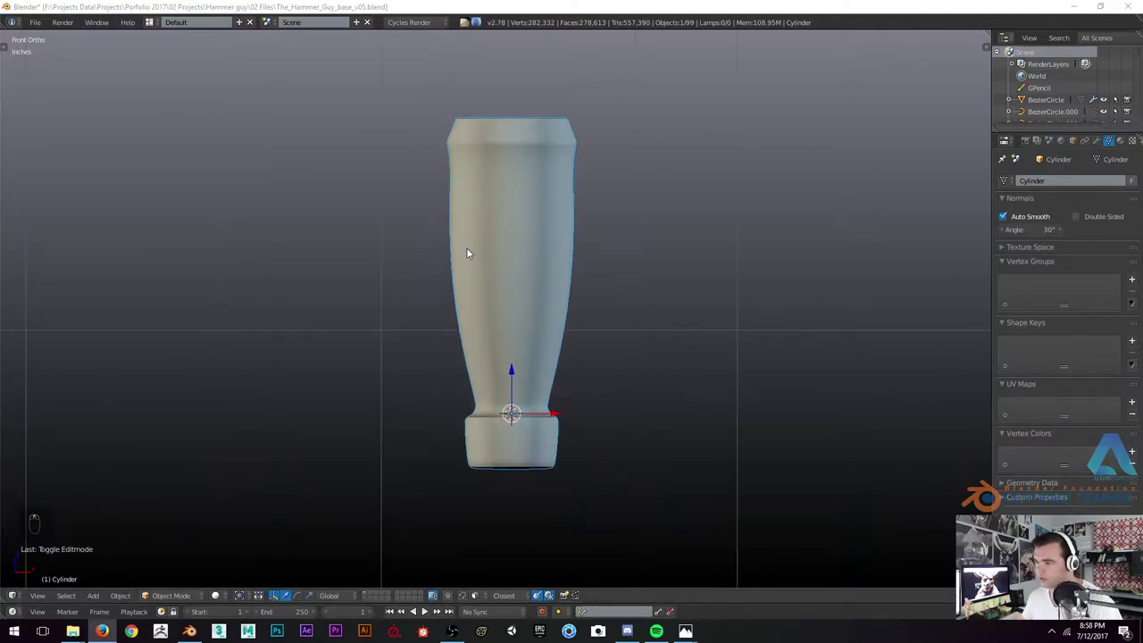
Add an extra edge loop through the grip and rescale it, checking the smooth result
key("Tab")
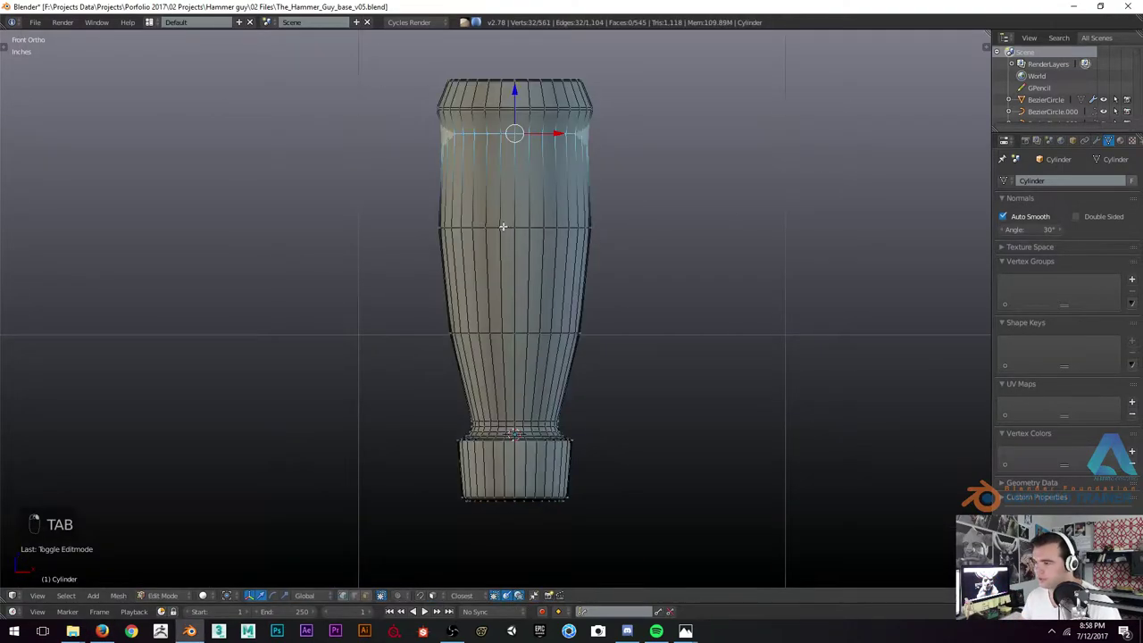
key("s")
key("ctrl+r")
key("s")
key("Tab")
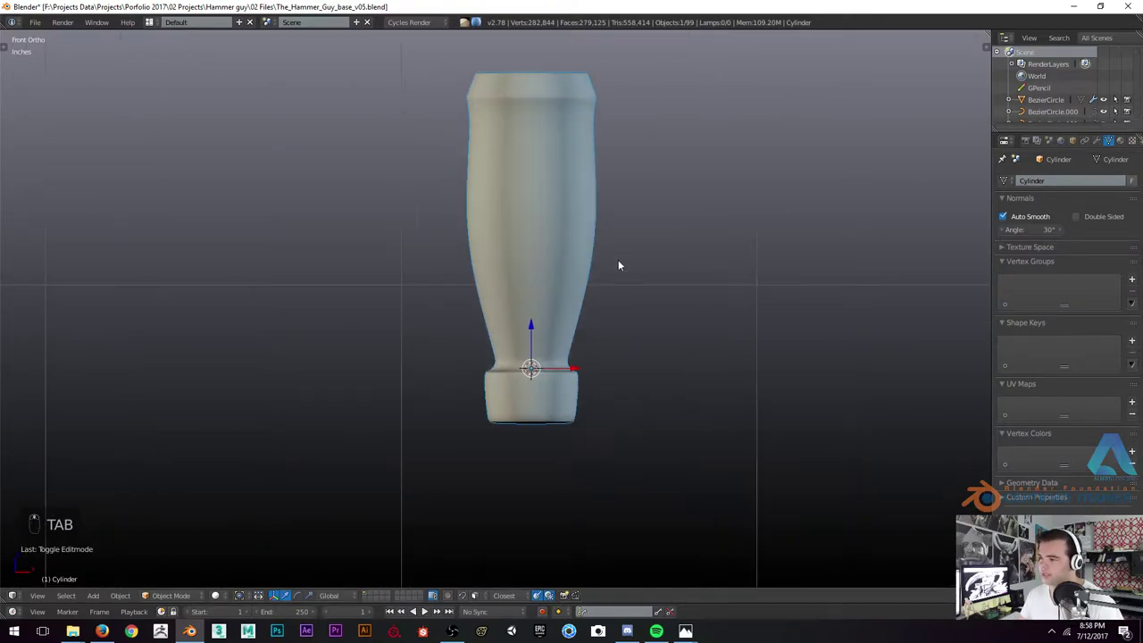
Delete the bottom cap, grid-fill the opening from below and add a tight edge ring around its rim
key("Tab")
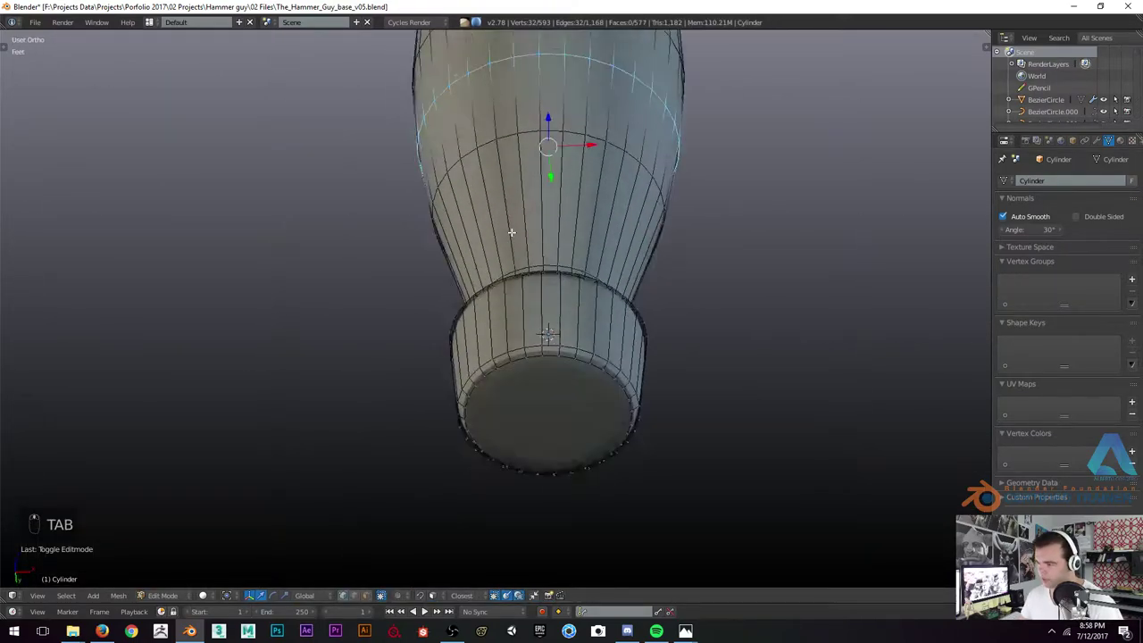
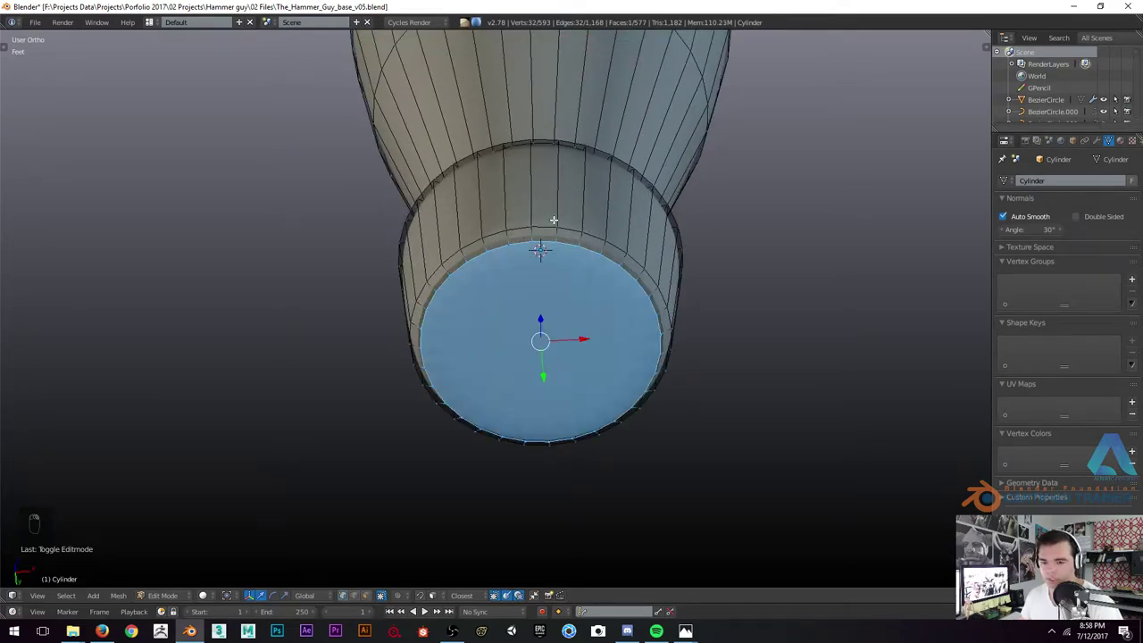
key("x")
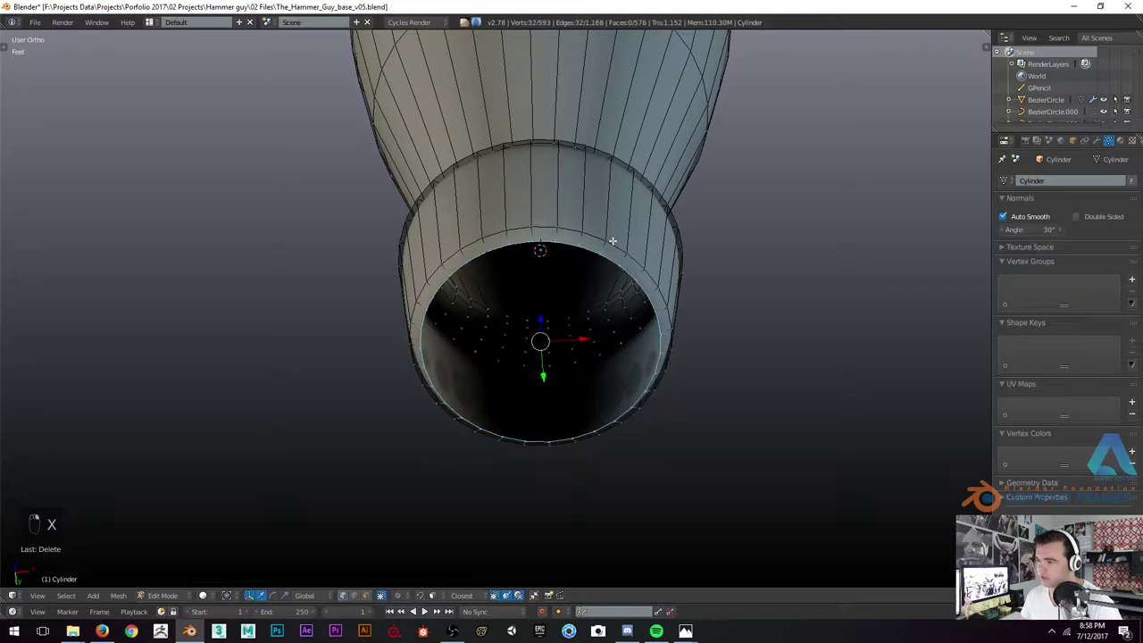
key("ctrl+f")
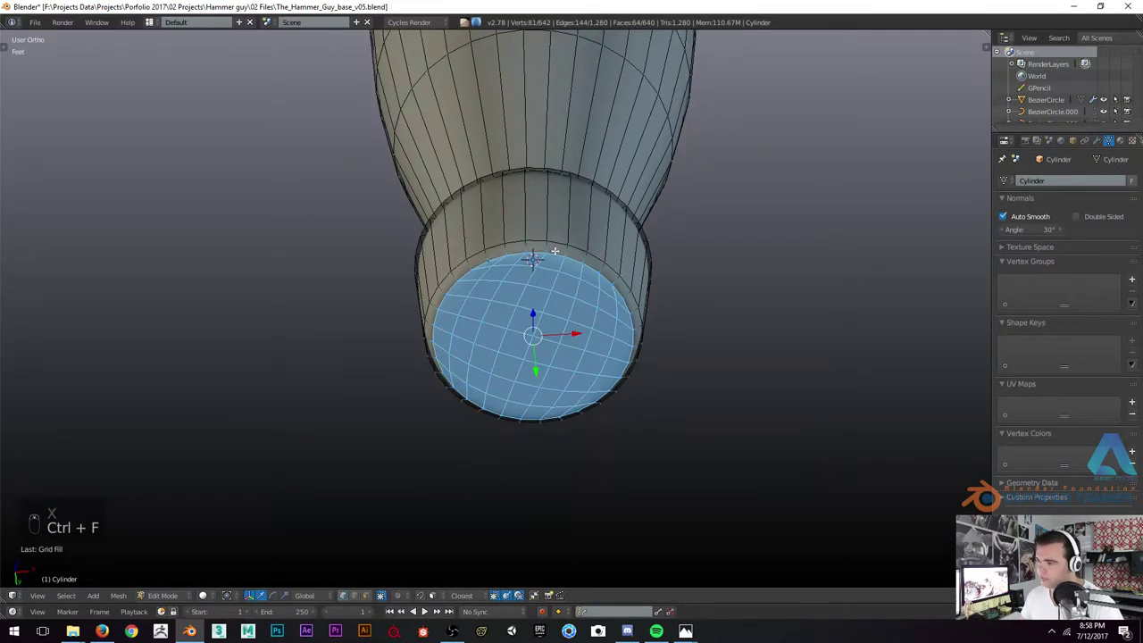
key("ctrl+KP_7")
key("ctrl+z")
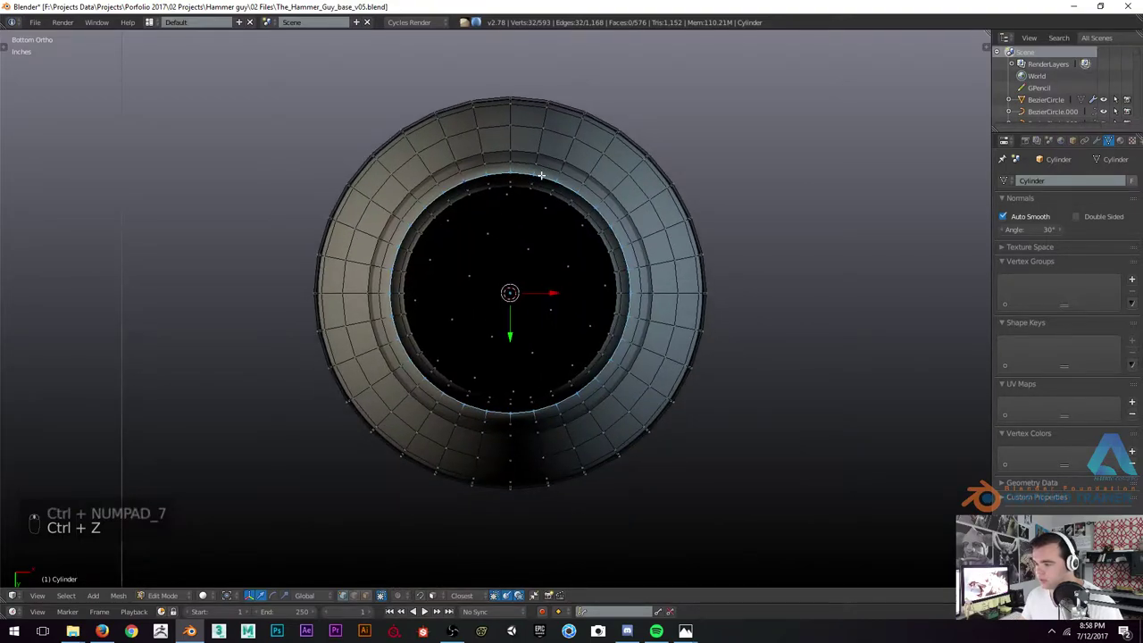
key("c")
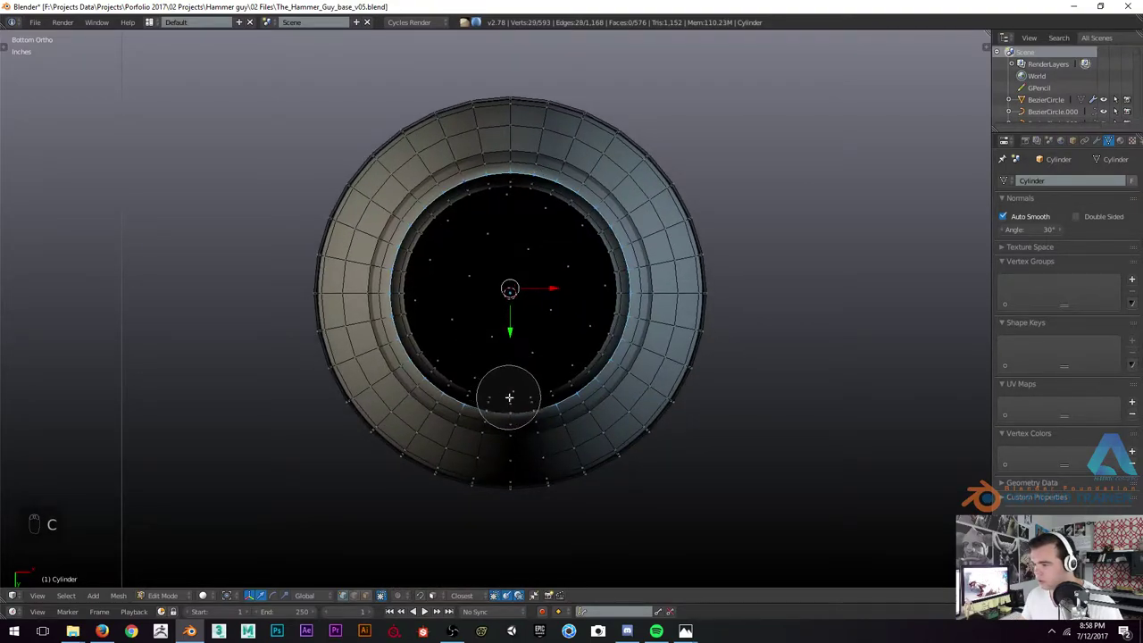
key("ctrl+f")
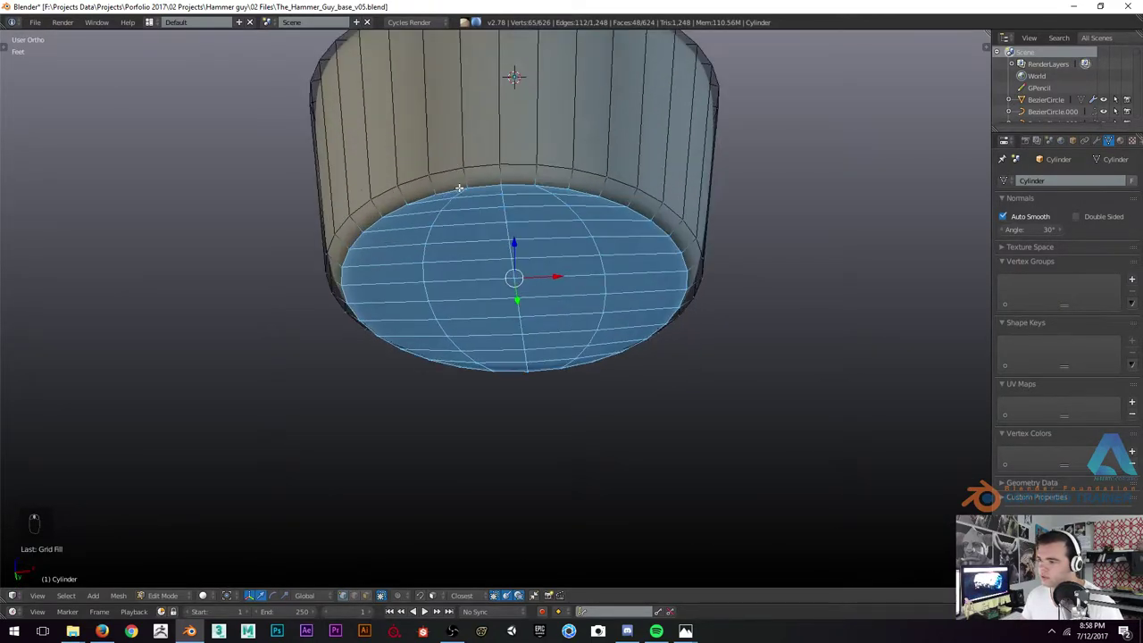
key("ctrl+r")
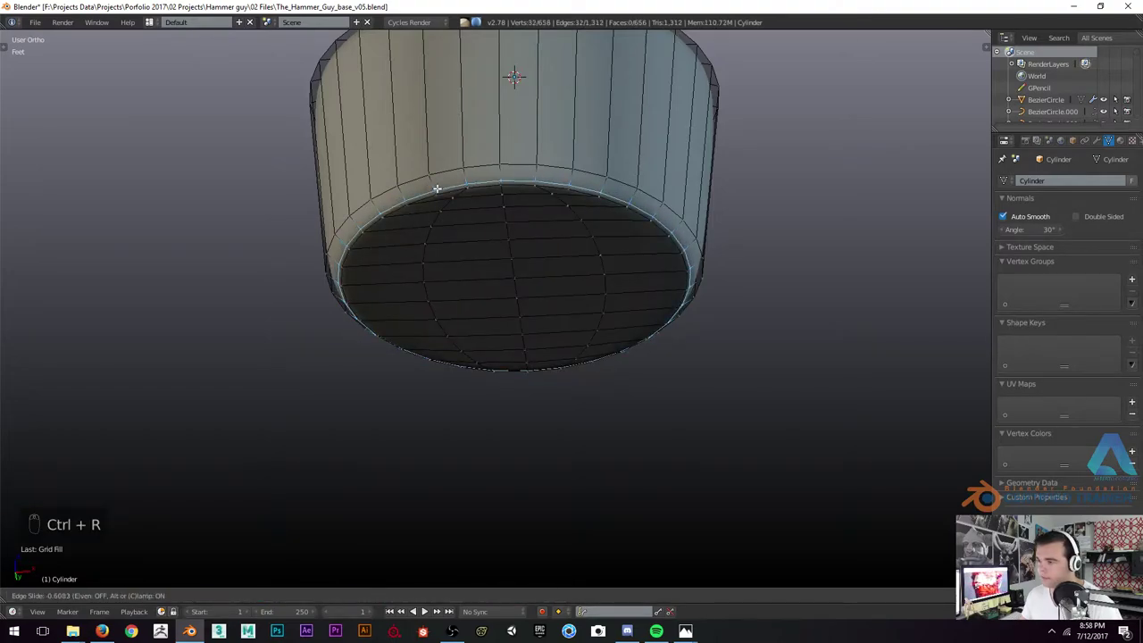
key("ctrl+r")
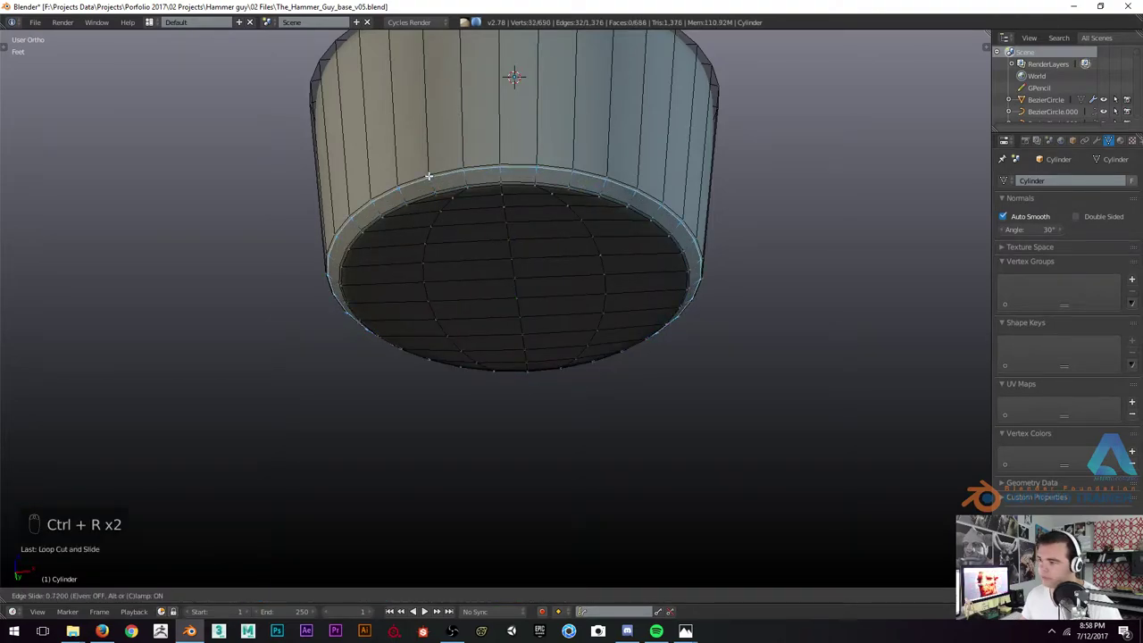
key("Tab")
Cut supporting loops hugging the base collar's top rim, checking the crisper edge from the front
key("a")
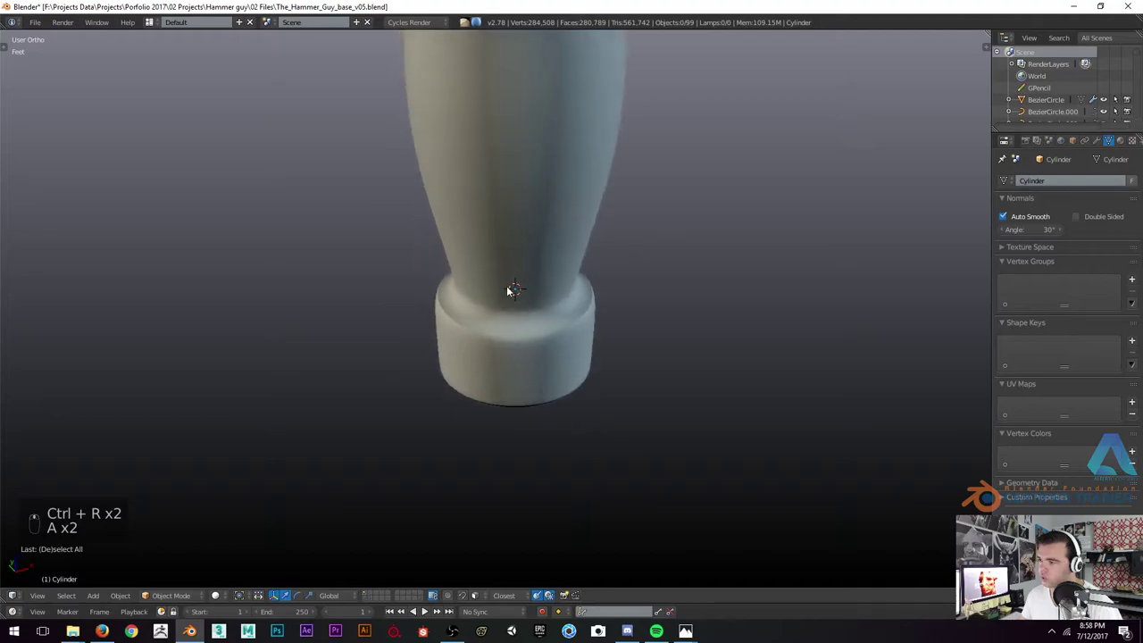
key("Tab")
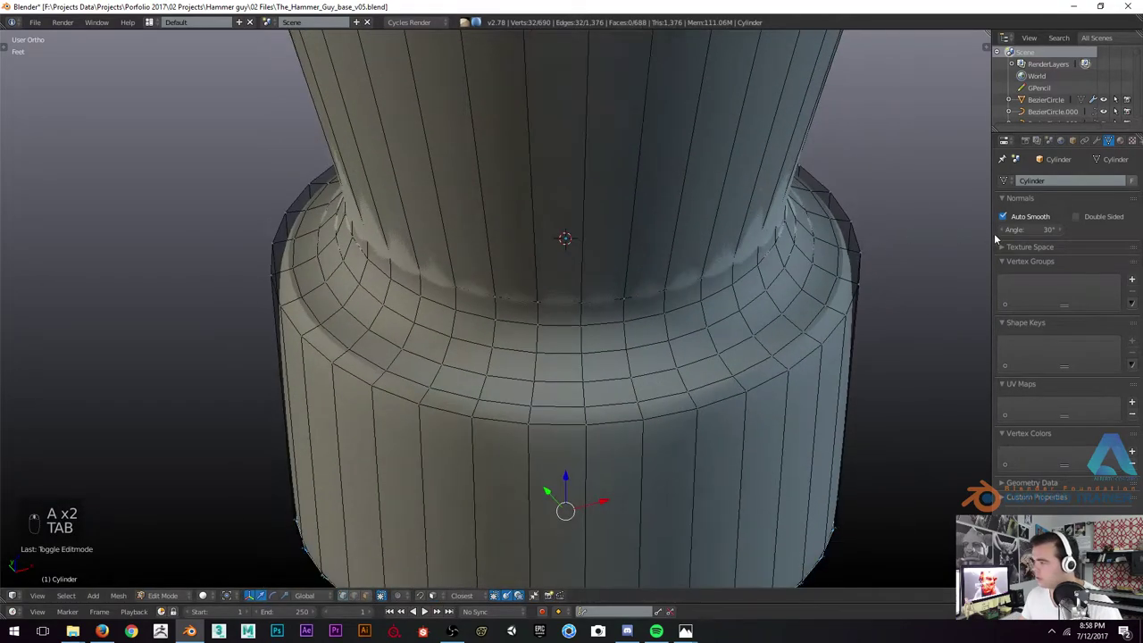
key("Tab")
key("Tab")
key("ctrl+r")
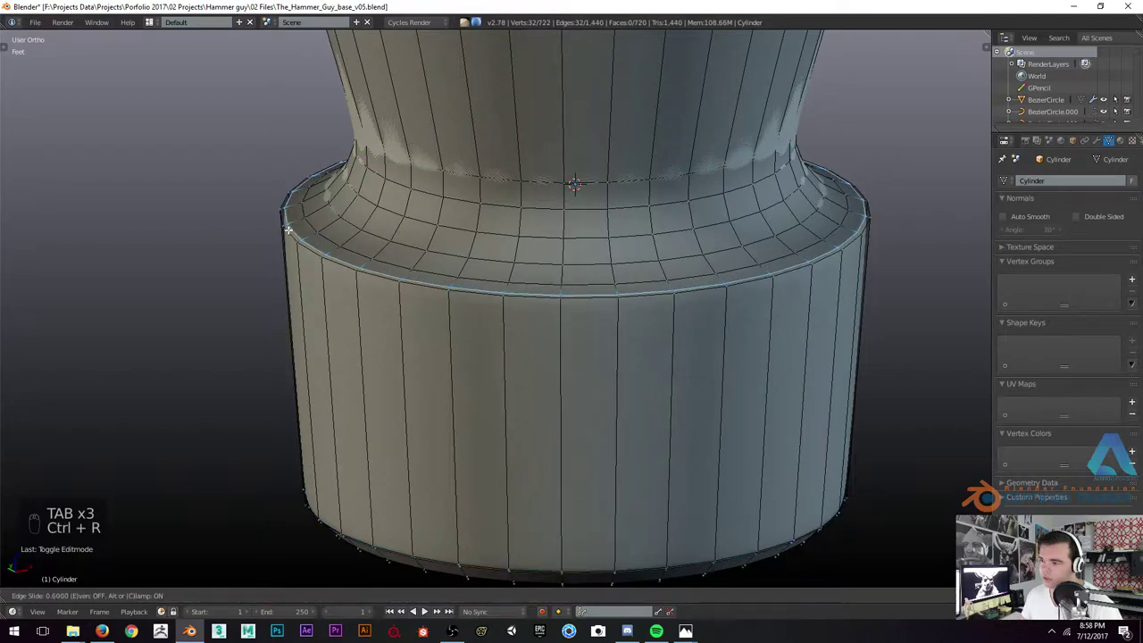
key("Tab")
key("Tab")
key("ctrl+r")
key("Tab")
key("Tab")
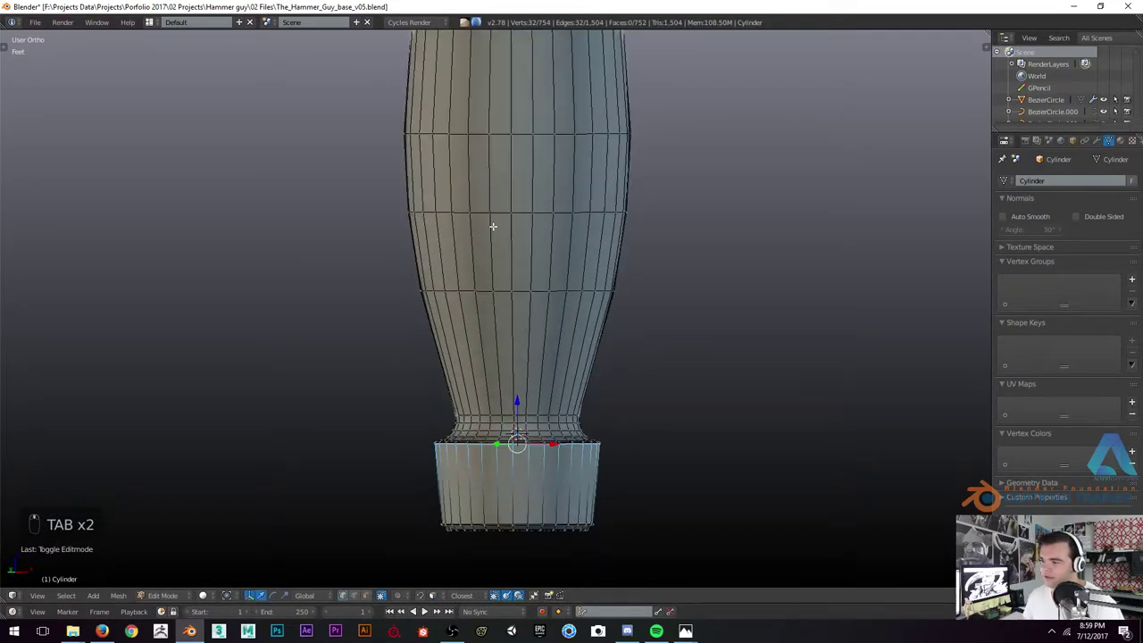
key("KP_1")
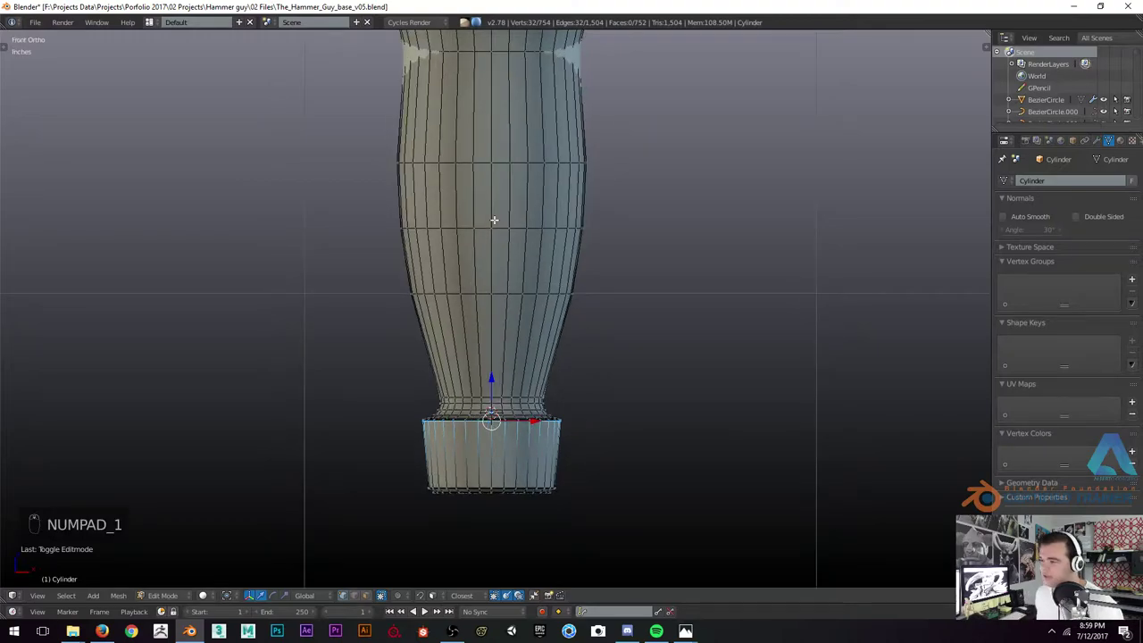
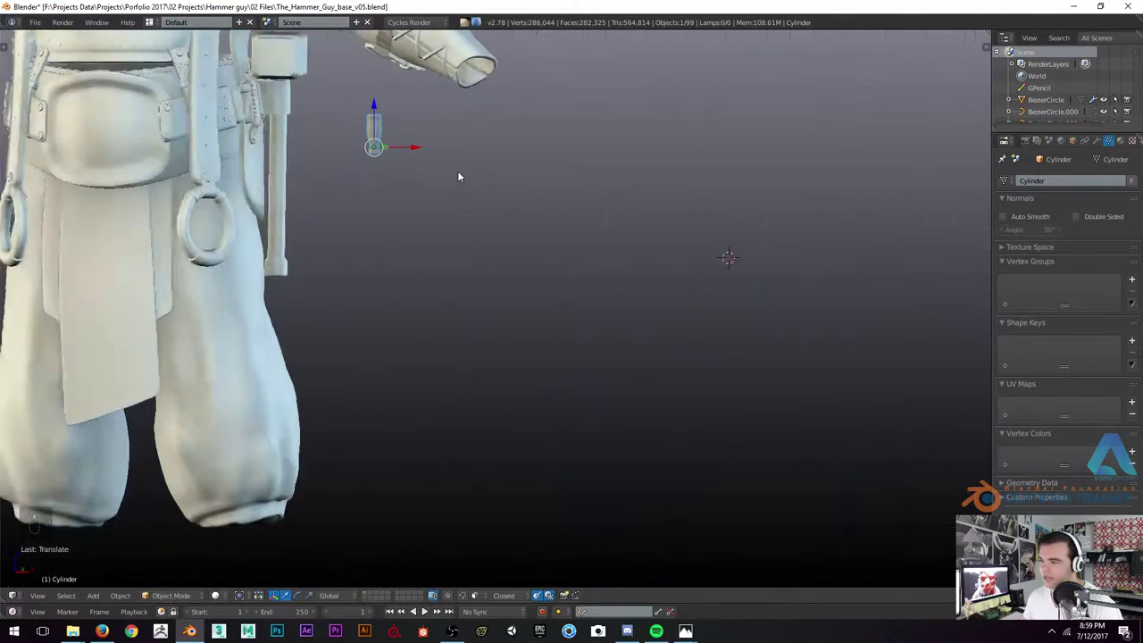
Select the base collar, scale it narrower against the handle, then unhide the full scene
left_click_drag(514, 194, 395, 196)
left_click_drag(476, 211, 575, 216)
key("KP_1")
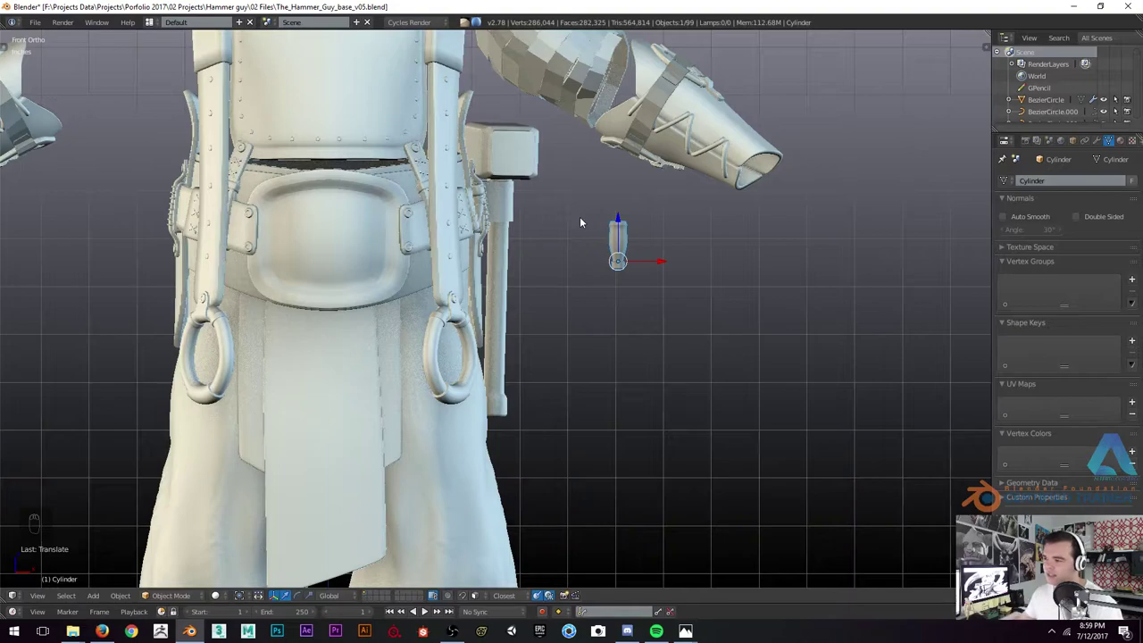
left_click_drag(611, 256, 594, 241)
key("g")
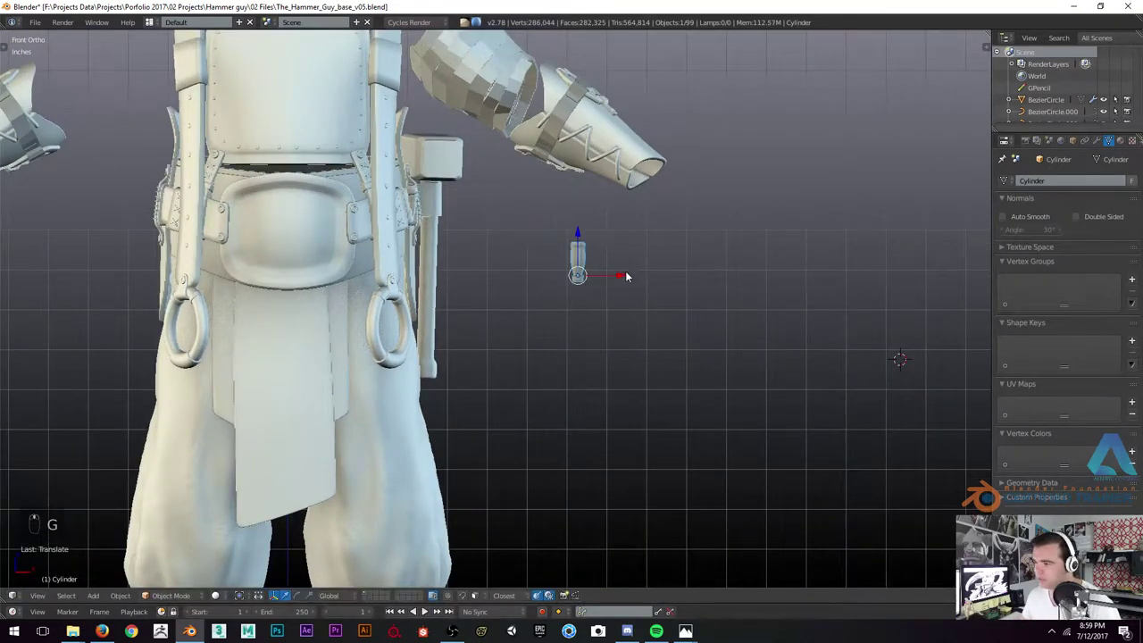
key("g")
key("Tab")
key("z")
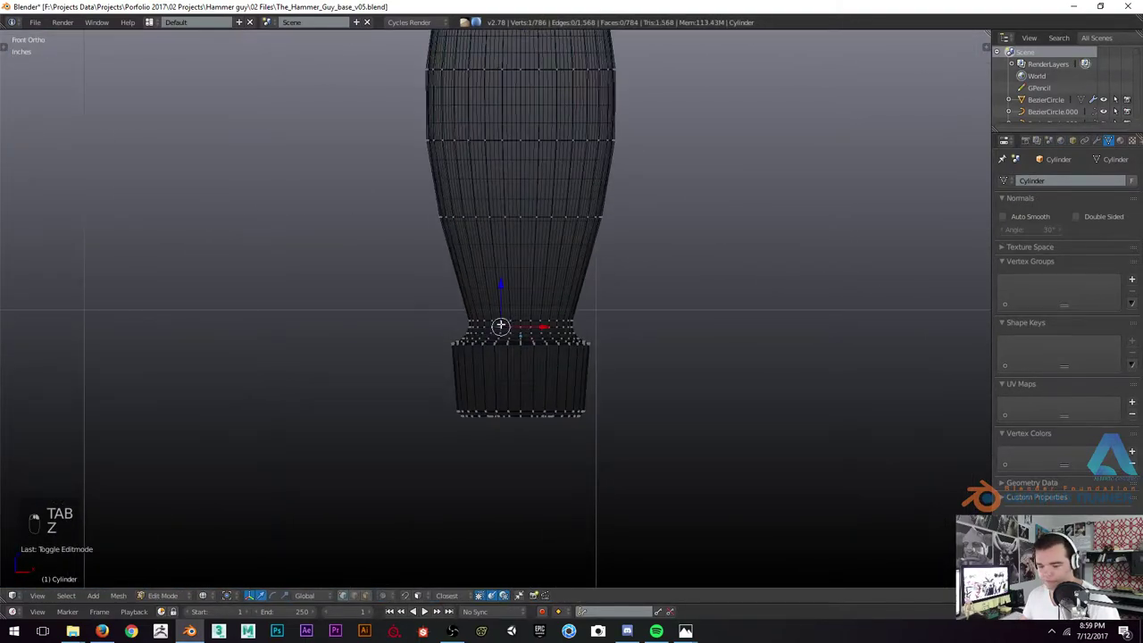
key("b")
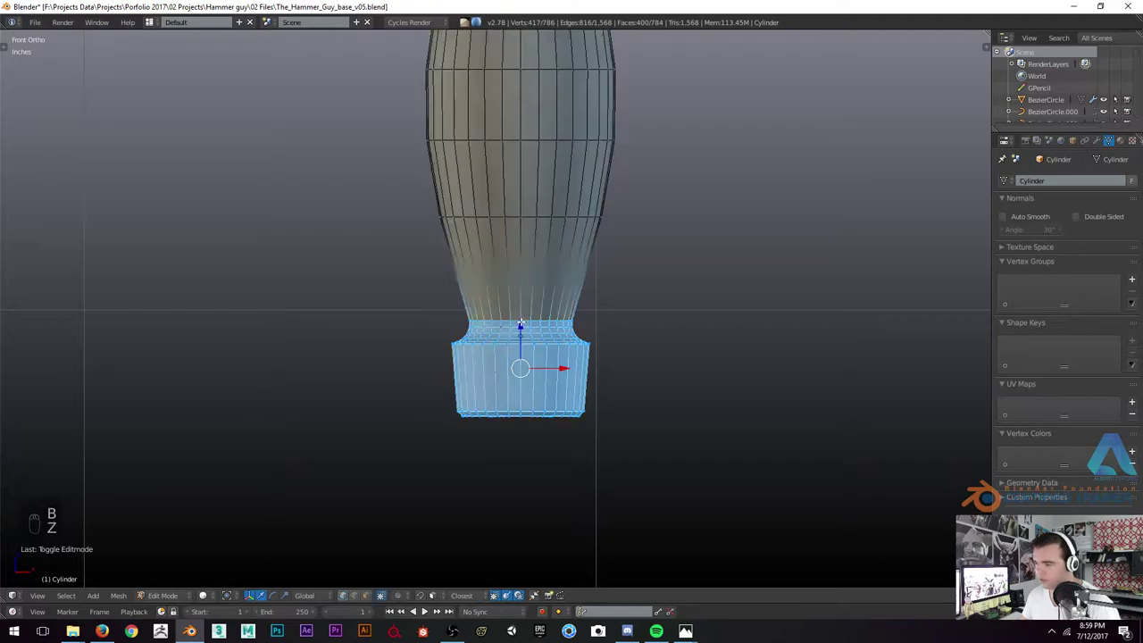
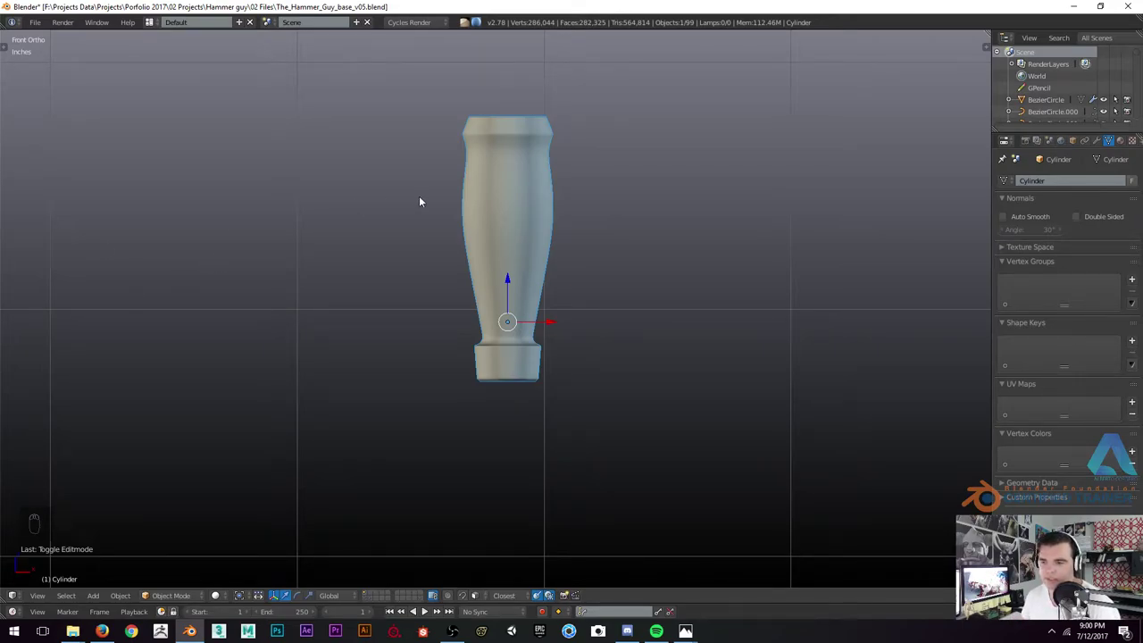
key("alt+h")
key("a")
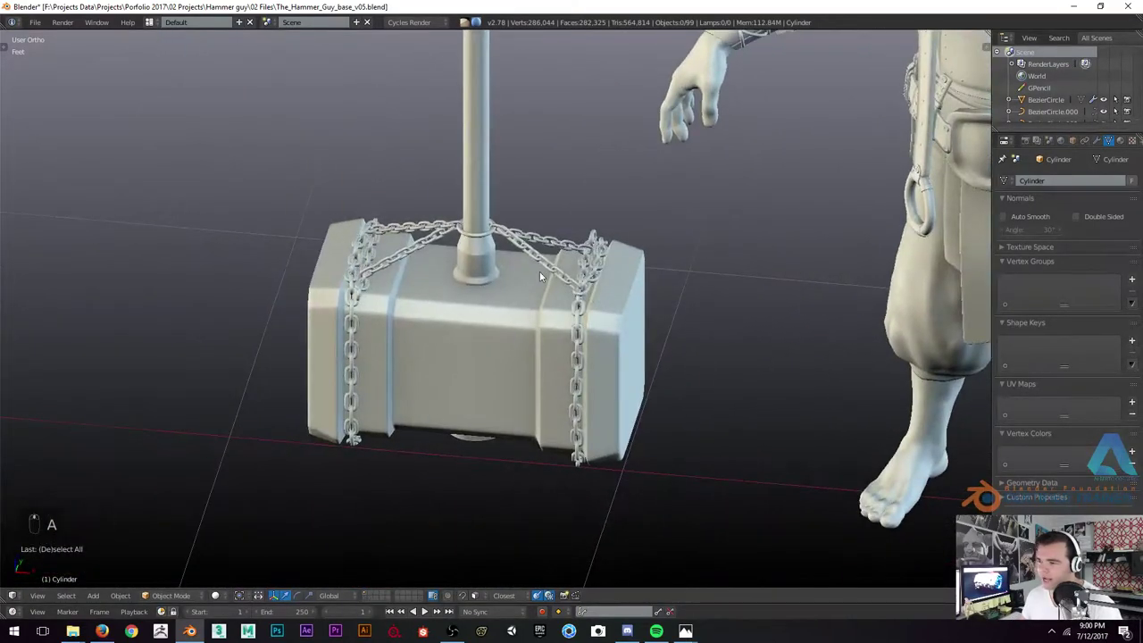
Toggle wireframe to compare the handle with the character's hand, then reselect and frame the handle
left_click_drag(541, 257, 593, 278)
key("z")
key("z")
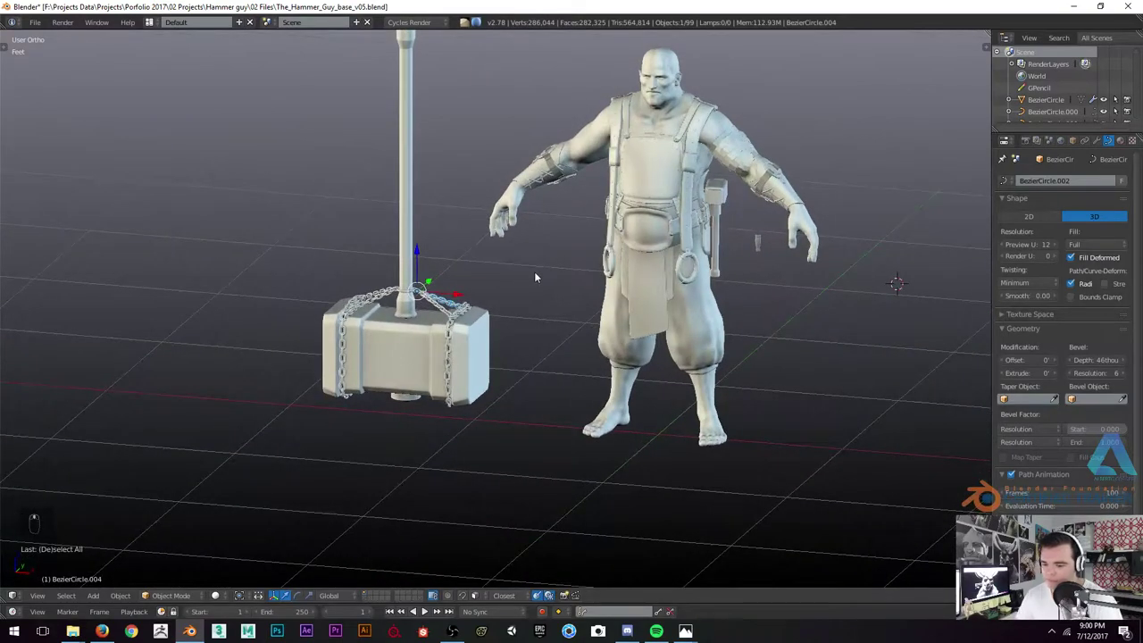
key("KP_1")
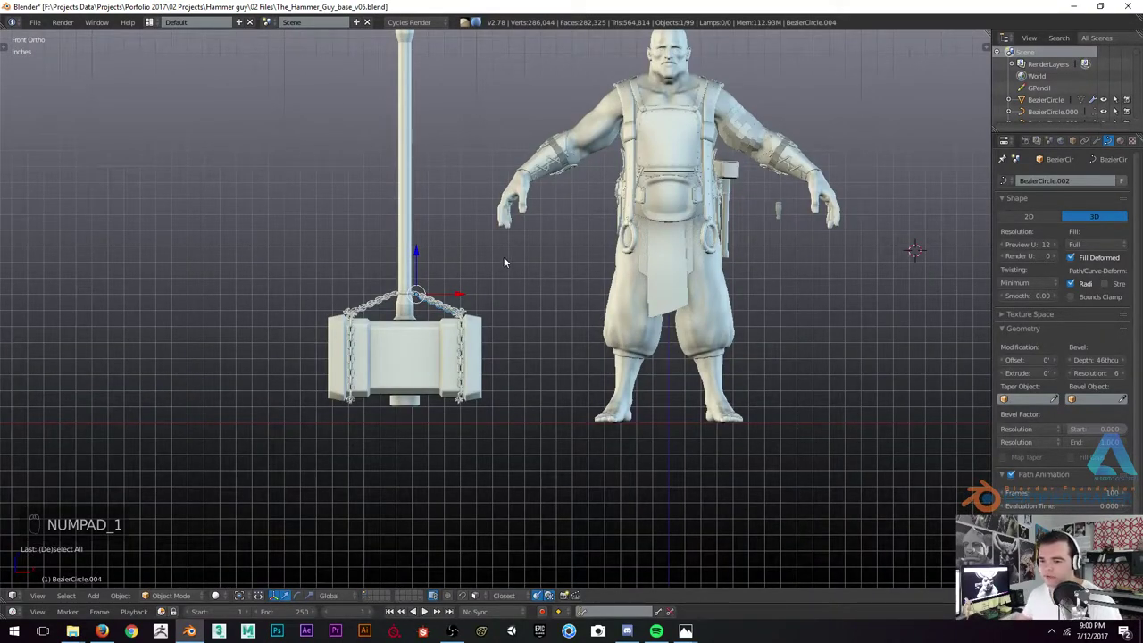
right_click(534, 247)
key("KP_Decimal")
right_click(533, 247)
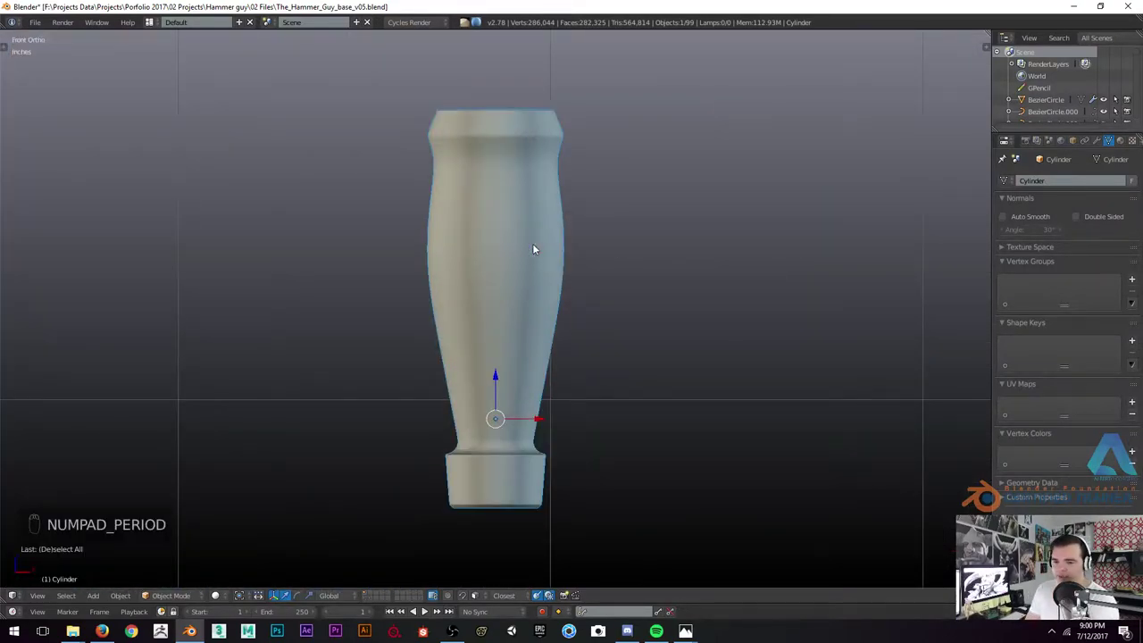
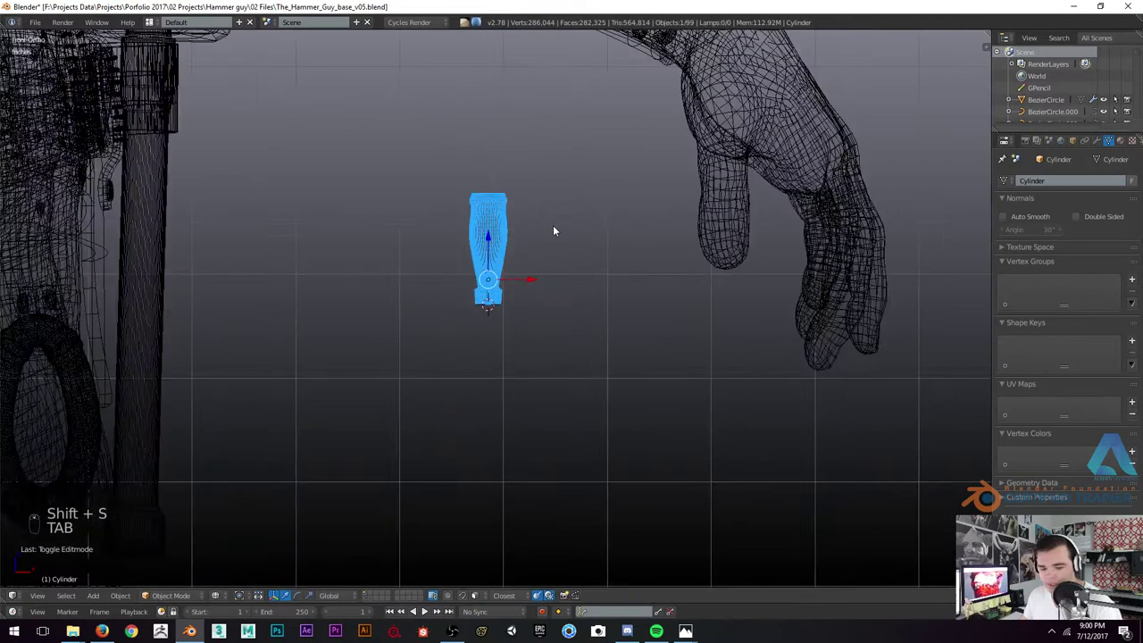
Frame the new cylinder's base collar in solid shading, viewed straight from the front
key("ctrl+shift+alt+c")
key("z")
key("a")
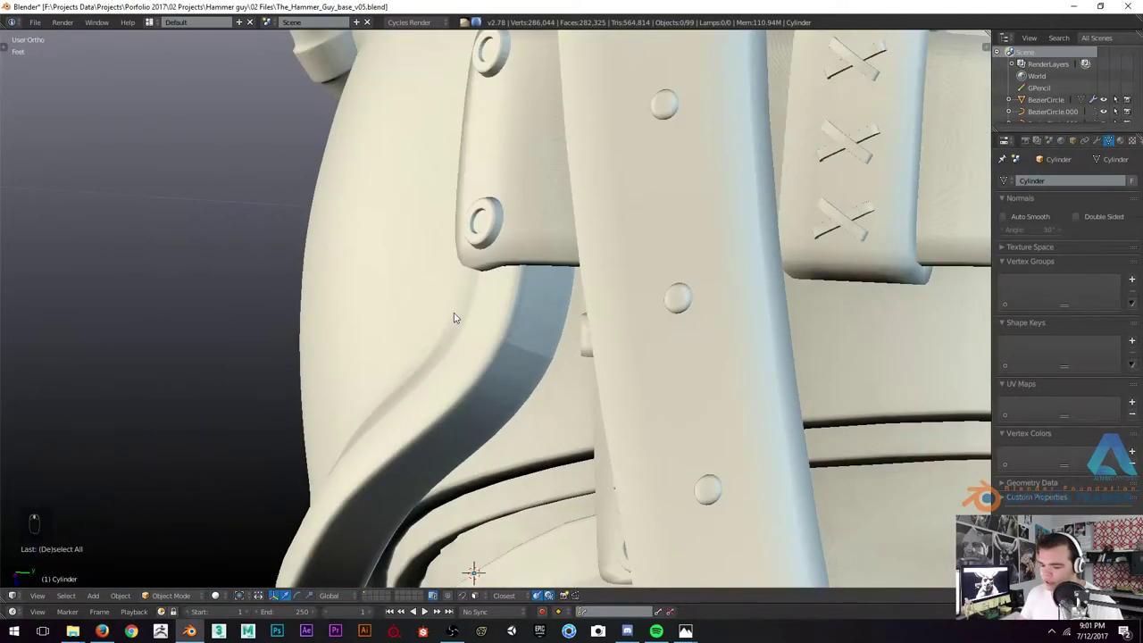
key("KP_1")
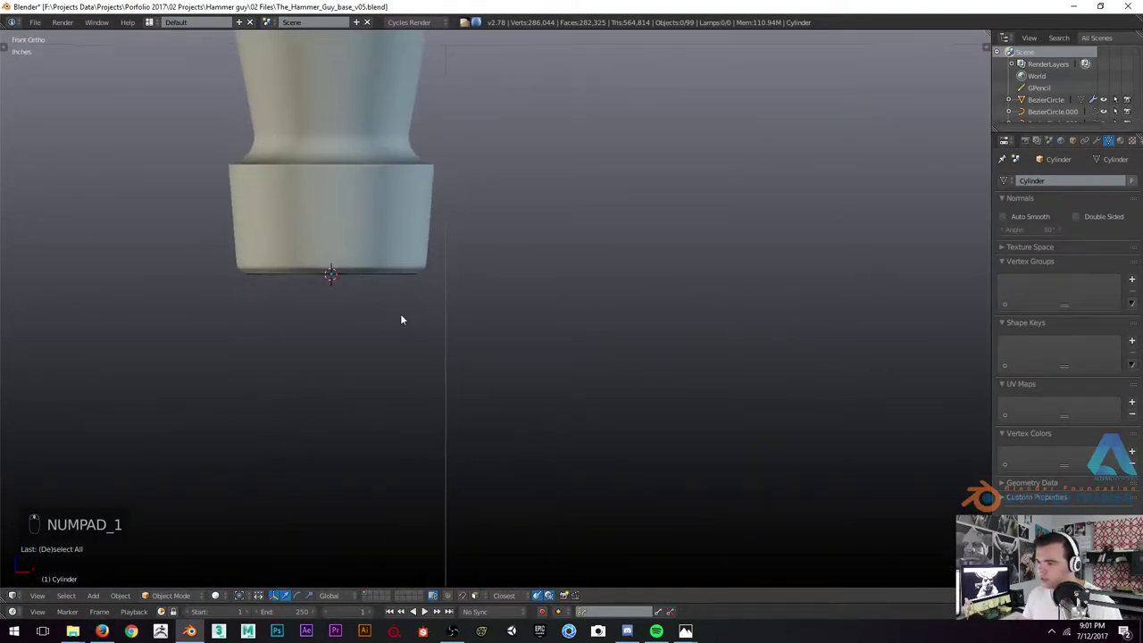
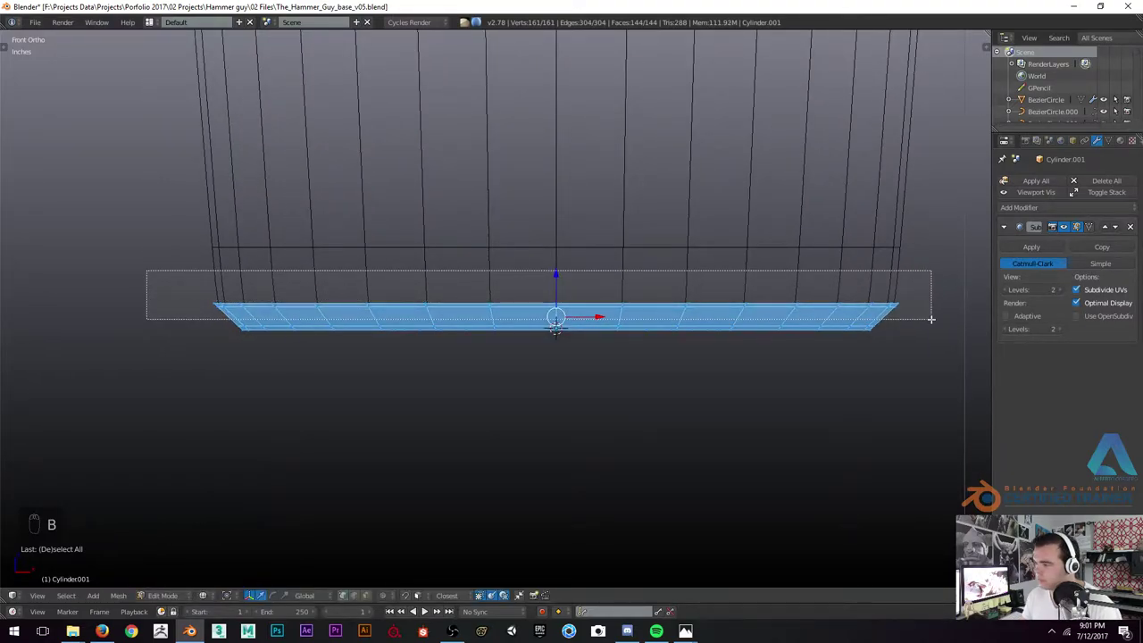
Box-select and invert to isolate the bottom faces, delete them, and view the rim from behind
key("b")
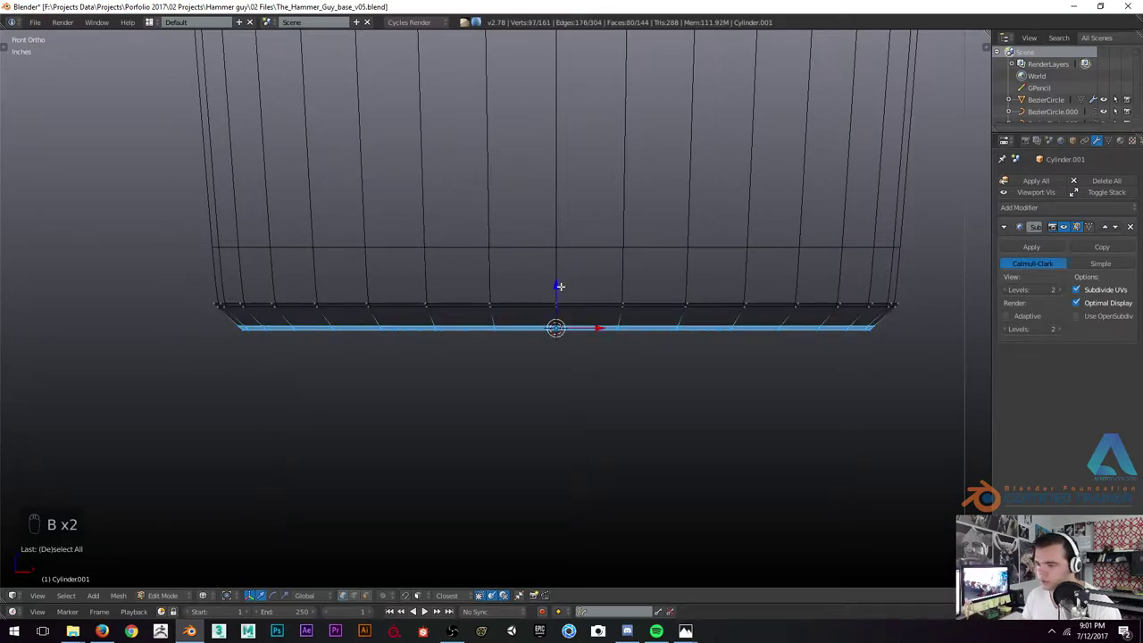
key("ctrl+i")
key("x")
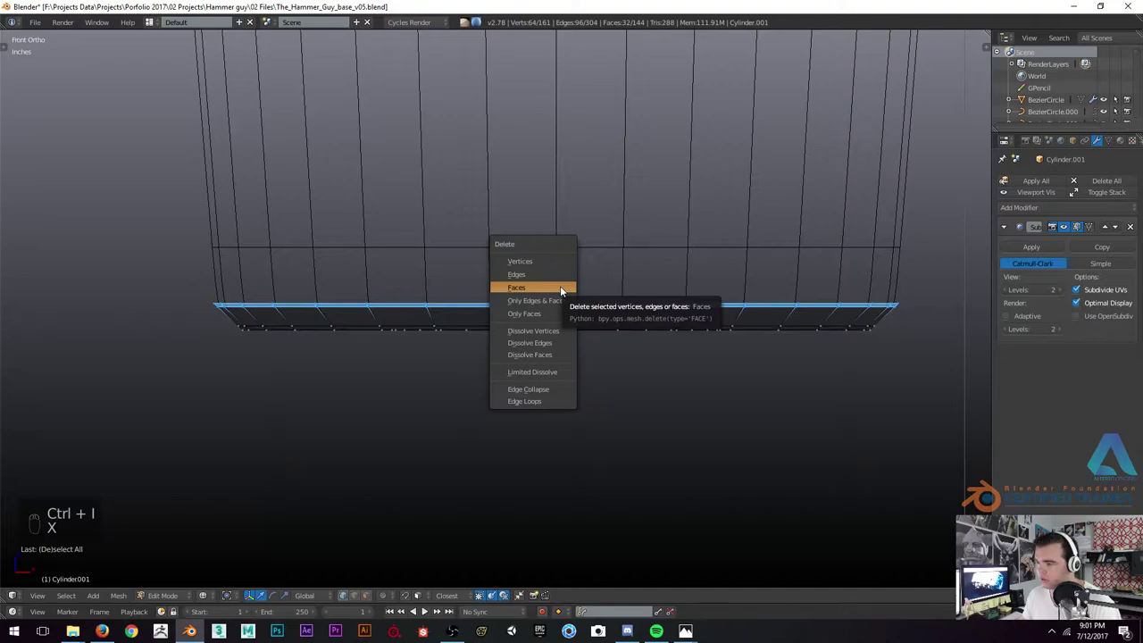
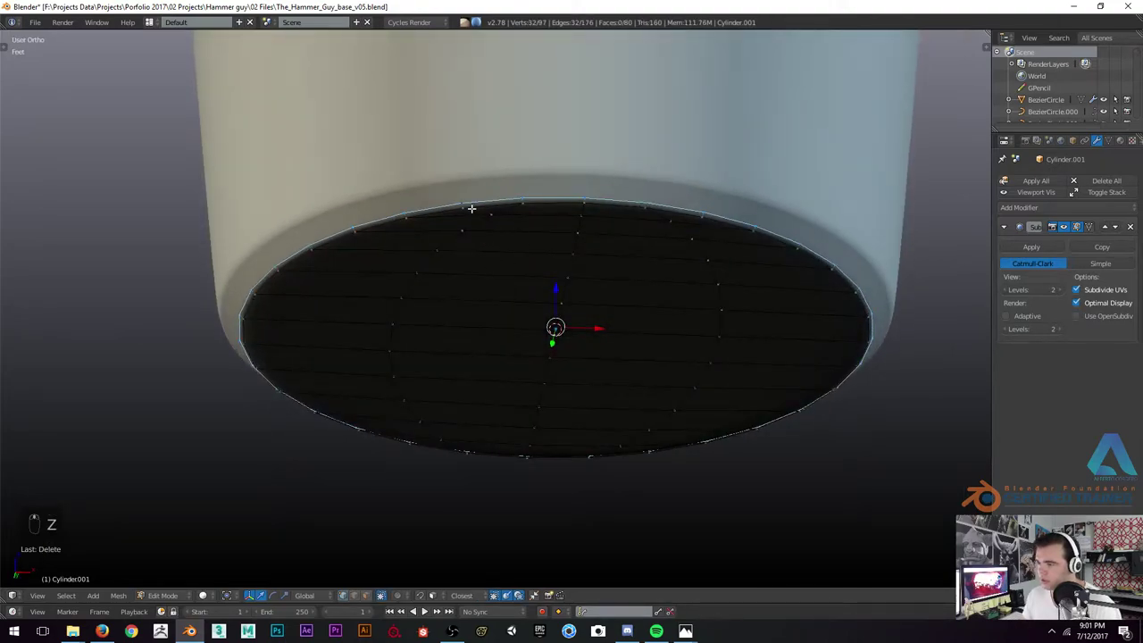
key("ctrl+KP_1")
key("z")
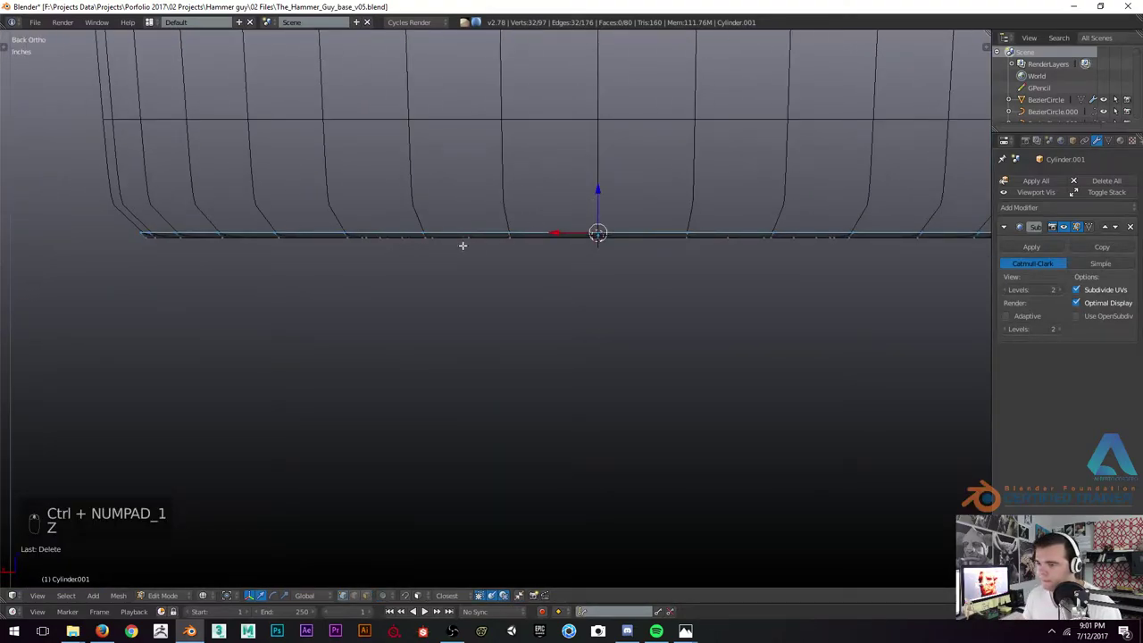
Pull the open bottom rim down into a short cap under the collar and leave Edit Mode
key("ctrl+t")
key("ctrl+r")
key("ctrl+z")
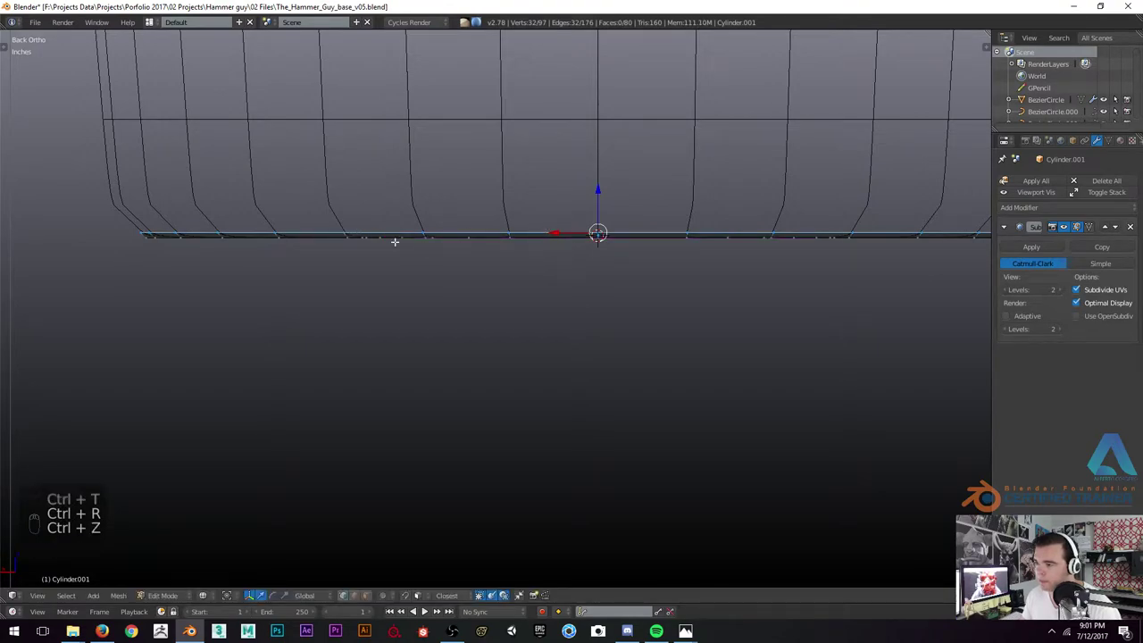
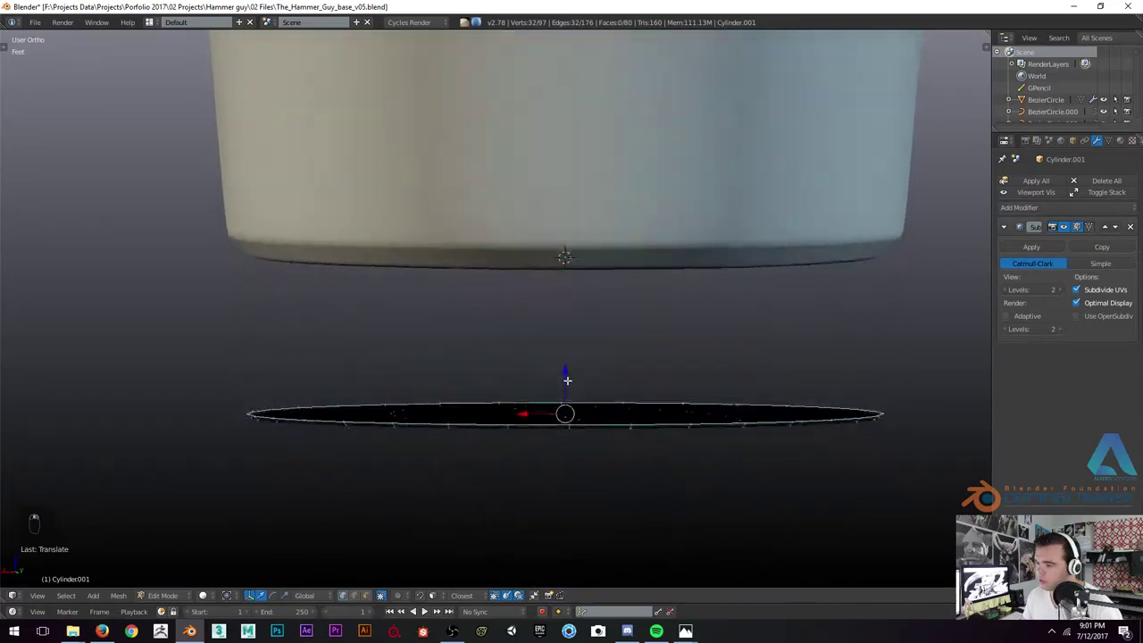
key("KP_1")
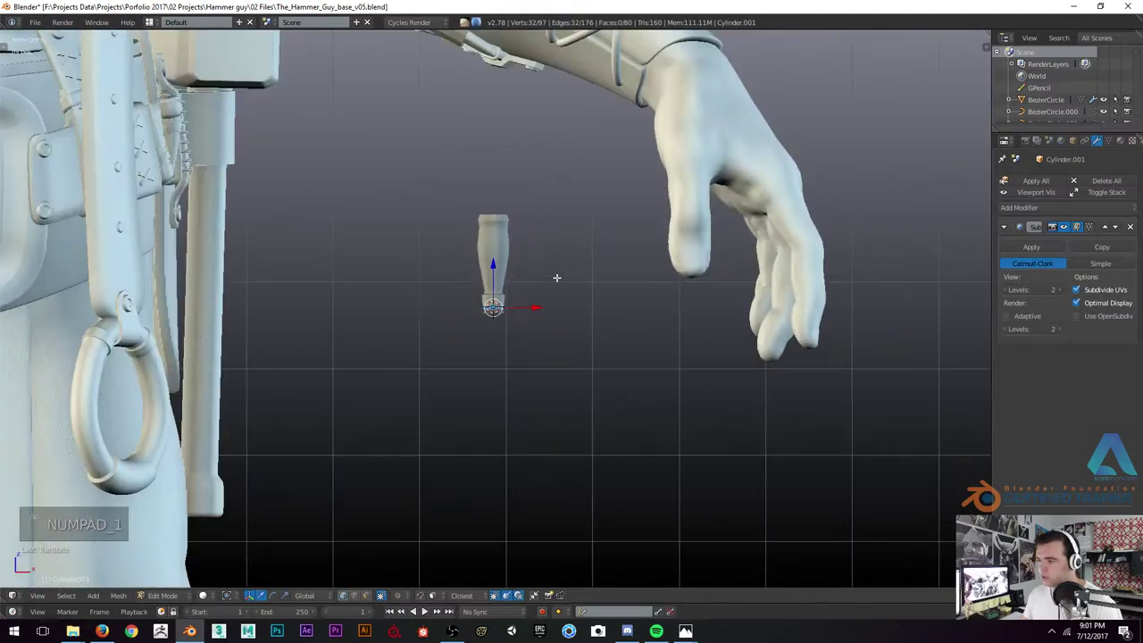
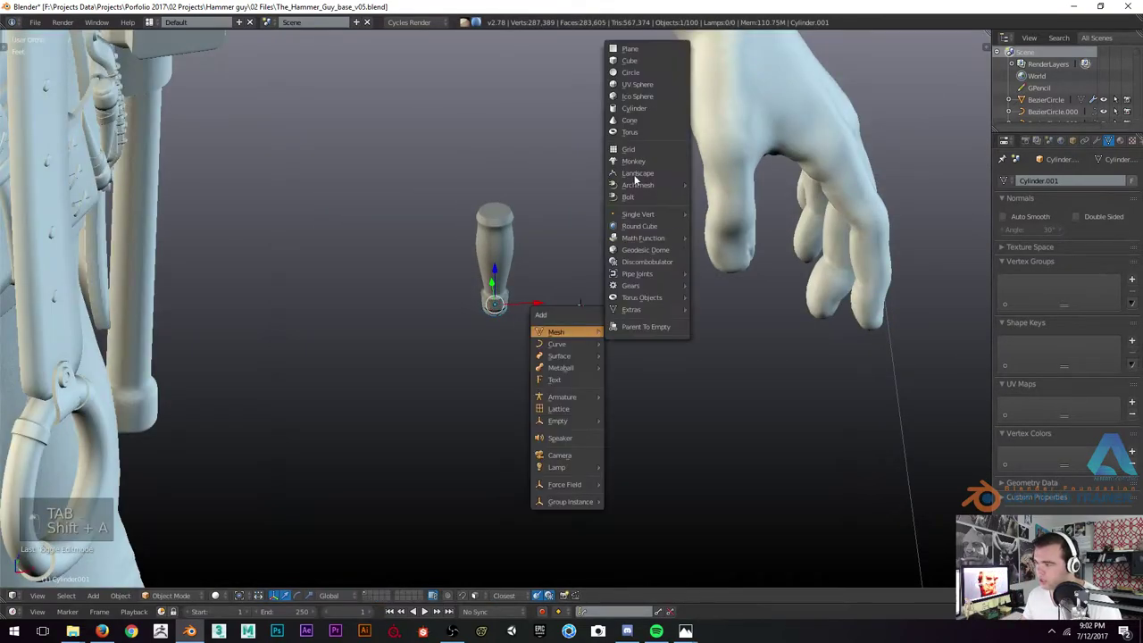
Scale the cap, add a loop cut to taper it and bevel its edge, toggling Edit Mode to check
key("Tab")
key("s")
key("s")
key("ctrl+r")
key("s")
key("Tab")
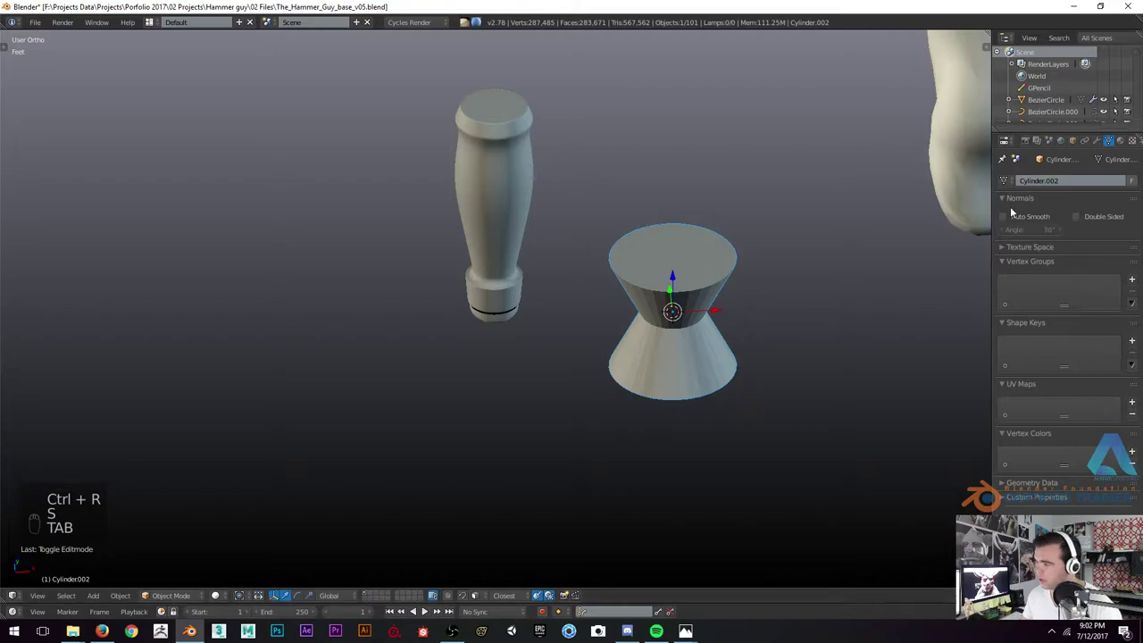
key("Tab")
key("ctrl+b")
key("Tab")
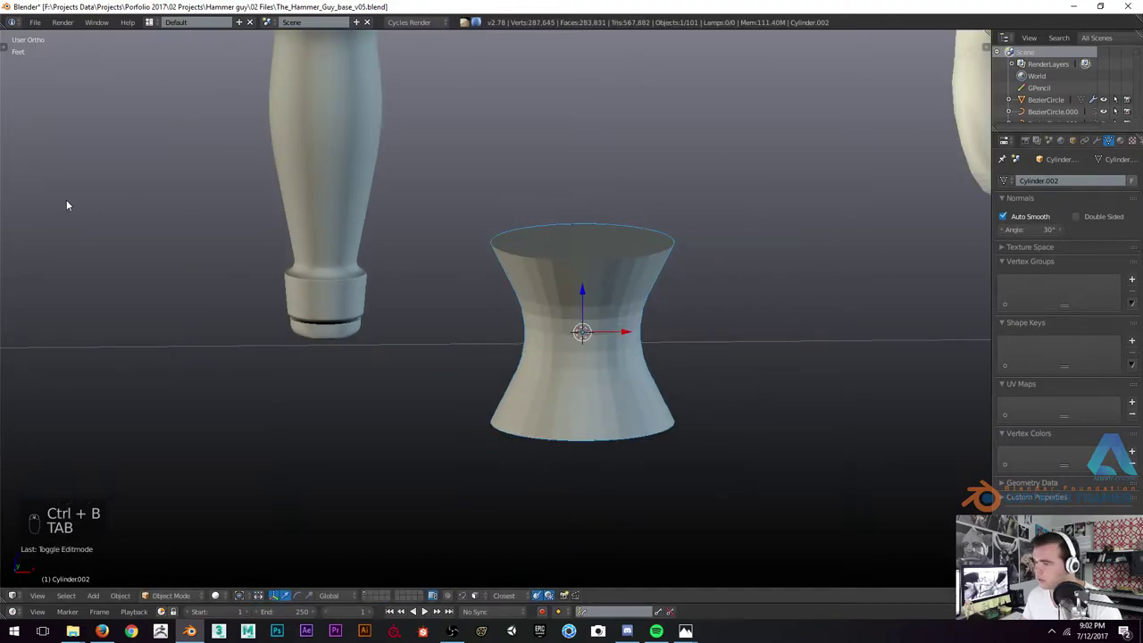
Remove the spare hourglass cylinder Cylinder.002 and return to the front view
key("t")
left_click_drag(35, 213, 624, 262)
right_click(45, 214)
key("x")
left_click_drag(322, 244, 311, 243)
key("KP_1")
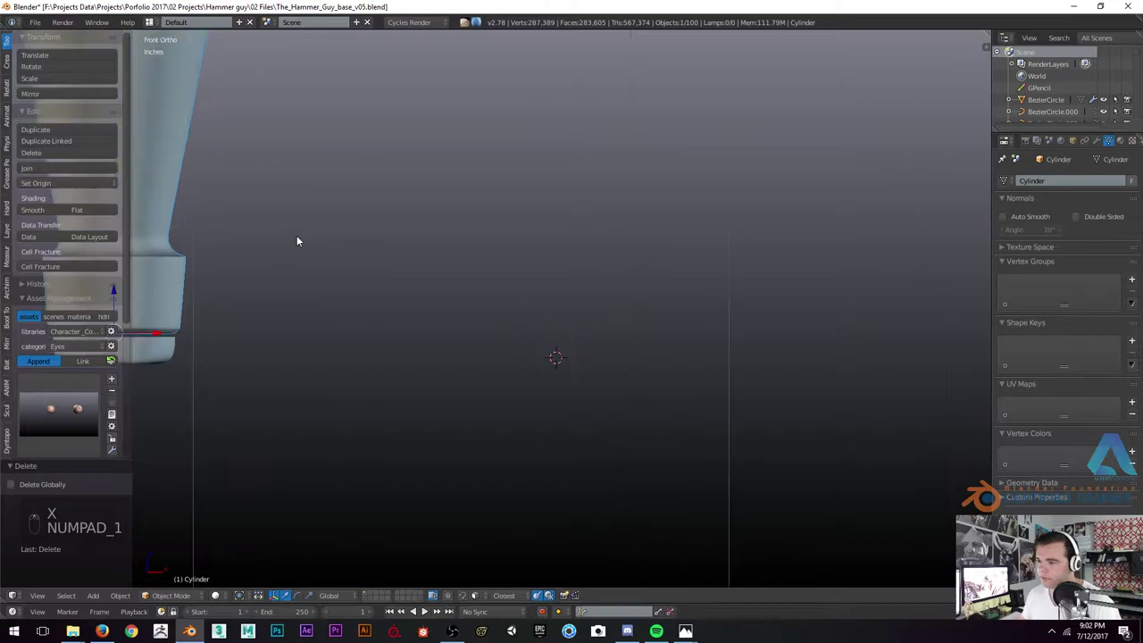
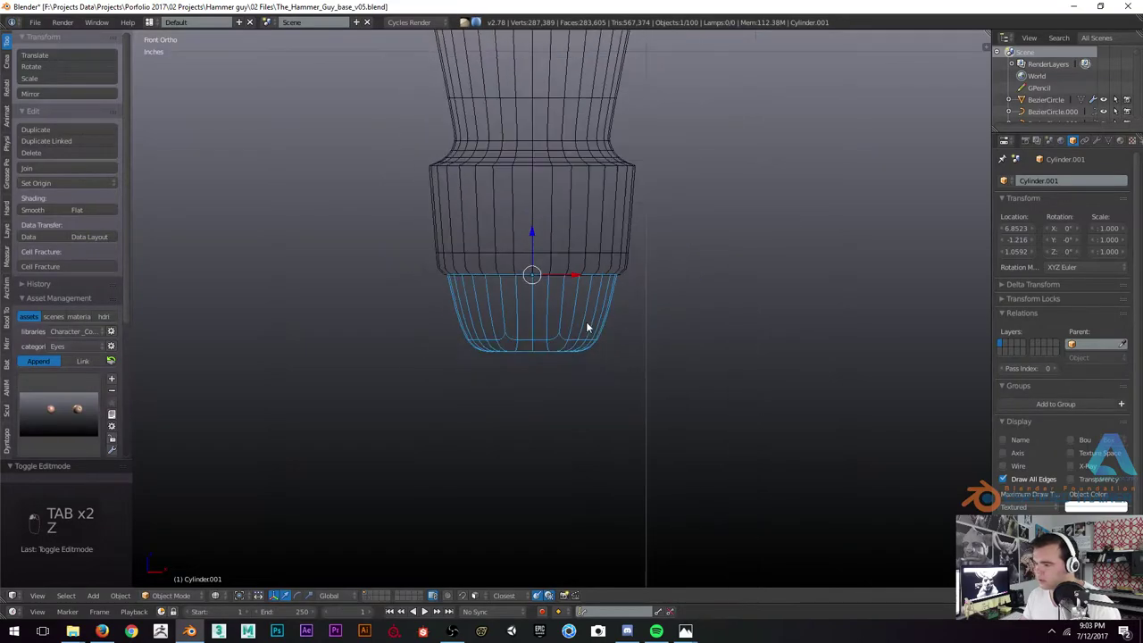
Inset and recess the cap's bottom face into a gridded hollow, checking from above and in wireframe
key("Tab")
key("z")
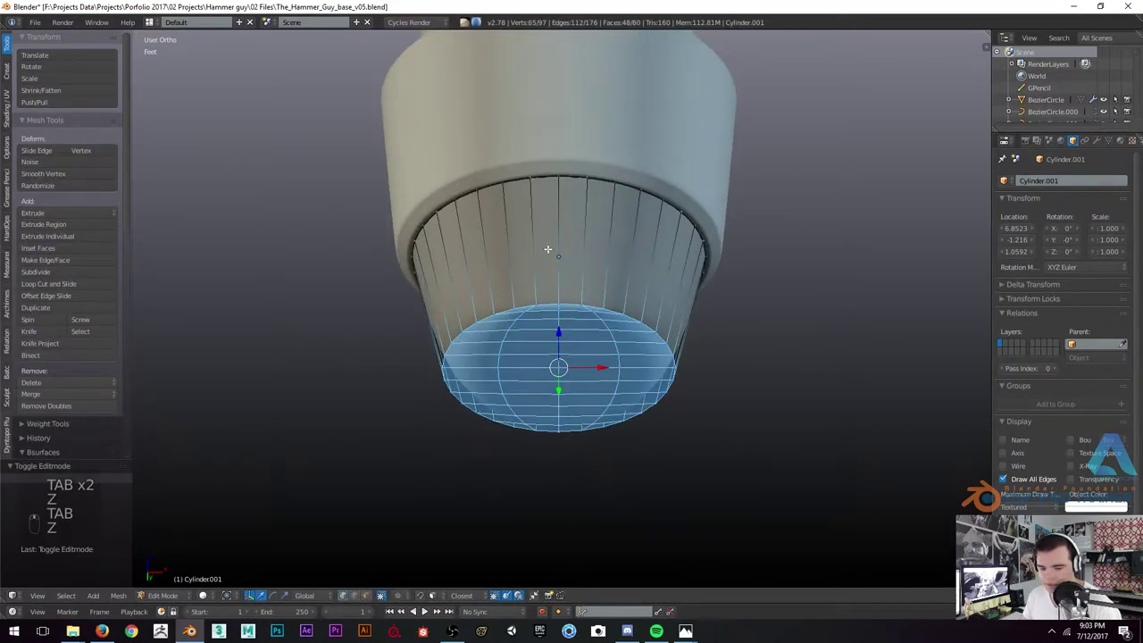
key("ctrl+r")
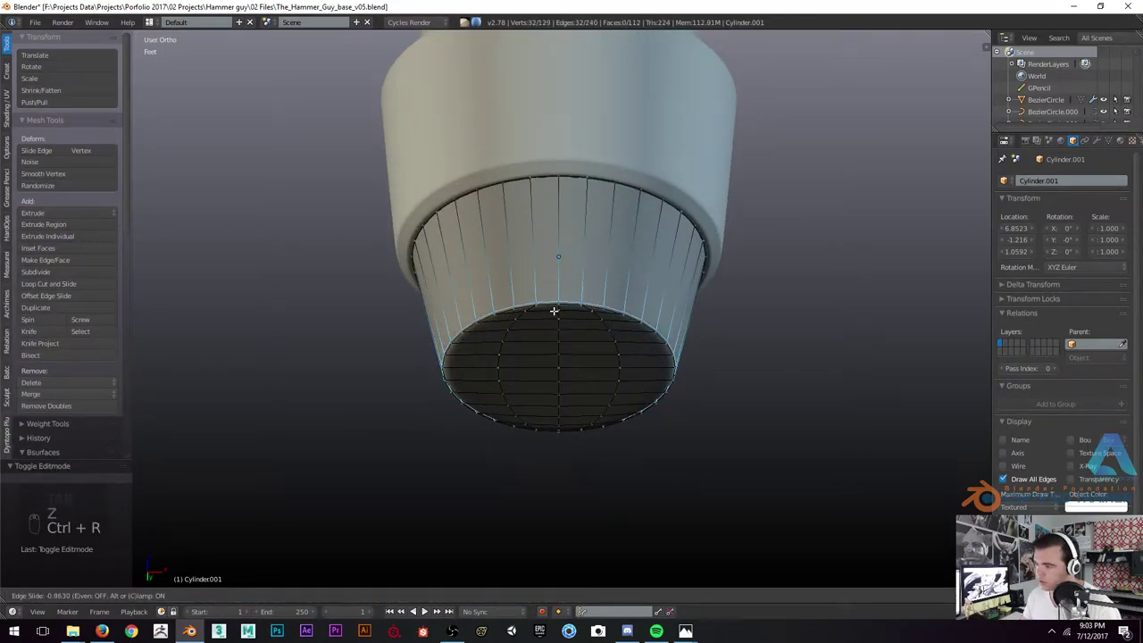
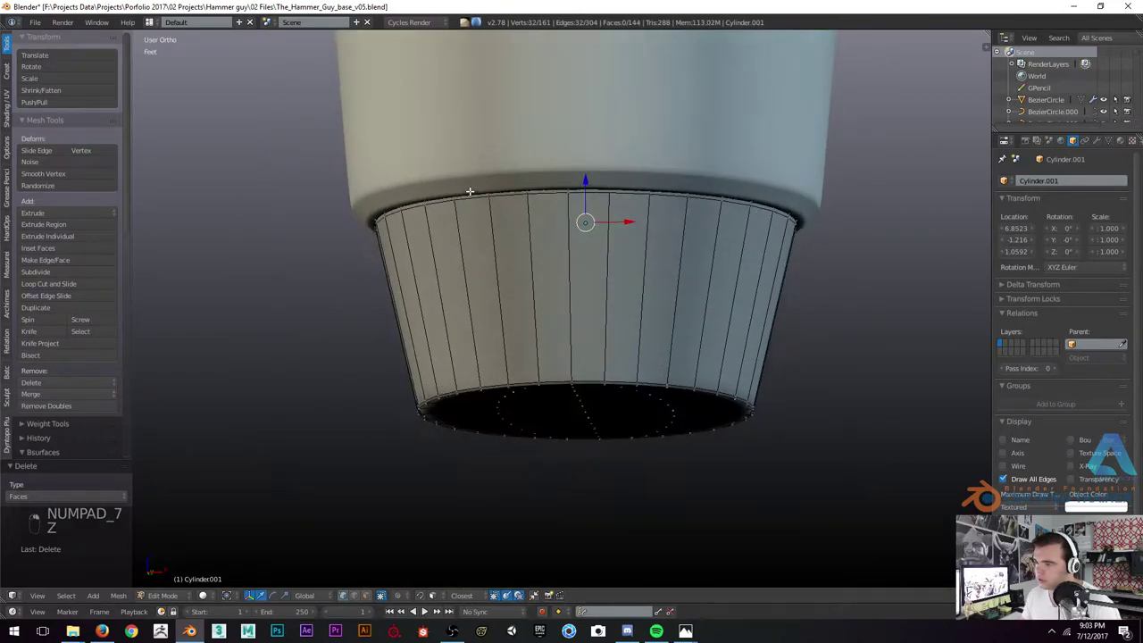
key("z")
key("KP_7")
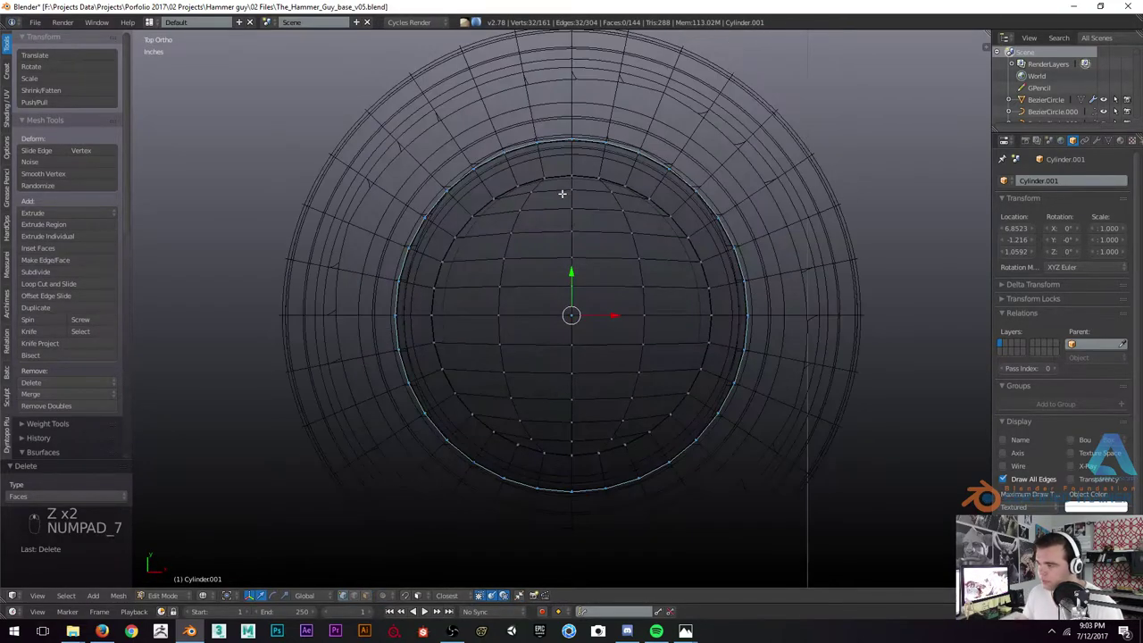
key("b")
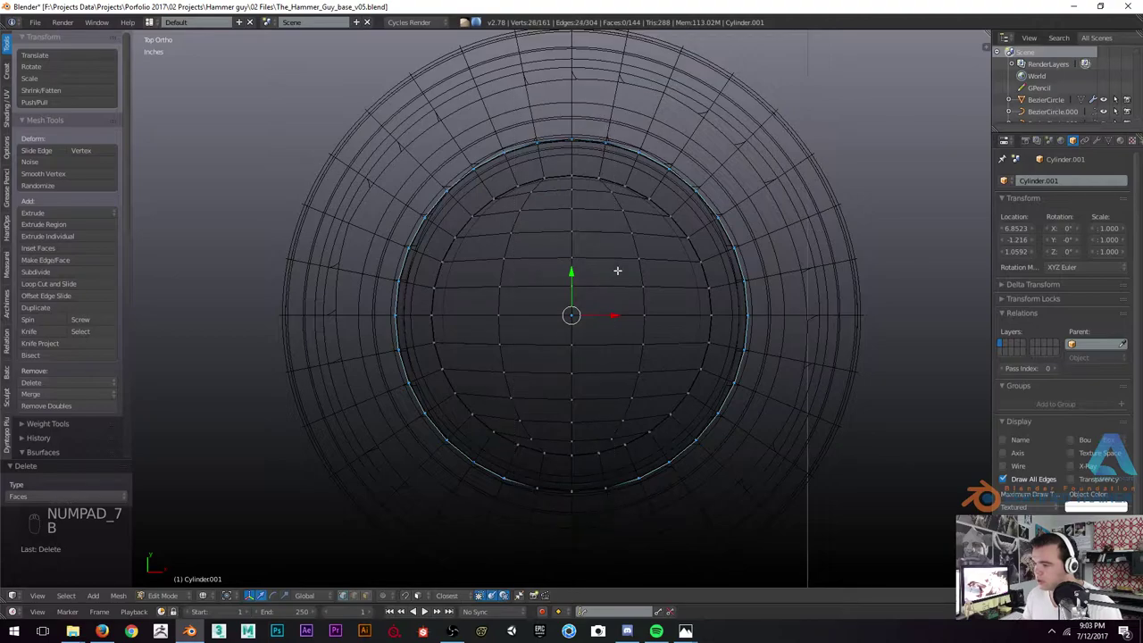
key("ctrl+f")
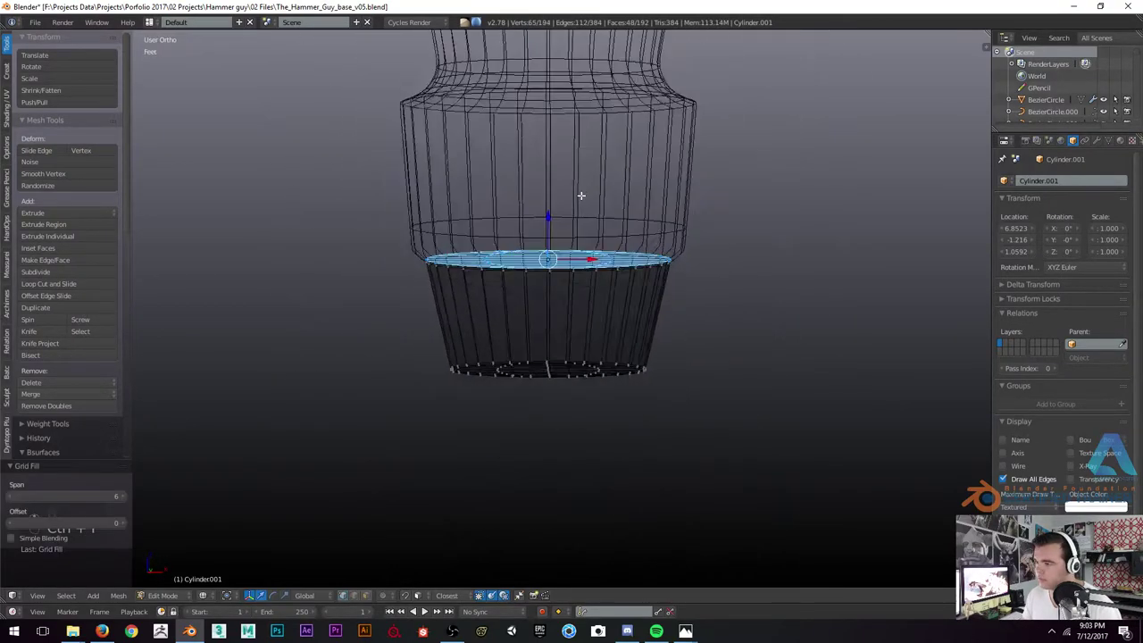
key("z")
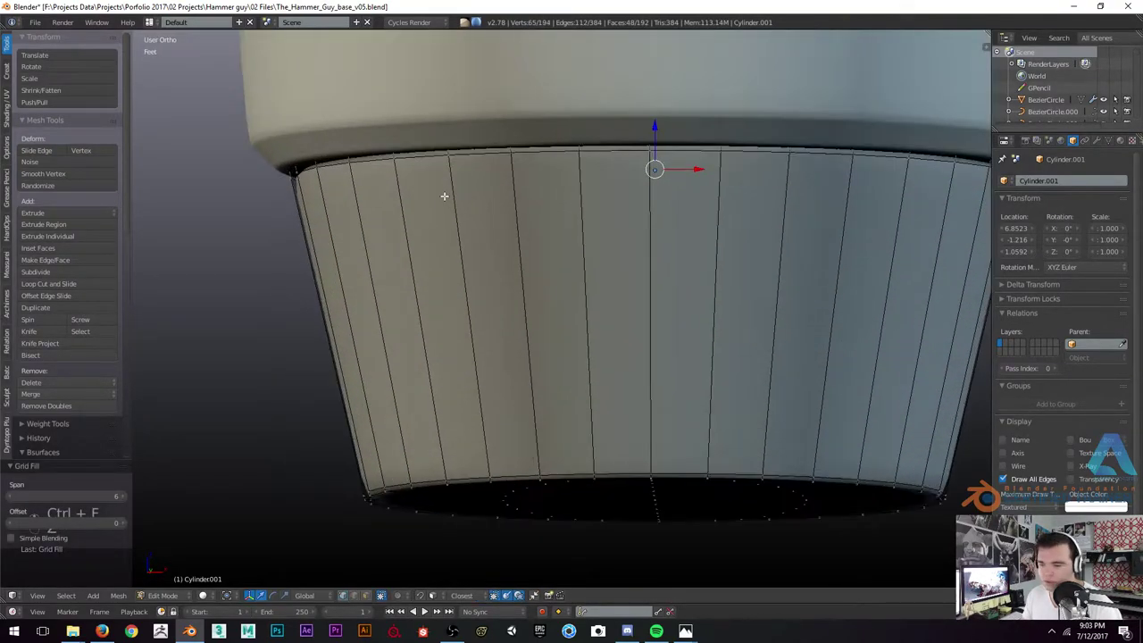
key("ctrl+r")
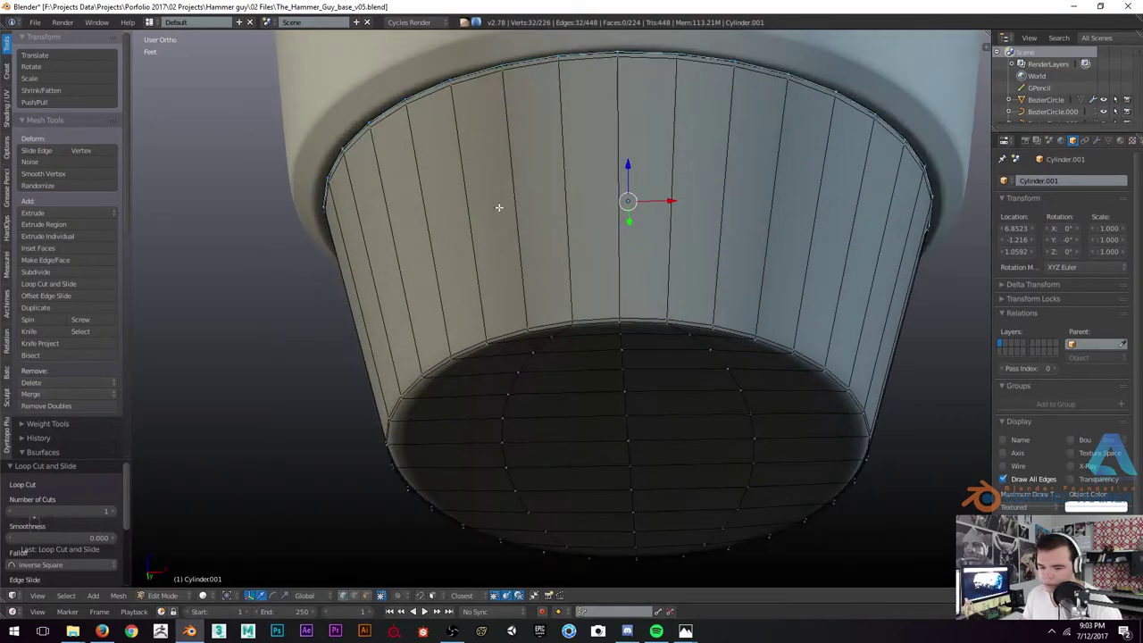
key("ctrl+r")
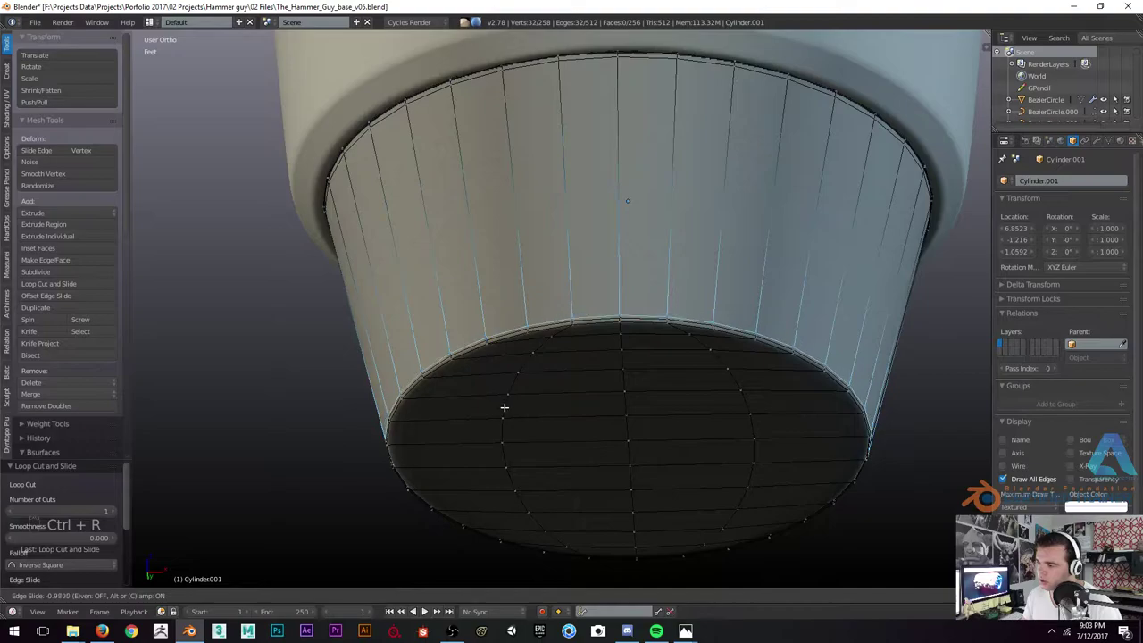
key("Tab")
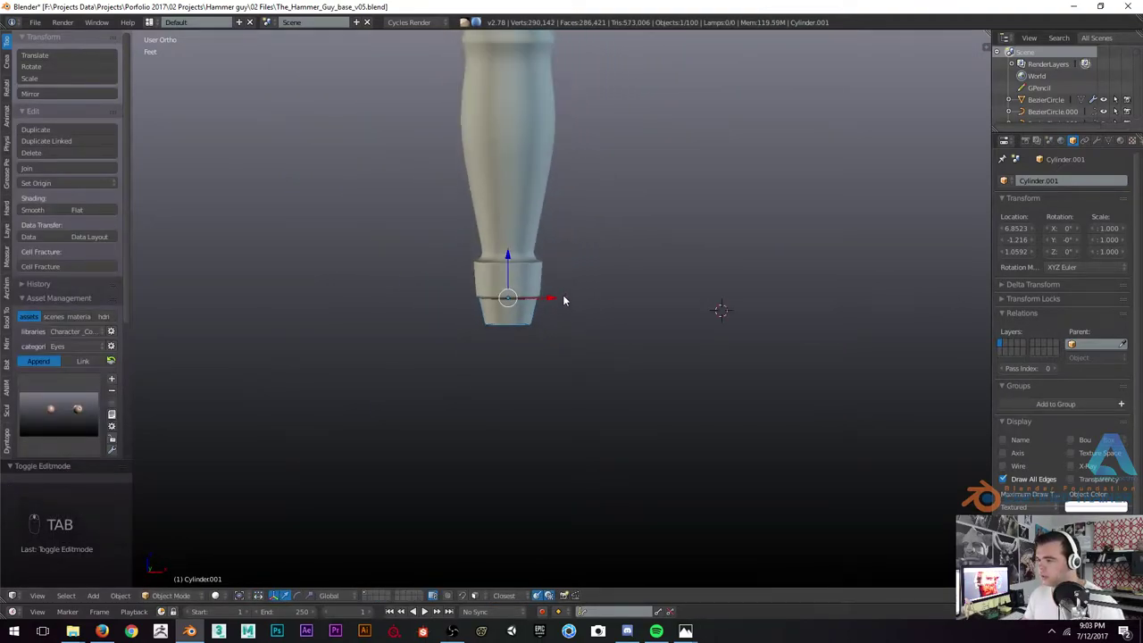
Select the cap's bottom and scale it into a tapered piece below the collar
key("KP_1")
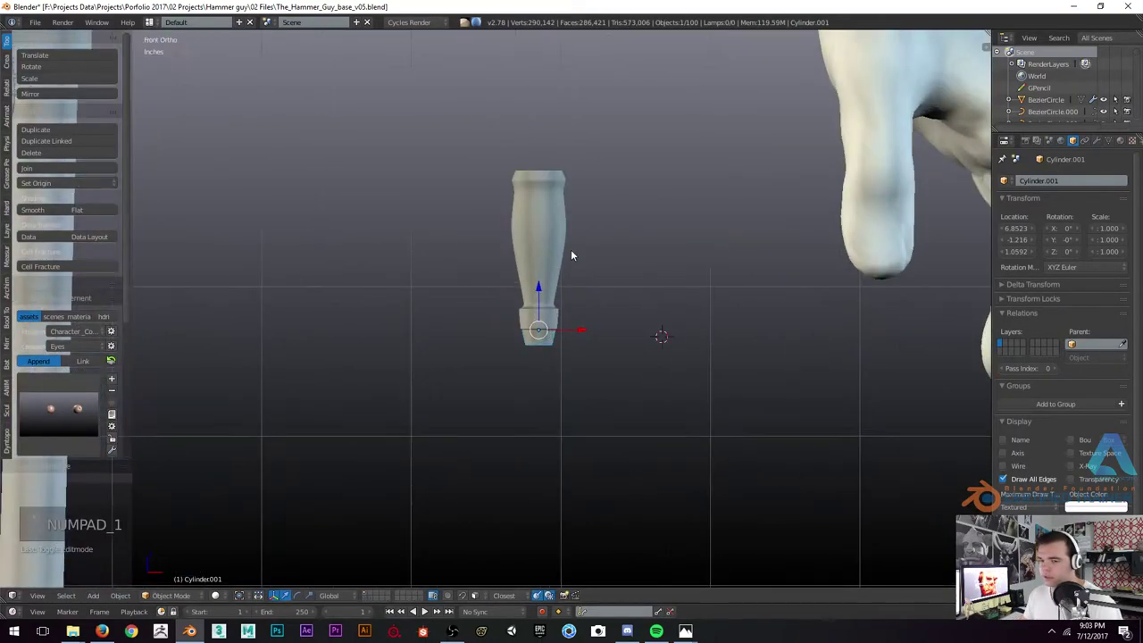
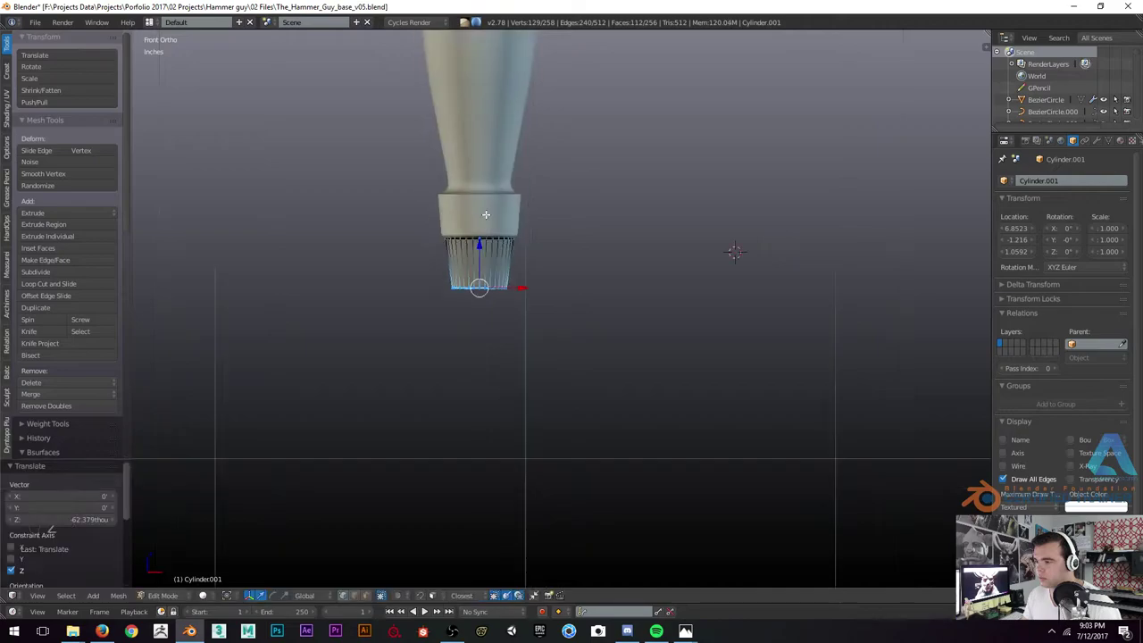
key("b")
key("z")
key("Tab")
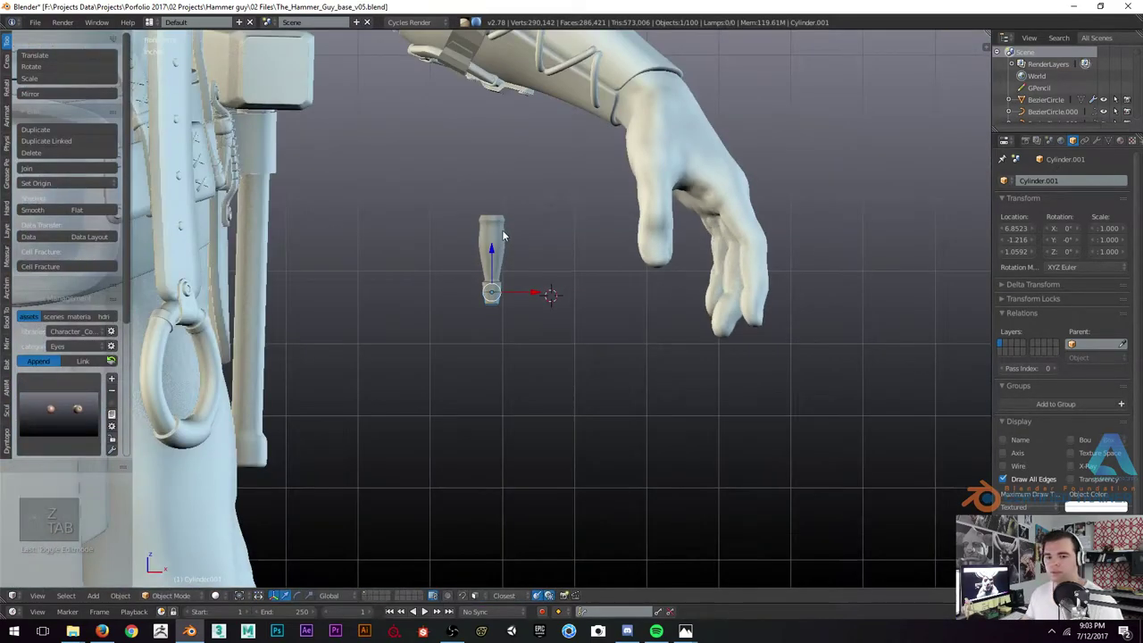
key("Tab")
key("s")
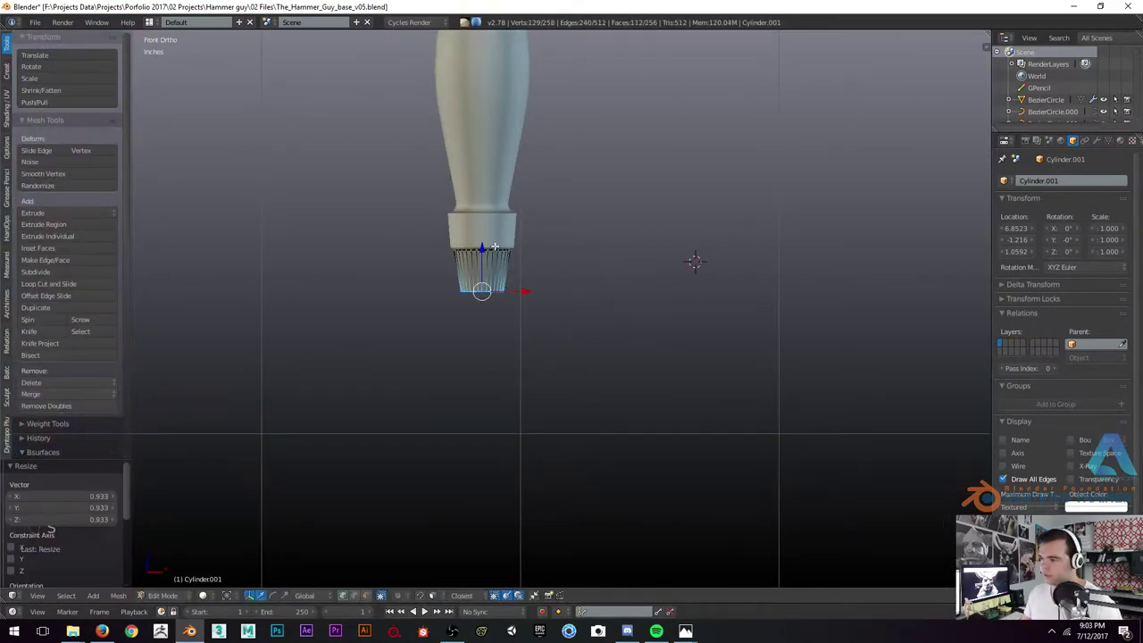
key("Tab")
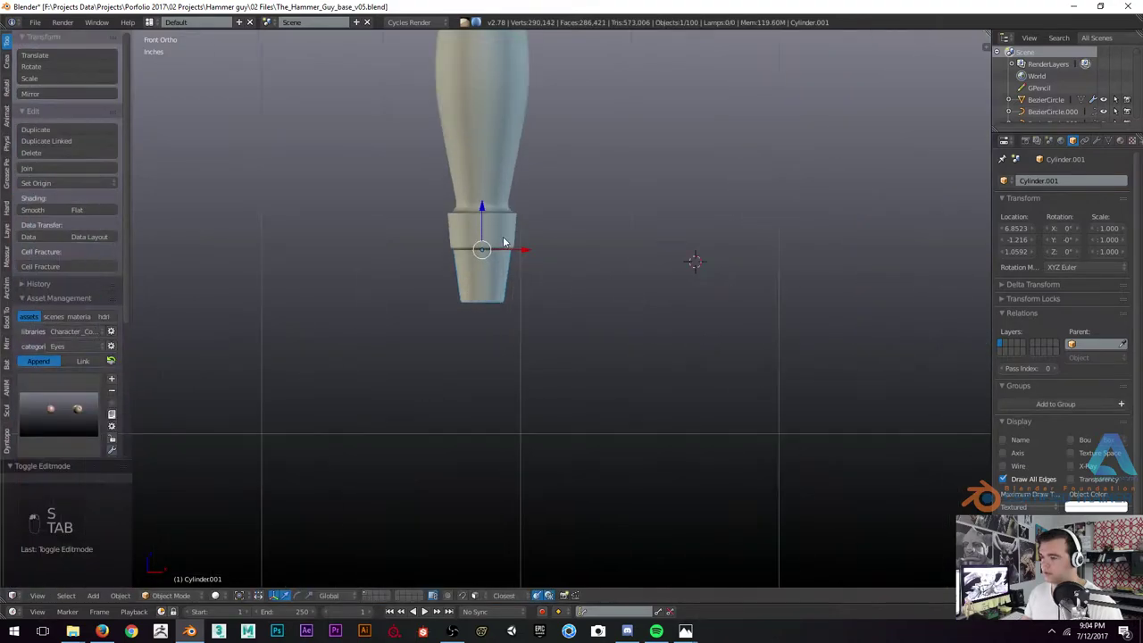
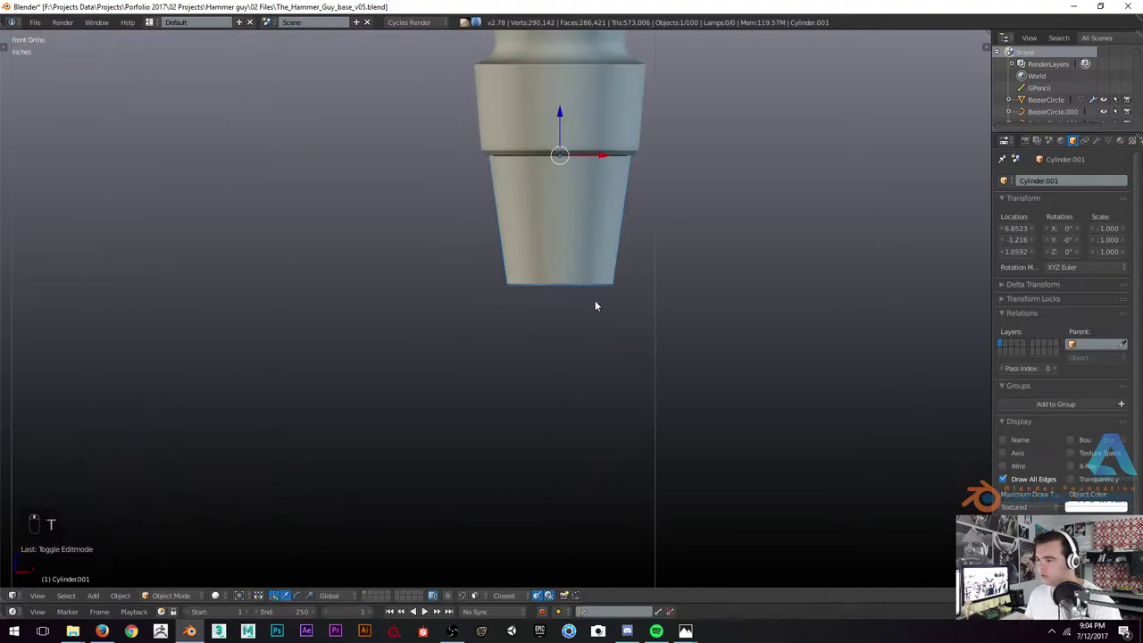
Snap the cursor to the cap and add a new cube at its position
key("Tab")
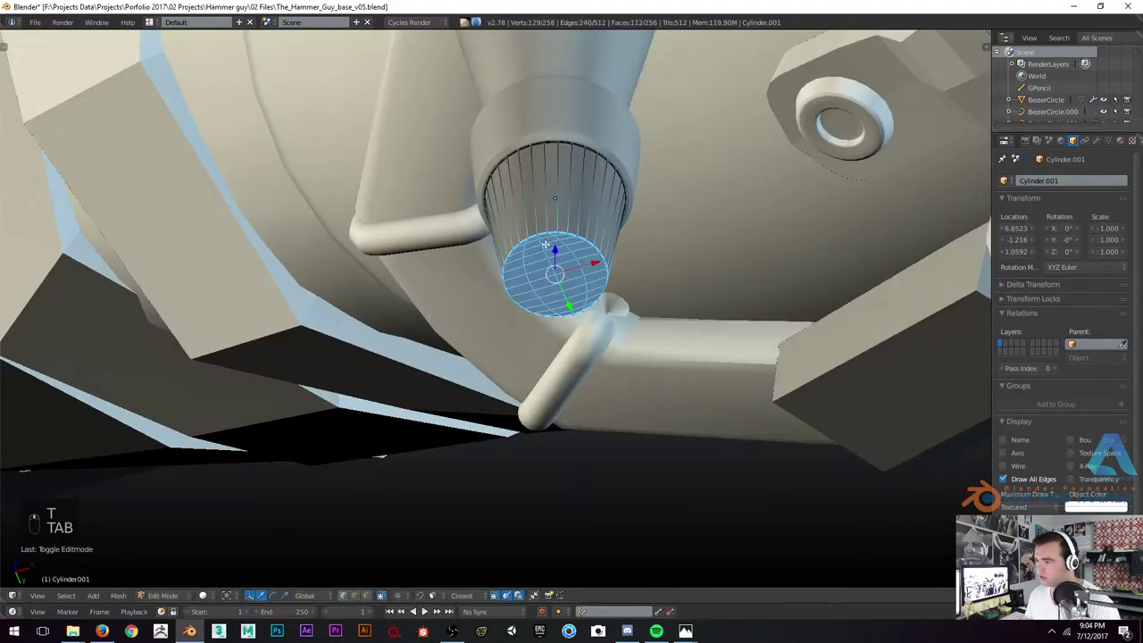
key("shift+s")
key("KP_1")
key("Tab")
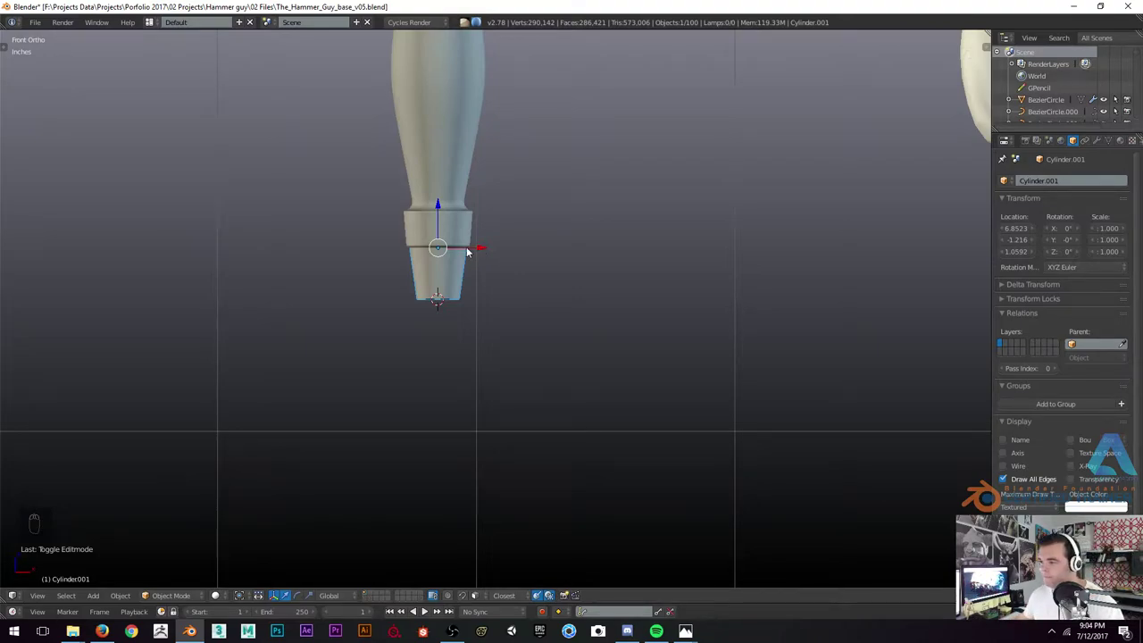
key("shift+a")
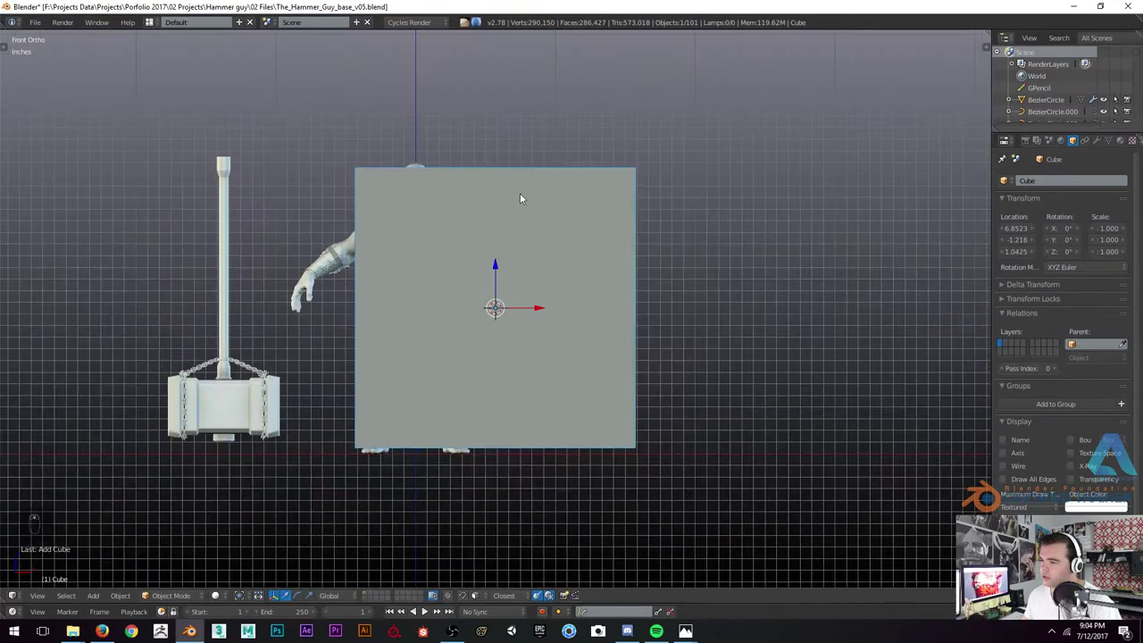
Shrink the new cube down to a small block under the handle
key("s")
key("Tab")
key("s")
key("s")
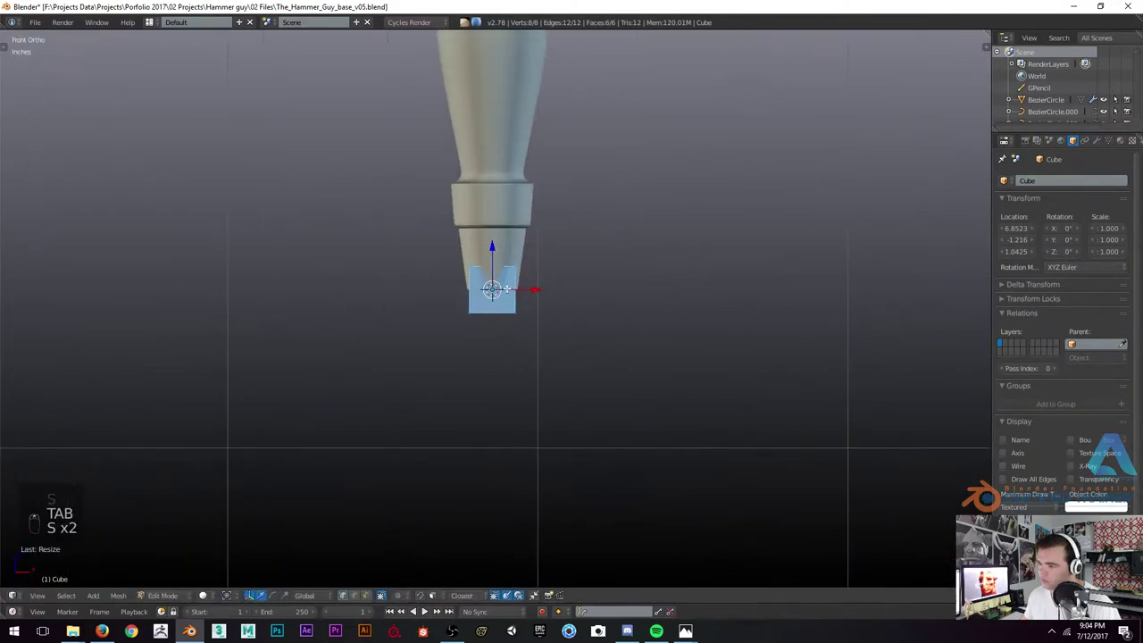
key("s")
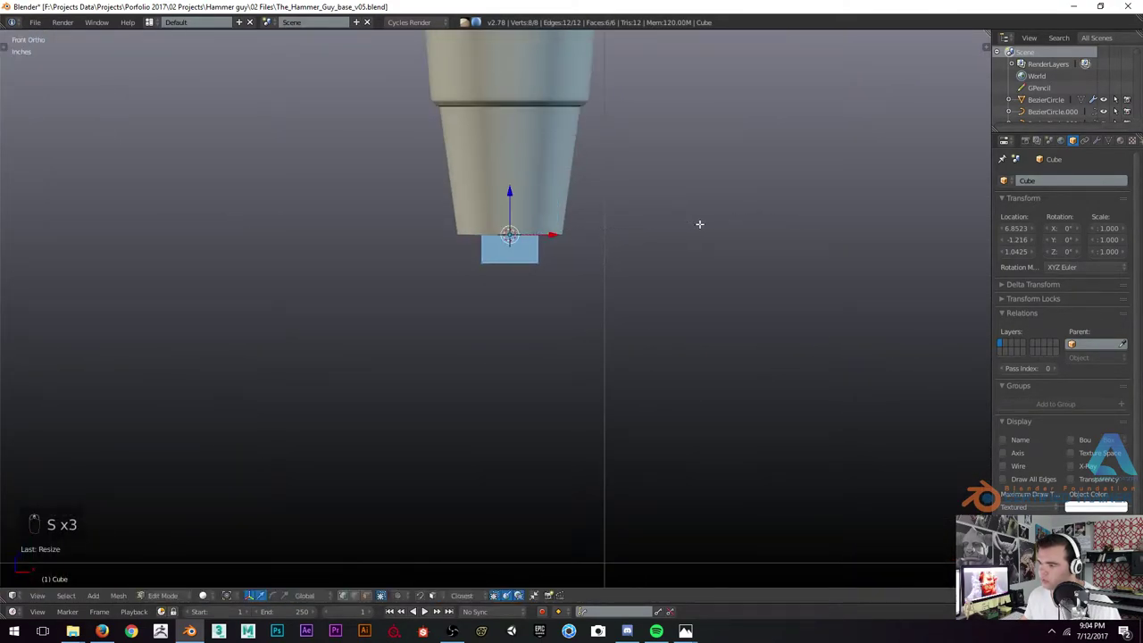
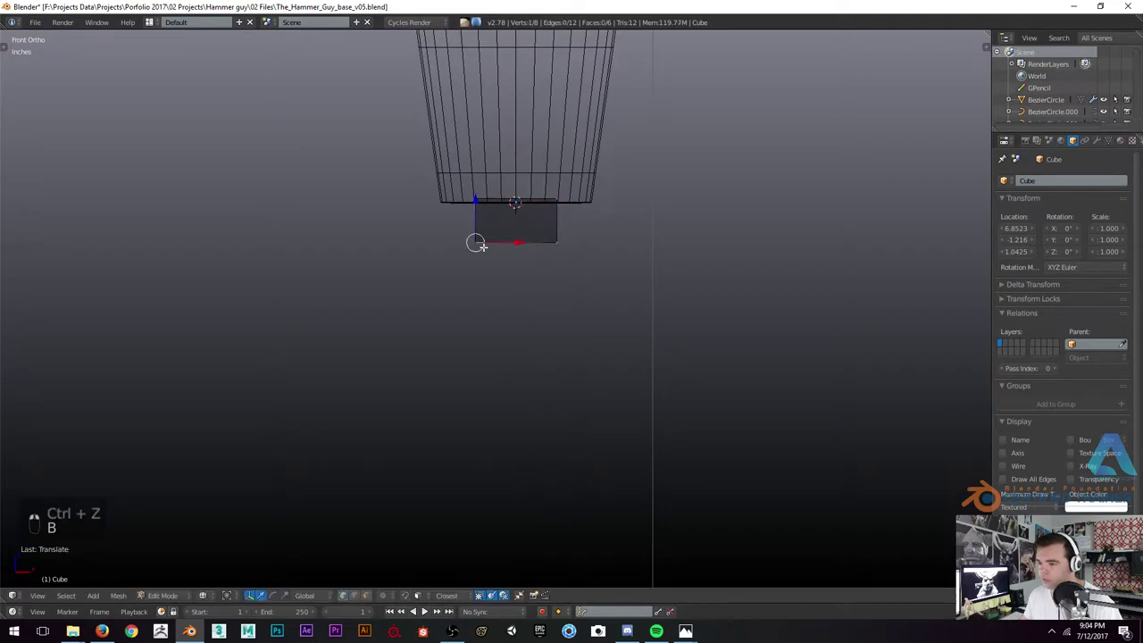
Stretch the block into a thin rod and taper its bottom end toward a point
key("b")
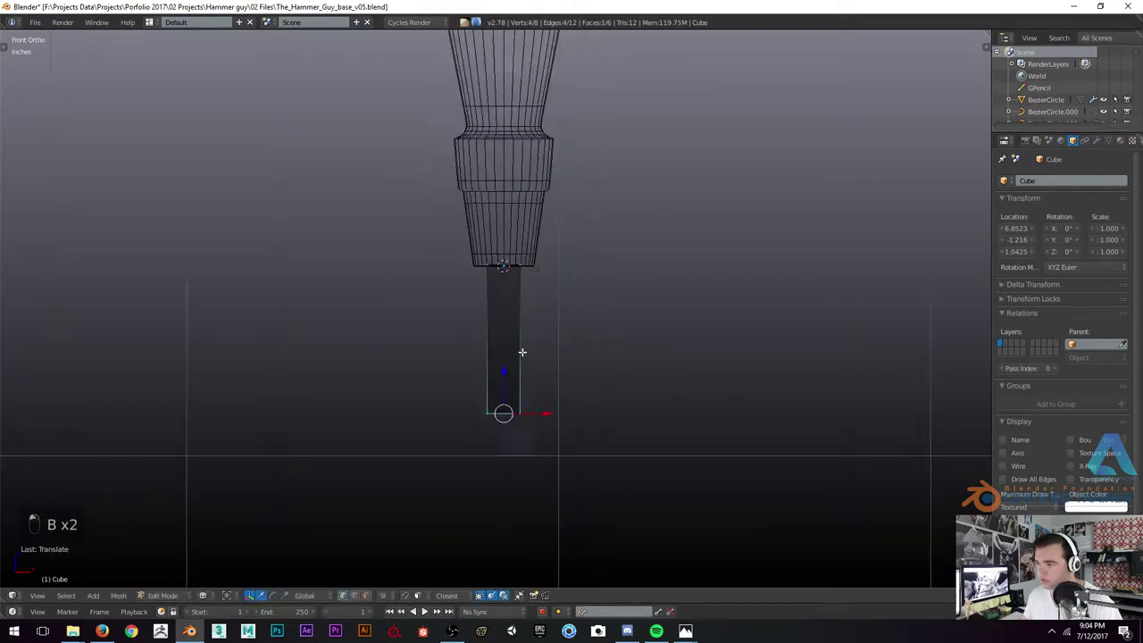
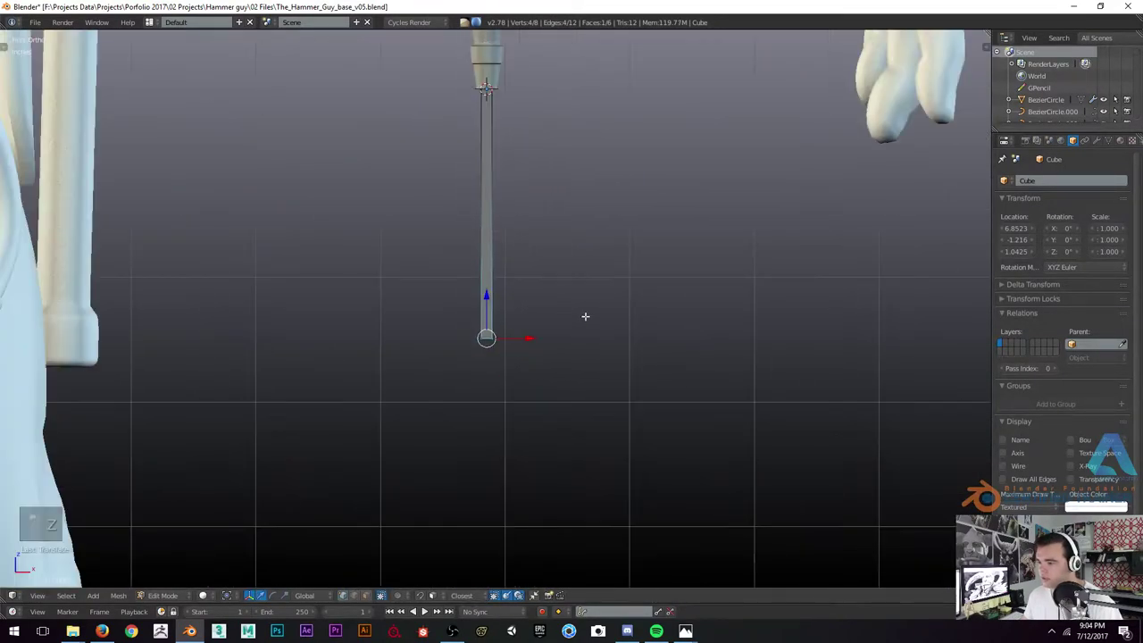
key("s")
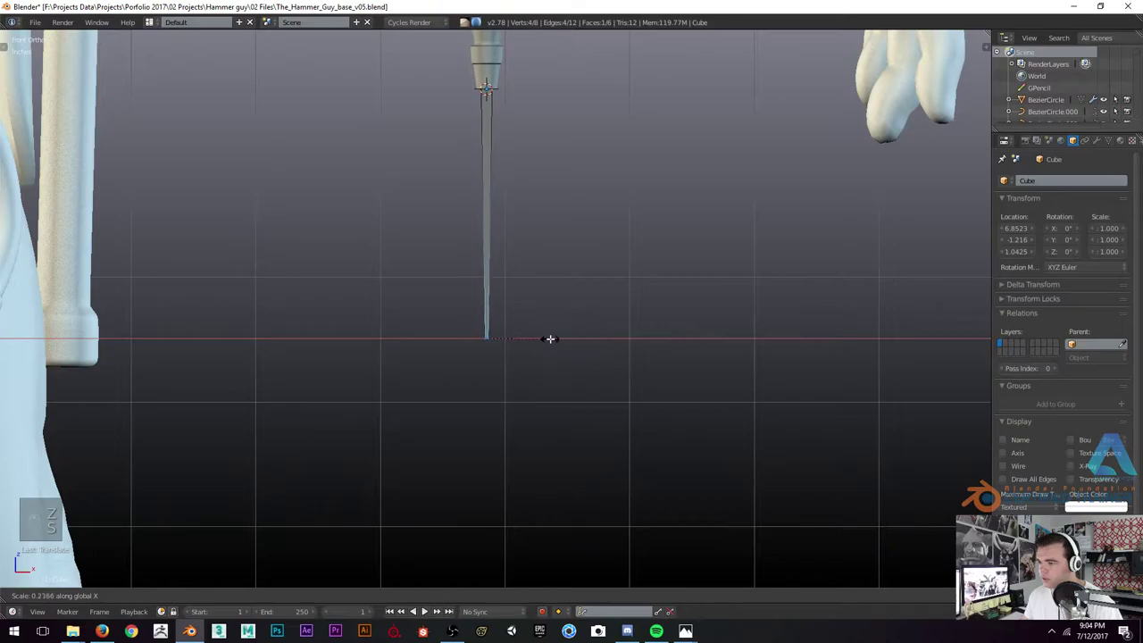
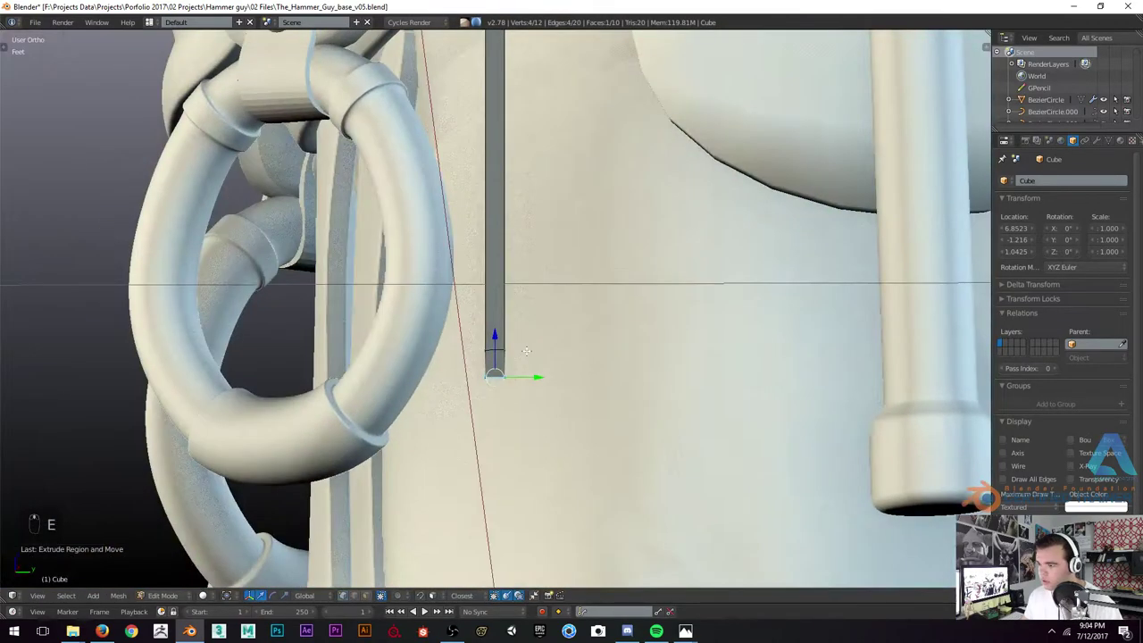
key("s")
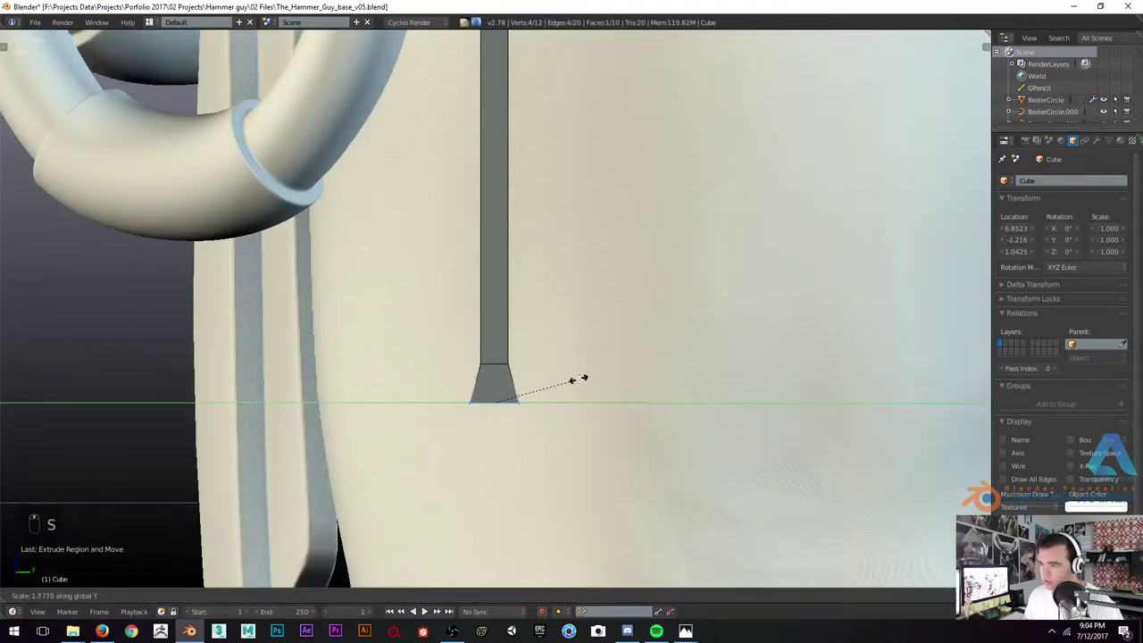
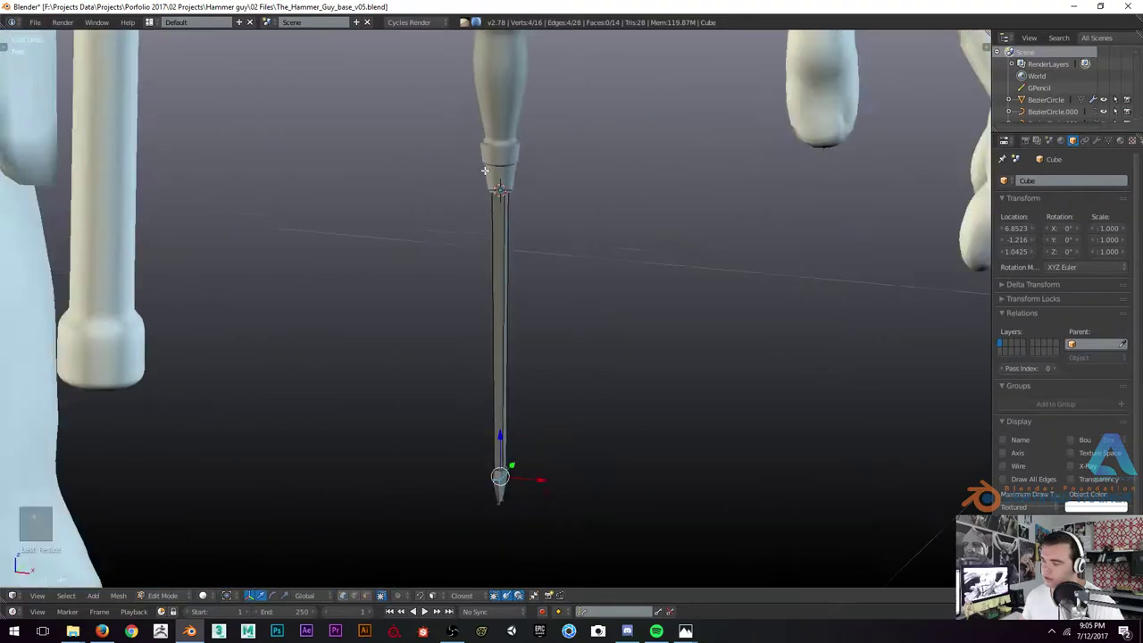
Look straight at the shaft from the front to shape the blade
key("KP_1")
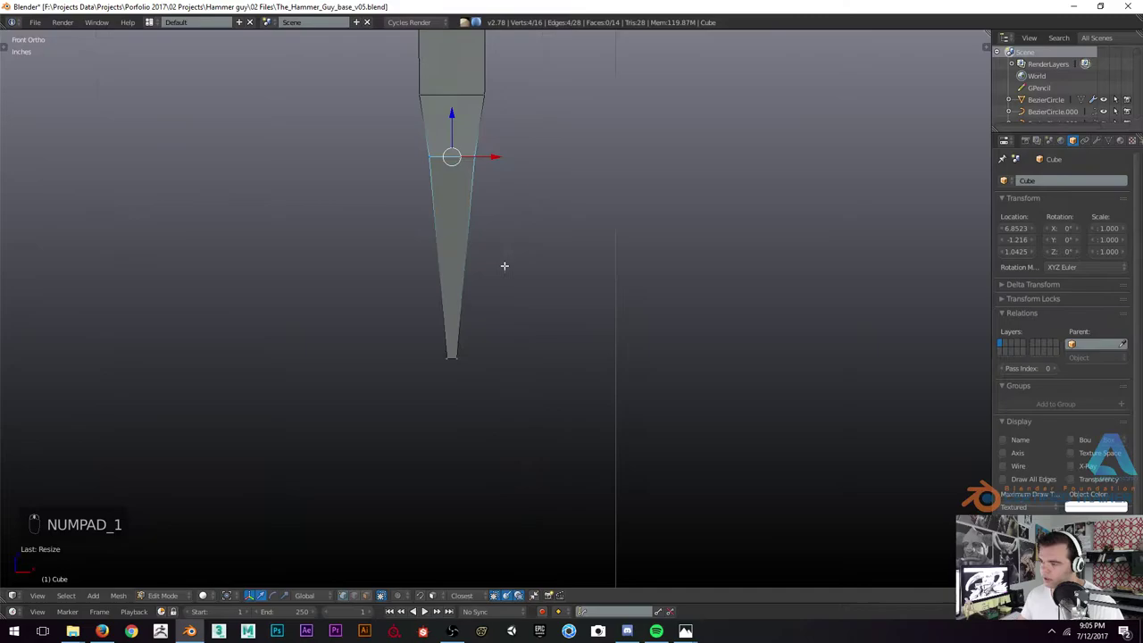
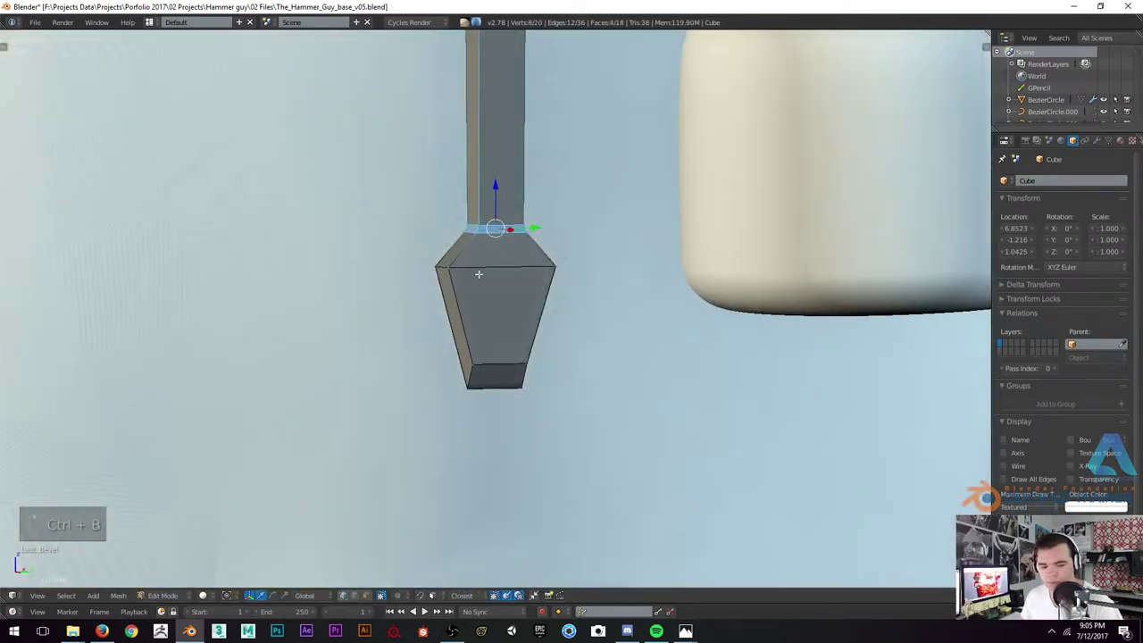
Select the blade's bottom edge loop and reshape it, previewing in Object Mode
key("ctrl+1")
key("Tab")
key("t")
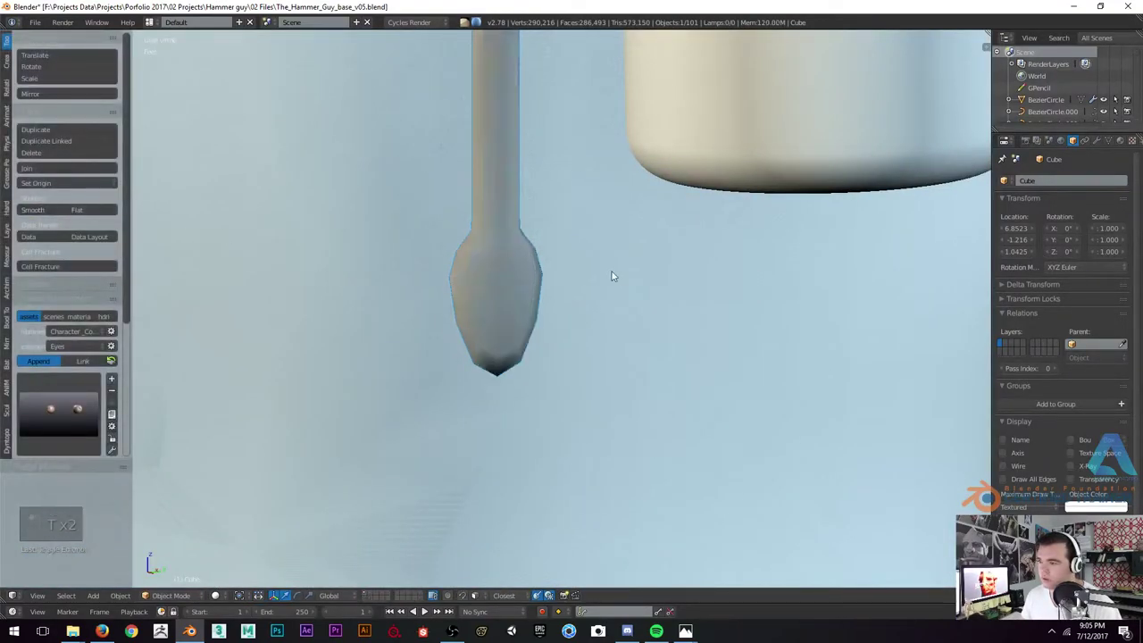
key("t")
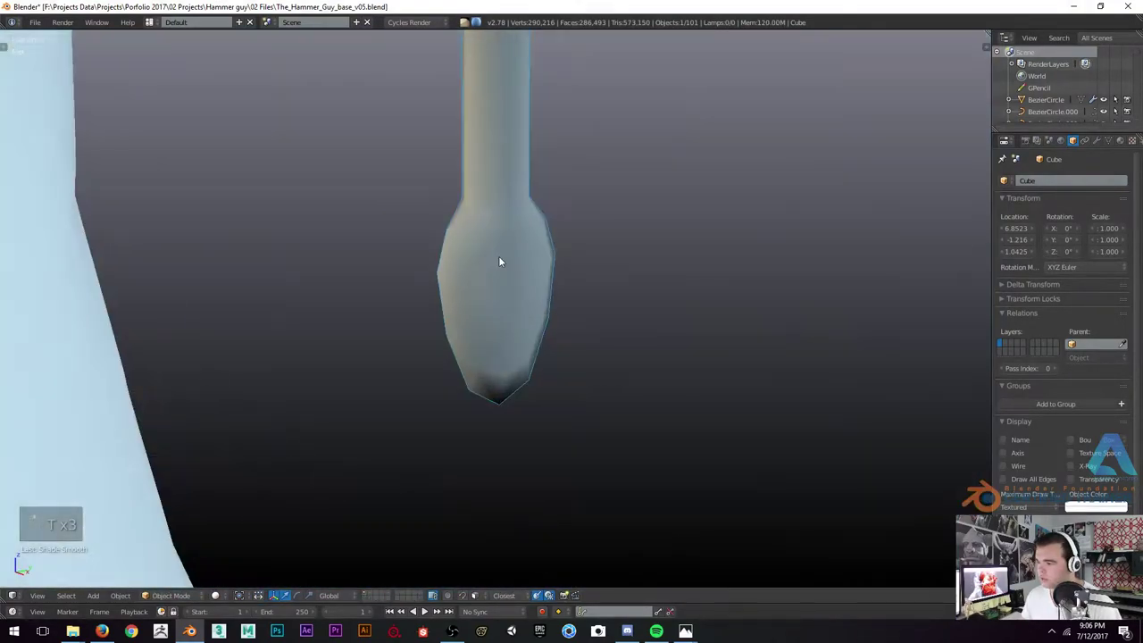
key("Tab")
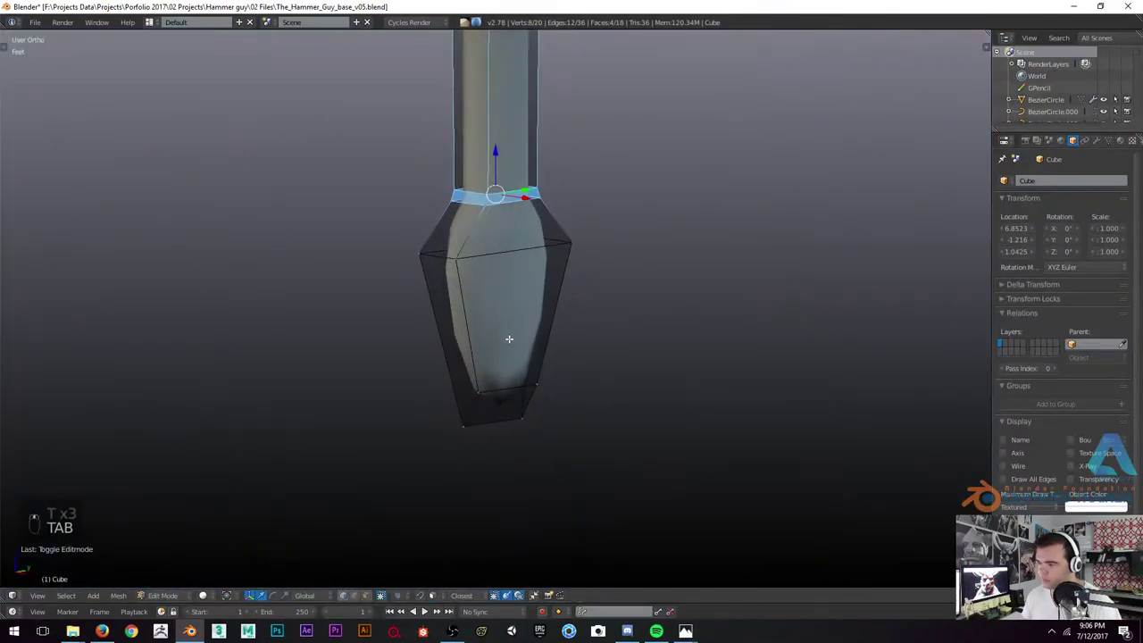
key("ctrl+r")
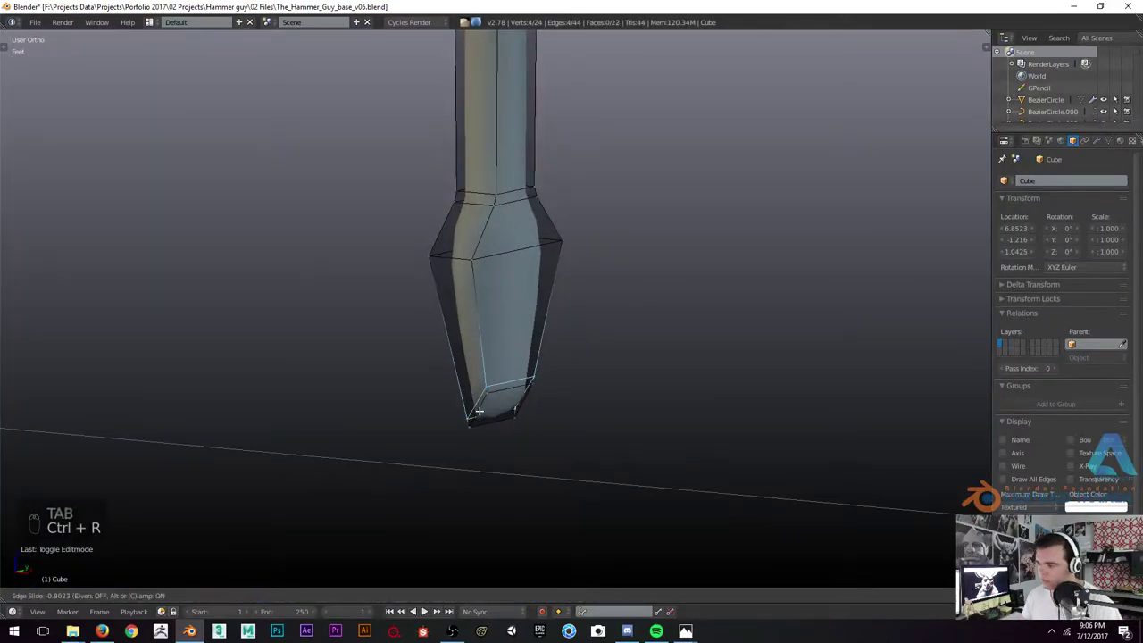
key("Tab")
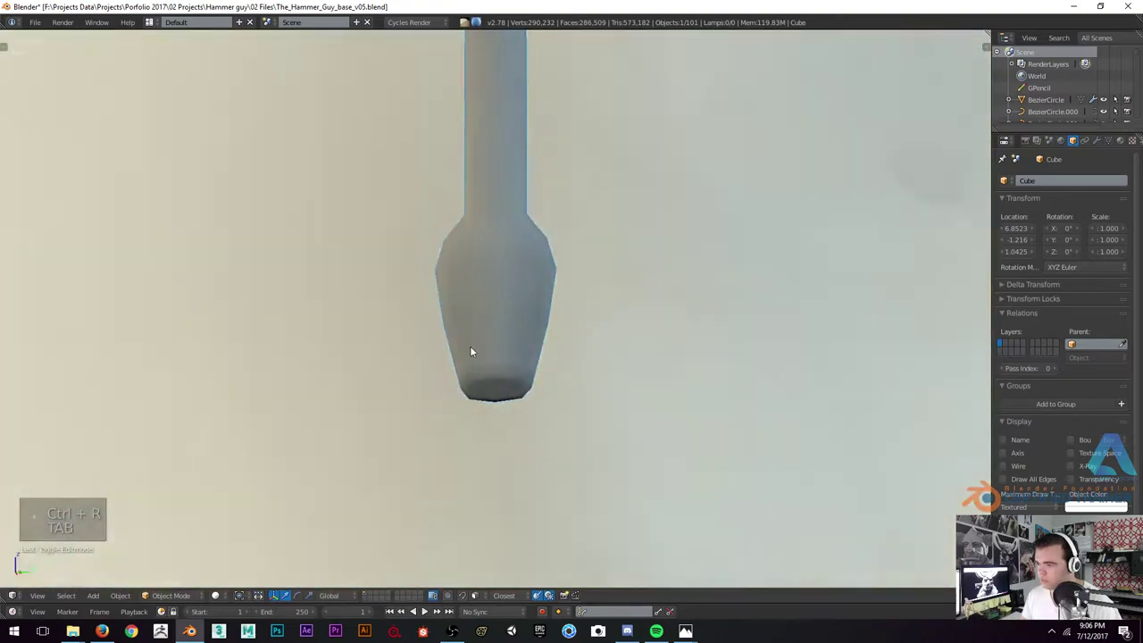
Add supporting edge rings and bevel the blade's widest loop, previewing the result
key("Tab")
key("ctrl+r")
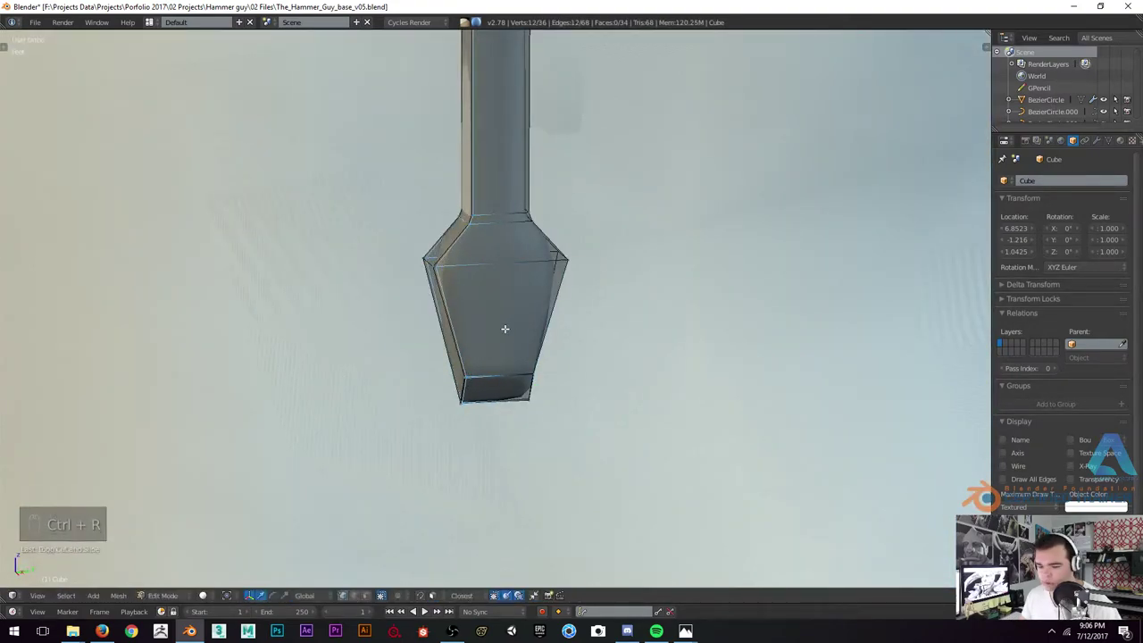
key("ctrl+r")
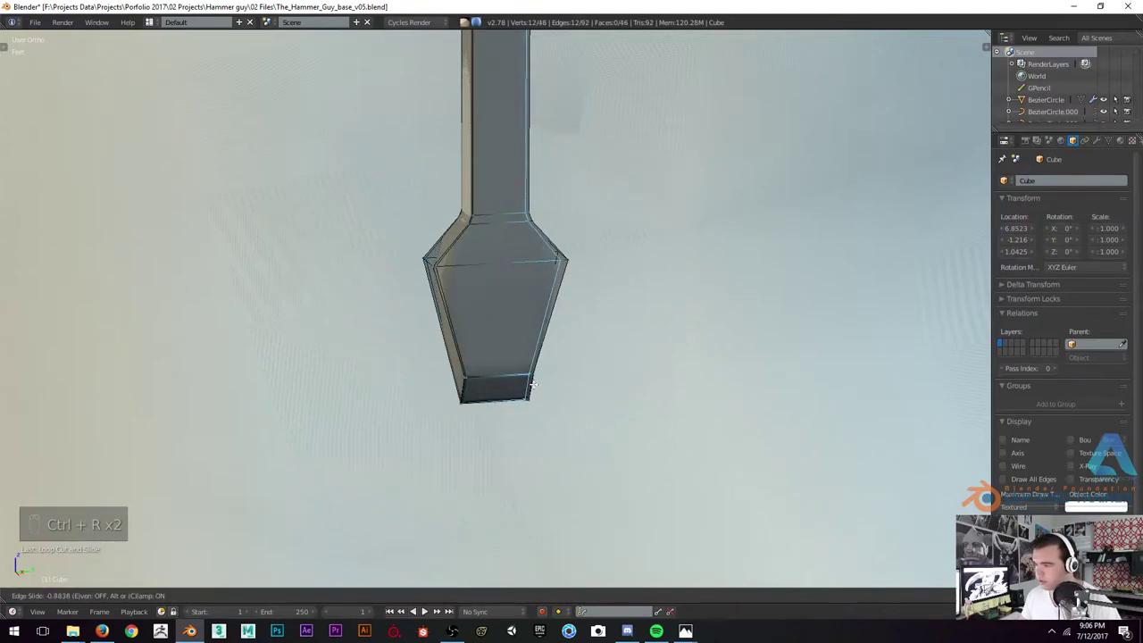
key("Tab")
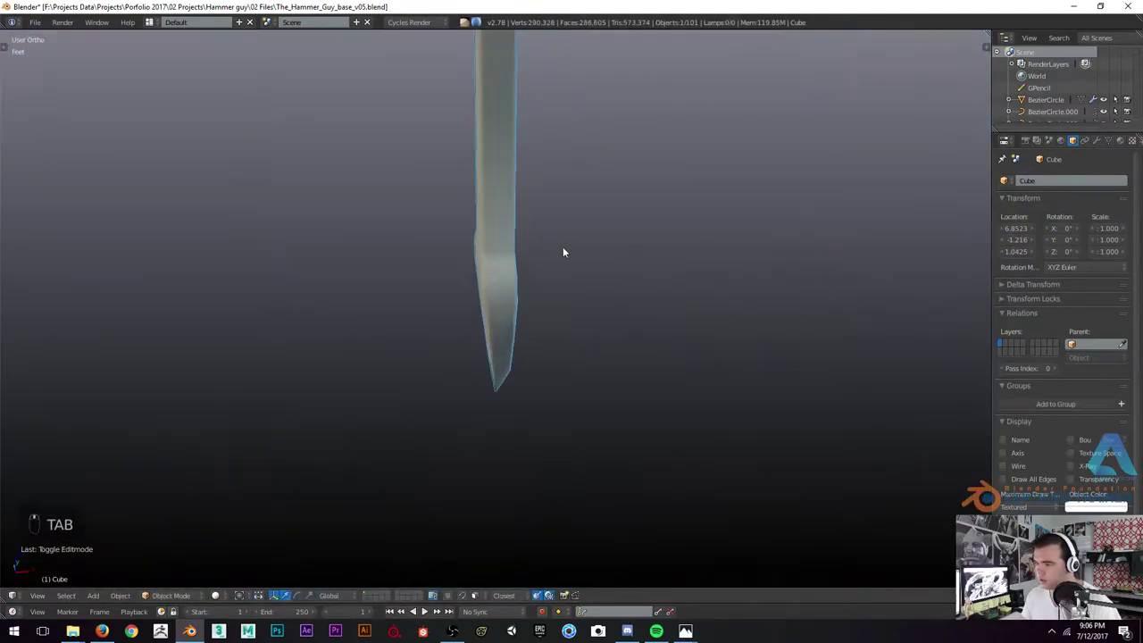
key("Tab")
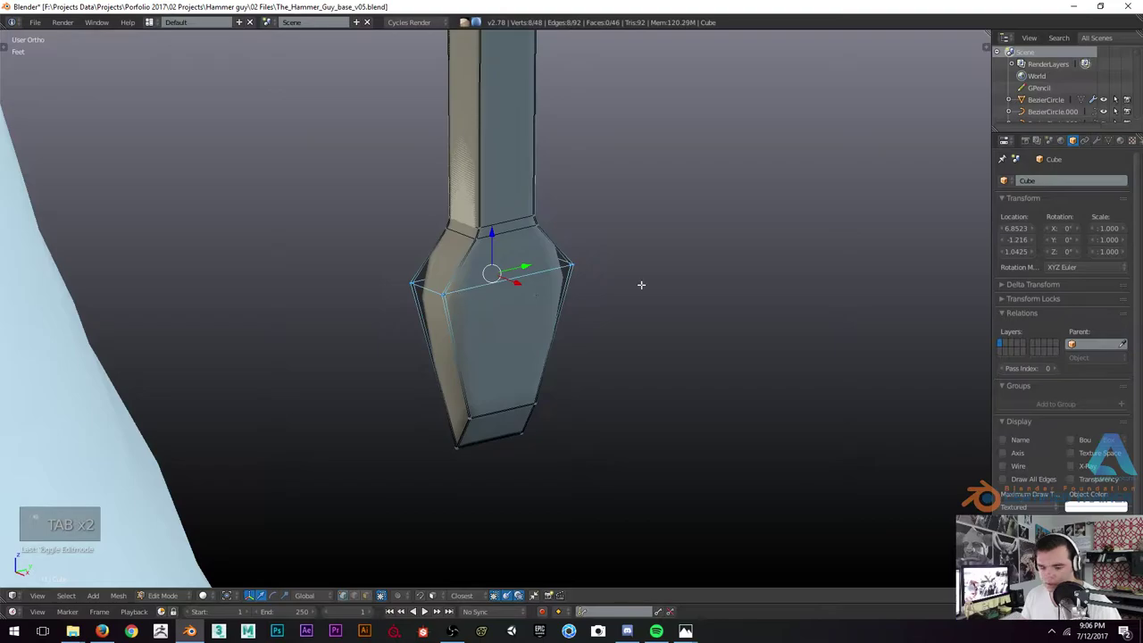
key("ctrl+b")
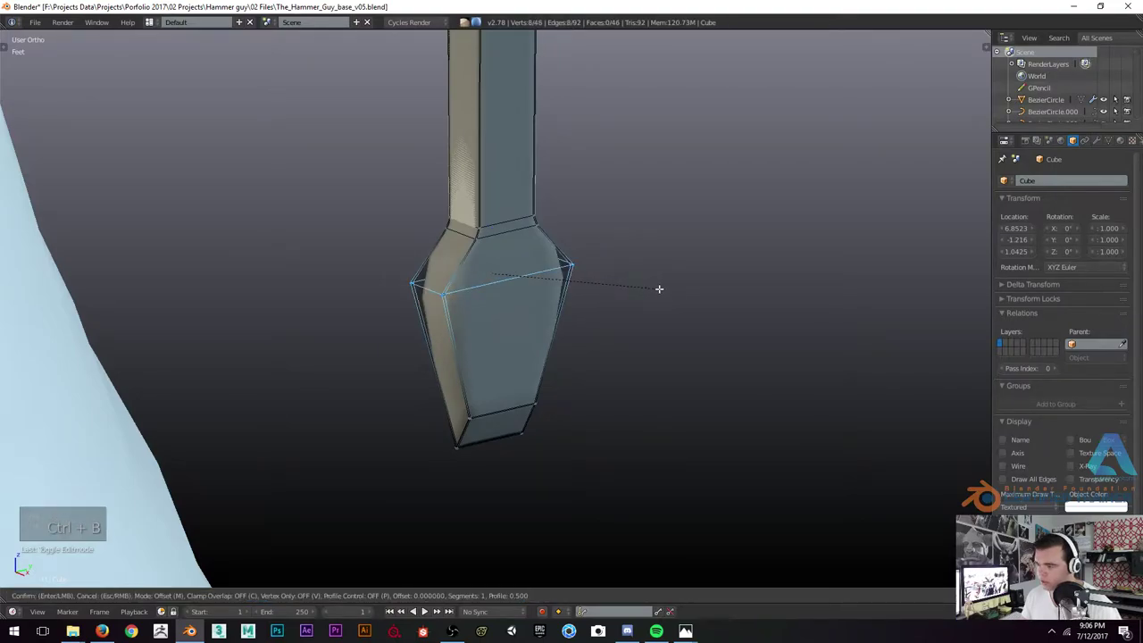
key("Tab")
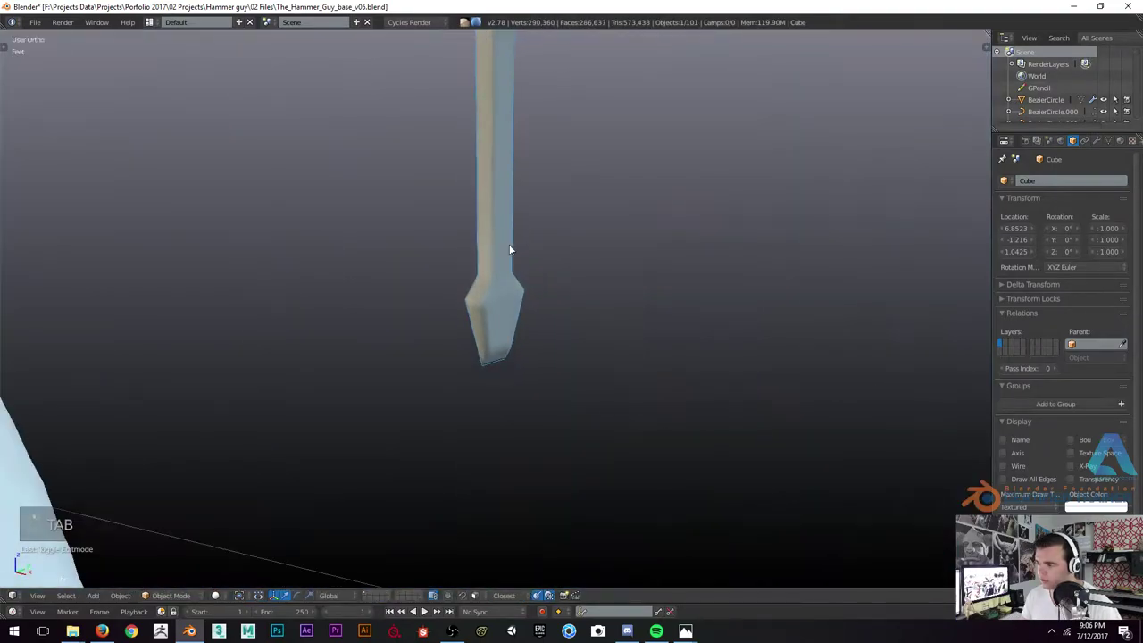
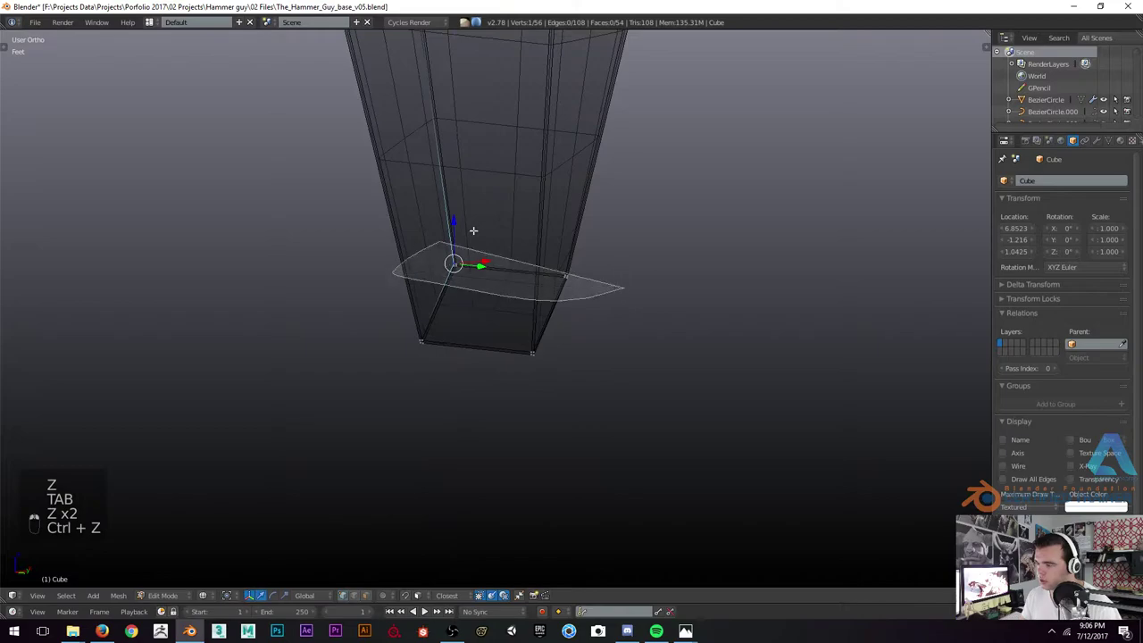
Bevel the blade's lower edges, cut a centre loop down the blade face and refine it
key("z")
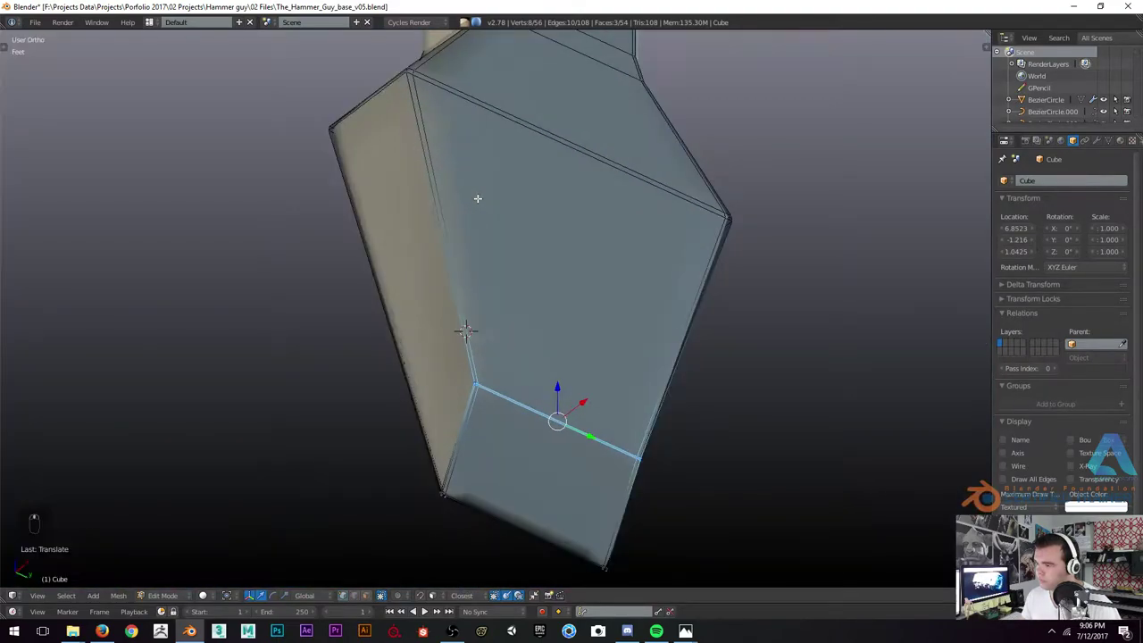
key("ctrl+r")
key("ctrl+b")
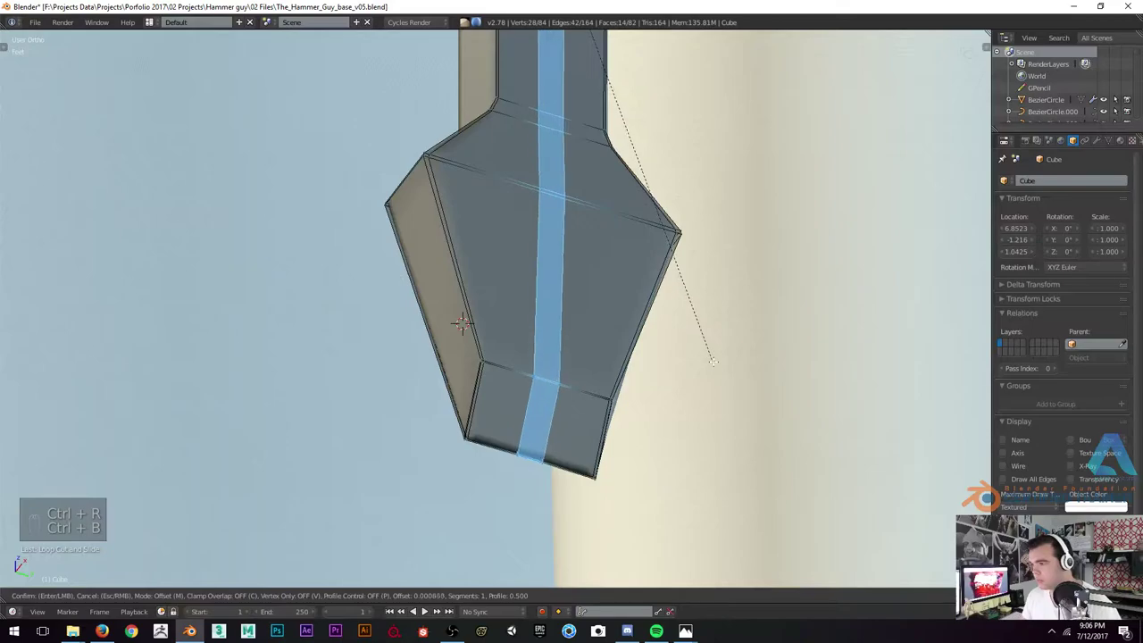
key("g")
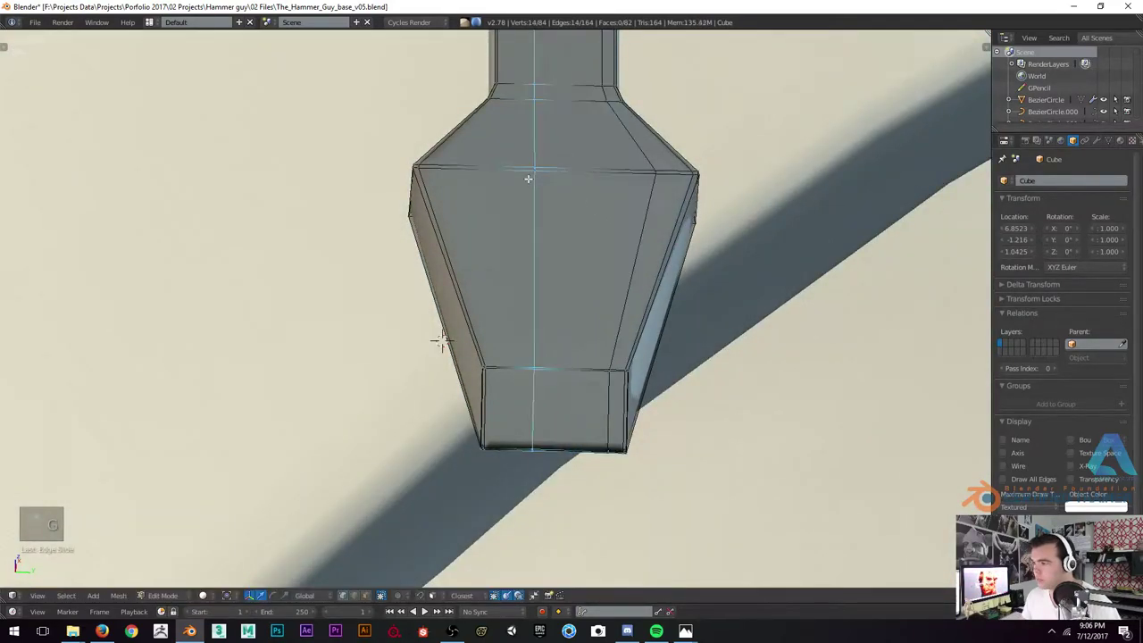
key("g")
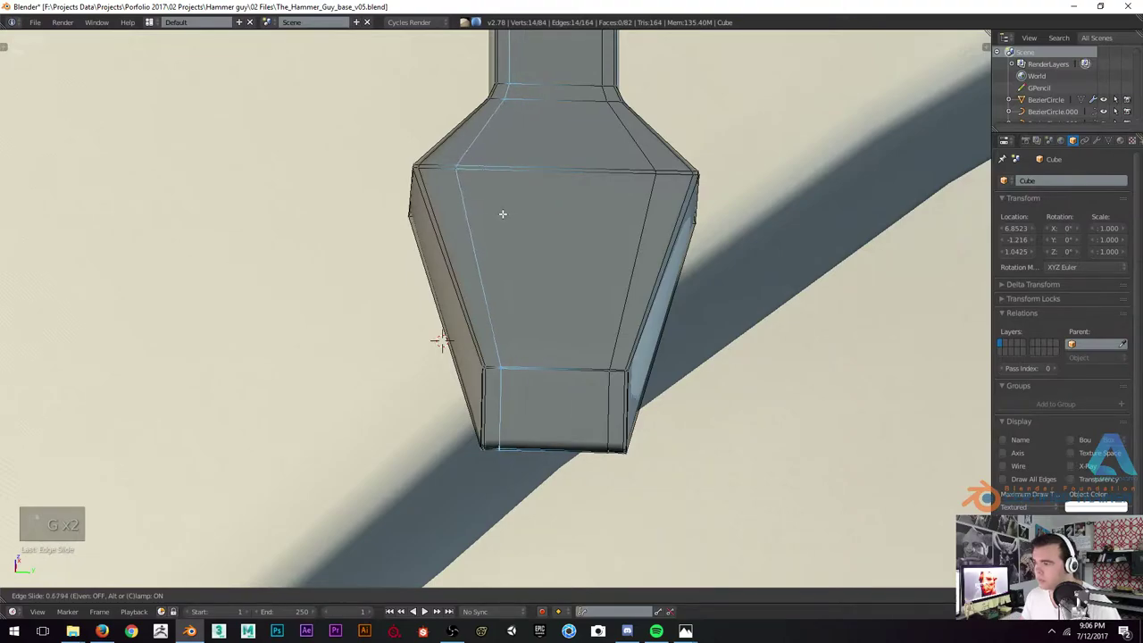
key("Tab")
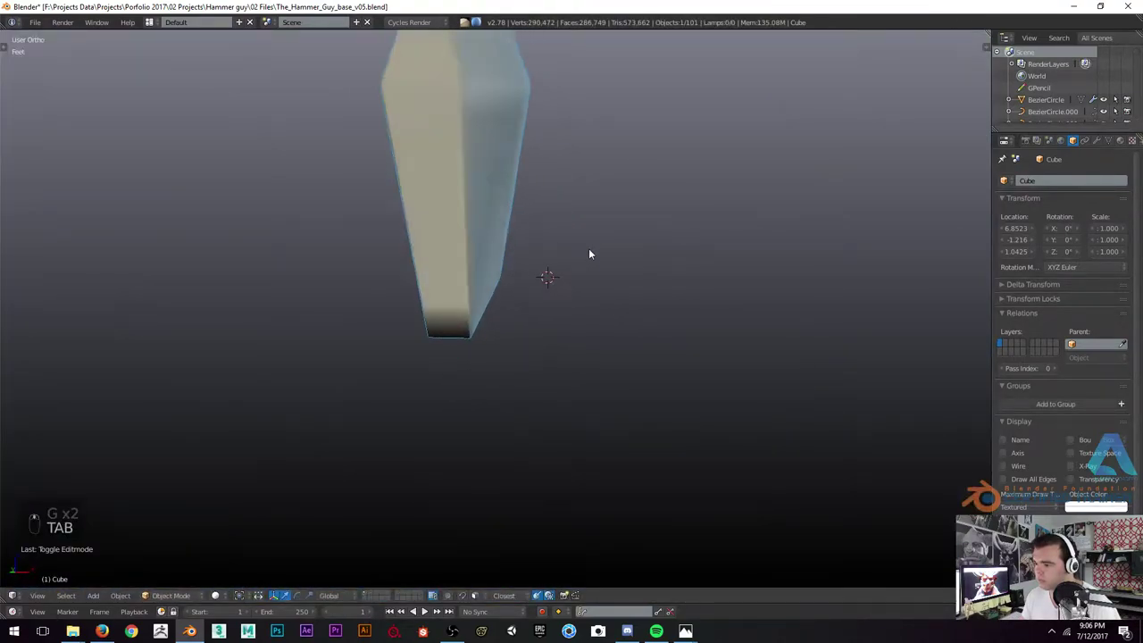
key("Tab")
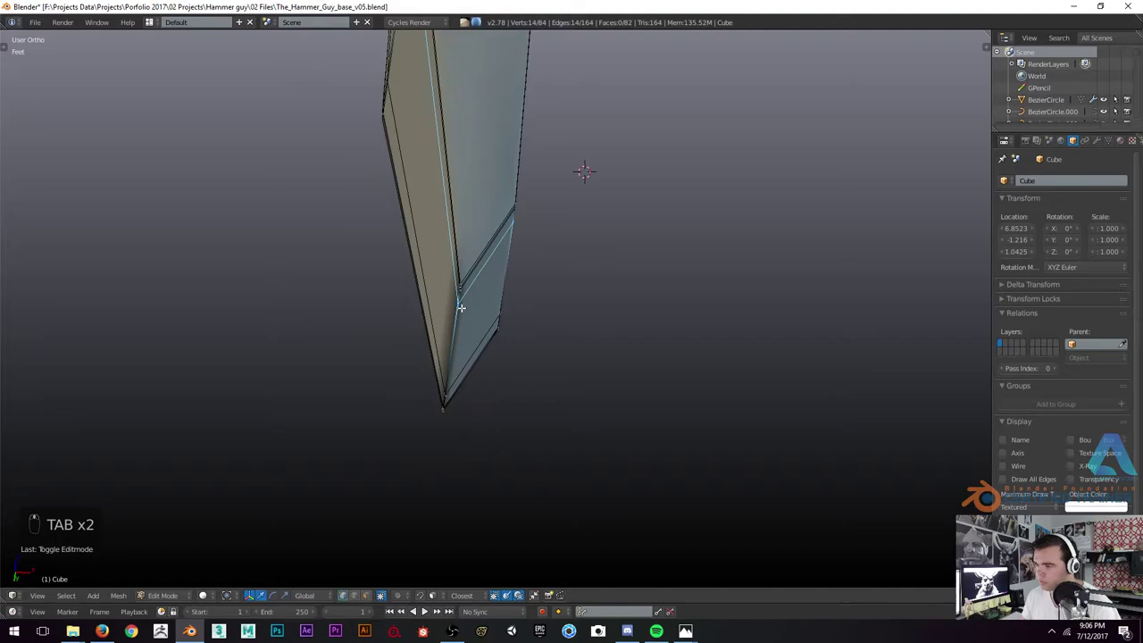
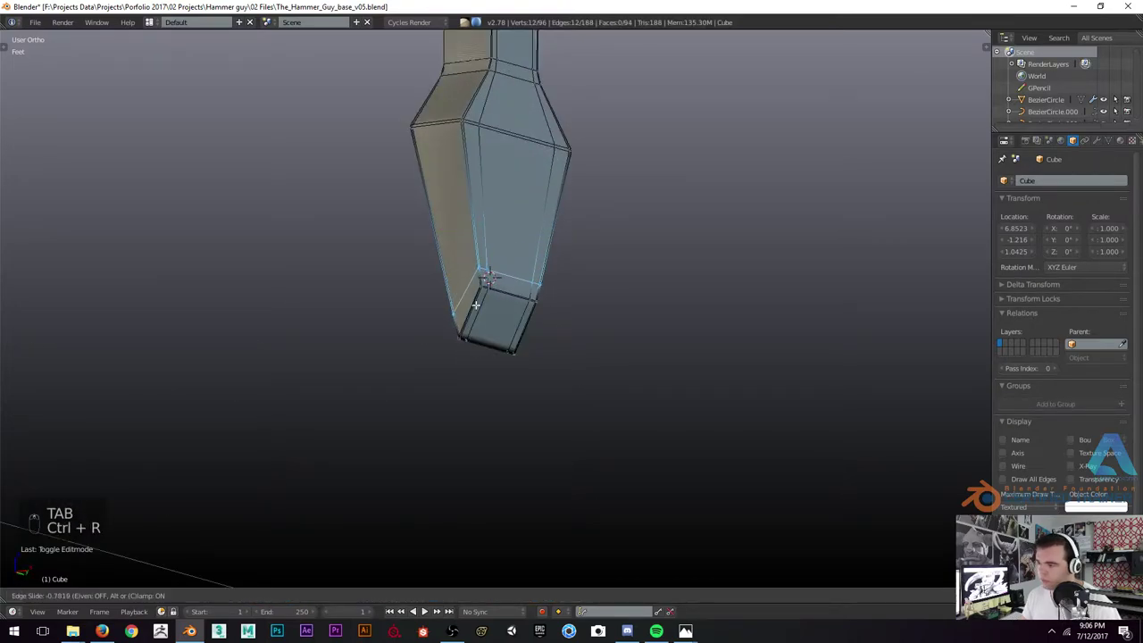
key("Tab")
key("a")
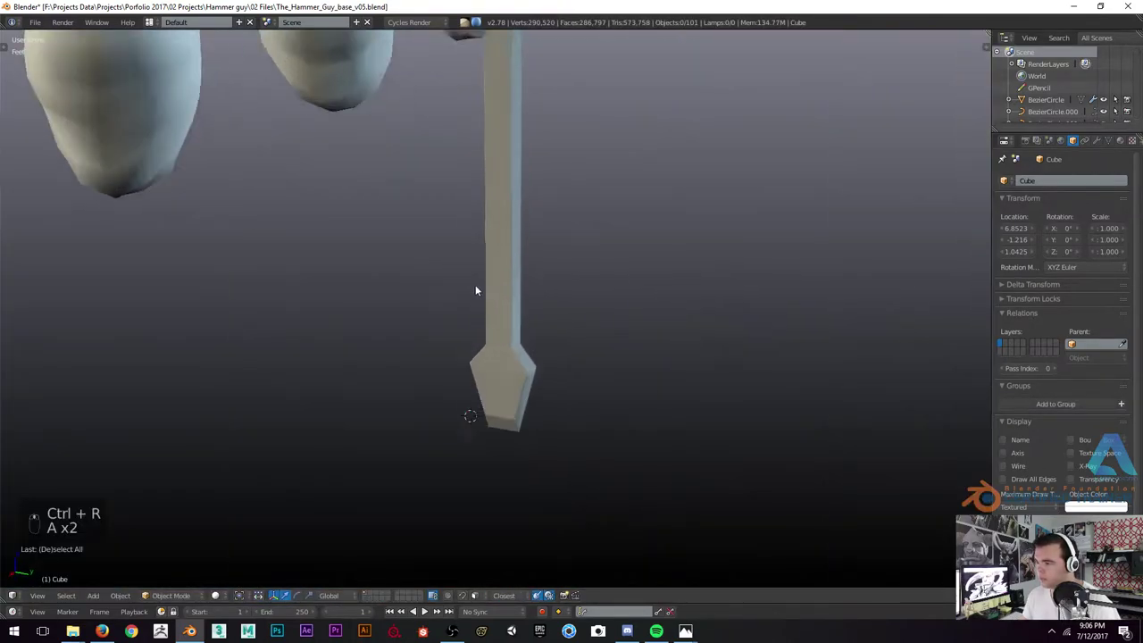
key("Tab")
Add three edge loops up the shaft toward the handle and preview the completed screwdriver
key("s")
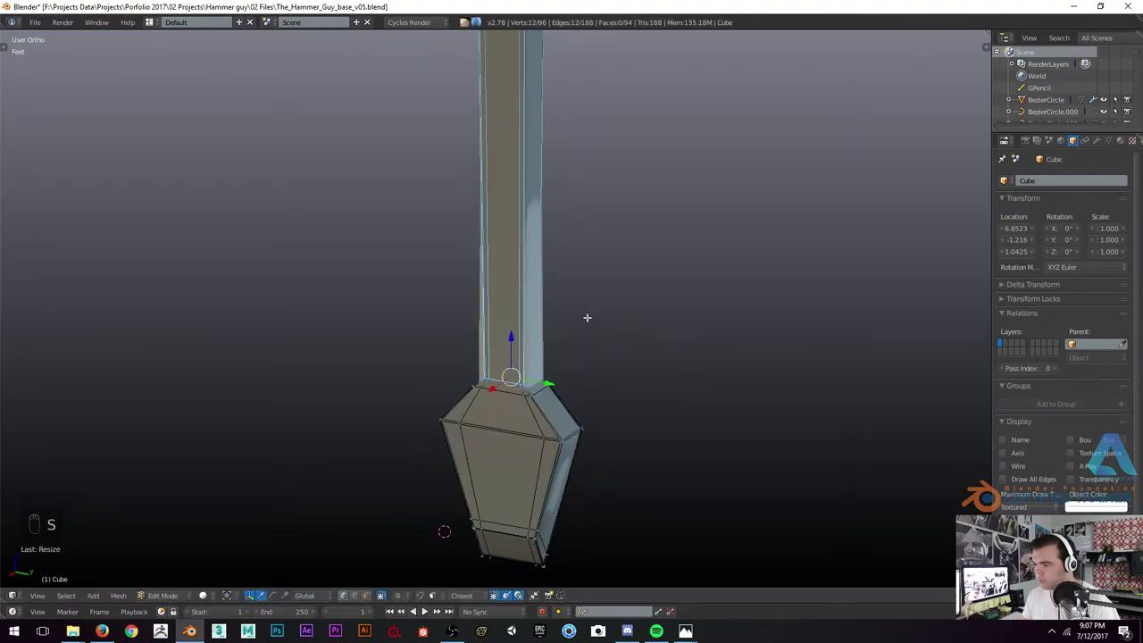
key("ctrl+r")
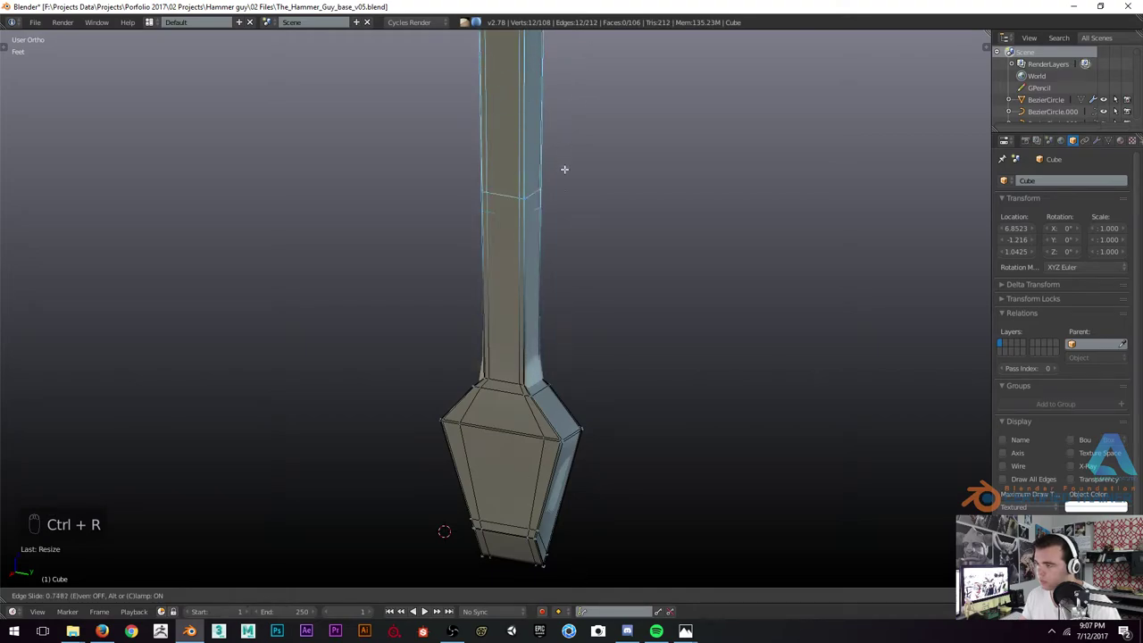
key("Tab")
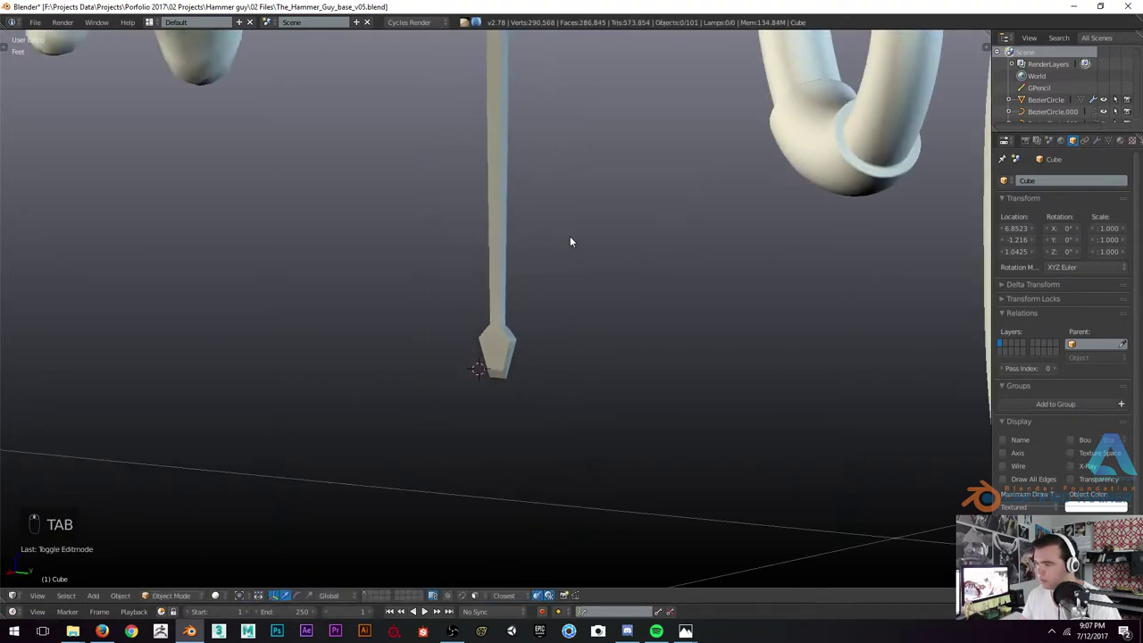
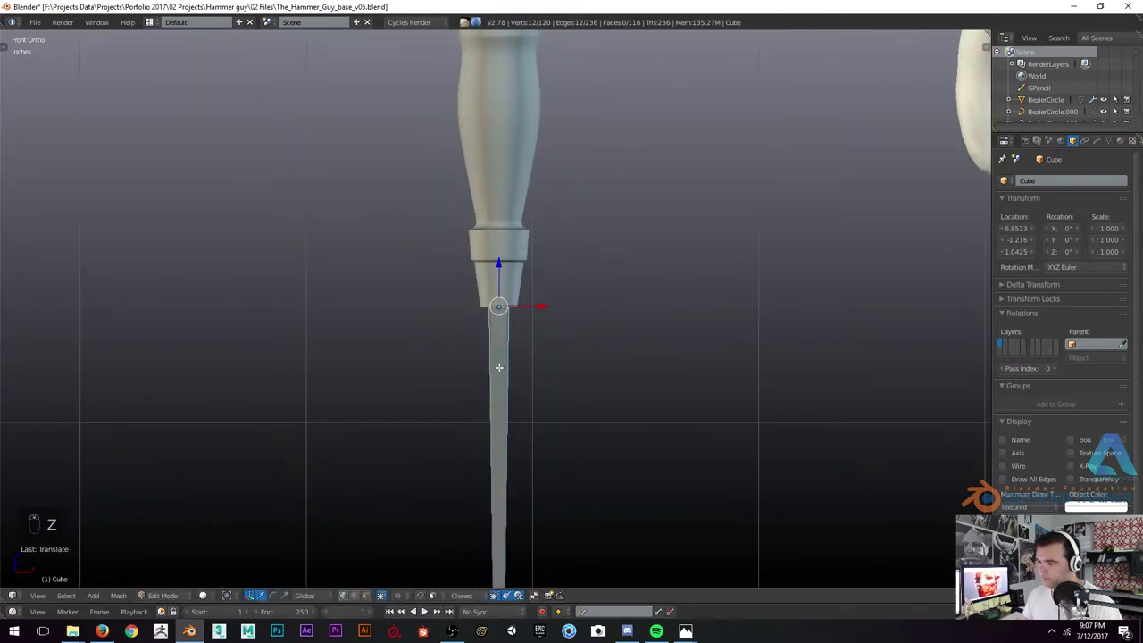
key("ctrl+r")
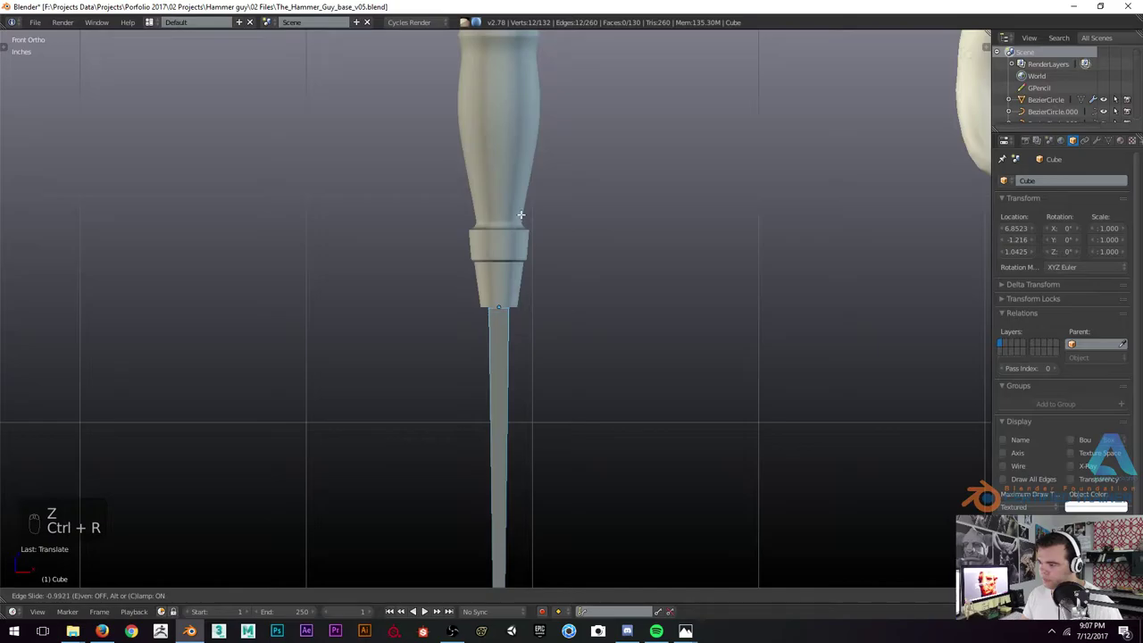
key("Tab")
Inspect the screwdriver in wireframe, then parent the shaft to the handle with Ctrl+P
key("a")
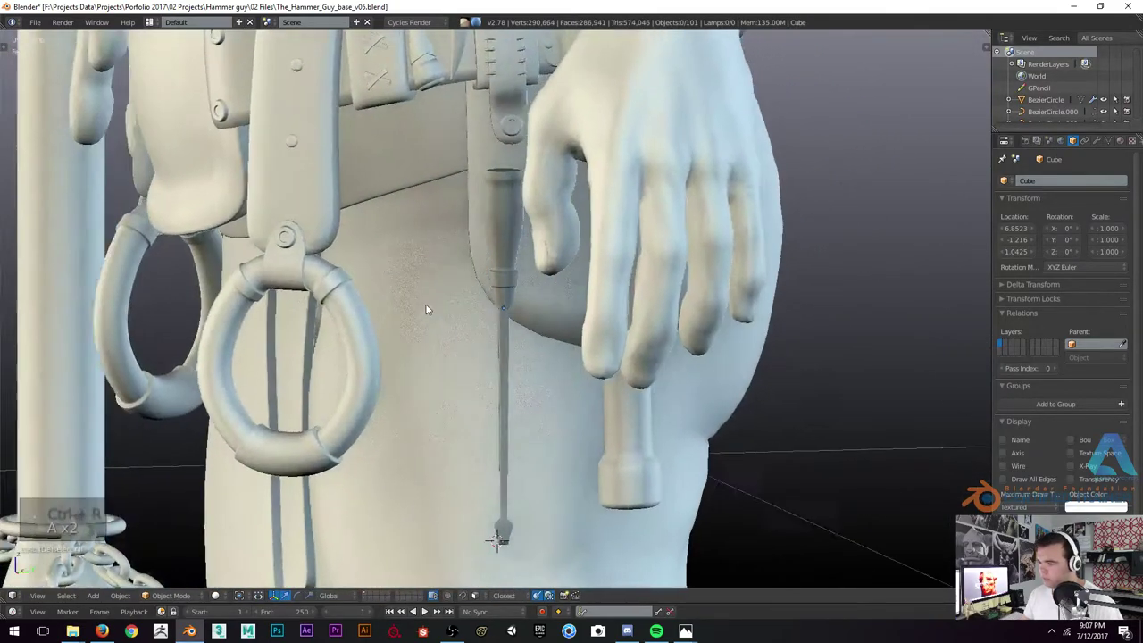
key("z")
key("z")
key("z")
key("z")
key("z")
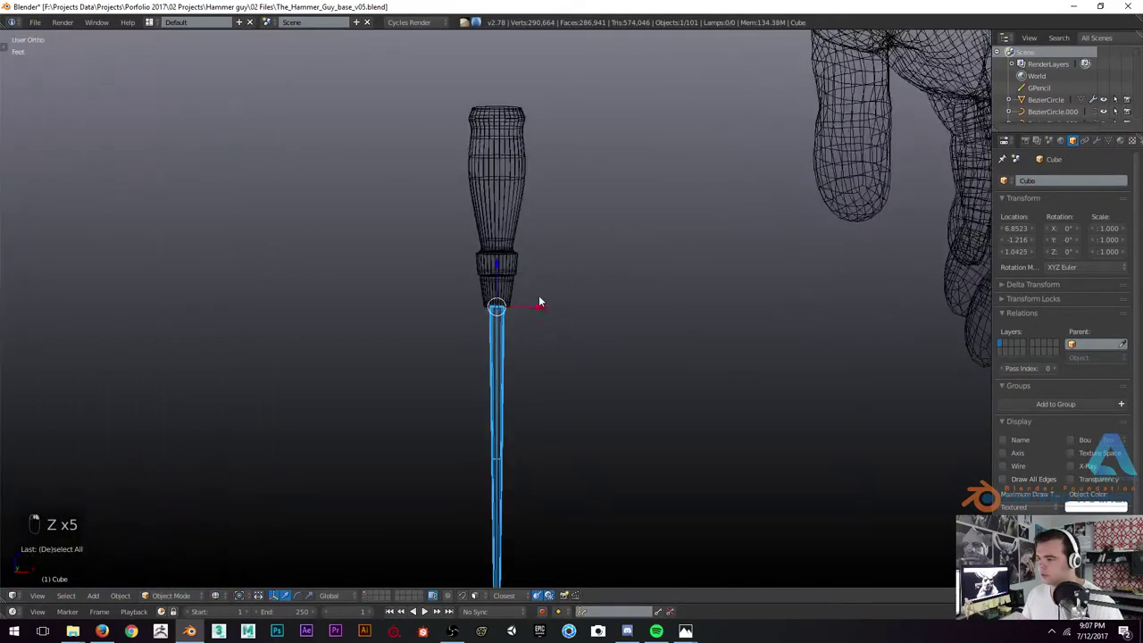
key("z")
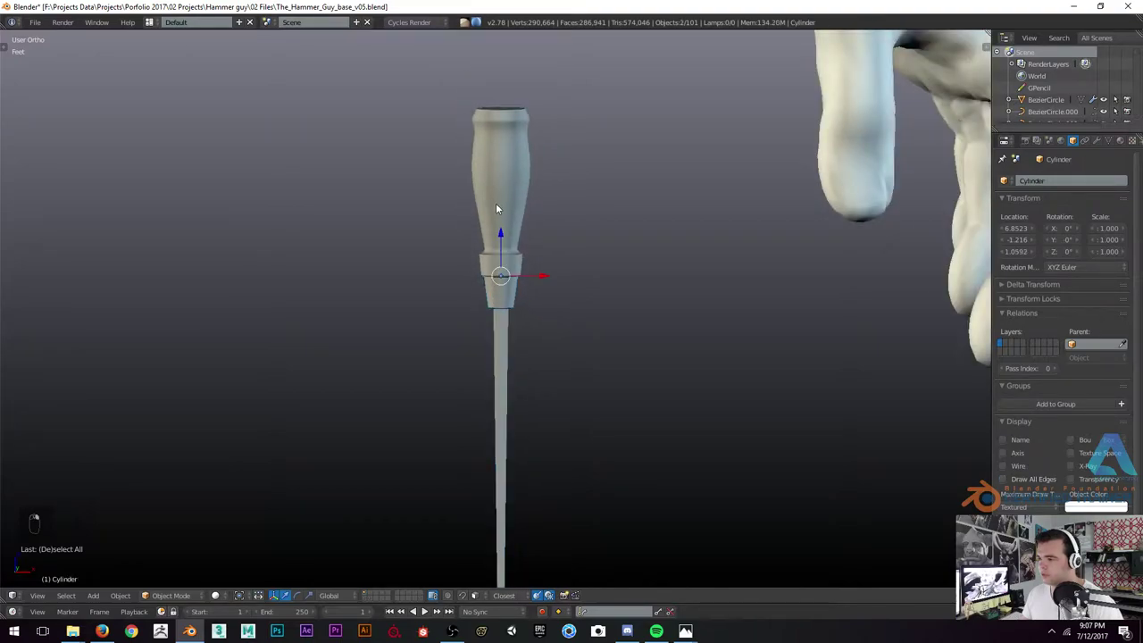
key("ctrl+p")
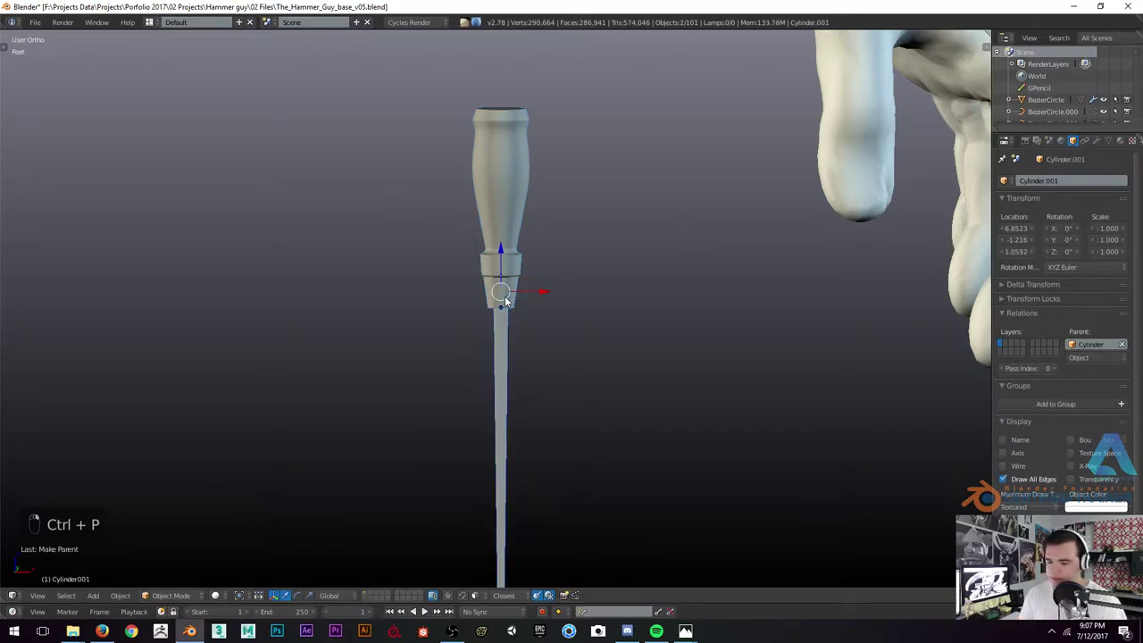
left_click_drag(506, 300, 474, 195)
key("ctrl+p")
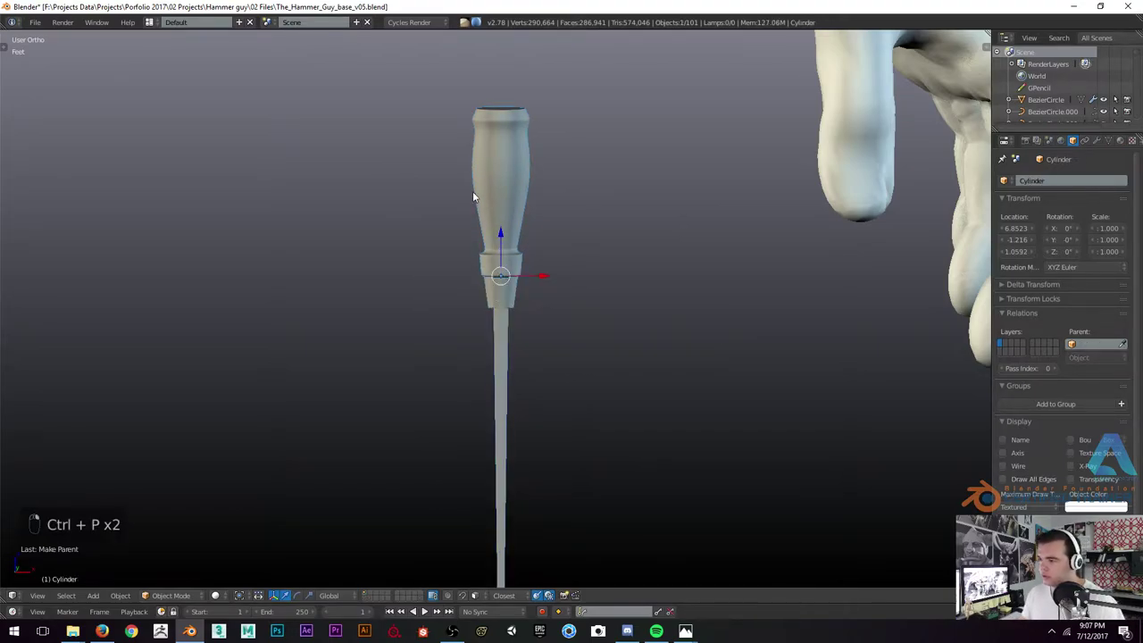
Frame the screwdriver beside the hammer and parent the tip cube to the shaft
key("g")
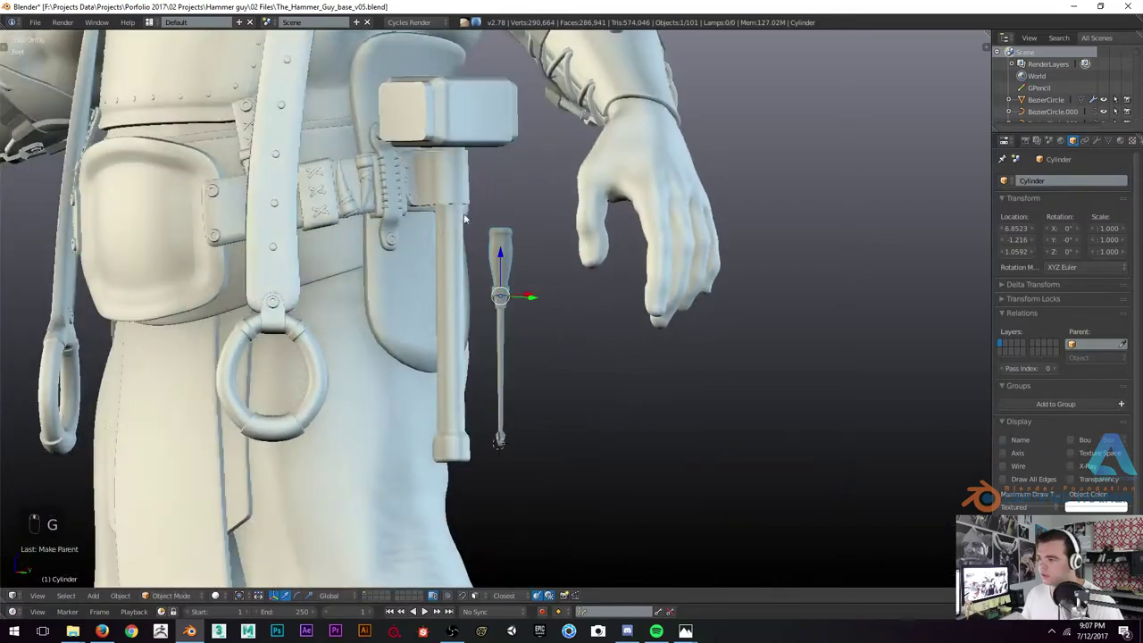
key("KP_1")
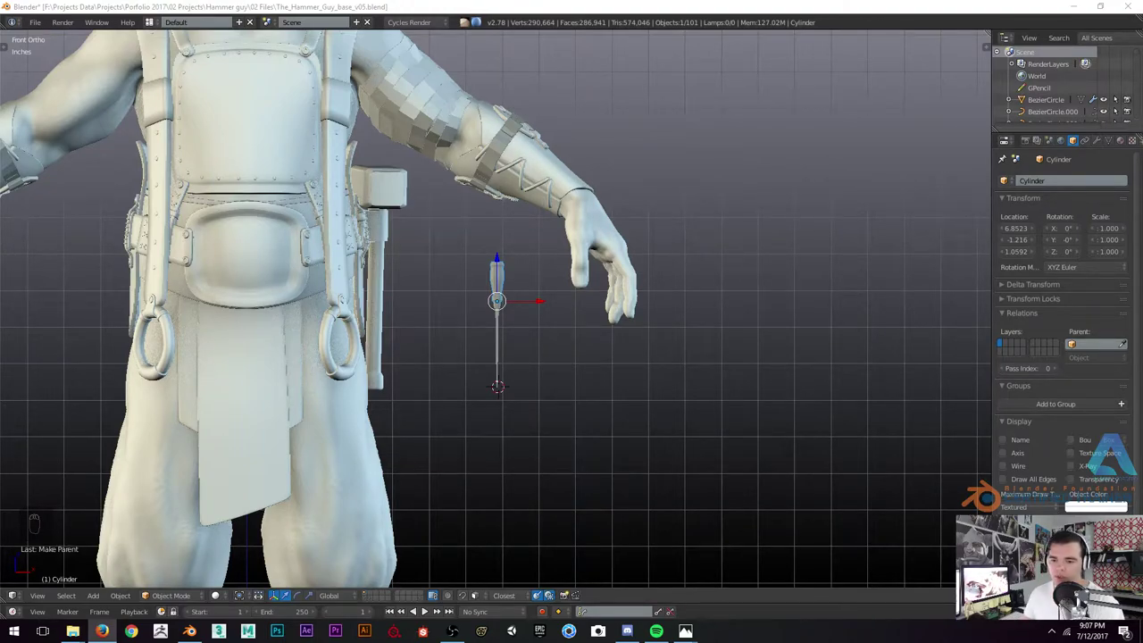
left_click_drag(519, 247, 518, 311)
left_click_drag(517, 311, 502, 254)
key("z")
key("z")
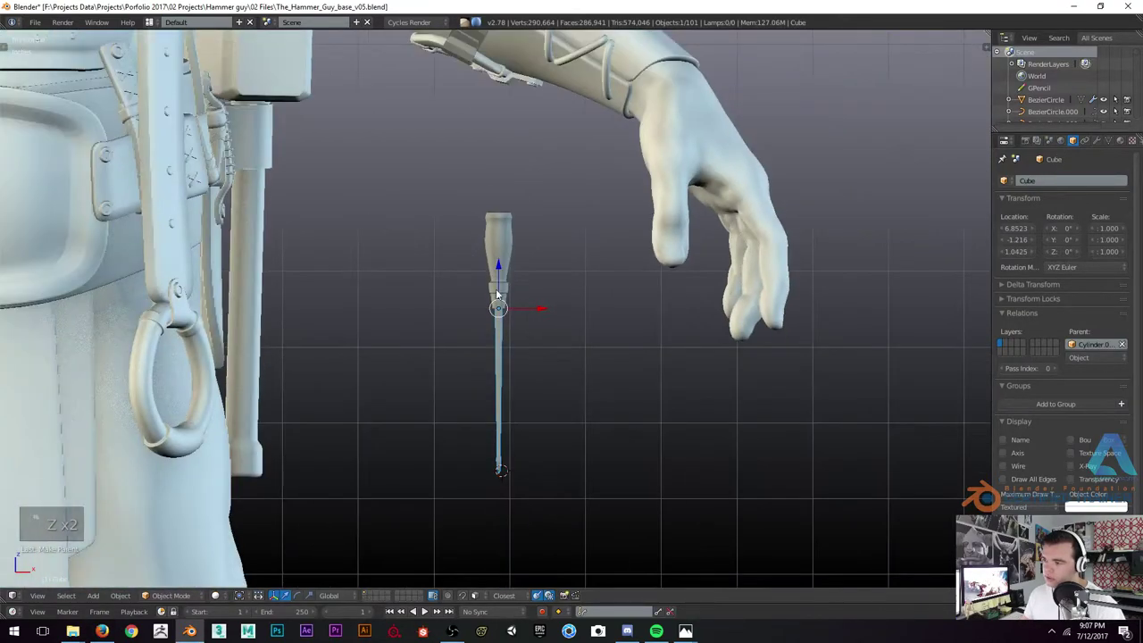
Show the tools panel, leave the rendered preview and reframe the scene from the front
key("t")
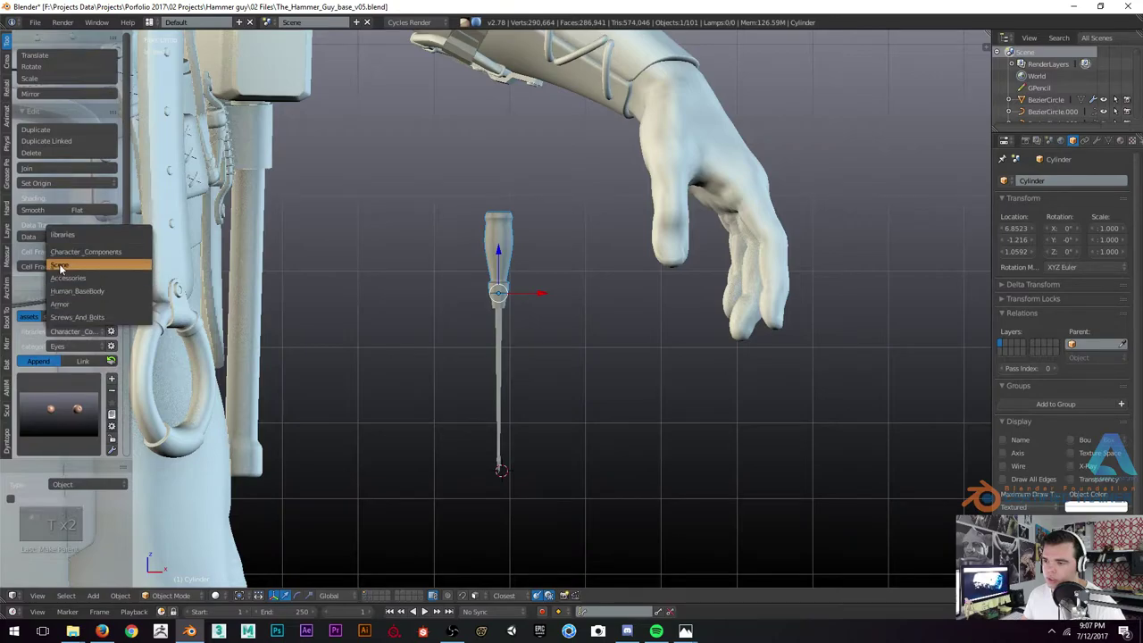
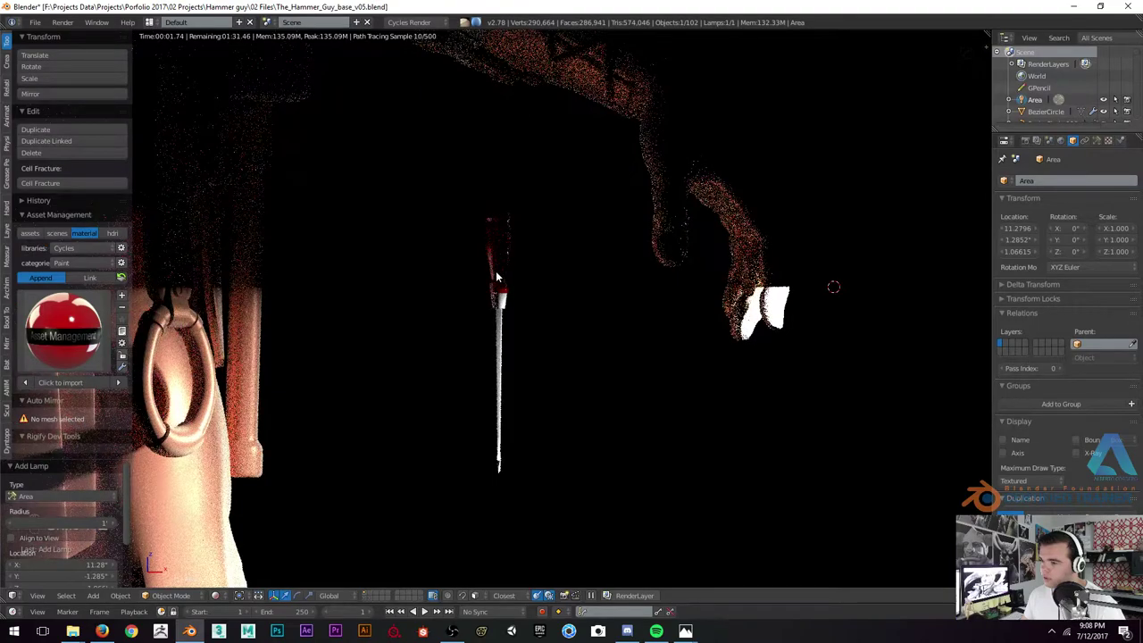
key("x")
key("z")
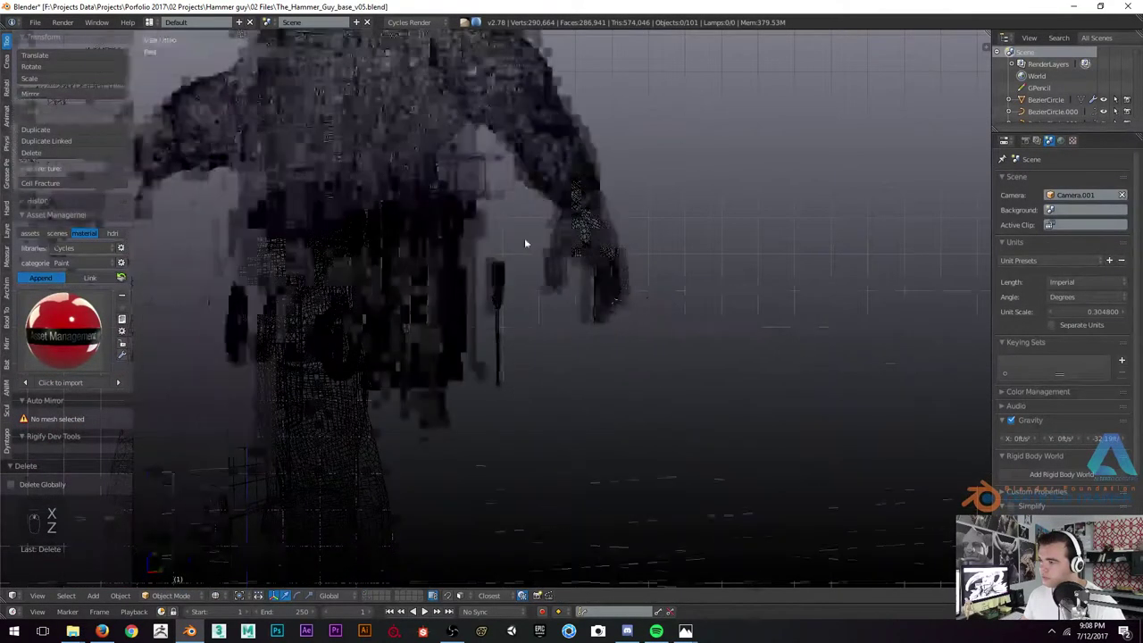
left_click_drag(792, 250, 762, 237)
key("KP_1")
Add a plane, rotate, move and scale it beside the screwdriver as an emission light, and start the rendered preview
key("shift+a")
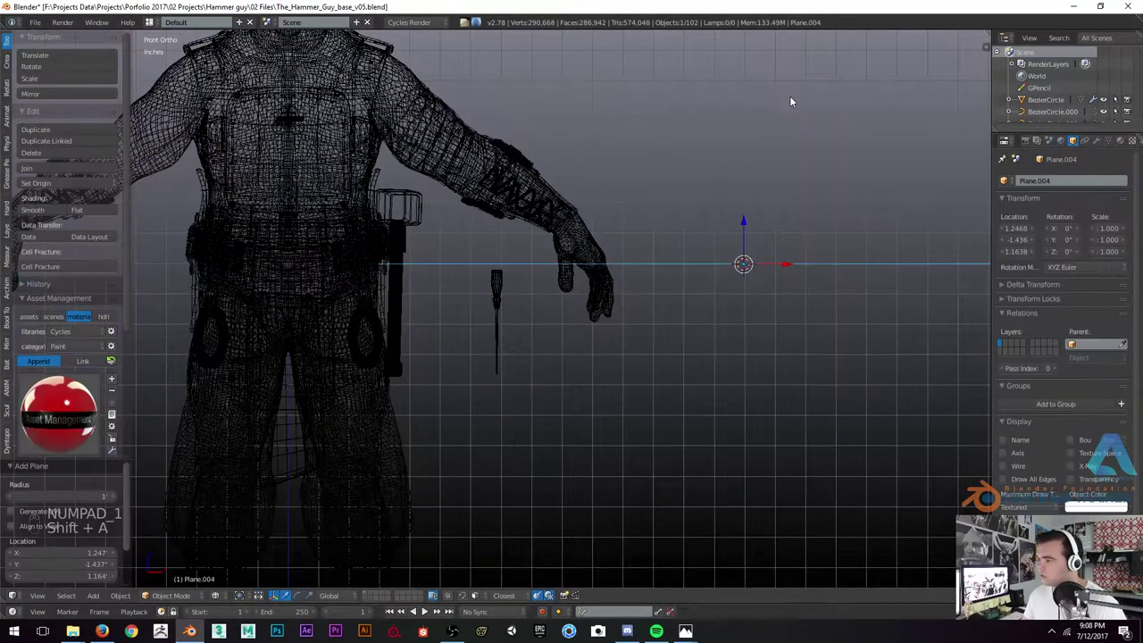
key("r")
key("g")
key("s")
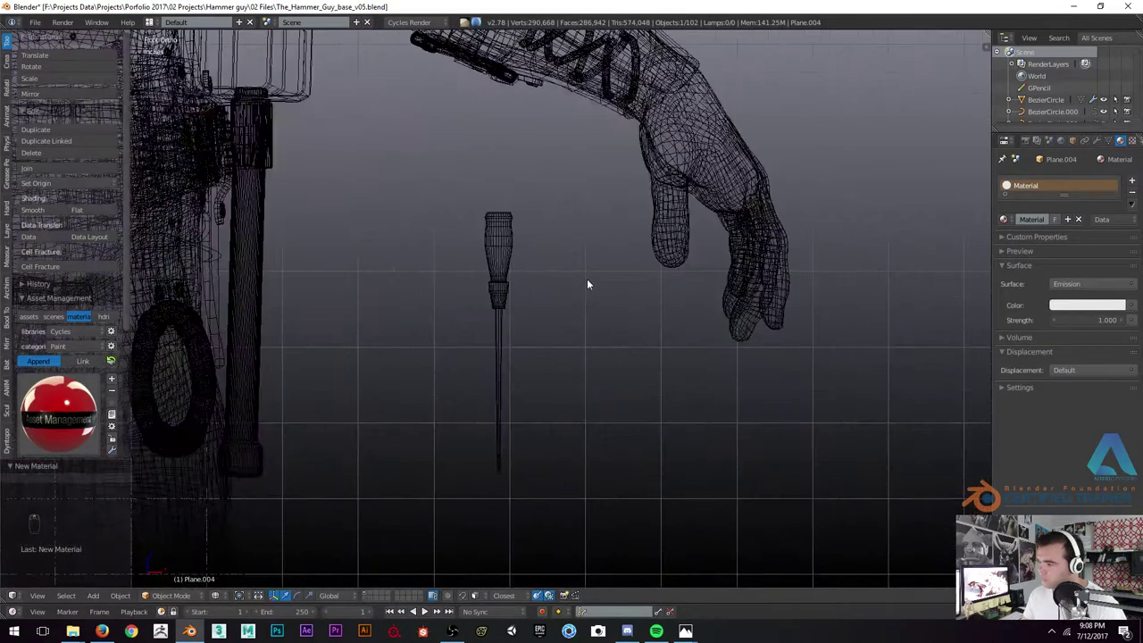
key("shift+z")
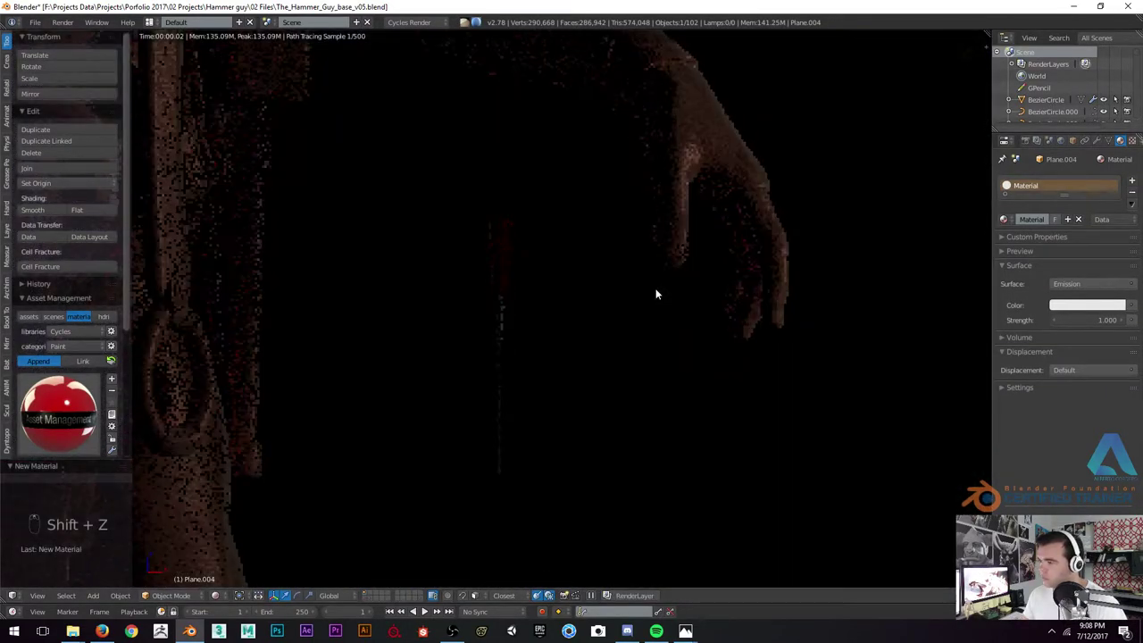
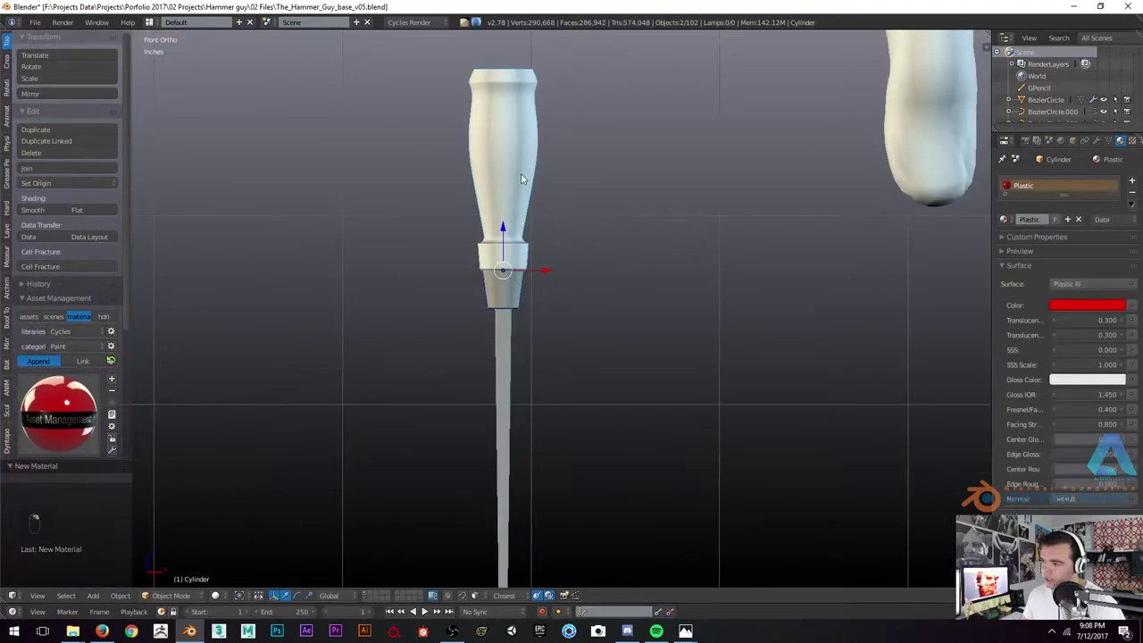
Link the red plastic material to the handle's base collar and switch to Rendered shading
key("ctrl+l")
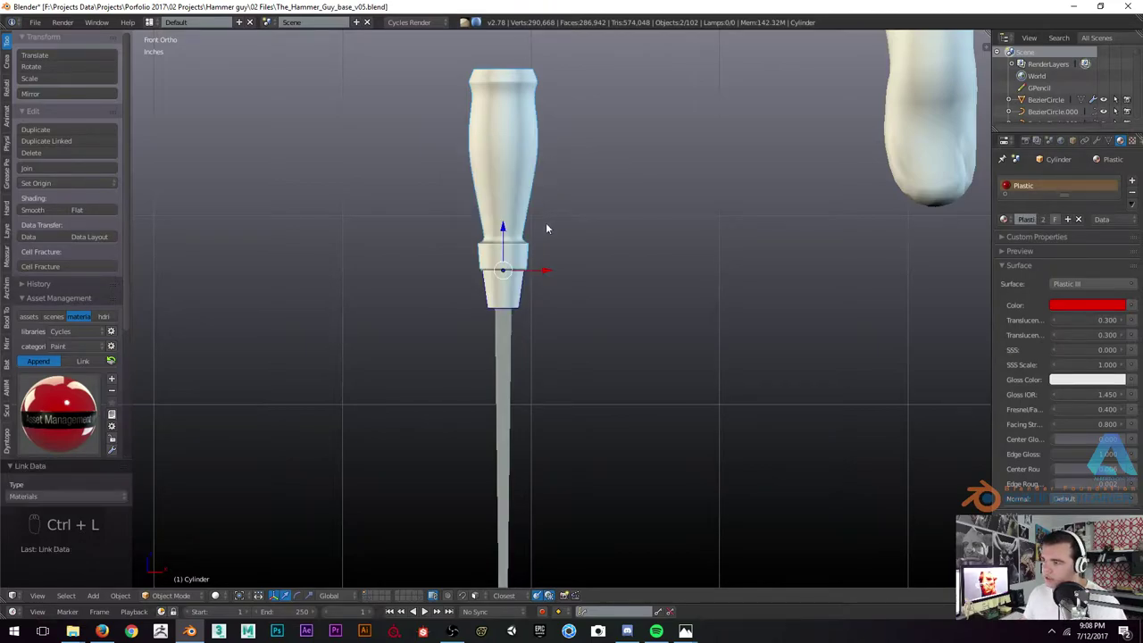
key("shift+z")
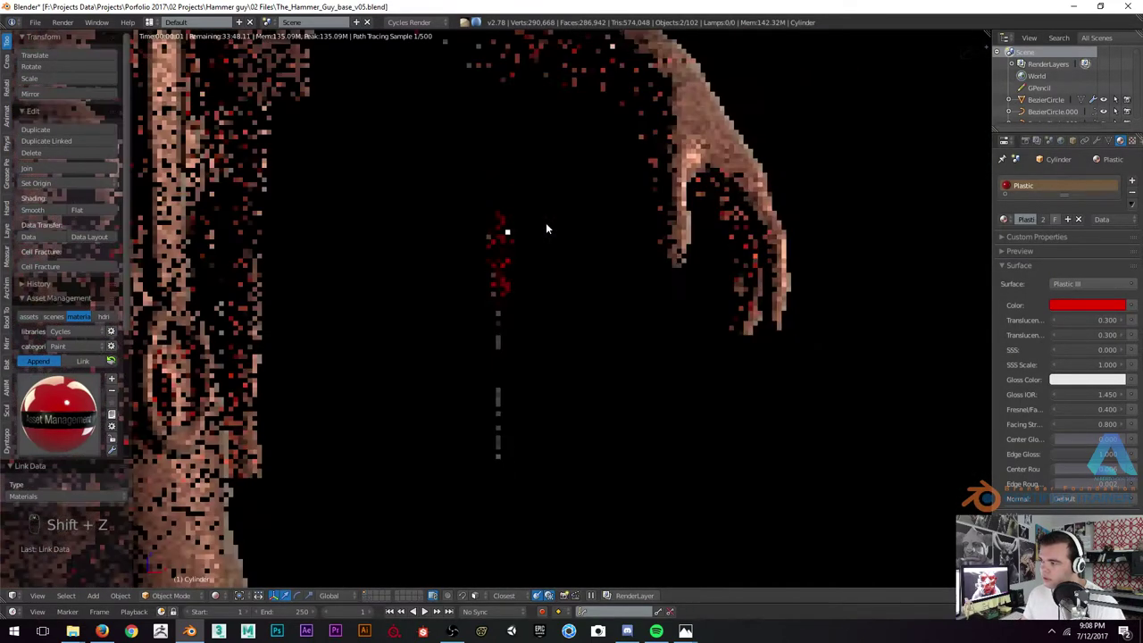
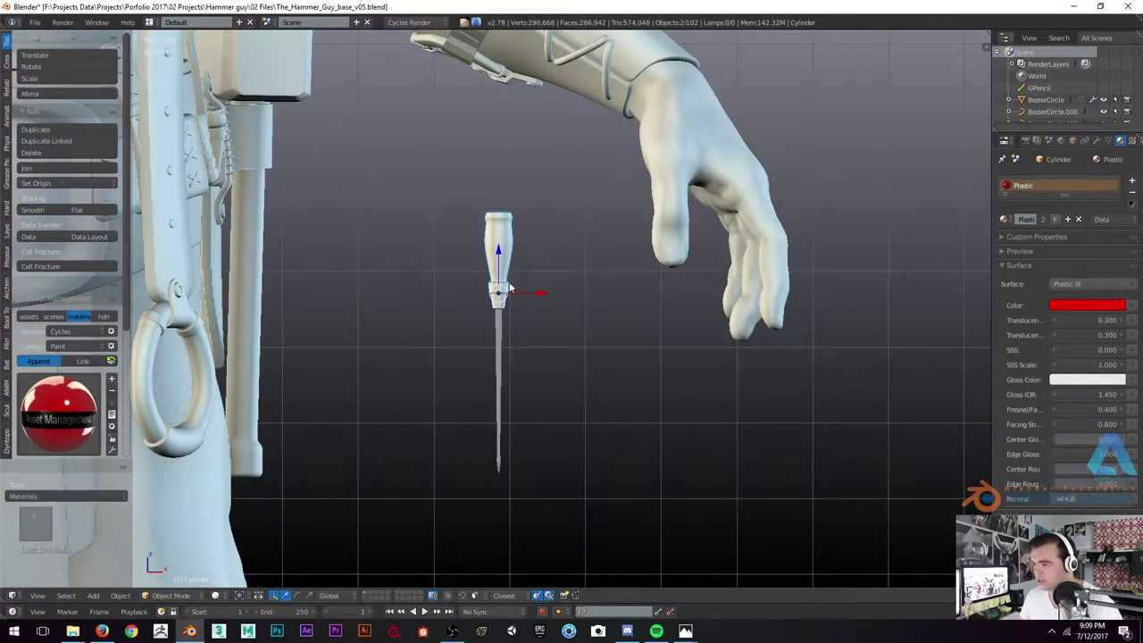
key("z")
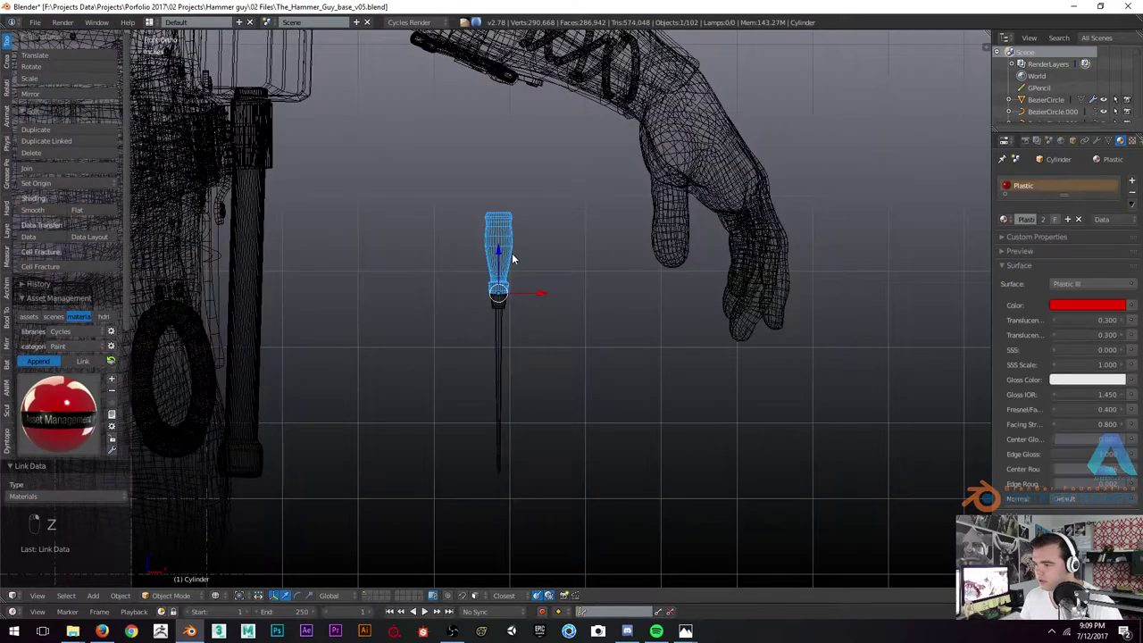
key("g")
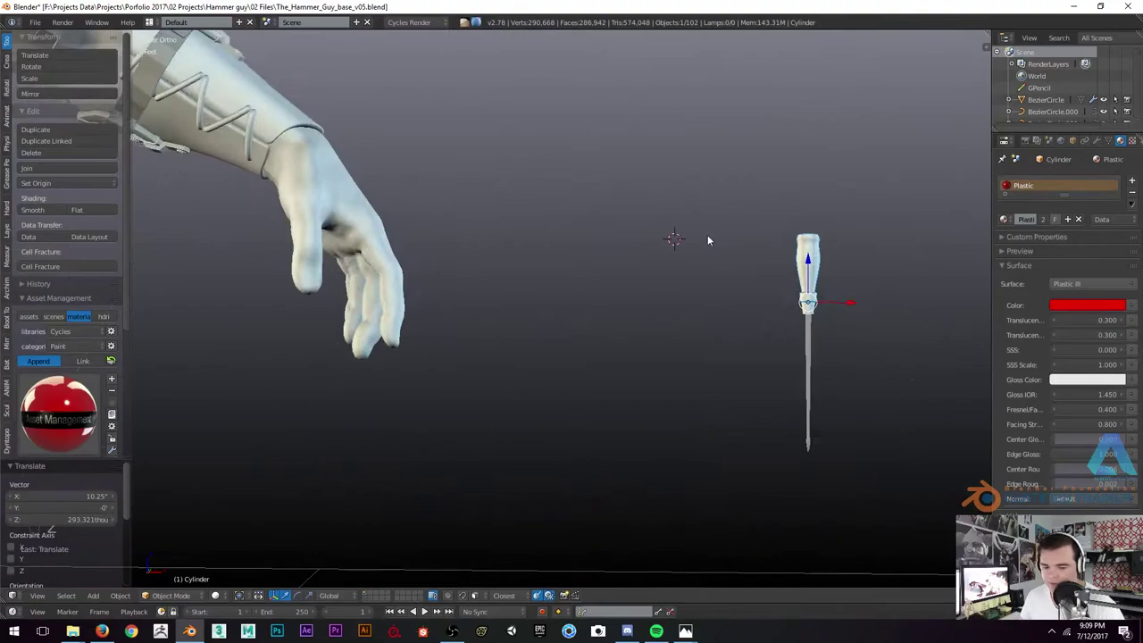
key("r")
key("r")
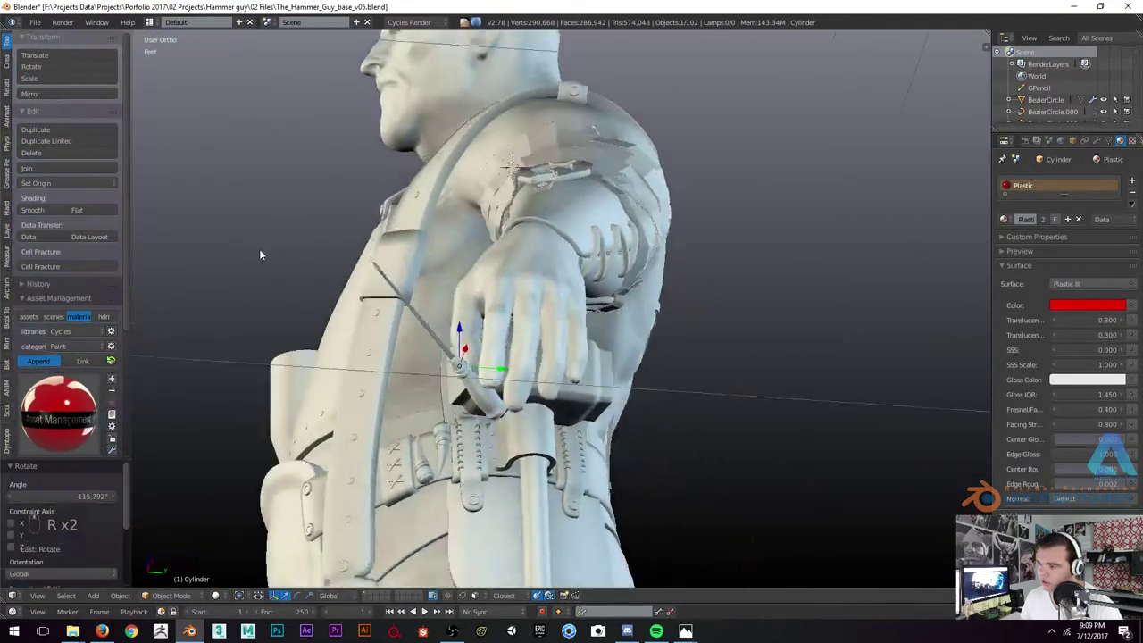
key("r")
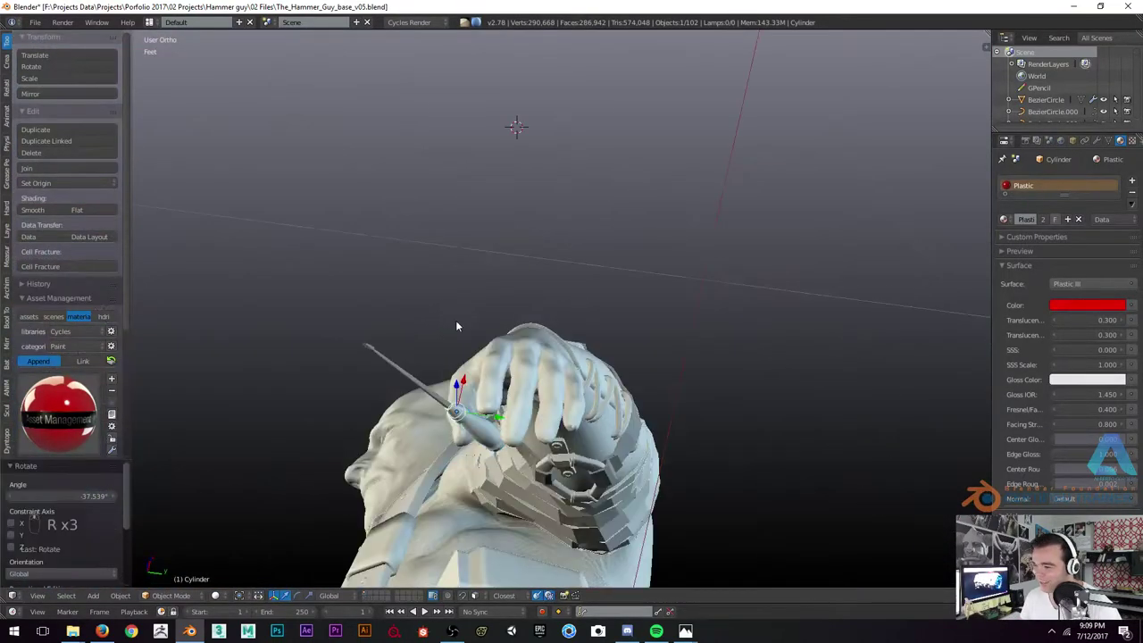
key("r")
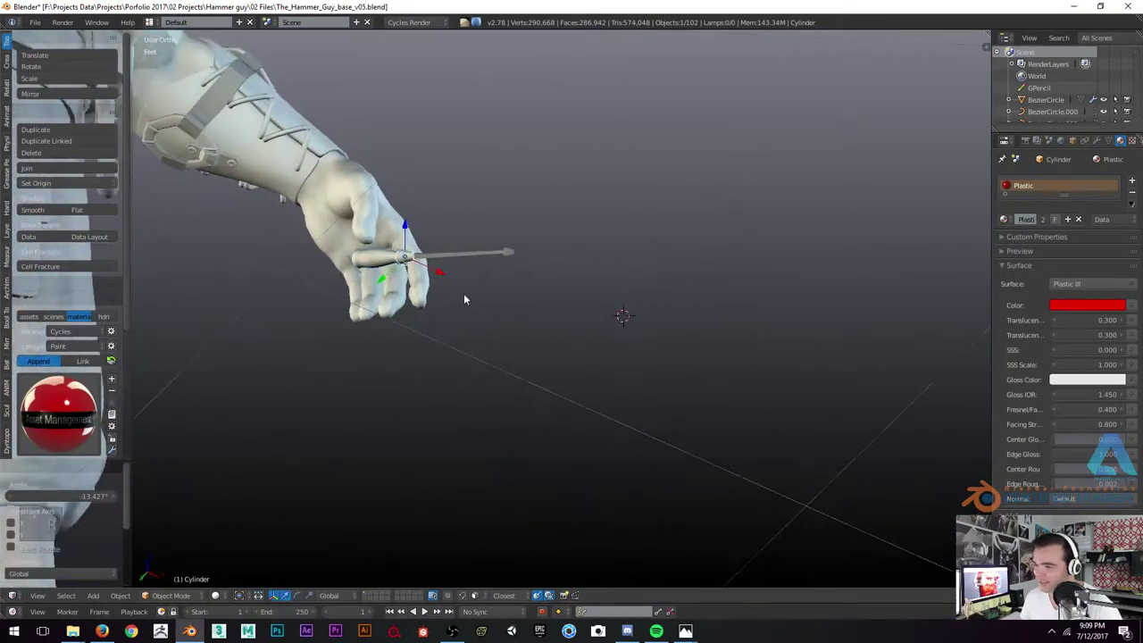
key("g")
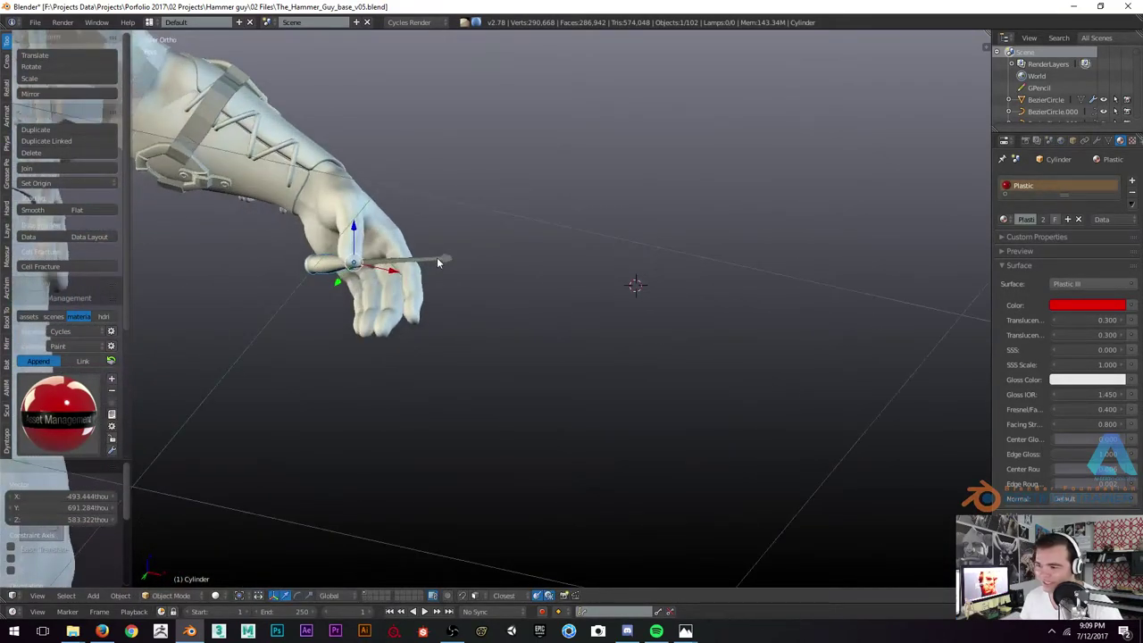
key("x")
key("g")
key("ctrl+z")
key("ctrl+z")
key("alt+r")
key("KP_1")
key("g")
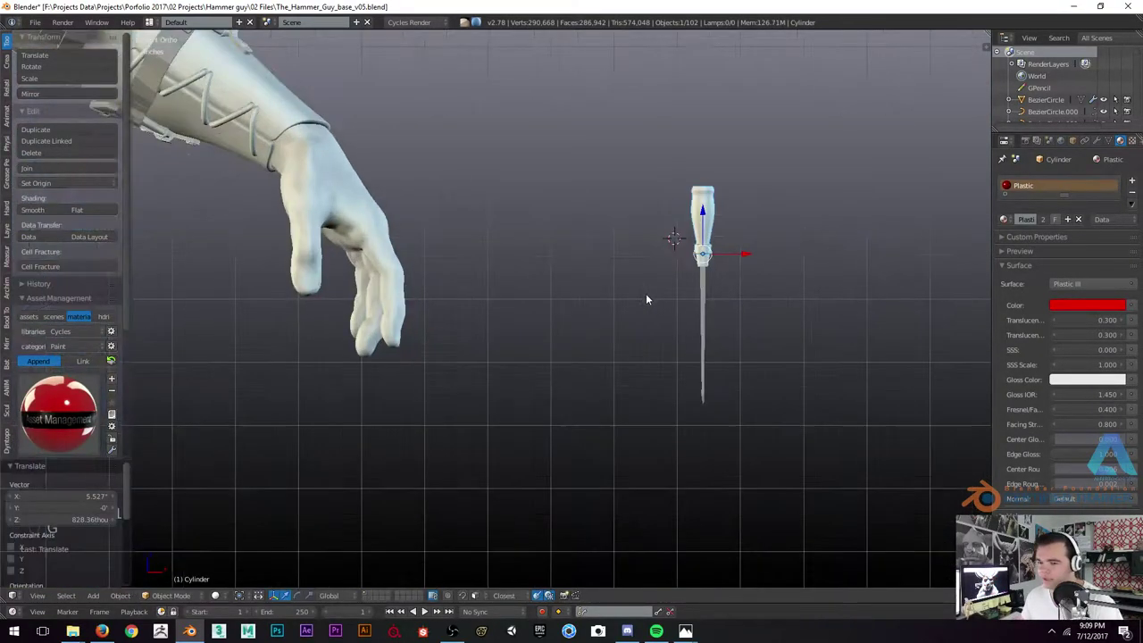
Select the screwdriver handle and remove its plastic material slot
key("g")
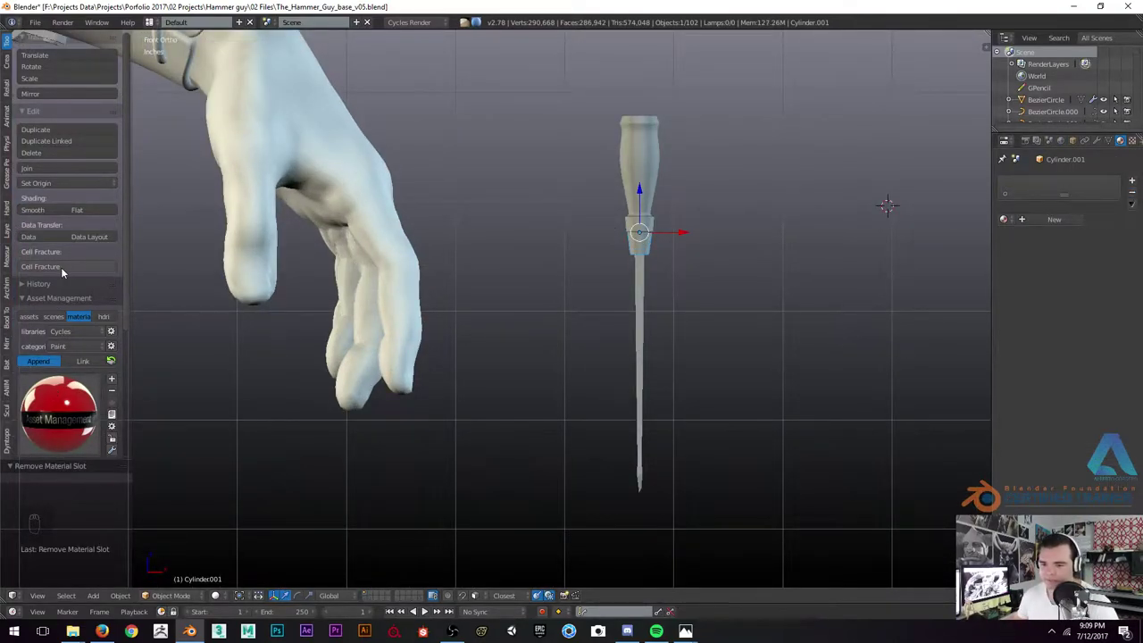
left_click_drag(640, 188, 682, 160)
key("s")
key("s")
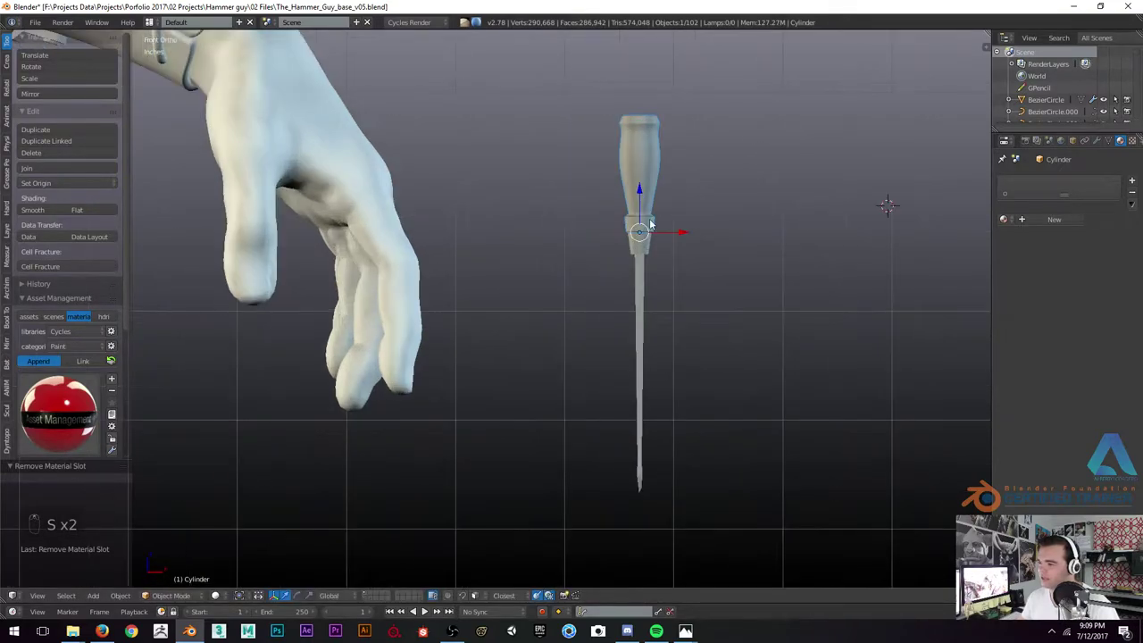
Orbit onto the upright handle and enter Edit Mode on its mesh
left_click_drag(632, 174, 634, 137)
left_click_drag(634, 137, 611, 159)
left_click_drag(611, 159, 587, 186)
key("Tab")
Show the handle mesh in wireframe and box-select its top vertex rings
key("z")
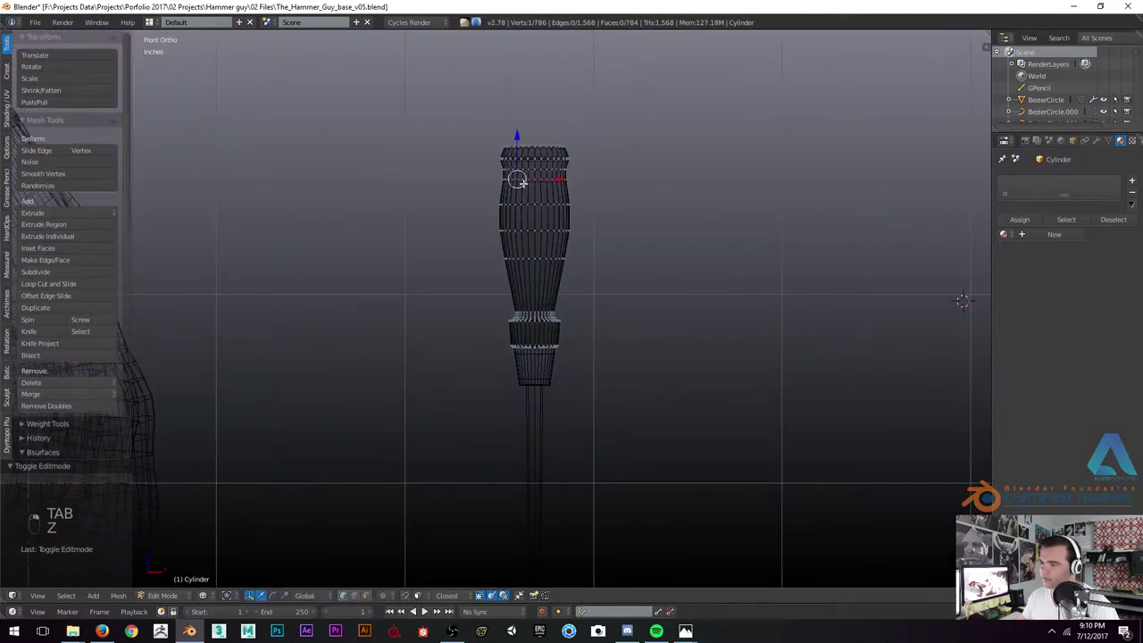
key("b")
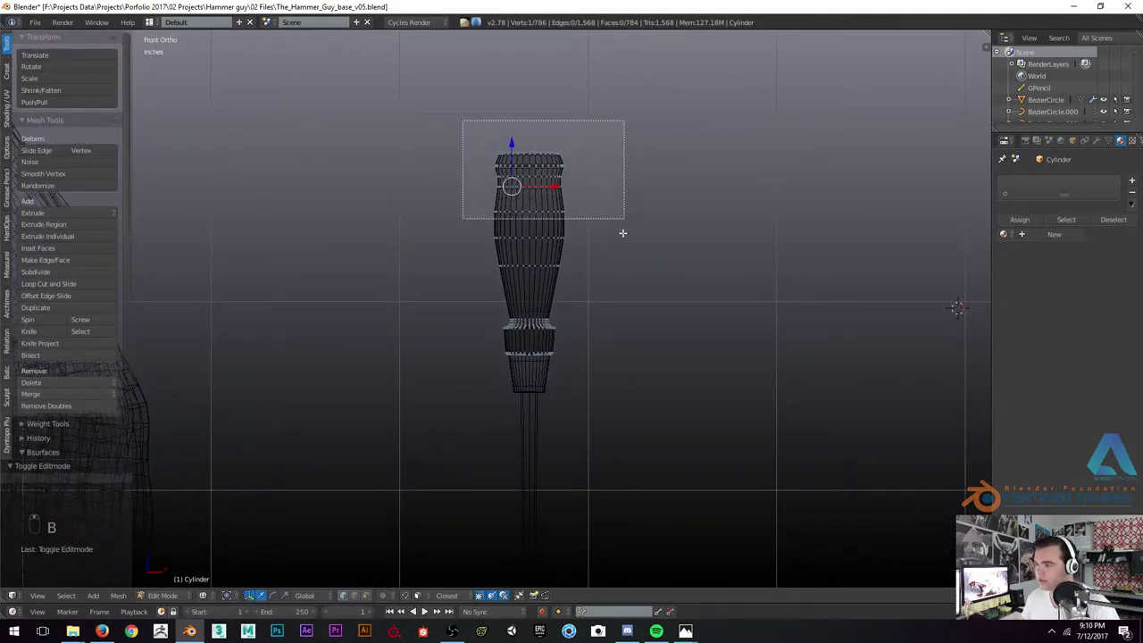
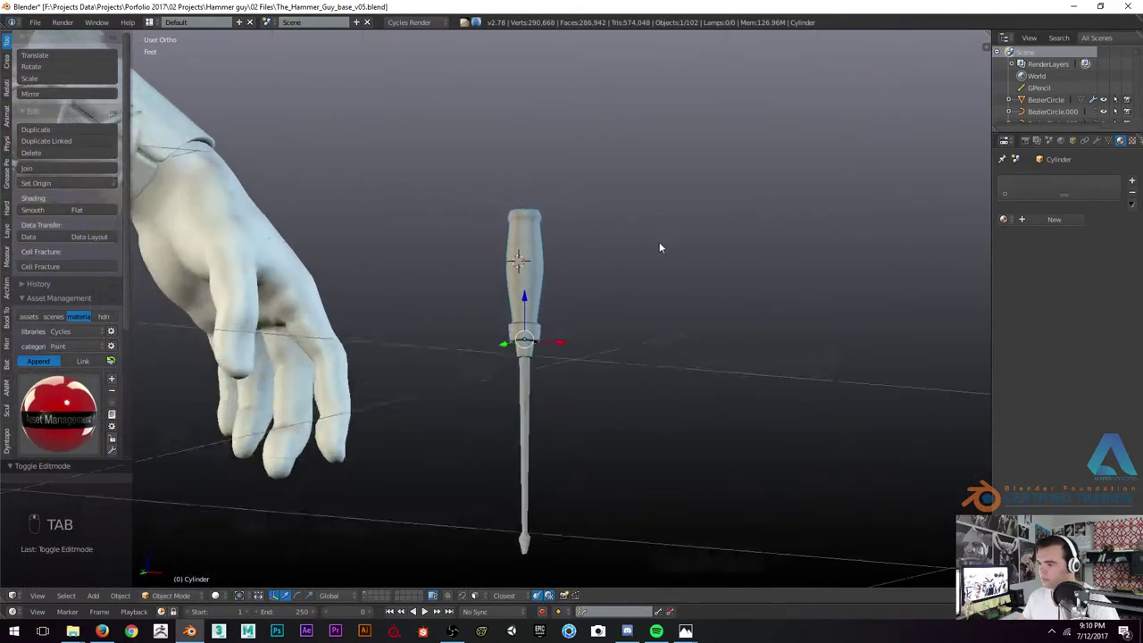
Delete the leftover stray object from the scene
key("KP_3")
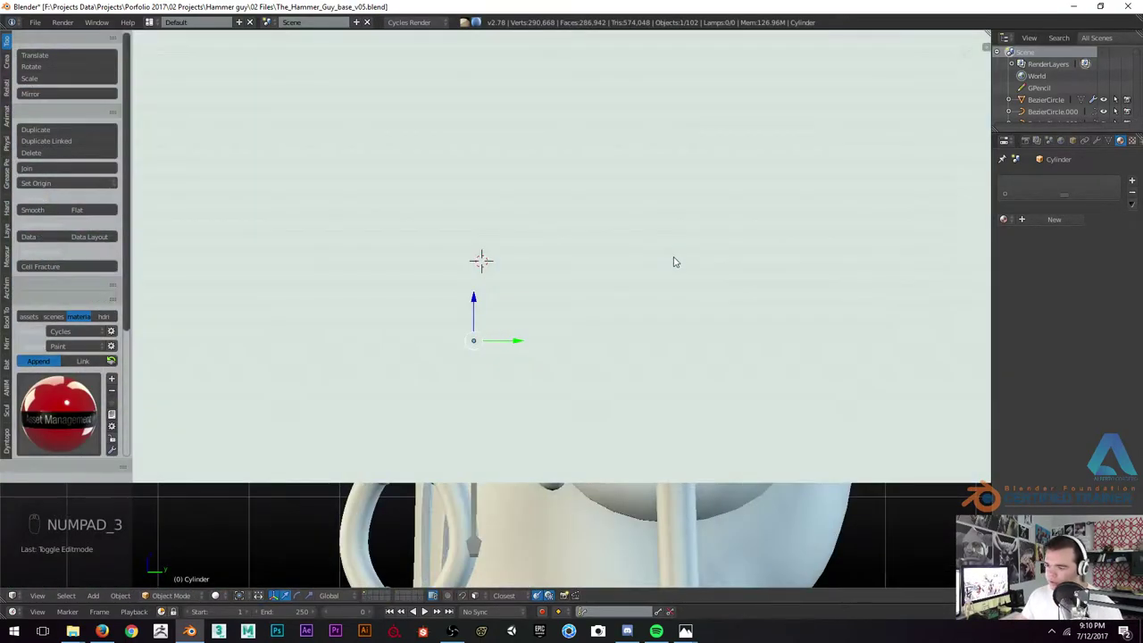
key("x")
key("KP_1")
key("z")
key("z")
Bring the screwdriver handle up close in a straight front view
key("KP_3")
key("r")
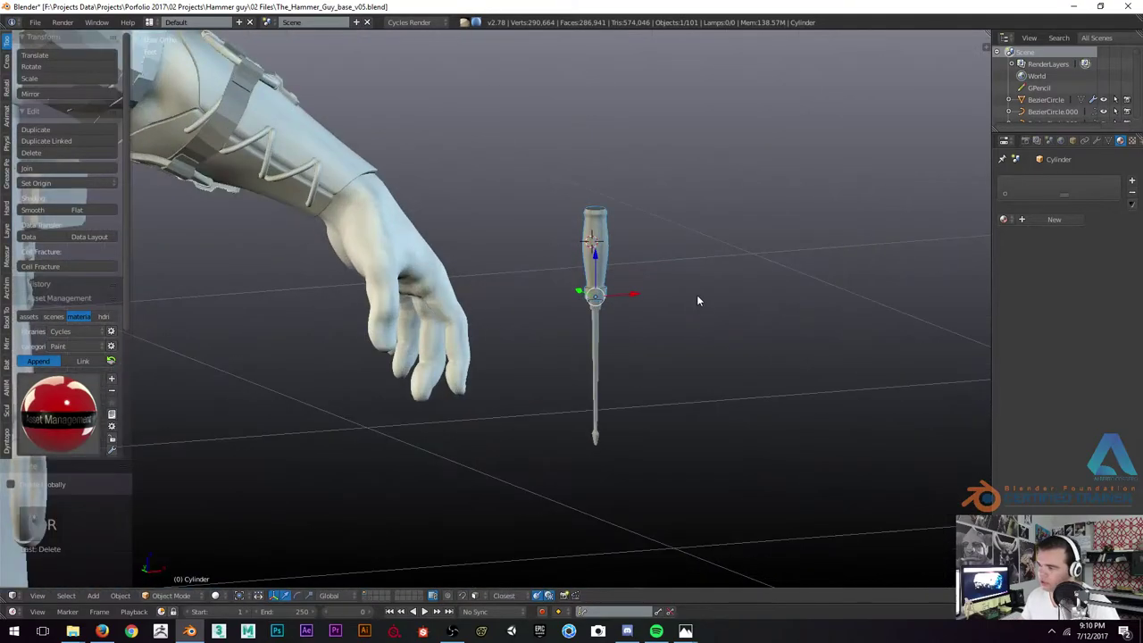
key("KP_1")
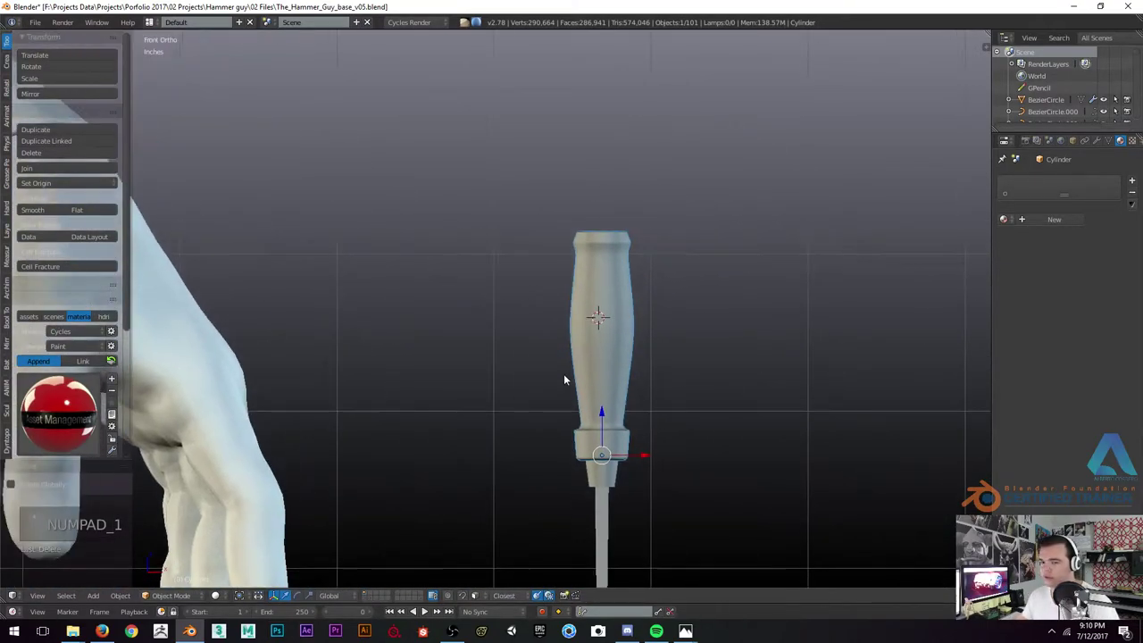
In Edit Mode, select the handle's upper portion and scale it down to a slimmer grip
key("Tab")
key("z")
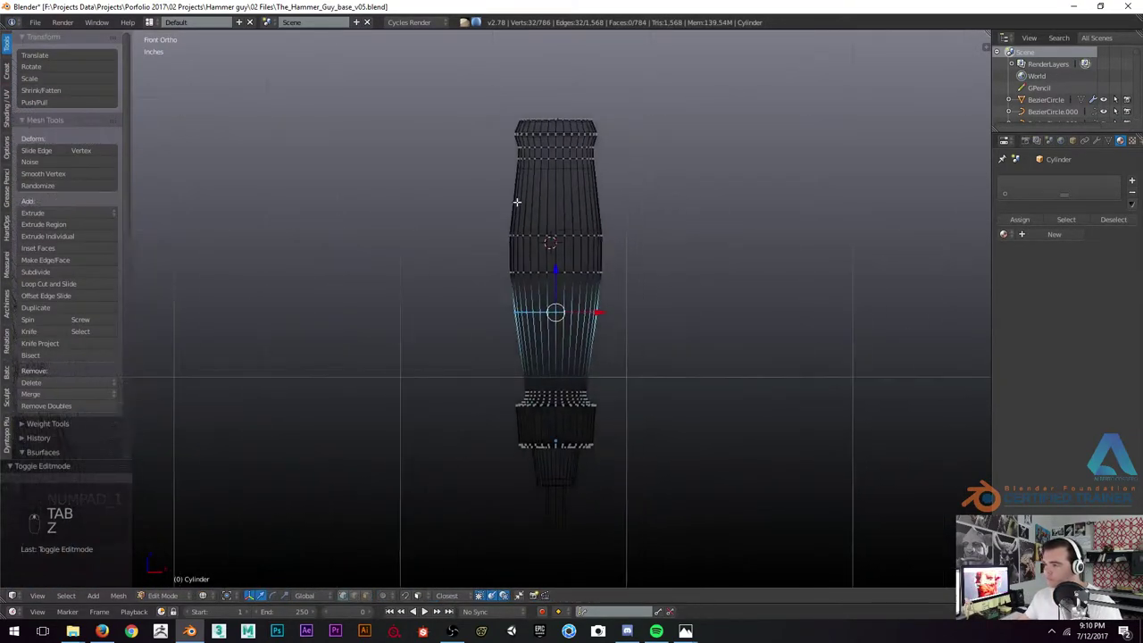
key("b")
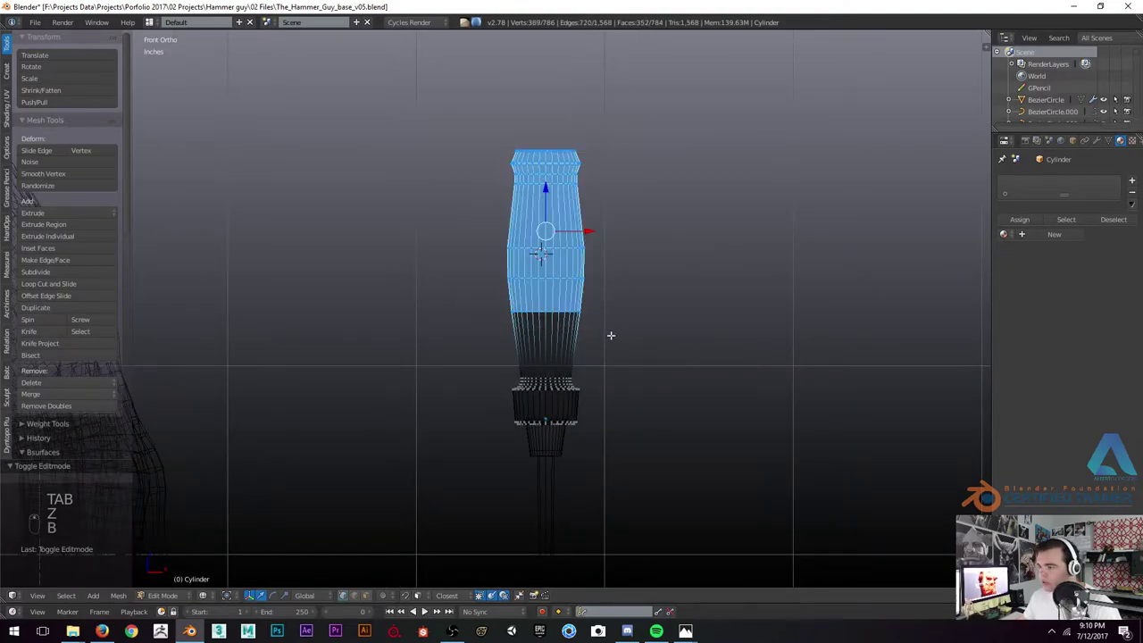
key("x")
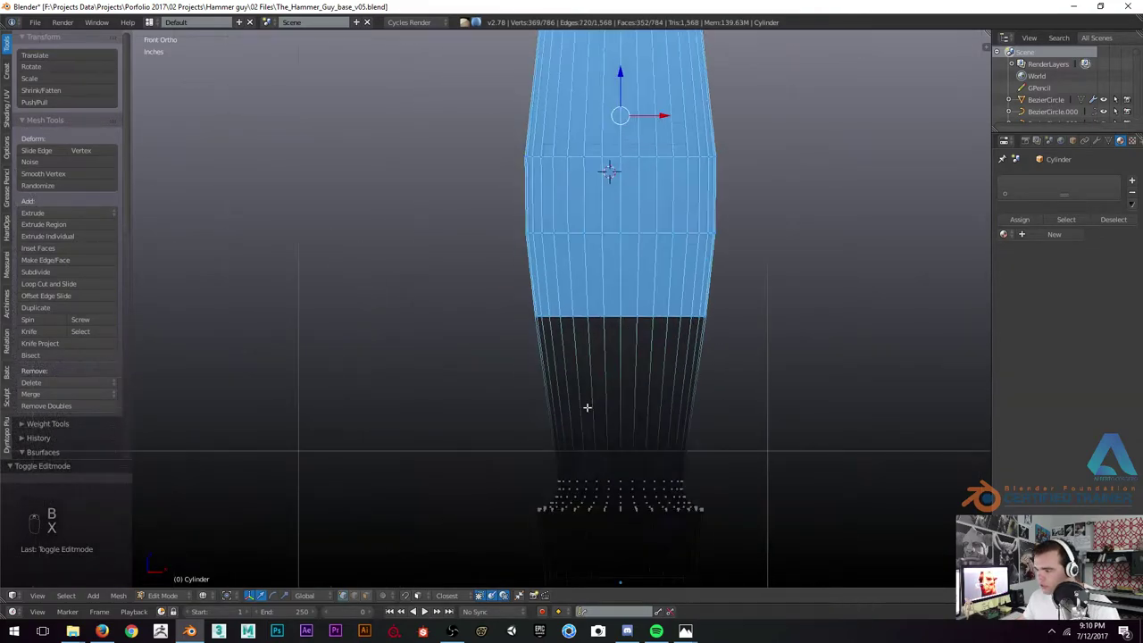
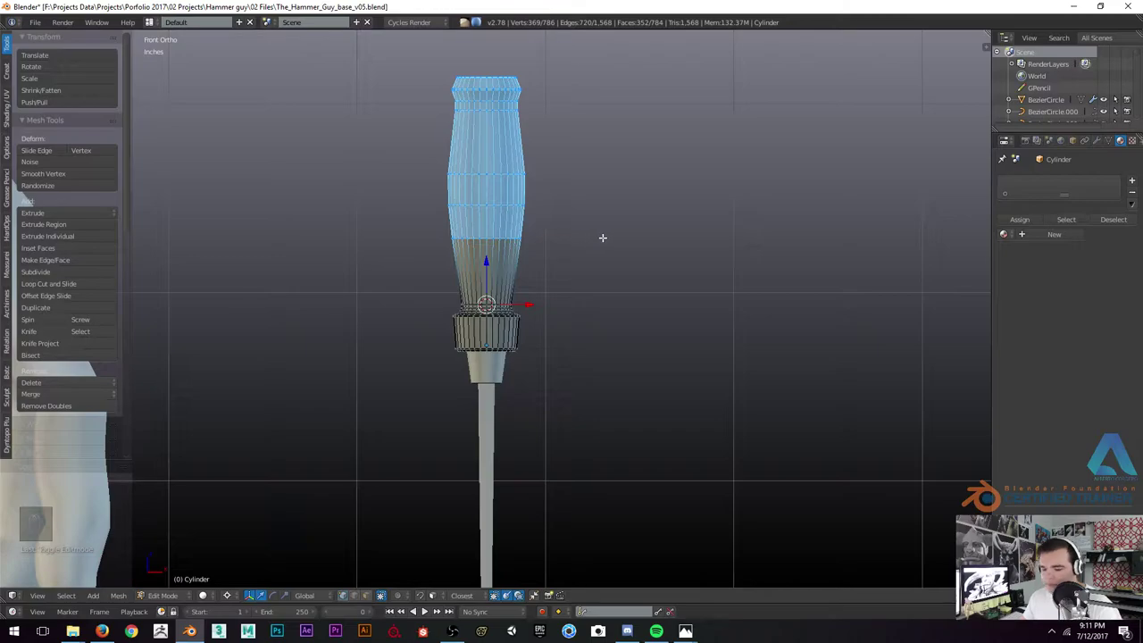
key(",")
key("d")
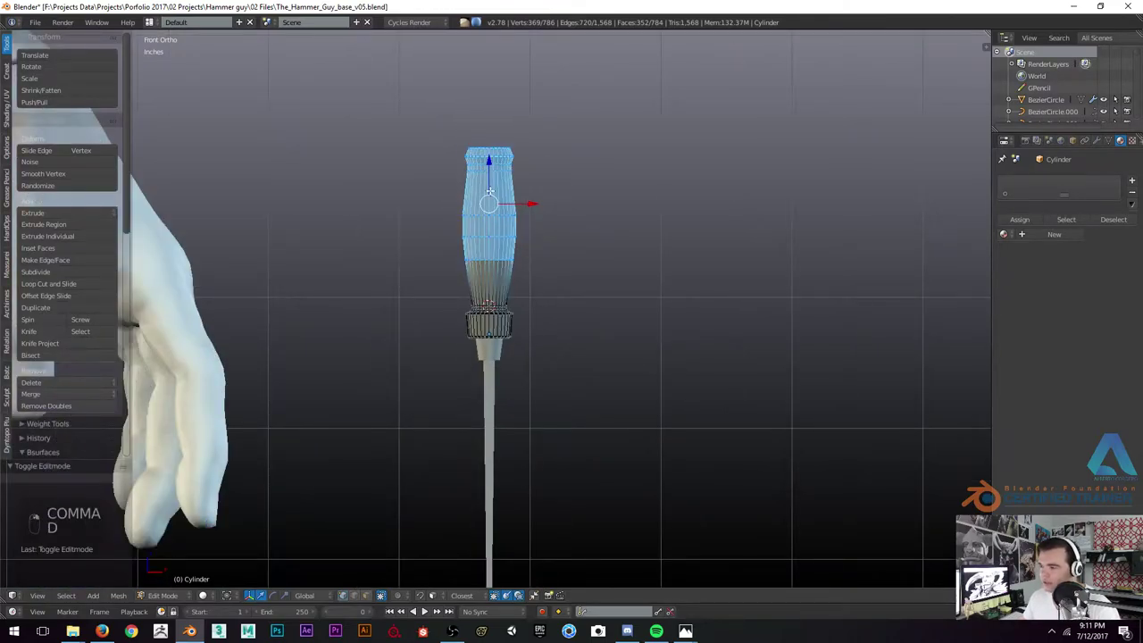
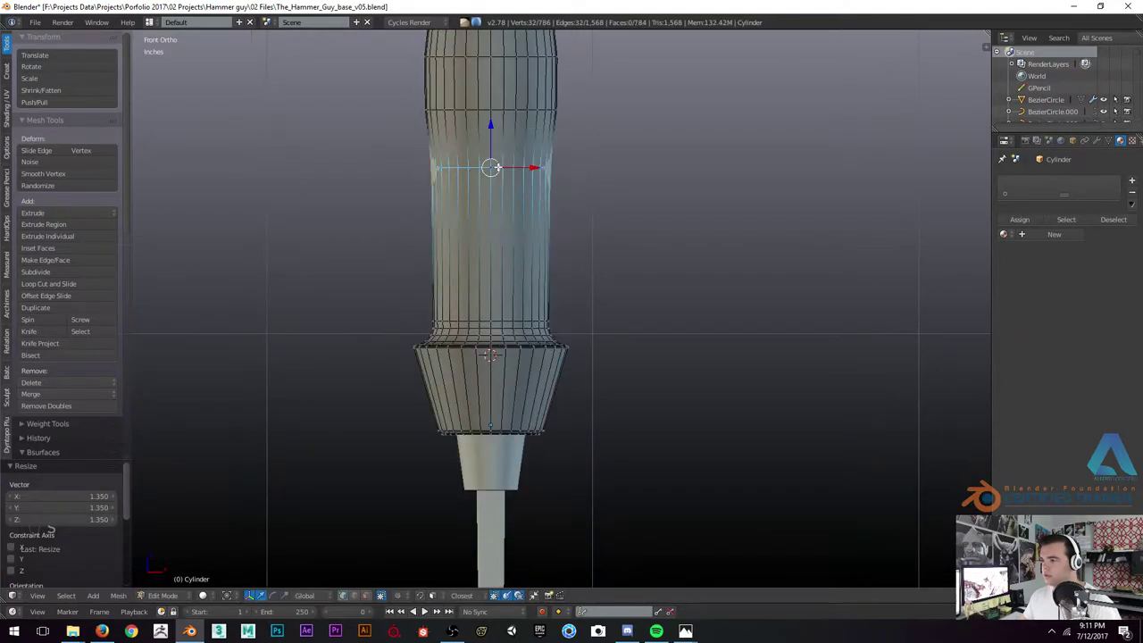
Select single rings on the grip and adjust their size
key("s")
key("s")
key("s")
key("s")
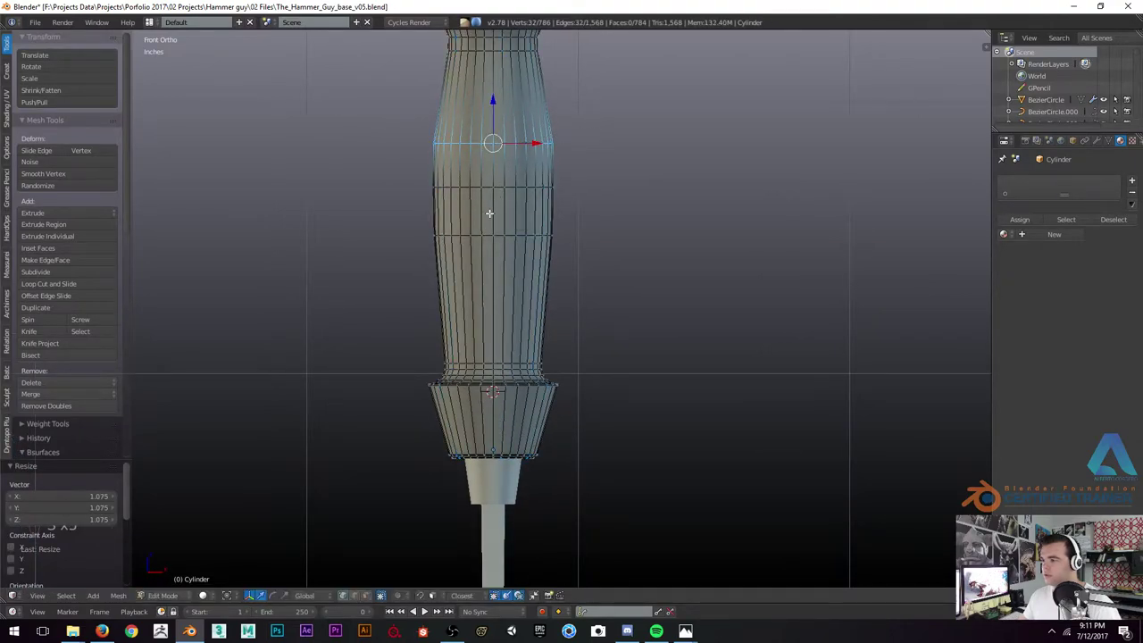
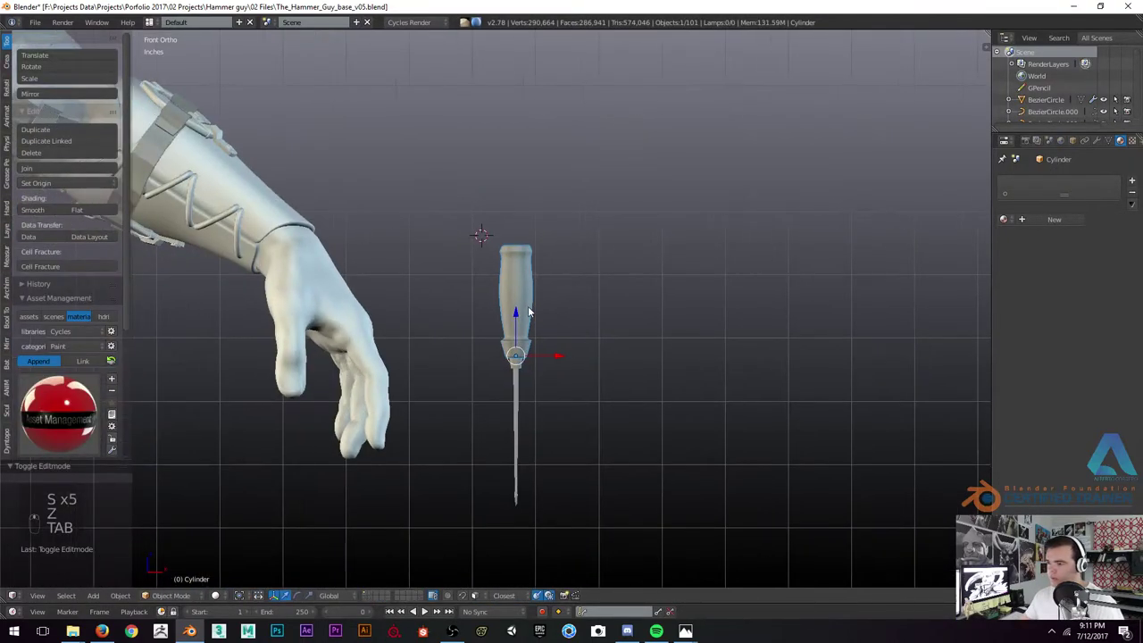
Leave Edit Mode and rotate the screwdriver into the character's hand to test its fit
key("KP_3")
key("z")
key("z")
key("r")
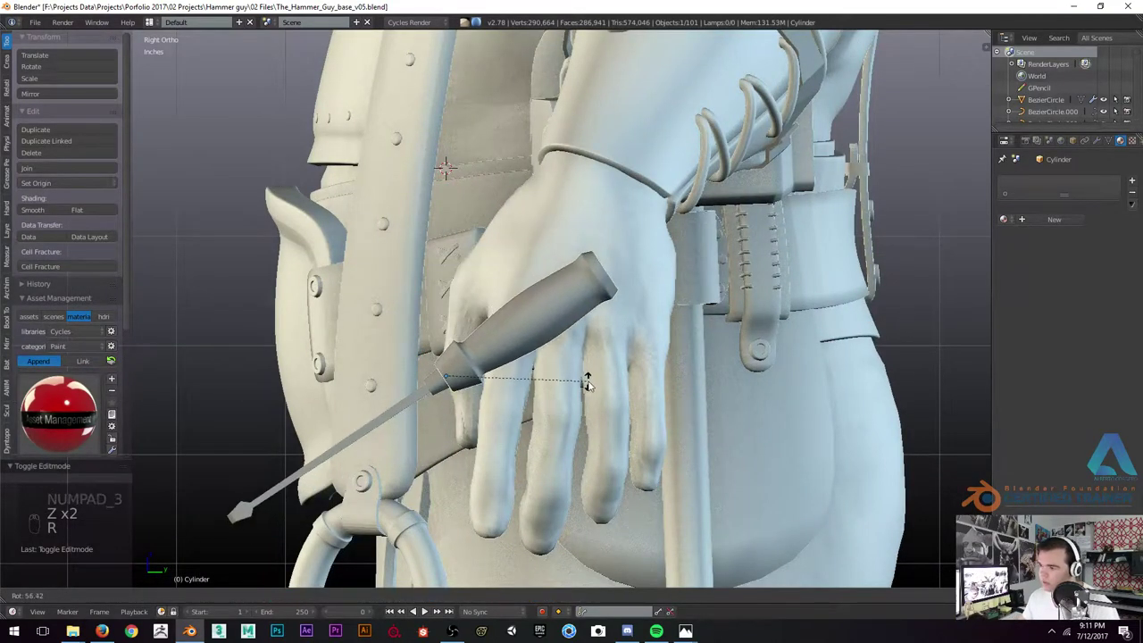
left_click_drag(560, 376, 200, 420)
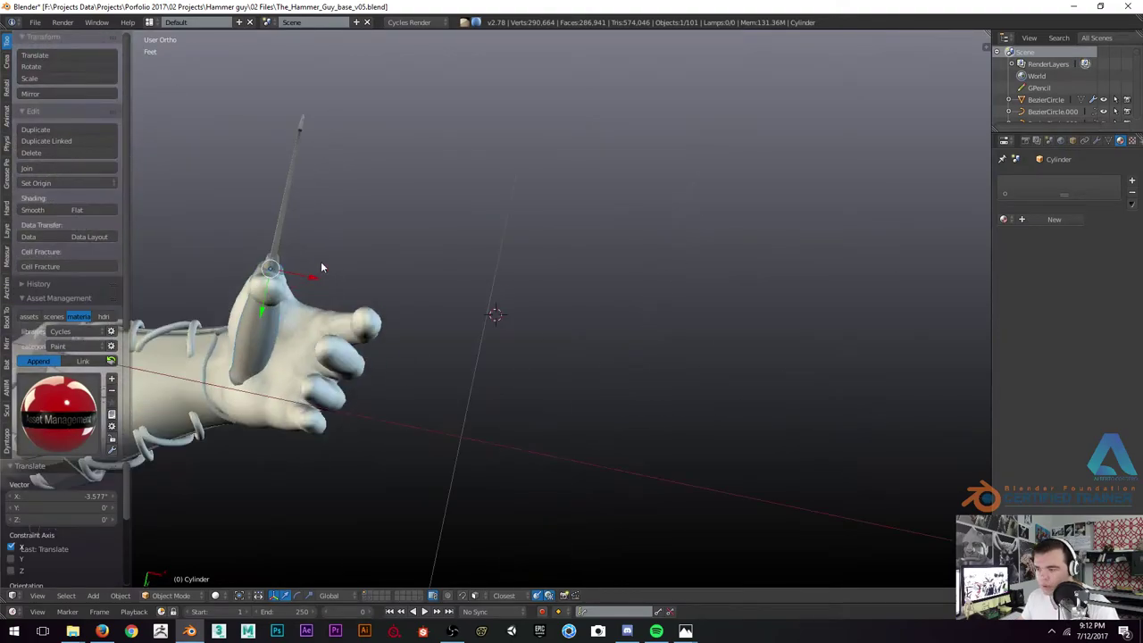
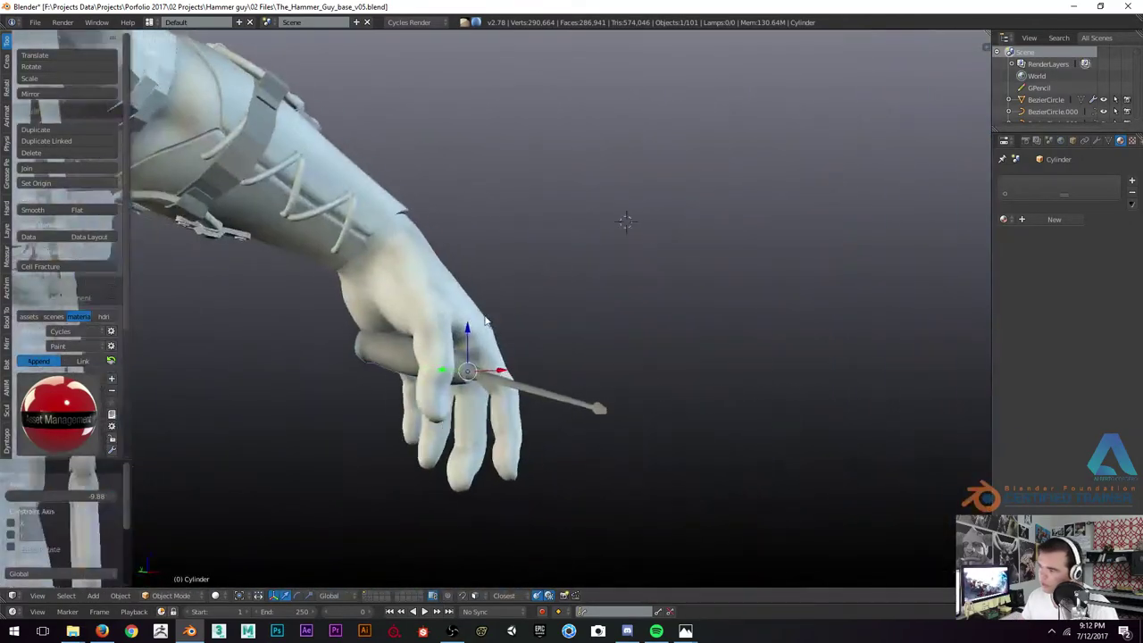
key("r")
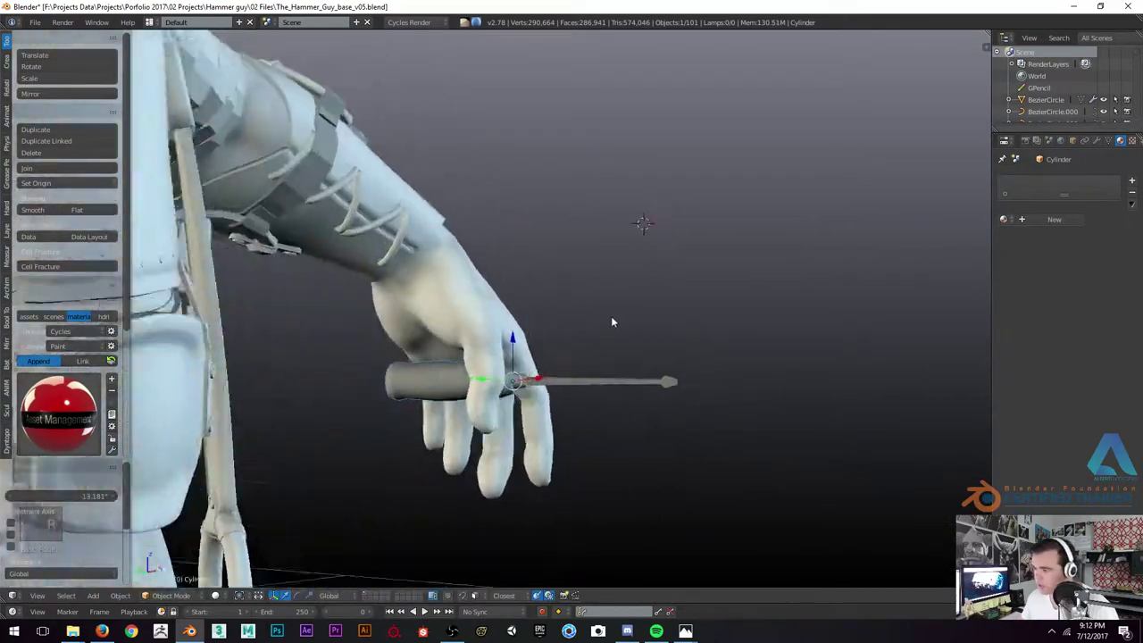
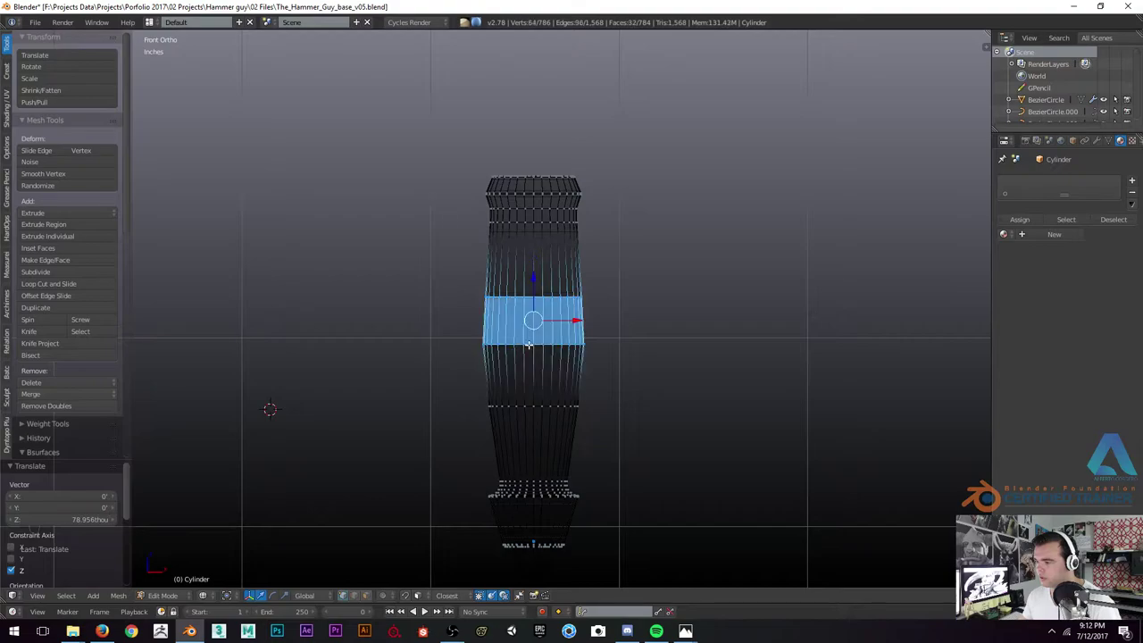
Select and rescale the middle rings of the handle to even out the grip's curve
key("s")
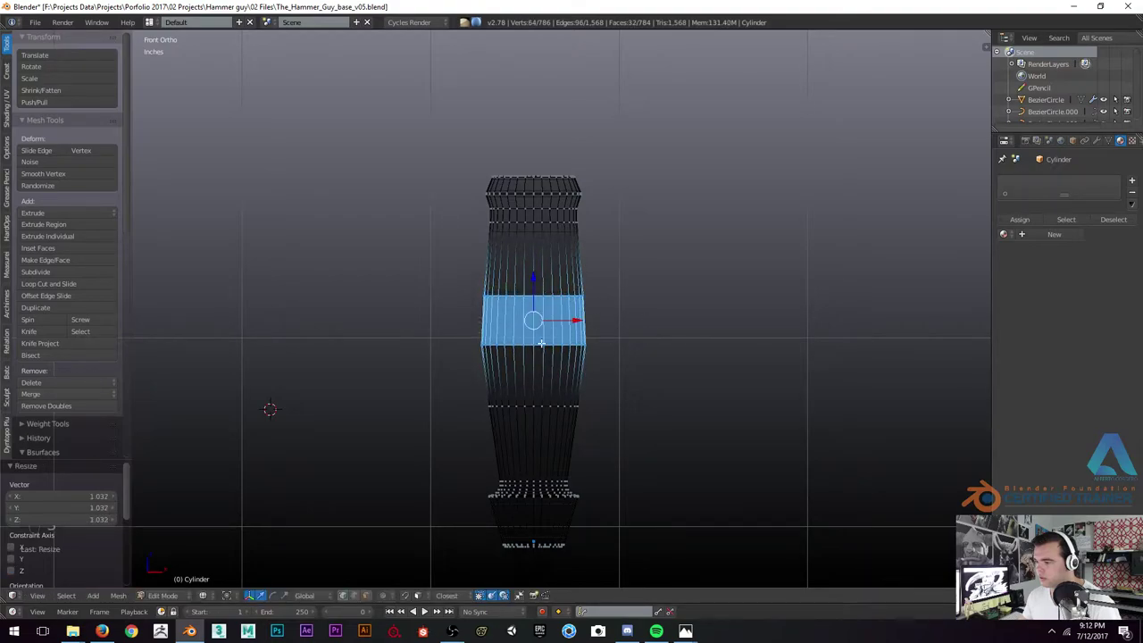
key("s")
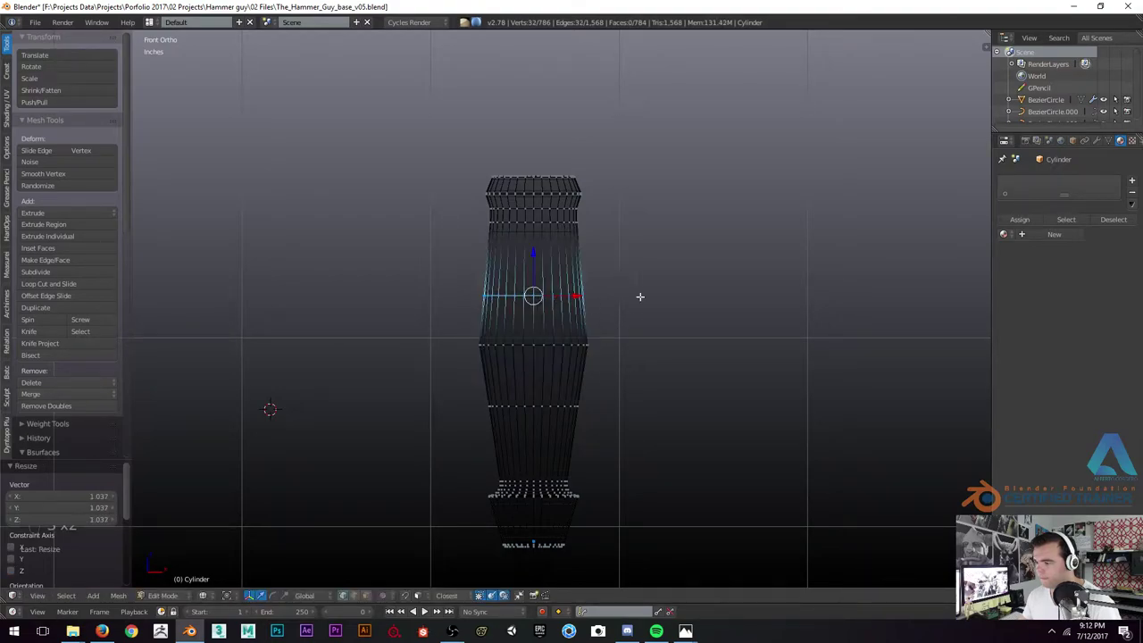
key("s")
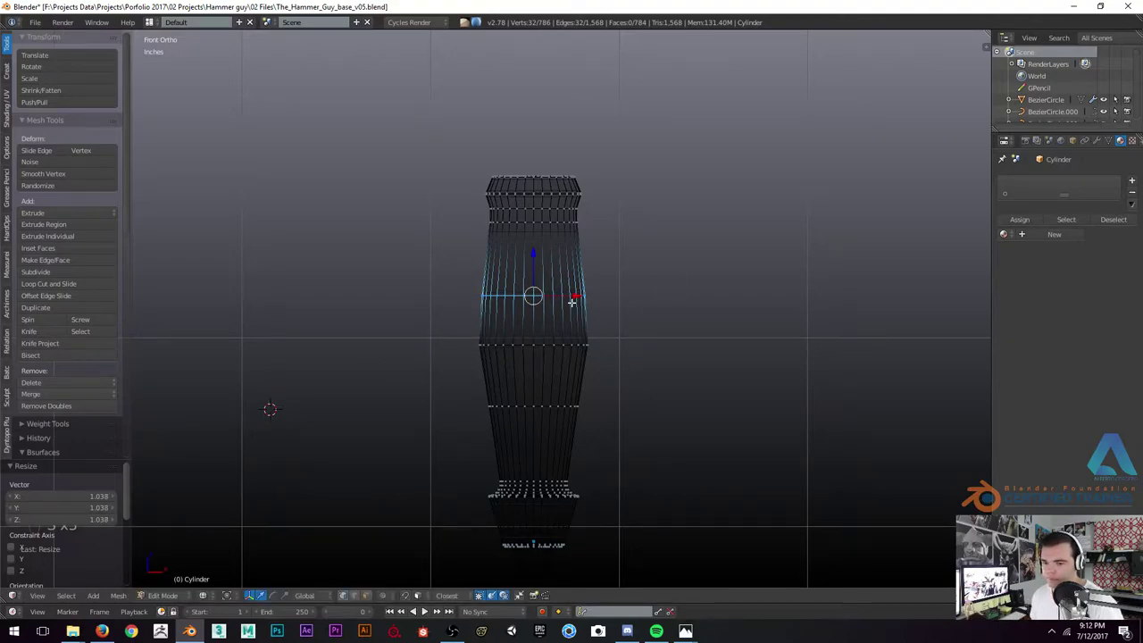
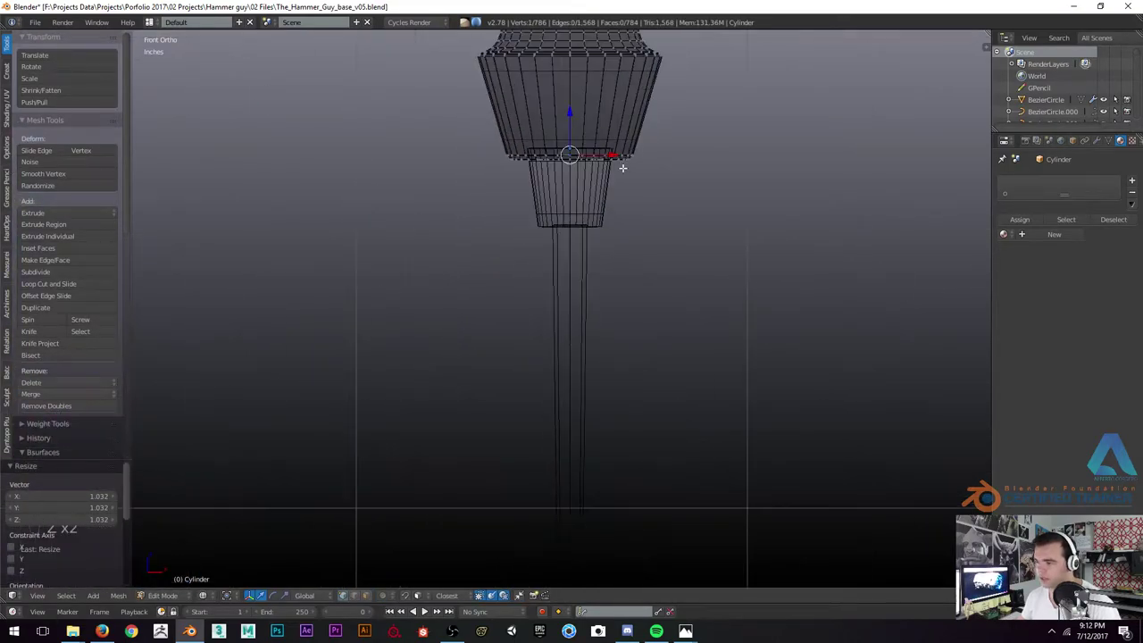
Select the ferrule's bottom ring, extrude it downward and taper it into a collar toward the shaft
key("b")
key("s")
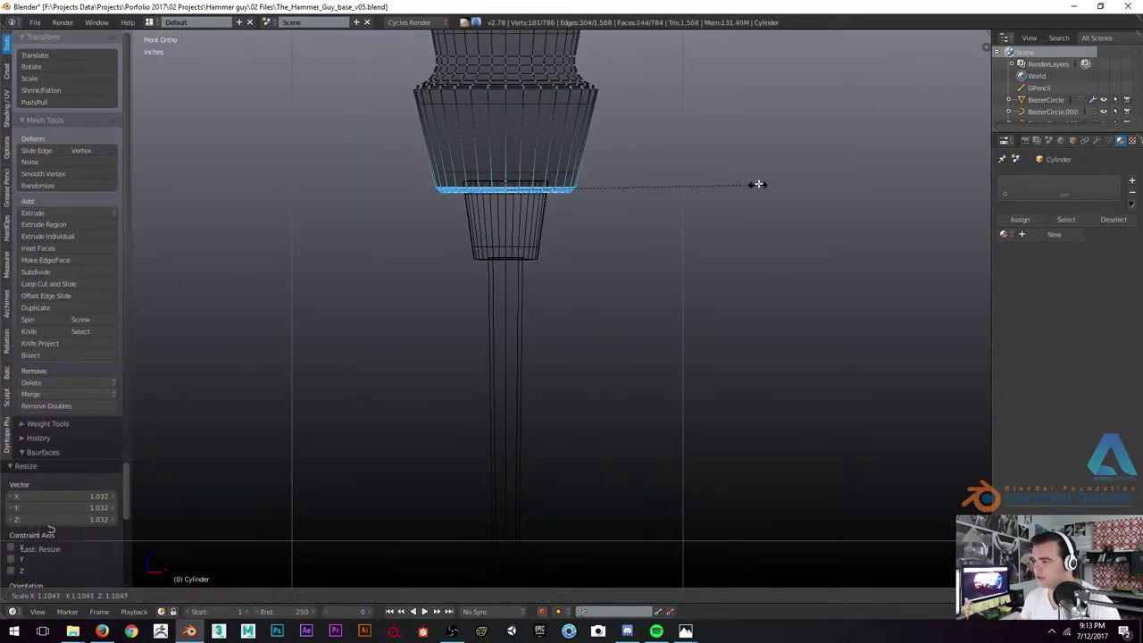
key("z")
key("z")
key("b")
key("s")
key("s")
key("z")
key("Tab")
key("z")
Separate the collar as its own object, fill and scale its bottom face, then leave Edit Mode
key("Tab")
key("a")
key("a")
key("s")
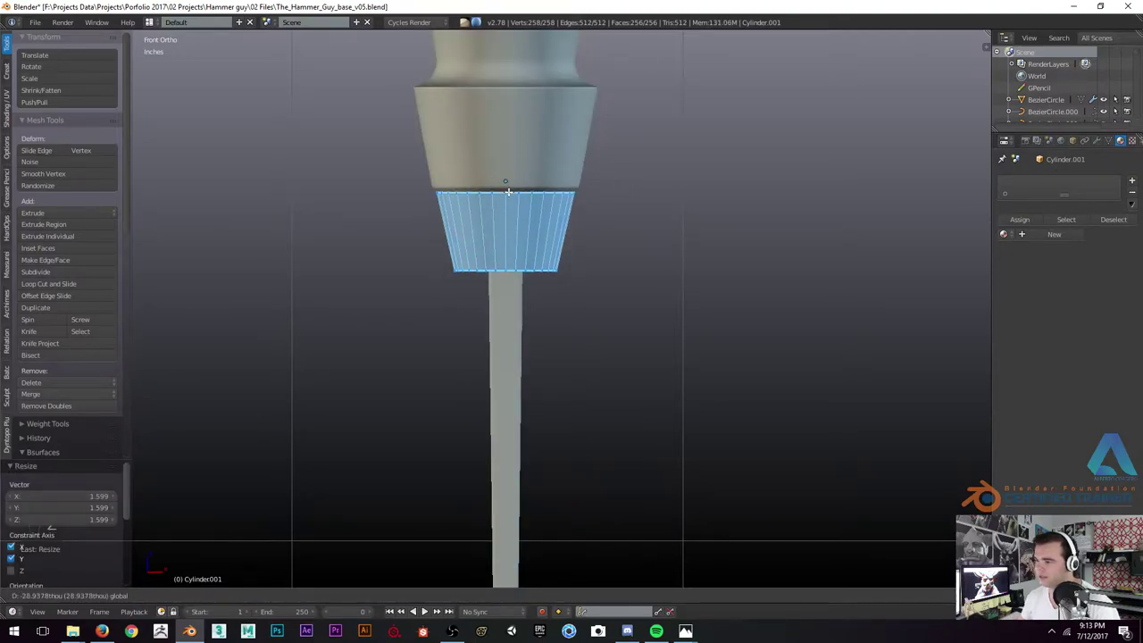
key("z")
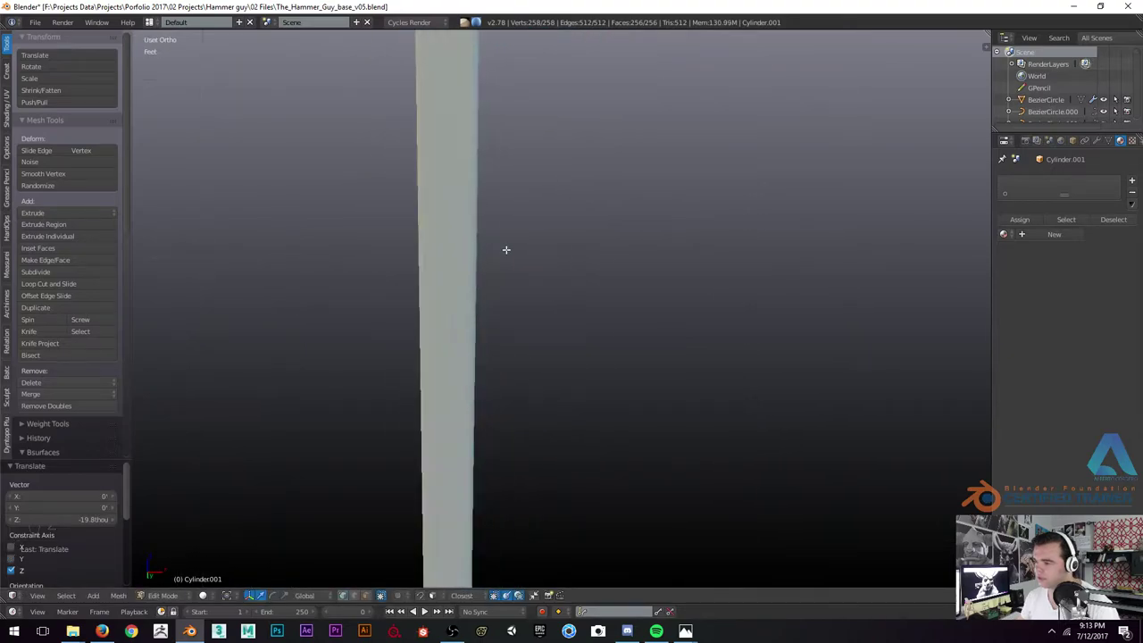
key("KP_Decimal")
key("a")
key("a")
key("s")
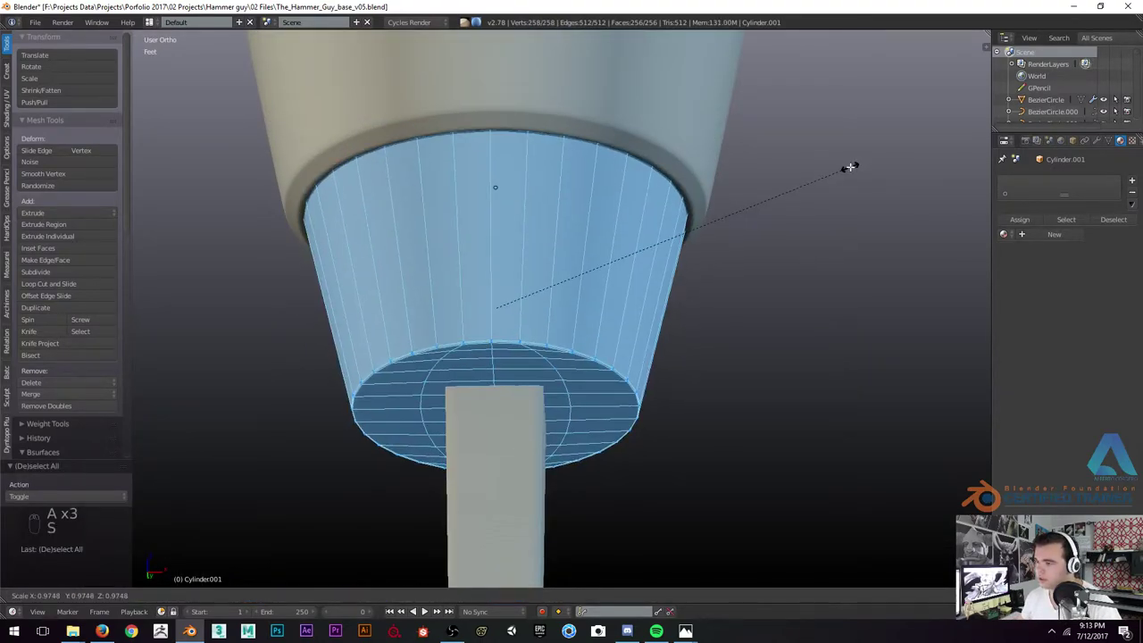
key("Tab")
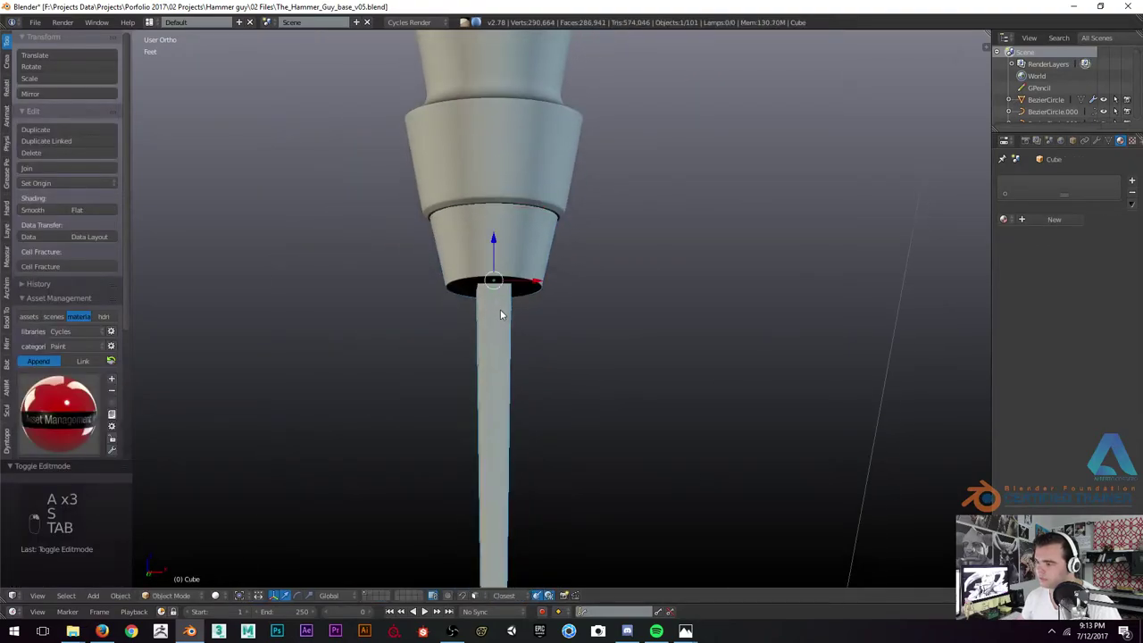
In wireframe side view, move the blade's tip vertex to sharpen the shank's point
key("KP_1")
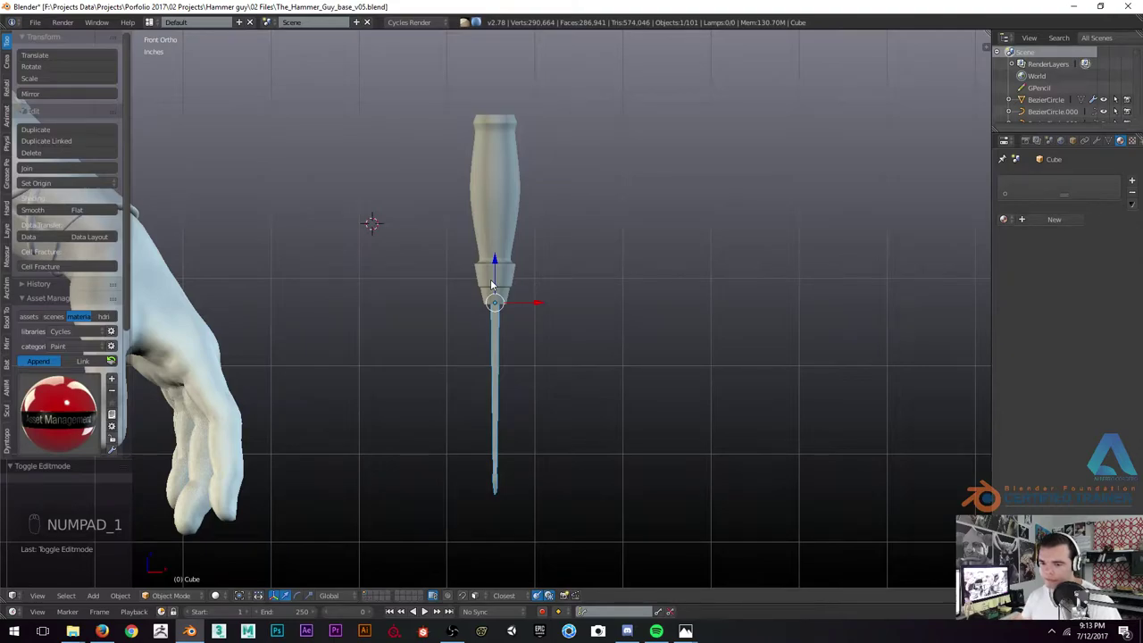
left_click_drag(491, 283, 506, 244)
middle_click(509, 244)
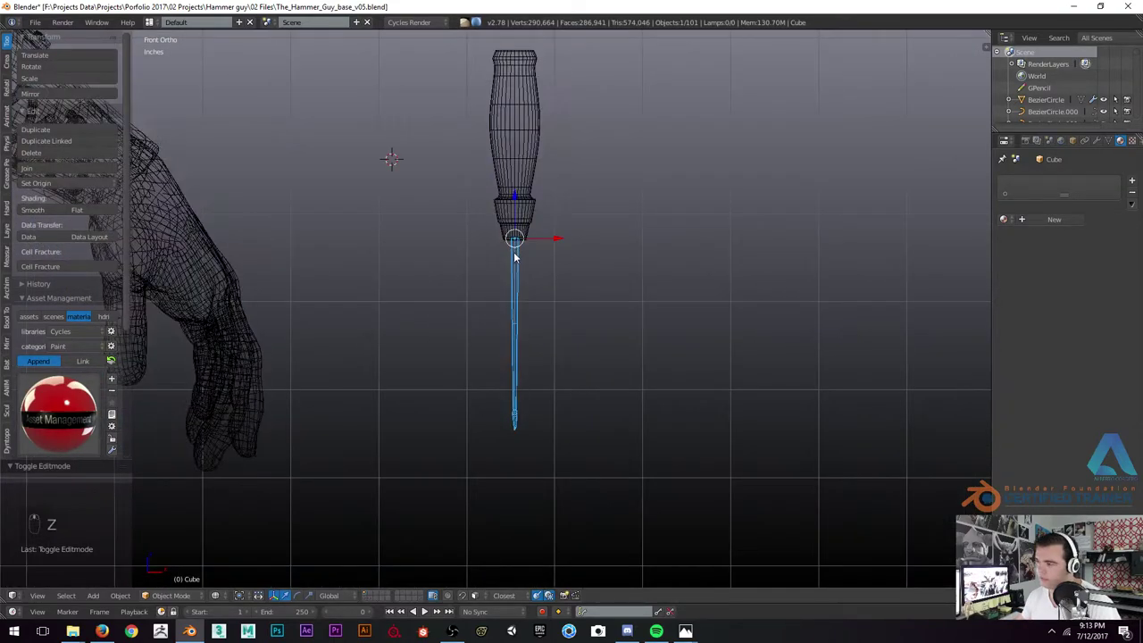
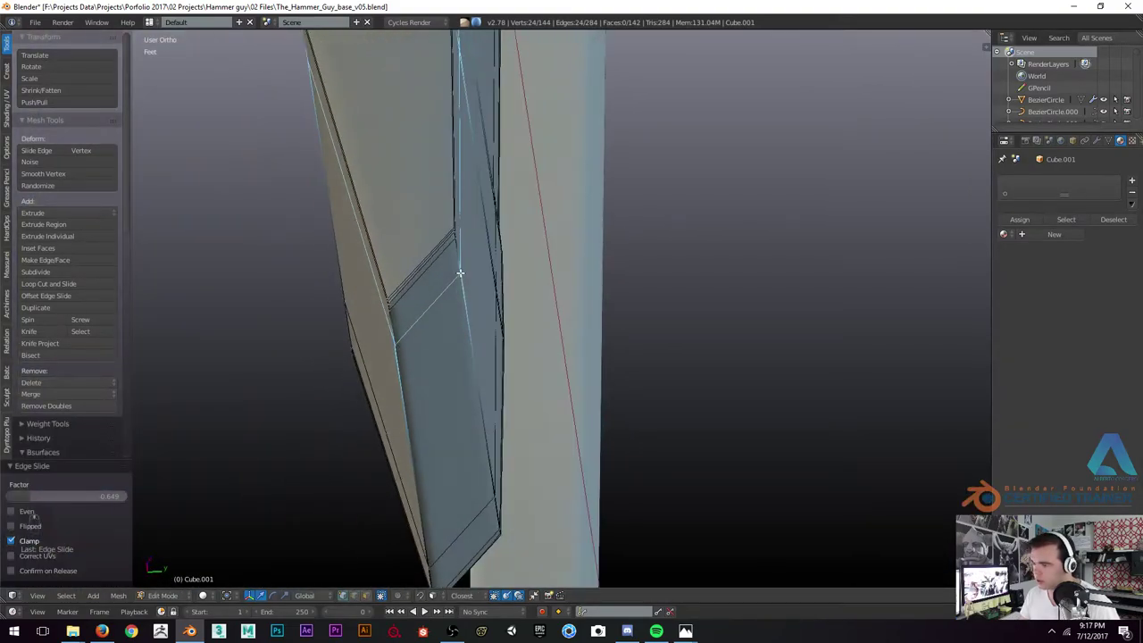
key("Tab")
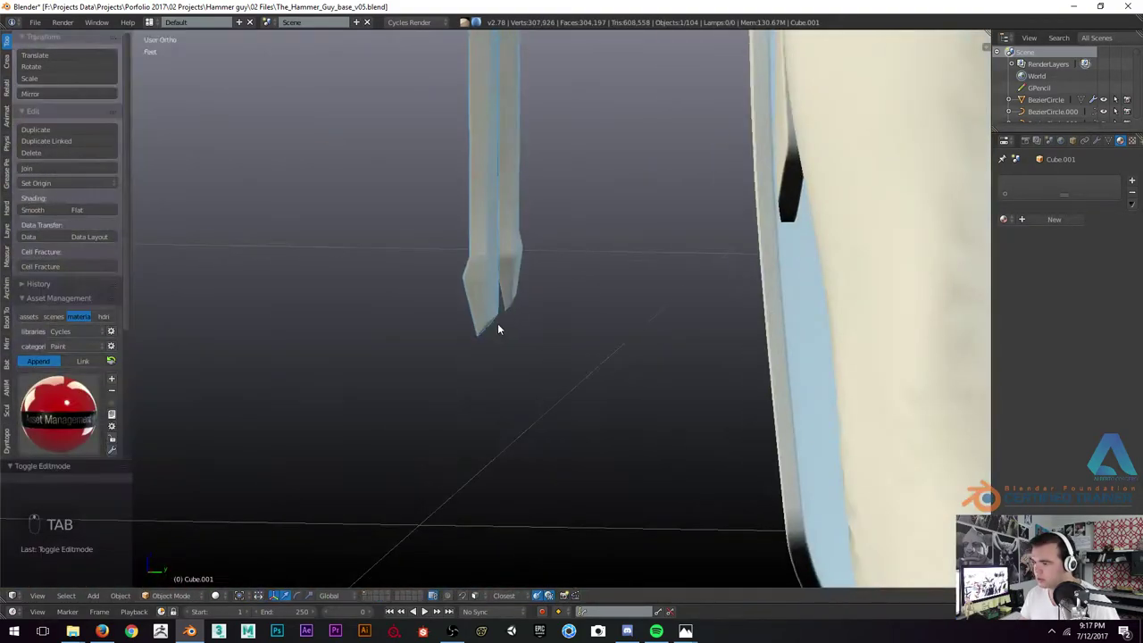
key("Tab")
key("z")
key("KP_3")
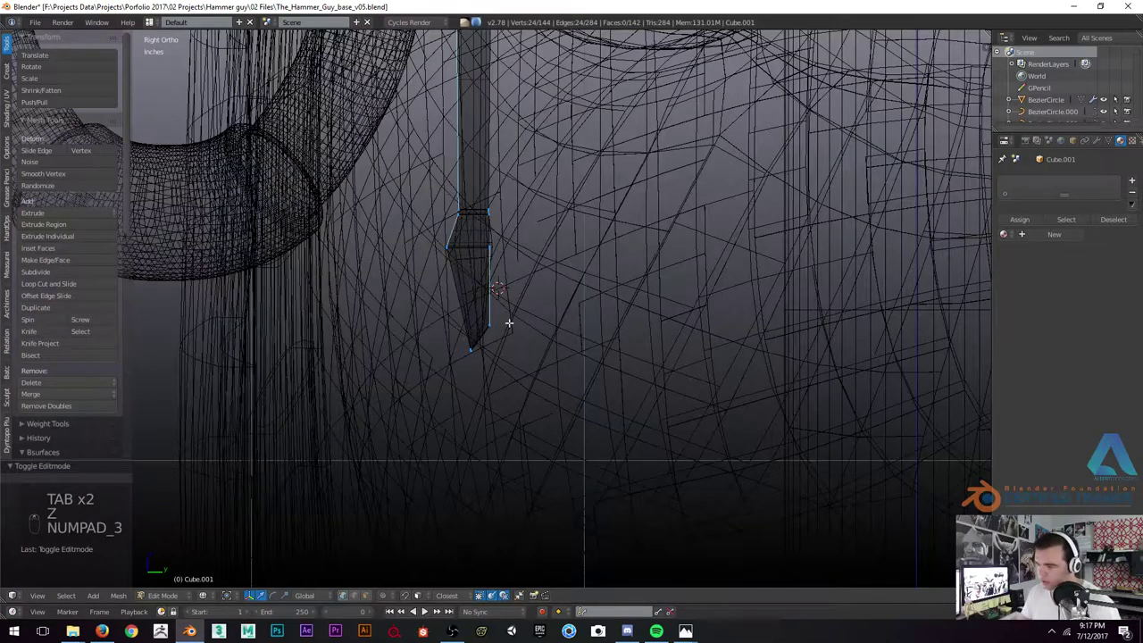
key("b")
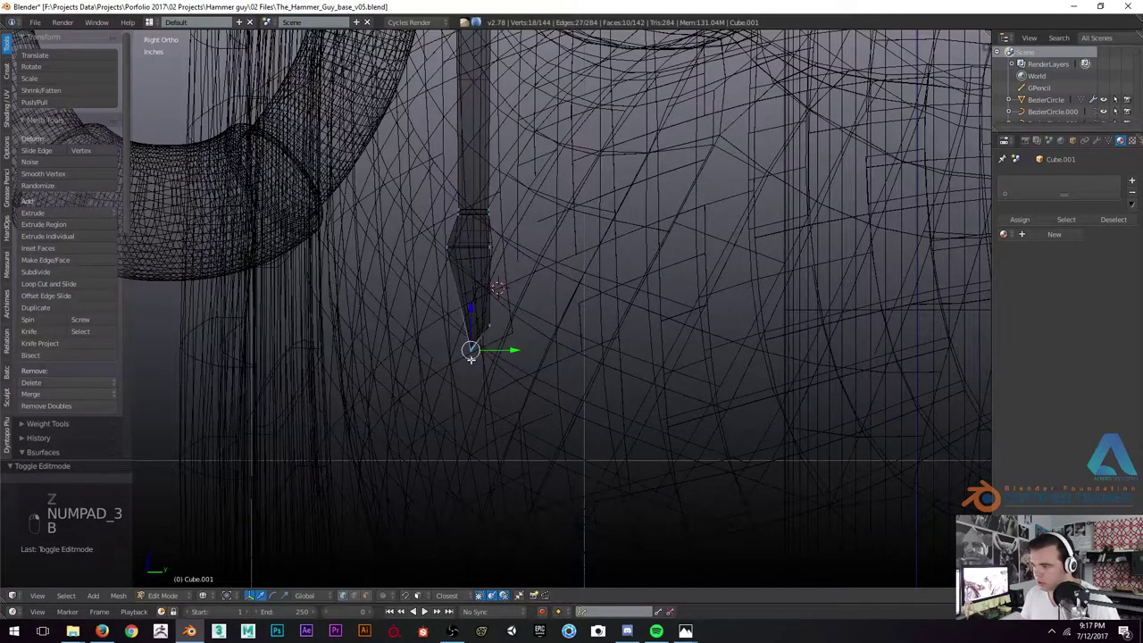
key("b")
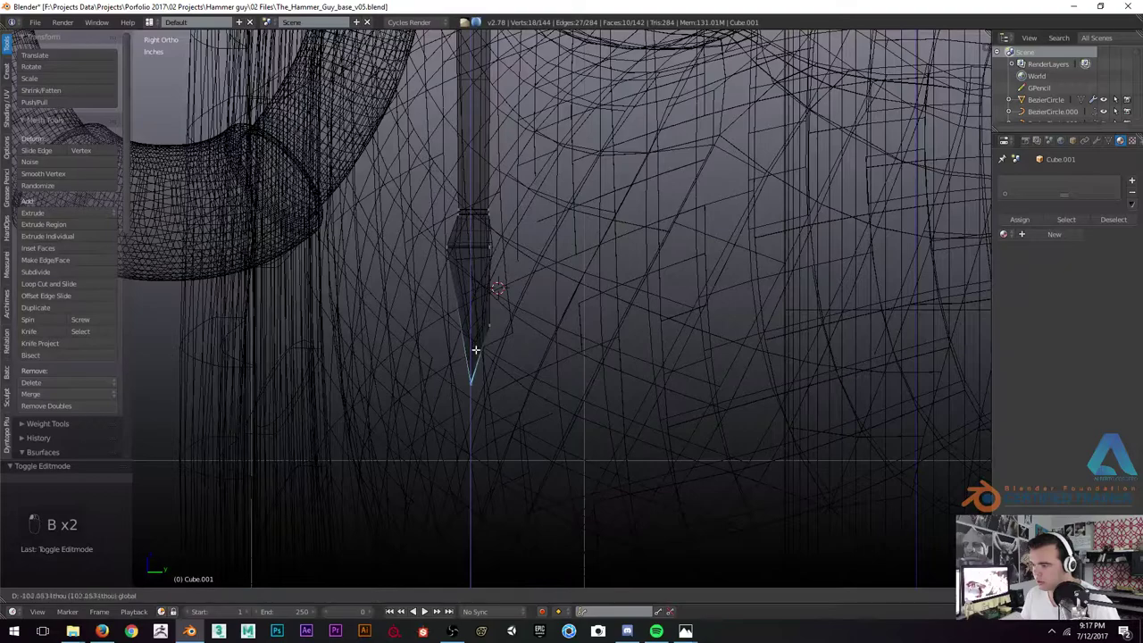
key("z")
key("Tab")
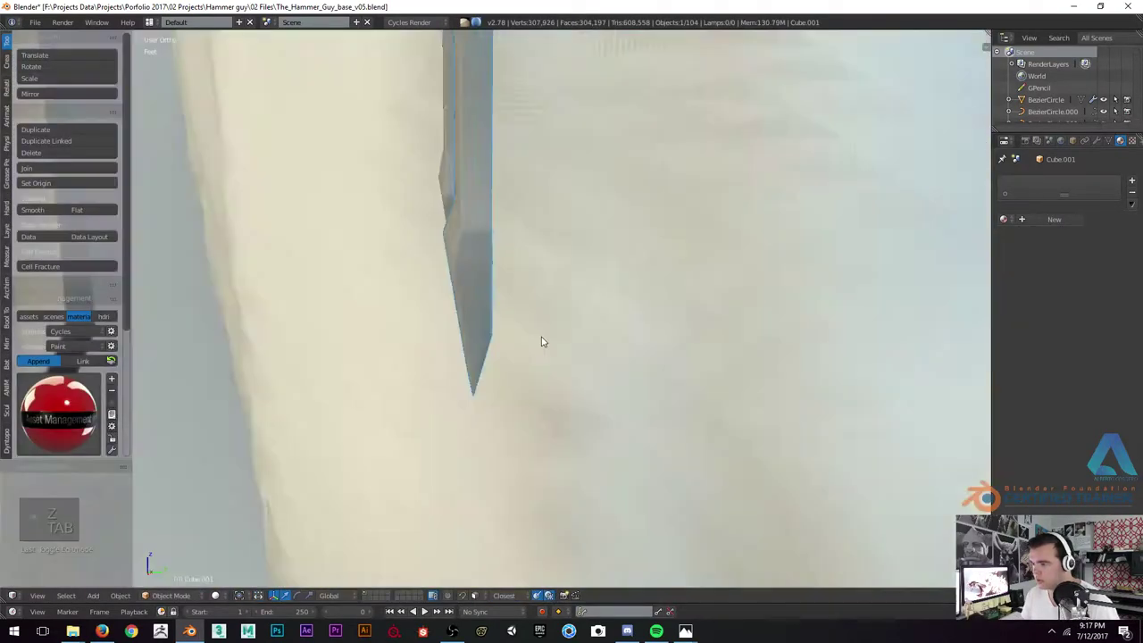
Reposition the edge loop at the shank's shoulder and inspect the bevelled shape in and out of editing
key("a")
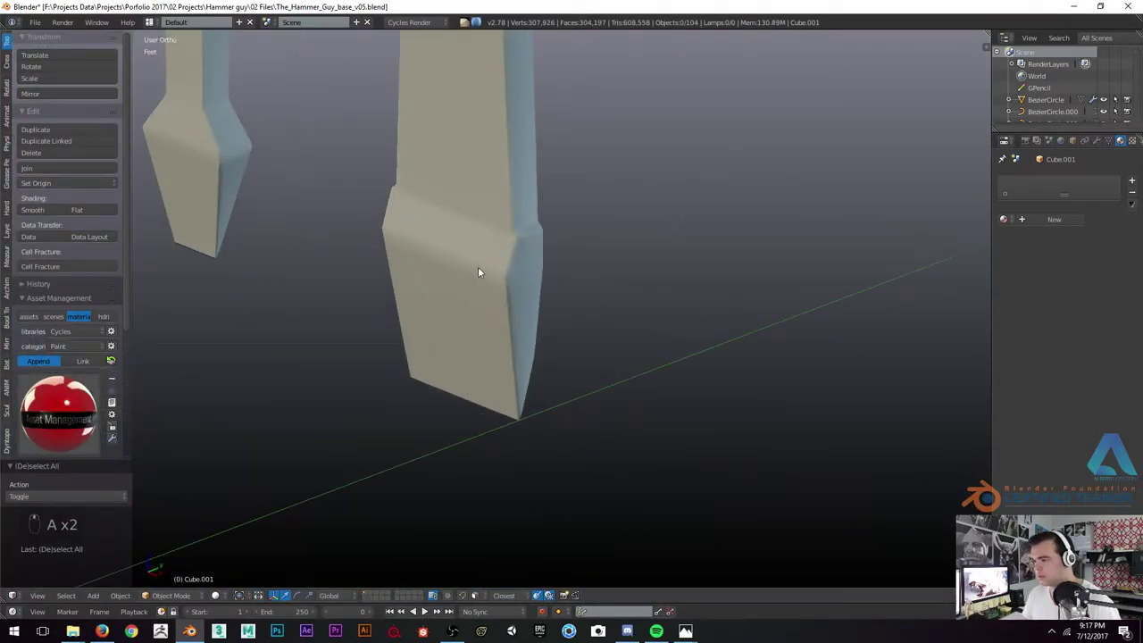
left_click_drag(481, 271, 485, 313)
key("Tab")
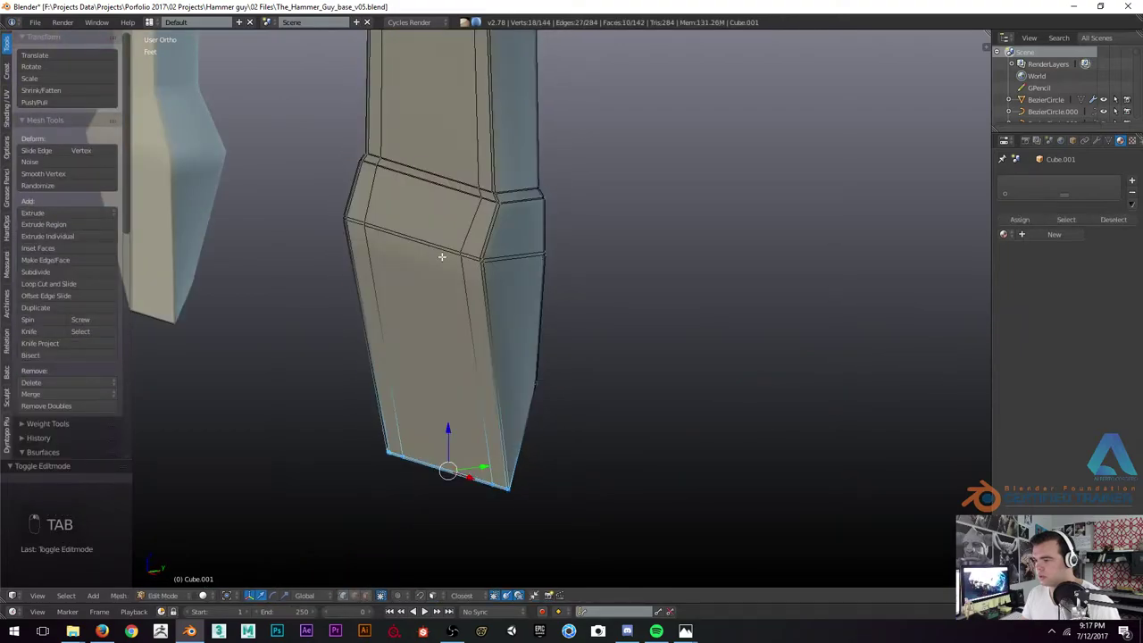
key("g")
key("Tab")
key("Tab")
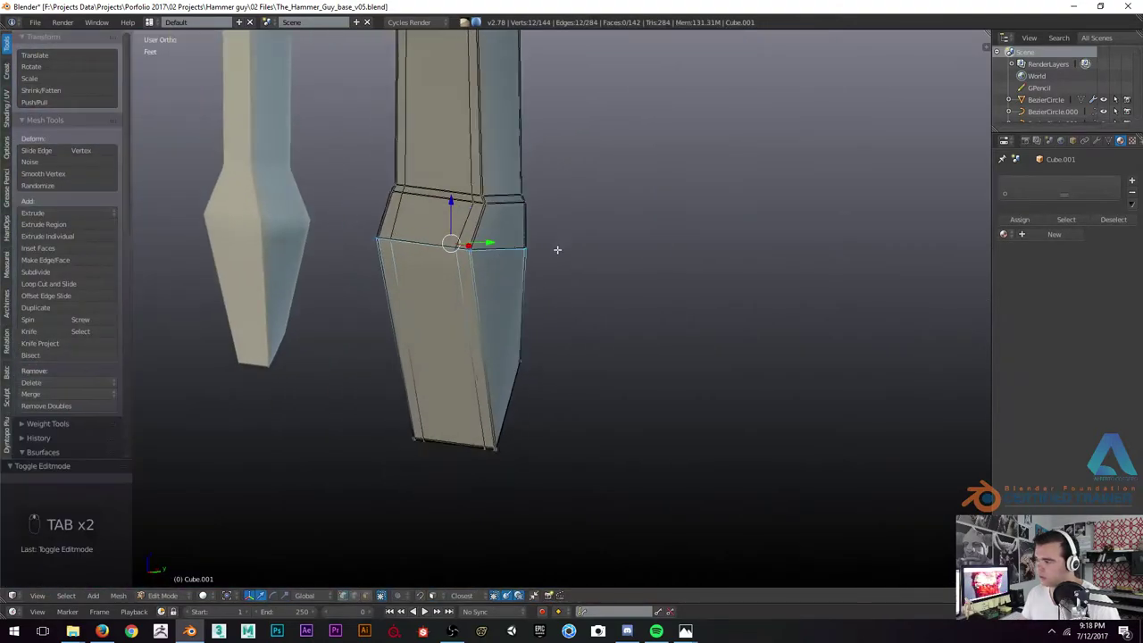
left_click_drag(1101, 141, 511, 230)
key("Tab")
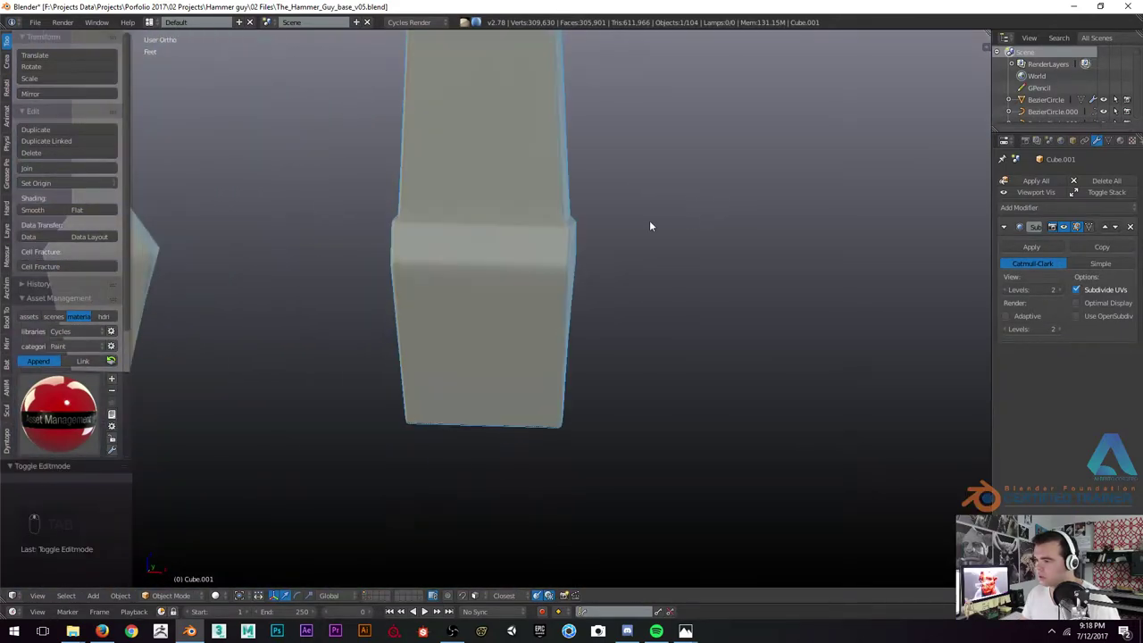
key("Tab")
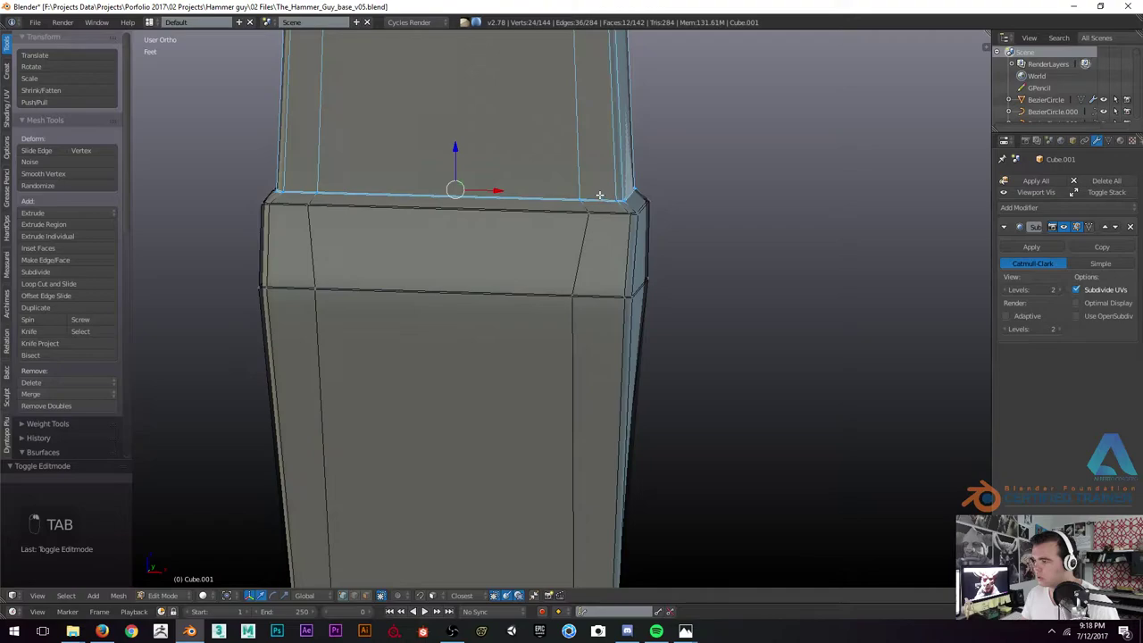
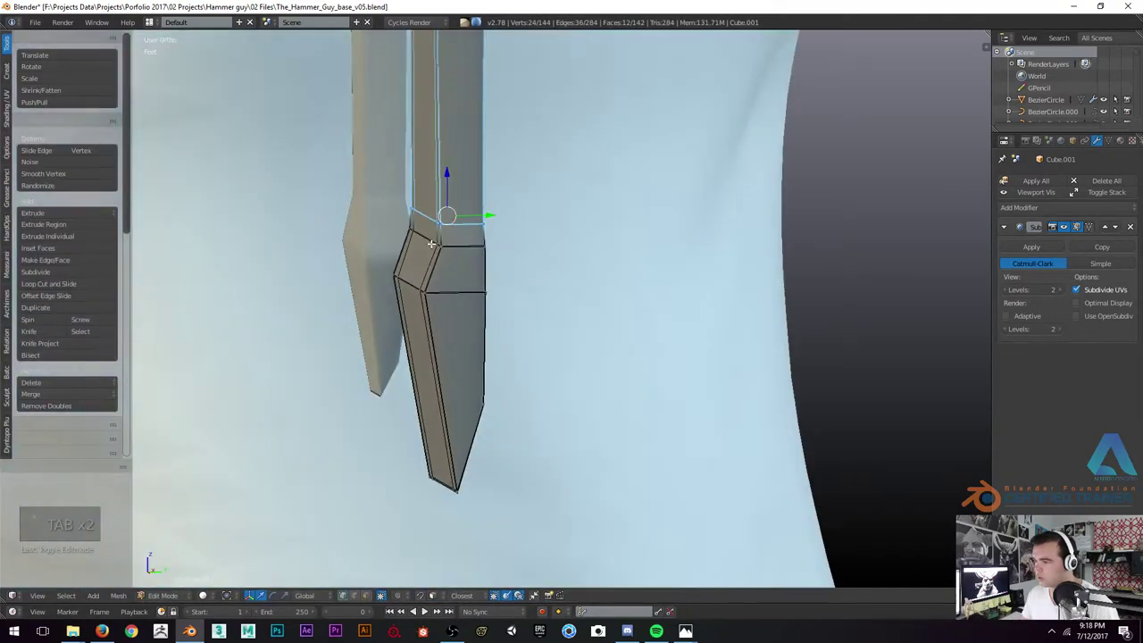
key("z")
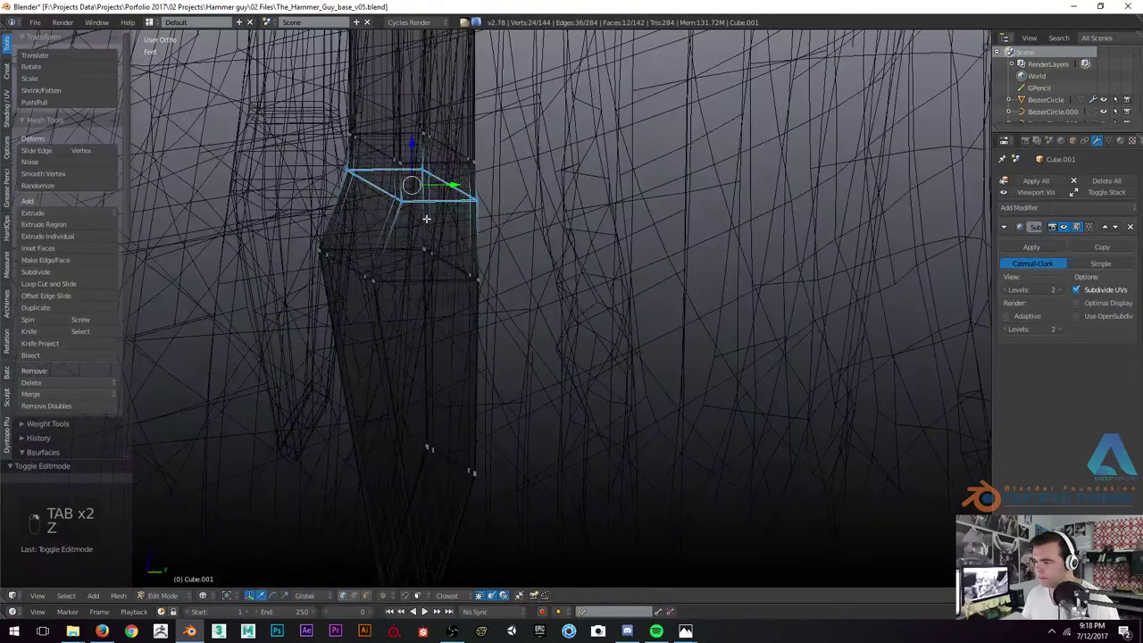
key("z")
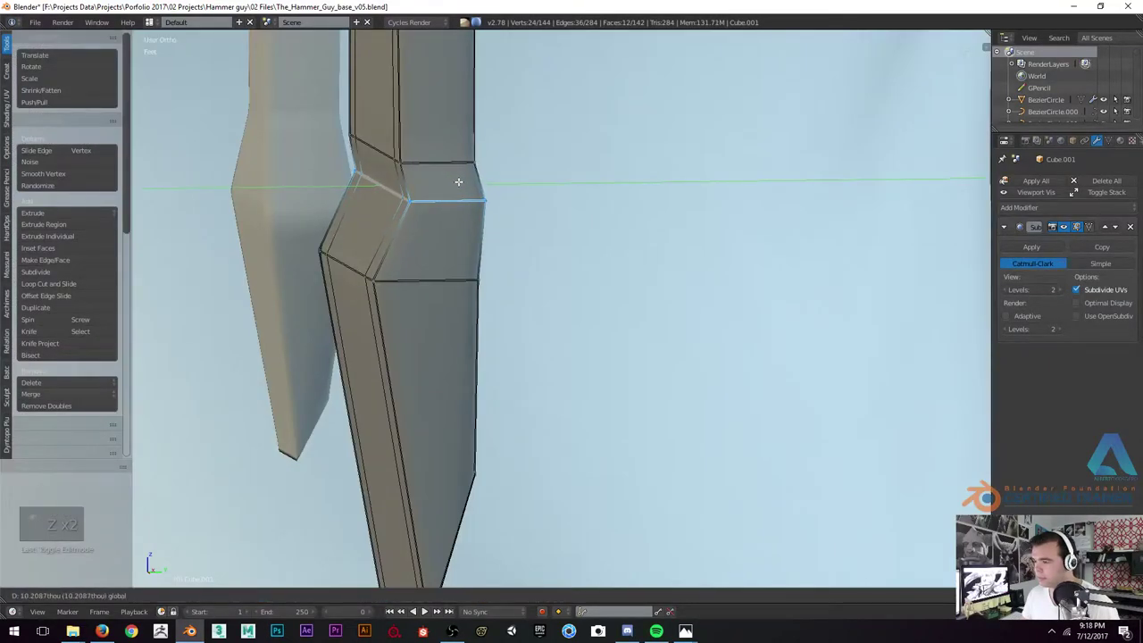
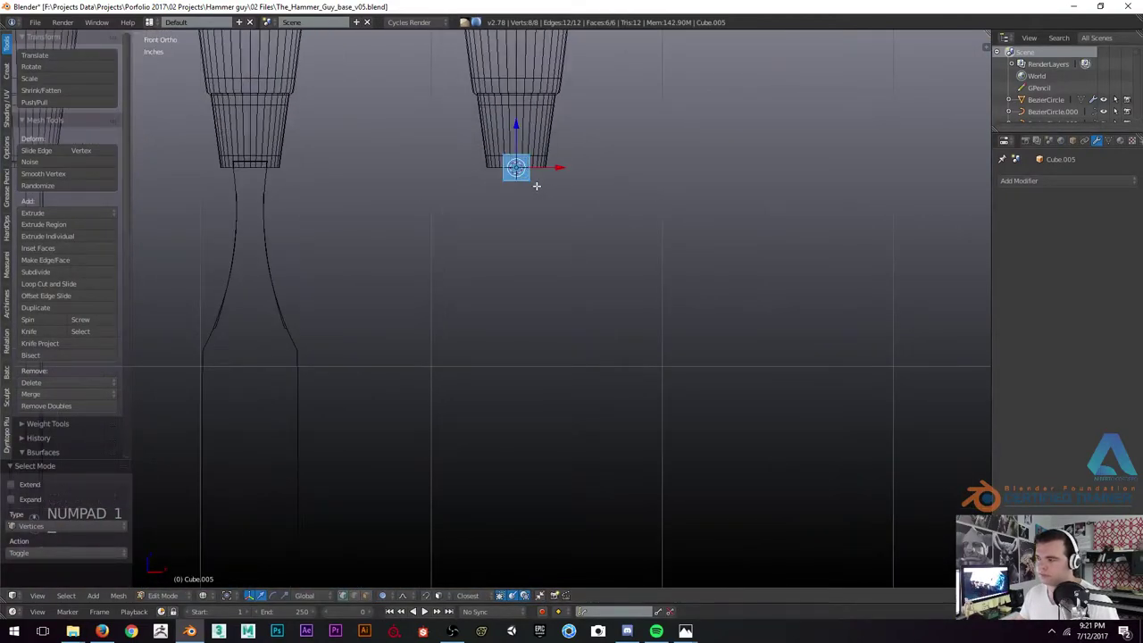
Select the box's bottom face and extrude it downward to start the shank
key("z")
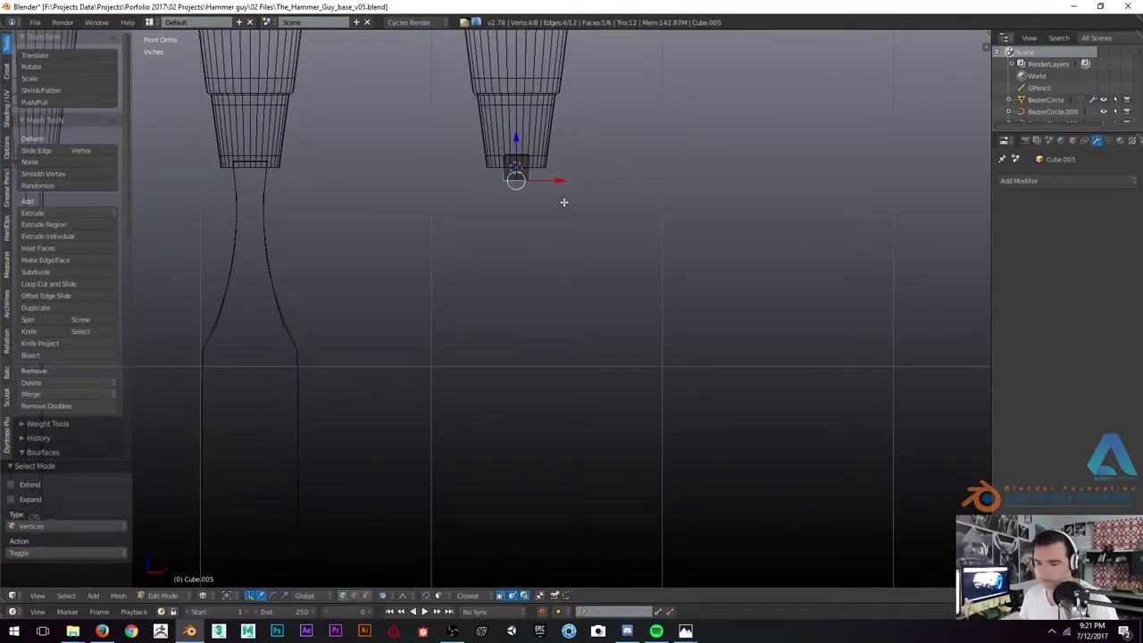
key("b")
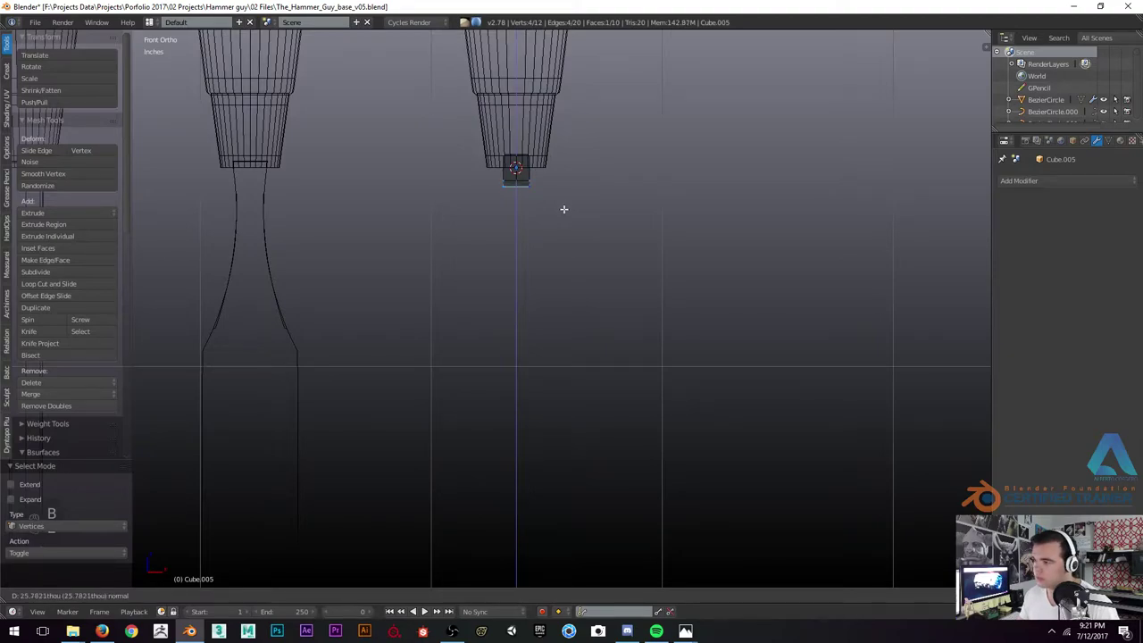
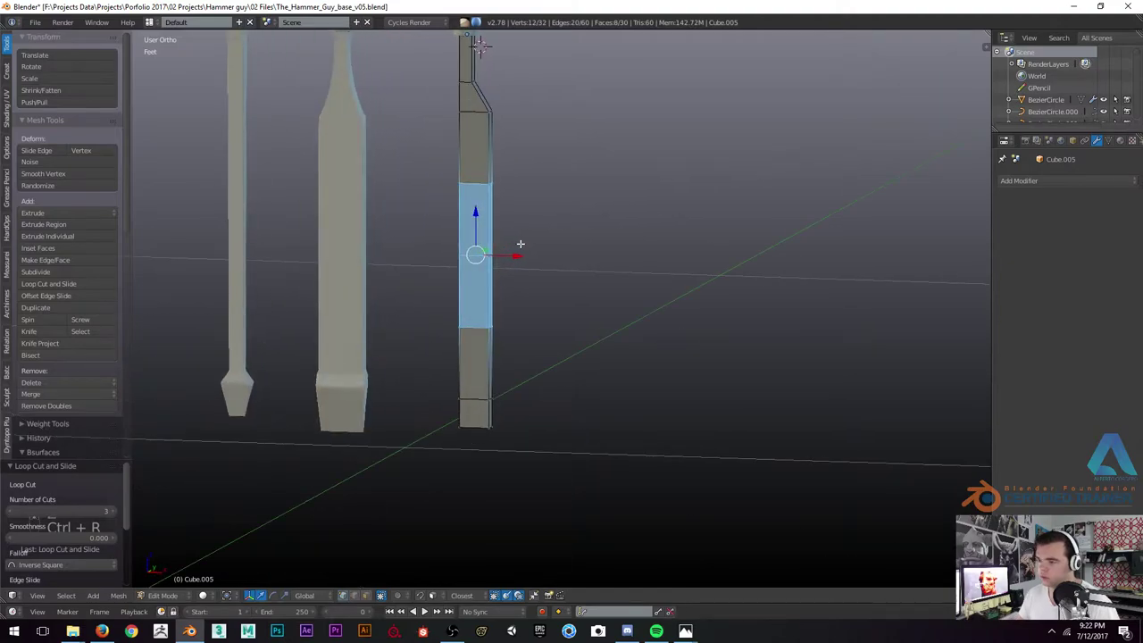
Squeeze the shank's bottom vertices inward in front wireframe view to form a pointed, angled tip
key("KP_1")
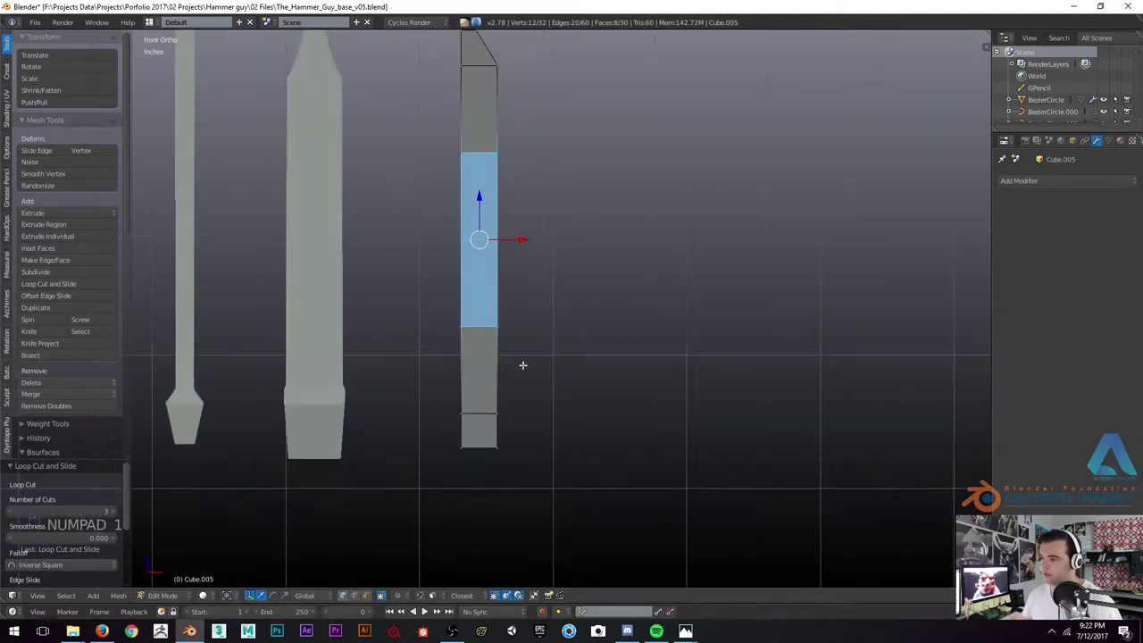
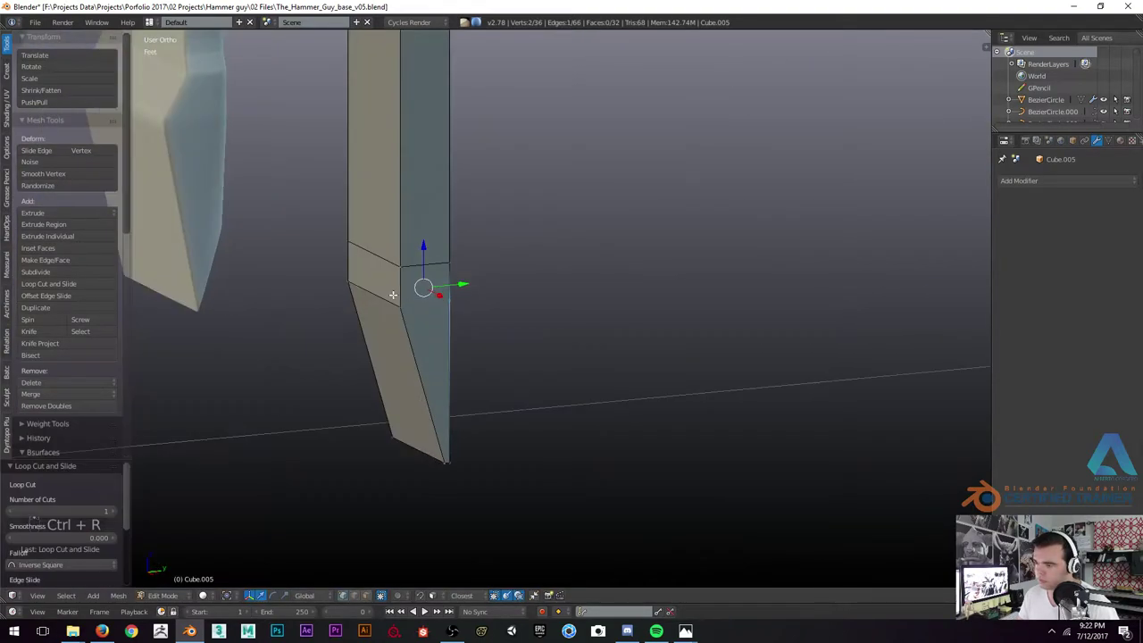
key("s")
key("z")
key("j")
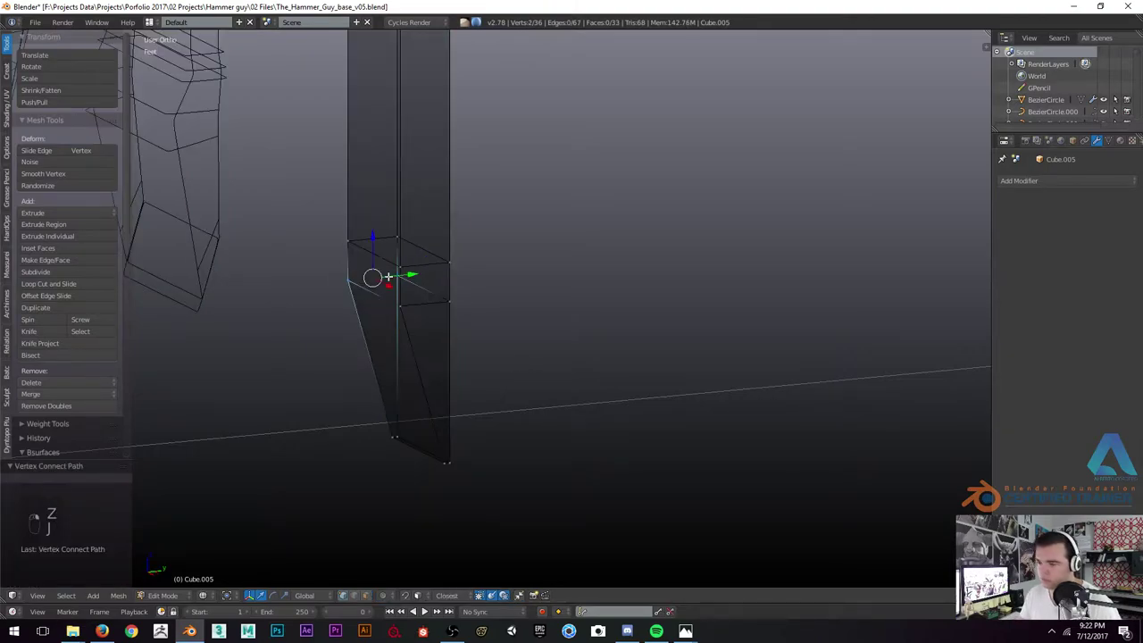
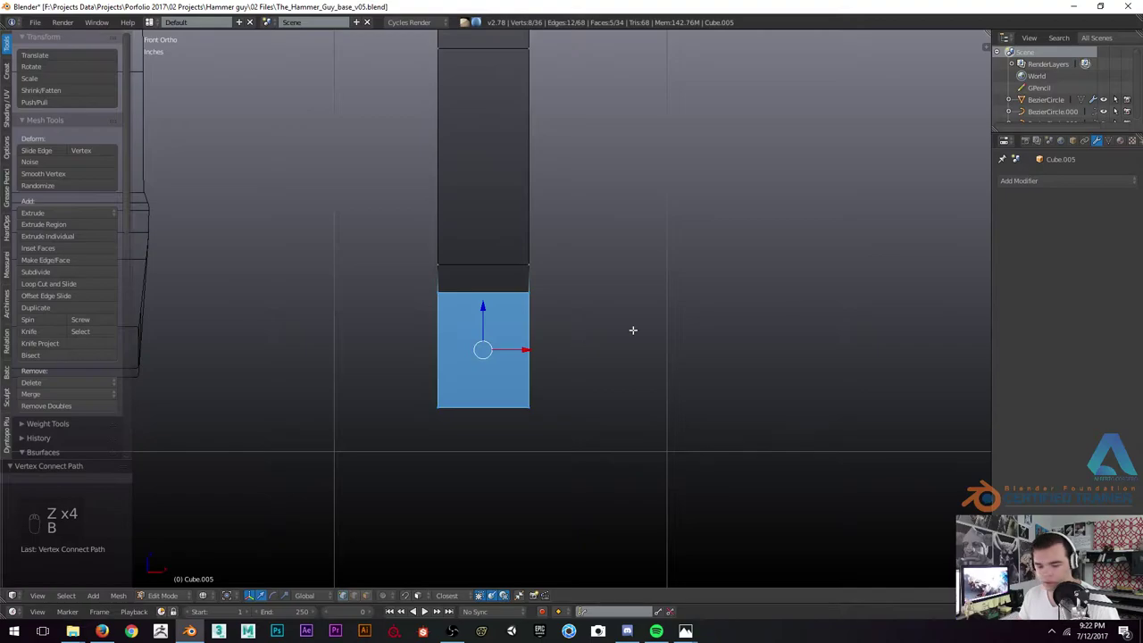
key("s")
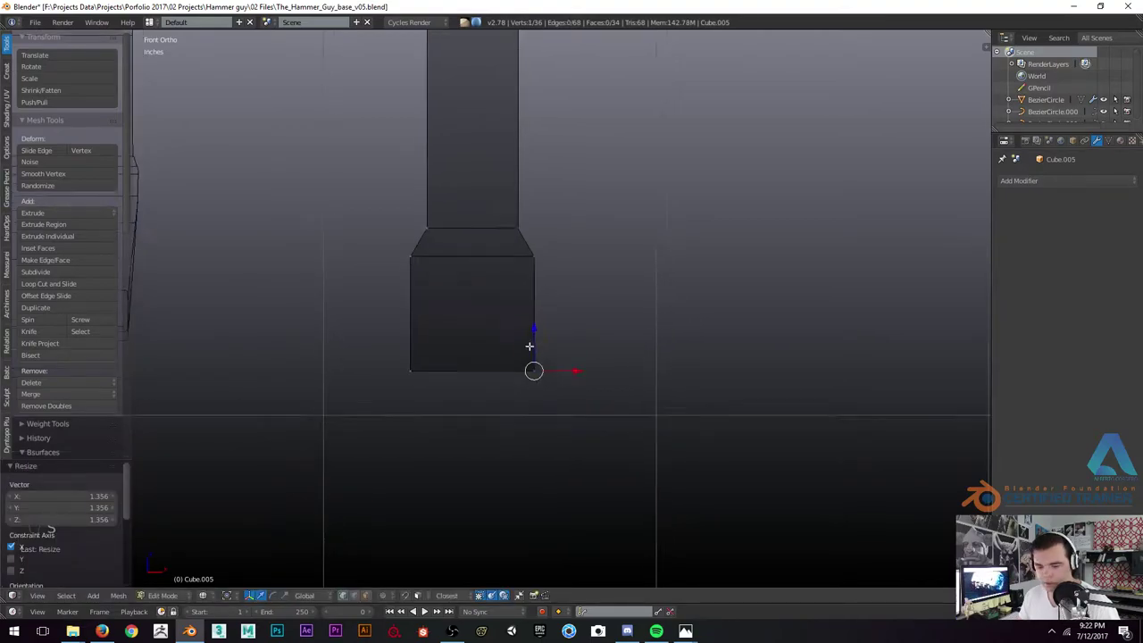
key("z")
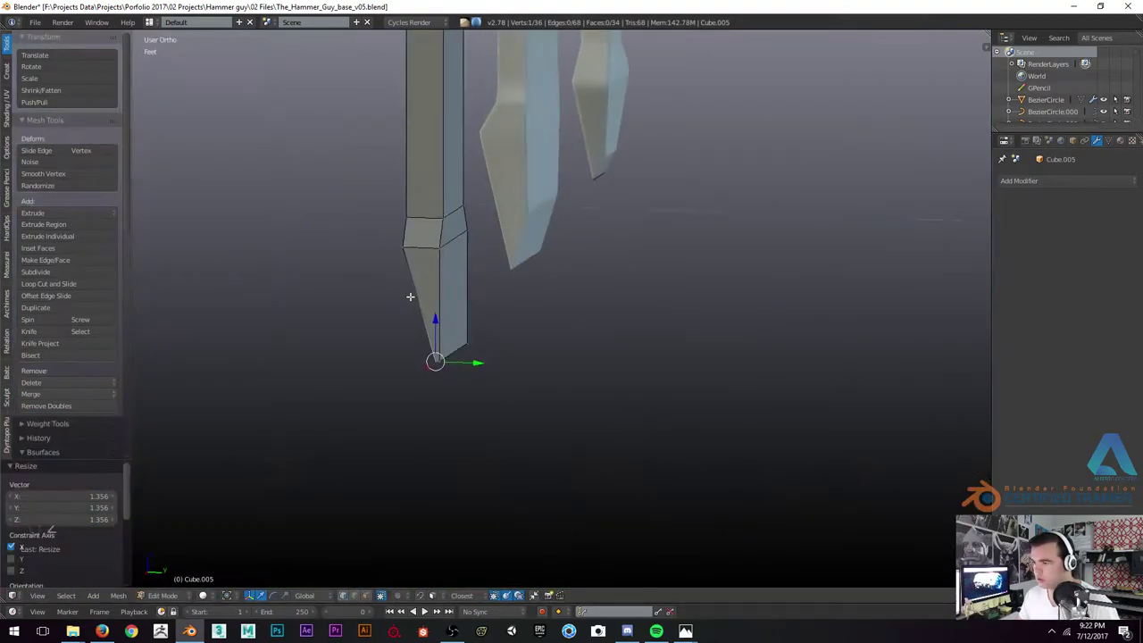
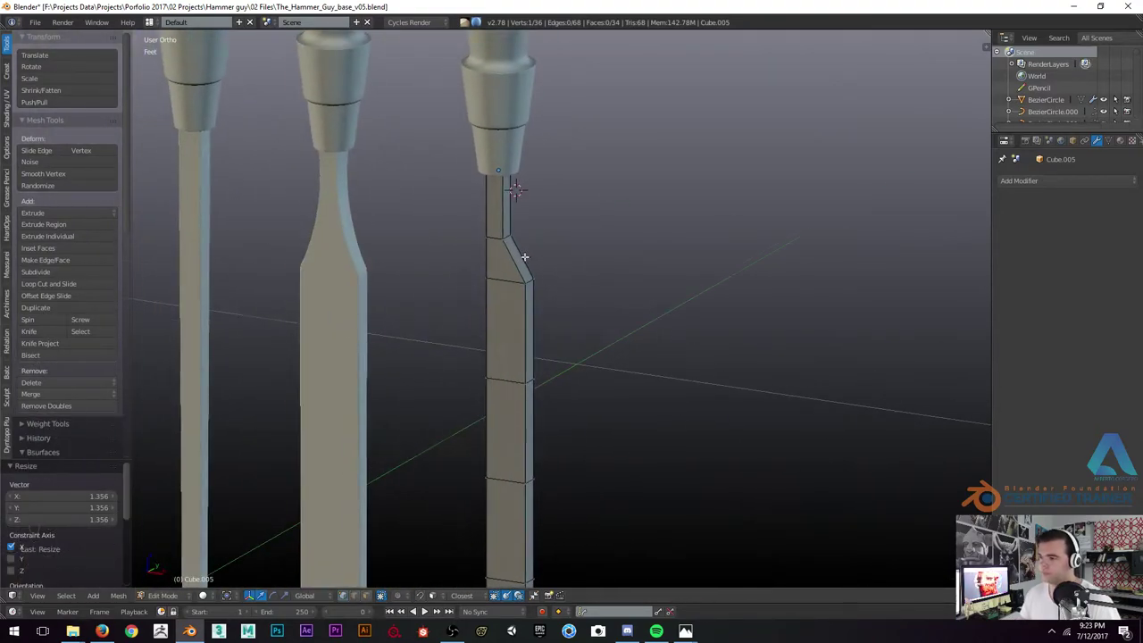
Box-select the block at the shank's bottom in front wireframe view and scale it into a flat blade
key("KP_1")
key("2")
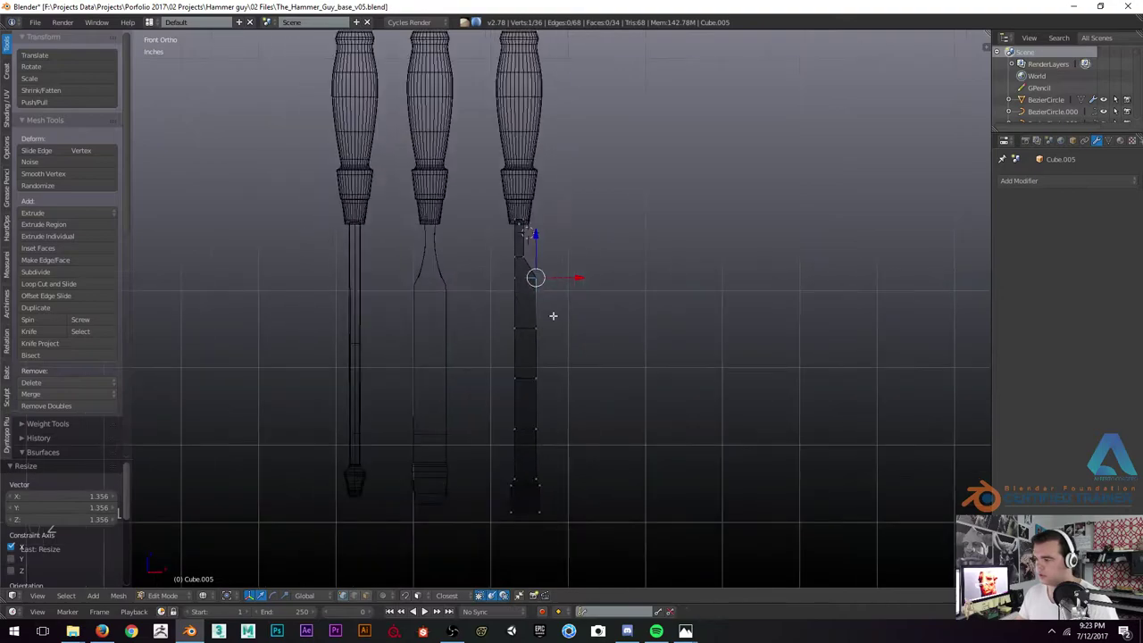
key("2")
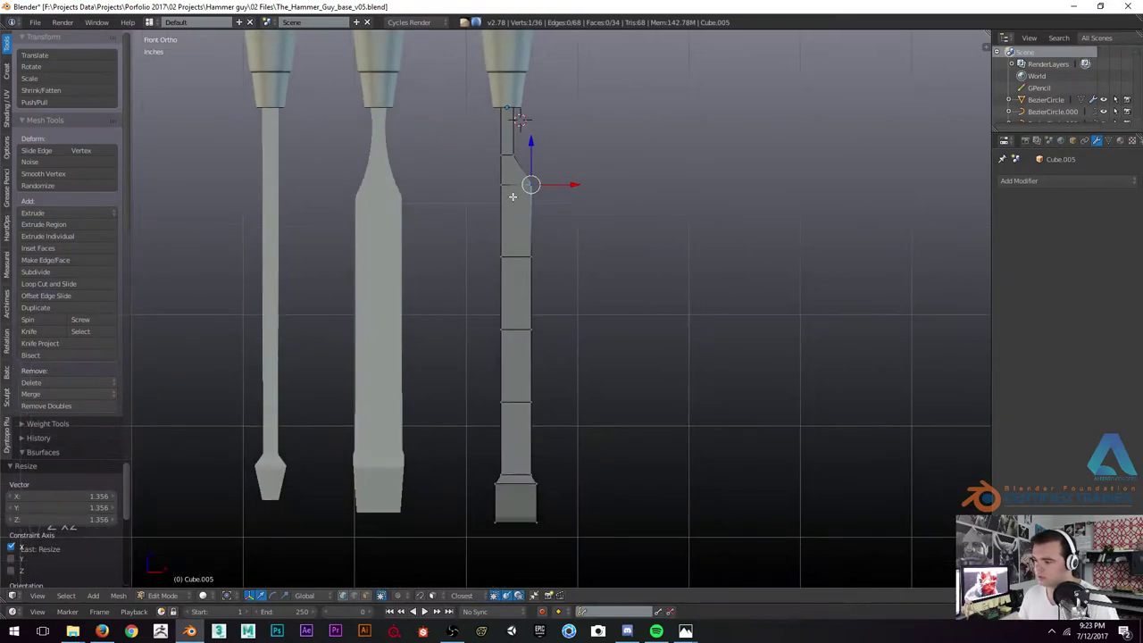
key("z")
key("b")
key("b")
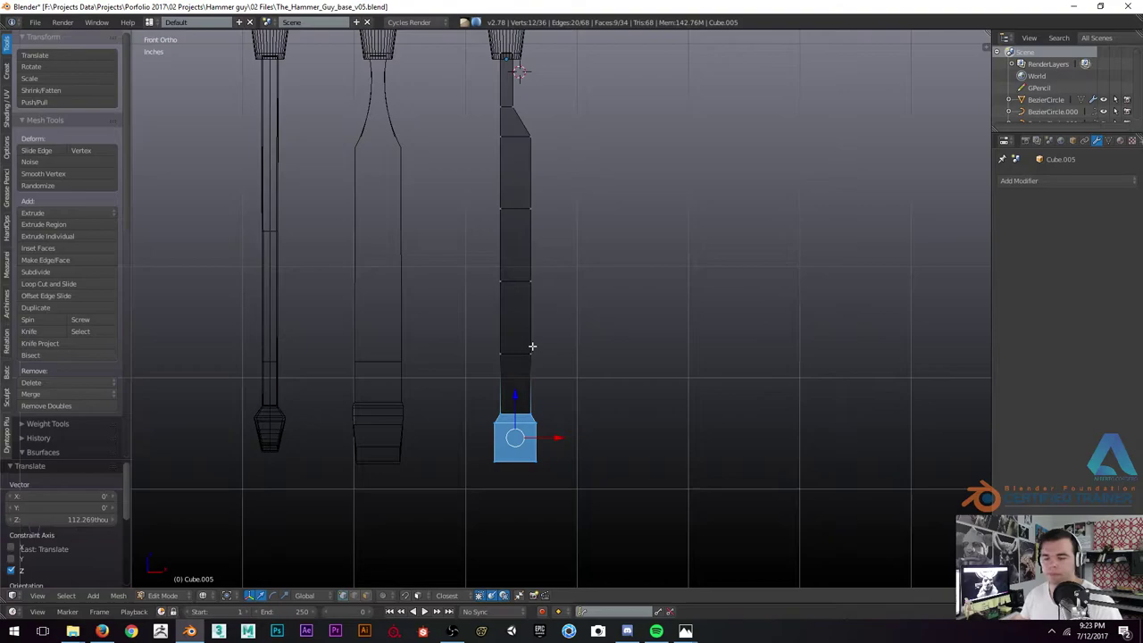
key("z")
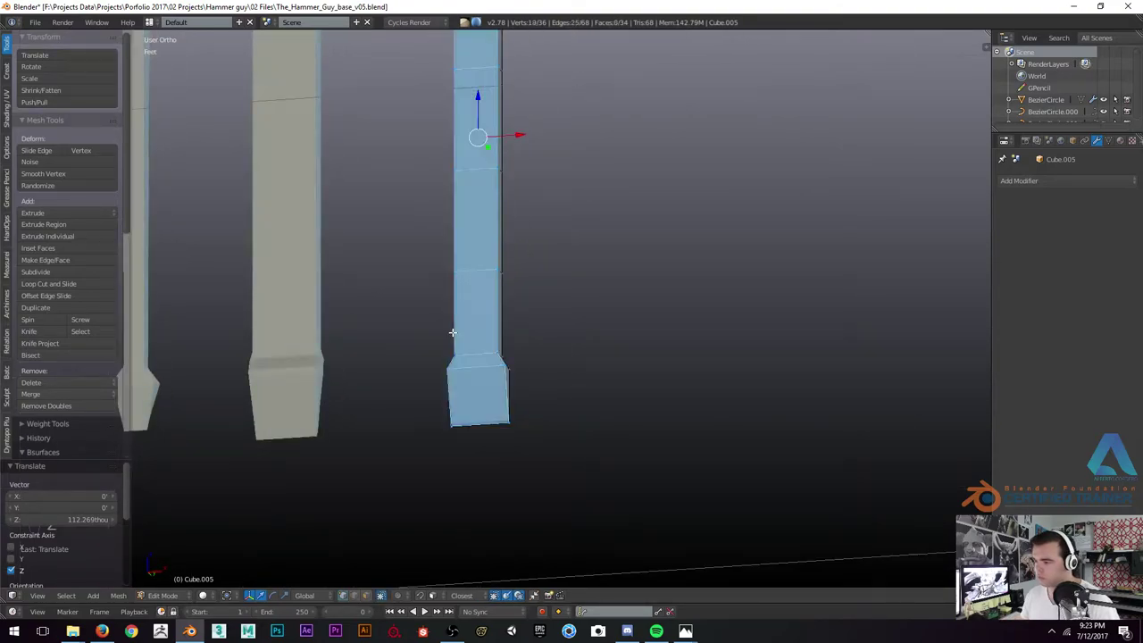
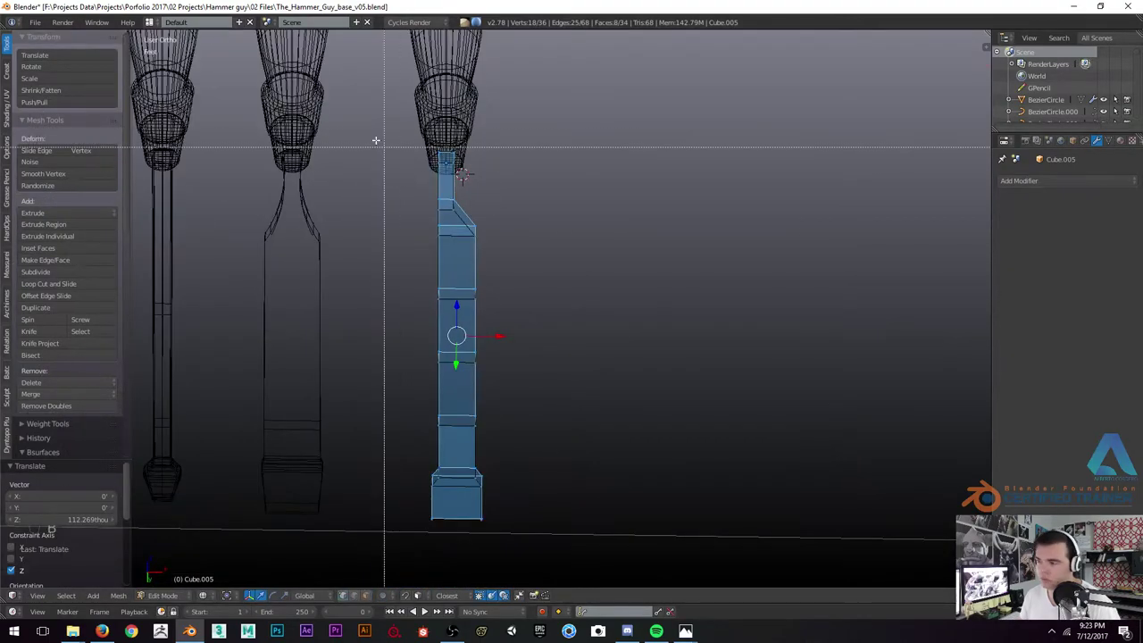
key("z")
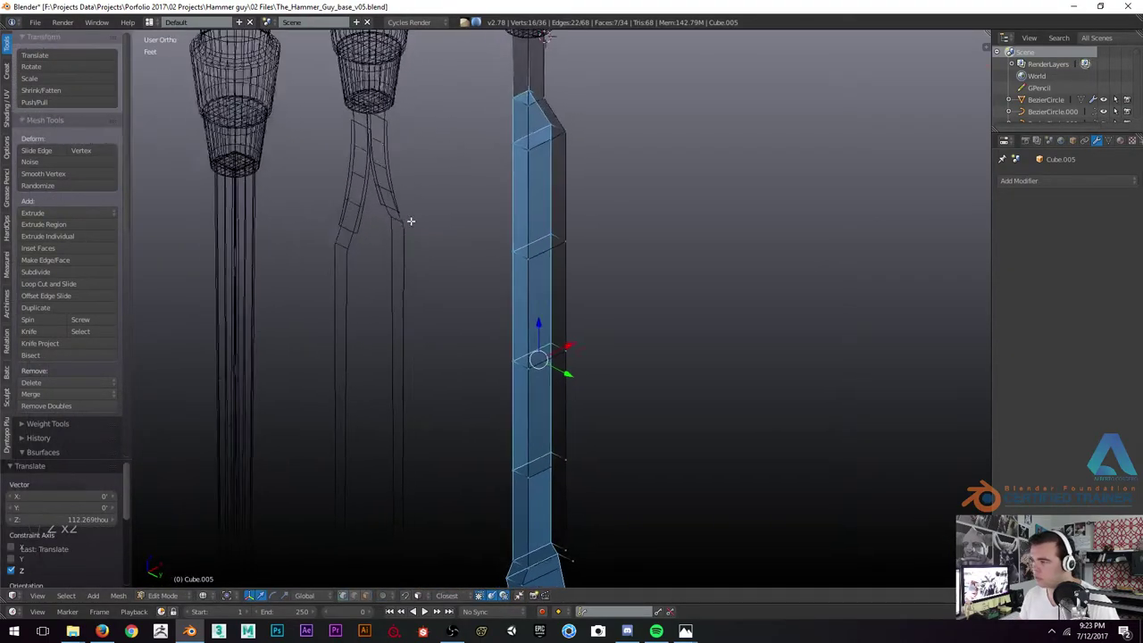
key("z")
key("s")
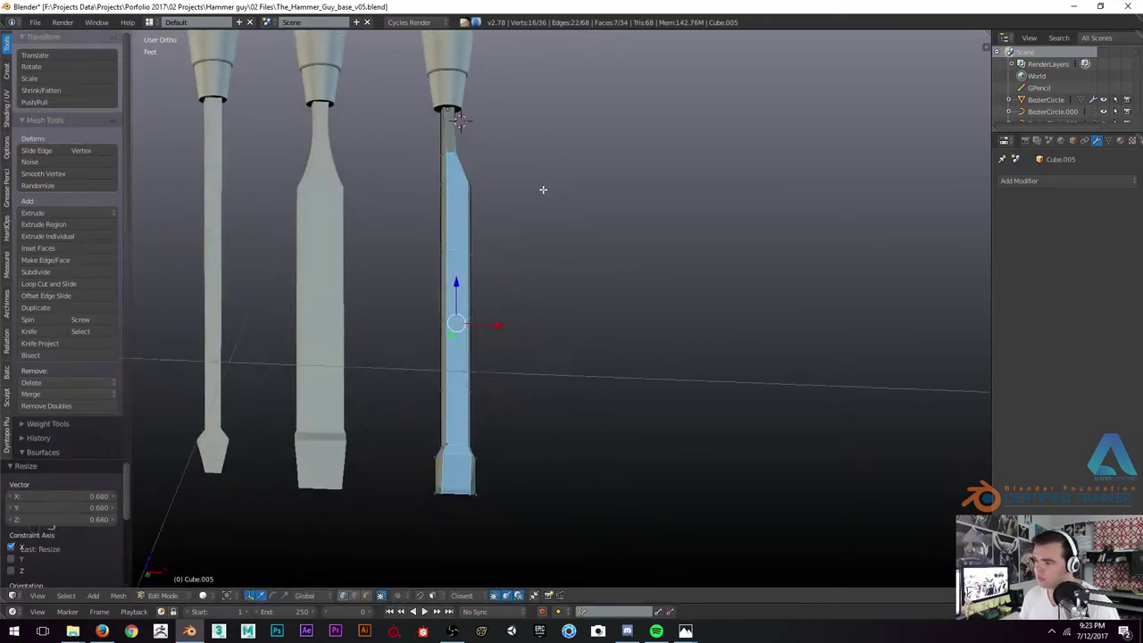
Reshape the blade's bent neck and flared tip from front and side views by selecting and scaling vertex groups
key("KP_1")
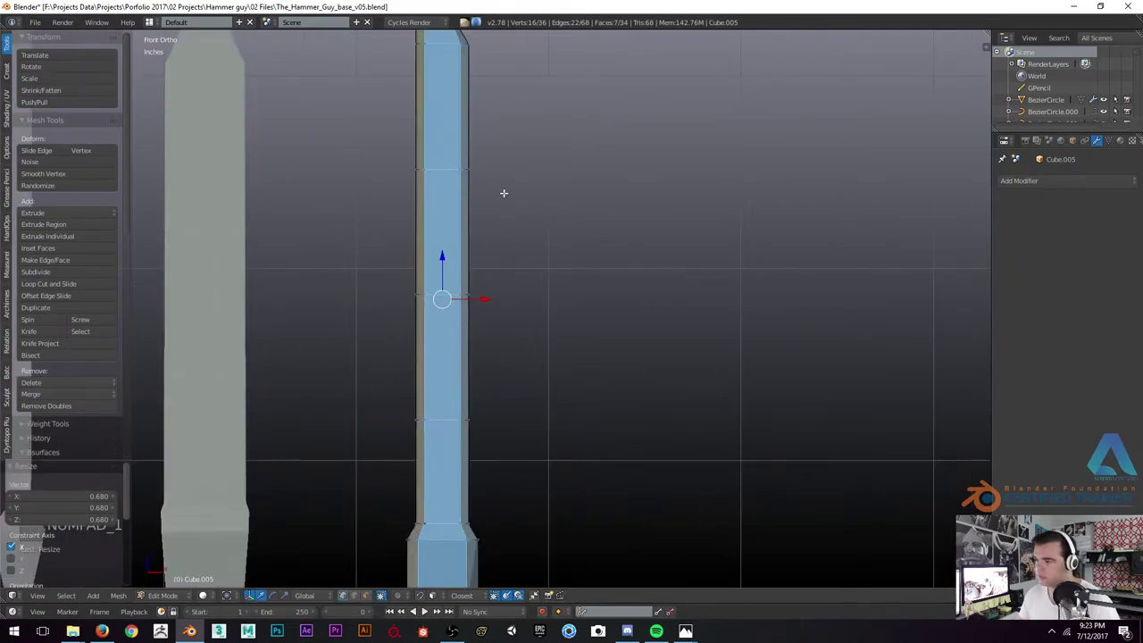
key("KP_3")
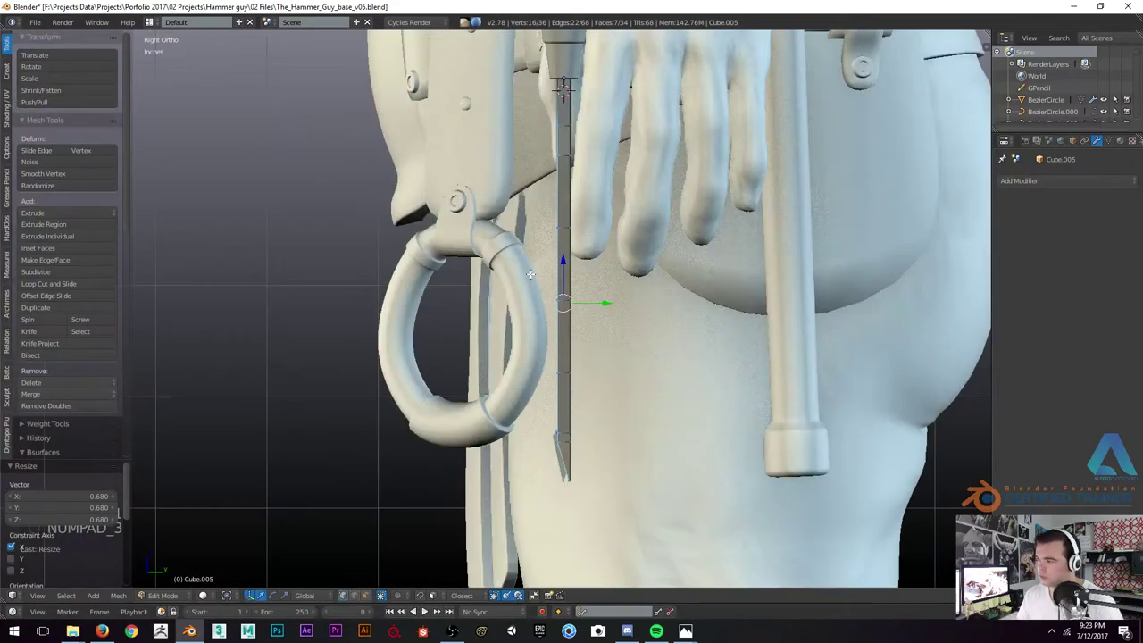
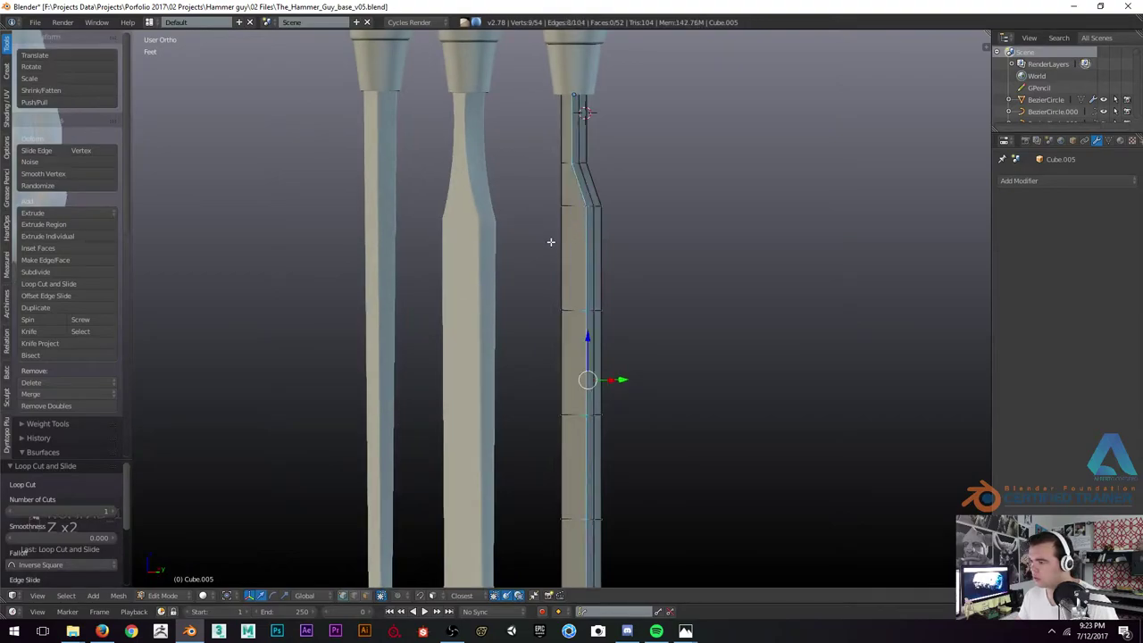
key("z")
key("b")
key("z")
key("s")
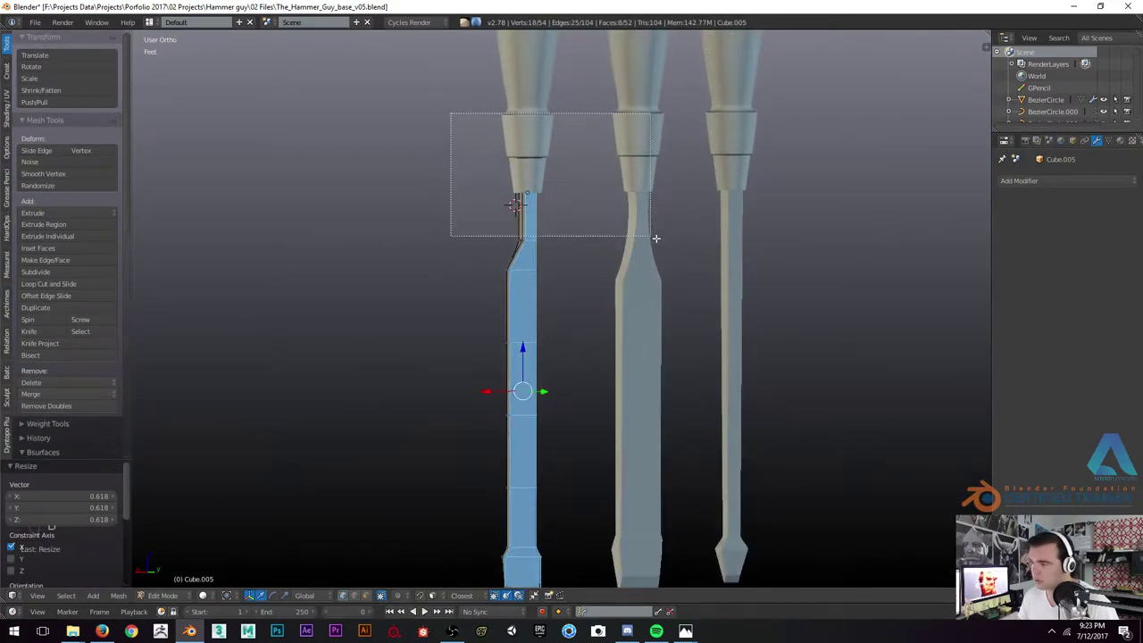
key("z")
key("z")
key("s")
key("KP_1")
key("l")
key("z")
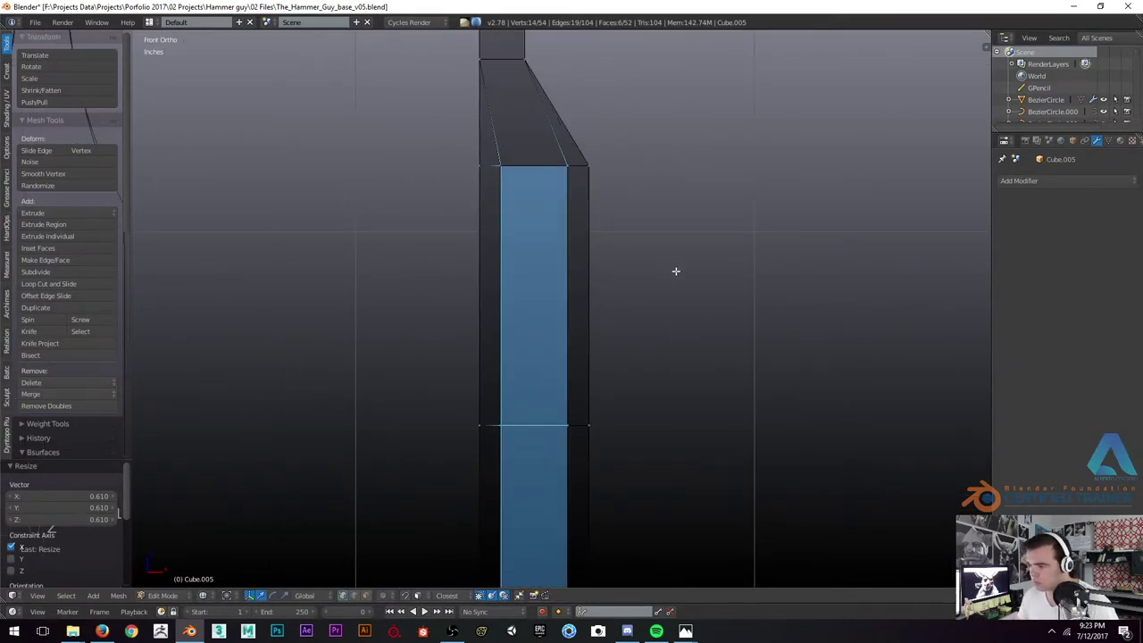
key("z")
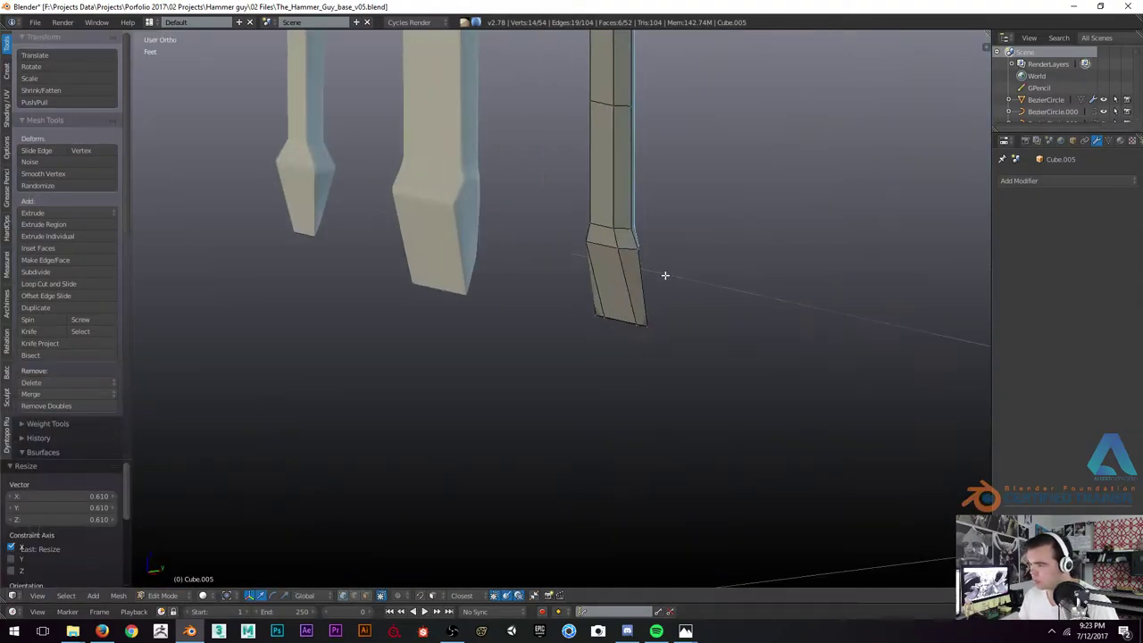
Undo the last several tip adjustments to back out an unwanted blade shape
key("ctrl+z")
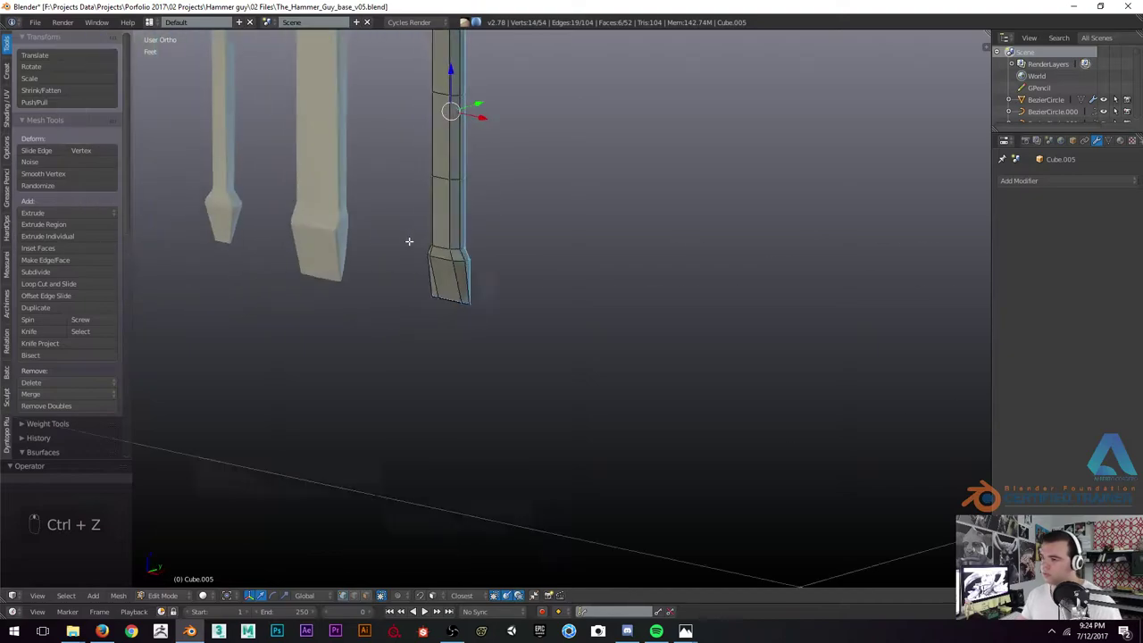
key("ctrl+z")
key("ctrl+z")
key("ctrl+z")
key("ctrl+z")
key("ctrl+z")
Box-select and scale the blade end vertices in see-through view, previewing the shape outside Edit Mode
key("z")
key("b")
key("z")
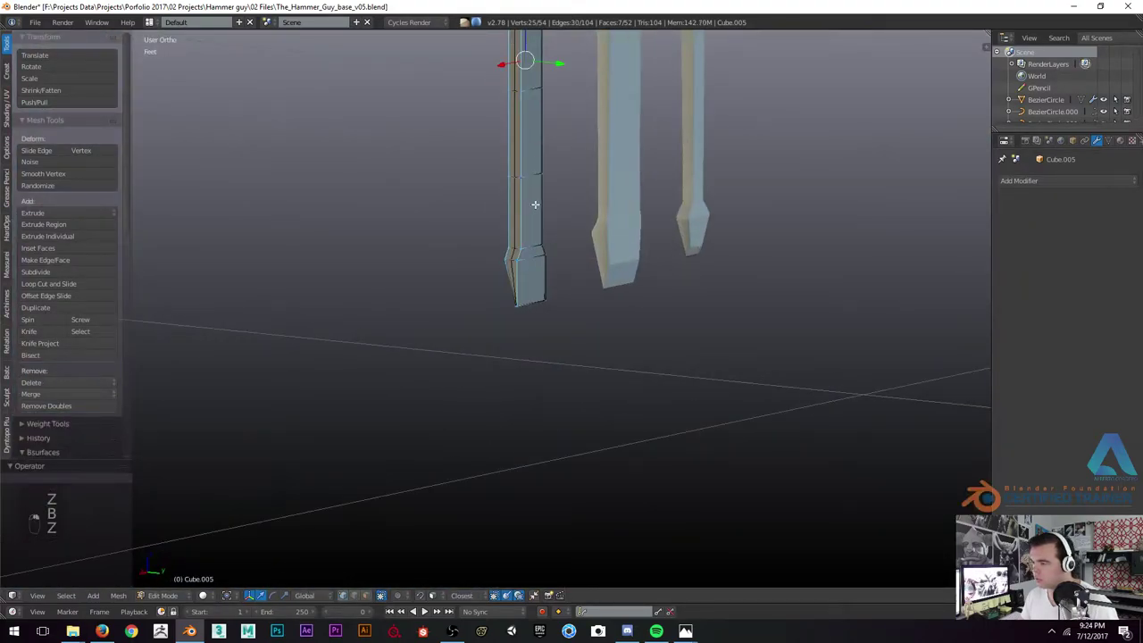
key("z")
key("b")
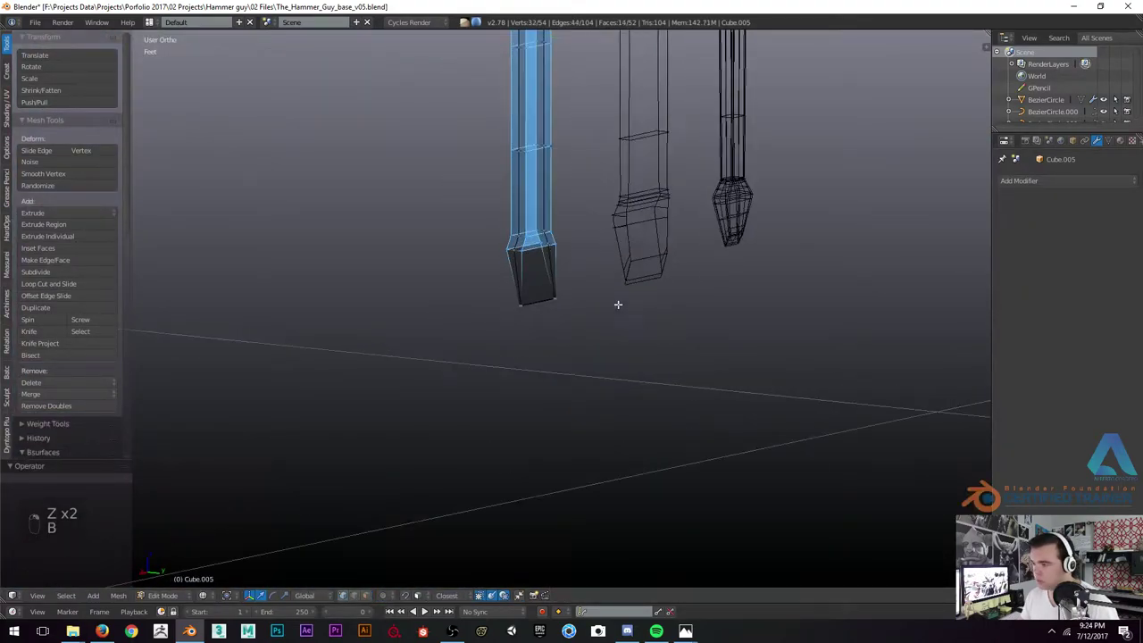
key("b")
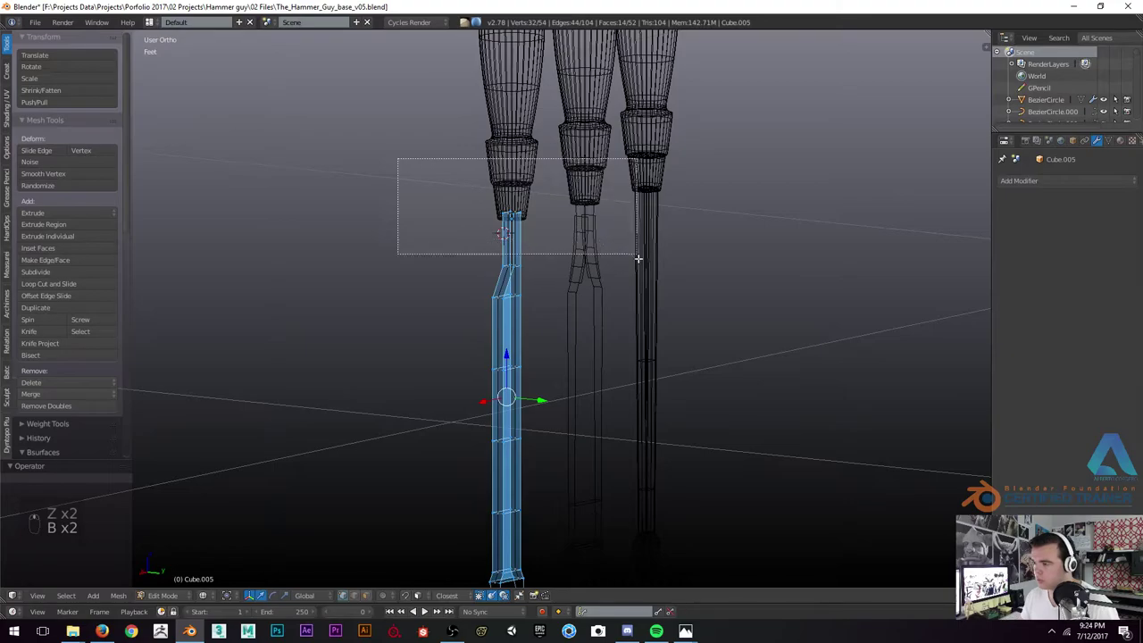
key("z")
key("s")
key("Tab")
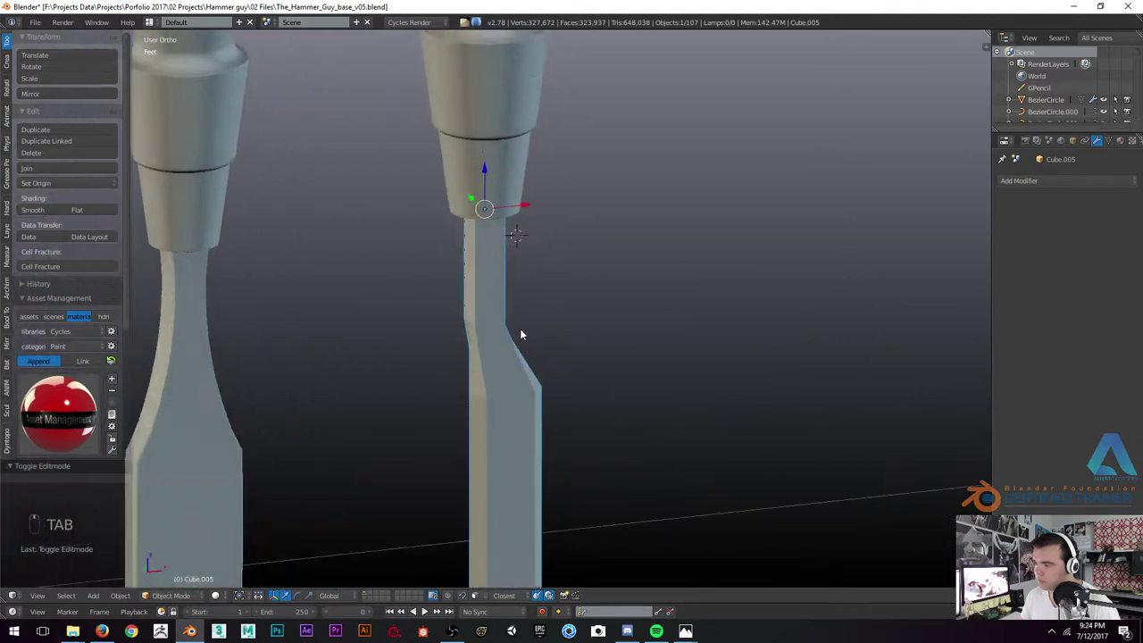
key("Tab")
Add support loop cuts near the blade's bend, along its length and around the tip's top and bottom
key("ctrl+b")
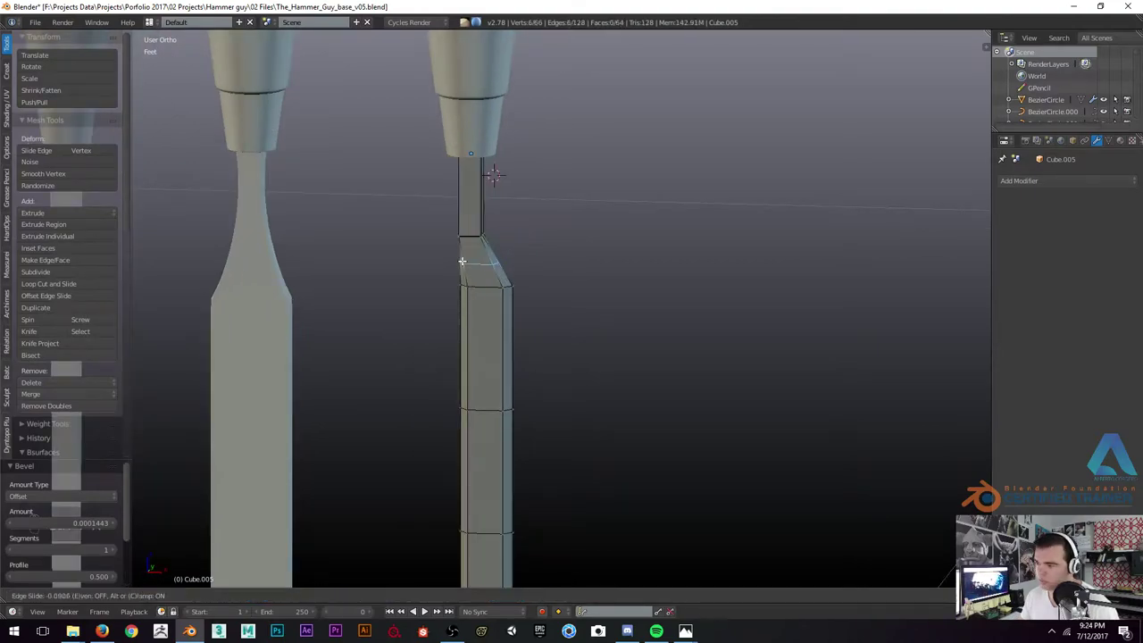
key("ctrl+r")
key("z")
key("ctrl+r")
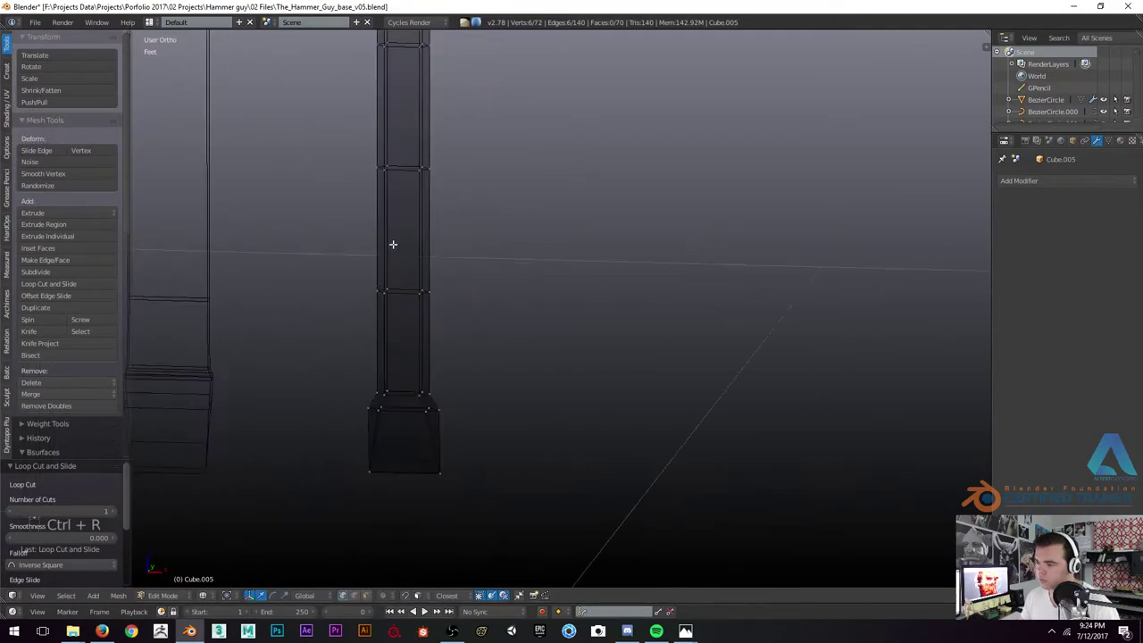
key("ctrl+r")
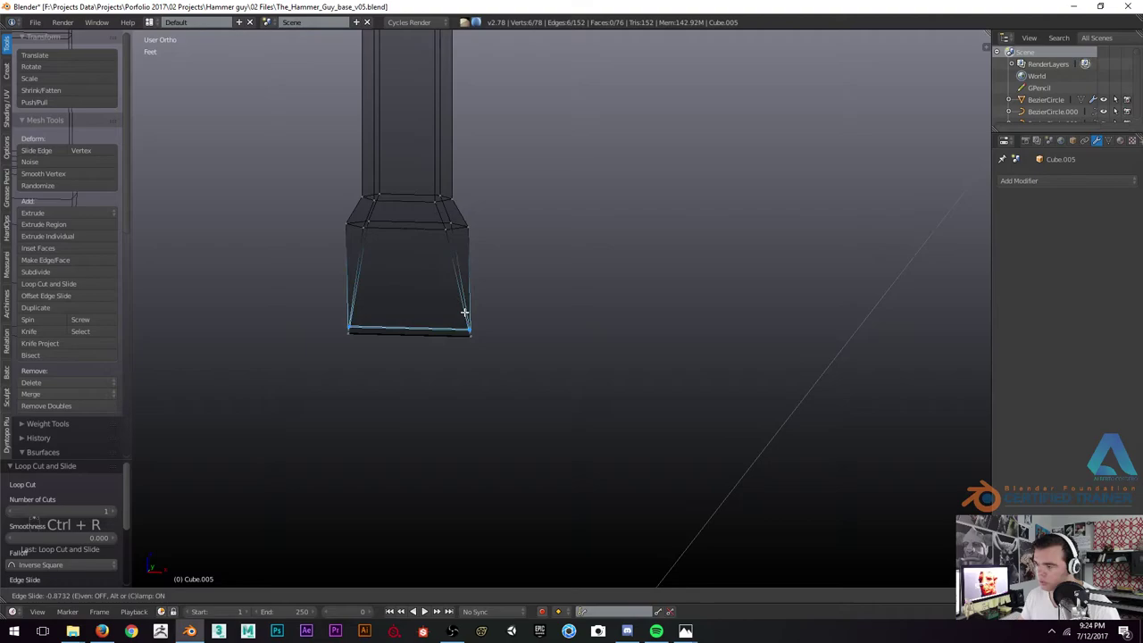
key("ctrl+r")
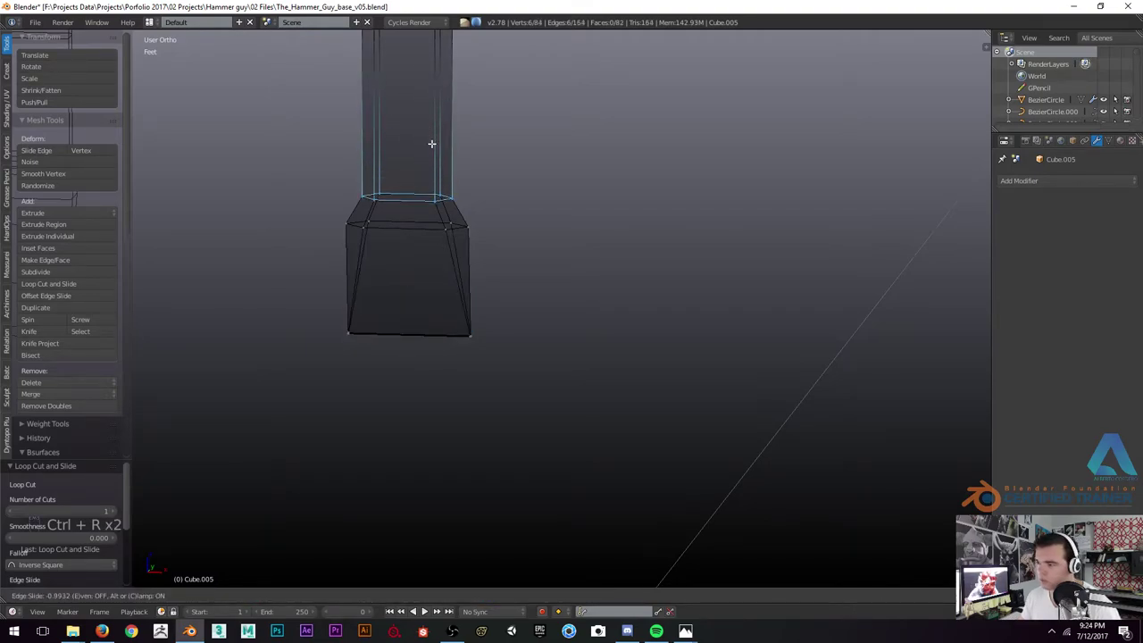
key("ctrl+r")
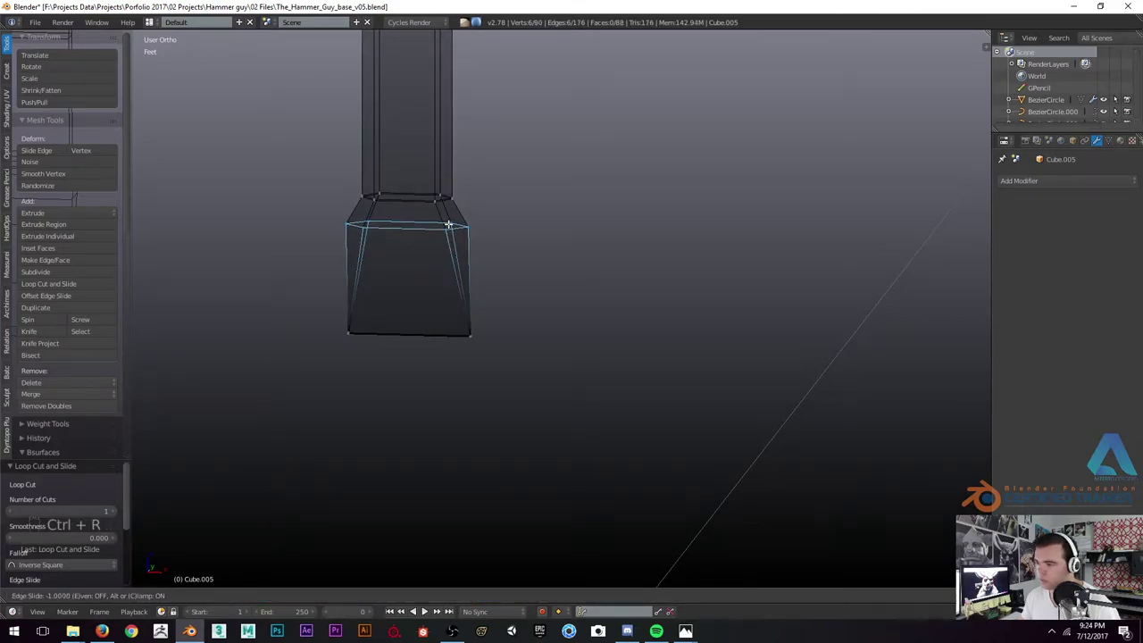
key("z")
Smooth the blade with a Subdivision Surface modifier (Ctrl+2) and check it from the front
key("ctrl+2")
key("KP_1")
key("z")
key("Tab")
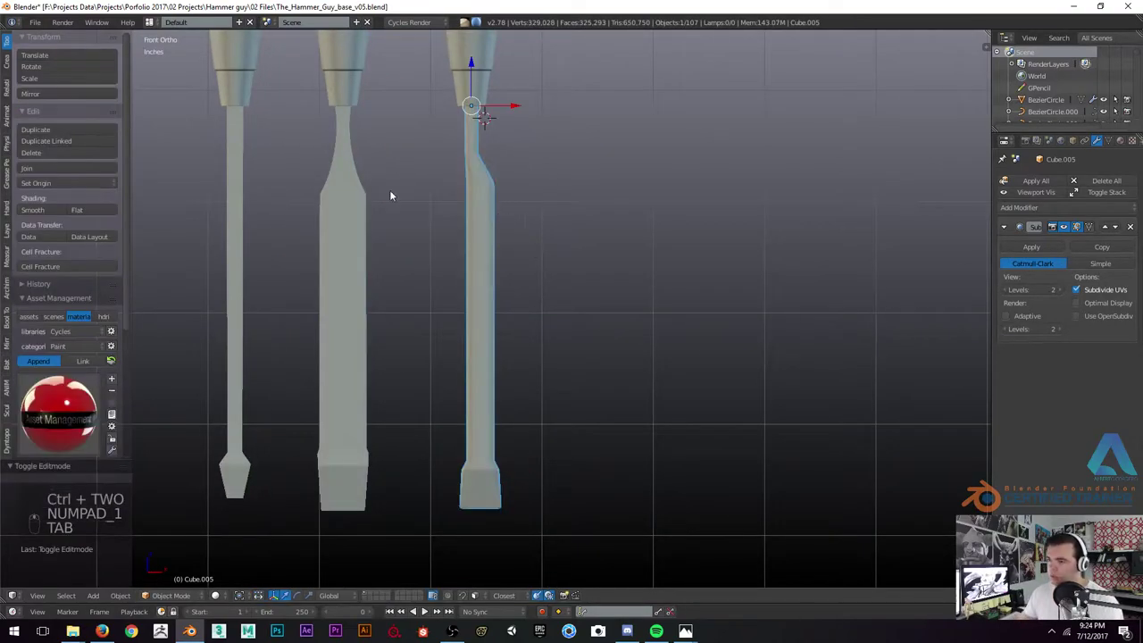
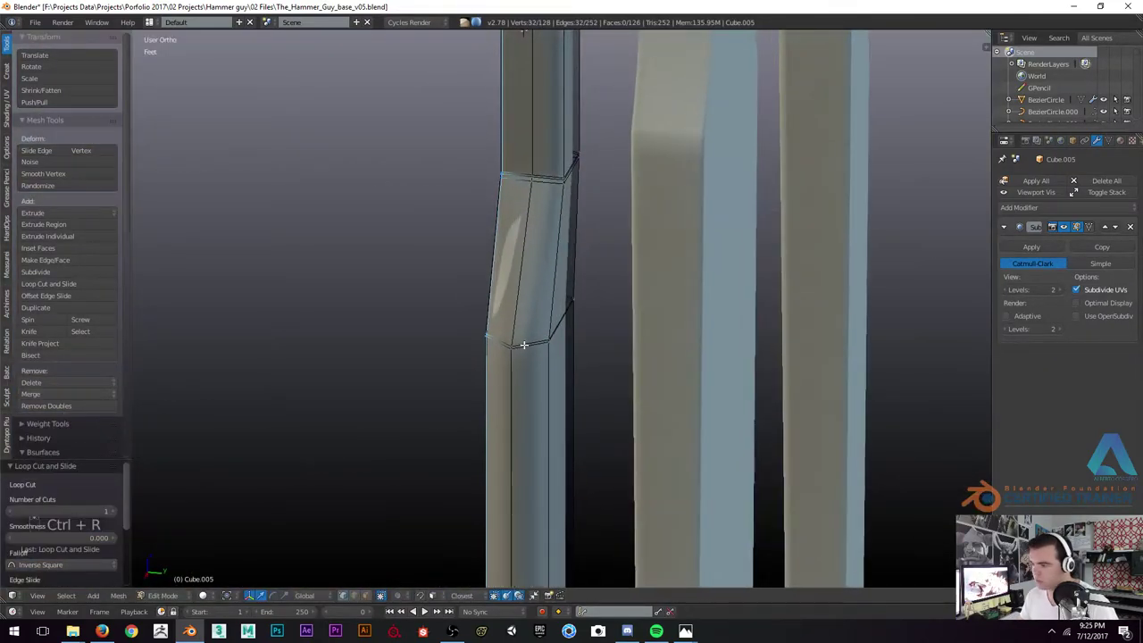
Add a support loop across the blade's bend and a lengthwise one, previewing the smoothed result
key("ctrl+r")
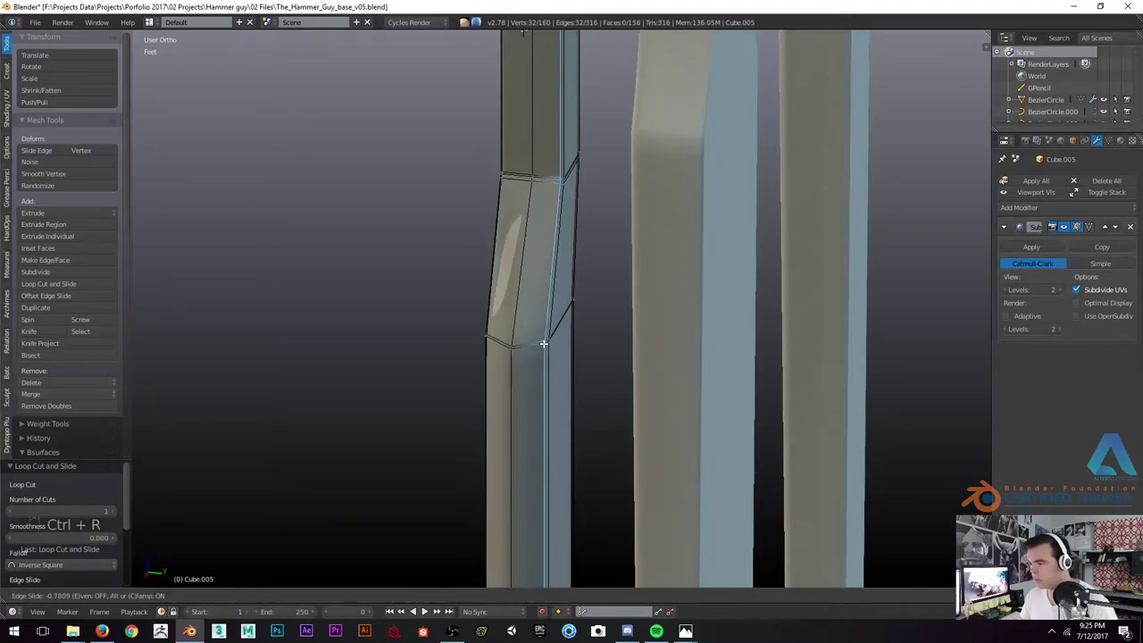
key("Tab")
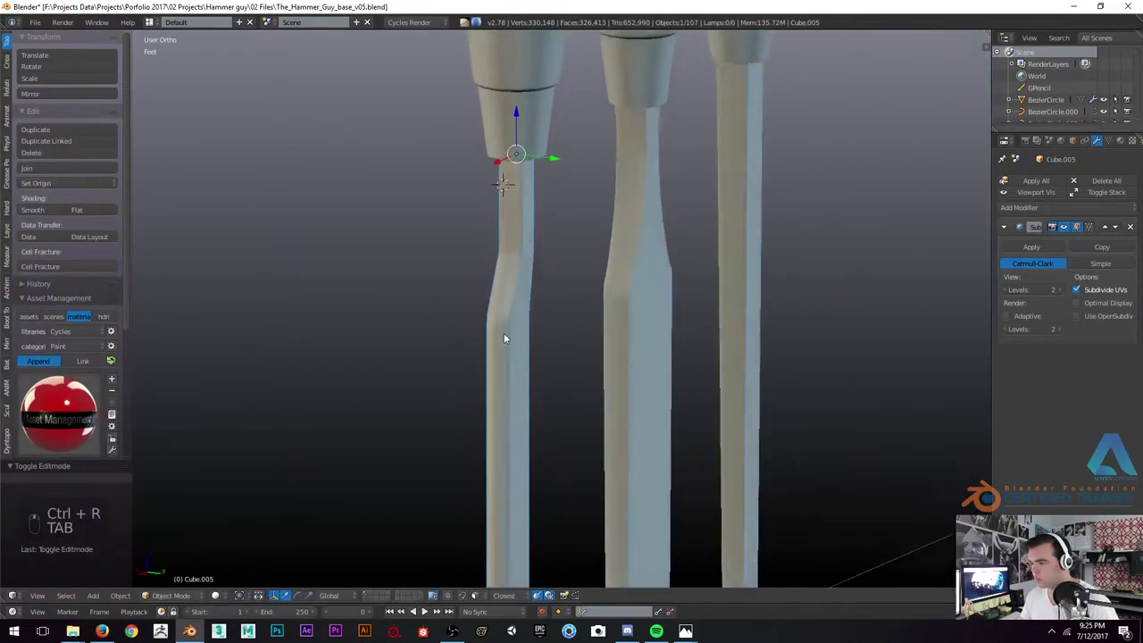
key("Tab")
key("ctrl+b")
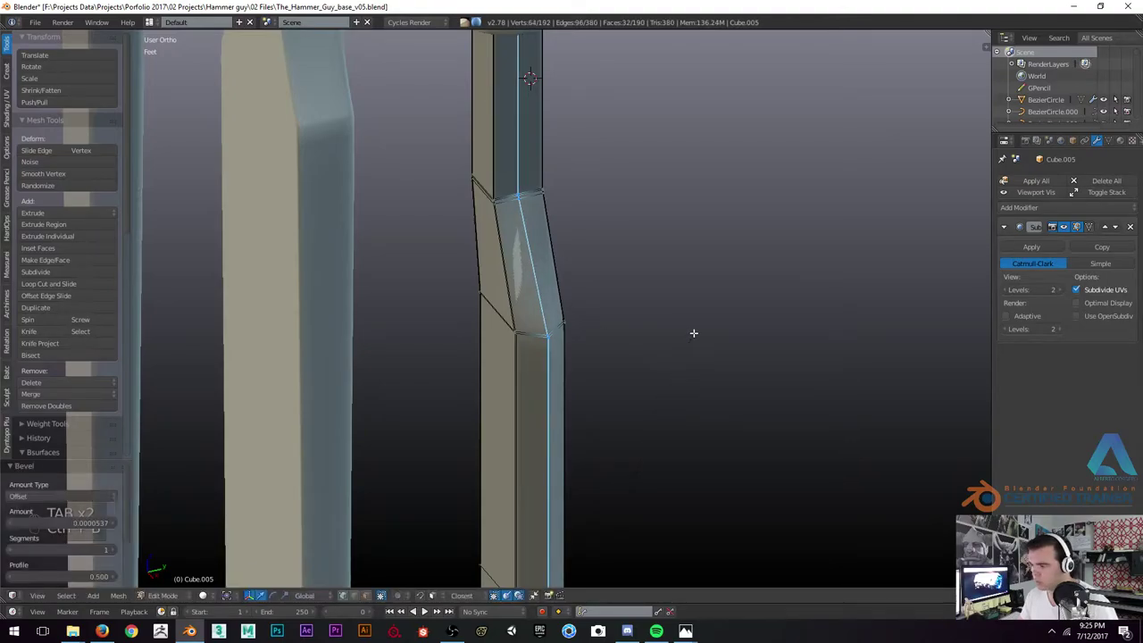
key("Tab")
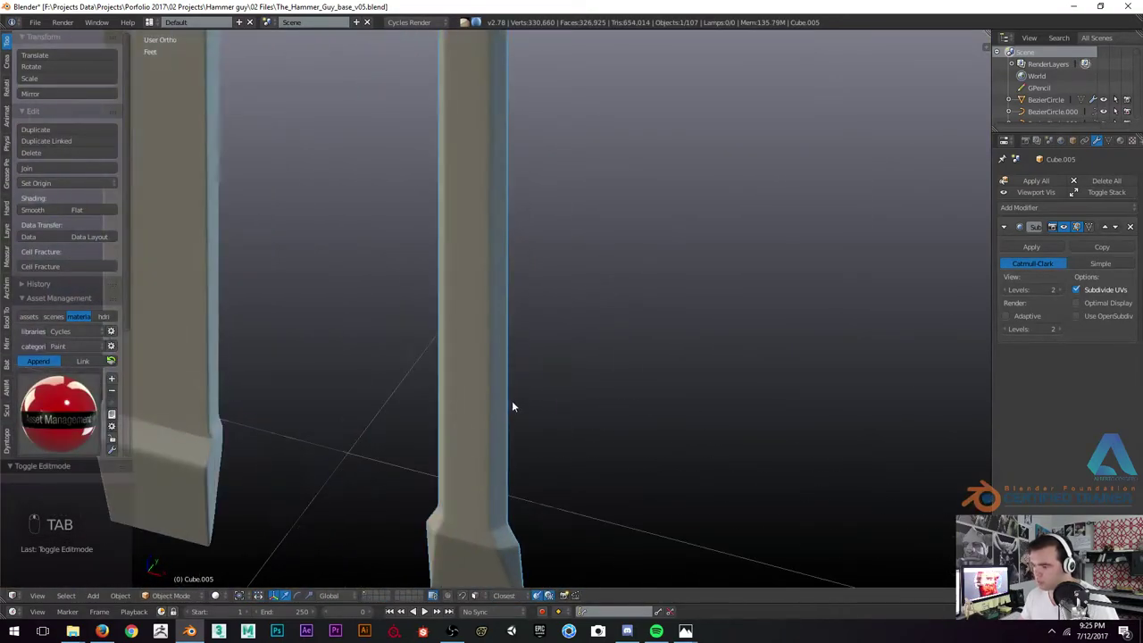
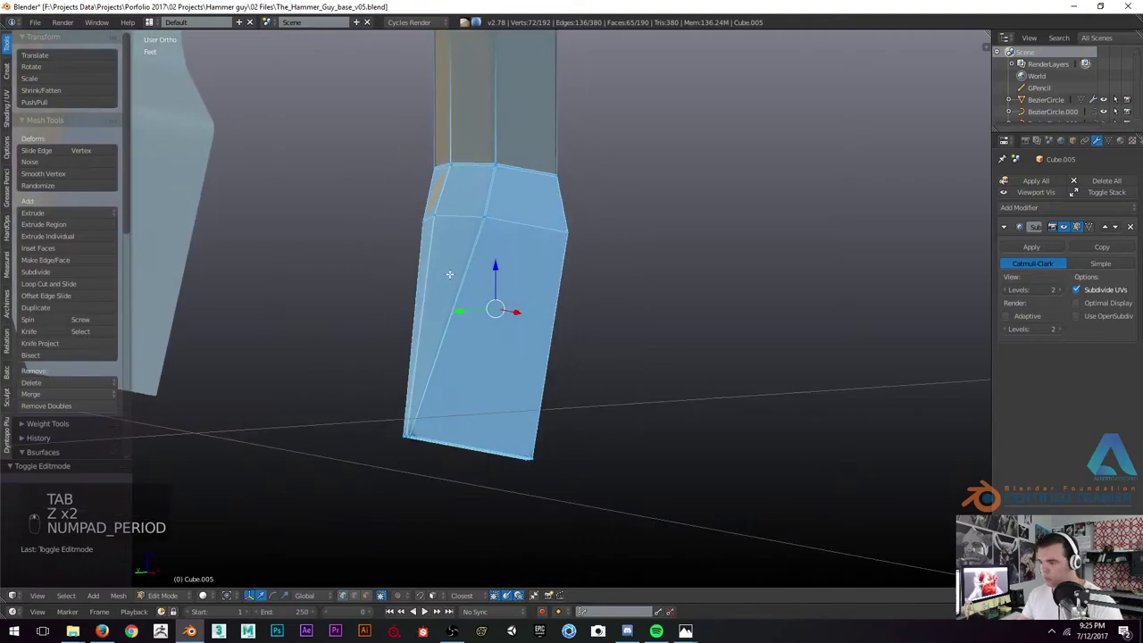
Add a support loop around the blade's tip, leave Edit Mode and zoom out to see all three tools
key("z")
key("z")
key("Tab")
key("Tab")
key("ctrl+r")
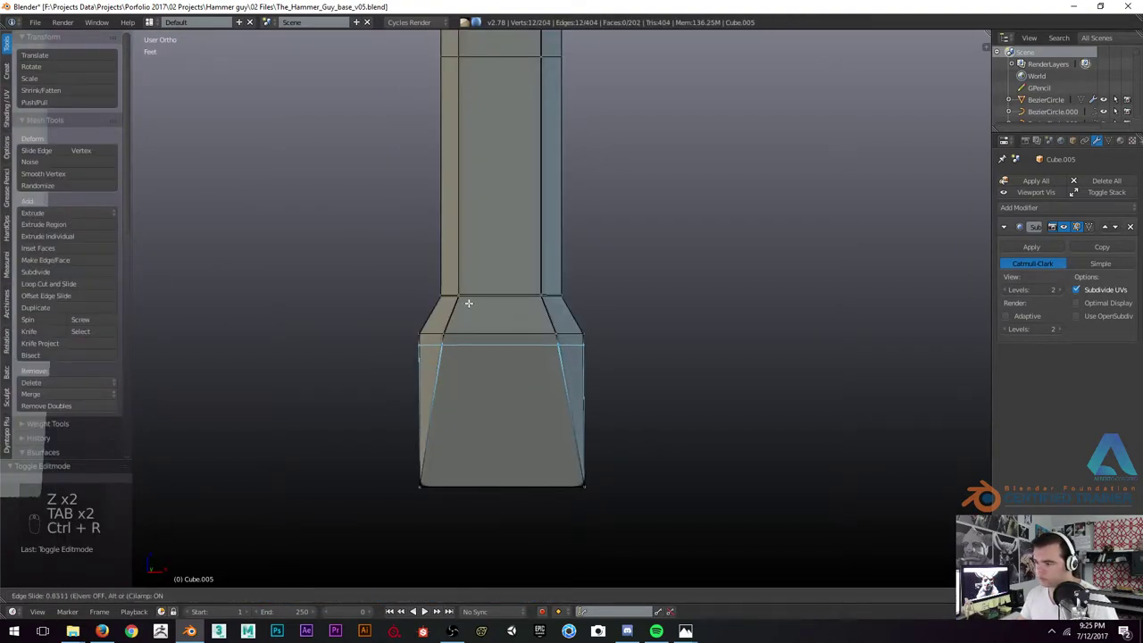
key("Tab")
key("a")
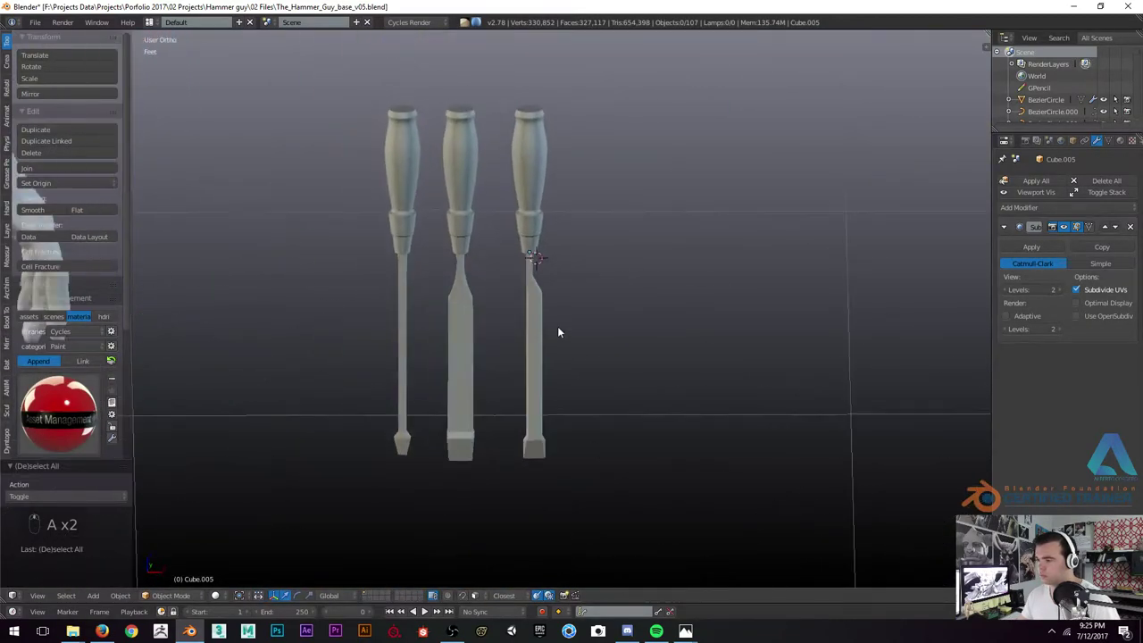
Duplicate the thin screwdriver in front wireframe view as a fourth tool beside the others
key("KP_1")
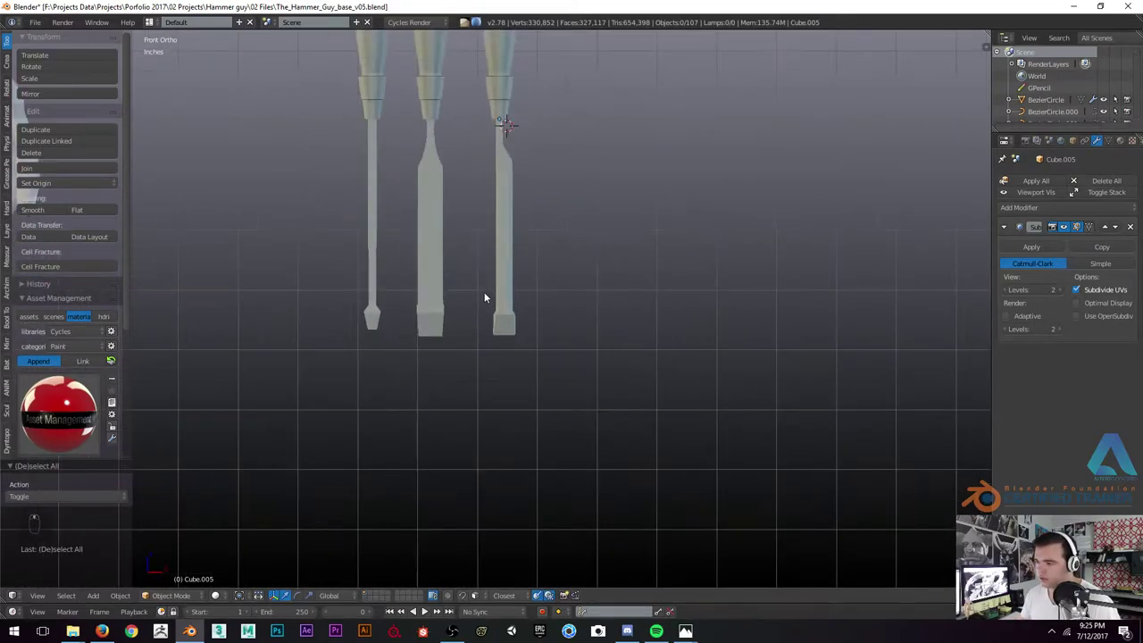
key("z")
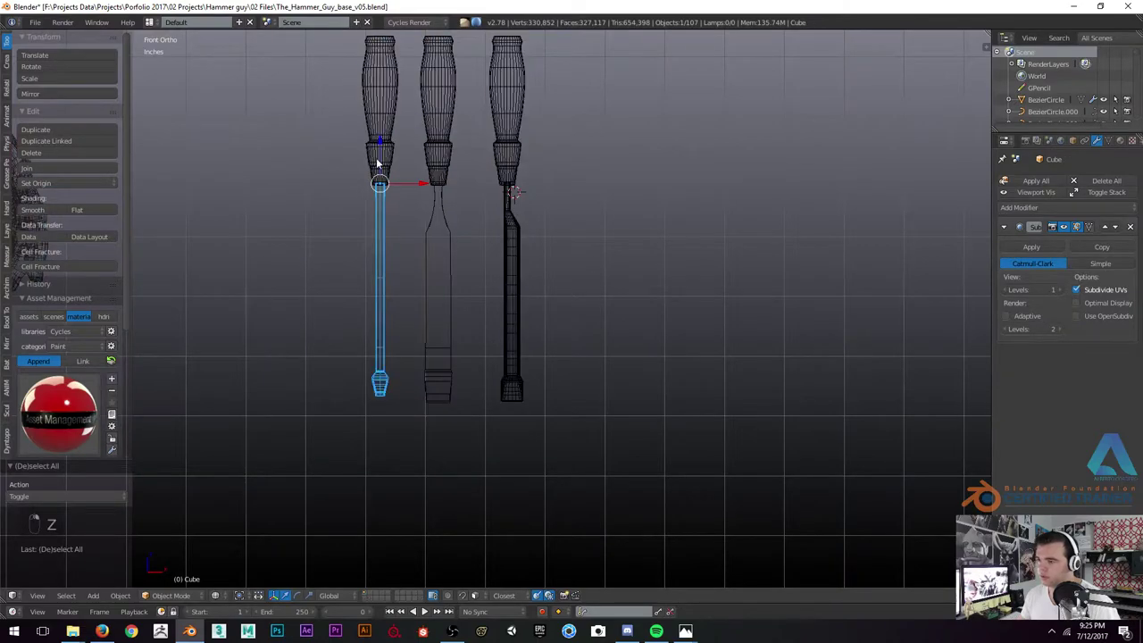
key("shift+d")
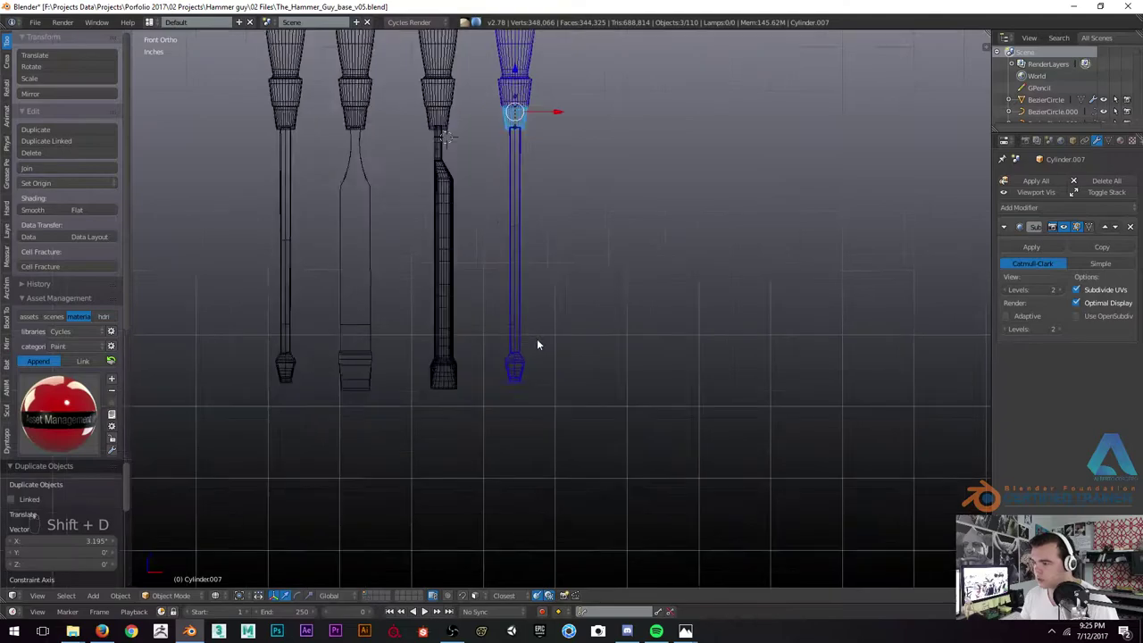
Cut new edges across the fourth tool's shaft end and slide the tip vertices inward to angle it
key("Tab")
key("z")
key("z")
key("b")
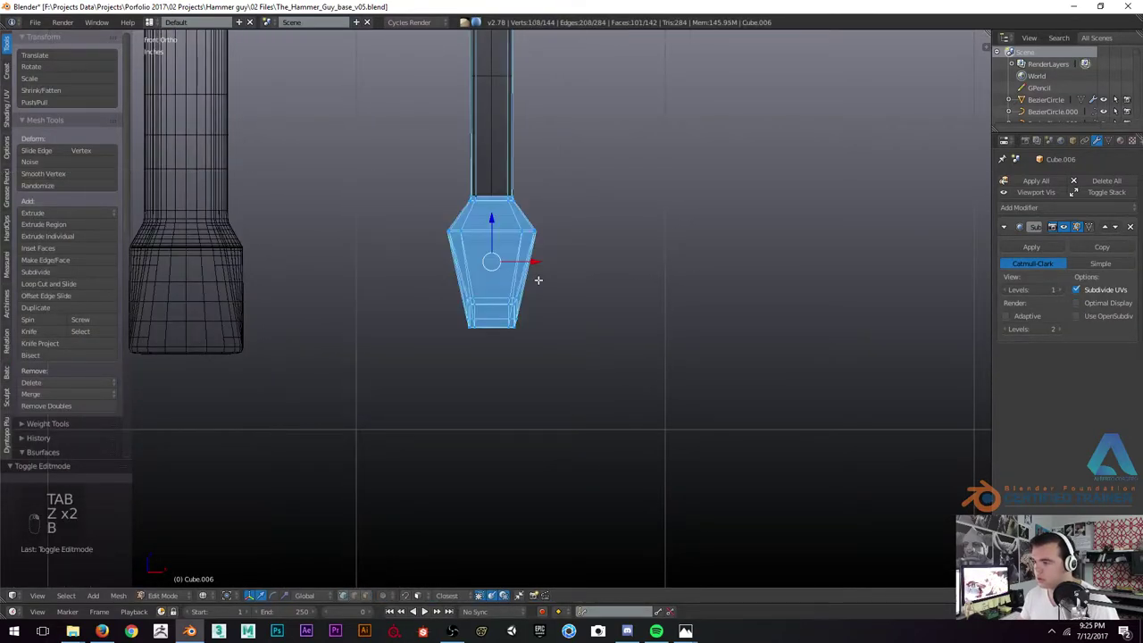
key("x")
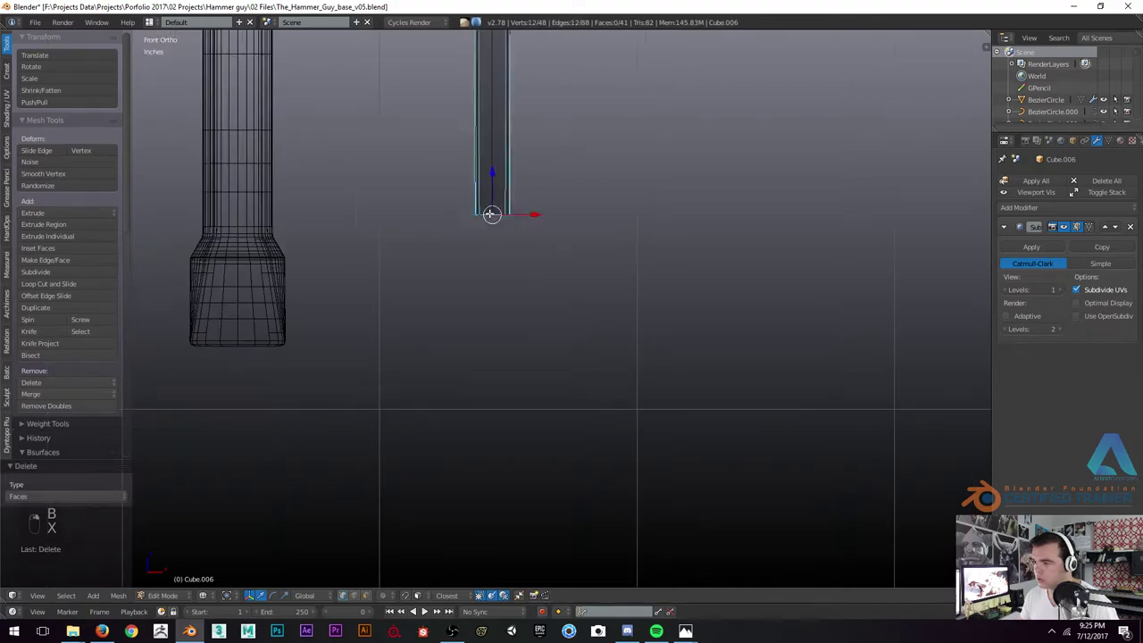
key("e")
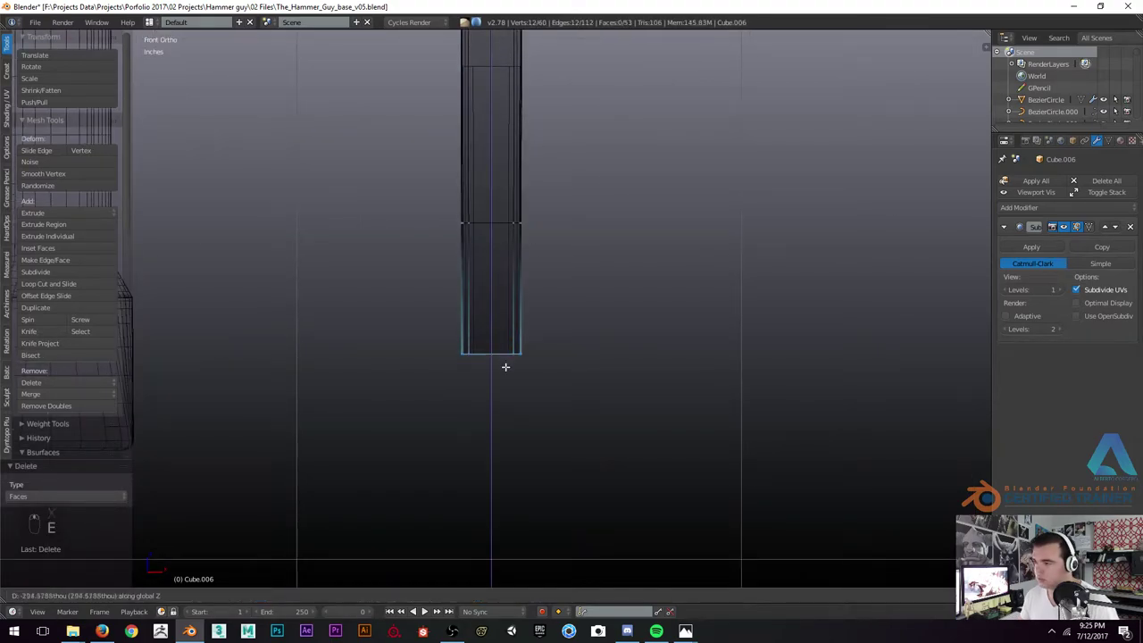
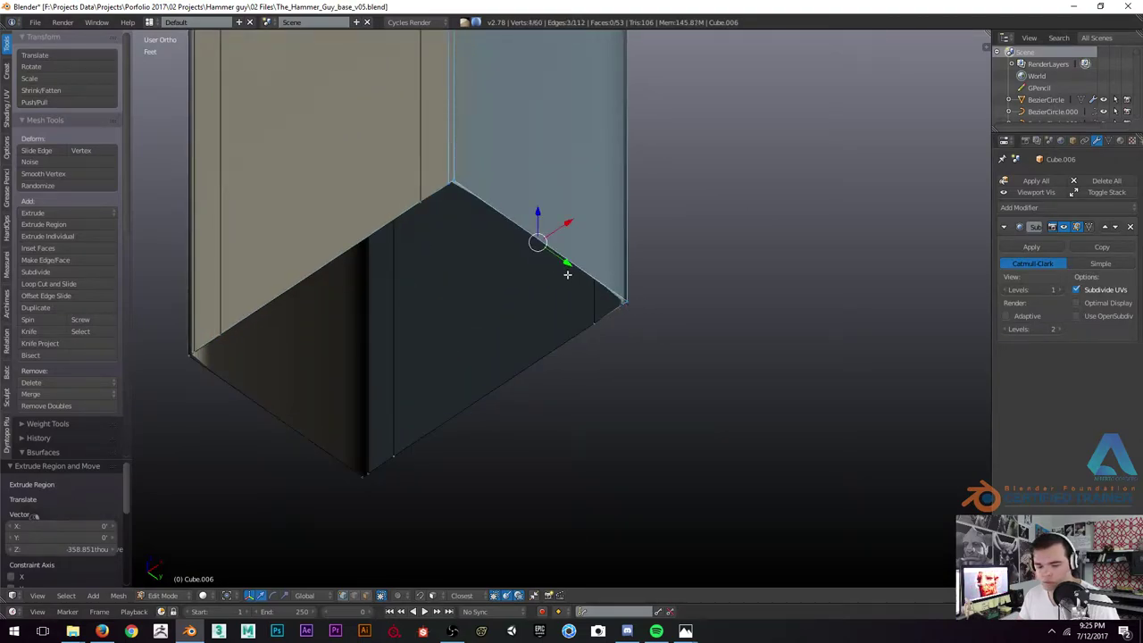
key("f")
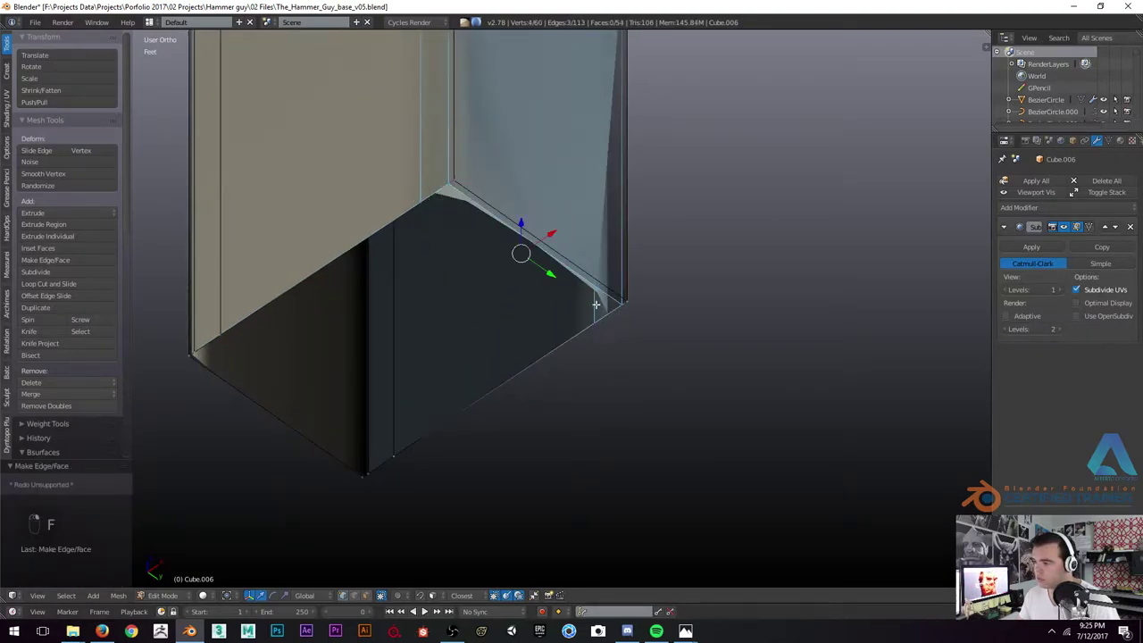
key("f")
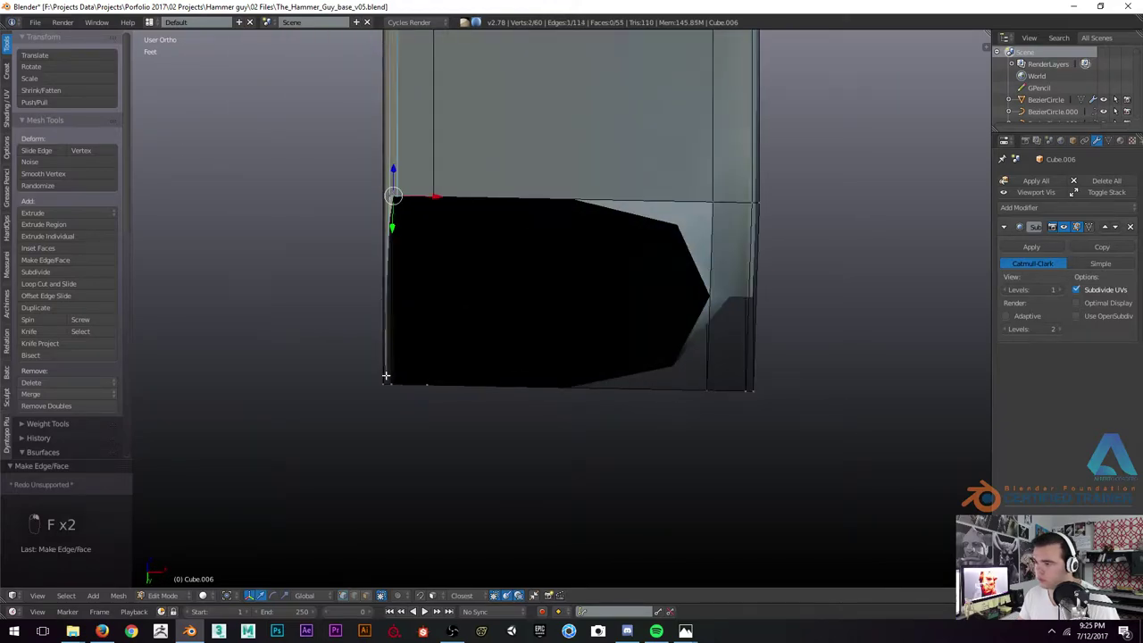
key("f")
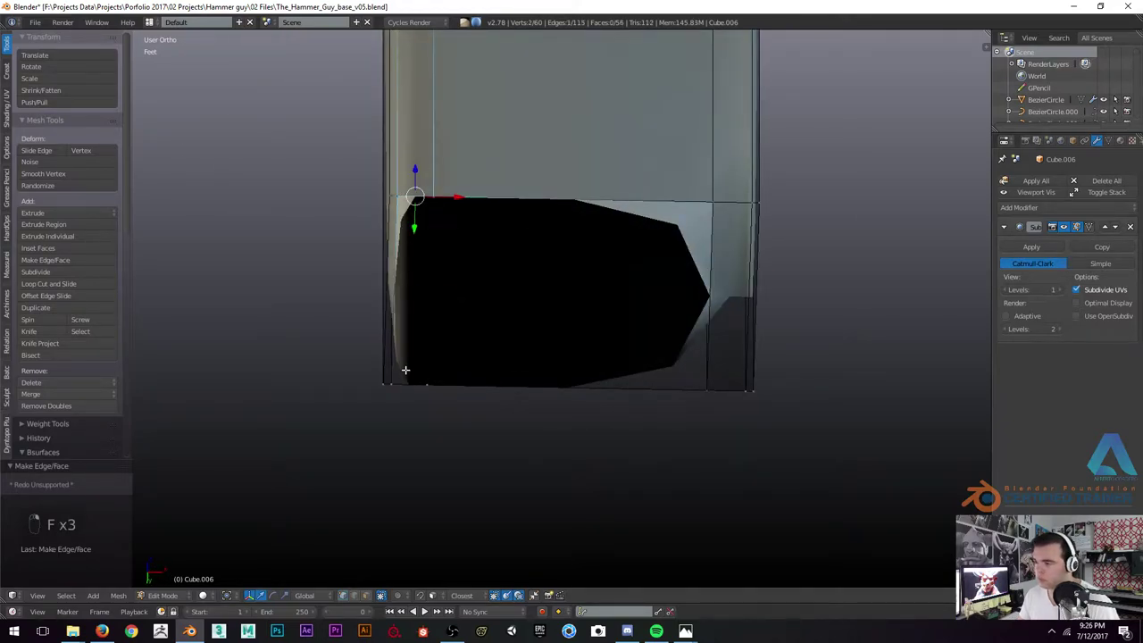
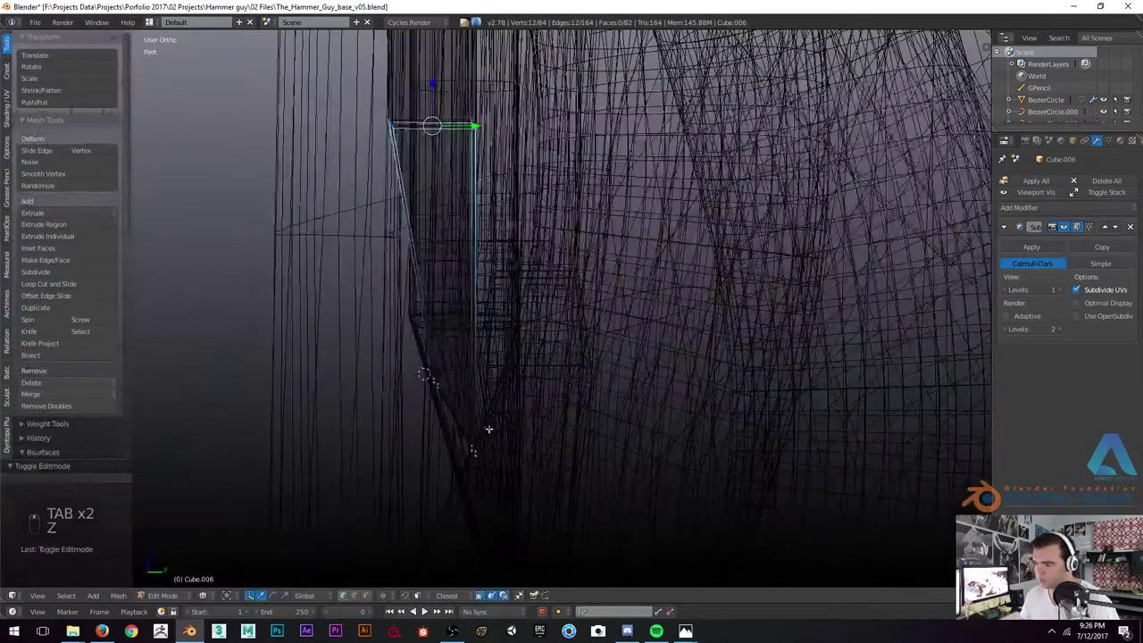
Move the tip vertex along one axis in side and front wireframe views to sharpen the slanted point, then leave Edit Mode
key("z")
key("z")
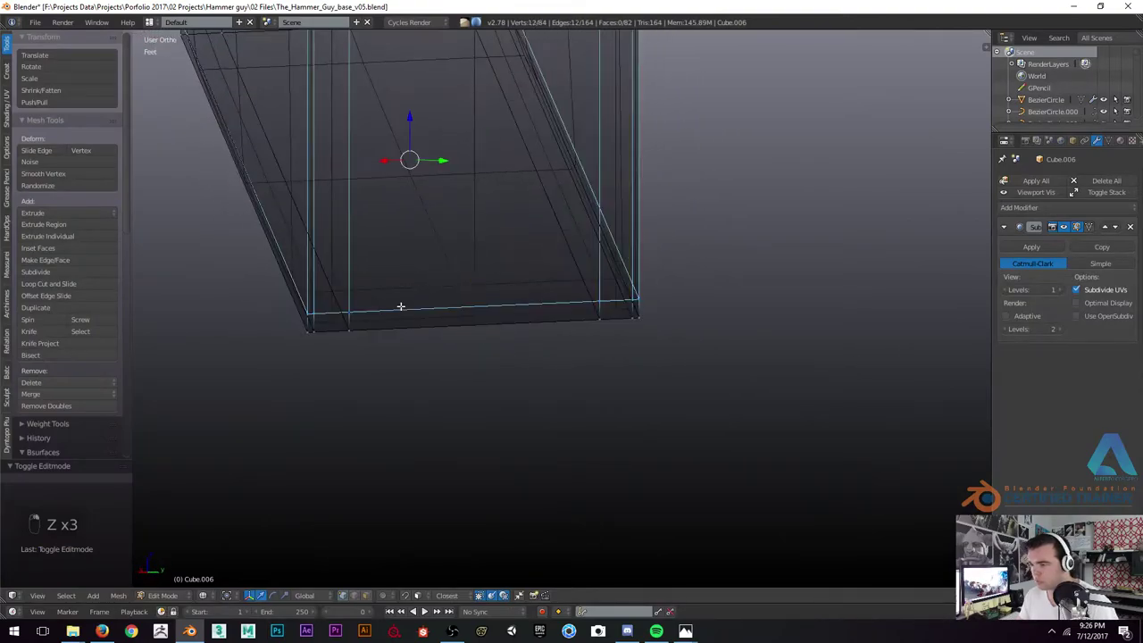
key("z")
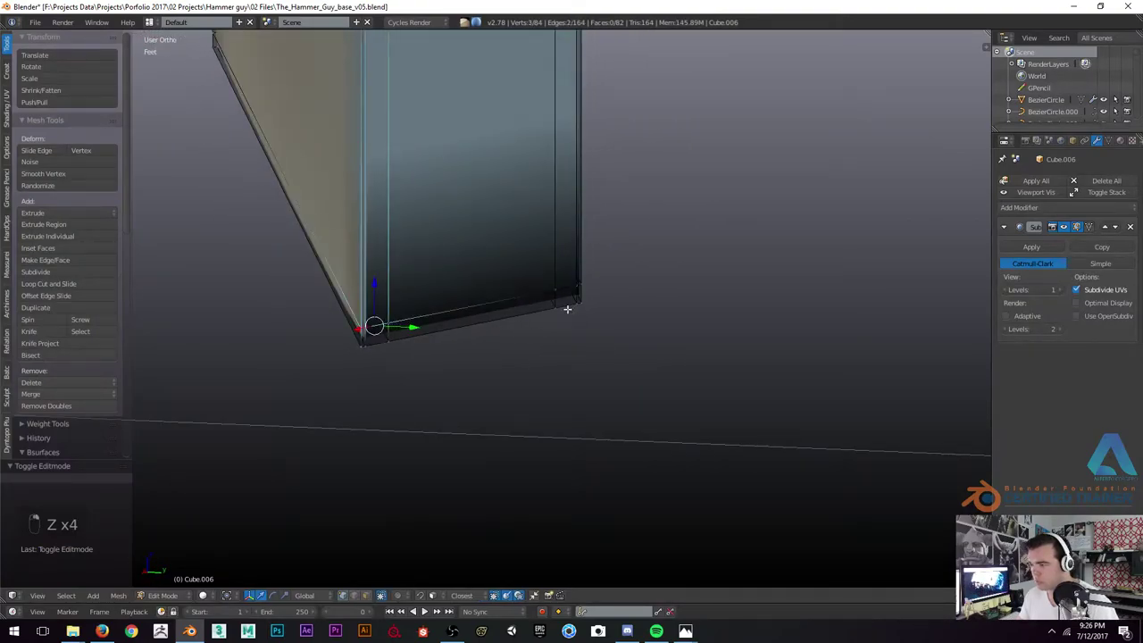
key("KP_3")
key("KP_1")
key("KP_3")
key("z")
key("b")
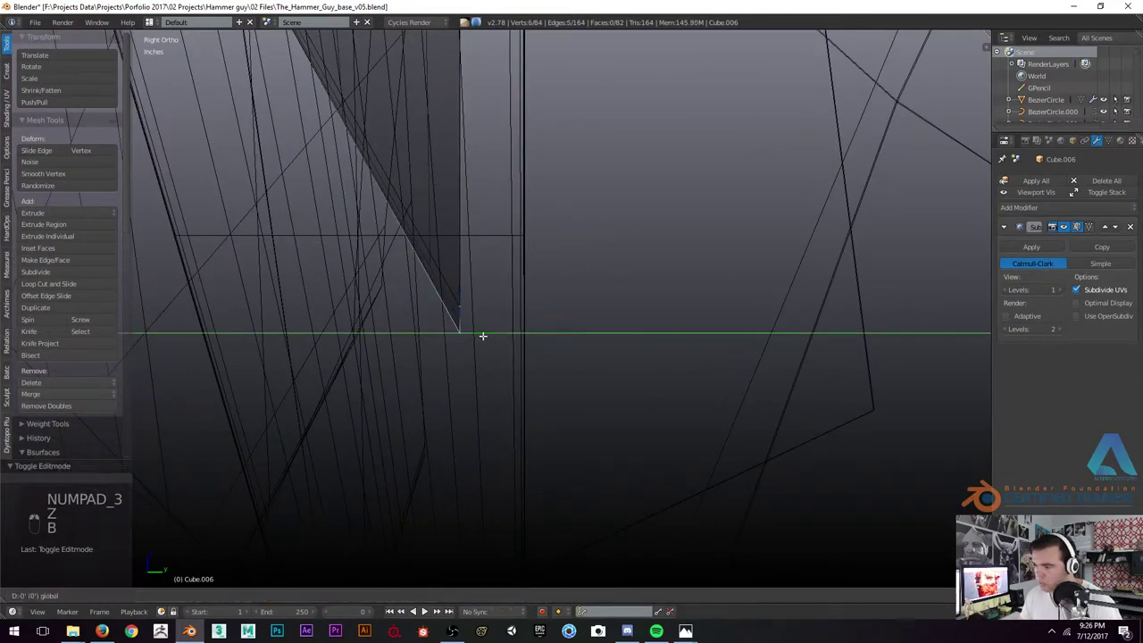
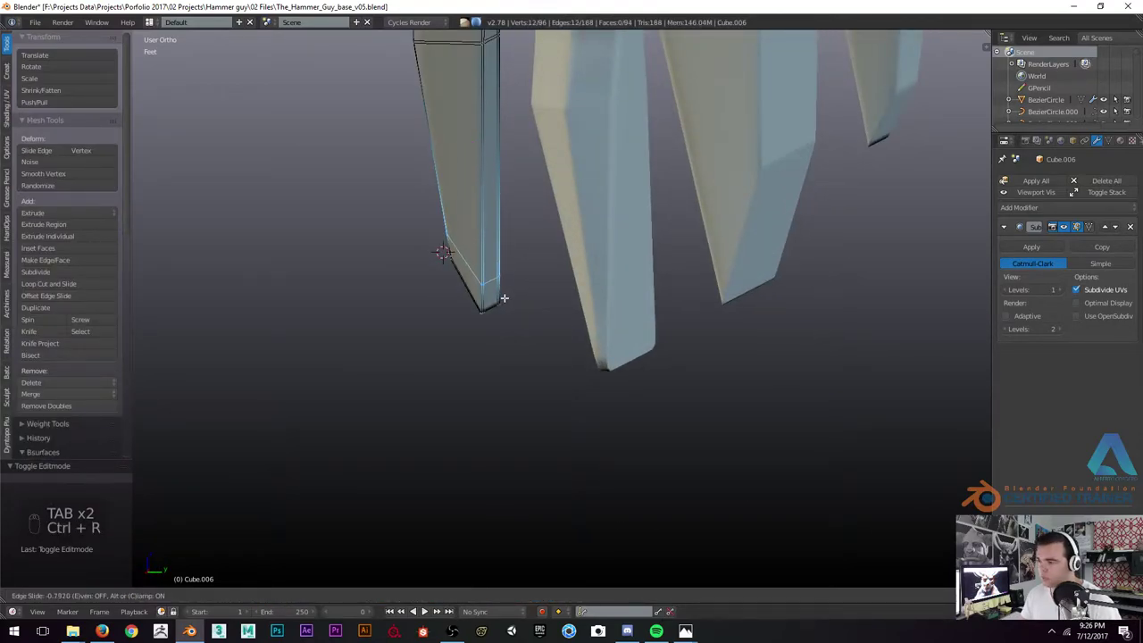
key("Tab")
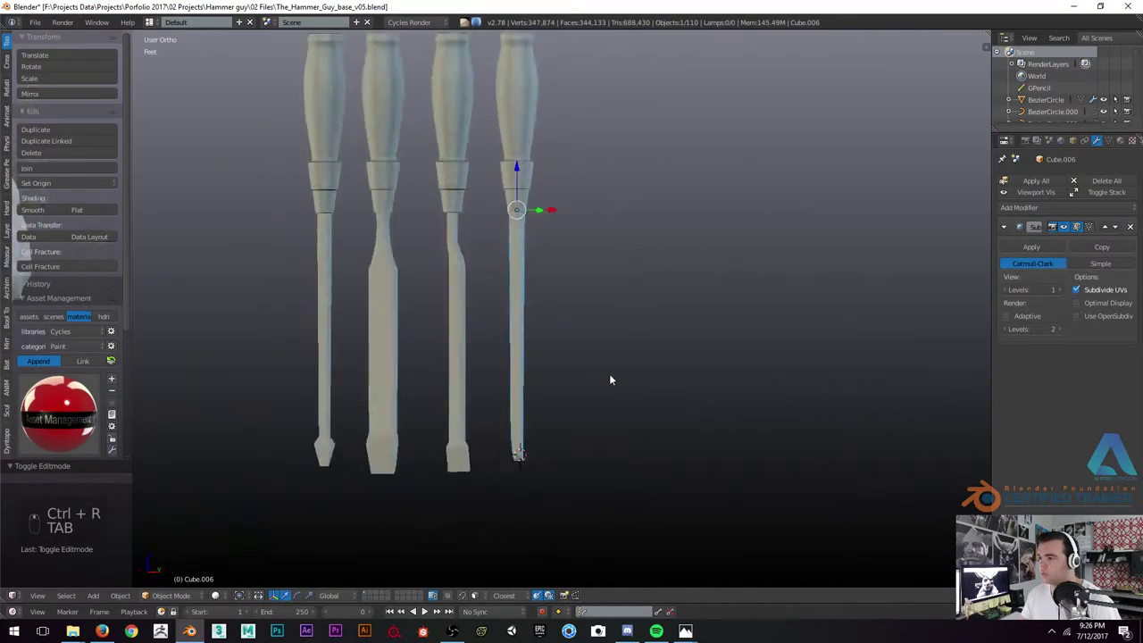
Box-select all four tools from the front and move them over beside the top of the hammer handle
key("KP_1")
left_click_drag(715, 191, 661, 240)
left_click(650, 265)
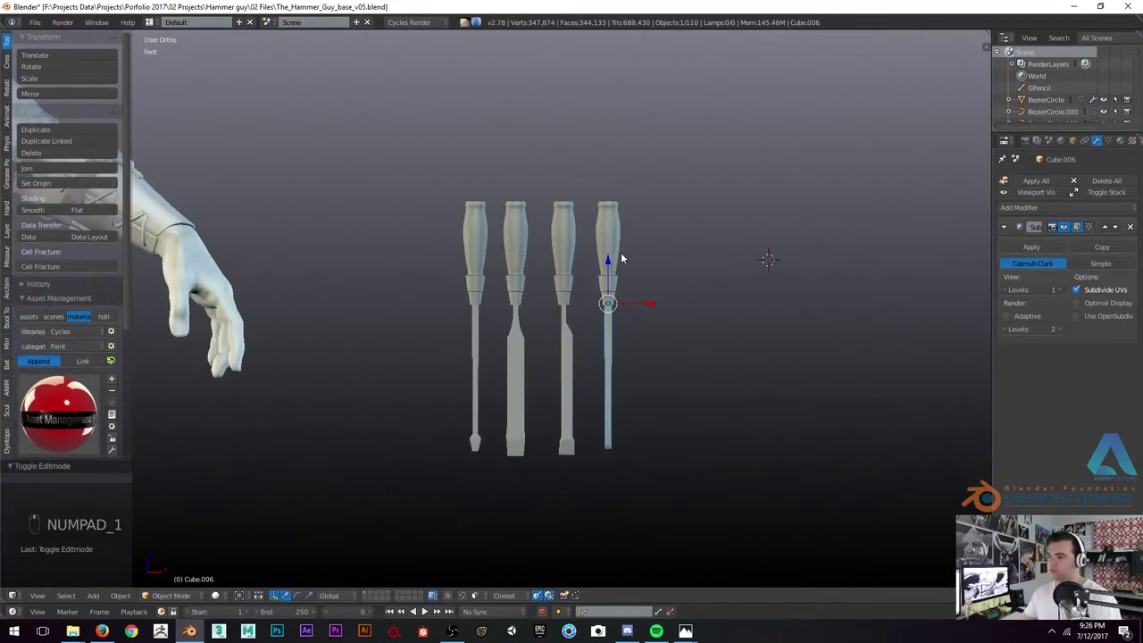
key("z")
key("z")
left_click_drag(602, 279, 671, 306)
key("z")
key("b")
key("z")
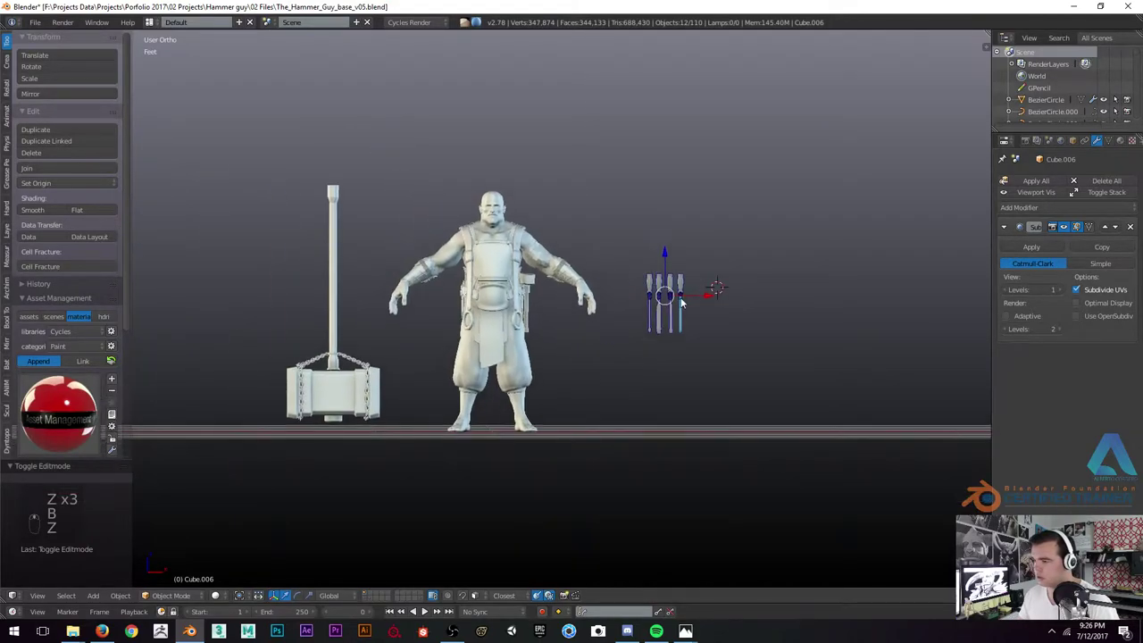
left_click_drag(695, 298, 333, 307)
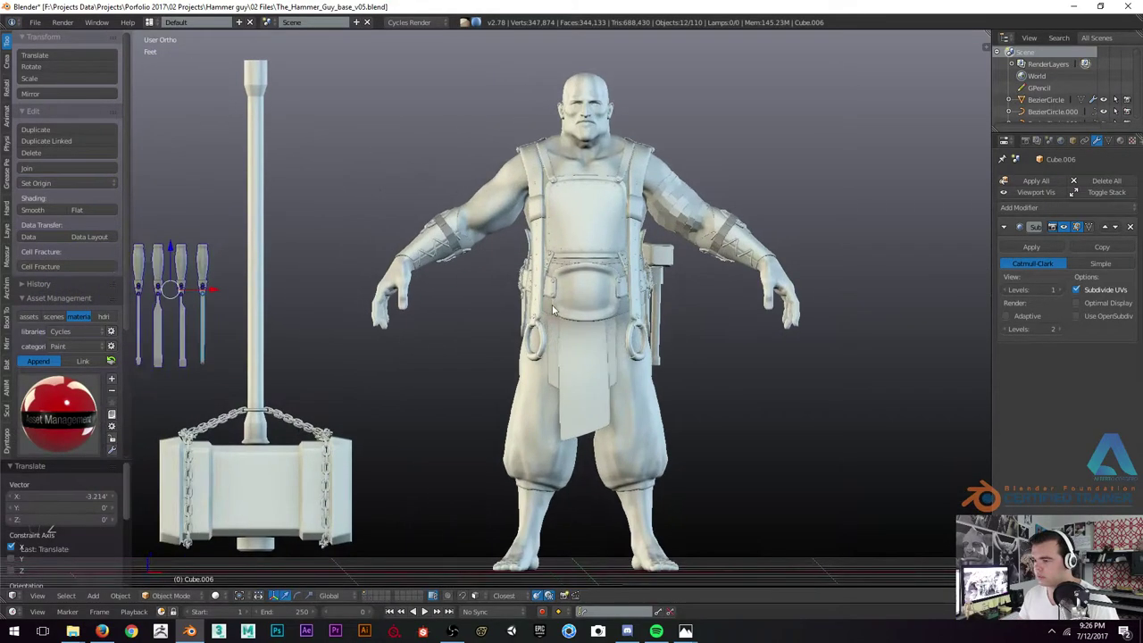
key("g")
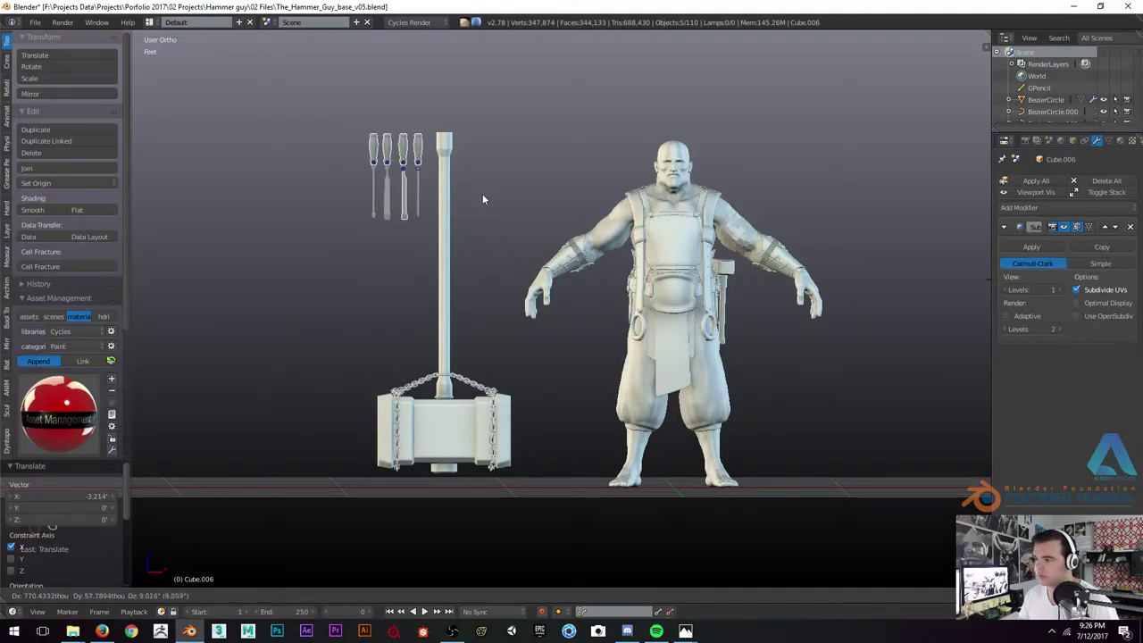
Deselect, switch to top view and nudge the tools' placement beside the hammer from directly above
key("a")
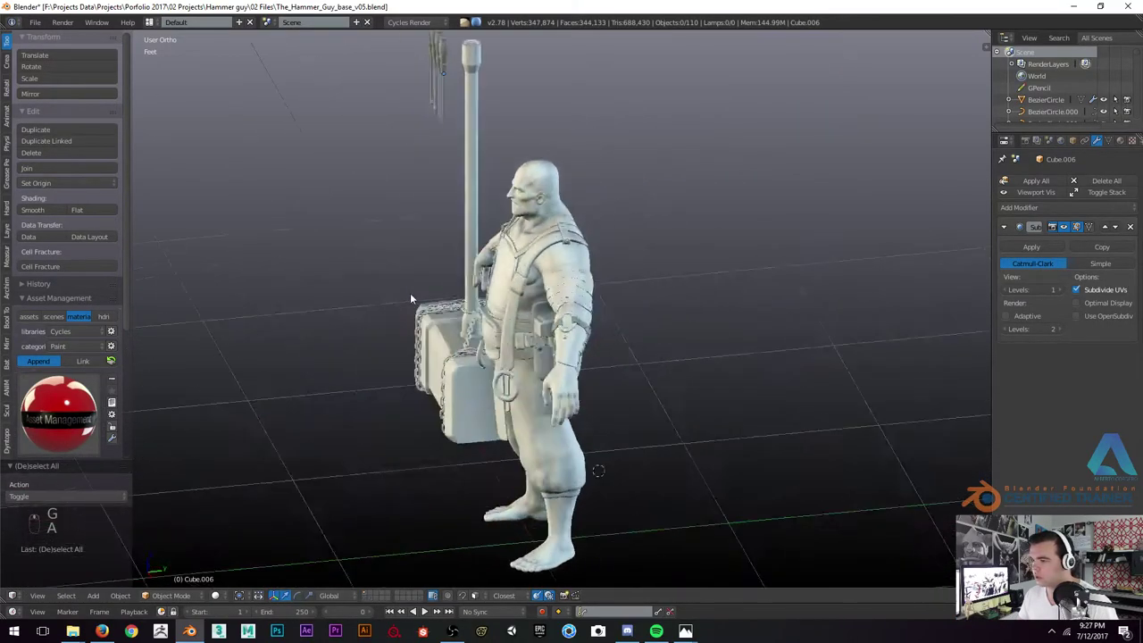
left_click(425, 295)
key("KP_7")
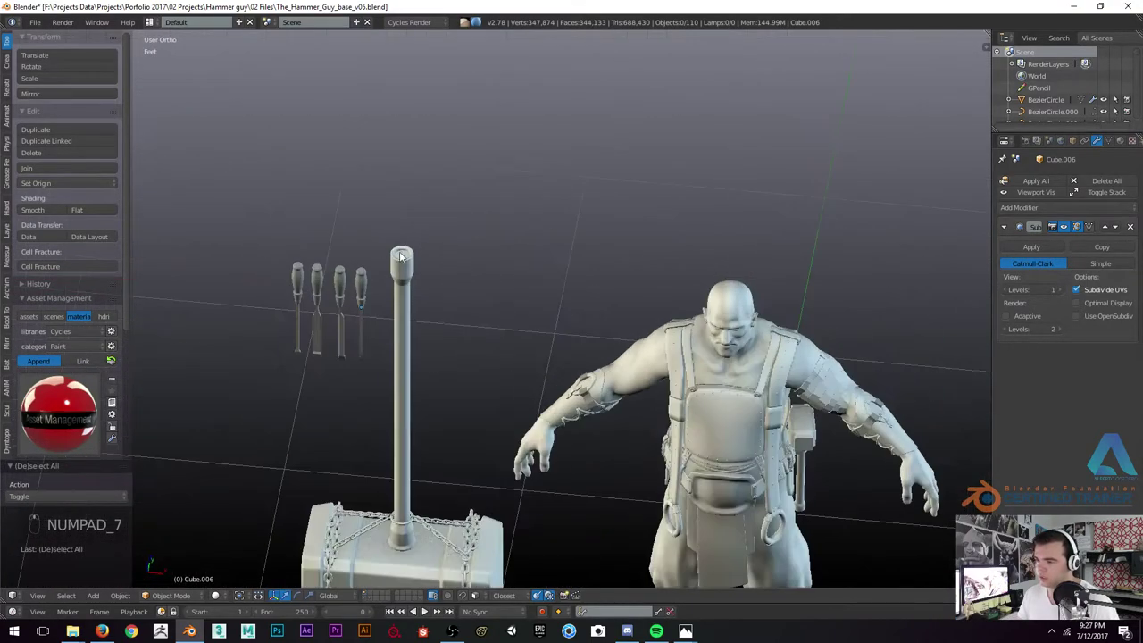
left_click_drag(261, 266, 384, 277)
key("z")
key("KP_7")
key("g")
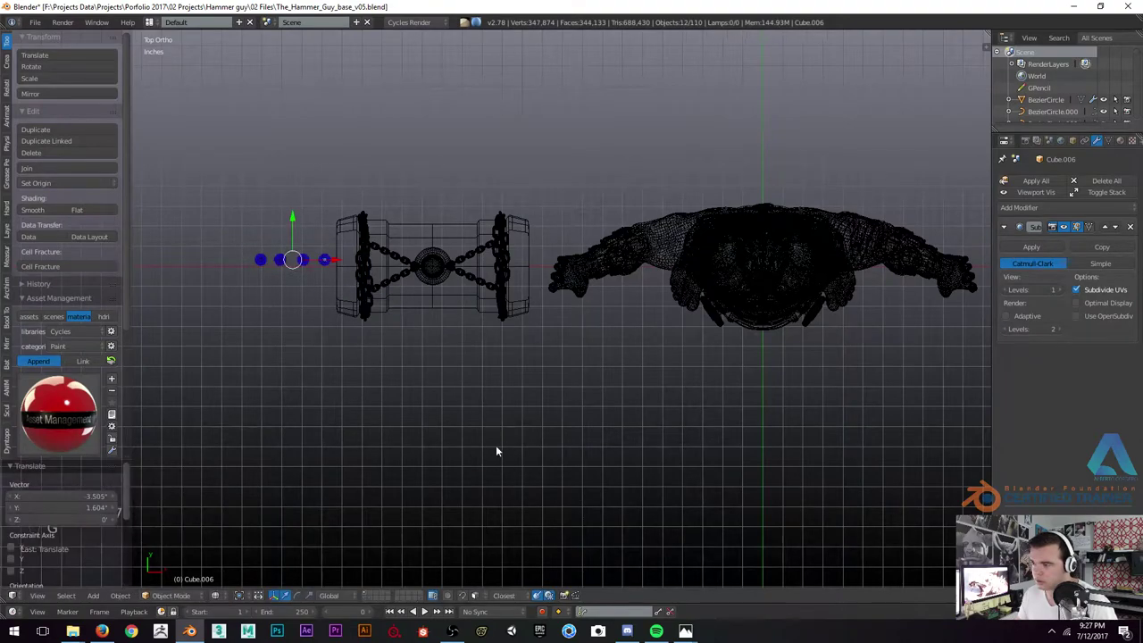
key("a")
key("KP_1")
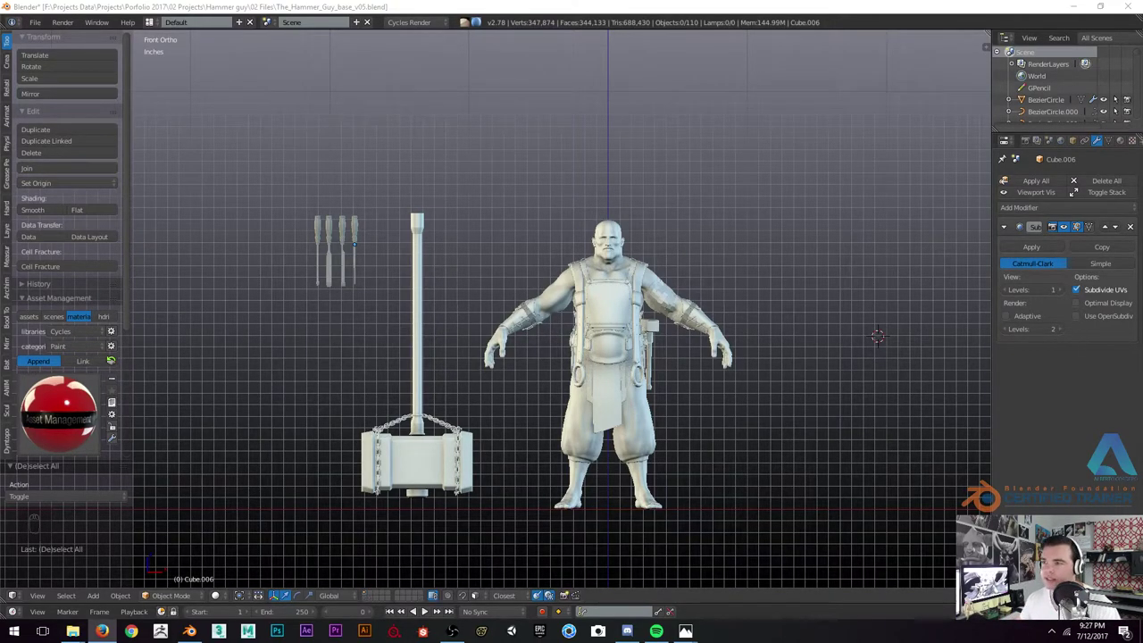
key("t")
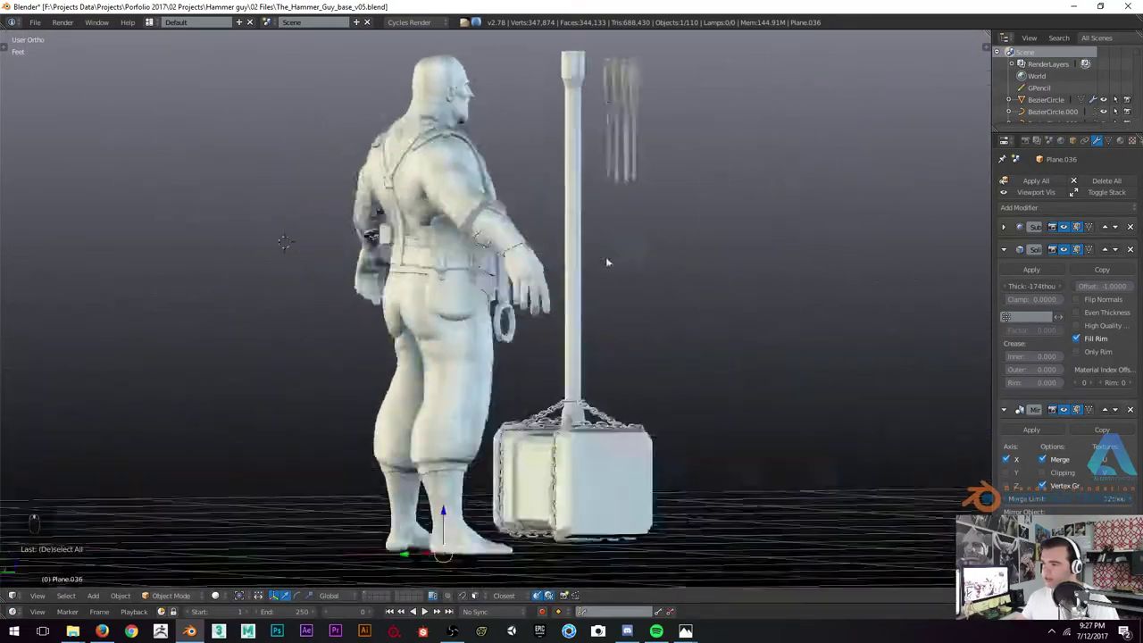
key("z")
key("z")
key("KP_1")
key("z")
key("z")
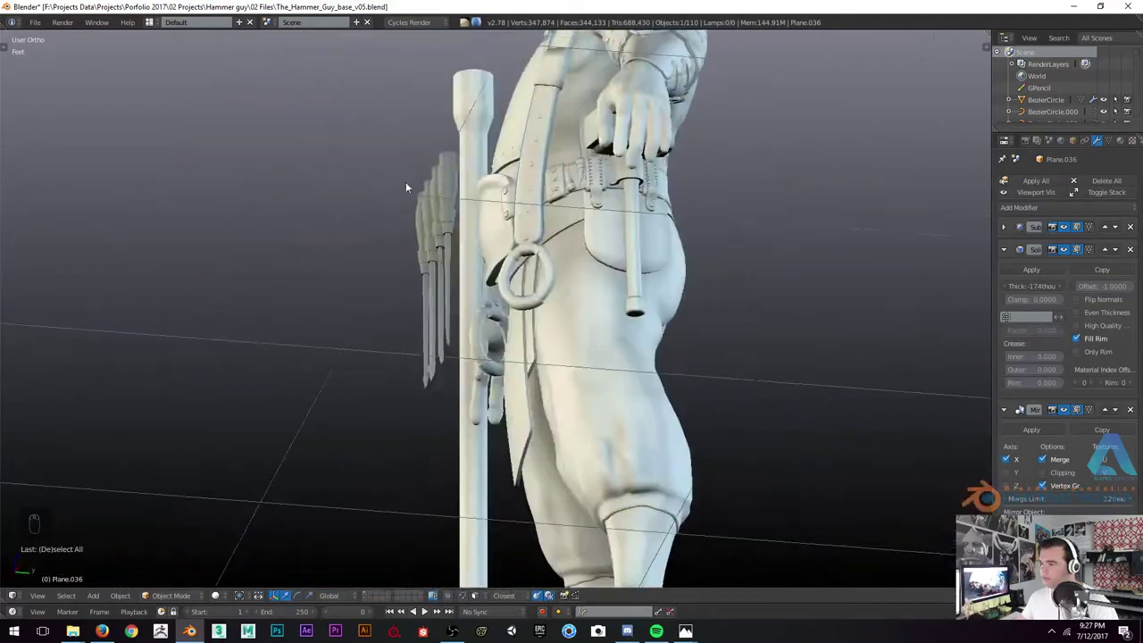
left_click_drag(575, 191, 489, 248)
middle_click(493, 249)
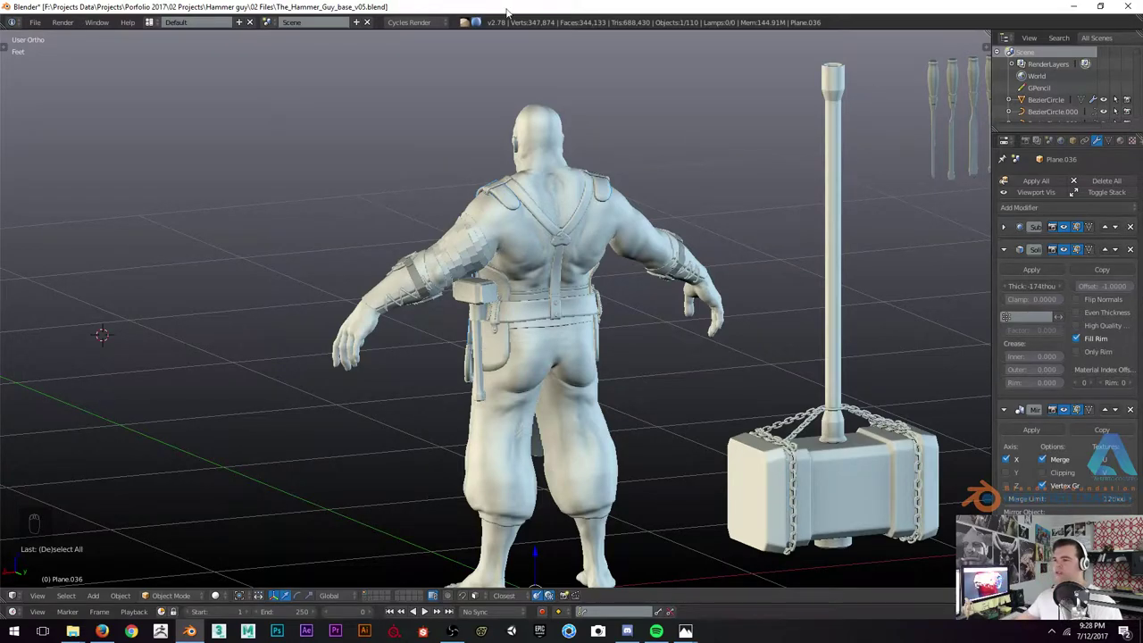
key("ctrl+s")
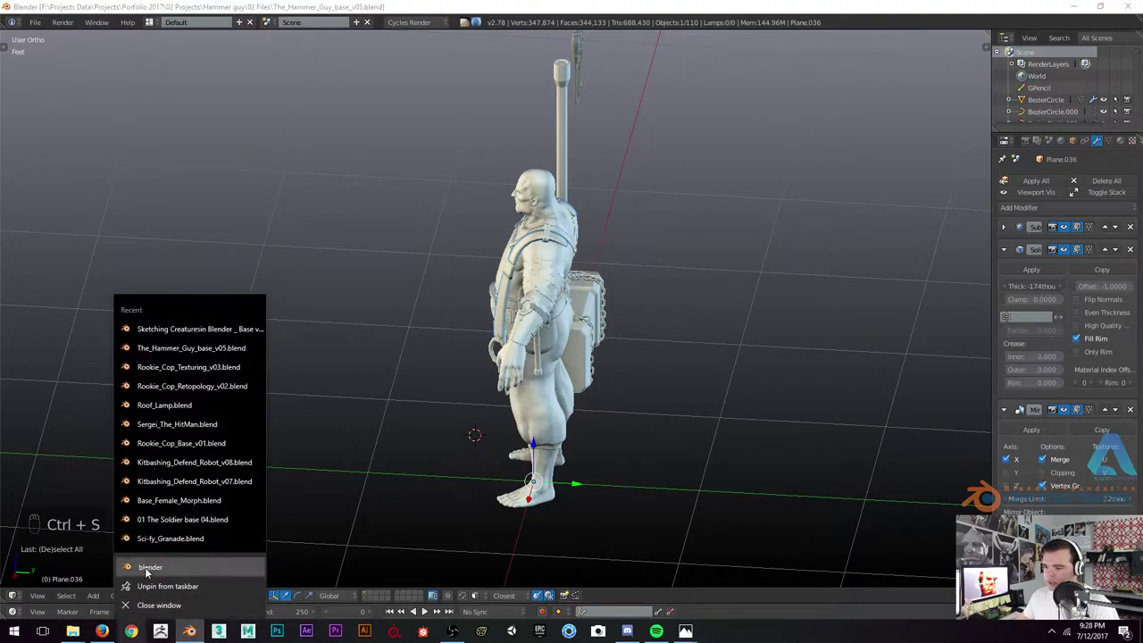
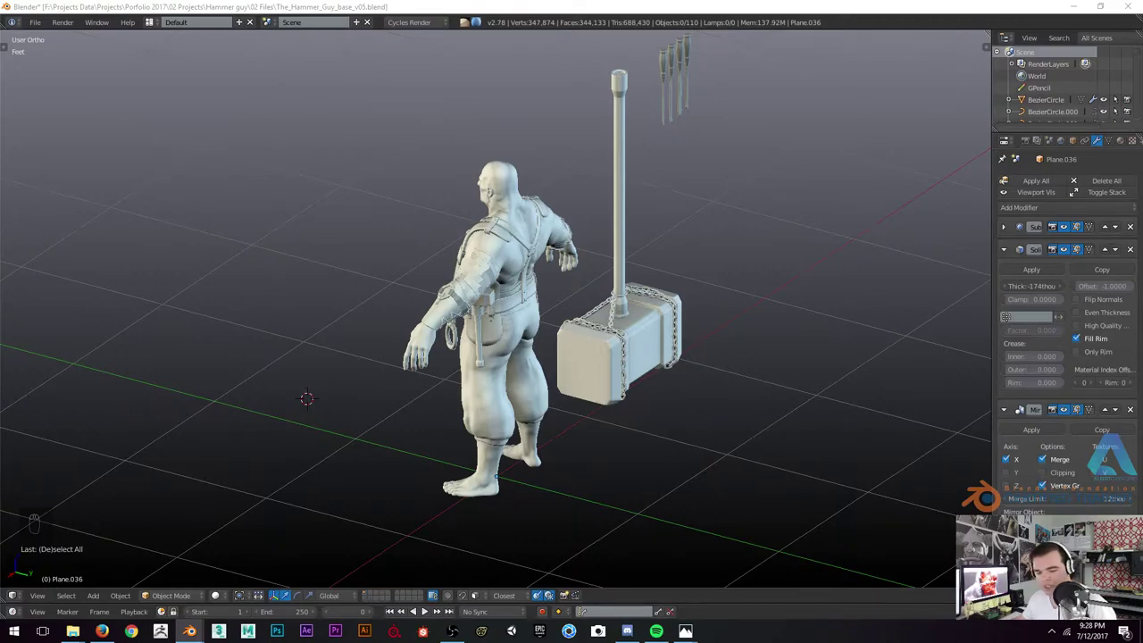
middle_click(724, 211)
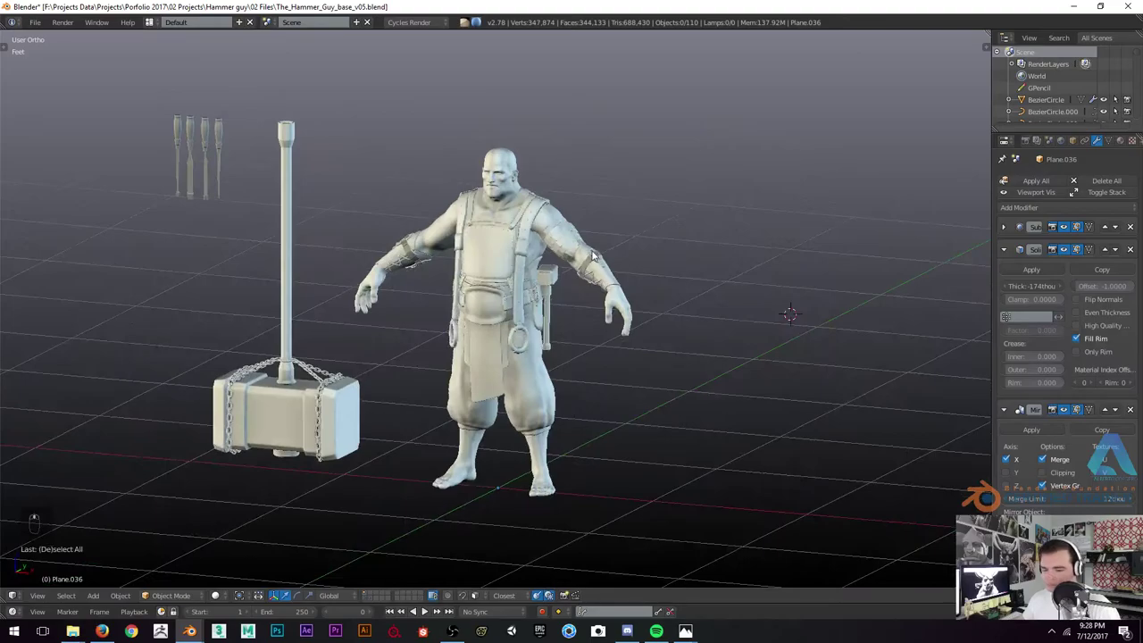
key("KP_1")
Frame the whole character and orbit around to view the harness crossing on its back
key("z")
key("z")
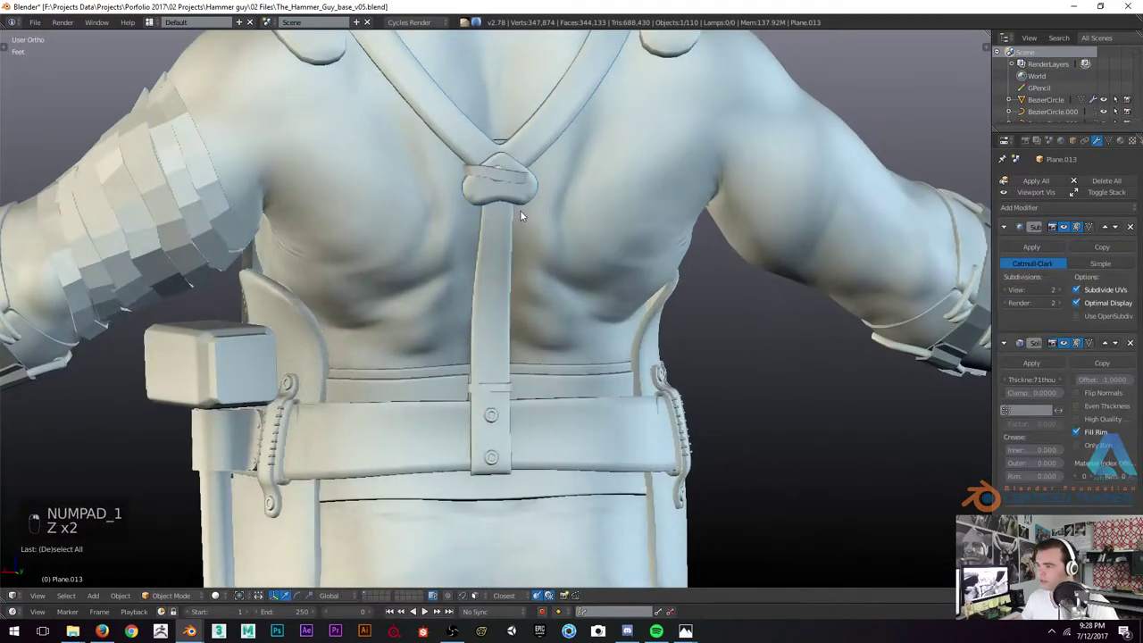
key("Tab")
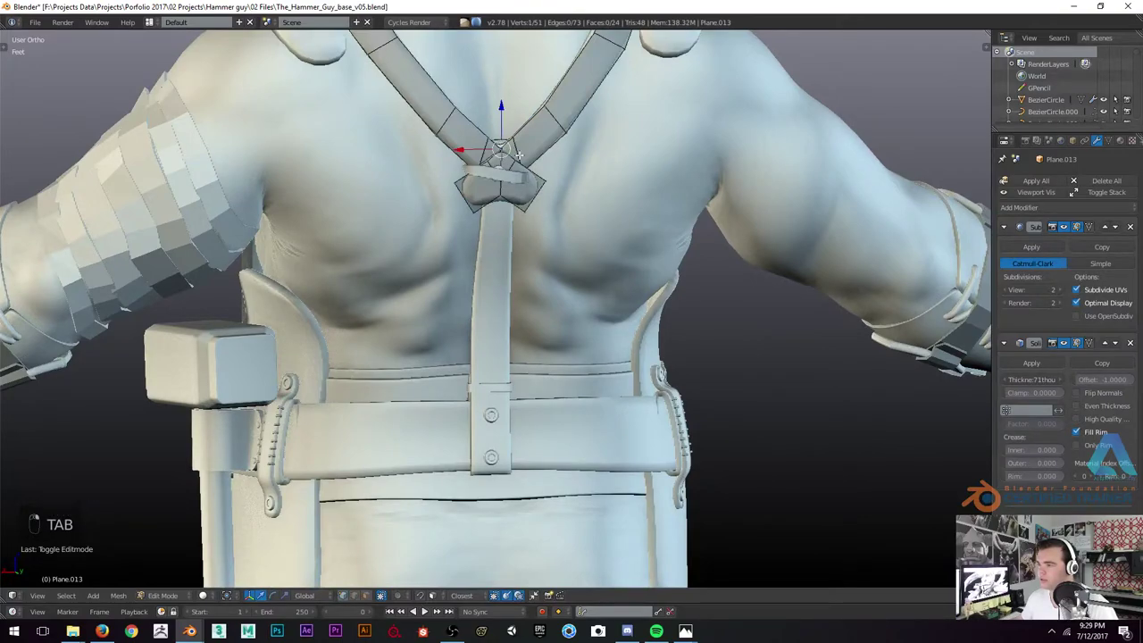
key("shift+s")
key("Tab")
key("shift+a")
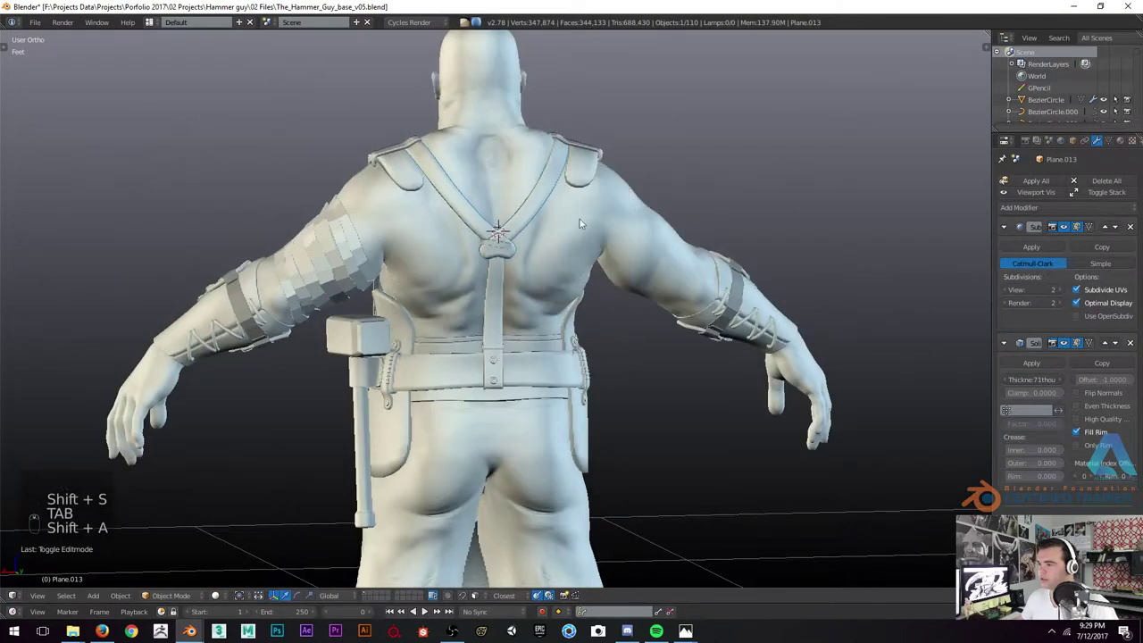
key("ctrl+b")
key("ctrl+v")
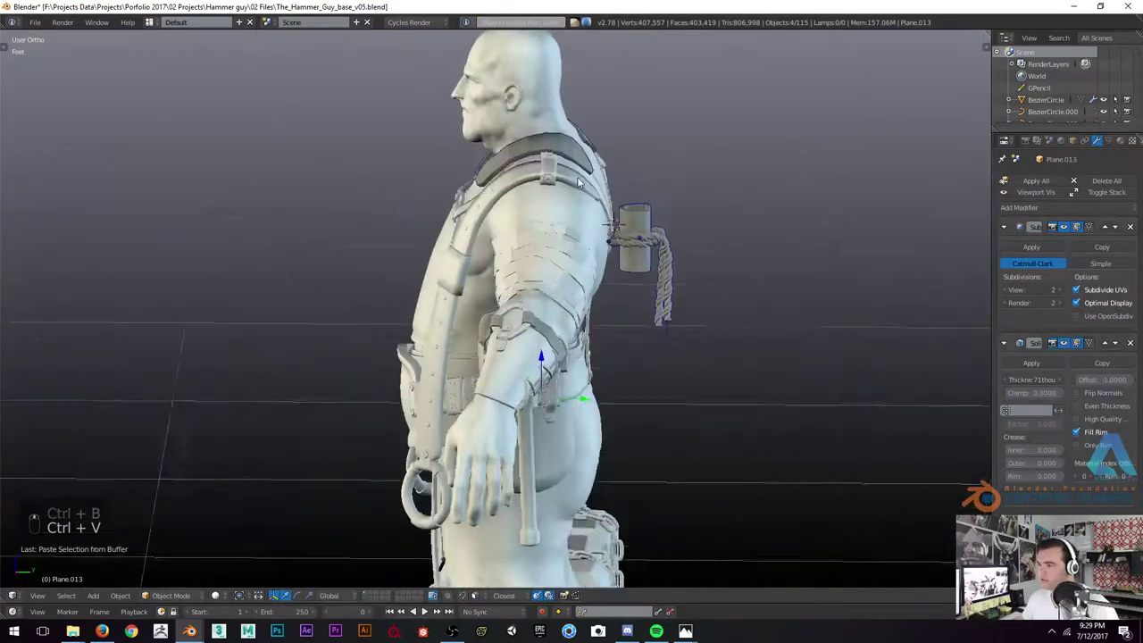
left_click_drag(609, 221, 557, 323)
Fit the rope-tied cylinder holder onto the back strap in see-through view, return to solid shading and zoom out
key("z")
key("z")
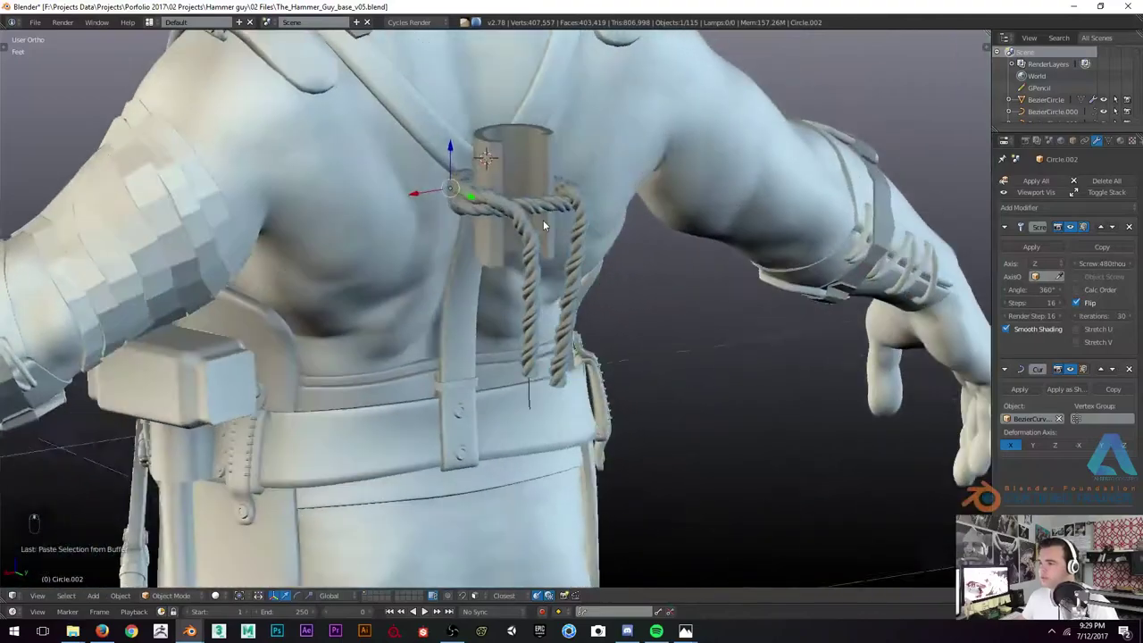
key("z")
key("z")
key("z")
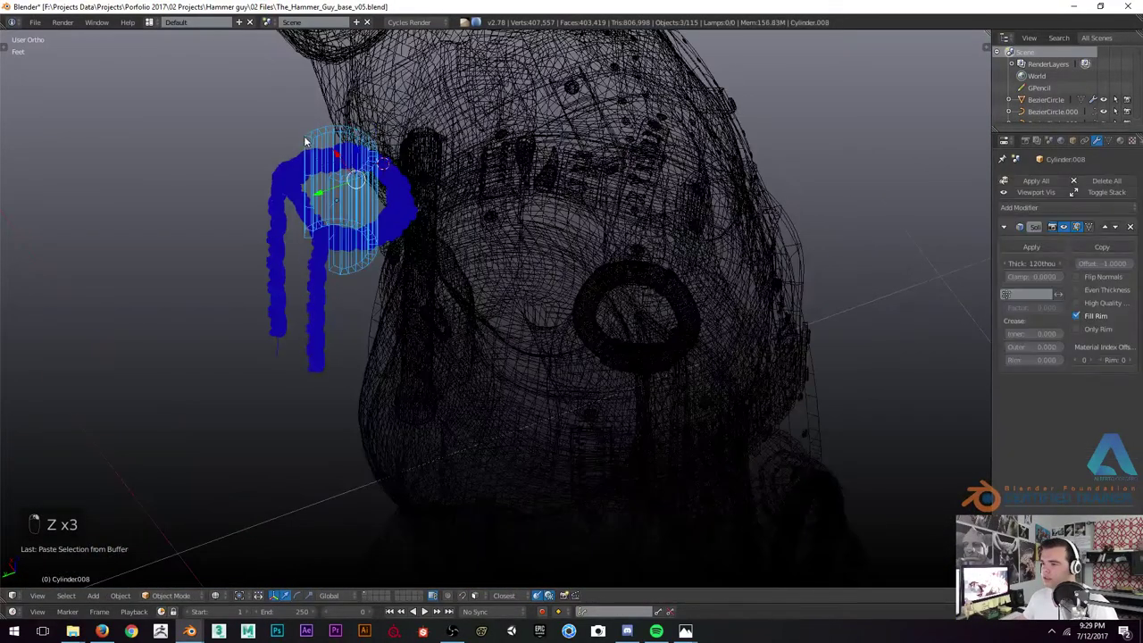
key("z")
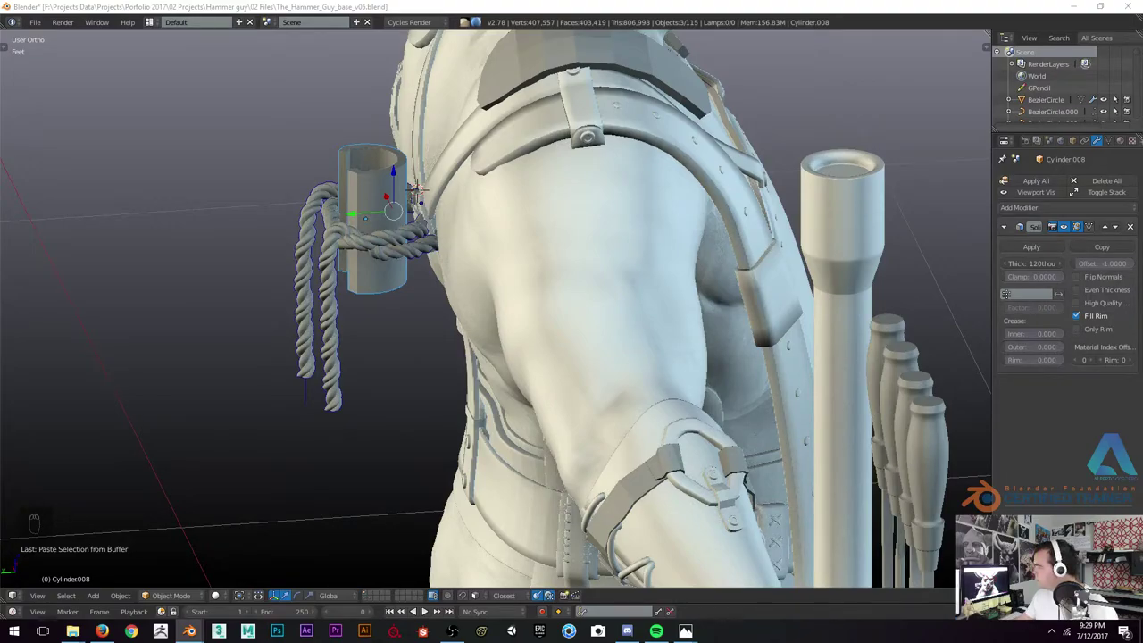
left_click_drag(280, 217, 586, 252)
key("z")
key("z")
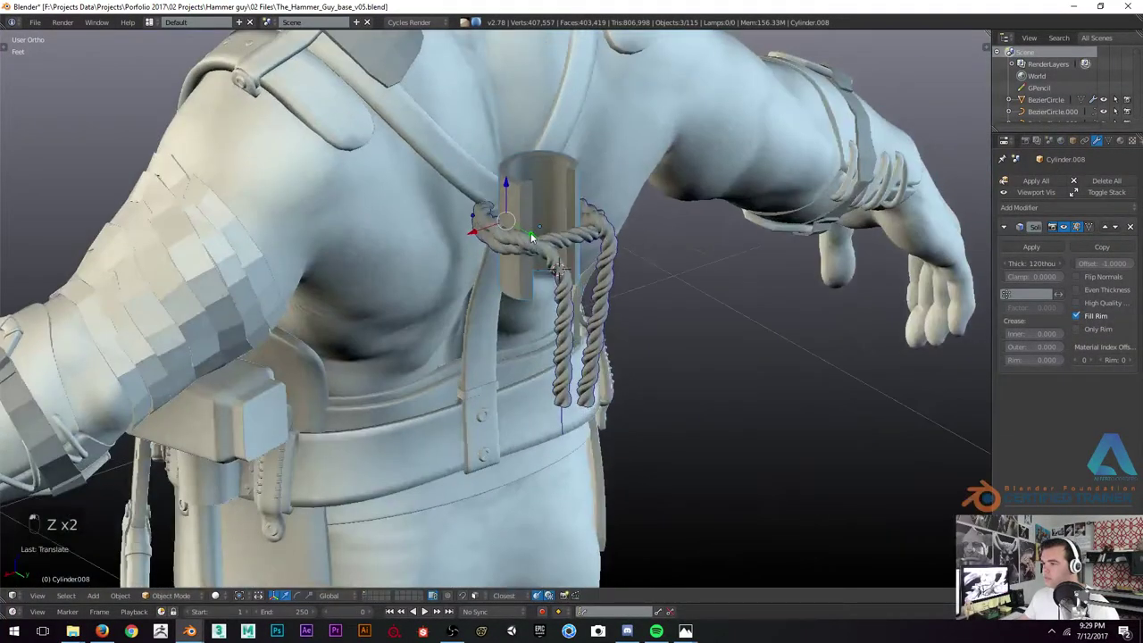
left_click_drag(528, 231, 506, 206)
key("a")
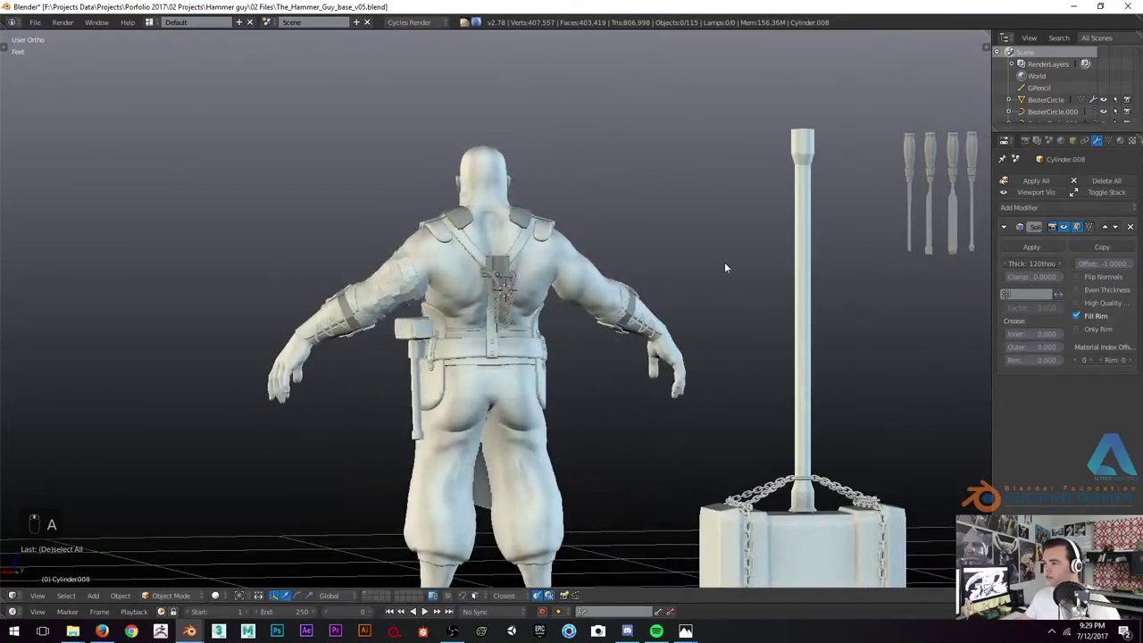
left_click_drag(791, 243, 668, 346)
key("z")
key("z")
key("g")
key("z")
left_click(622, 353)
key("z")
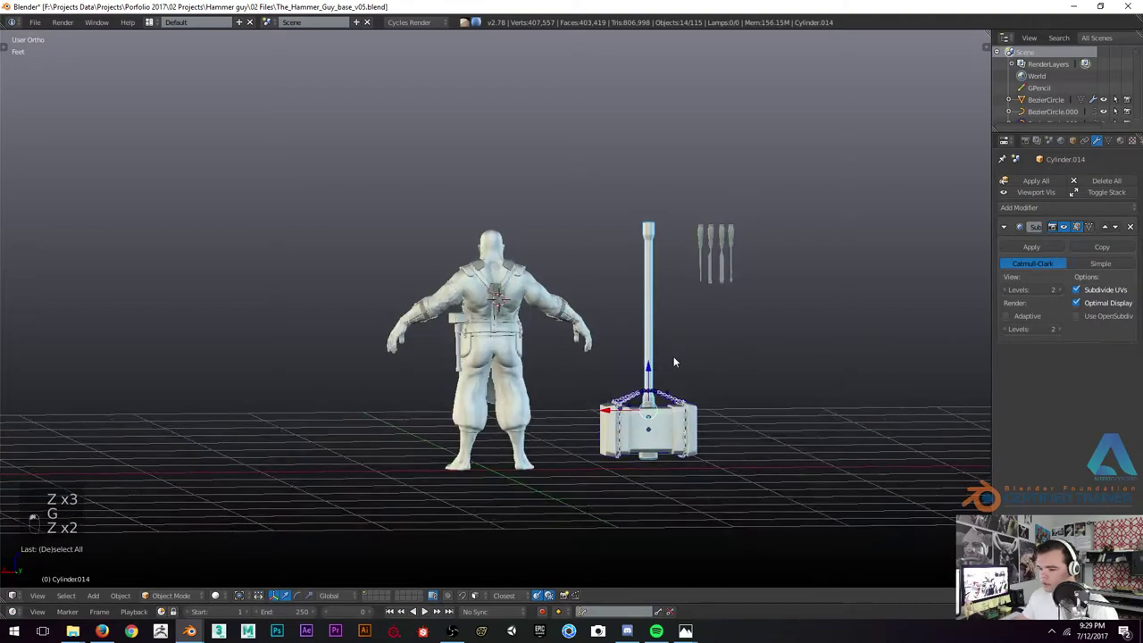
key("ctrl+KP_1")
key("g")
left_click_drag(511, 363, 548, 302)
key("KP_3")
key("ctrl+KP_1")
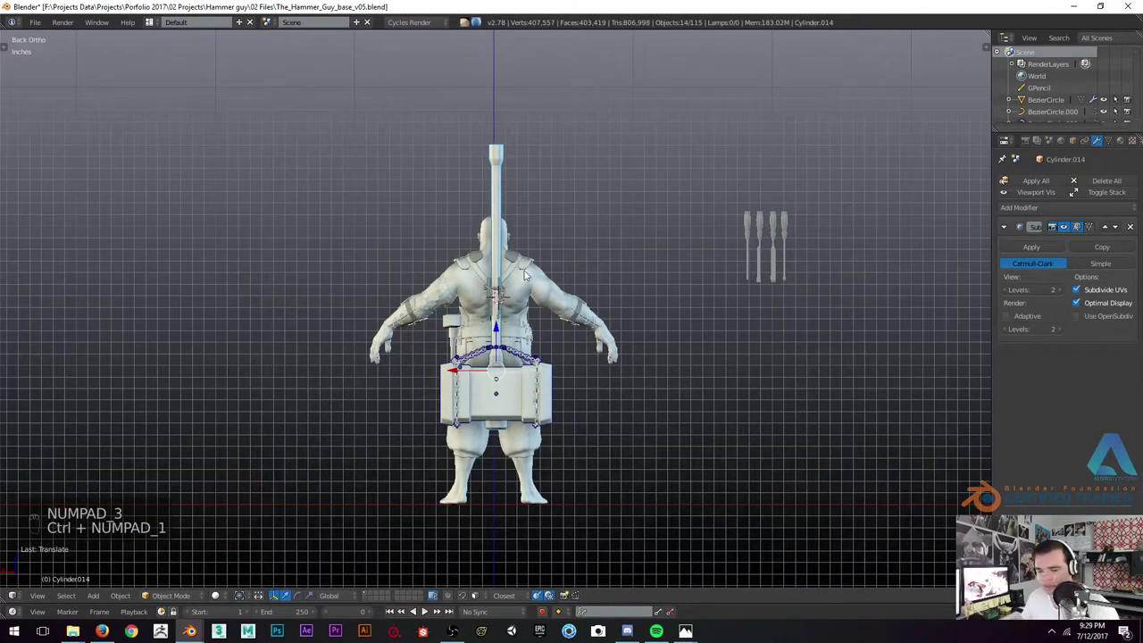
key("r")
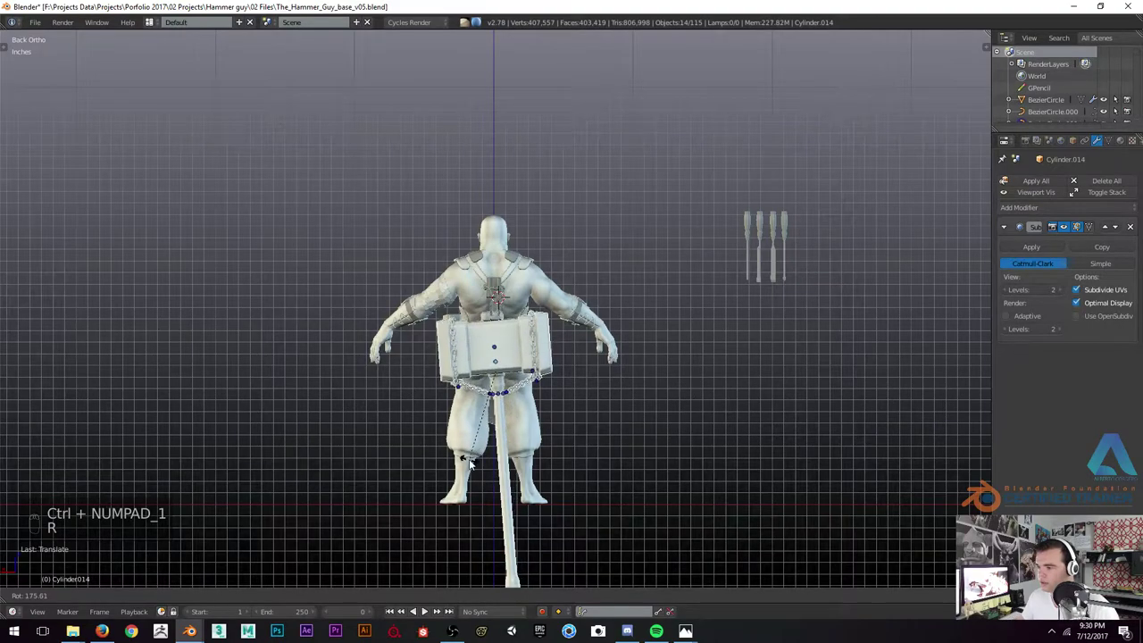
key("g")
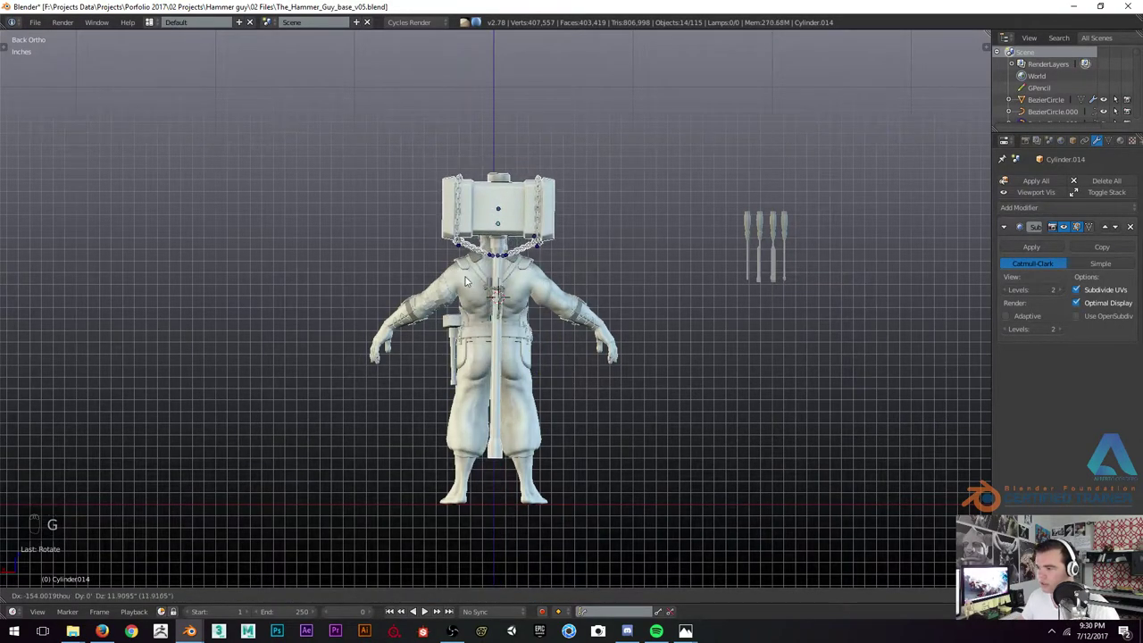
left_click_drag(482, 309, 560, 302)
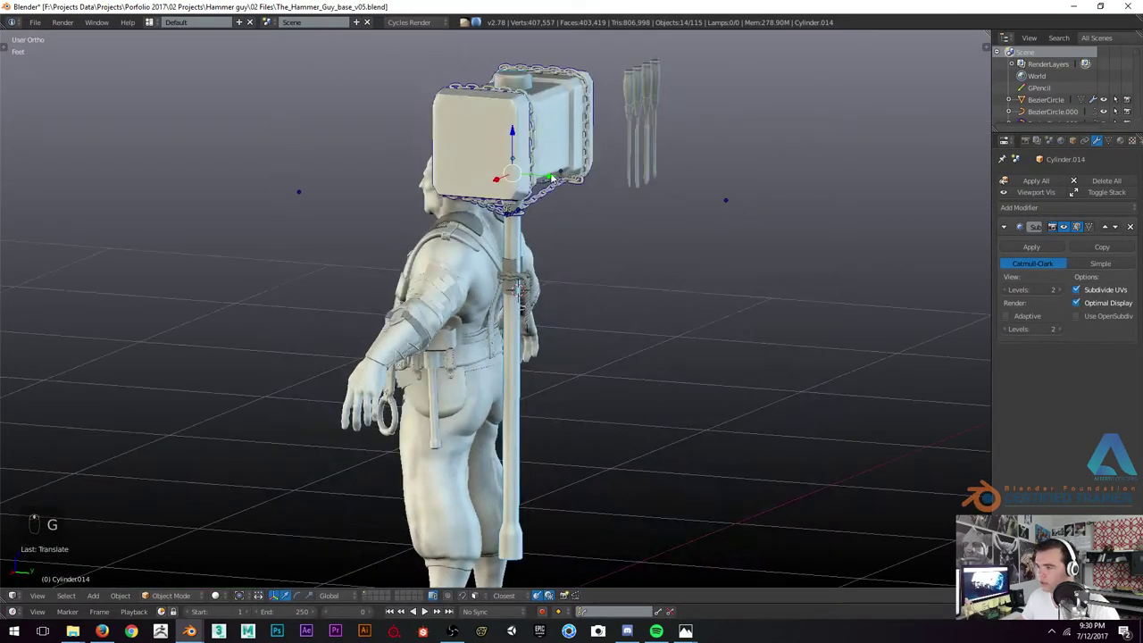
left_click_drag(555, 172, 399, 271)
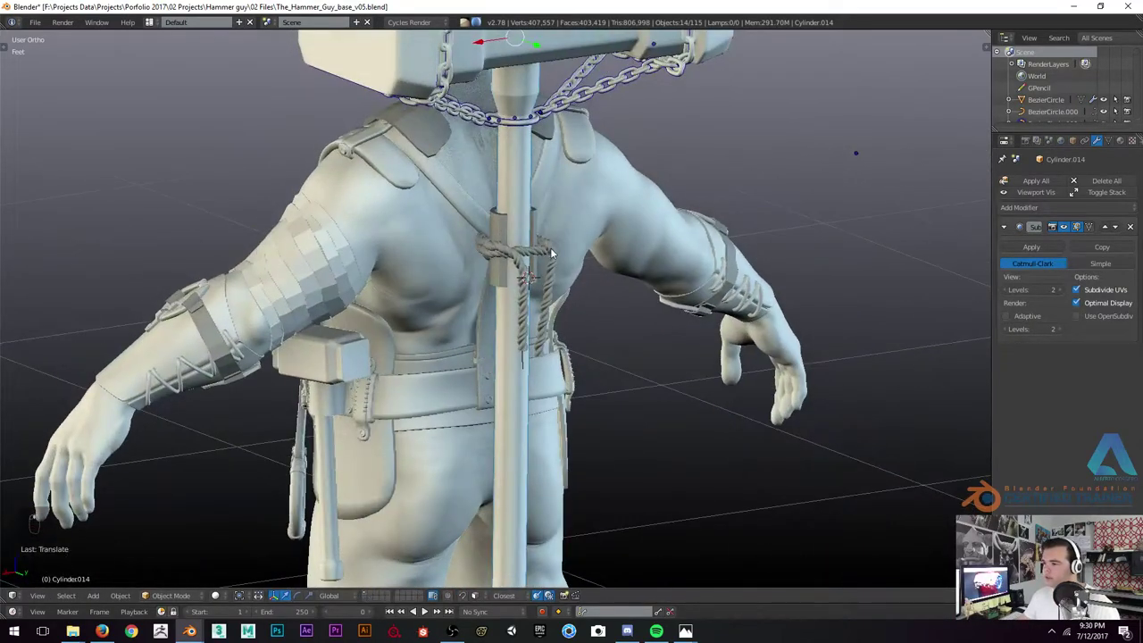
left_click_drag(608, 236, 434, 248)
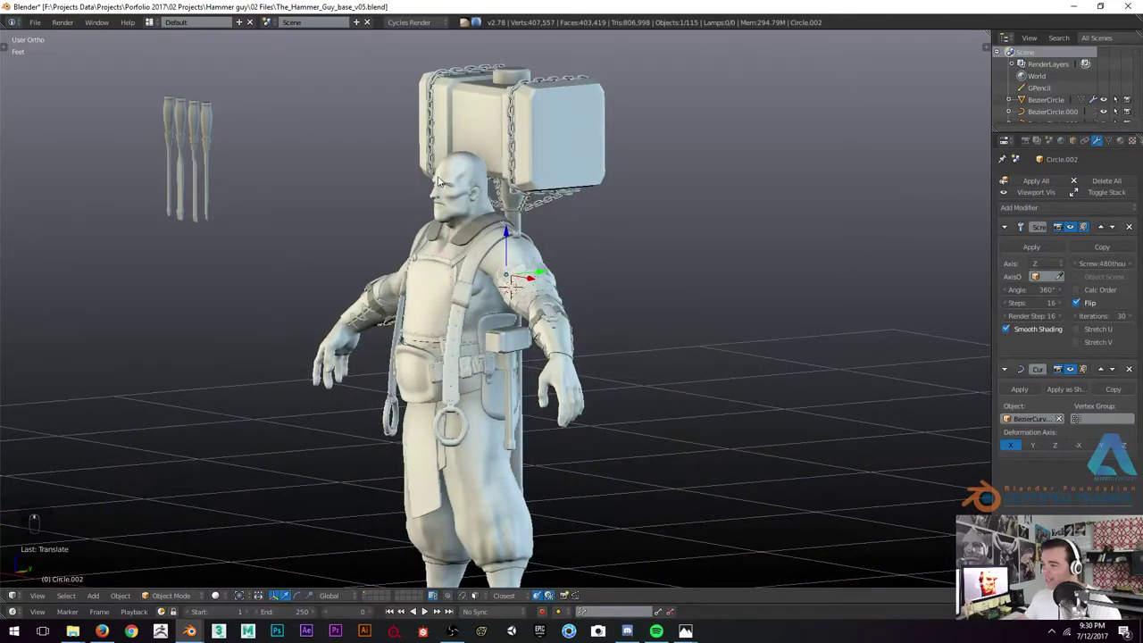
key("ctrl+z")
key("ctrl+z")
key("ctrl+z")
key("ctrl+z")
key("ctrl+z")
key("ctrl+z")
key("a")
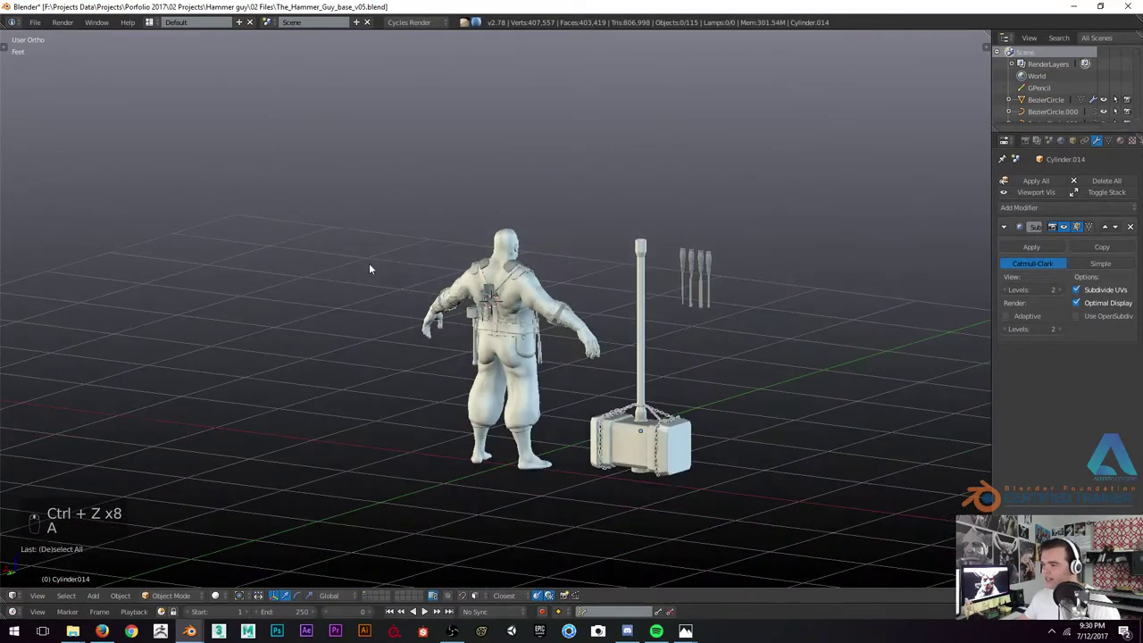
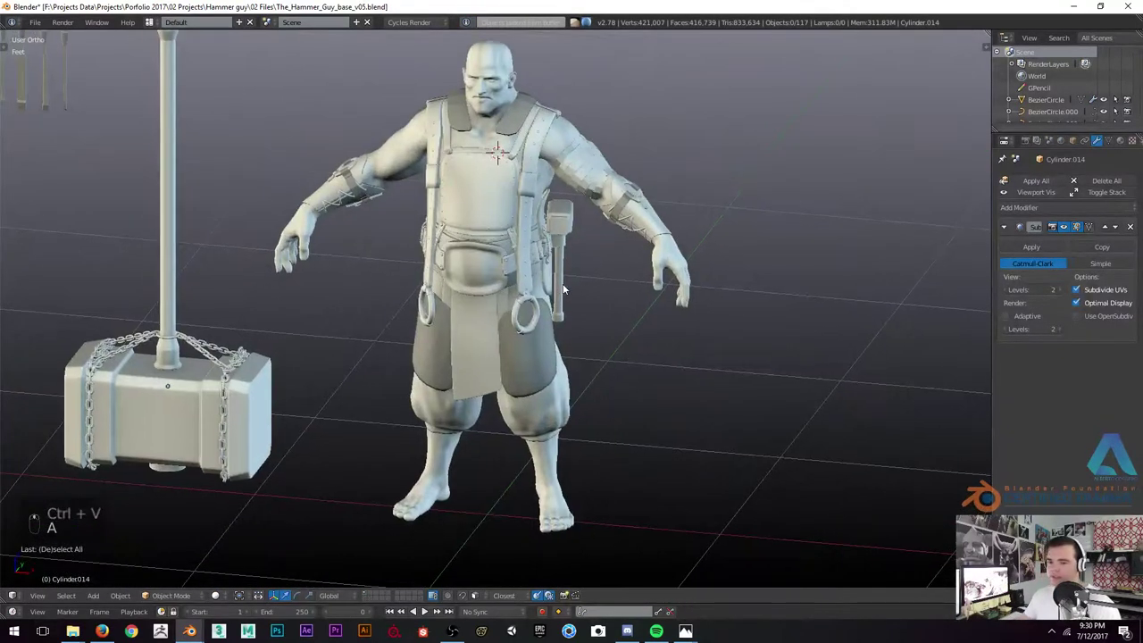
Review the character from the front and side, fitting the whole figure in view
left_click_drag(479, 236, 554, 239)
left_click_drag(406, 200, 489, 261)
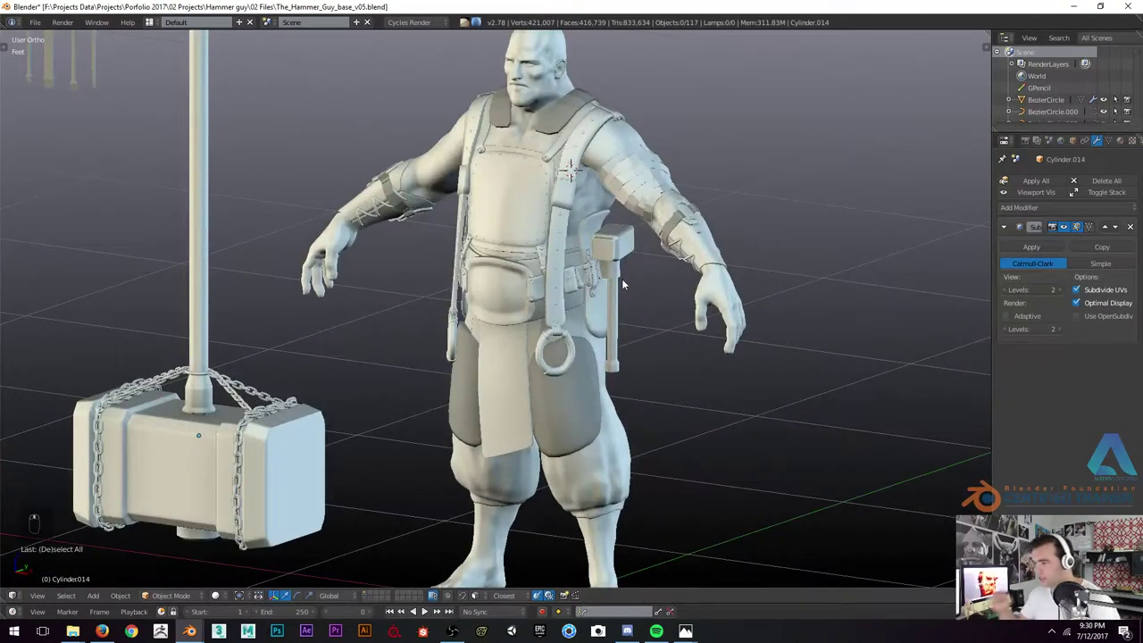
key("KP_1")
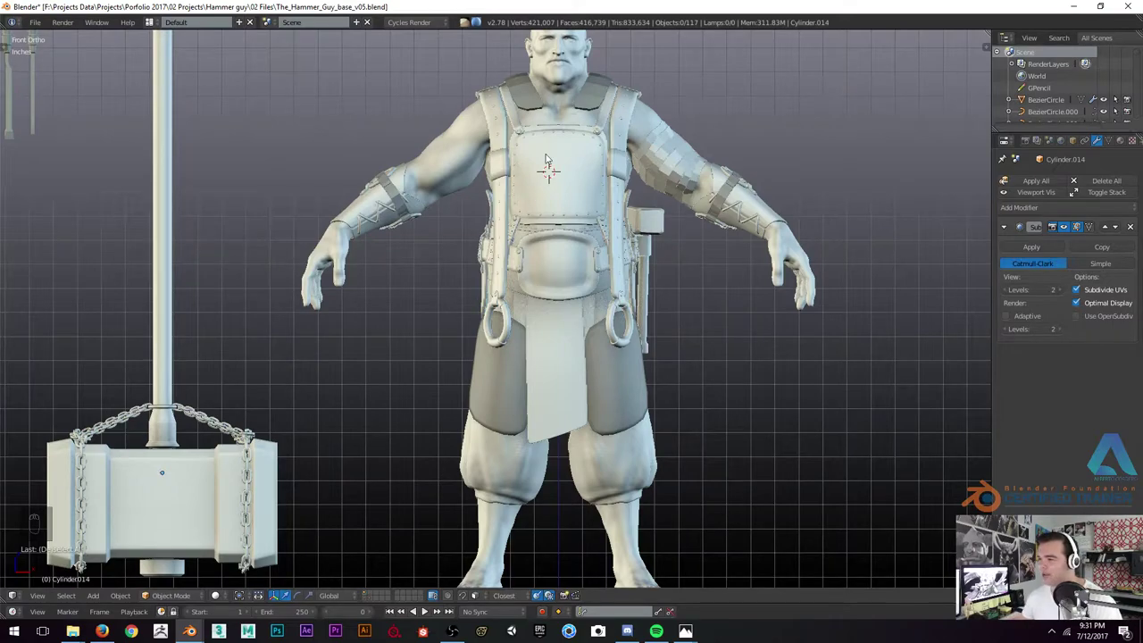
key("shift+s")
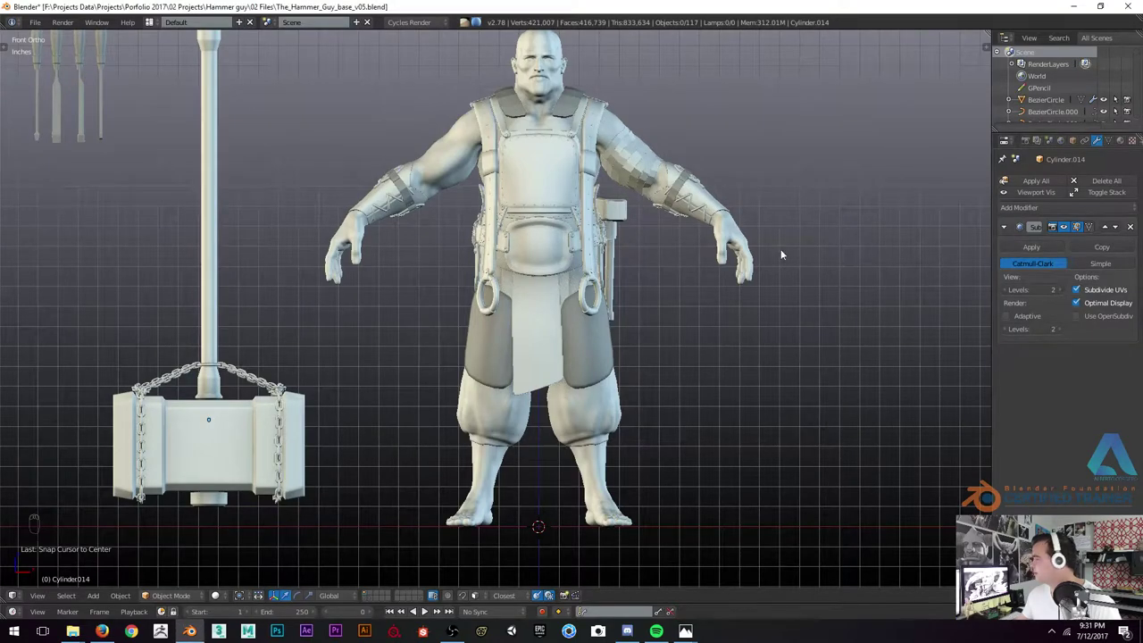
left_click_drag(607, 234, 384, 276)
key("KP_5")
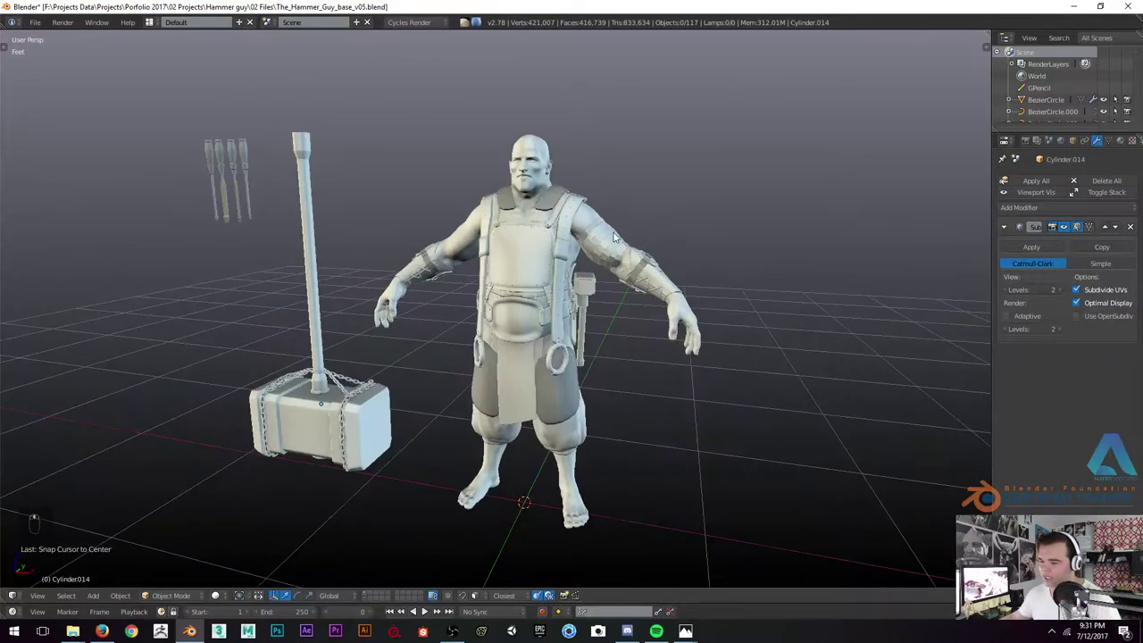
key("KP_1")
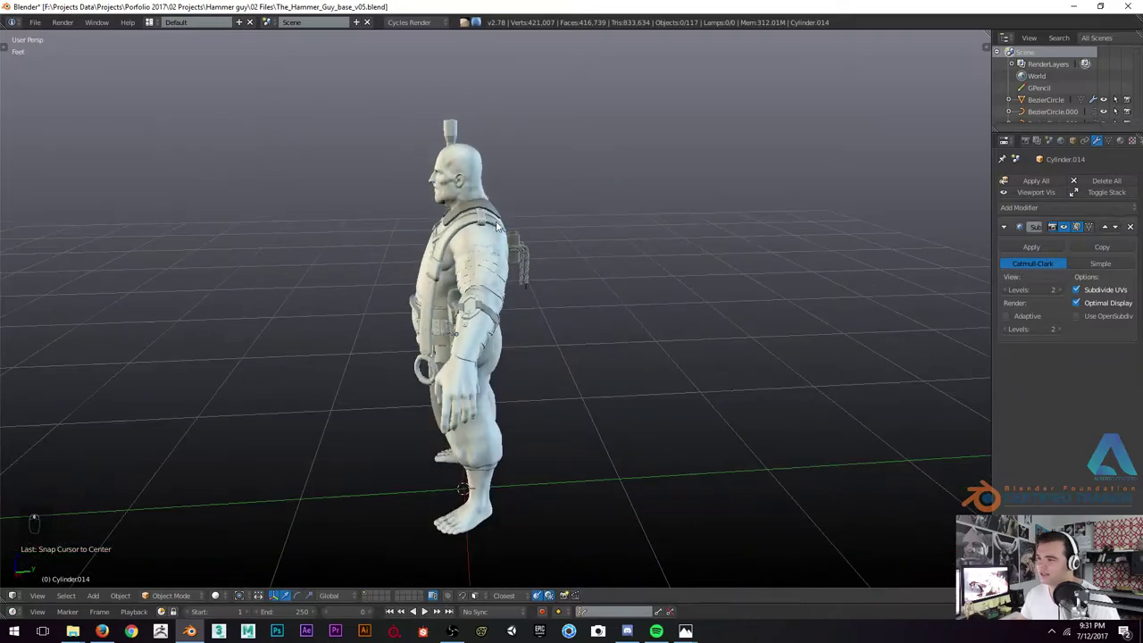
left_click_drag(509, 275, 37, 214)
left_click_drag(464, 193, 124, 173)
Inspect the hip ring from above, then return to the character's front
key("t")
left_click_drag(43, 212, 548, 239)
key("t")
left_click_drag(602, 235, 539, 238)
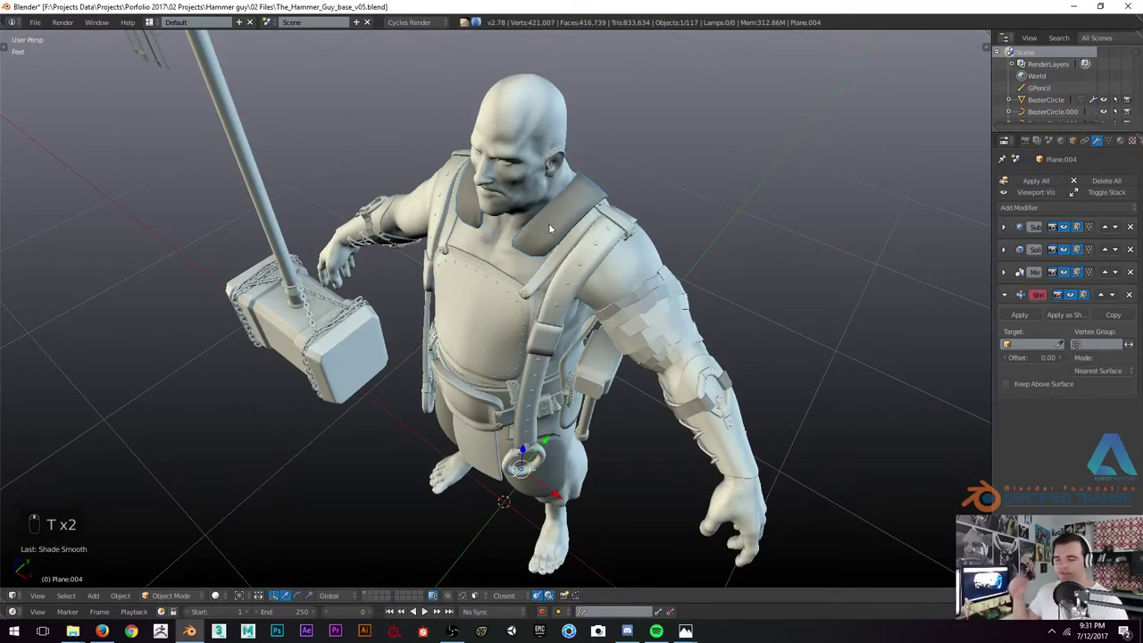
key("KP_1")
key("KP_5")
left_click_drag(466, 201, 519, 201)
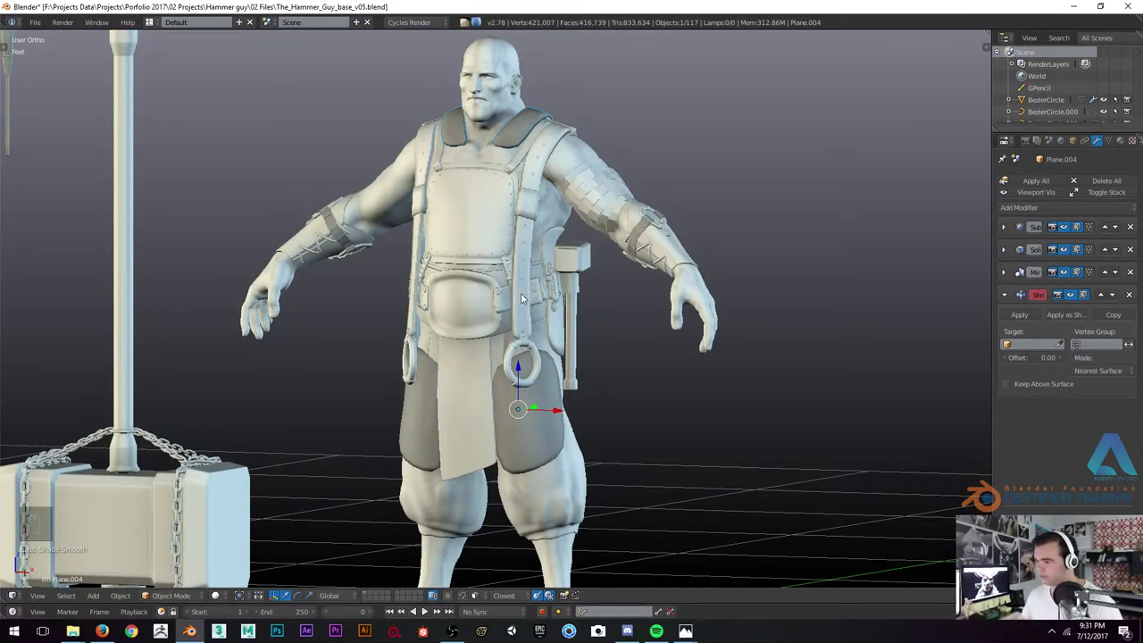
Hide the body mesh so only the harness, trousers, bracers and gear remain visible
key("KP_1")
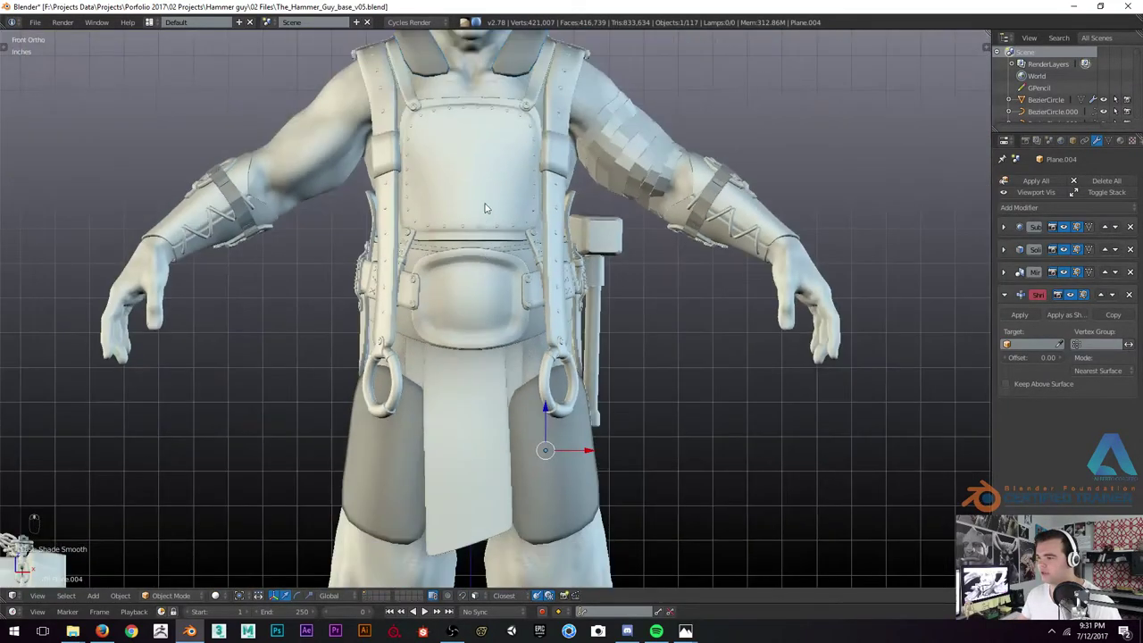
left_click_drag(358, 114, 354, 126)
left_click_drag(351, 125, 491, 186)
key("h")
left_click_drag(491, 186, 575, 230)
left_click_drag(513, 238, 682, 197)
middle_click(695, 196)
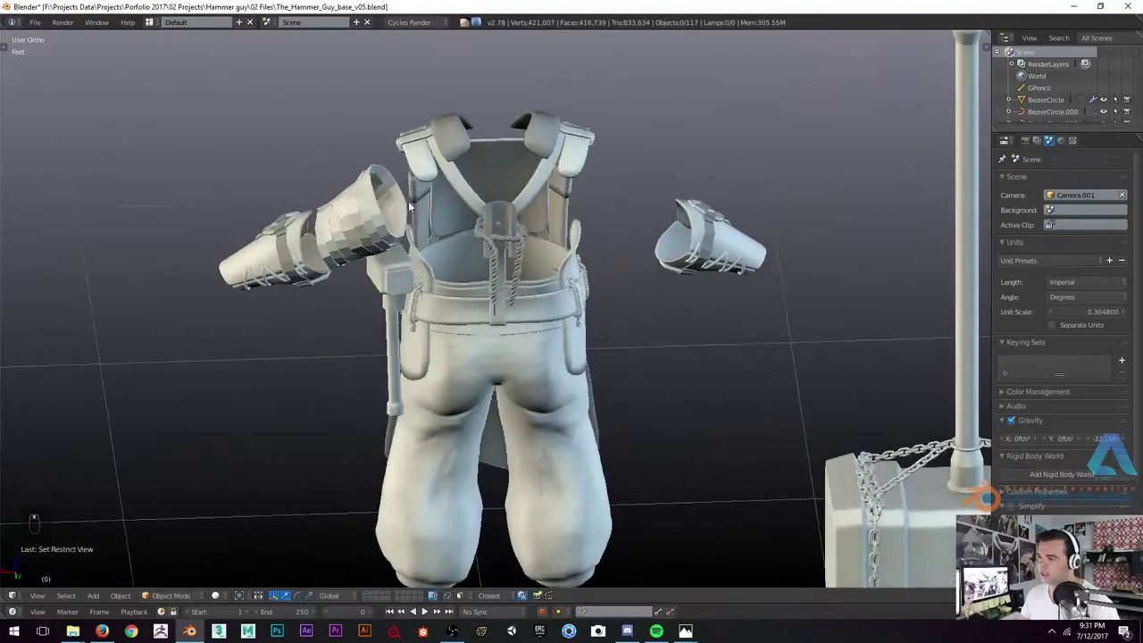
left_click_drag(556, 186, 540, 190)
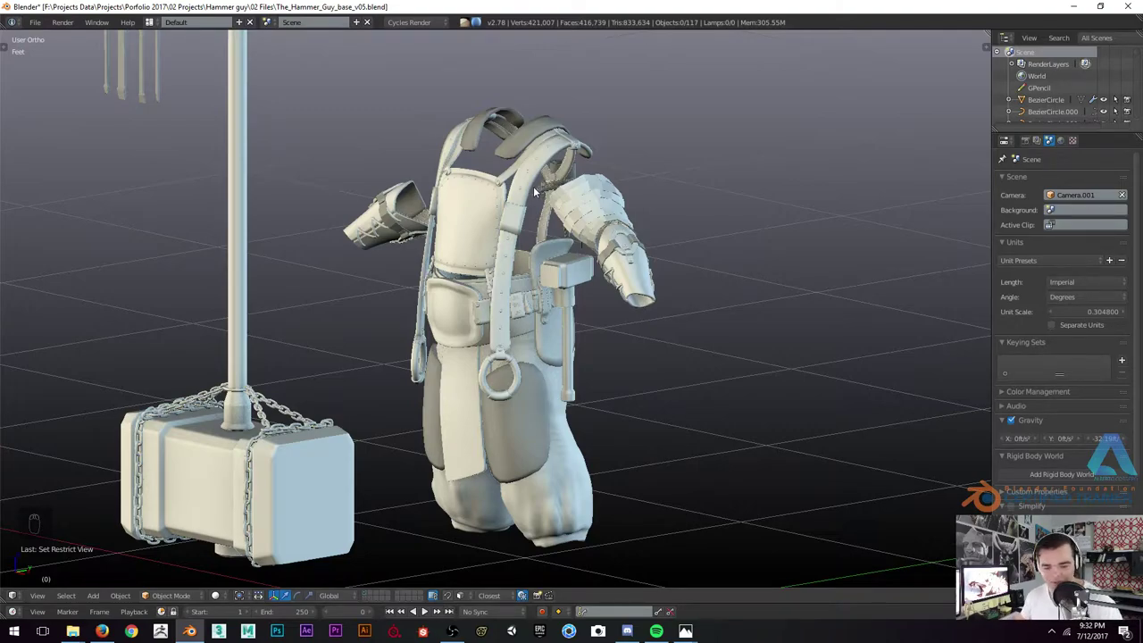
left_click_drag(542, 199, 712, 242)
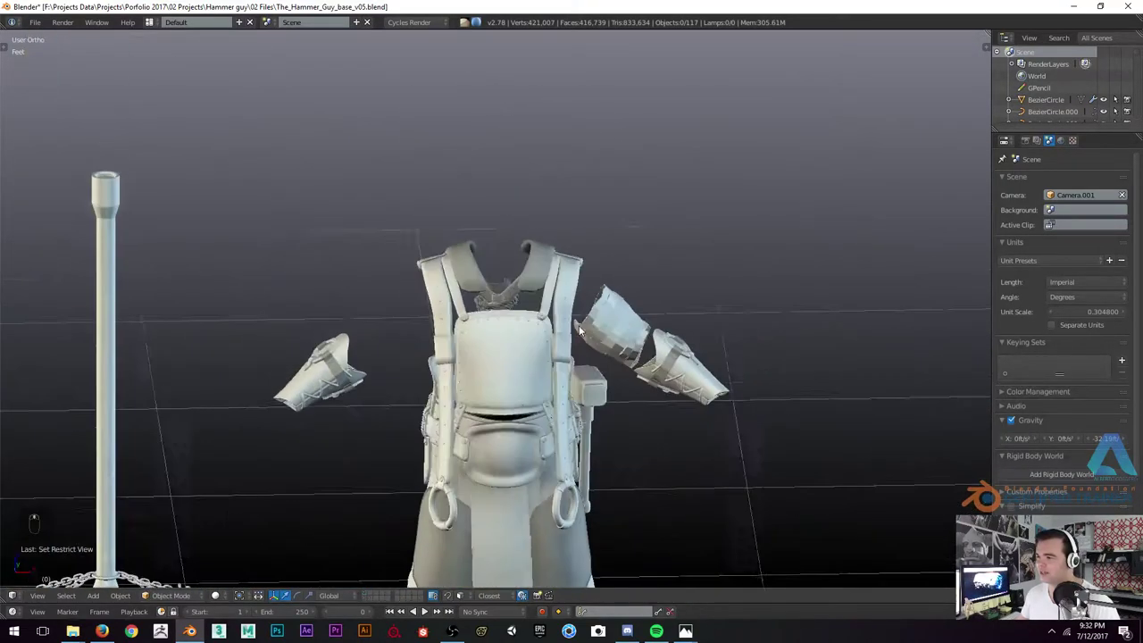
left_click_drag(543, 274, 499, 270)
left_click_drag(499, 270, 616, 271)
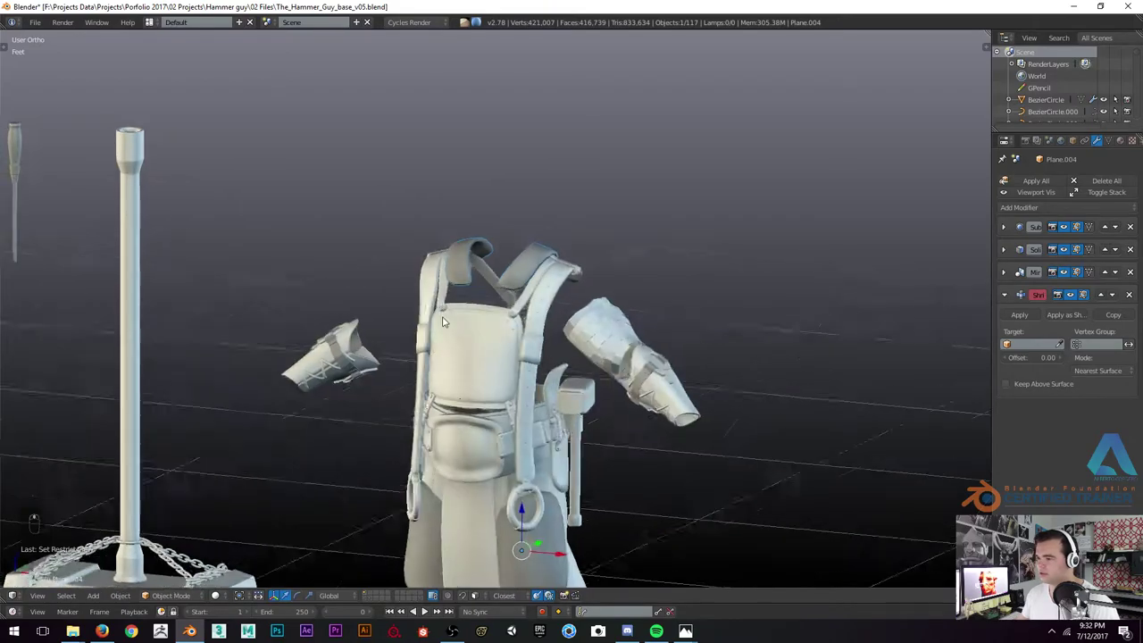
left_click_drag(279, 321, 250, 321)
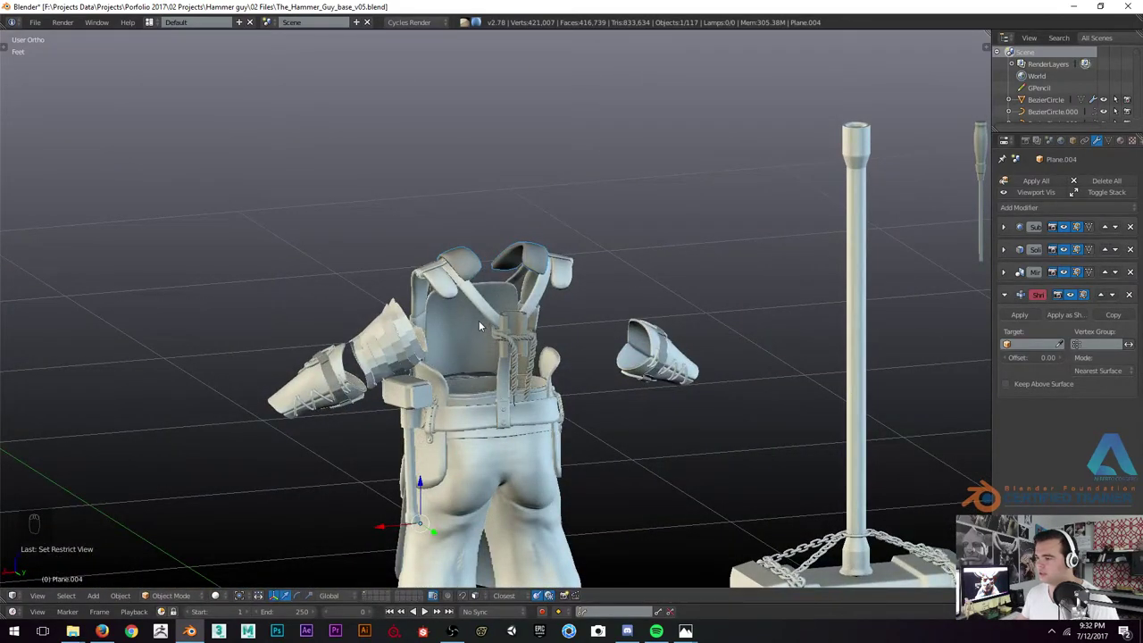
left_click_drag(479, 283, 459, 296)
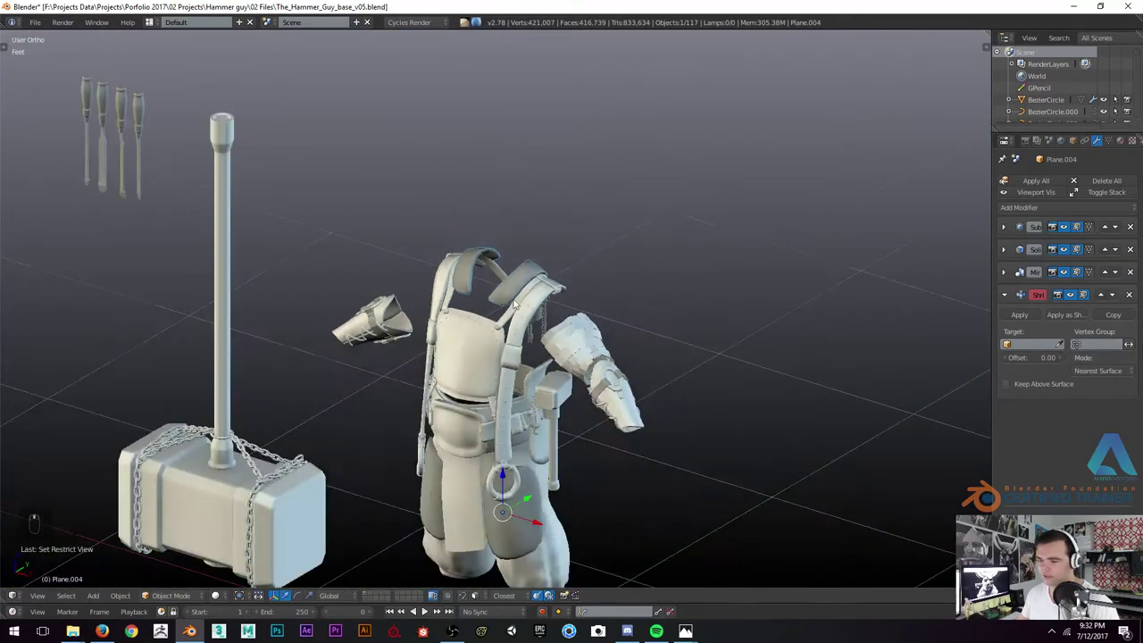
key("alt+h")
key("a")
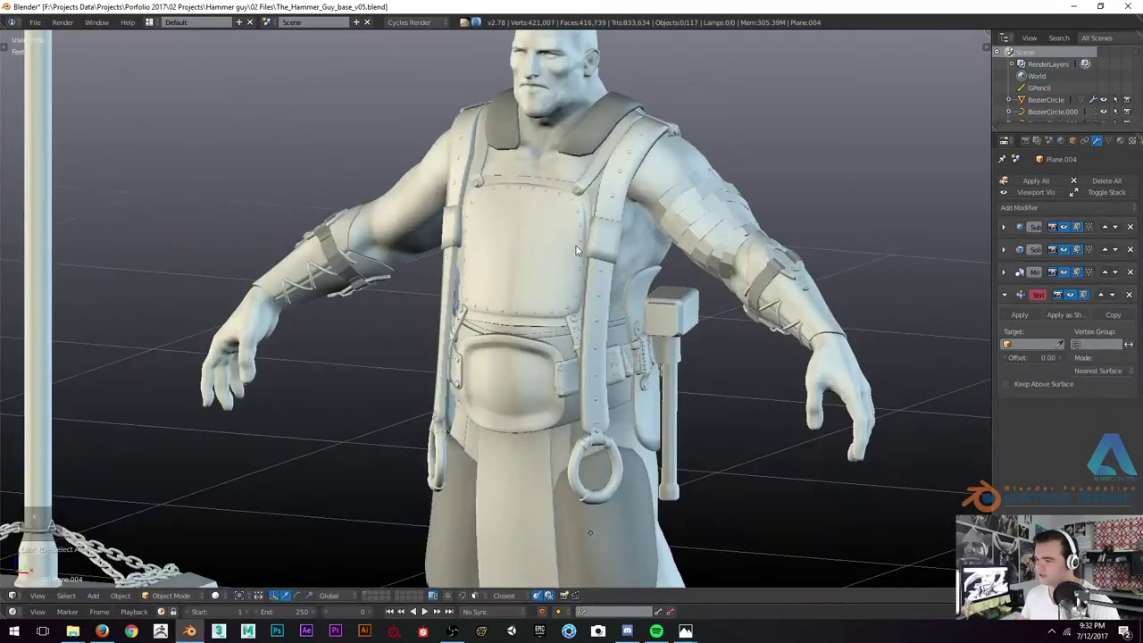
key("KP_1")
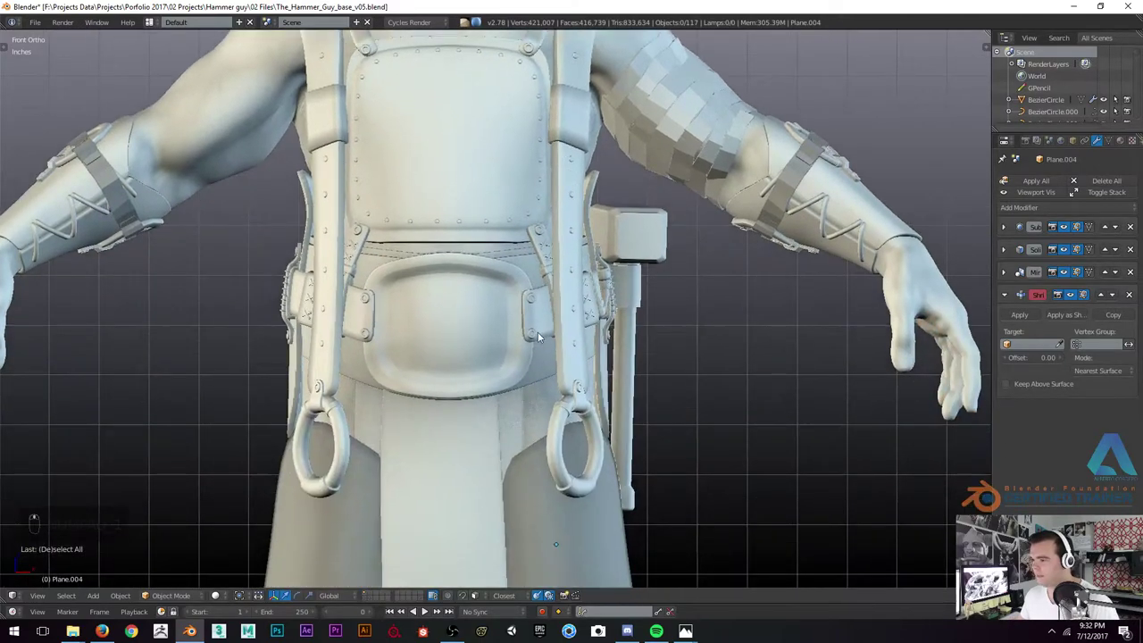
left_click_drag(533, 252, 440, 275)
key("KP_1")
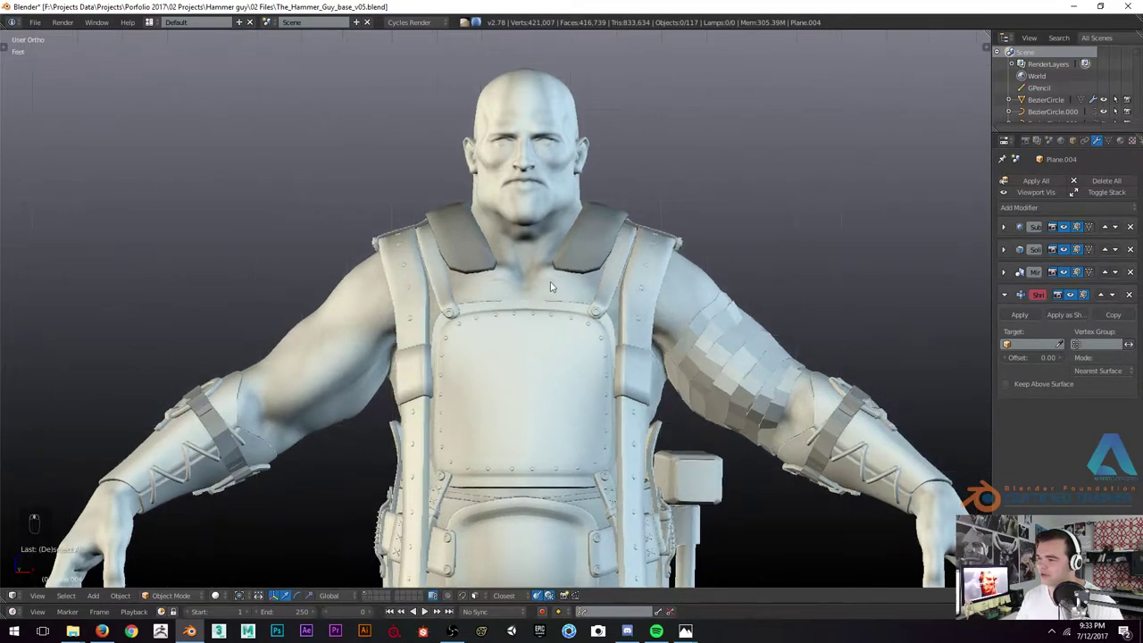
key("KP_1")
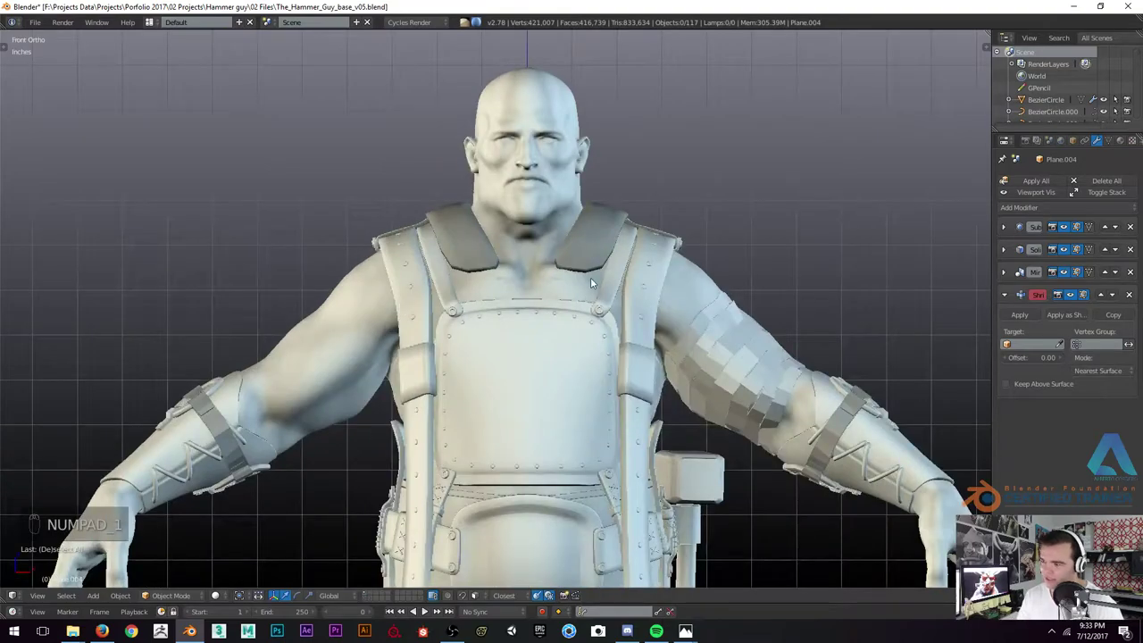
key("d")
key("d")
key("d")
key("d")
key("d")
key("d")
left_click_drag(531, 375, 532, 321)
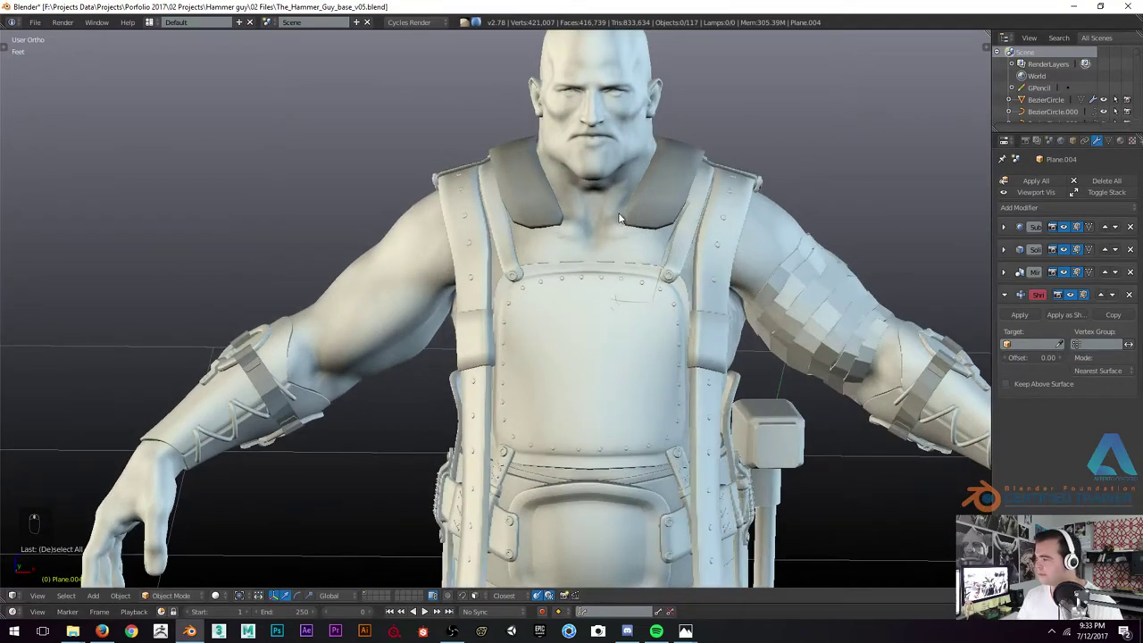
key("d")
left_click(555, 224)
key("d")
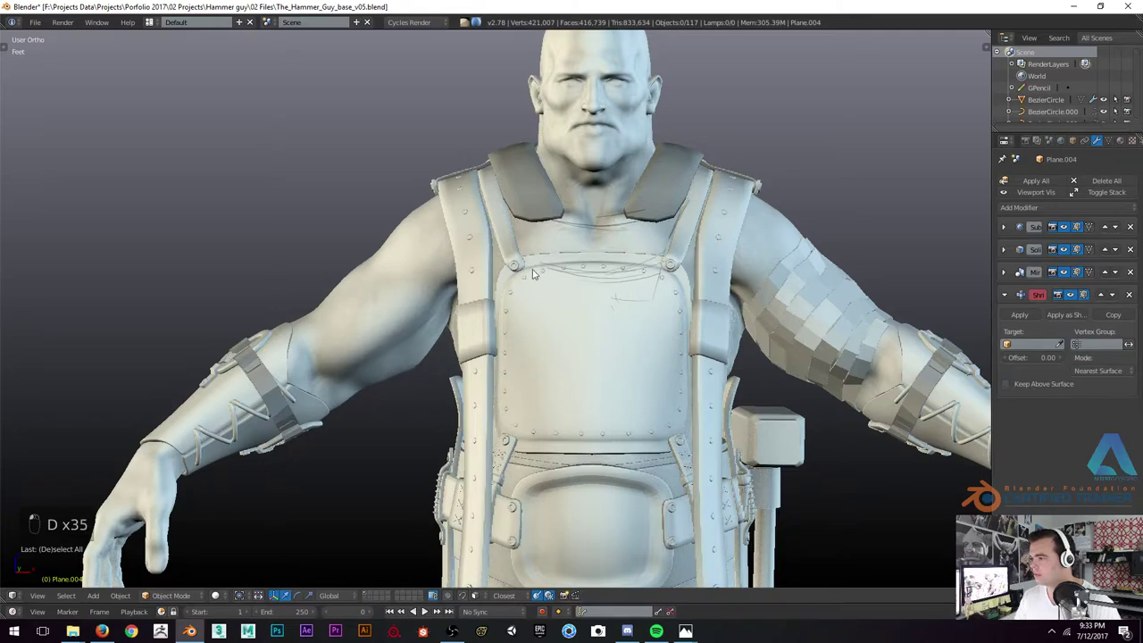
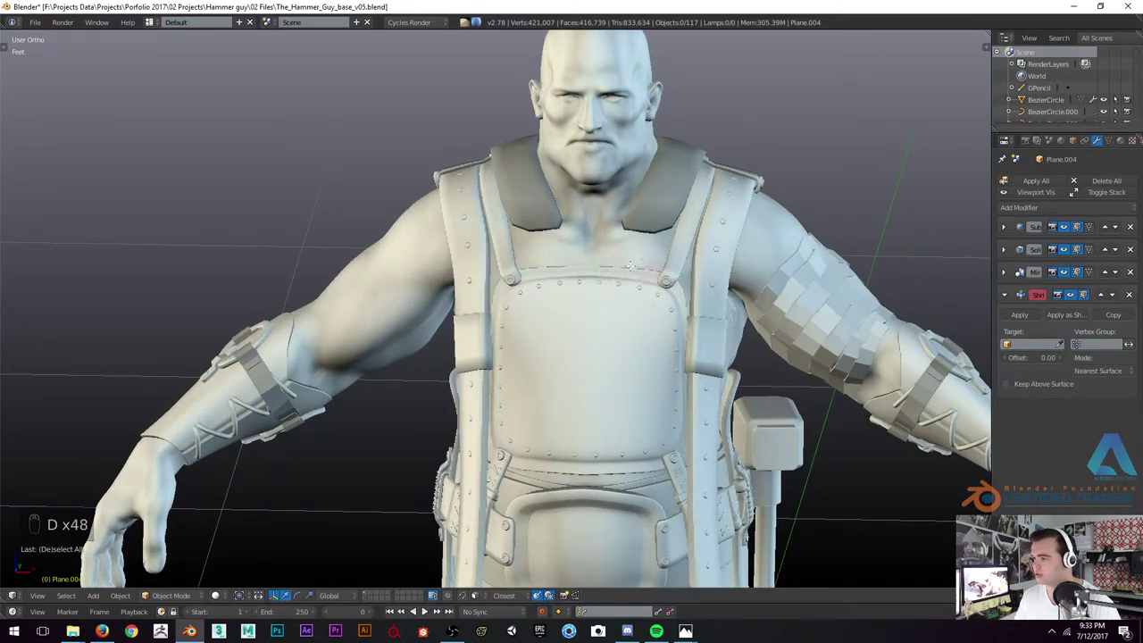
key("d")
key("t")
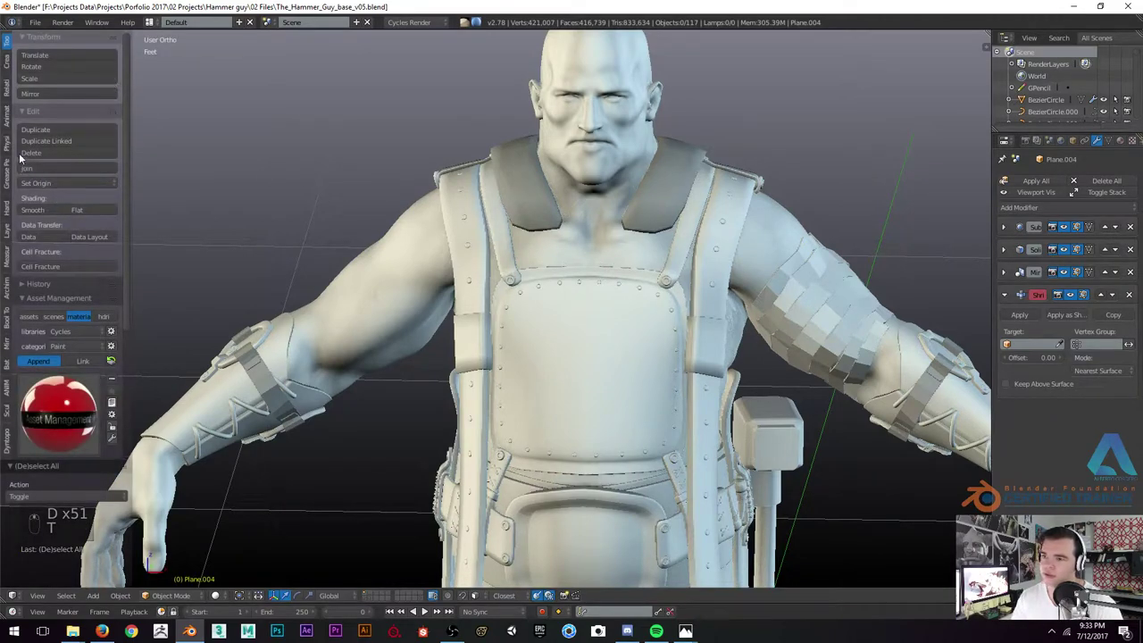
left_click_drag(10, 184, 631, 256)
key("t")
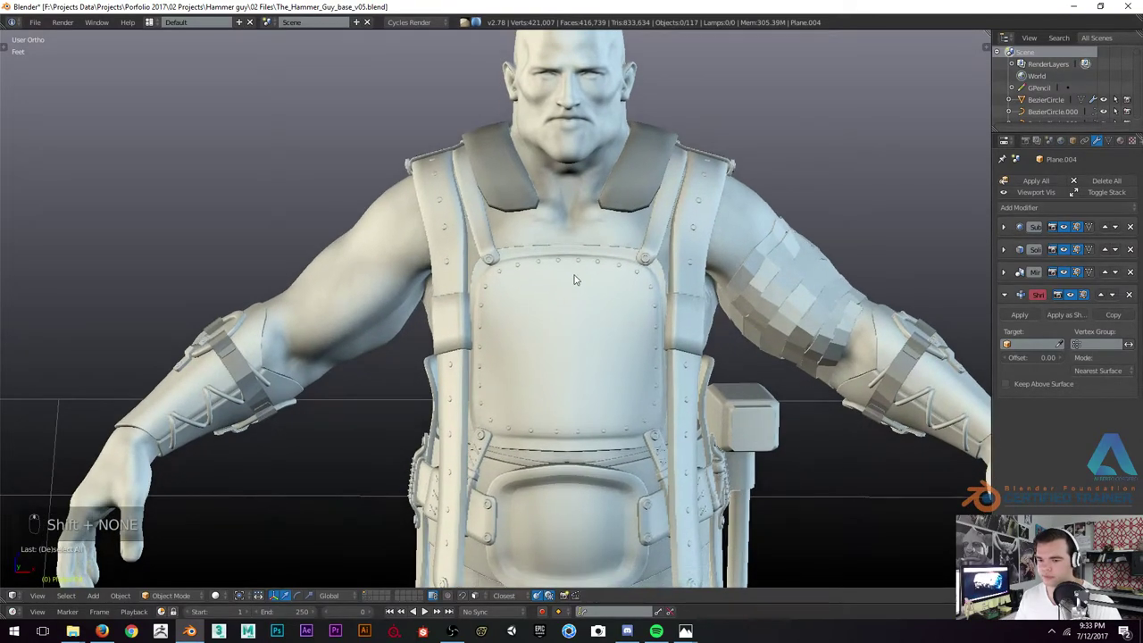
key("d")
key("d")
key("d")
left_click_drag(584, 253, 565, 249)
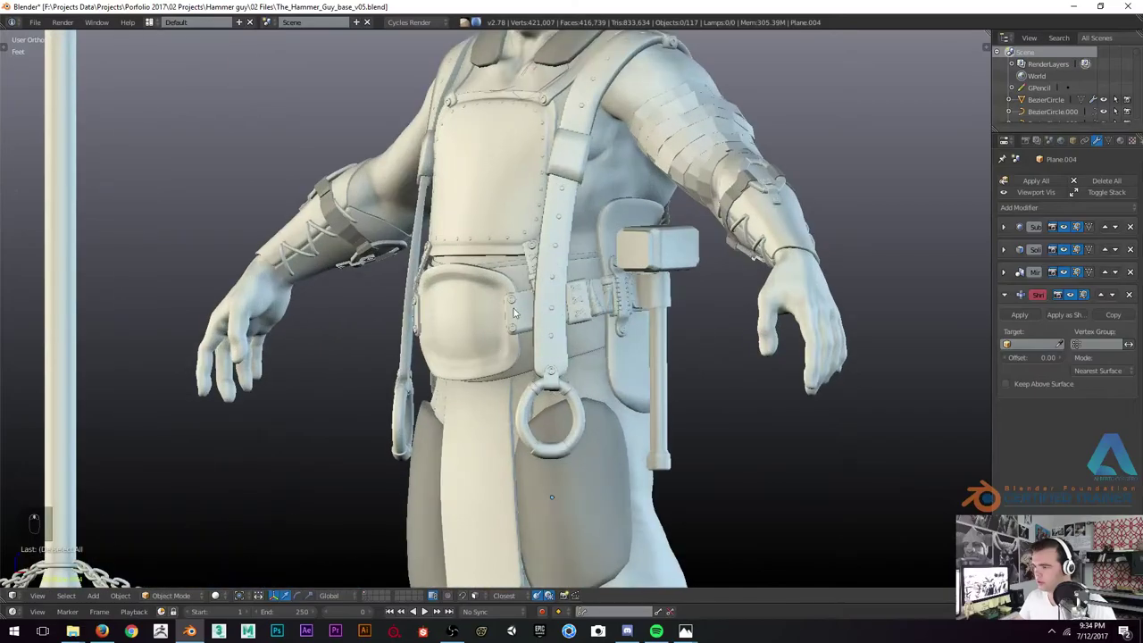
left_click_drag(440, 251, 277, 209)
left_click_drag(390, 241, 523, 301)
left_click_drag(500, 277, 630, 300)
key("z")
key("z")
key("z")
middle_click(624, 300)
key("z")
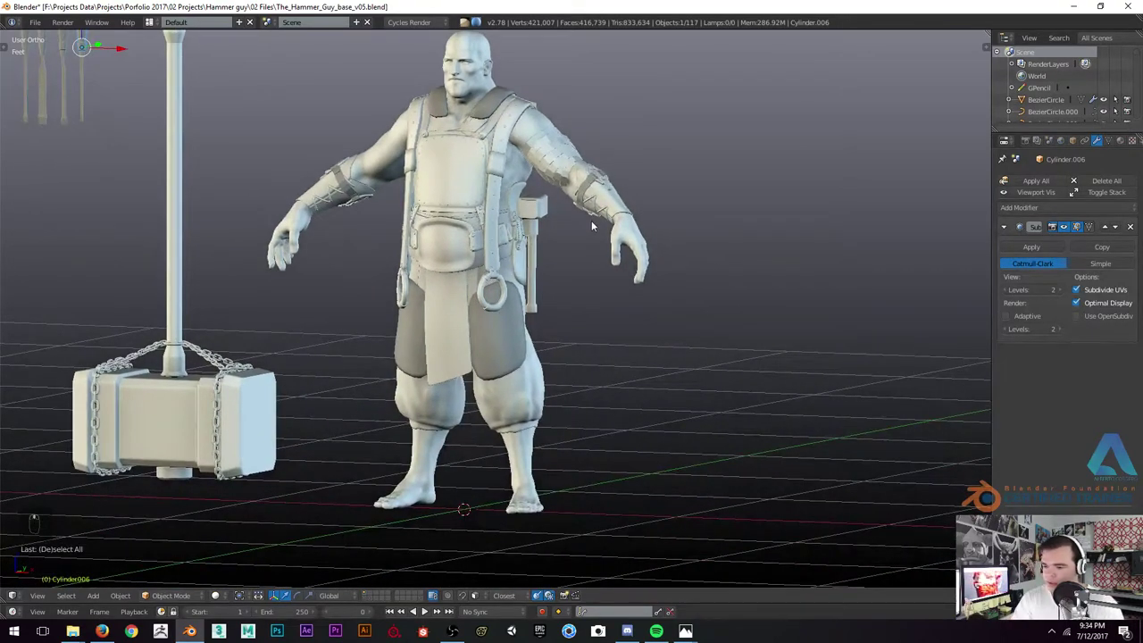
key("KP_3")
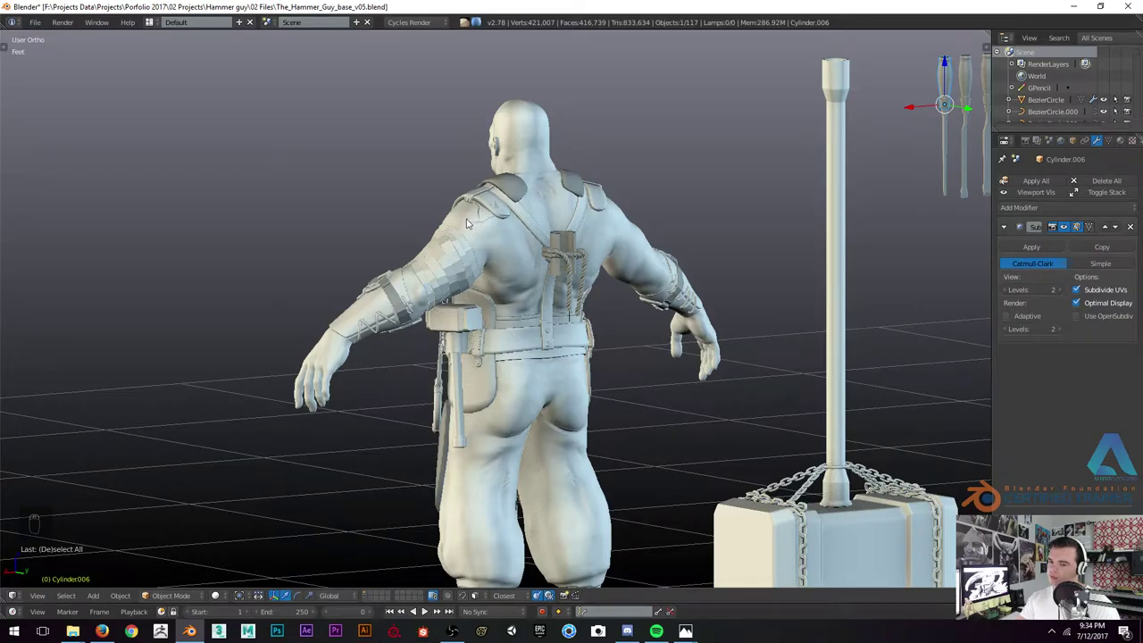
left_click_drag(494, 238, 537, 228)
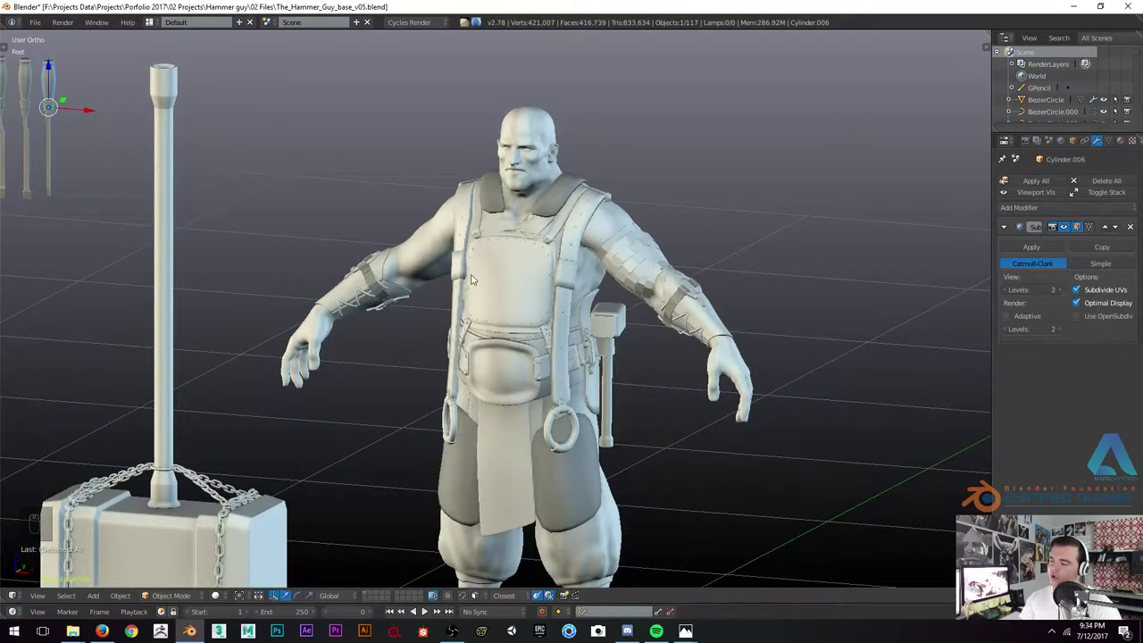
key("KP_1")
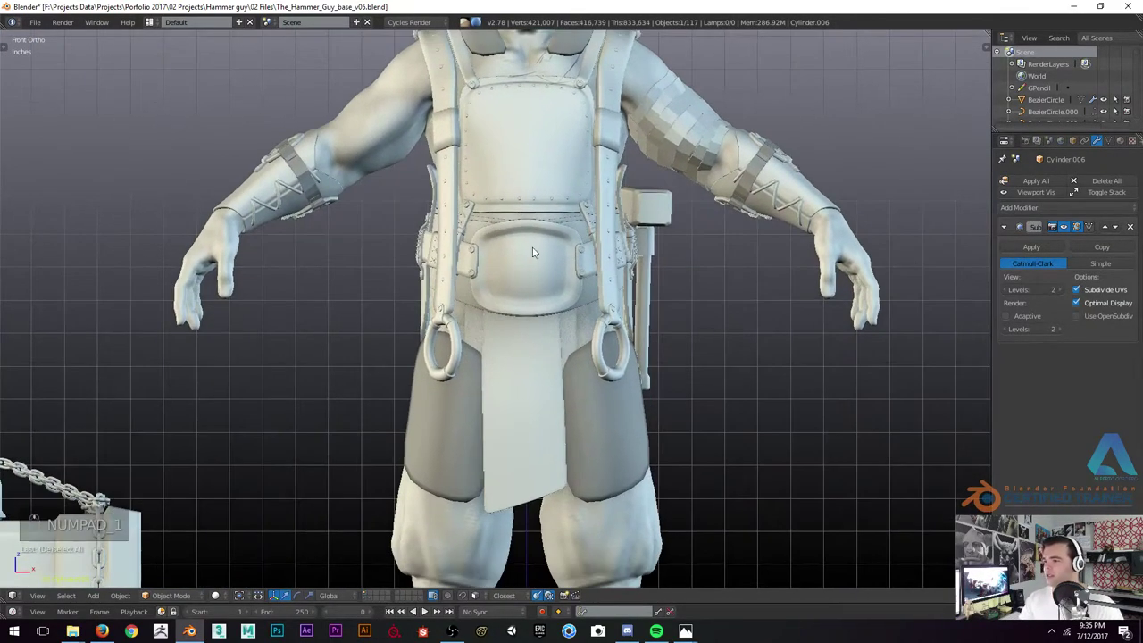
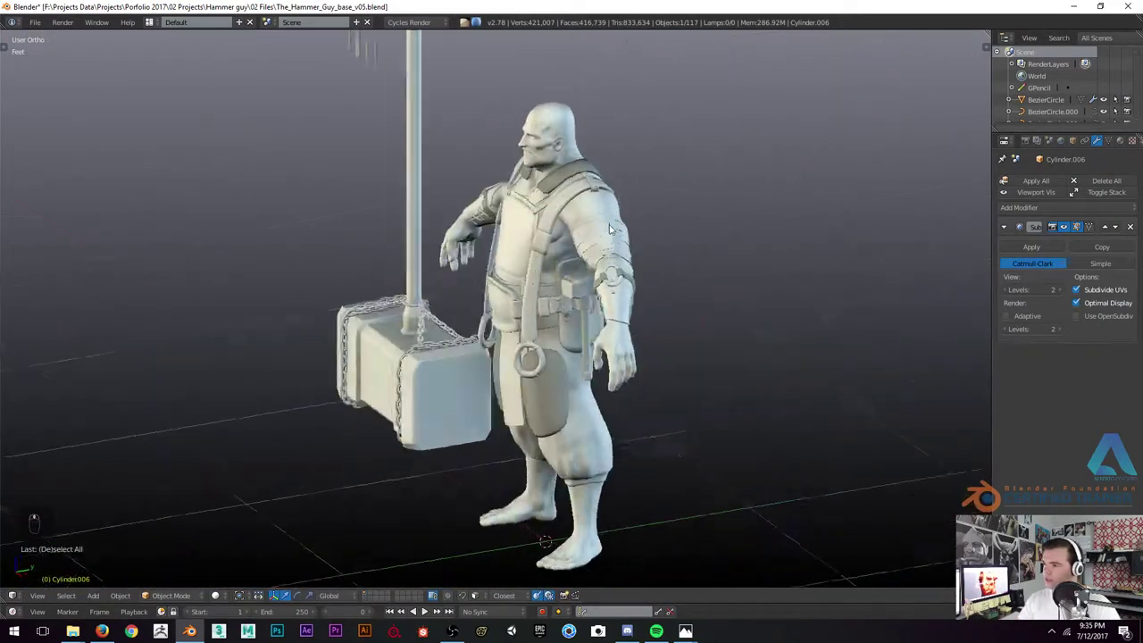
key("a")
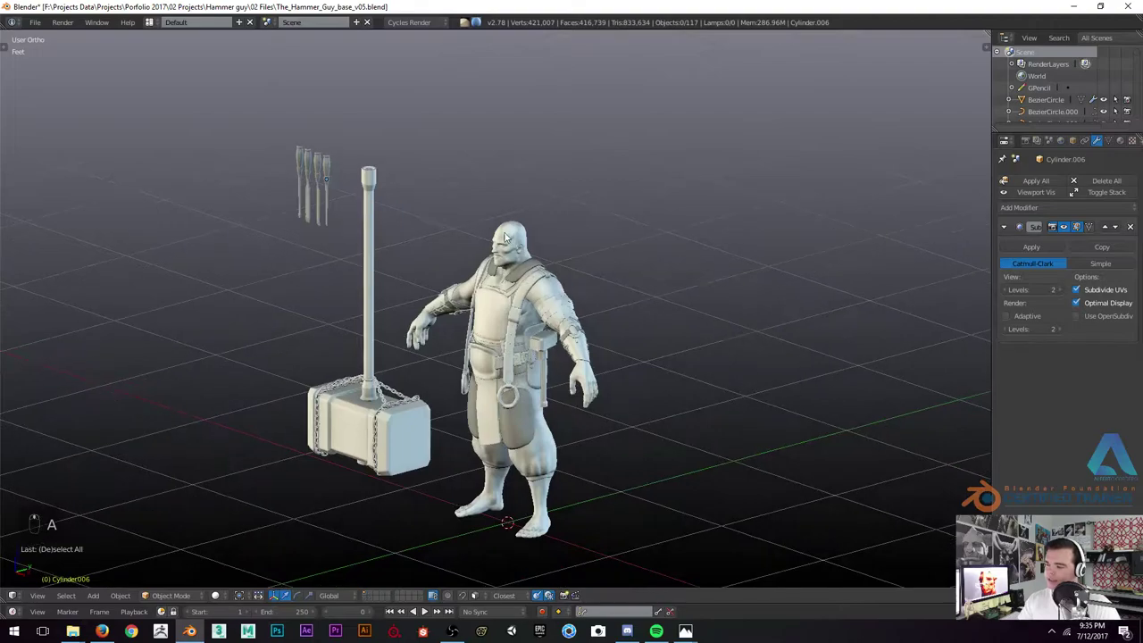
key("KP_5")
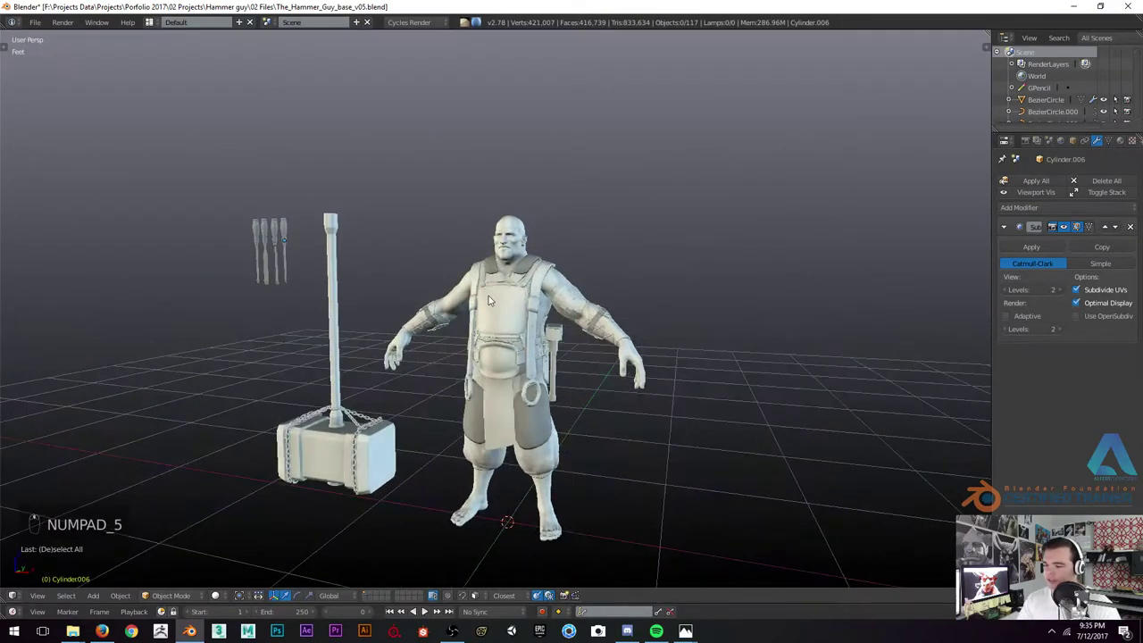
key("KP_1")
key("KP_5")
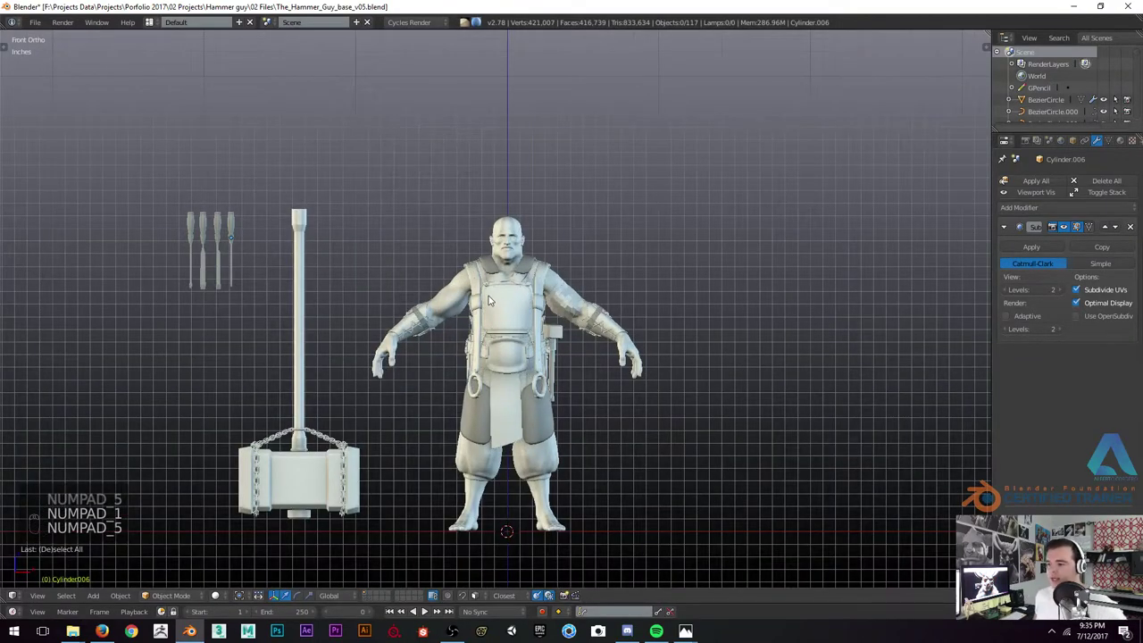
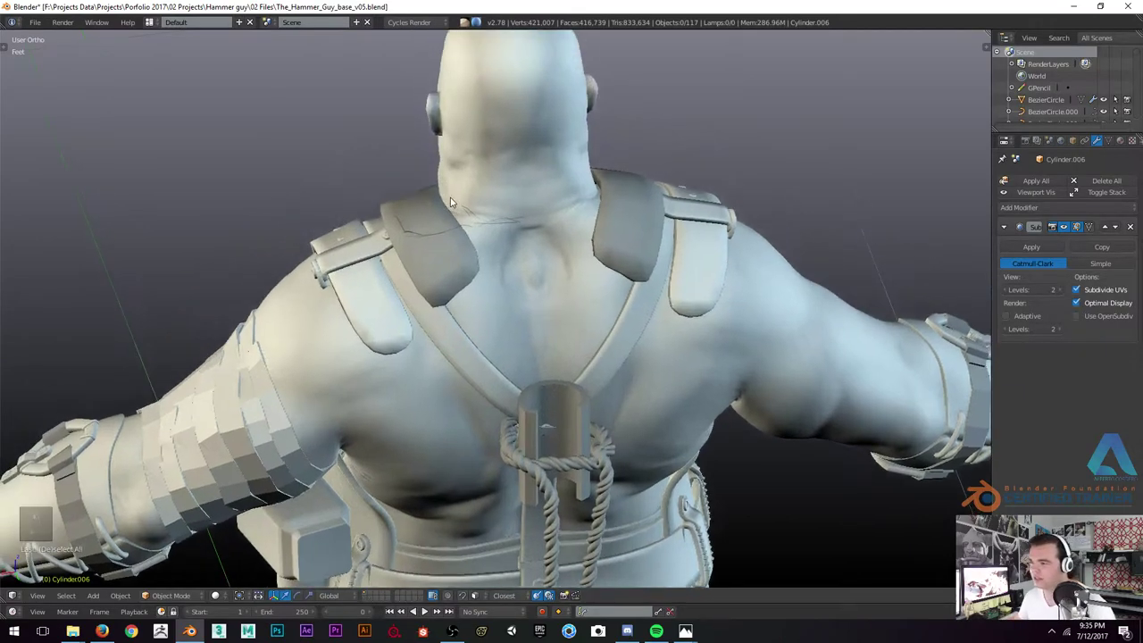
Edit the back shoulder strap's vertices, rotating and moving them over the shoulder
key("Tab")
key("z")
key("z")
key("z")
key("z")
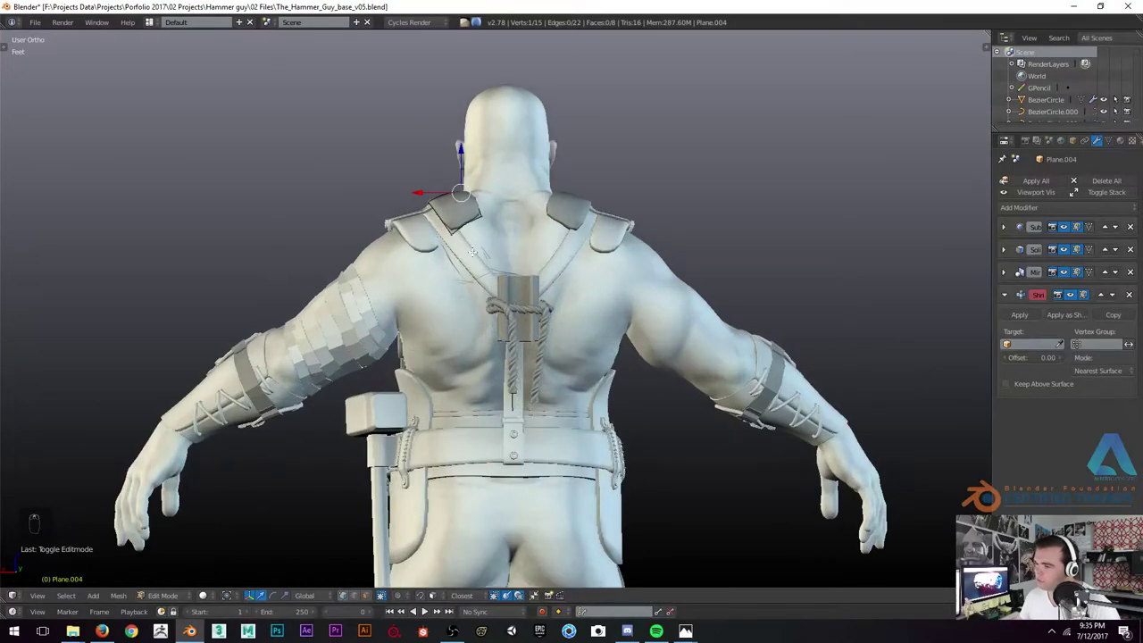
key("Tab")
key("Tab")
key("z")
key("z")
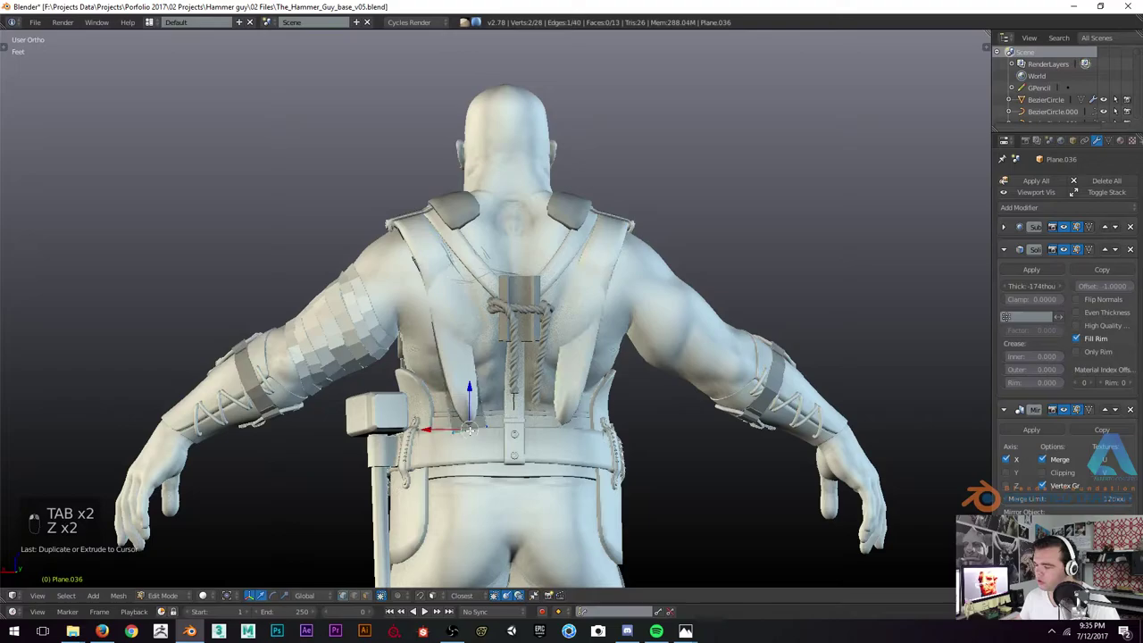
key("z")
key("z")
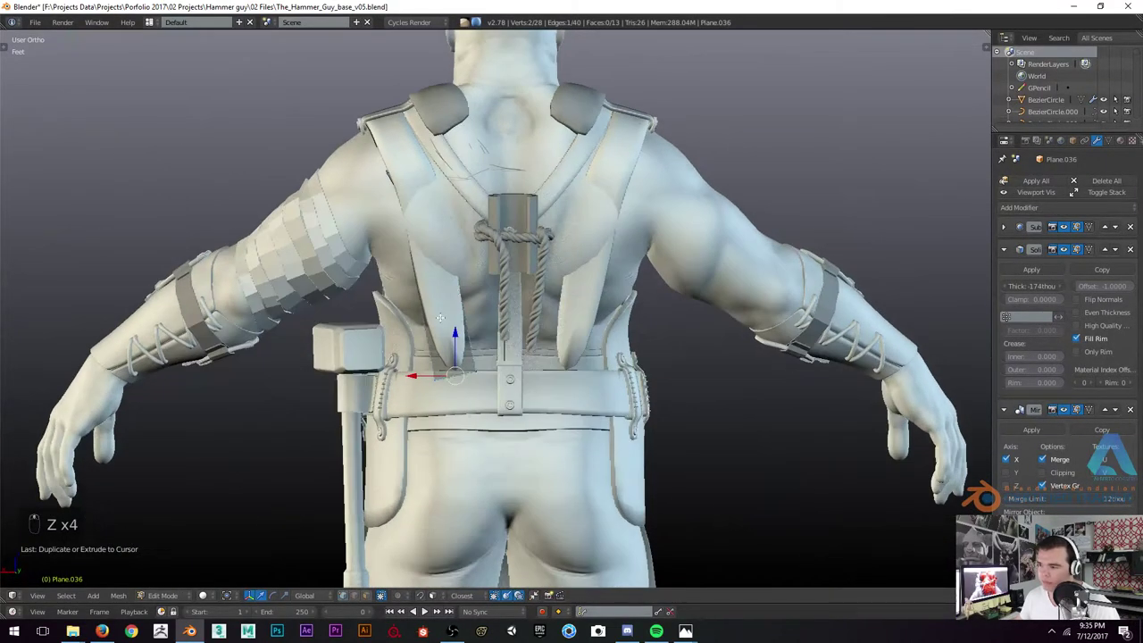
key("r")
key("g")
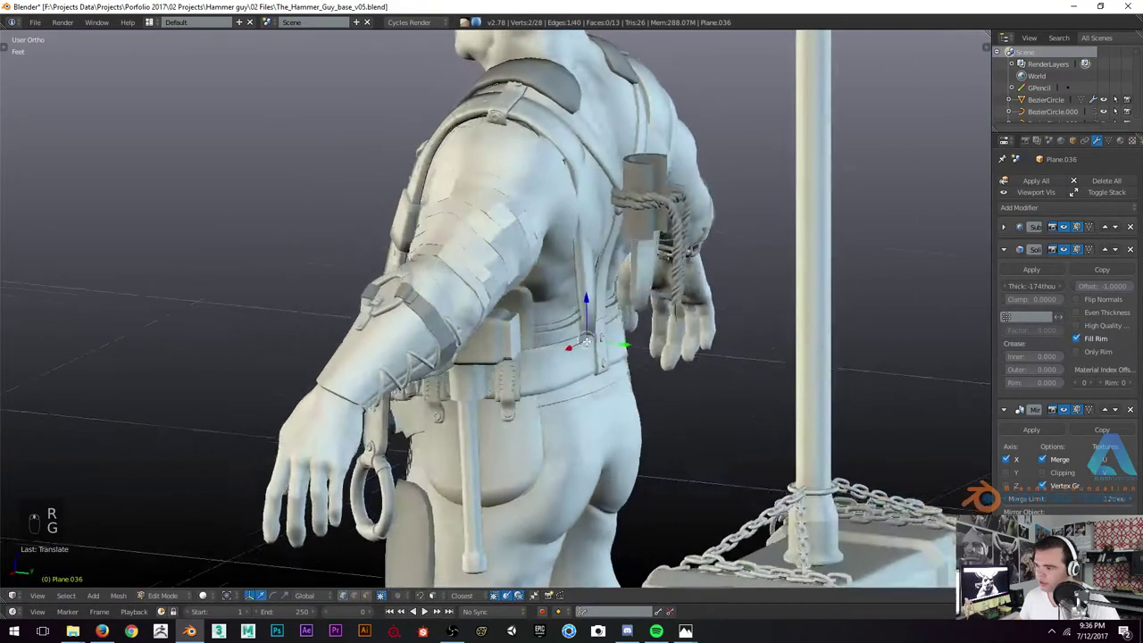
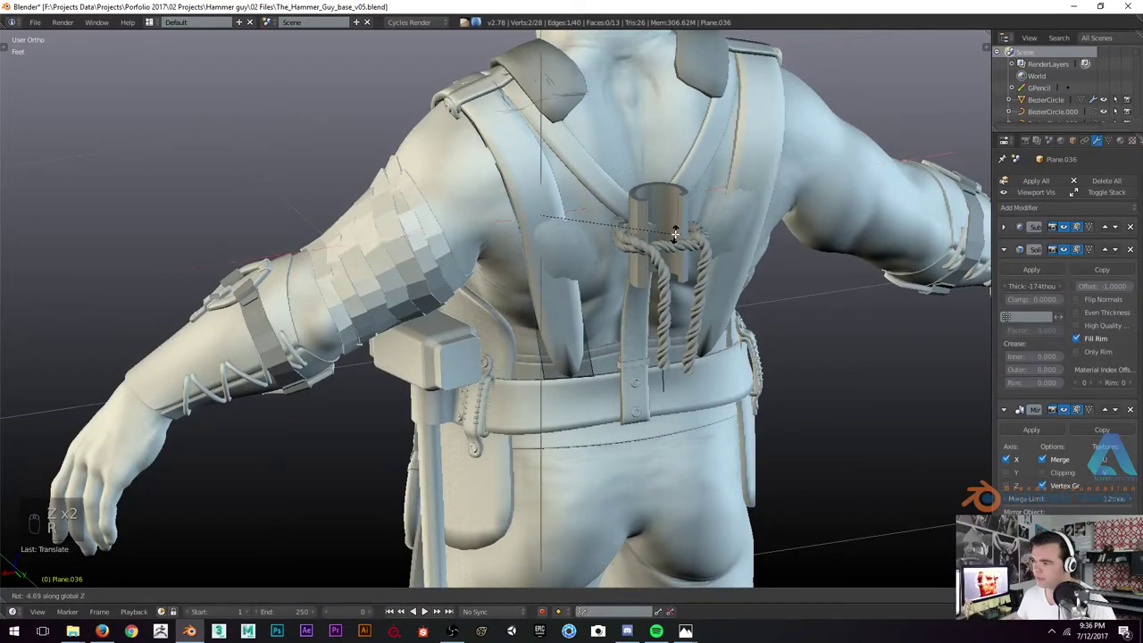
Nudge the strap's end point on the shoulder, leave Edit Mode and fit the whole character in view
key("shift+Tab")
key("r")
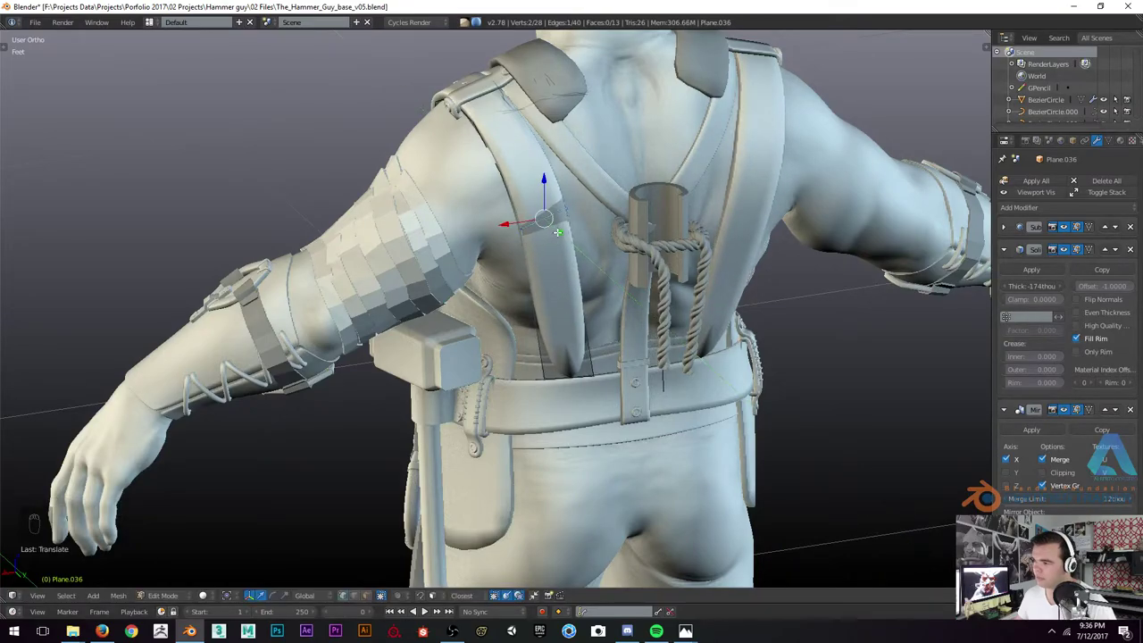
key("Tab")
key("a")
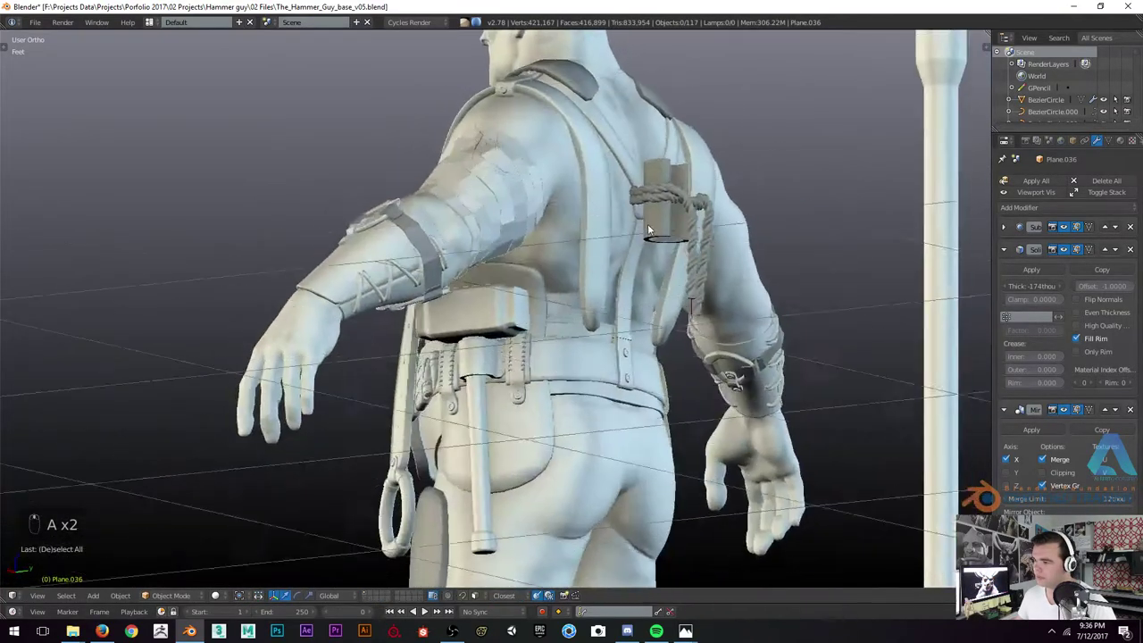
key("Tab")
key("z")
key("z")
key("alt+s")
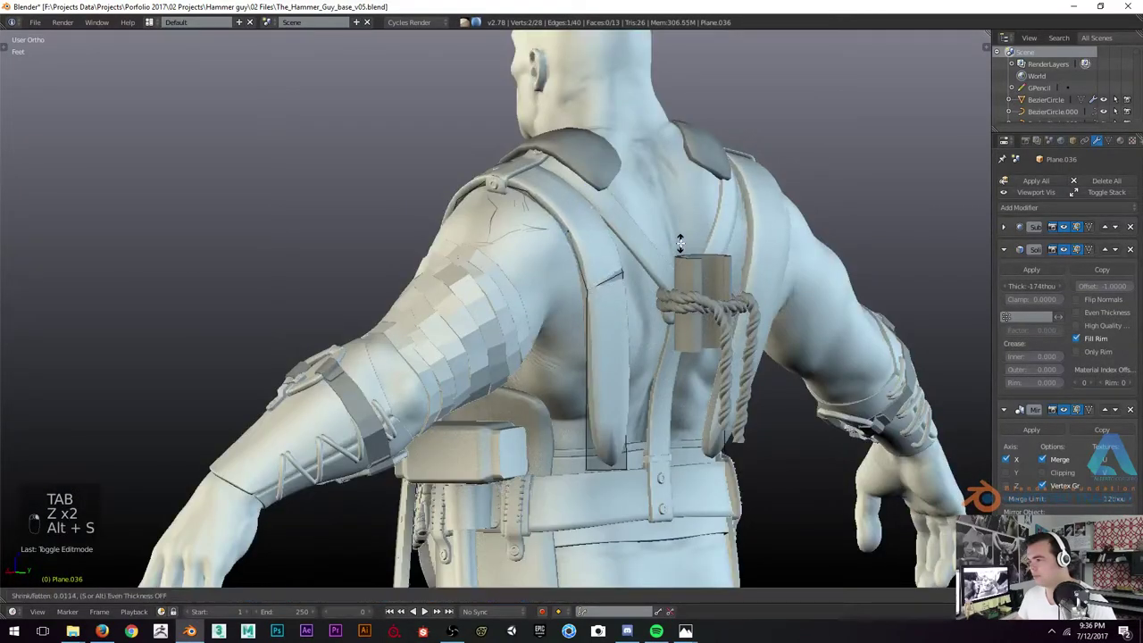
key("z")
key("z")
key("r")
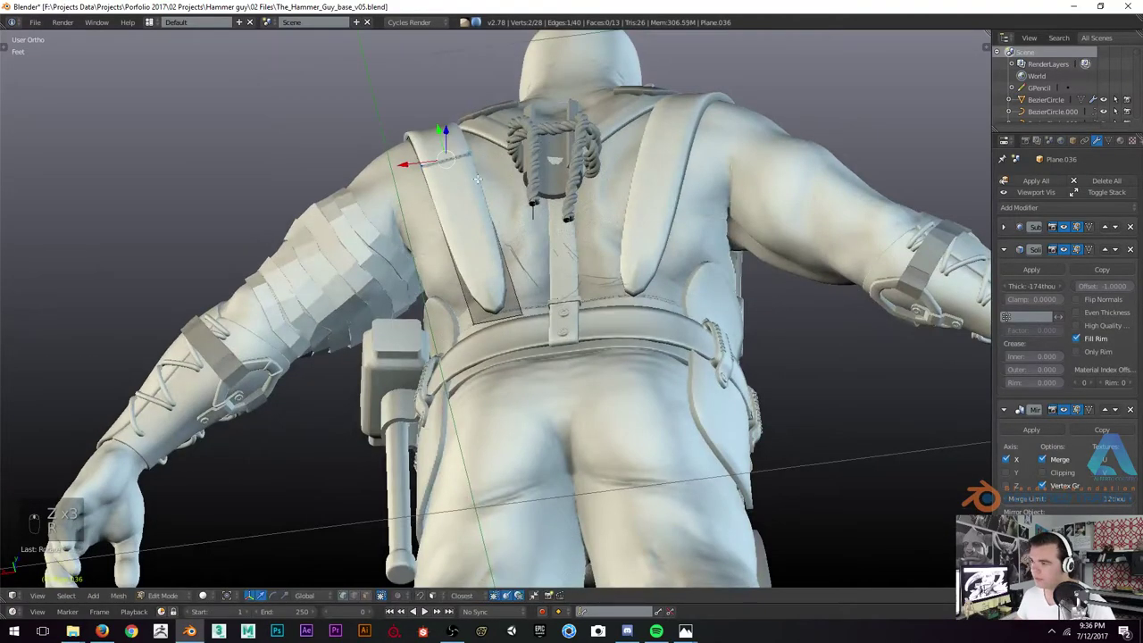
key("Tab")
key("a")
key("a")
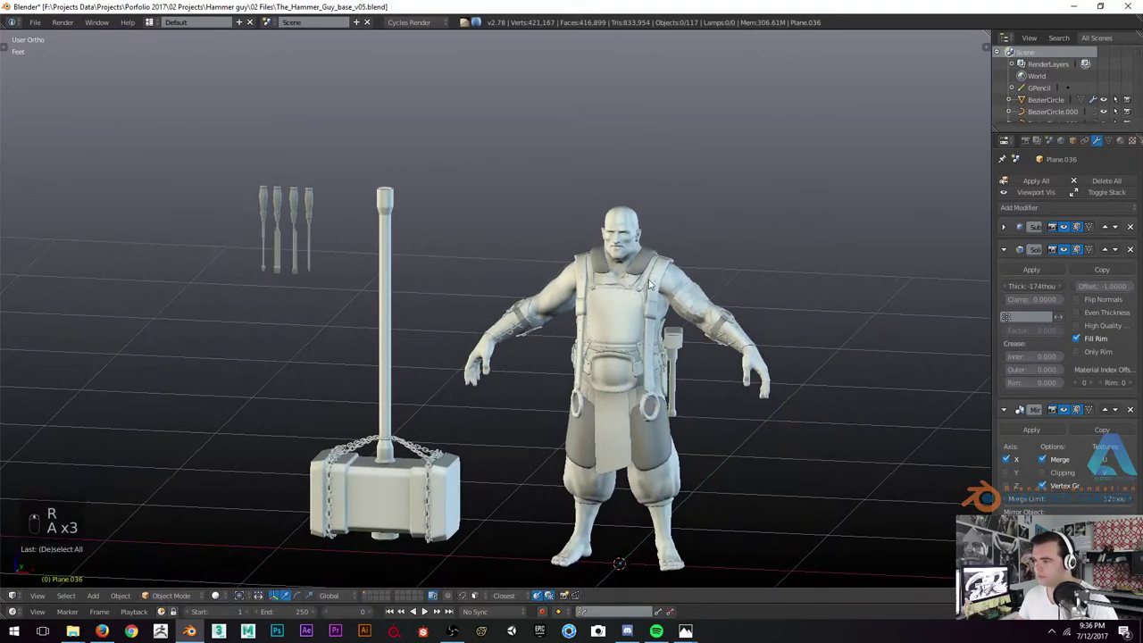
key("KP_1")
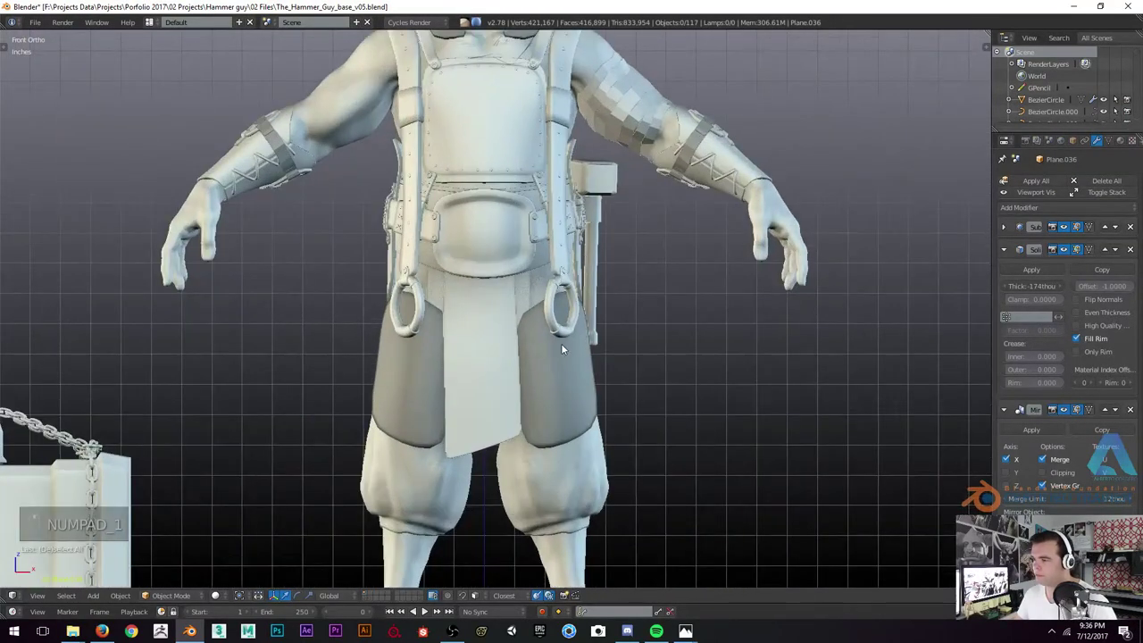
key("z")
key("z")
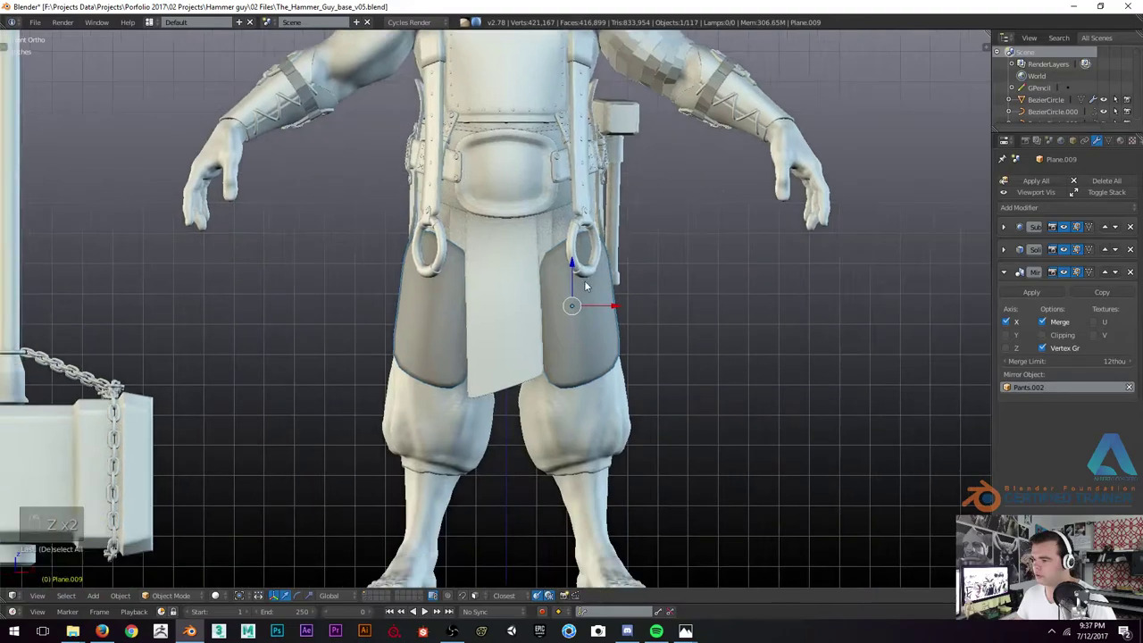
key("ctrl+l")
key("z")
key("z")
key("a")
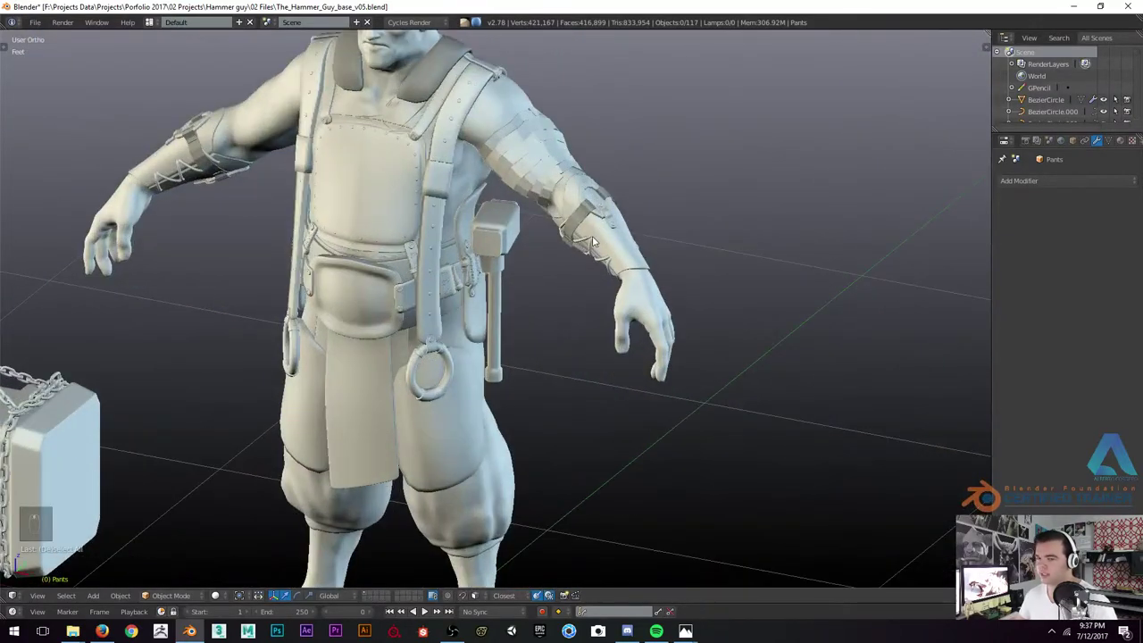
middle_click(595, 239)
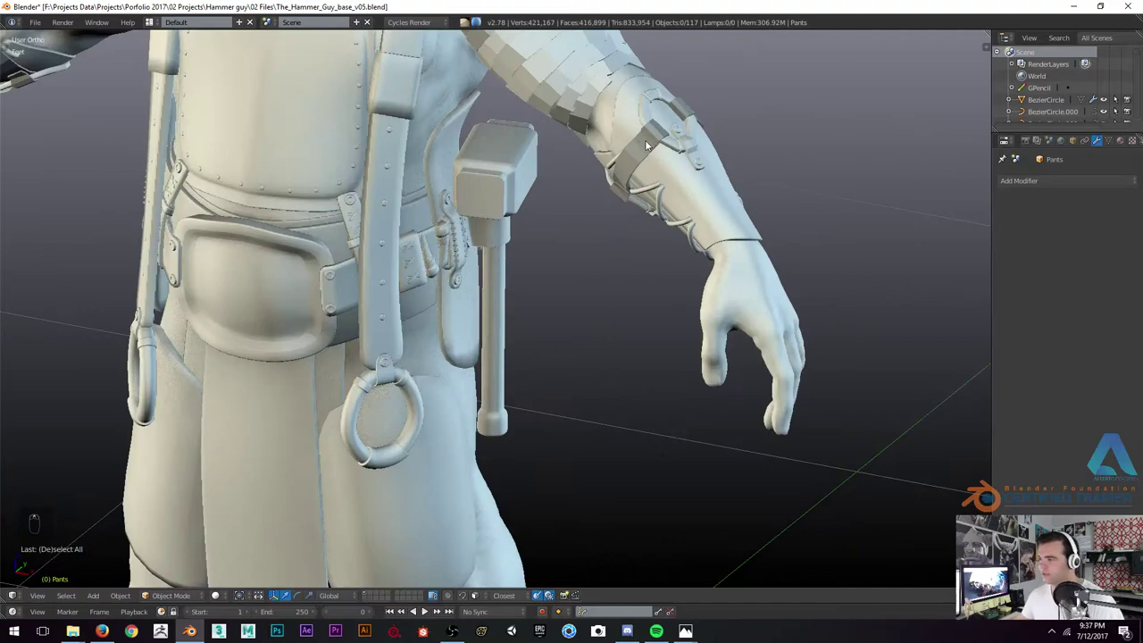
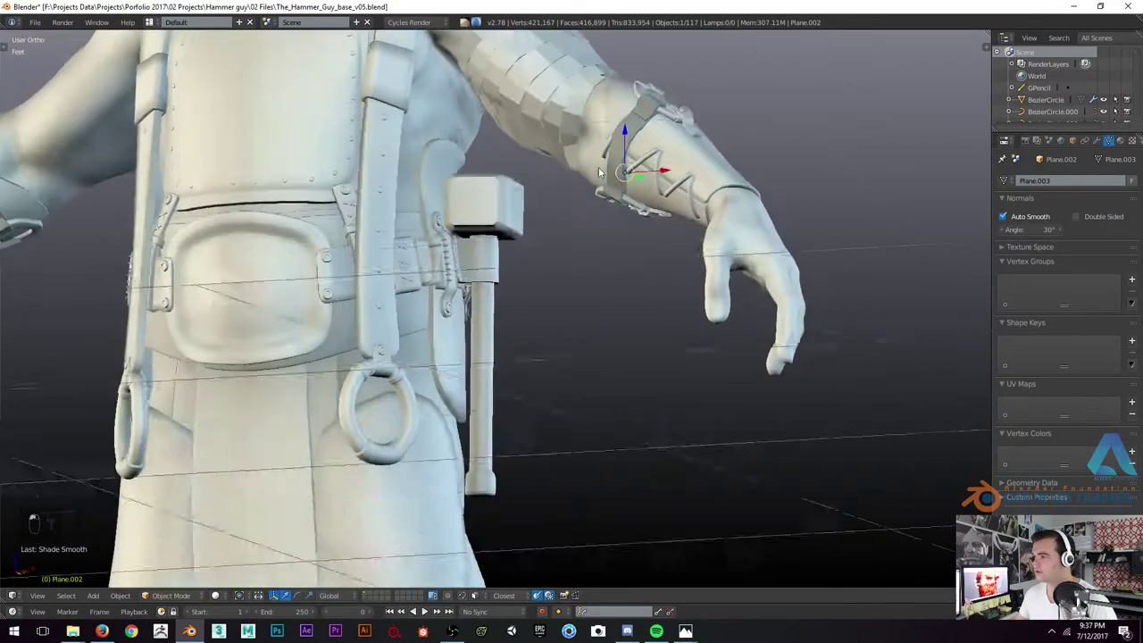
Move the forearm bracer band's vertices in closer so the band hugs the arm
key("a")
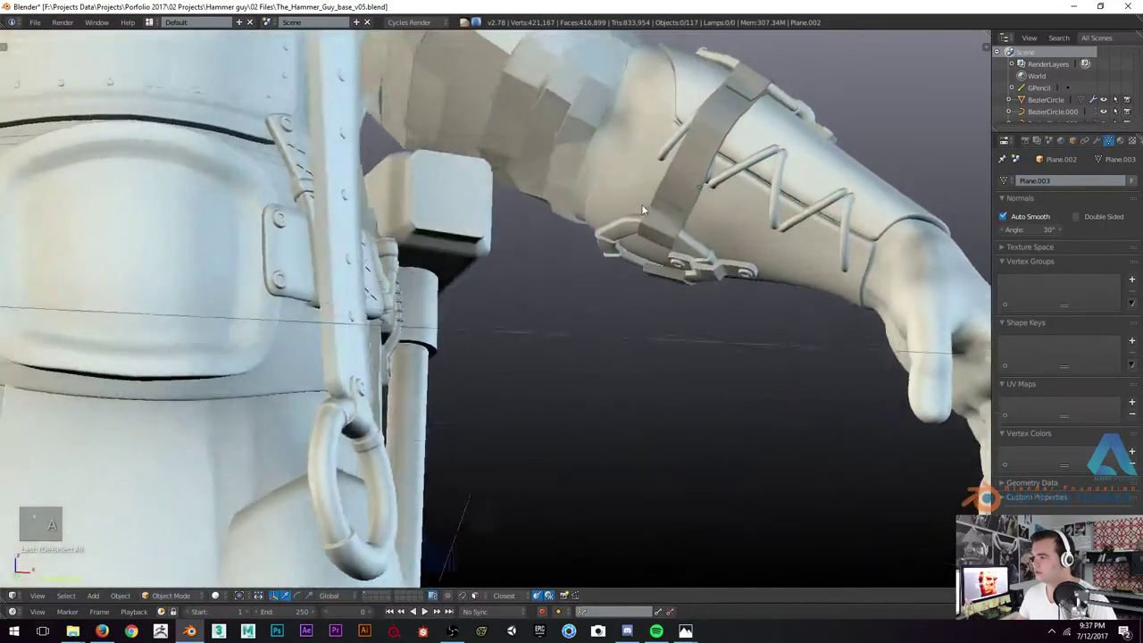
key("Tab")
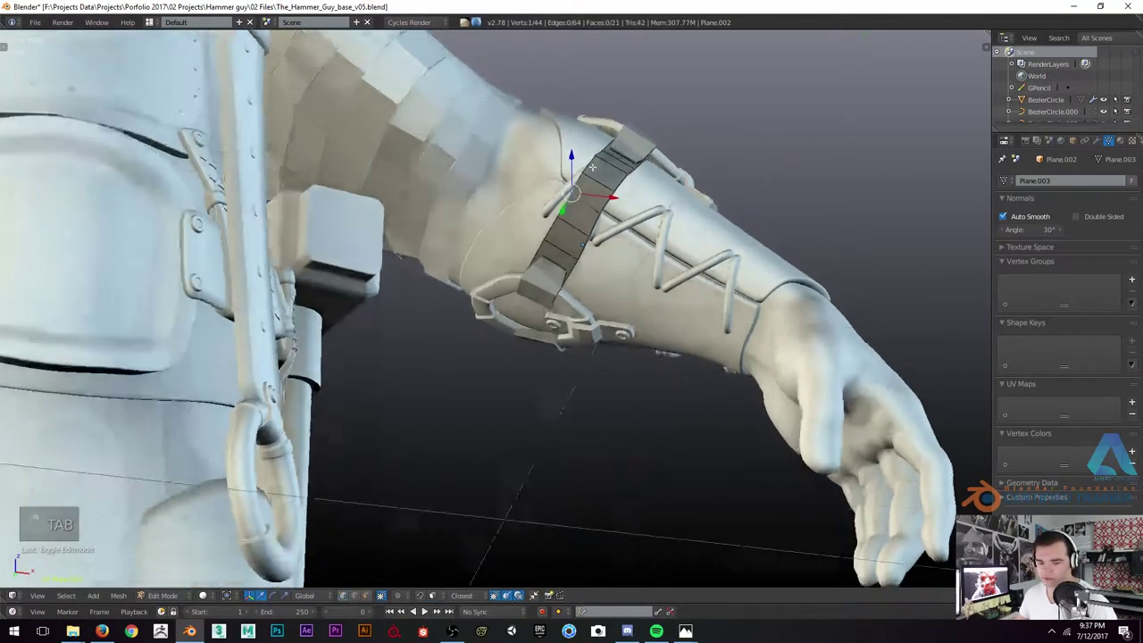
key("g")
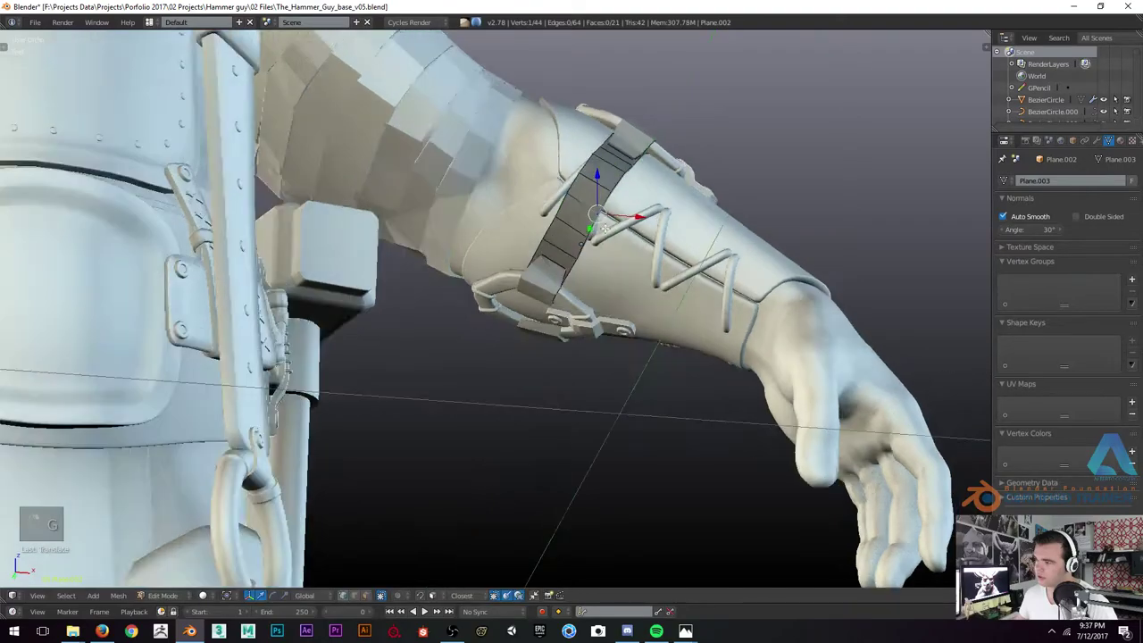
key("g")
key("Tab")
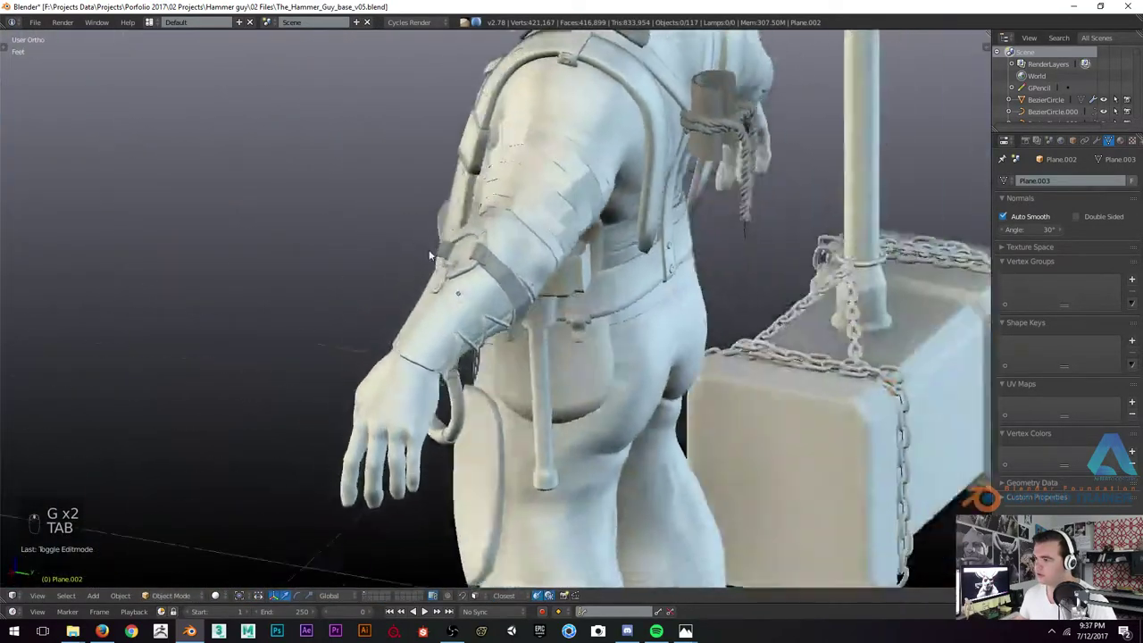
key("a")
key("a")
Check the bracer from the side and the other arm, then view the whole character's back
left_click(543, 265)
key("z")
left_click(544, 264)
key("z")
left_click_drag(604, 244, 540, 245)
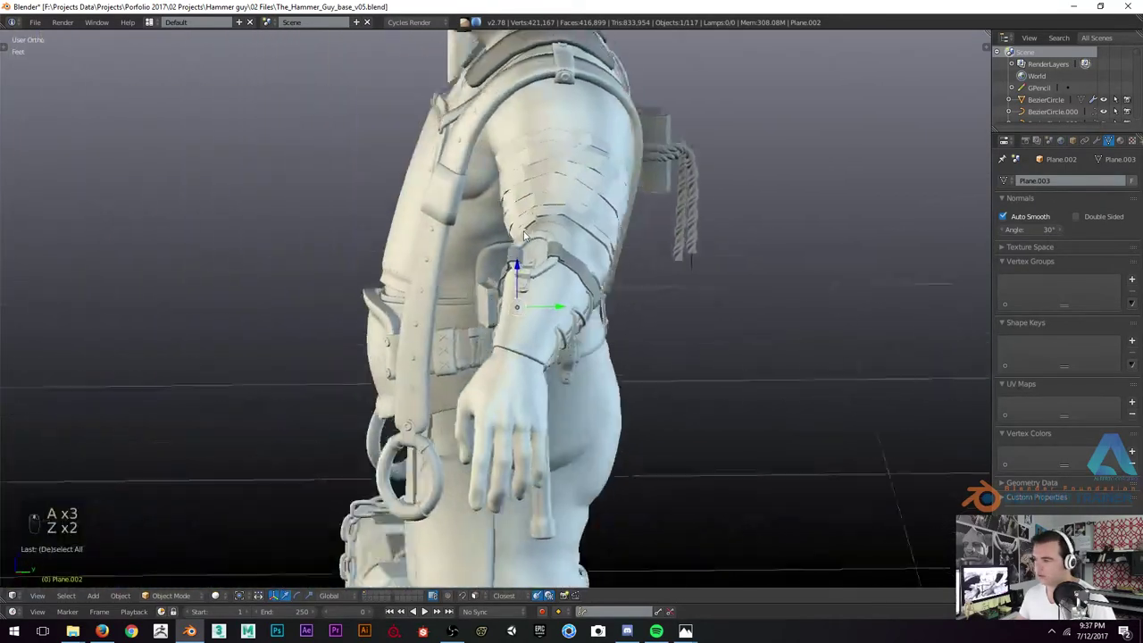
left_click_drag(540, 266, 367, 339)
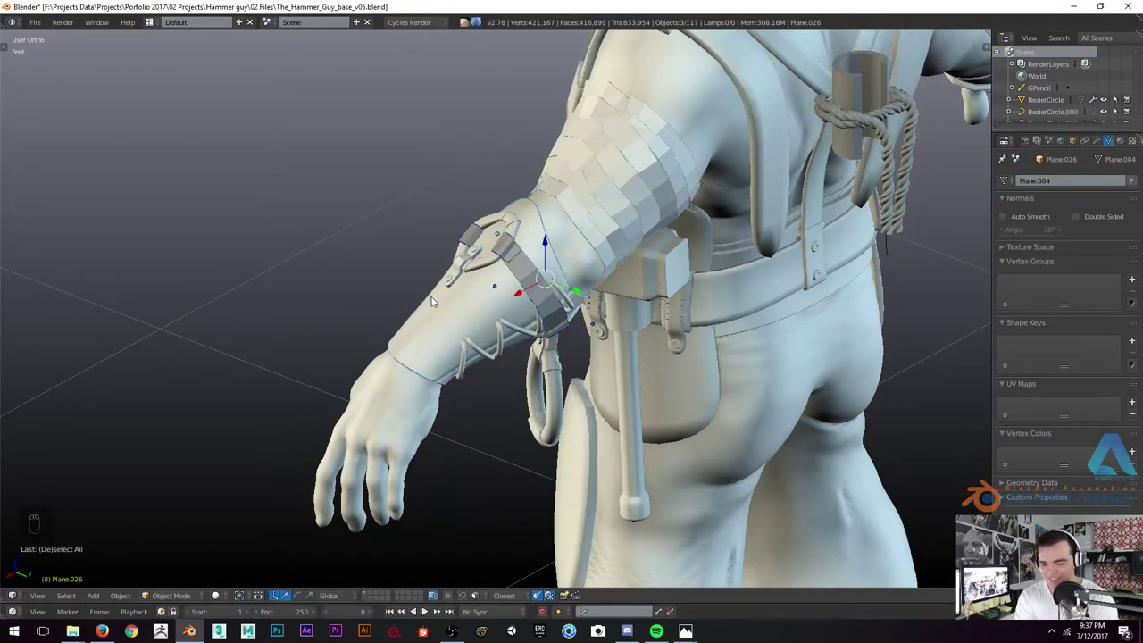
key("ctrl+l")
key("a")
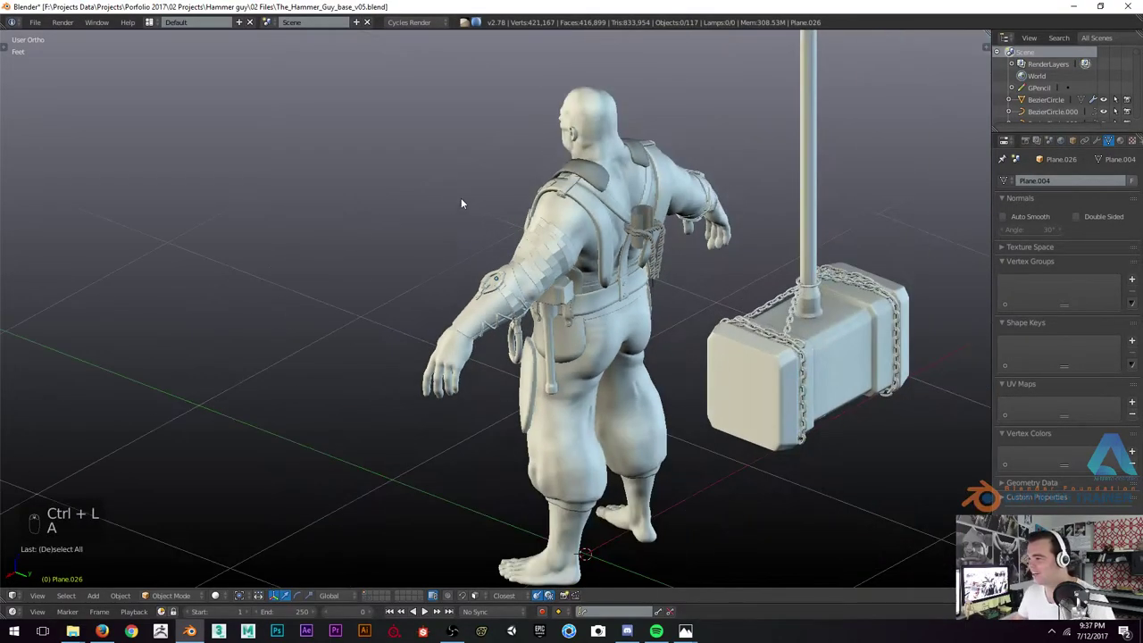
left_click_drag(497, 140, 565, 157)
key("ctrl+l")
Select the body to view its material settings, then review the back and switch to Front Ortho
right_click(566, 157)
key("a")
left_click(565, 157)
left_click(1126, 141)
left_click_drag(560, 260, 1050, 145)
left_click_drag(480, 279, 495, 273)
left_click_drag(496, 275, 470, 264)
left_click_drag(438, 264, 477, 181)
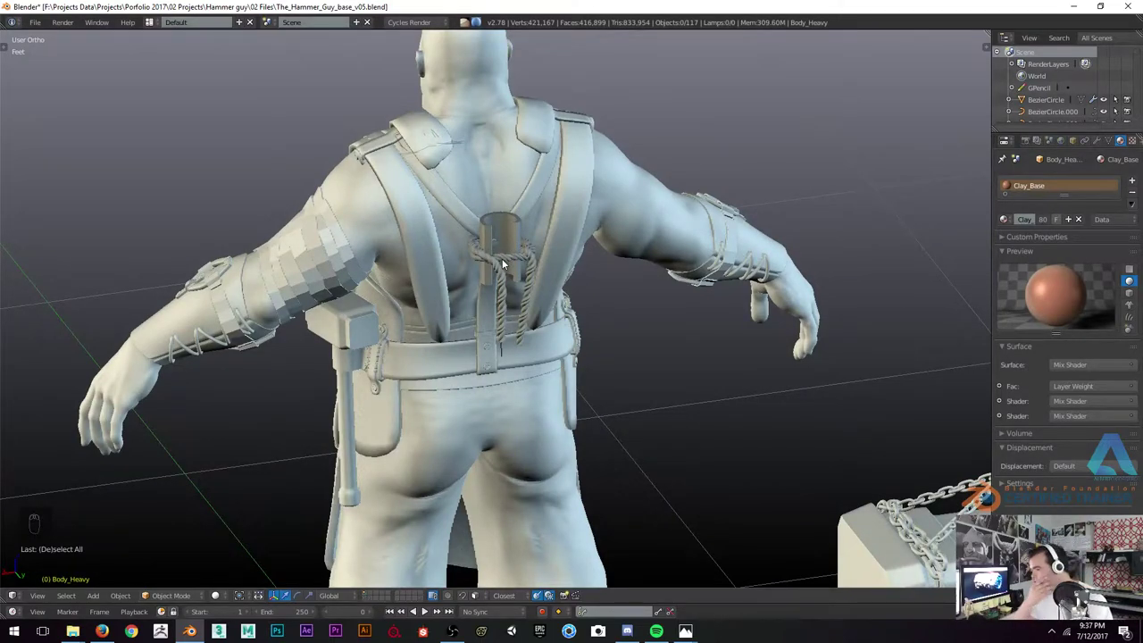
left_click_drag(514, 277, 482, 267)
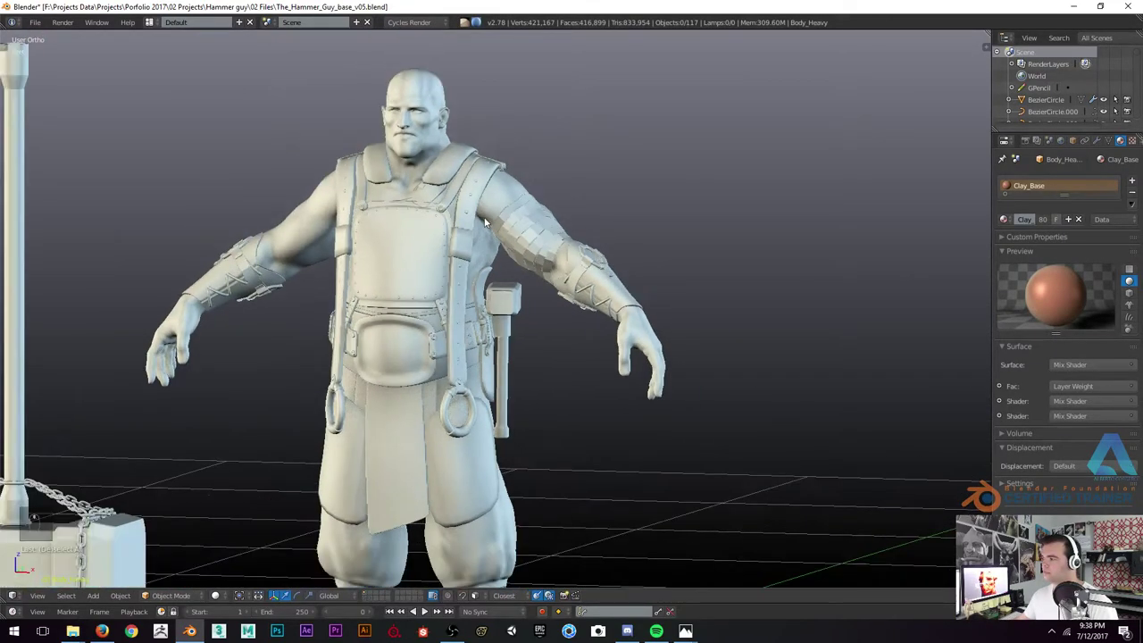
left_click_drag(584, 220, 552, 199)
key("d")
key("d")
key("d")
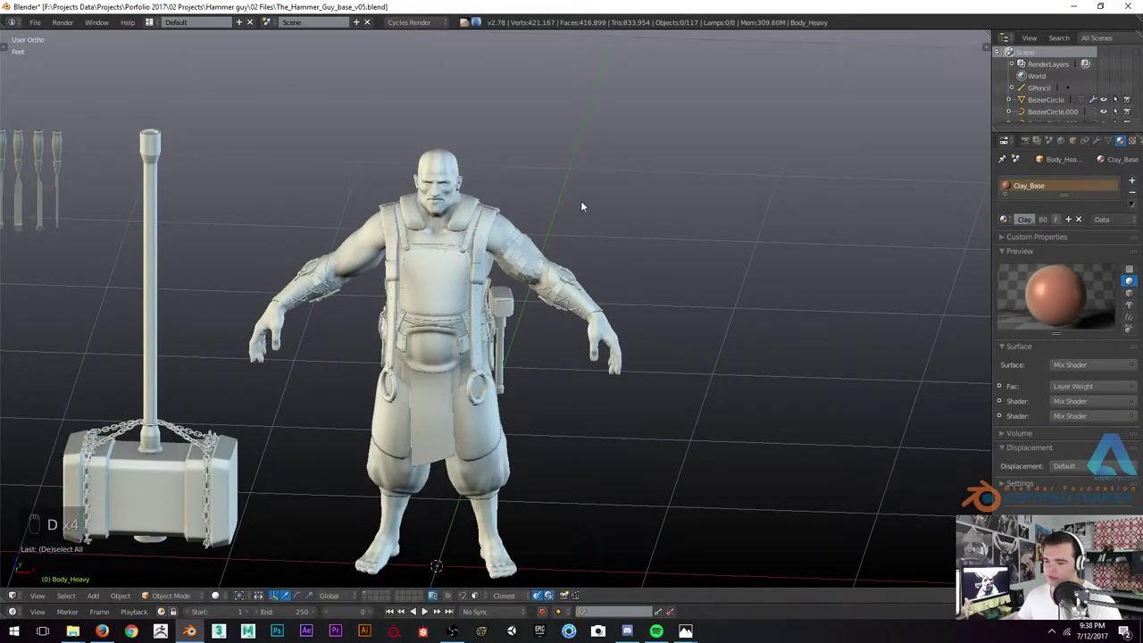
key("KP_1")
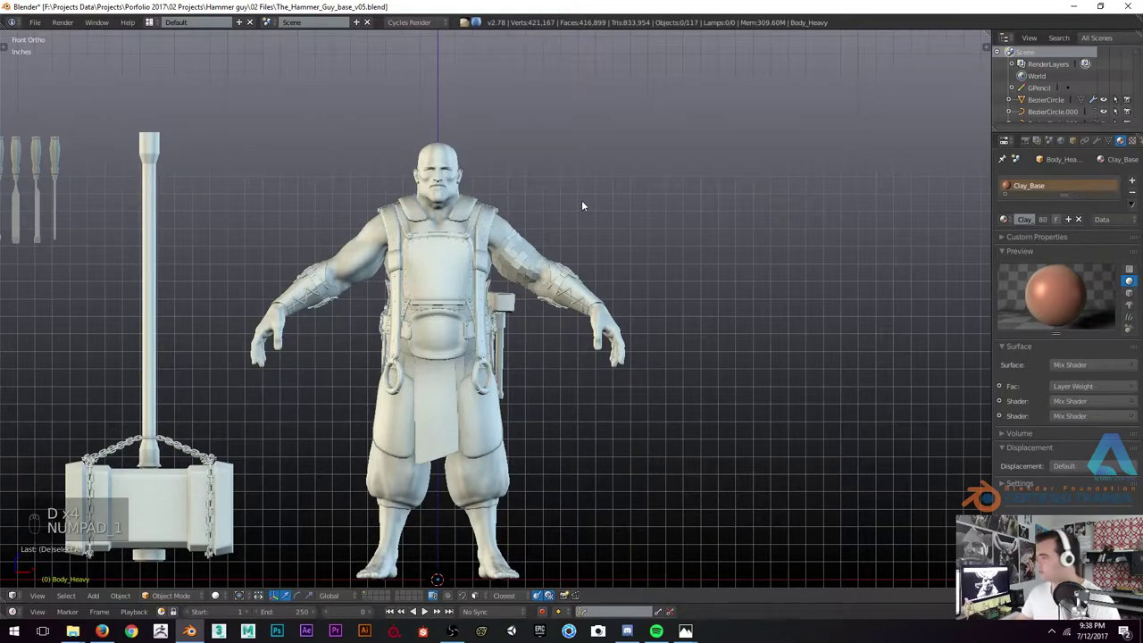
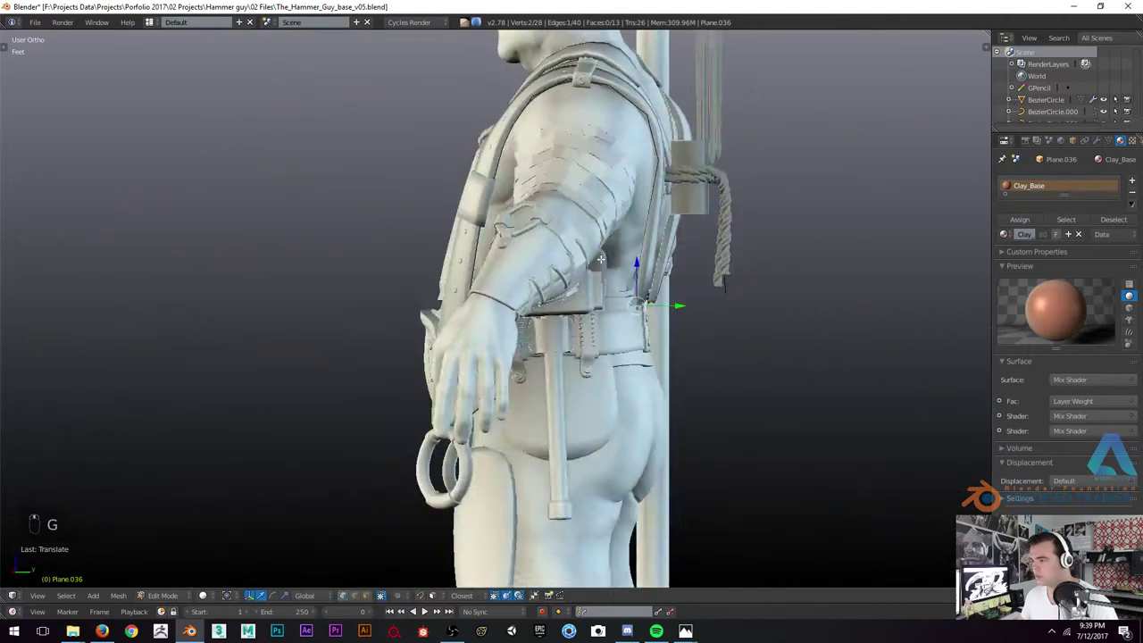
Move the back strap's end vertices toward the belt, toggling wireframe to see them
key("z")
key("z")
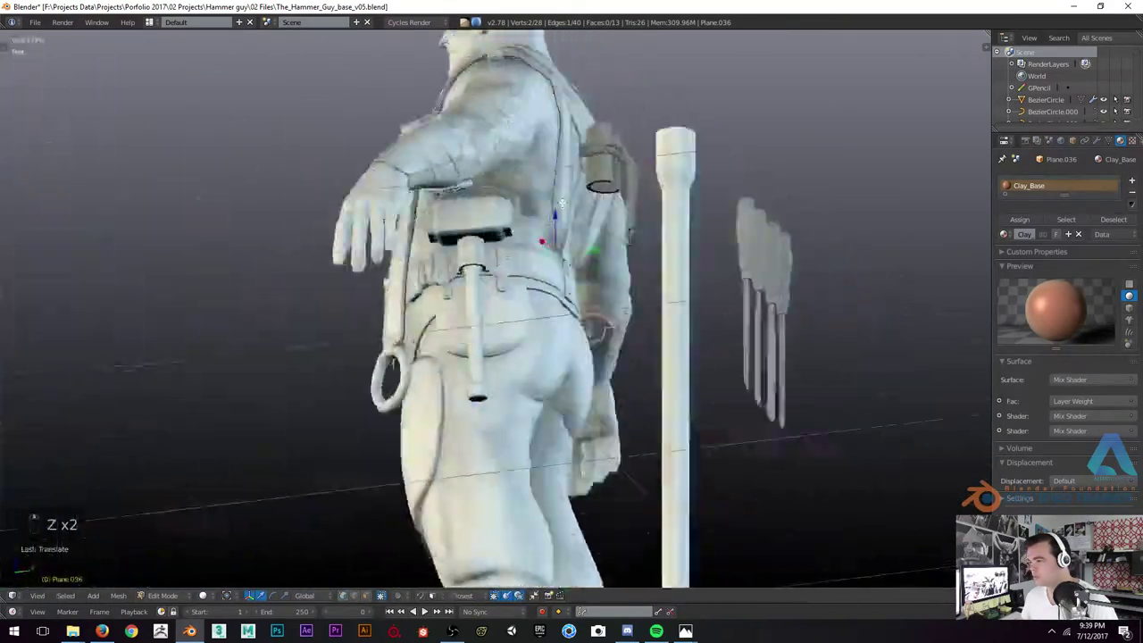
key("z")
key("z")
key("Tab")
key("z")
key("z")
key("z")
key("z")
key("z")
key("z")
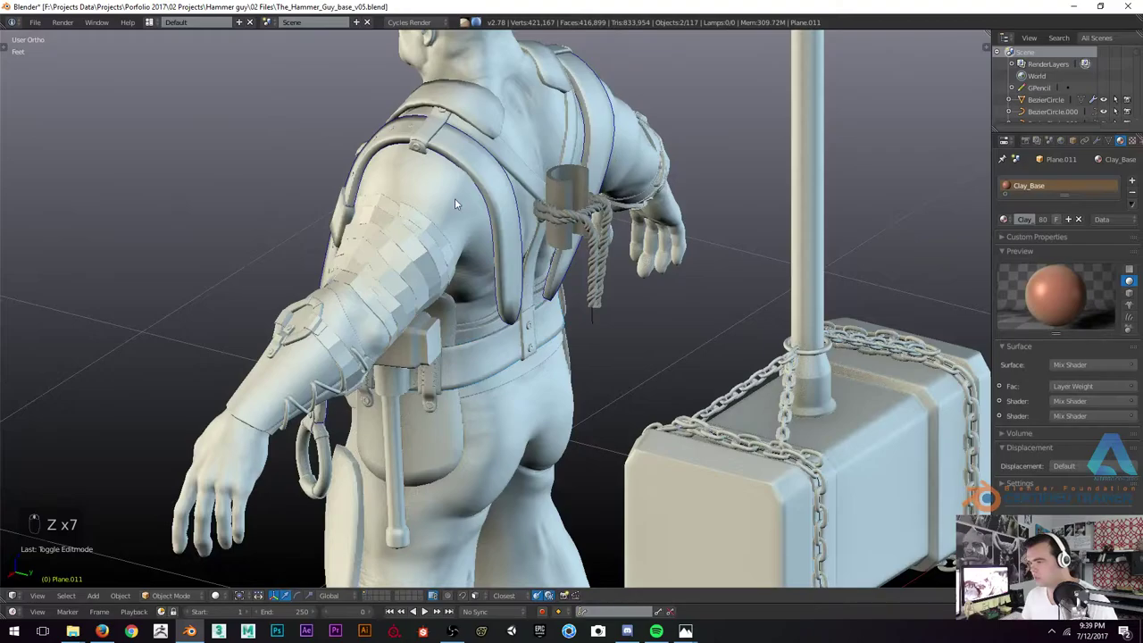
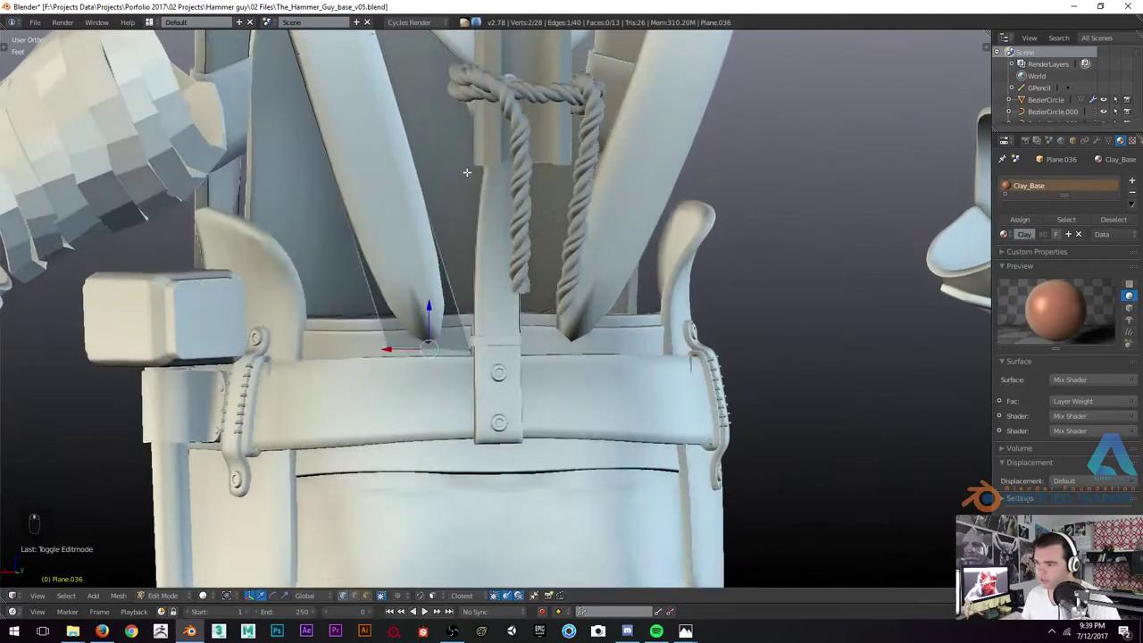
Extrude the back strap's end and pull it down over the belt, checking in wireframe
key("e")
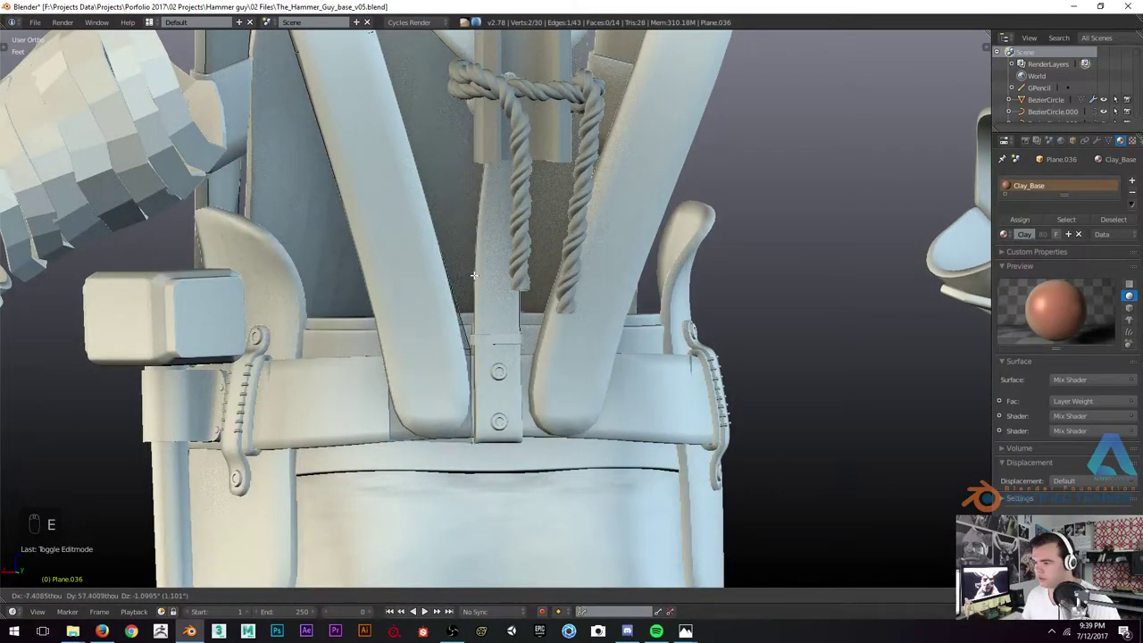
key("r")
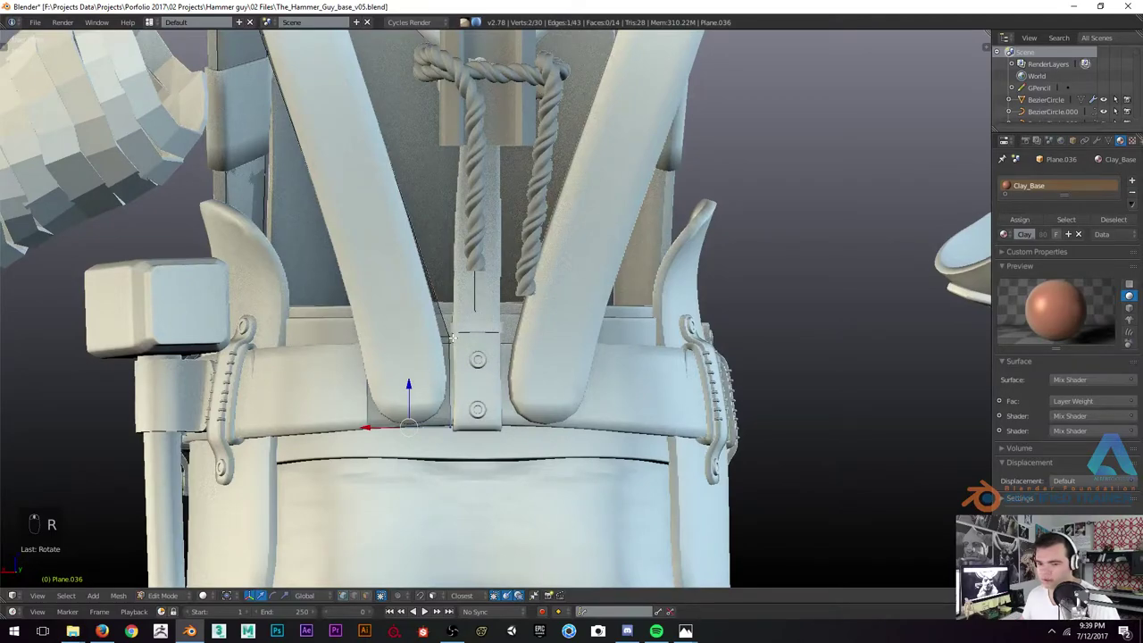
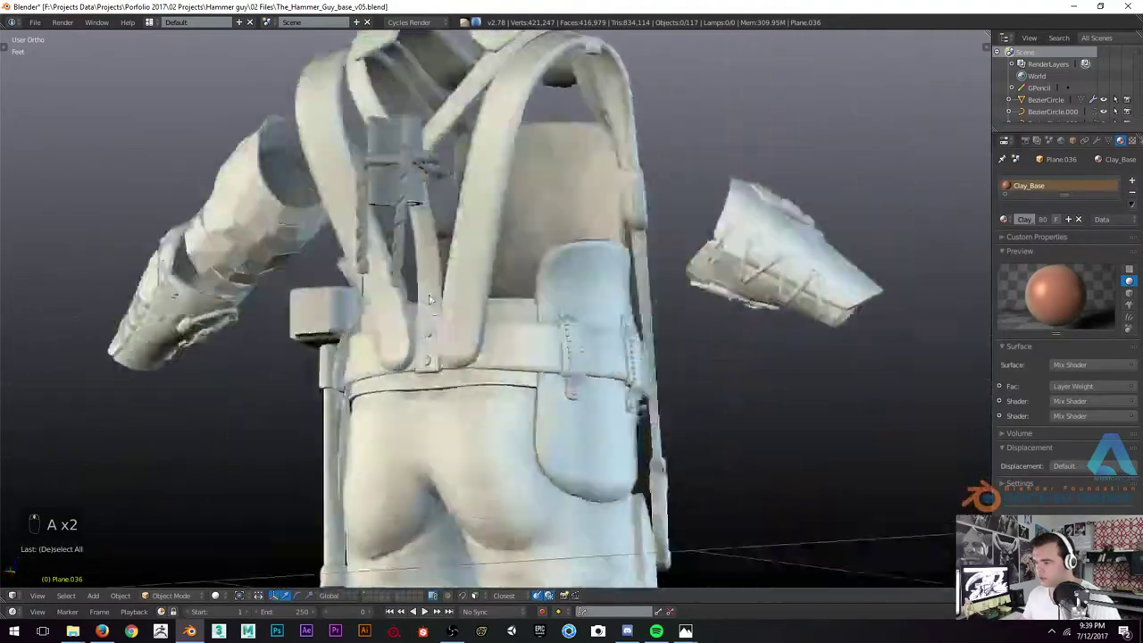
key("Tab")
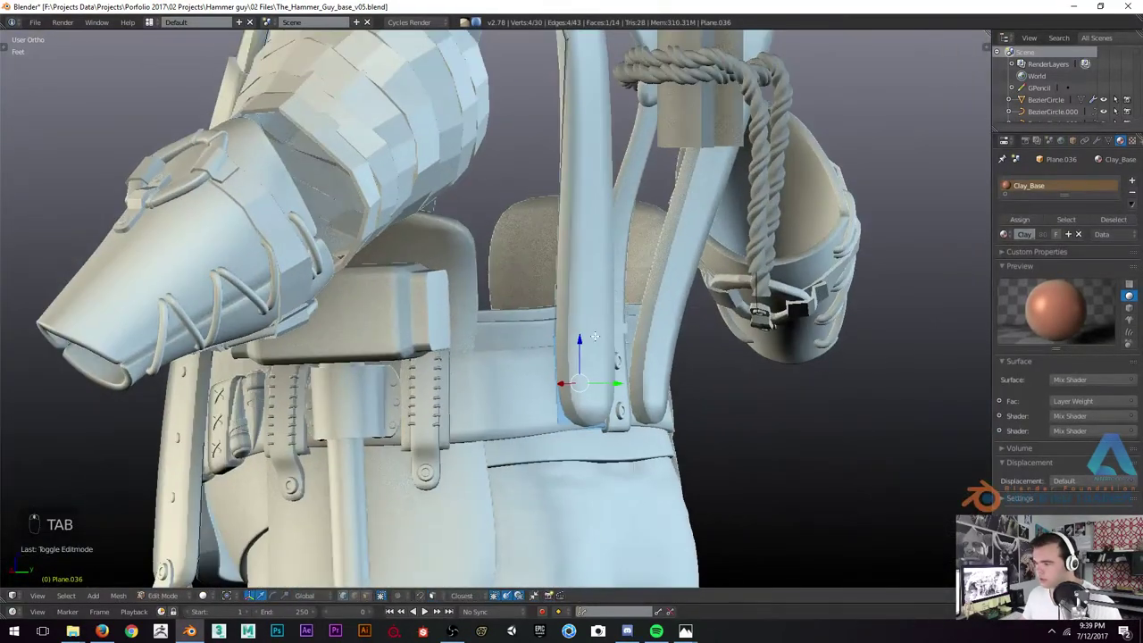
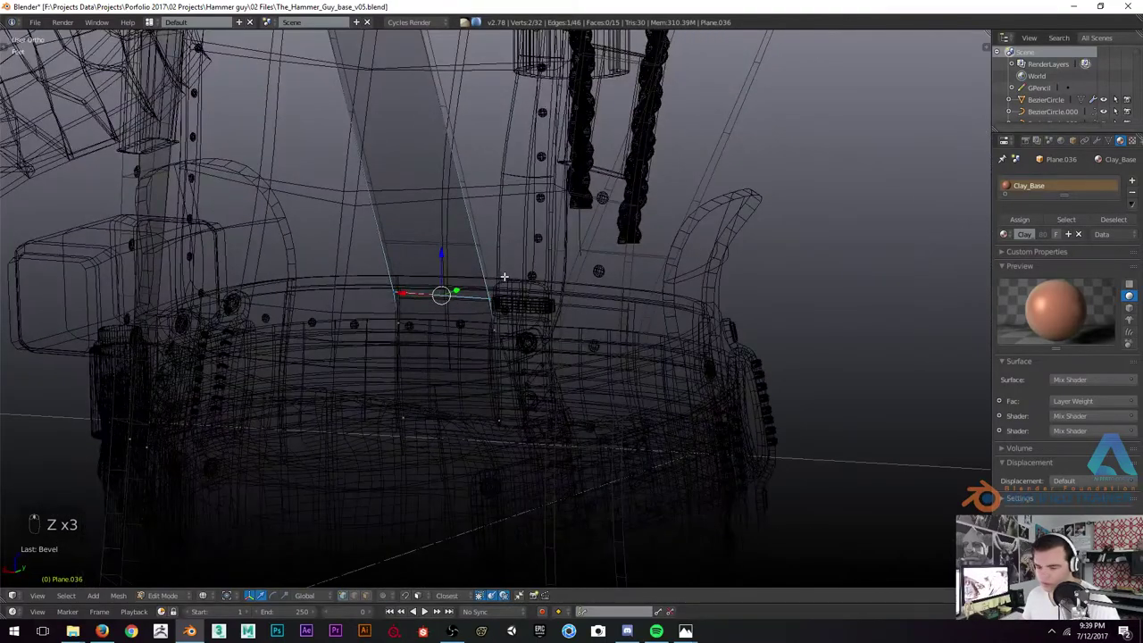
key("r")
key("z")
key("Tab")
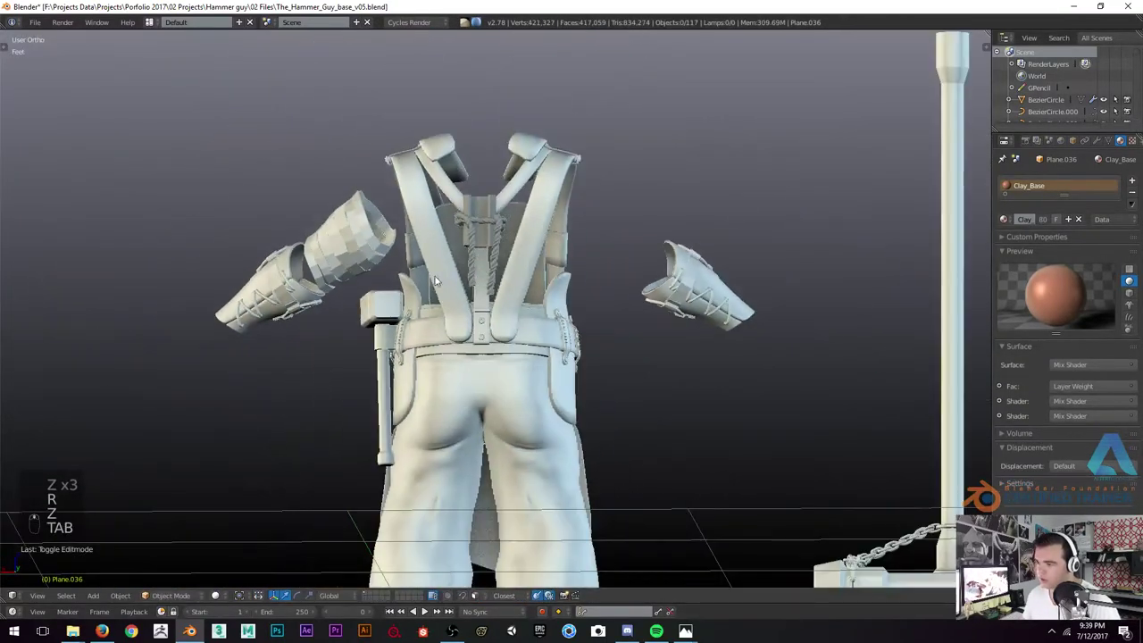
Leave Edit Mode and review the outfit and extended strap from the back
key("Tab")
key("ctrl+r")
key("Tab")
key("a")
key("a")
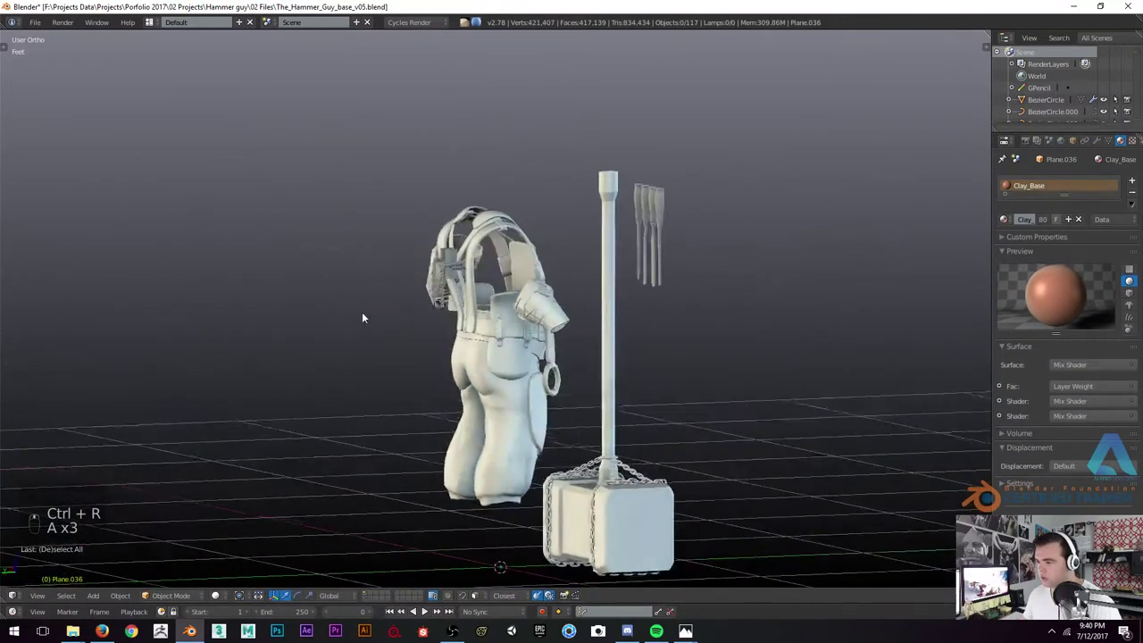
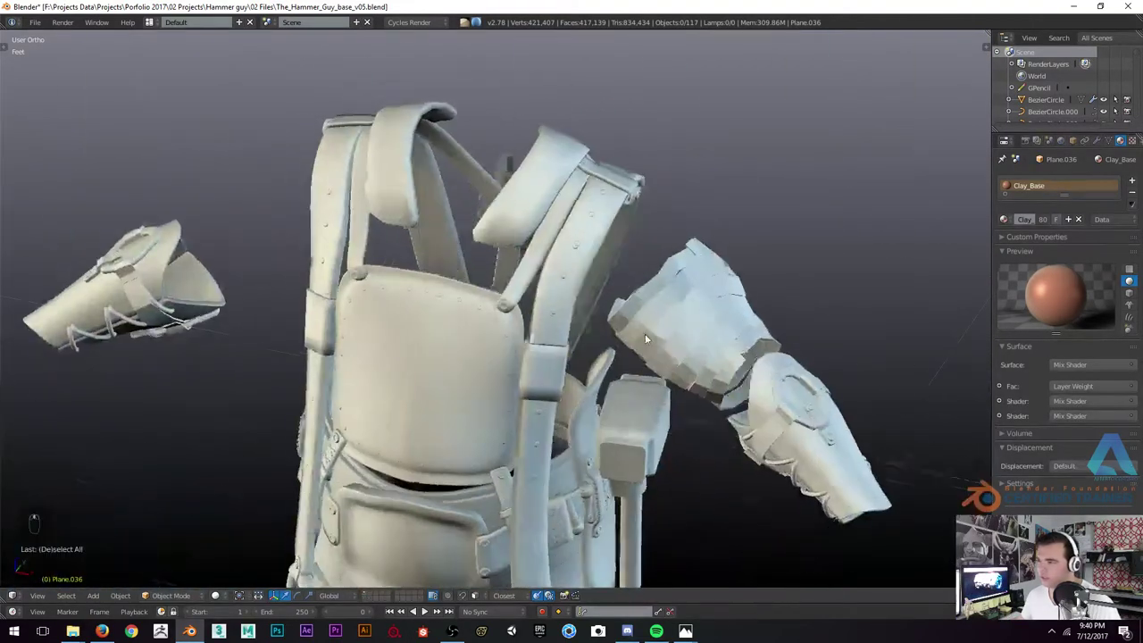
Orbit and zoom in close on the metal ring hanging from the front strap
left_click_drag(495, 269, 450, 361)
left_click_drag(502, 286, 488, 260)
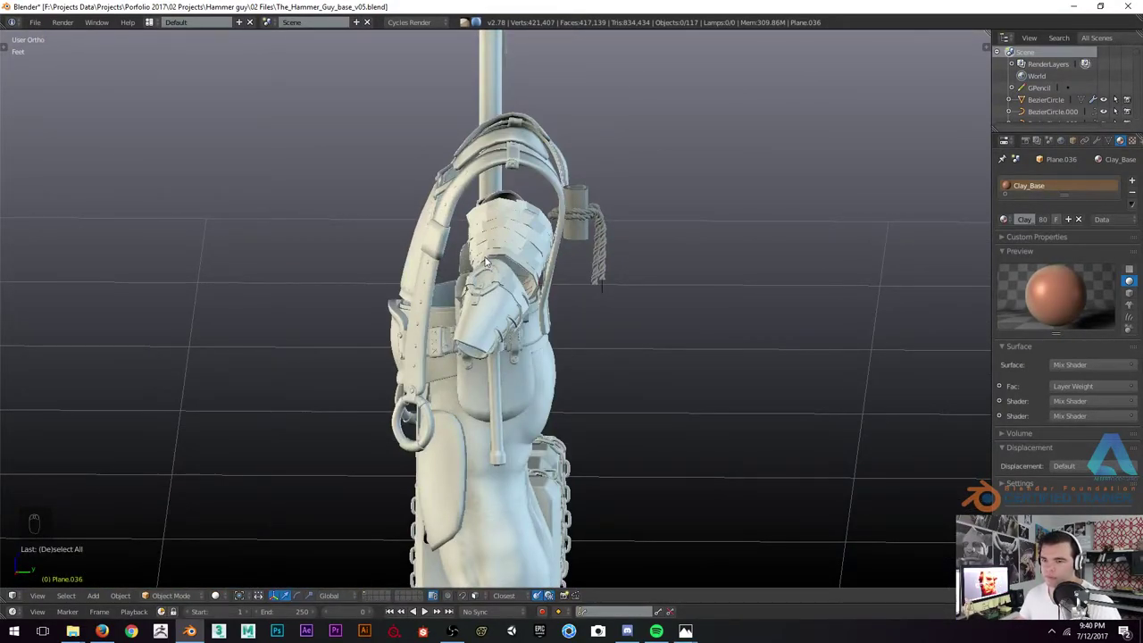
left_click_drag(523, 295, 555, 295)
left_click_drag(556, 297, 506, 317)
left_click_drag(520, 286, 538, 244)
left_click_drag(495, 282, 36, 213)
key("t")
left_click_drag(35, 214, 447, 268)
key("t")
middle_click(546, 276)
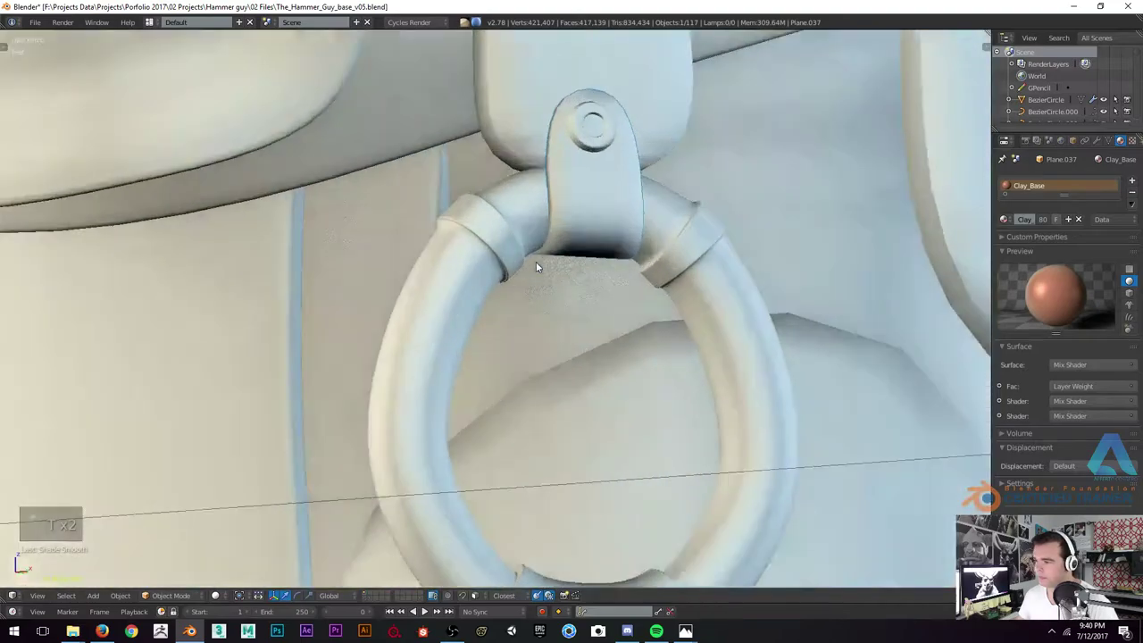
Edit the ring bracket's mesh, adding edge loops while toggling wireframe
key("Tab")
key("z")
key("z")
key("z")
key("z")
key("z")
key("ctrl+r")
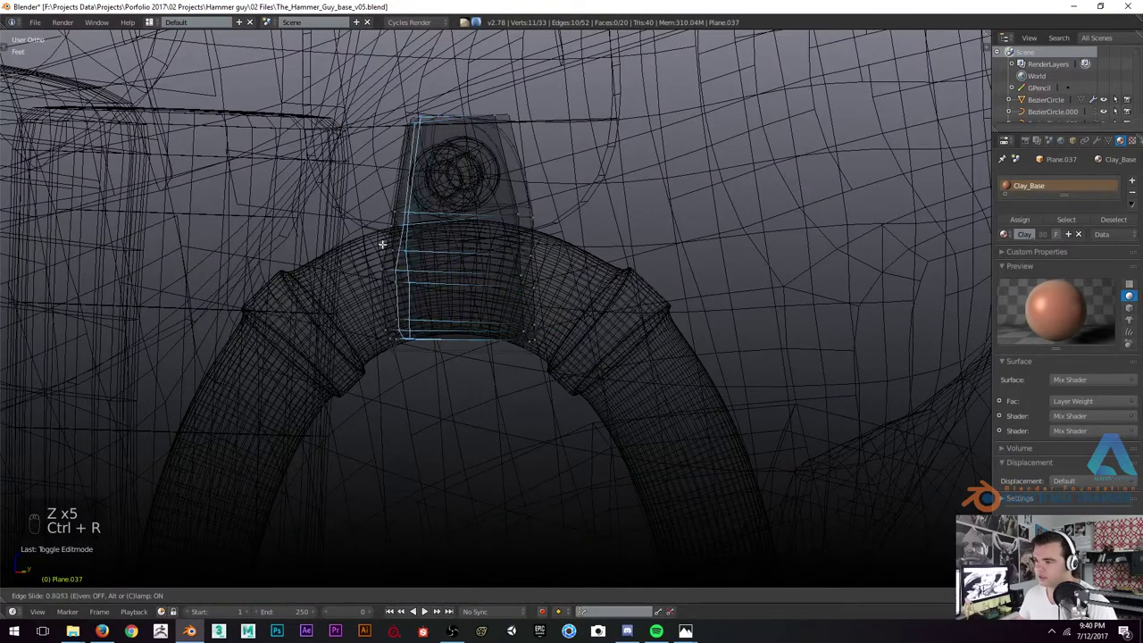
key("ctrl+r")
key("z")
key("Tab")
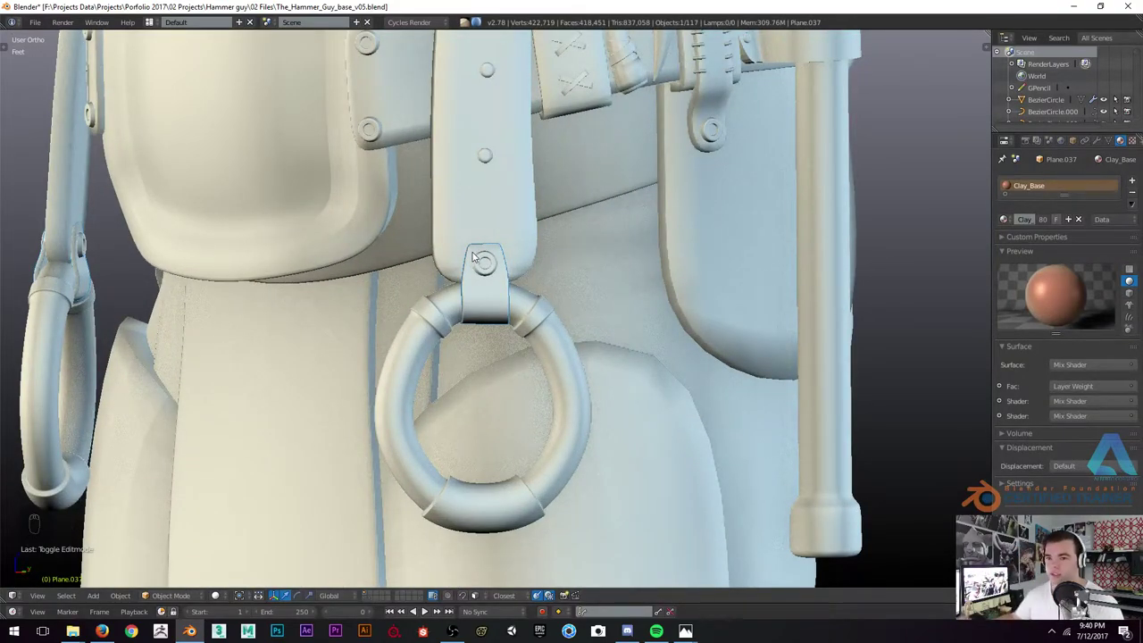
Reshape the bracket tab's points so it wraps snugly around the hip ring
key("z")
key("z")
key("z")
key("z")
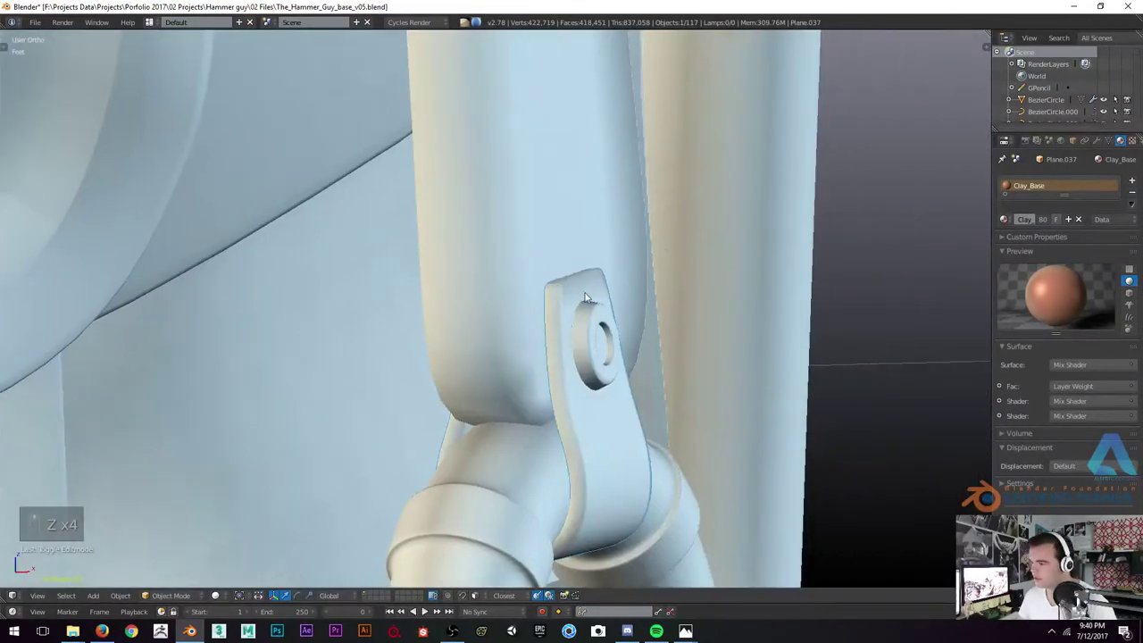
key("Tab")
key("ctrl+r")
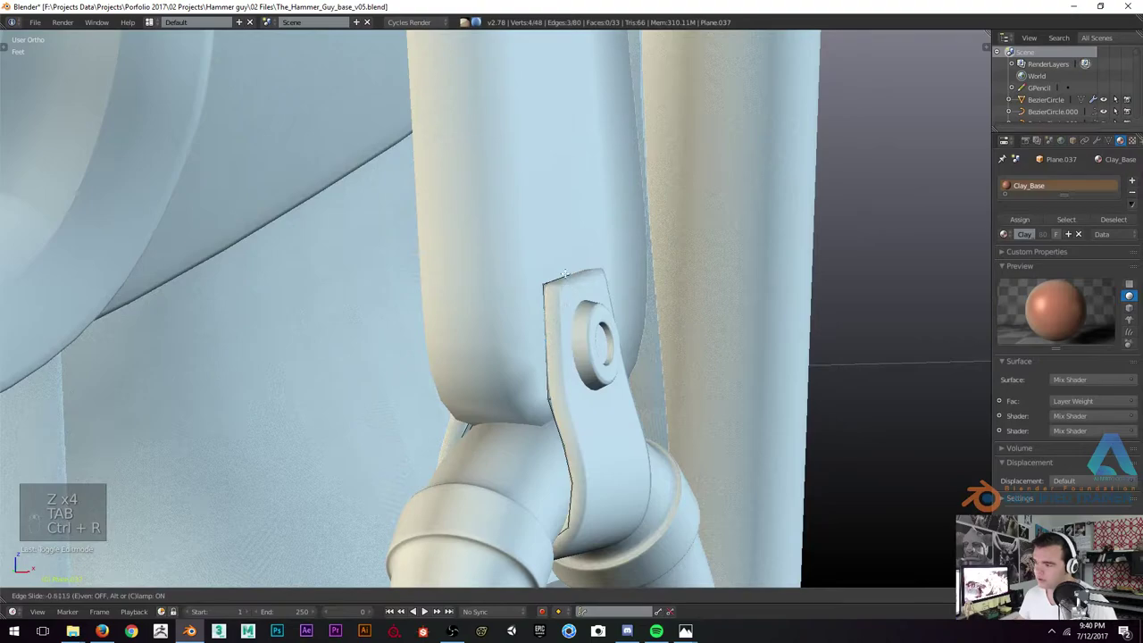
key("z")
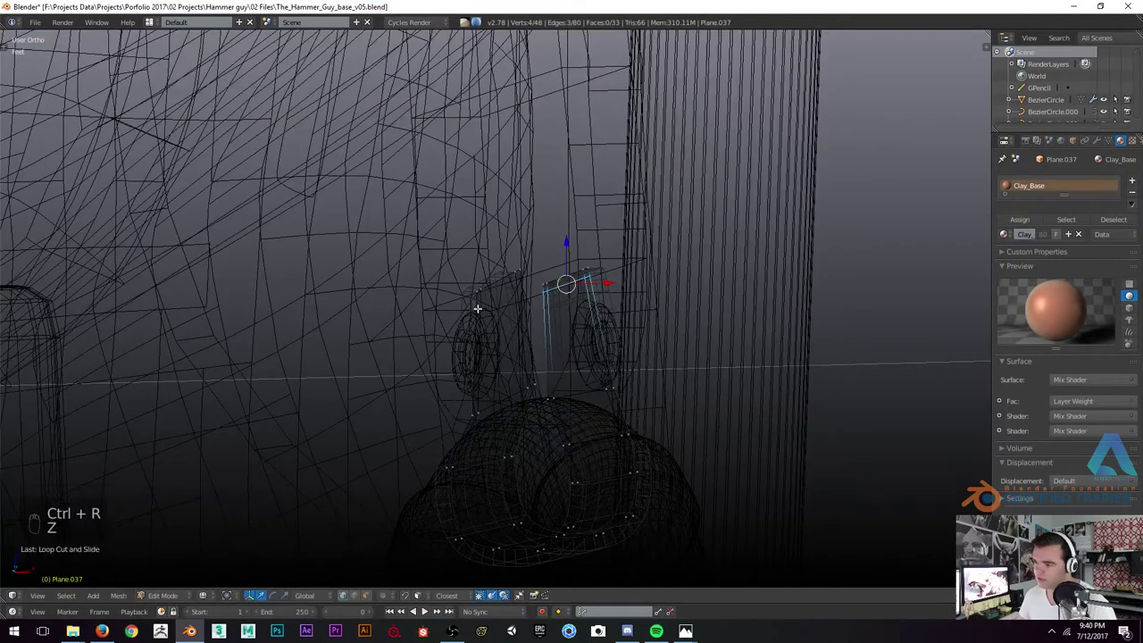
key("ctrl+r")
key("z")
key("Tab")
key("a")
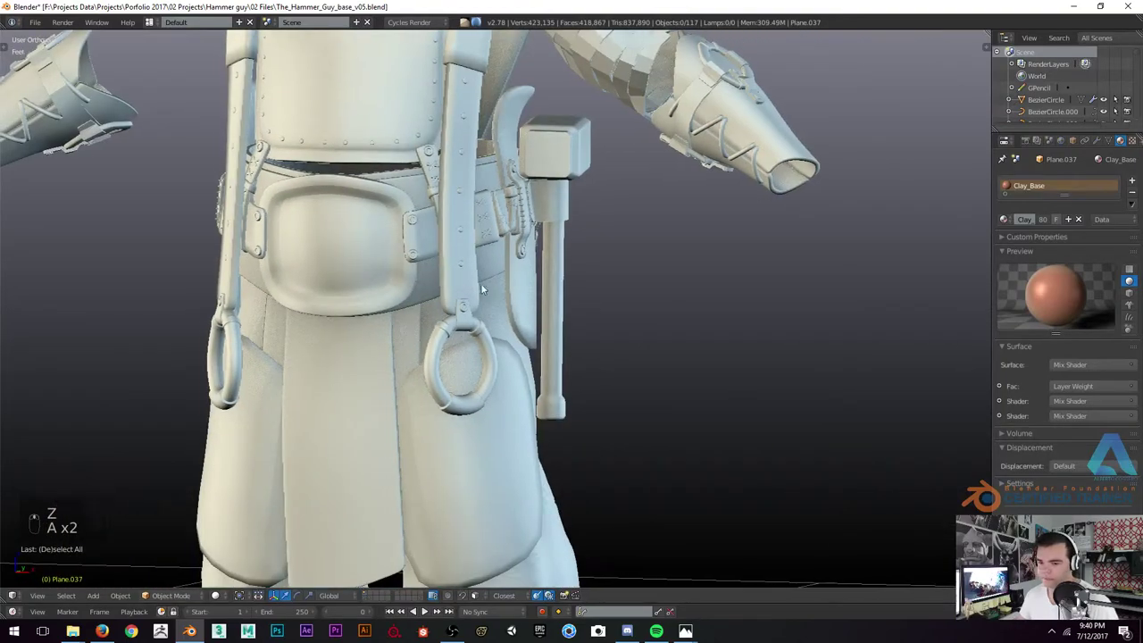
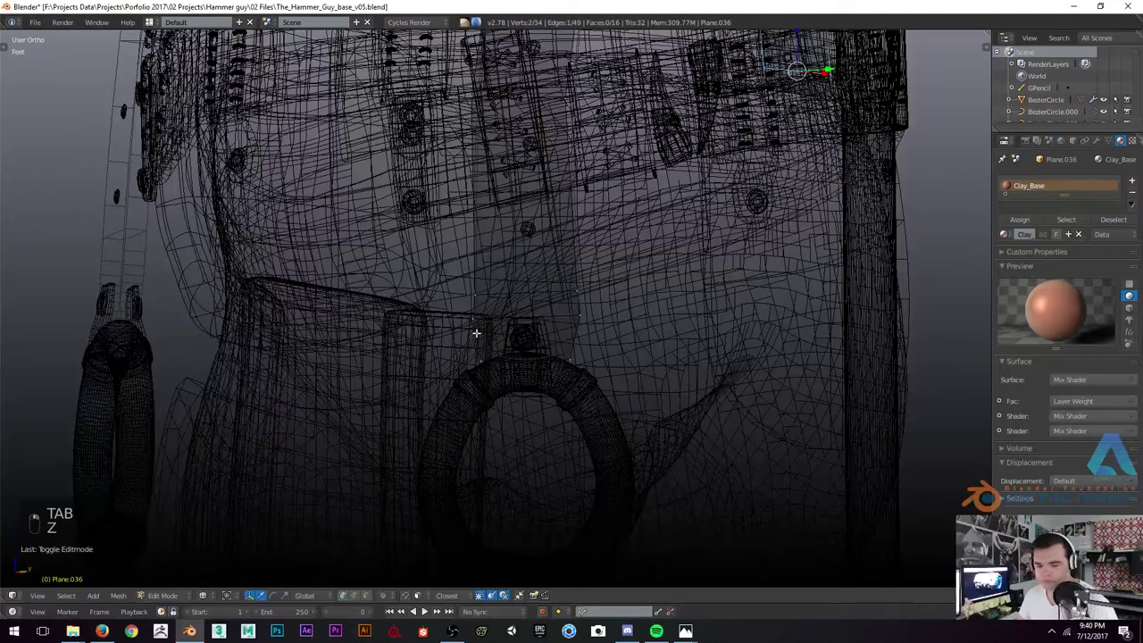
Make a final tweak to the strap mesh where it meets the tab
key("ctrl+r")
key("z")
key("Tab")
key("a")
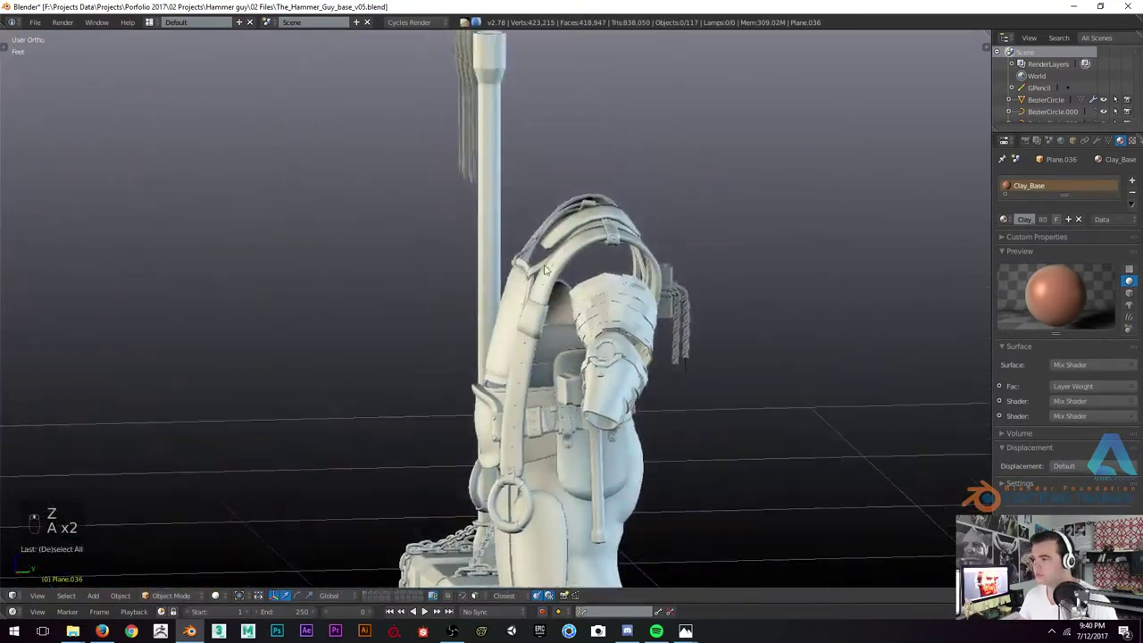
left_click_drag(440, 237, 555, 266)
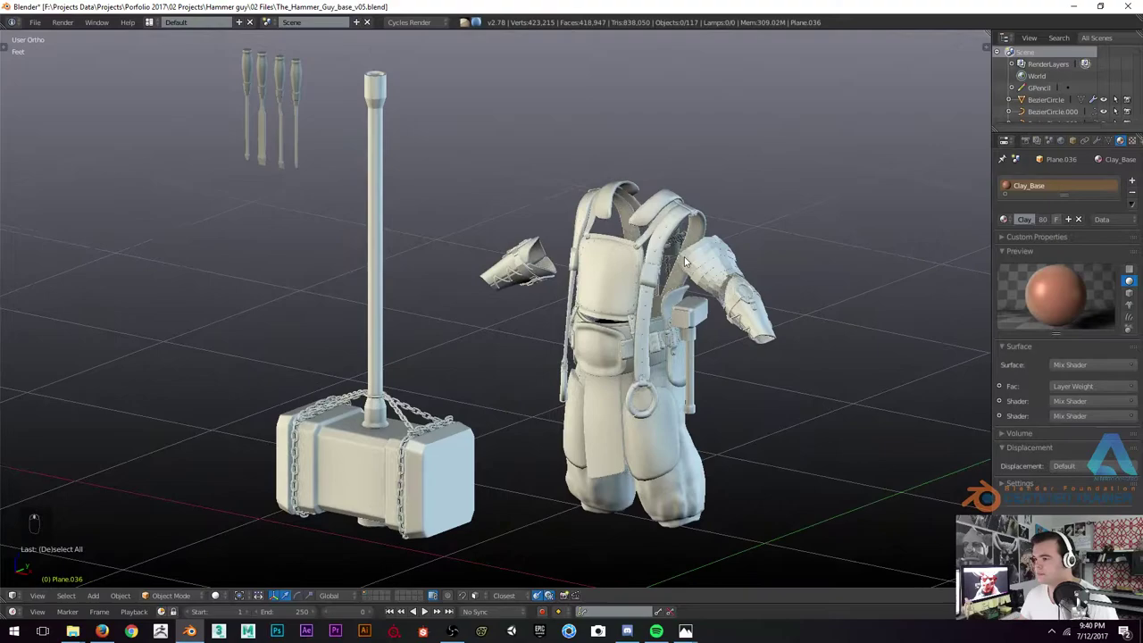
key("KP_5")
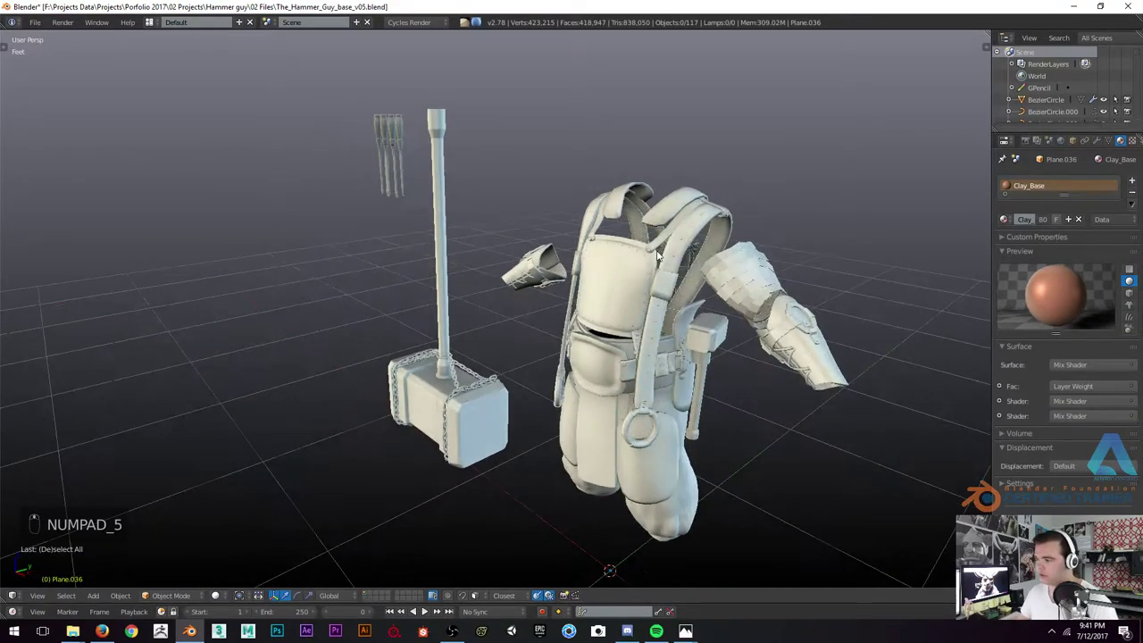
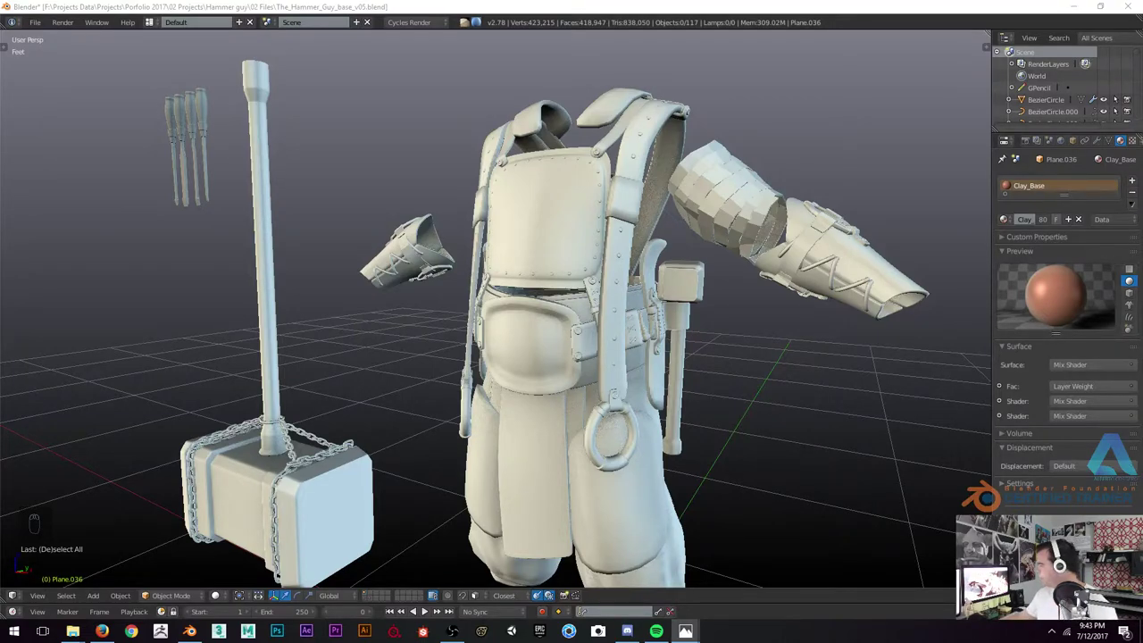
left_click_drag(616, 299, 637, 259)
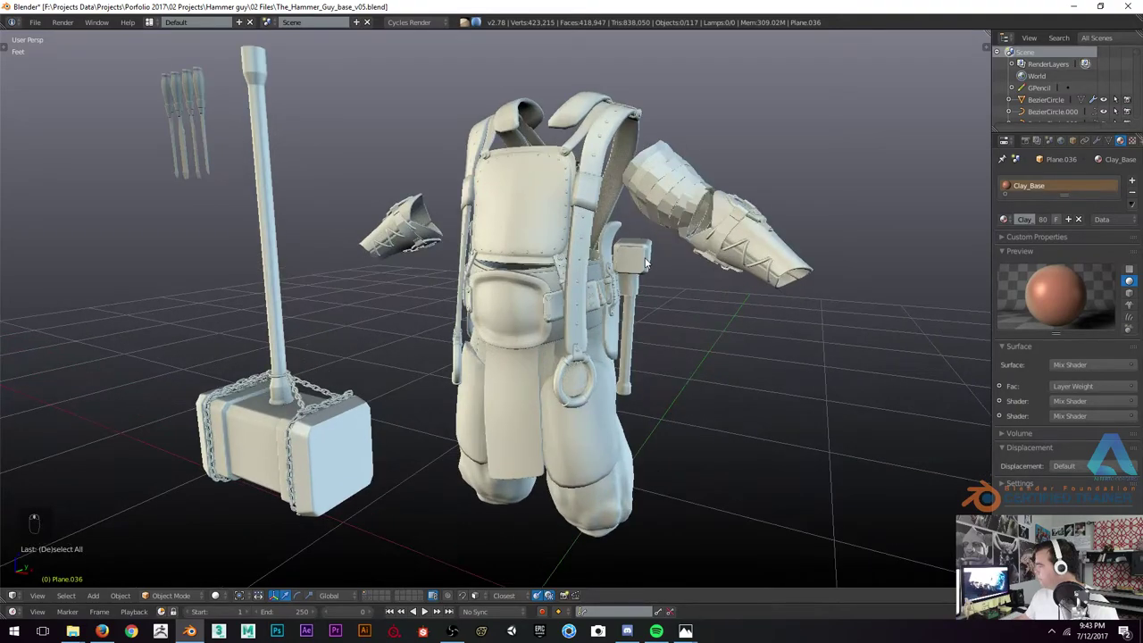
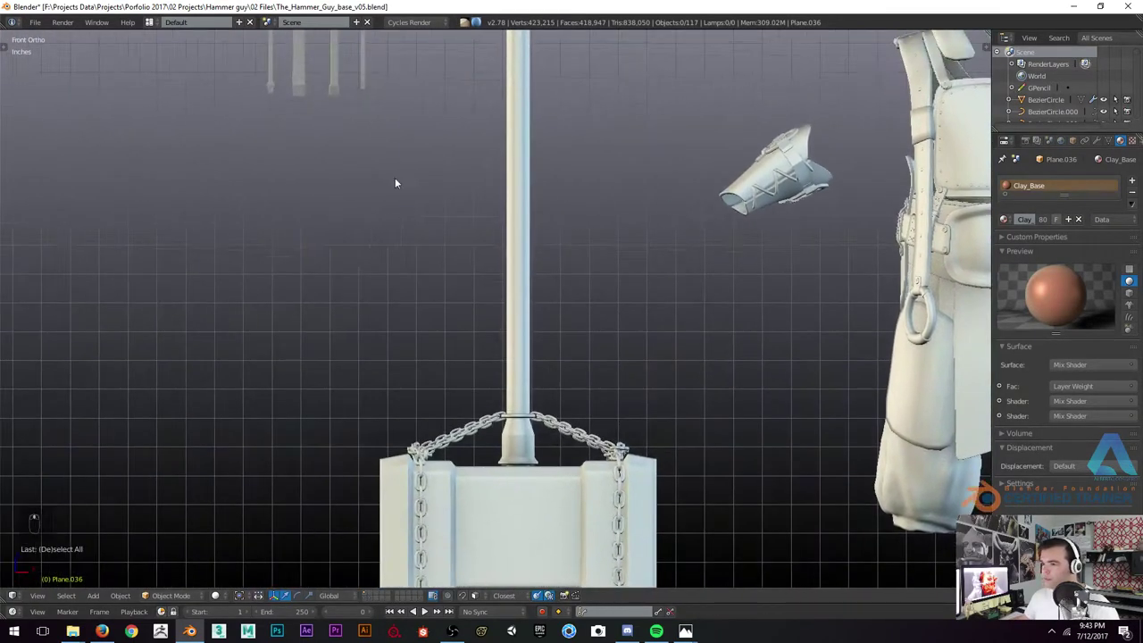
Duplicate a tool shaft as a standalone chisel blade, clear its handle parent and move it beside the row
left_click_drag(599, 186, 346, 206)
left_click_drag(308, 225, 347, 206)
key("shift+d")
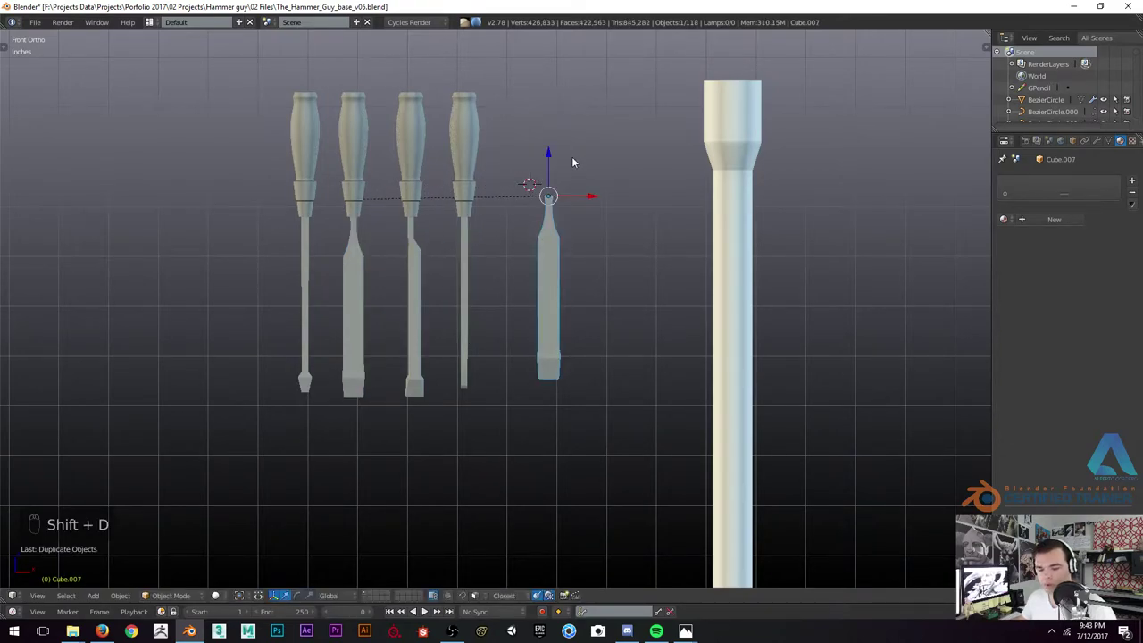
key("alt+p")
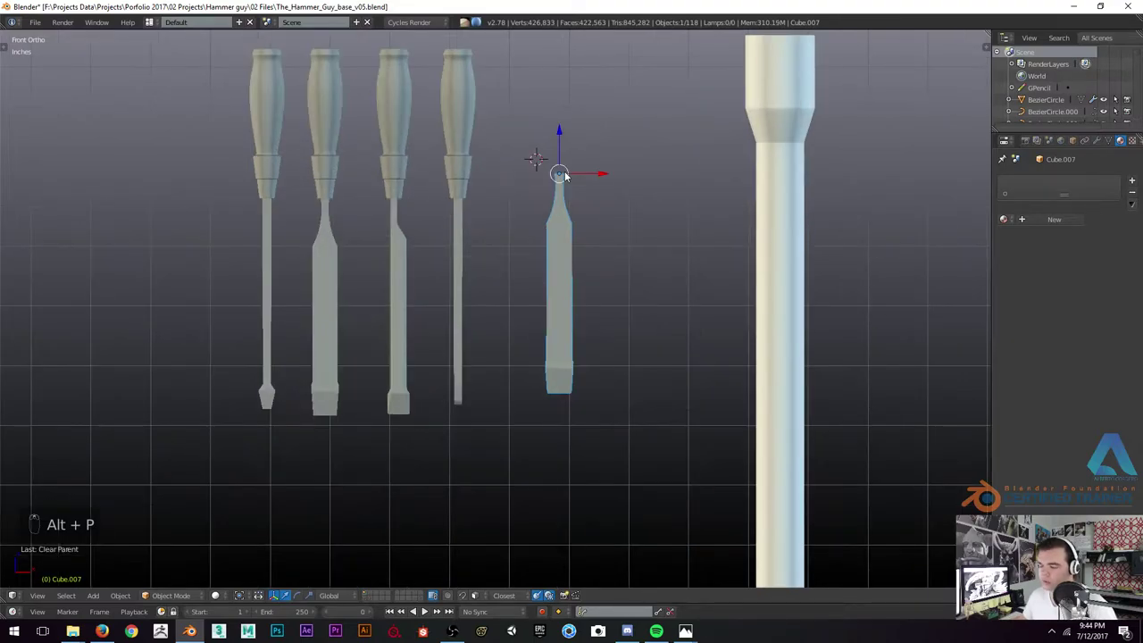
key("g")
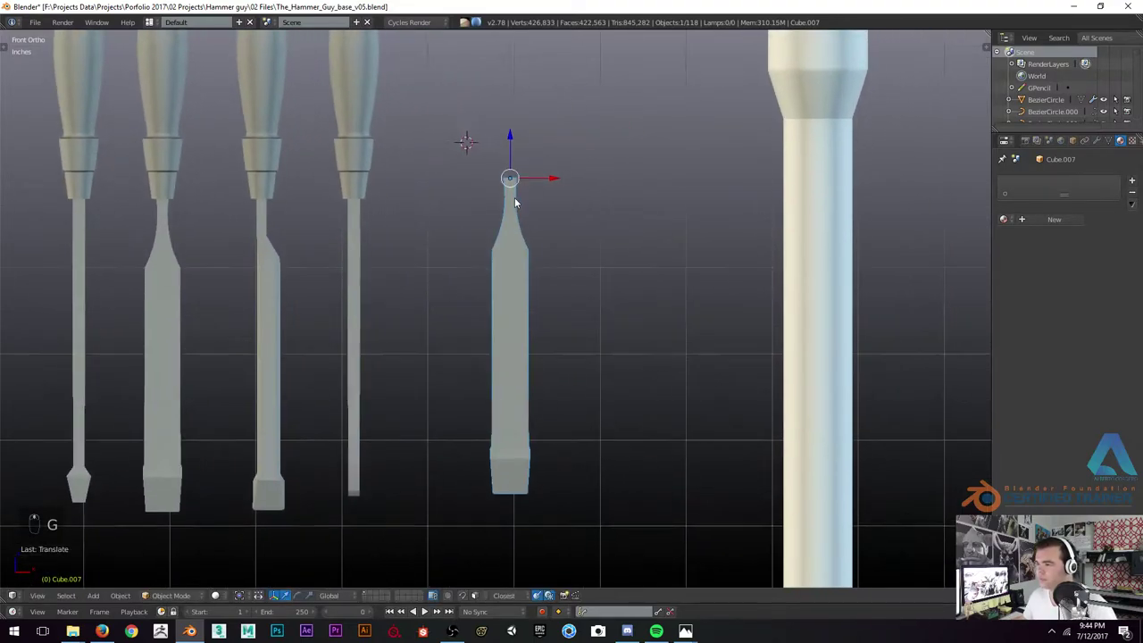
Enter mesh editing on the new blade and face it straight on from the front
key("Tab")
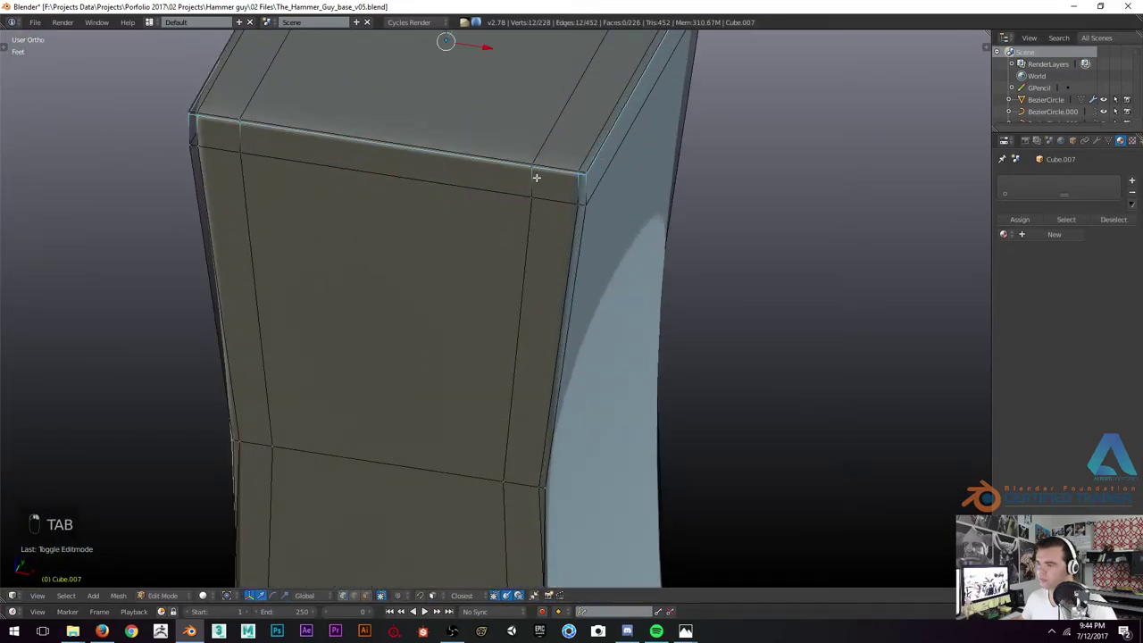
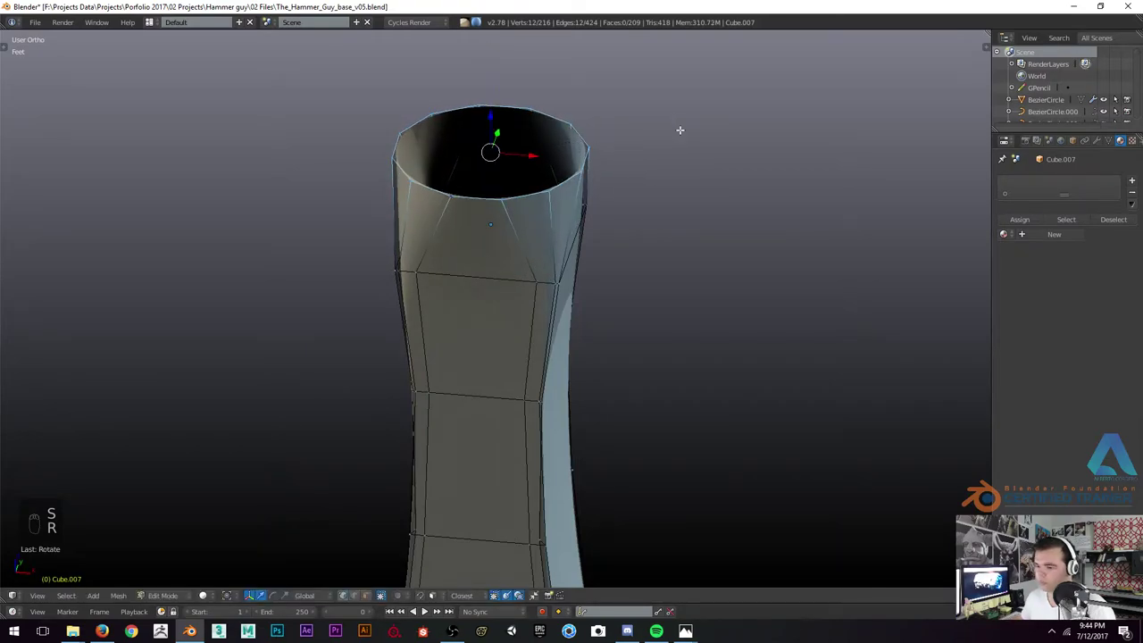
key("KP_1")
key("KP_Decimal")
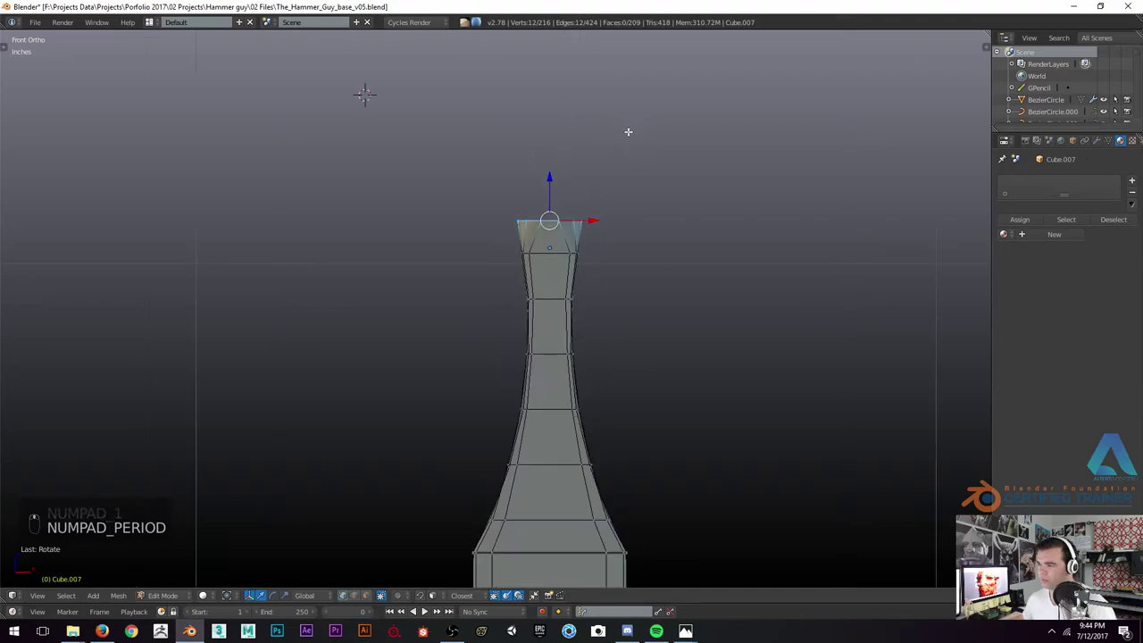
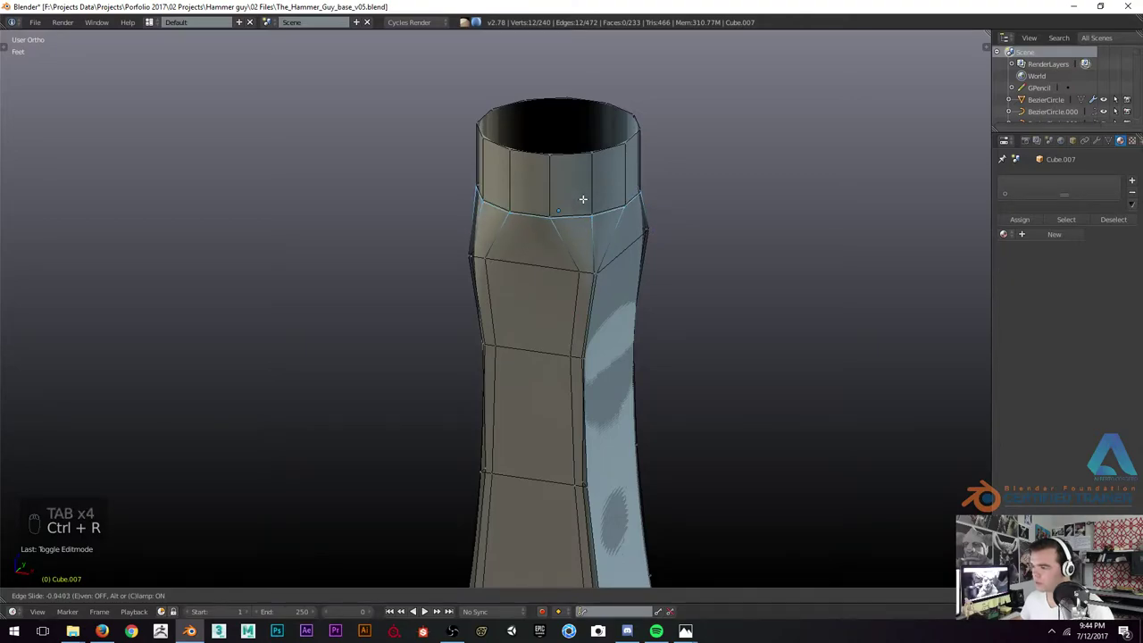
Extrude a short collar from the blade's open top and slide its edge along the upper taper
key("Tab")
key("Tab")
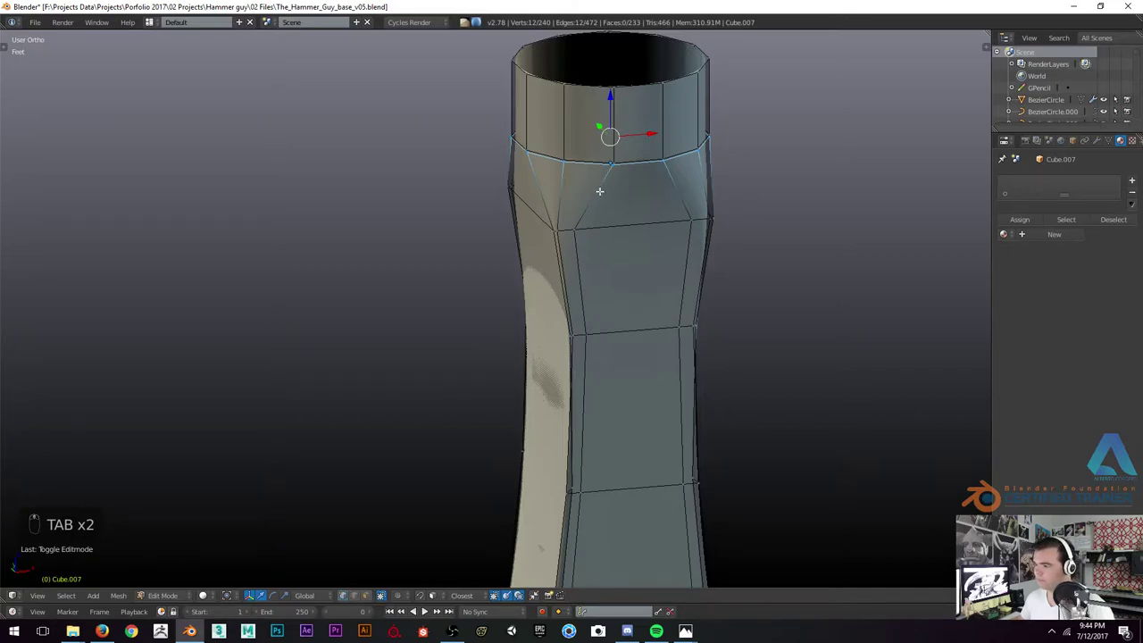
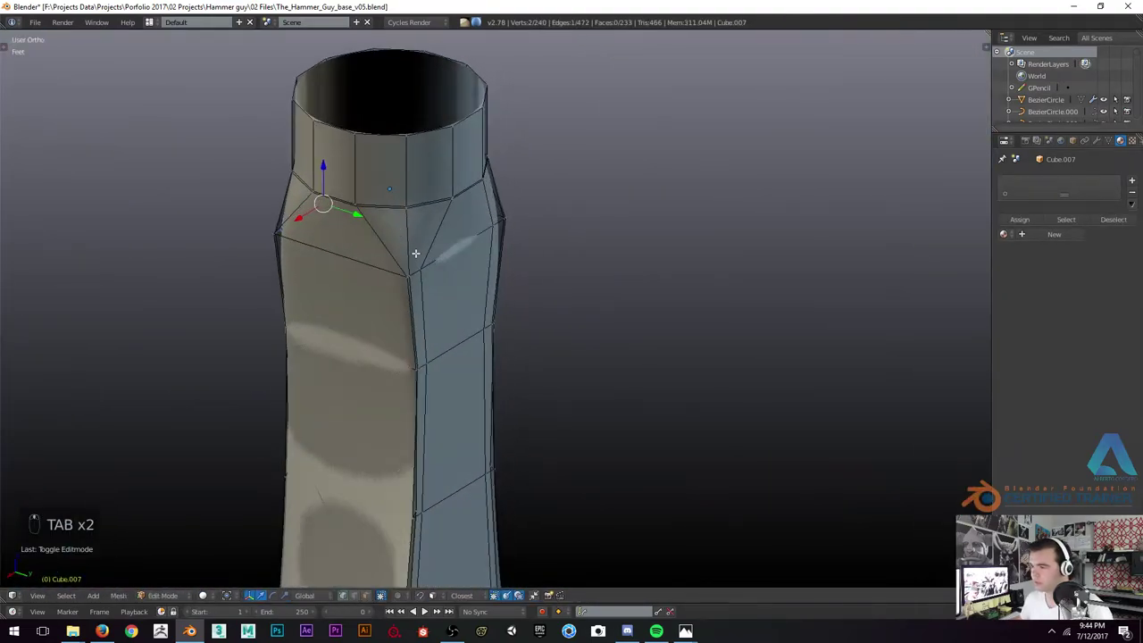
key("s")
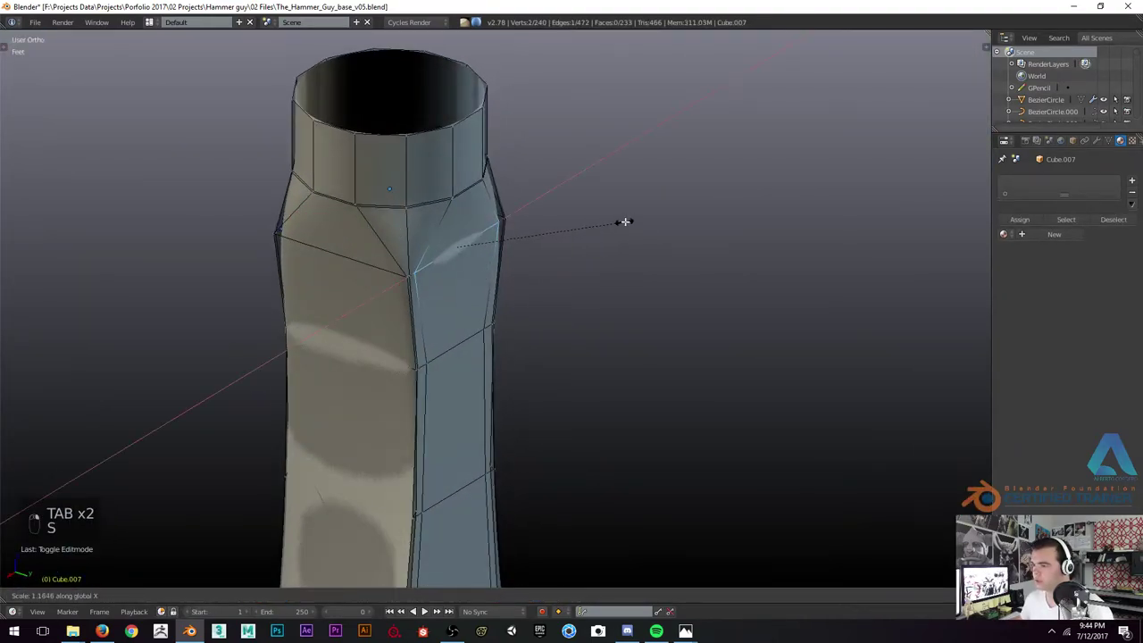
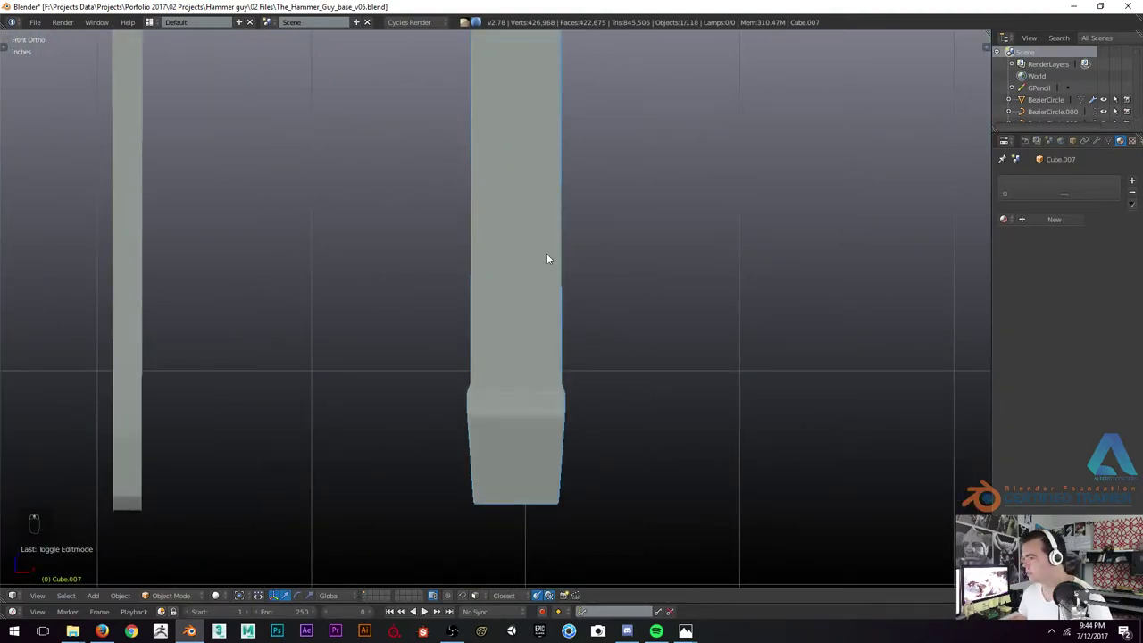
Re-enter editing in wireframe and select the bottom rim of the shaft
key("Tab")
key("z")
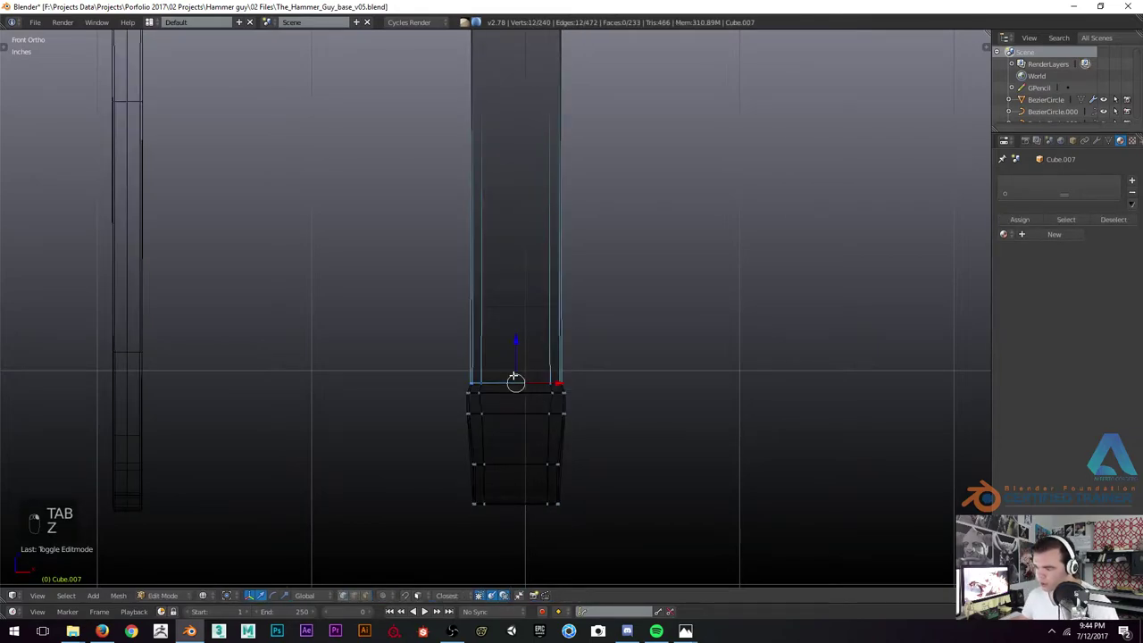
key("v")
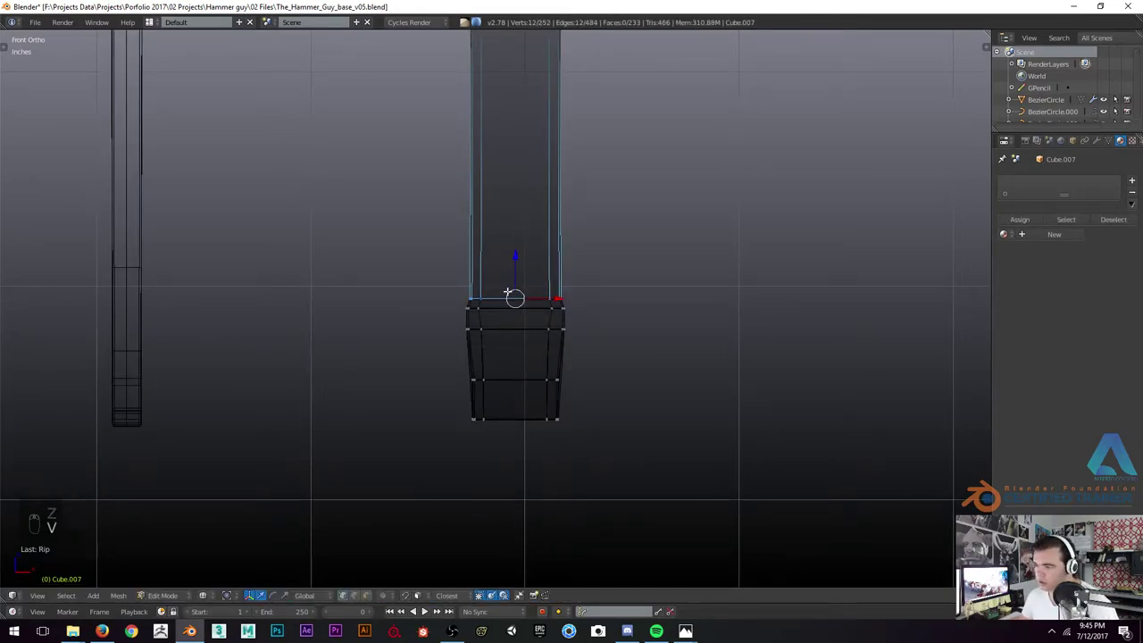
key("ctrl+l")
key("x")
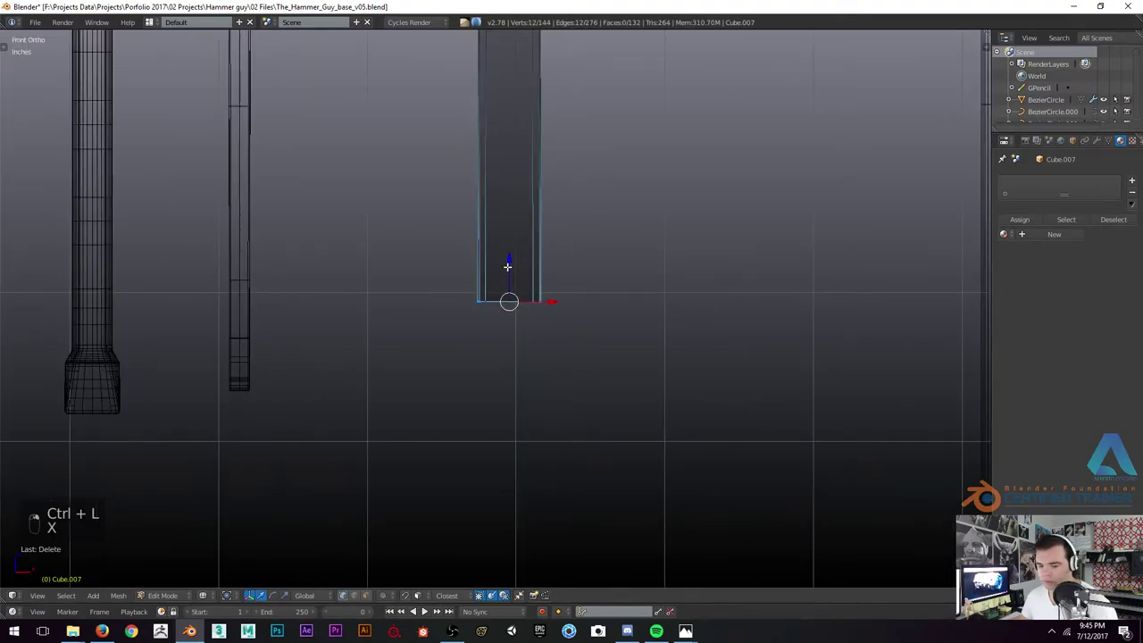
Extrude the shaft's bottom downward and scale the new section inward into a narrowing neck
key("e")
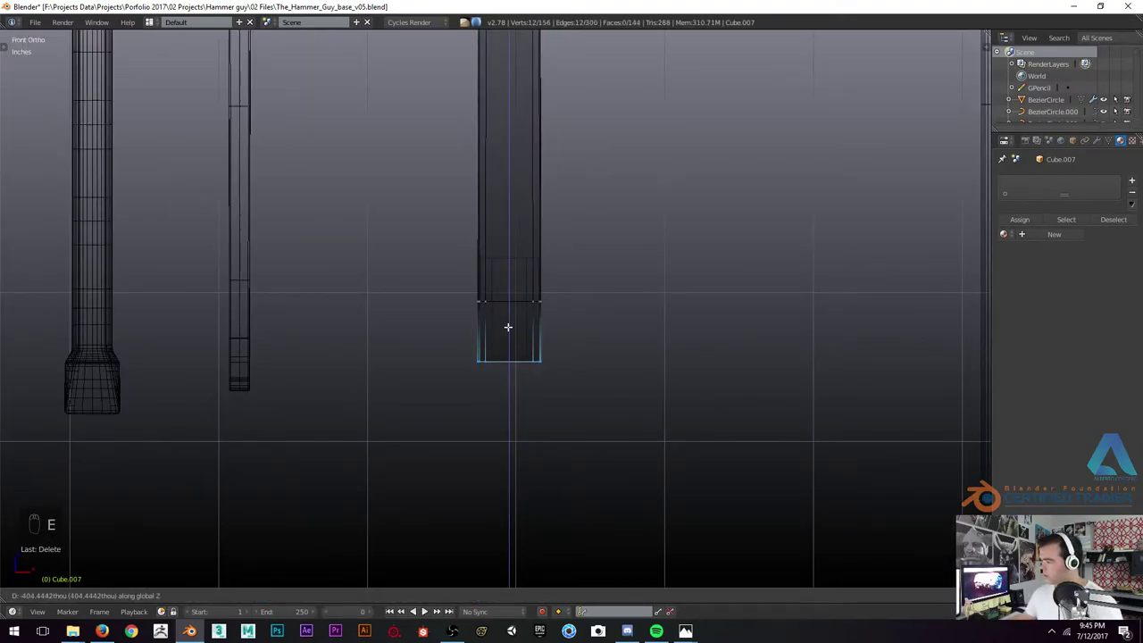
key("s")
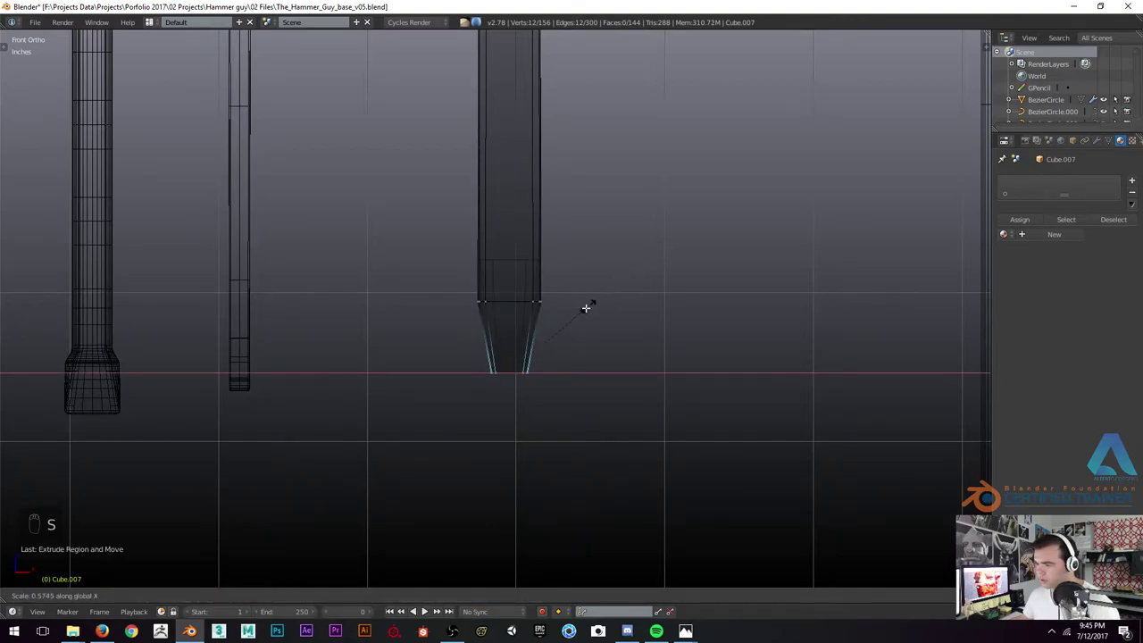
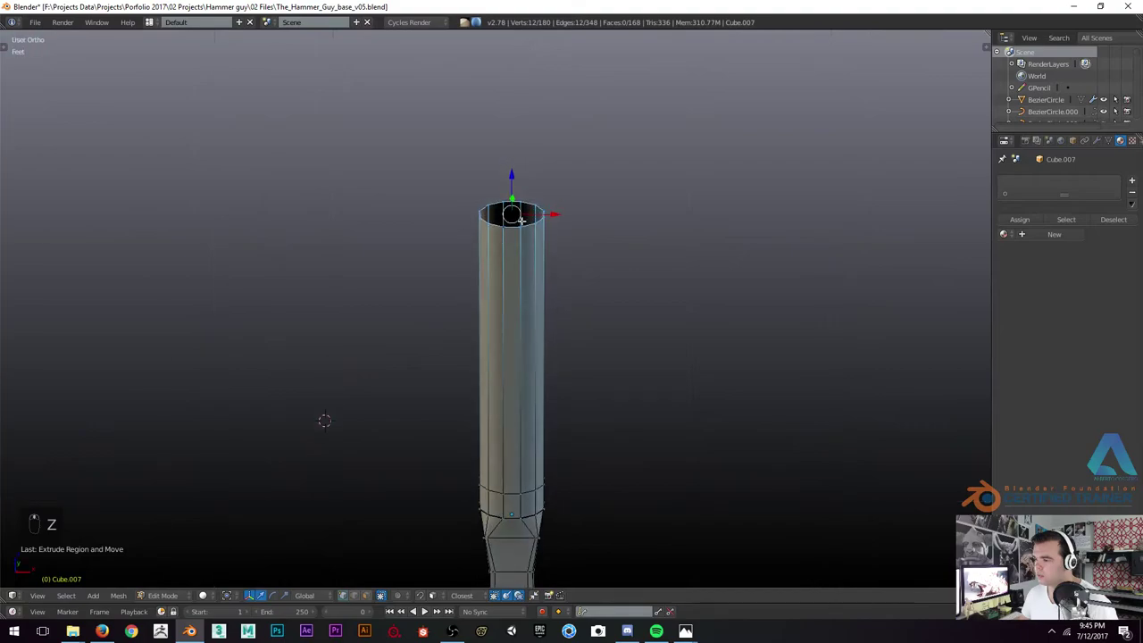
Inset the shaft's top rim, fill the opening with faces and check the whole tool from the front
key("ctrl+f")
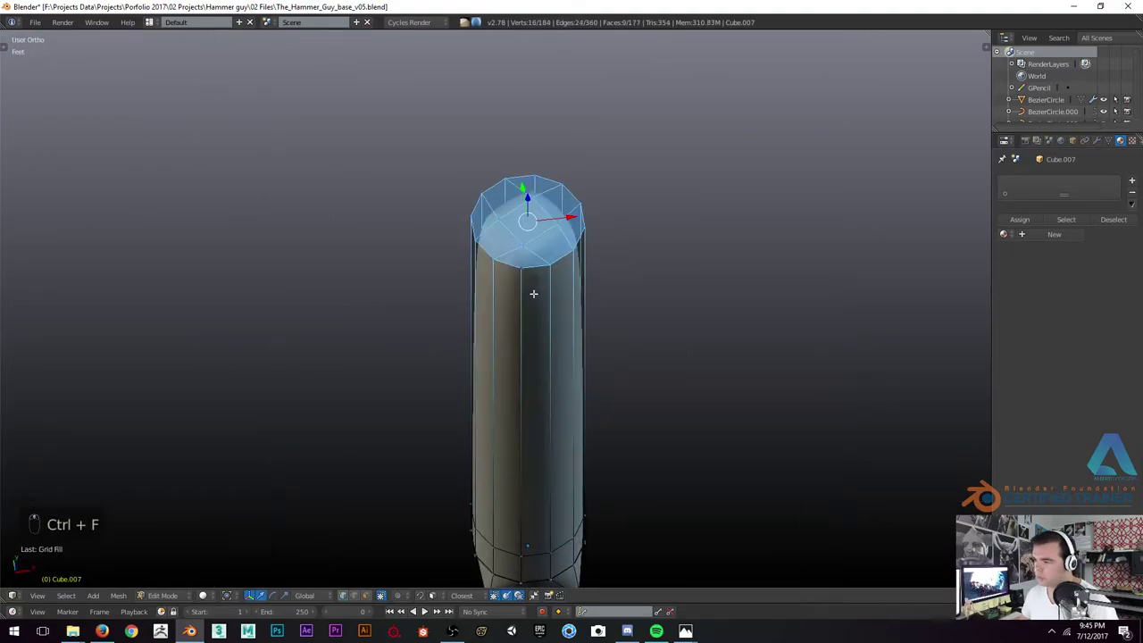
key("ctrl+r")
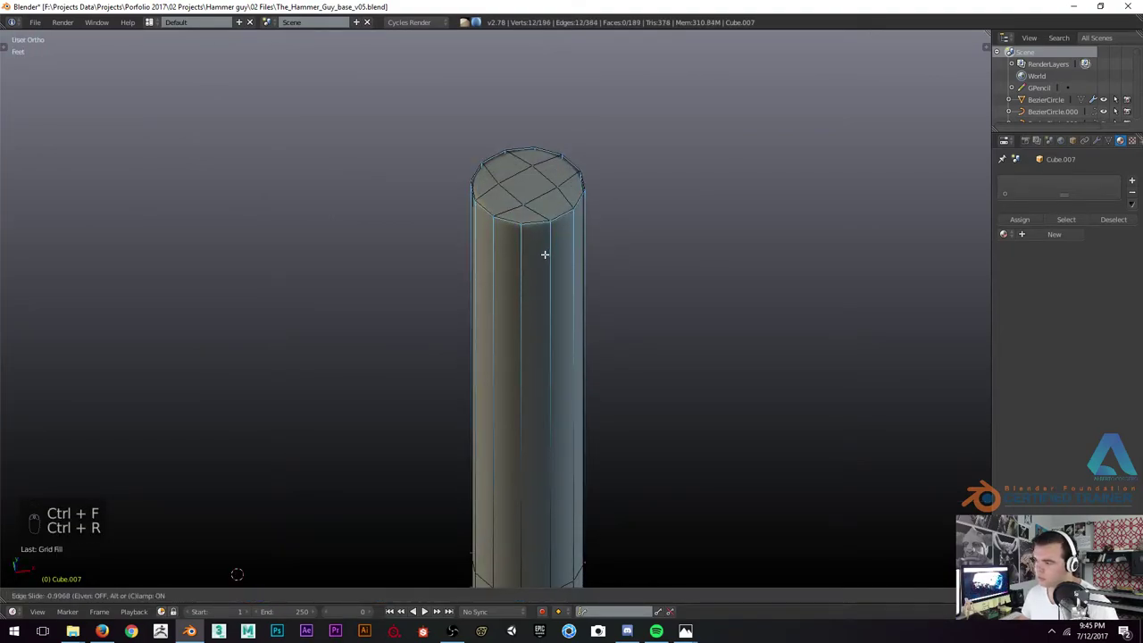
key("ctrl+r")
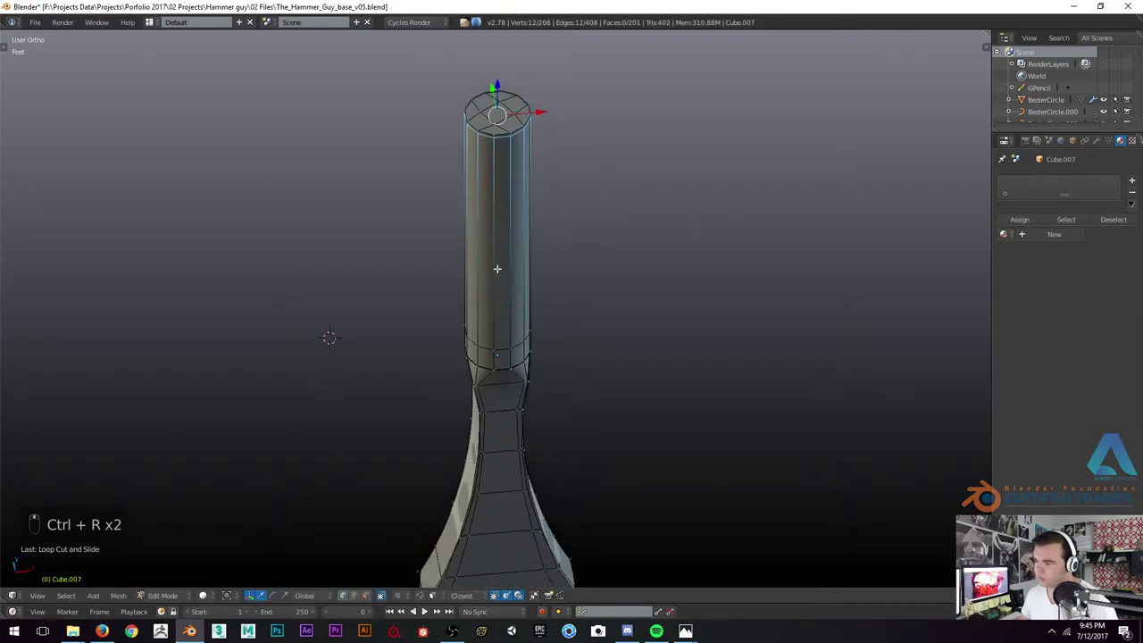
key("Tab")
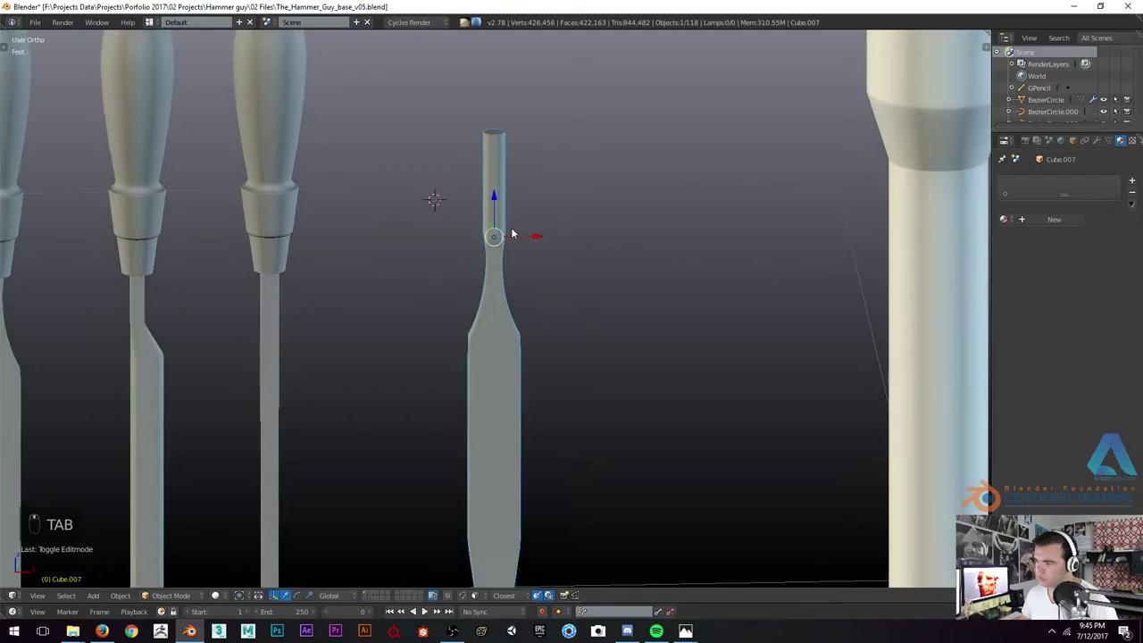
key("KP_1")
Box-select the tool's top in wireframe, undo a stray change and review the capped tool in front view
key("Tab")
key("z")
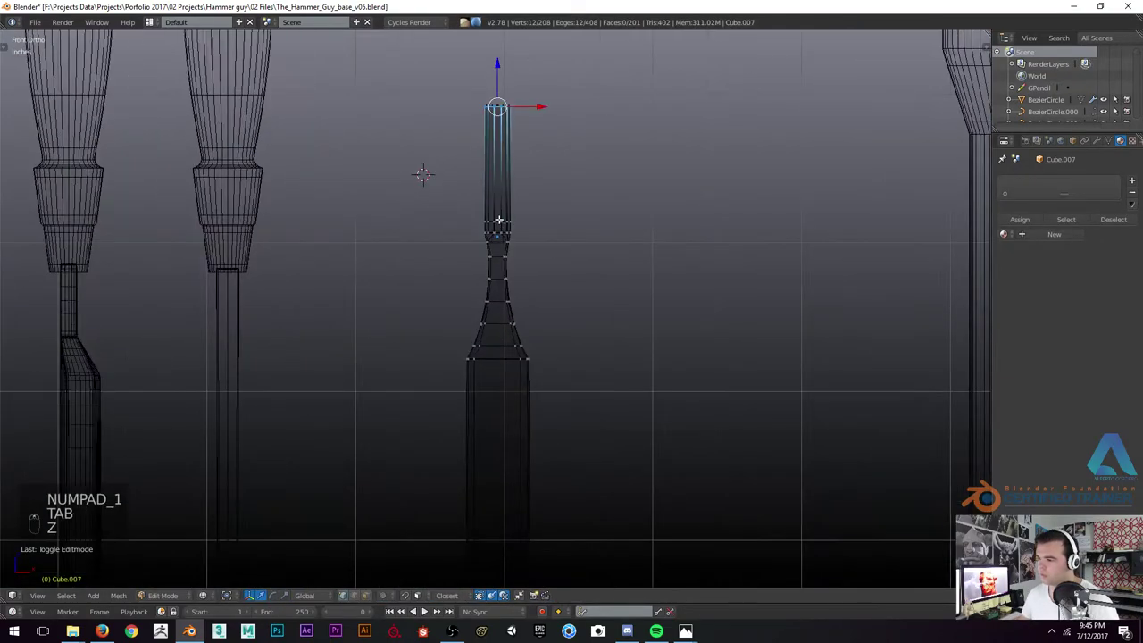
key("b")
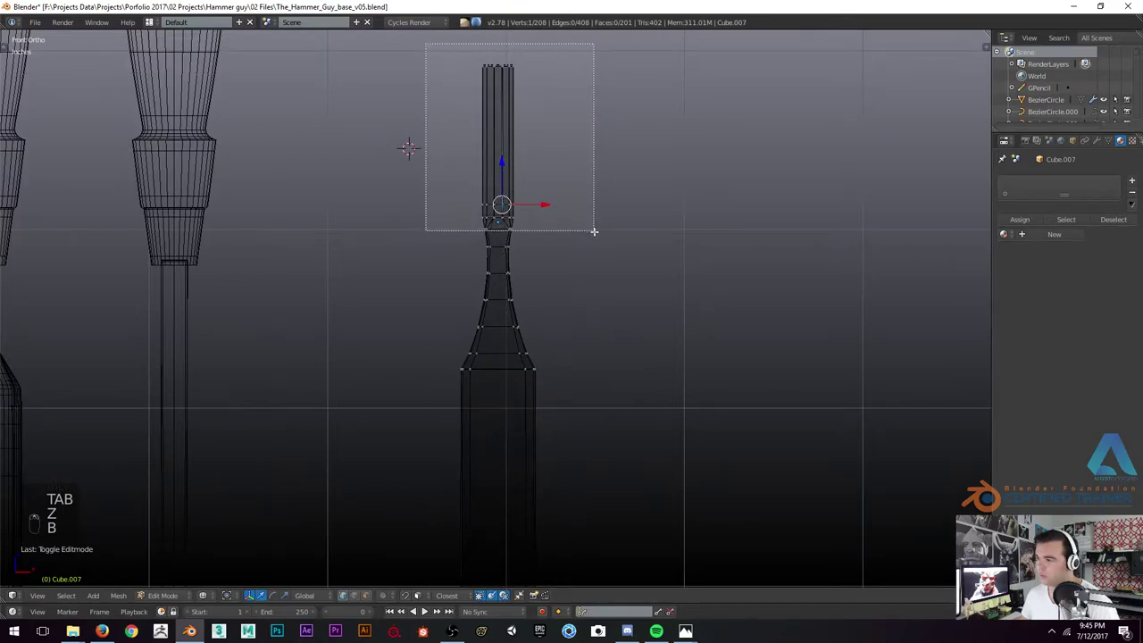
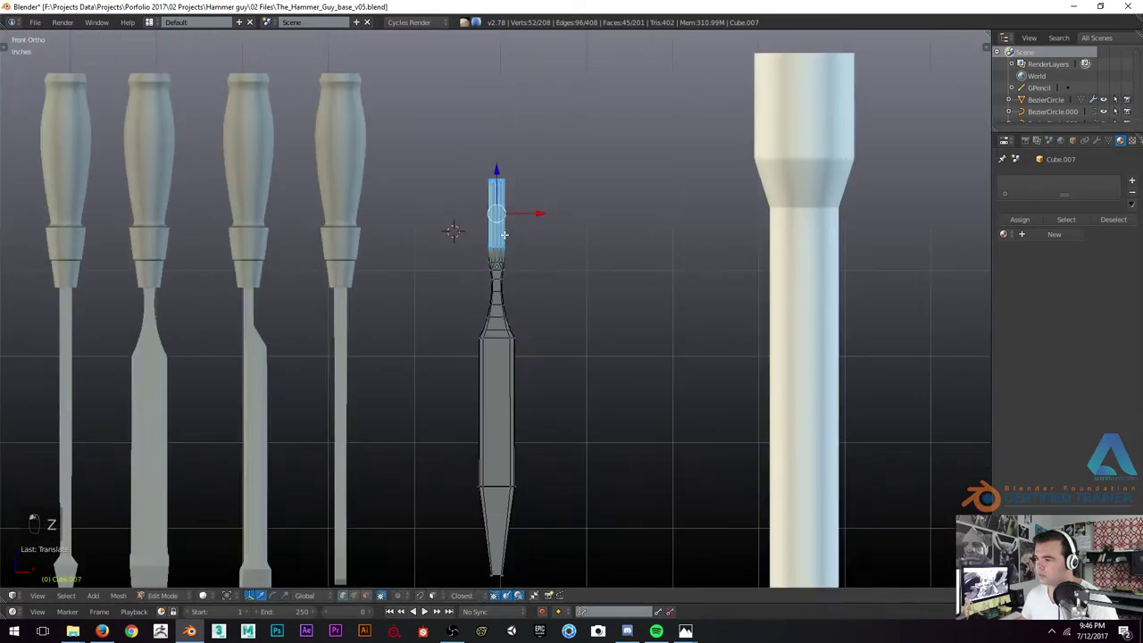
key("Tab")
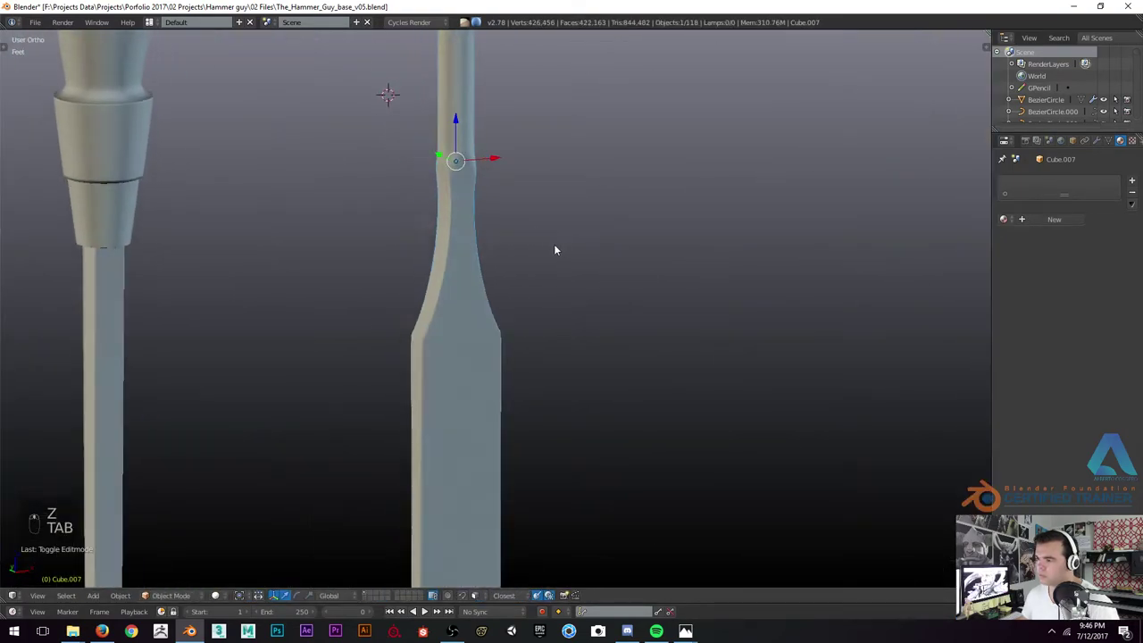
key("q")
key("ctrl+z")
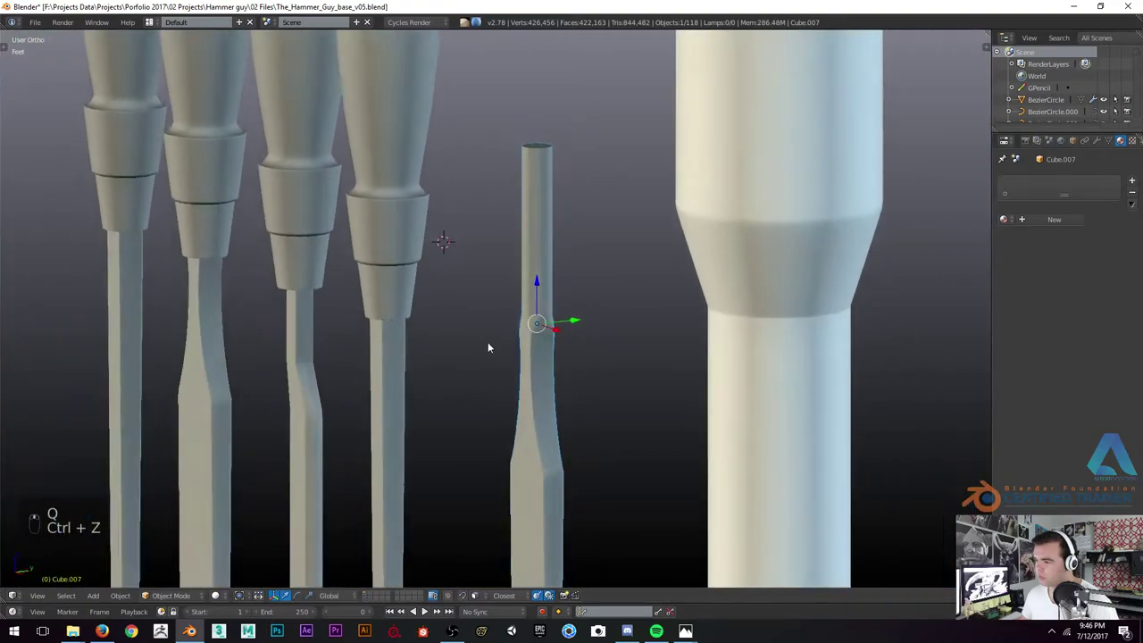
key("KP_1")
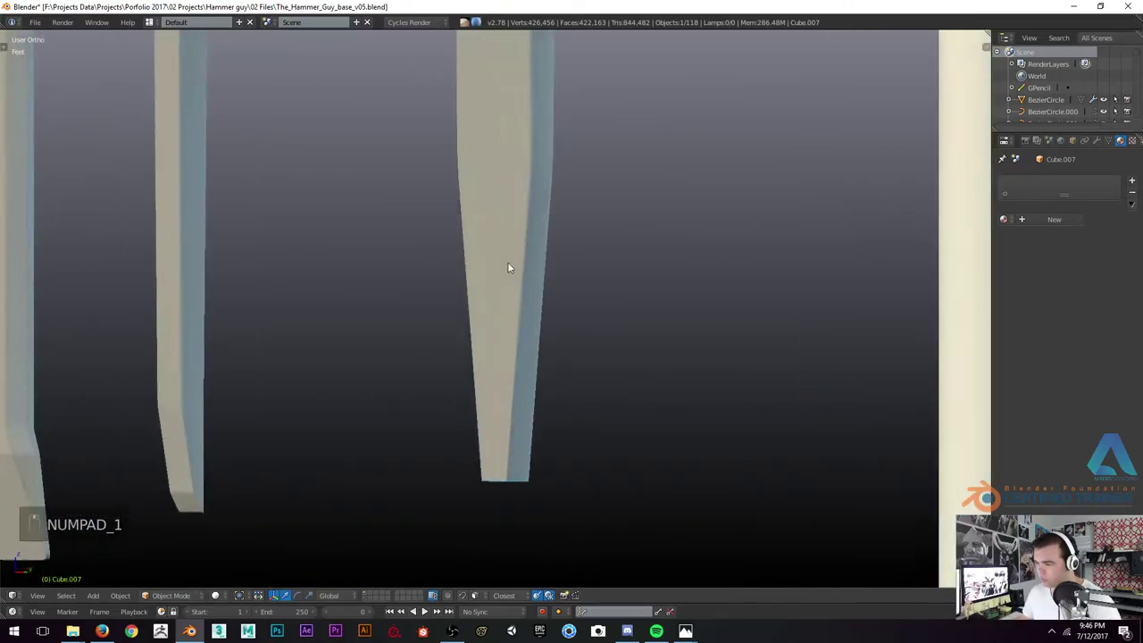
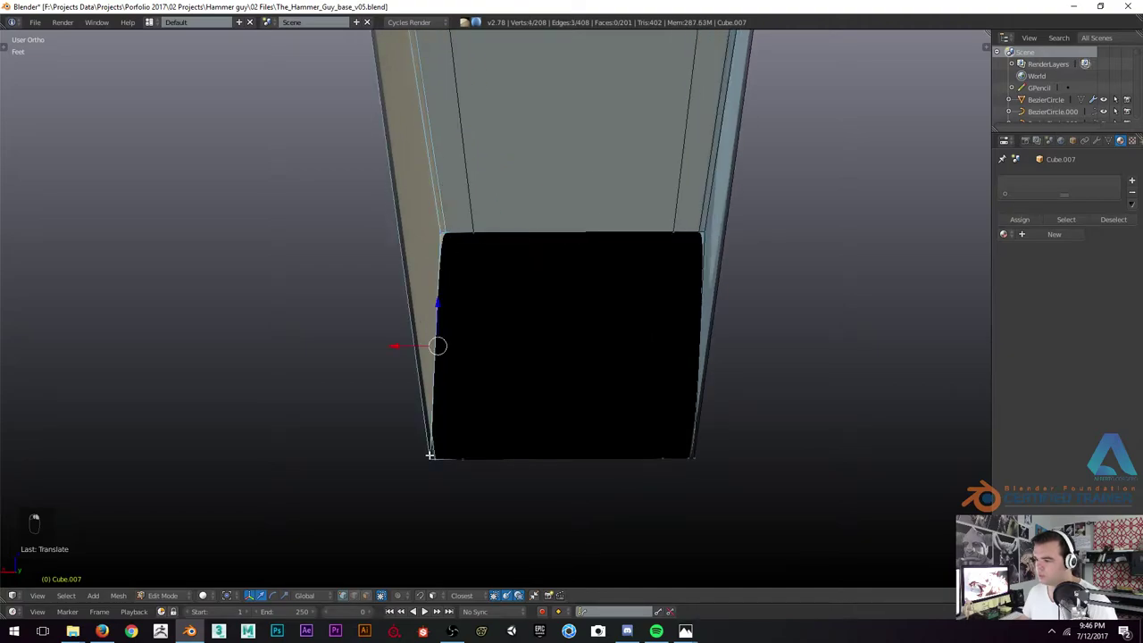
Connect vertices across the dark end n-gon to divide it into clean quad faces
key("f")
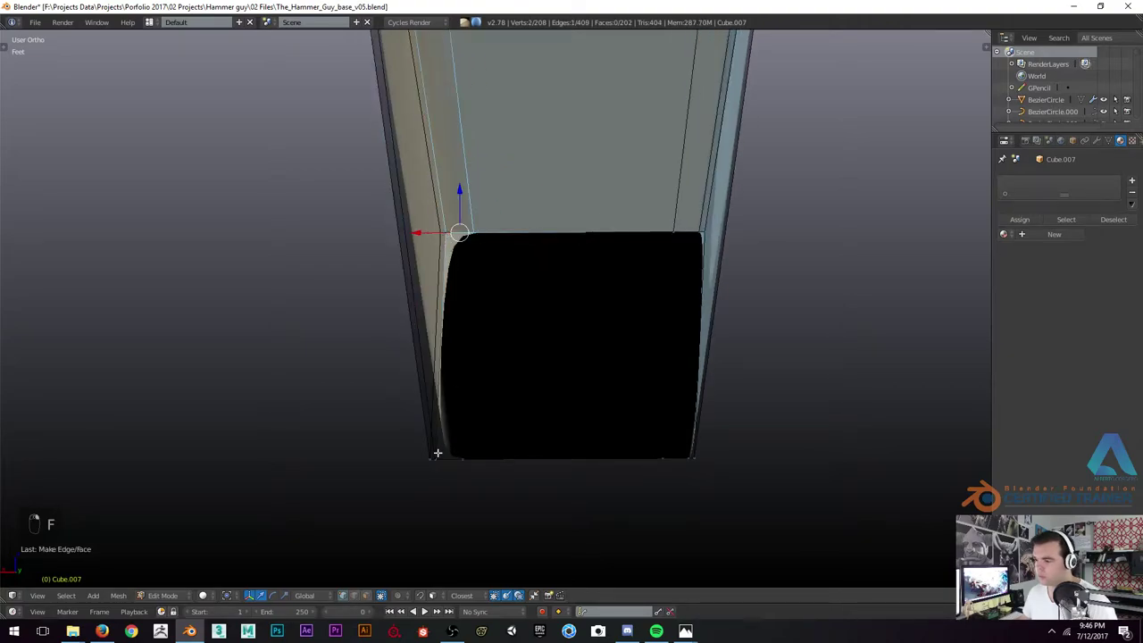
key("f")
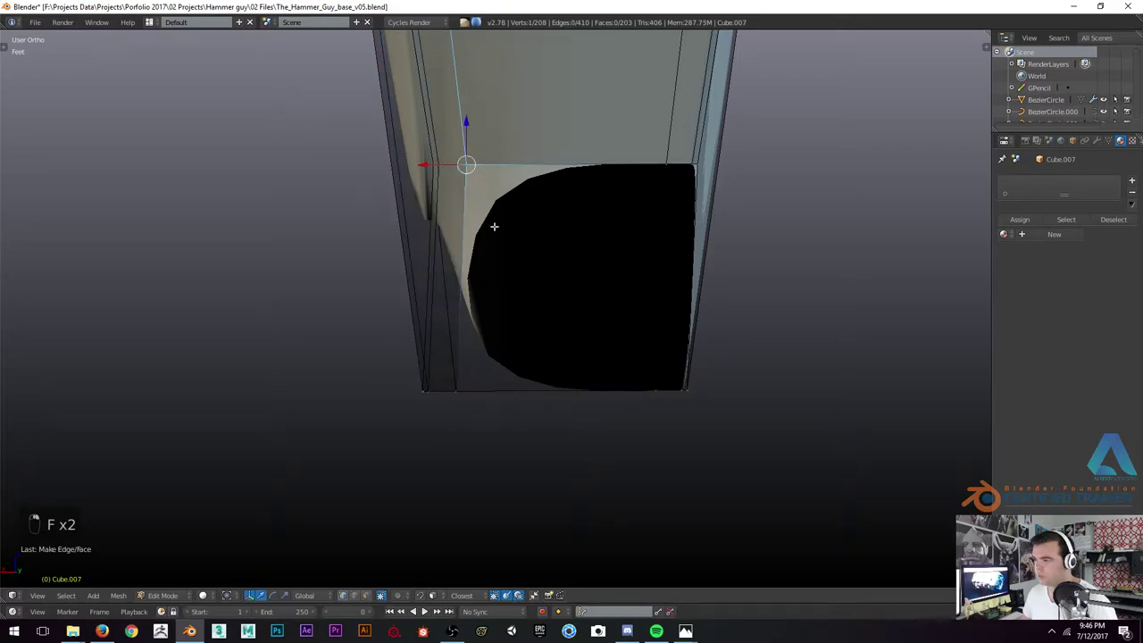
key("z")
key("z")
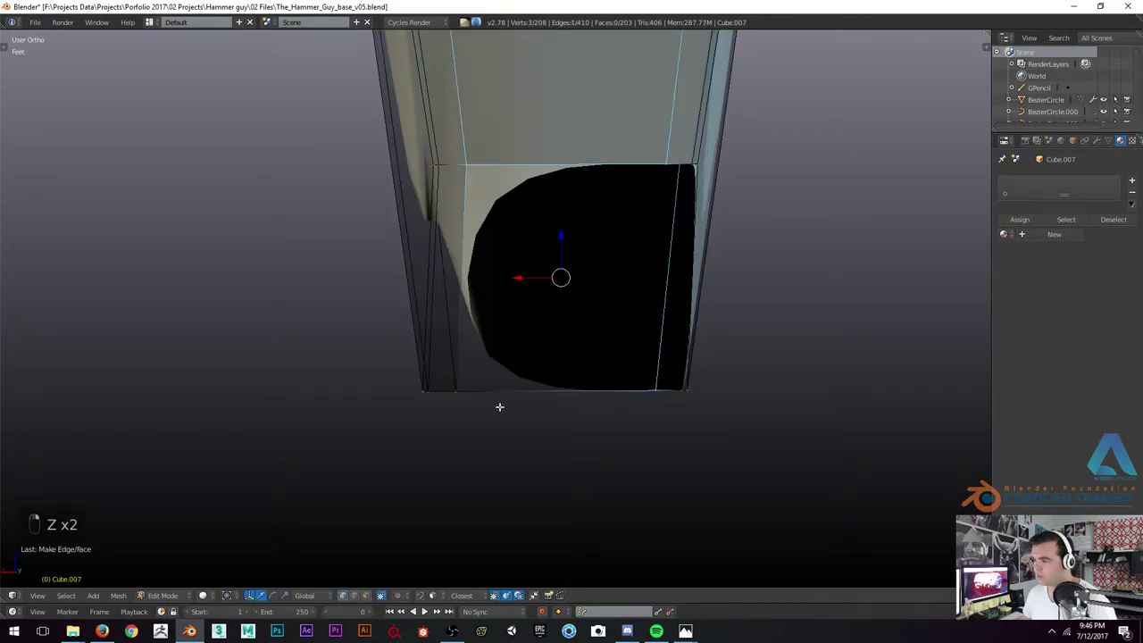
key("f")
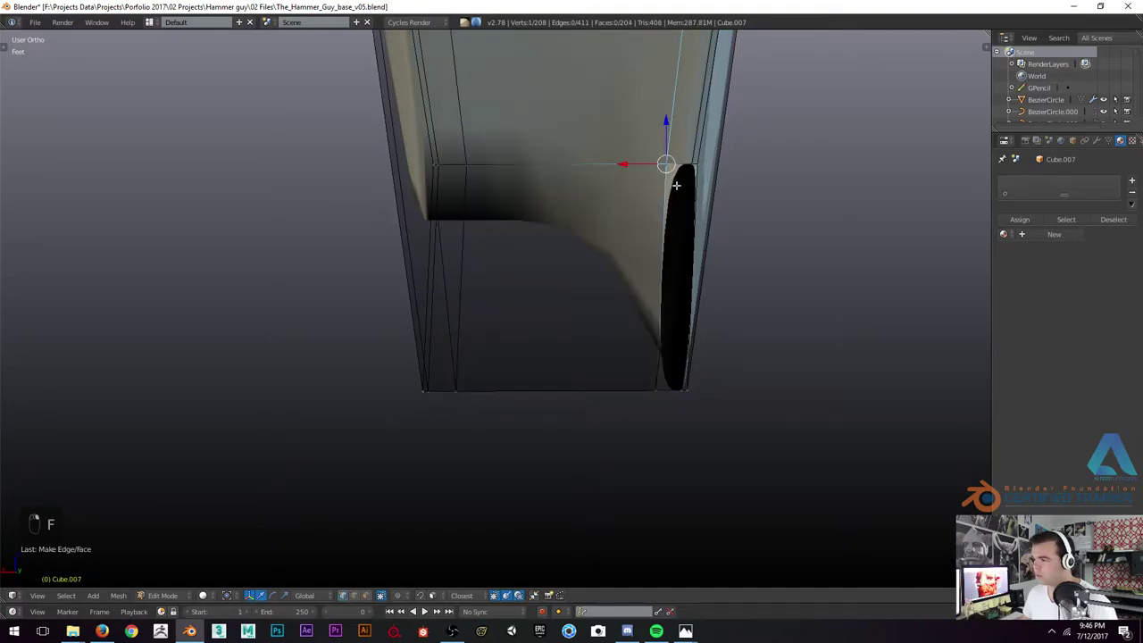
key("f")
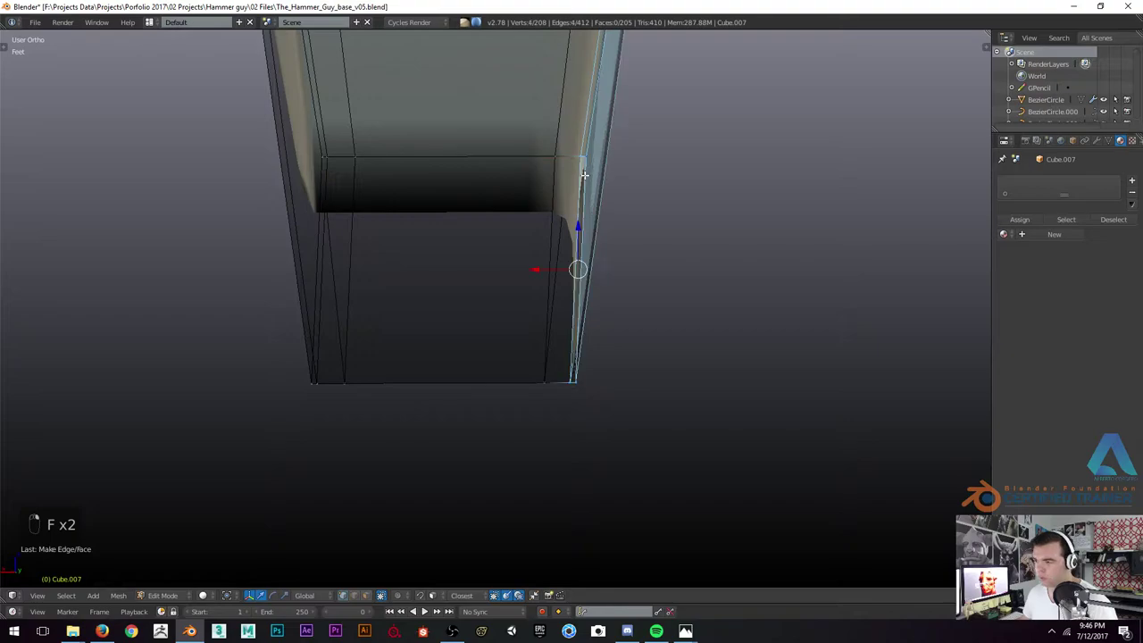
key("f")
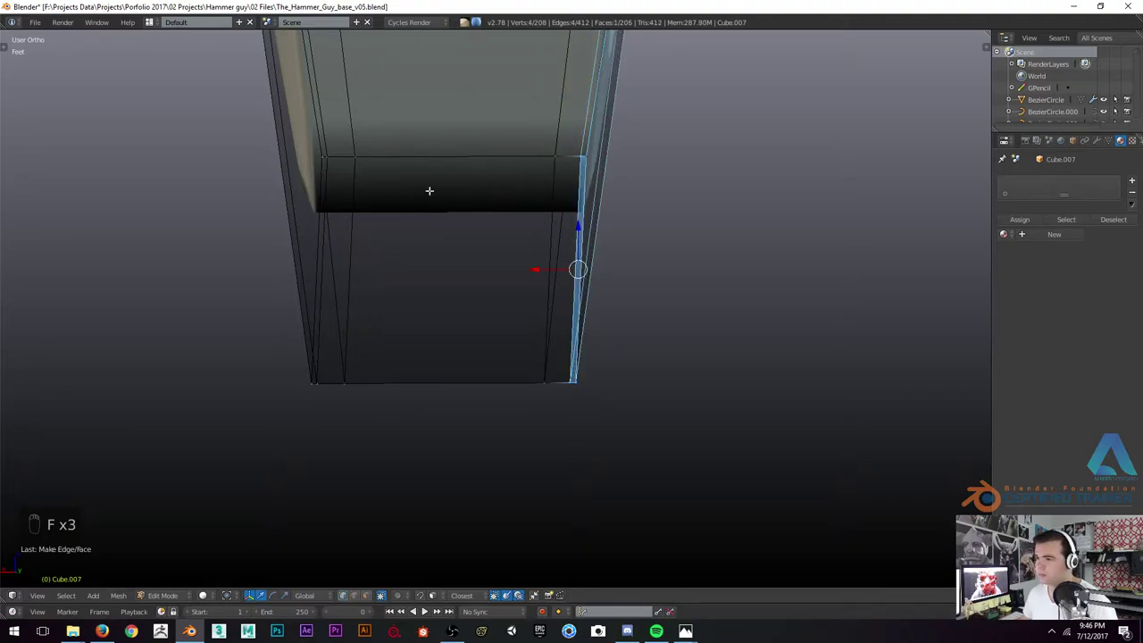
Inset the blade's end face to leave a narrow border around the tip, checking it in wireframe
key("z")
key("z")
key("ctrl+r")
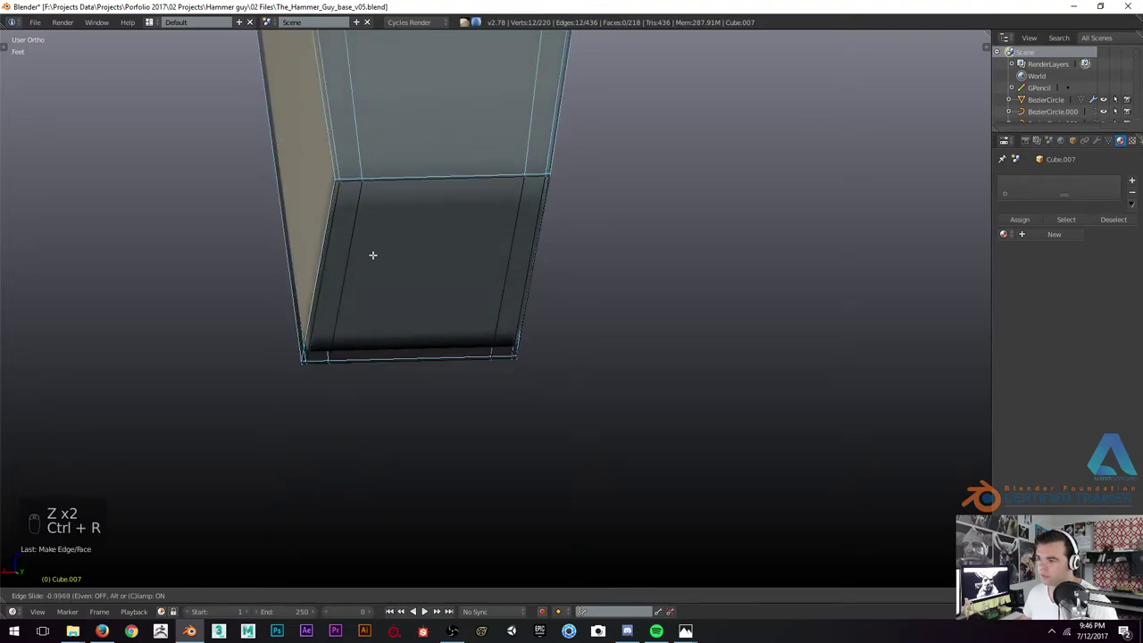
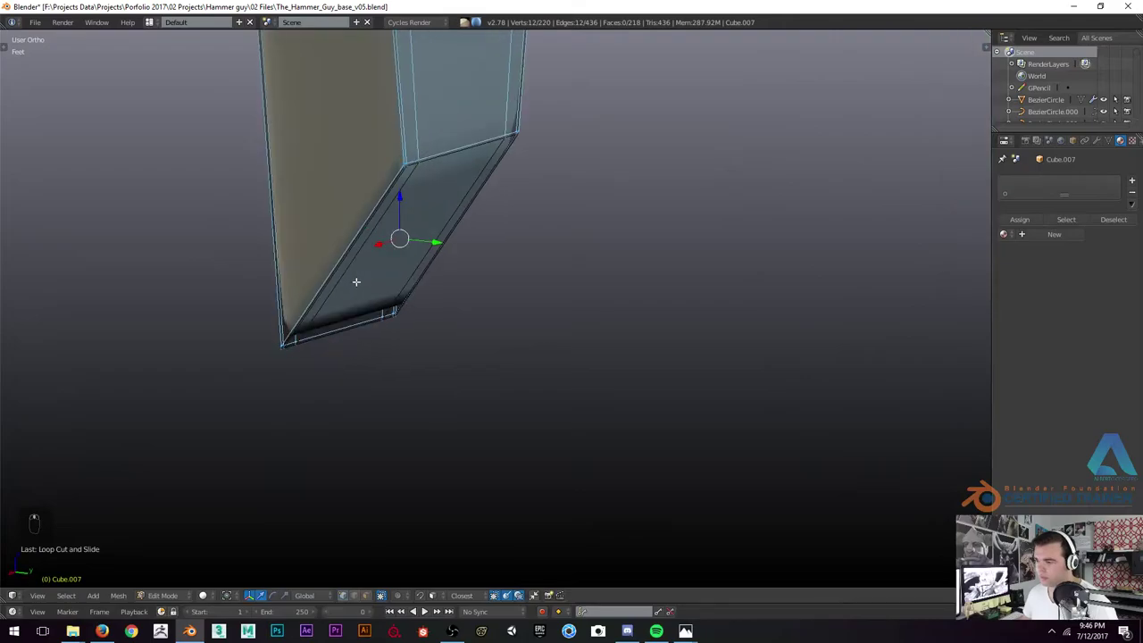
key("z")
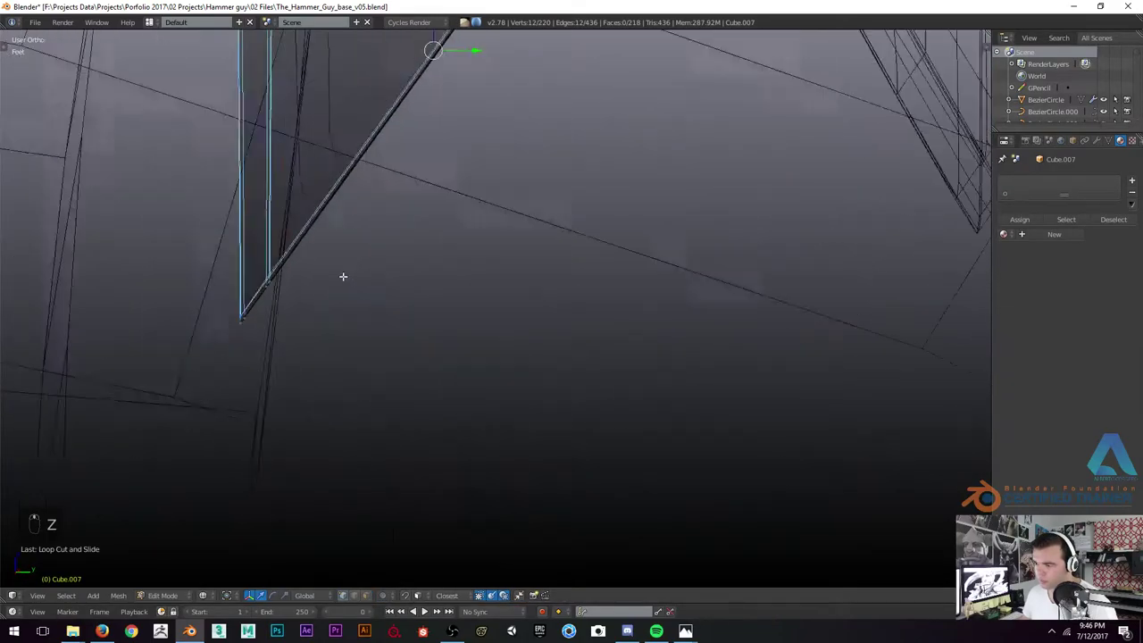
key("z")
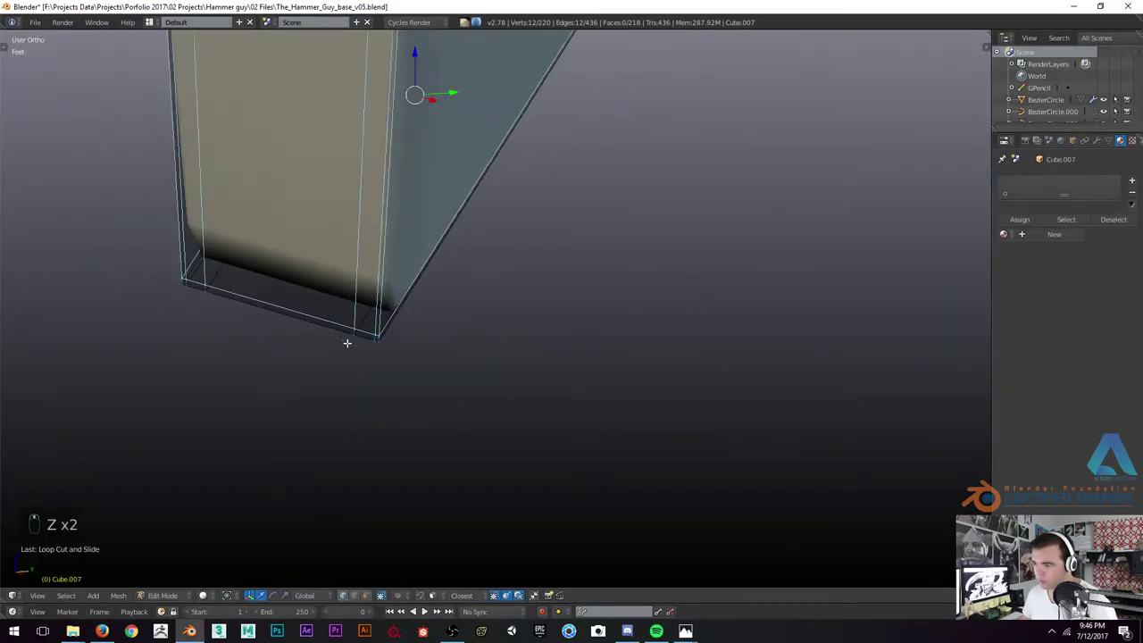
key("ctrl+r")
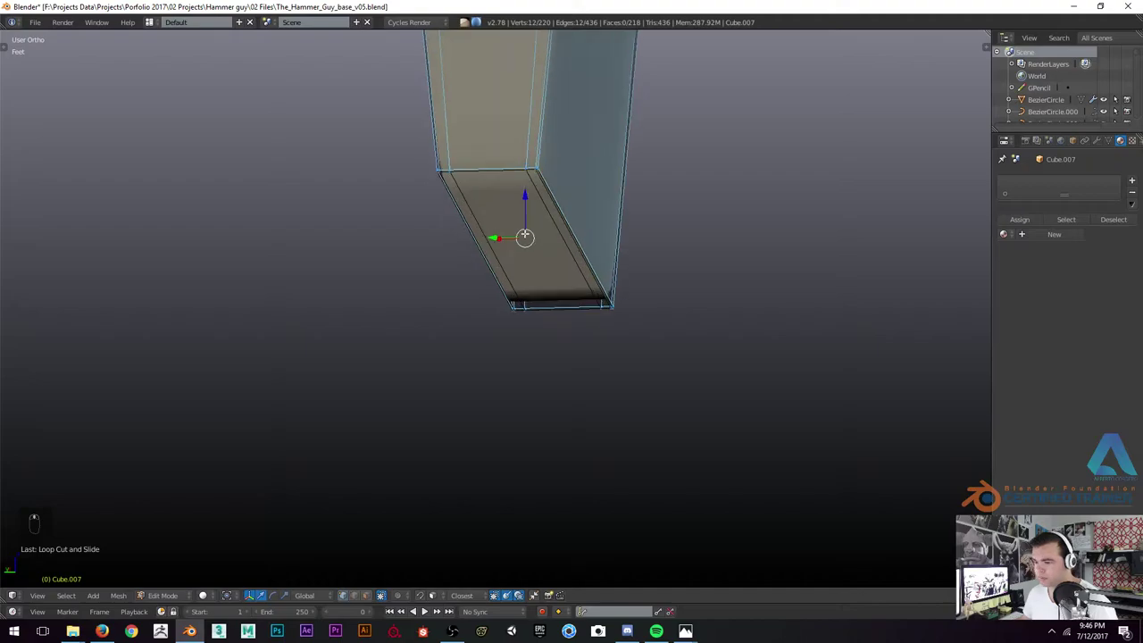
Nudge the selected tip geometry on the blade's inset end face
key("g")
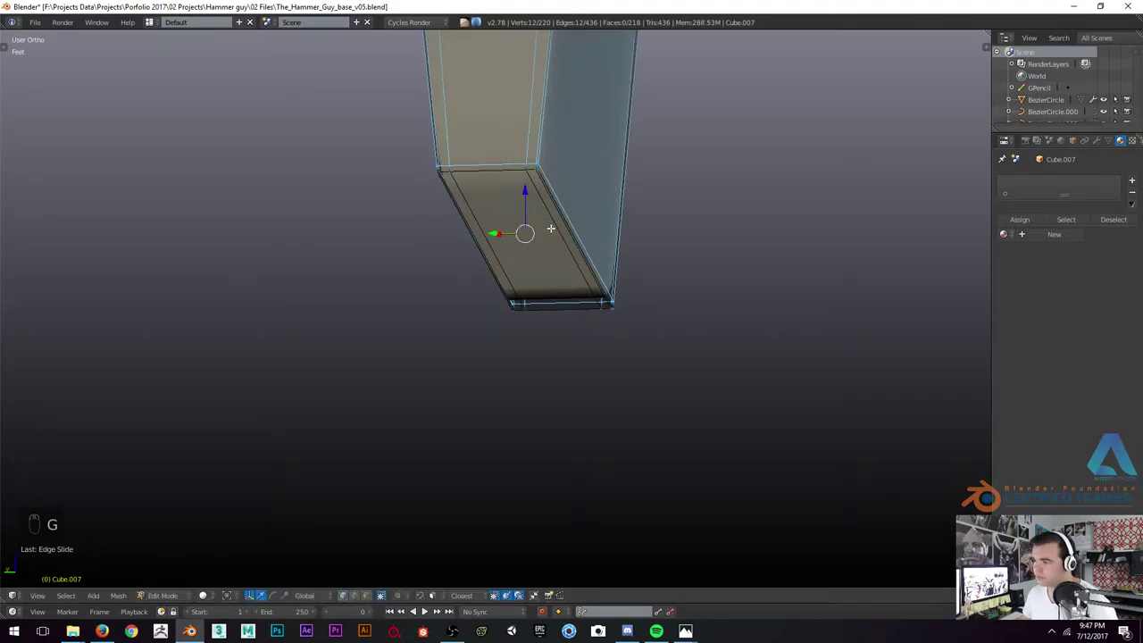
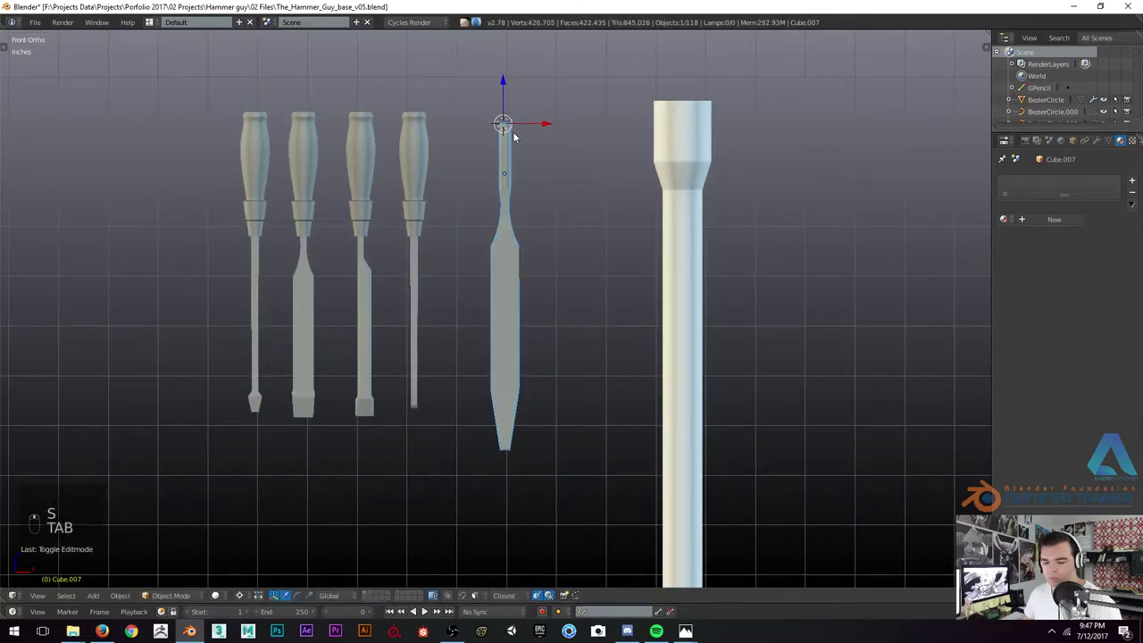
Finish editing the chisel shape and zoom out to see all the tools
key("g")
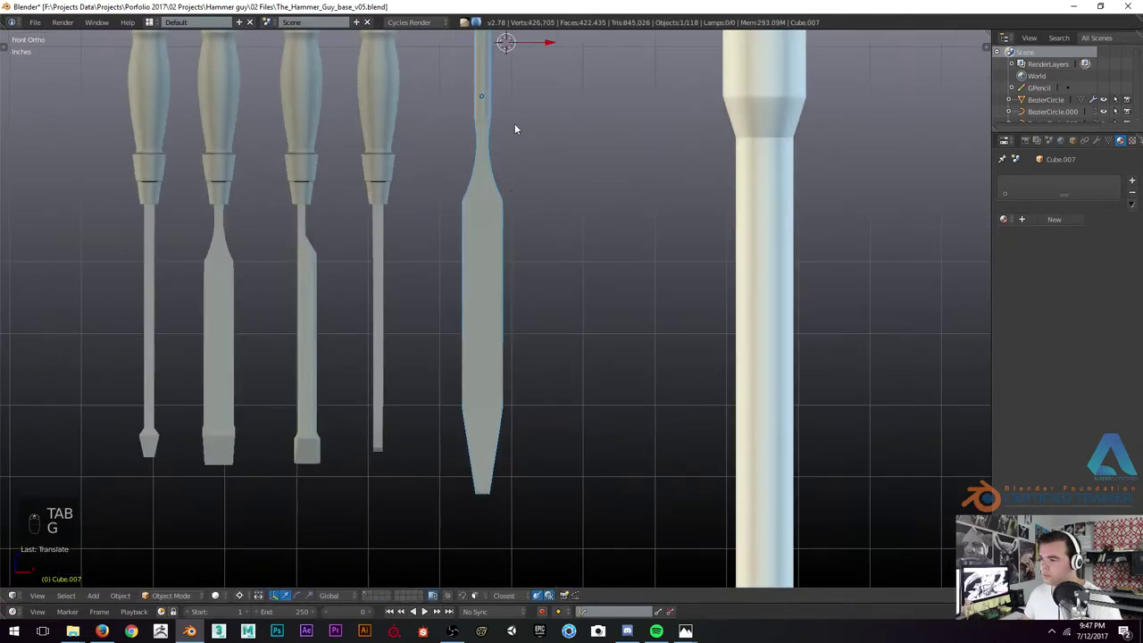
key(",")
key("Tab")
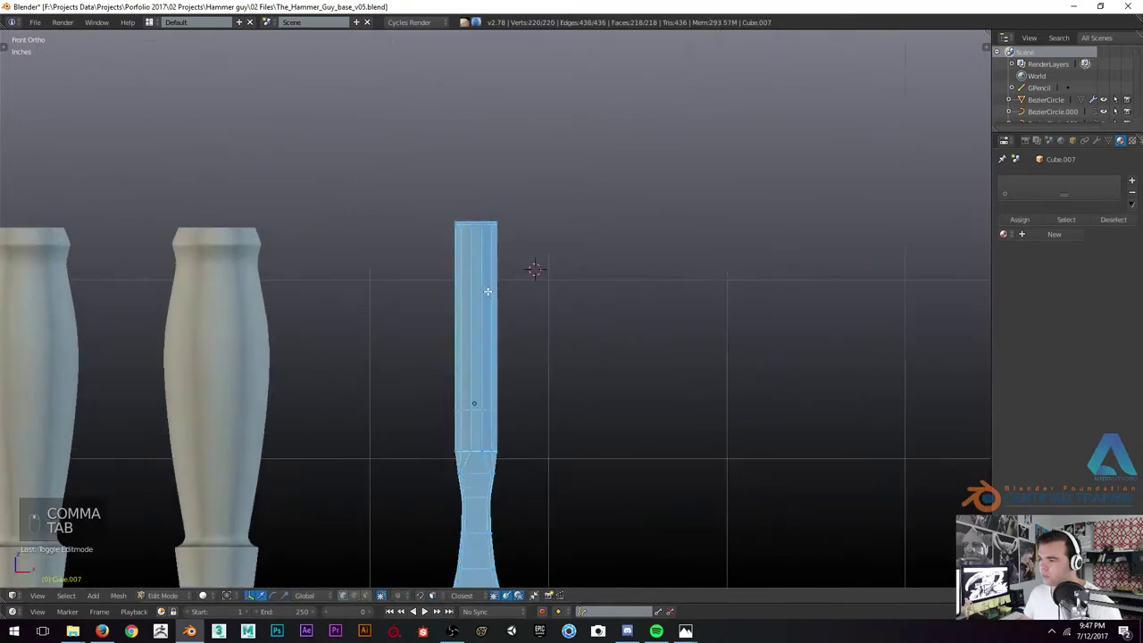
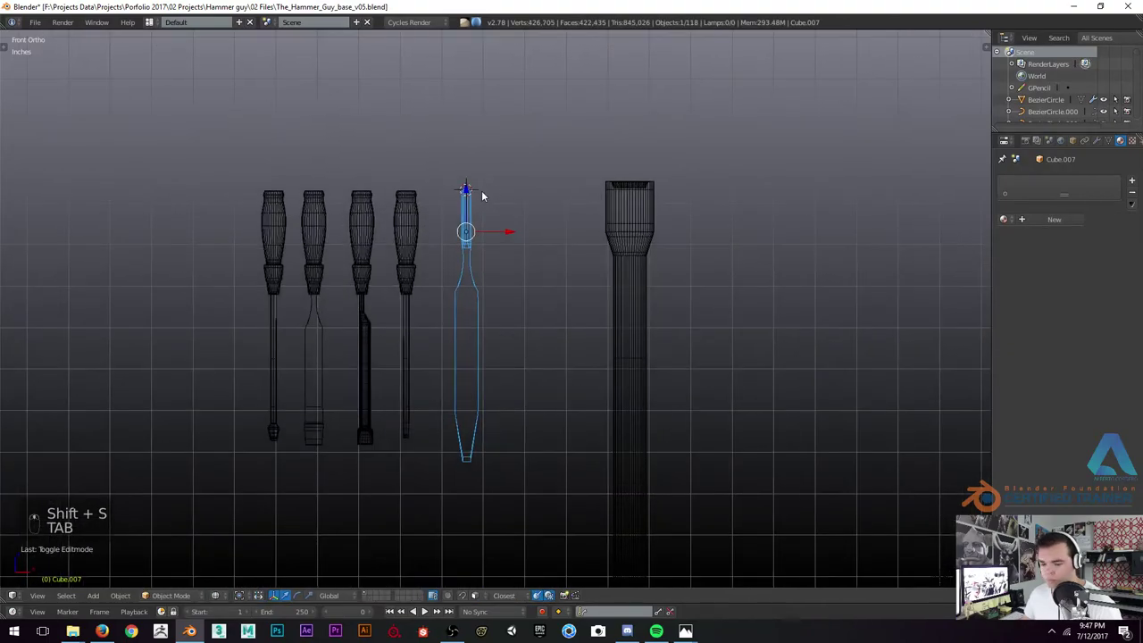
key("ctrl+shift+alt+c")
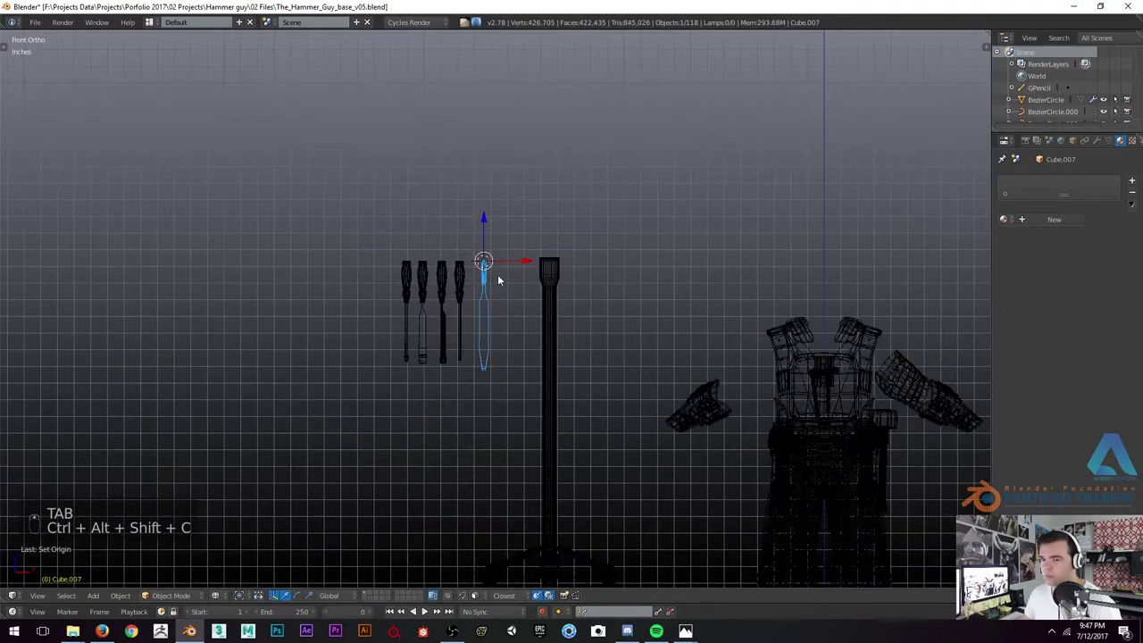
Move the new chisel to the end of the tool row and view the whole scene shaded in perspective
key("a")
key("z")
key("z")
key("g")
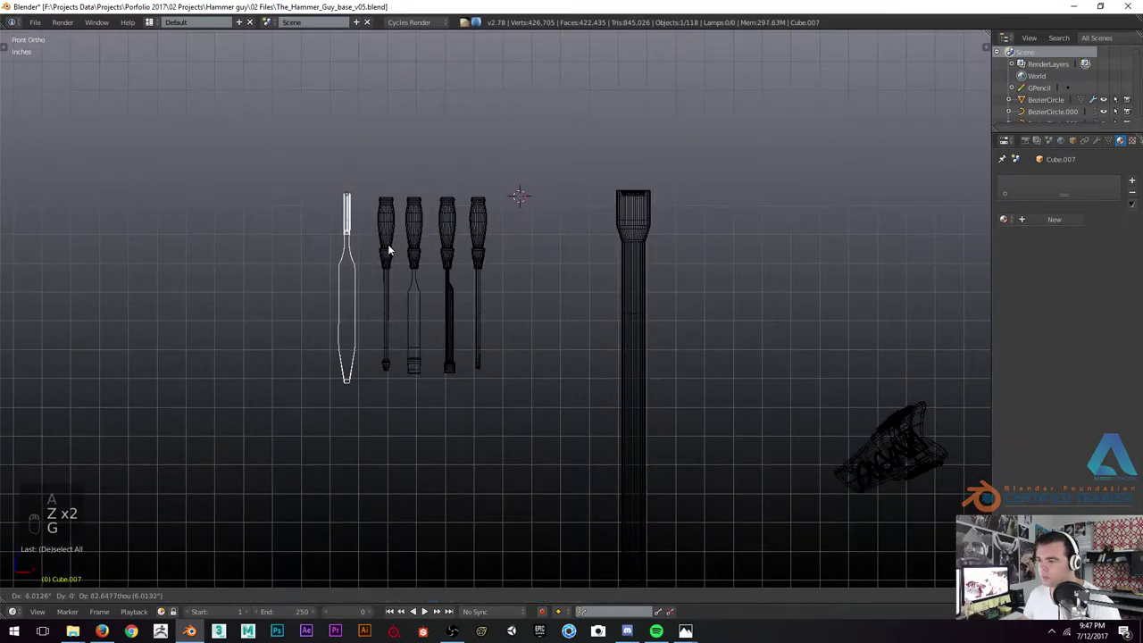
key("z")
key("a")
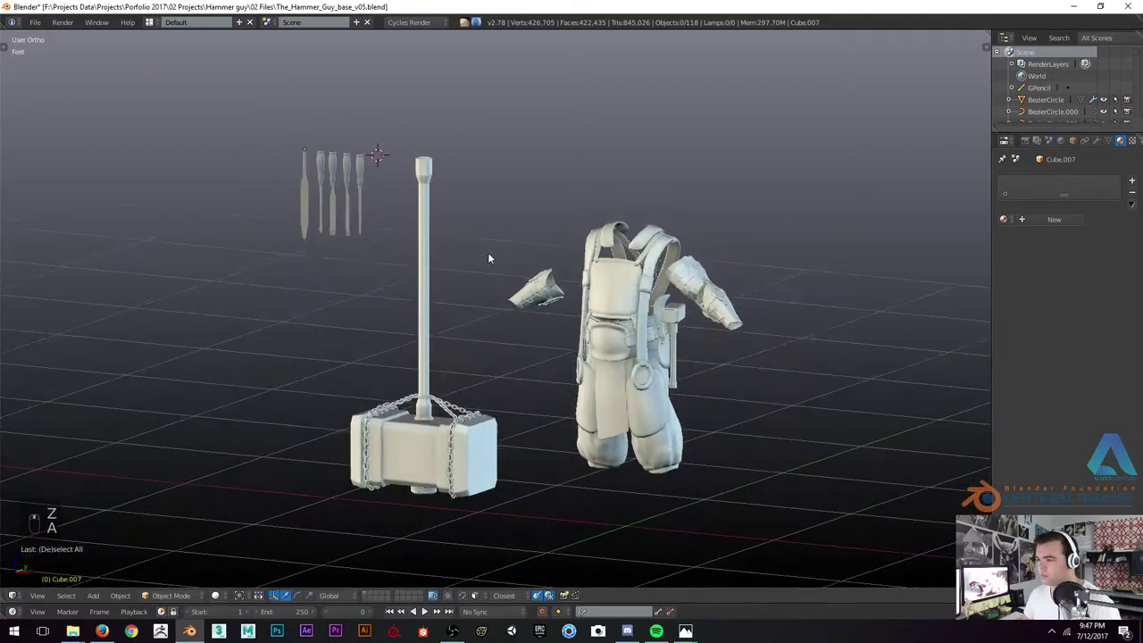
key("KP_5")
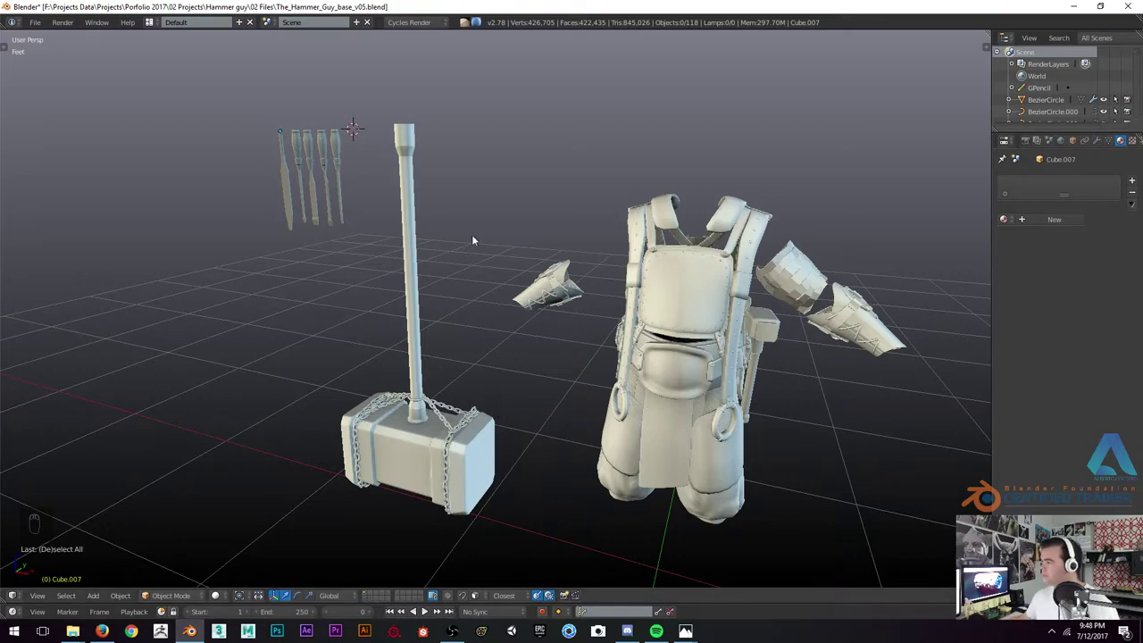
left_click_drag(560, 276, 469, 245)
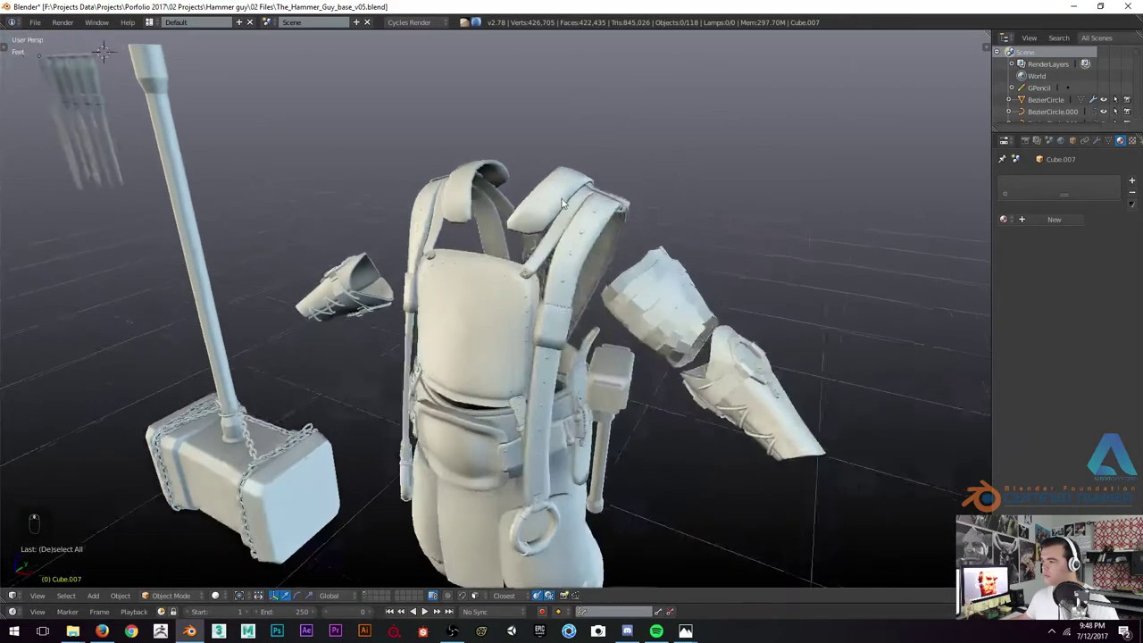
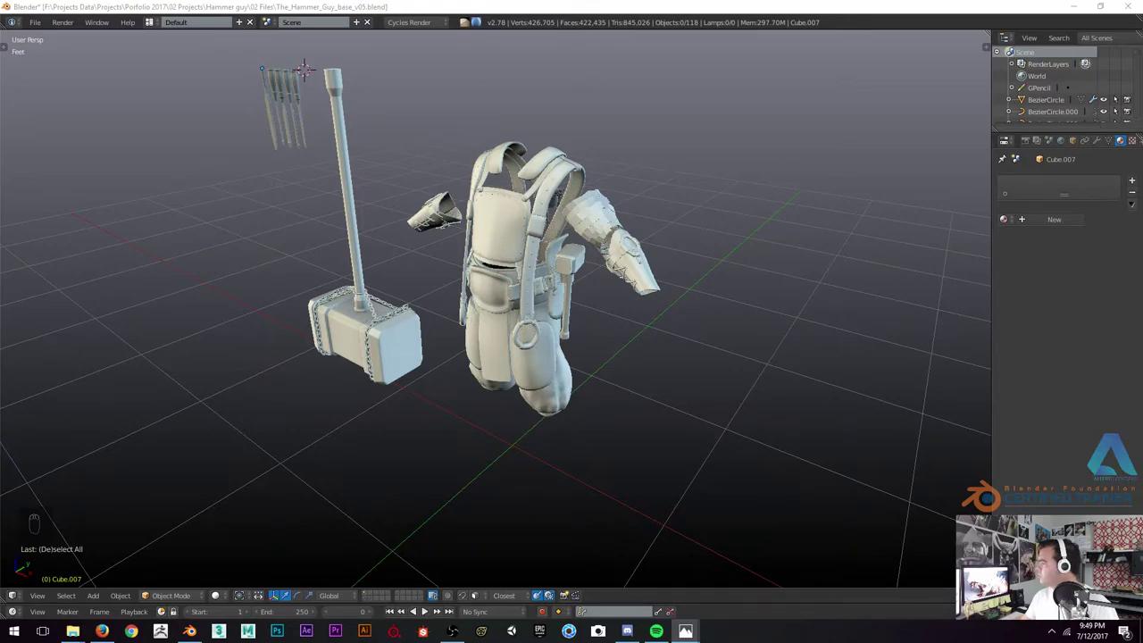
left_click_drag(286, 213, 482, 187)
key("KP_1")
key("KP_5")
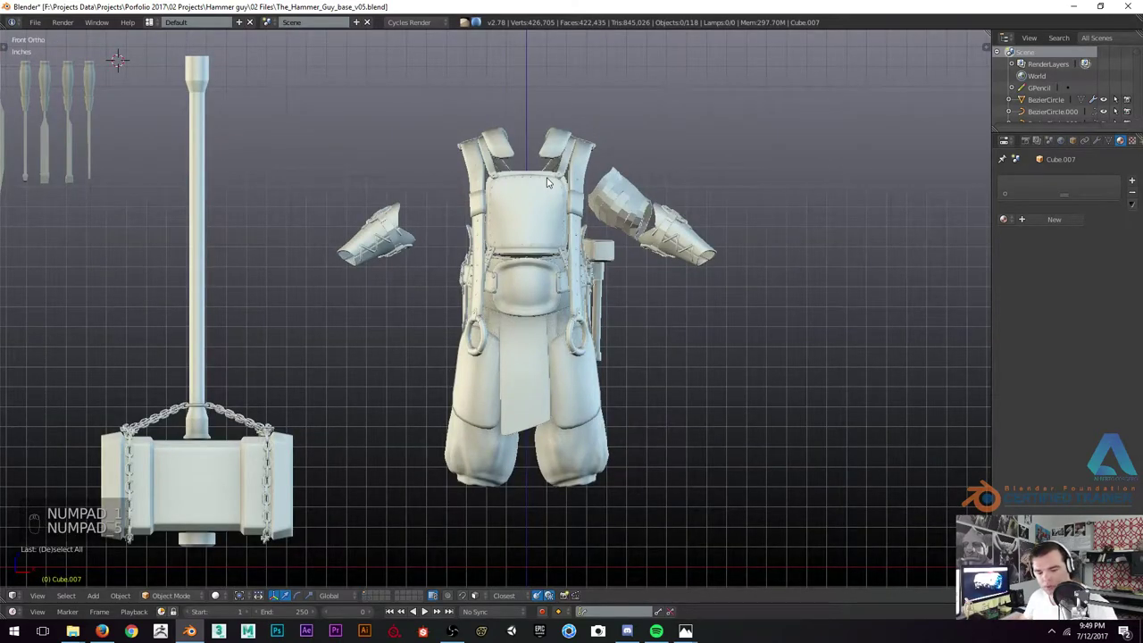
Unhide the character's body and add a 32-vertex circle at the shoulder
key("alt+h")
key("a")
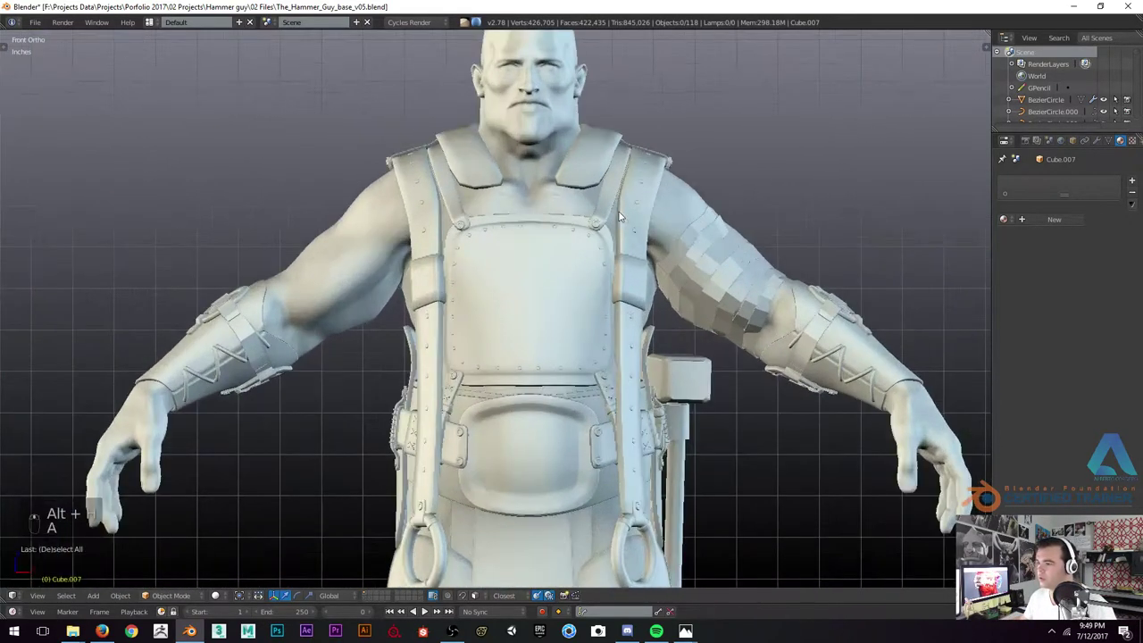
key("z")
key("z")
key("shift+a")
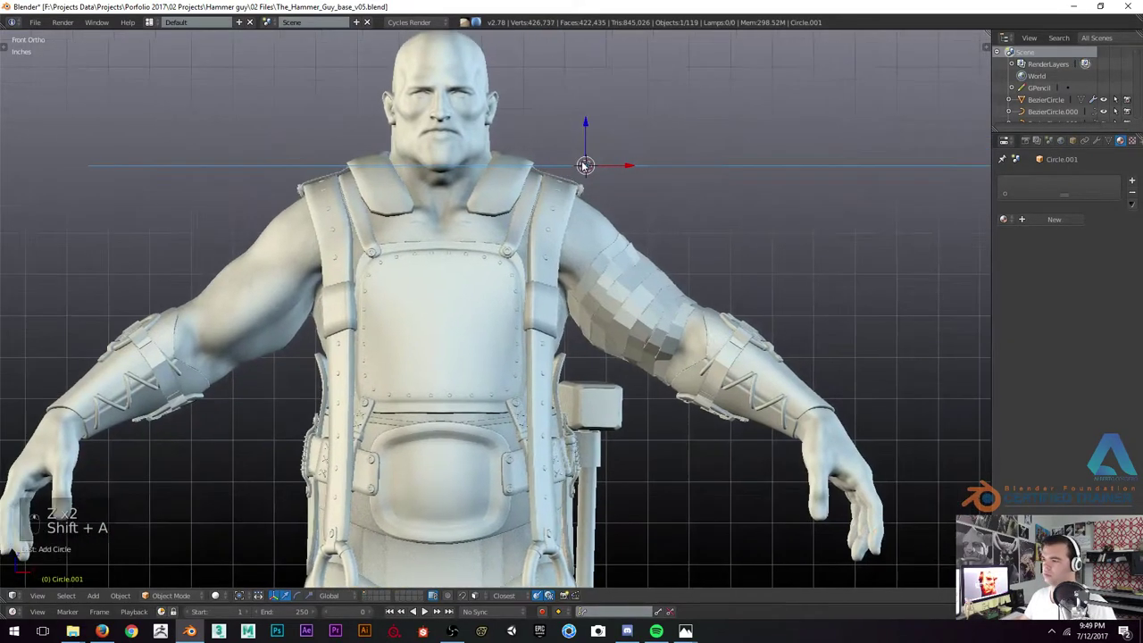
Rotate and scale the circle to follow the shoulder's curve, orbiting to check its angle
key("Tab")
key("s")
key("Tab")
key("r")
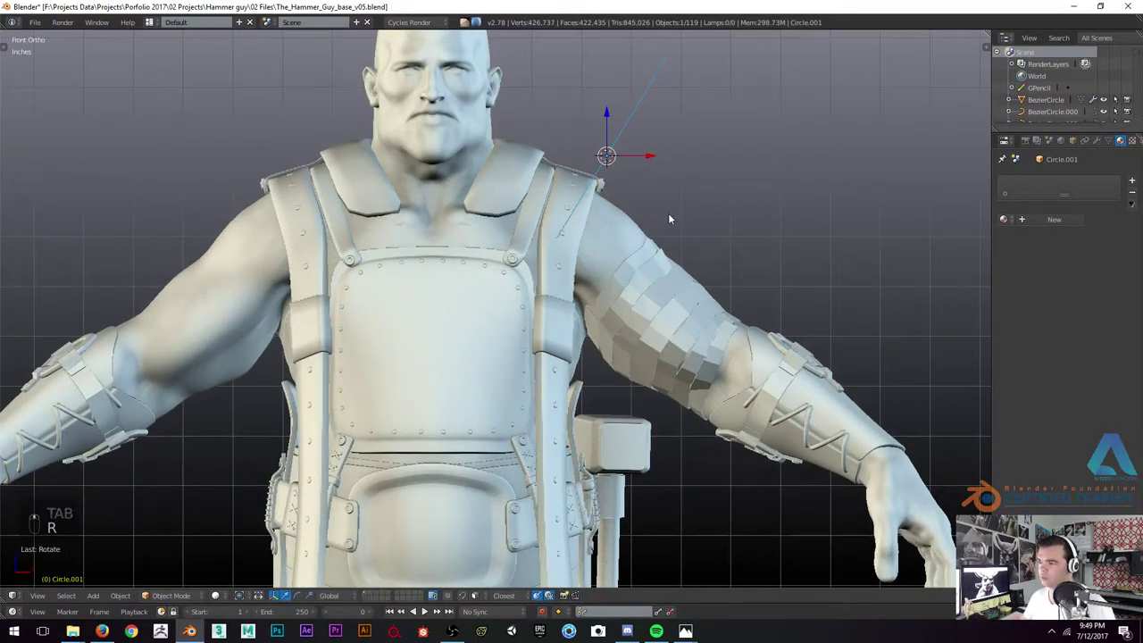
left_click_drag(668, 237, 601, 243)
left_click_drag(601, 242, 767, 219)
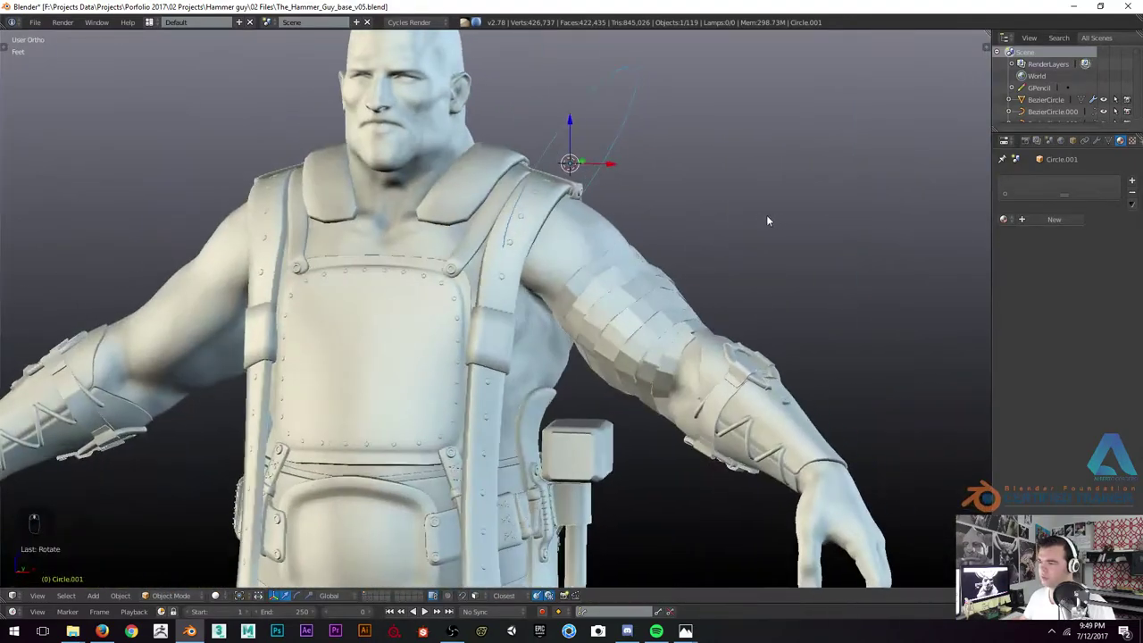
left_click_drag(570, 128, 564, 167)
key("KP_1")
In wireframe front view, edit the circle and delete its lower vertices to leave a shoulder arc
key("z")
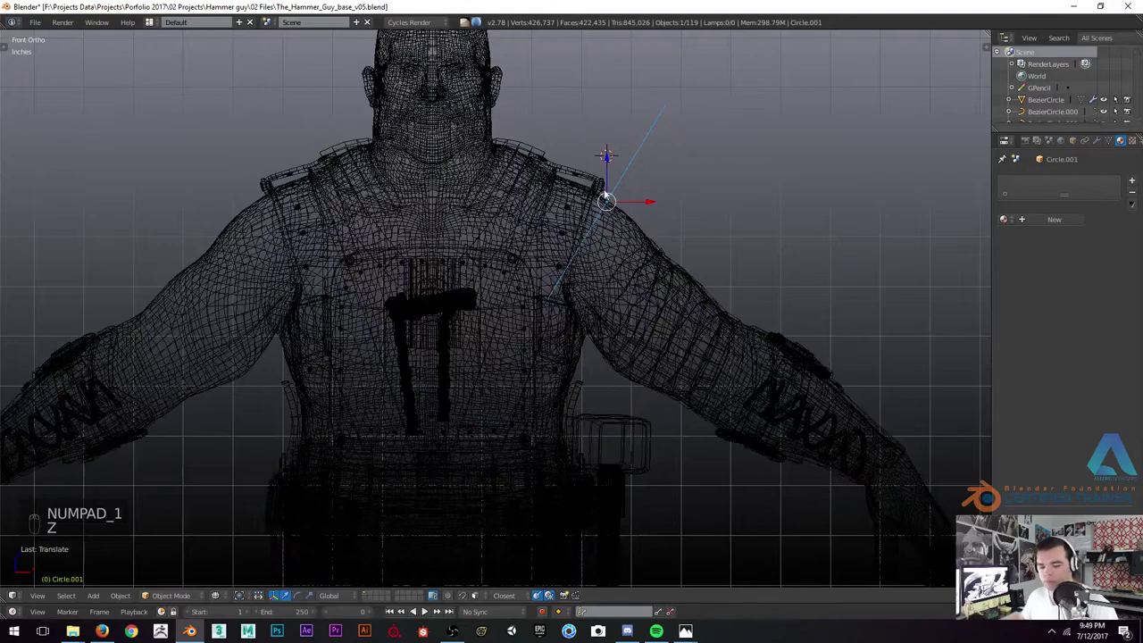
key("g")
key("Tab")
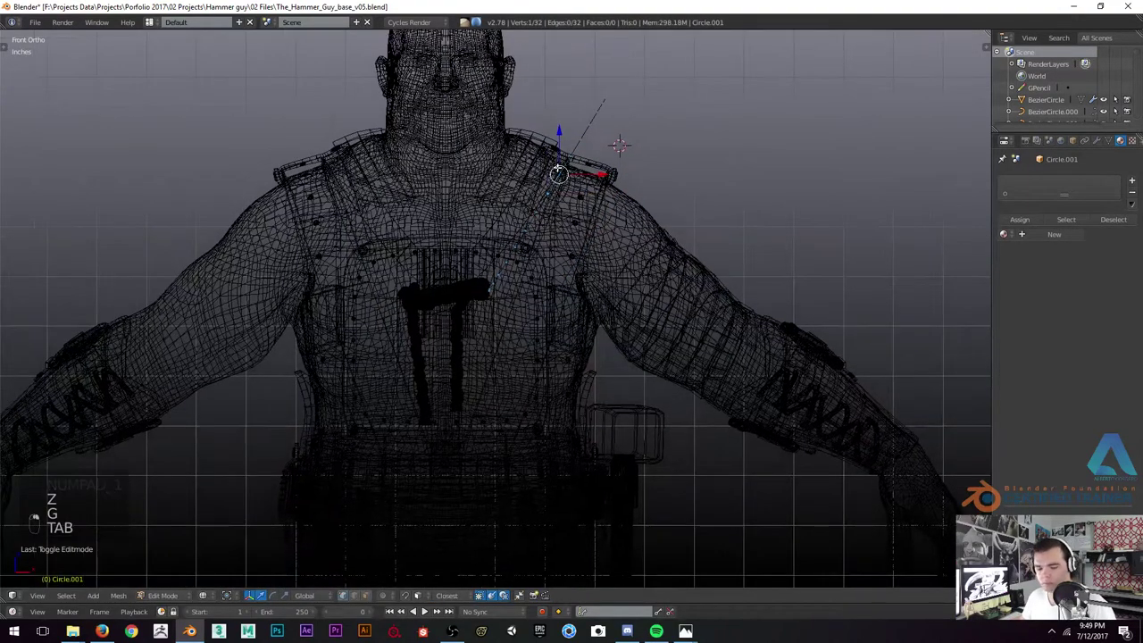
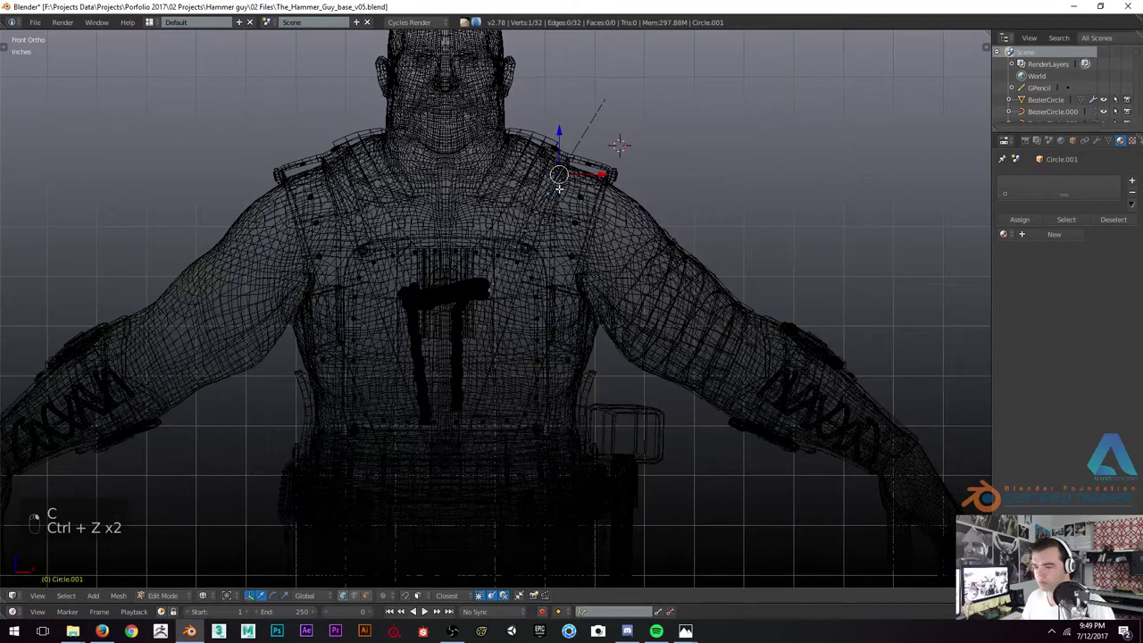
key("c")
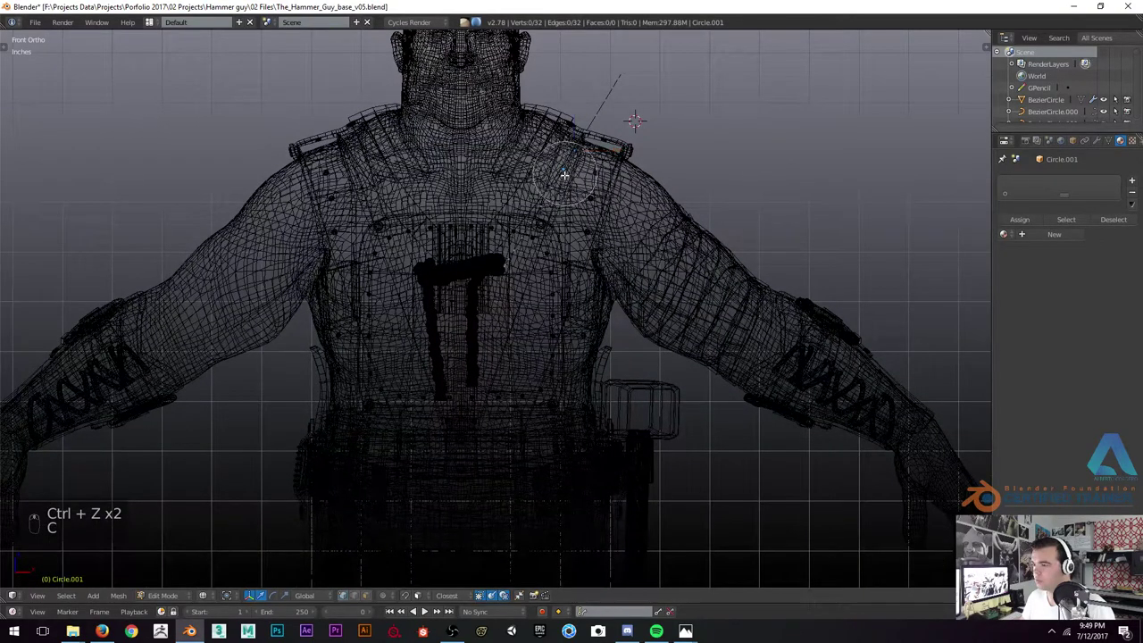
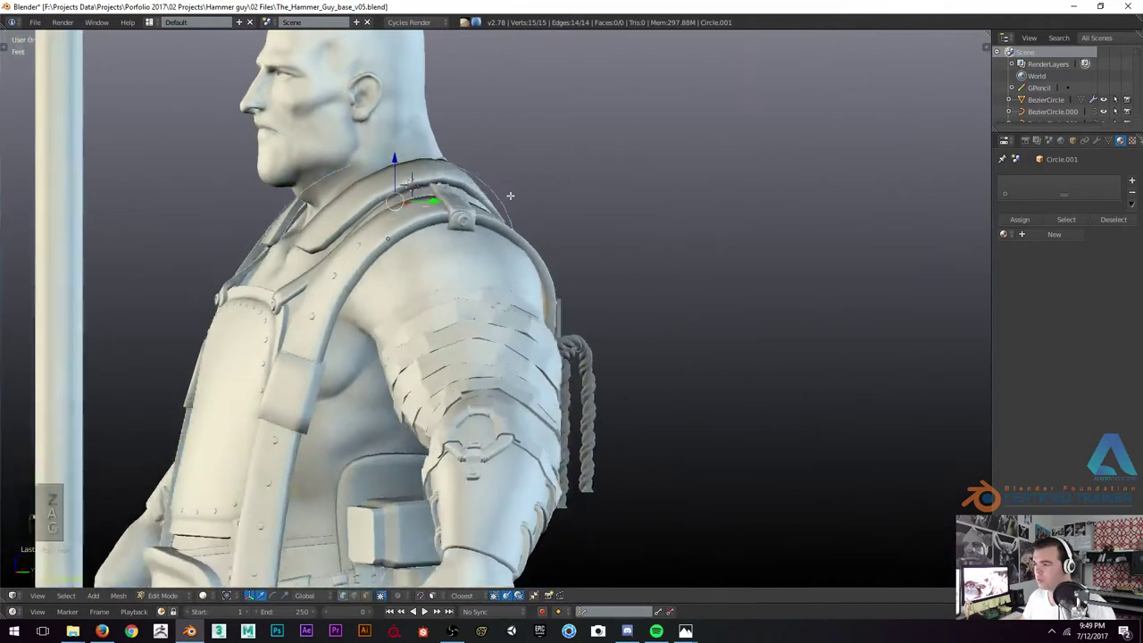
Check the arc's fit over the shoulder from an orbited angle and return to front view
key("Tab")
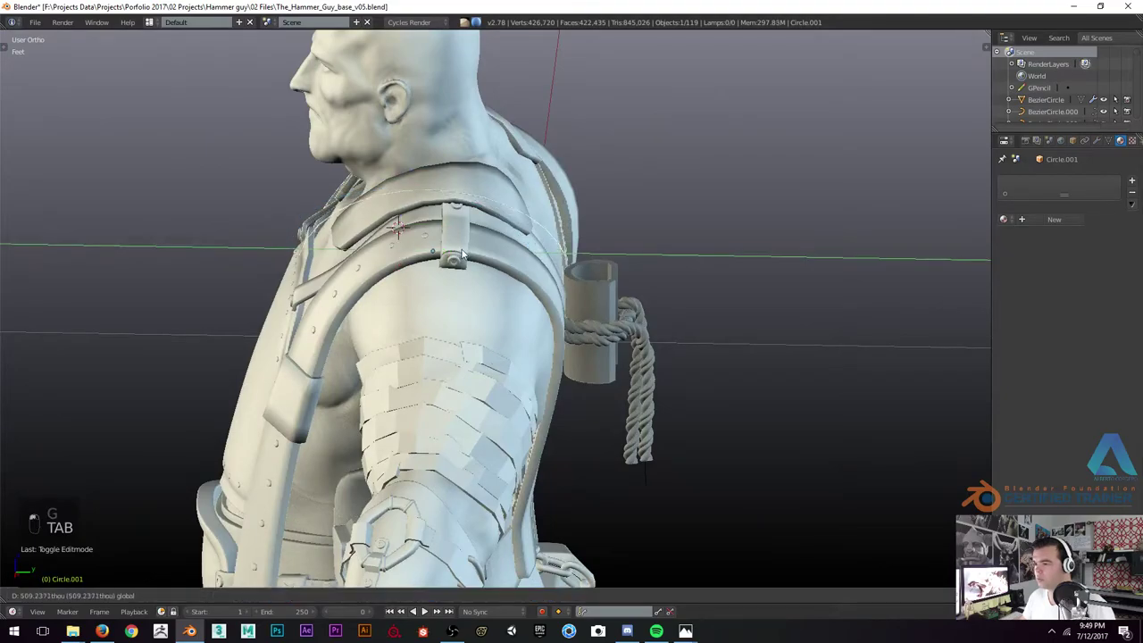
left_click_drag(470, 254, 459, 176)
key("g")
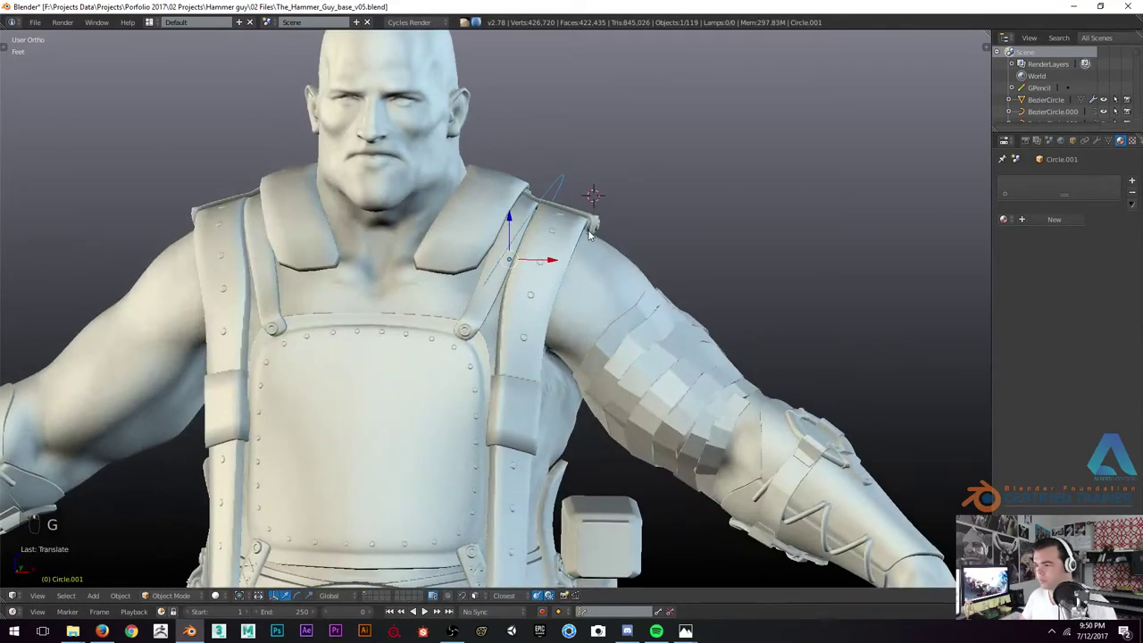
key("KP_1")
Select the whole arc and extrude it repeatedly down the shoulder into a banded strip
key("Tab")
key("Tab")
key("r")
key("g")
key("Tab")
key("e")
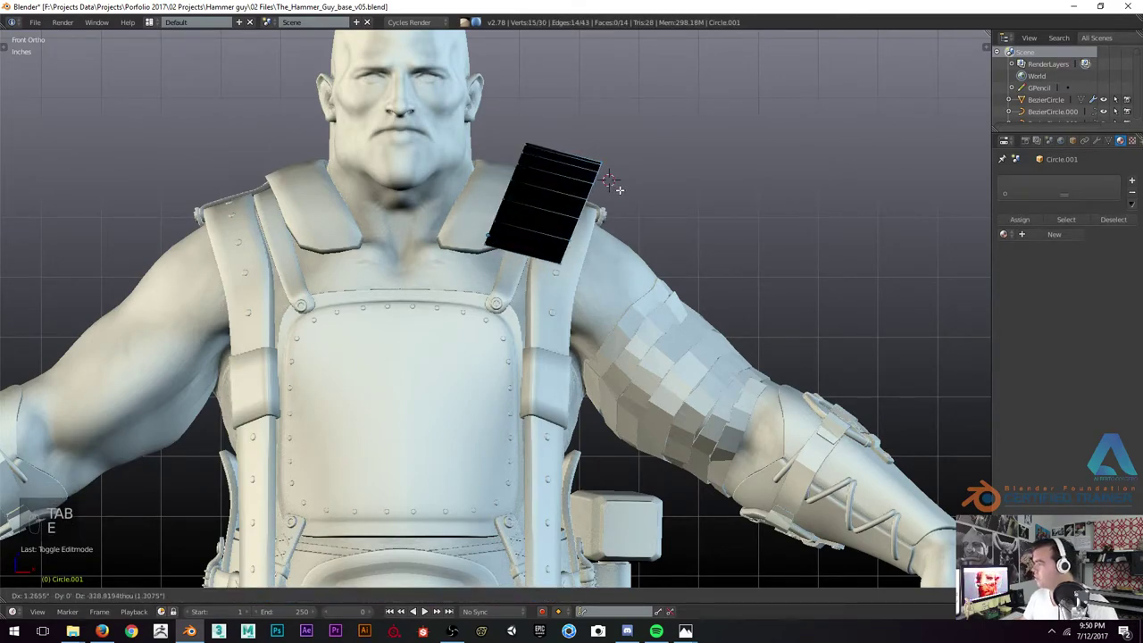
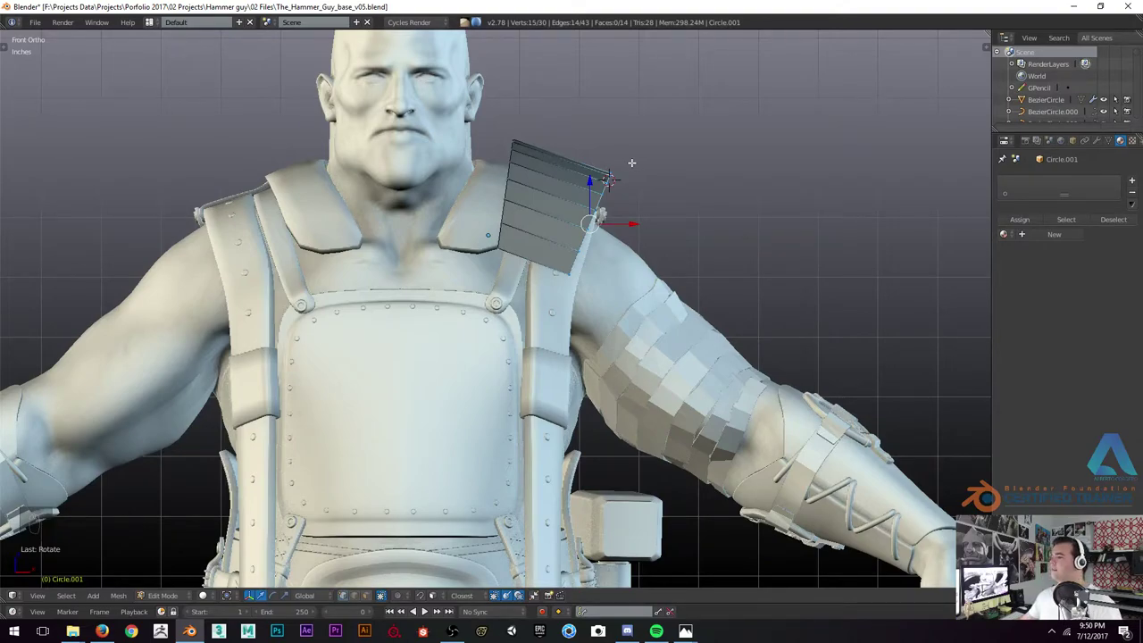
Extrude another row down the arm and shift the rows in wireframe so the strip starts to curve
key("e")
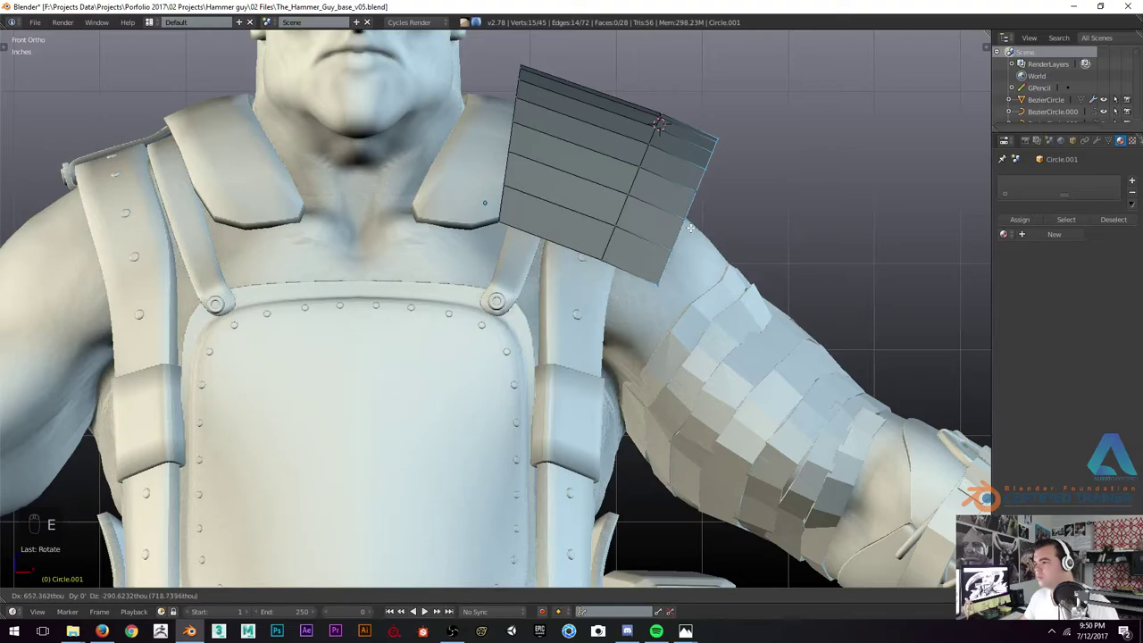
key("ctrl+z")
key("z")
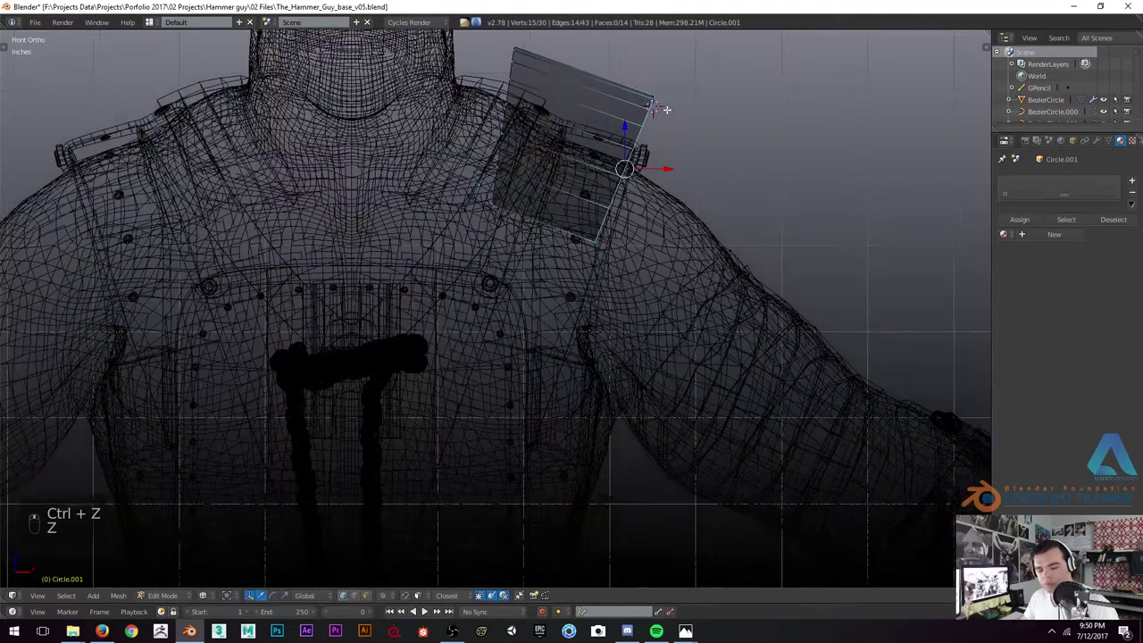
key("b")
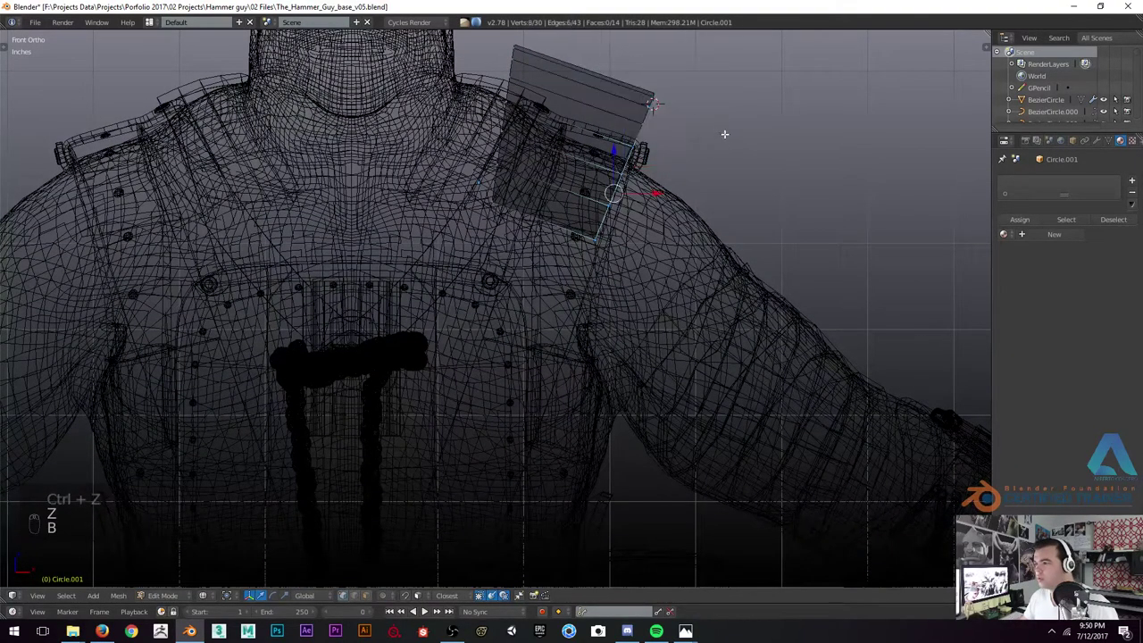
key("e")
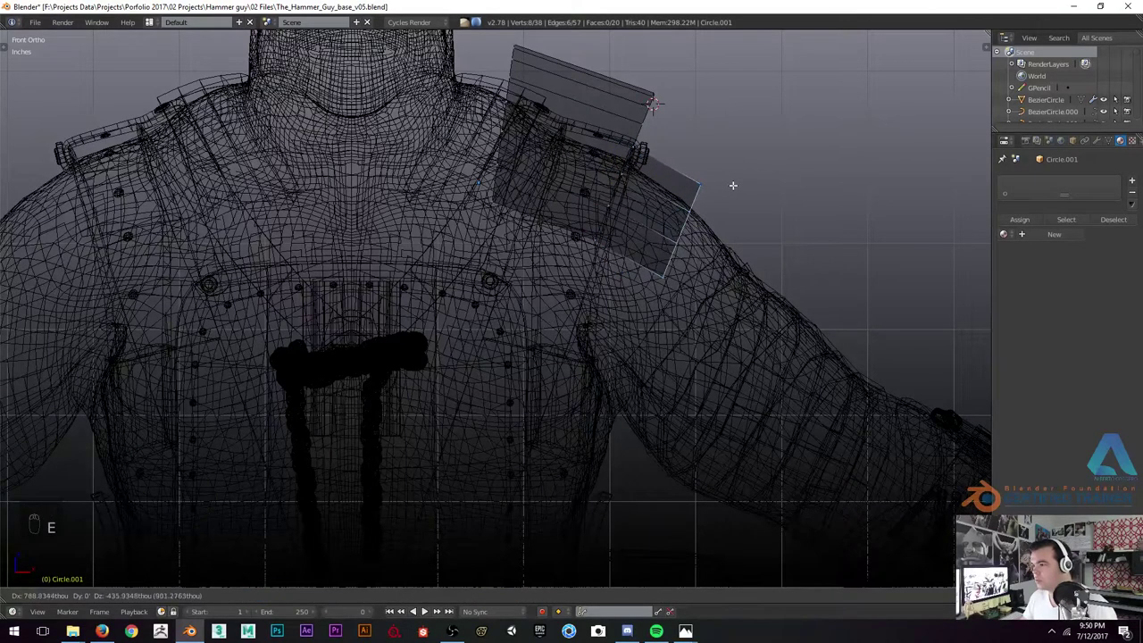
key("z")
key("g")
key("z")
key("c")
key("g")
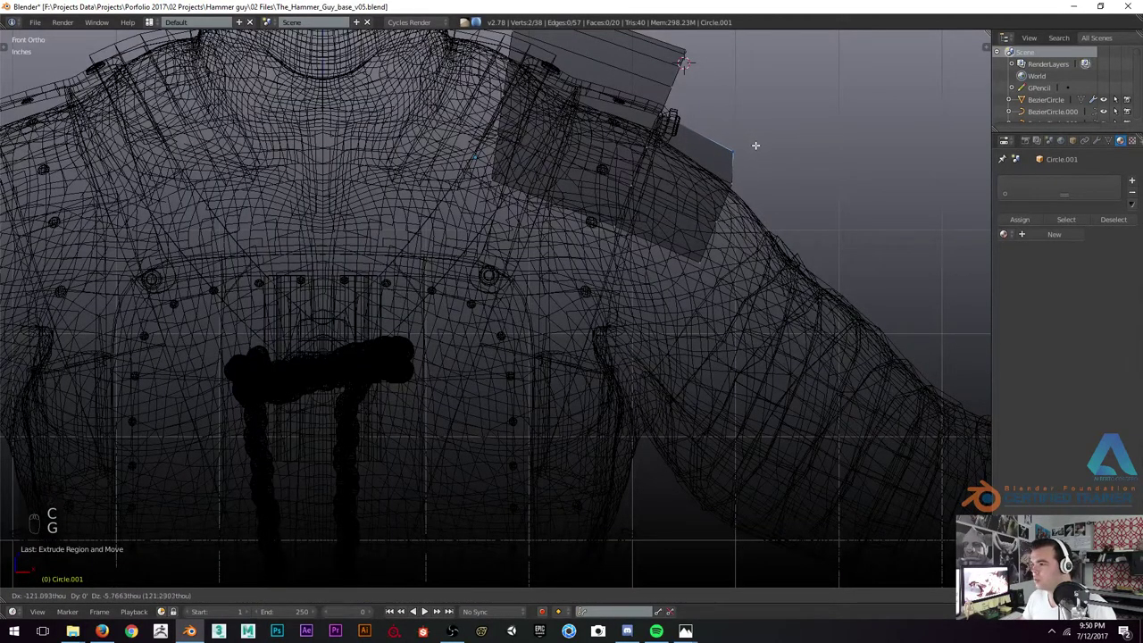
key("z")
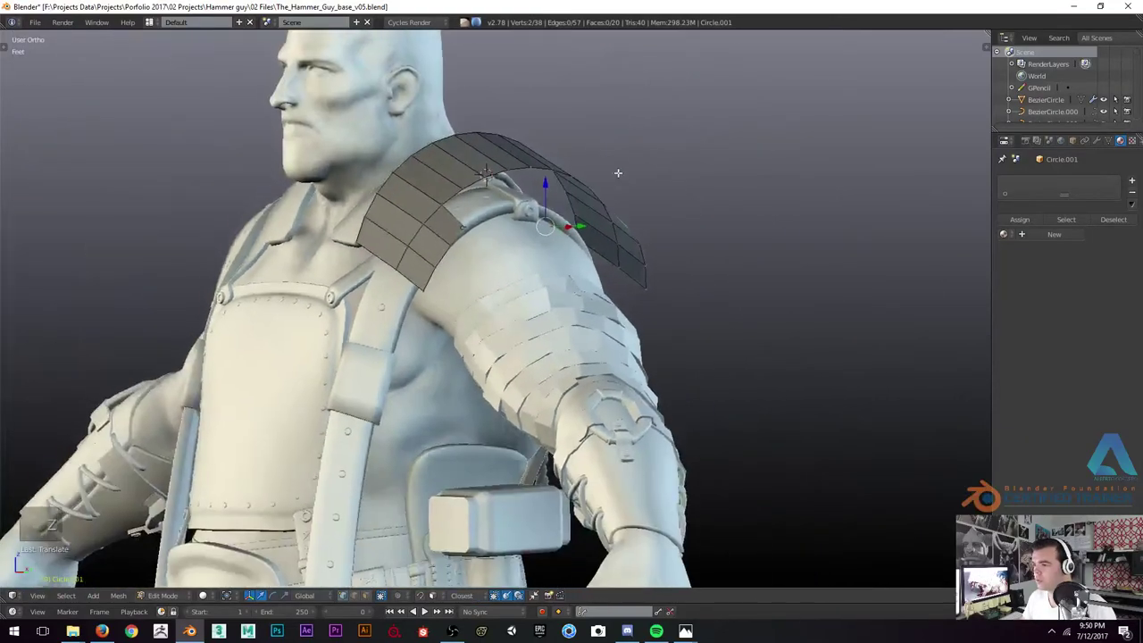
Scale the whole pad and inspect its curve from front and side views in wireframe
key("a")
key("a")
key("s")
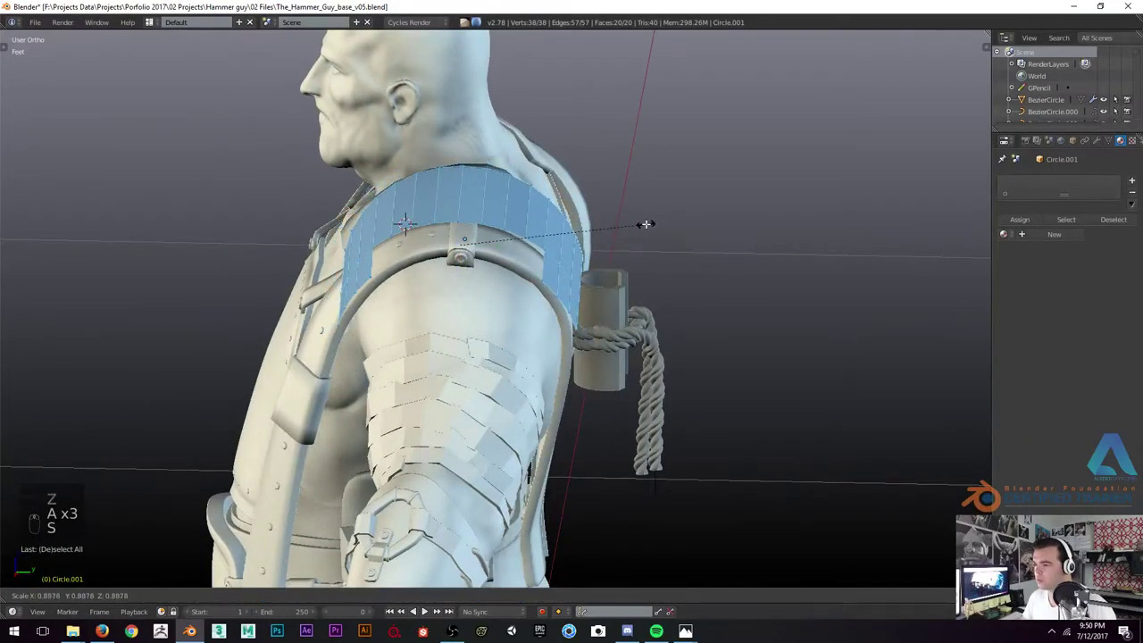
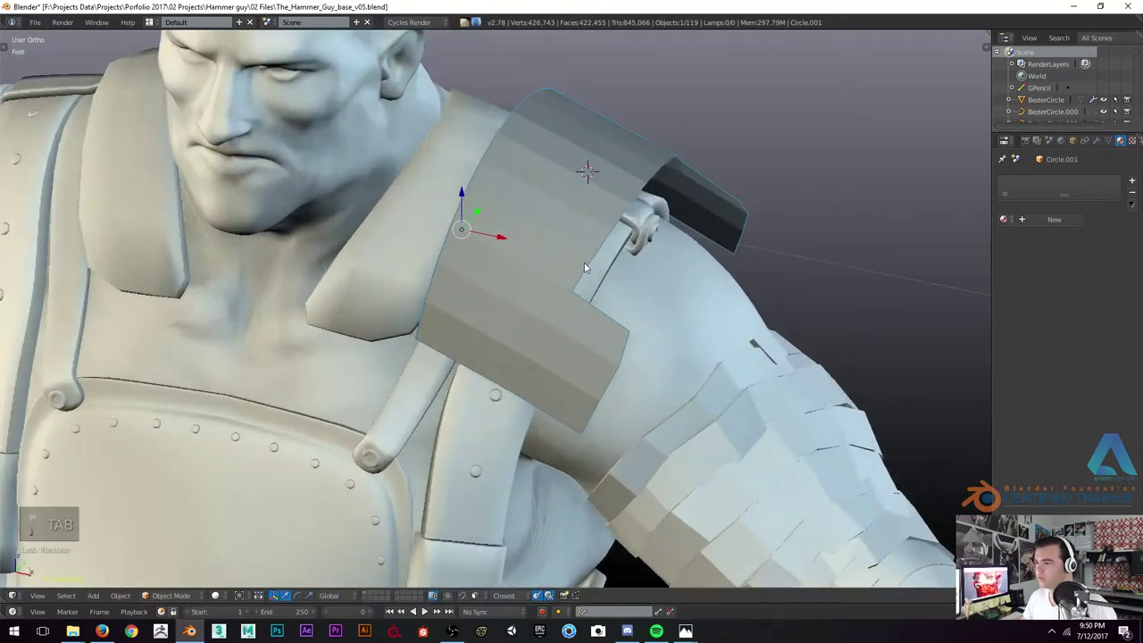
key("Tab")
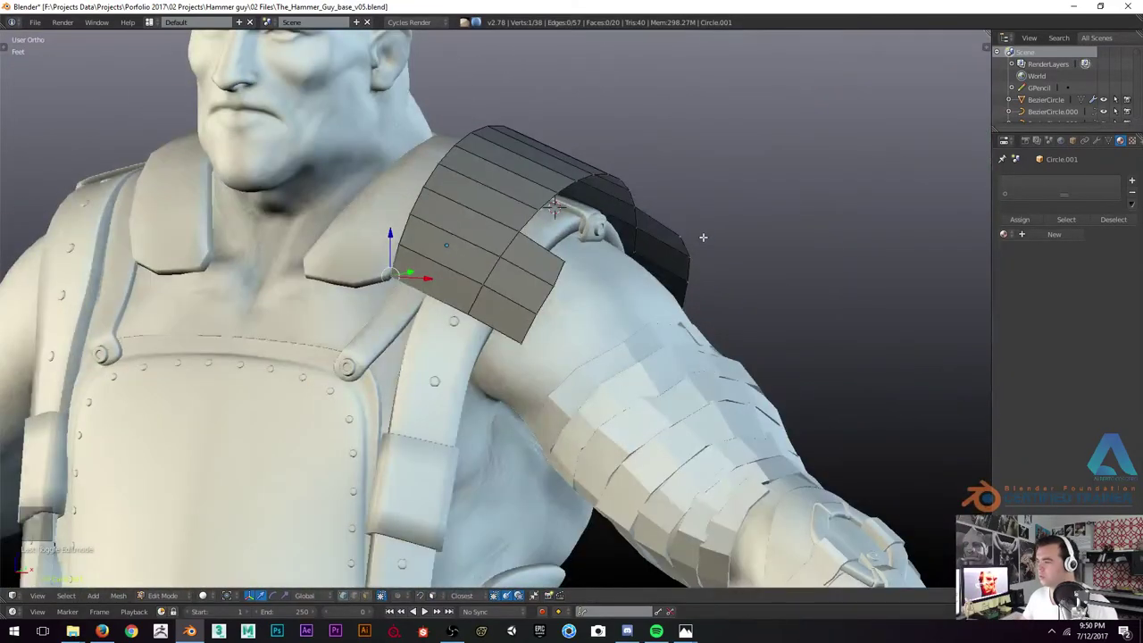
key("KP_1")
key("KP_3")
key("KP_1")
key("z")
key("z")
key("z")
Move and scale selected vertex rows to bend the panels into an arc over the strap, then bring up modifiers
key("b")
key("g")
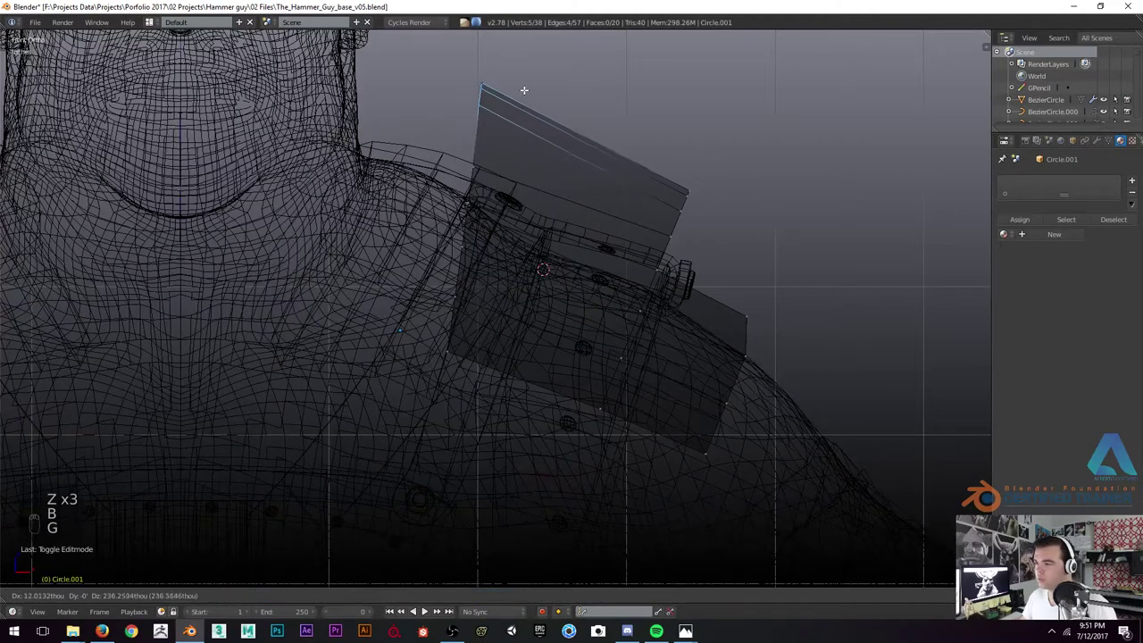
key("z")
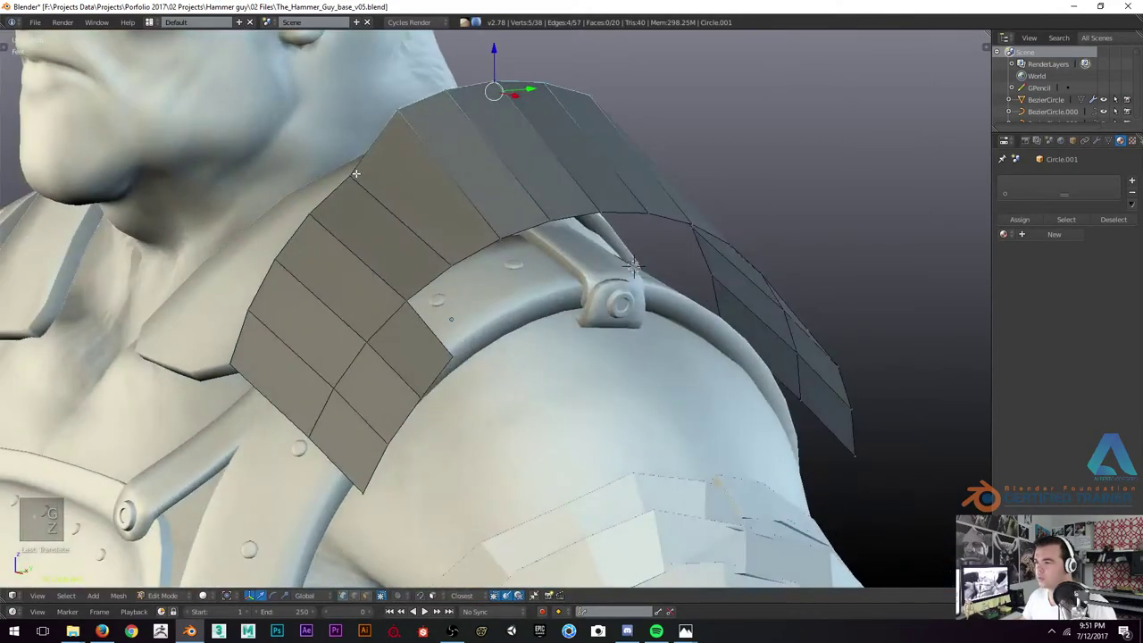
key("s")
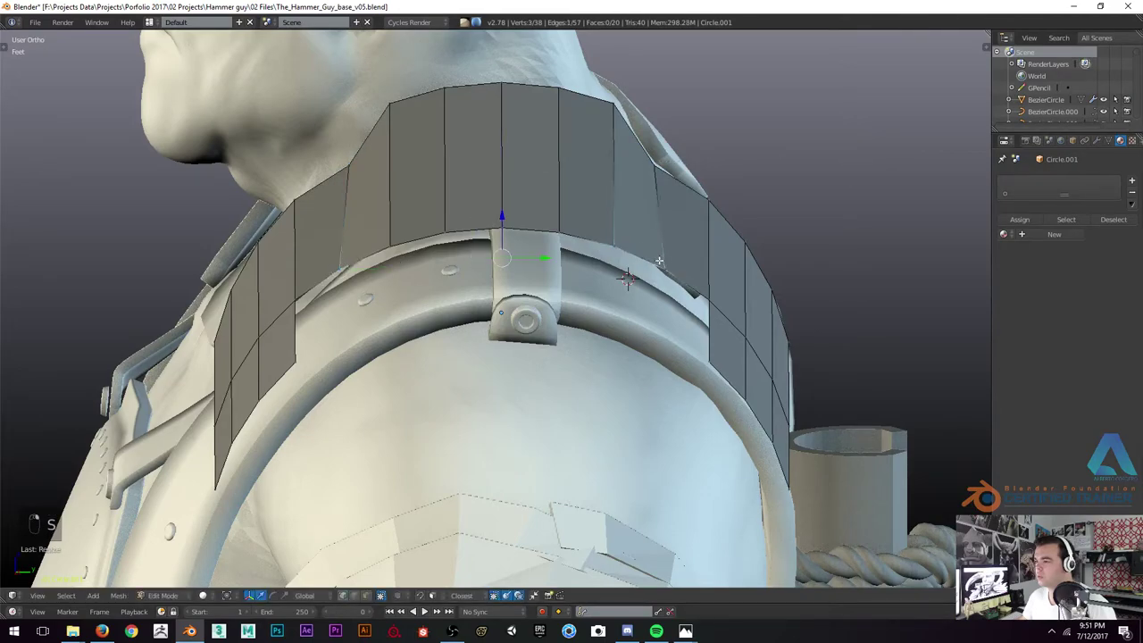
key("s")
key("Tab")
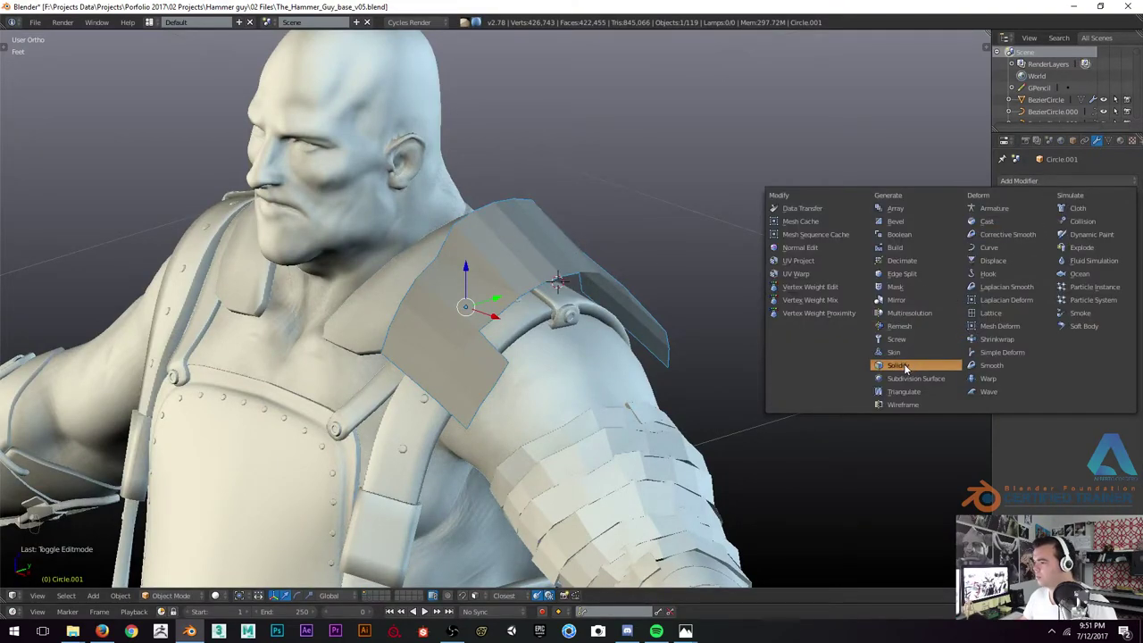
Thicken the shoulder pad with a Solidify modifier (offset -1, Fill Rim) and check it in front and side views
left_click_drag(479, 267, 1032, 268)
left_click_drag(1032, 269, 530, 271)
left_click_drag(502, 285, 471, 289)
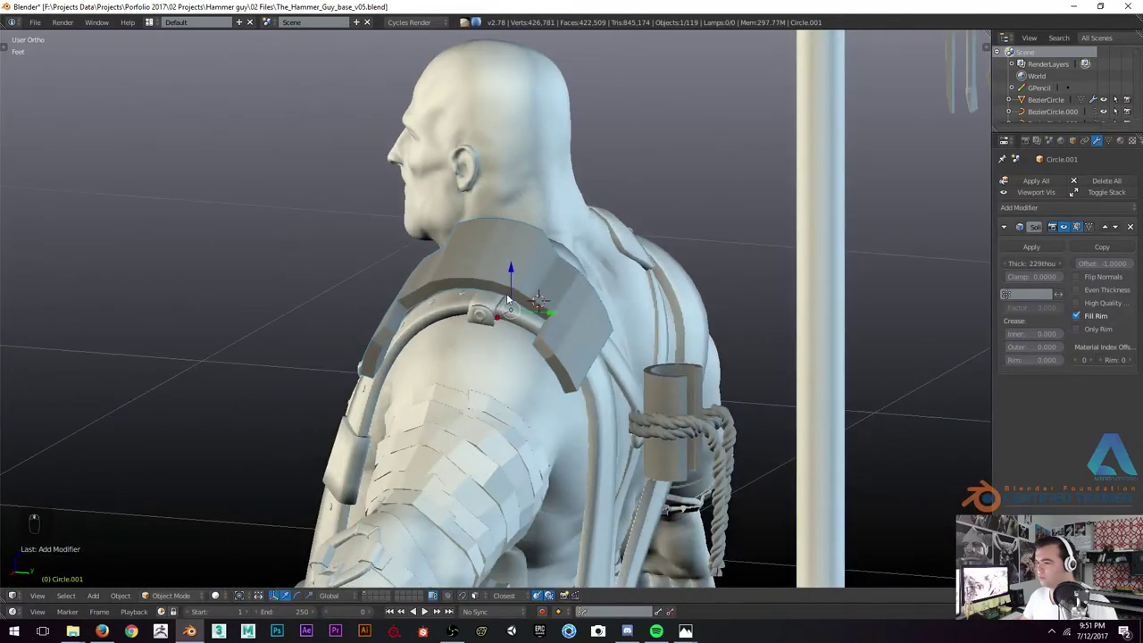
key("KP_1")
key("z")
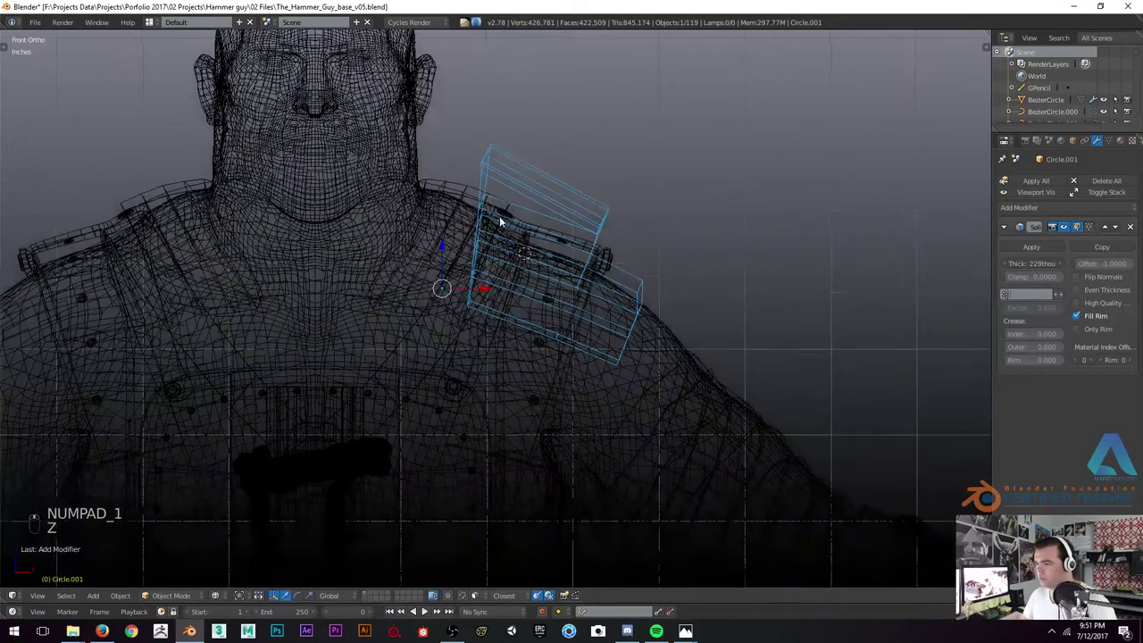
key("z")
key("g")
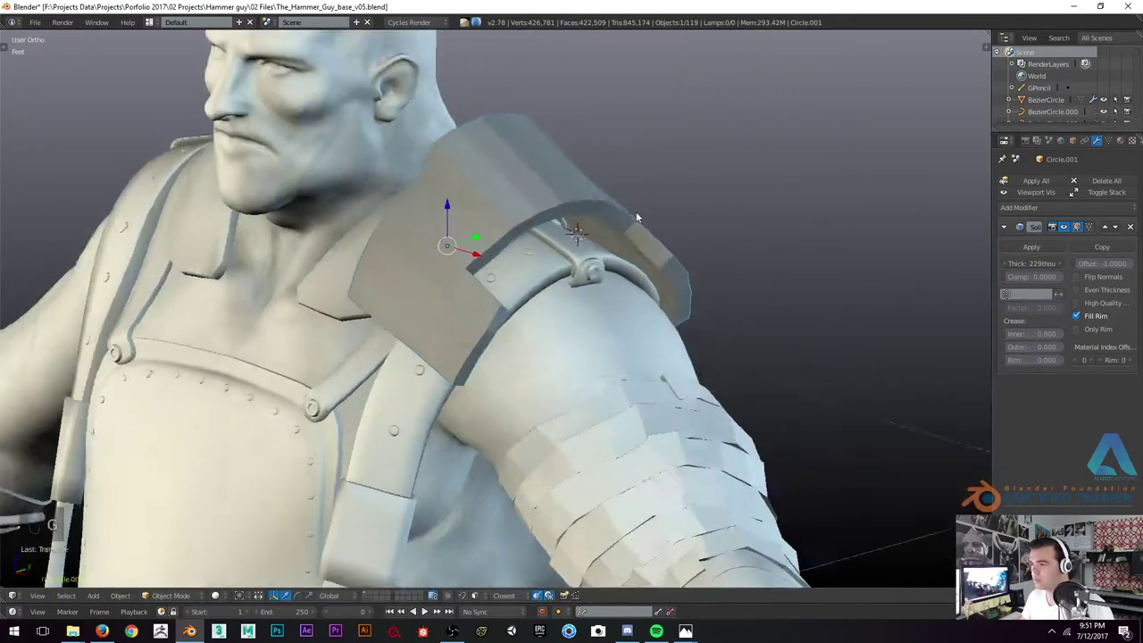
key("KP_1")
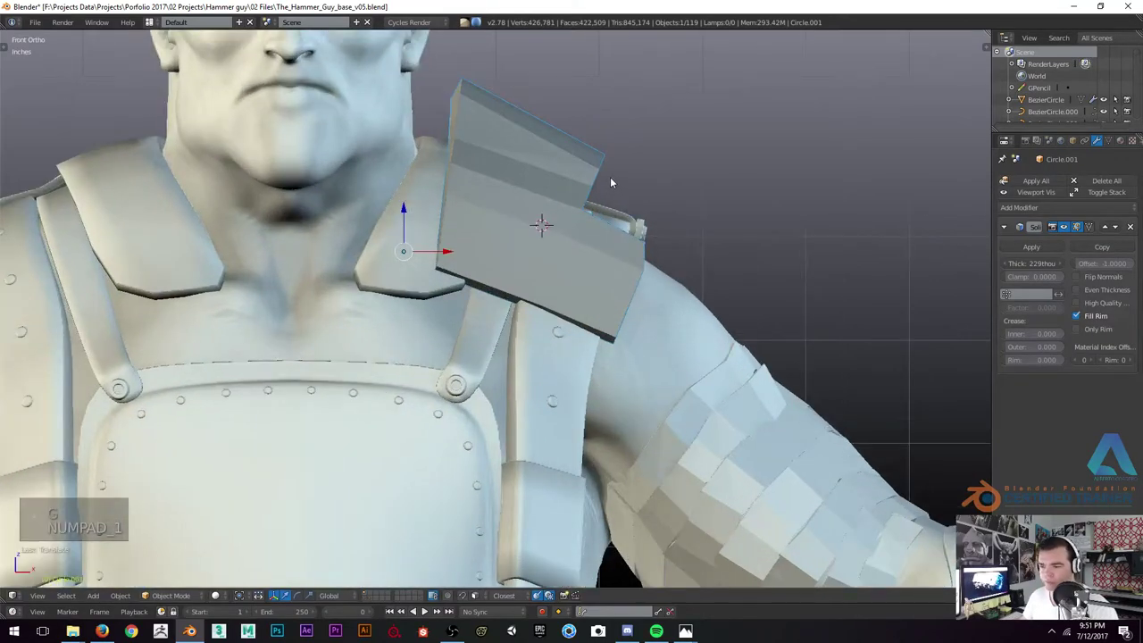
key("g")
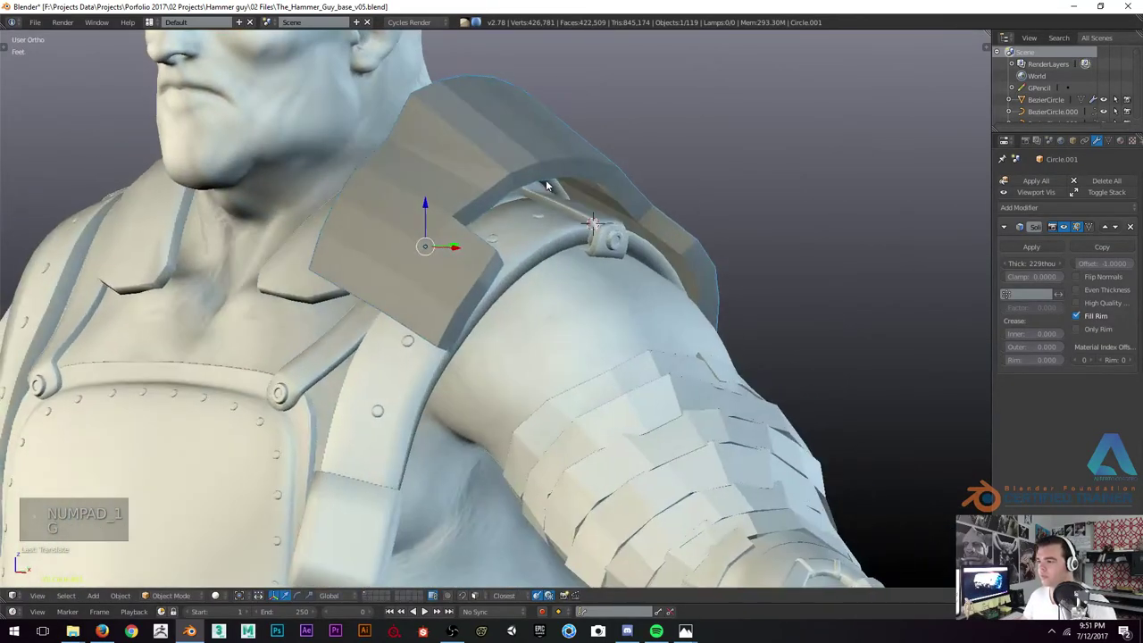
key("KP_3")
Scale and rotate the pad's vertices in Edit Mode so the plate hugs the shoulder strap
key("Tab")
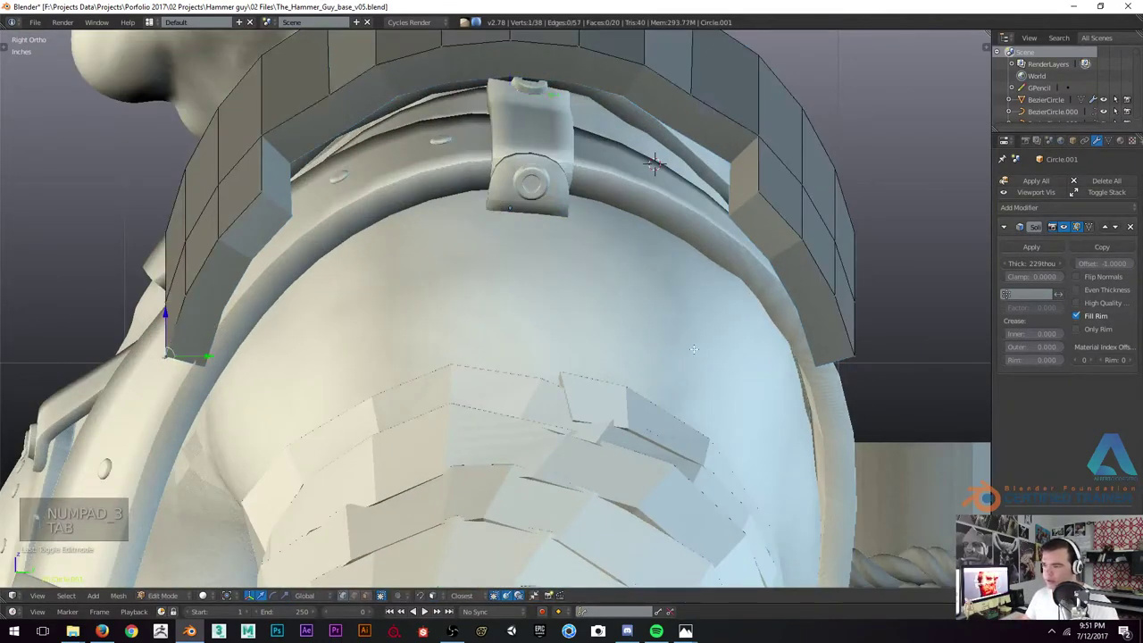
key("s")
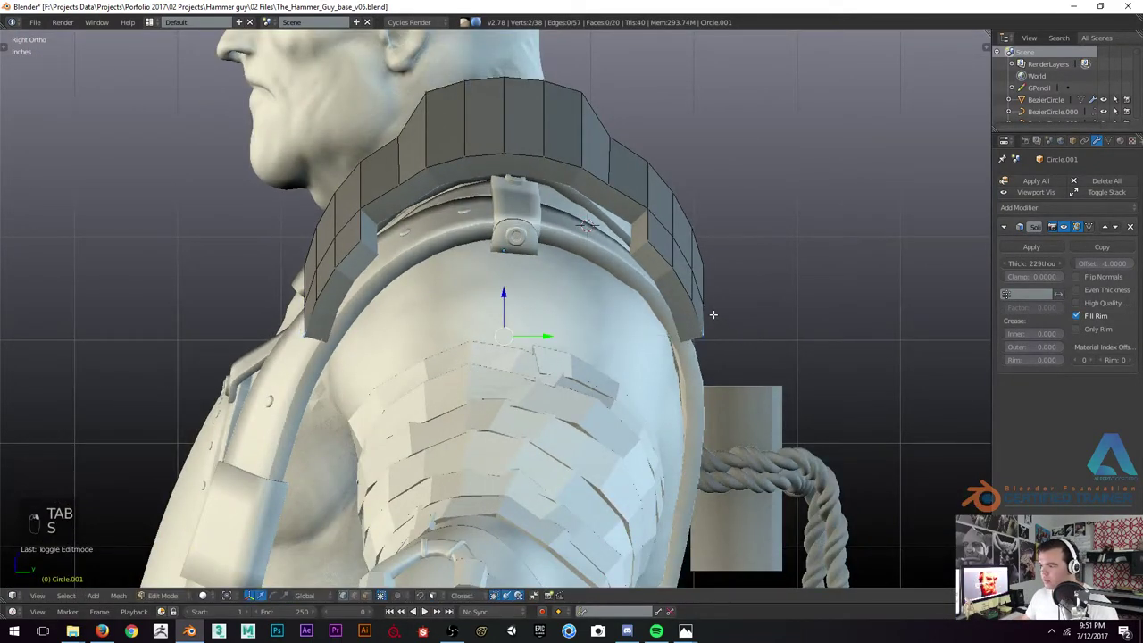
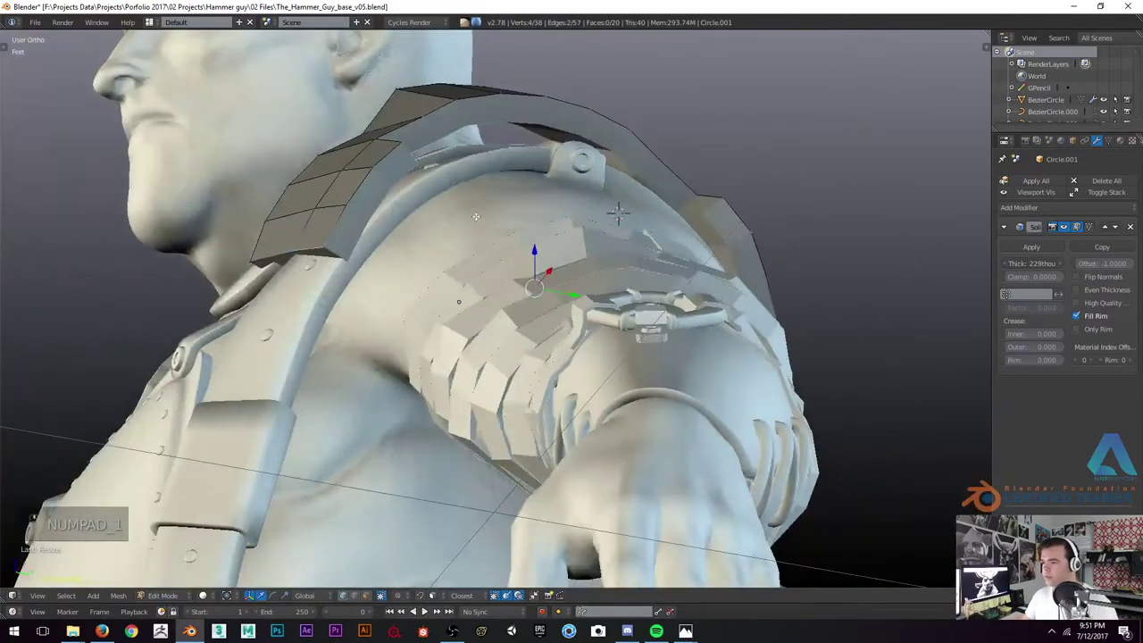
key("Tab")
key("KP_3")
key("Tab")
key("a")
key("a")
key("s")
key("Tab")
key("r")
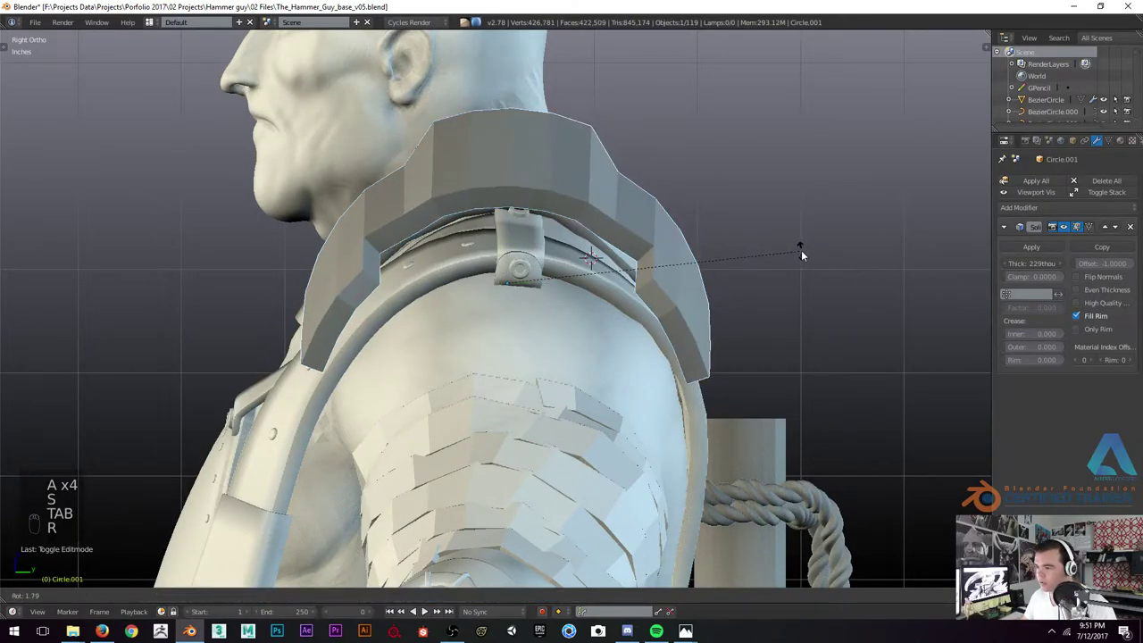
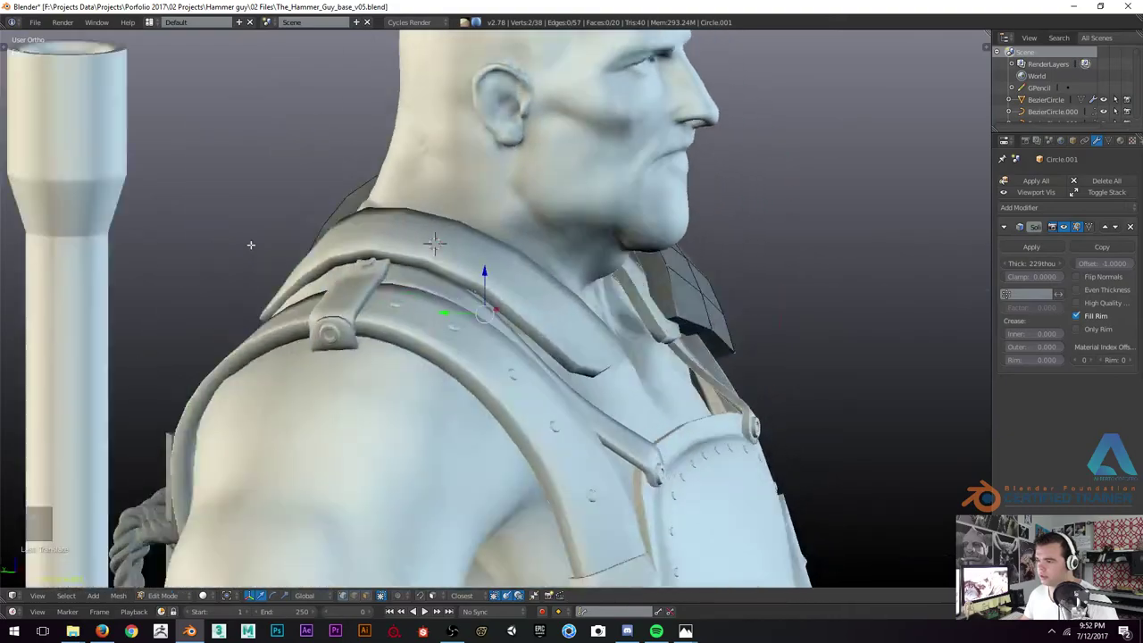
Rotate and grab the pad's top-edge vertices to seat it snugly over the strap
key("Tab")
key("r")
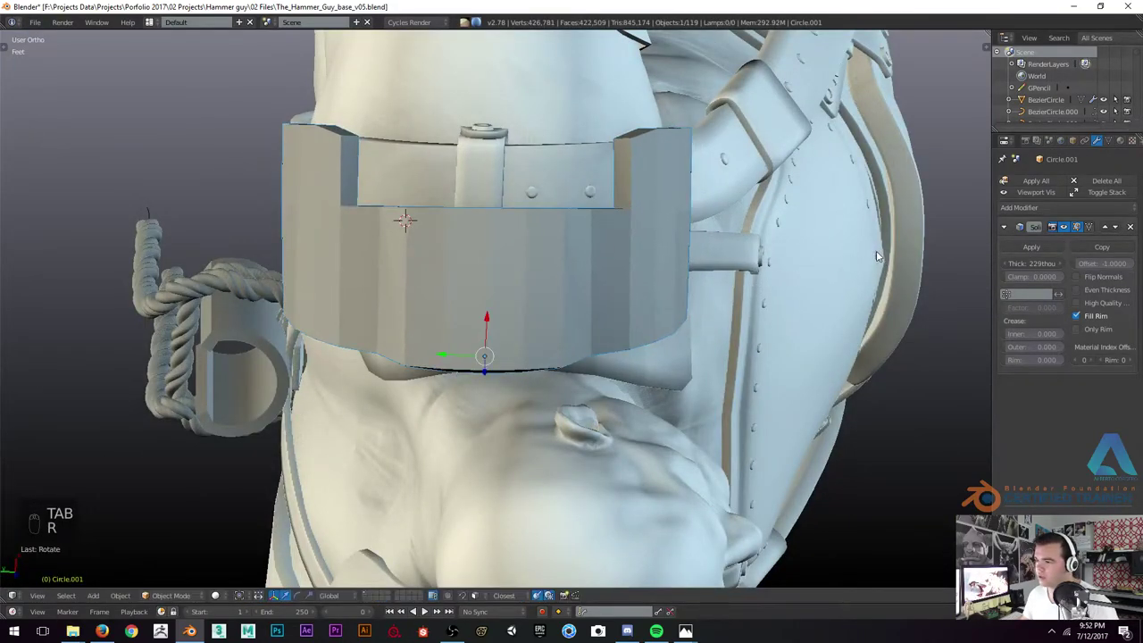
key("g")
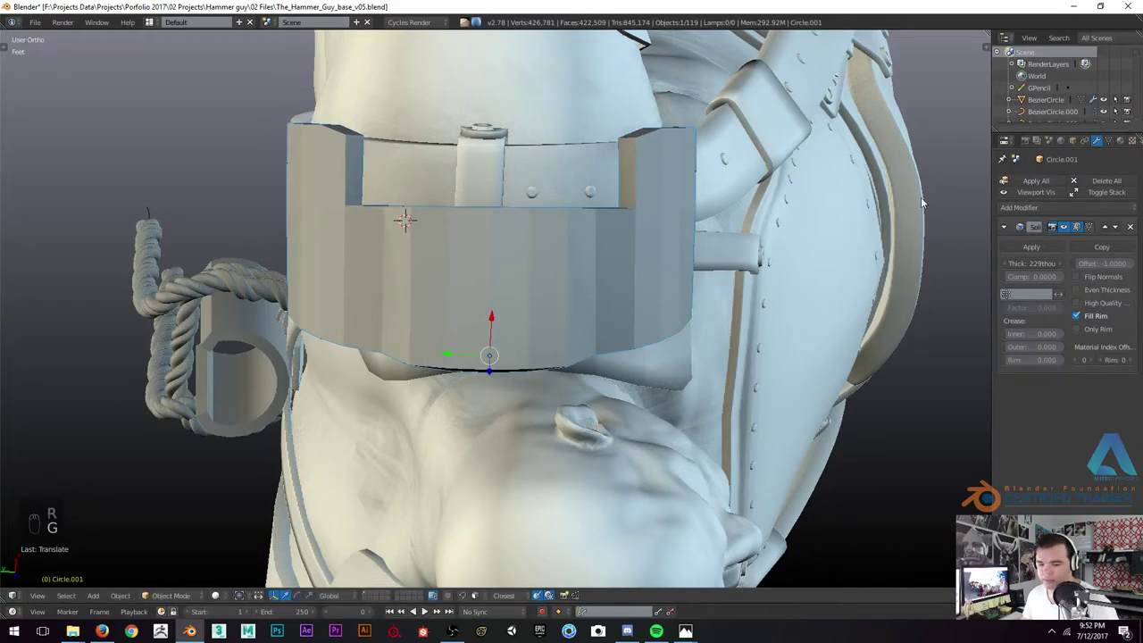
key("r")
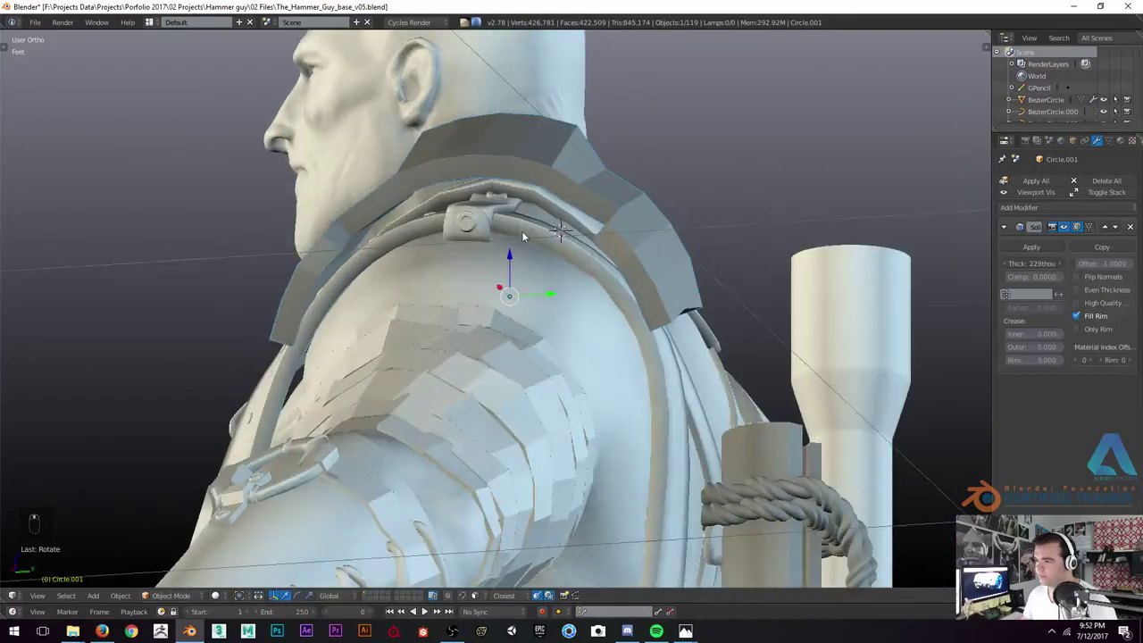
key("r")
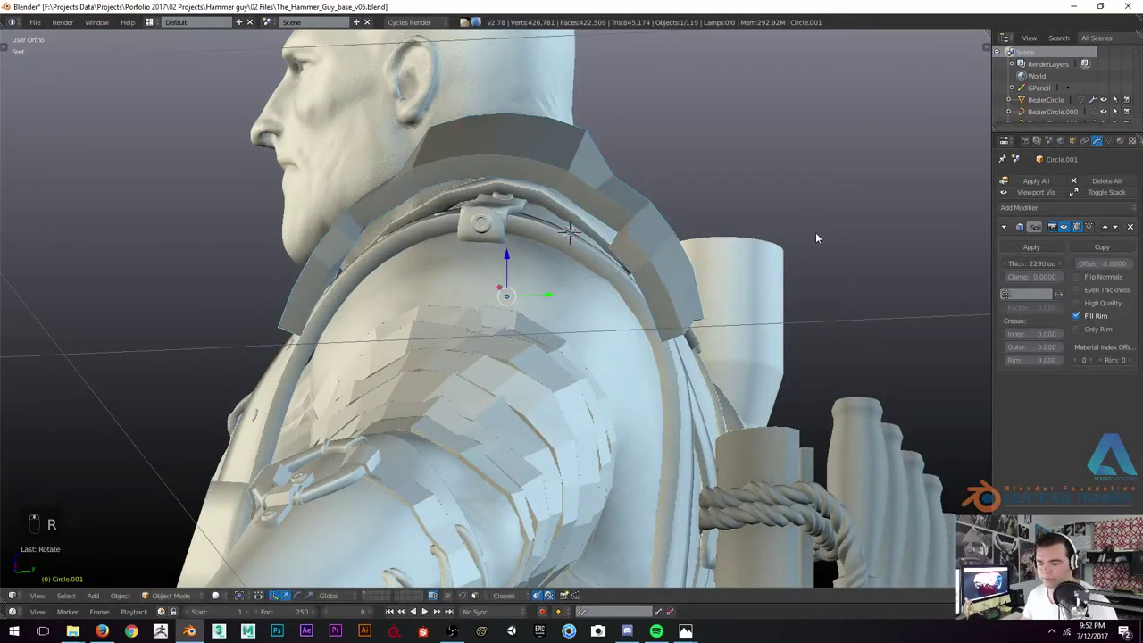
key("g")
left_click_drag(582, 270, 686, 321)
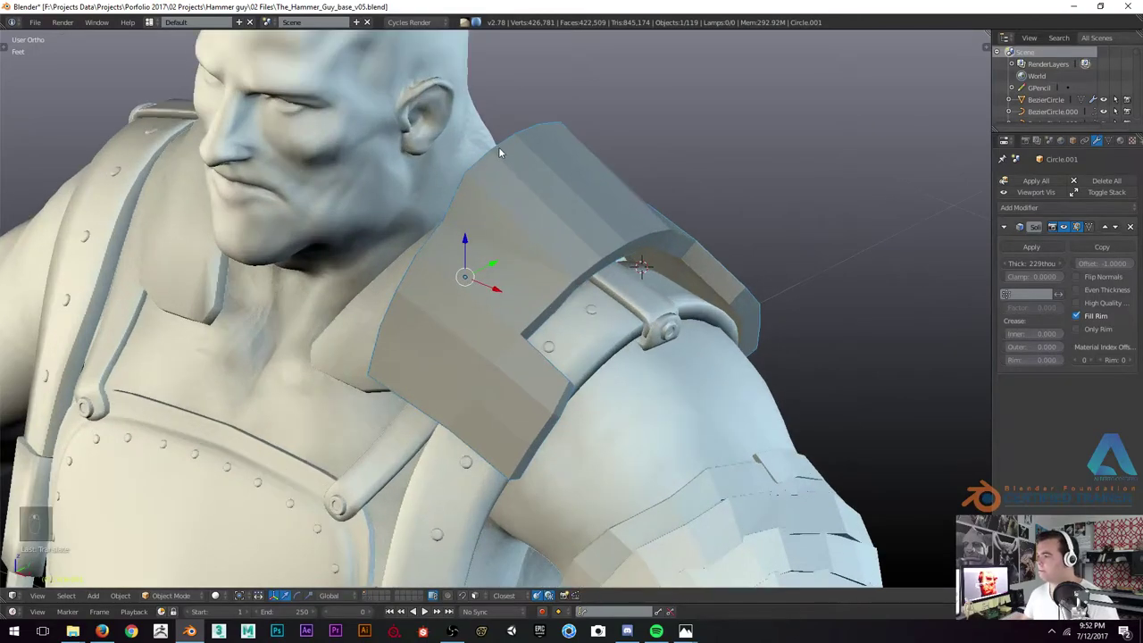
key("Tab")
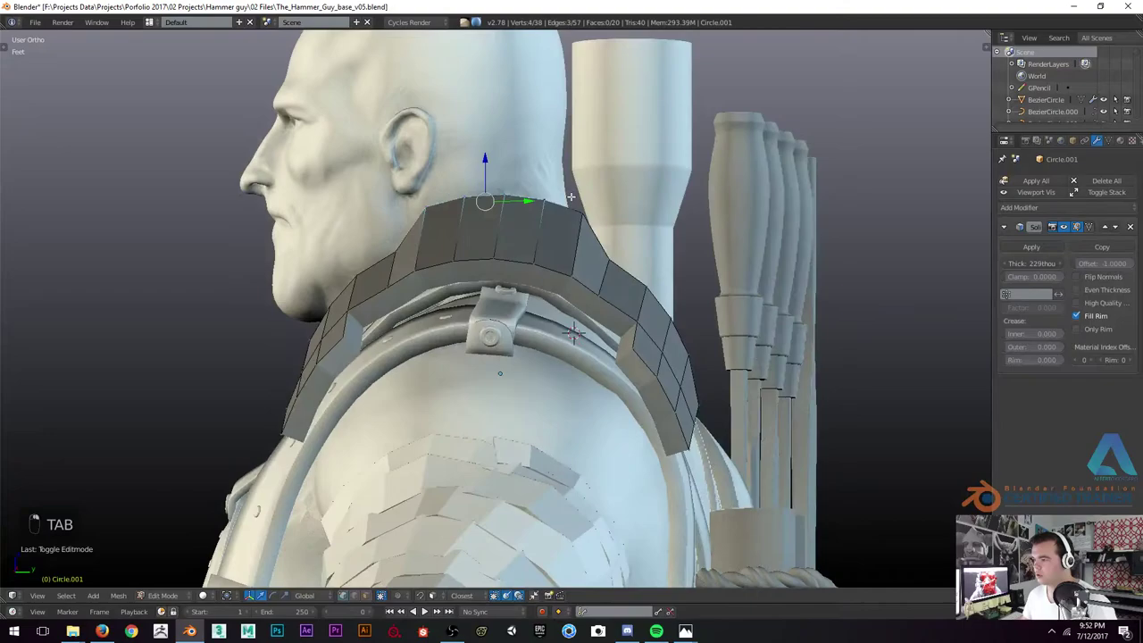
key("s")
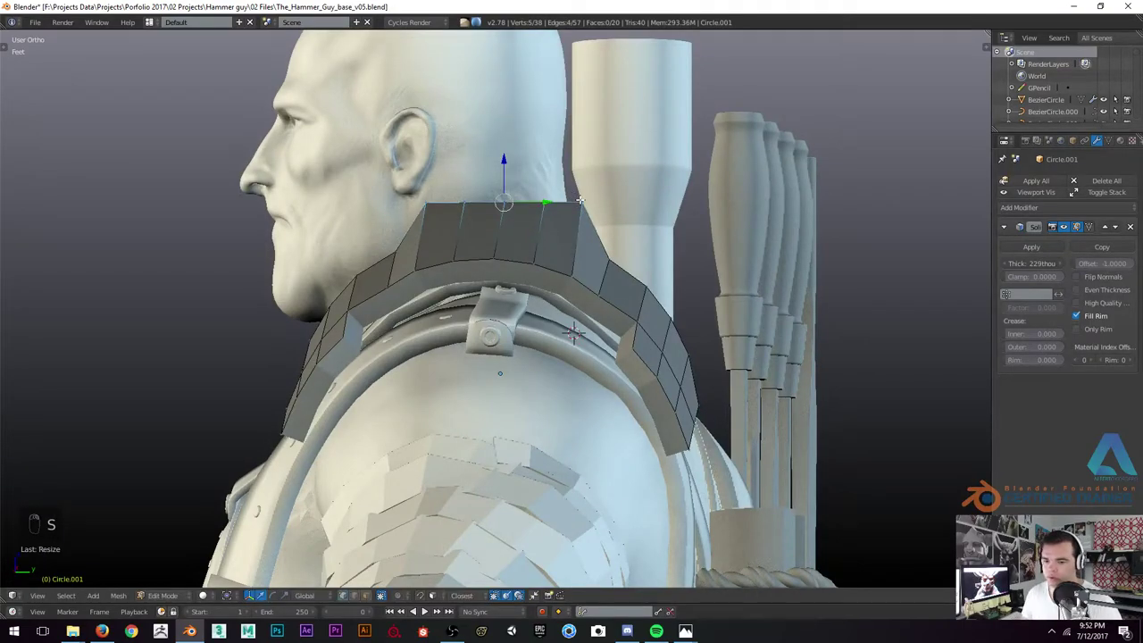
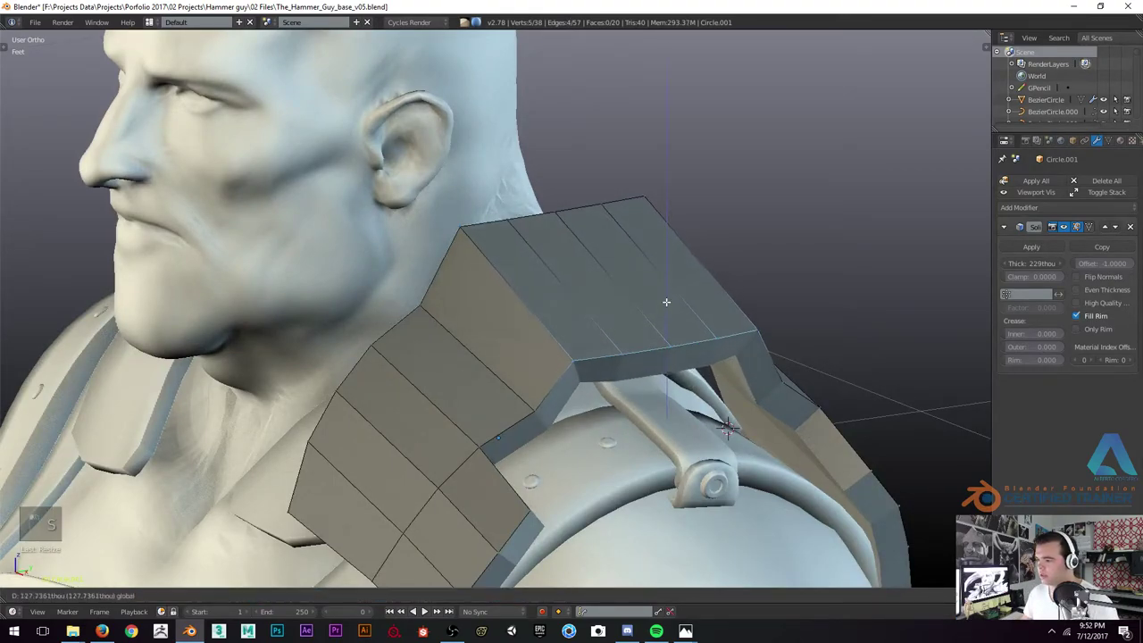
Undo and redo the last vertex tweaks to settle the pad's shape before reshaping
key("Tab")
left_click(626, 266)
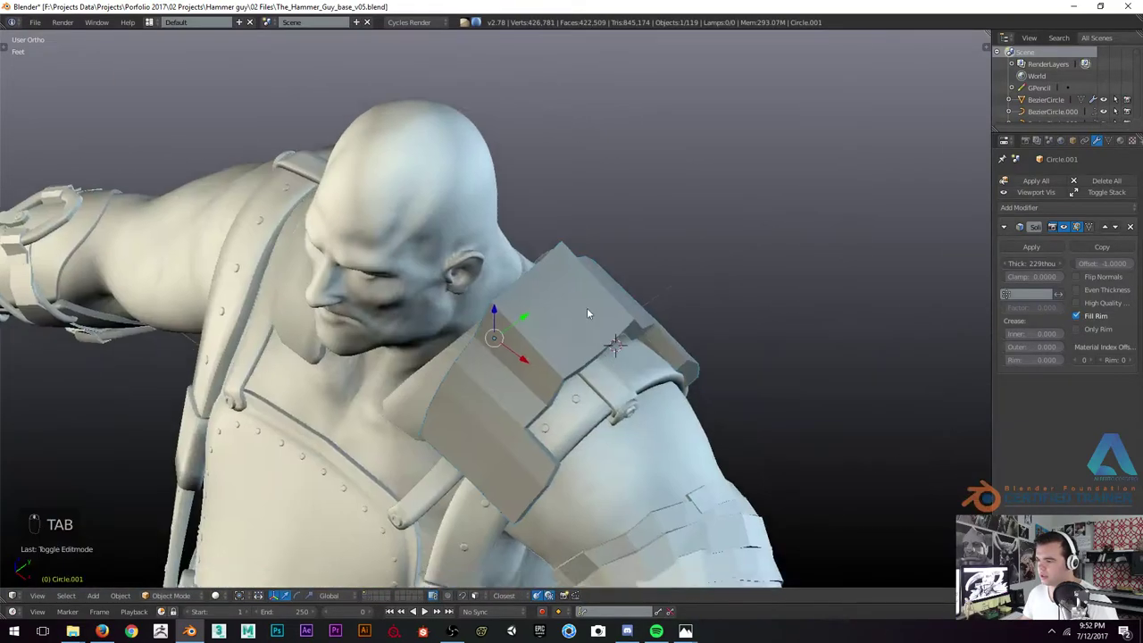
key("ctrl+z")
key("ctrl+z")
key("ctrl+shift+z")
key("ctrl+shift+z")
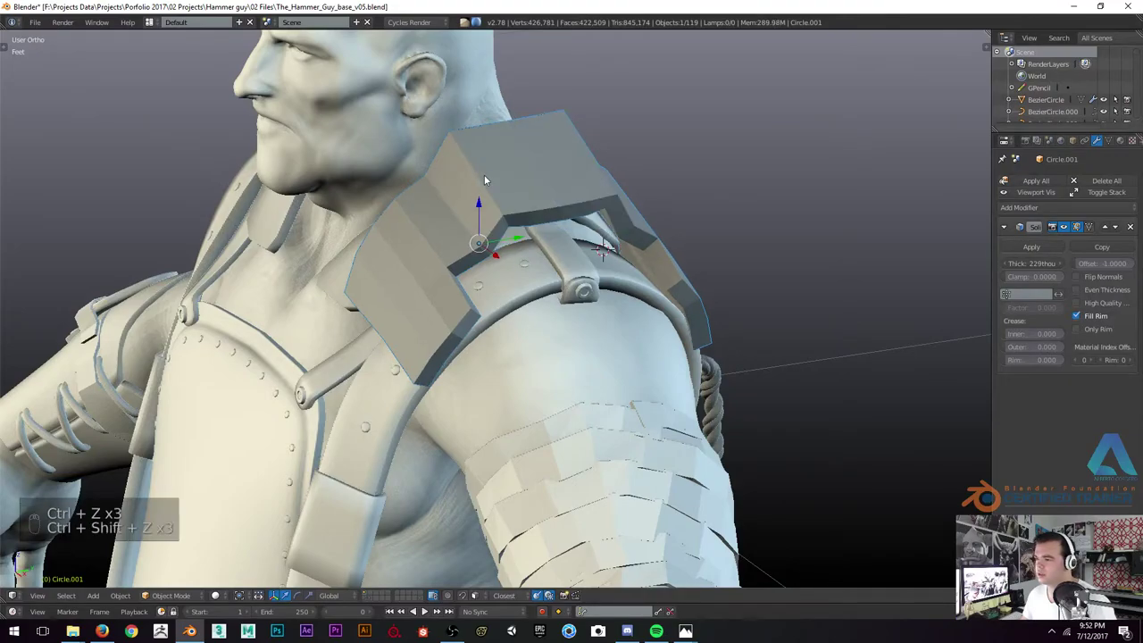
key("ctrl+z")
key("Tab")
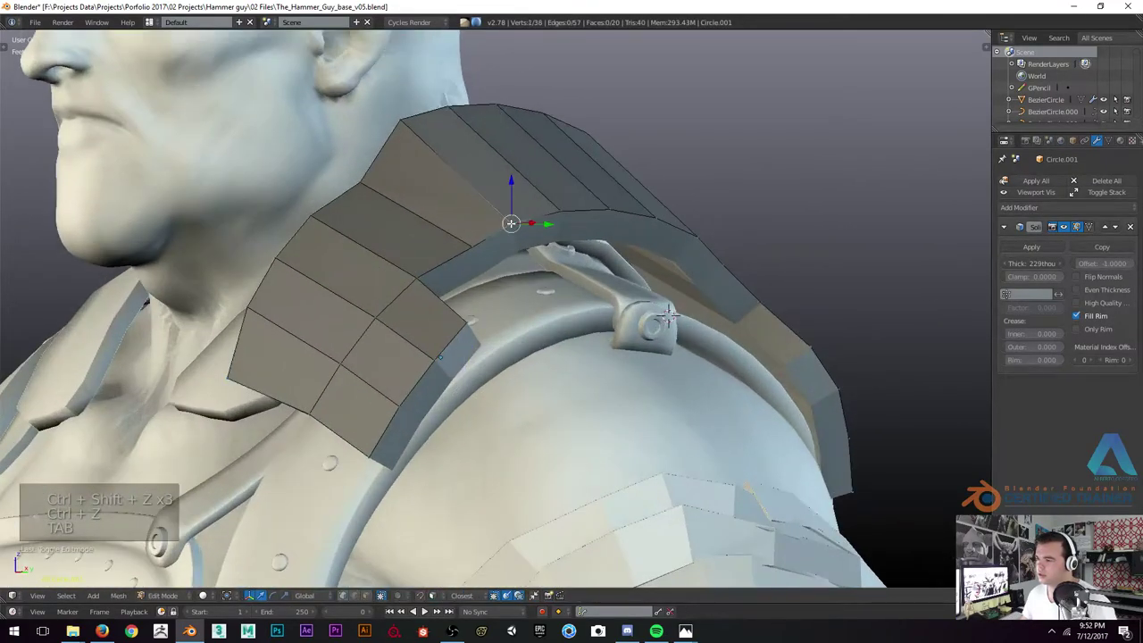
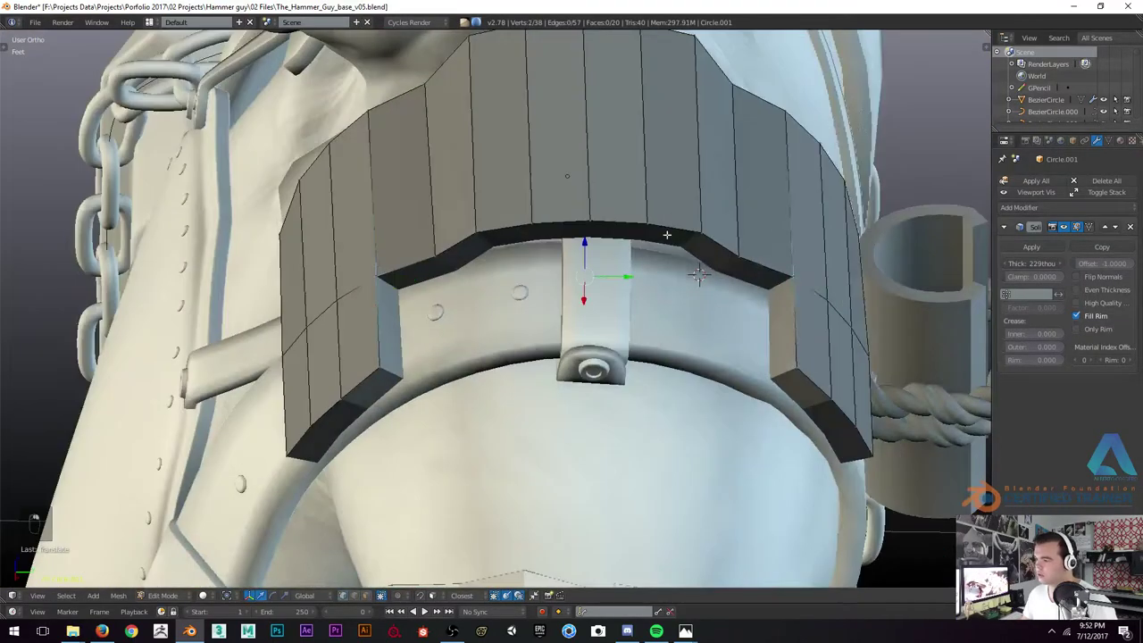
Try an edge loop across the pad, strip the Solidify thickness and view the bare panel from the front
key("g")
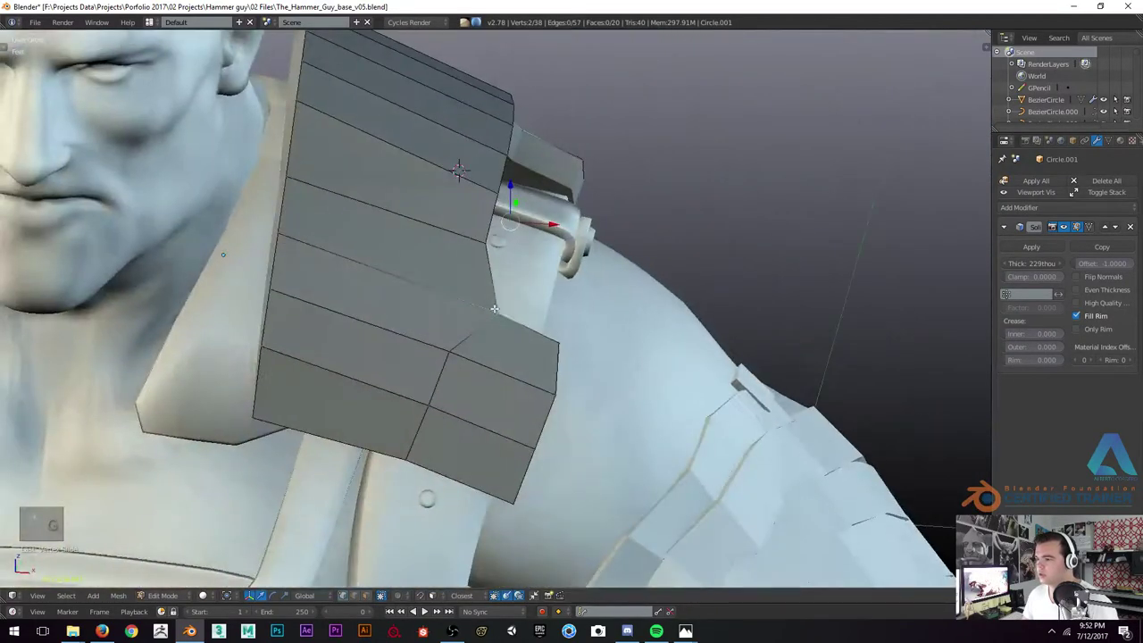
key("ctrl+z")
key("ctrl+shift+b")
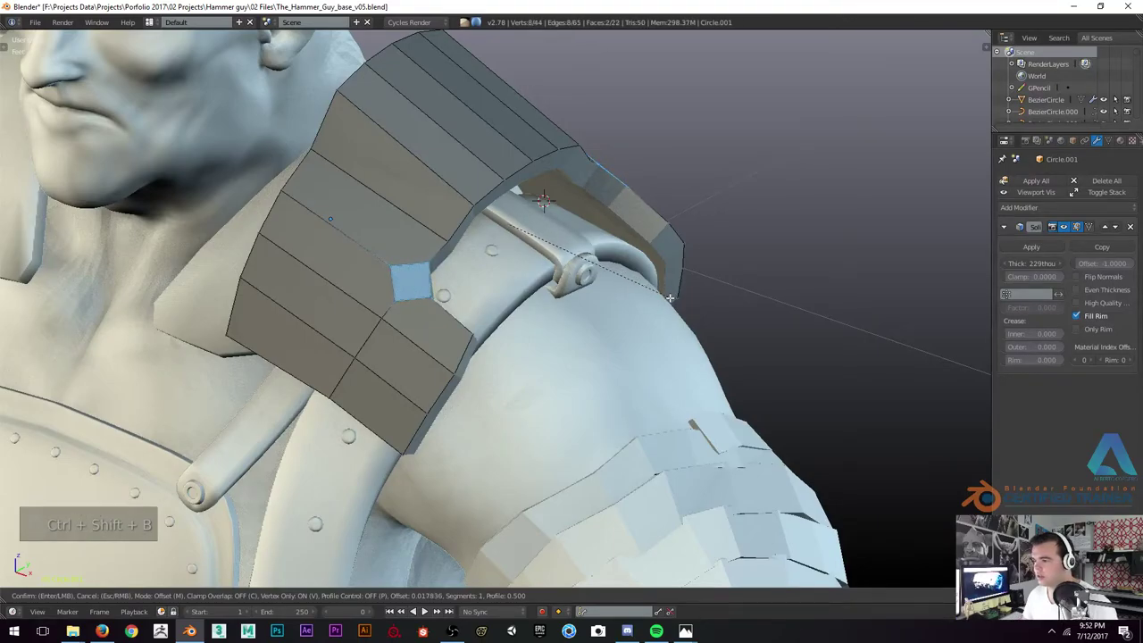
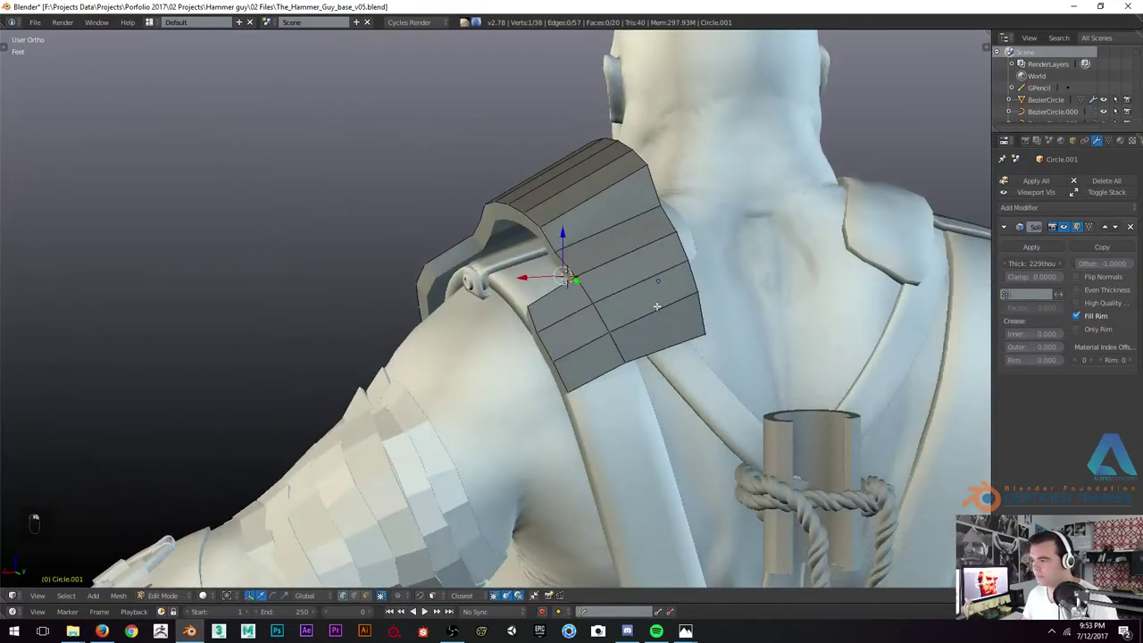
key("g")
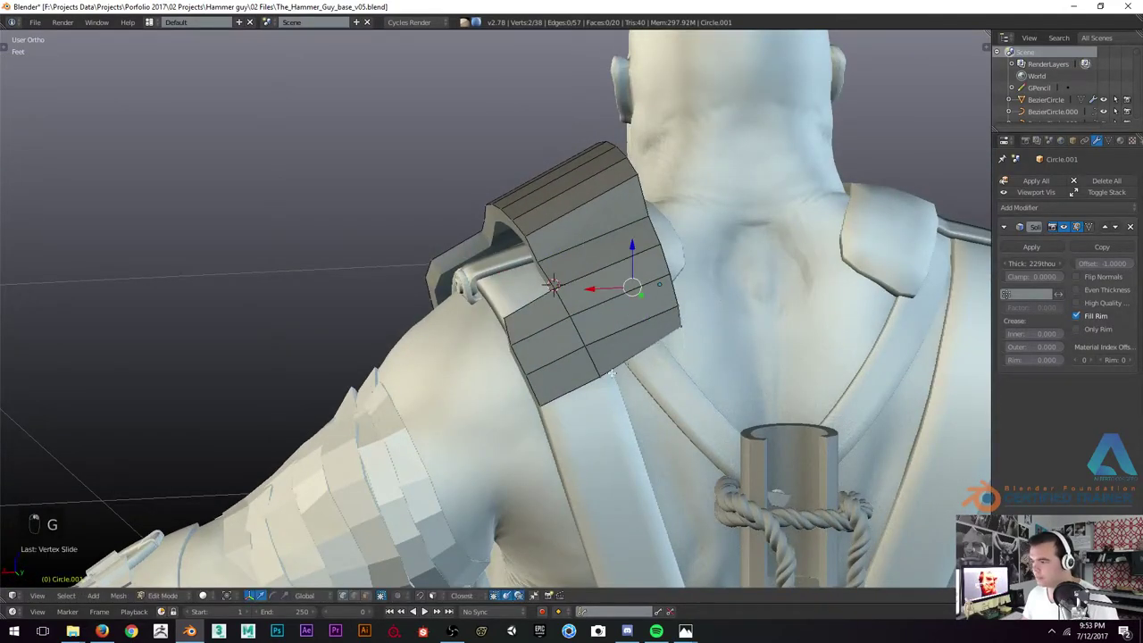
key("Tab")
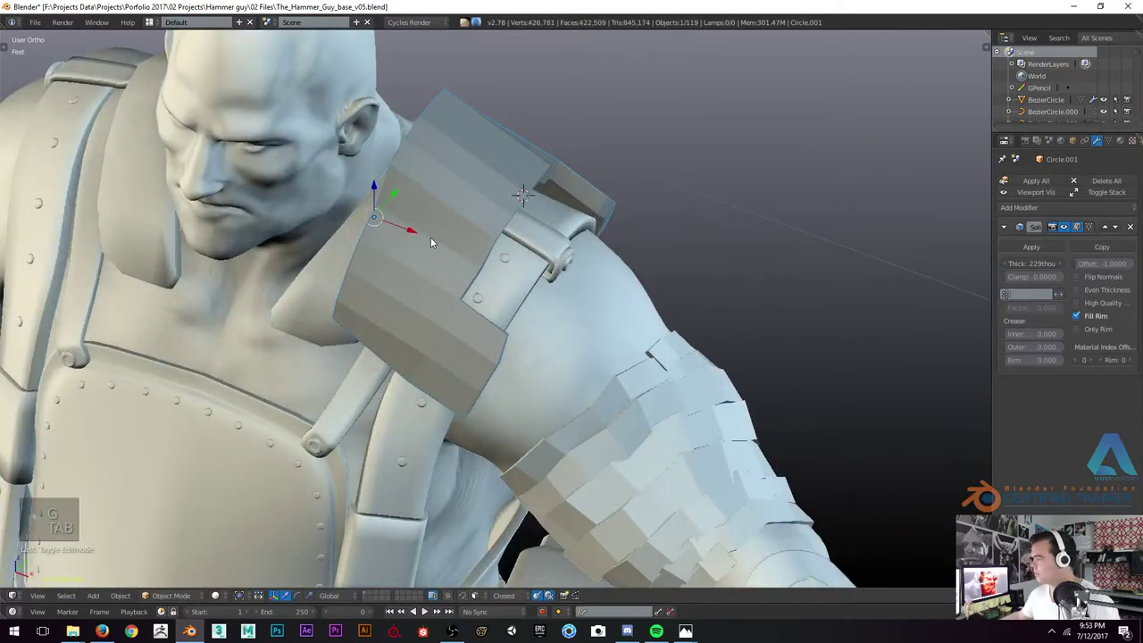
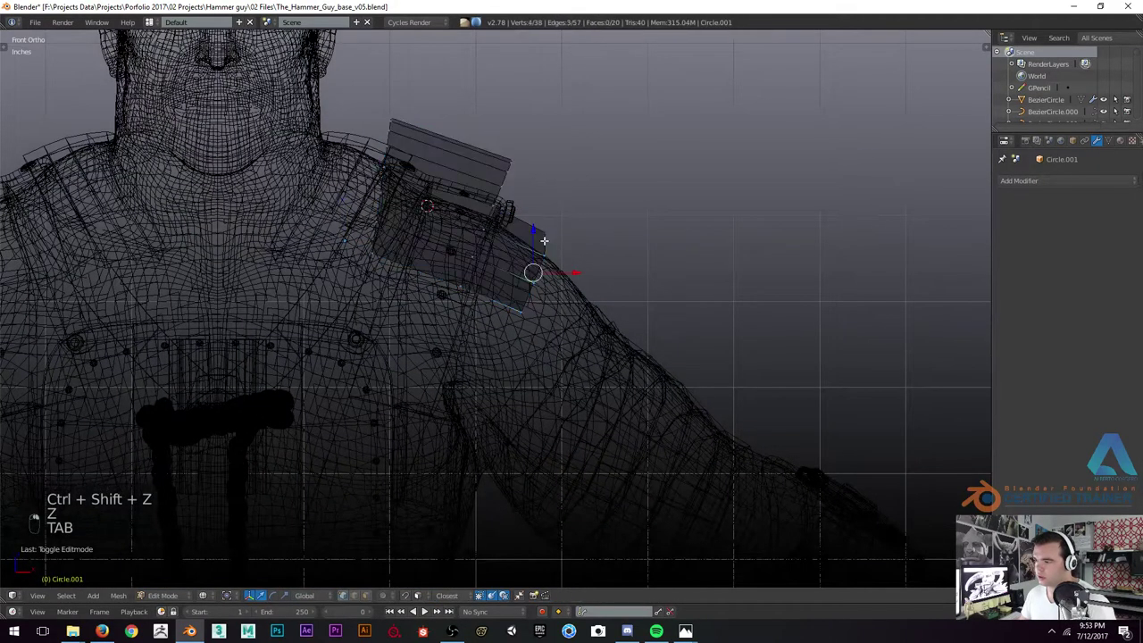
Delete half the pad's faces and rotate, scale and move its edge loops into a narrower tilted arch
key("c")
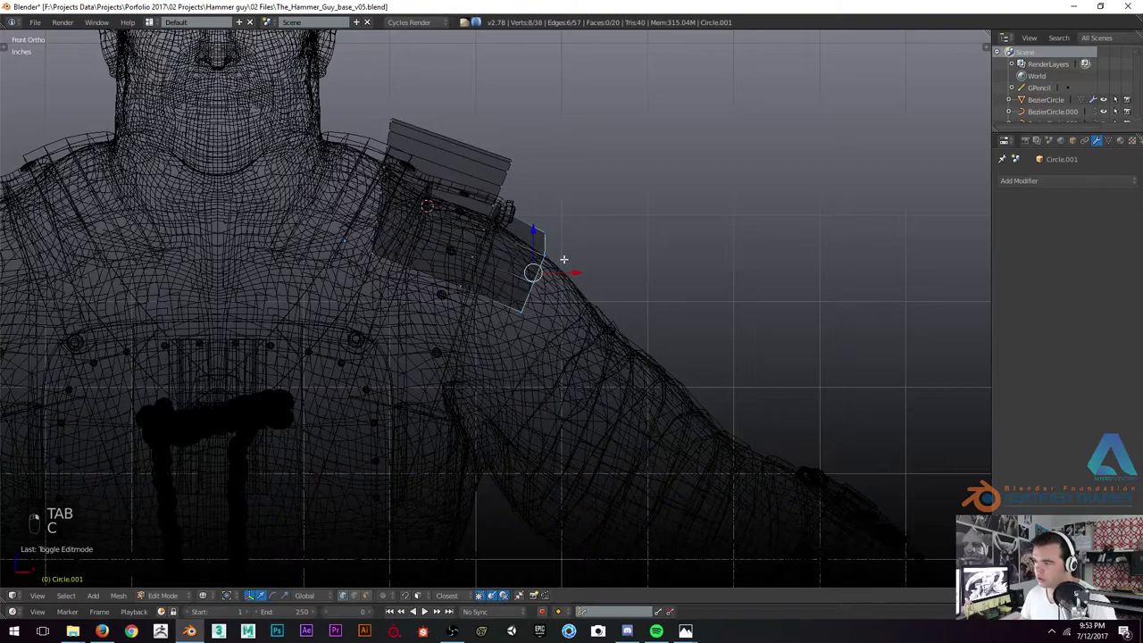
key("x")
key("z")
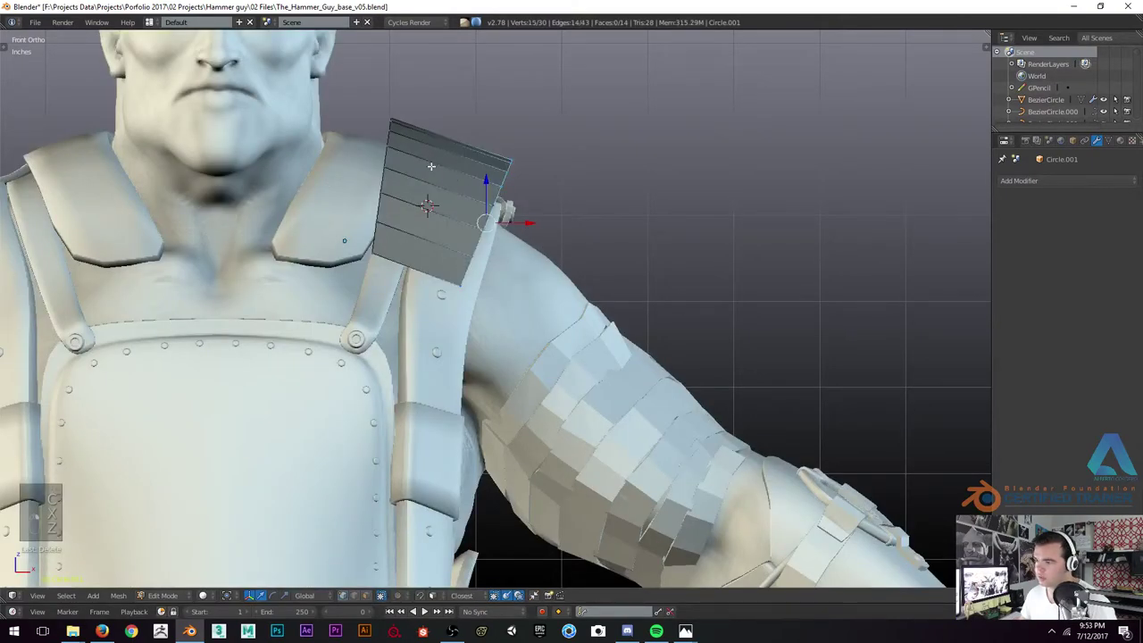
key("g")
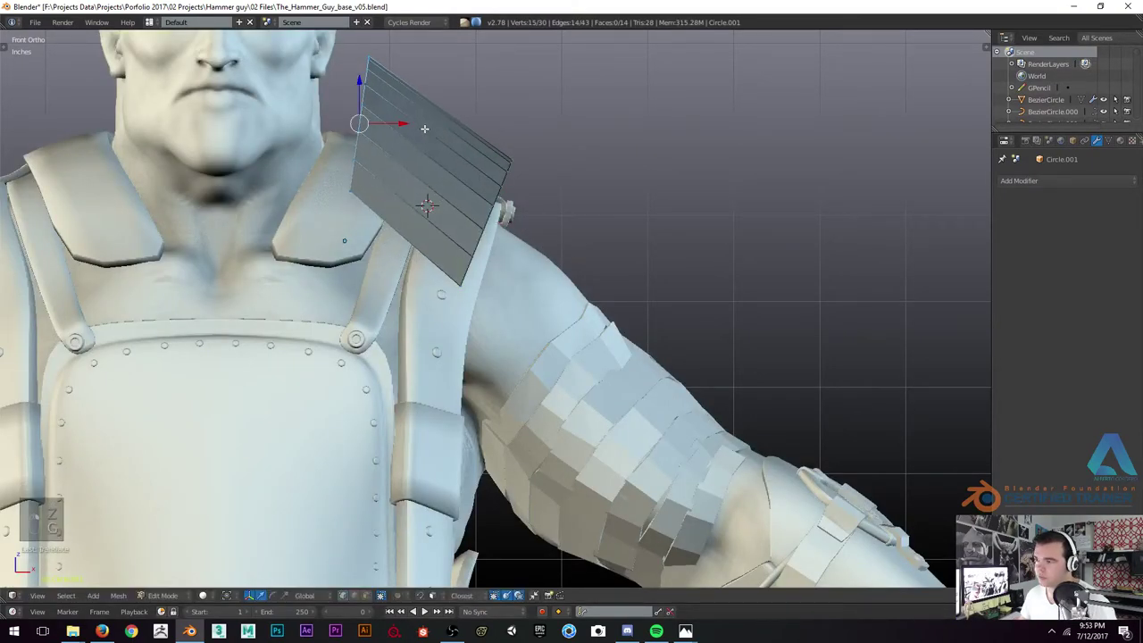
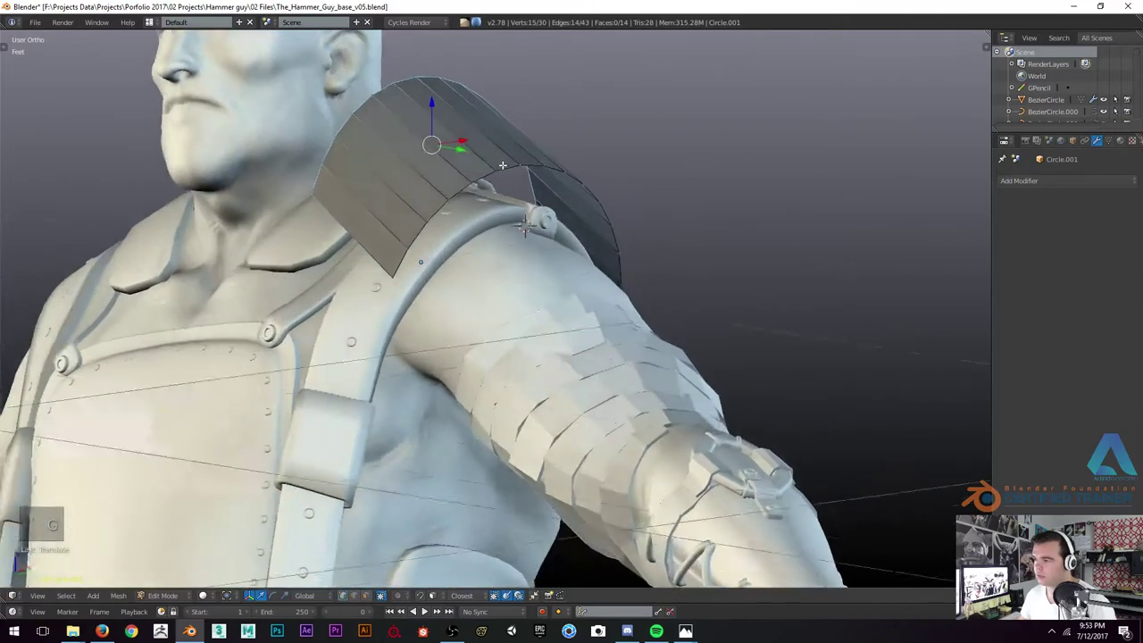
key("KP_1")
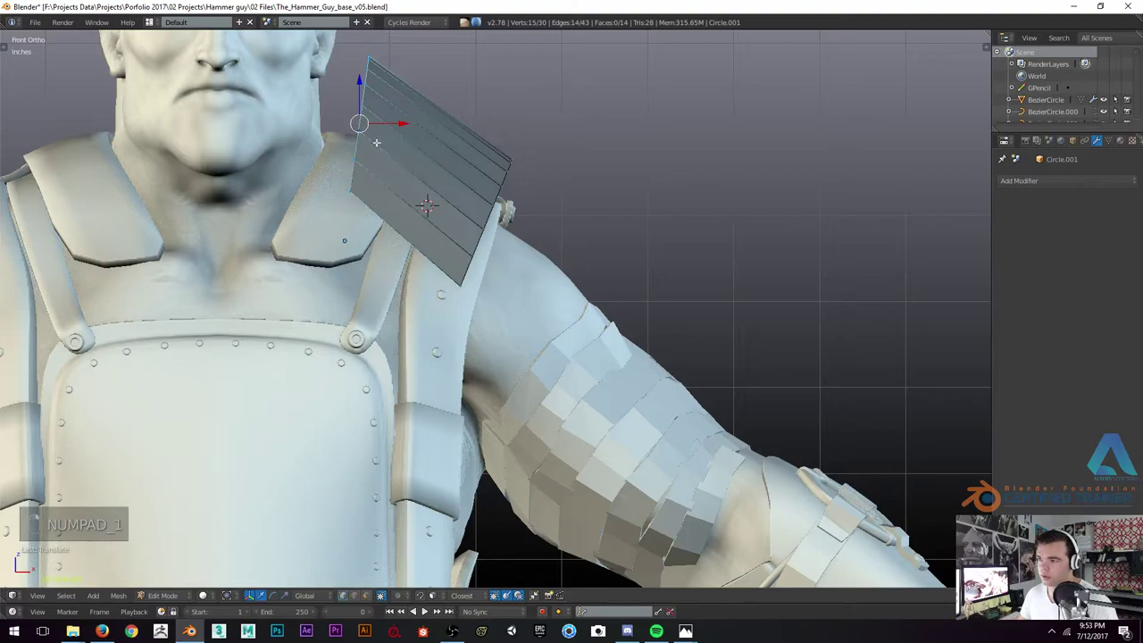
key("r")
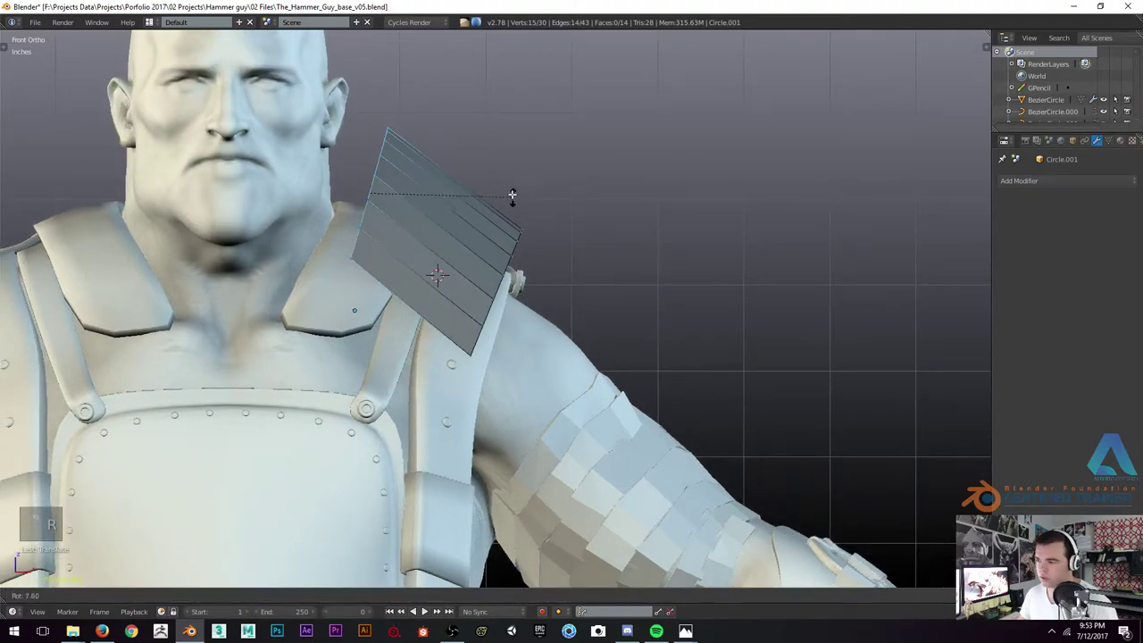
key("r")
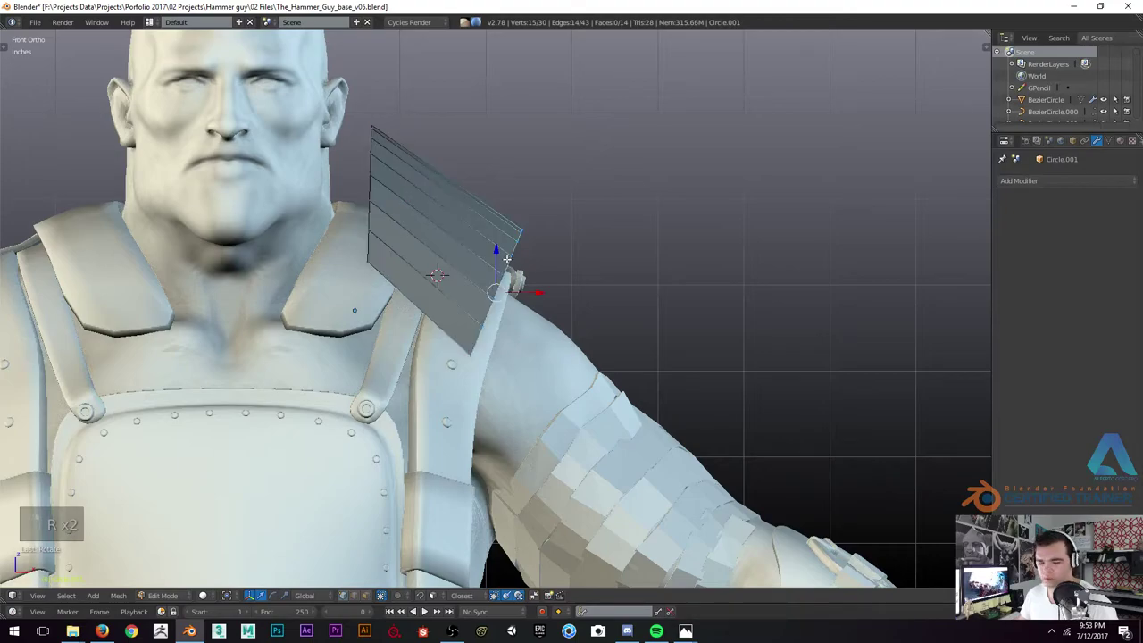
key("g")
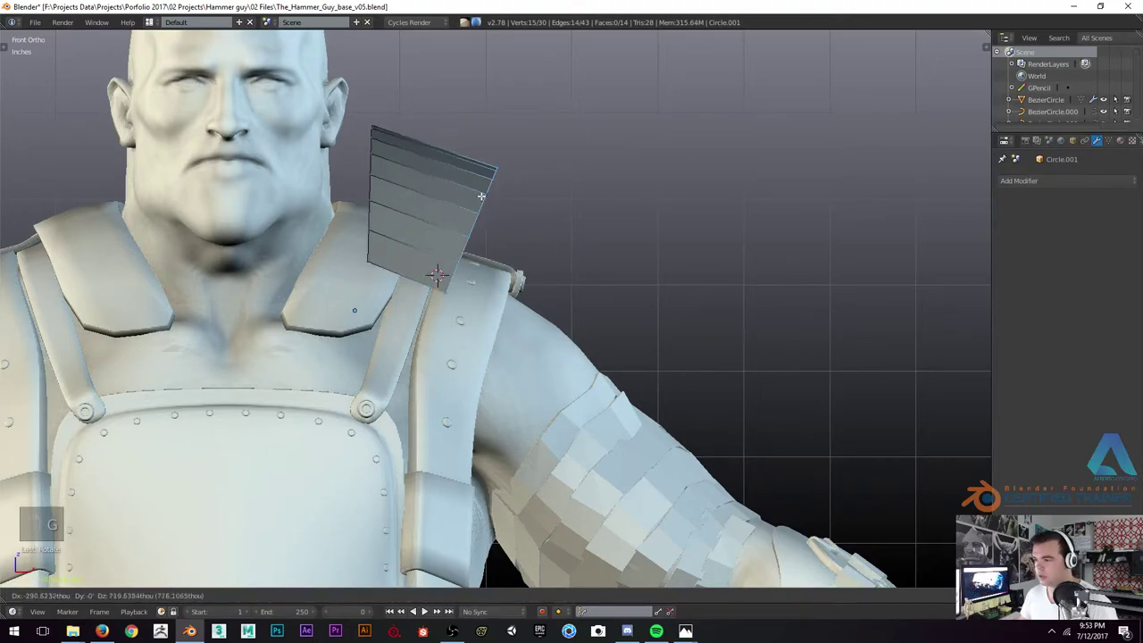
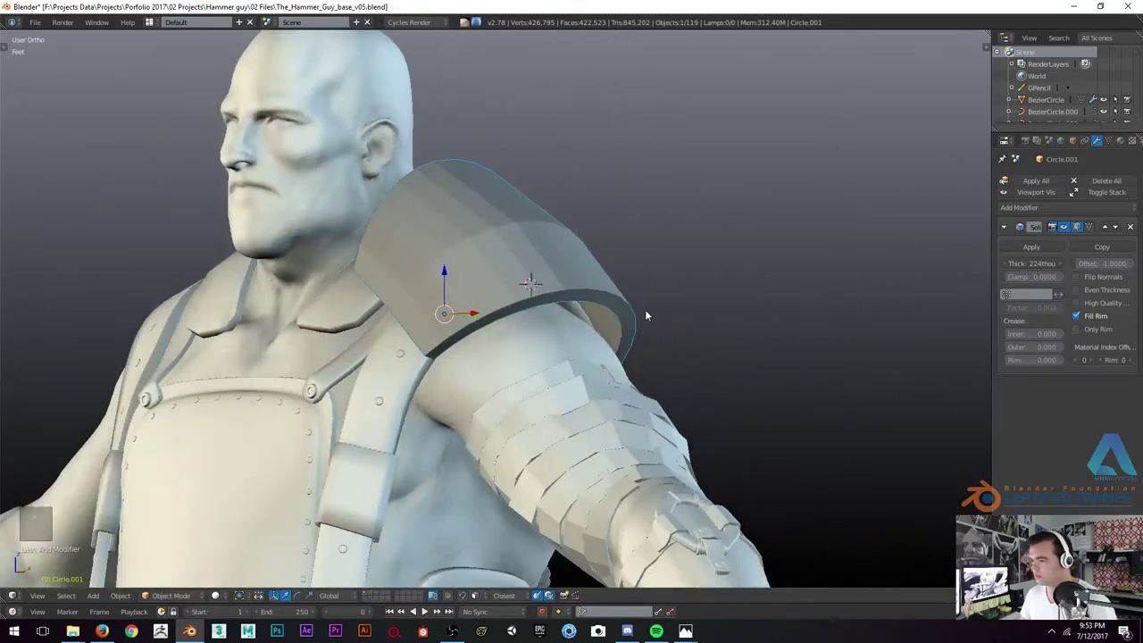
Extrude the pad's outer edge loop into another row of faces in front view
key("KP_1")
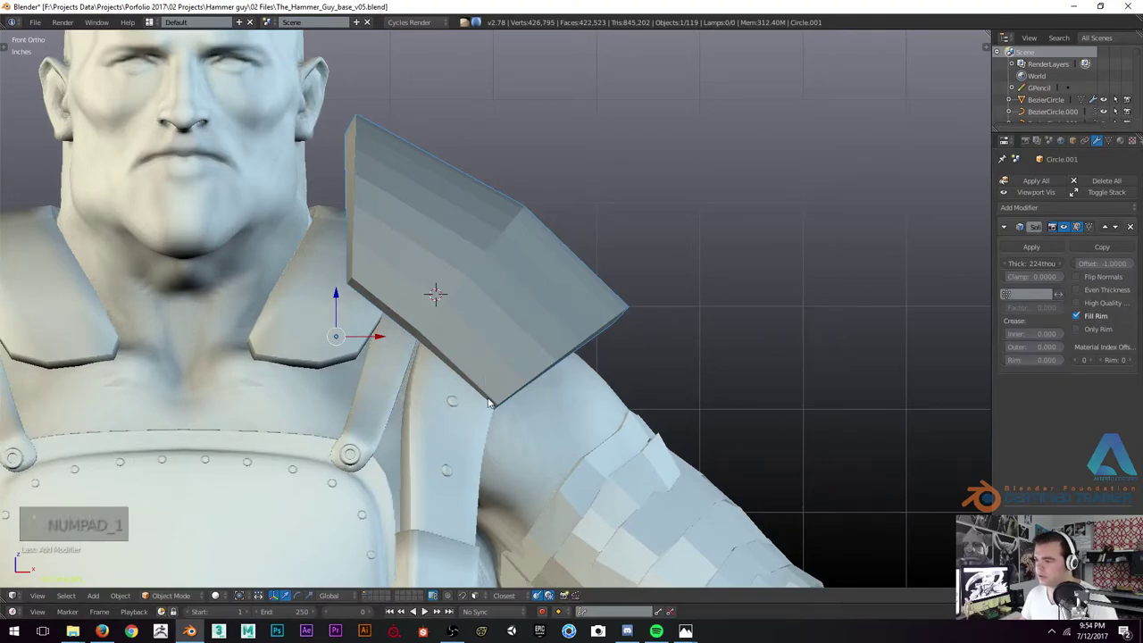
key("Tab")
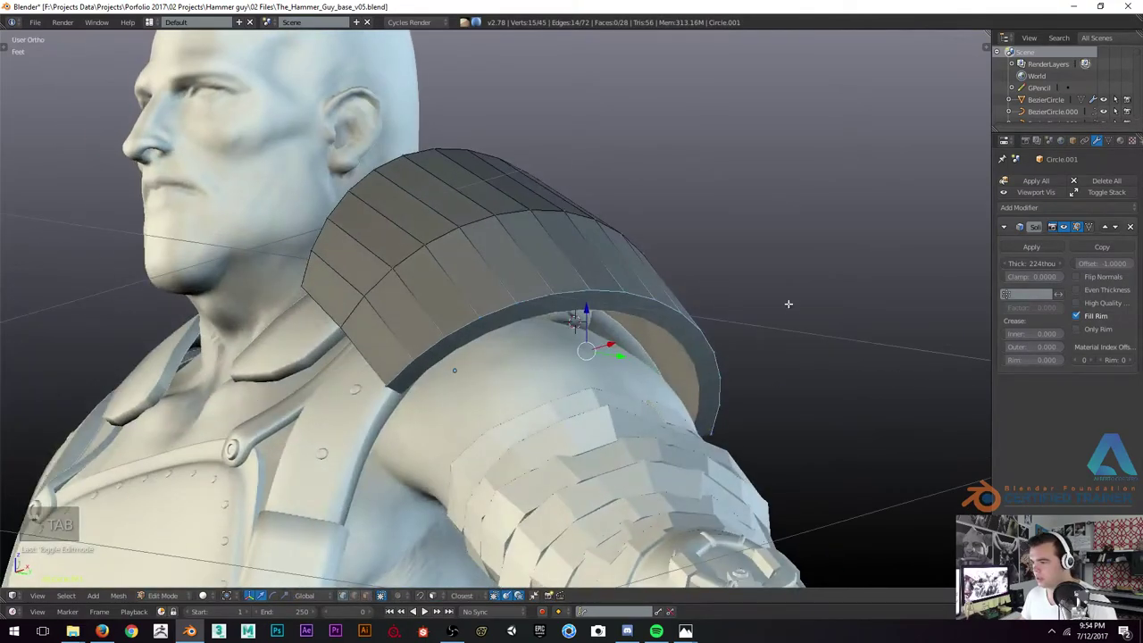
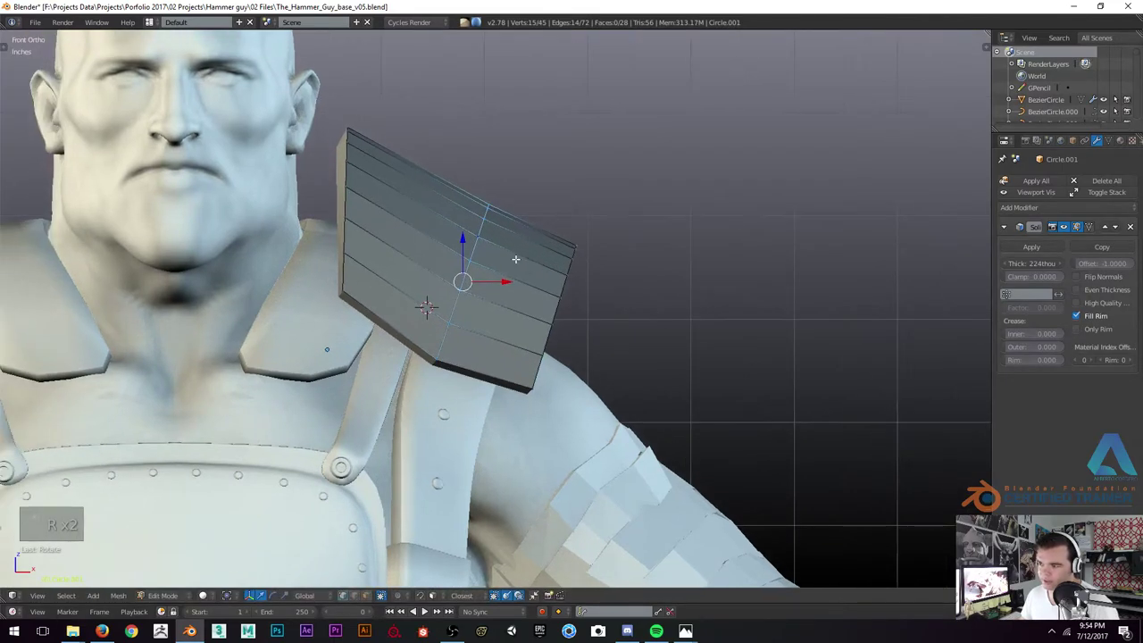
key("r")
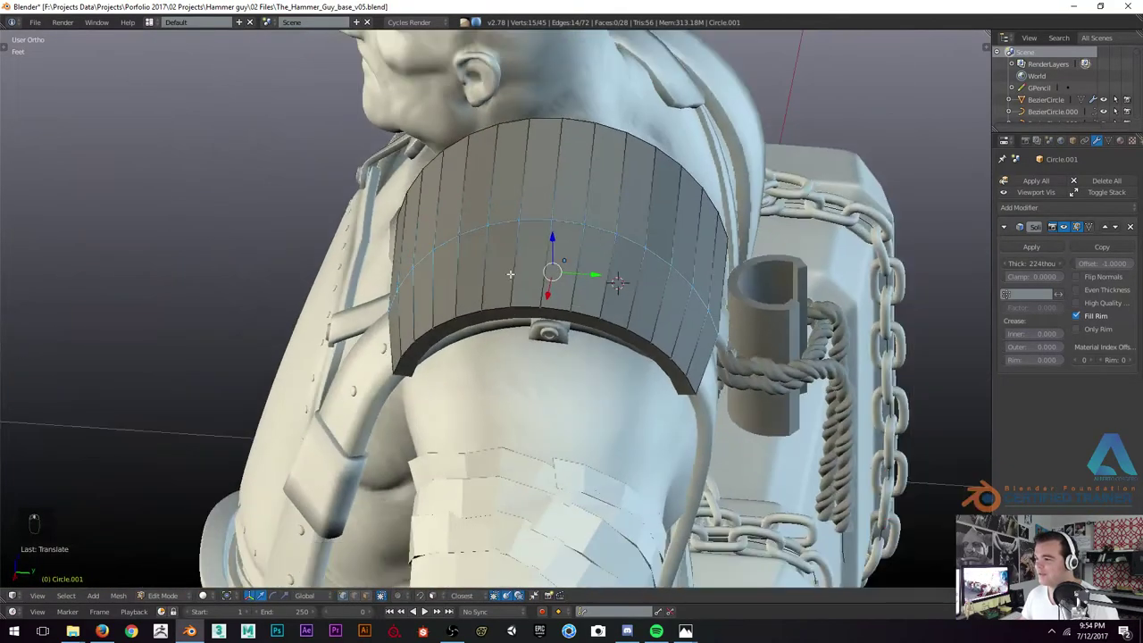
Cut a new edge loop across the pad and slide and rotate it into position
key("ctrl+b")
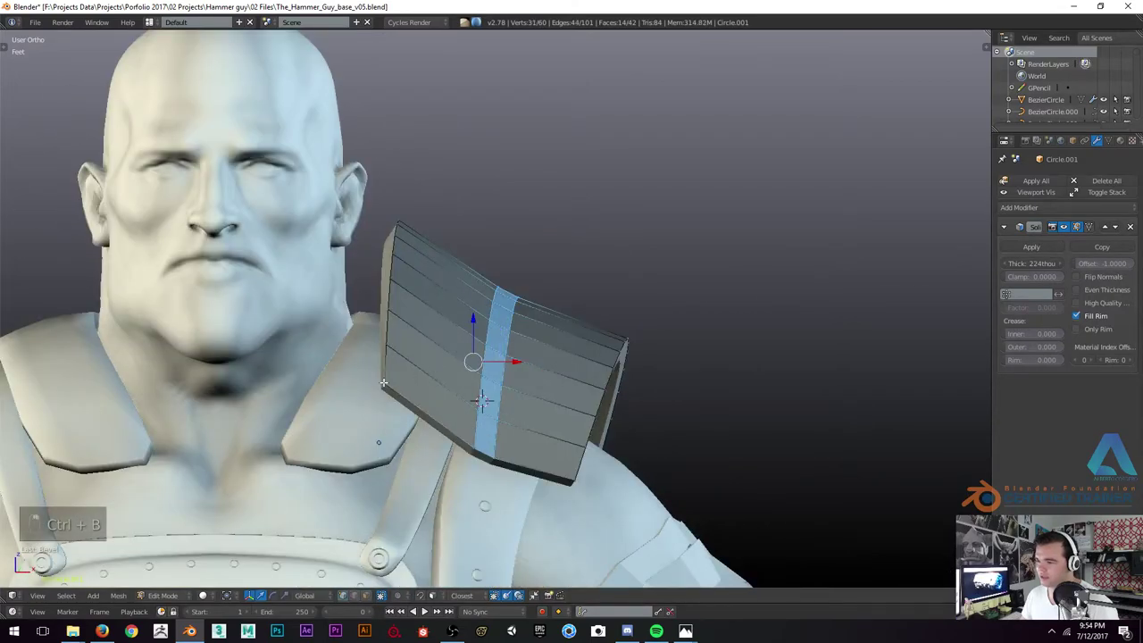
key("r")
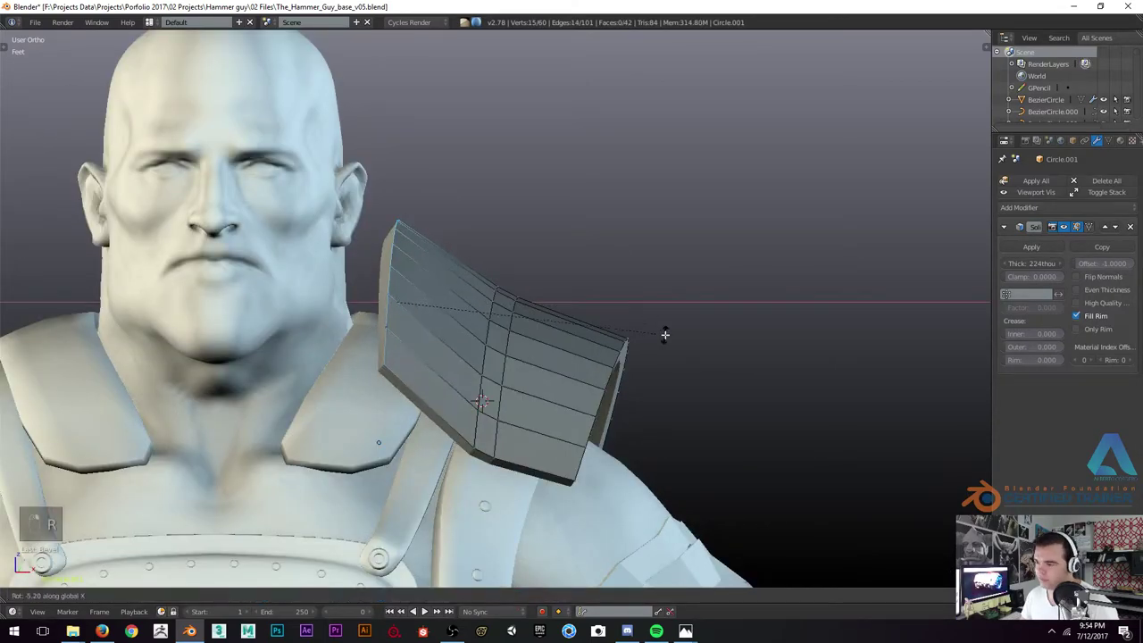
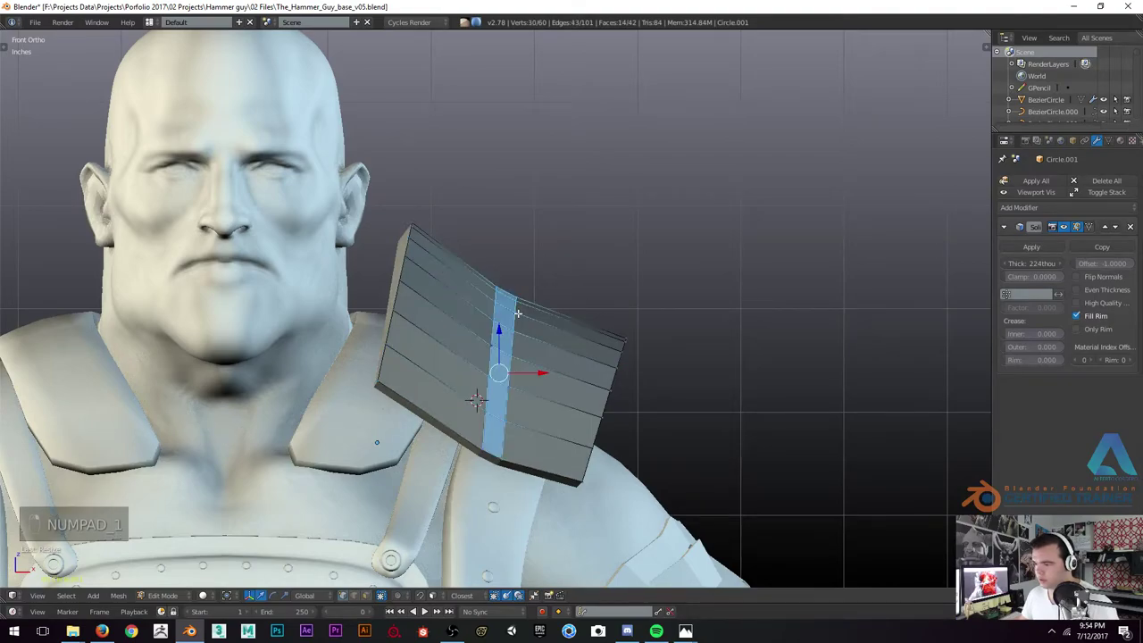
key("r")
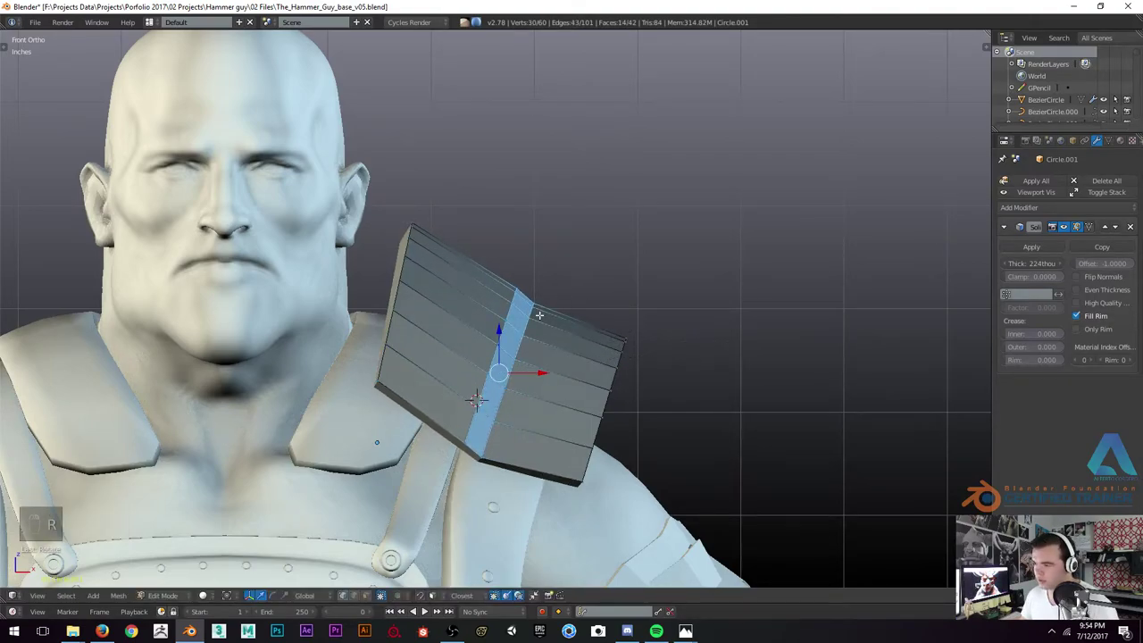
key("g")
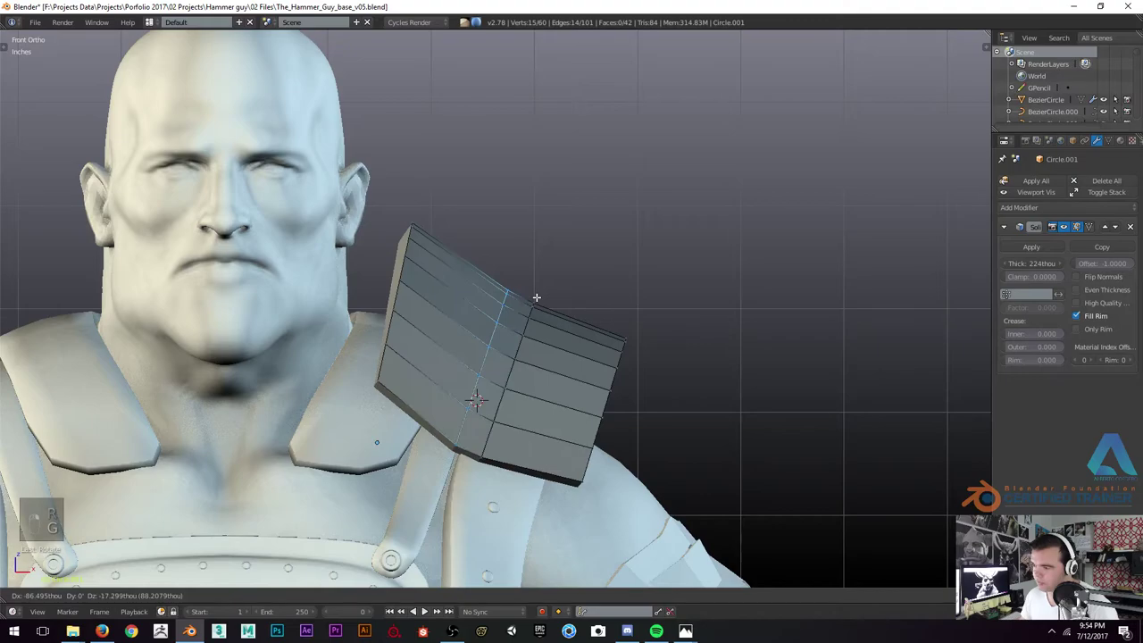
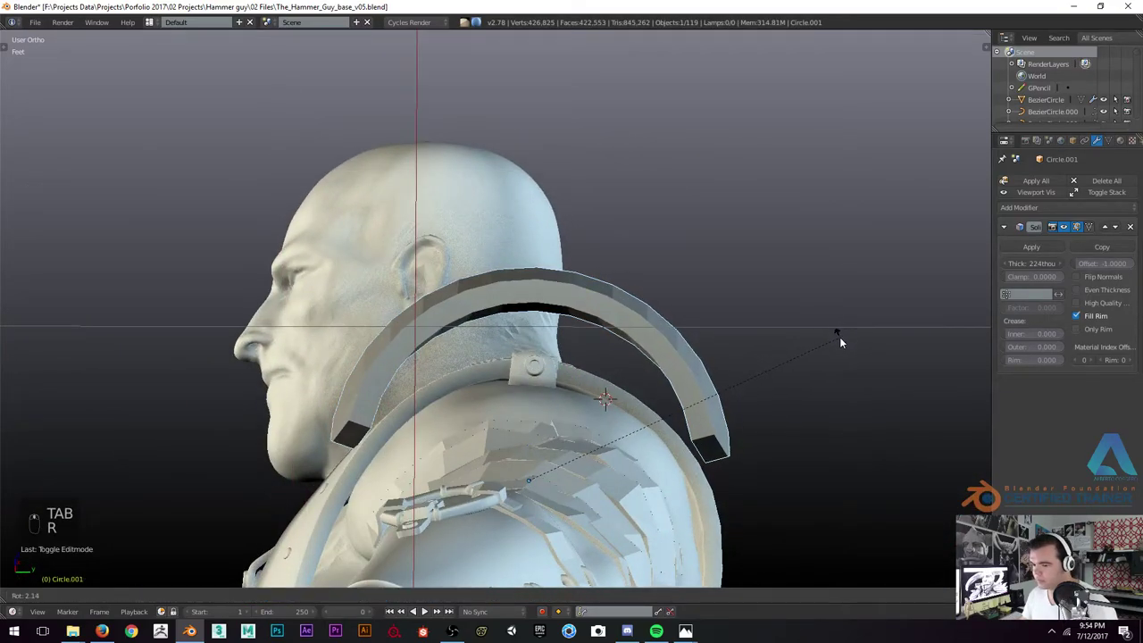
key("g")
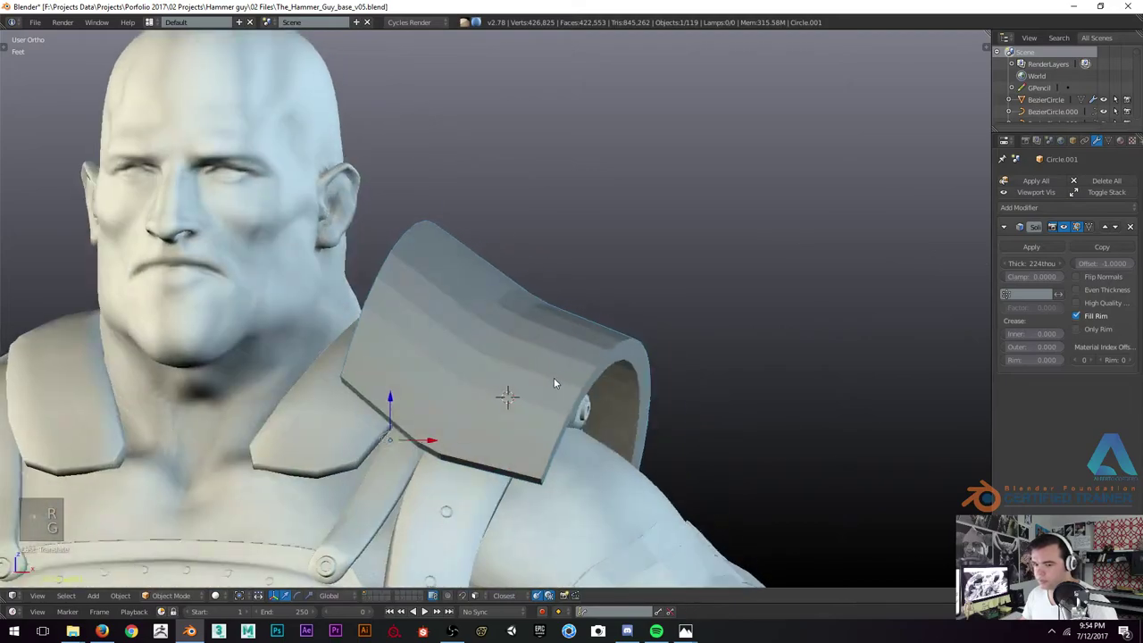
key("KP_1")
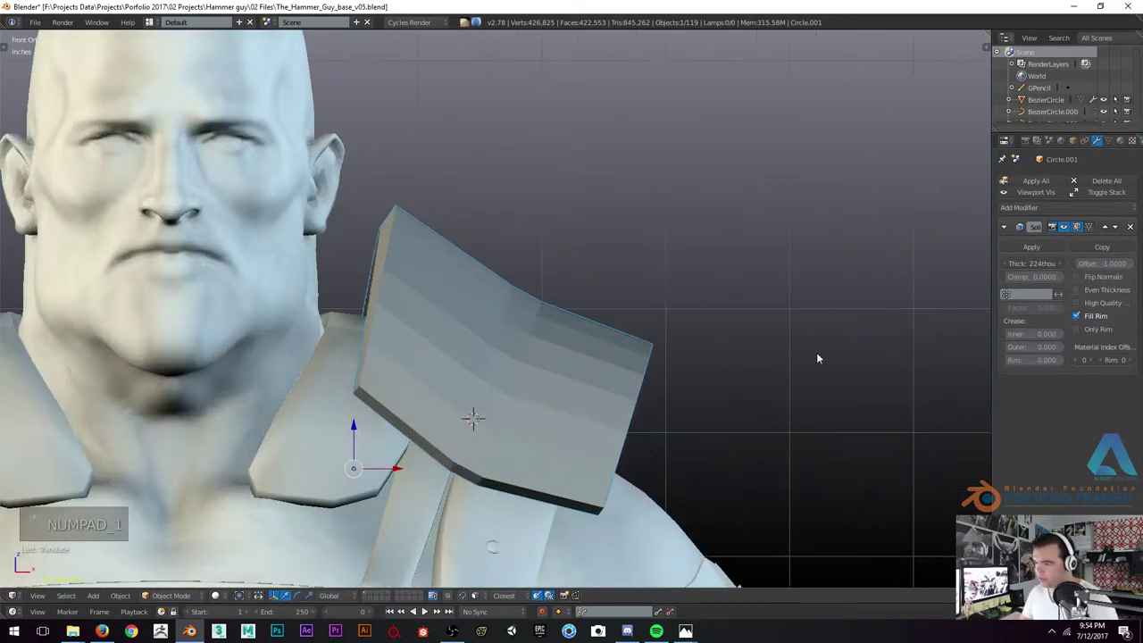
Move and rotate the flap vertices so the pad's outer flap angles away from the shoulder
key("Tab")
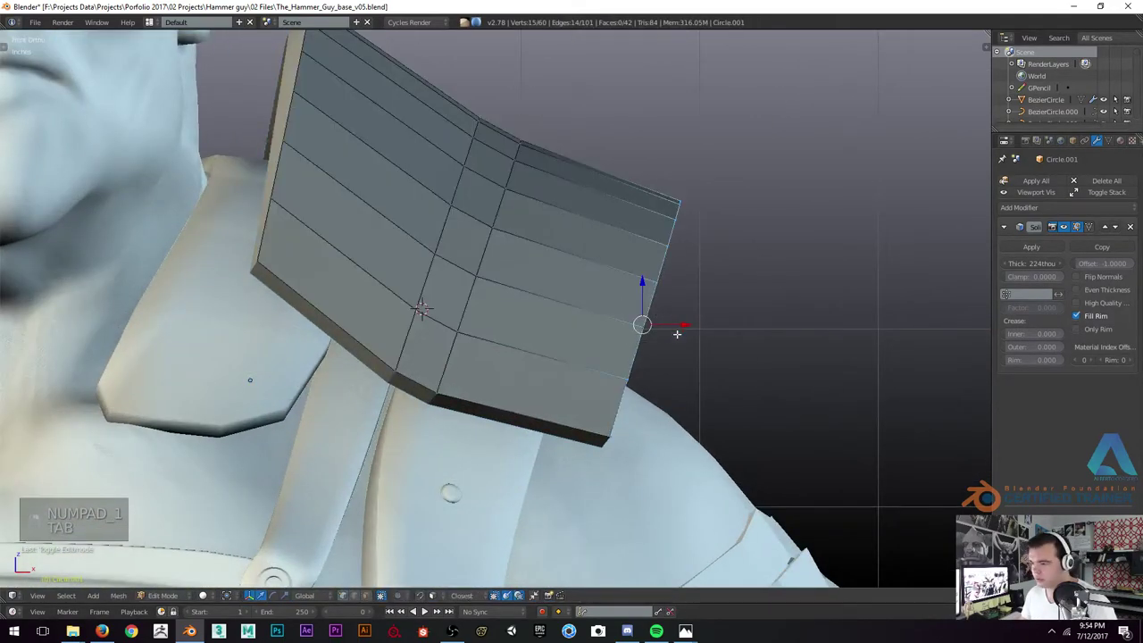
key("g")
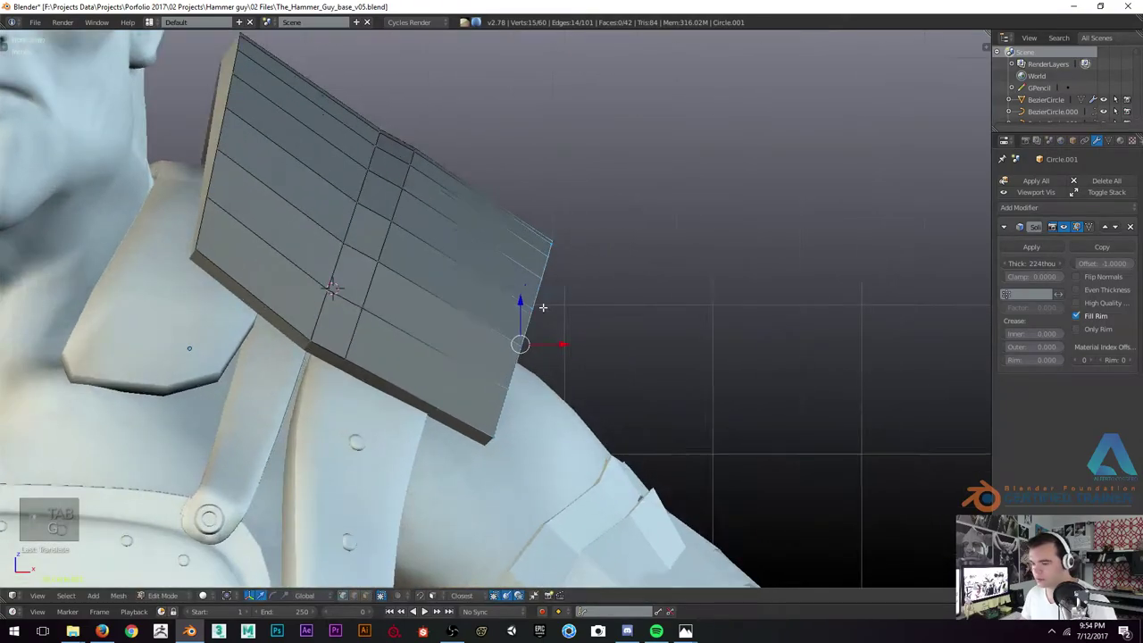
key("ctrl+z")
key("g")
key("r")
key("g")
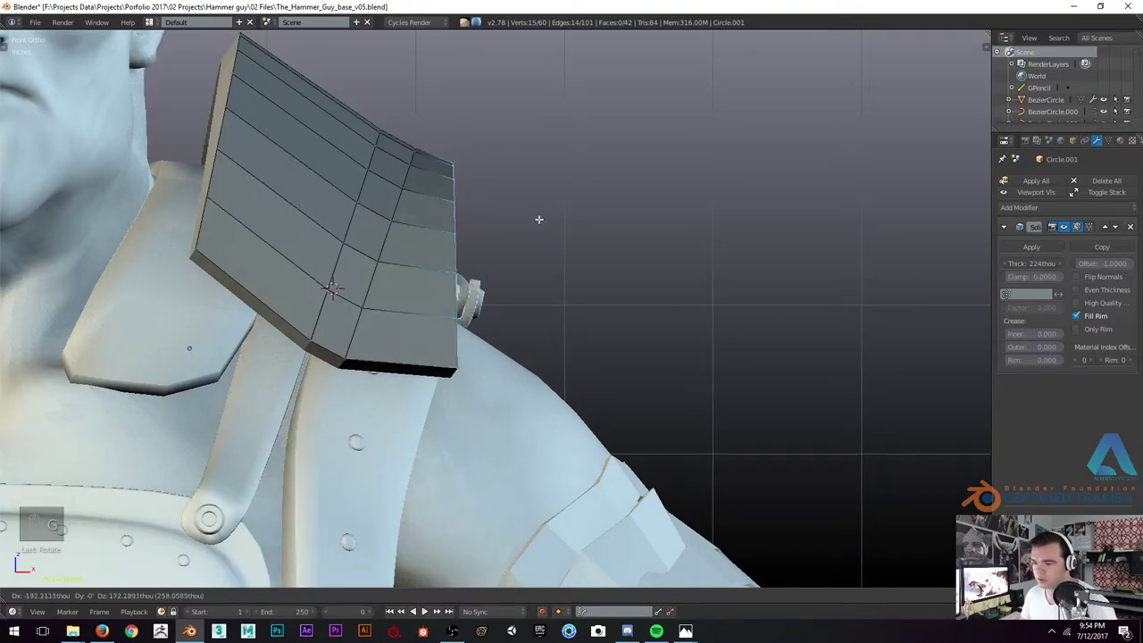
key("r")
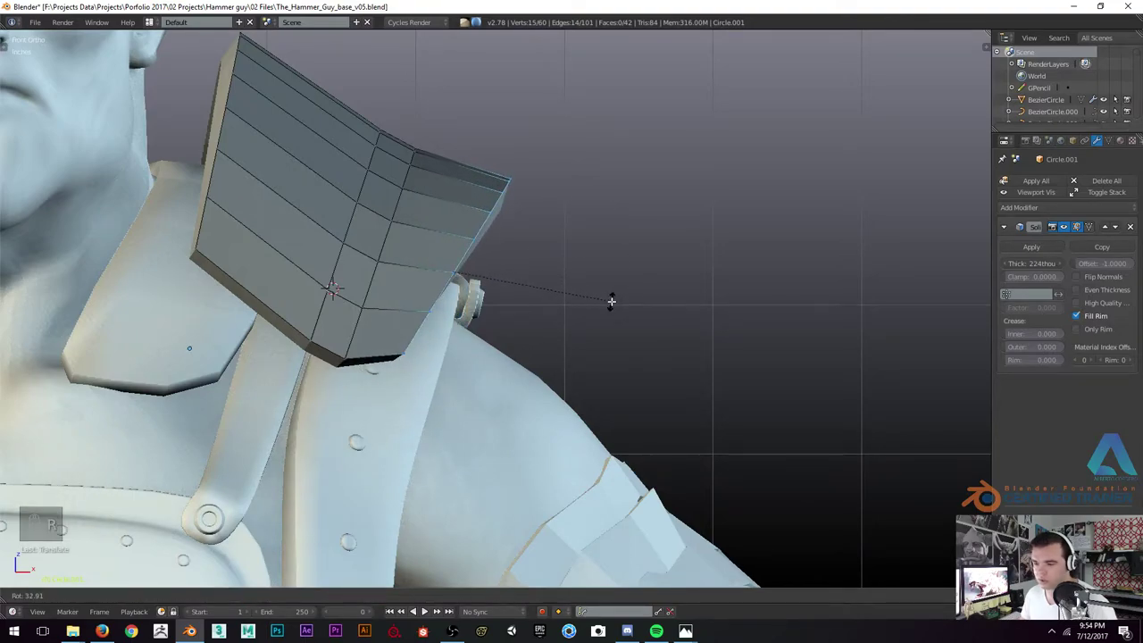
key("g")
Extrude an extra angled row of faces on the flap and adjust its outer edge
key("e")
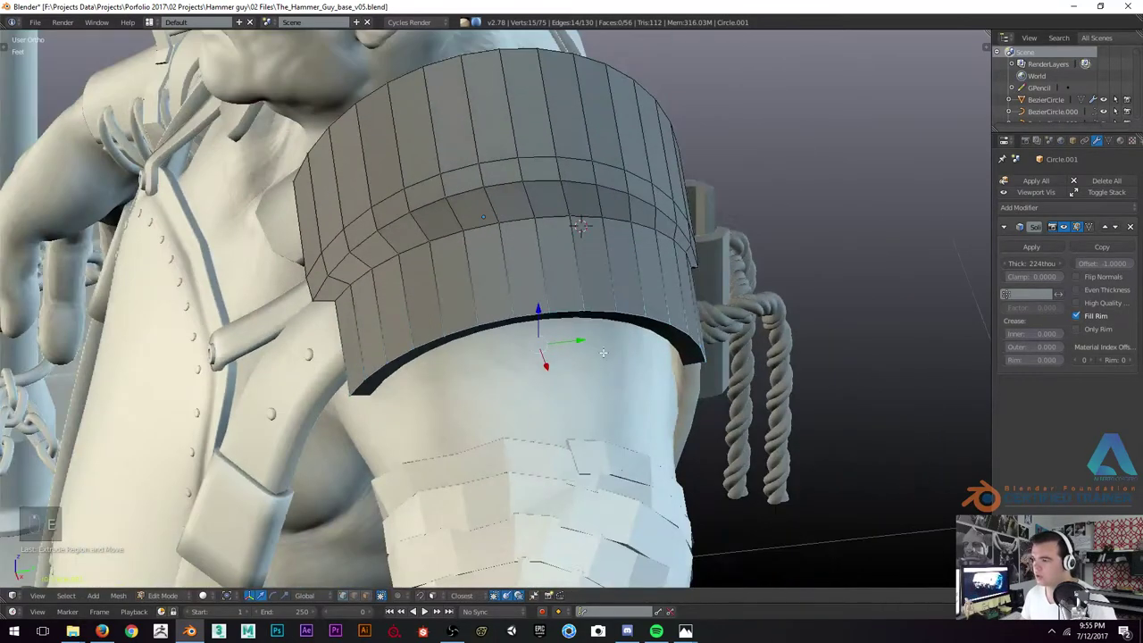
key("Tab")
key("shift+h")
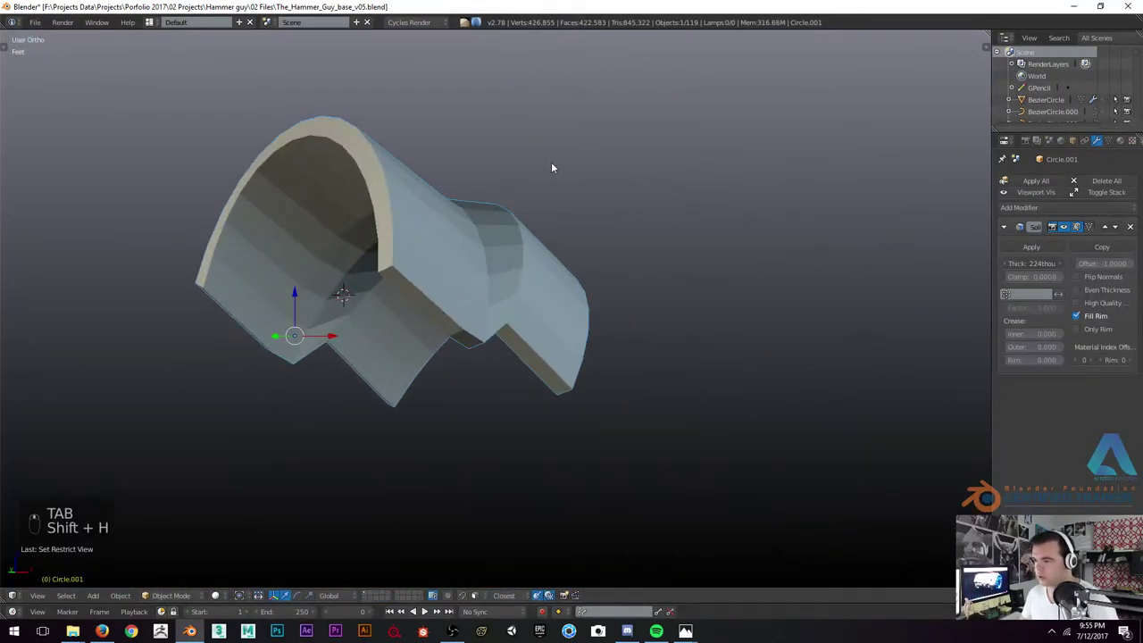
key("KP_1")
key("Tab")
key("r")
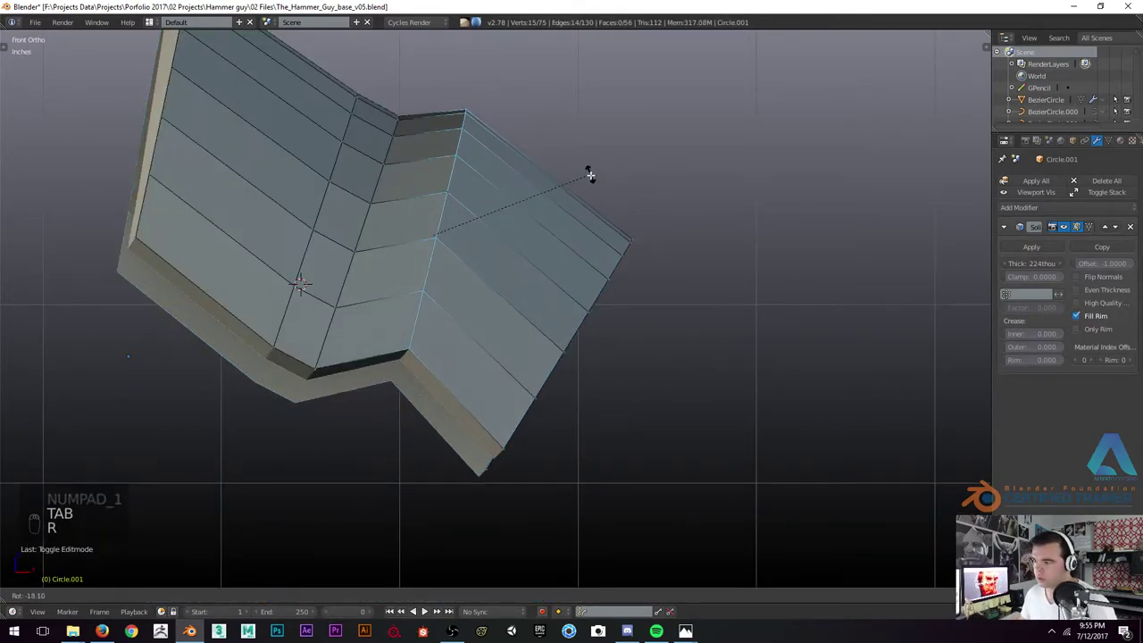
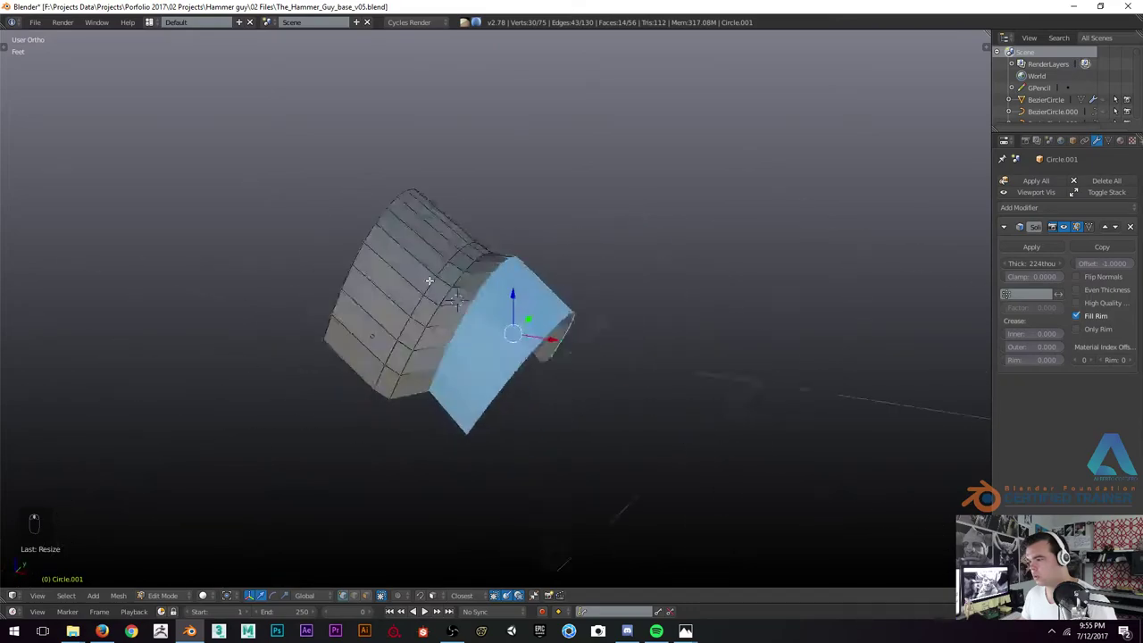
Box-select the pad's top ridge loop in wireframe and rotate and scale it to sharpen the ridge
key("KP_3")
key("KP_1")
key("z")
key("KP_3")
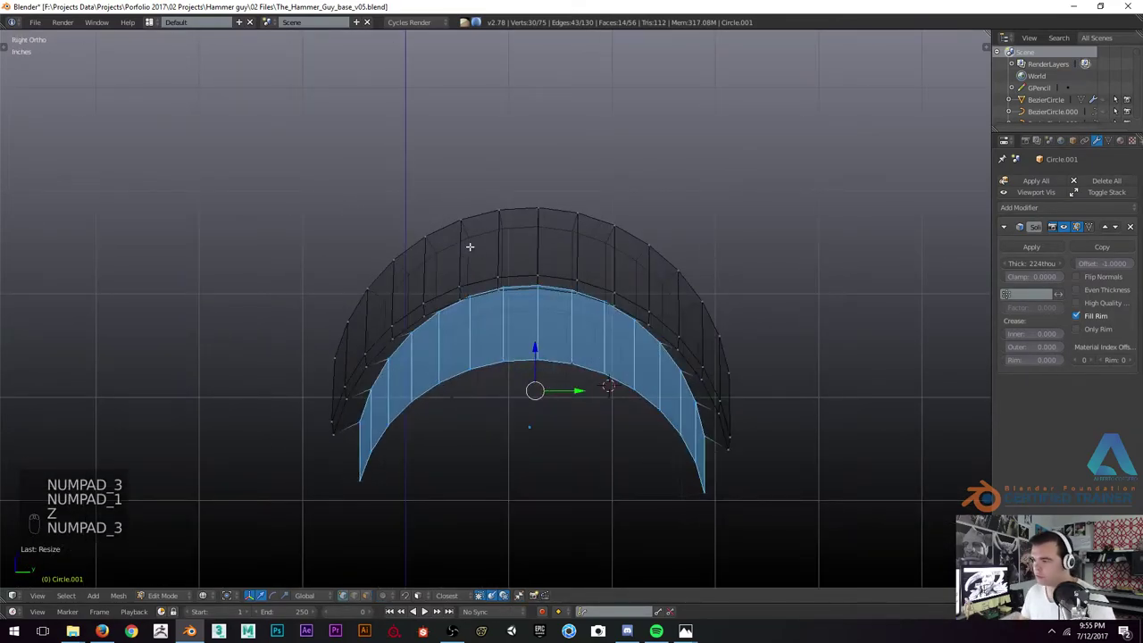
key("b")
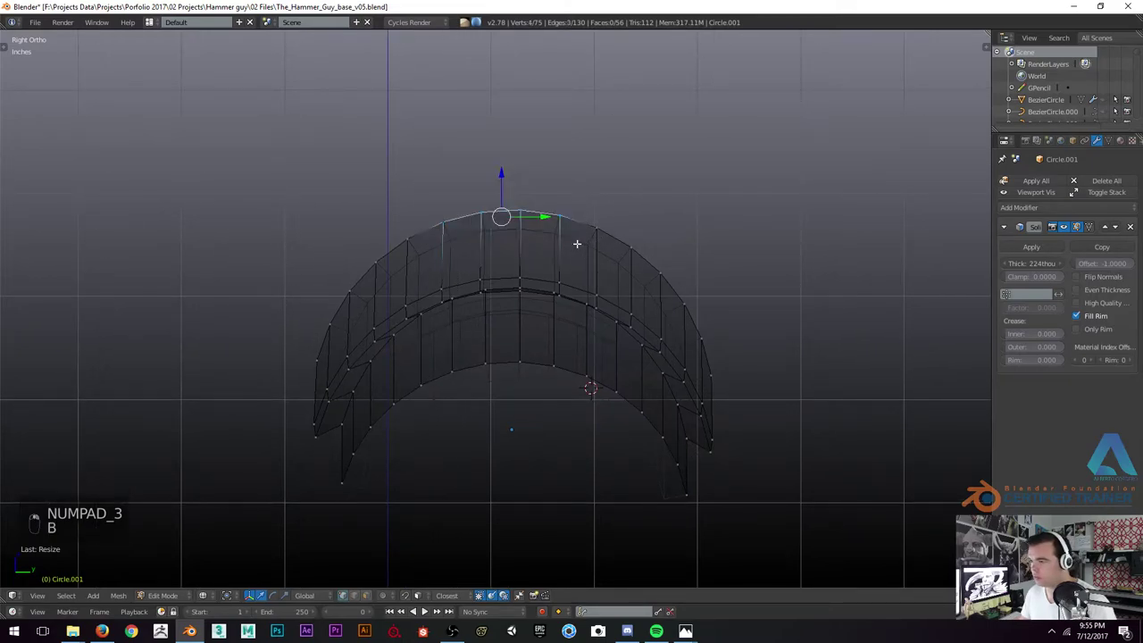
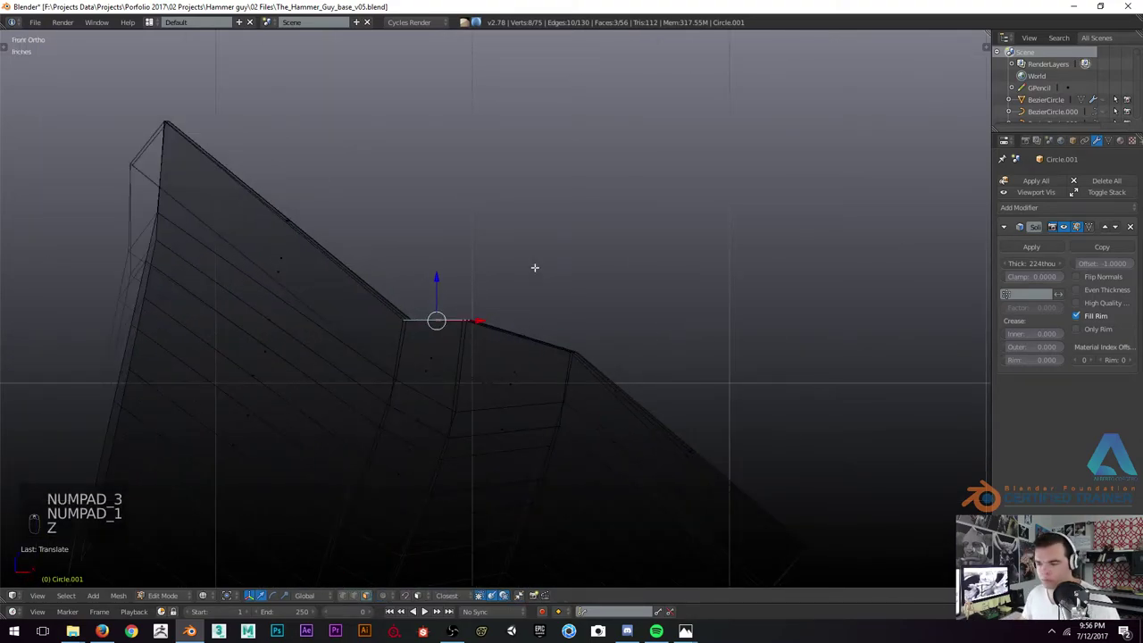
key("r")
key("z")
key("z")
key("z")
key("s")
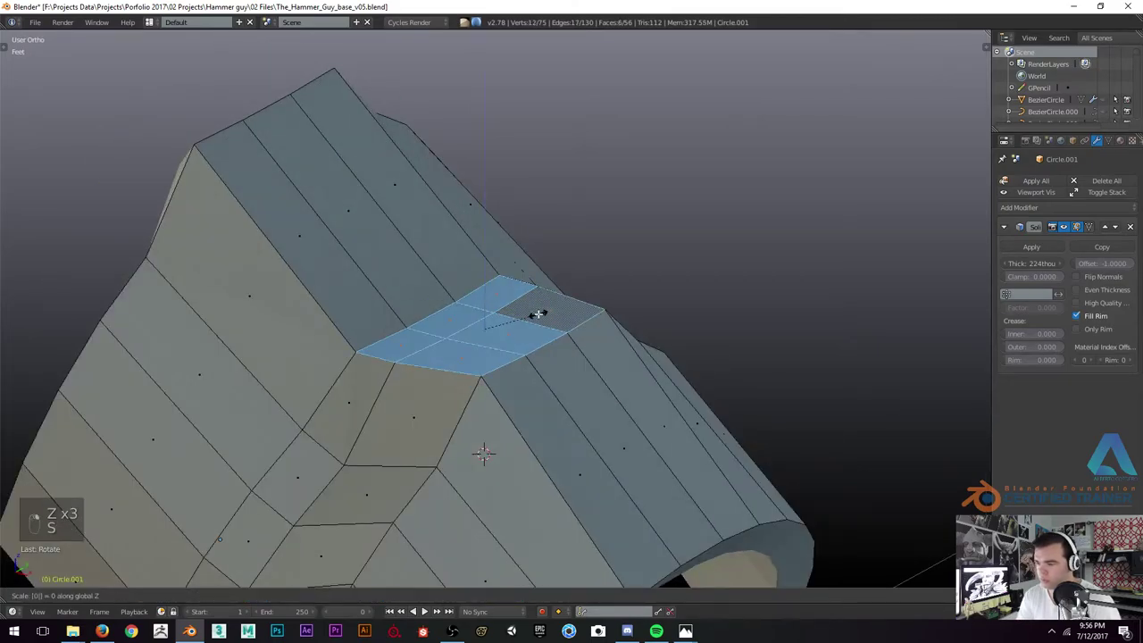
Check the recessed band from the front, then undo the steps that pushed the groove too far
key("KP_1")
key("z")
key("z")
key("Tab")
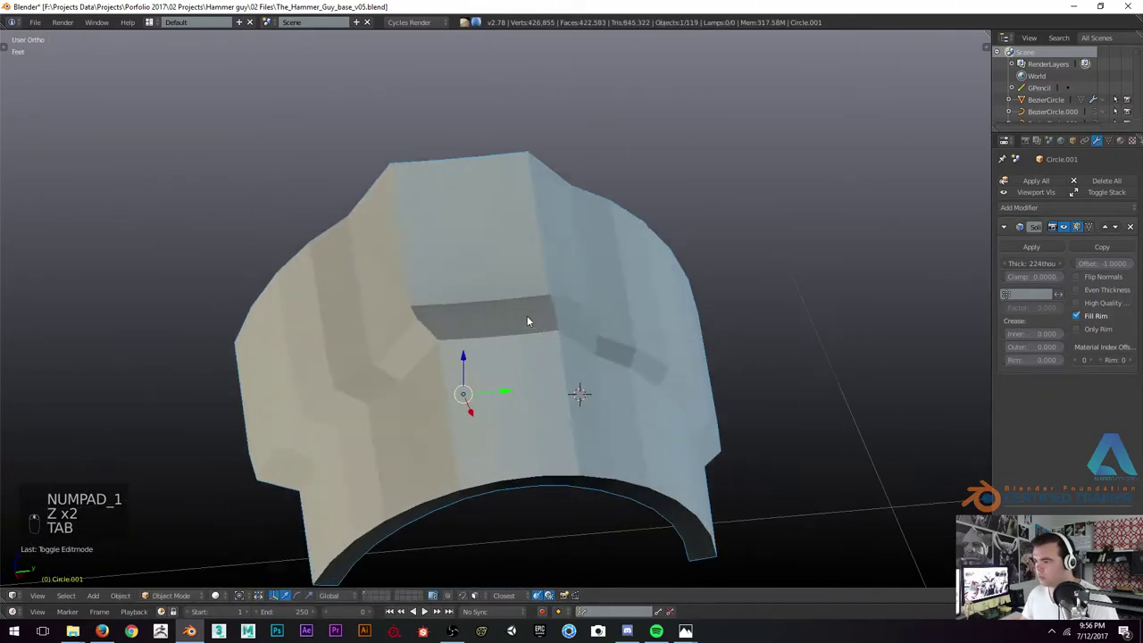
key("Tab")
key("ctrl+z")
key("ctrl+z")
key("ctrl+z")
key("ctrl+z")
key("ctrl+z")
key("ctrl+z")
key("ctrl+z")
key("ctrl+z")
key("ctrl+z")
key("ctrl+z")
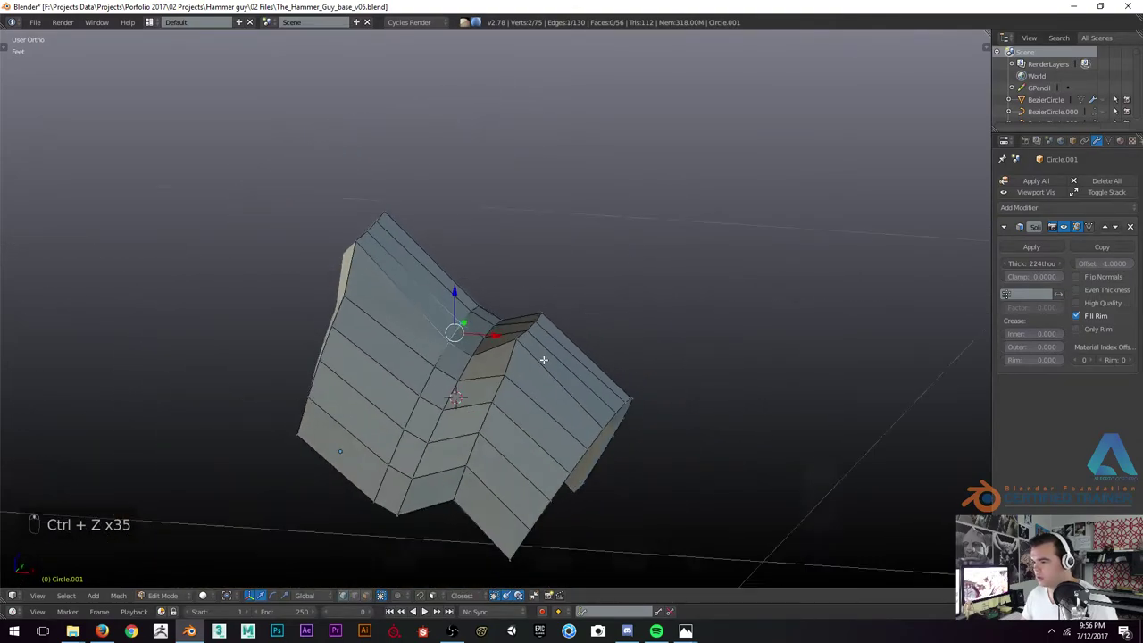
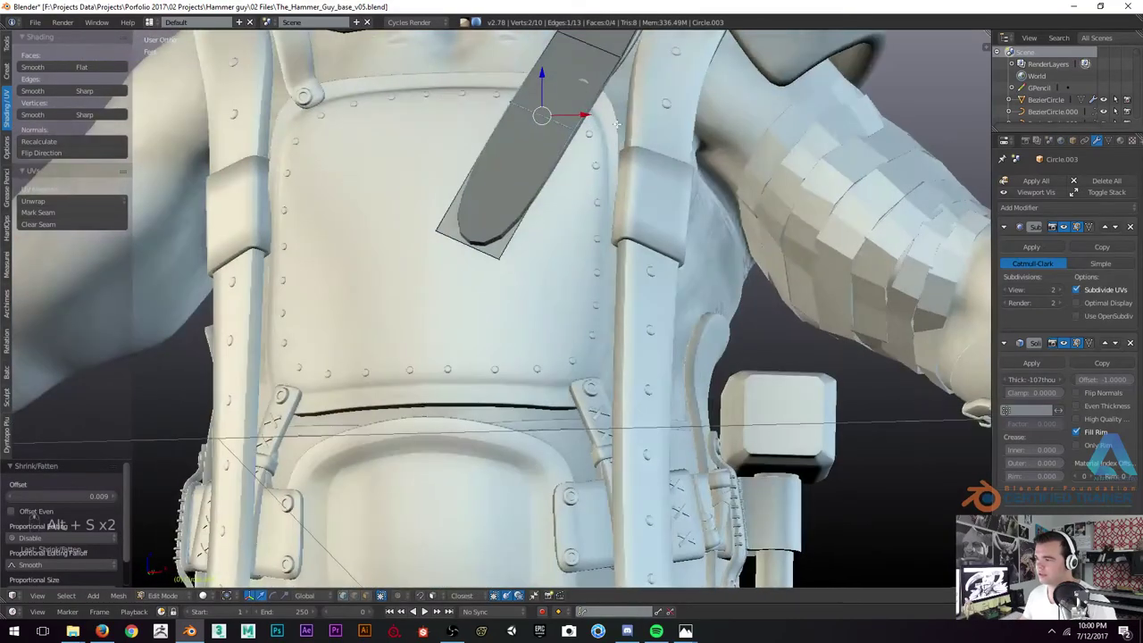
Shrink and move the chest strap's upper end so it tucks beneath the shoulder pad, checking the fit in wireframe
key("alt+s")
key("g")
key("g")
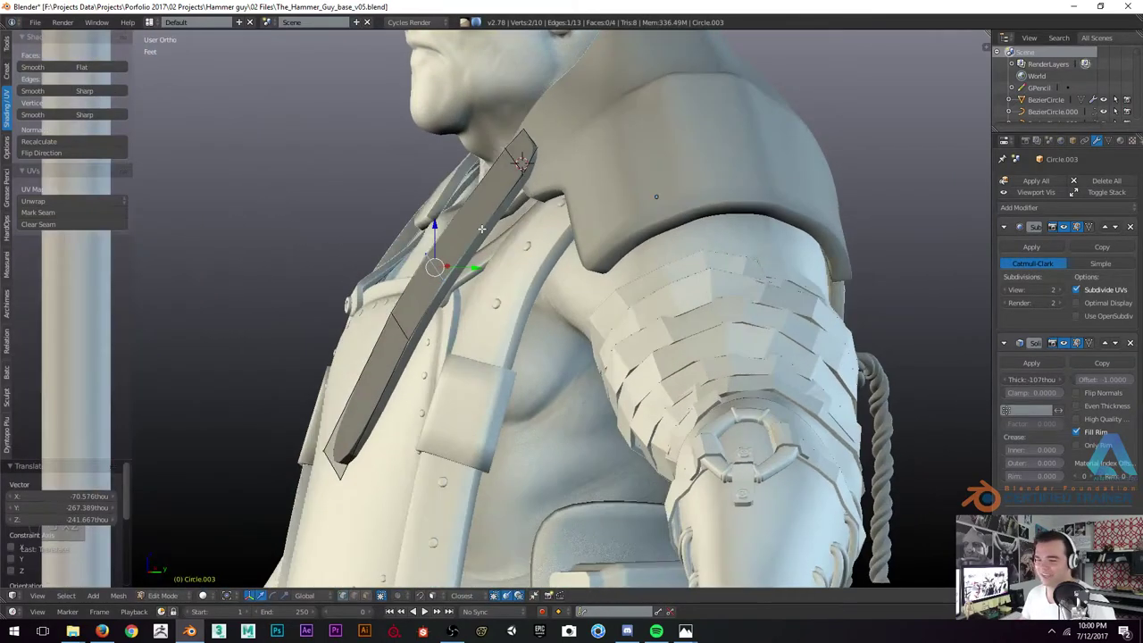
key("ctrl+r")
key("alt+s")
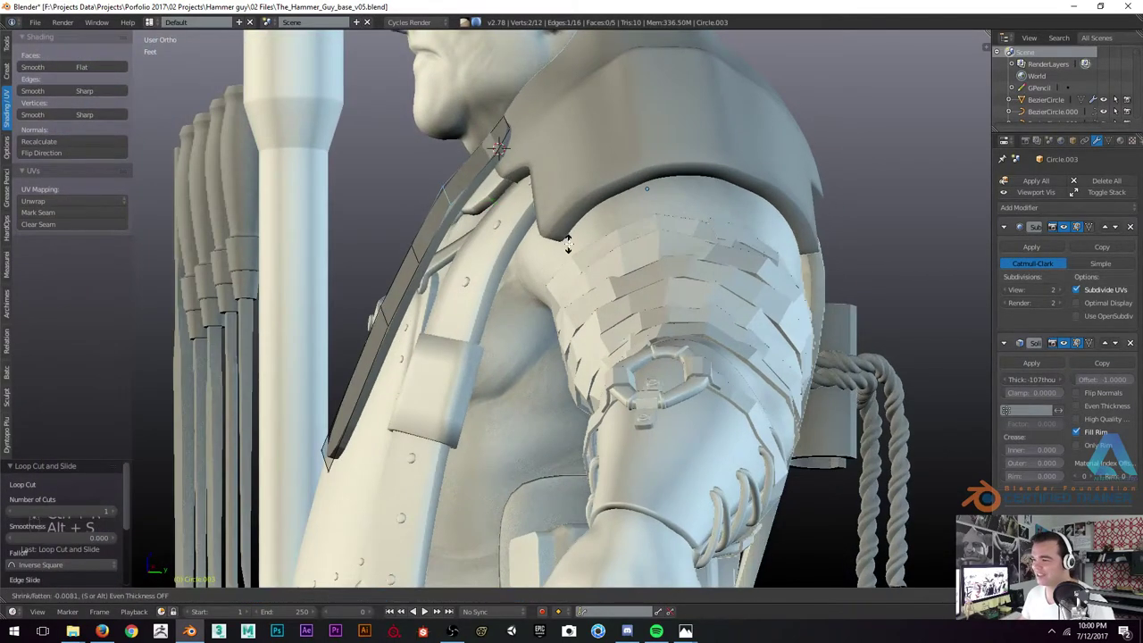
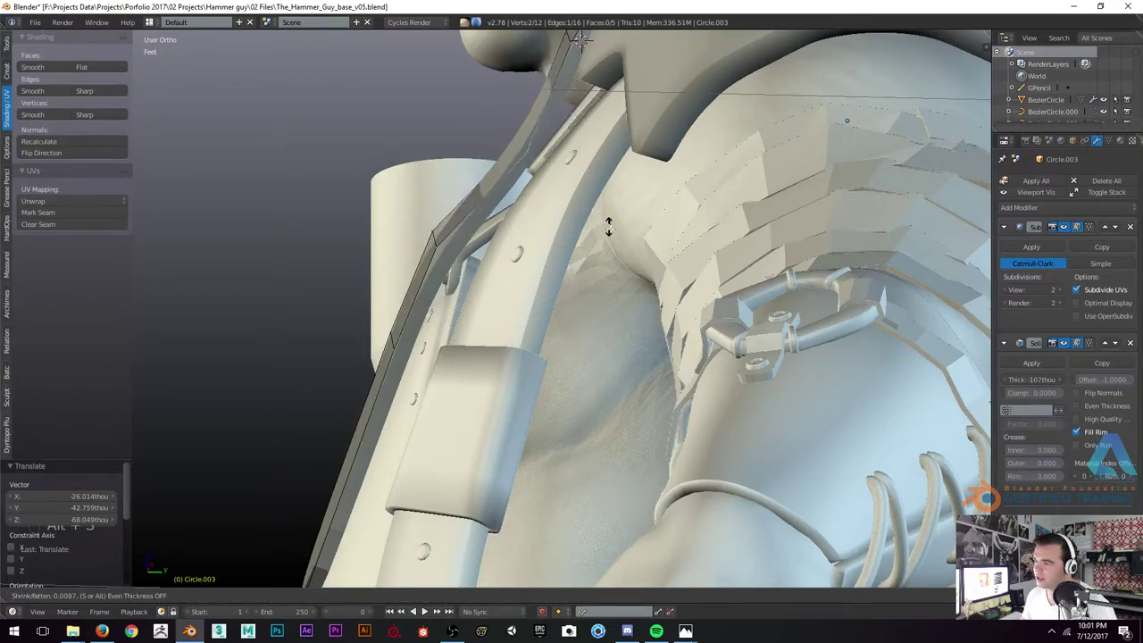
key("Tab")
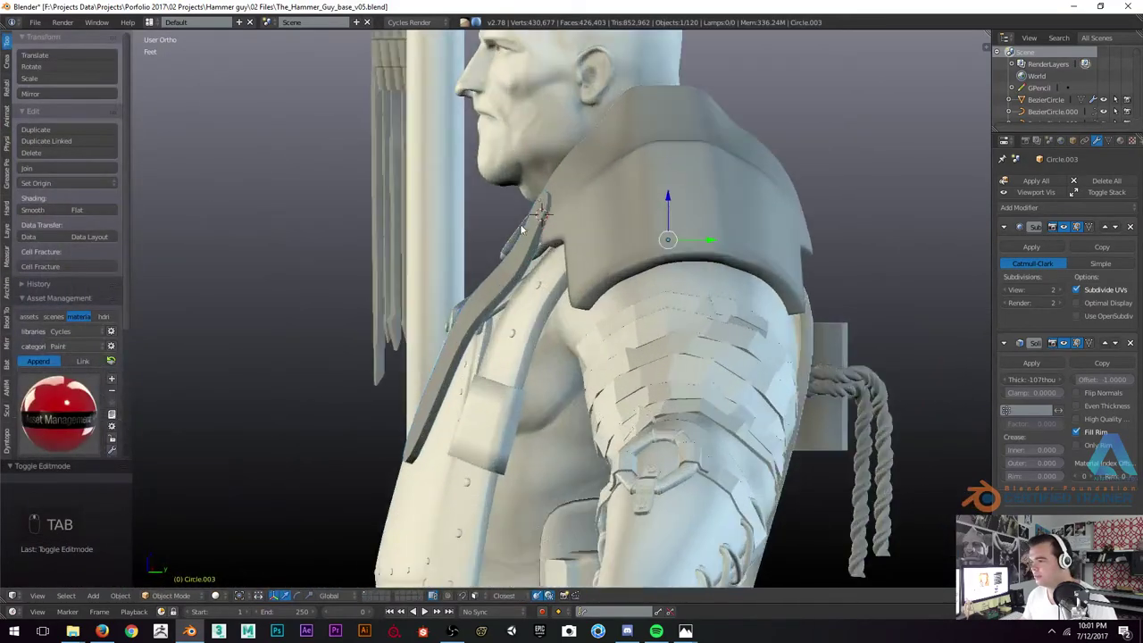
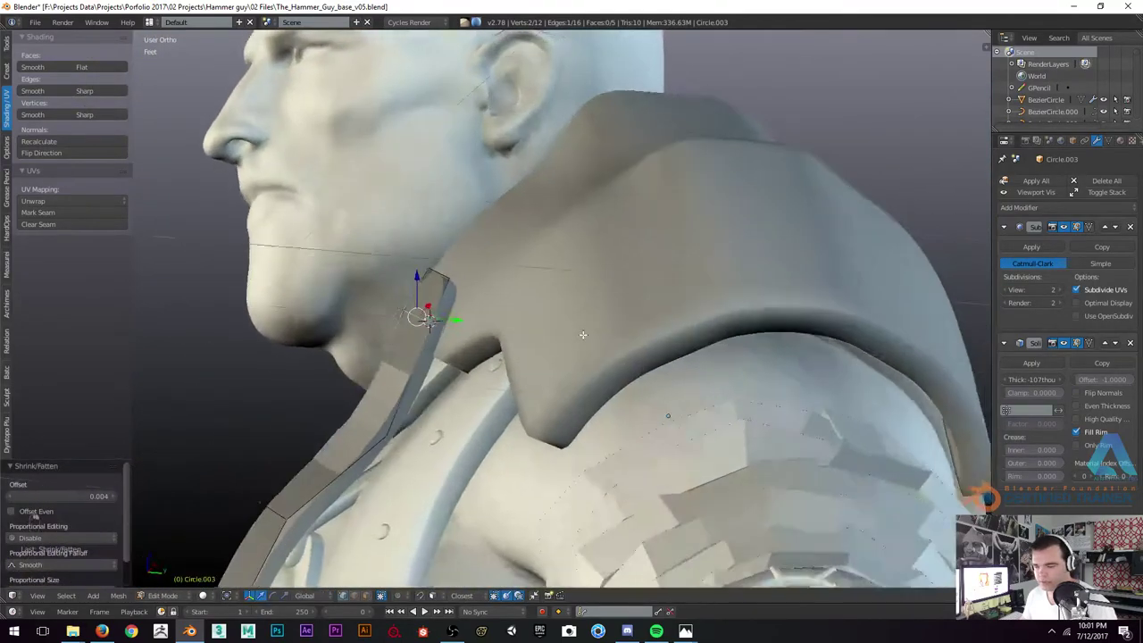
key("z")
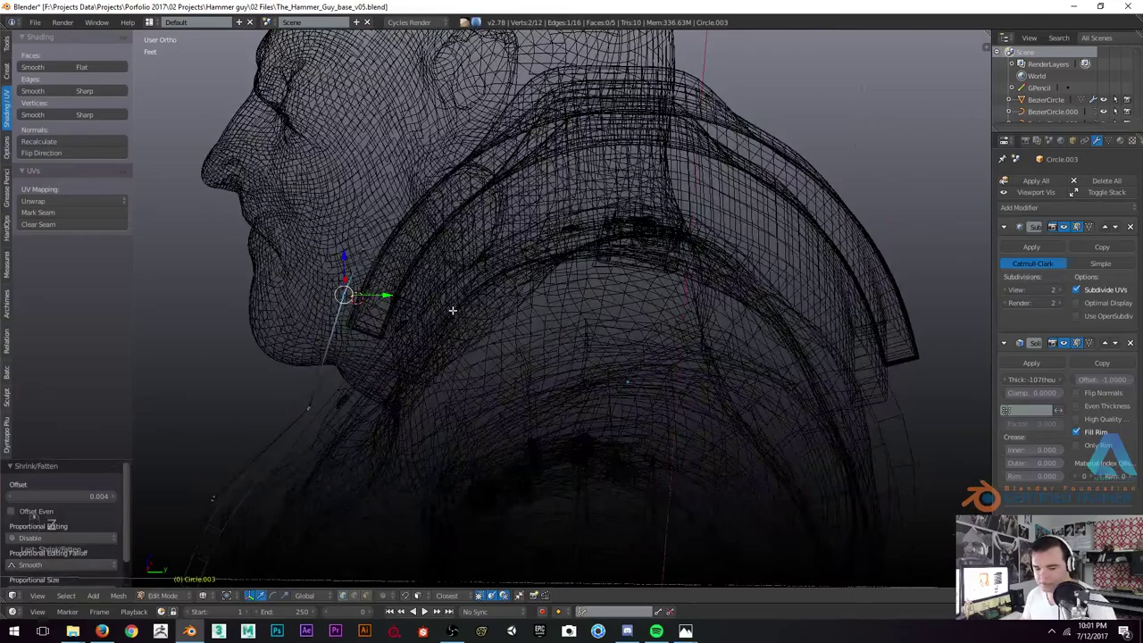
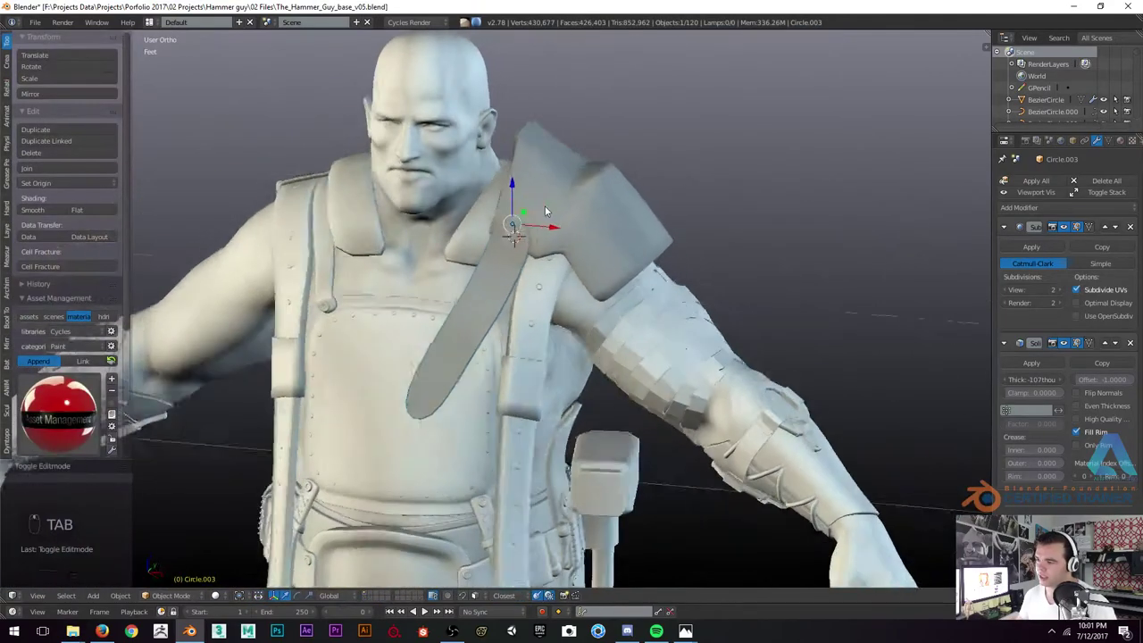
Send the long diagonal strap to an empty layer
key("m")
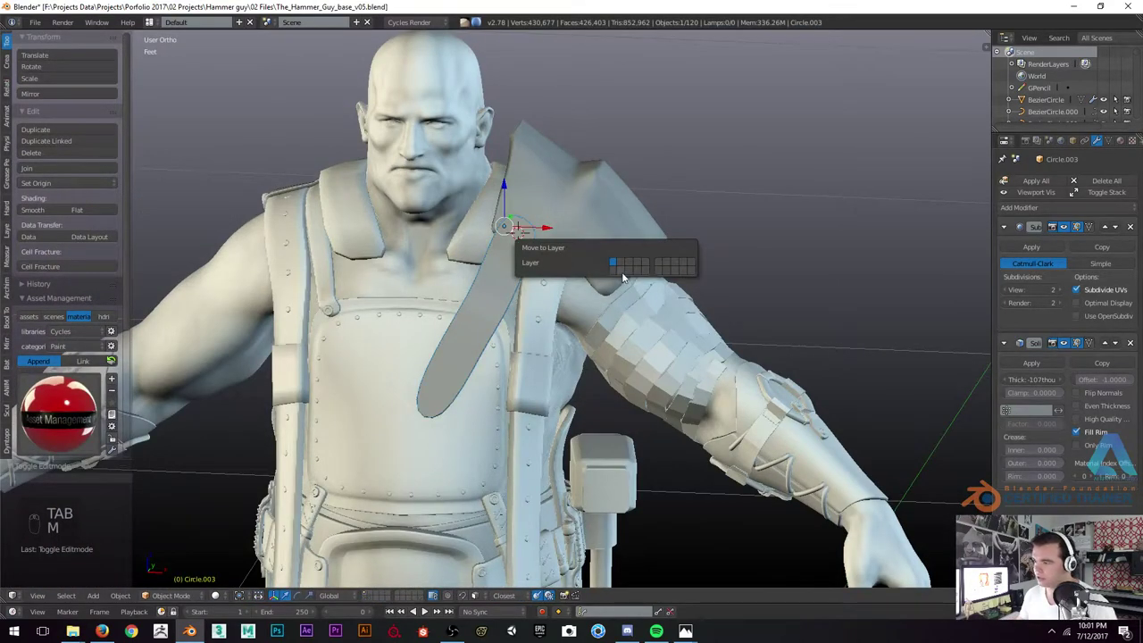
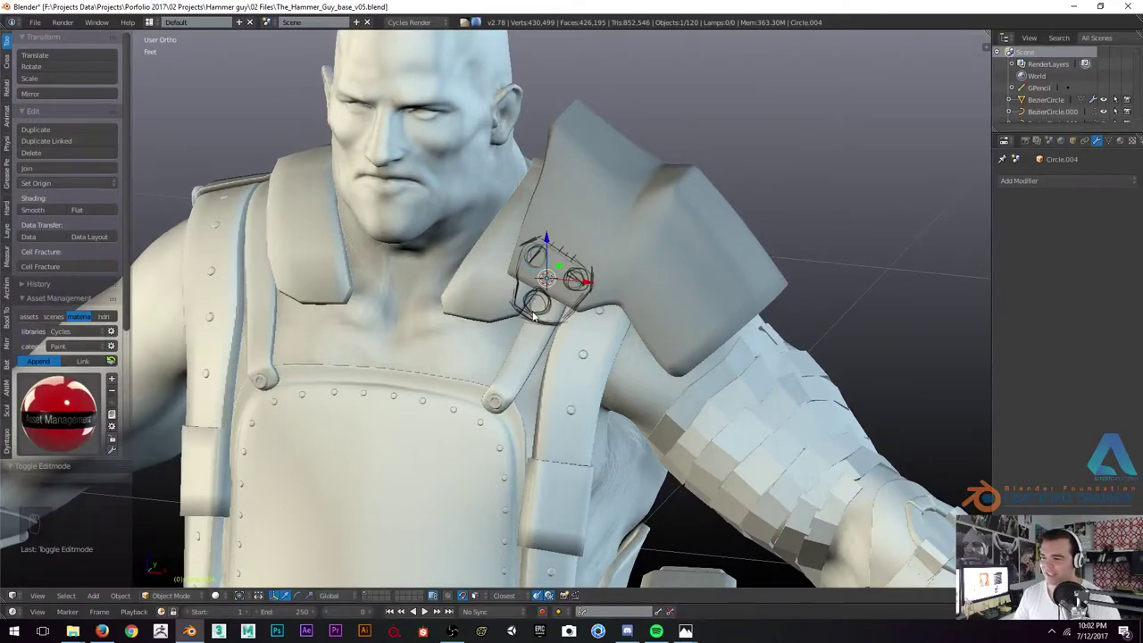
Refine the ring buckle plate's circles on the shoulder strap, orbiting to inspect the two ring holes
key("d")
key("d")
key("d")
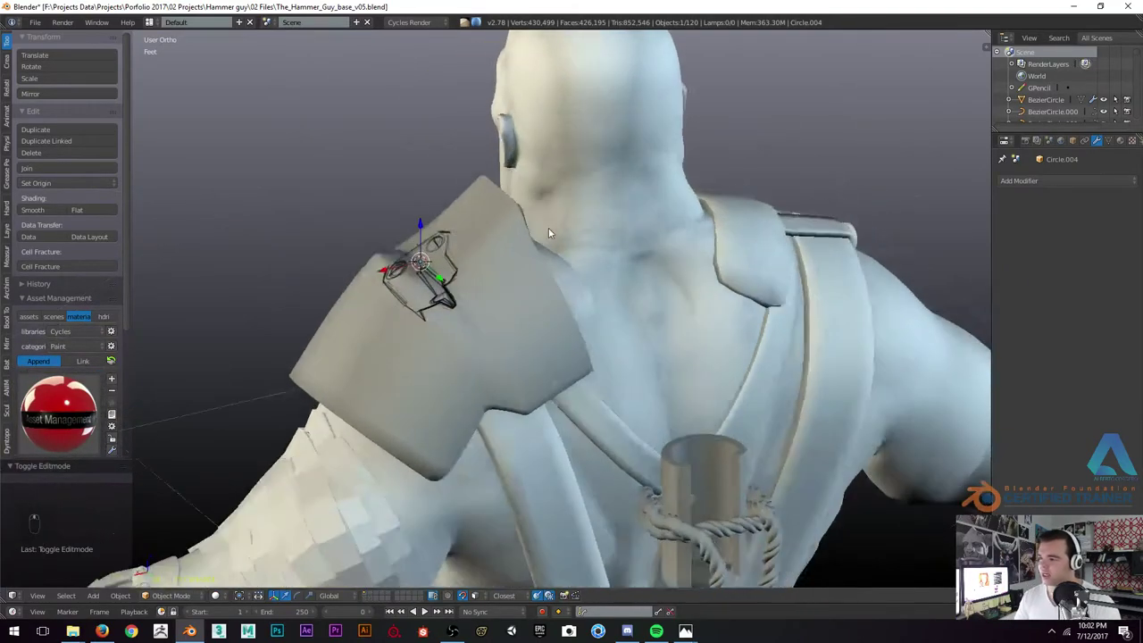
middle_click(533, 215)
left_click_drag(573, 217, 637, 202)
middle_click(650, 247)
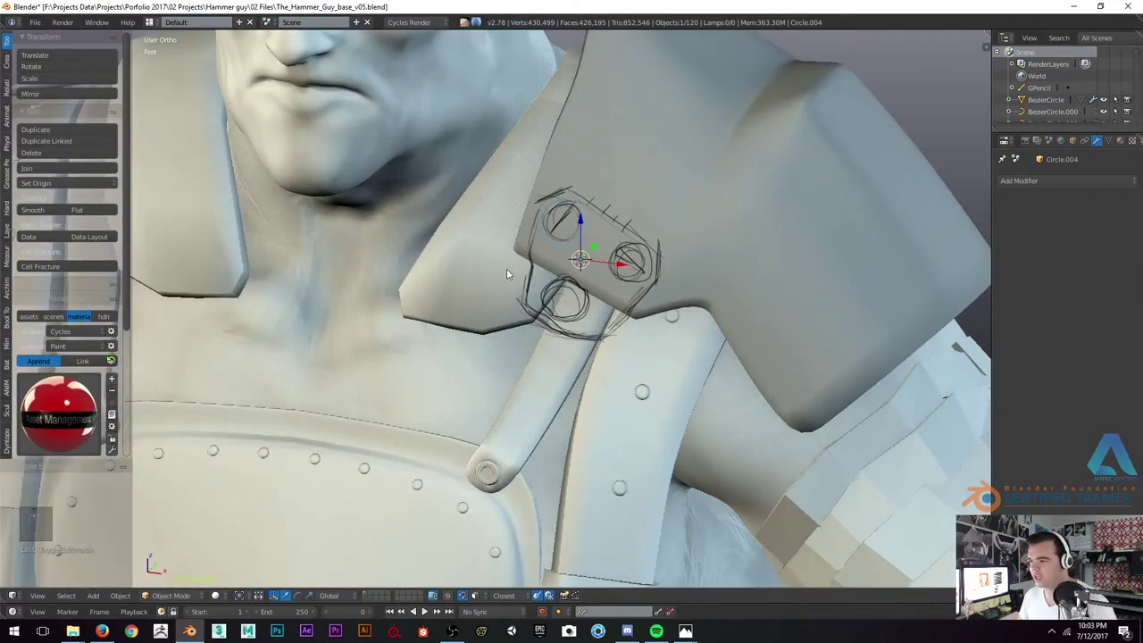
key("d")
key("d")
key("d")
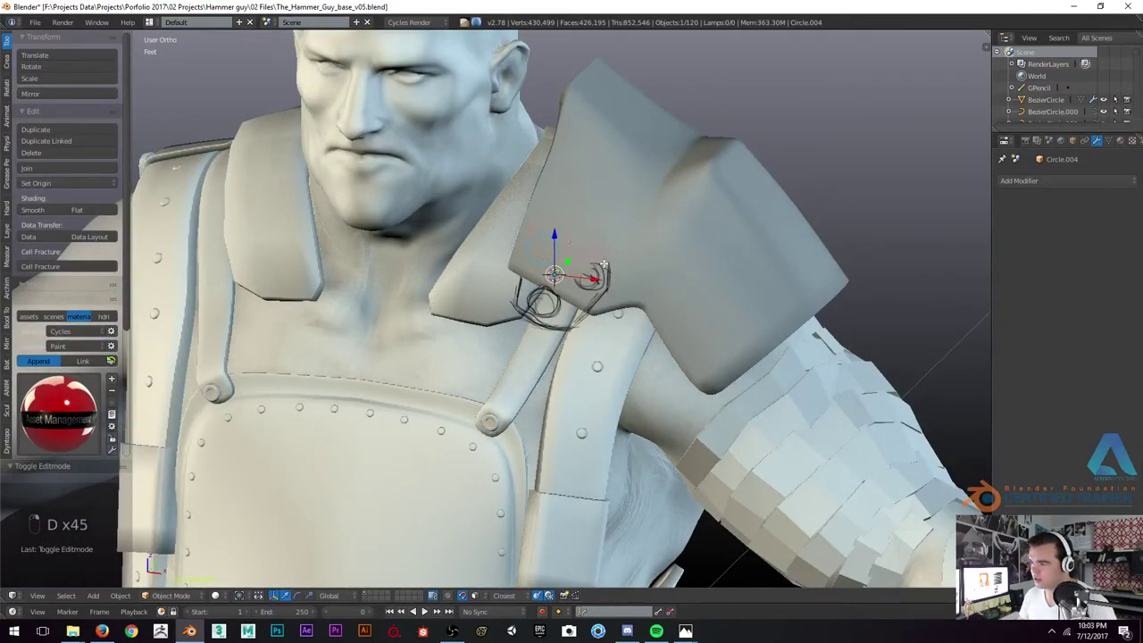
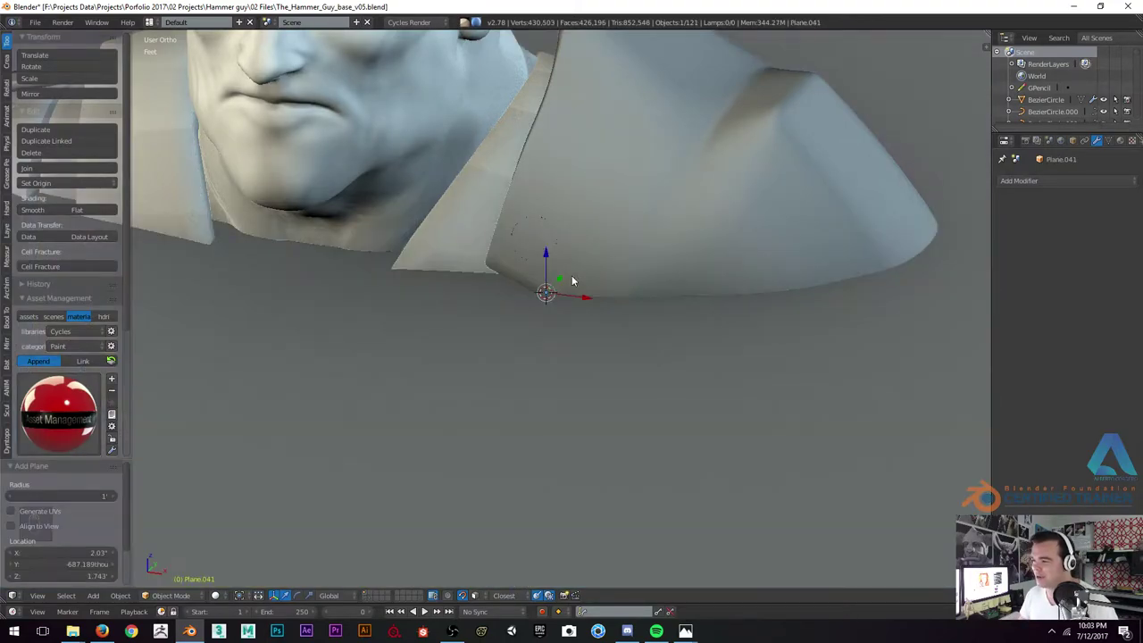
Scale and rotate the new plane's vertices to tuck it under the shoulder pad's lower edge as a tab
key("Tab")
key("s")
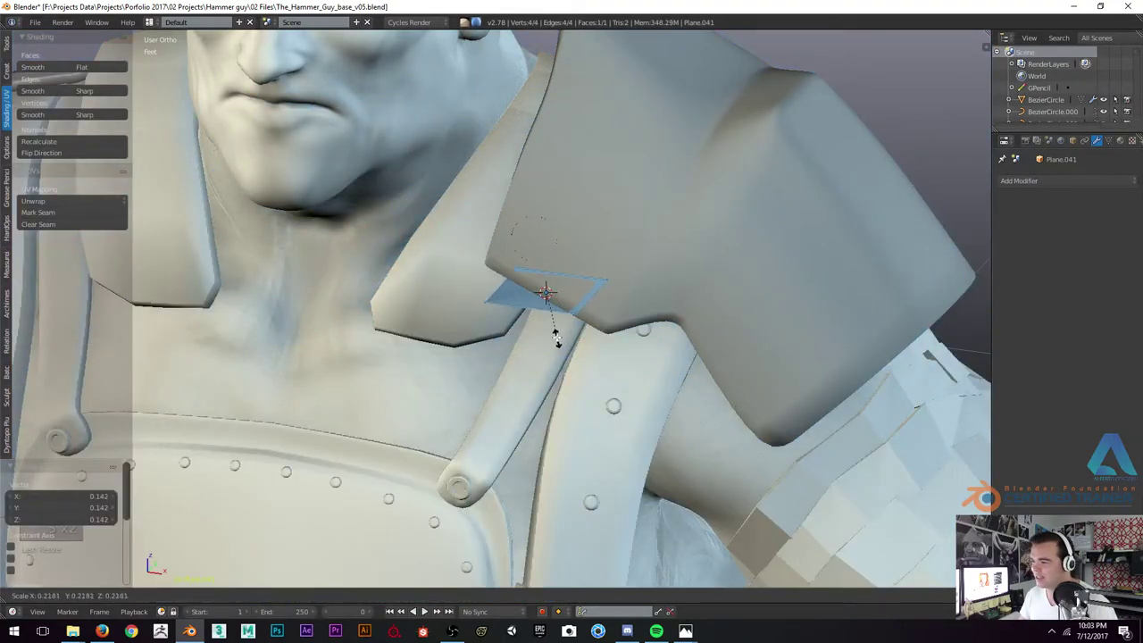
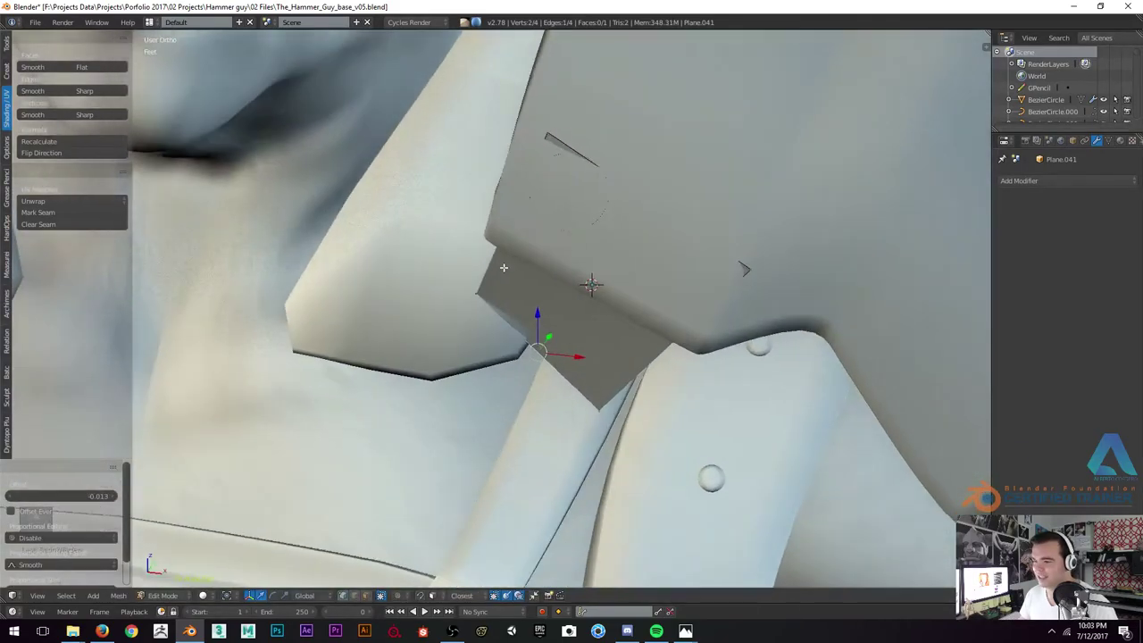
key("r")
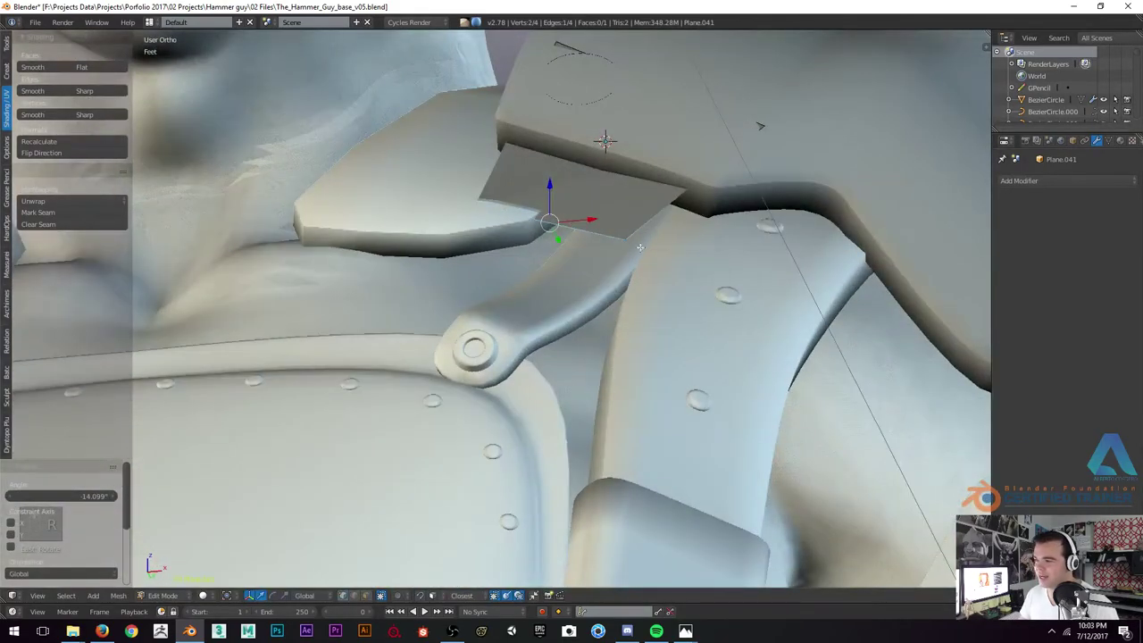
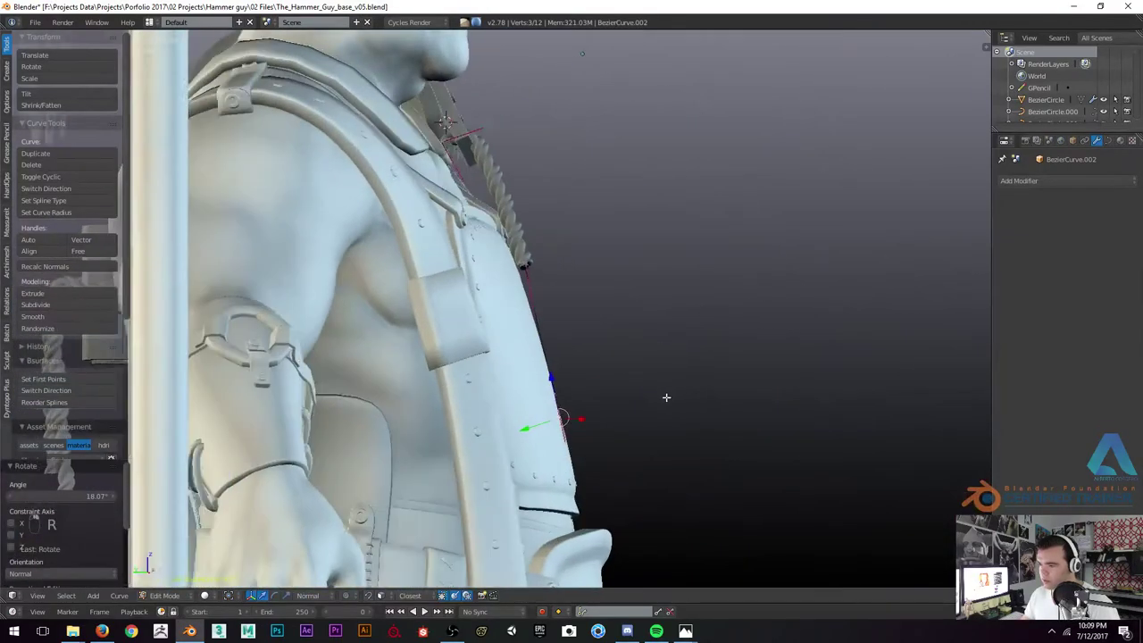
Nudge the rope curve and inspect its run over the chest from several angles and shading modes
key("g")
key("g")
key("Tab")
key("Tab")
key("Tab")
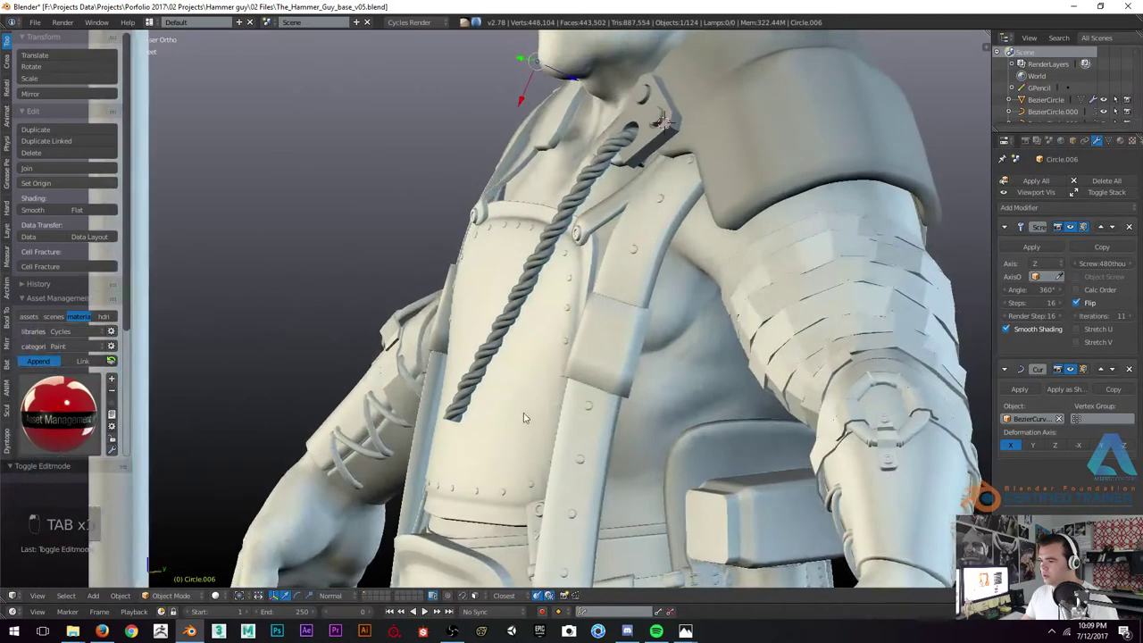
left_click_drag(500, 395, 458, 326)
key("z")
left_click_drag(458, 325, 433, 252)
middle_click(433, 252)
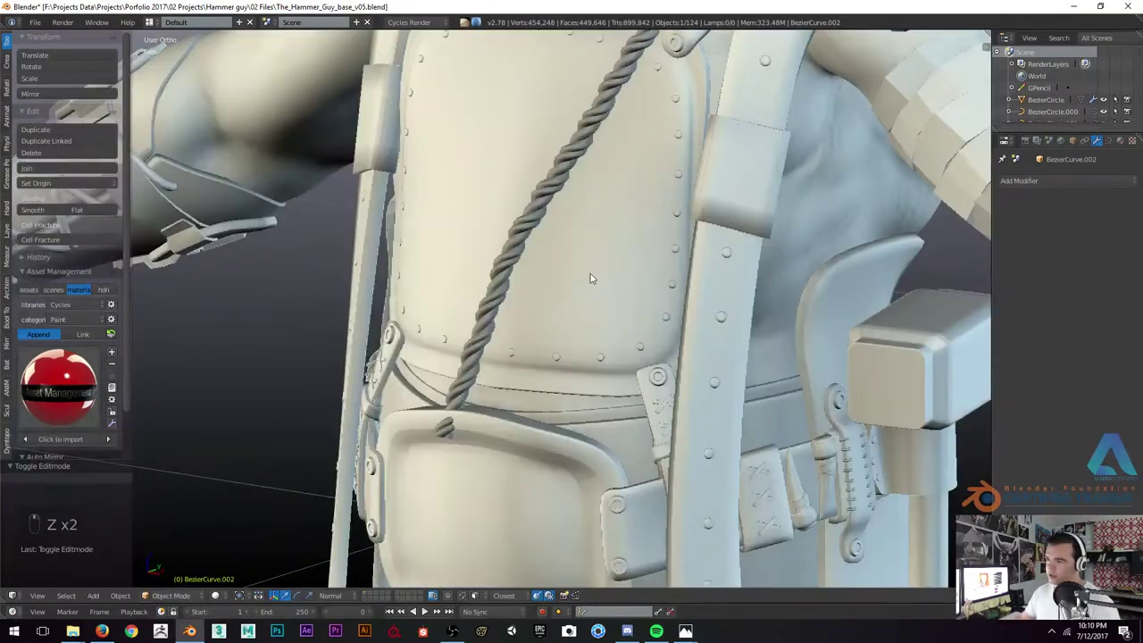
key("z")
key("z")
key("z")
Edit BezierCurve.002, moving and rotating control points diagonally from the shoulder pad toward the opposite strap
key("Tab")
key("z")
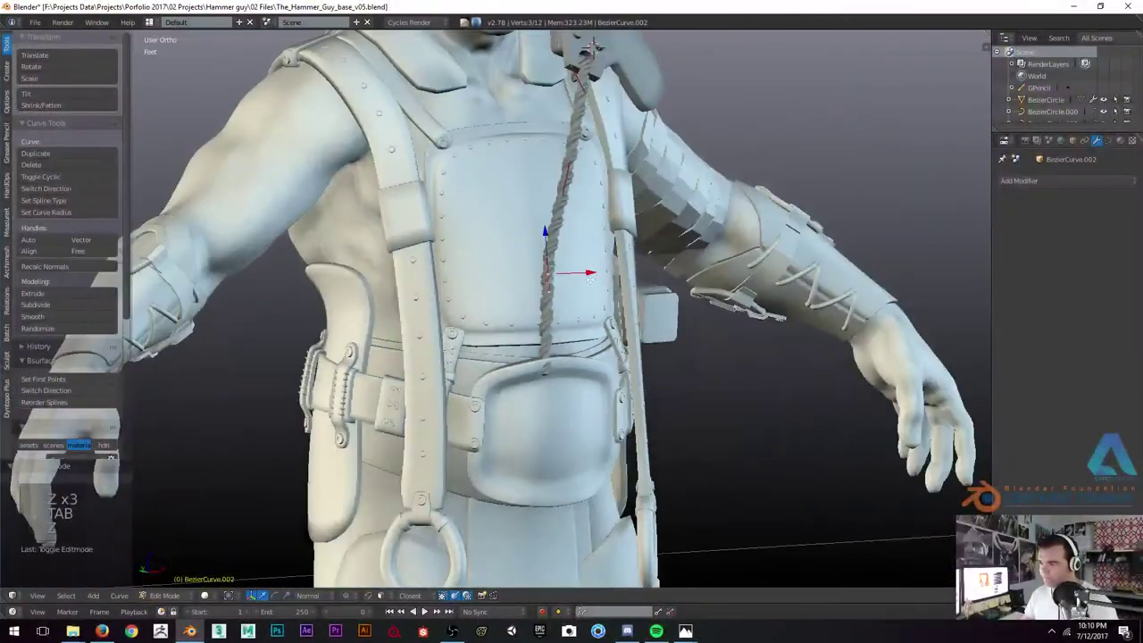
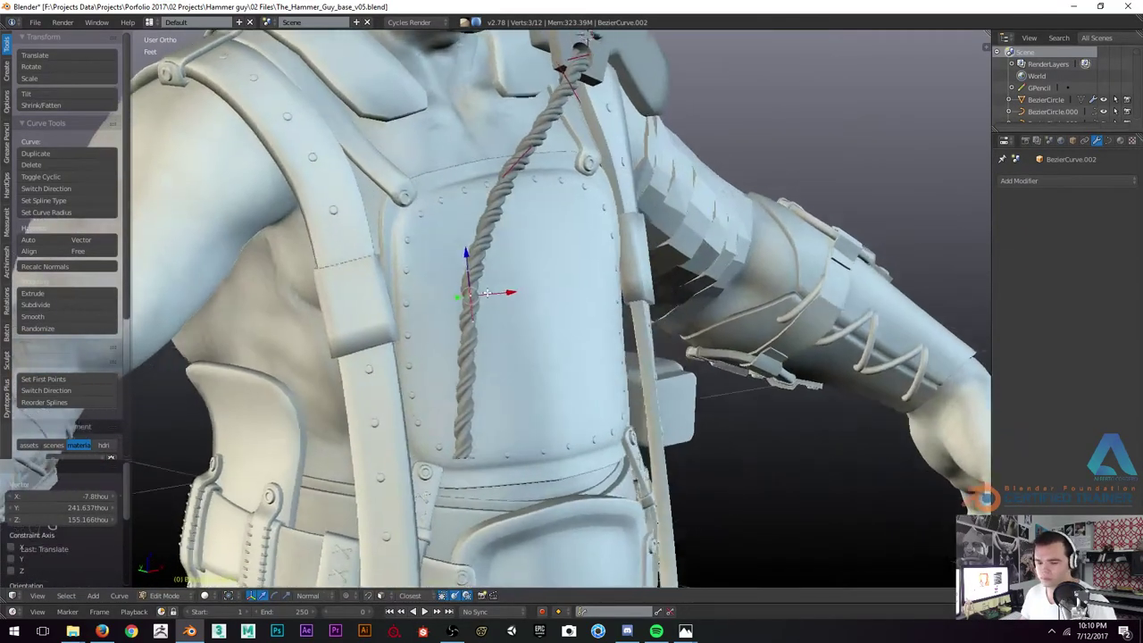
key("g")
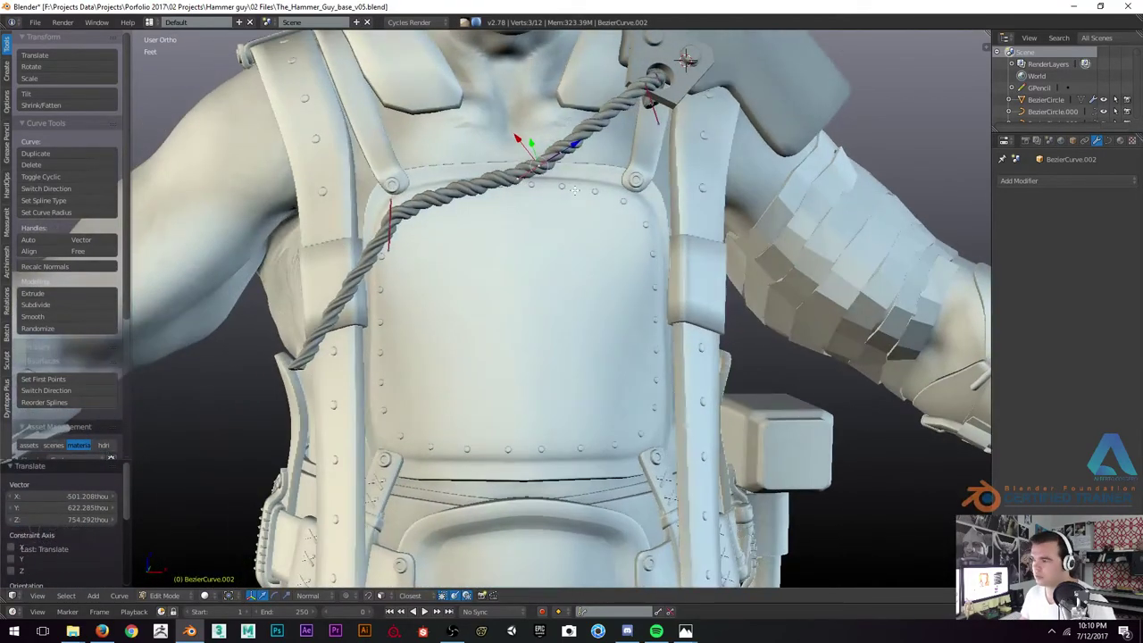
key("r")
key("g")
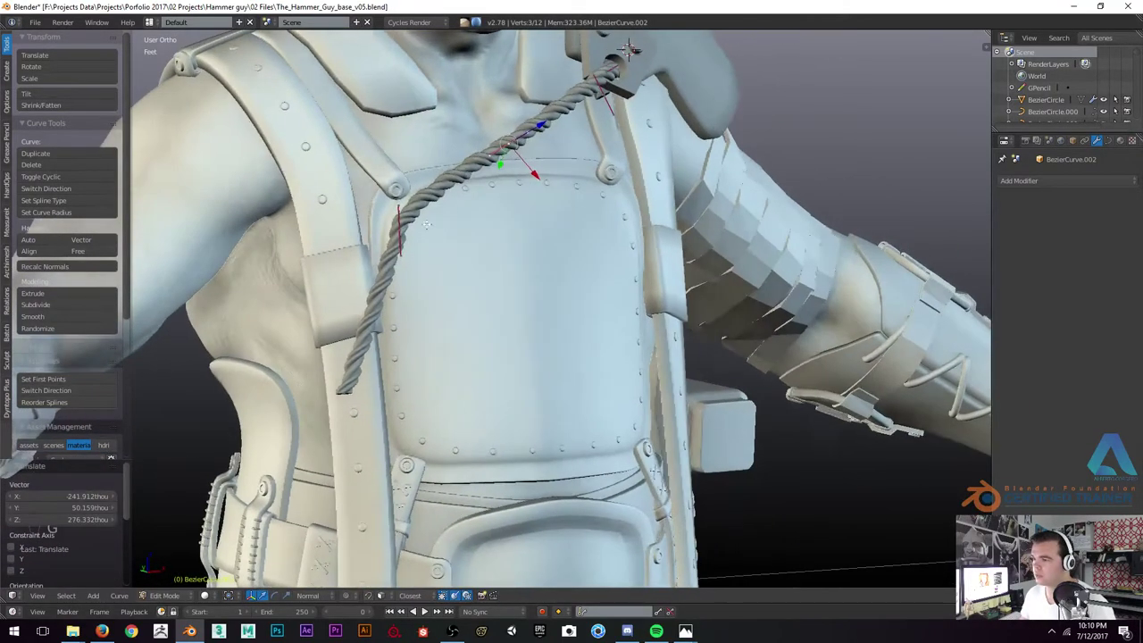
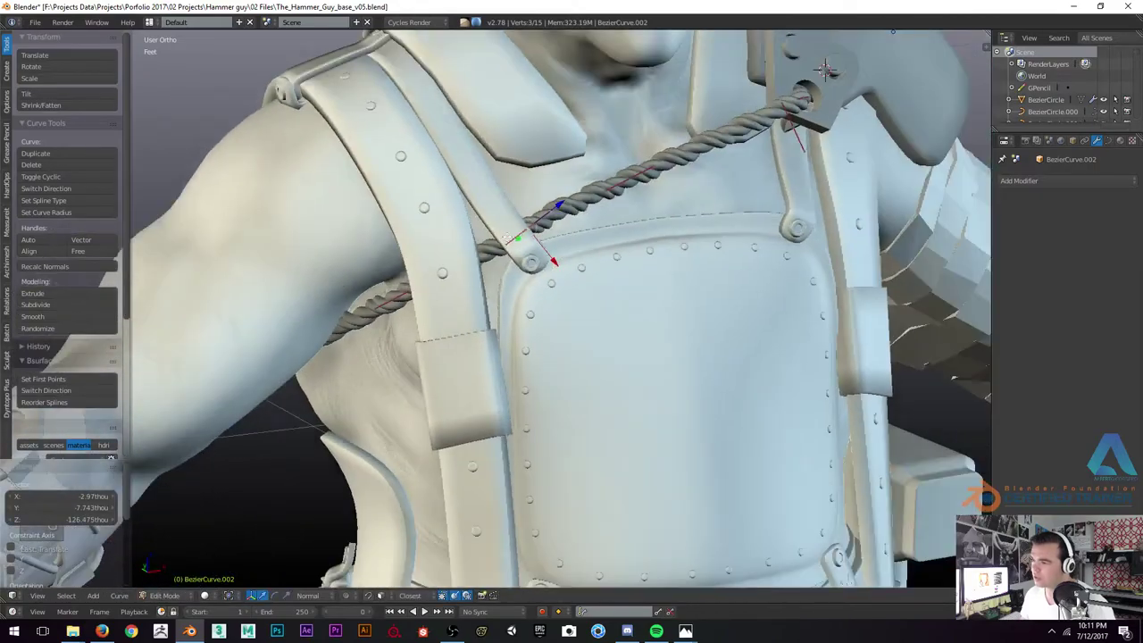
Settle the last rope point and leave Edit Mode with the rope slung across the upper chest
key("g")
key("Tab")
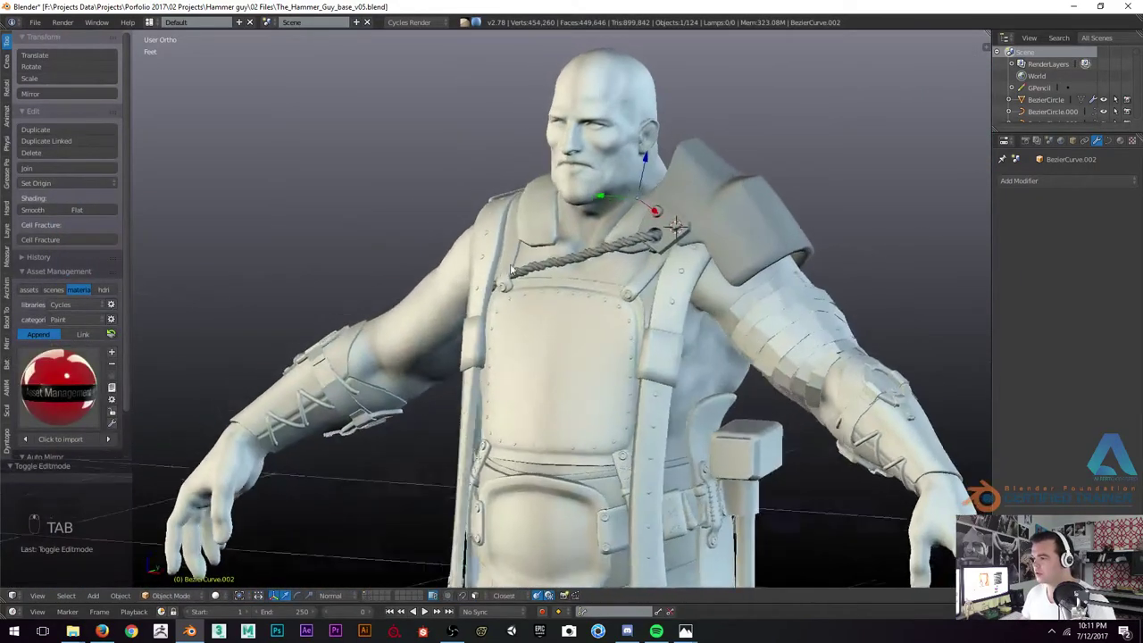
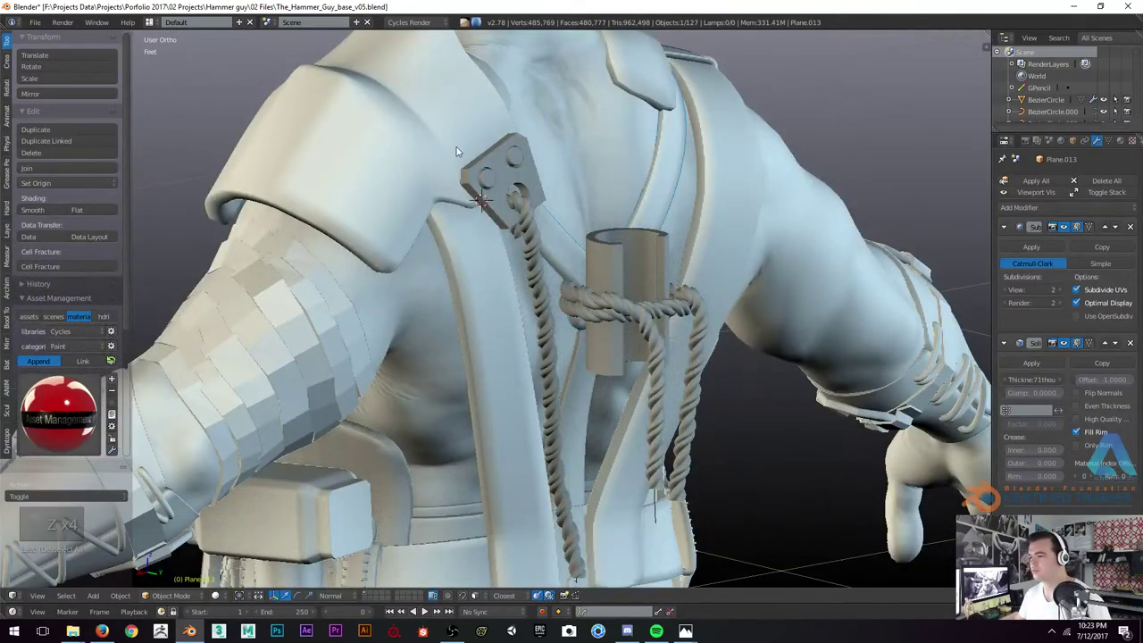
Briefly edit the rope-anchor plate on the shoulder strap, then review the character from the side
key("z")
key("z")
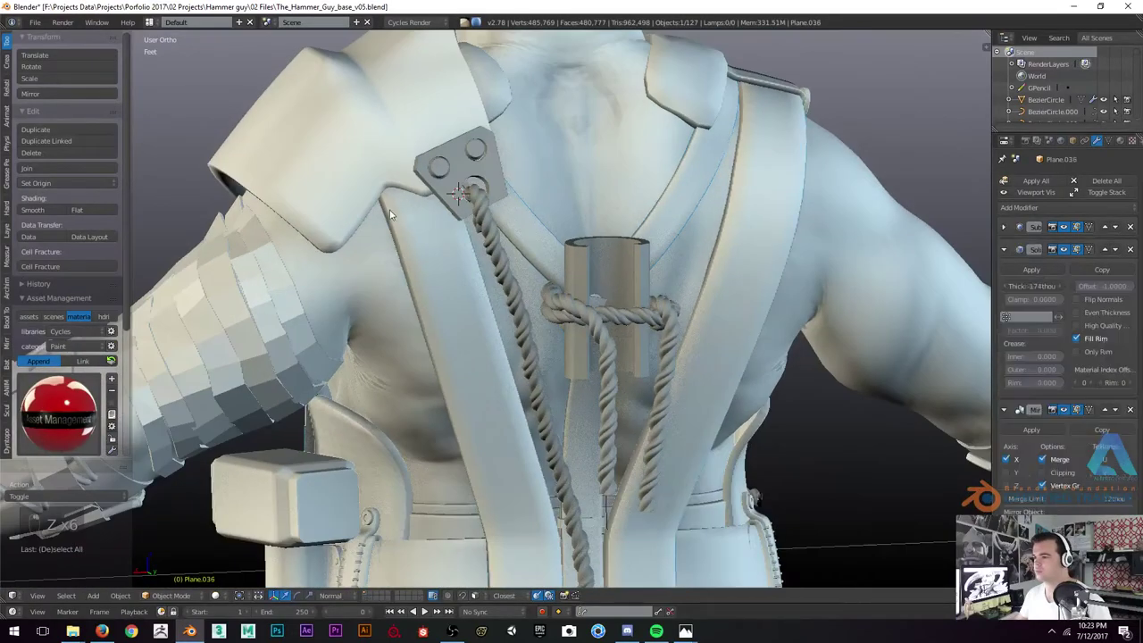
key("Tab")
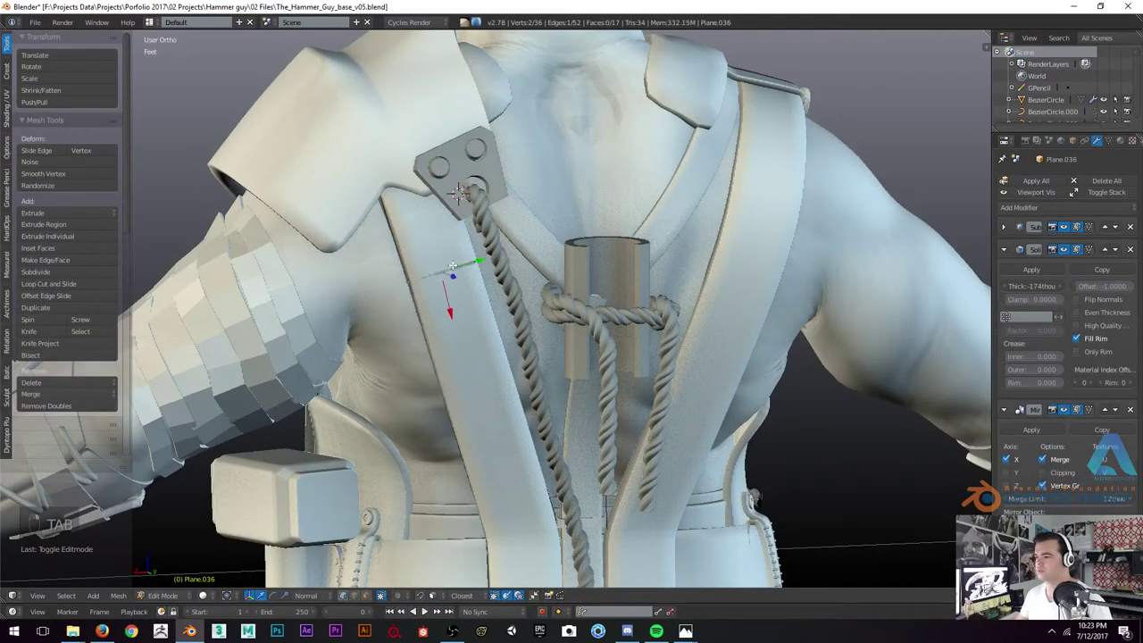
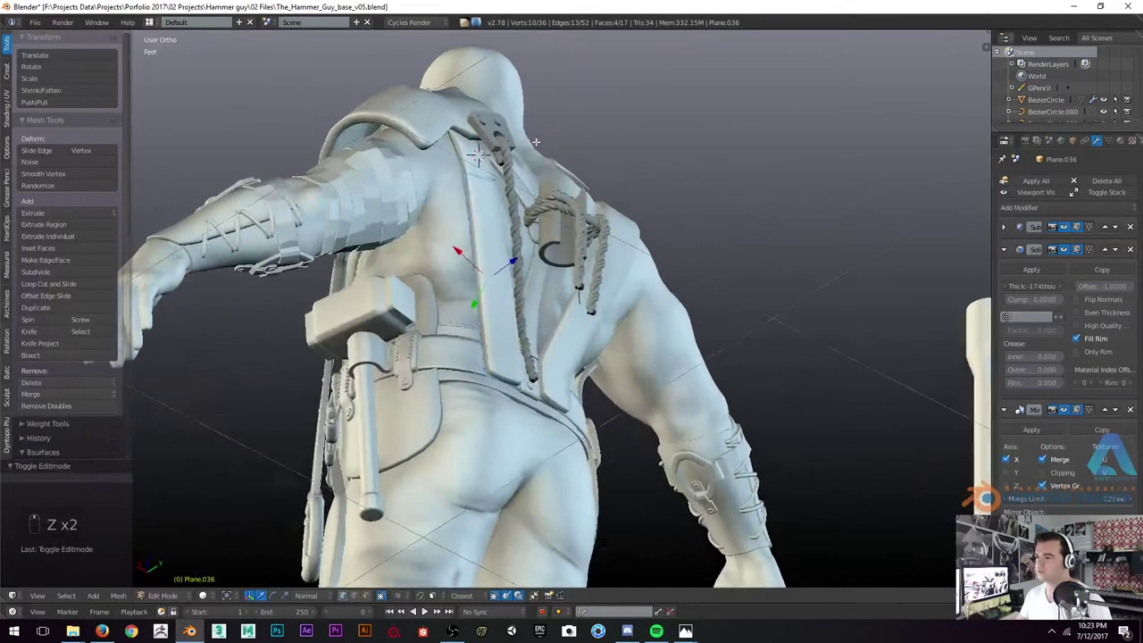
key("Tab")
key("a")
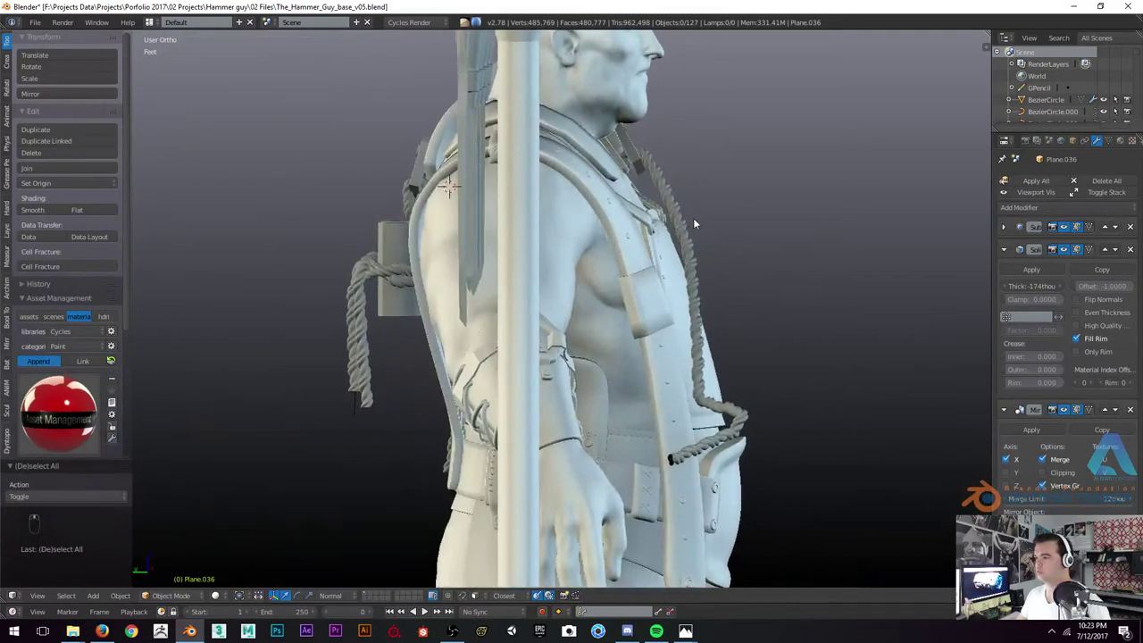
Edit the rope curve and drag its lower control points down the chest along the strap
key("z")
key("Tab")
key("z")
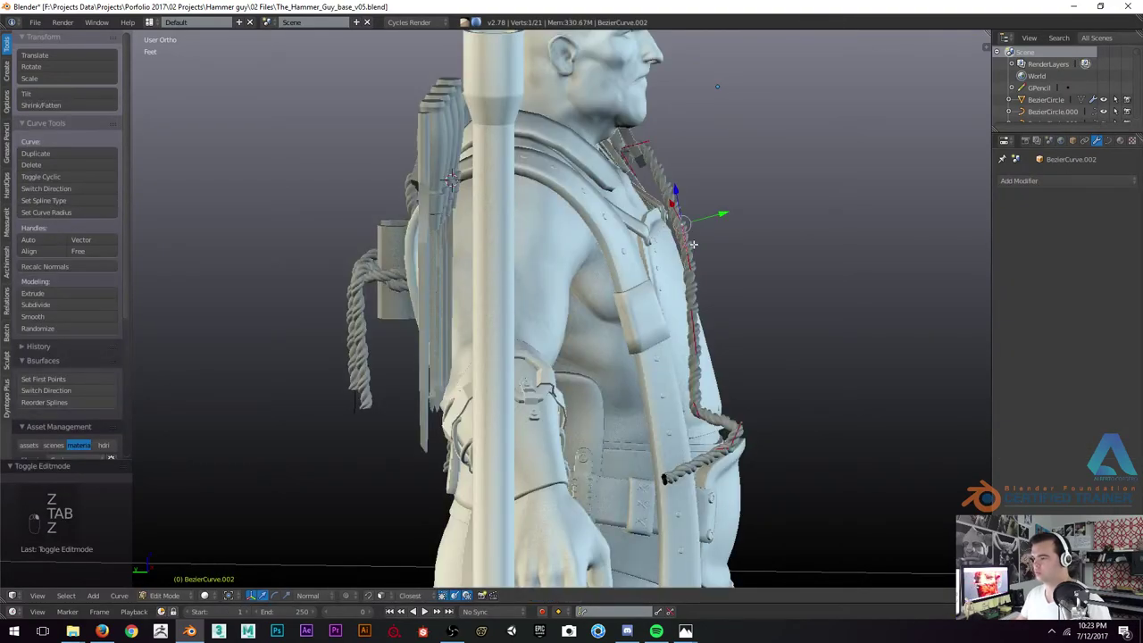
key("g")
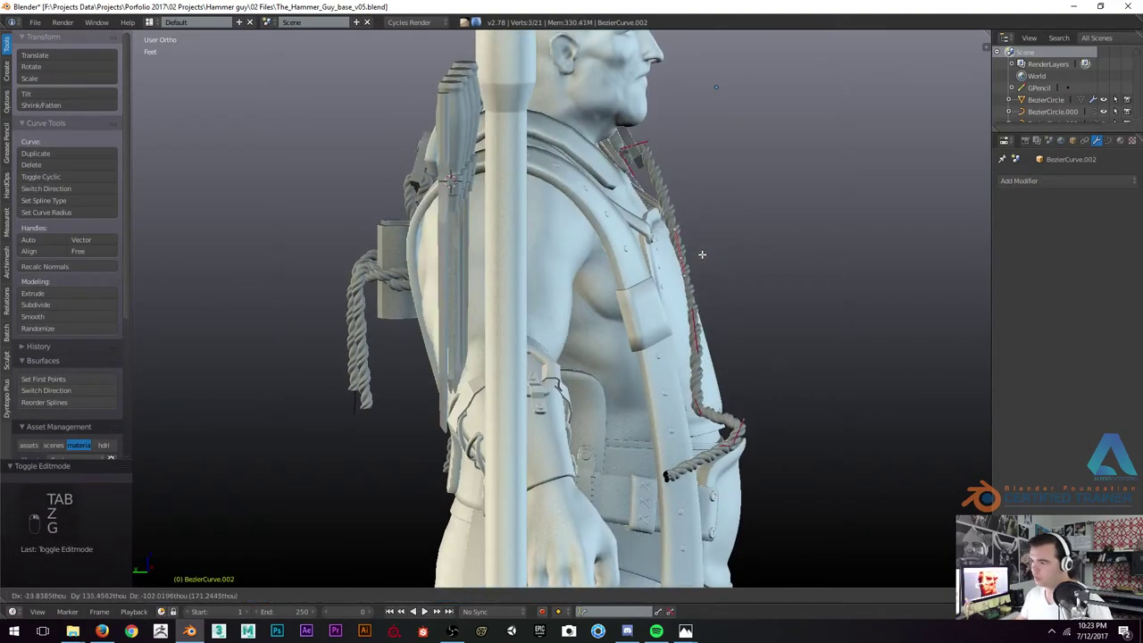
key("g")
key("g")
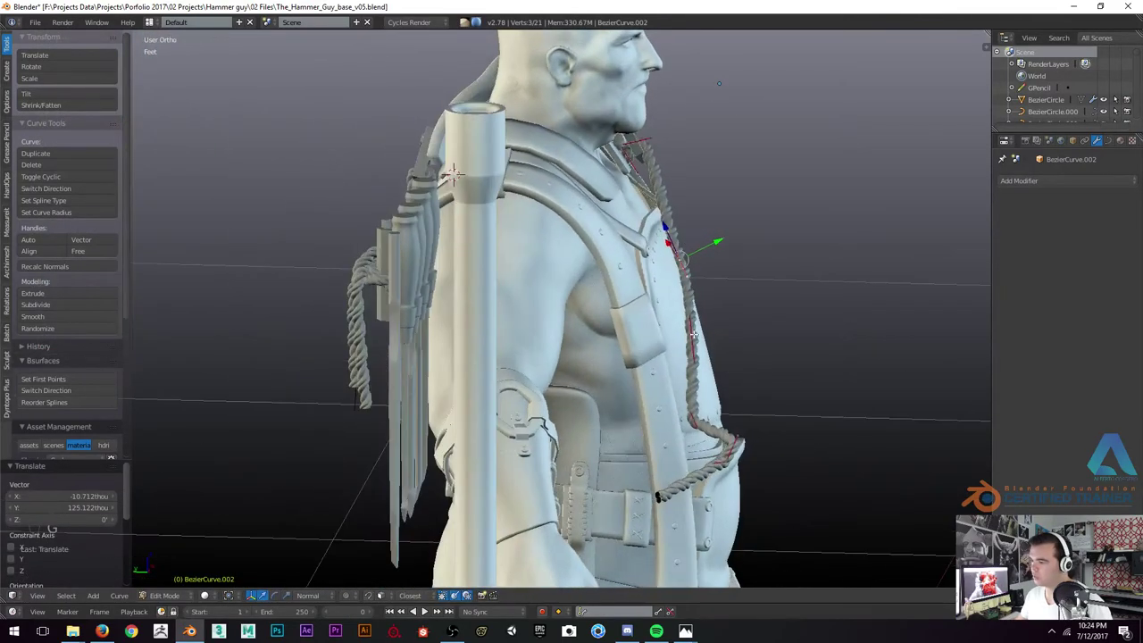
key("g")
key("g")
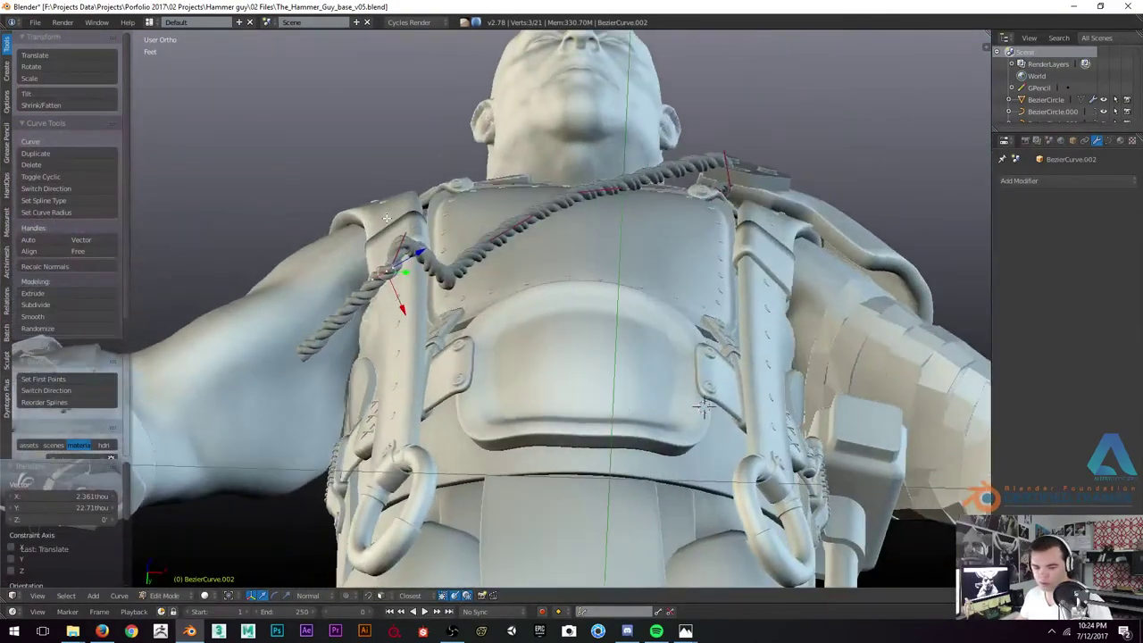
key("g")
key("x")
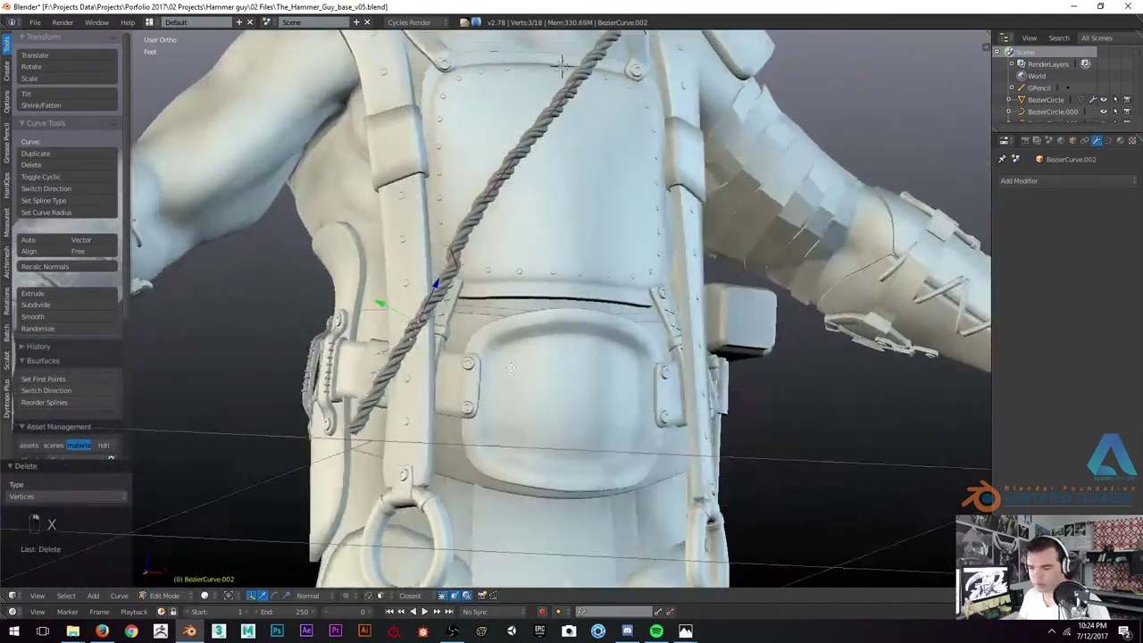
Rotate, scale and reposition the lower rope points so the rope hugs the strap beside the pouch
key("g")
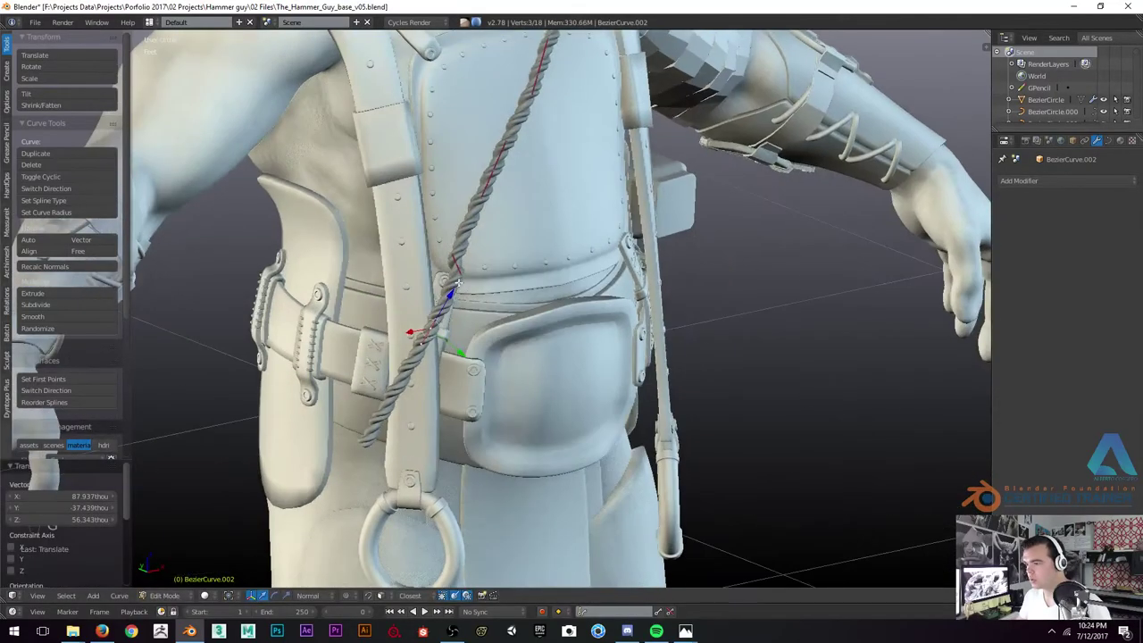
key("r")
key("g")
key("s")
key("s")
key("g")
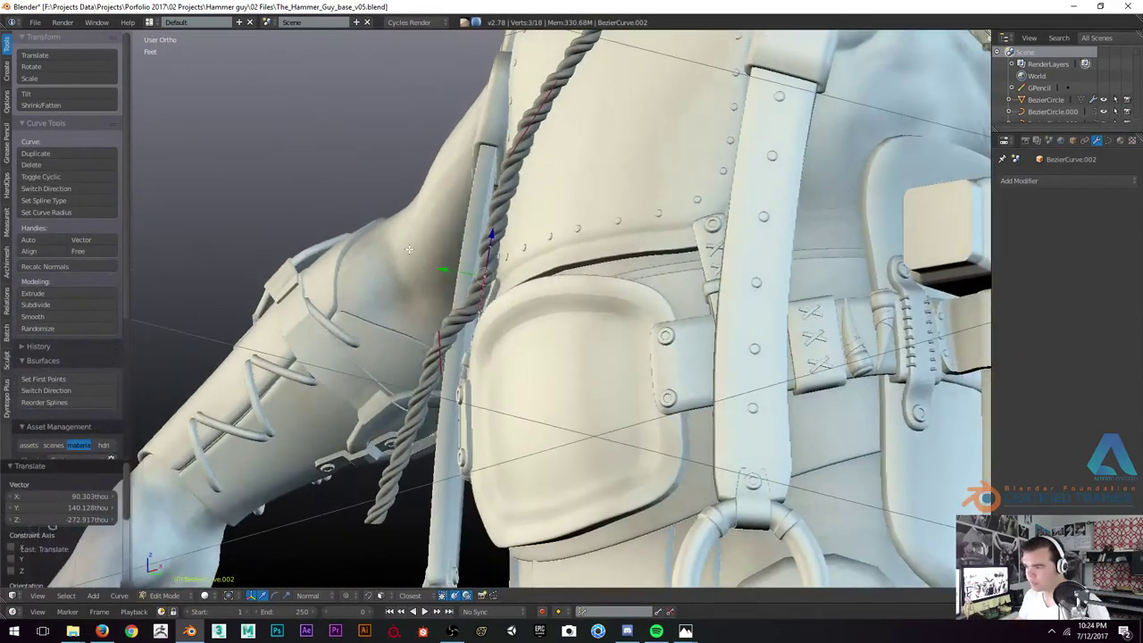
key("r")
key("g")
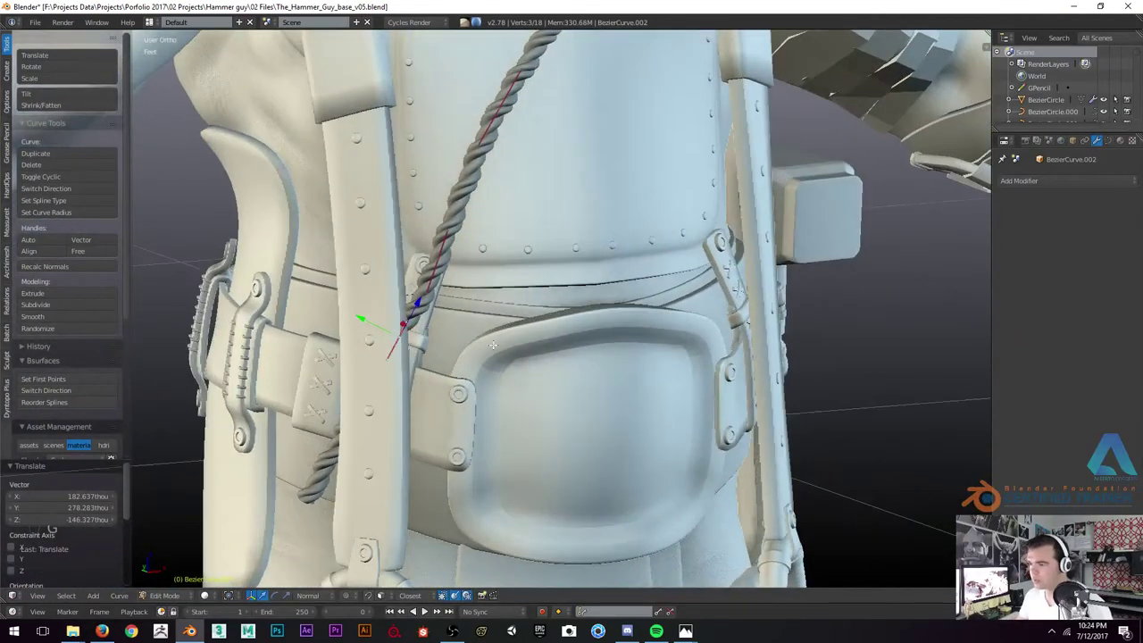
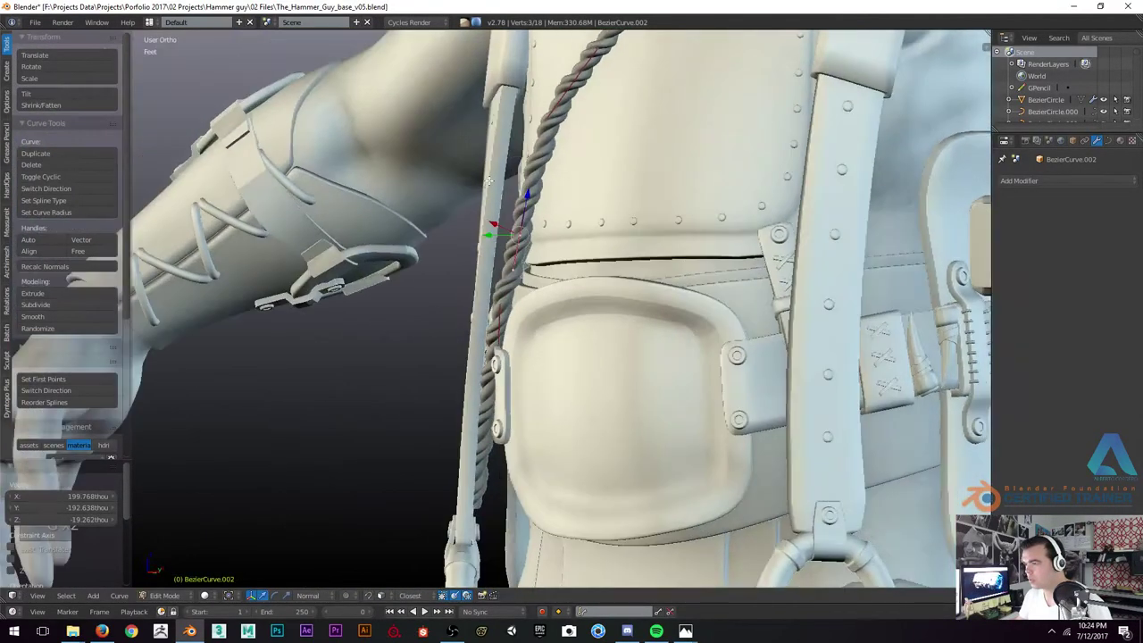
key("k")
key("r")
key("g")
key("z")
key("z")
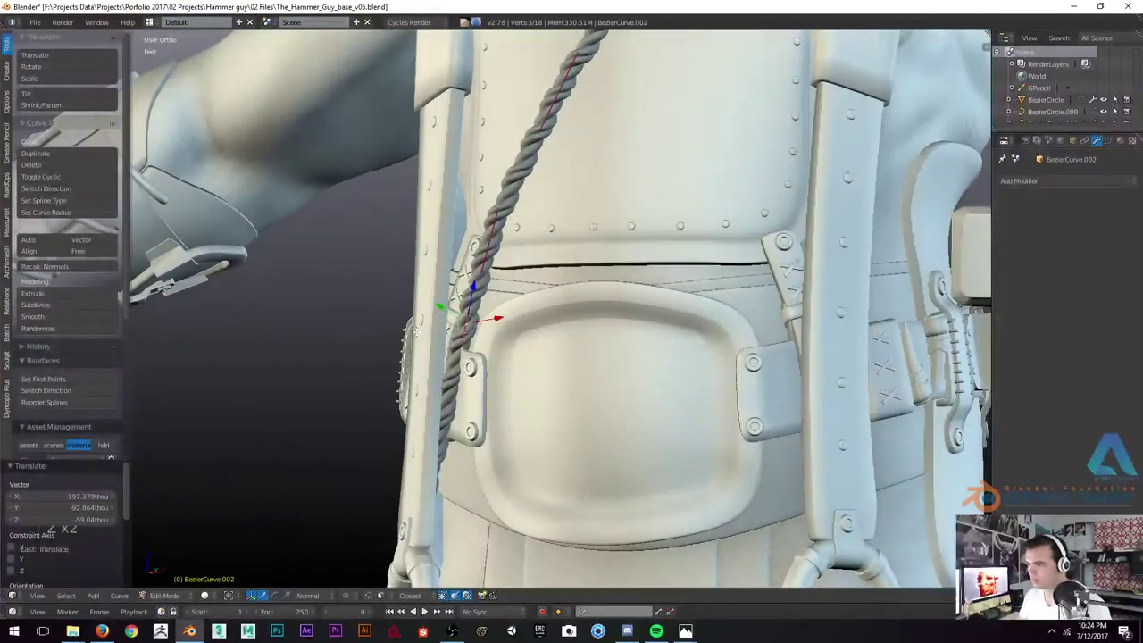
Extrude a new end point and angle it toward the pouch's side tab, then leave Edit Mode
key("g")
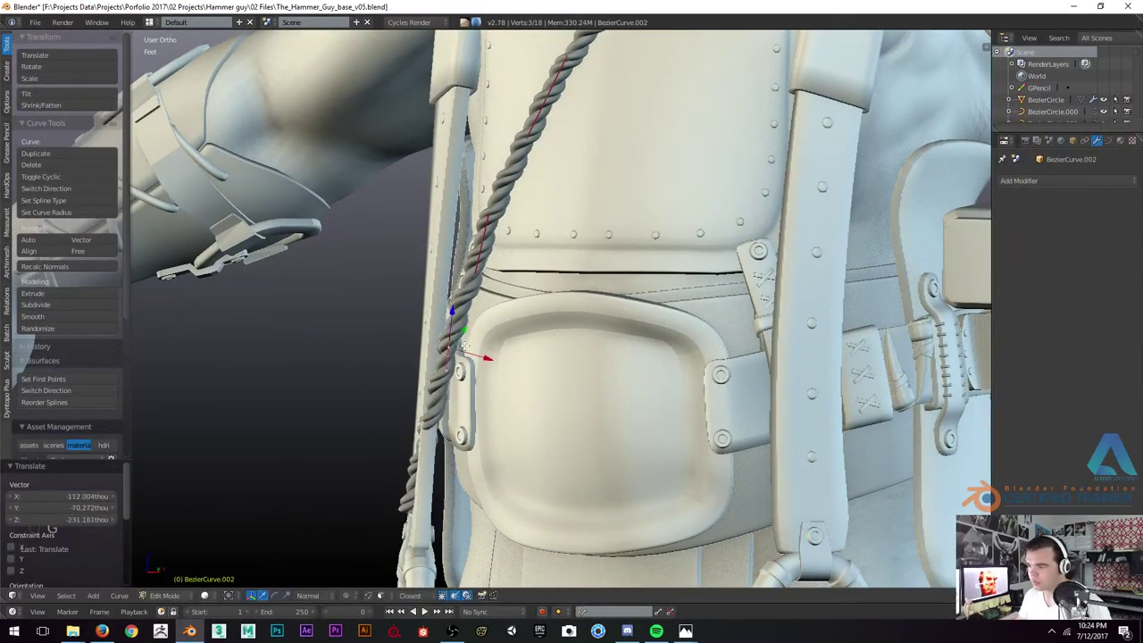
key("e")
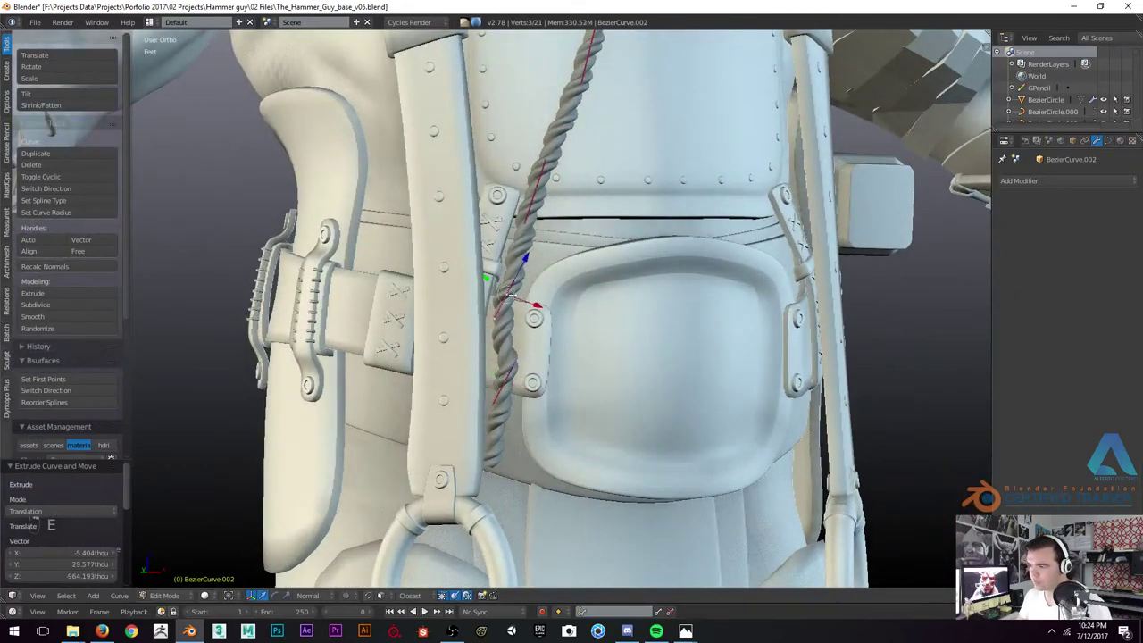
key("r")
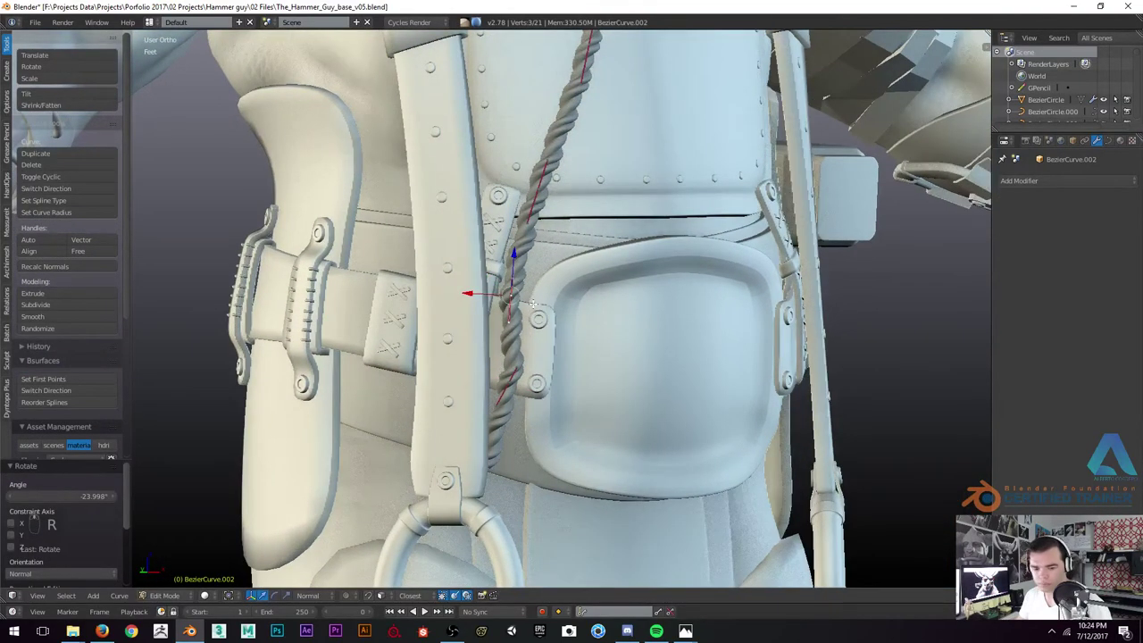
key("g")
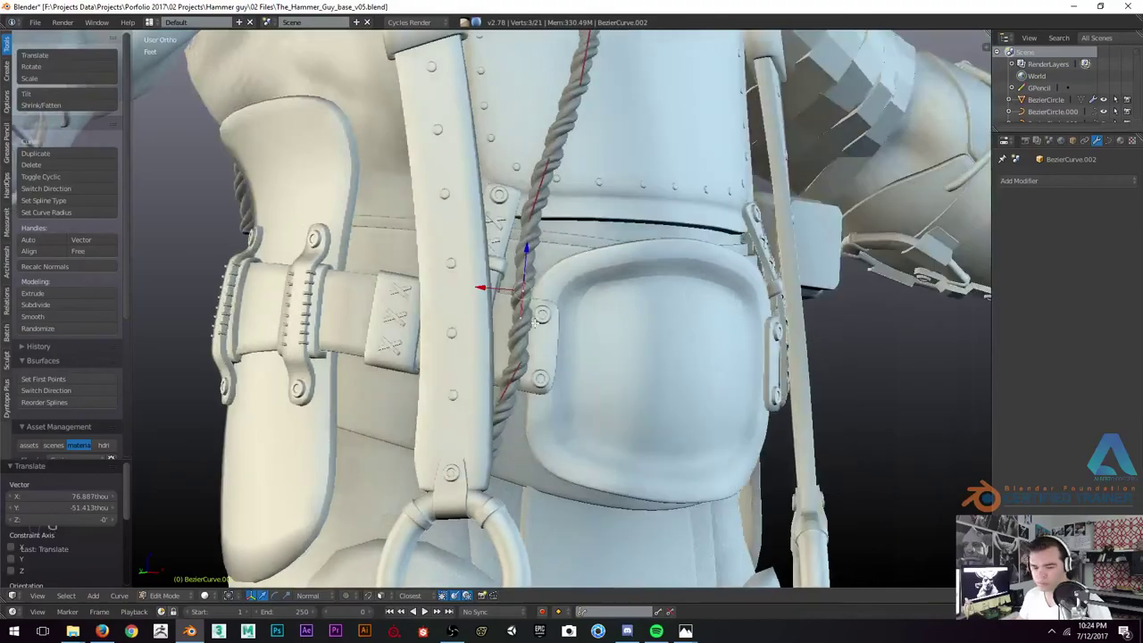
key("r")
key("r")
key("z")
key("z")
key("Tab")
key("z")
key("z")
key("z")
key("z")
Isolate the belt pouch and rope in local view (Shift+H) and re-enter the rope curve's Edit Mode
left_click(505, 336)
key("z")
key("z")
left_click_drag(559, 325, 538, 294)
key("z")
key("z")
key("shift+h")
key("z")
key("z")
key("Tab")
Scale down and extrude the rope's end, rotating new points to start wrapping the strap end
key("z")
key("z")
key("s")
key("e")
key("z")
key("s")
key("r")
key("g")
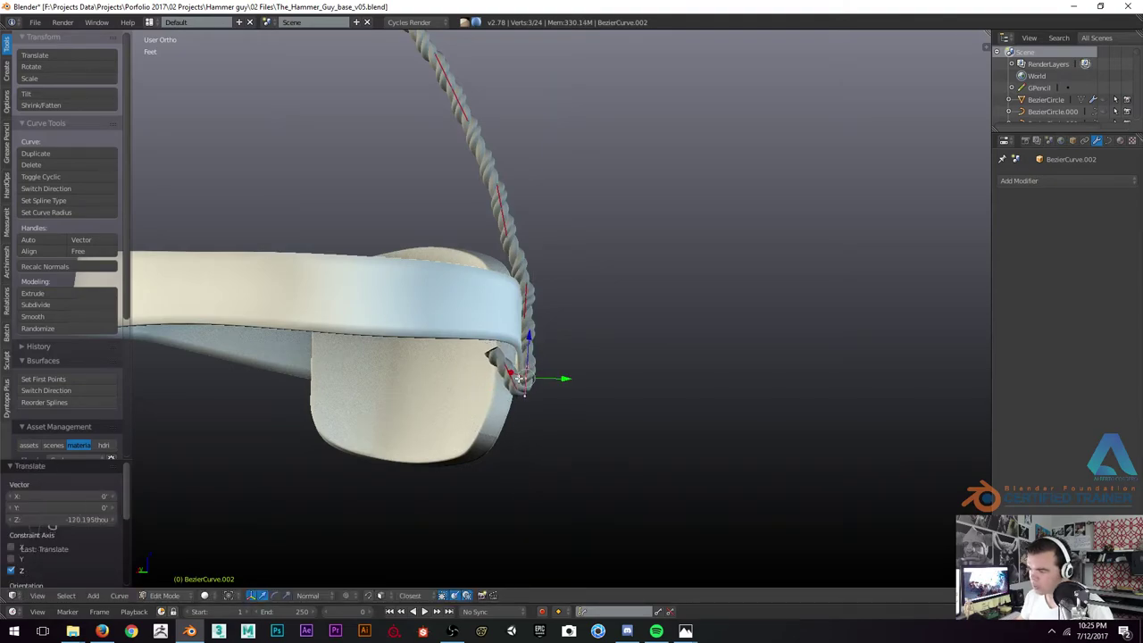
key("g")
key("e")
key("z")
key("r")
key("z")
key("r")
Extrude and rotate several more points so the rope coils around the pouch's side tab
key("e")
key("r")
key("z")
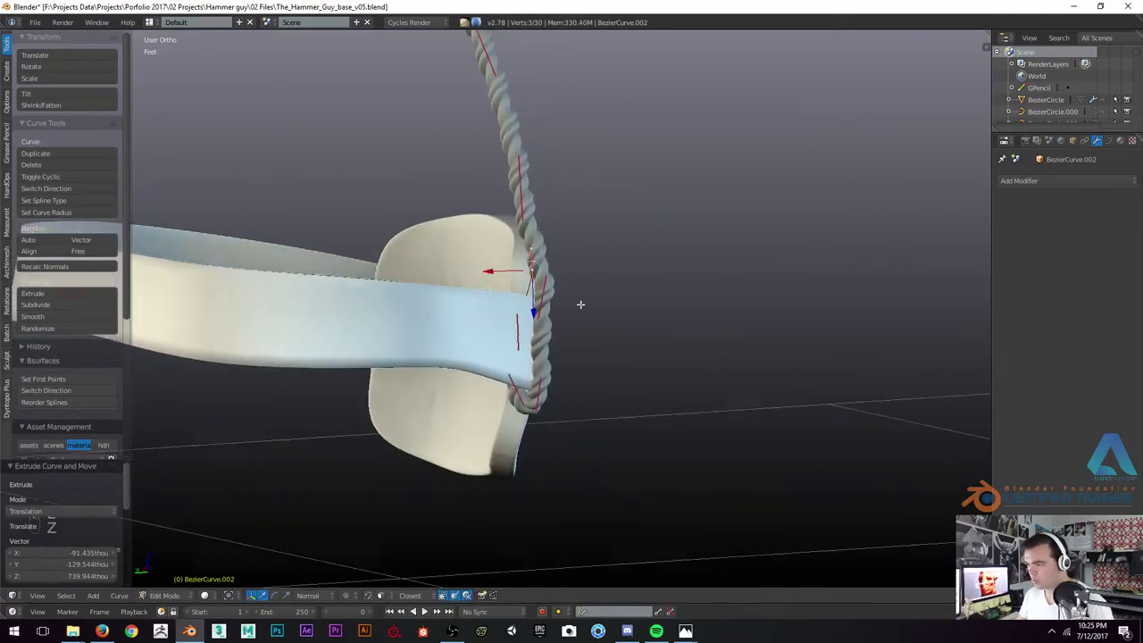
key("r")
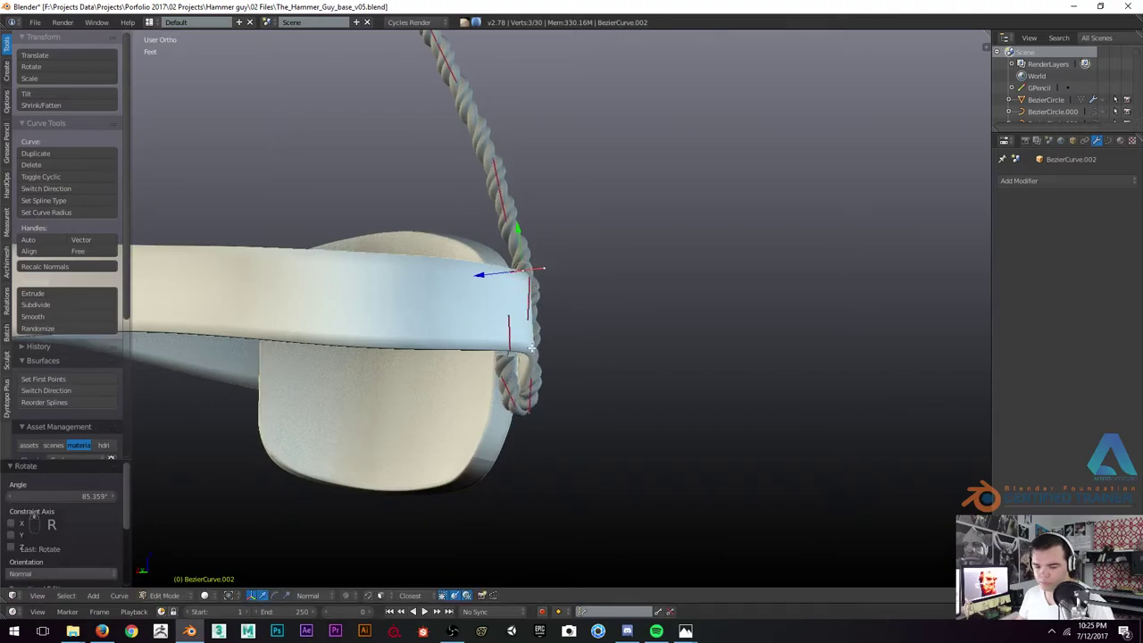
key("e")
key("r")
key("e")
key("r")
key("g")
key("r")
key("r")
key("g")
key("g")
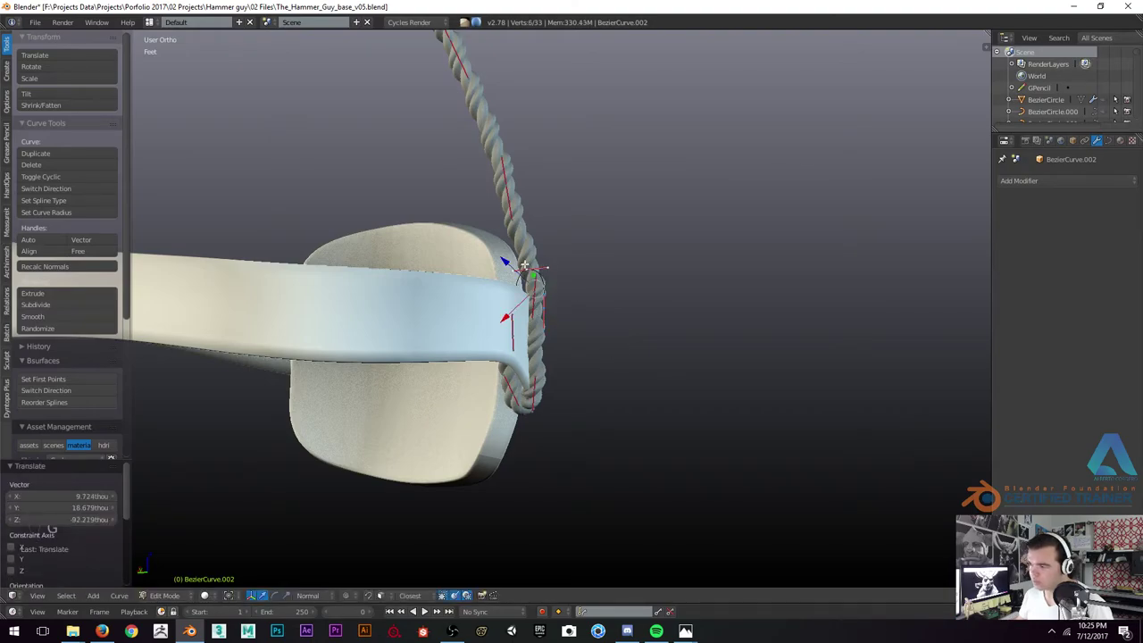
key("g")
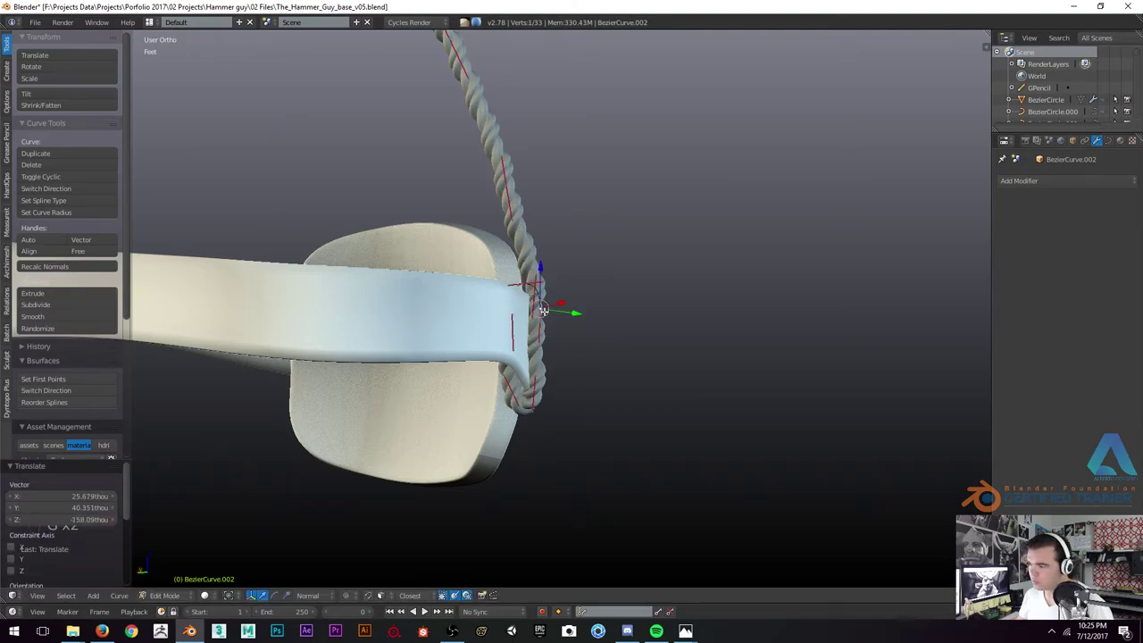
Extrude a final point, tuck it behind the tab, and leave Edit Mode
key("e")
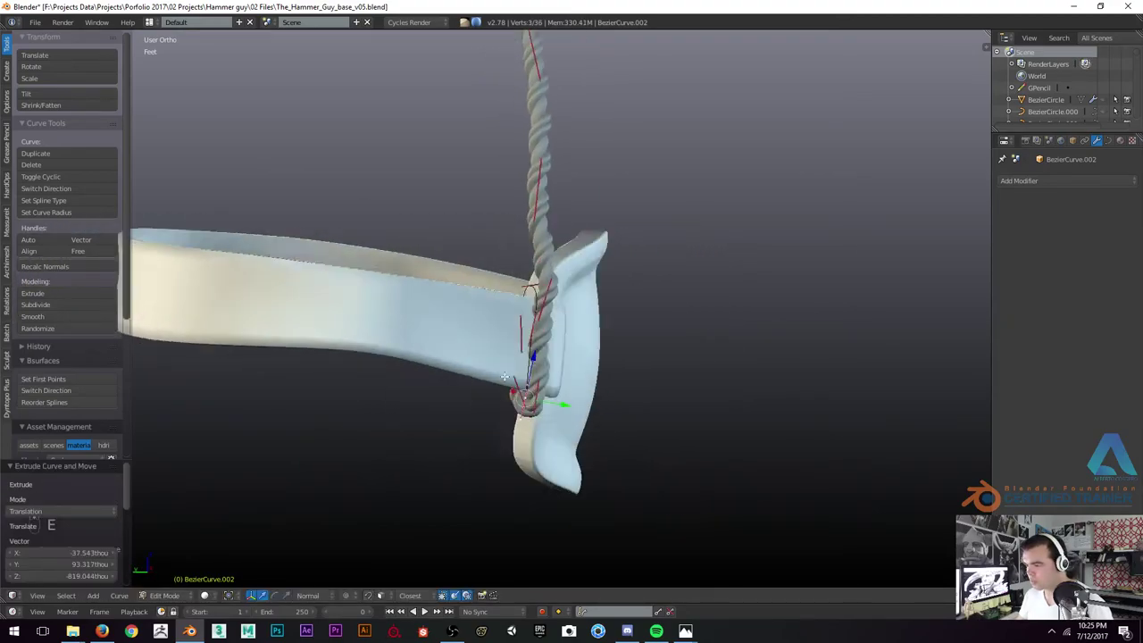
key("g")
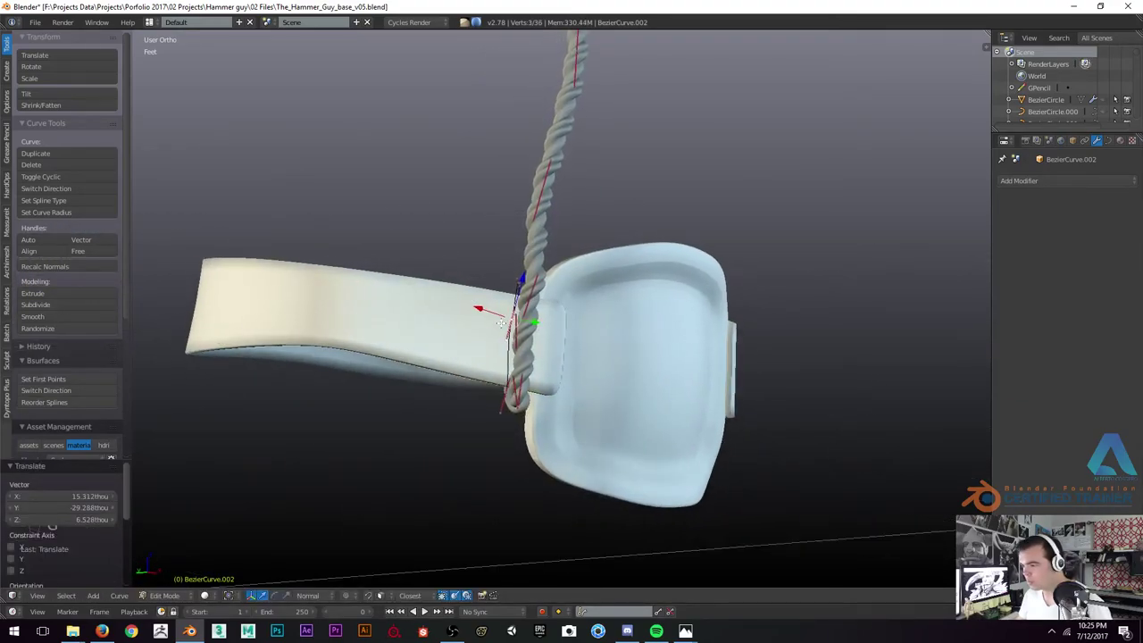
key("r")
key("g")
key("Tab")
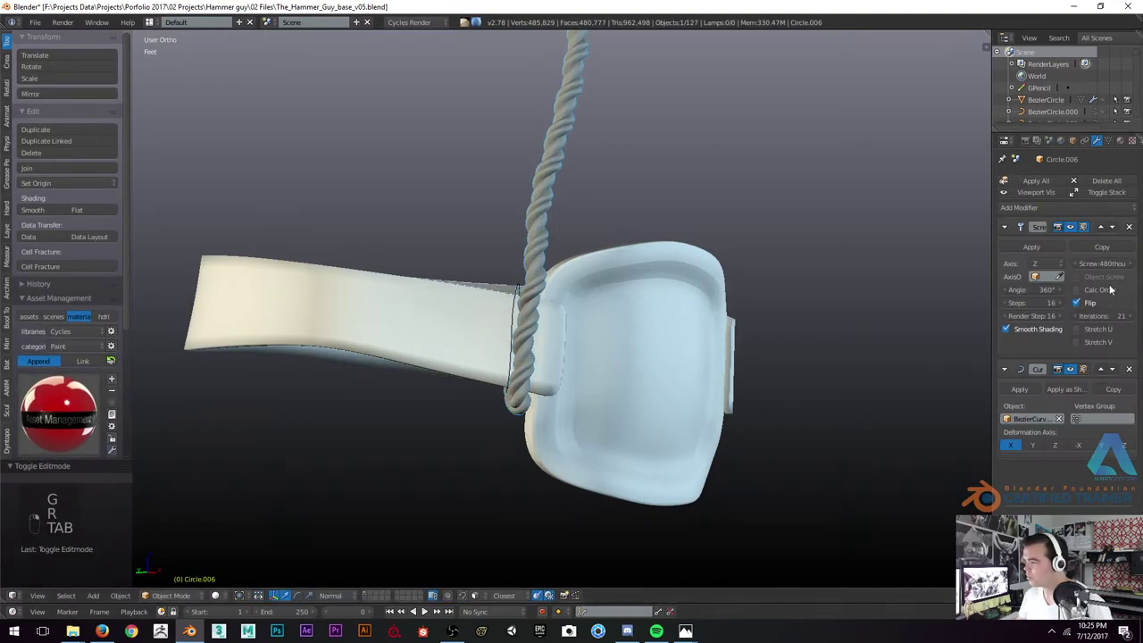
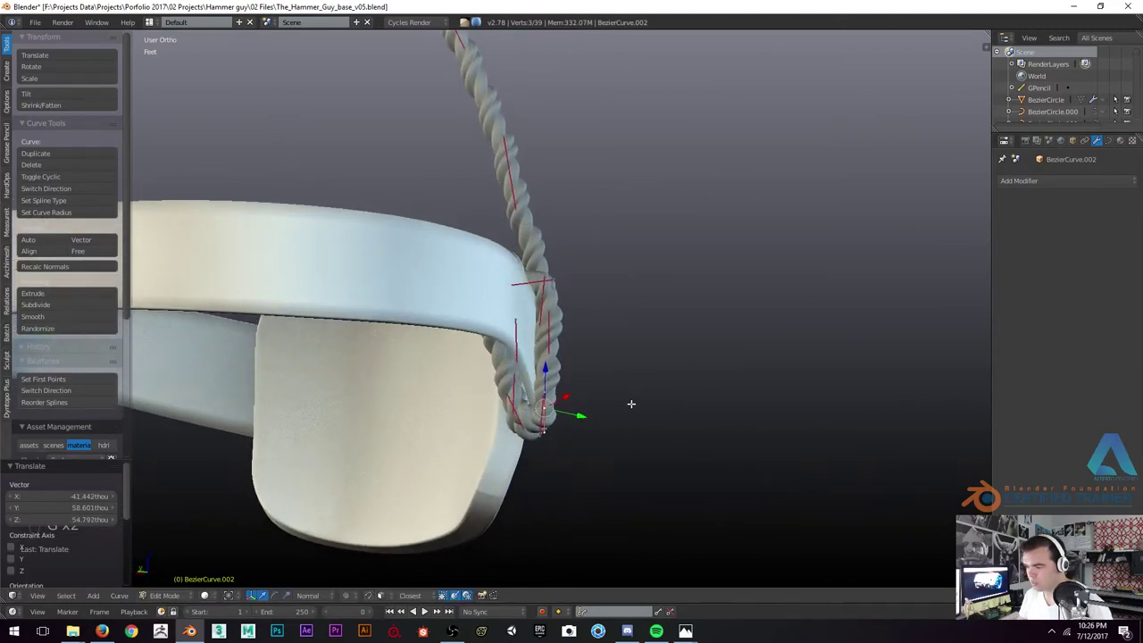
Refine the coil's last points, then unhide everything (Alt+H) to show the whole character again
key("r")
key("g")
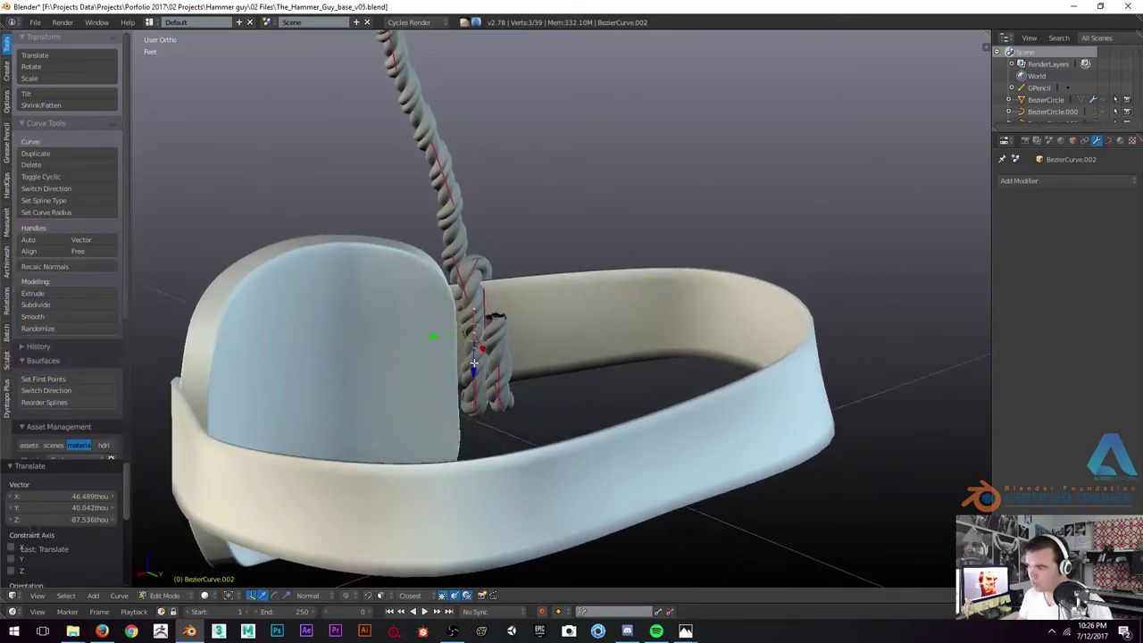
key("z")
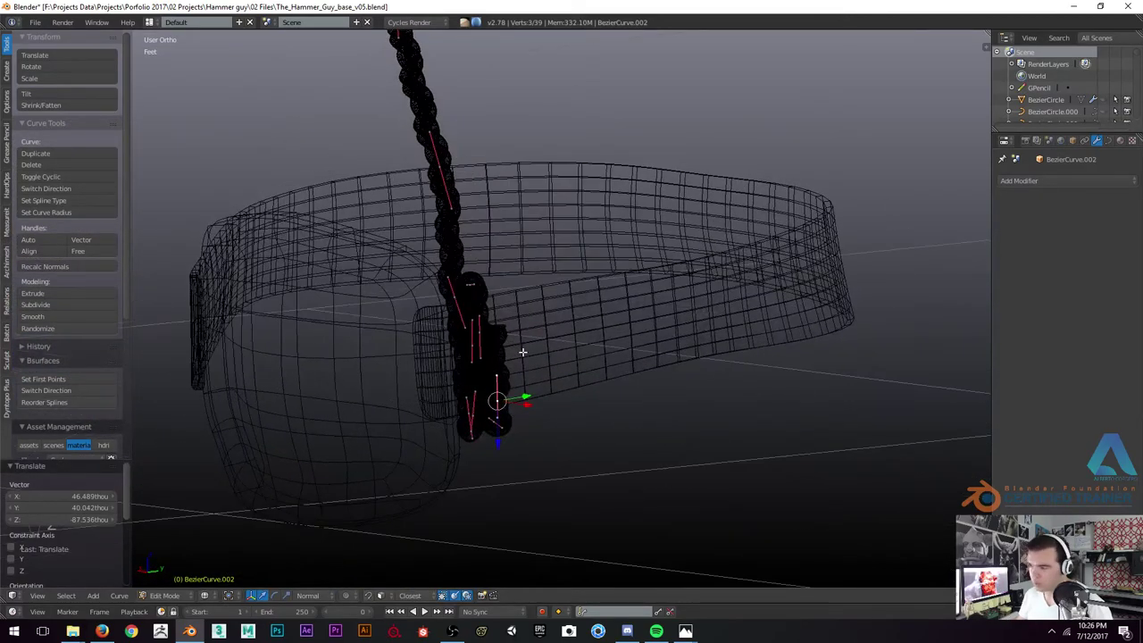
key("e")
key("z")
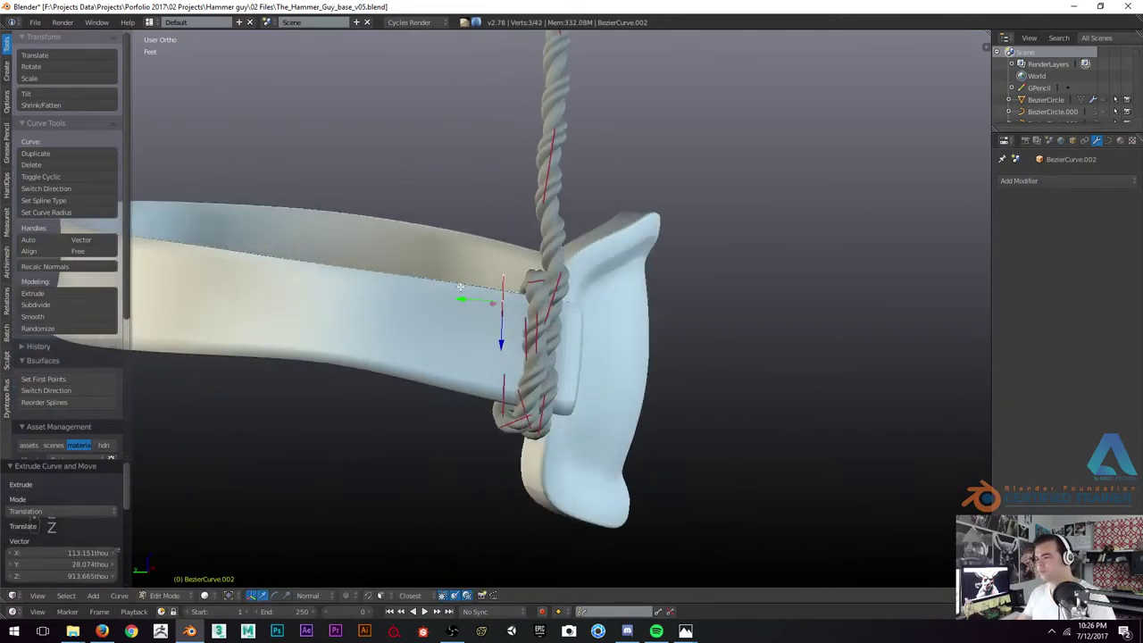
key("g")
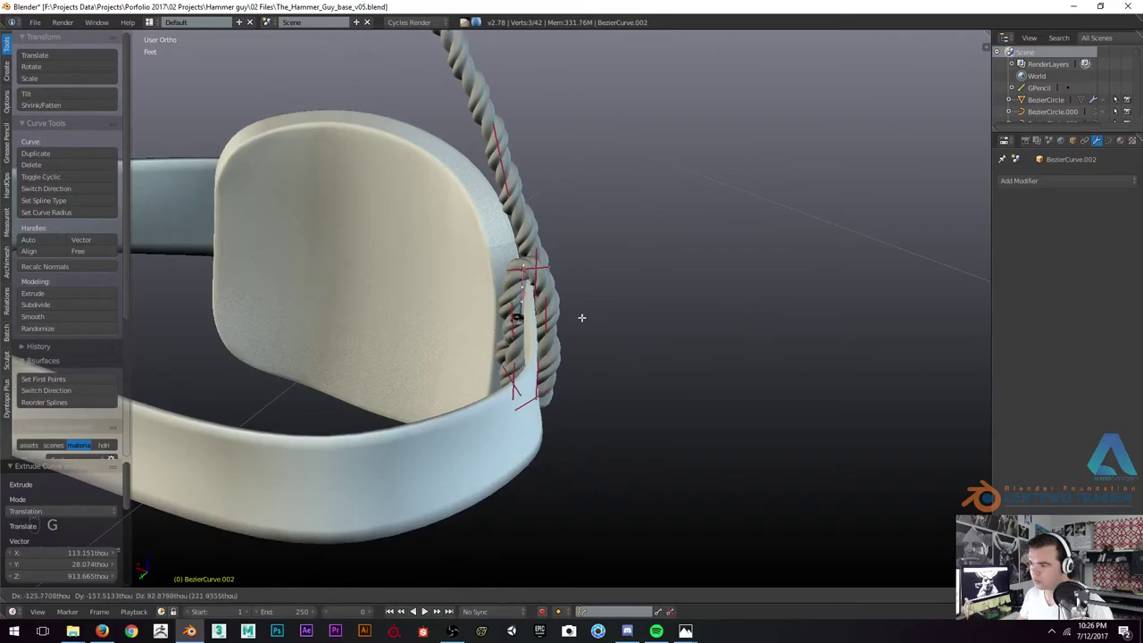
key("g")
key("Tab")
key("alt+h")
key("a")
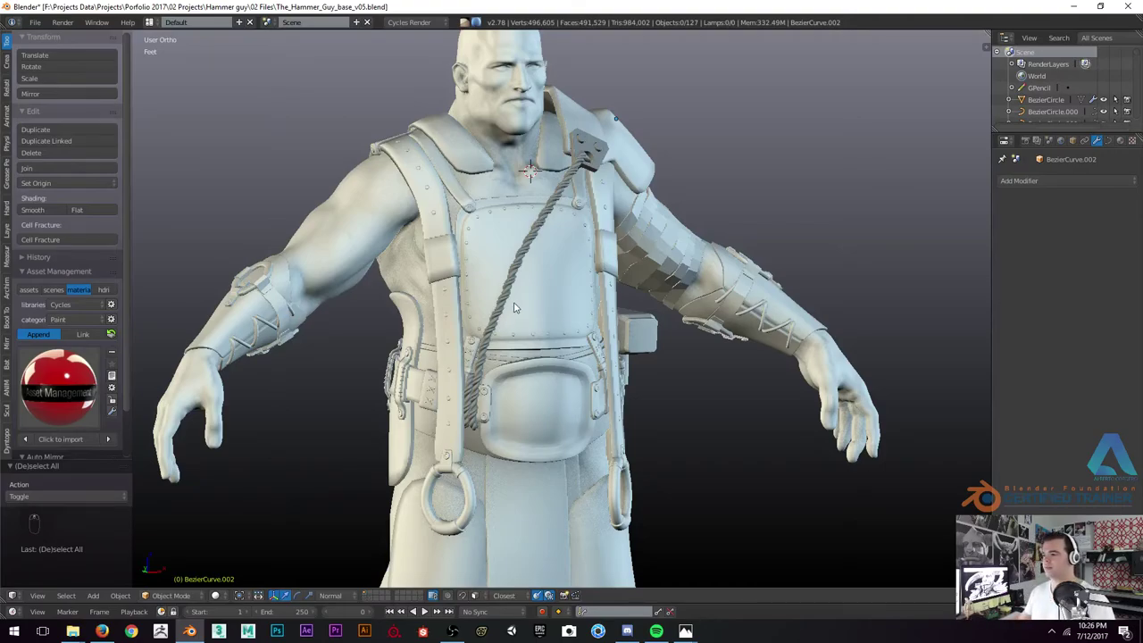
Undo the last edits, then delete curve points so the rope hangs only from the shoulder plate
key("z")
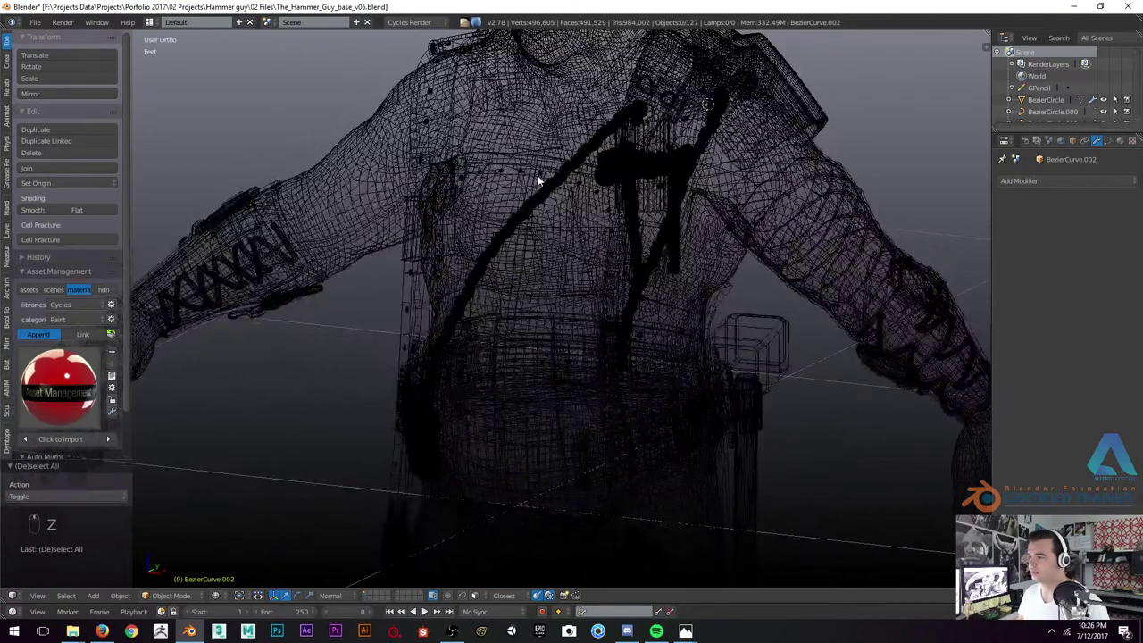
key("ctrl+z")
key("ctrl+z")
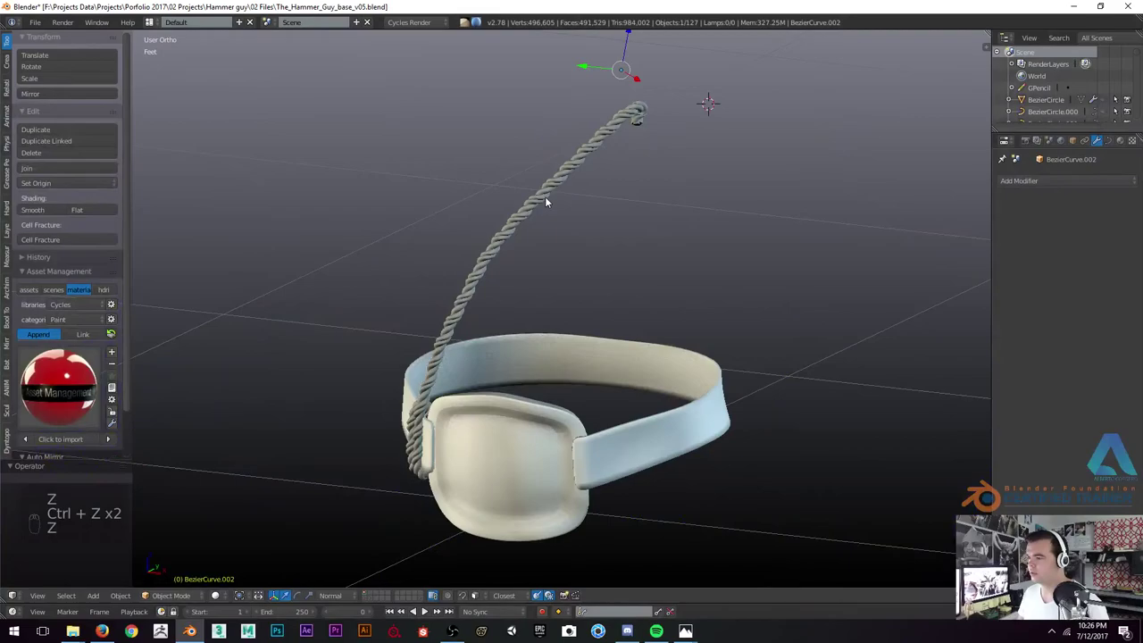
key("z")
key("z")
key("z")
key("Tab")
key("z")
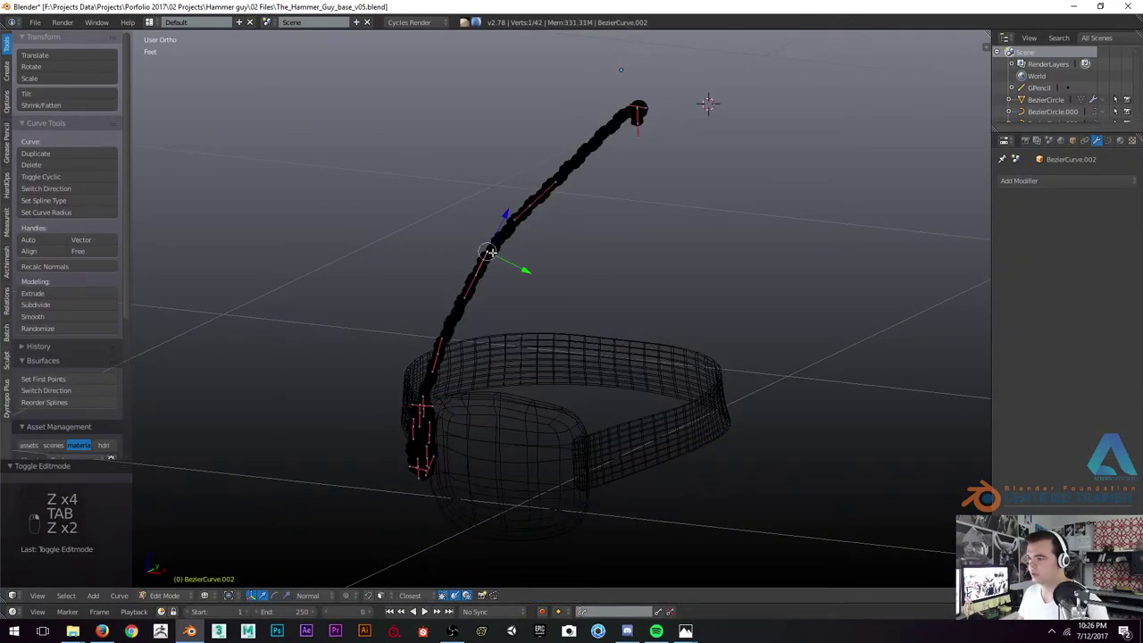
key("x")
key("z")
key("Tab")
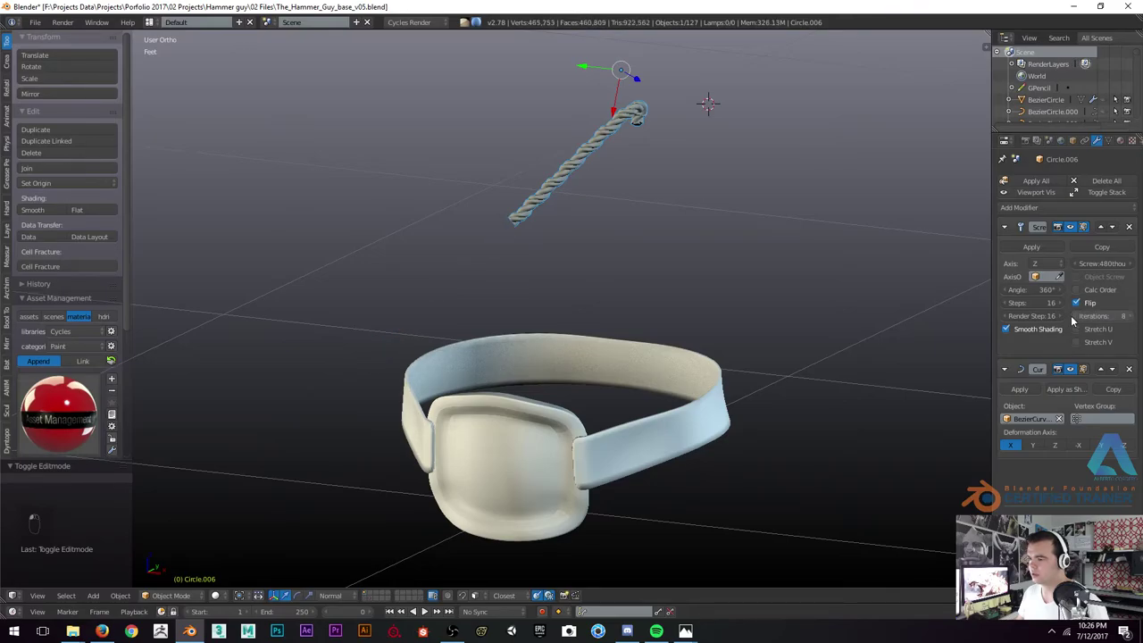
Unhide everything and move the rope to another layer with M so it no longer shows
key("z")
key("z")
key("alt+h")
key("a")
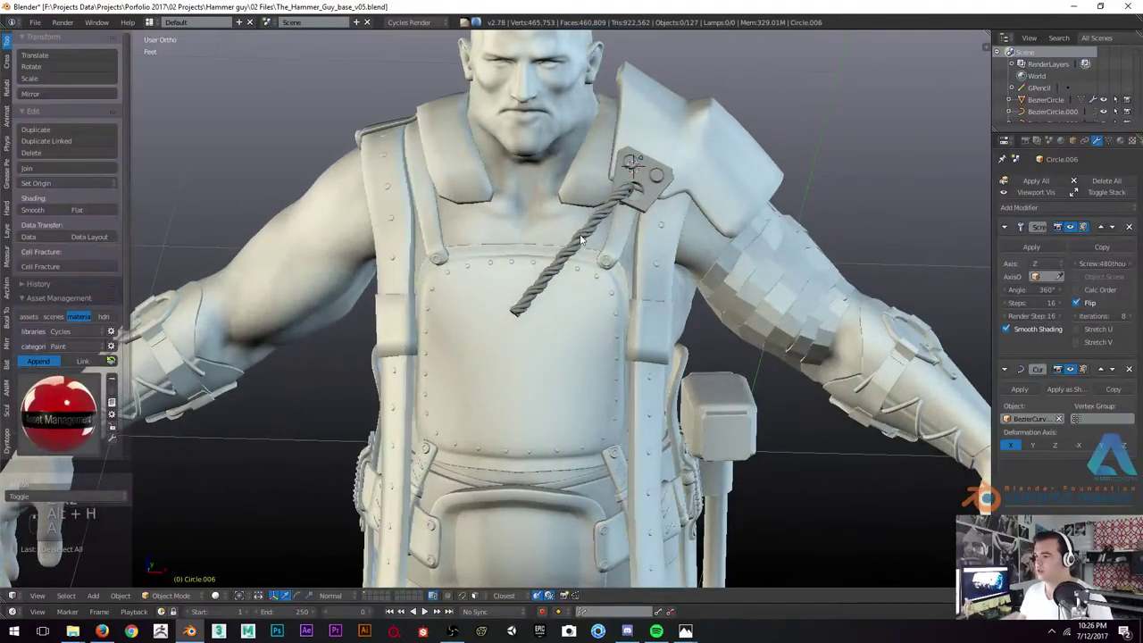
key("z")
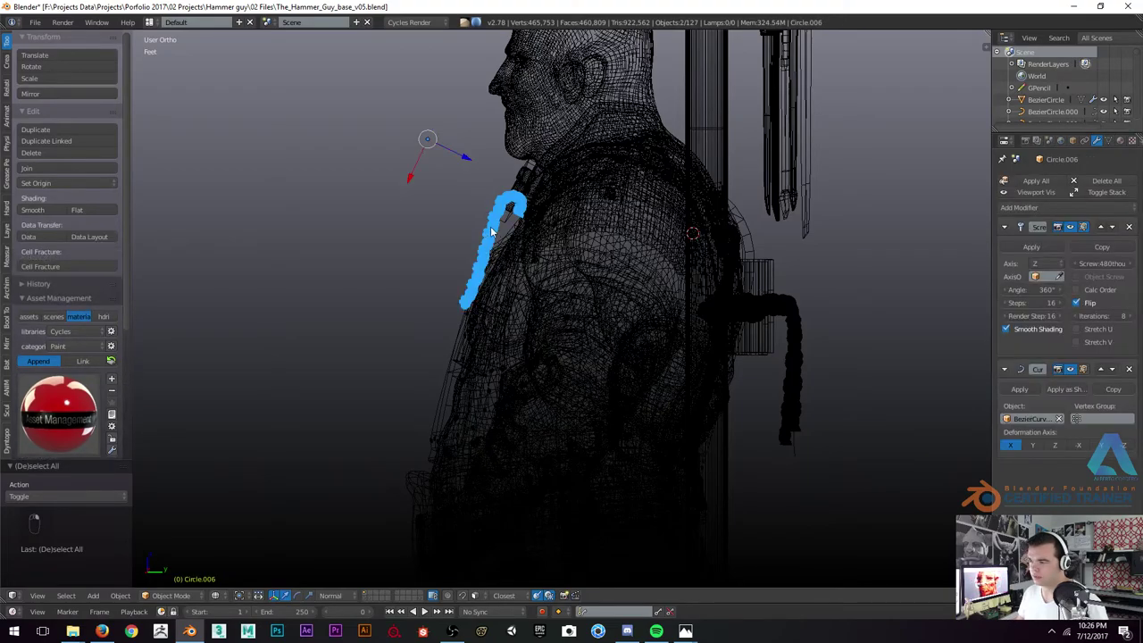
key("m")
left_click(588, 261)
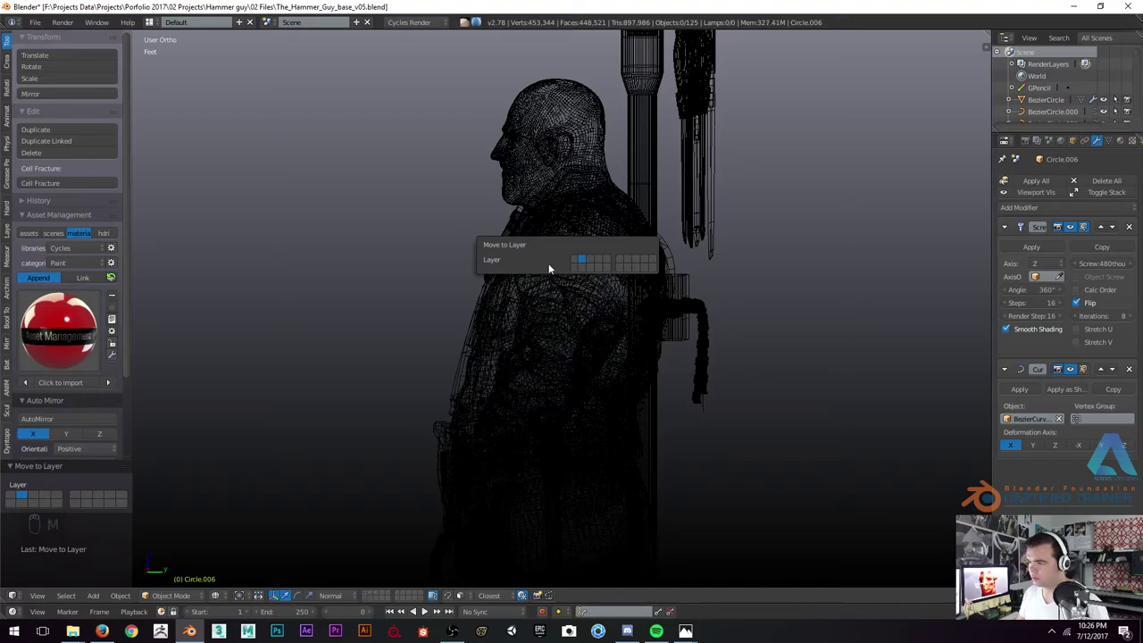
key("z")
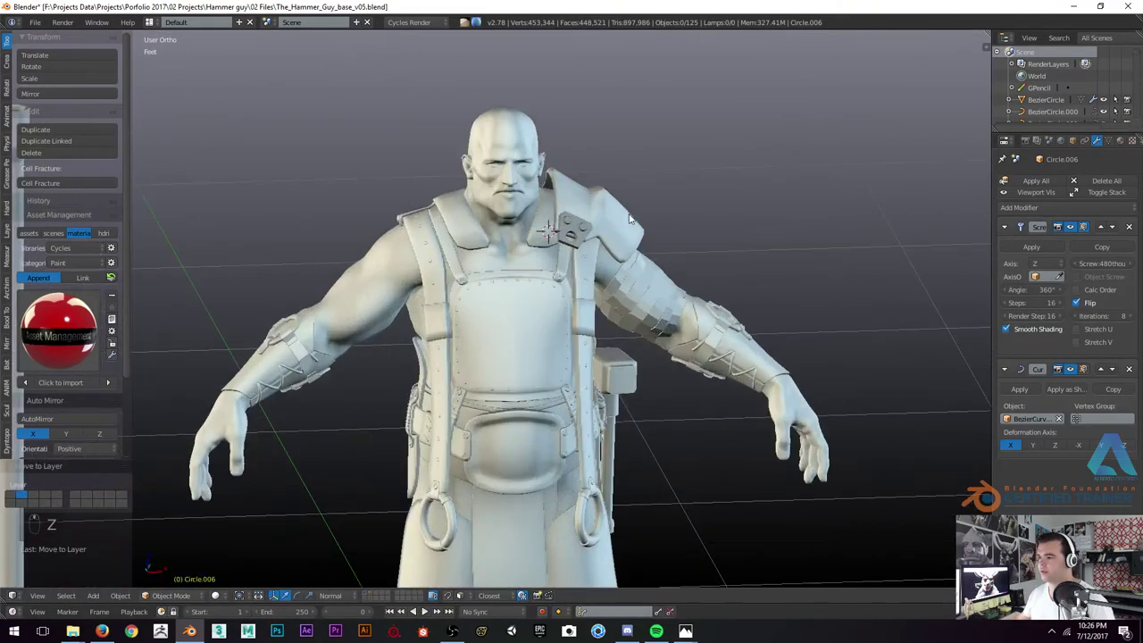
Orbit around the shoulder and harness straps to check them, ending on the whole character
left_click_drag(509, 249, 366, 222)
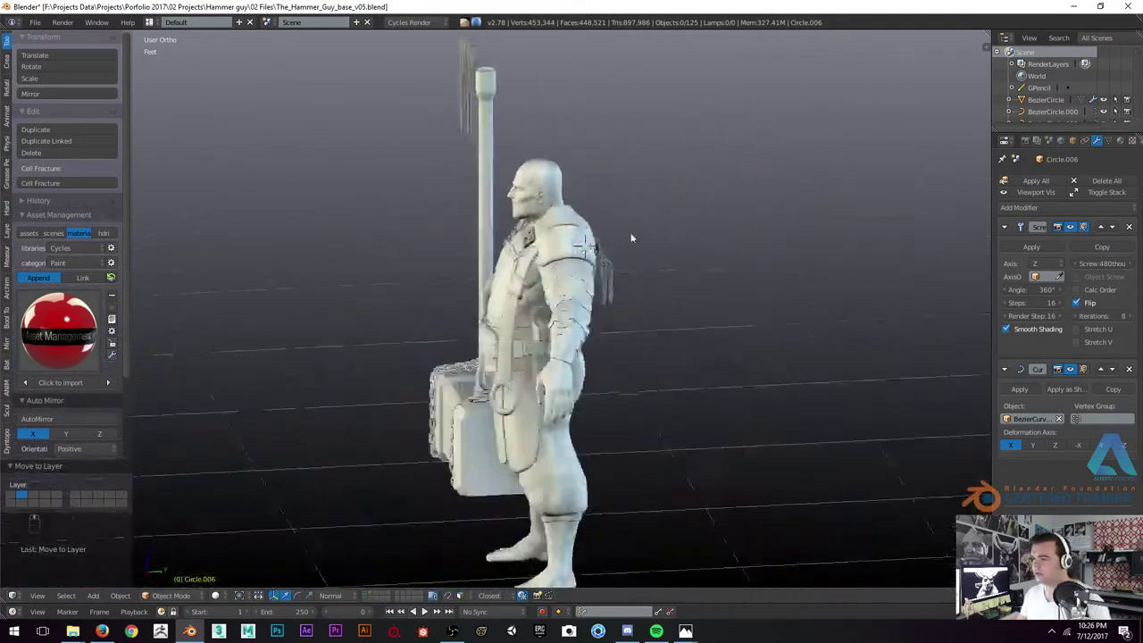
key("KP_5")
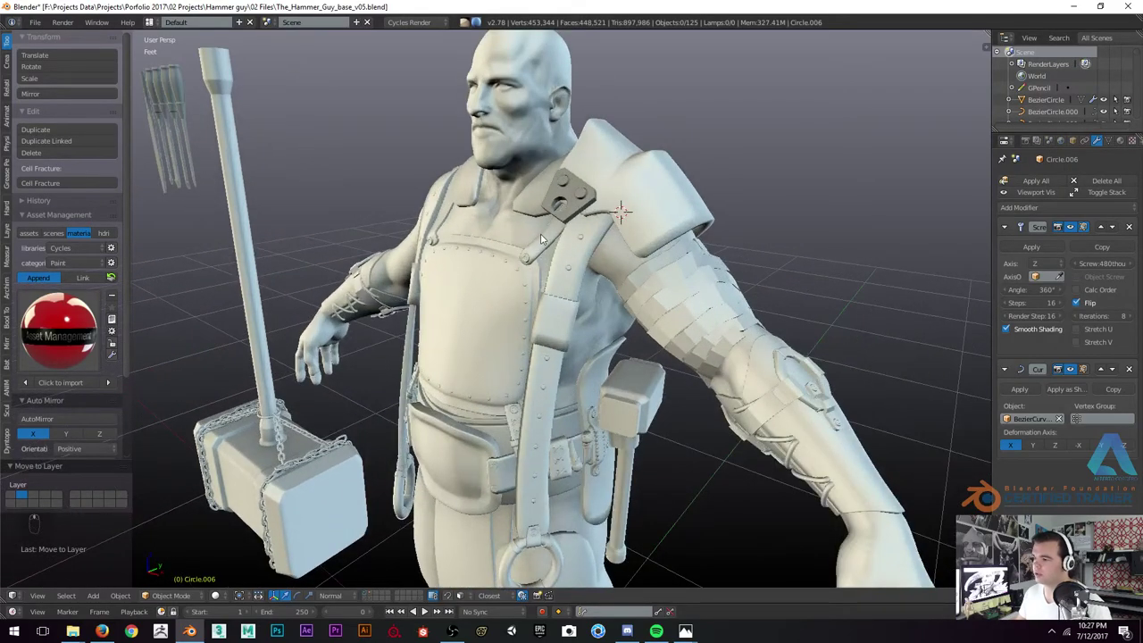
left_click_drag(549, 242, 607, 240)
key("z")
key("z")
left_click_drag(574, 228, 646, 213)
key("z")
key("z")
key("z")
middle_click(561, 240)
key("z")
middle_click(573, 239)
middle_click(520, 303)
middle_click(514, 301)
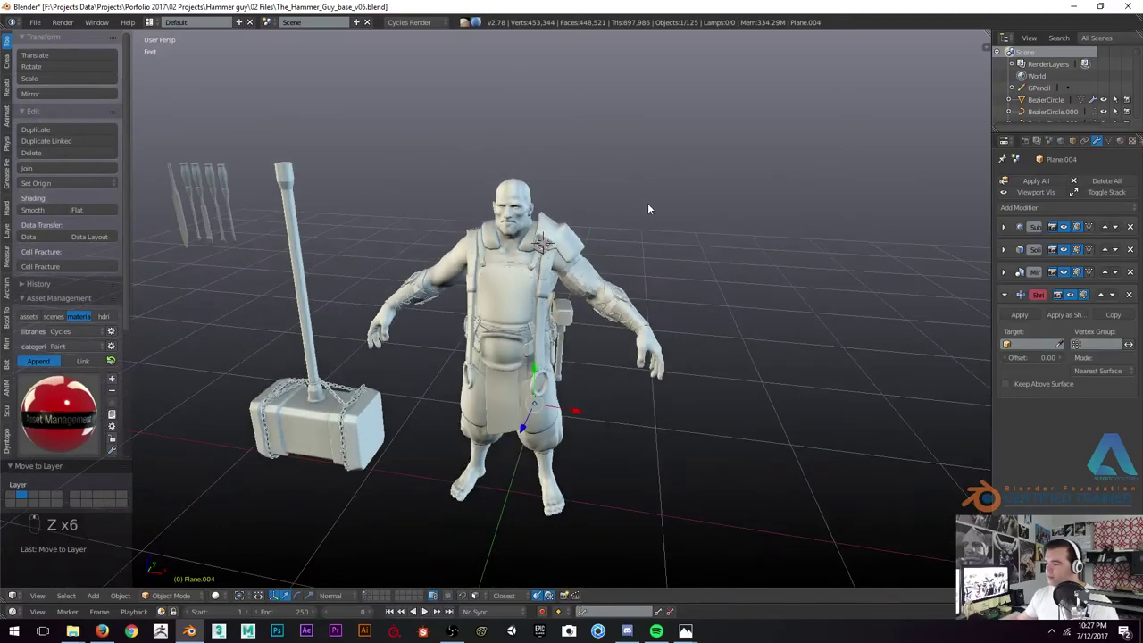
Review the rope and straps from the back, deselecting all and toggling wireframe/solid shading
left_click_drag(463, 216, 492, 260)
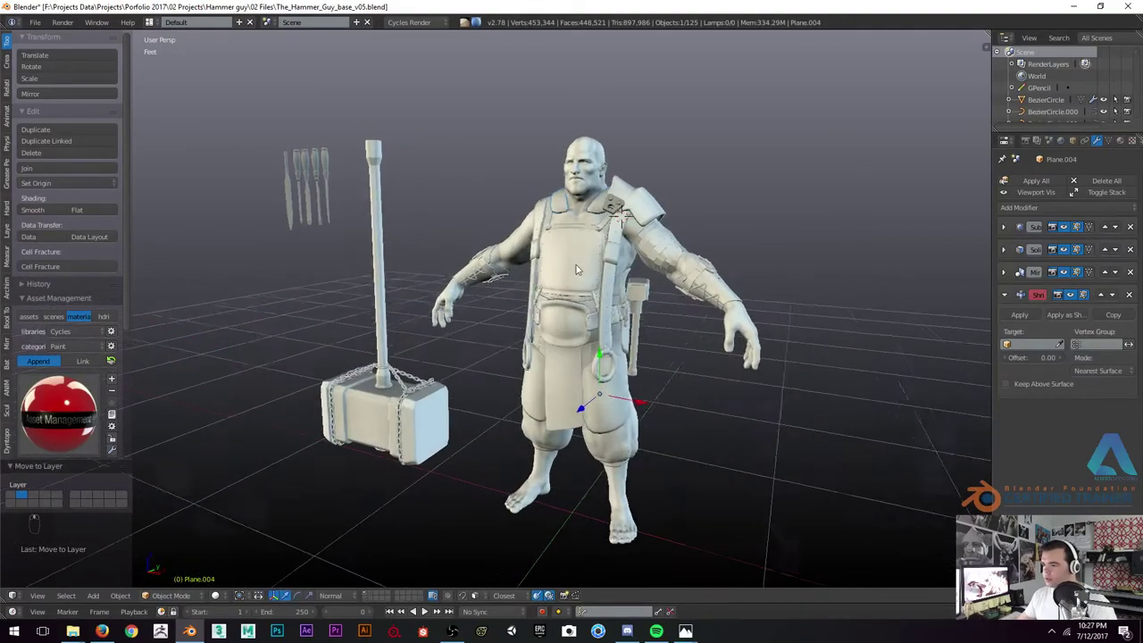
key("a")
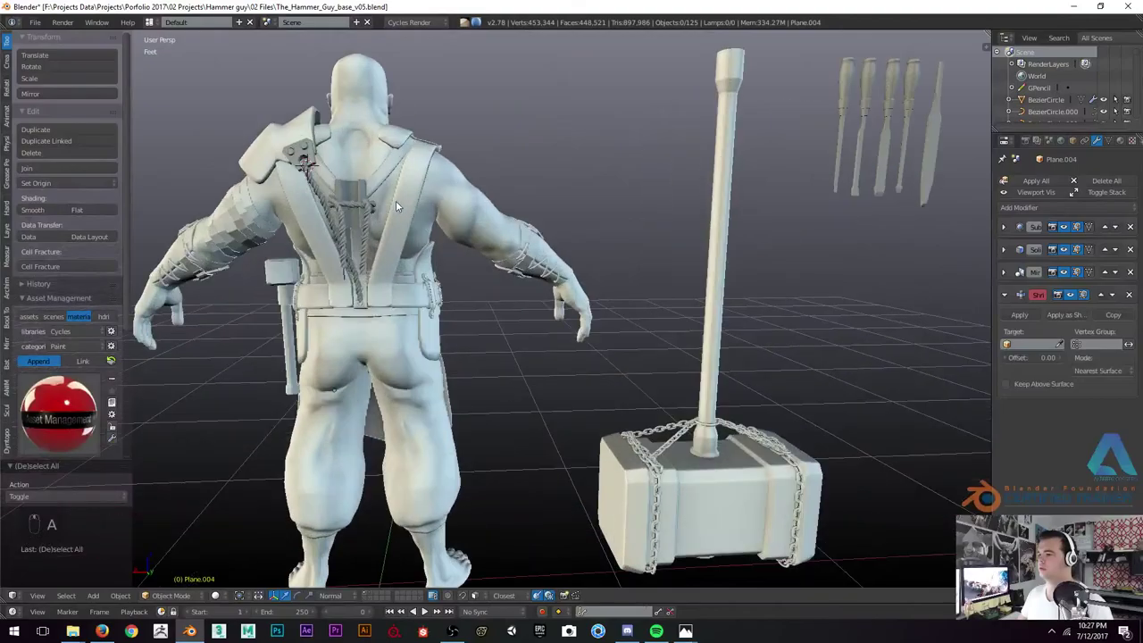
left_click_drag(664, 189, 727, 167)
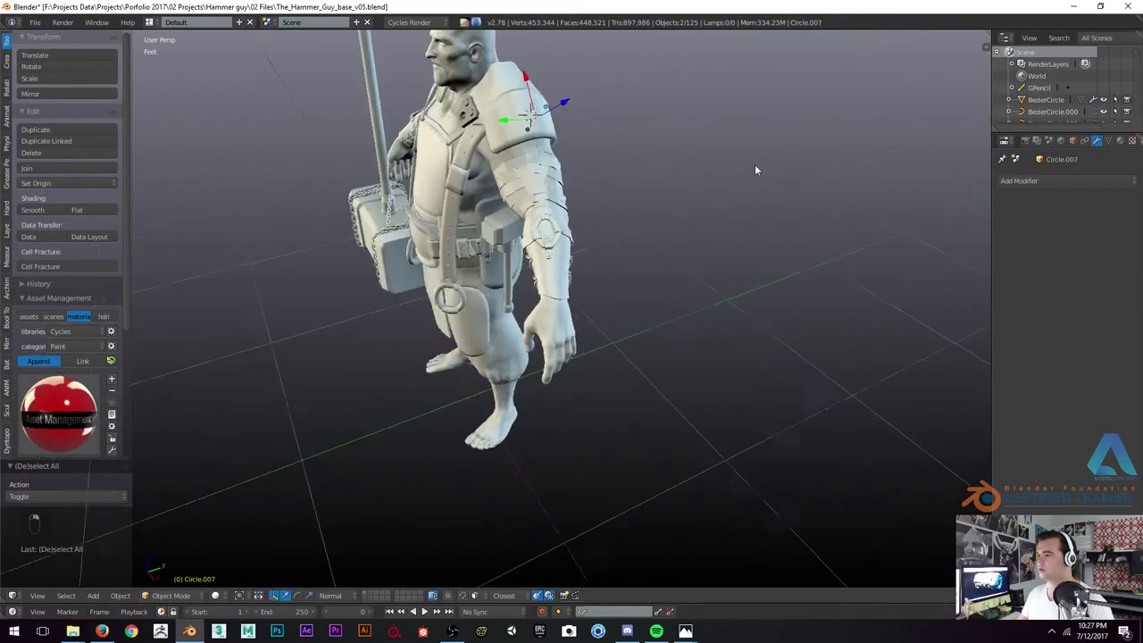
key("z")
key("z")
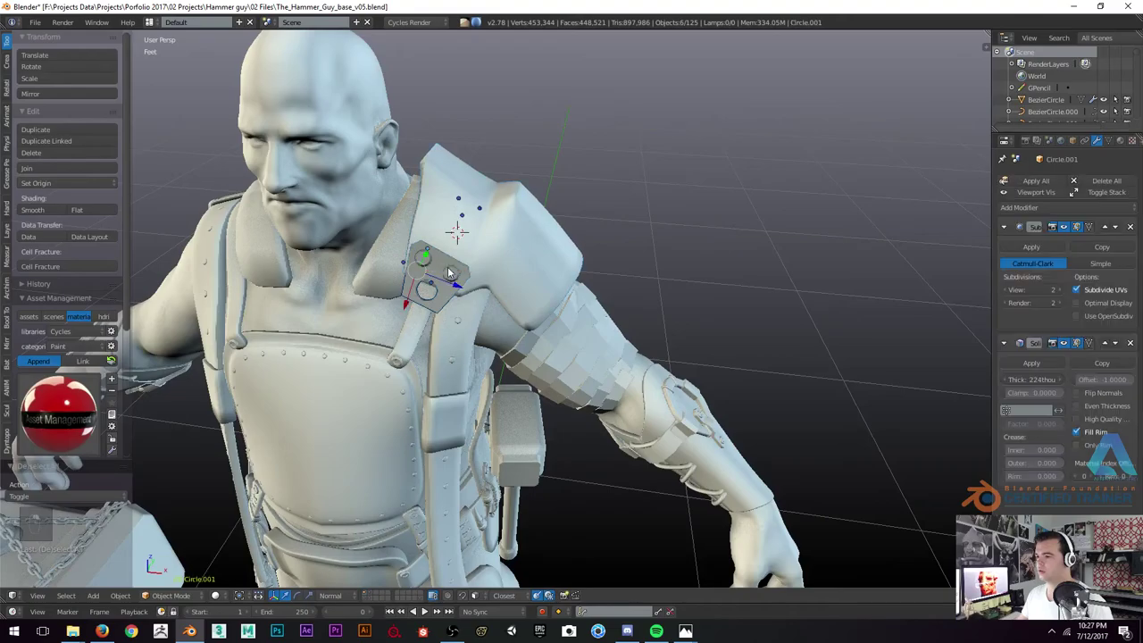
key("z")
key("z")
key("ctrl+z")
key("z")
Show the strapped character in solid shading in front orthographic view with hammer and tools
key("KP_5")
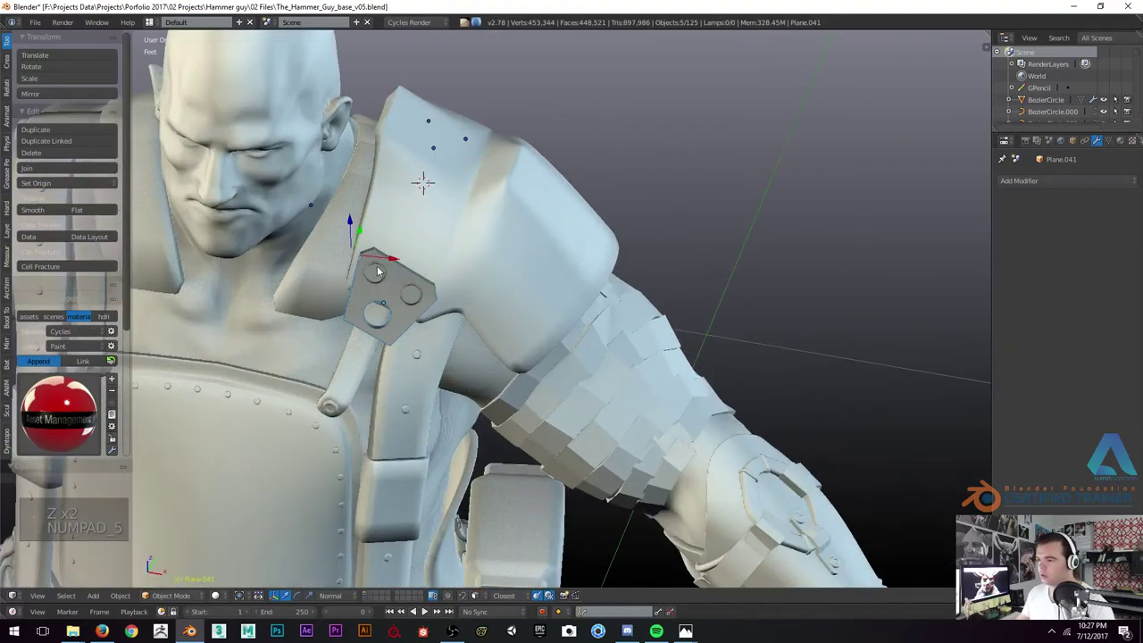
key("z")
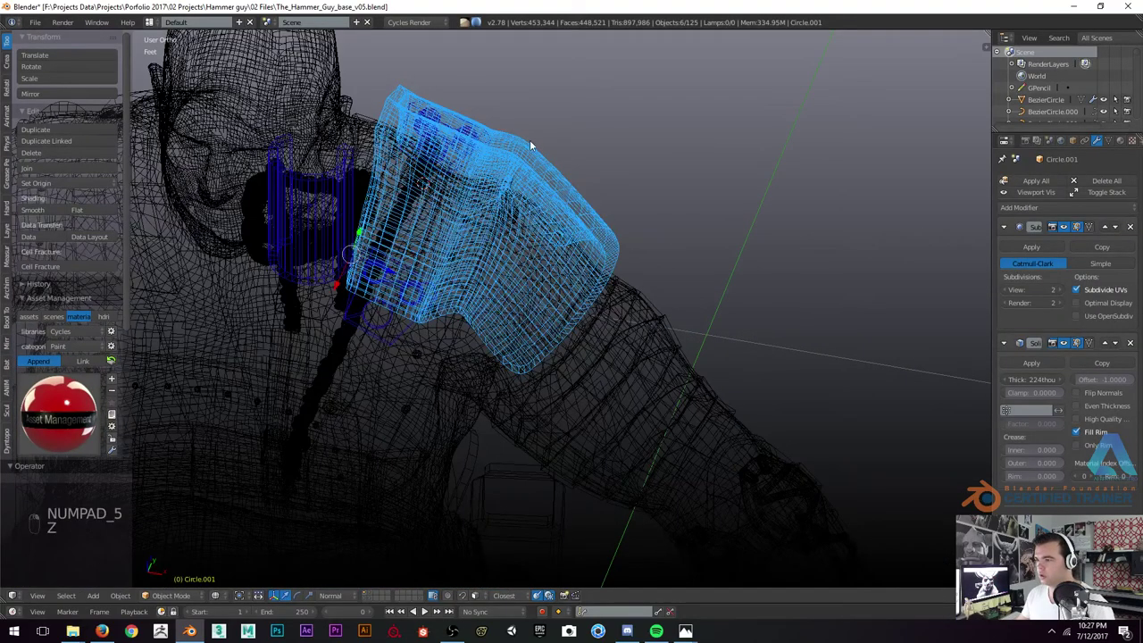
key("z")
key("z")
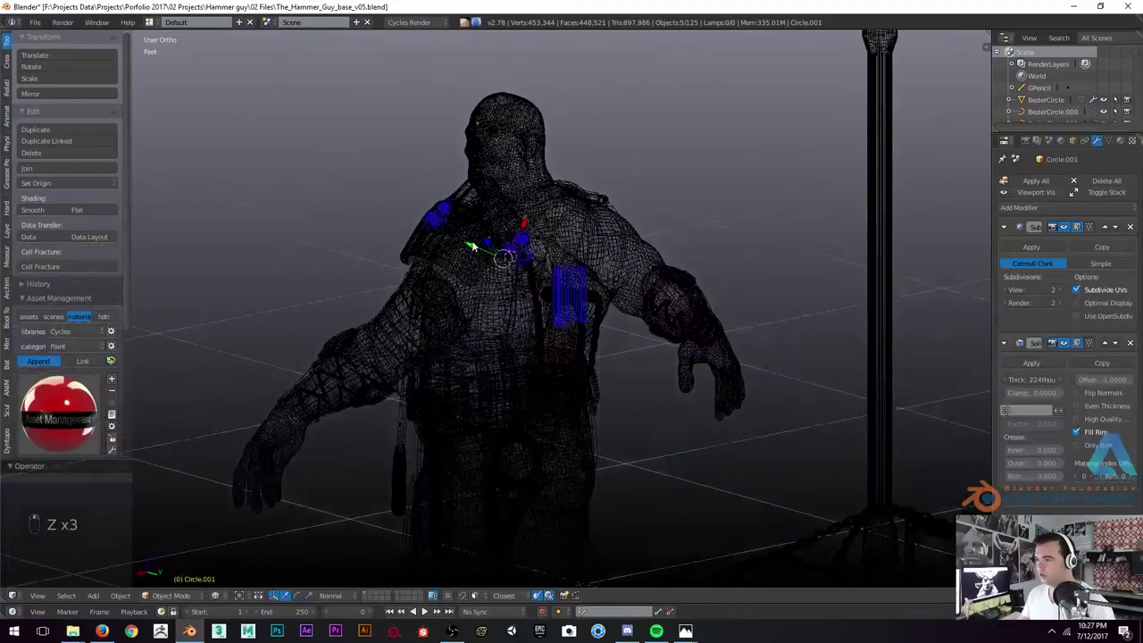
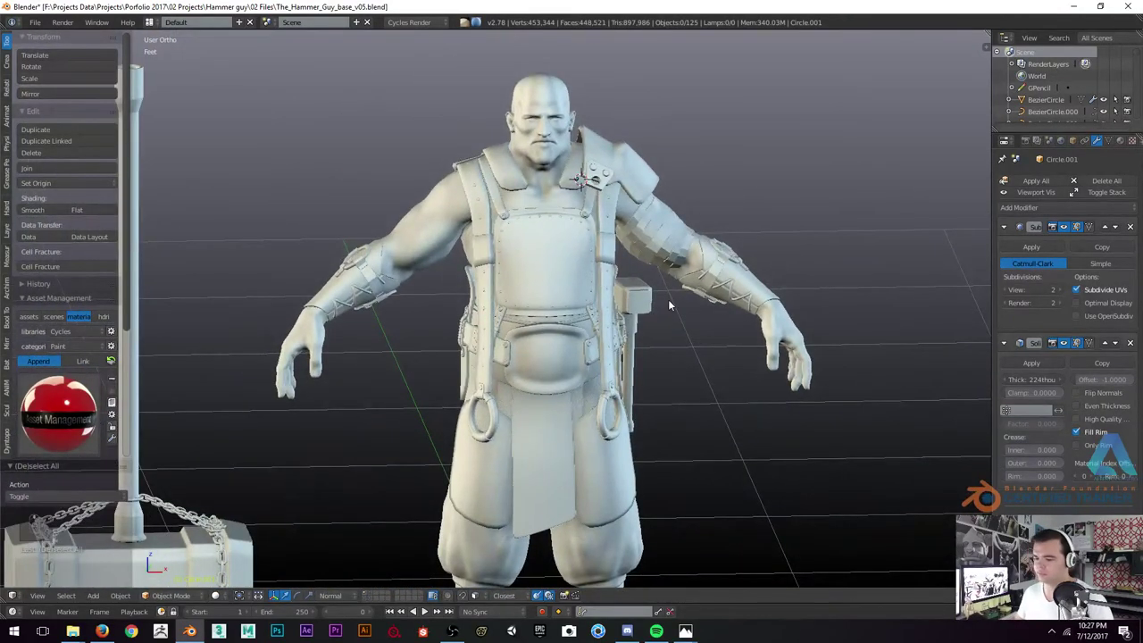
key("KP_1")
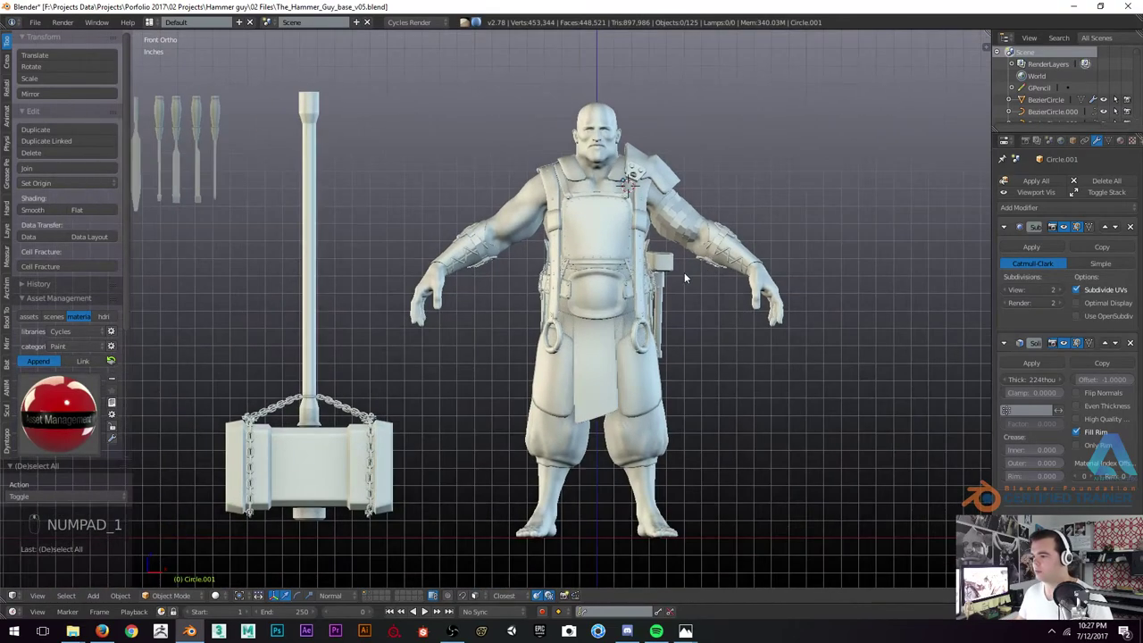
middle_click(420, 254)
key("z")
key("z")
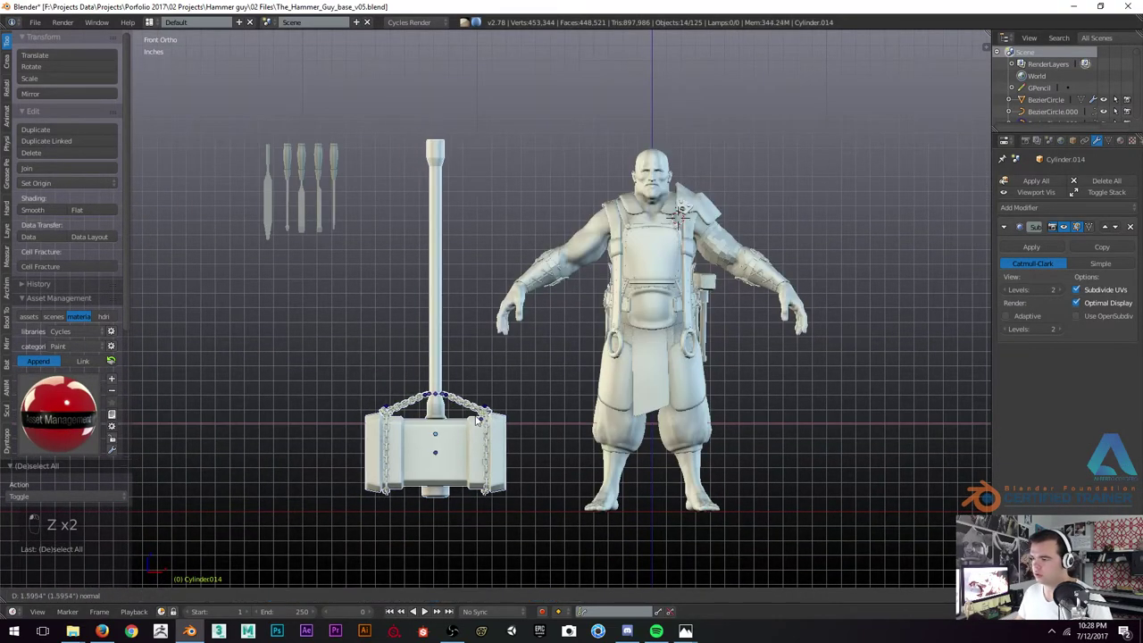
key("z")
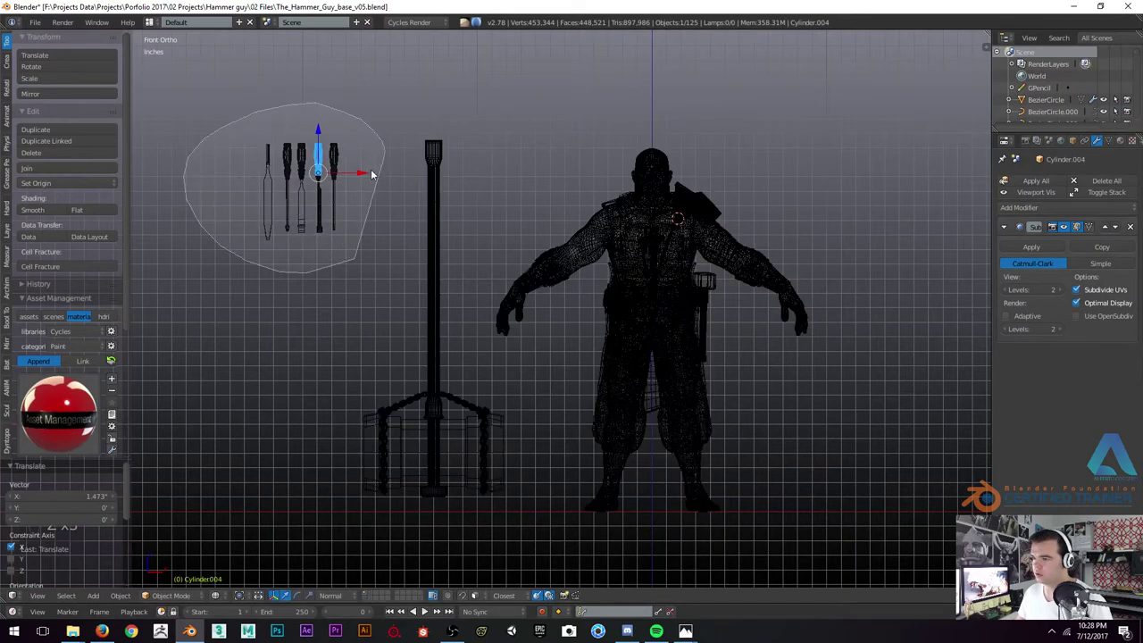
key("z")
key("z")
key("a")
key("z")
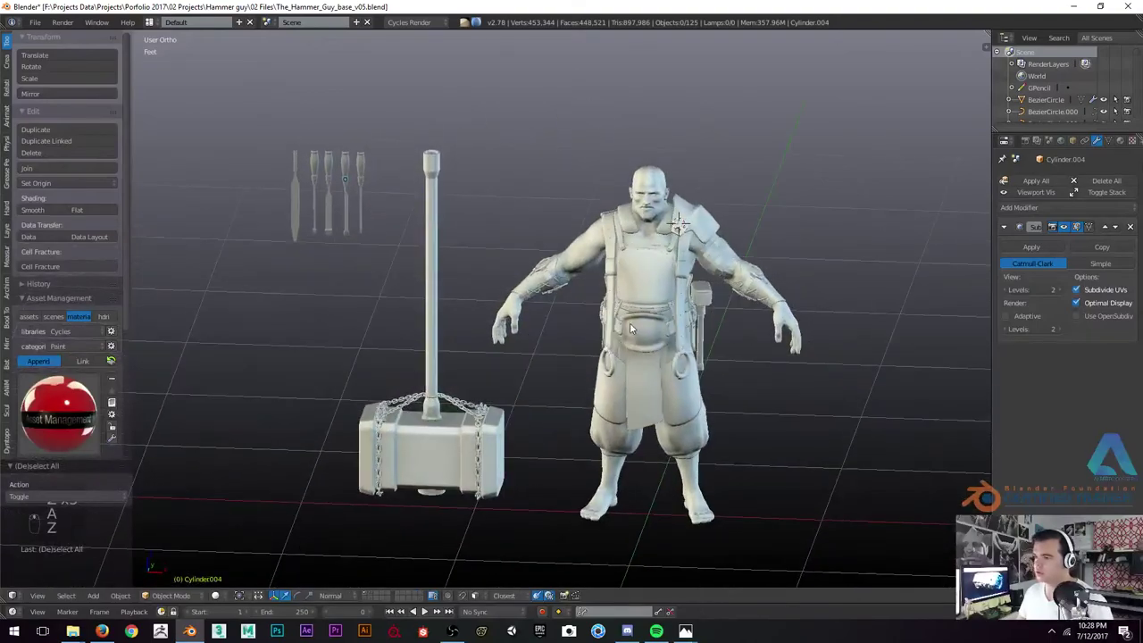
key("KP_5")
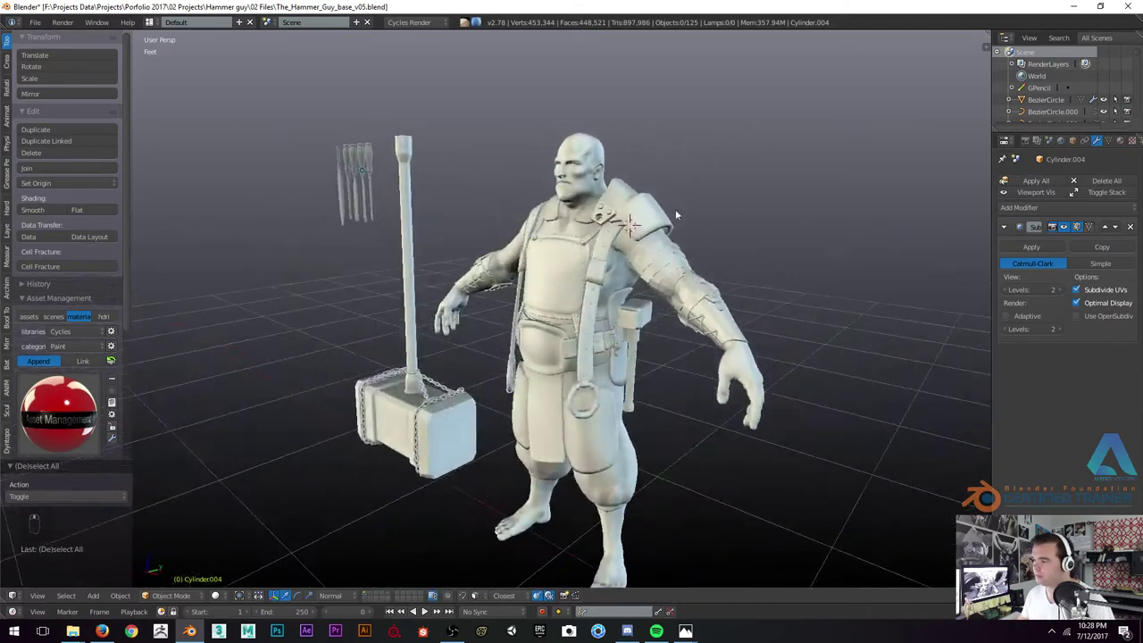
key("KP_1")
key("KP_5")
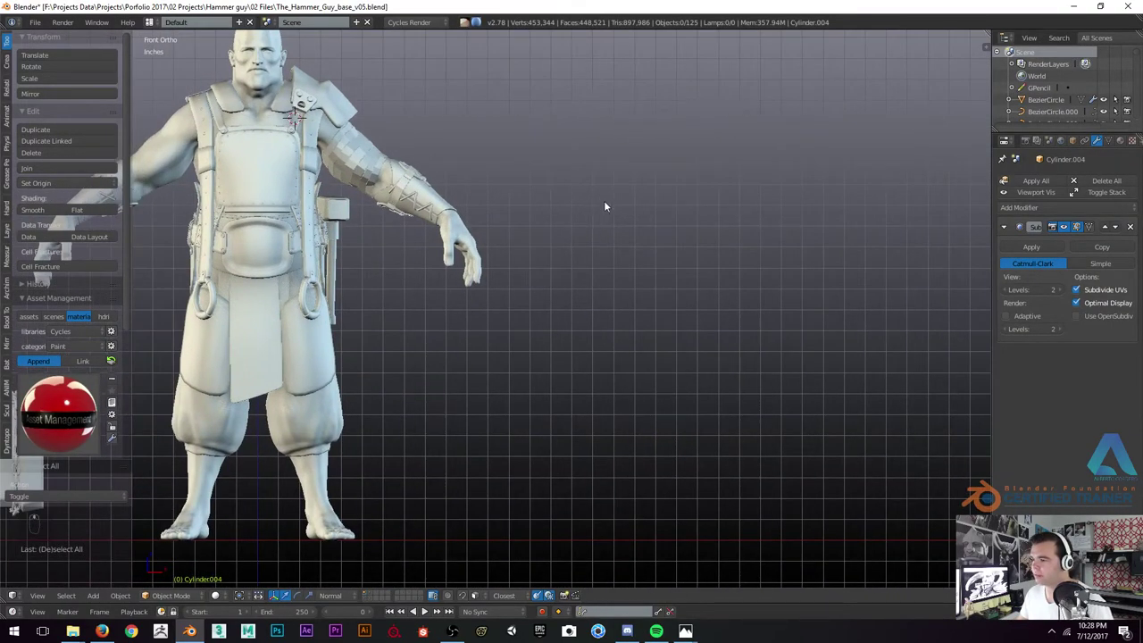
Add a plane beside the character, stand it upright and shrink it to a small square
key("shift+a")
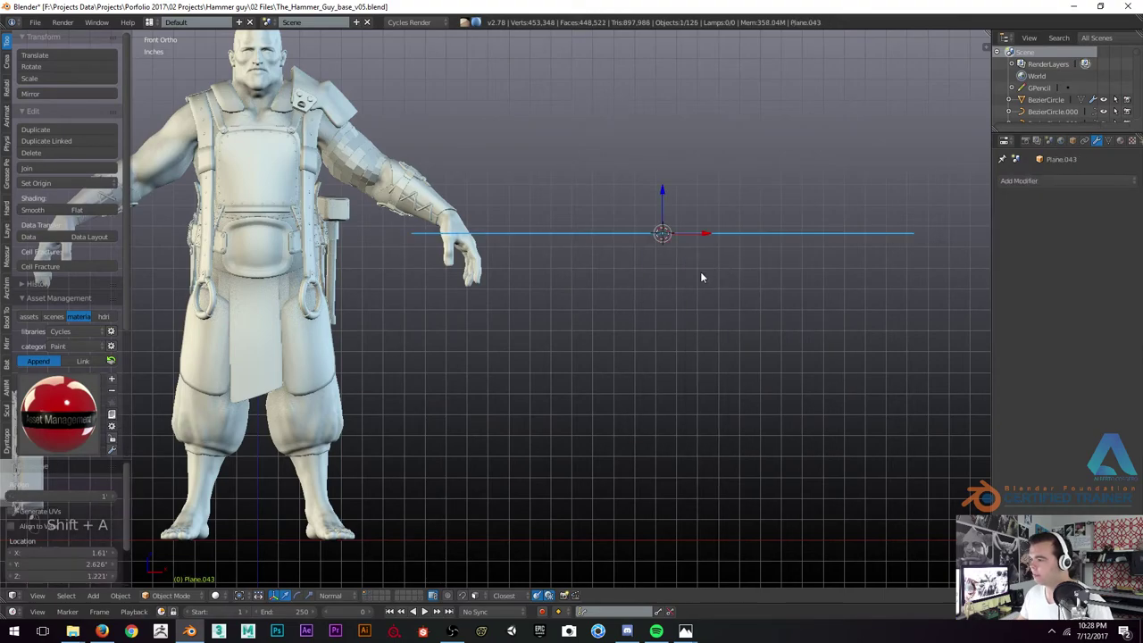
key("F6")
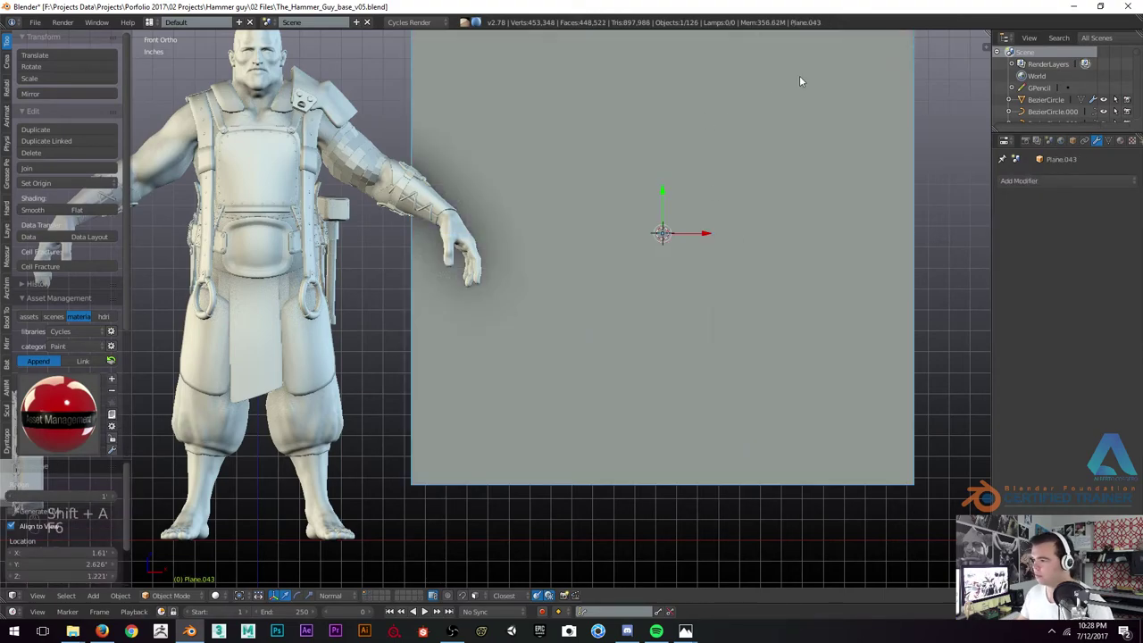
key("Tab")
key("s")
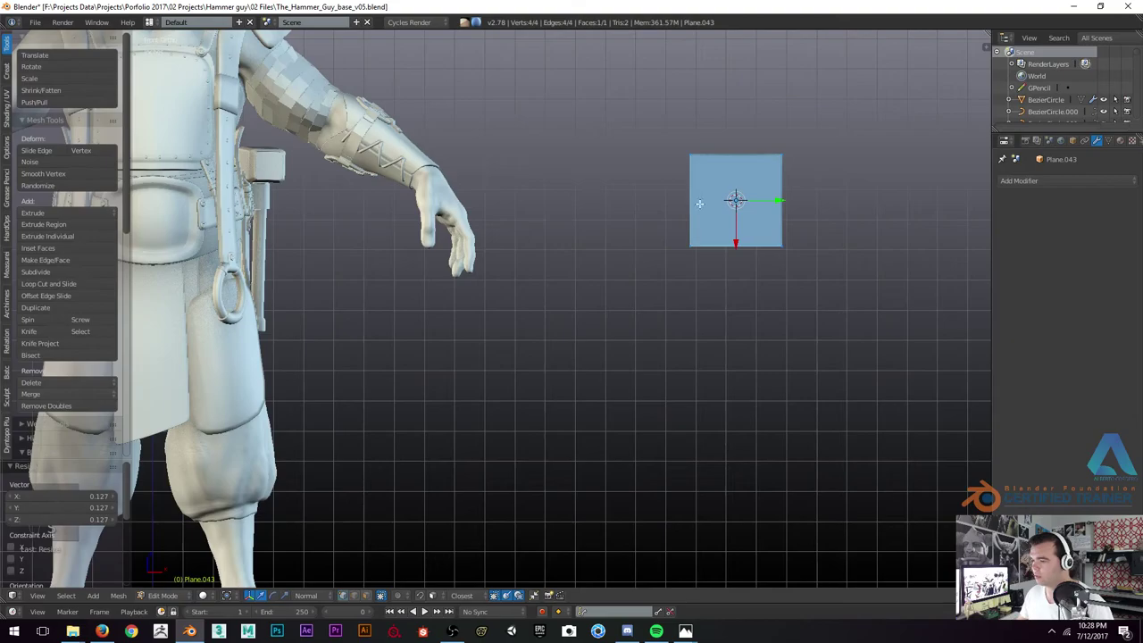
key("Tab")
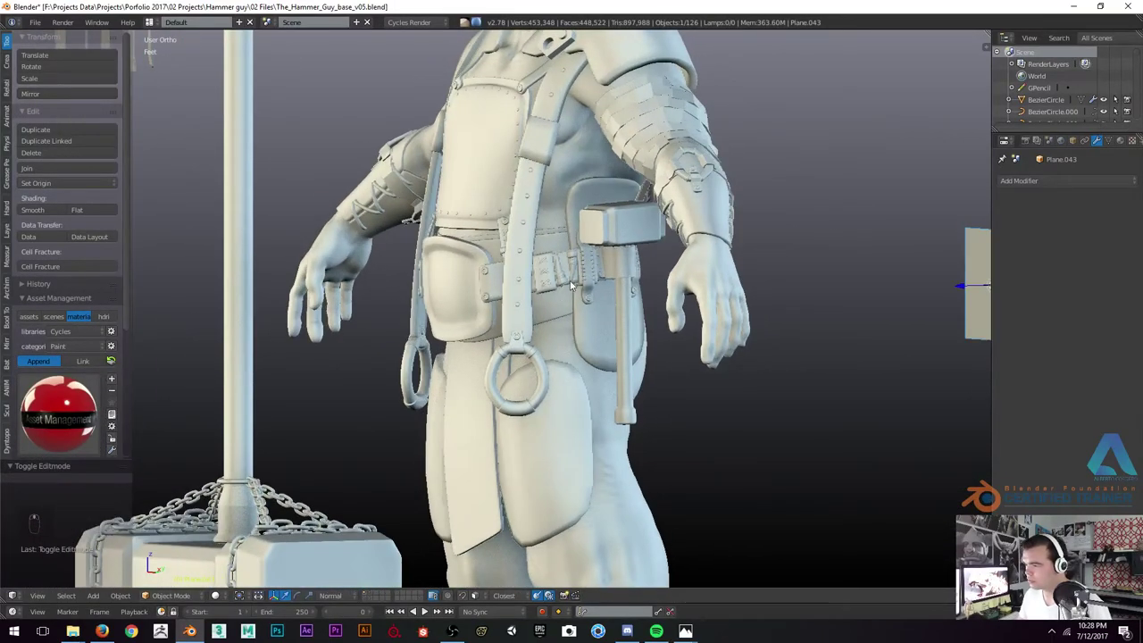
Save the file and show the whole scene as wireframe from the front
left_click_drag(560, 251, 511, 230)
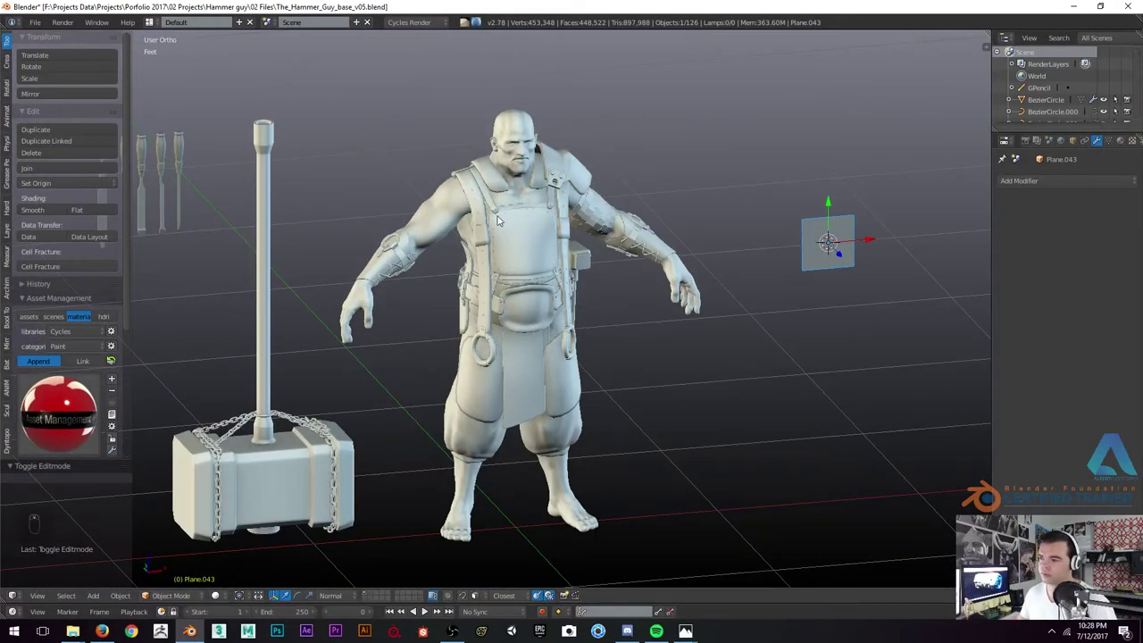
key("ctrl+s")
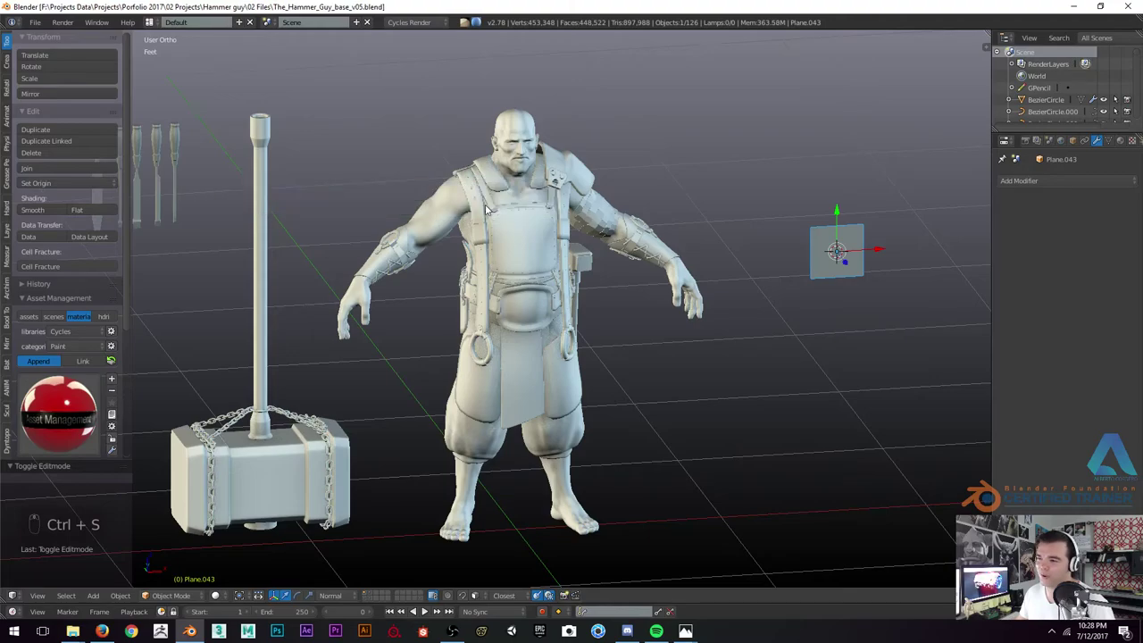
key("KP_1")
key("z")
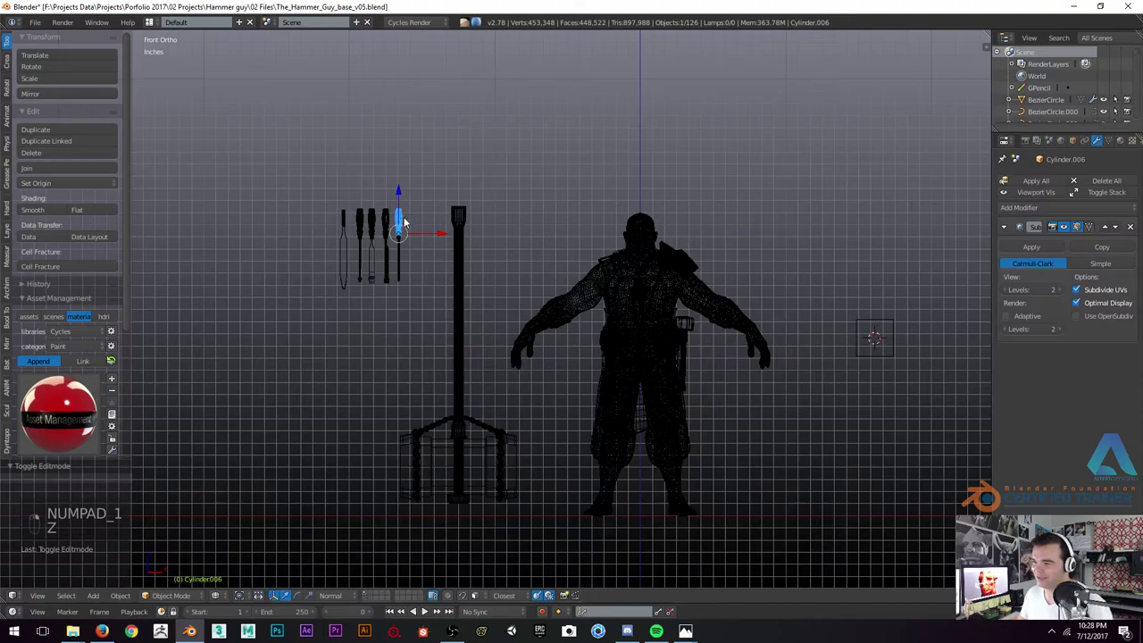
Move a tool cylinder over to the character's belt and angle it along the belt in front view
key("z")
key("g")
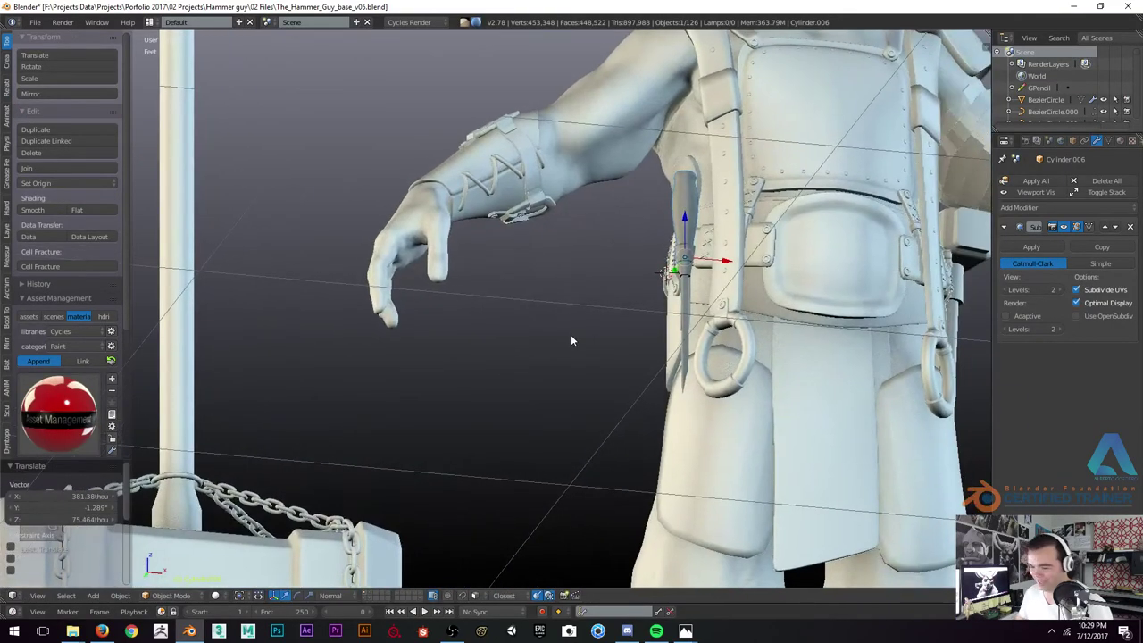
key("KP_1")
key("KP_1")
key("r")
key("g")
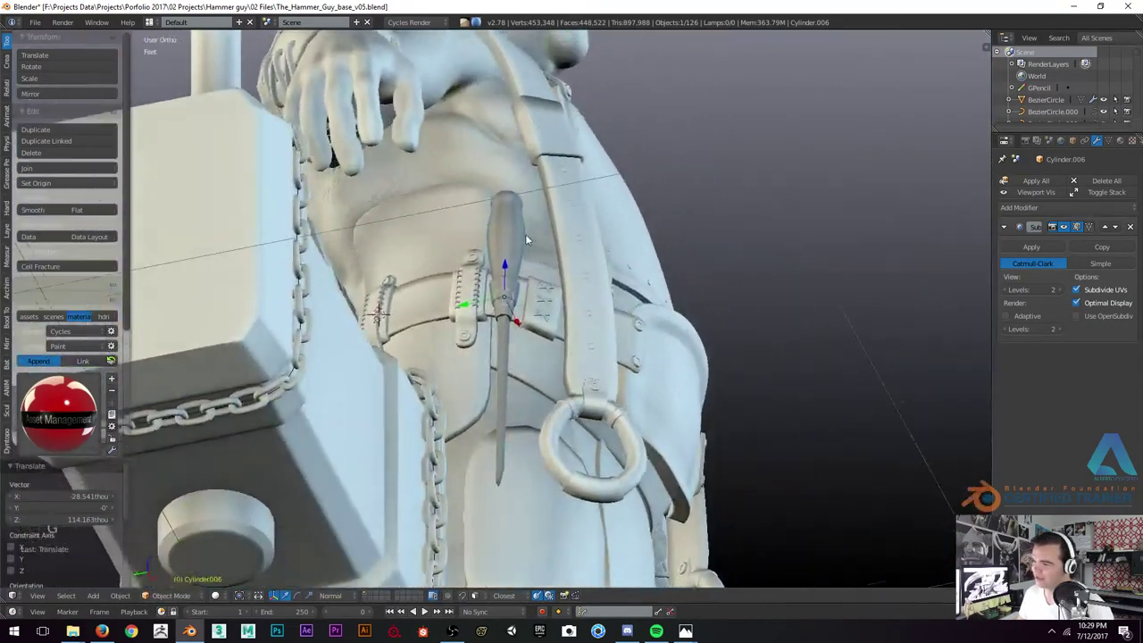
Nudge and rotate the tool until it sits tucked inside the belt loop at the hip
key("g")
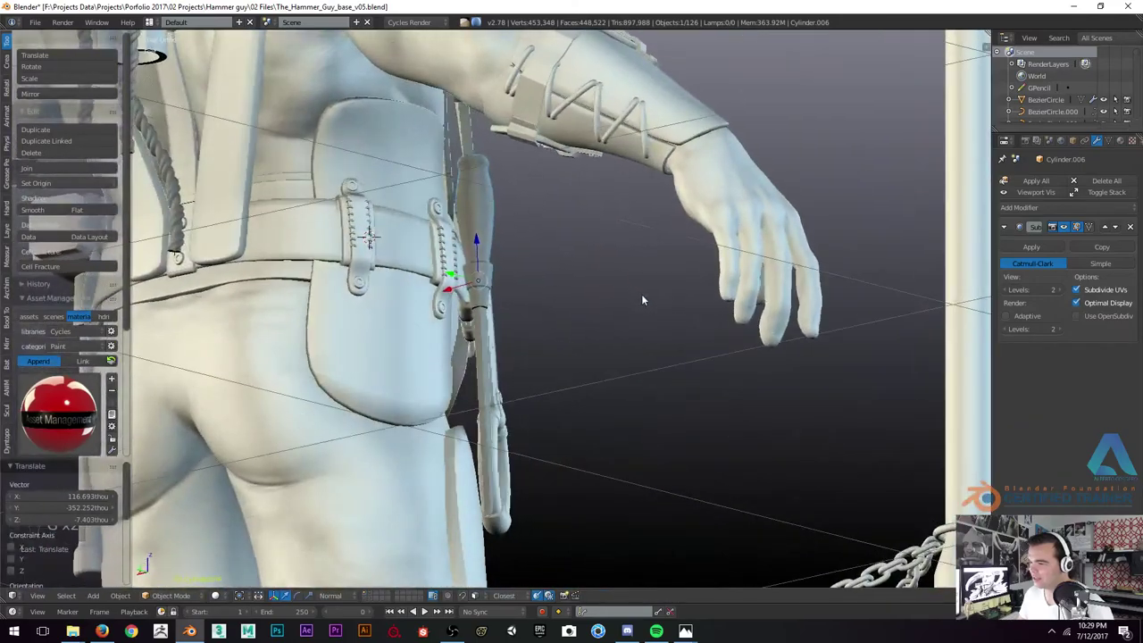
key("g")
key("g")
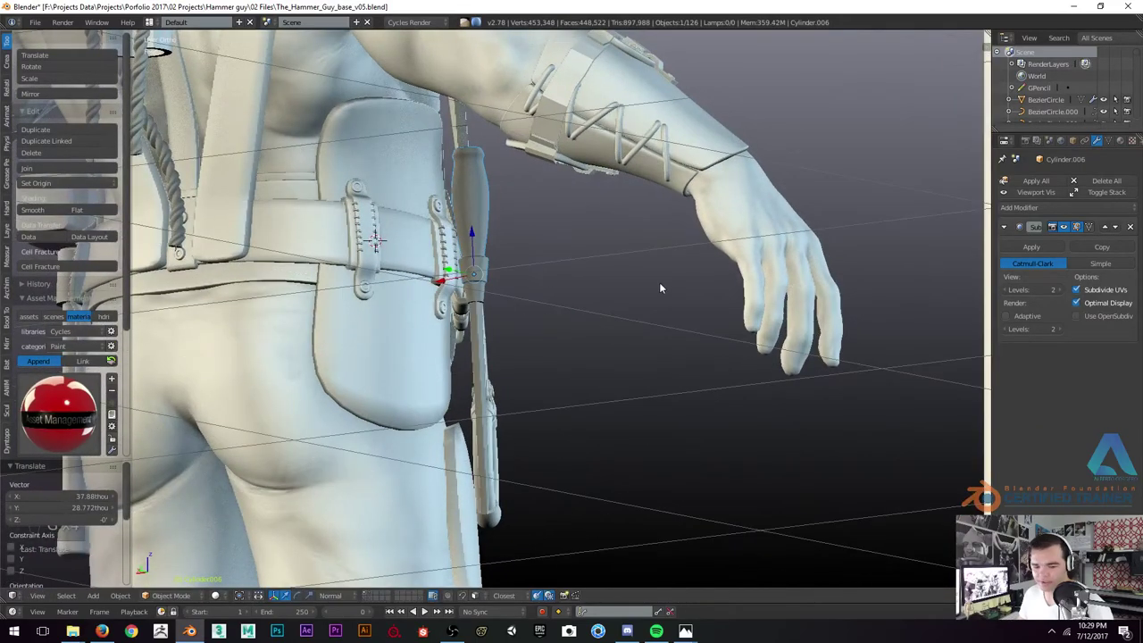
key("r")
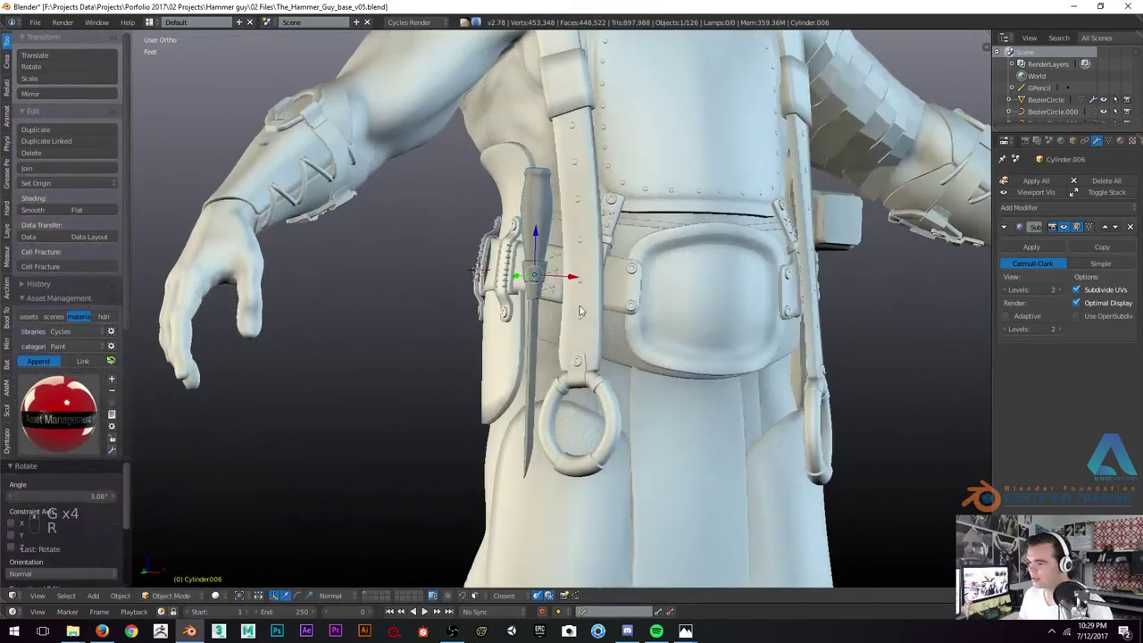
key("g")
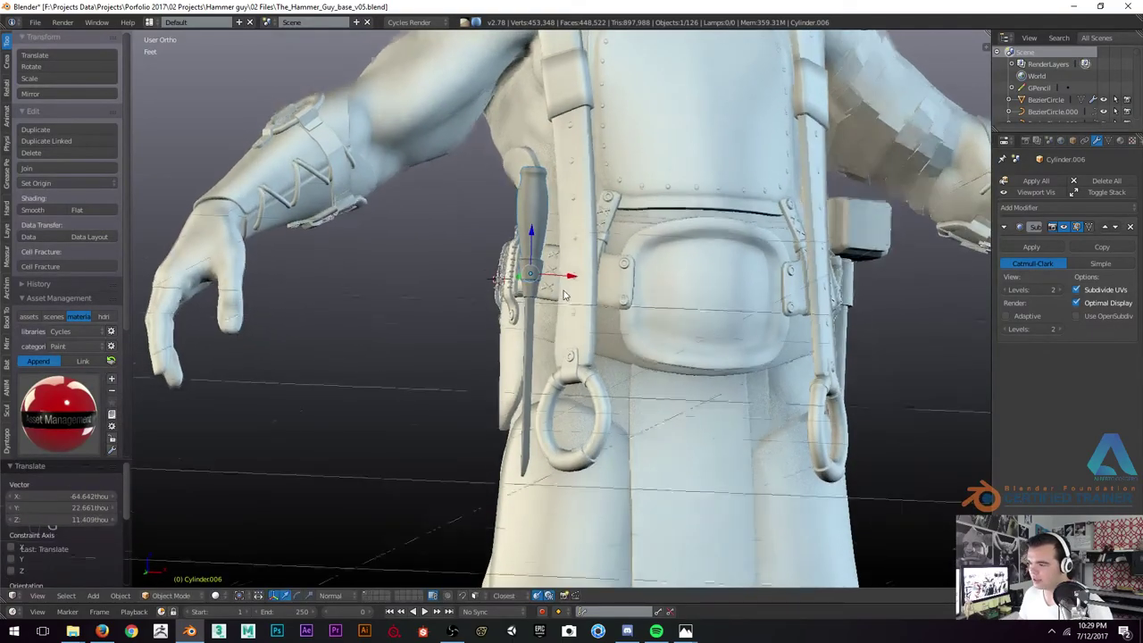
key("r")
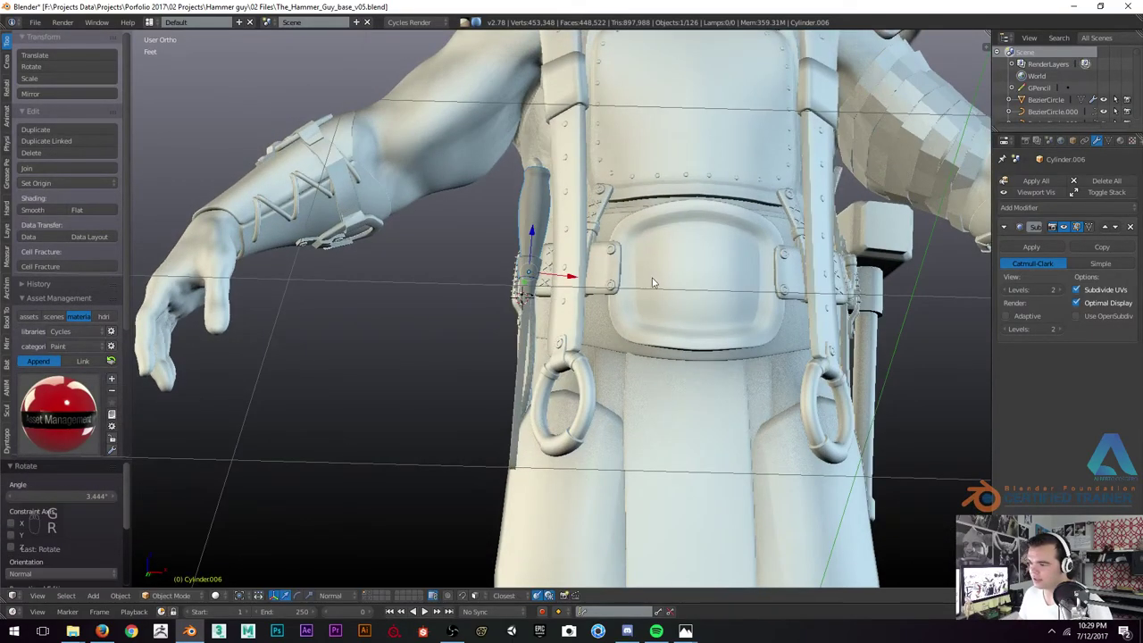
key("r")
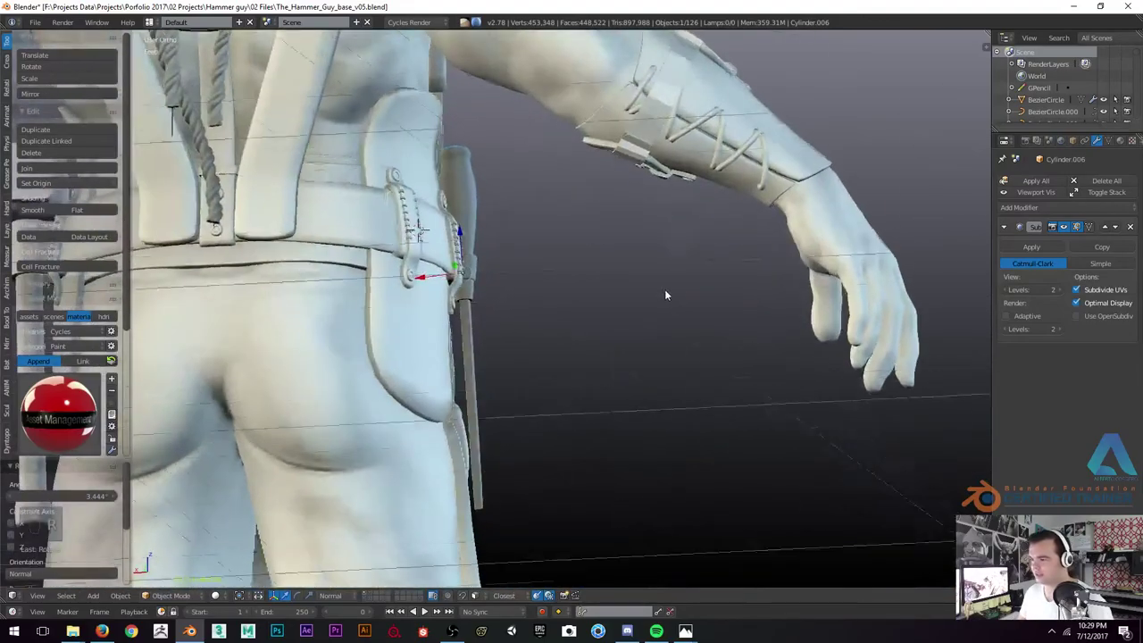
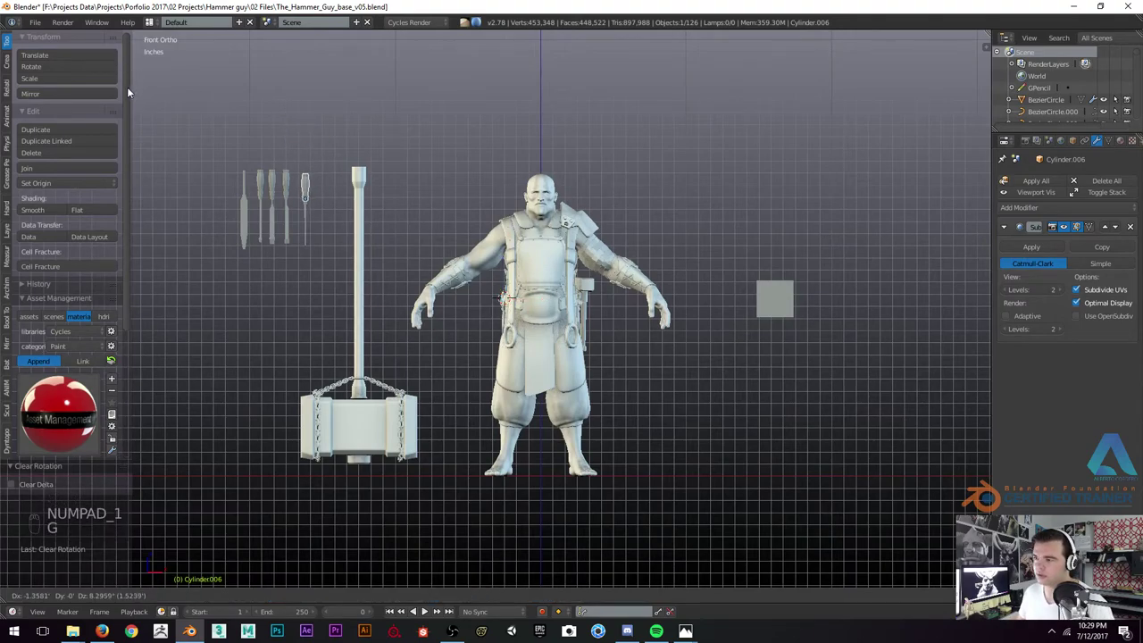
Save the file and hide the side panels to give the viewport more room
key("ctrl+s")
key("t")
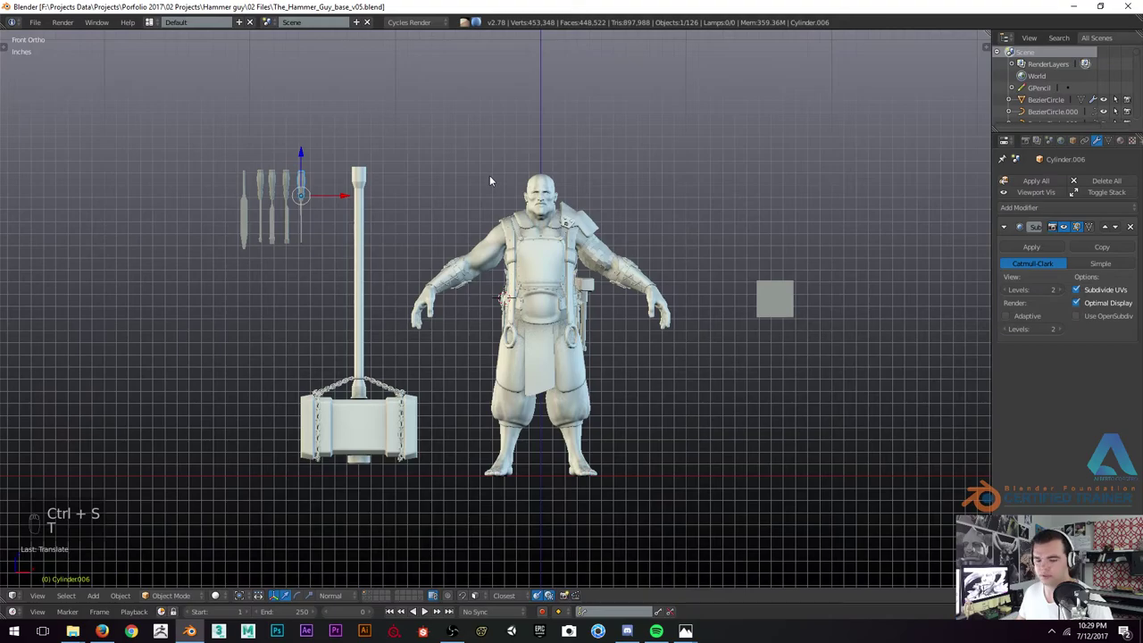
key("t")
key("n")
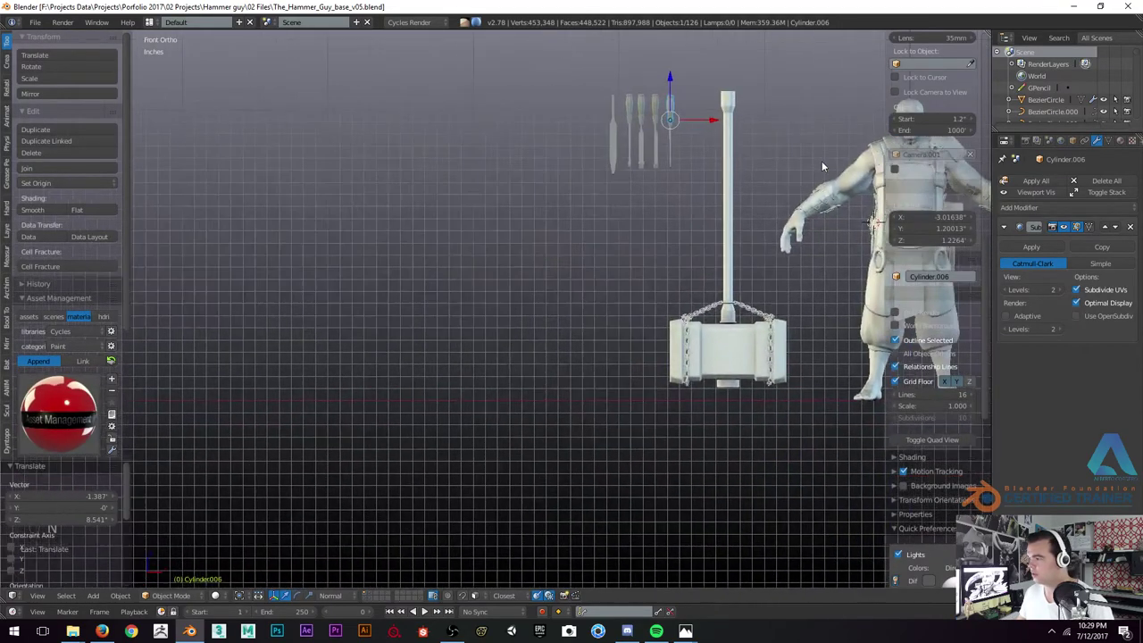
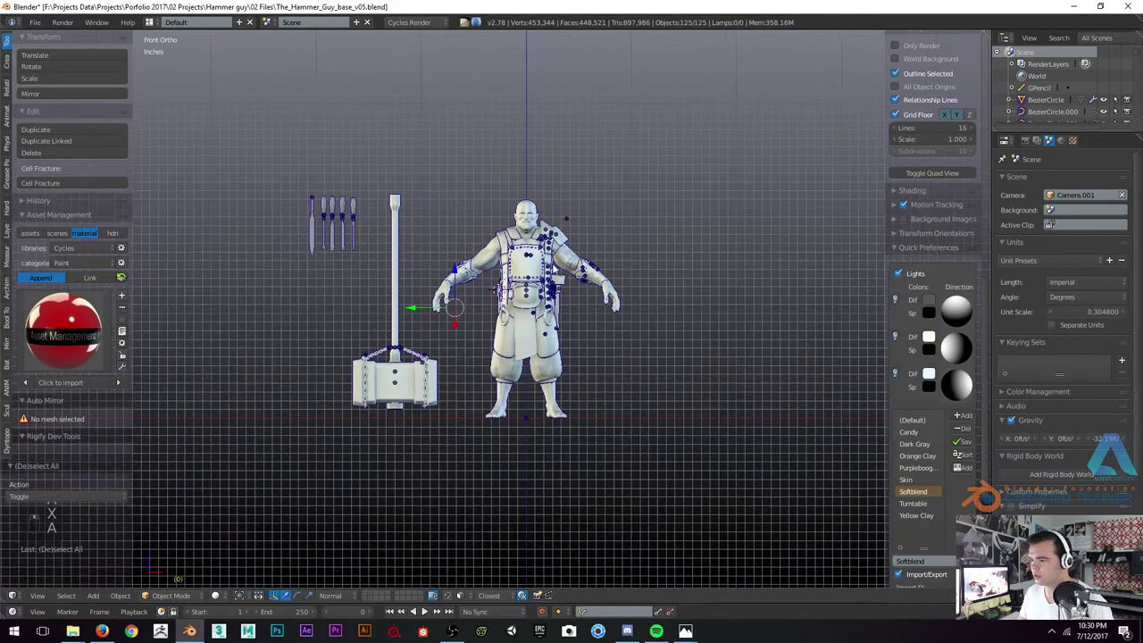
Check the camera view, return to front wireframe, deselect everything and bring up the Add menu
key("KP_0")
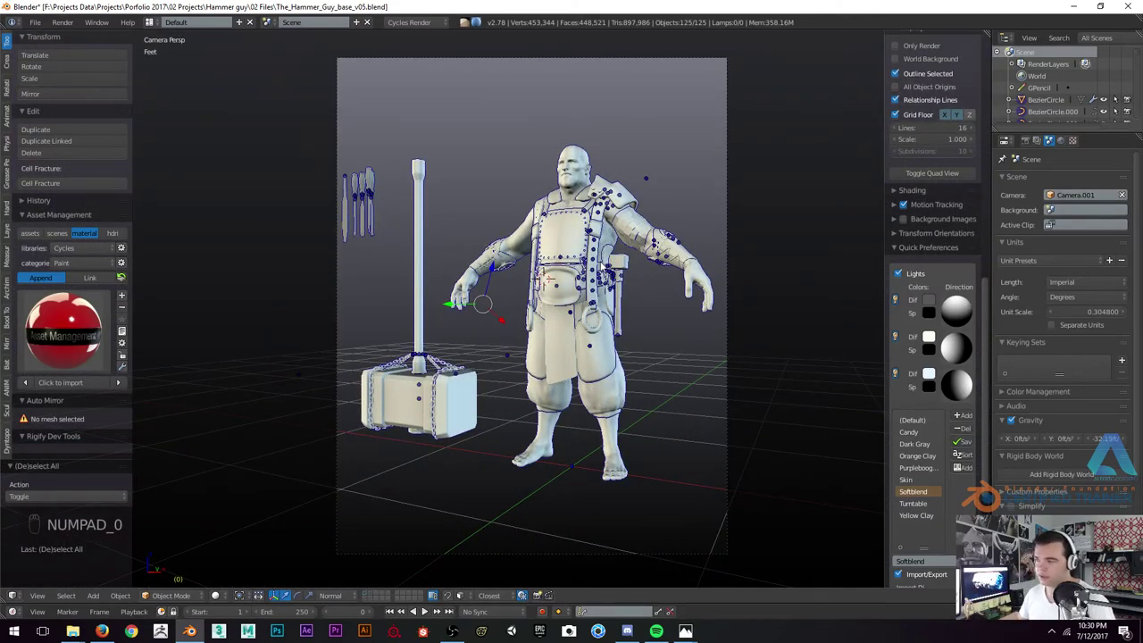
key("z")
key("KP_1")
key("a")
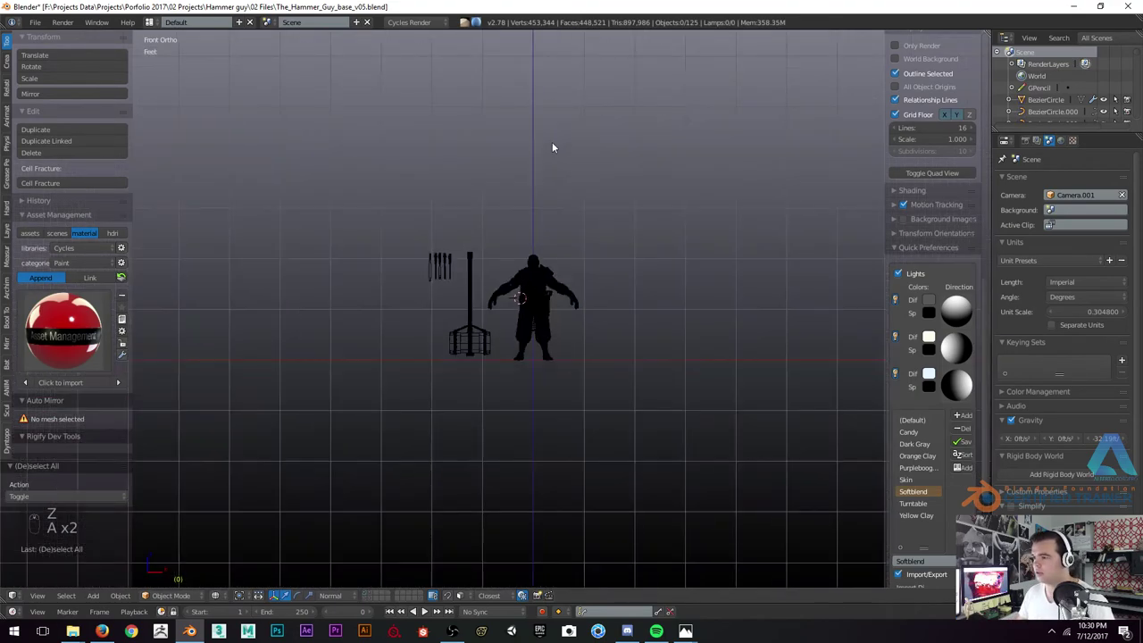
left_click_drag(509, 119, 483, 201)
key("shift+a")
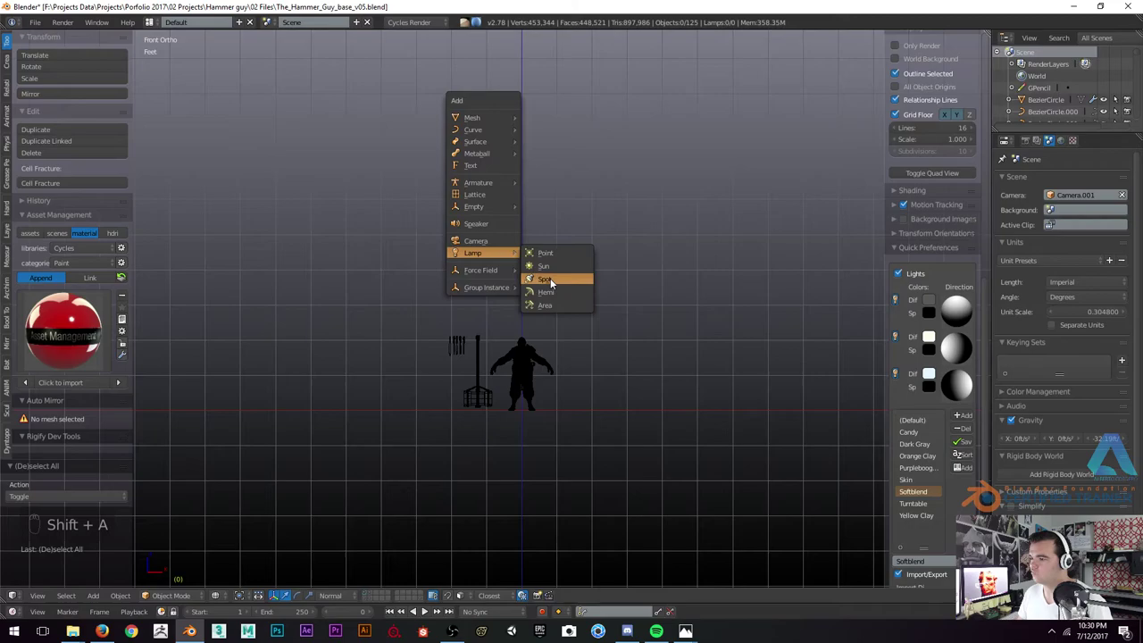
Position and rotate the sun lamp from the side, then preview a live render through the camera
key("KP_3")
key("g")
key("r")
key("g")
key("shift+z")
key("KP_0")
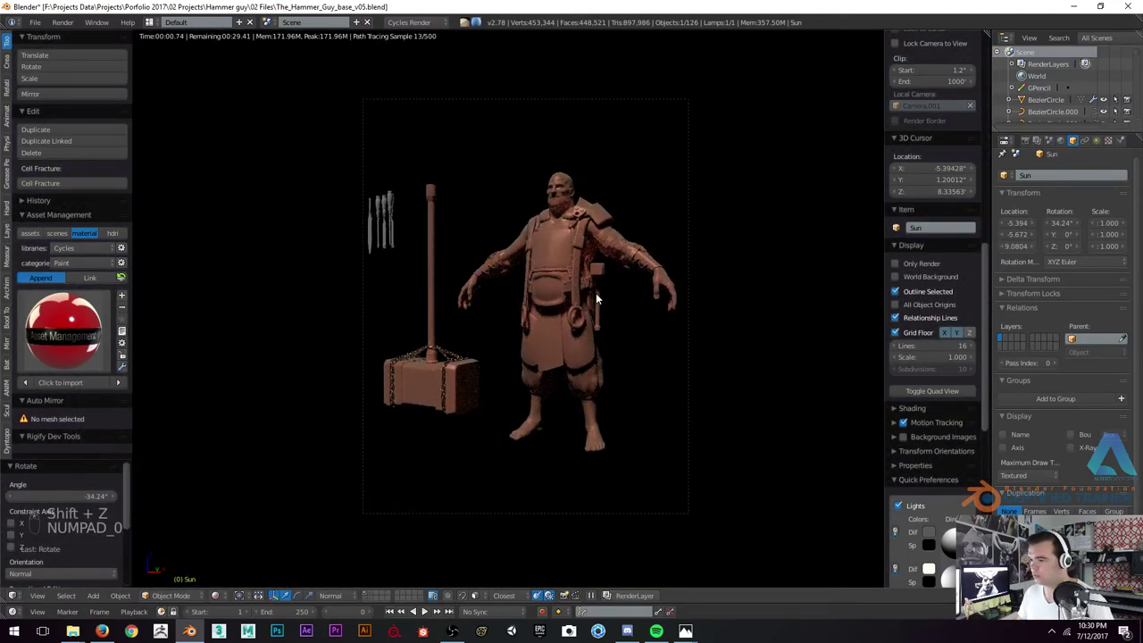
Add a floor plane under the character and scale it well past him
key("shift+a")
key("shift+s")
key("shift+a")
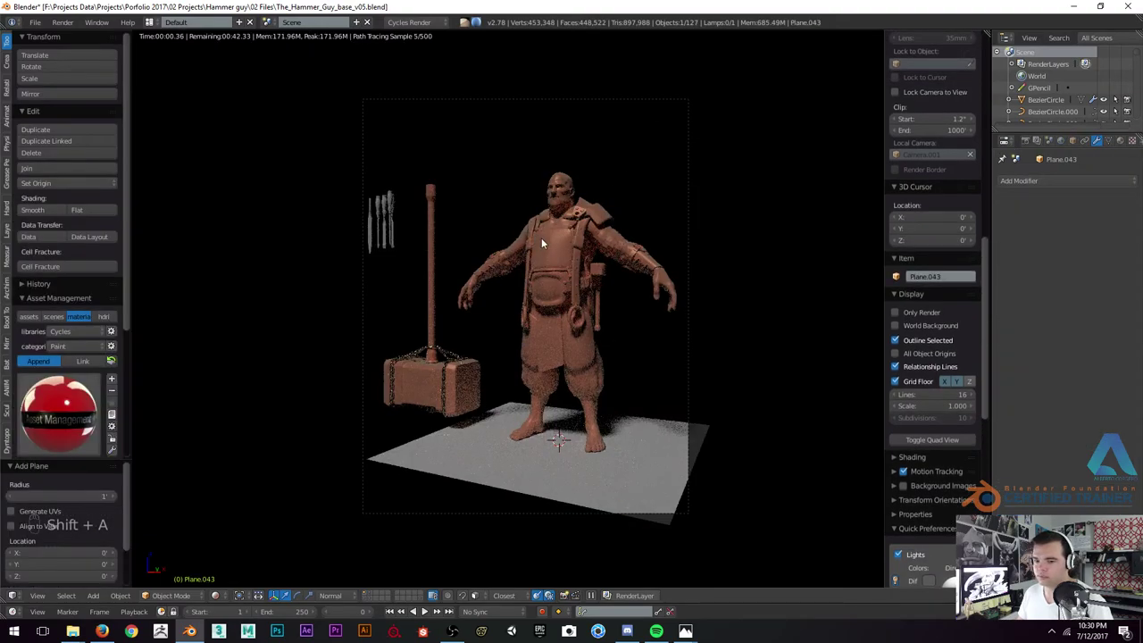
key("s")
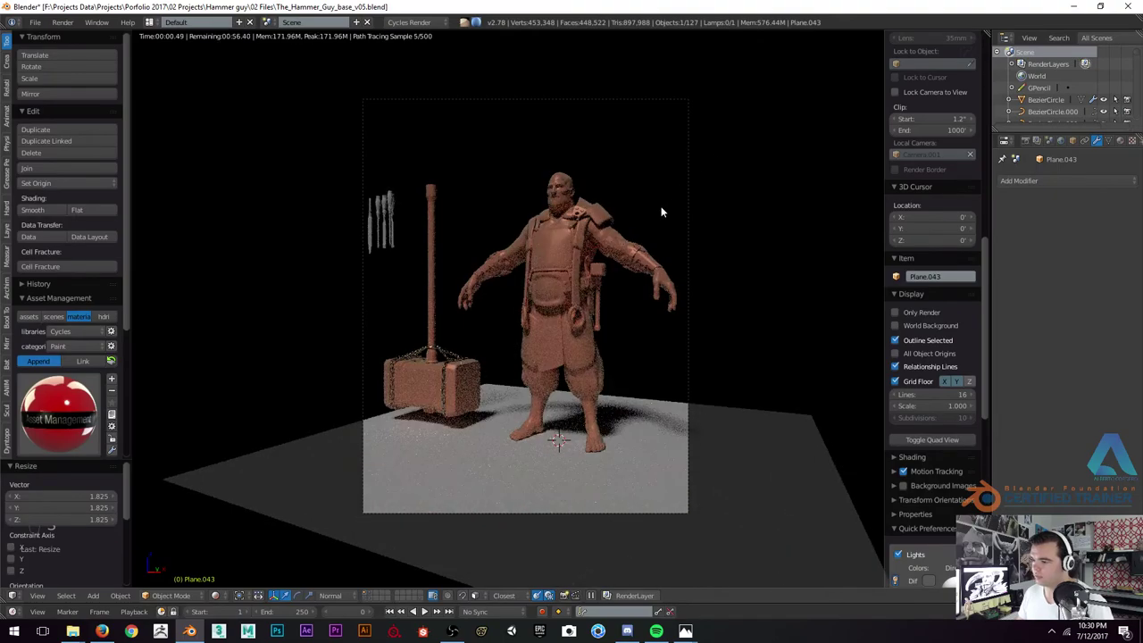
key("s")
key("z")
key("z")
Zoom closer and toggle the T/N panels to widen the shadowed render preview
key("shift+z")
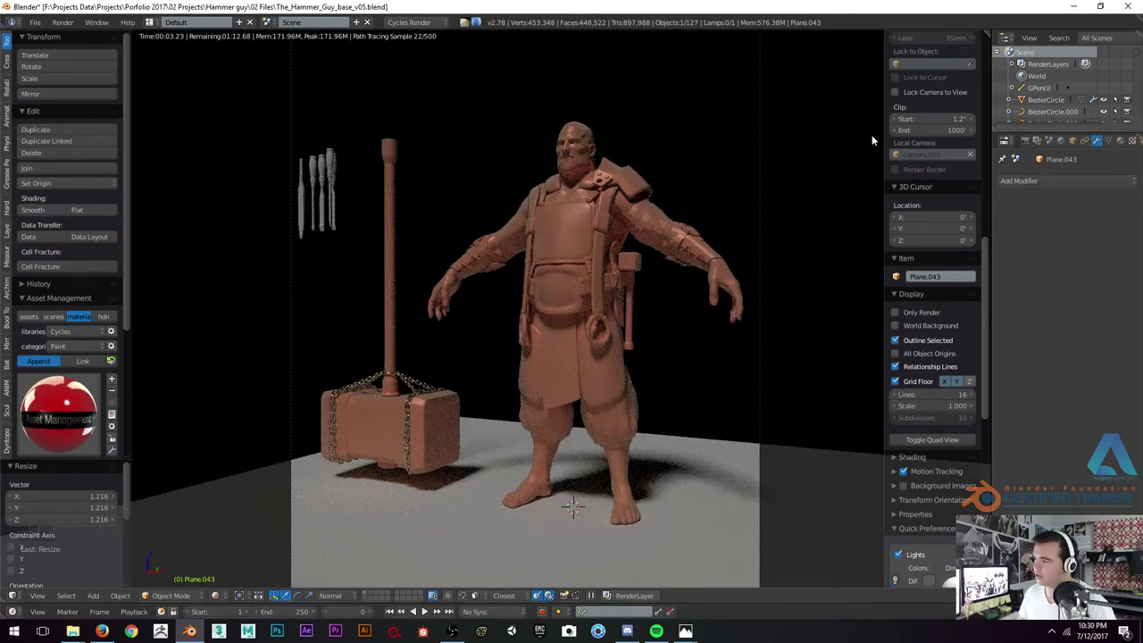
key("n")
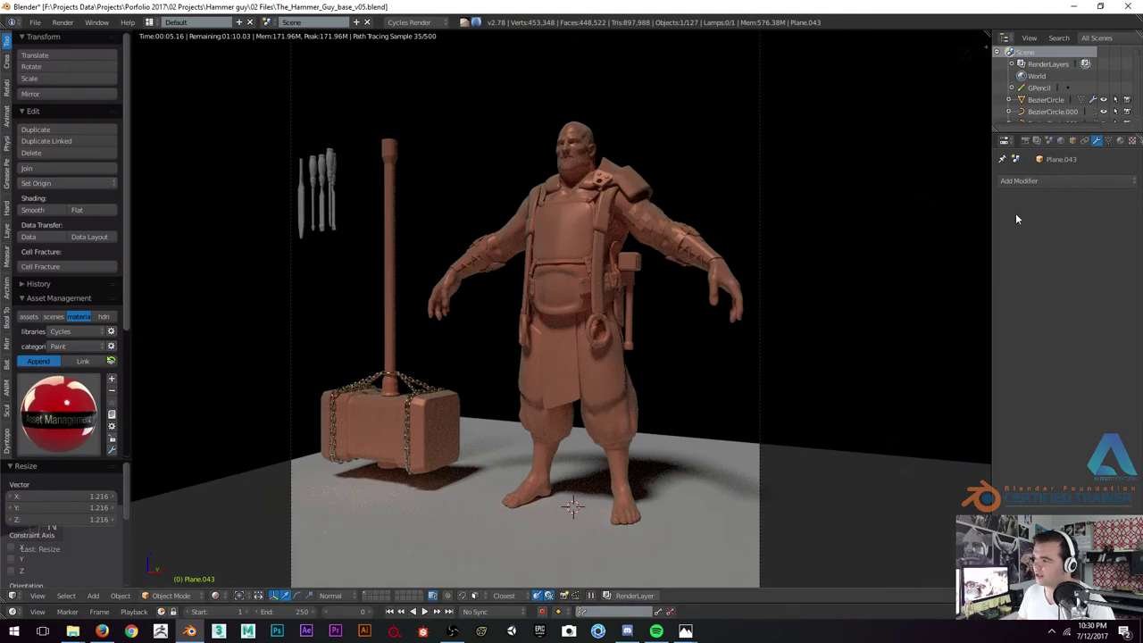
key("n")
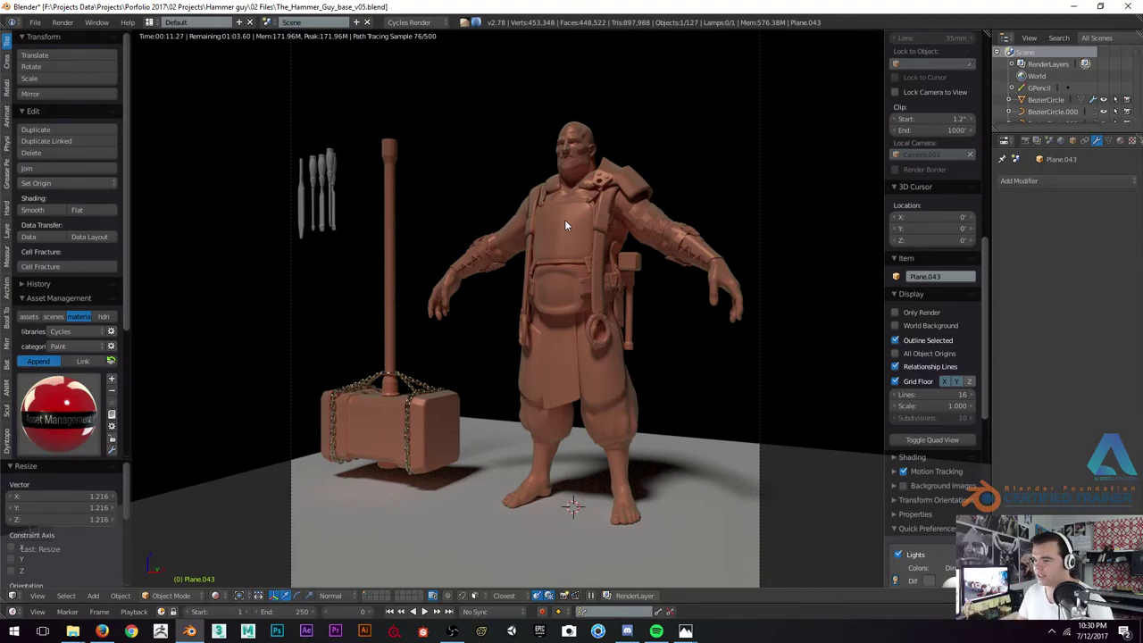
key("t")
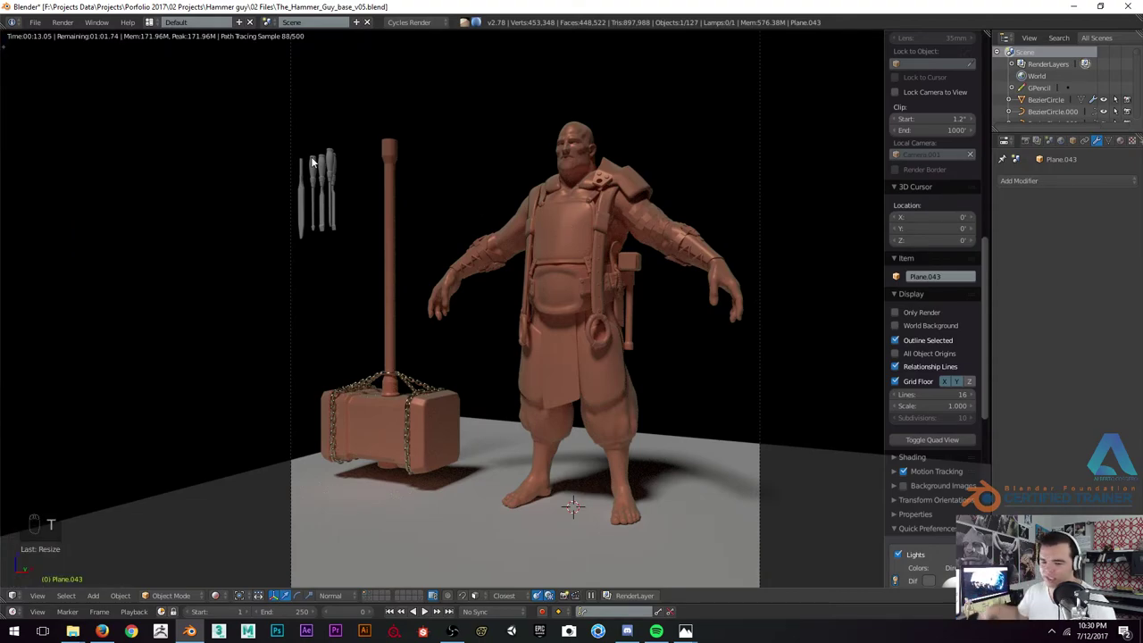
key("n")
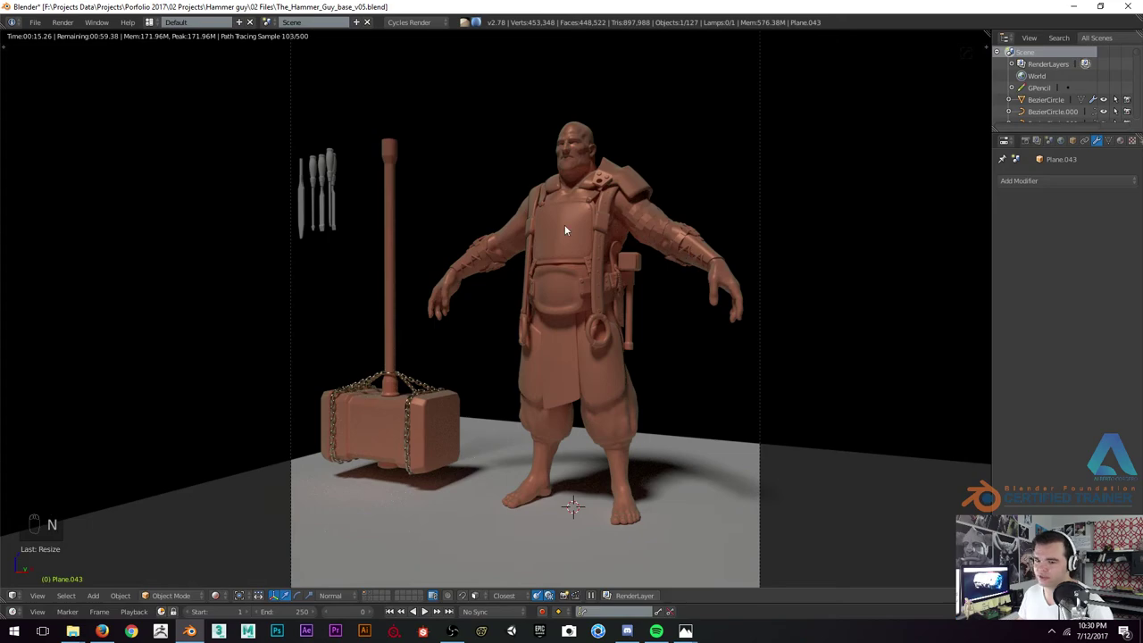
key("n")
key("n")
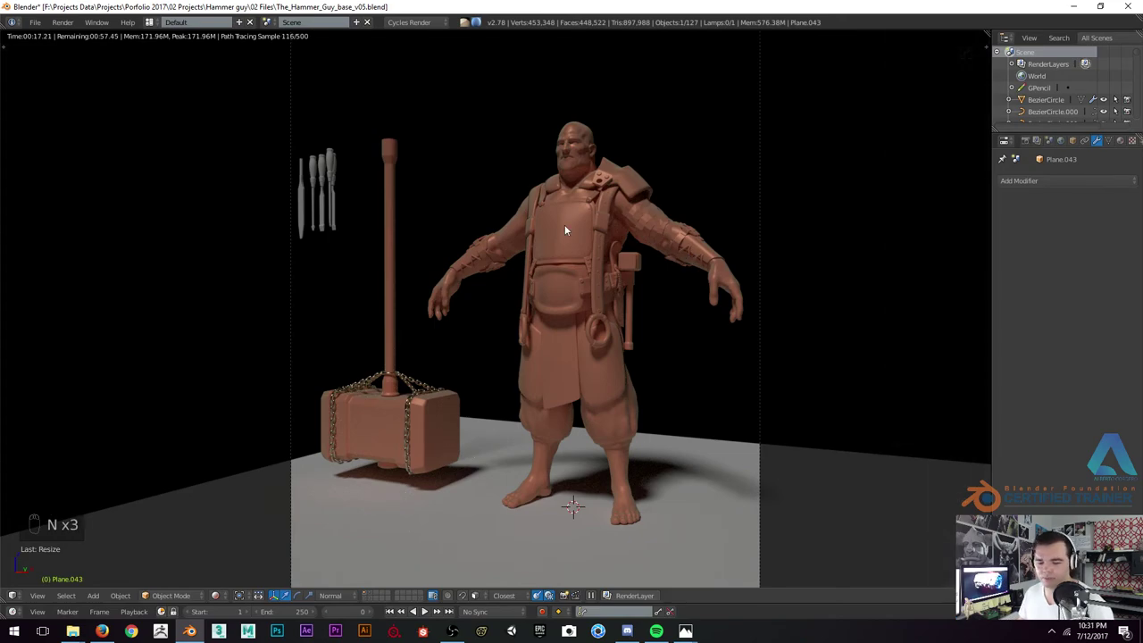
key("t")
key("n")
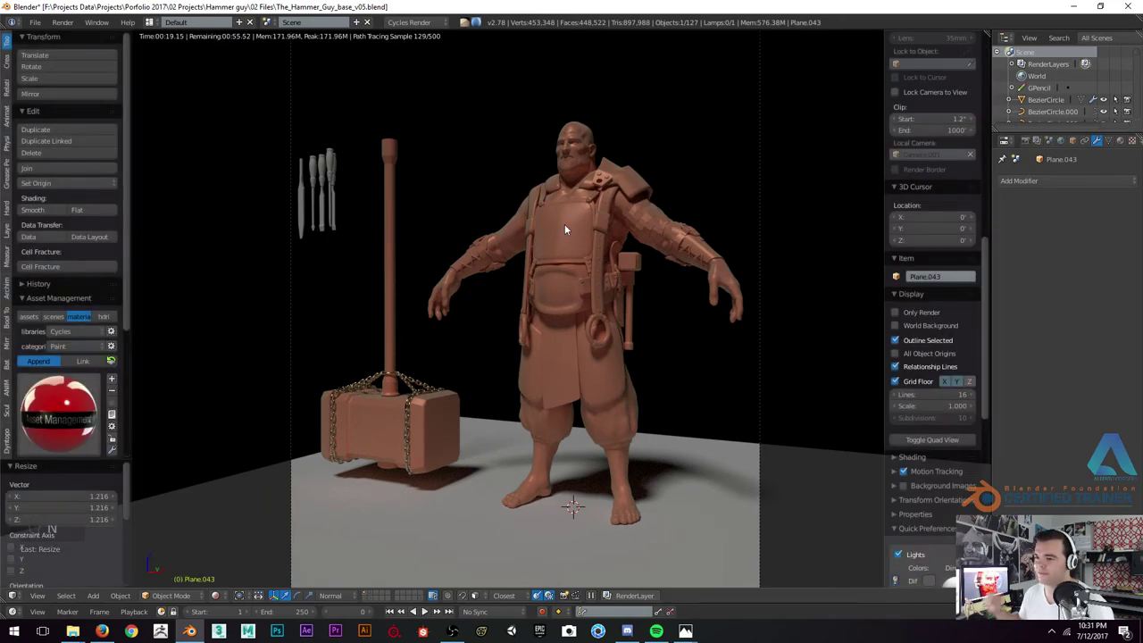
key("t")
key("t")
key("n")
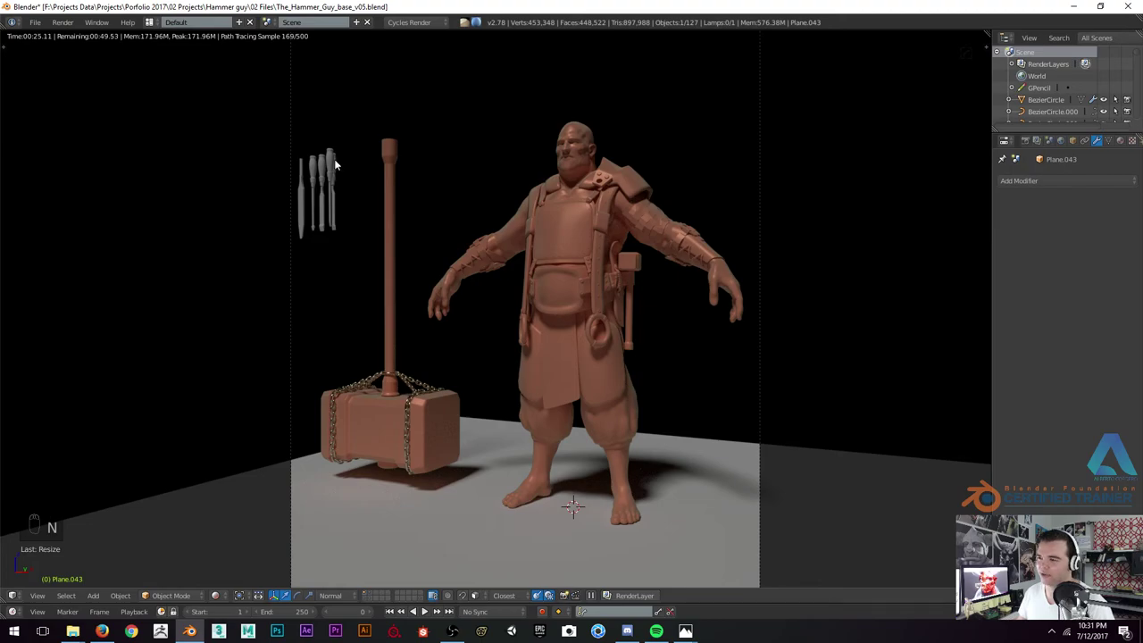
Stop the live render and orbit to look down onto the floor plane in solid shading
left_click_drag(334, 160, 486, 264)
key("z")
left_click_drag(423, 167, 487, 264)
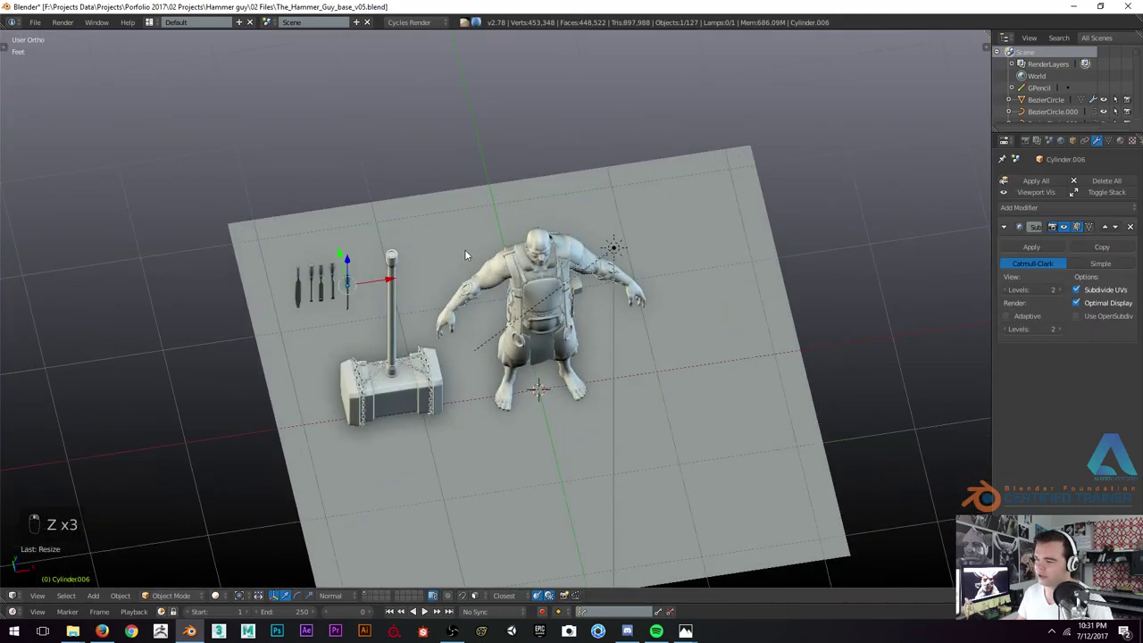
From the top view, pick the test floor plane and delete it
key("KP_7")
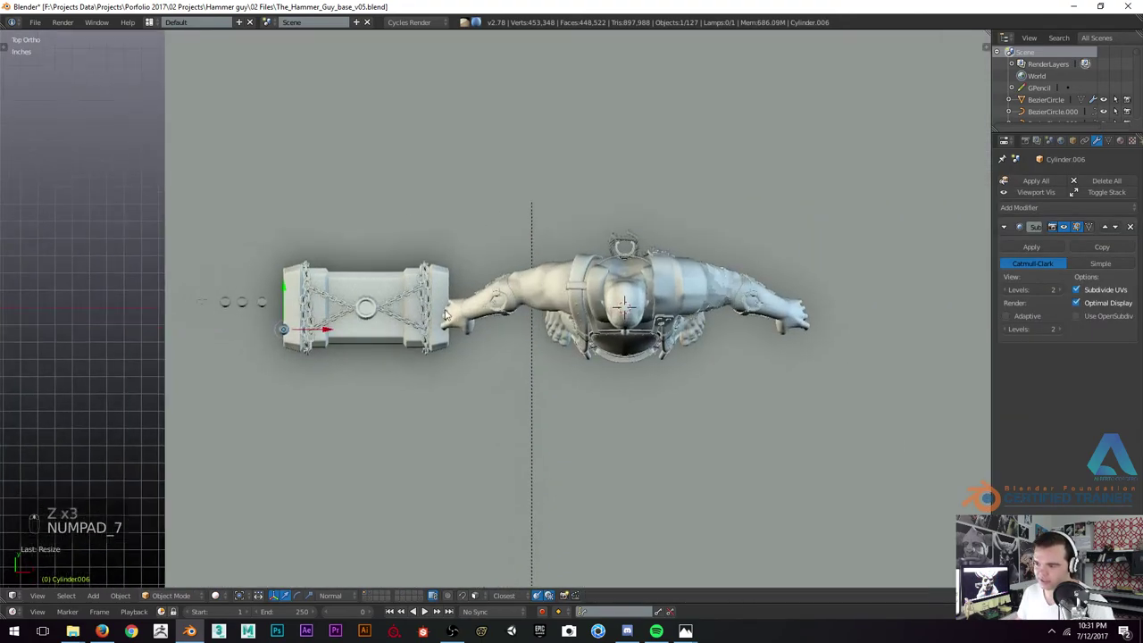
key("g")
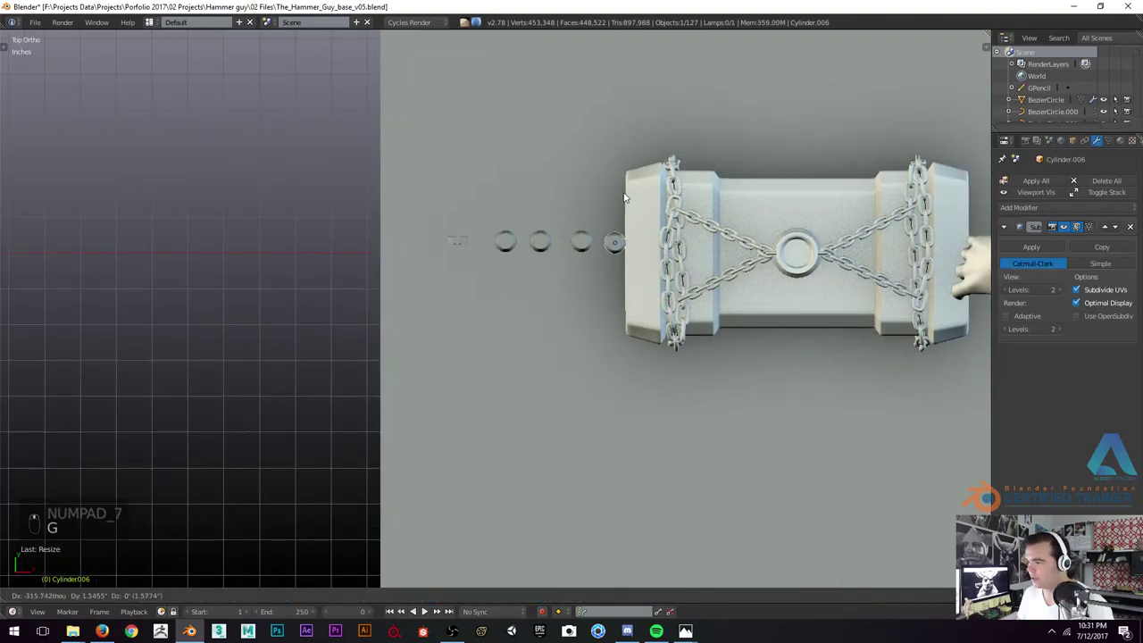
left_click(484, 412)
key("c")
left_click_drag(484, 411, 487, 407)
right_click(487, 407)
key("x")
Find and delete the sun lamp, then return to front orthographic view
left_click_drag(450, 326, 443, 287)
left_click_drag(450, 326, 432, 270)
left_click(459, 222)
middle_click(459, 221)
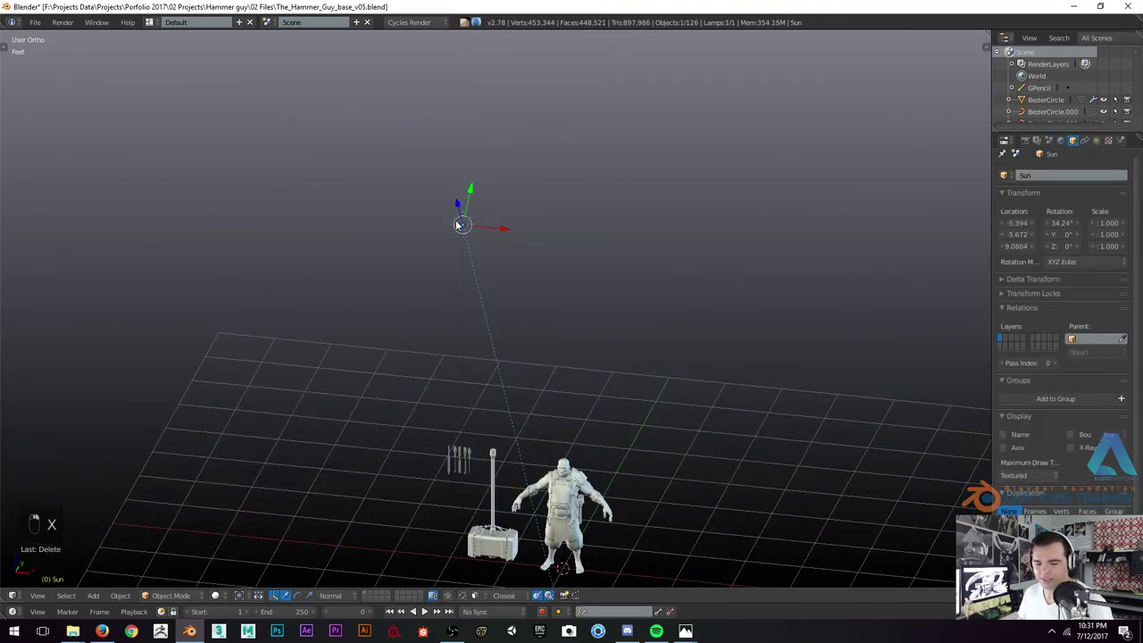
key("x")
key("KP_1")
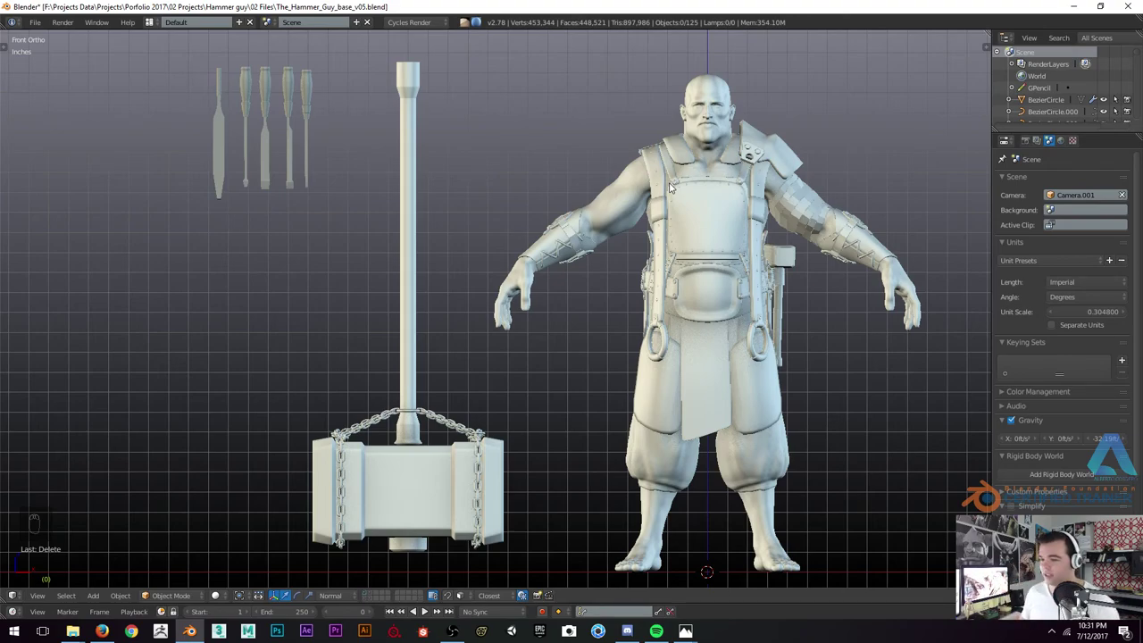
left_click_drag(661, 174, 621, 192)
middle_click(647, 191)
key("KP_5")
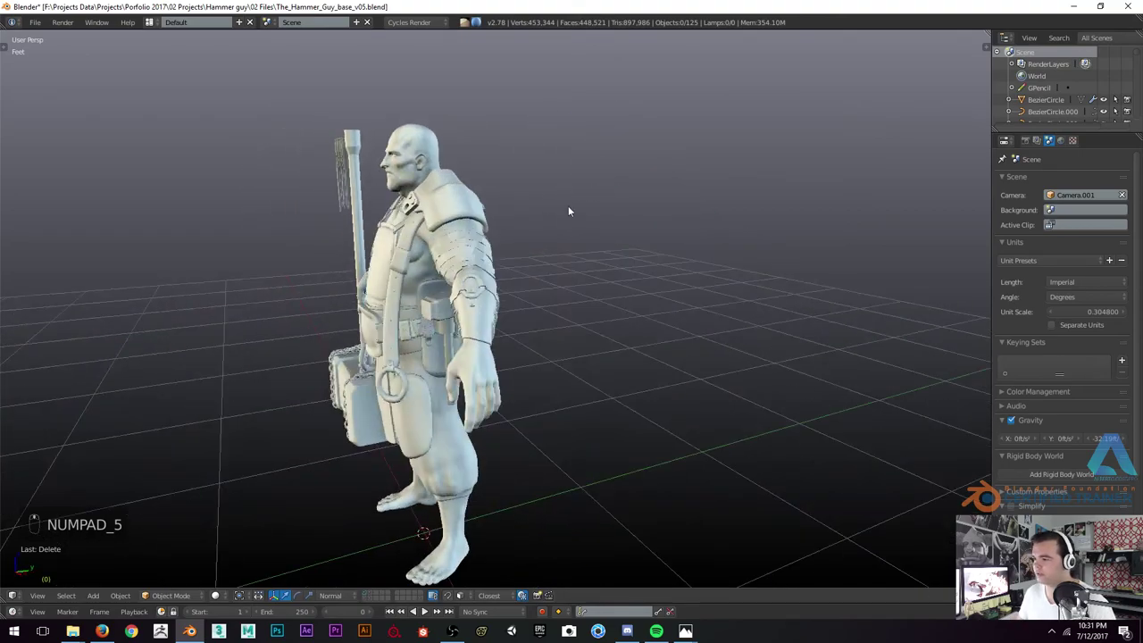
left_click_drag(591, 214, 610, 247)
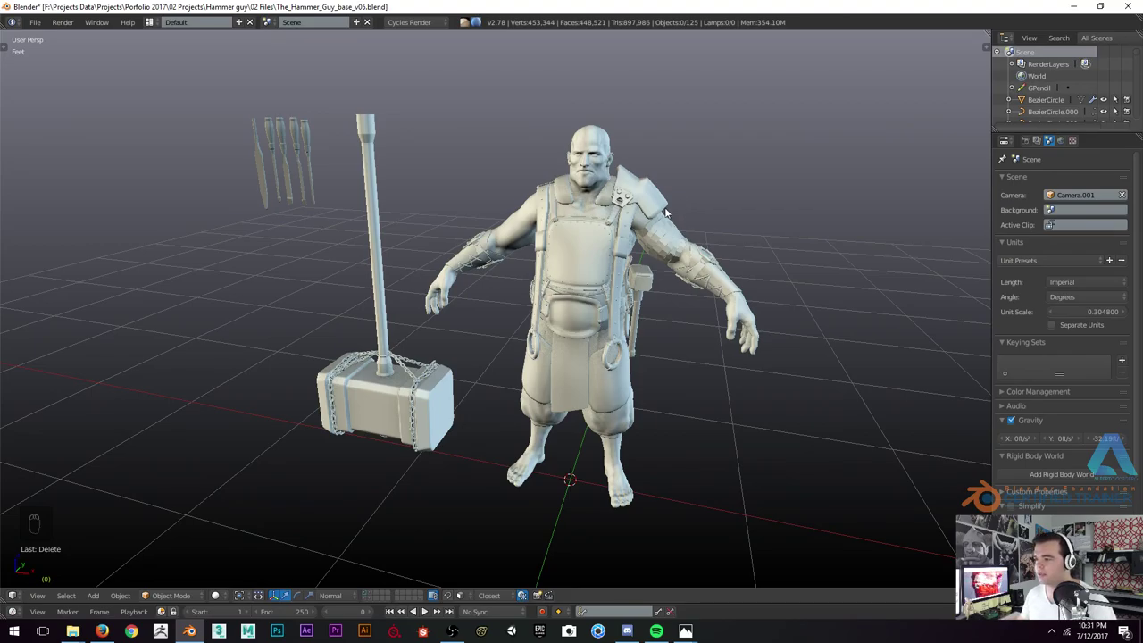
key("z")
key("z")
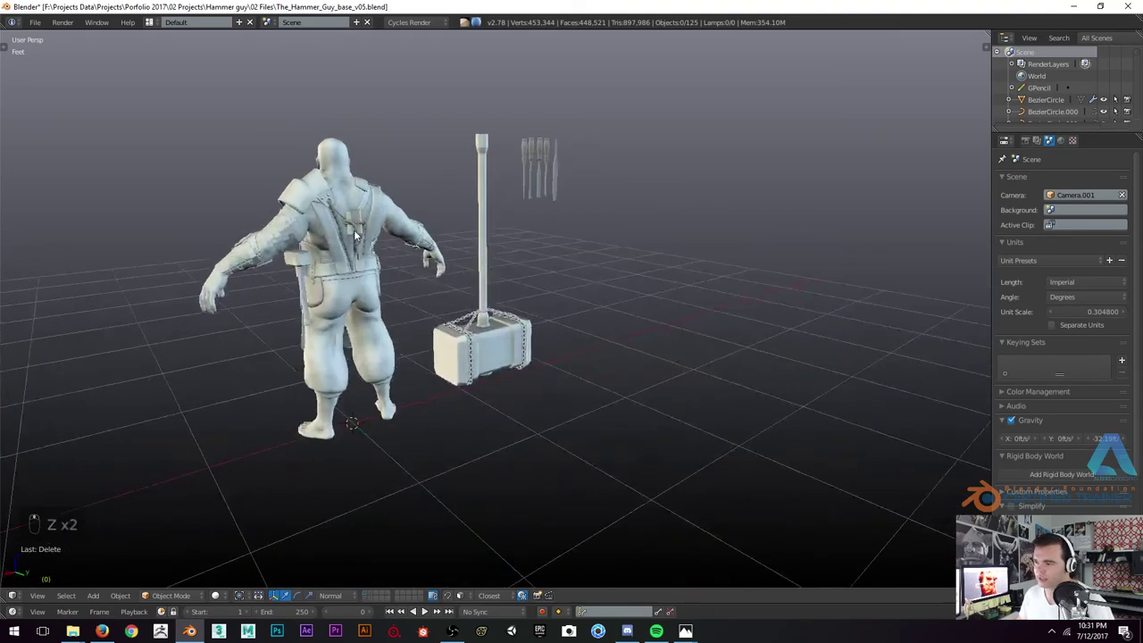
left_click_drag(628, 211, 569, 230)
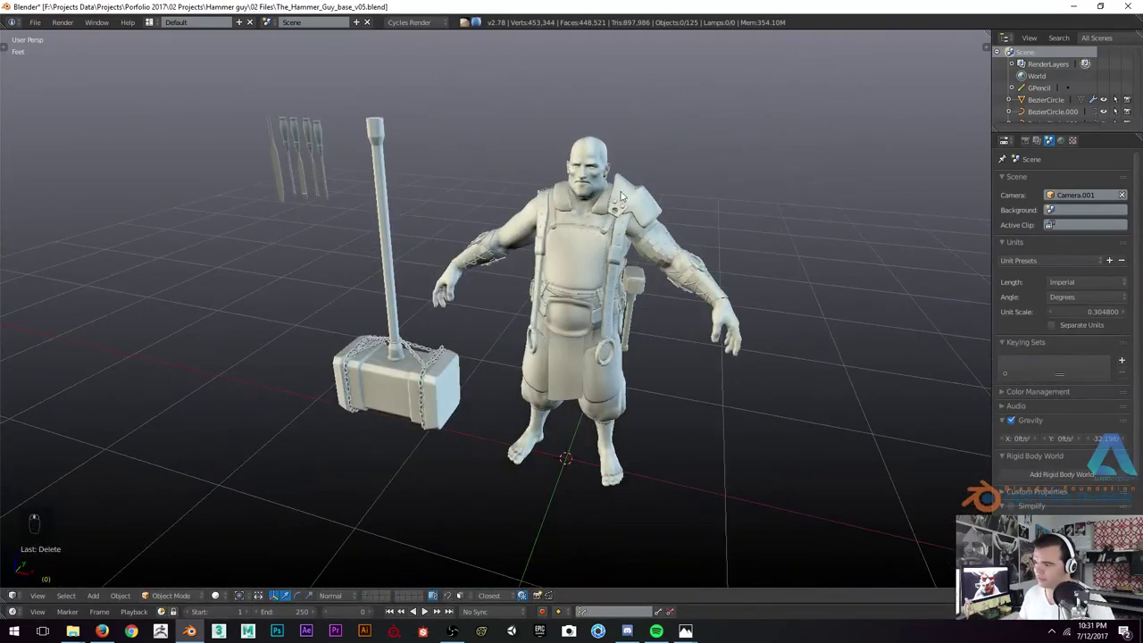
left_click_drag(514, 166, 563, 227)
middle_click(547, 218)
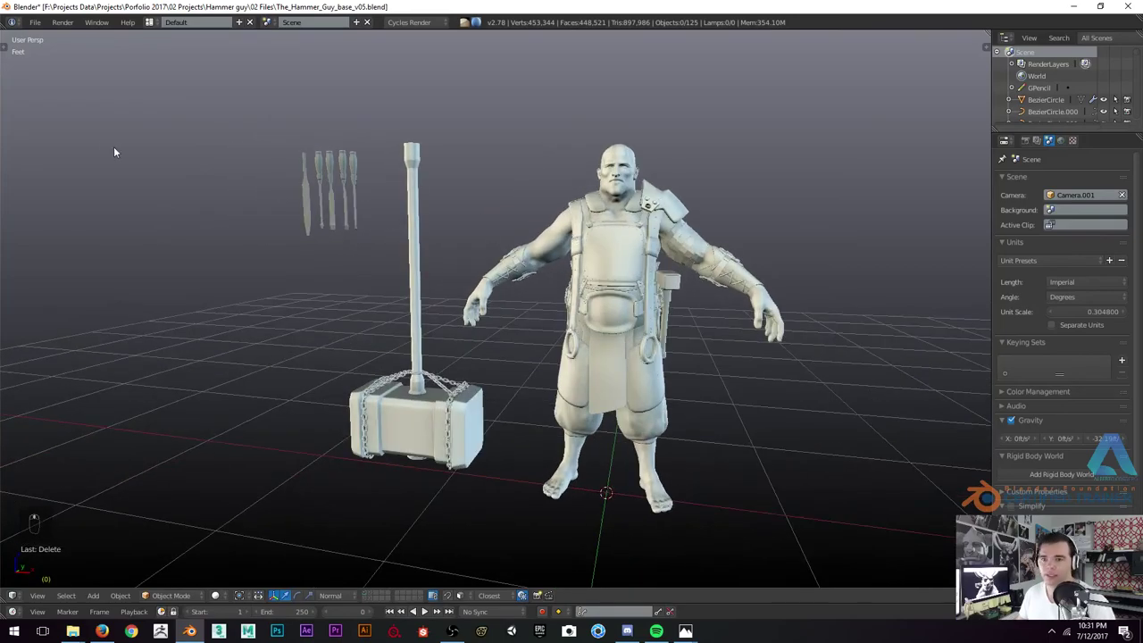